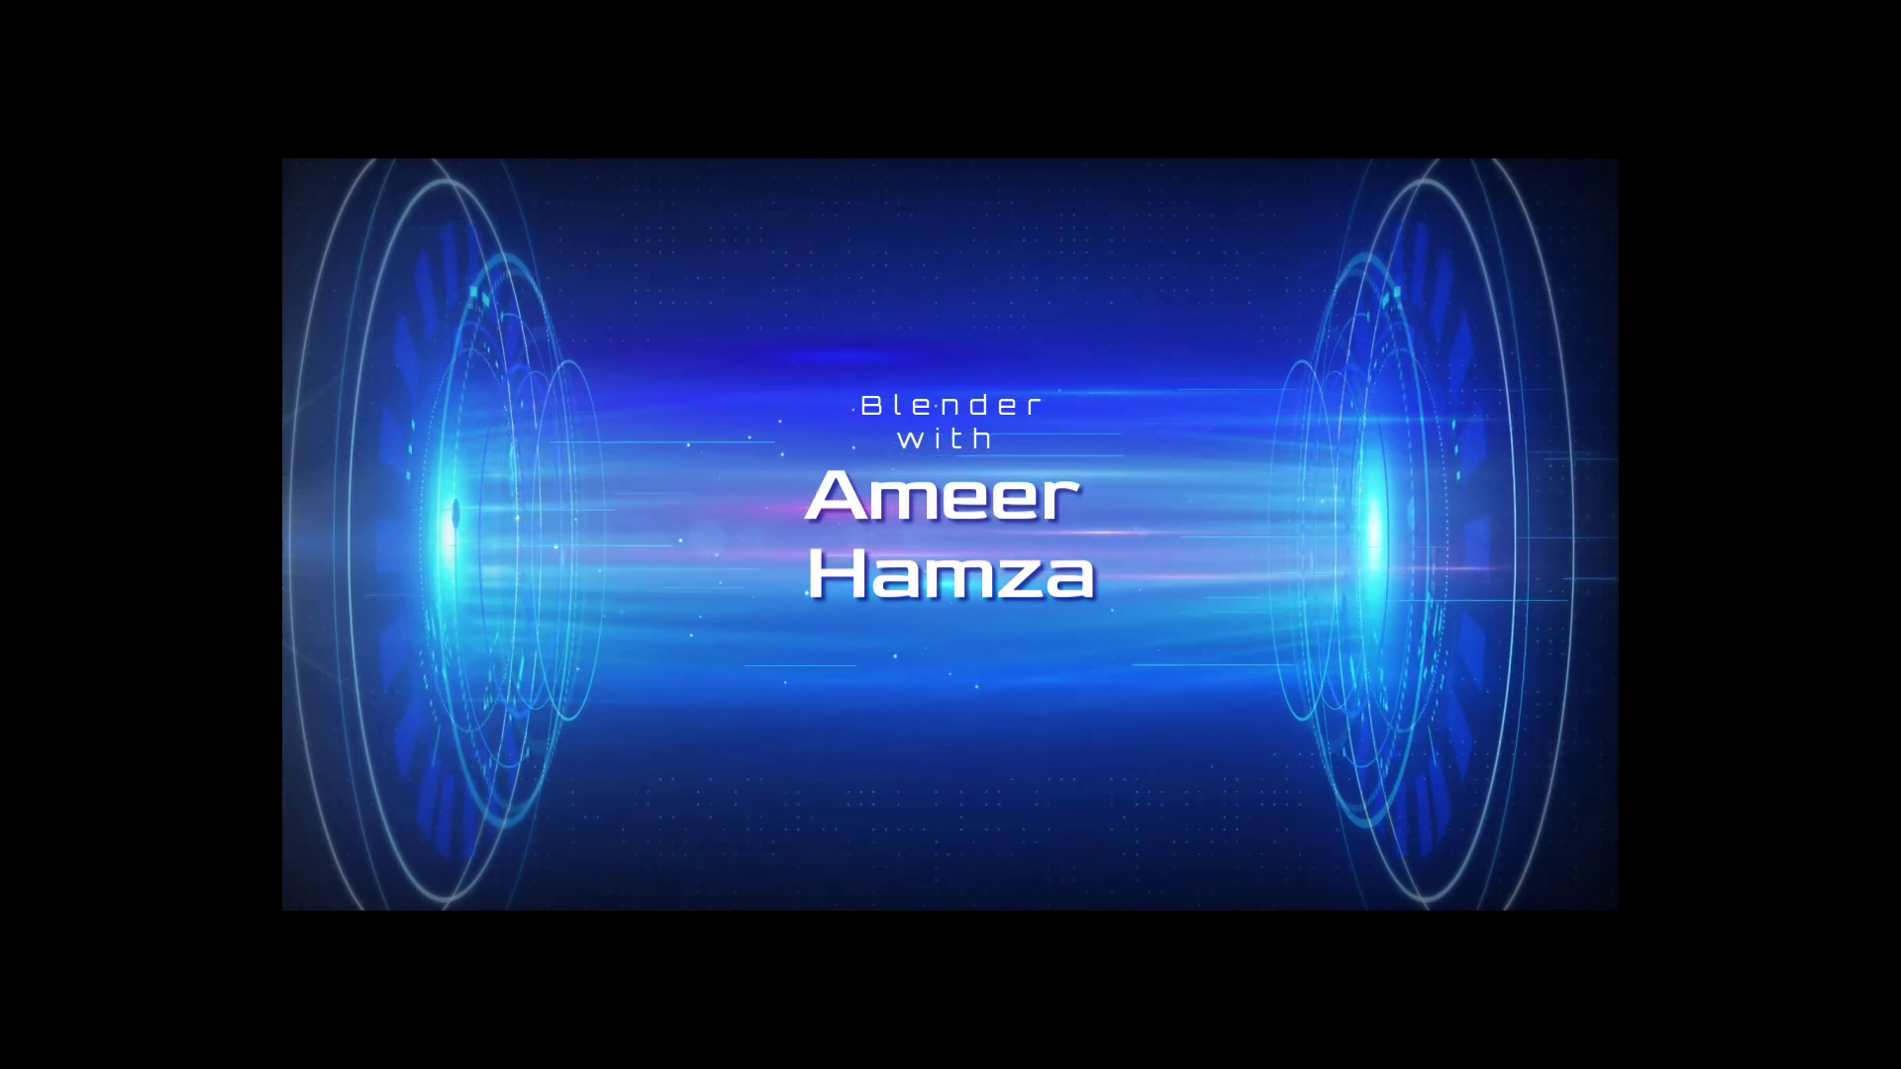
# Step: Set the reference image to Front side only with Opacity 0.300
pyautogui.press('shift+a')
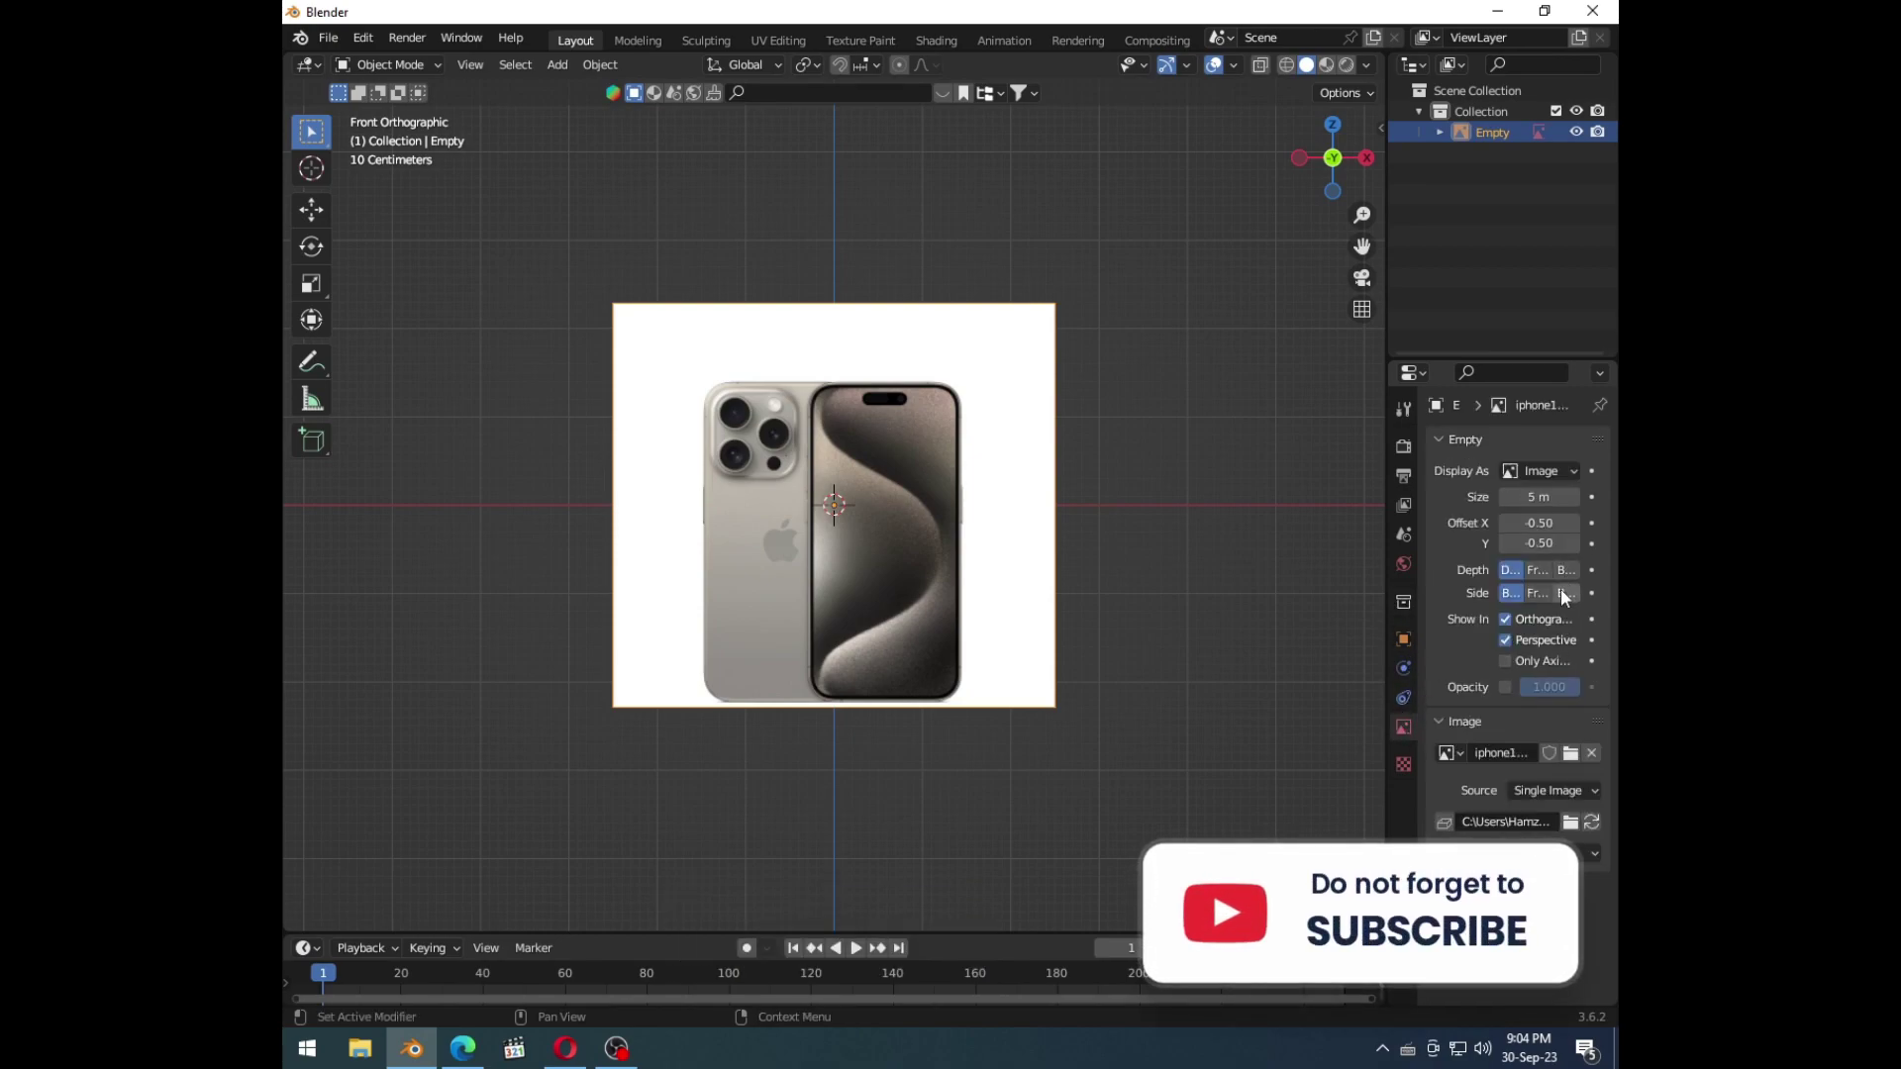
pyautogui.click(1567, 600)
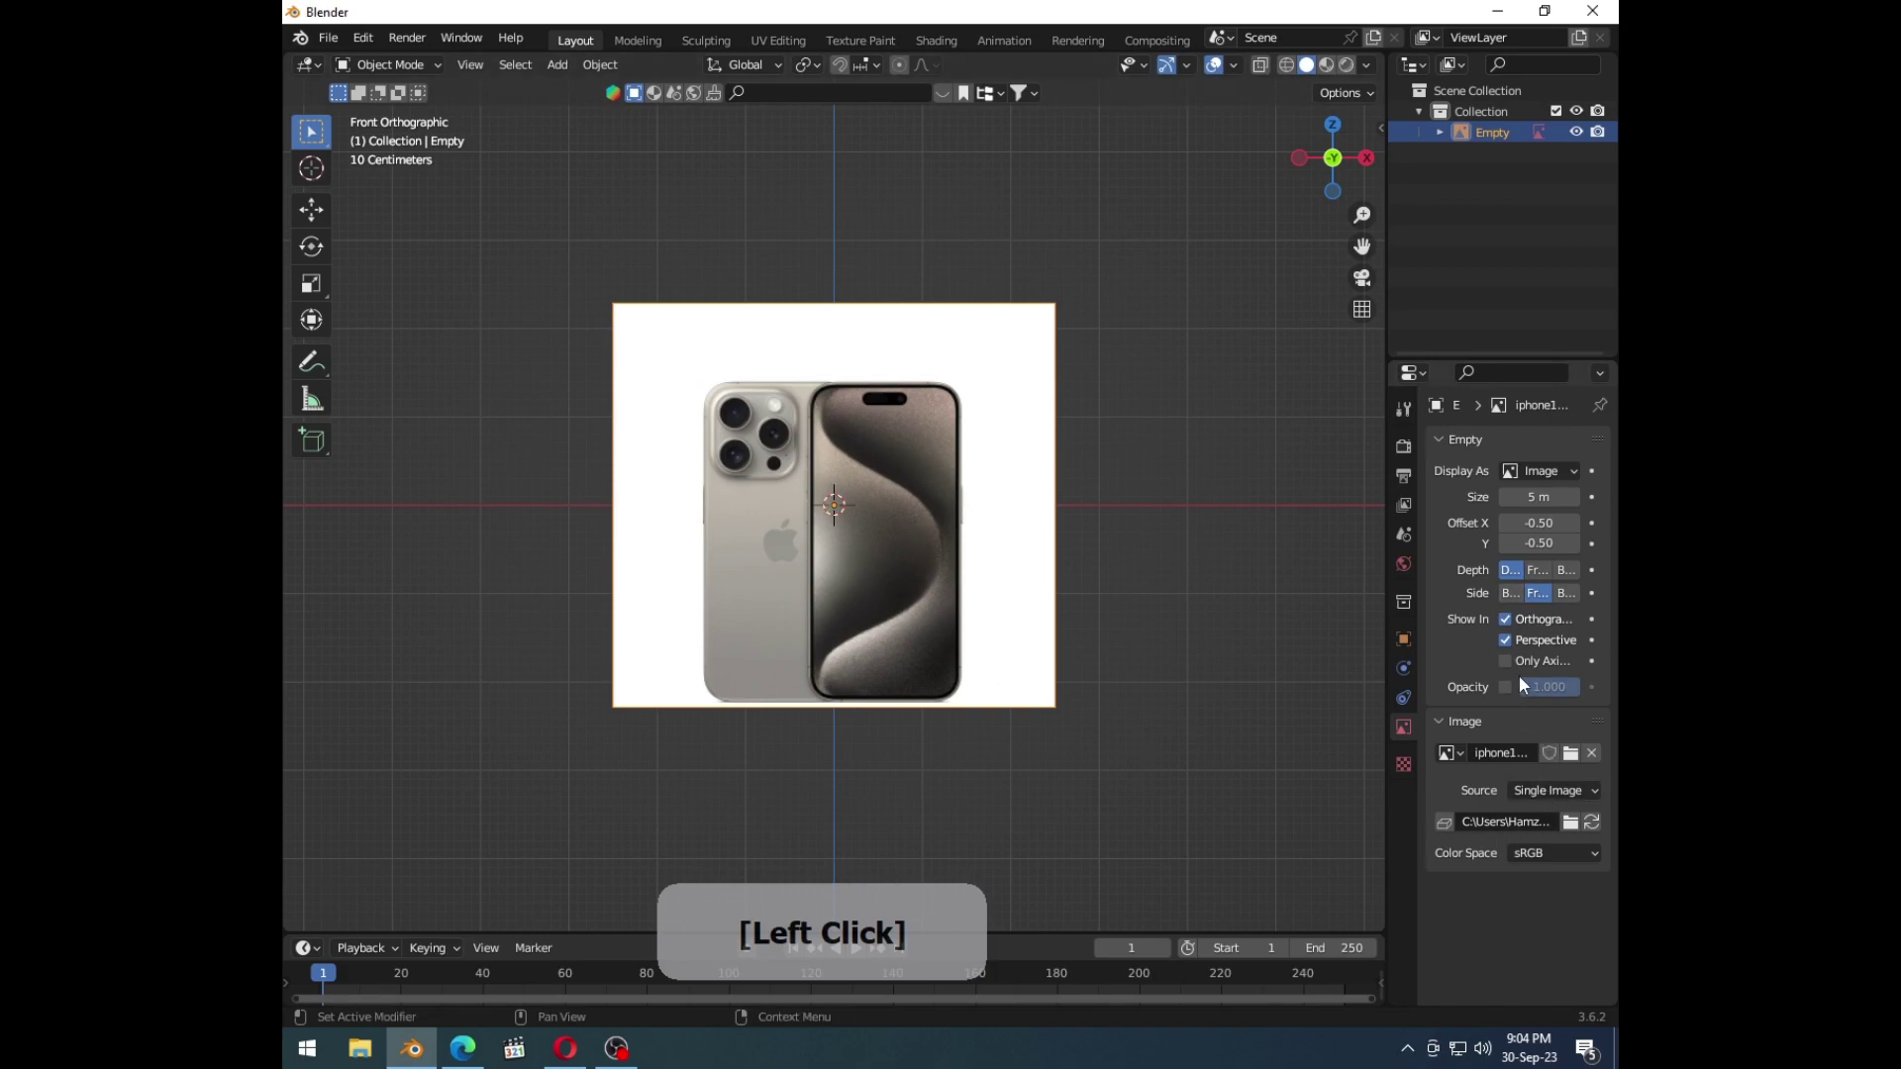
pyautogui.click(1519, 648)
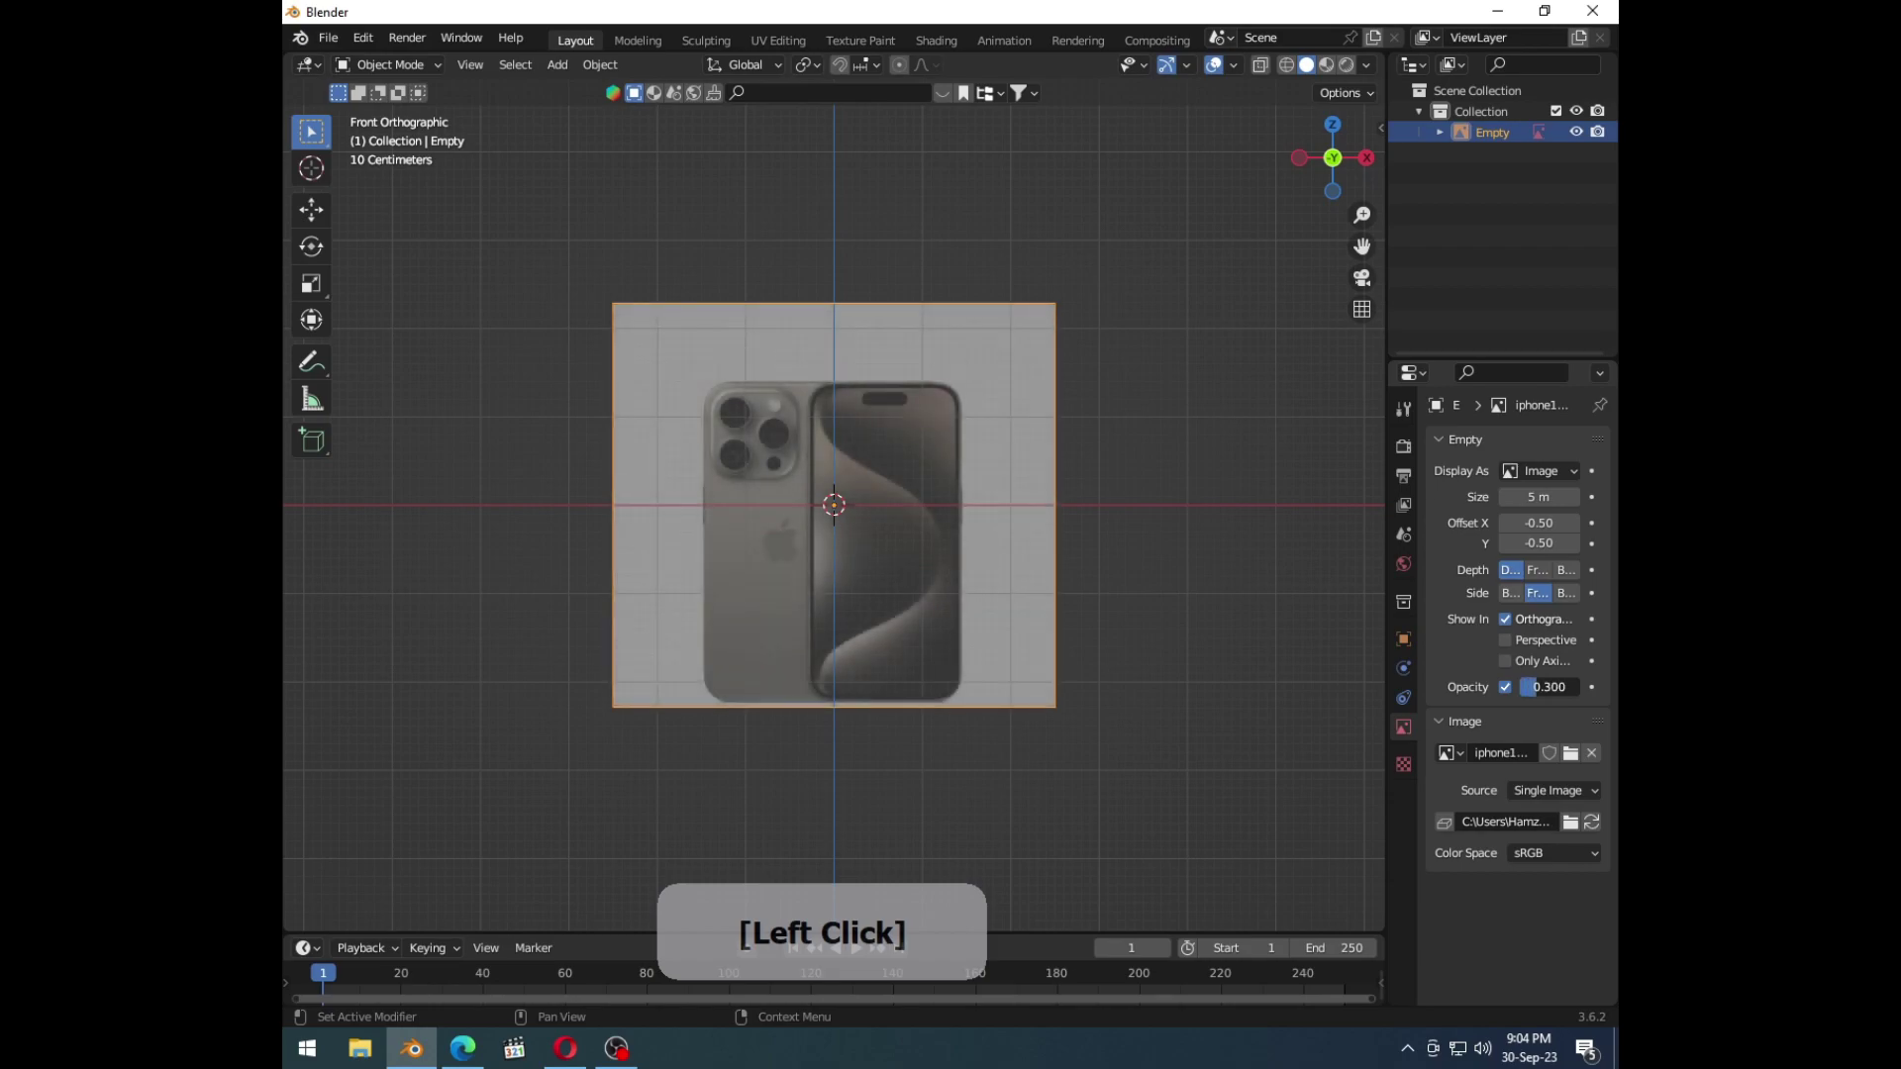
# Step: Check the image from perspective and top views and nudge its position slightly sideways
pyautogui.middleClick(917, 607)
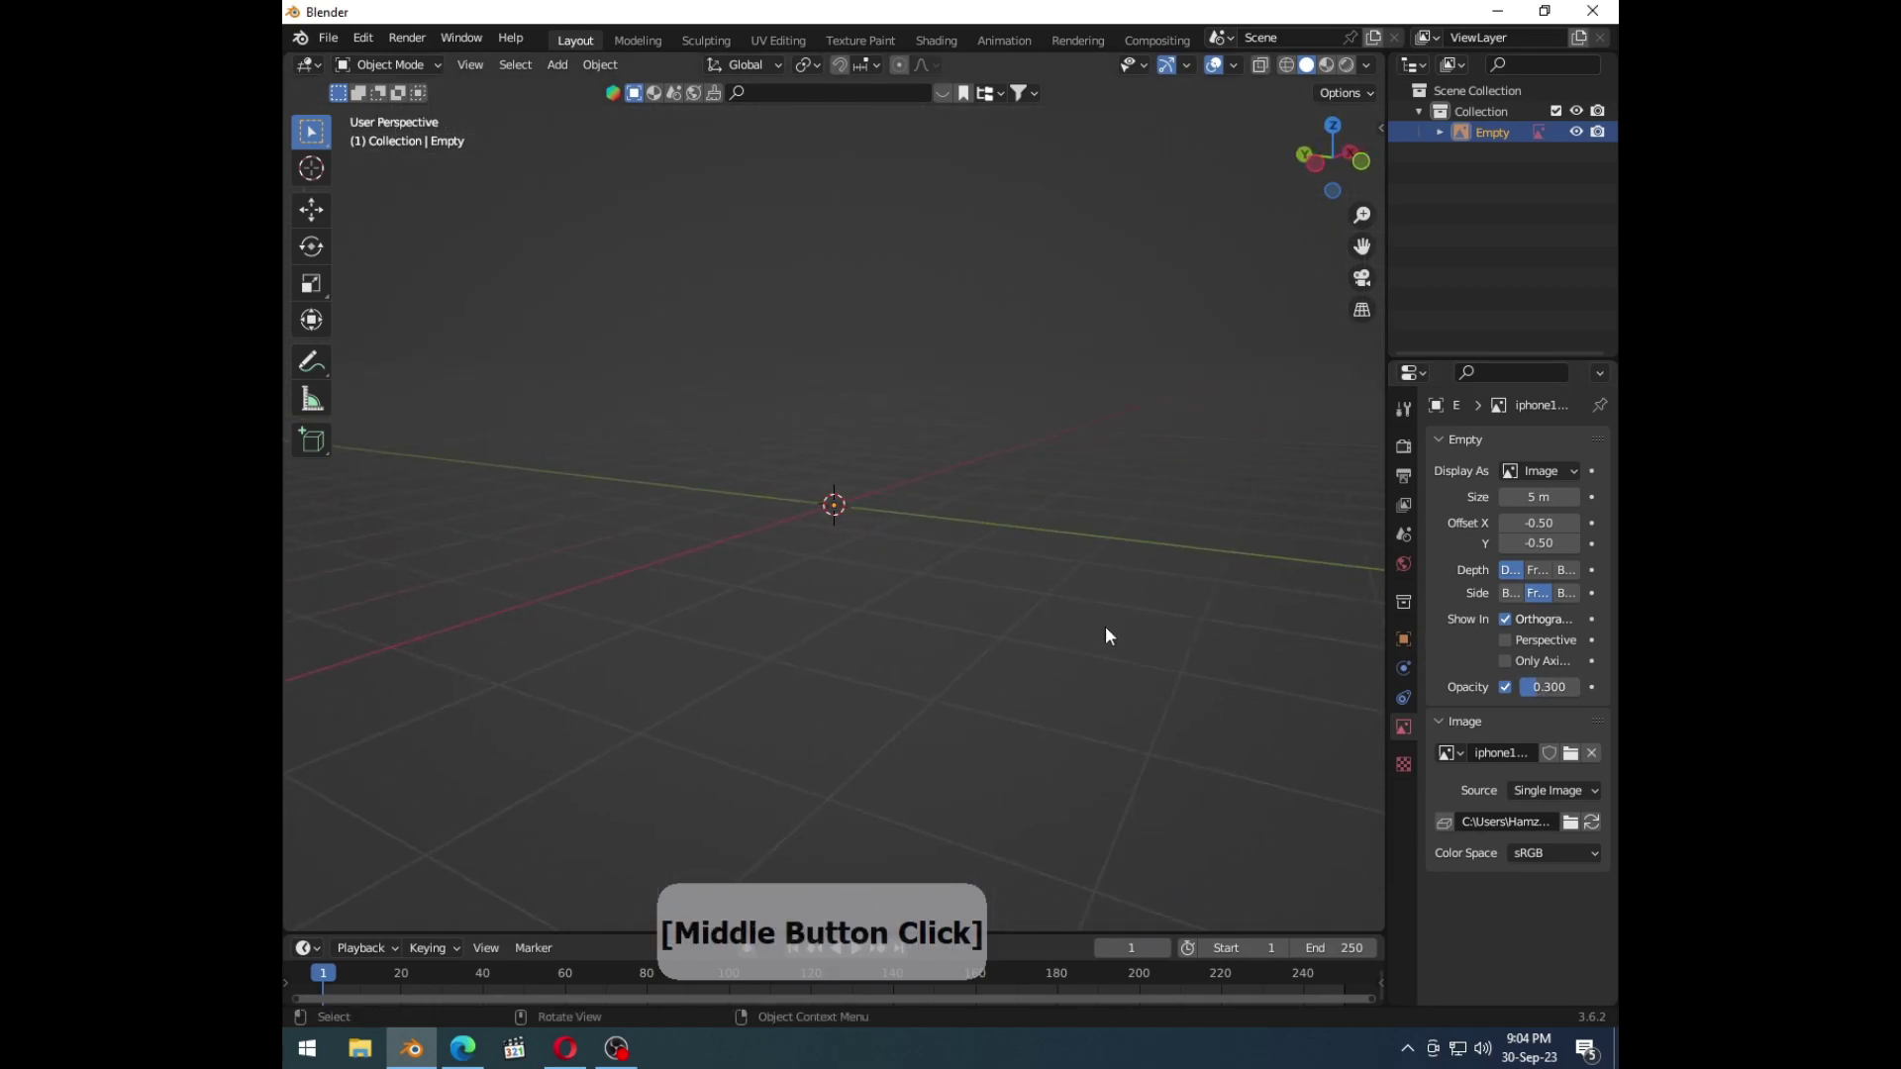
pyautogui.press('1')
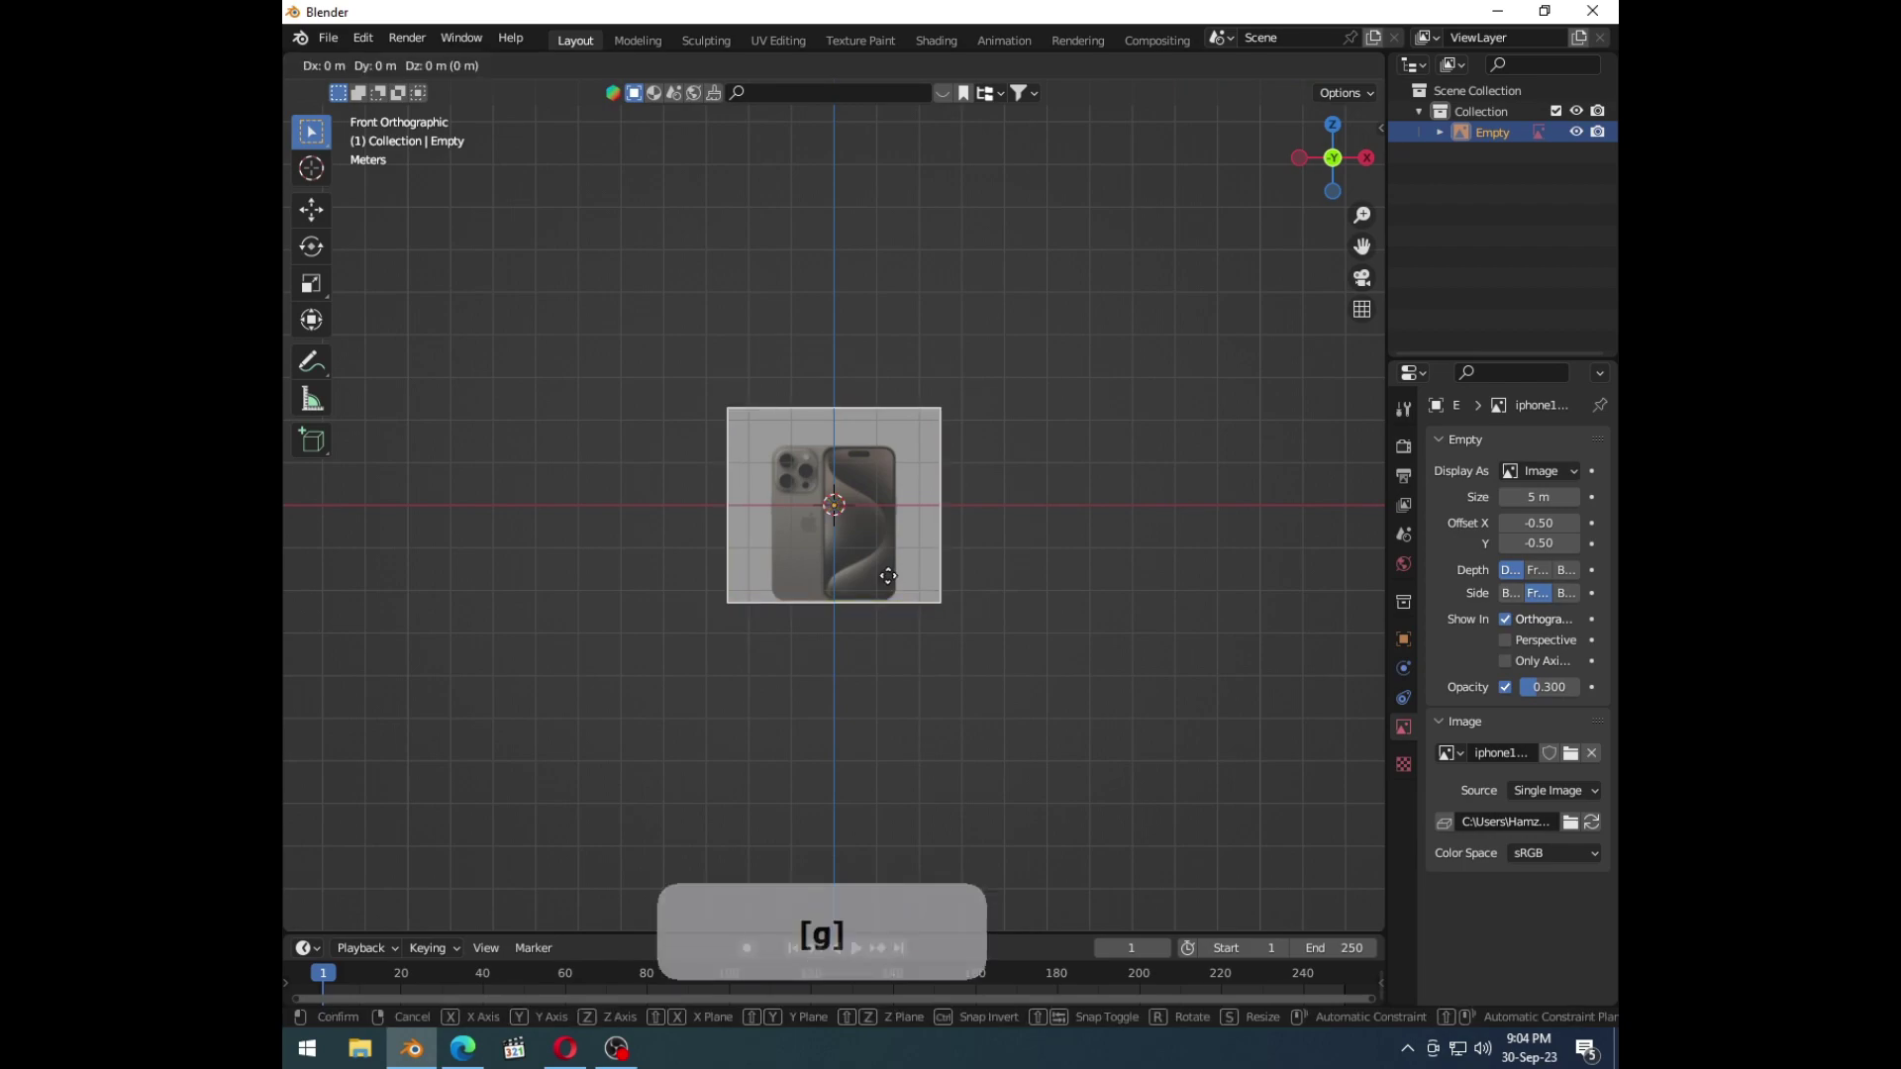
pyautogui.rightClick(1267, 779)
pyautogui.press('7')
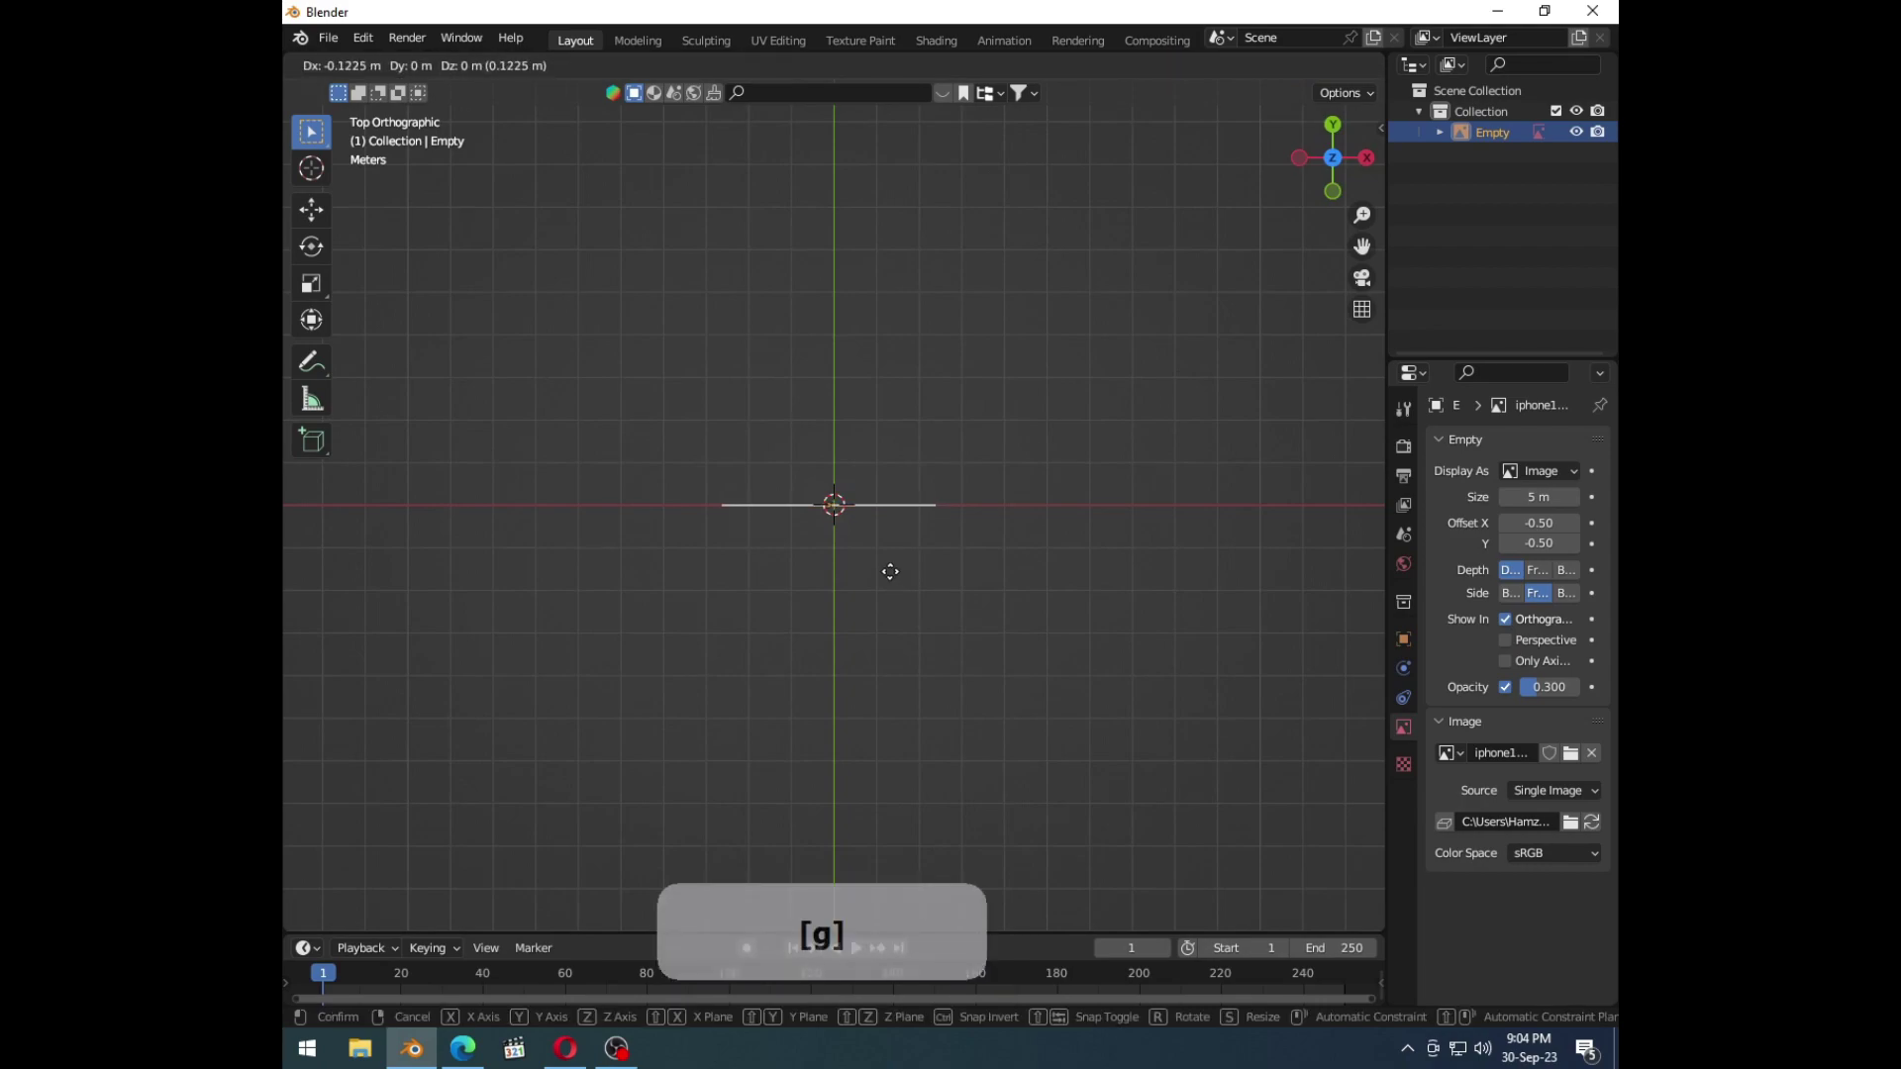
pyautogui.click(903, 812)
pyautogui.press('1')
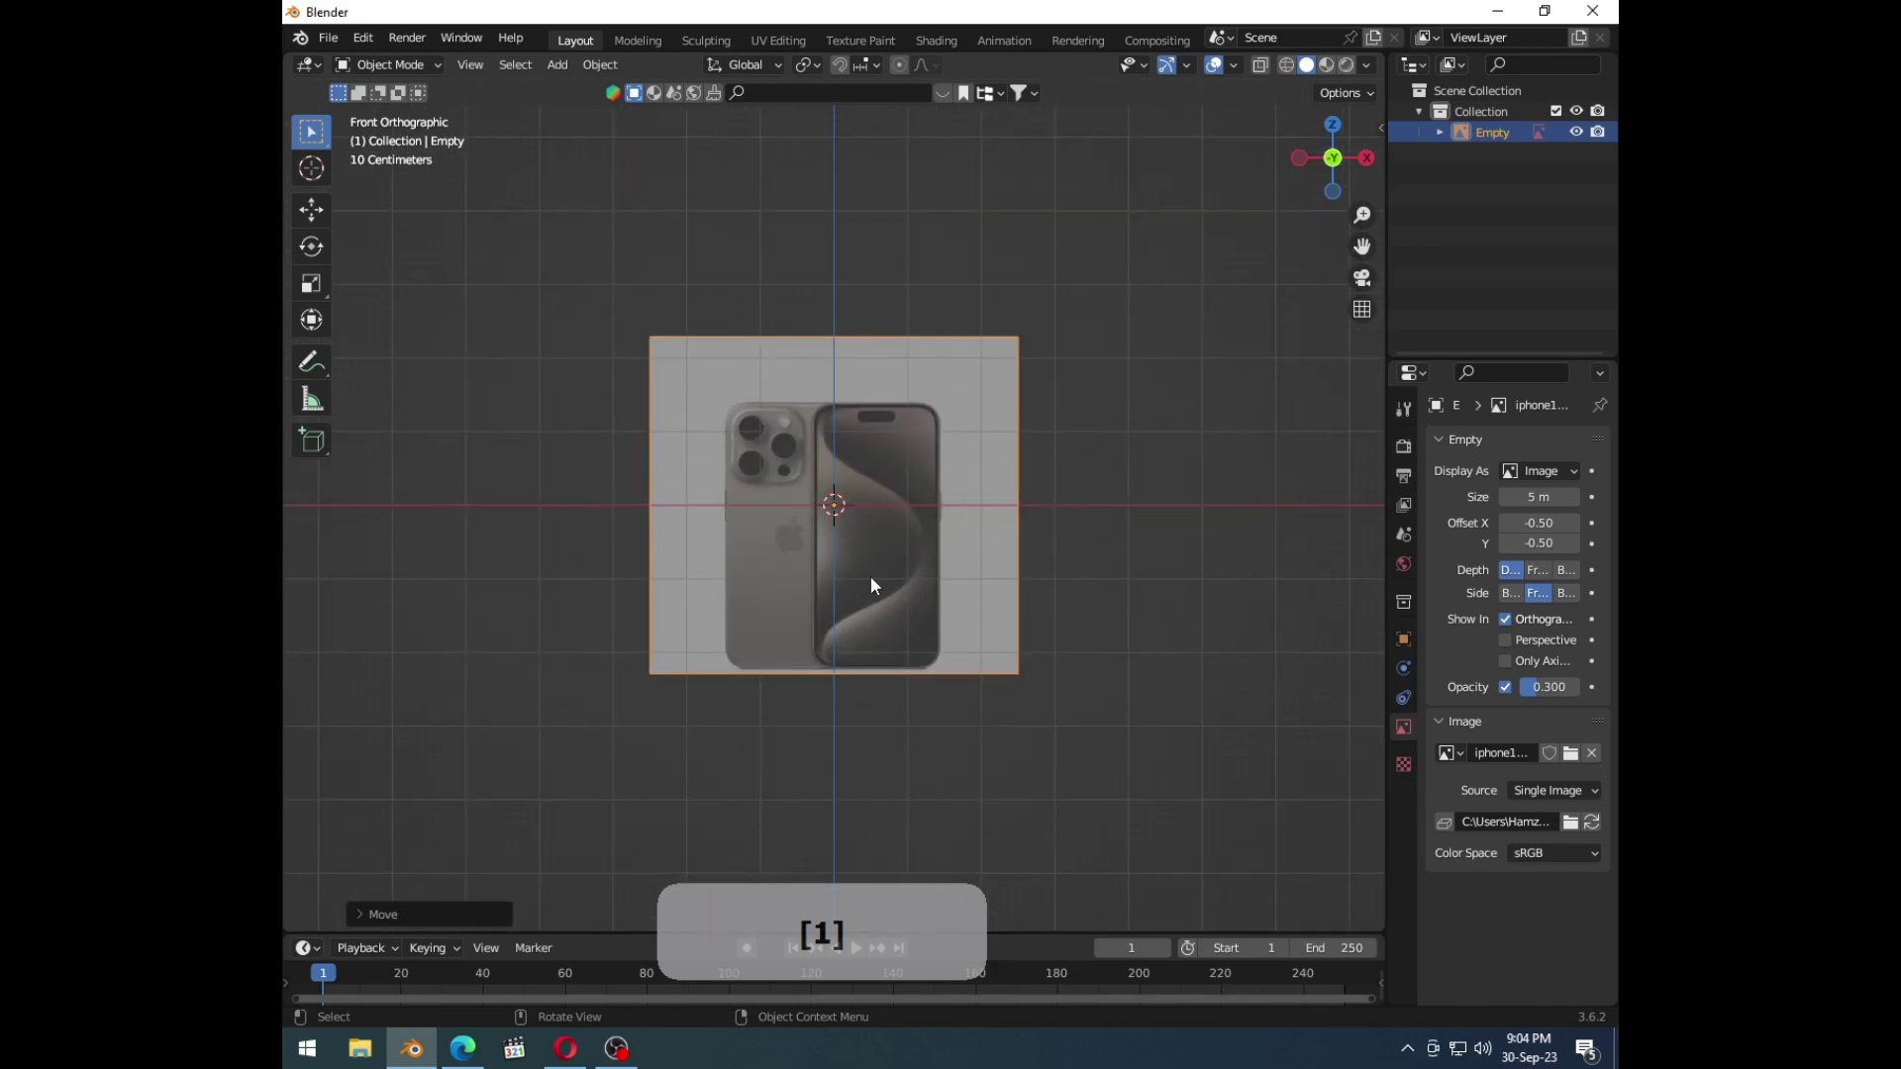
# Step: Add a cube and move and scale it to cover the phone's front screen outline
pyautogui.press('shift+a')
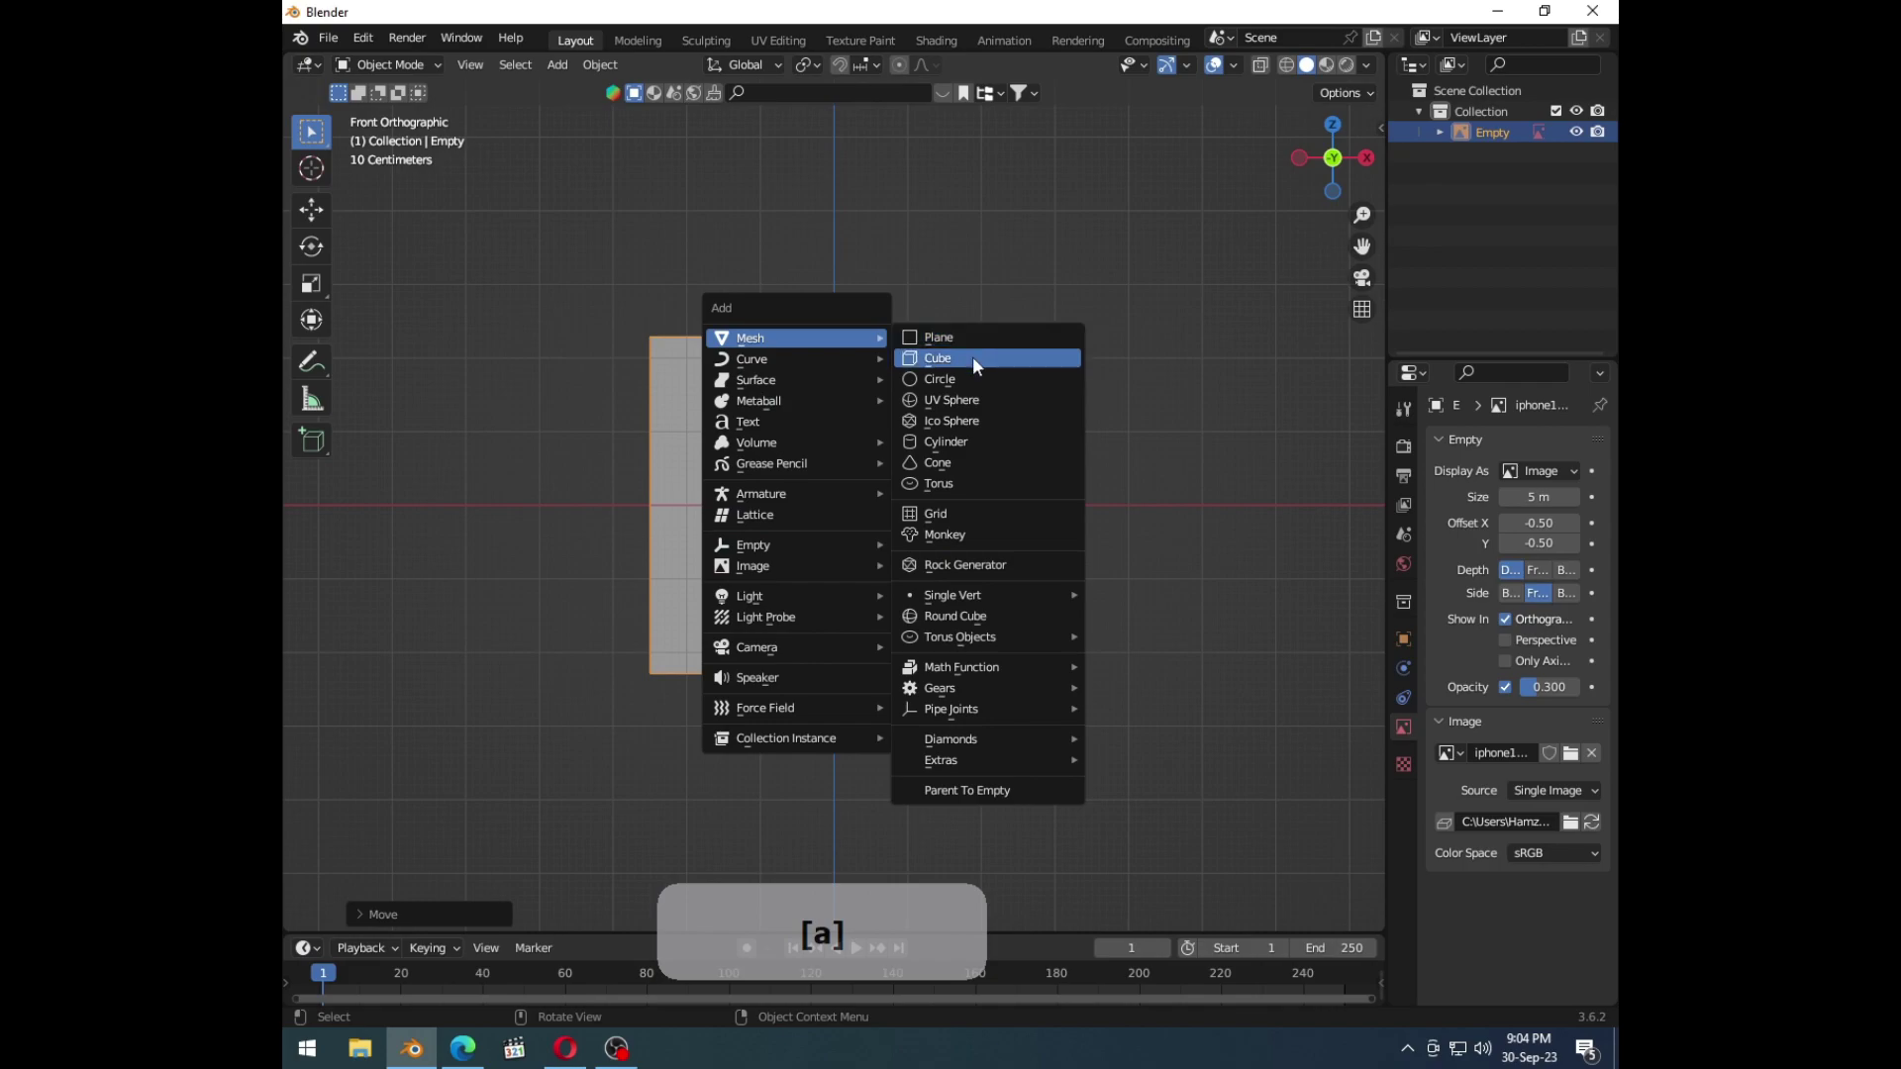
pyautogui.click(979, 366)
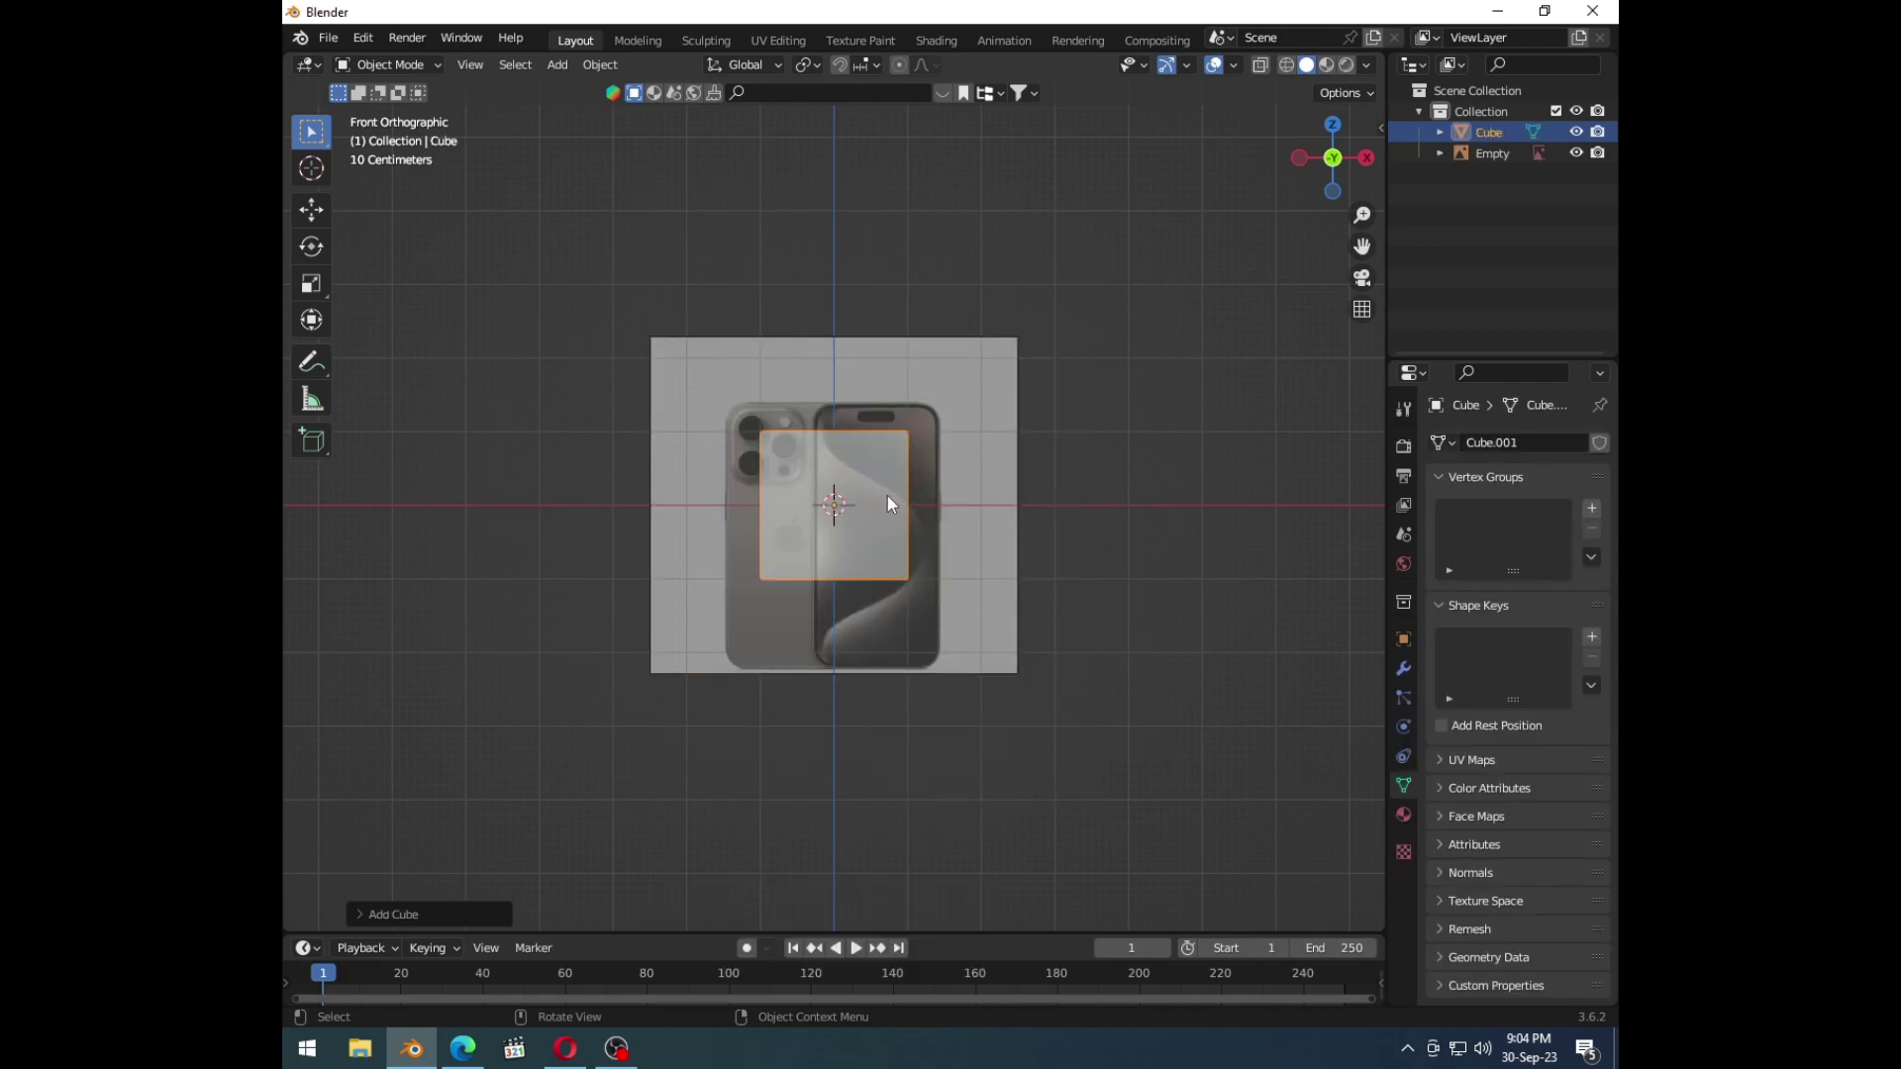
pyautogui.press('g')
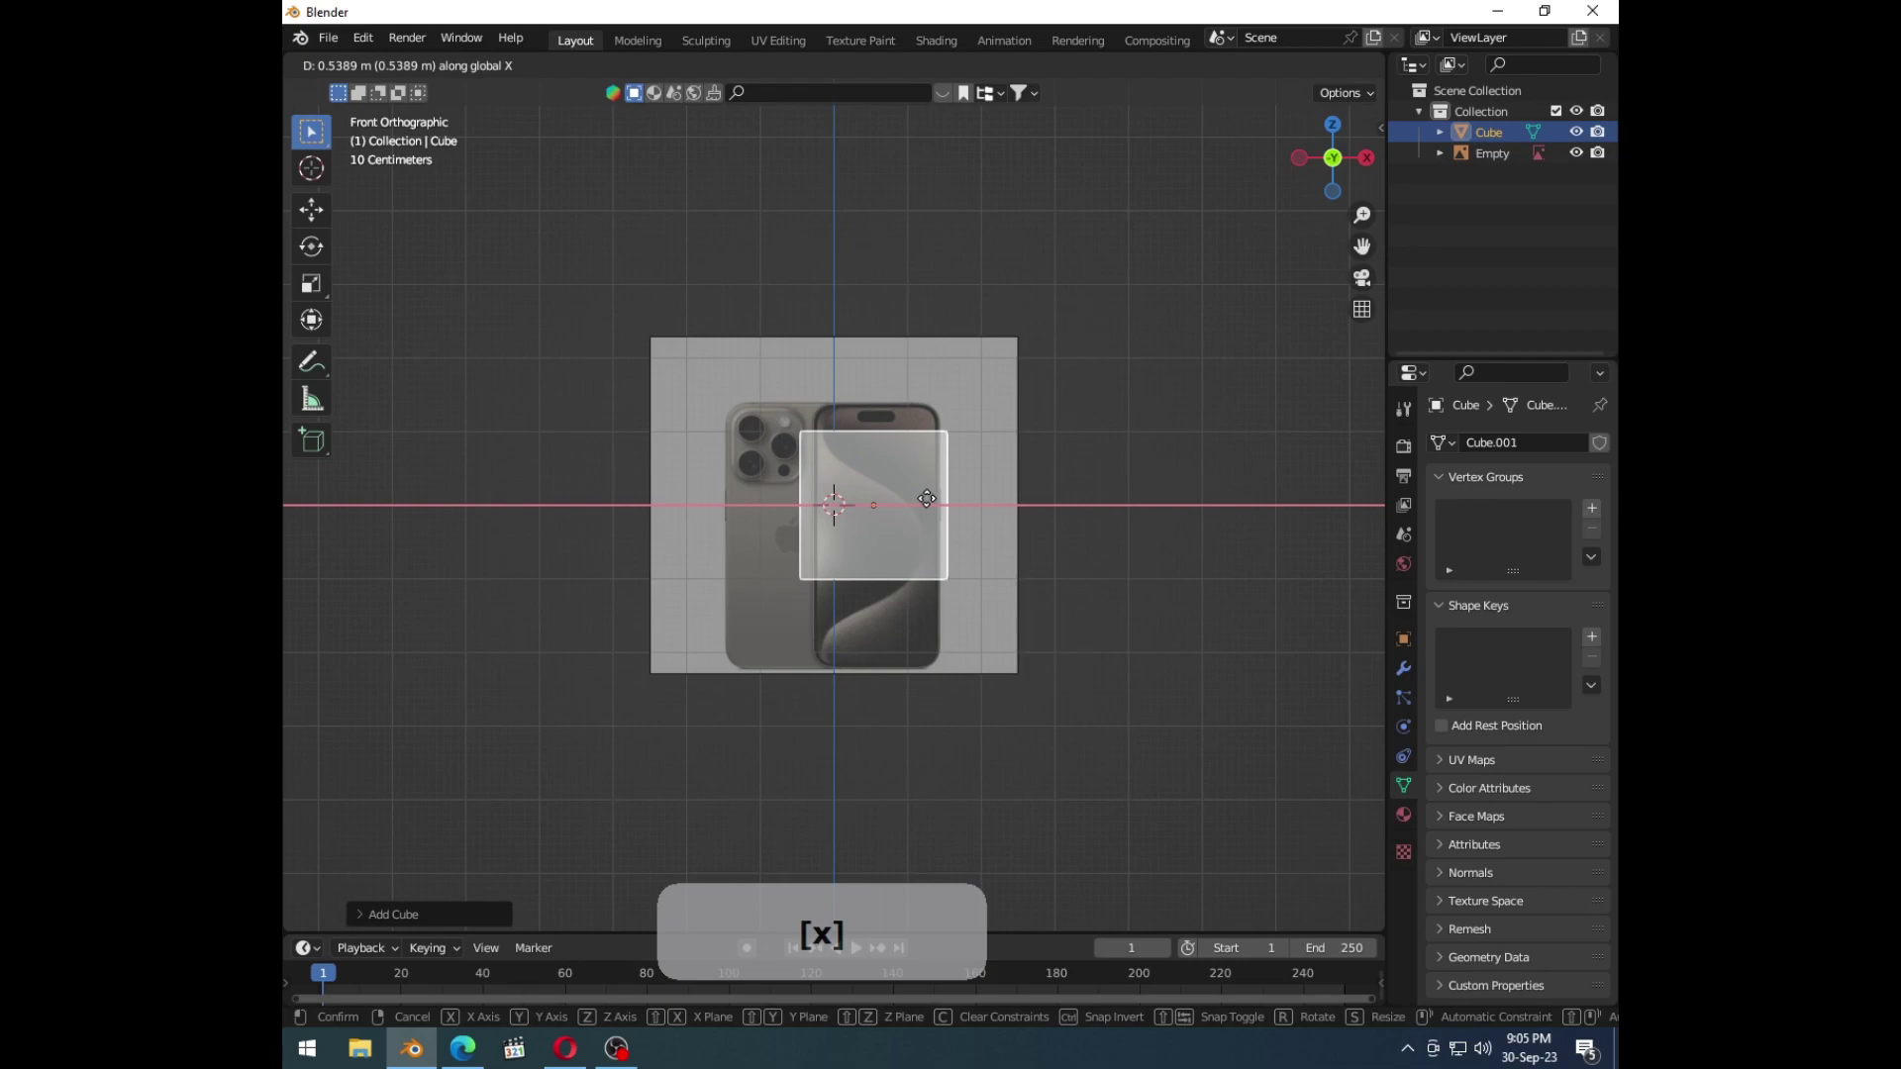
pyautogui.click(937, 506)
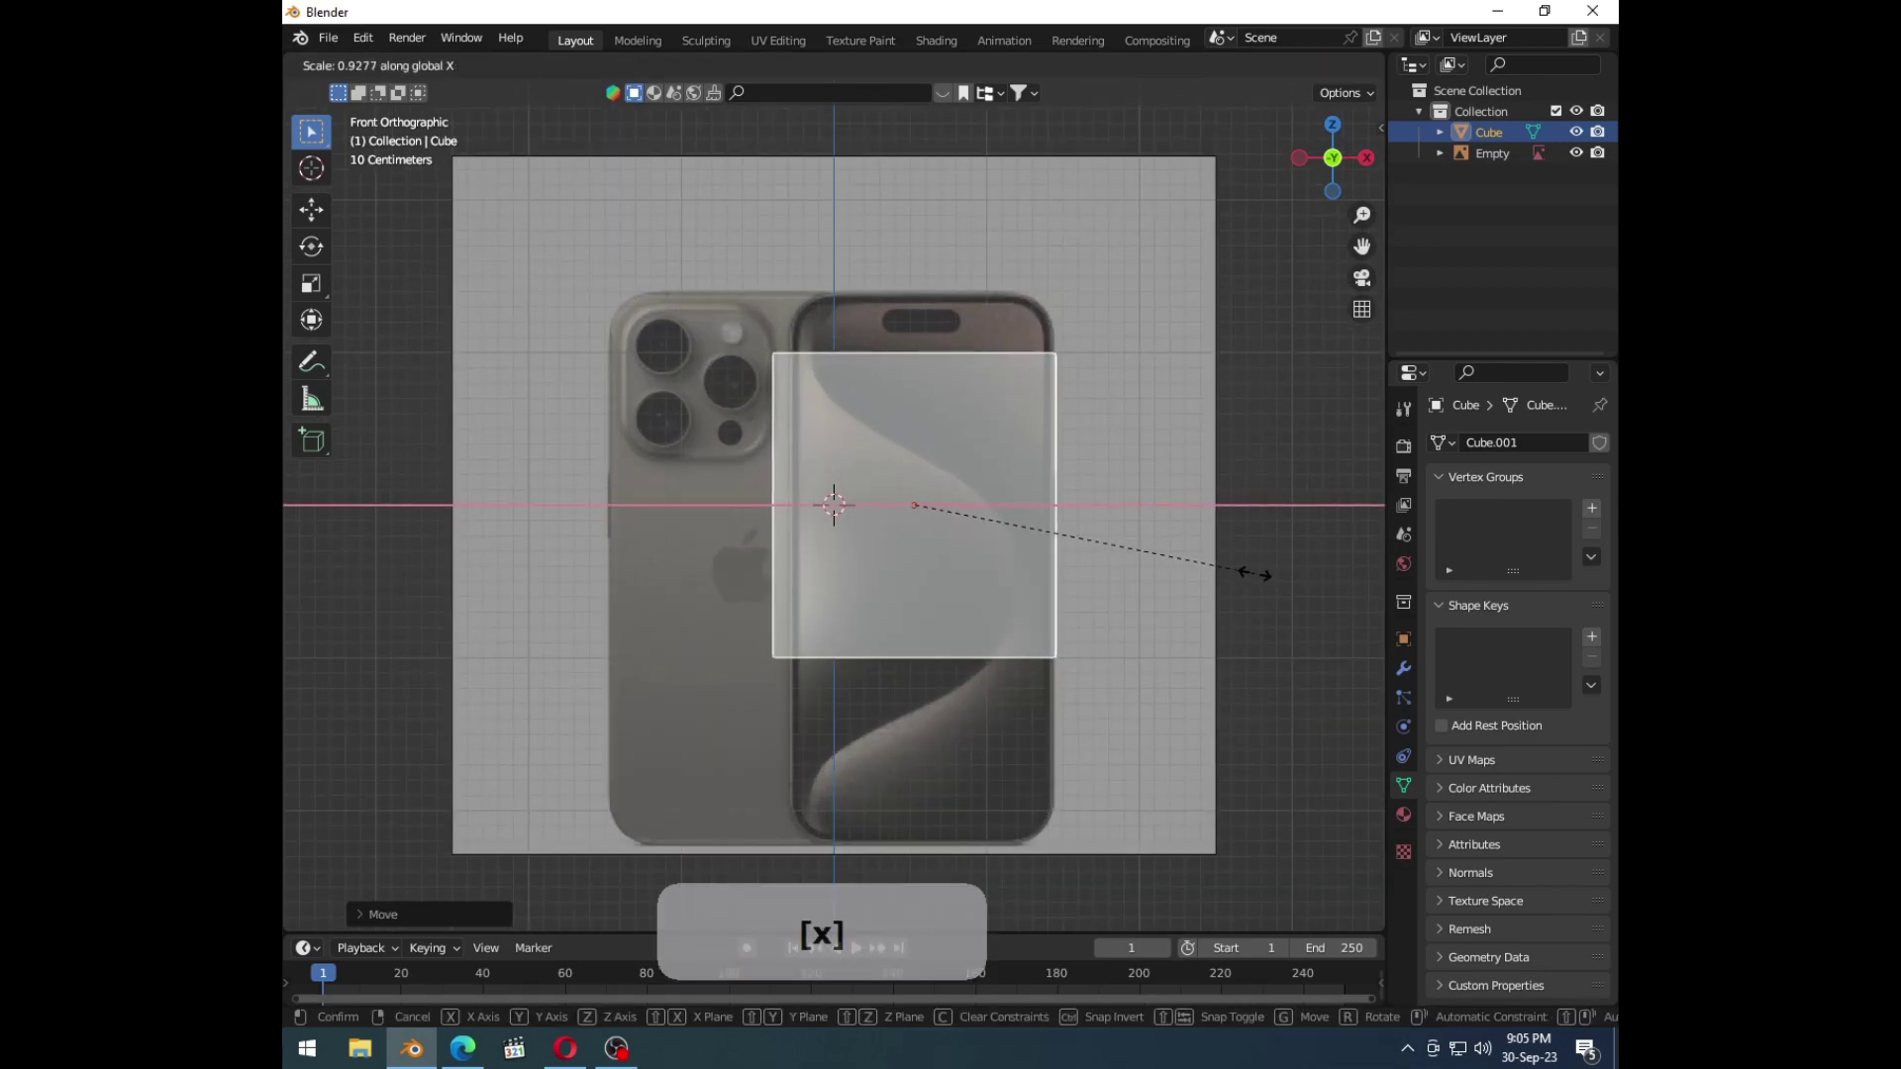
pyautogui.click(1238, 578)
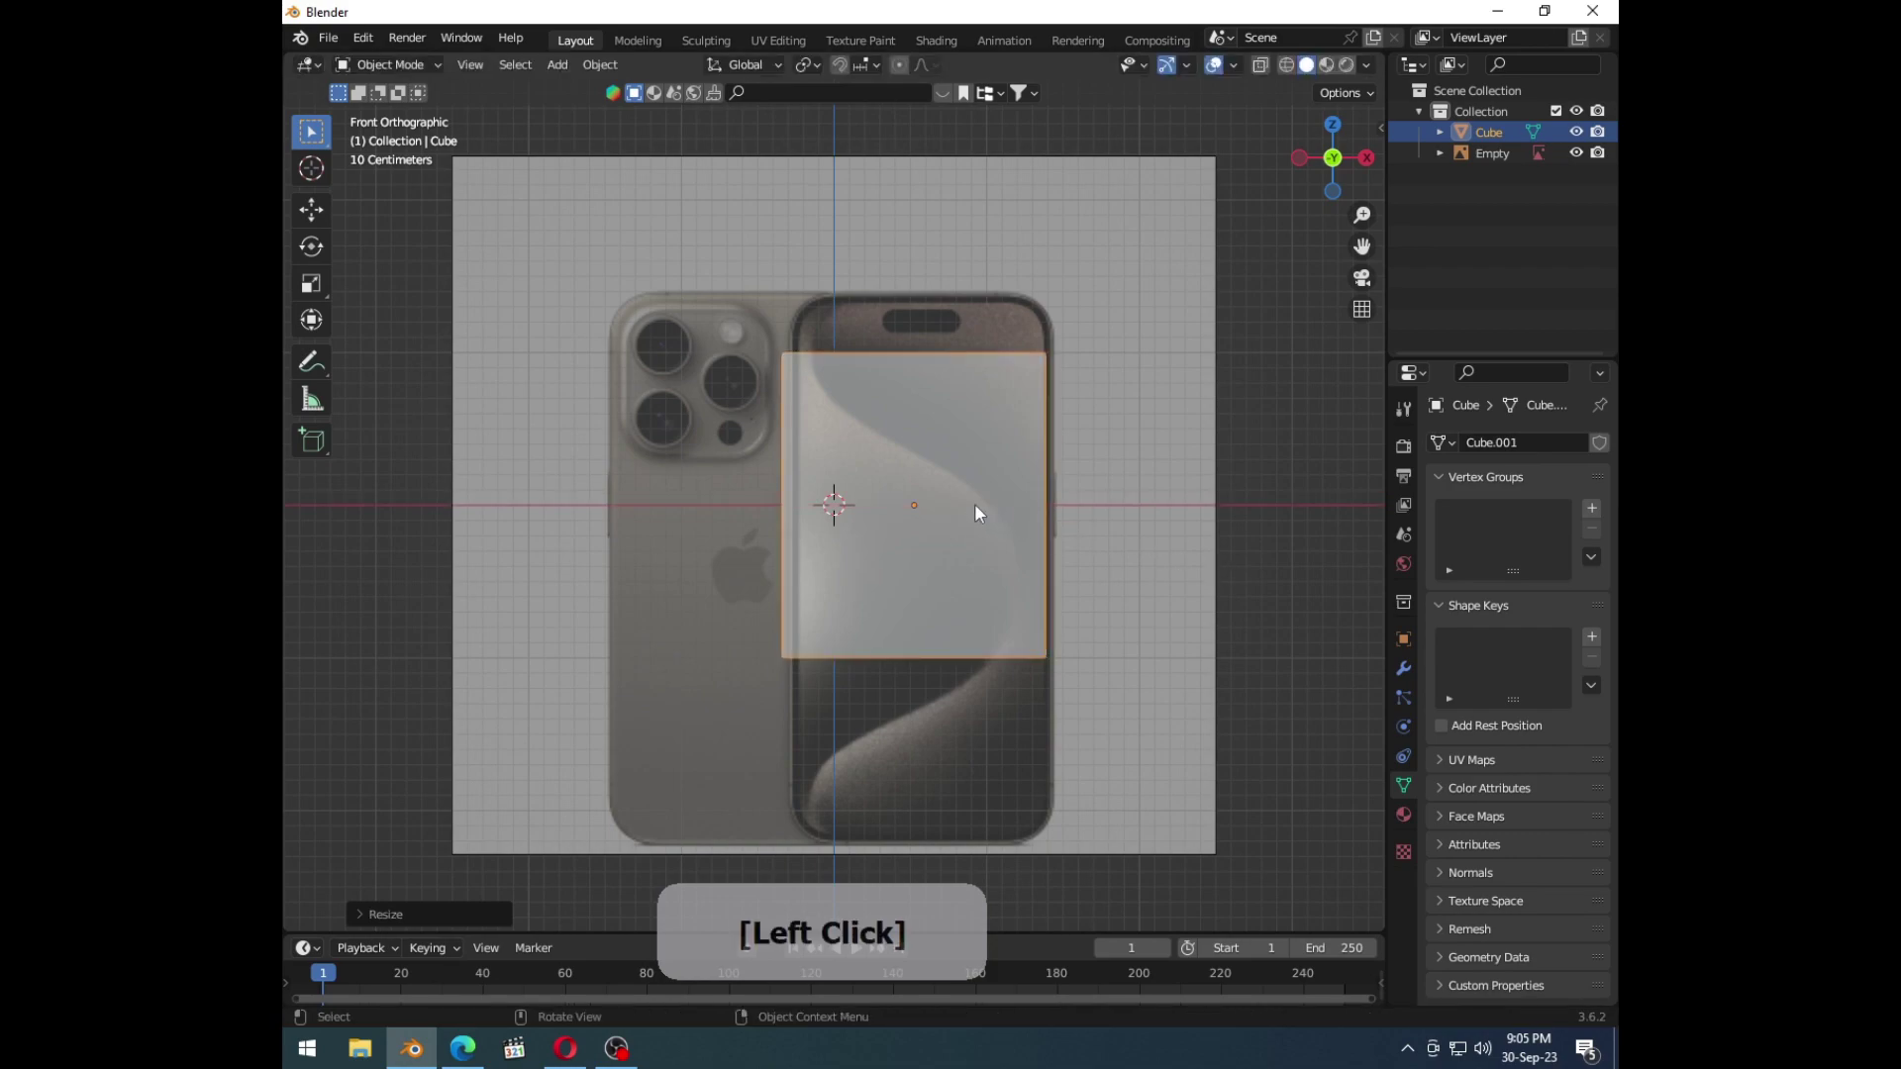
pyautogui.press('g')
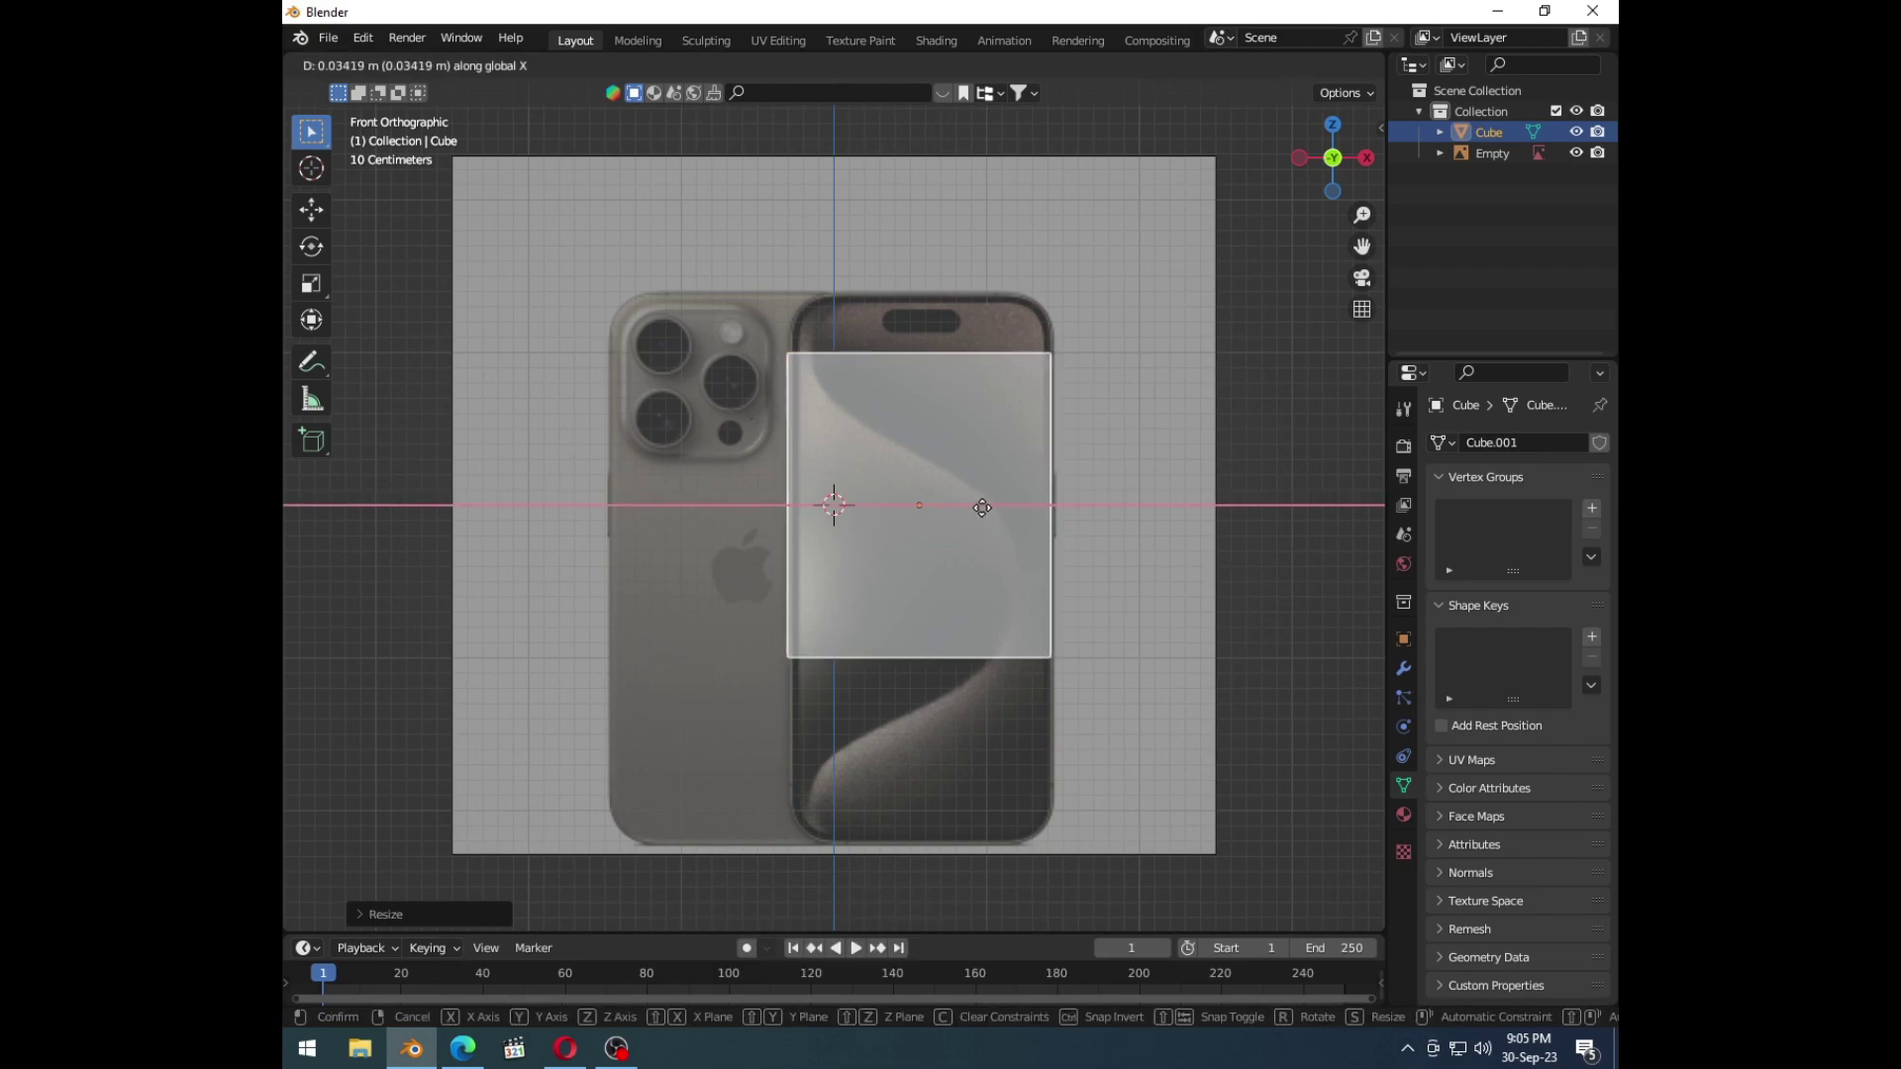
pyautogui.press('s')
pyautogui.click(1014, 627)
pyautogui.press('g')
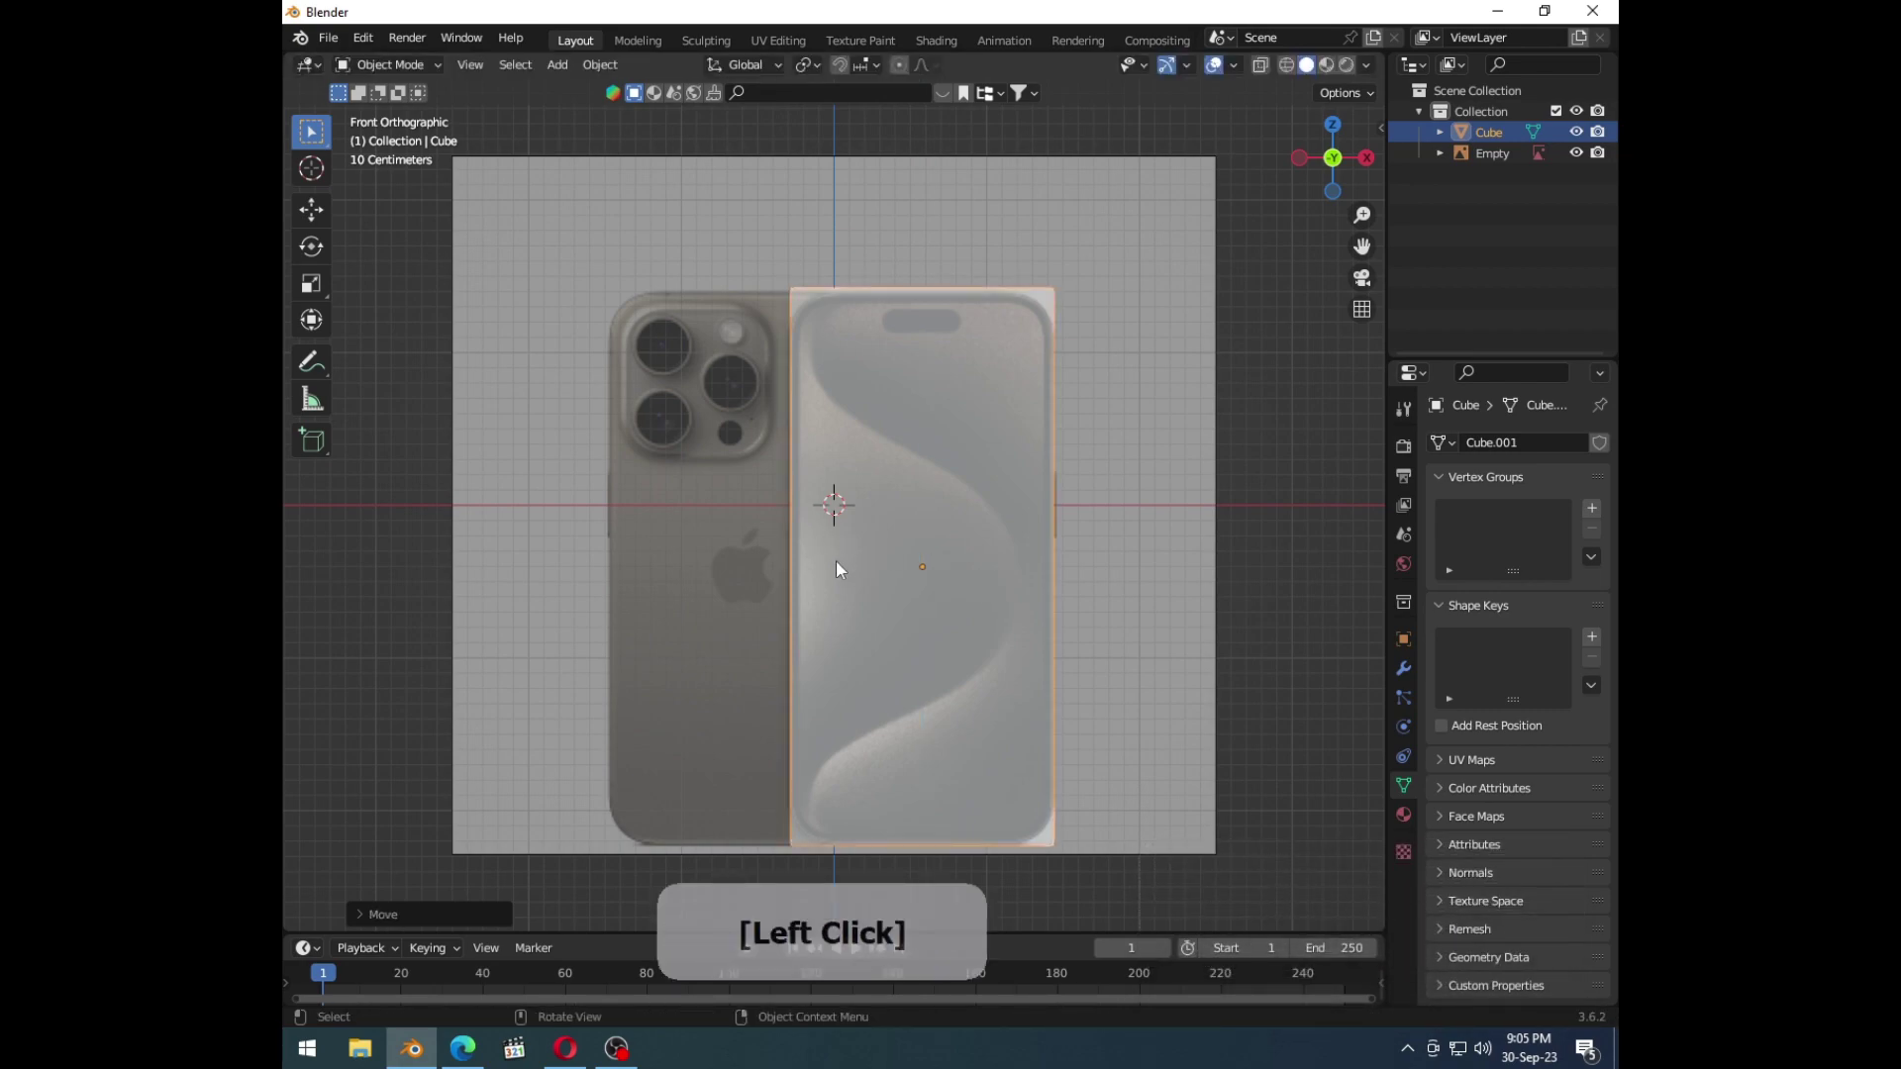
# Step: Flatten the cube along Y into a thin slab and apply its scale
pyautogui.middleClick(892, 590)
pyautogui.press('s')
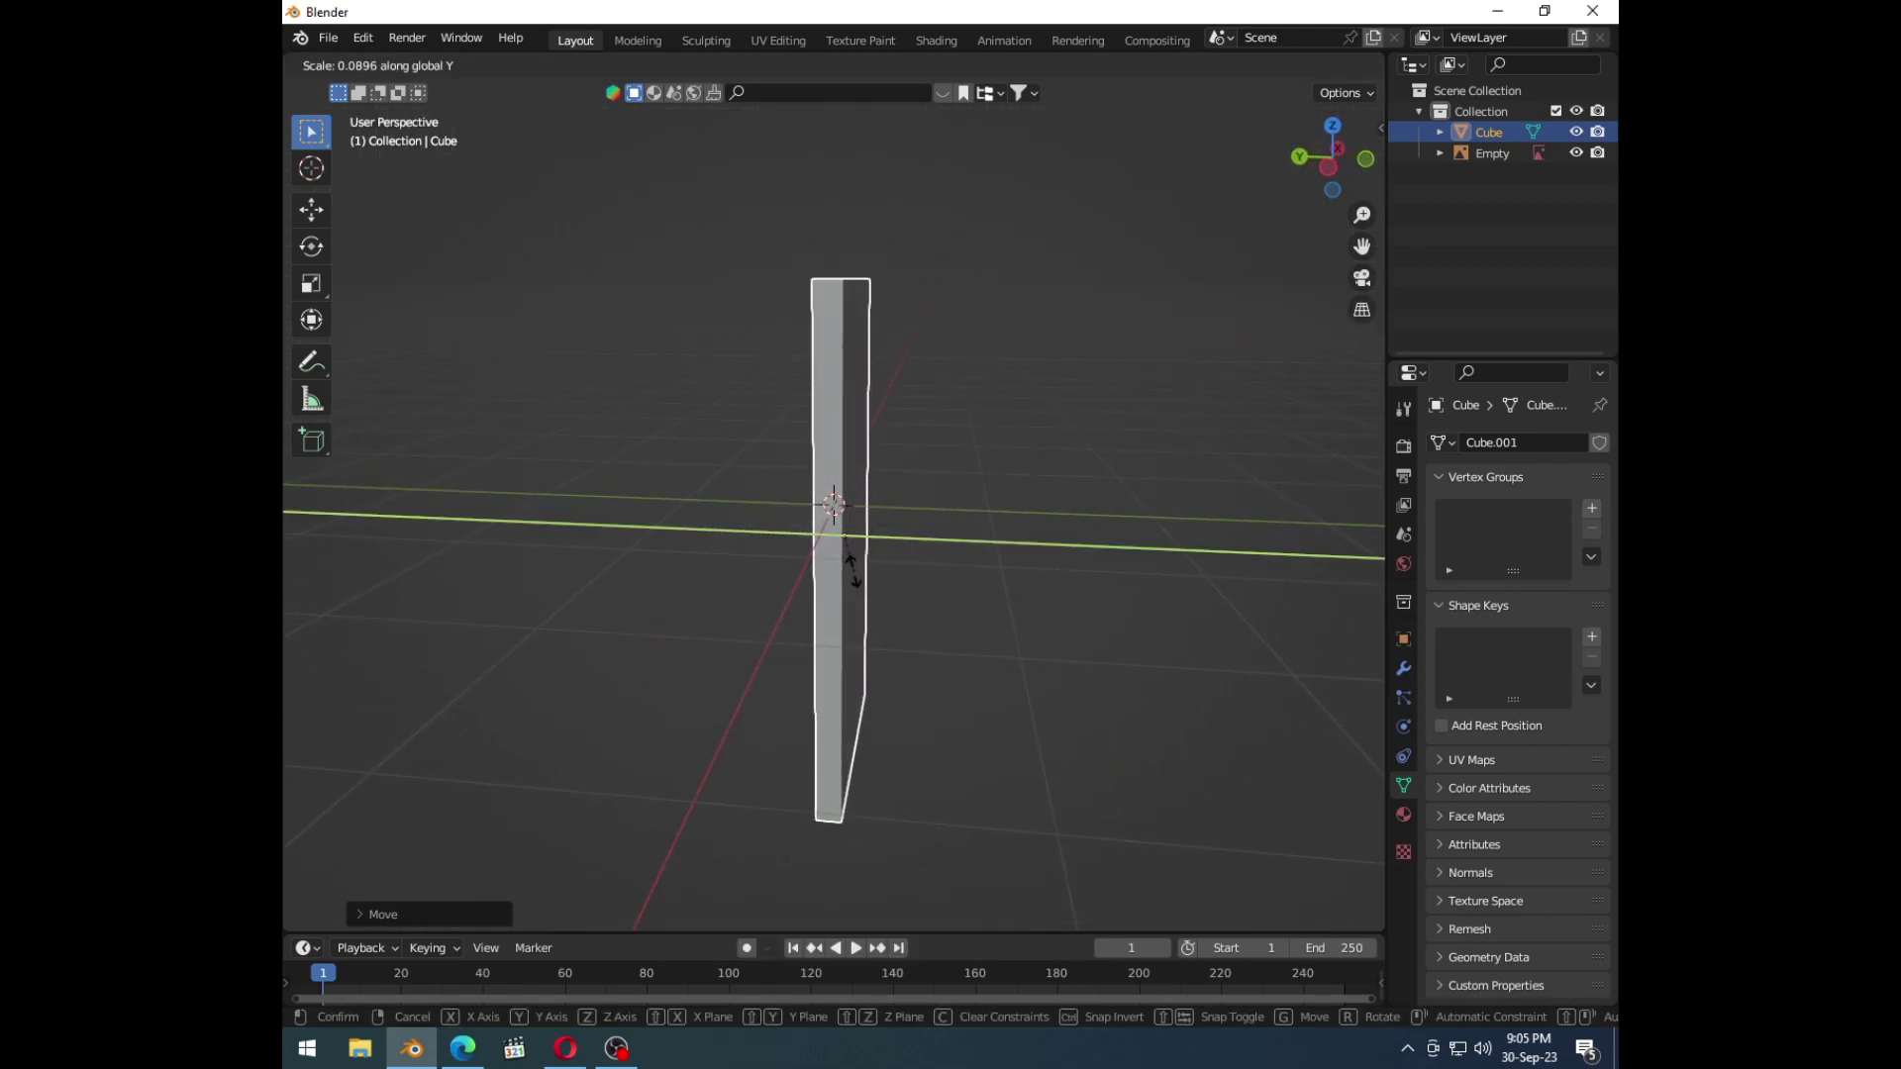
pyautogui.press('y')
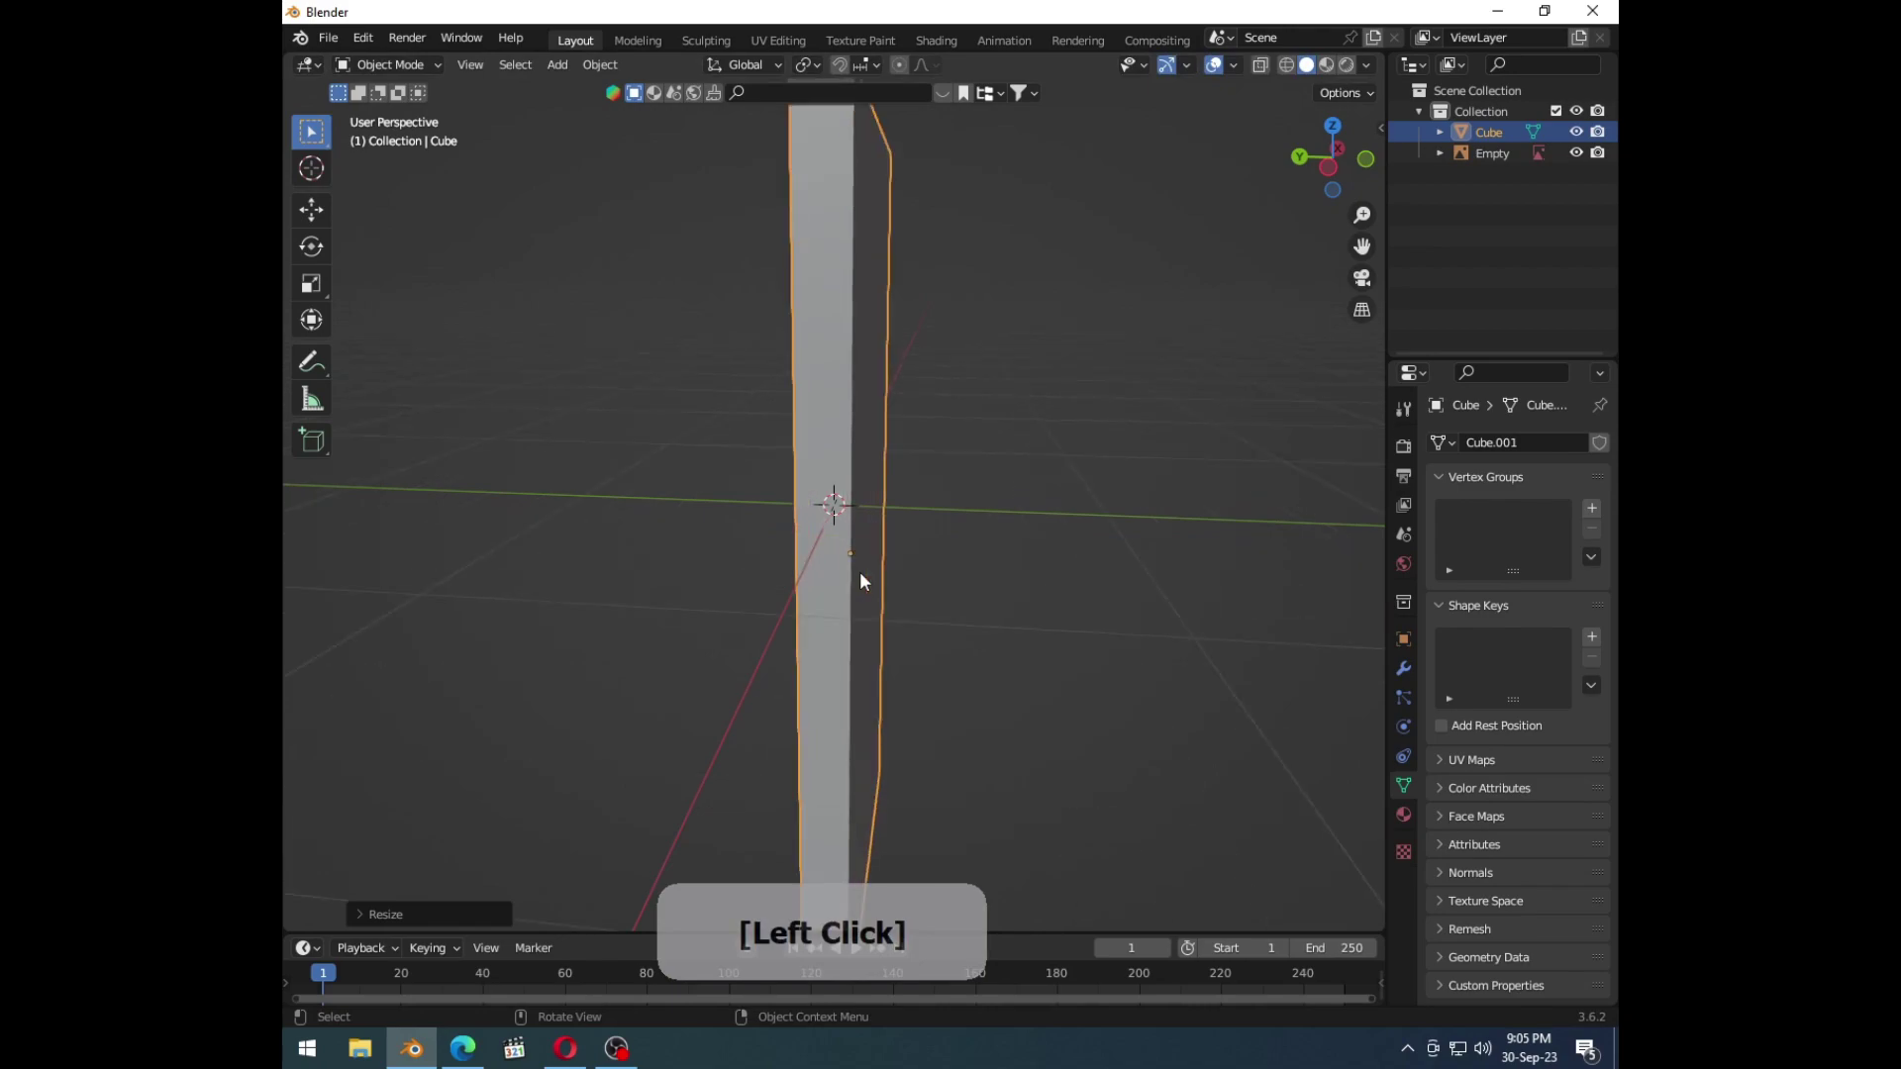
pyautogui.middleClick(872, 582)
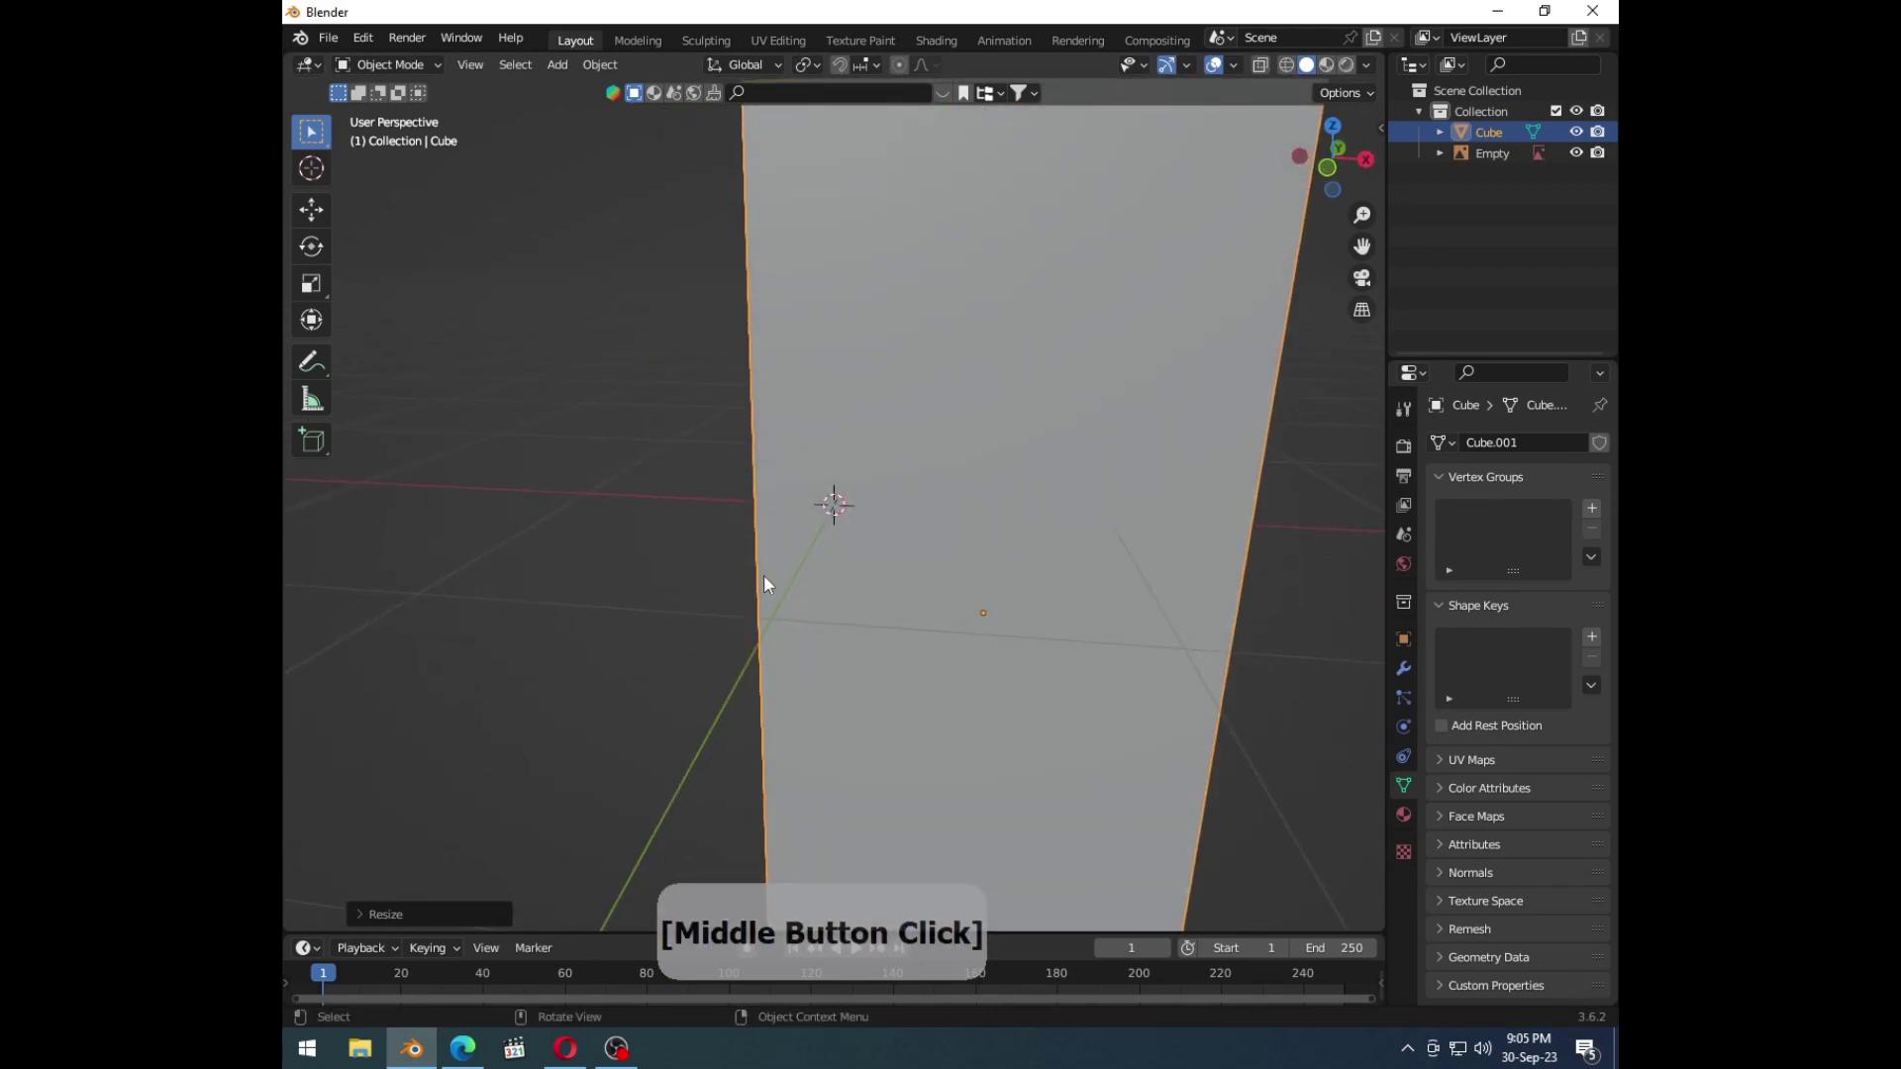
pyautogui.press('1')
pyautogui.middleClick(929, 582)
pyautogui.press('Tab')
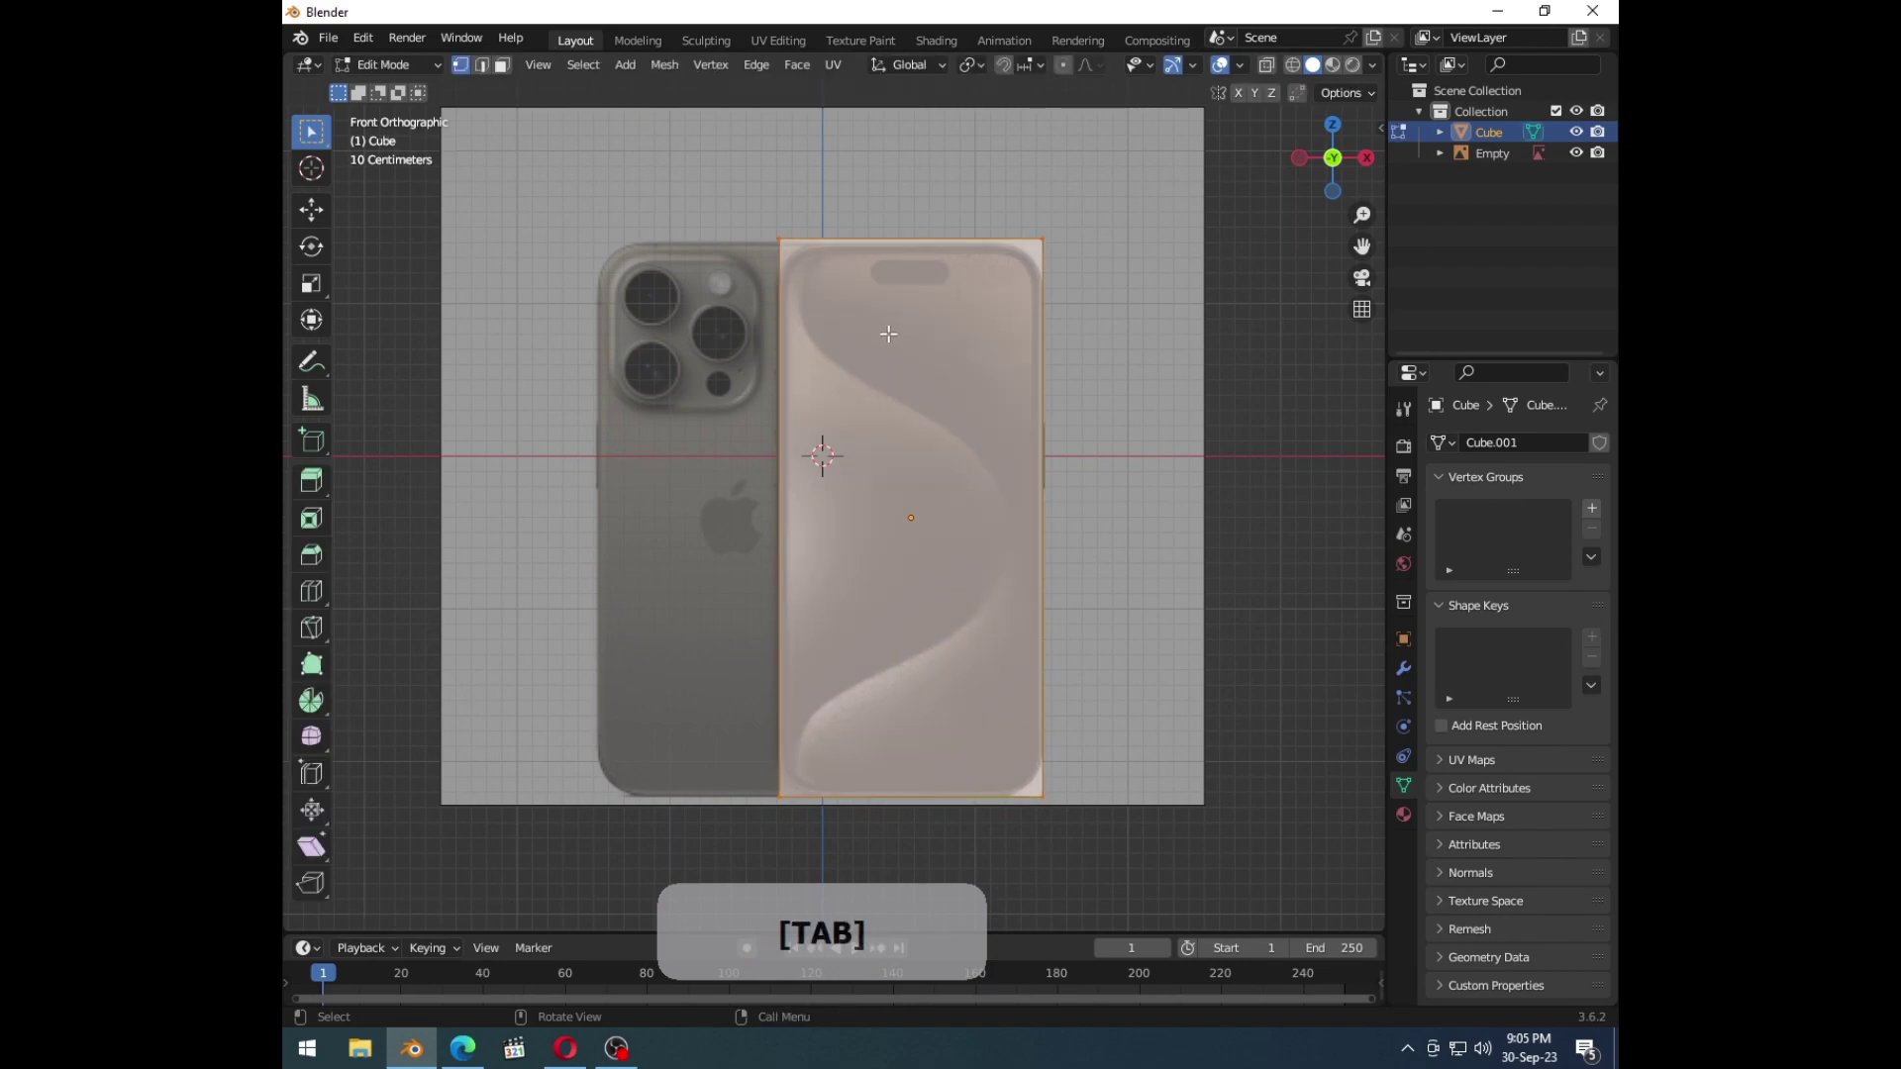
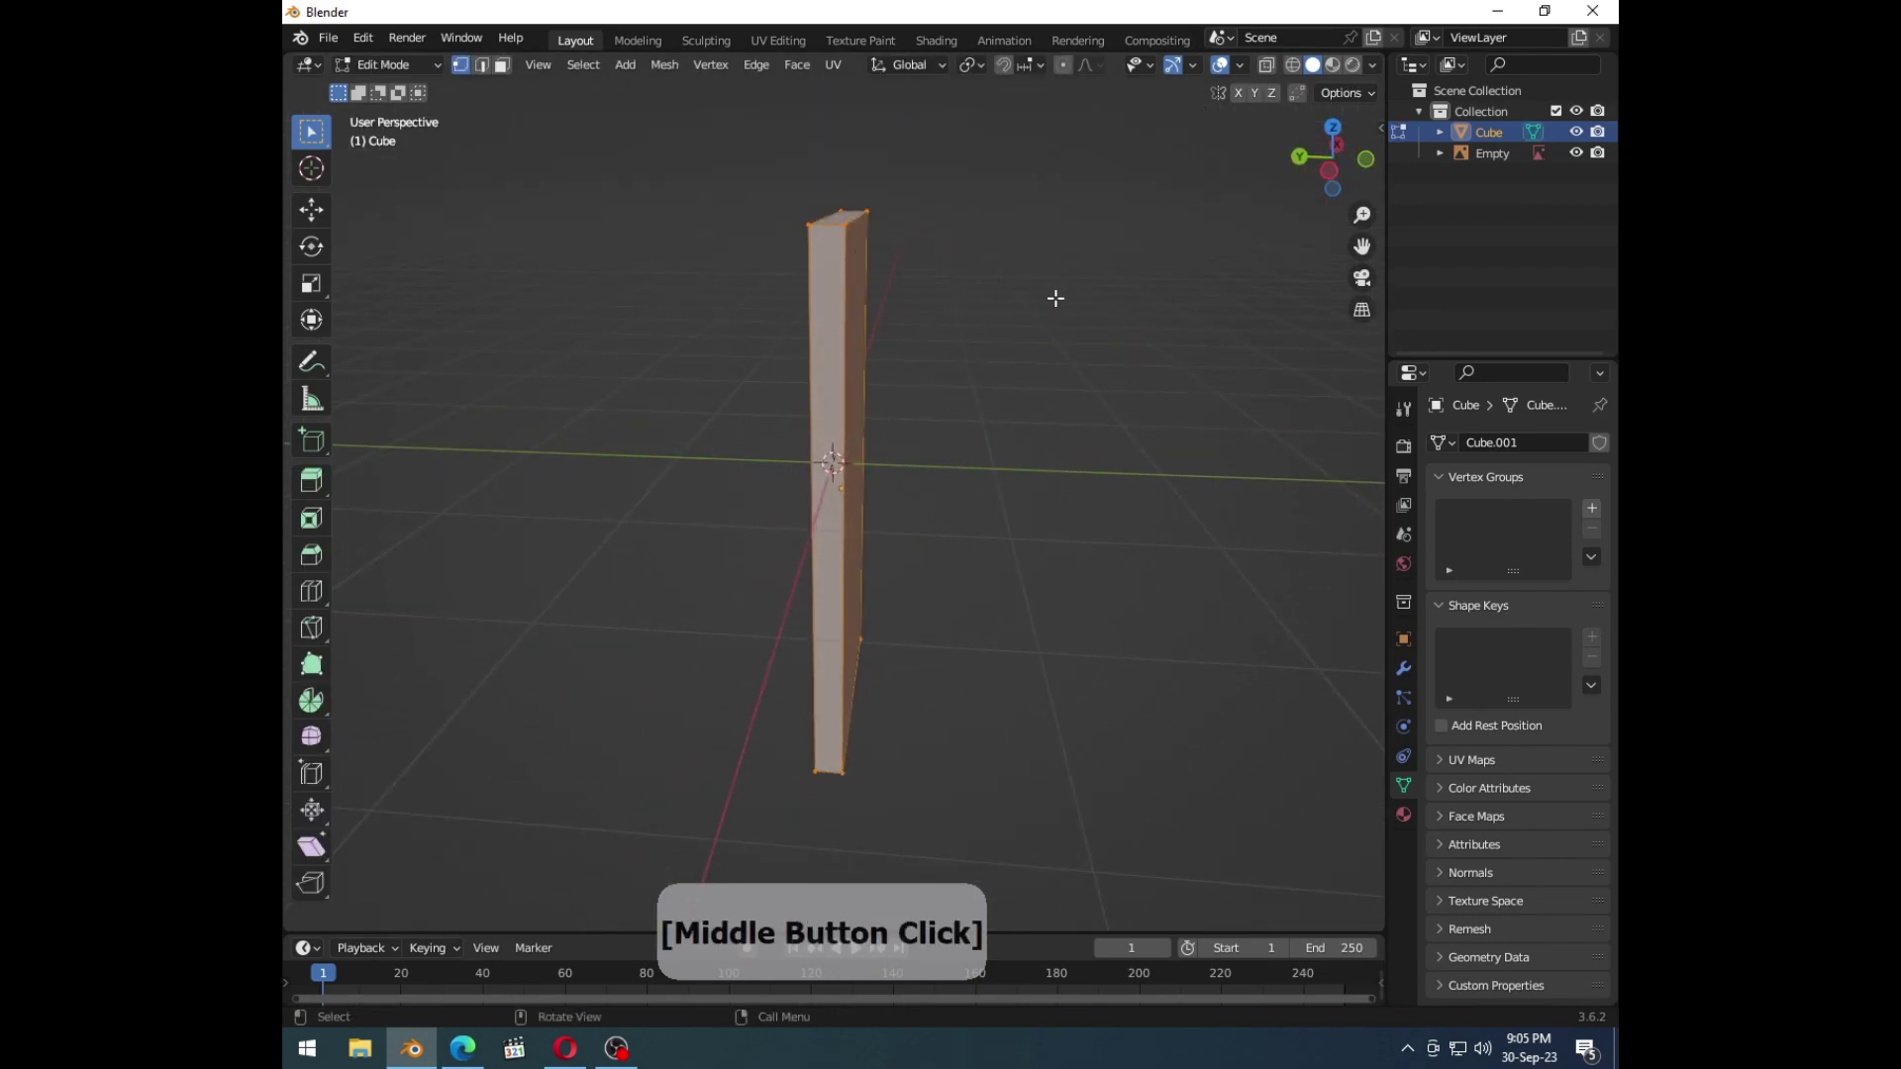
pyautogui.press('2')
pyautogui.press('ctrl+a')
pyautogui.click(940, 508)
pyautogui.press('1')
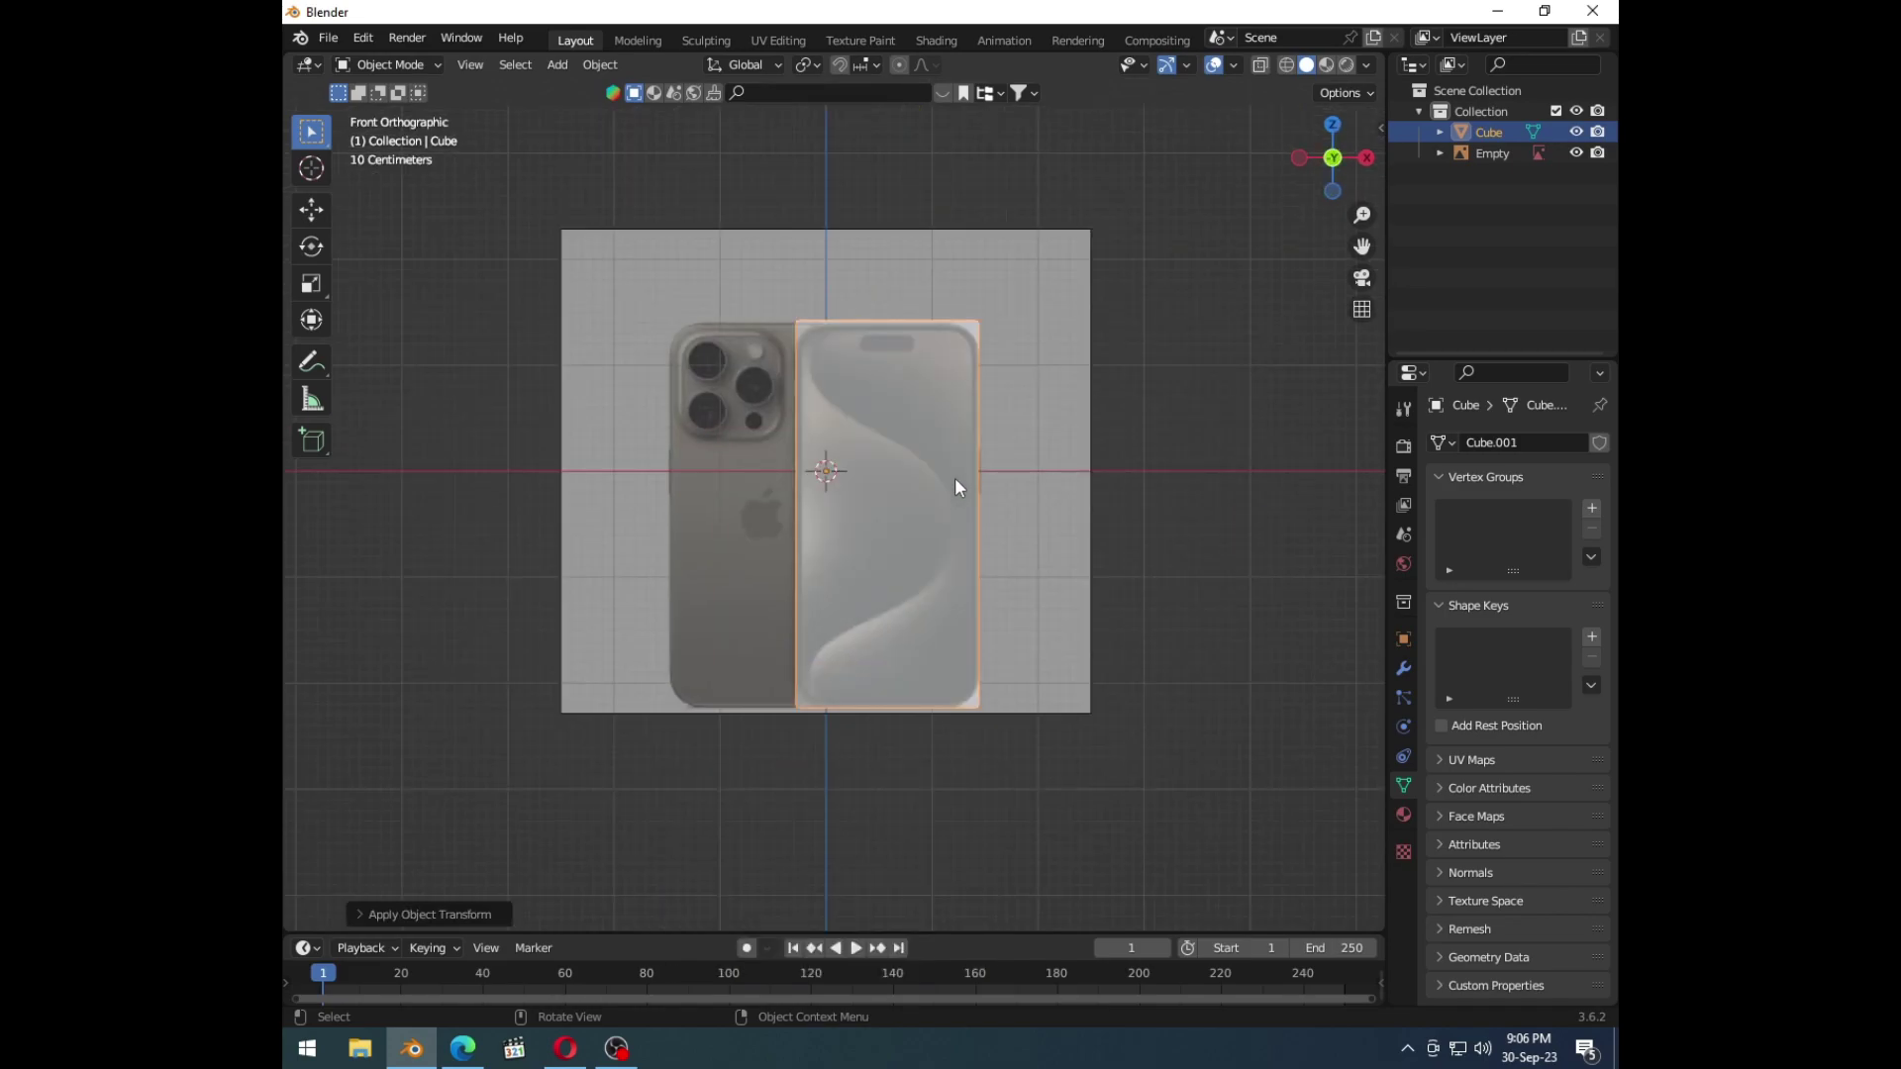
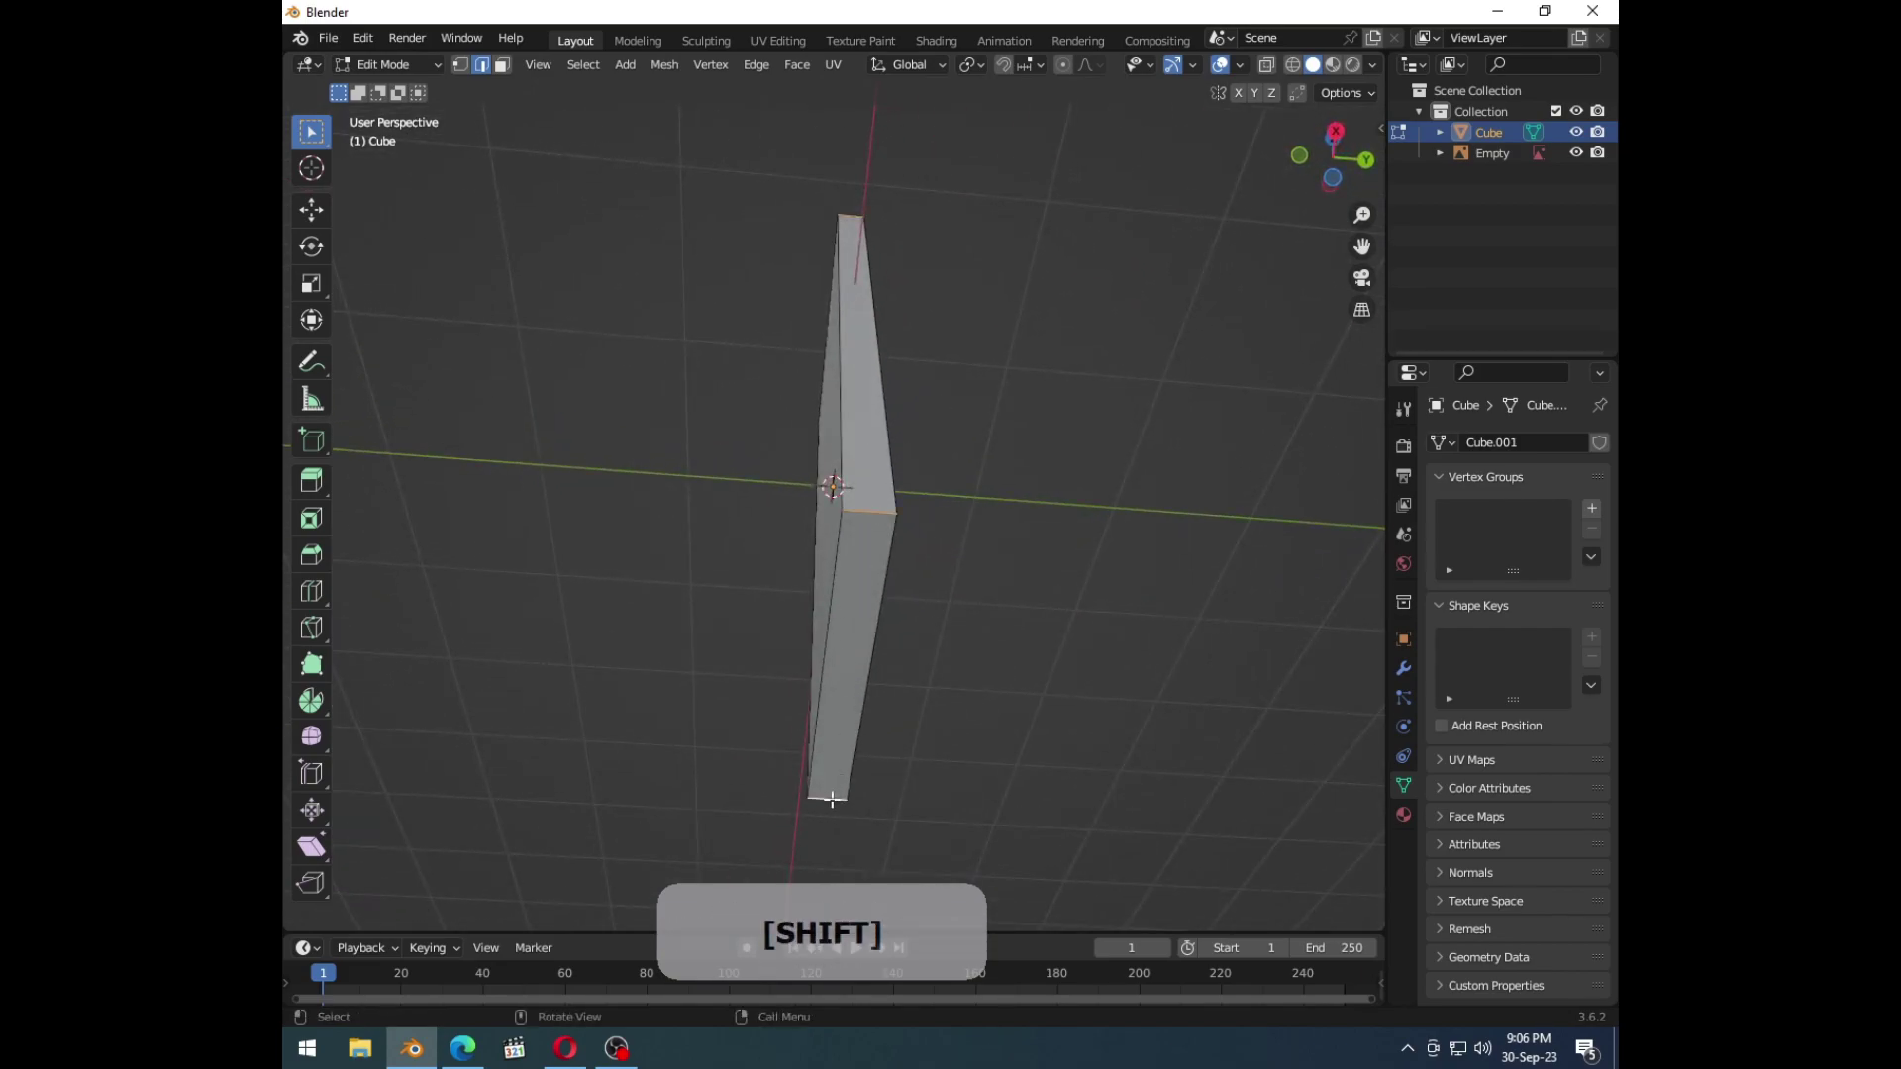
# Step: Bevel the slab's four vertical corner edges into rounded corners, redoing the first attempt
pyautogui.press('1')
pyautogui.press('1')
pyautogui.press('ctrl+b')
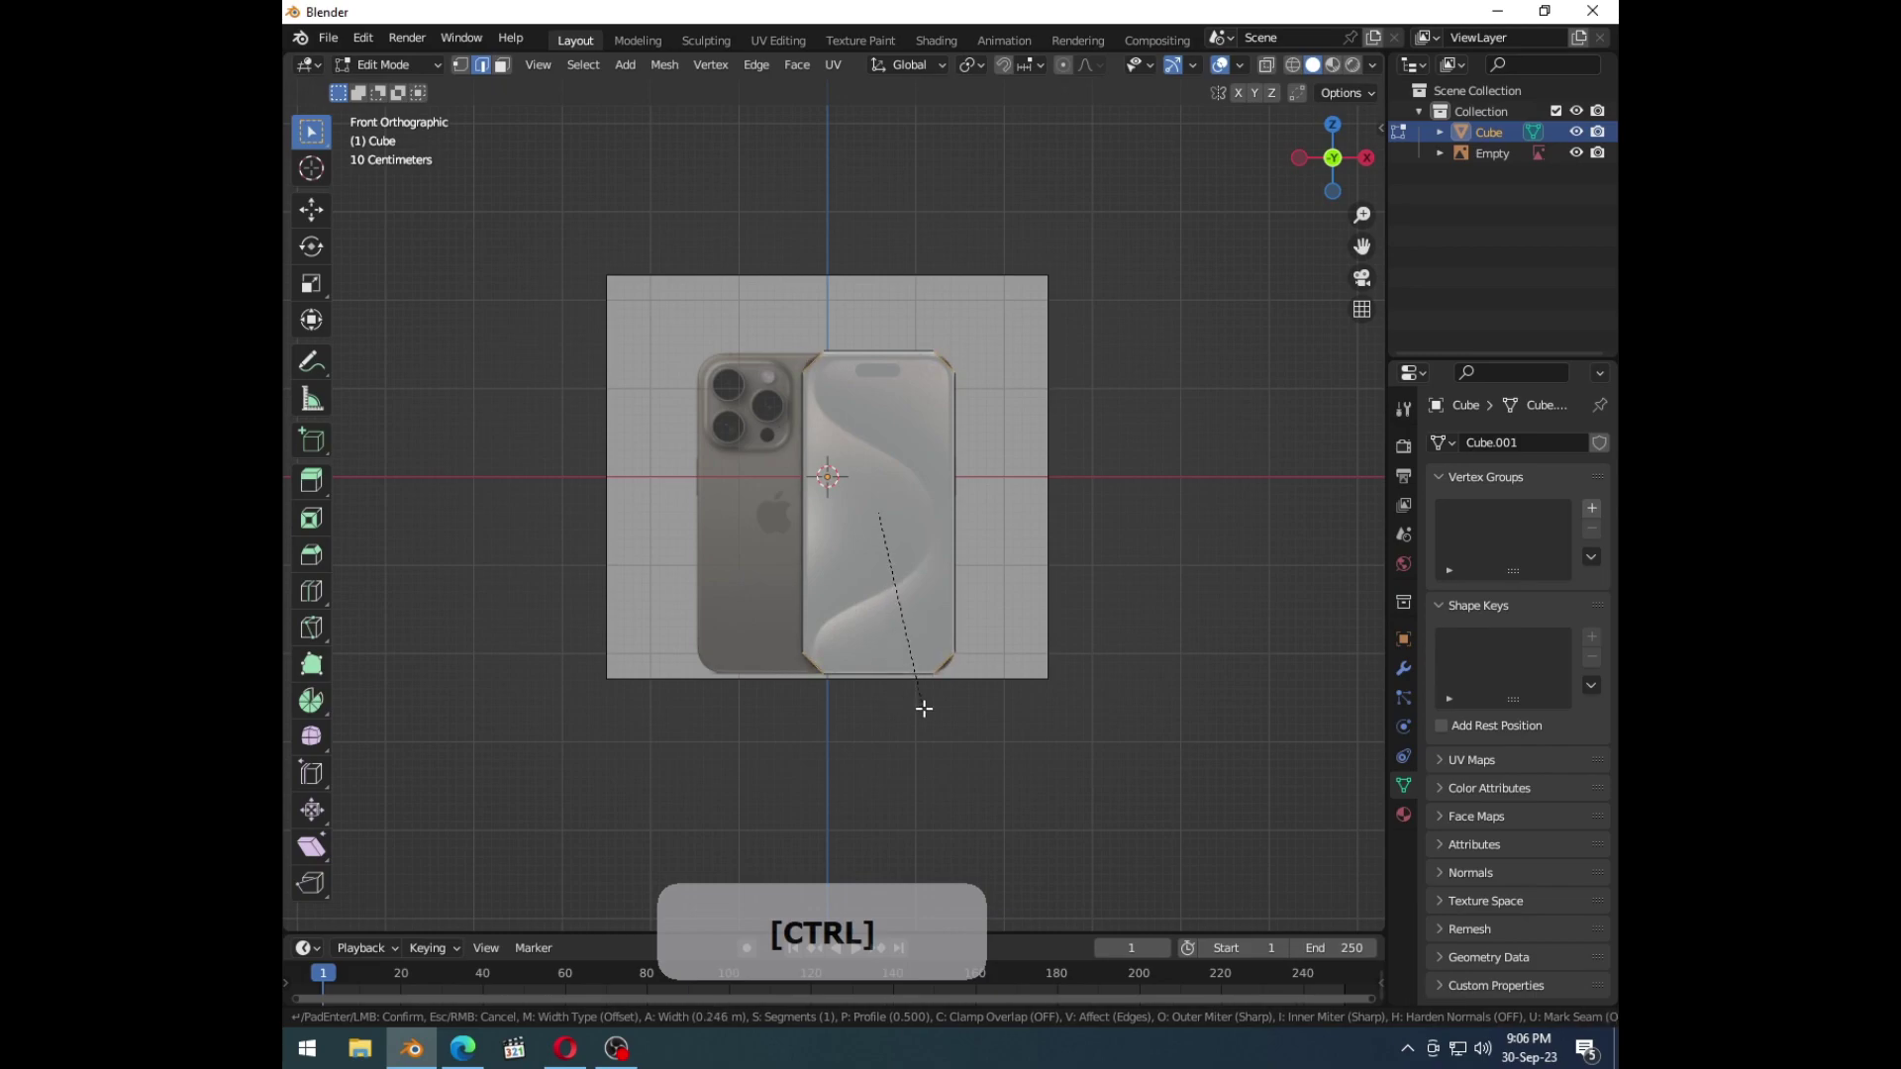
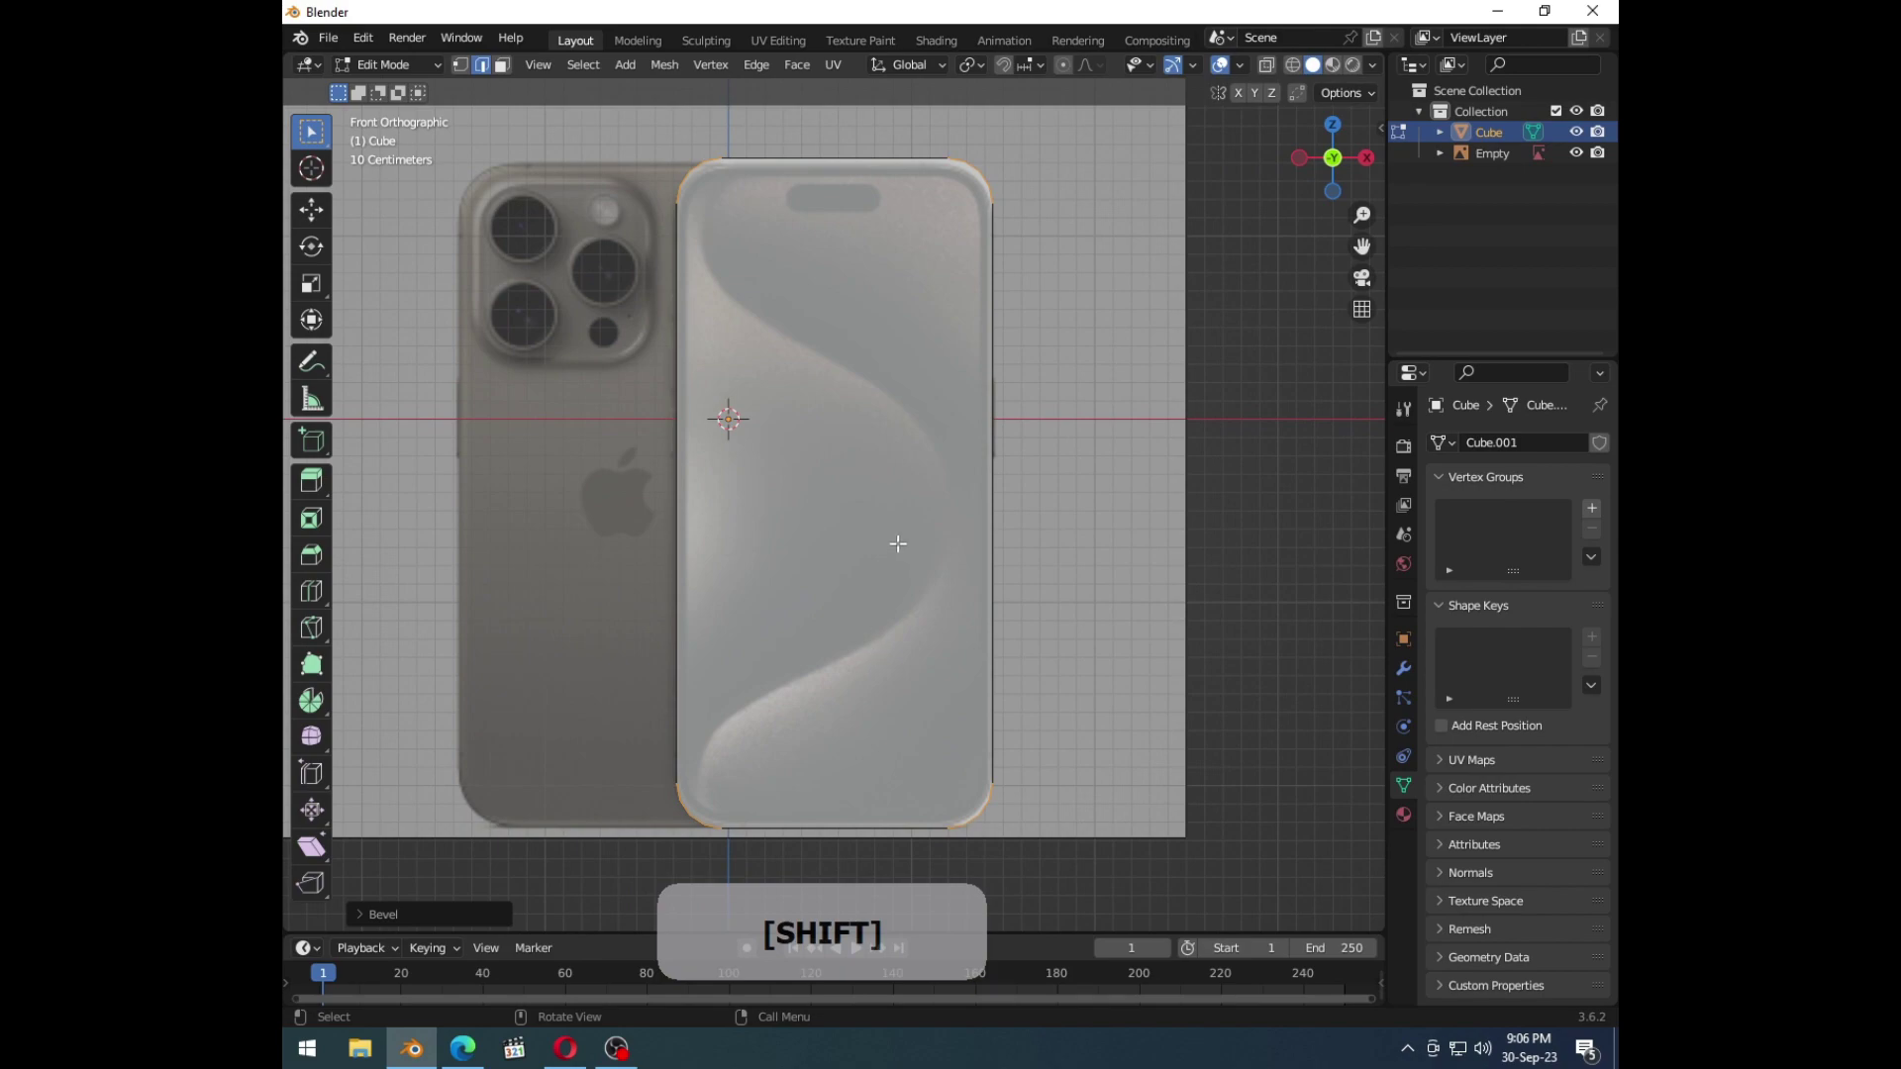
pyautogui.press('ctrl+z')
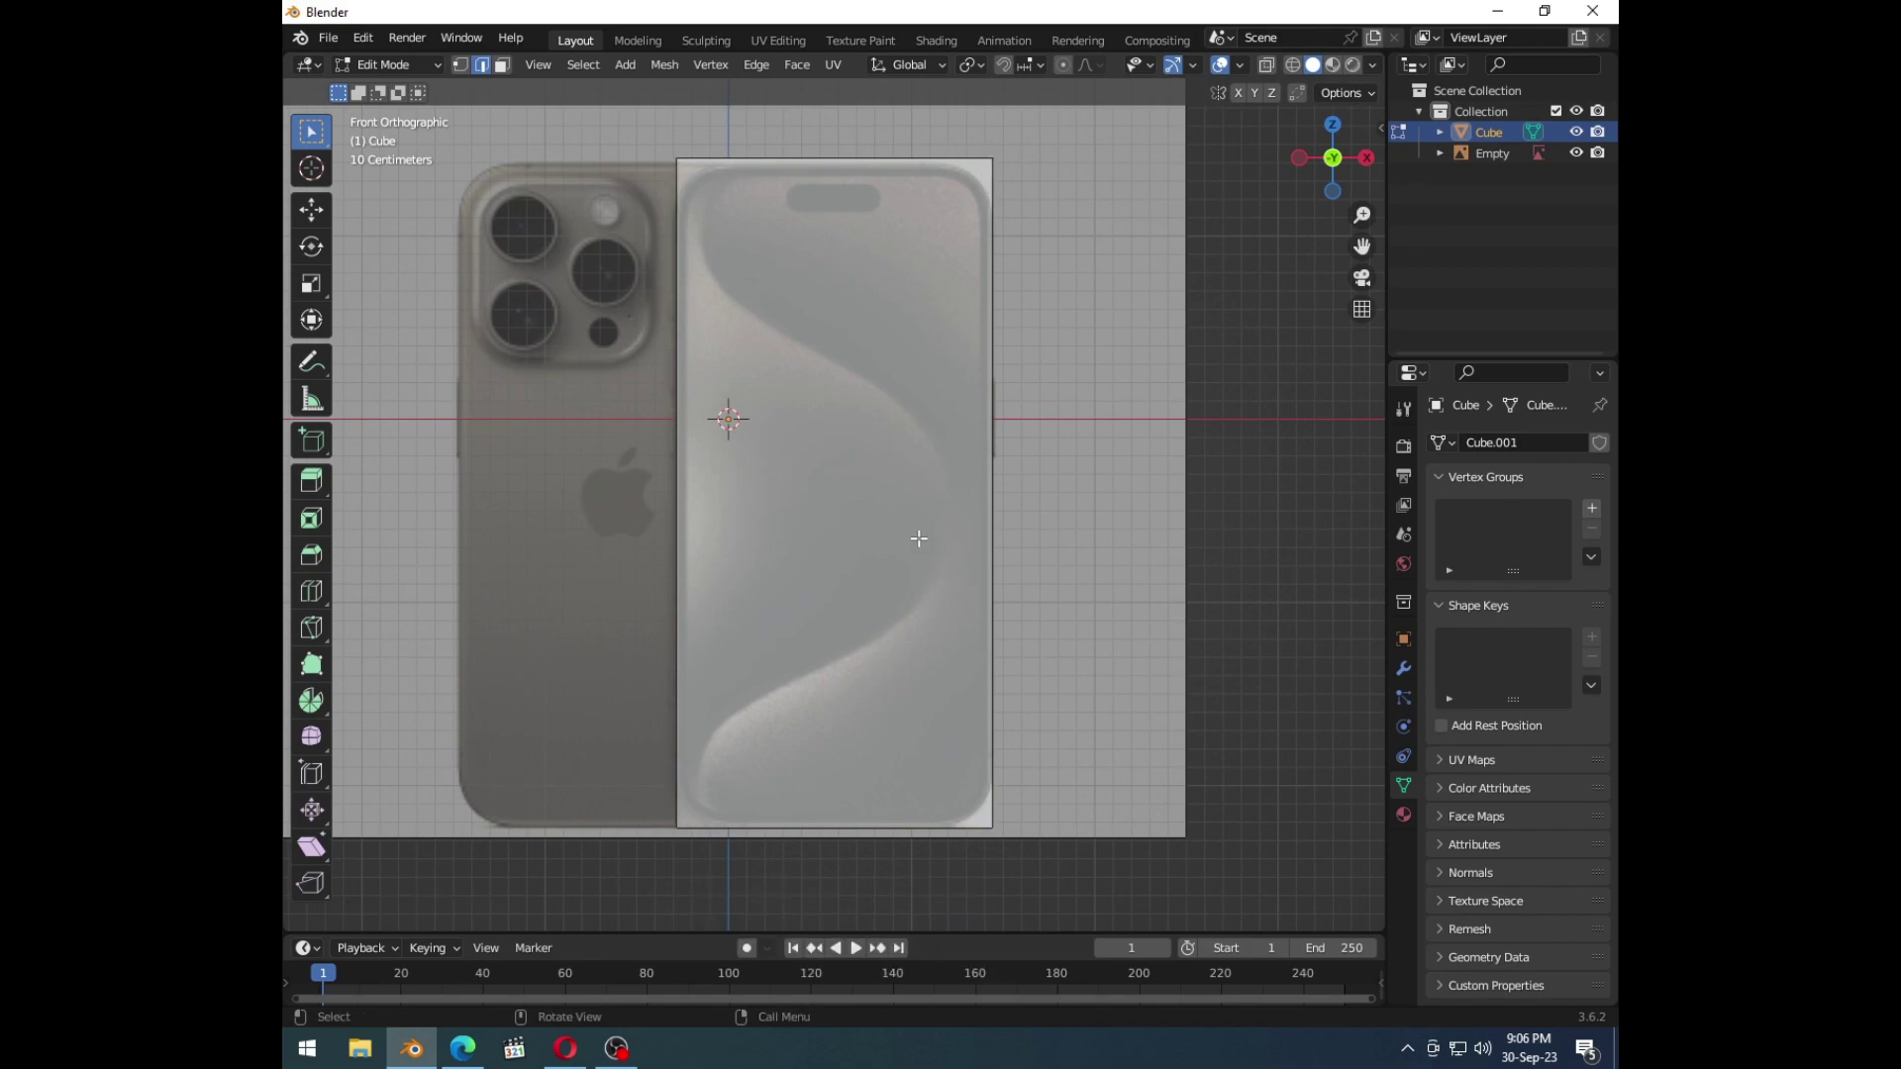
pyautogui.press('ctrl+b')
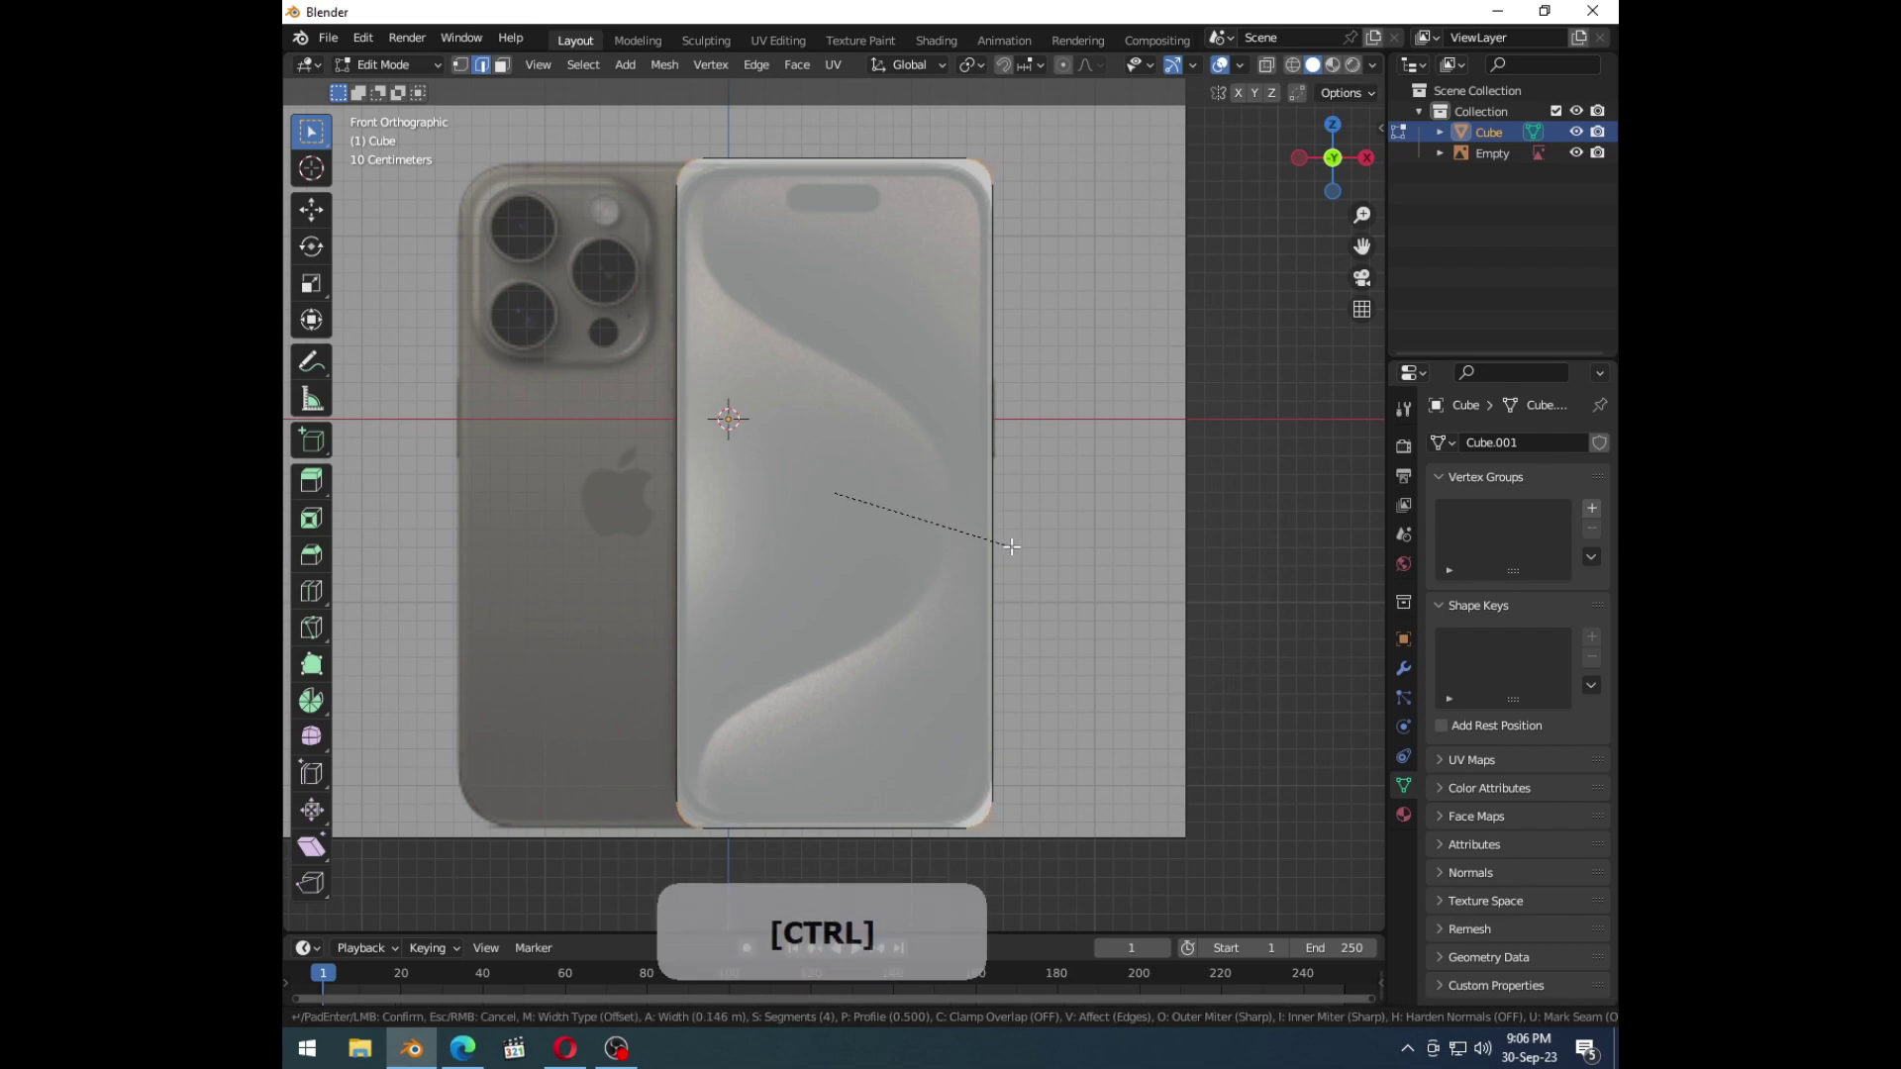
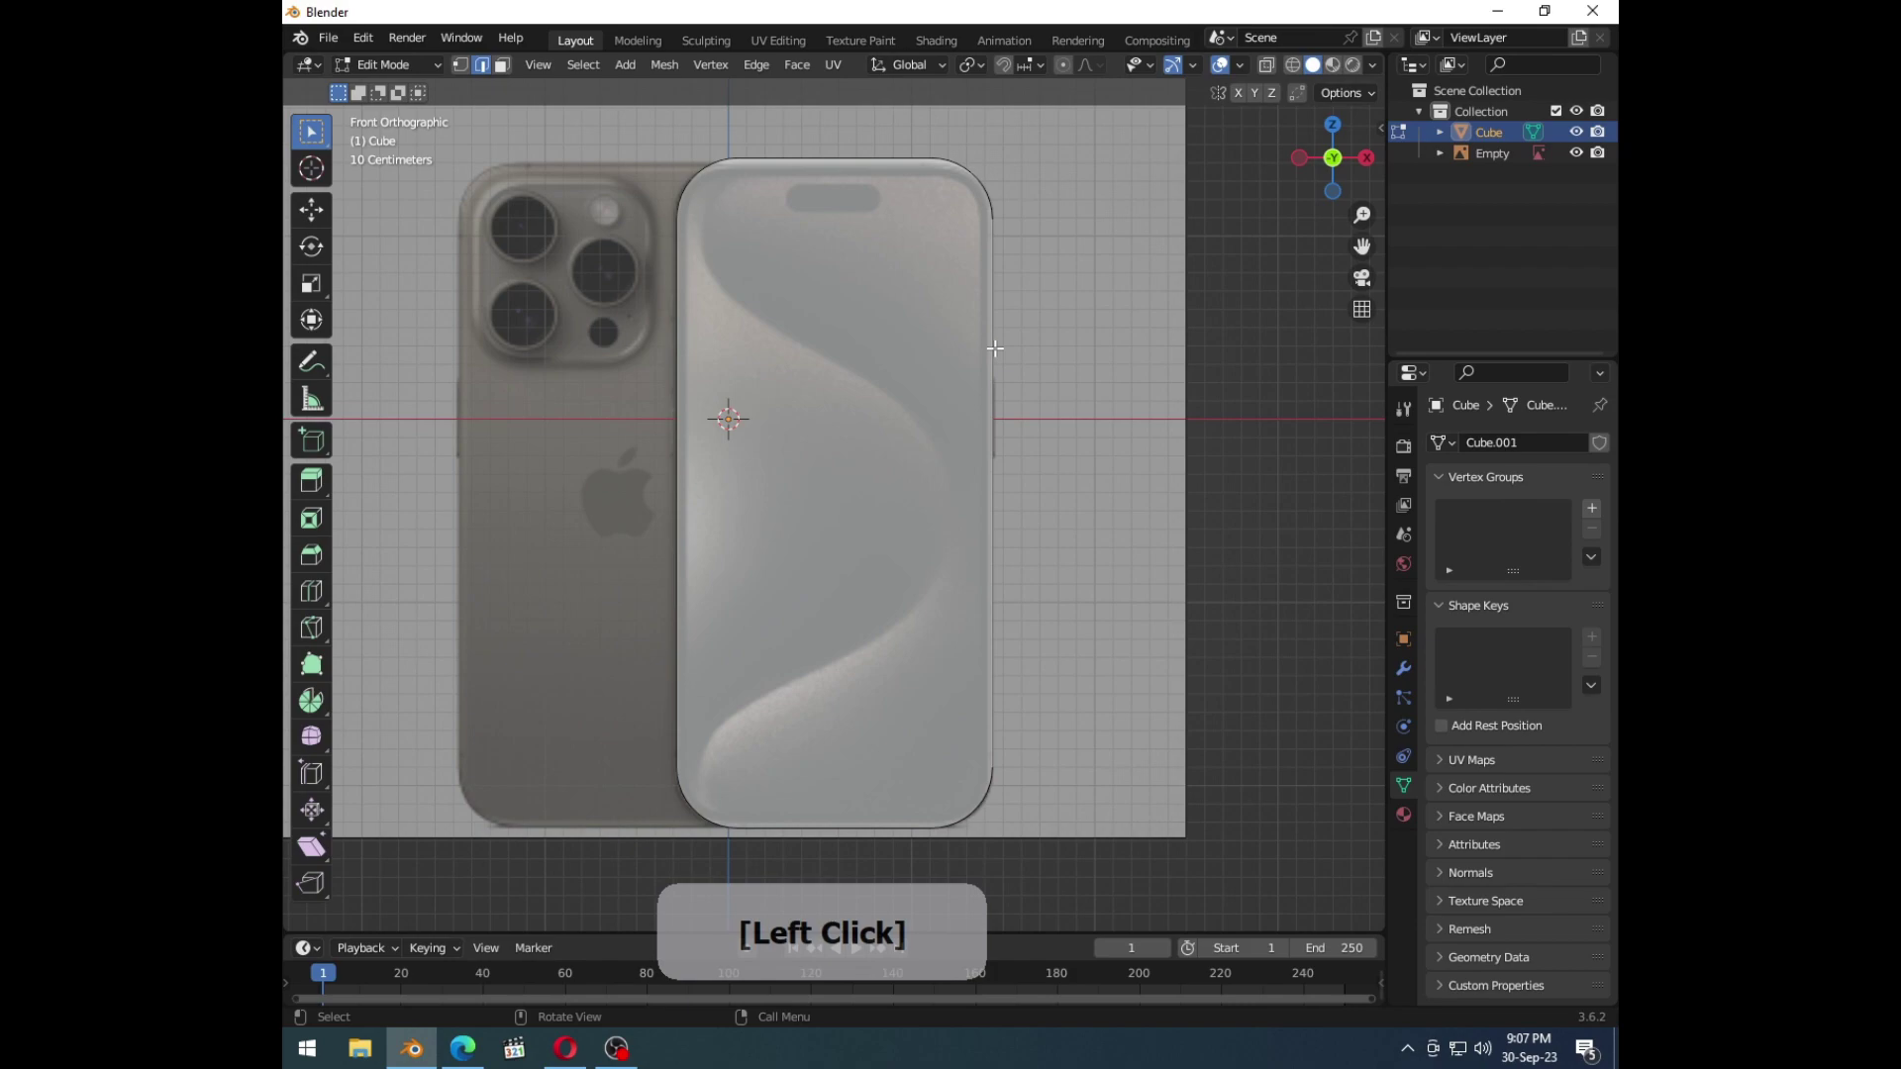
pyautogui.press('3')
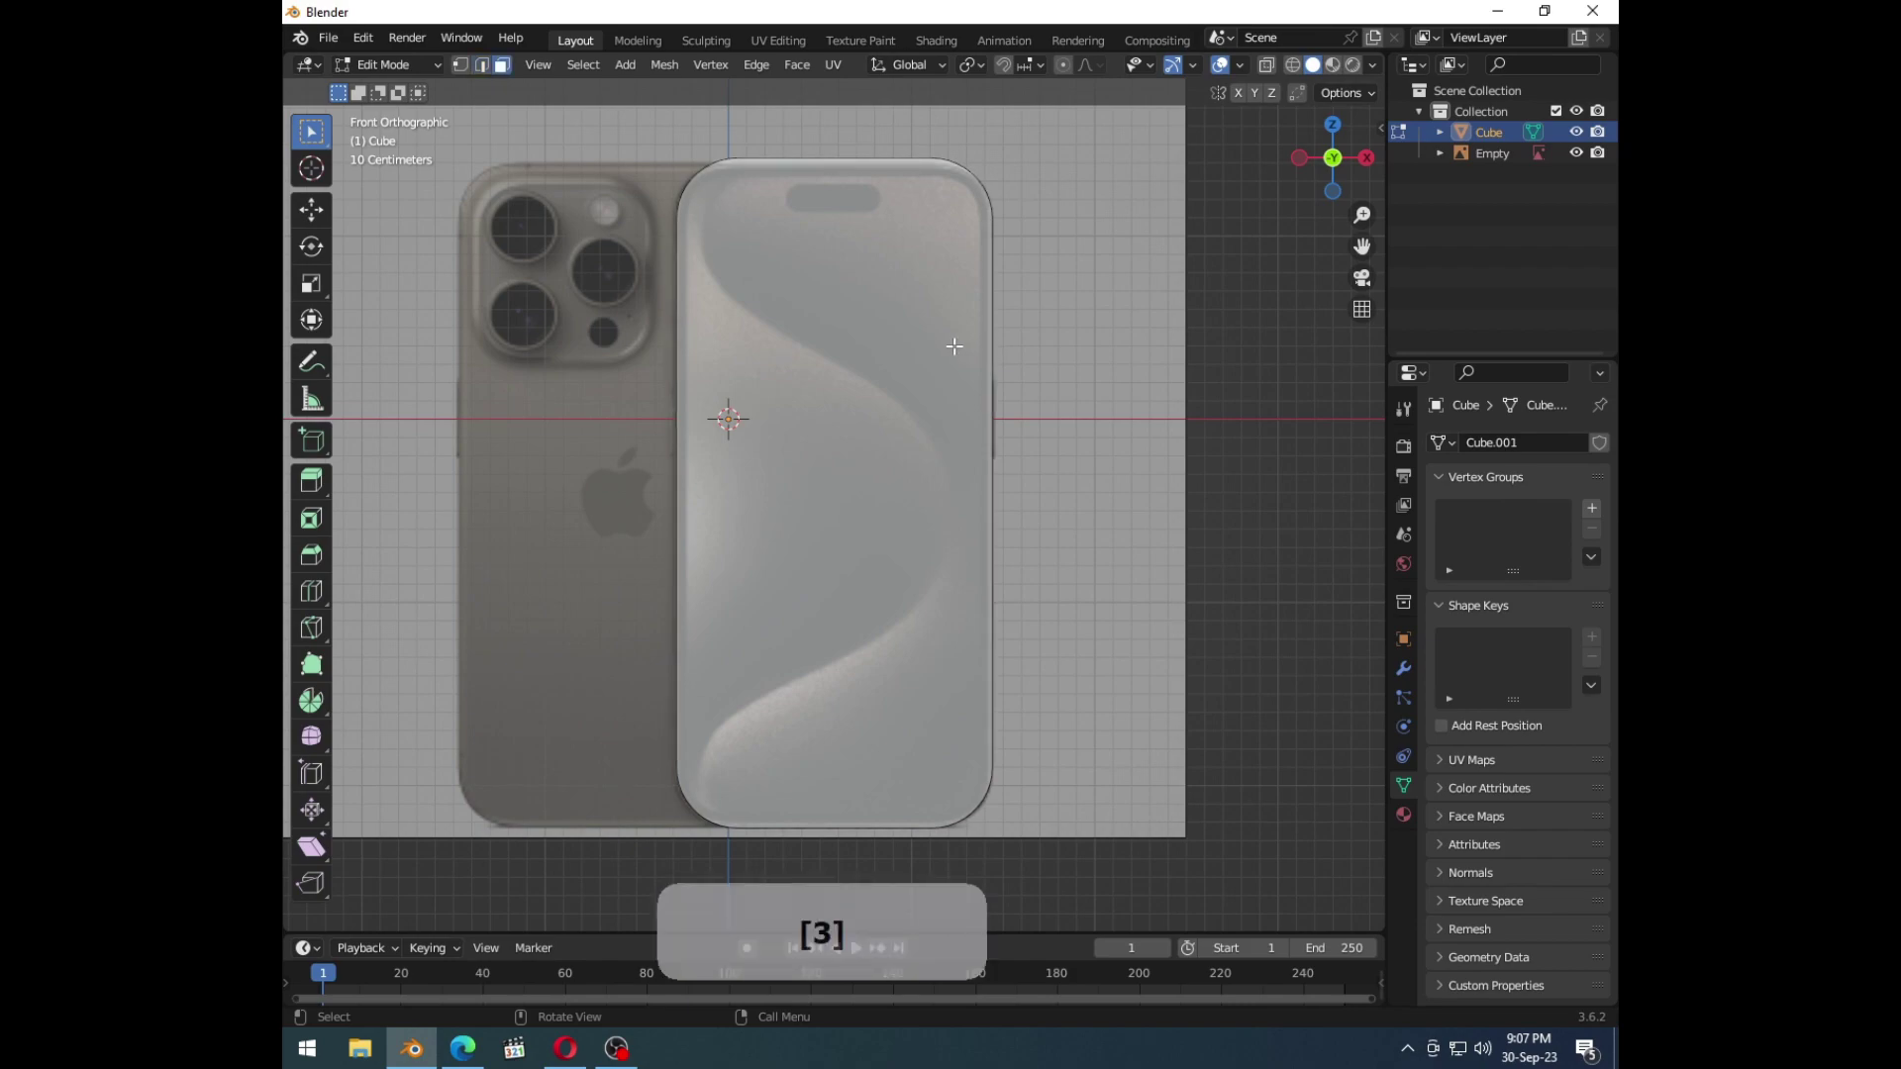
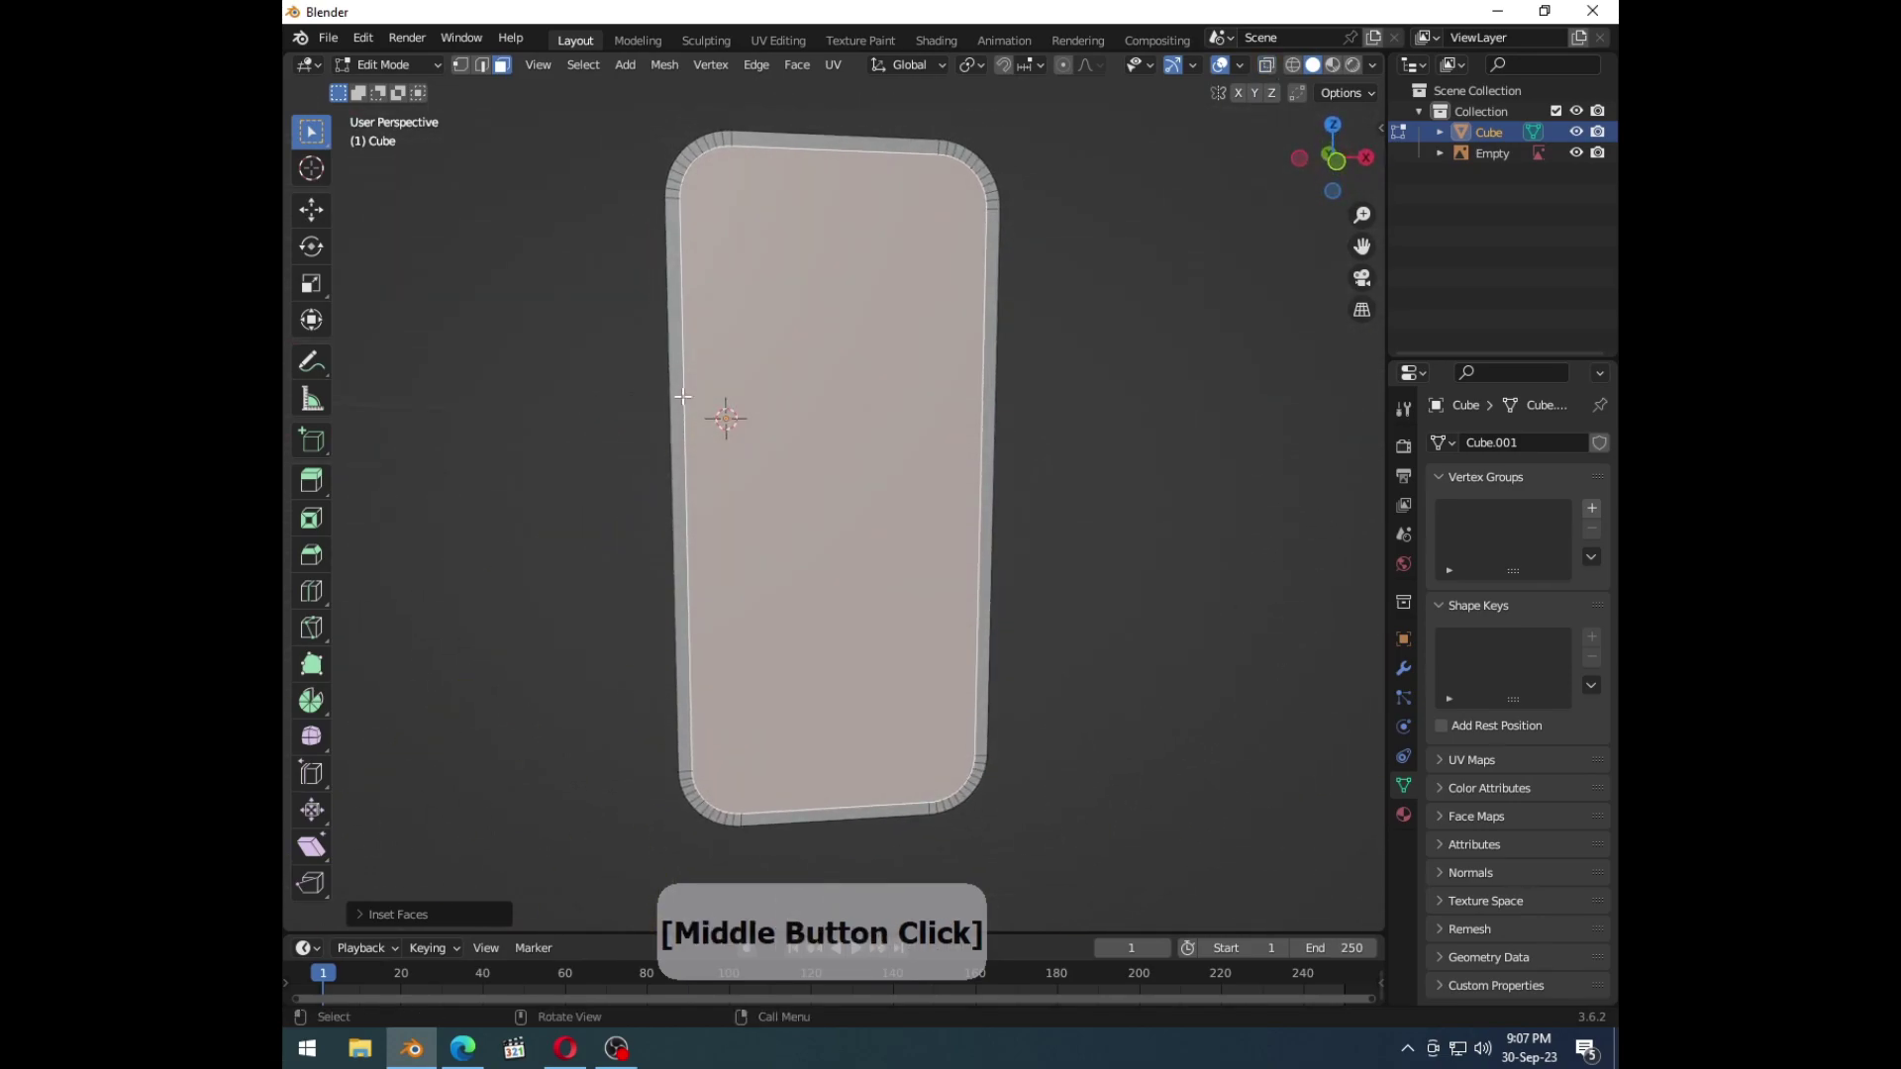
# Step: Inset the slab's front face to leave a narrow rim around the screen area
pyautogui.press('1')
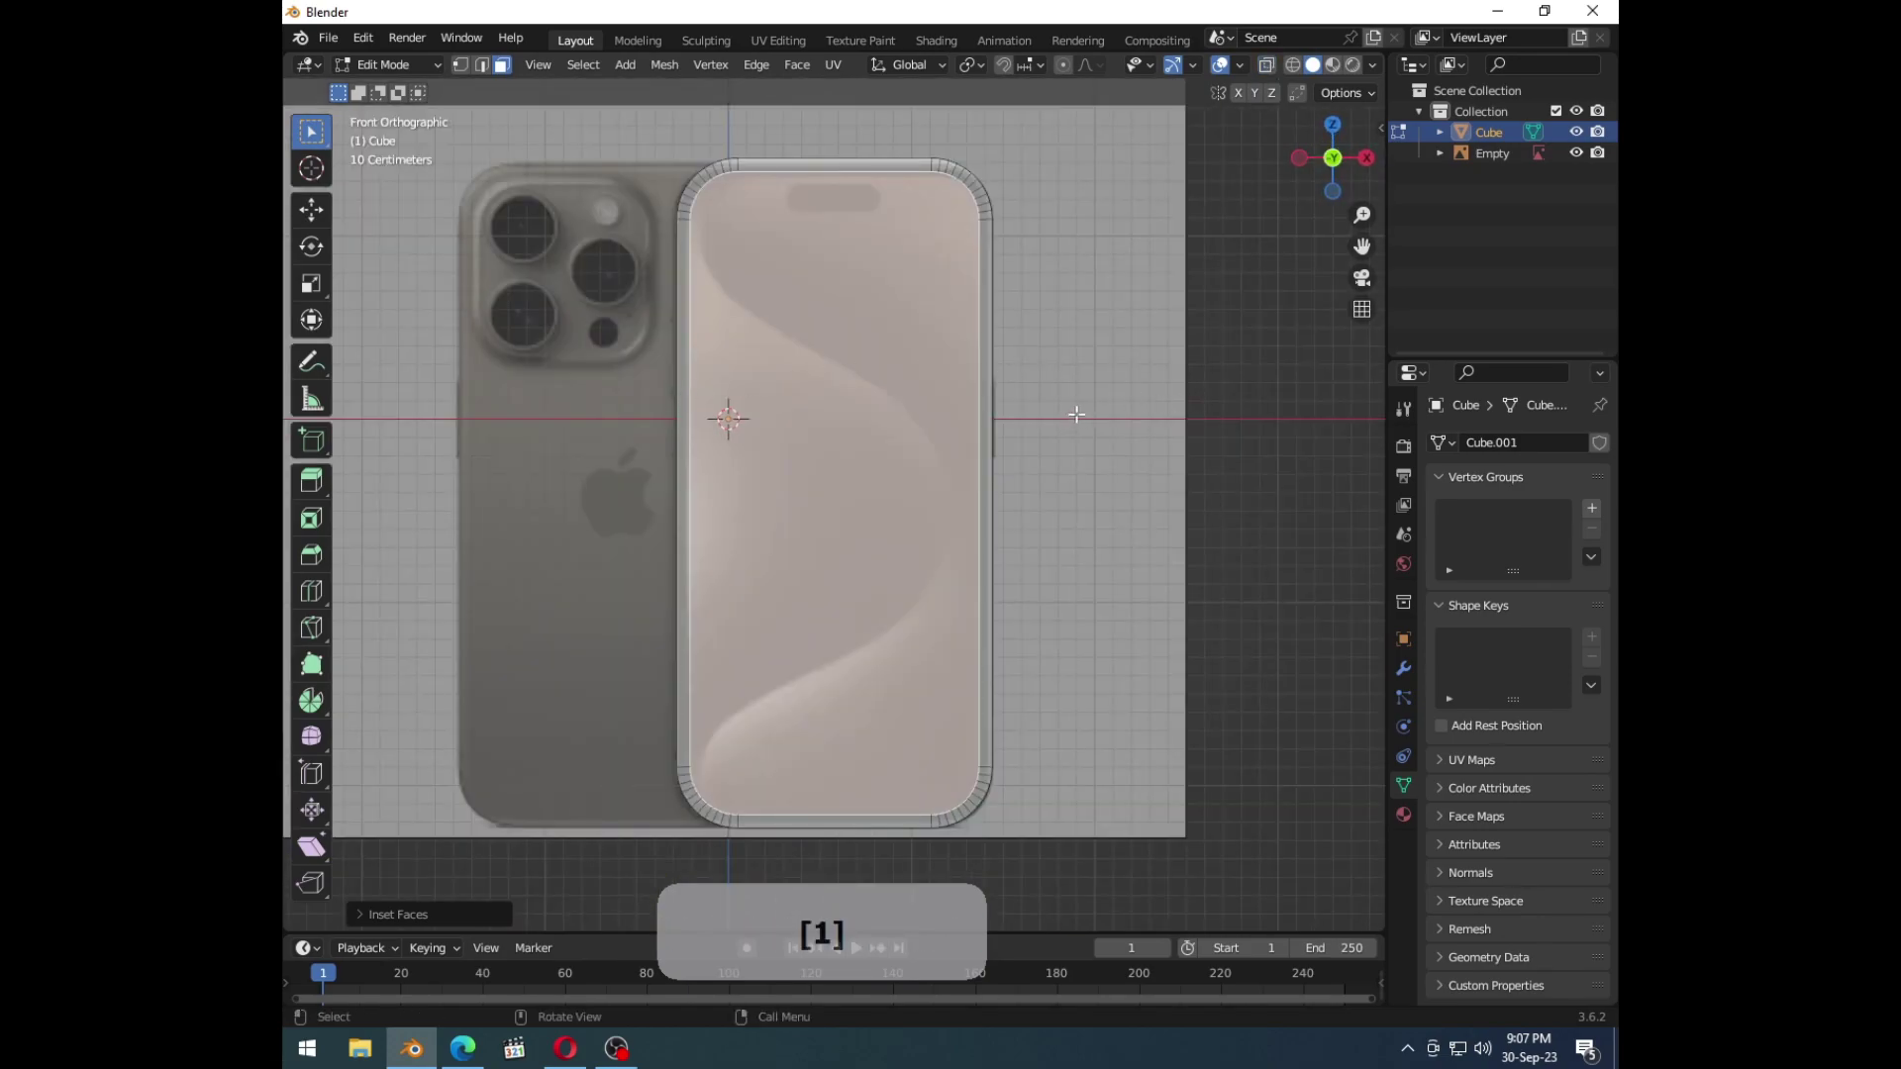
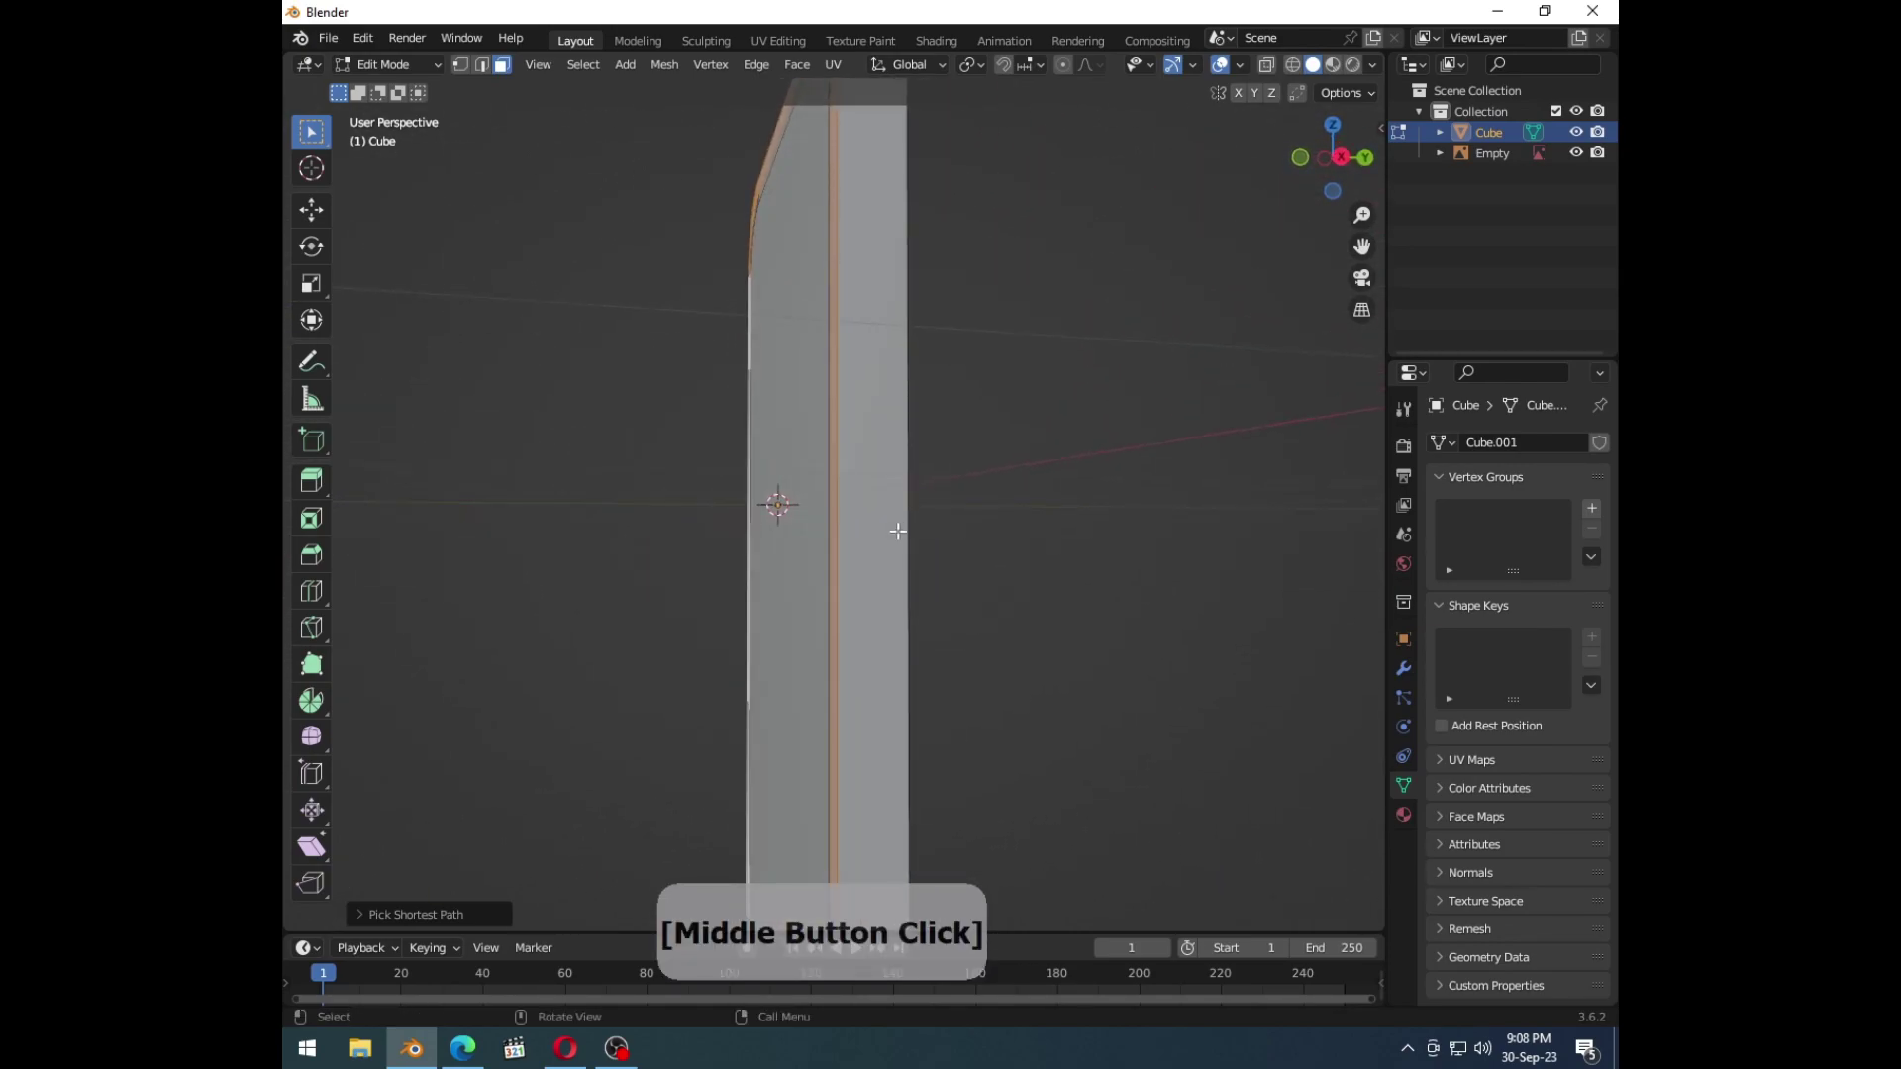
# Step: Extrude the phone body's side faces outward along their normals, undoing and redoing once
pyautogui.press('e')
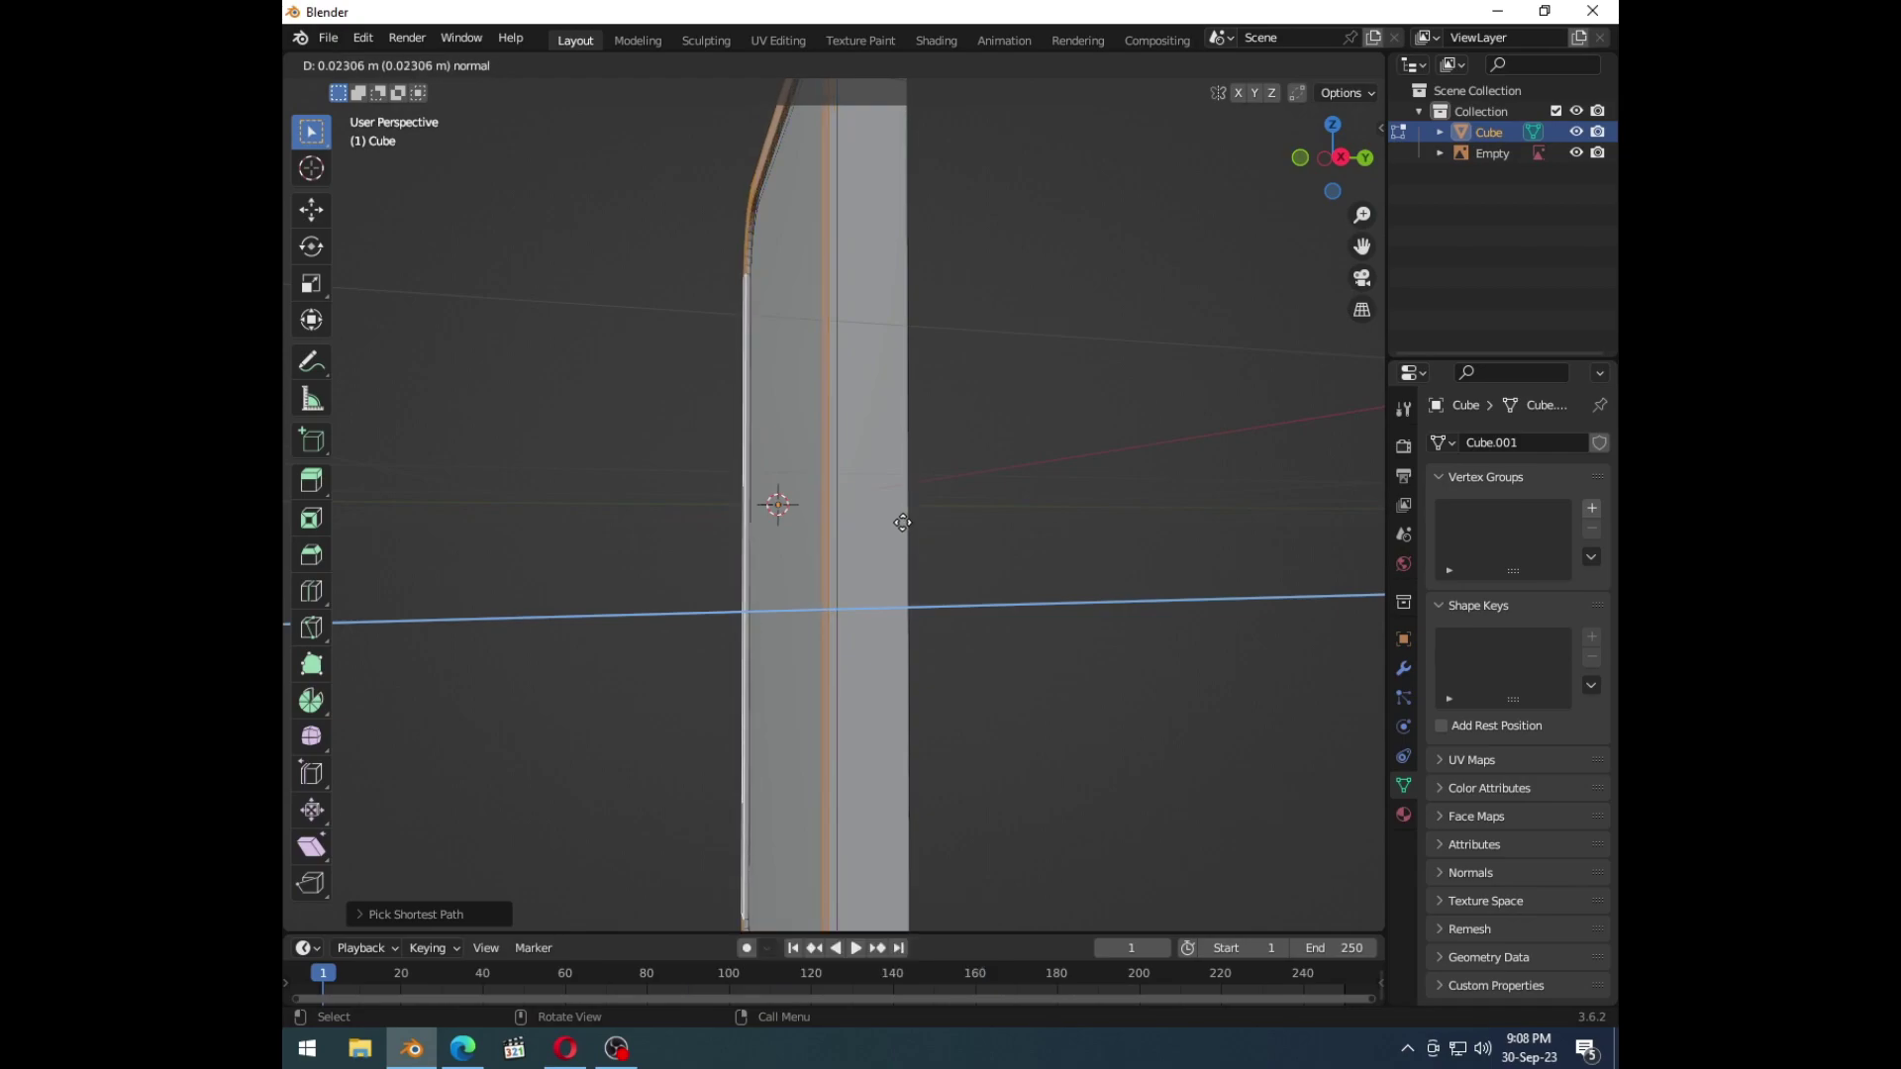
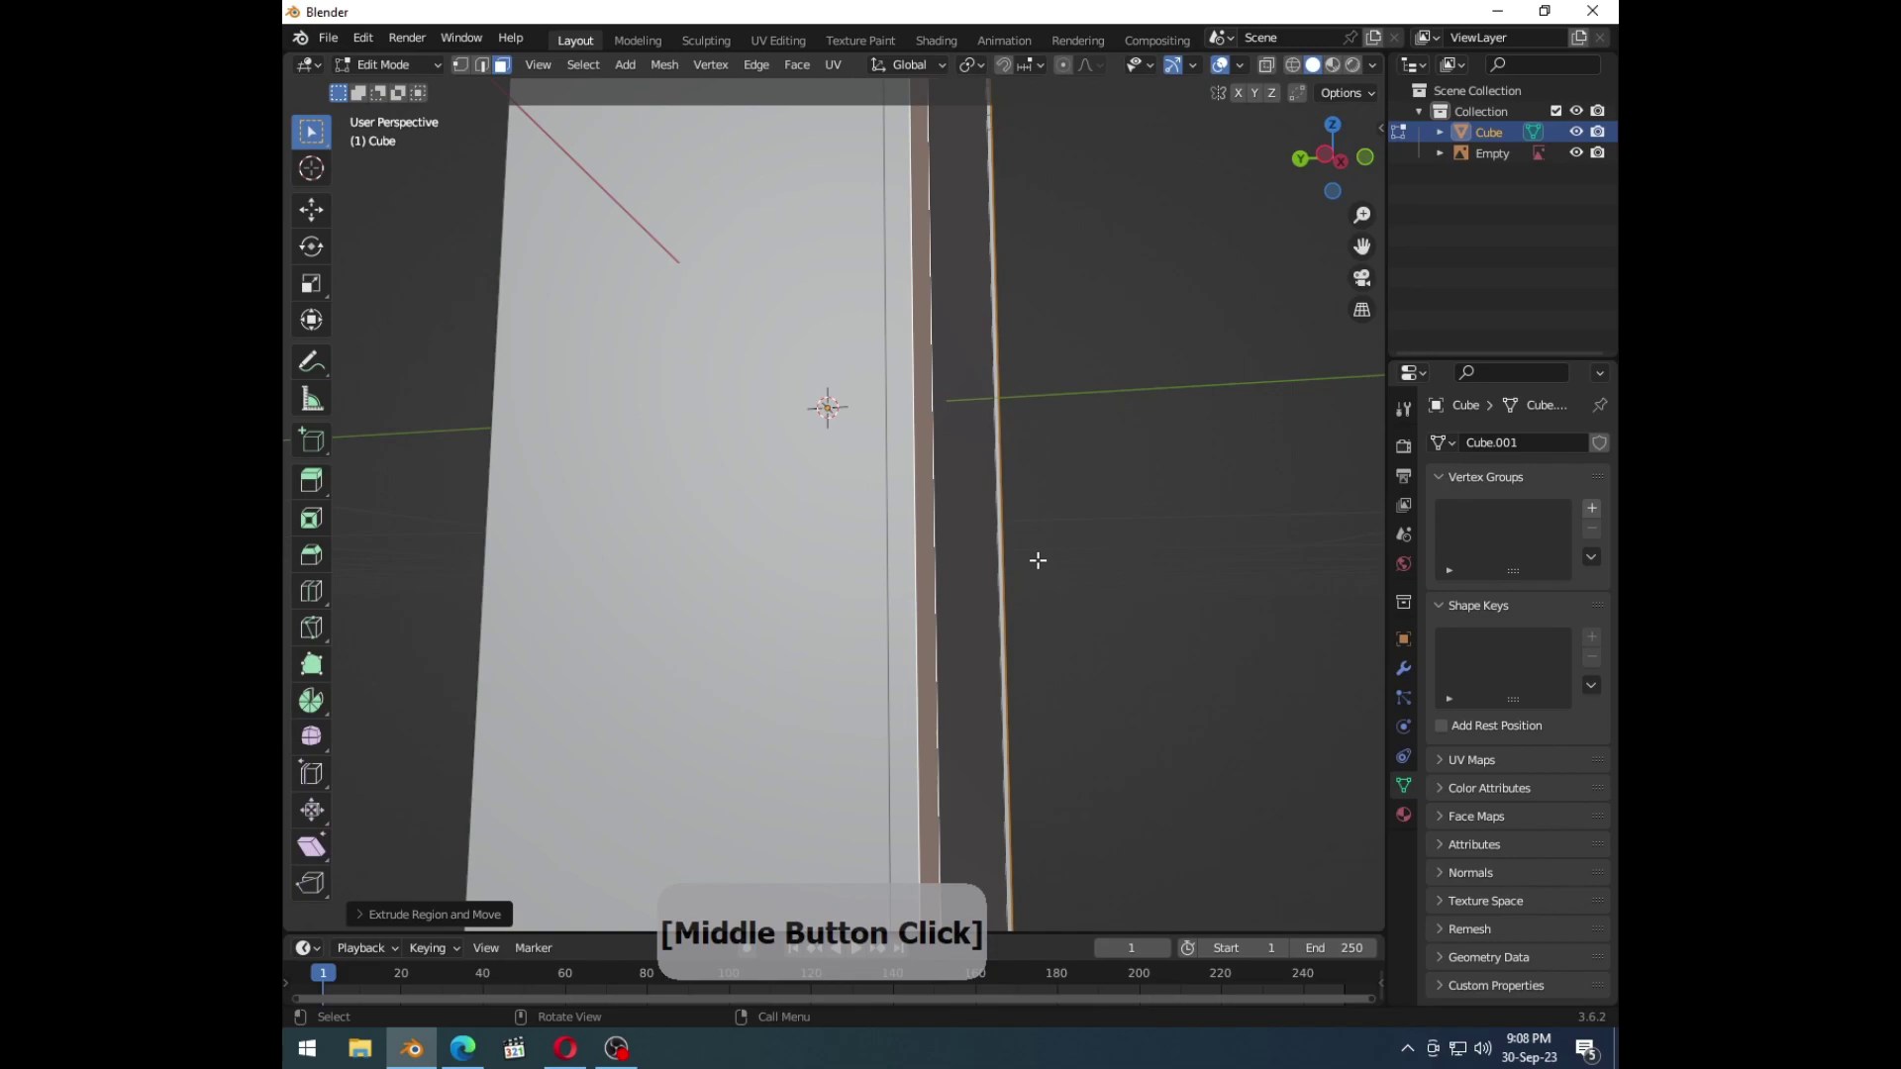
pyautogui.press('ctrl+z')
pyautogui.press('e')
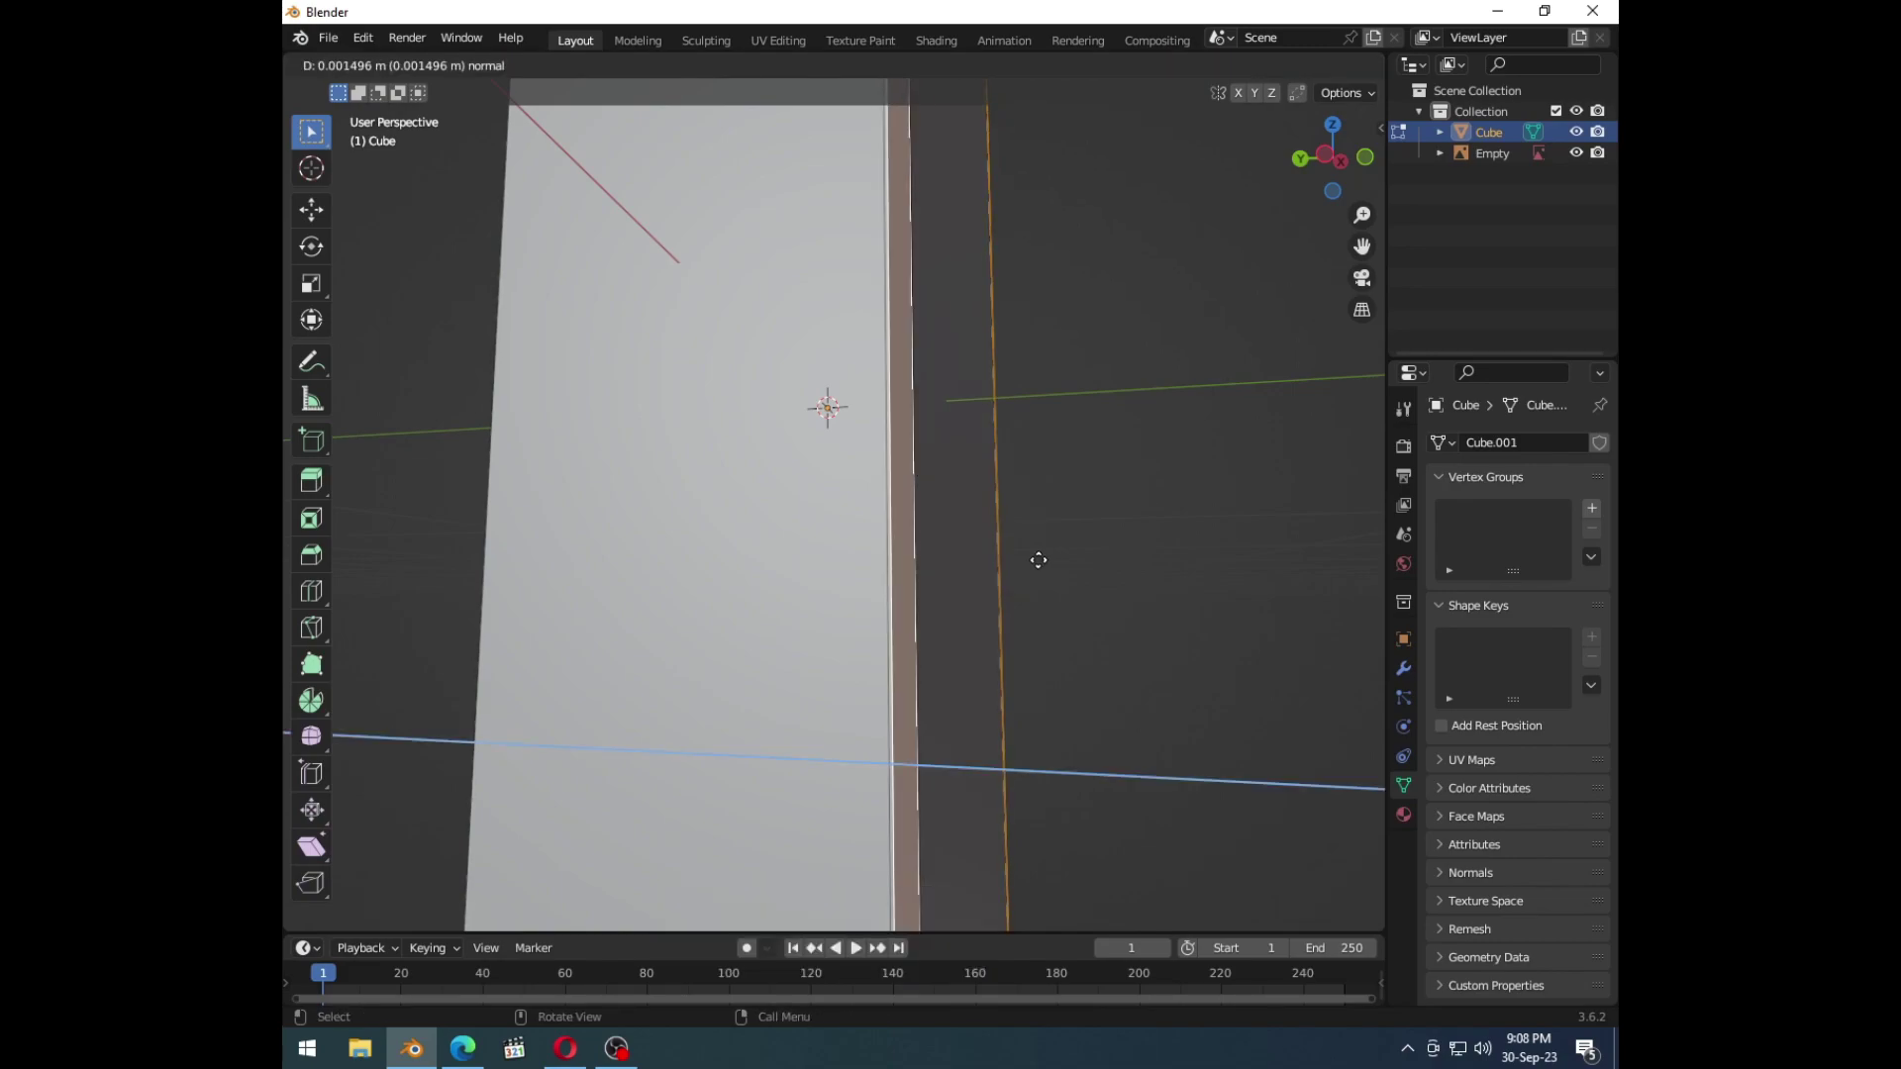
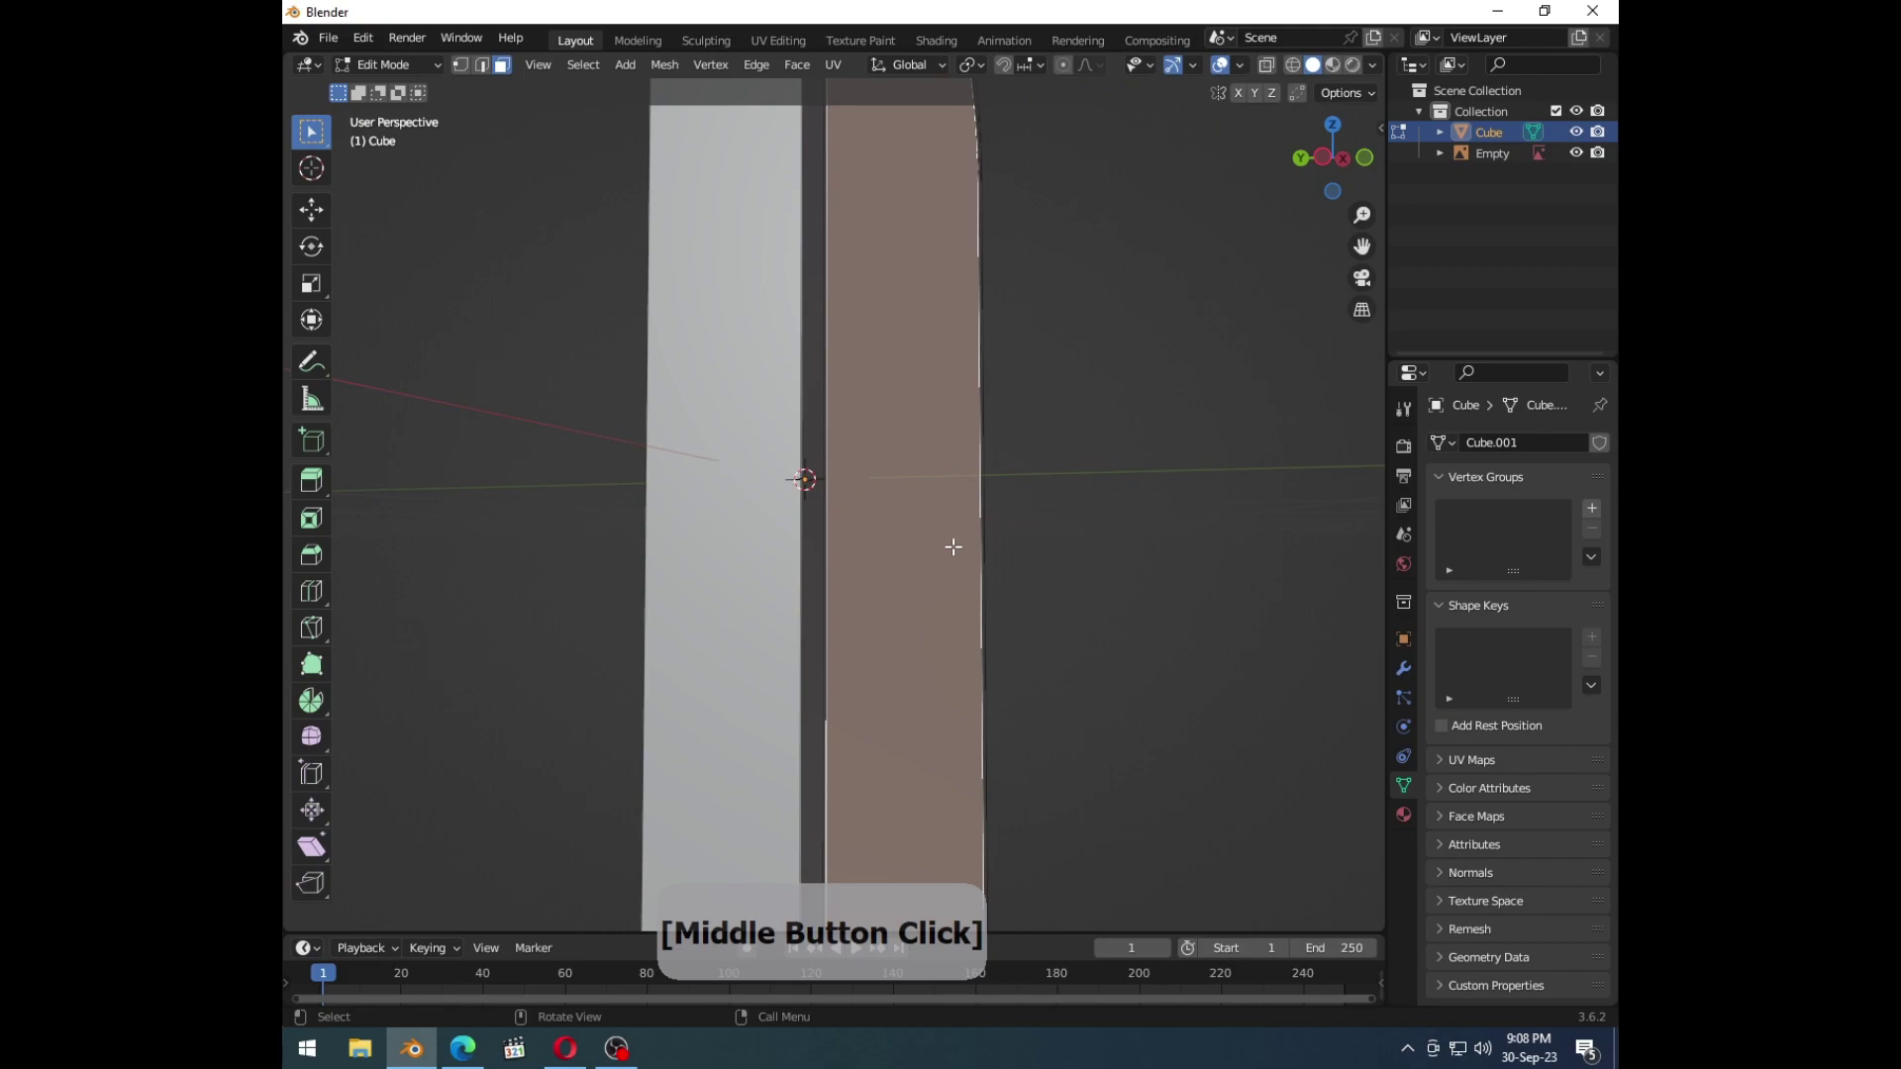
pyautogui.press('e')
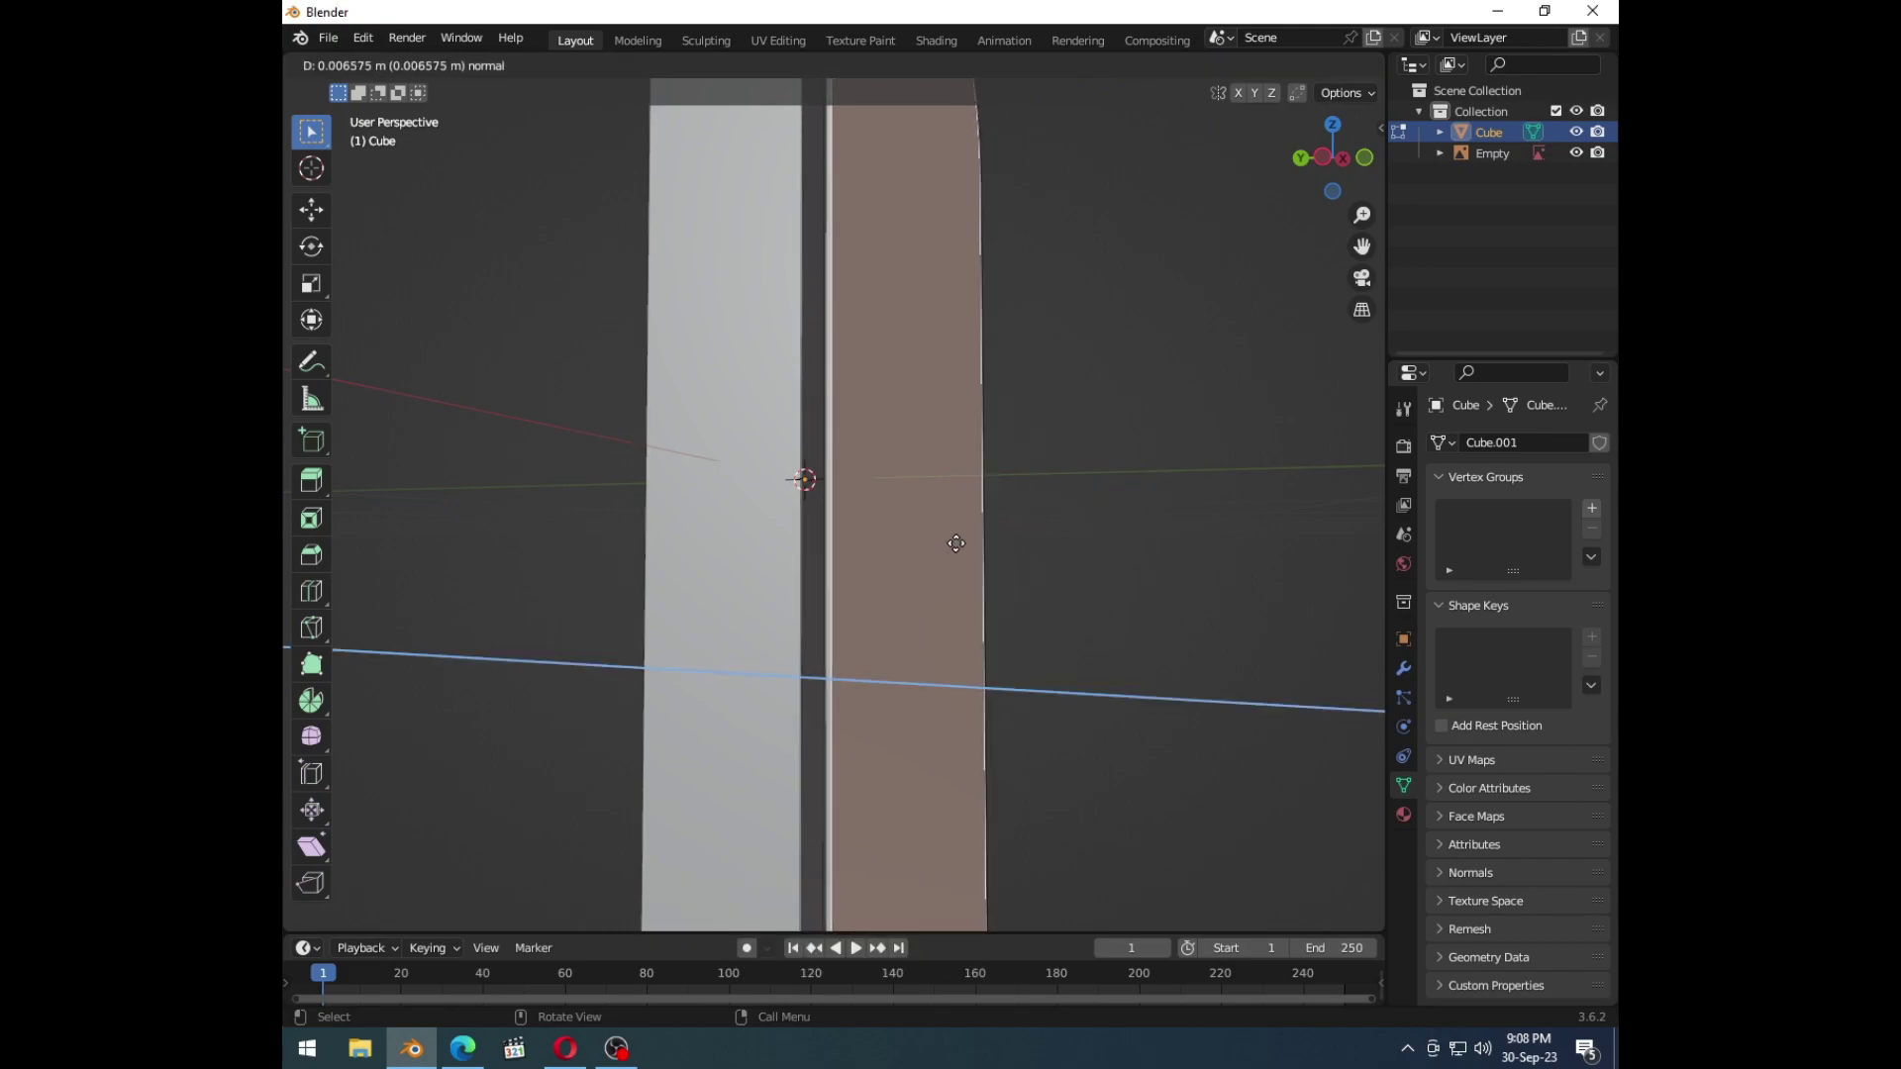
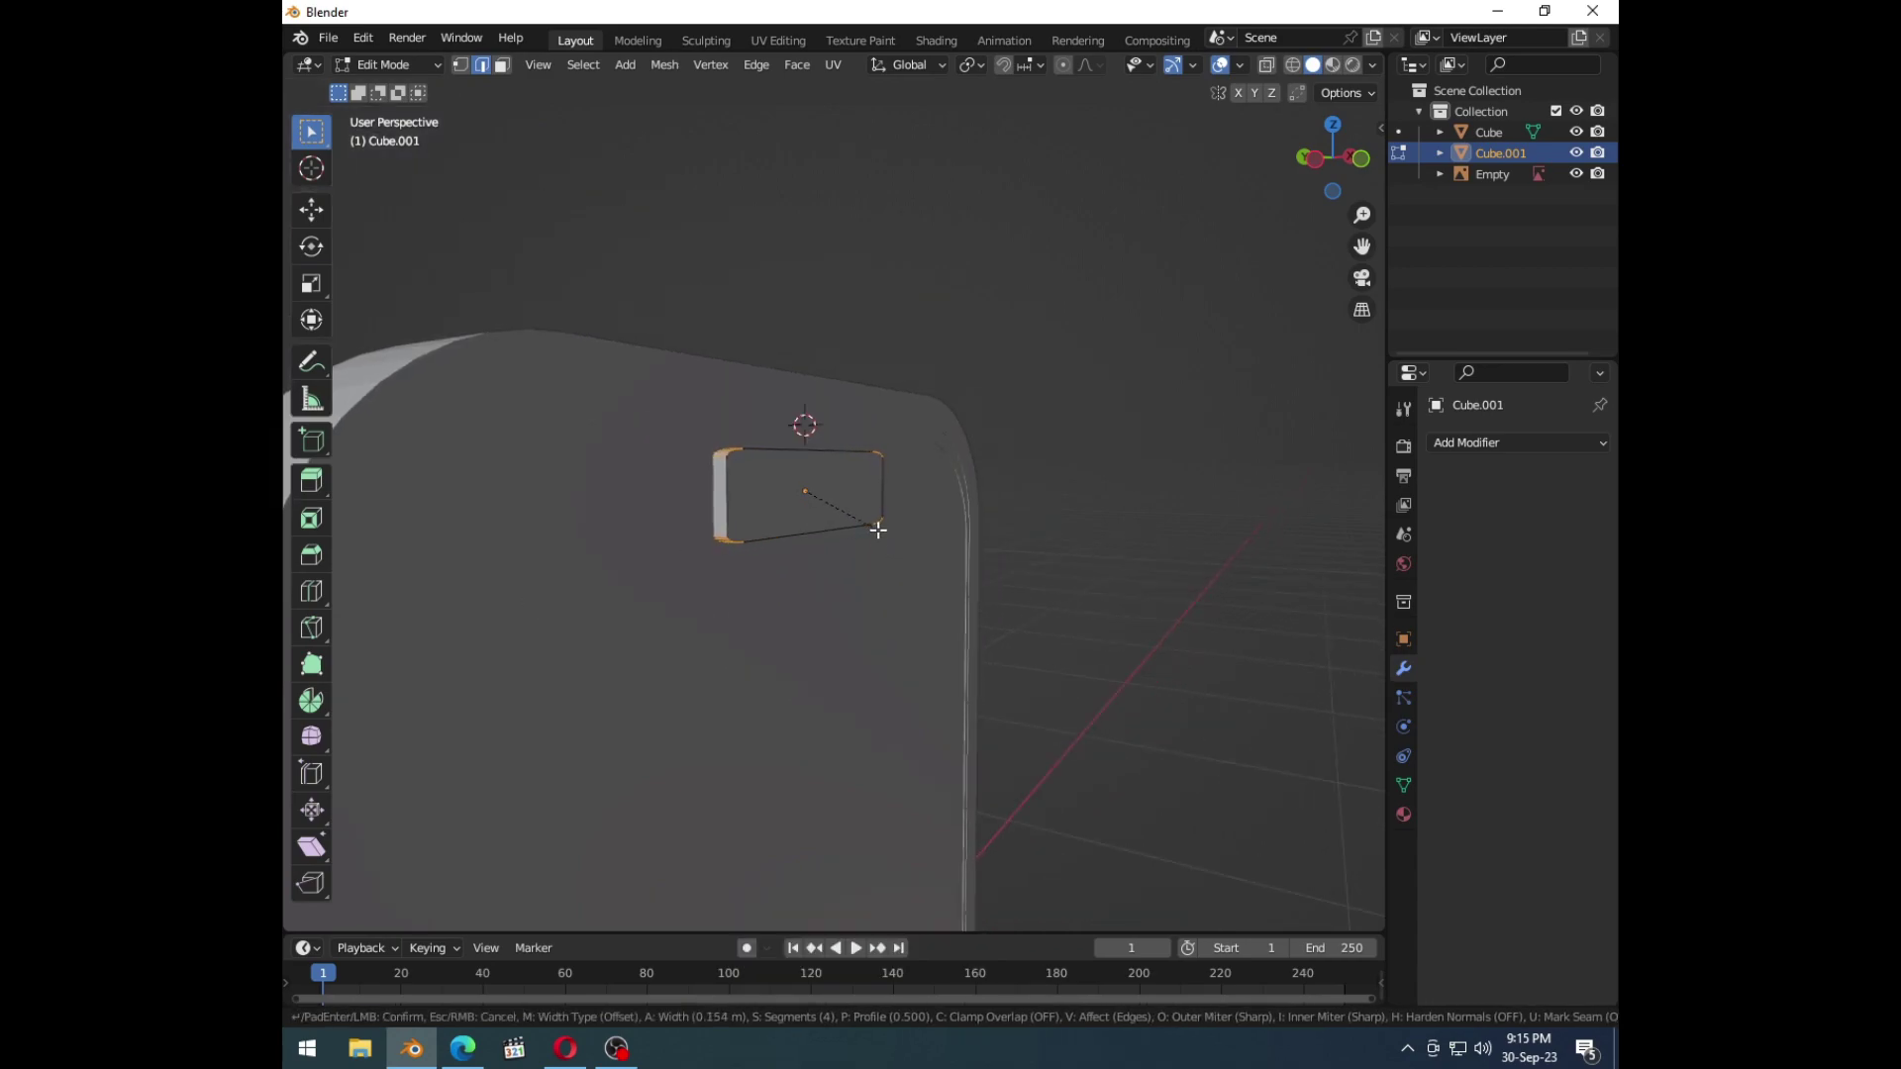
# Step: Select the small top block from the front view and apply its scale
pyautogui.press('1')
pyautogui.press('ctrl+b')
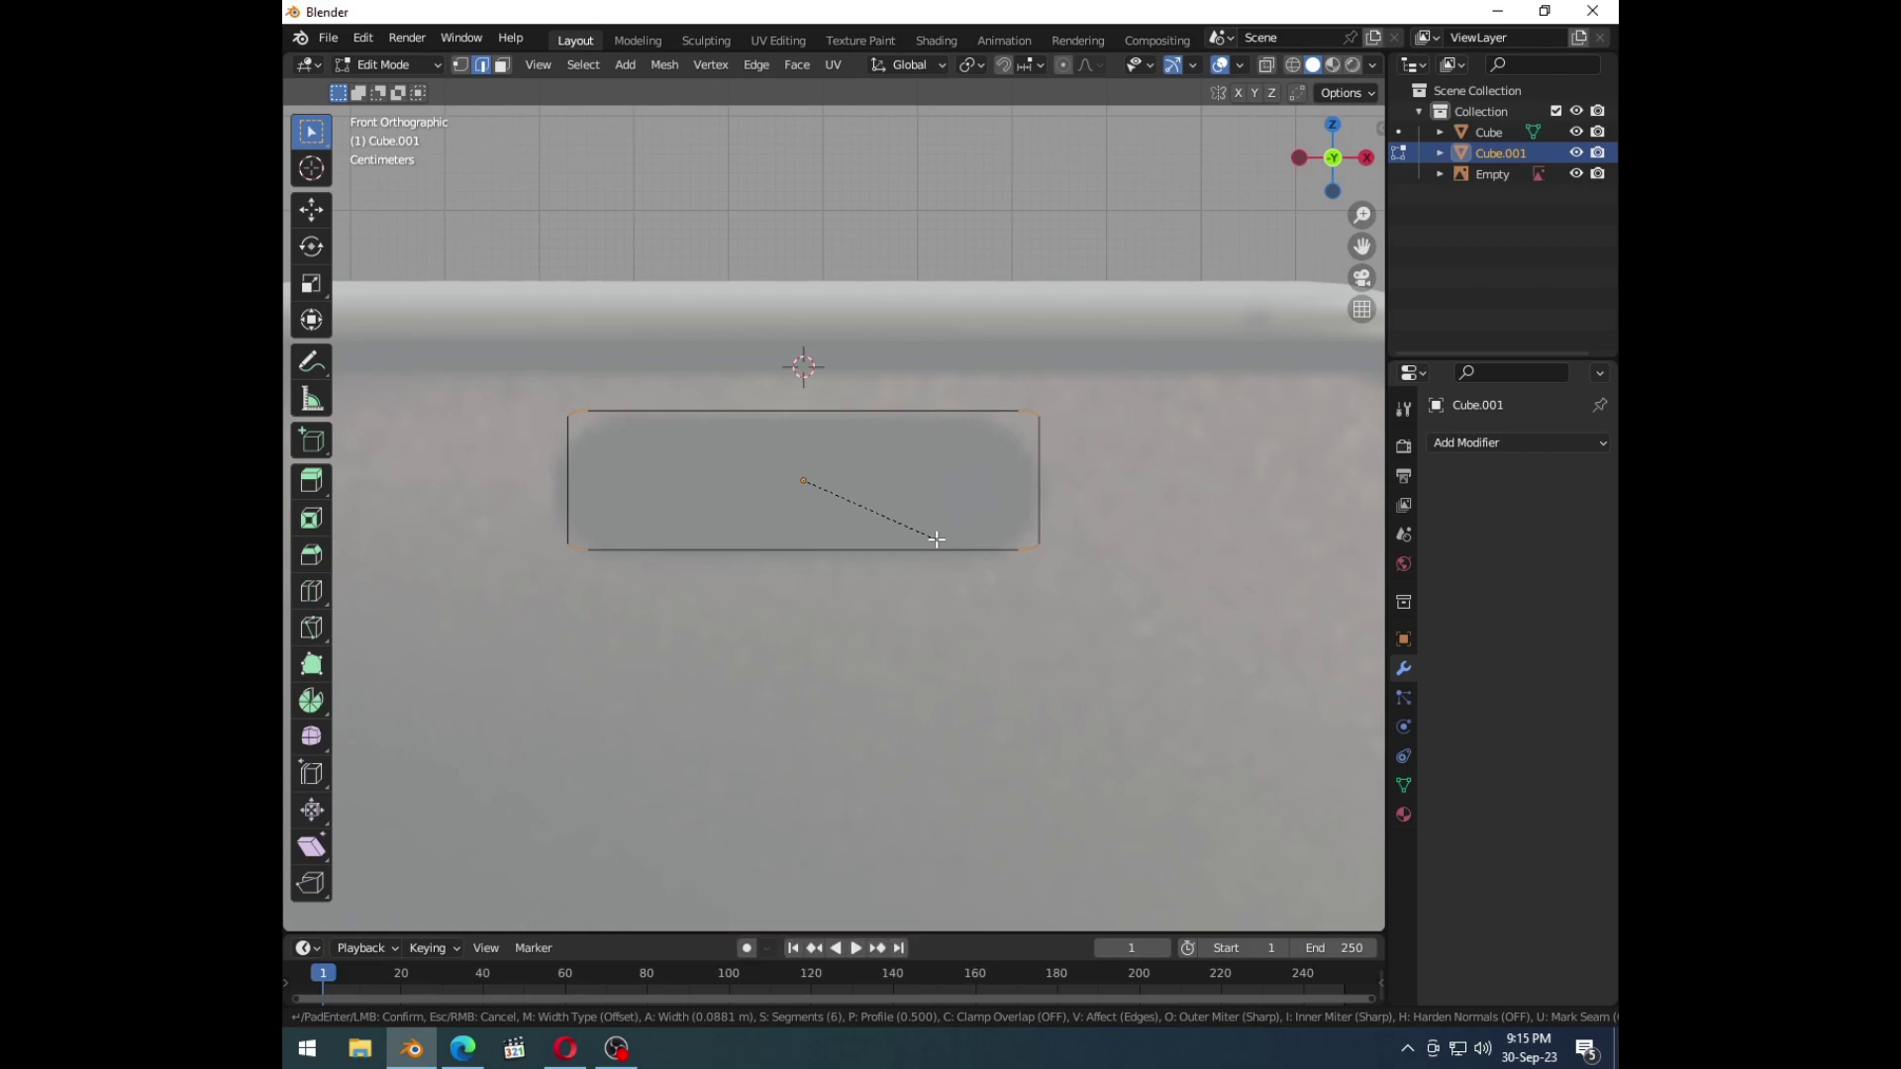
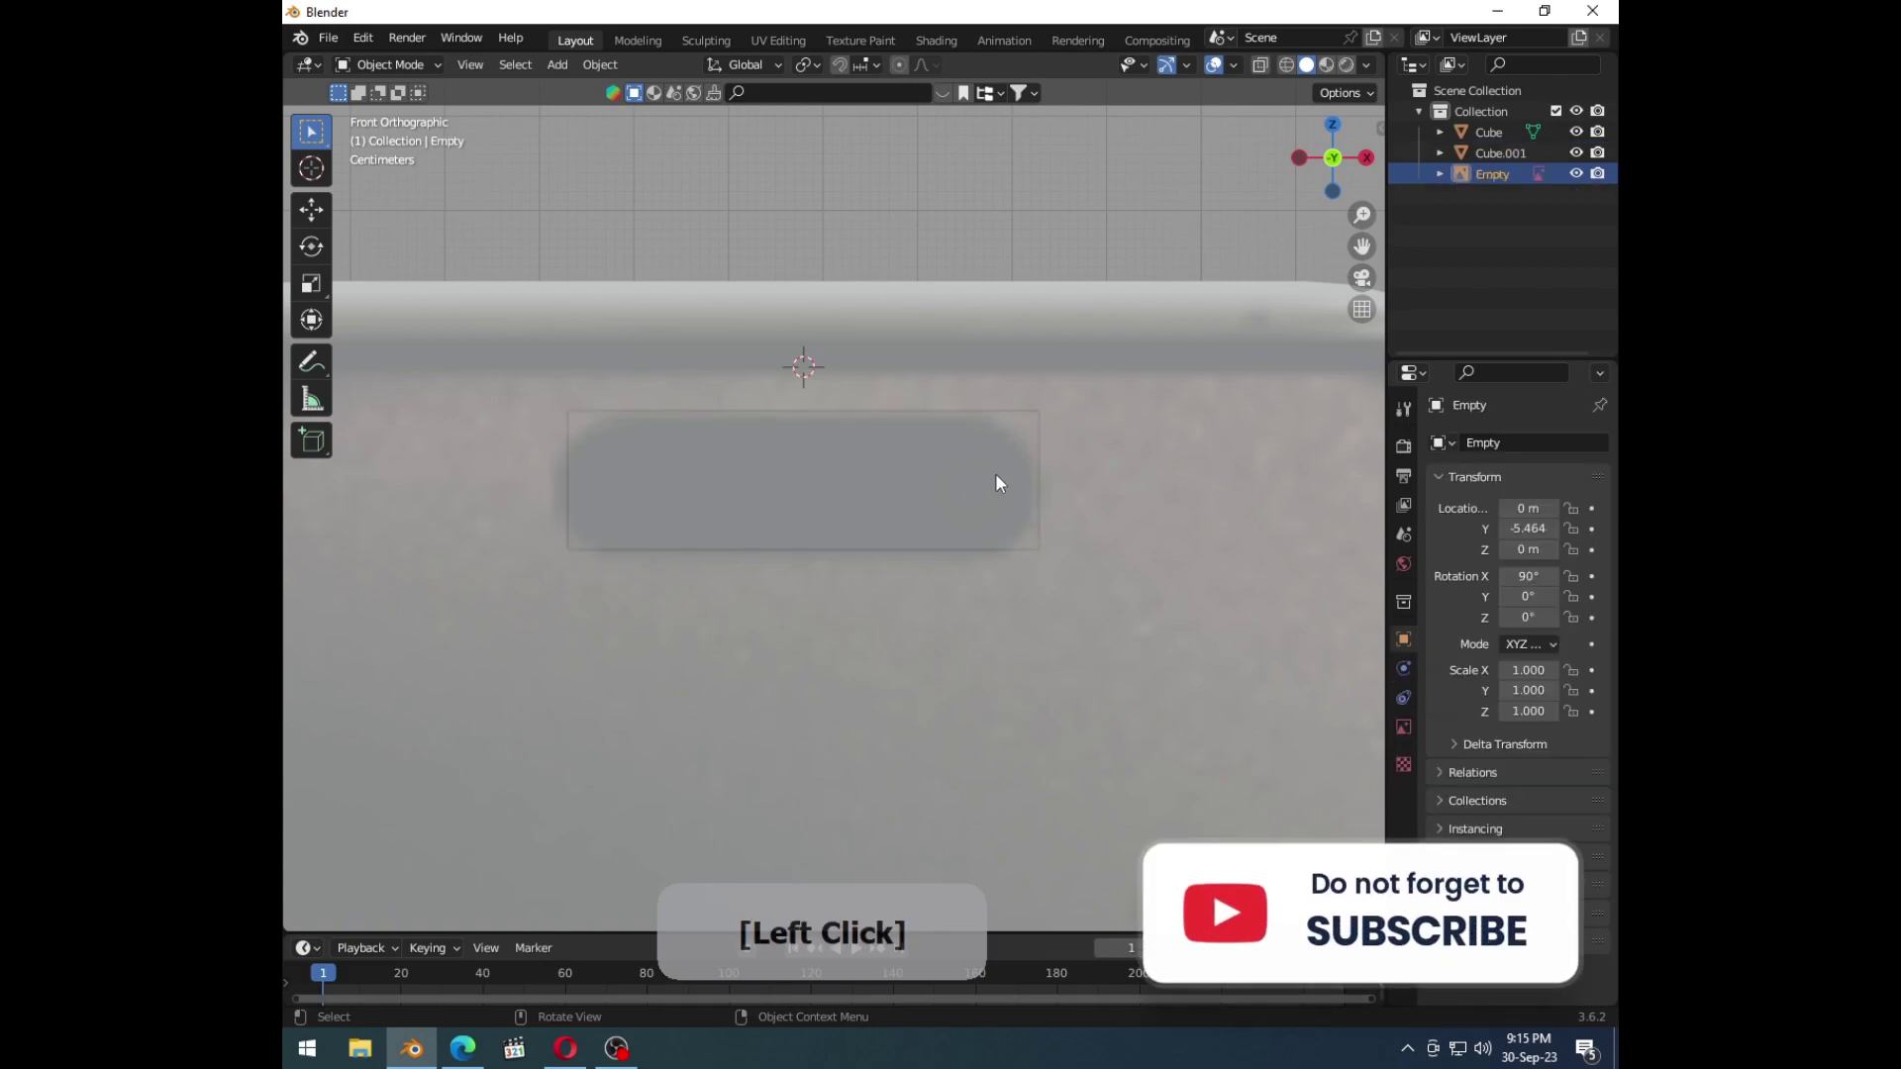
pyautogui.middleClick(964, 526)
pyautogui.click(797, 506)
pyautogui.press('ctrl+a')
pyautogui.click(887, 521)
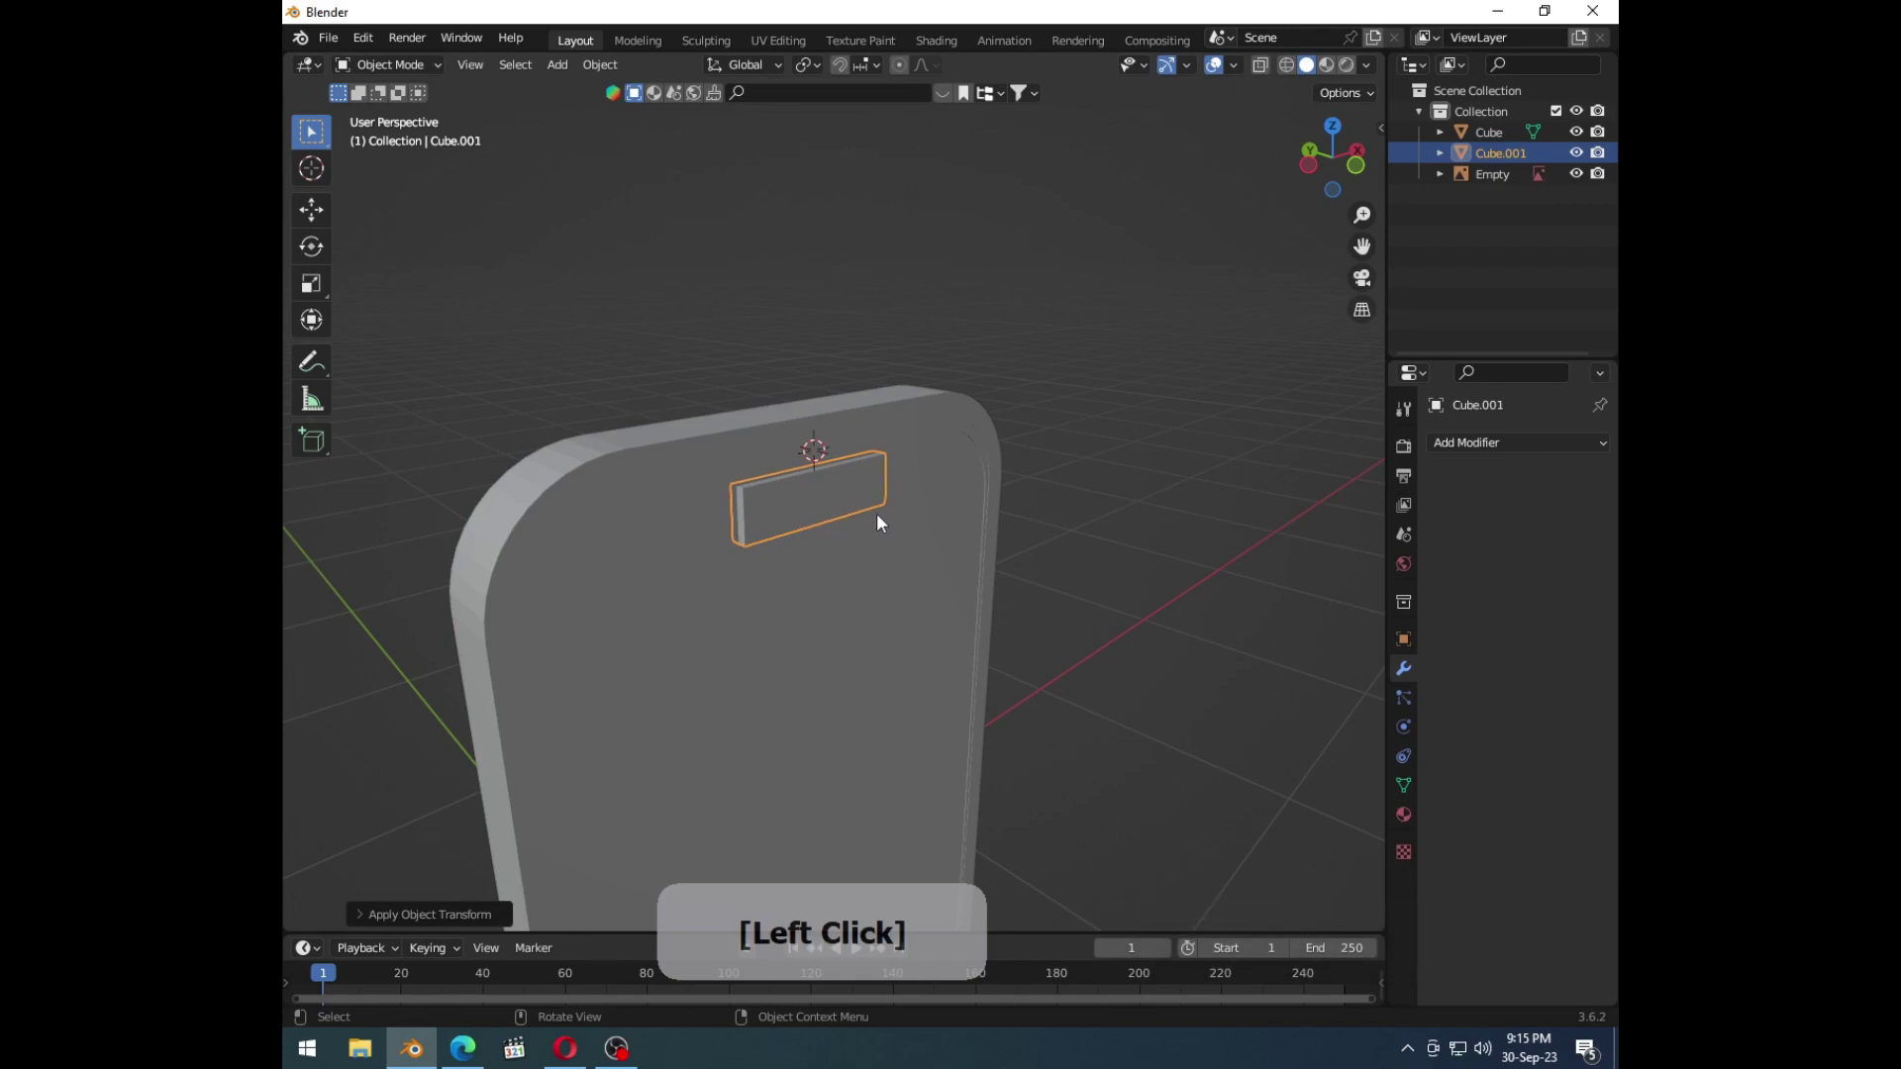
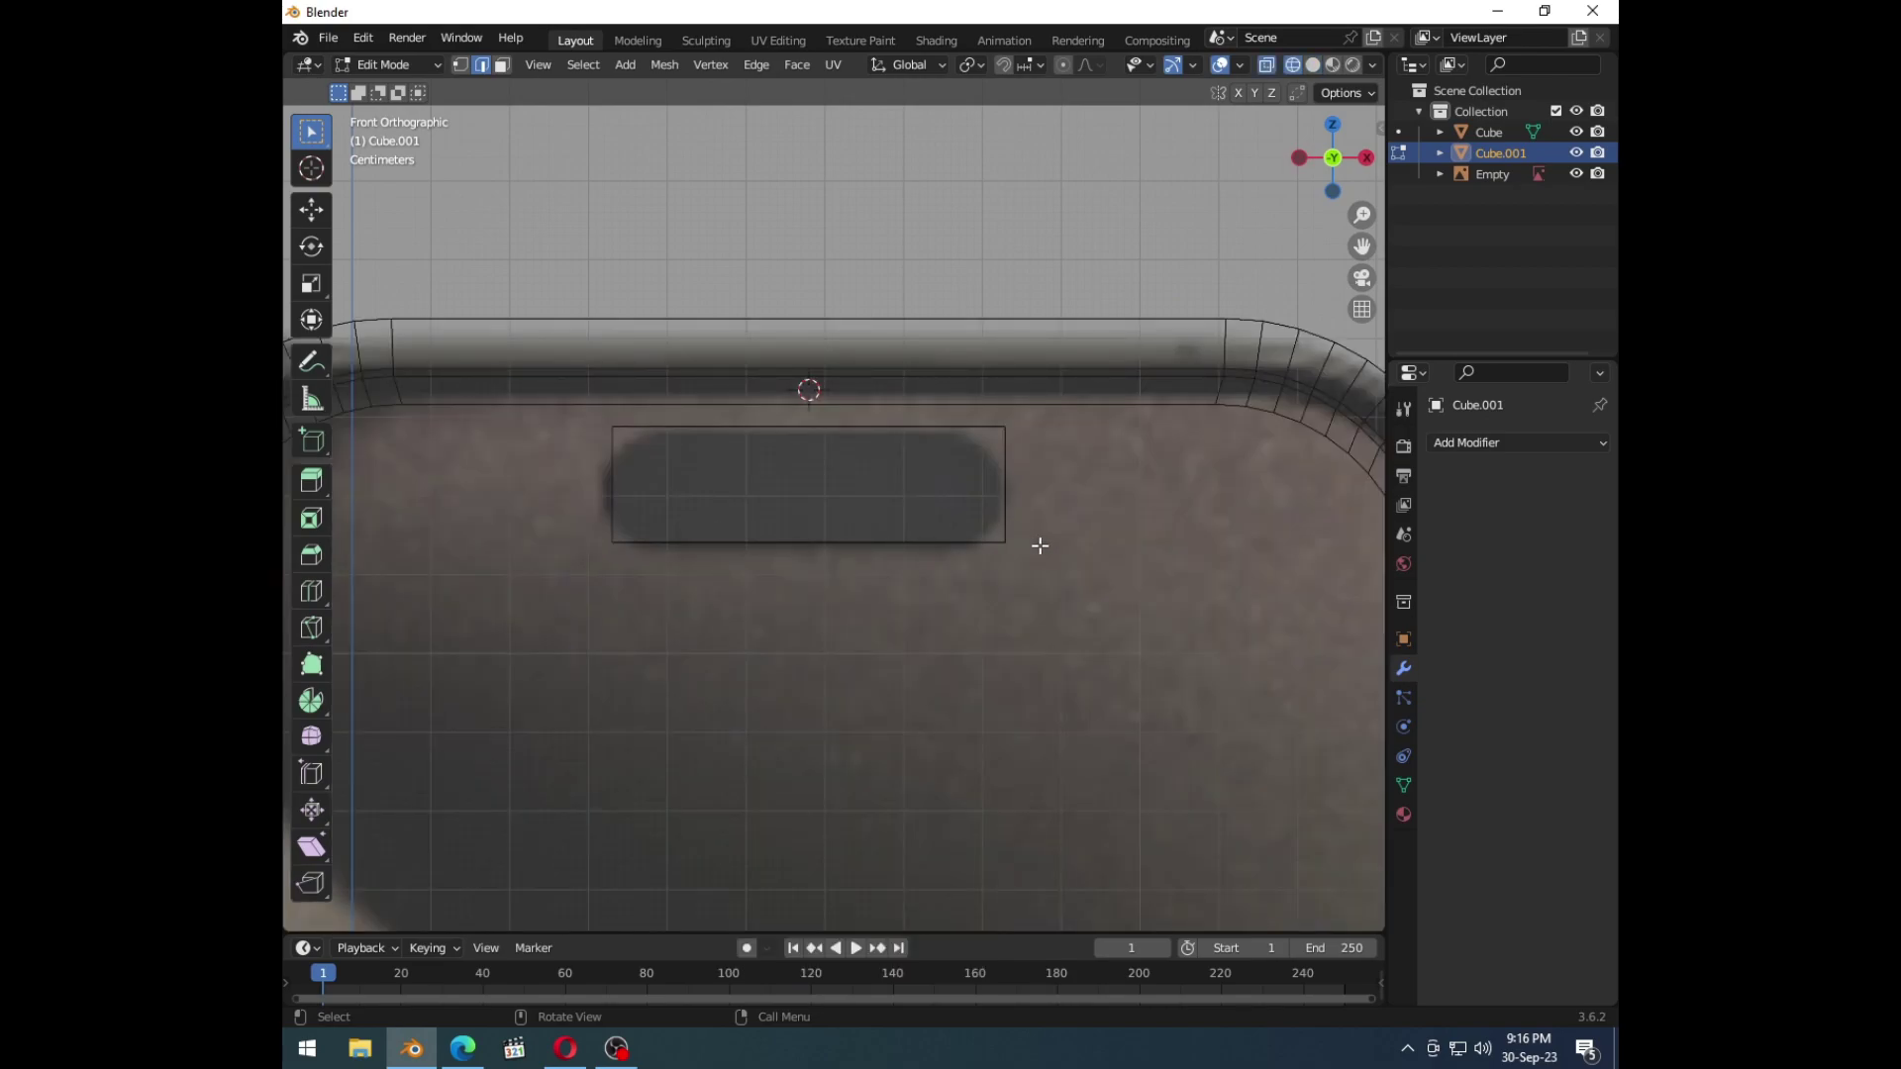
# Step: Bevel the block's ends into a rounded pill and move it over the Dynamic Island cutout
pyautogui.press('ctrl+b')
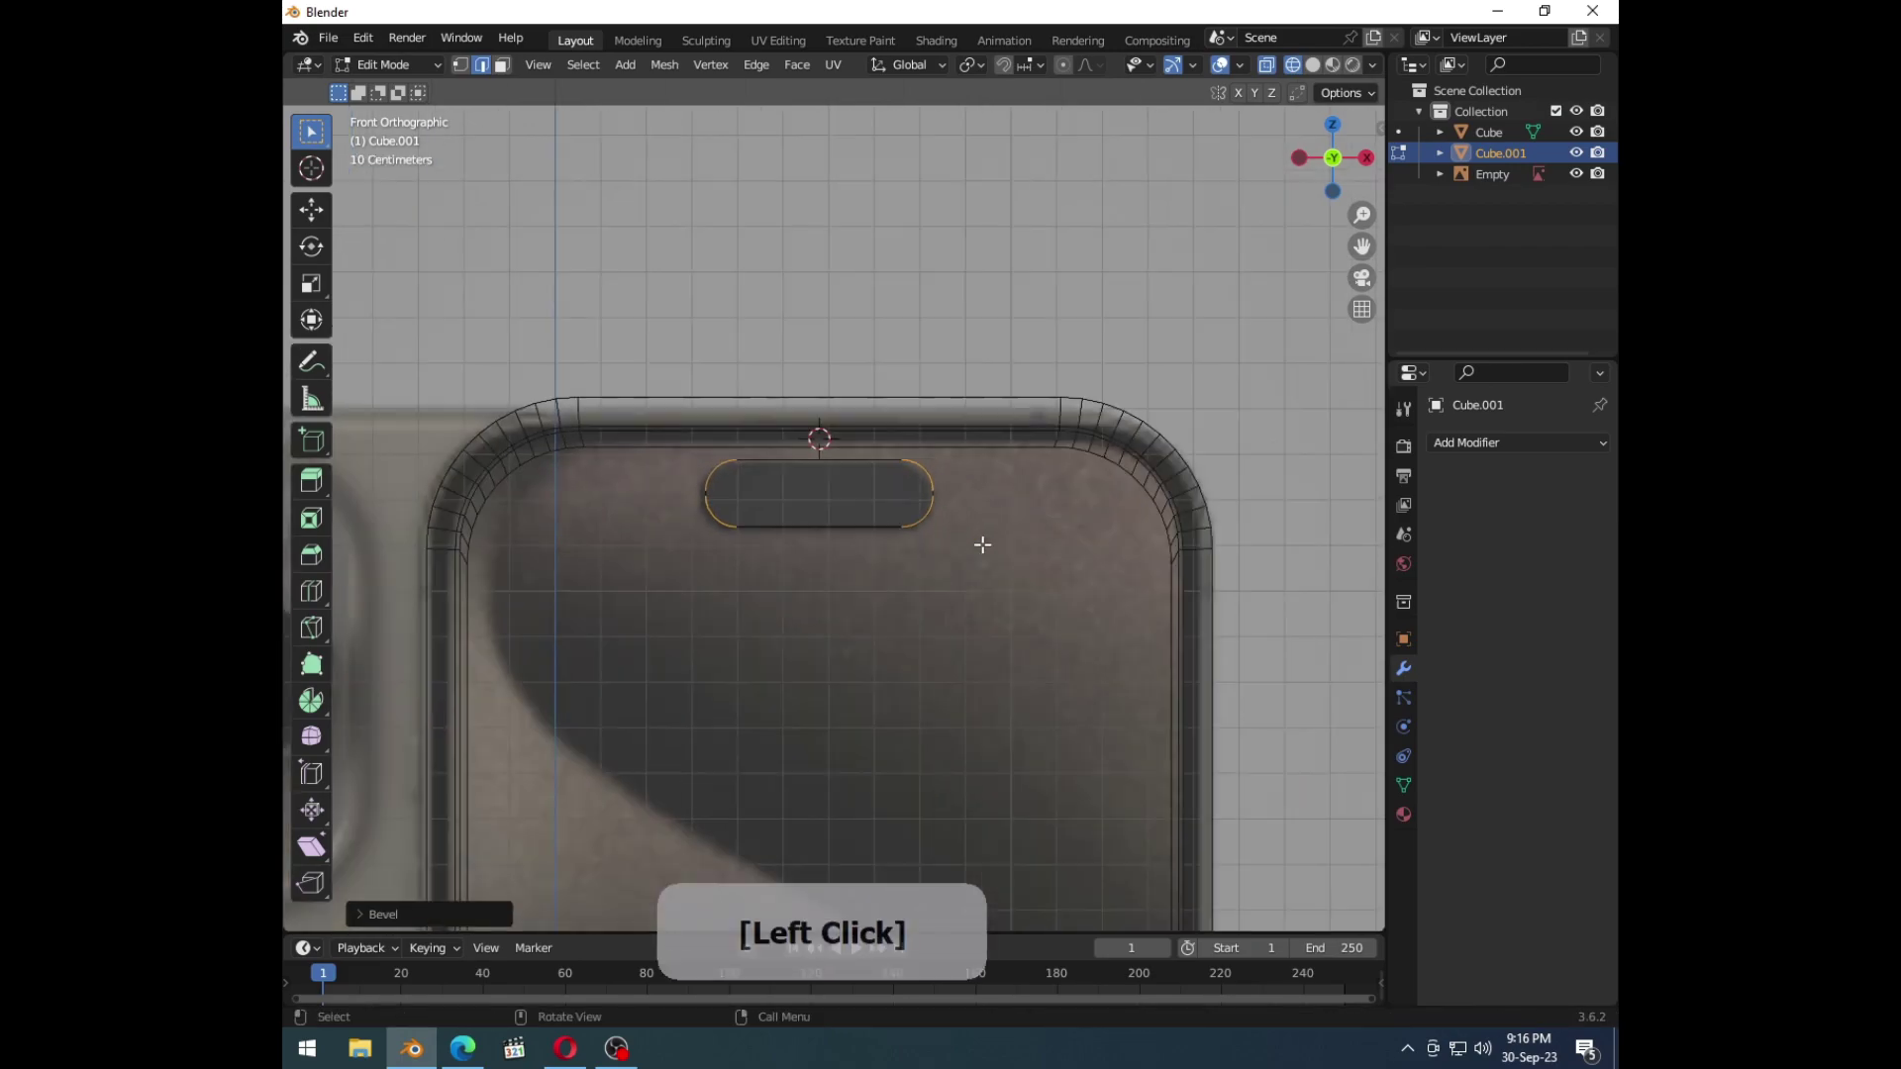
pyautogui.press('g')
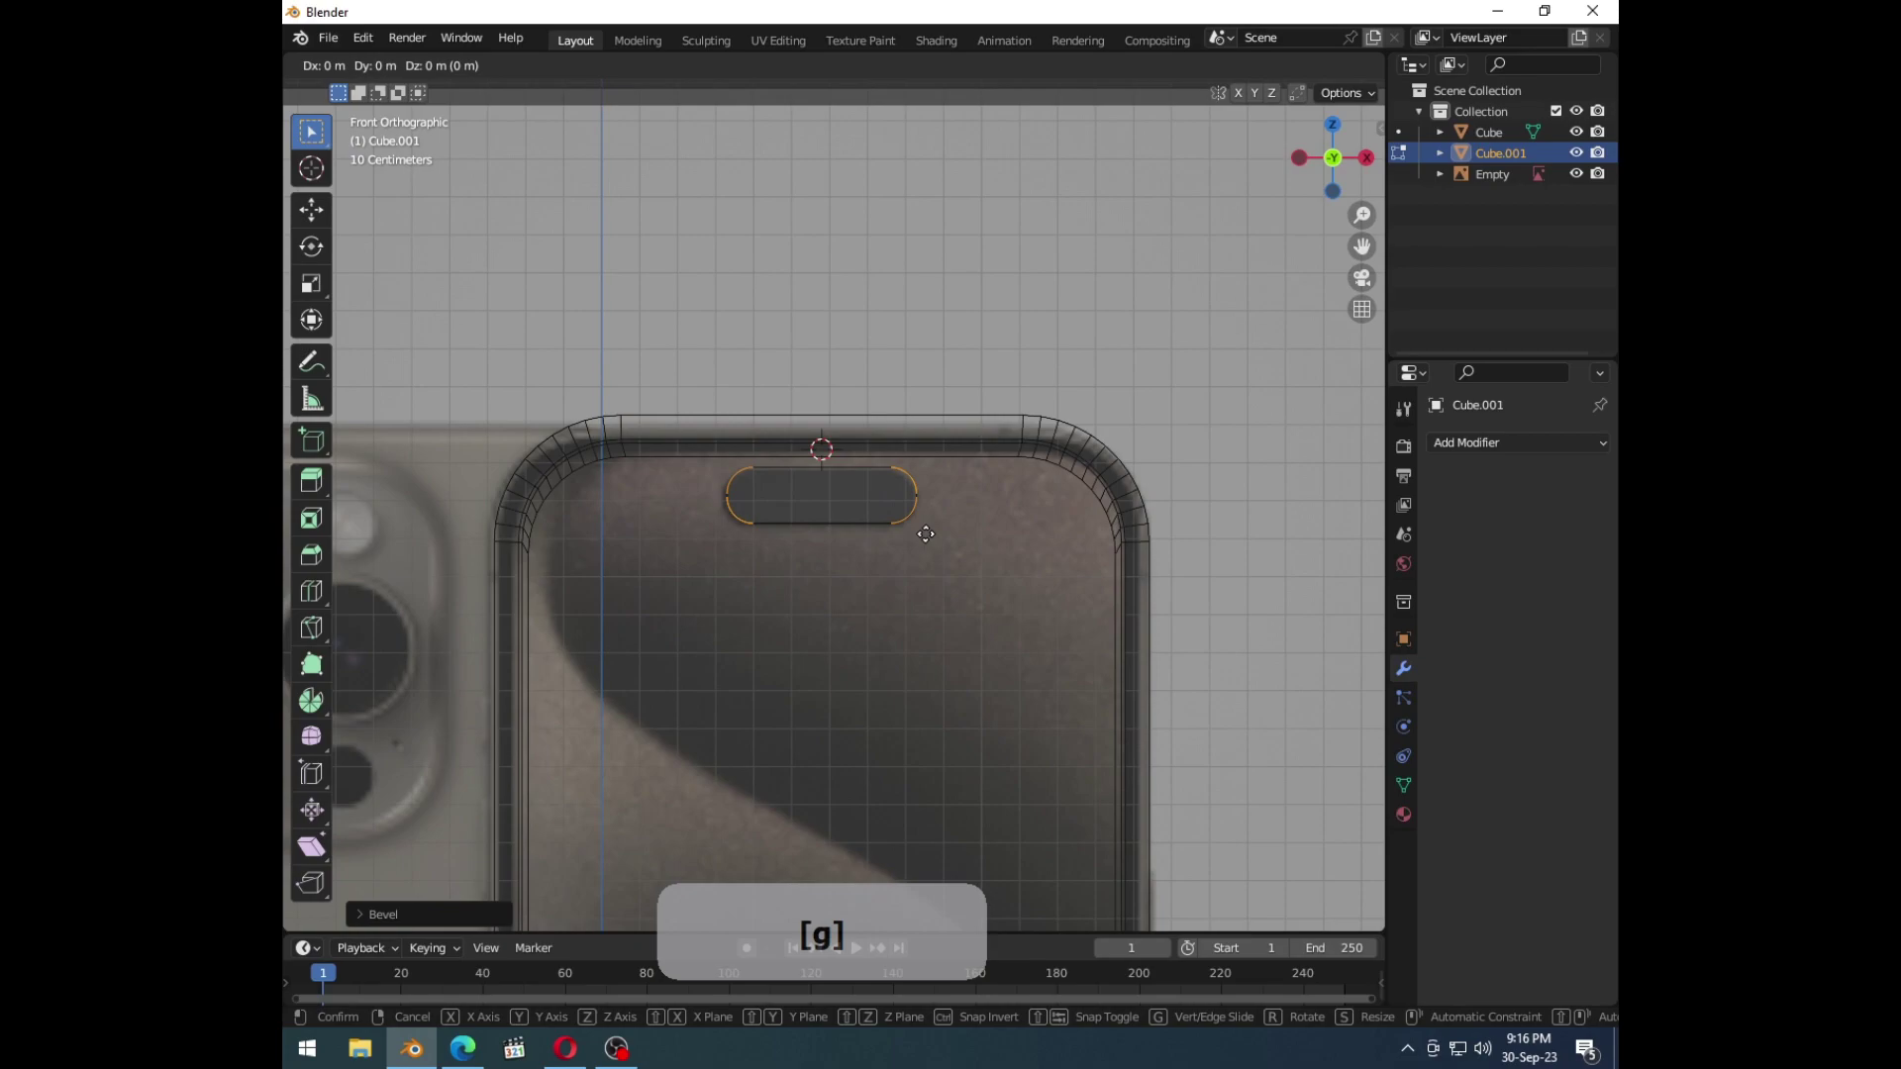
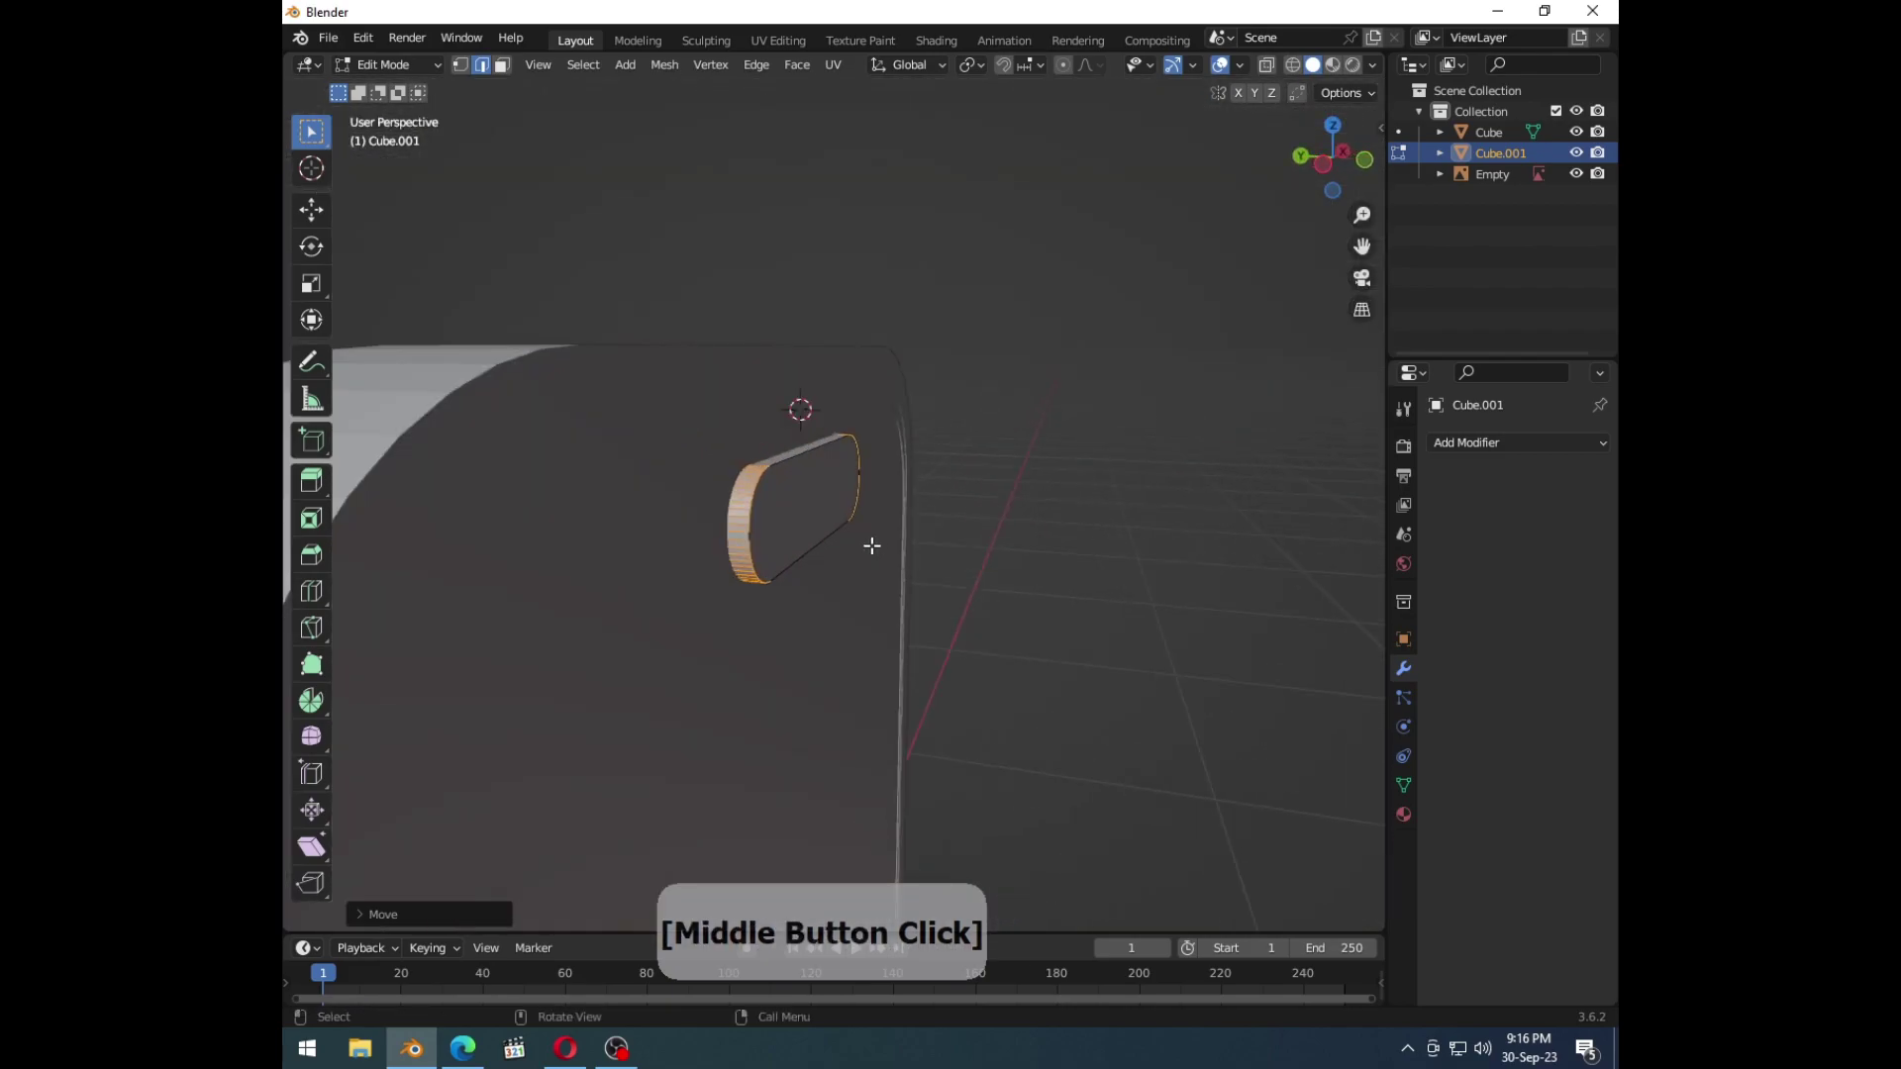
# Step: Shift the pill block so it sinks through the phone's front surface
pyautogui.press('a')
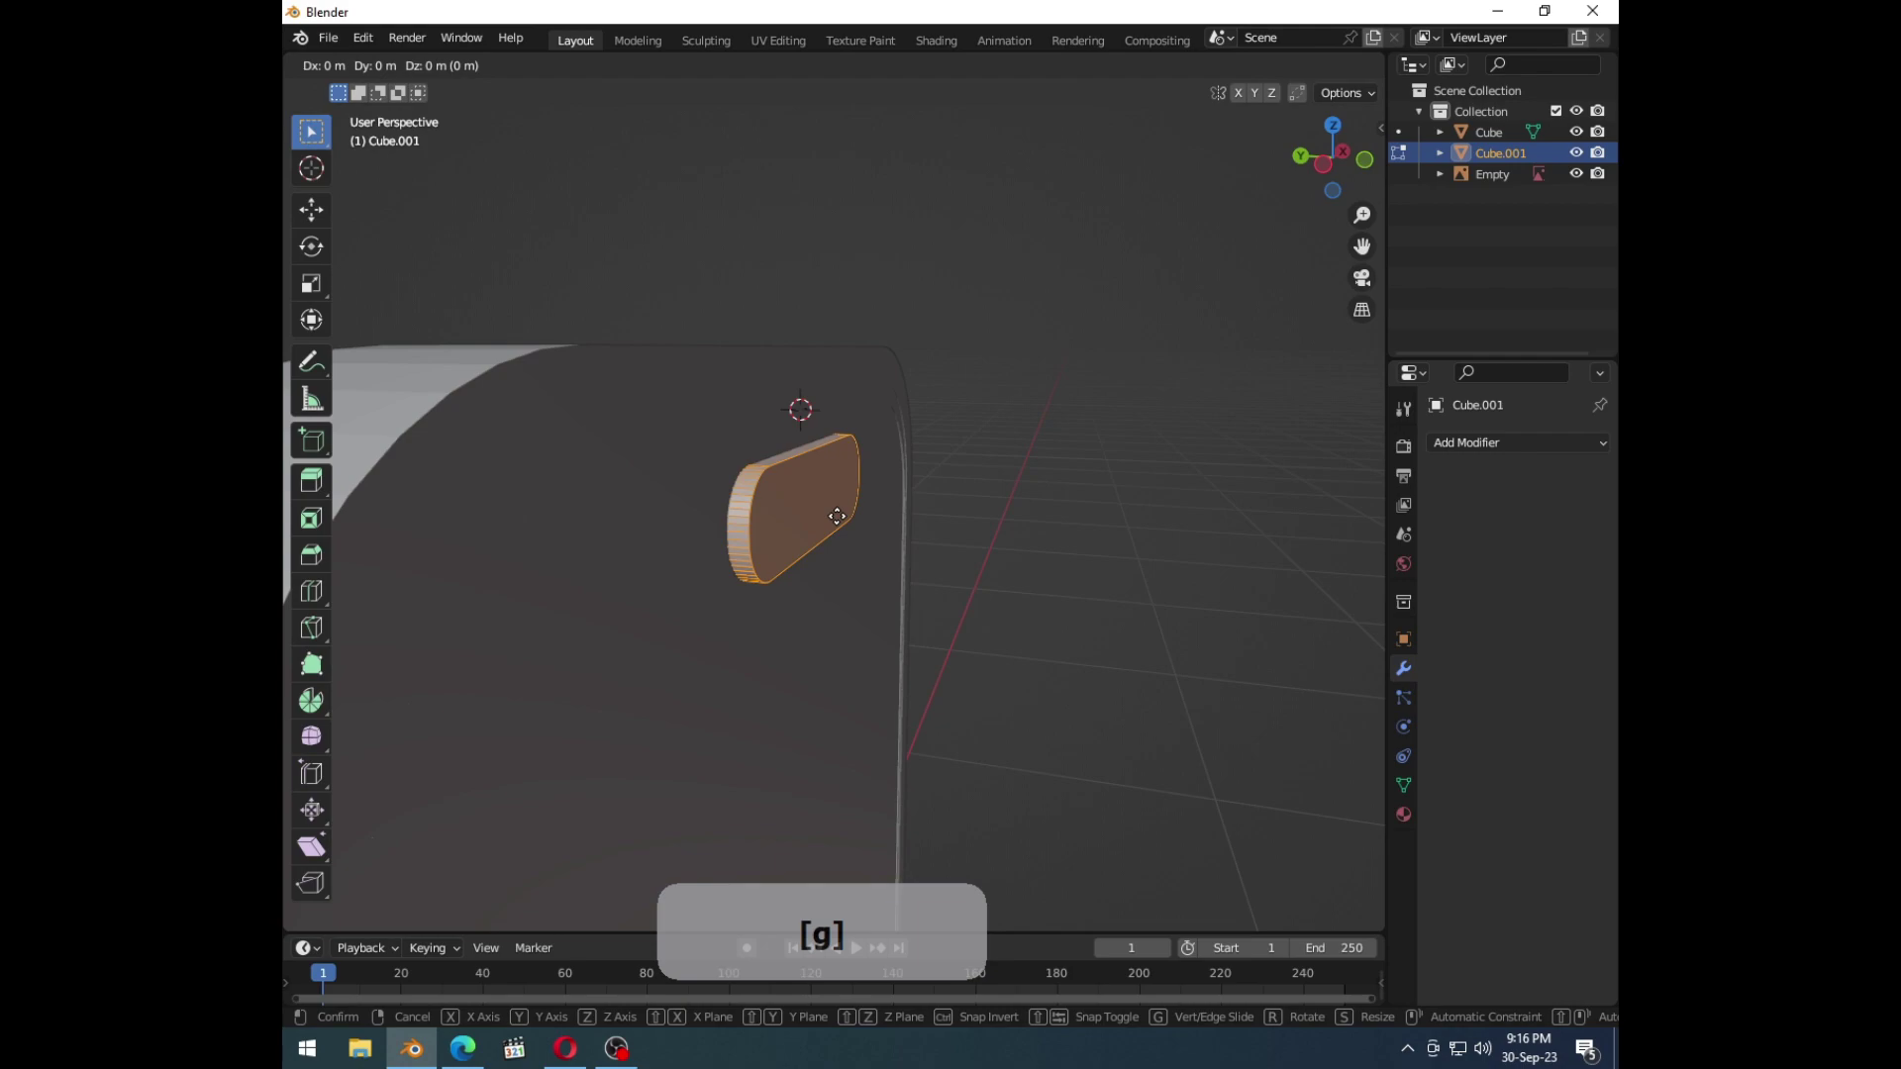
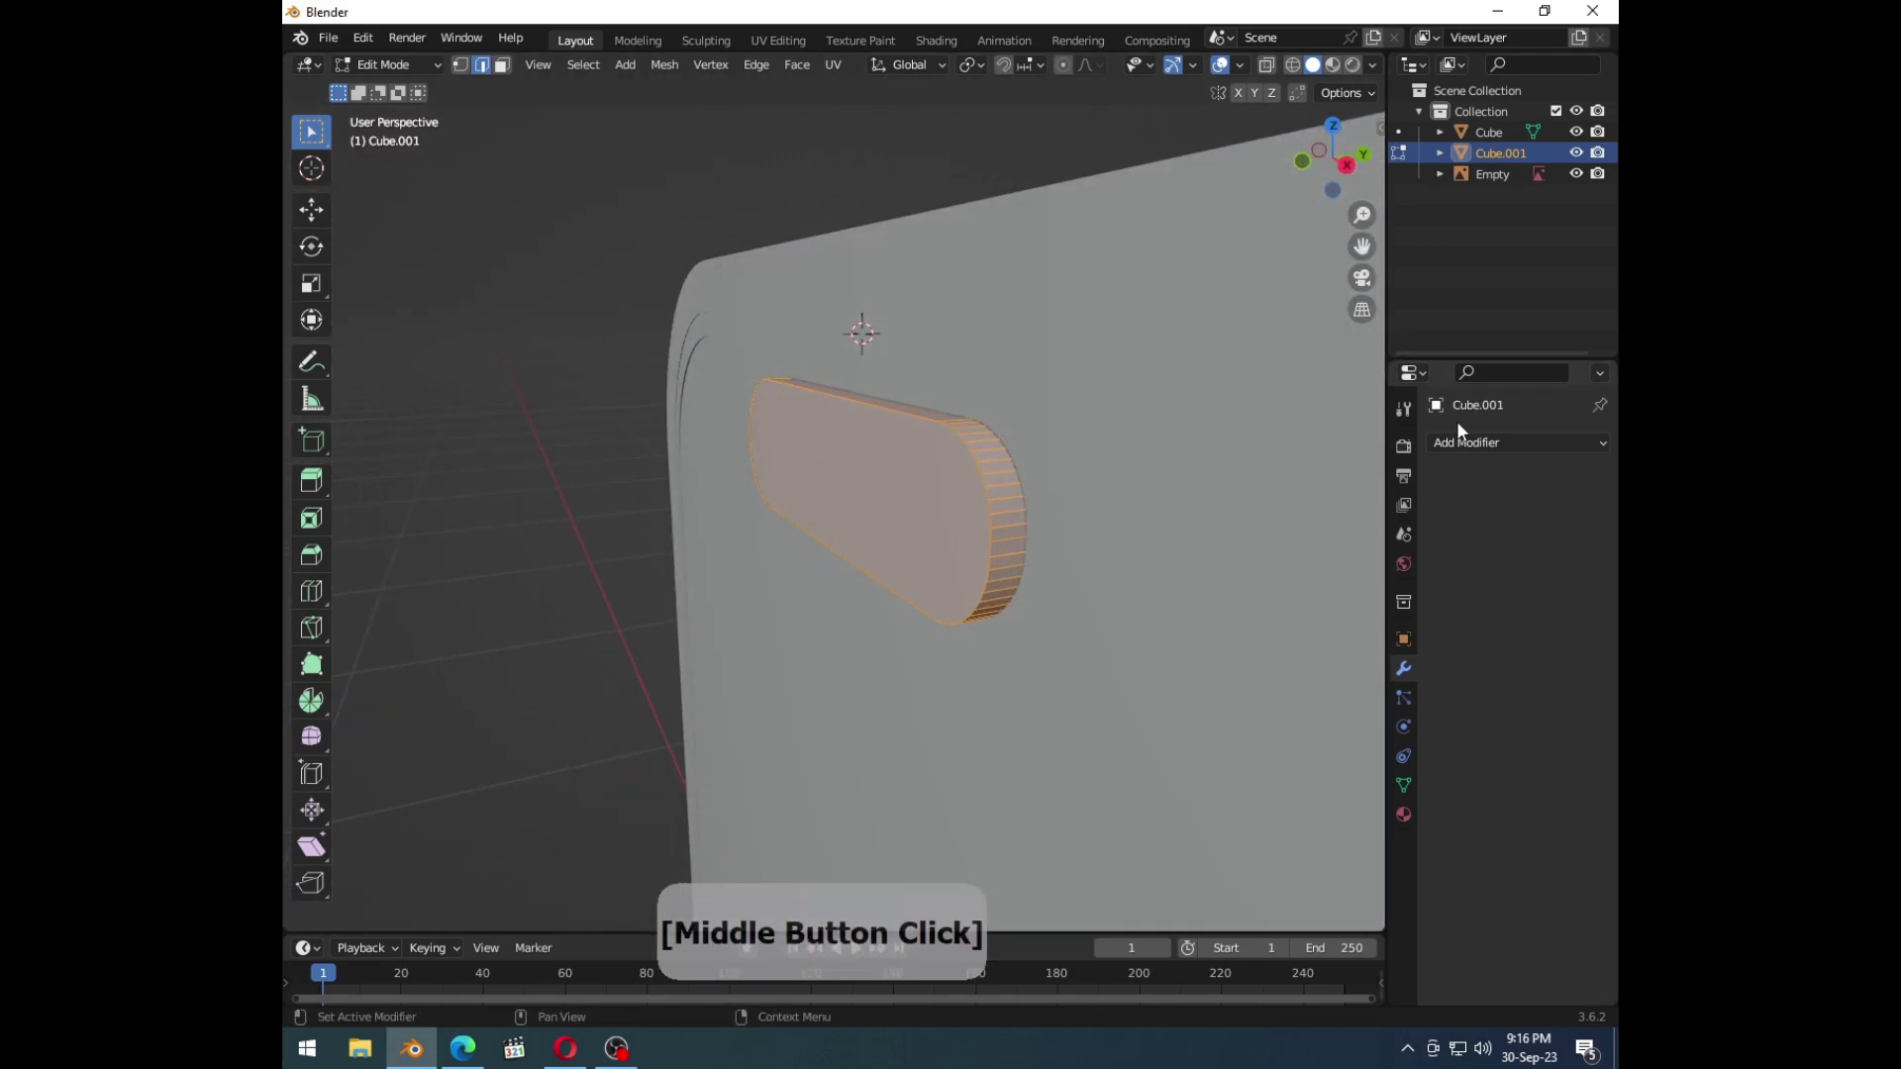
# Step: Add a Boolean modifier to the phone body using Cube.001 as the cutter
pyautogui.press('Tab')
pyautogui.click(1162, 519)
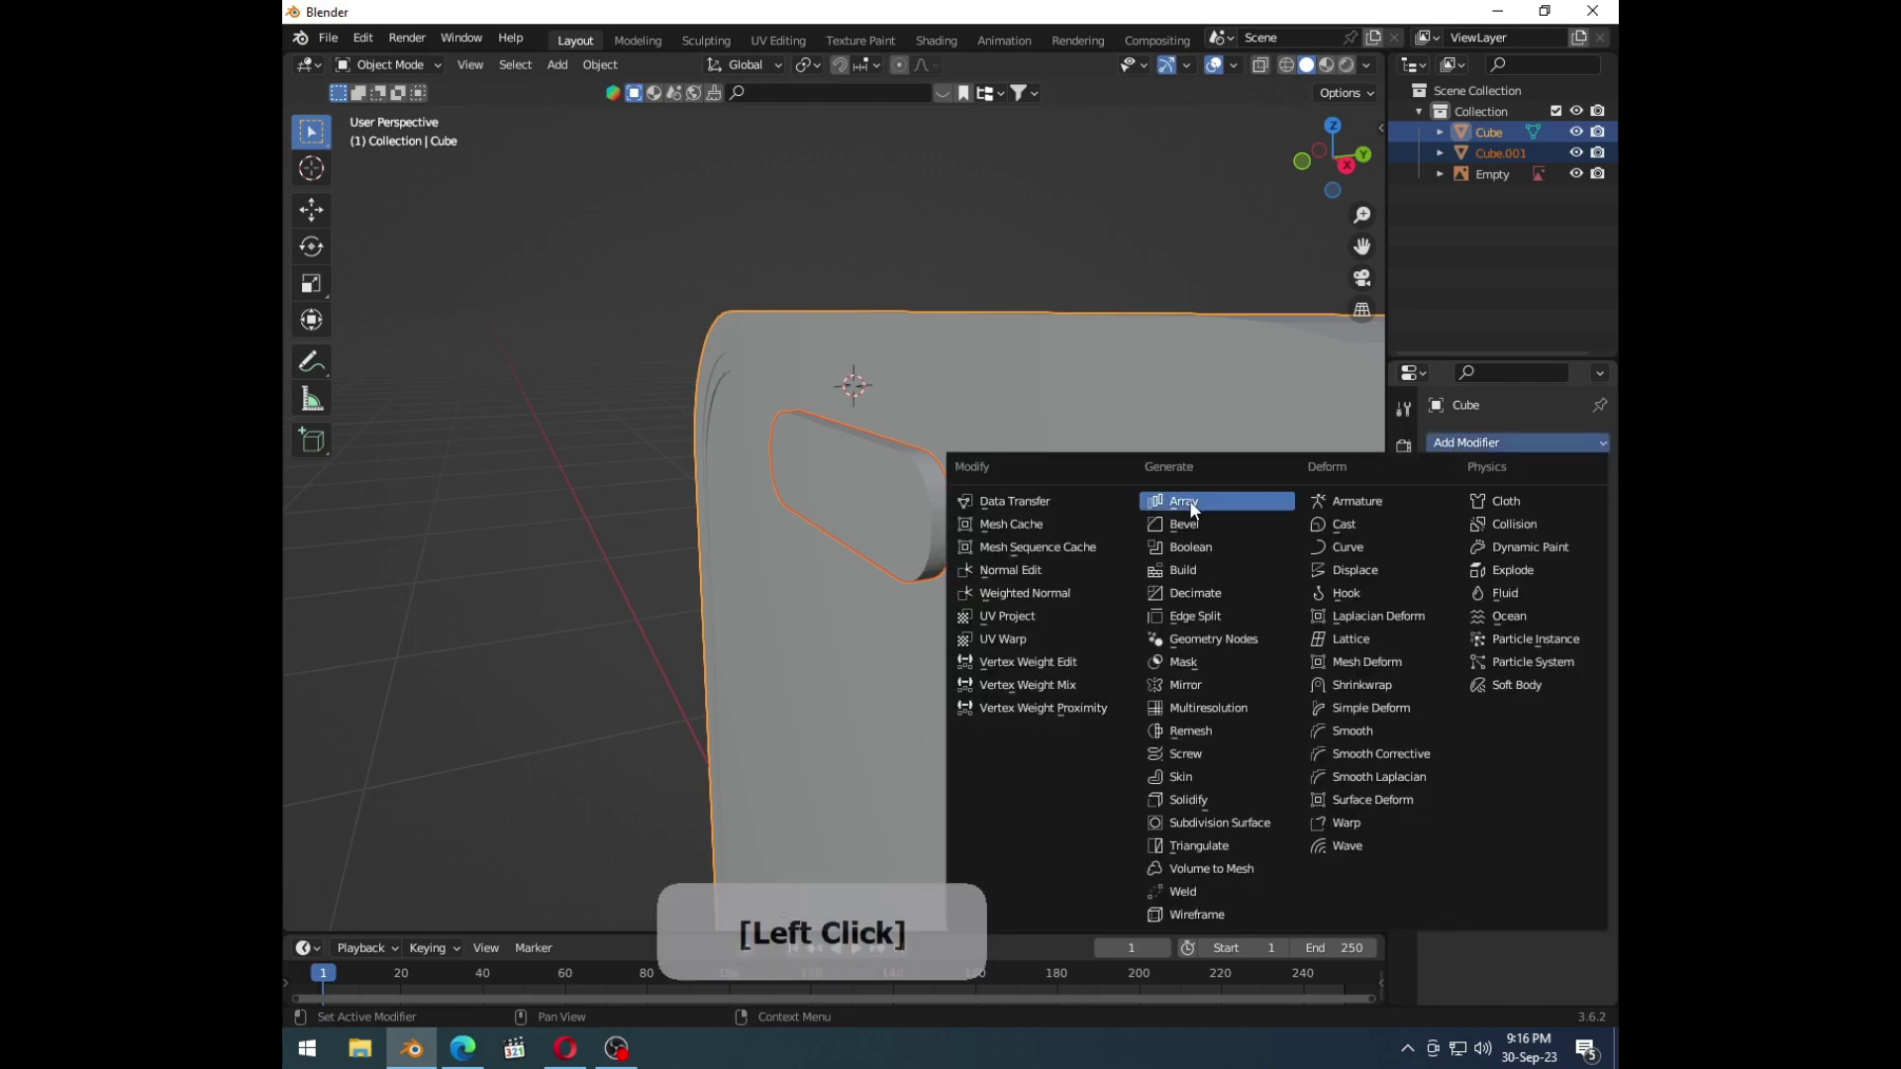
pyautogui.click(1195, 560)
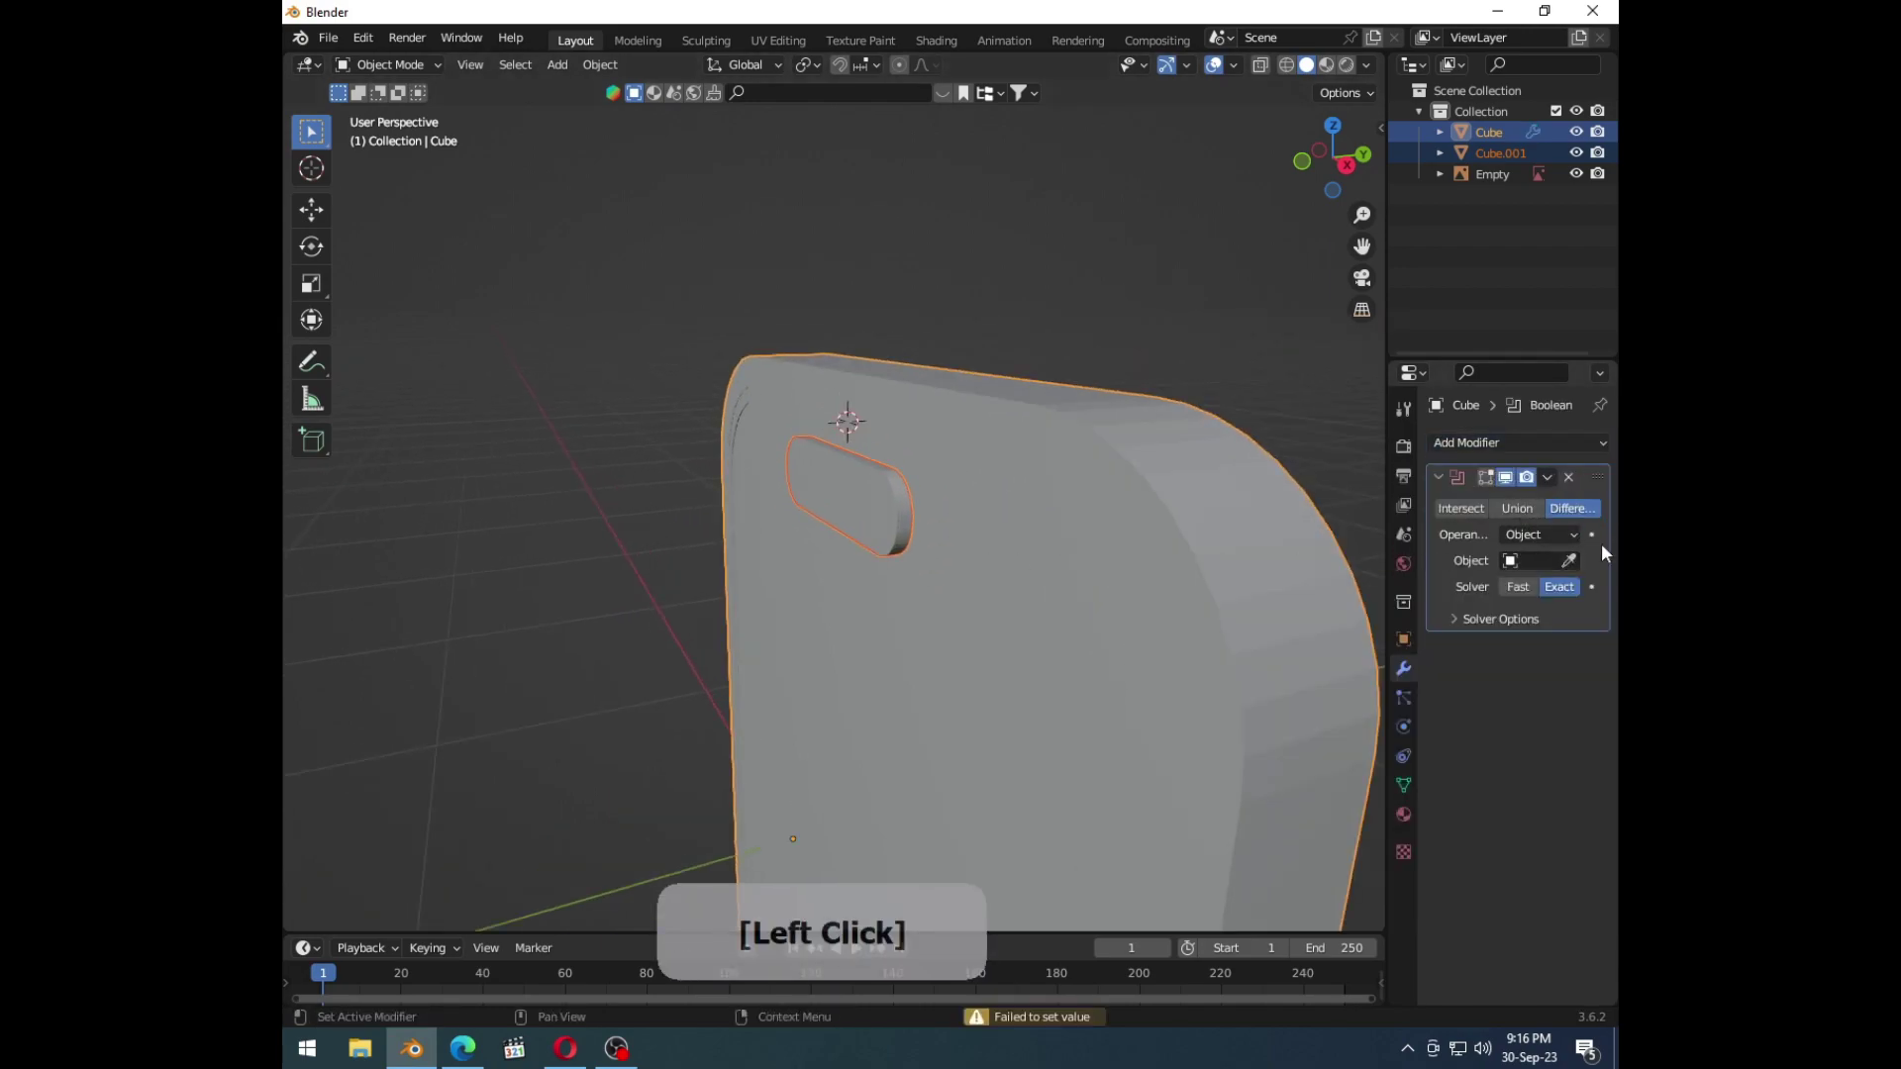
pyautogui.click(1534, 513)
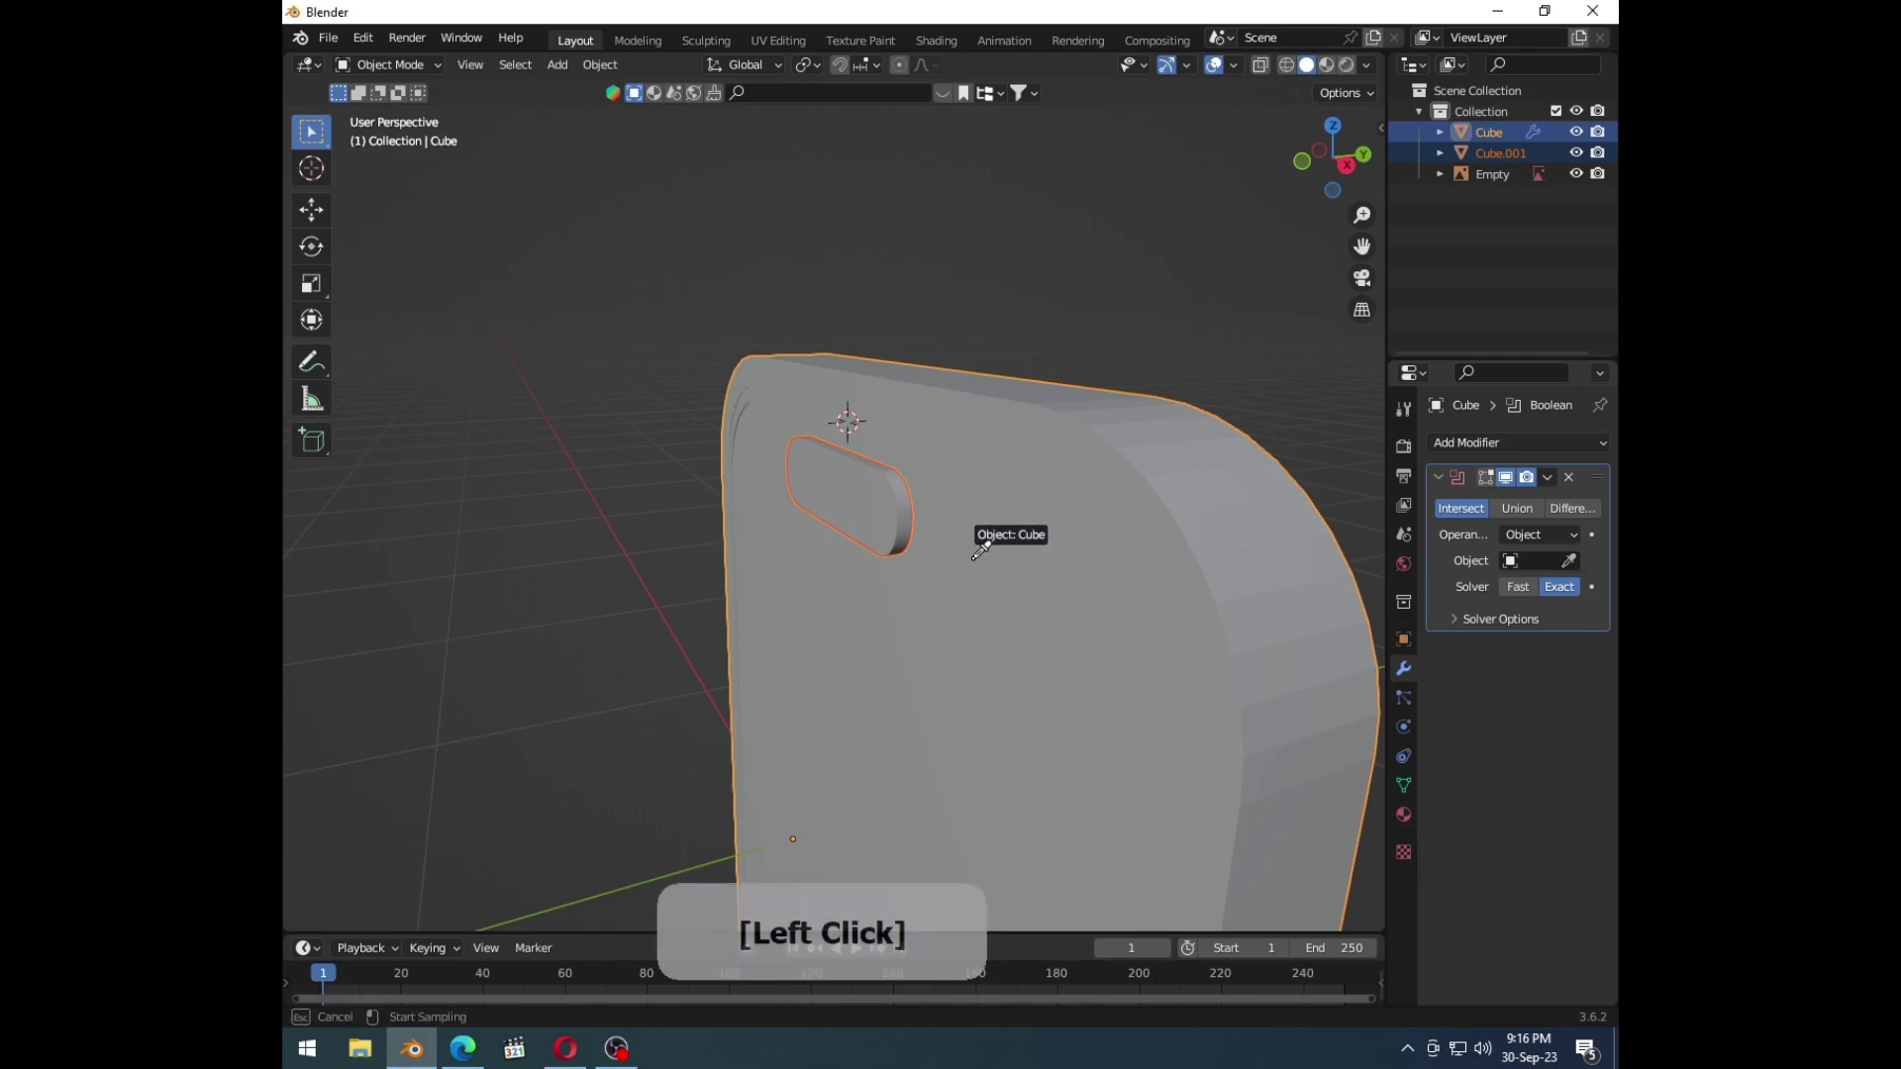
pyautogui.press('ctrl+z')
pyautogui.middleClick(983, 545)
pyautogui.middleClick(1032, 527)
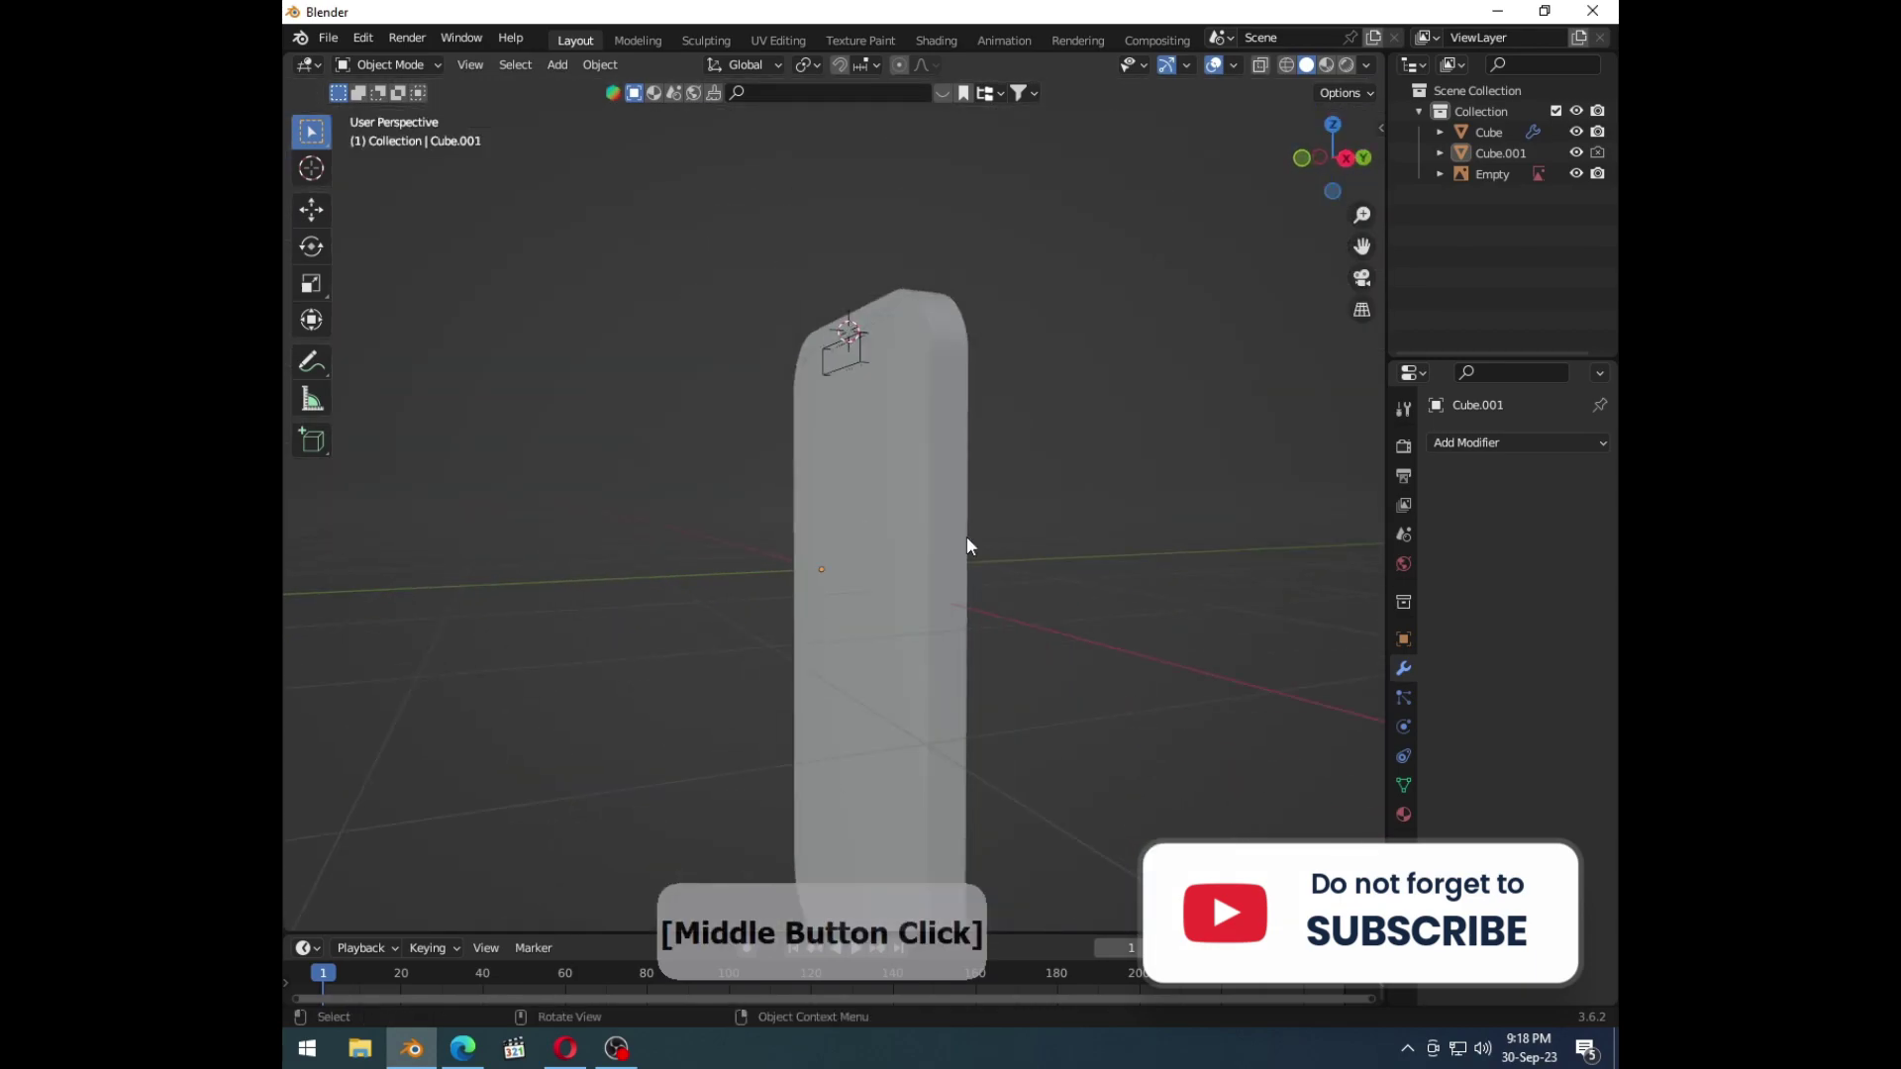
# Step: Apply the Boolean cut and inspect the pill recess from the front and along the phone
pyautogui.press('1')
pyautogui.press('Tab')
pyautogui.click(1010, 589)
pyautogui.press('Tab')
pyautogui.click(1034, 581)
pyautogui.press('Tab')
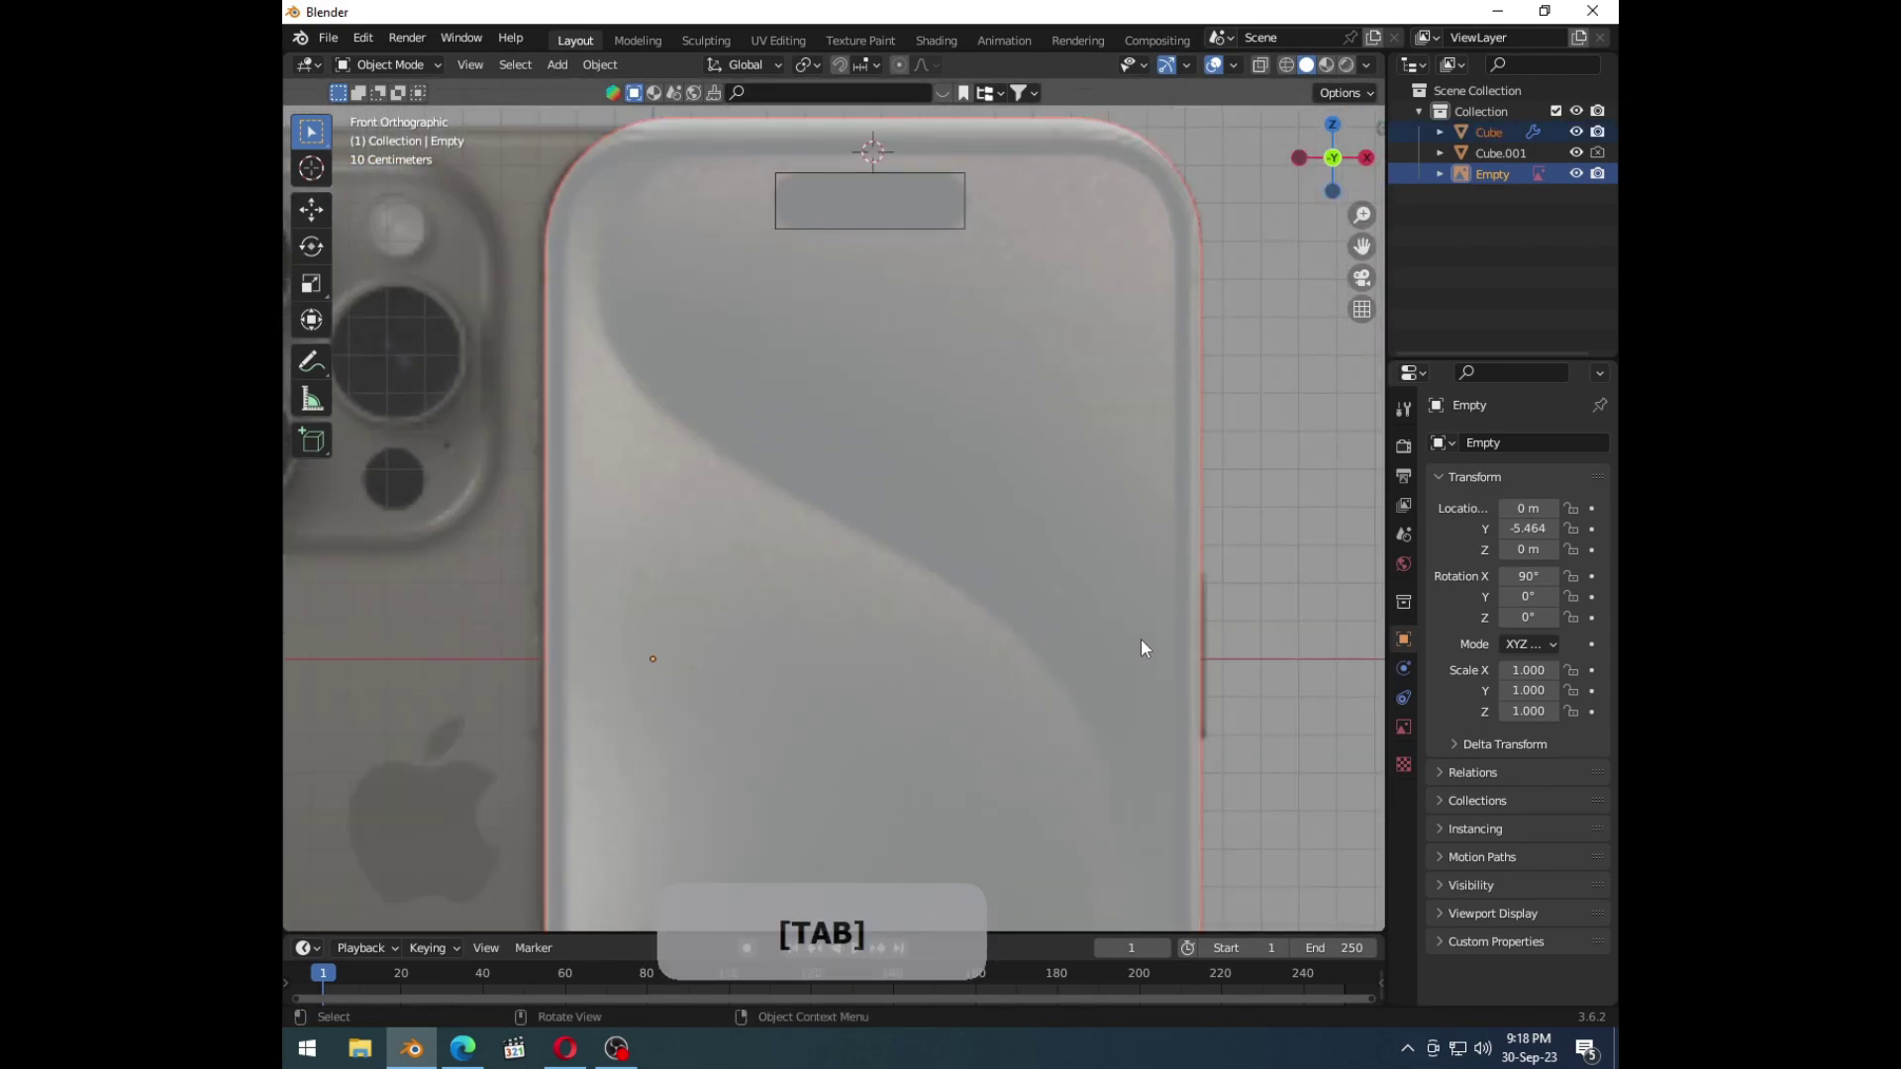
pyautogui.middleClick(1160, 622)
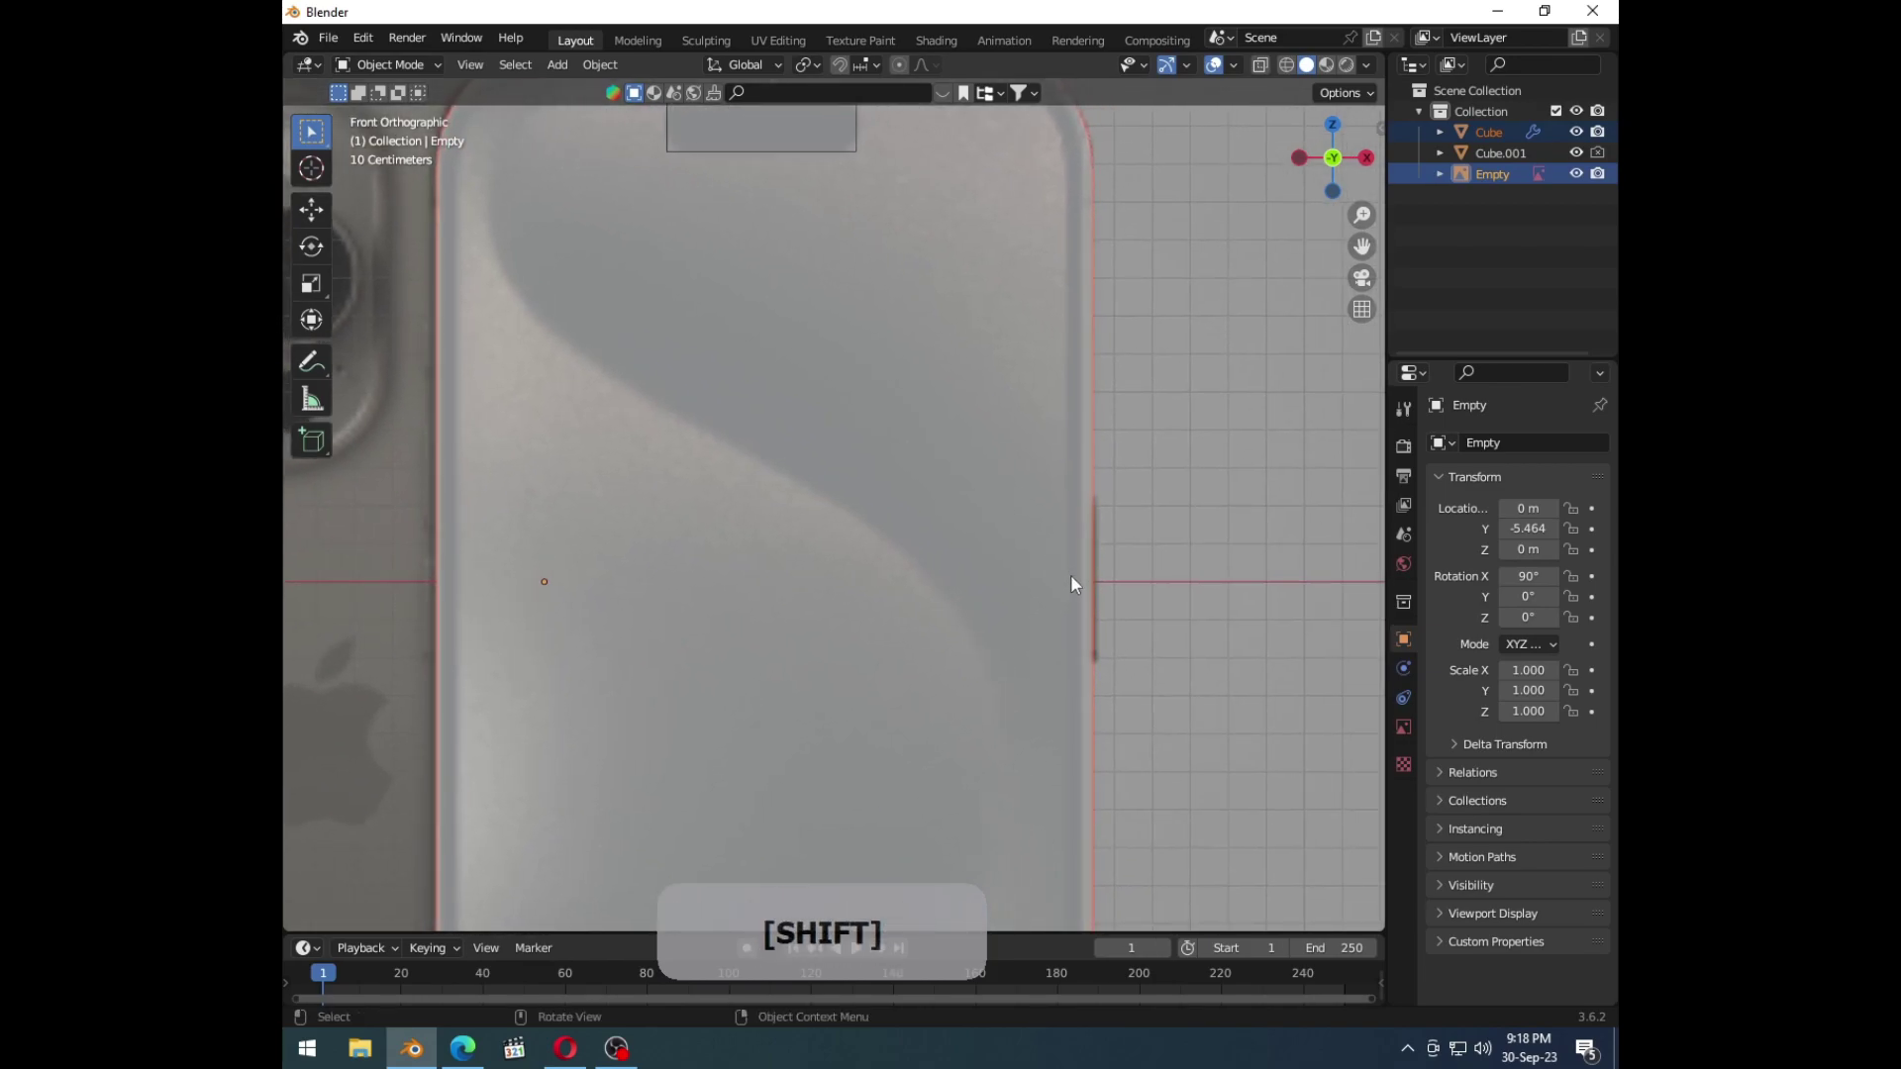
pyautogui.middleClick(895, 629)
# Step: Delete the Cube.001 cutter block, leaving the pill-shaped recess in the phone front
pyautogui.click(825, 250)
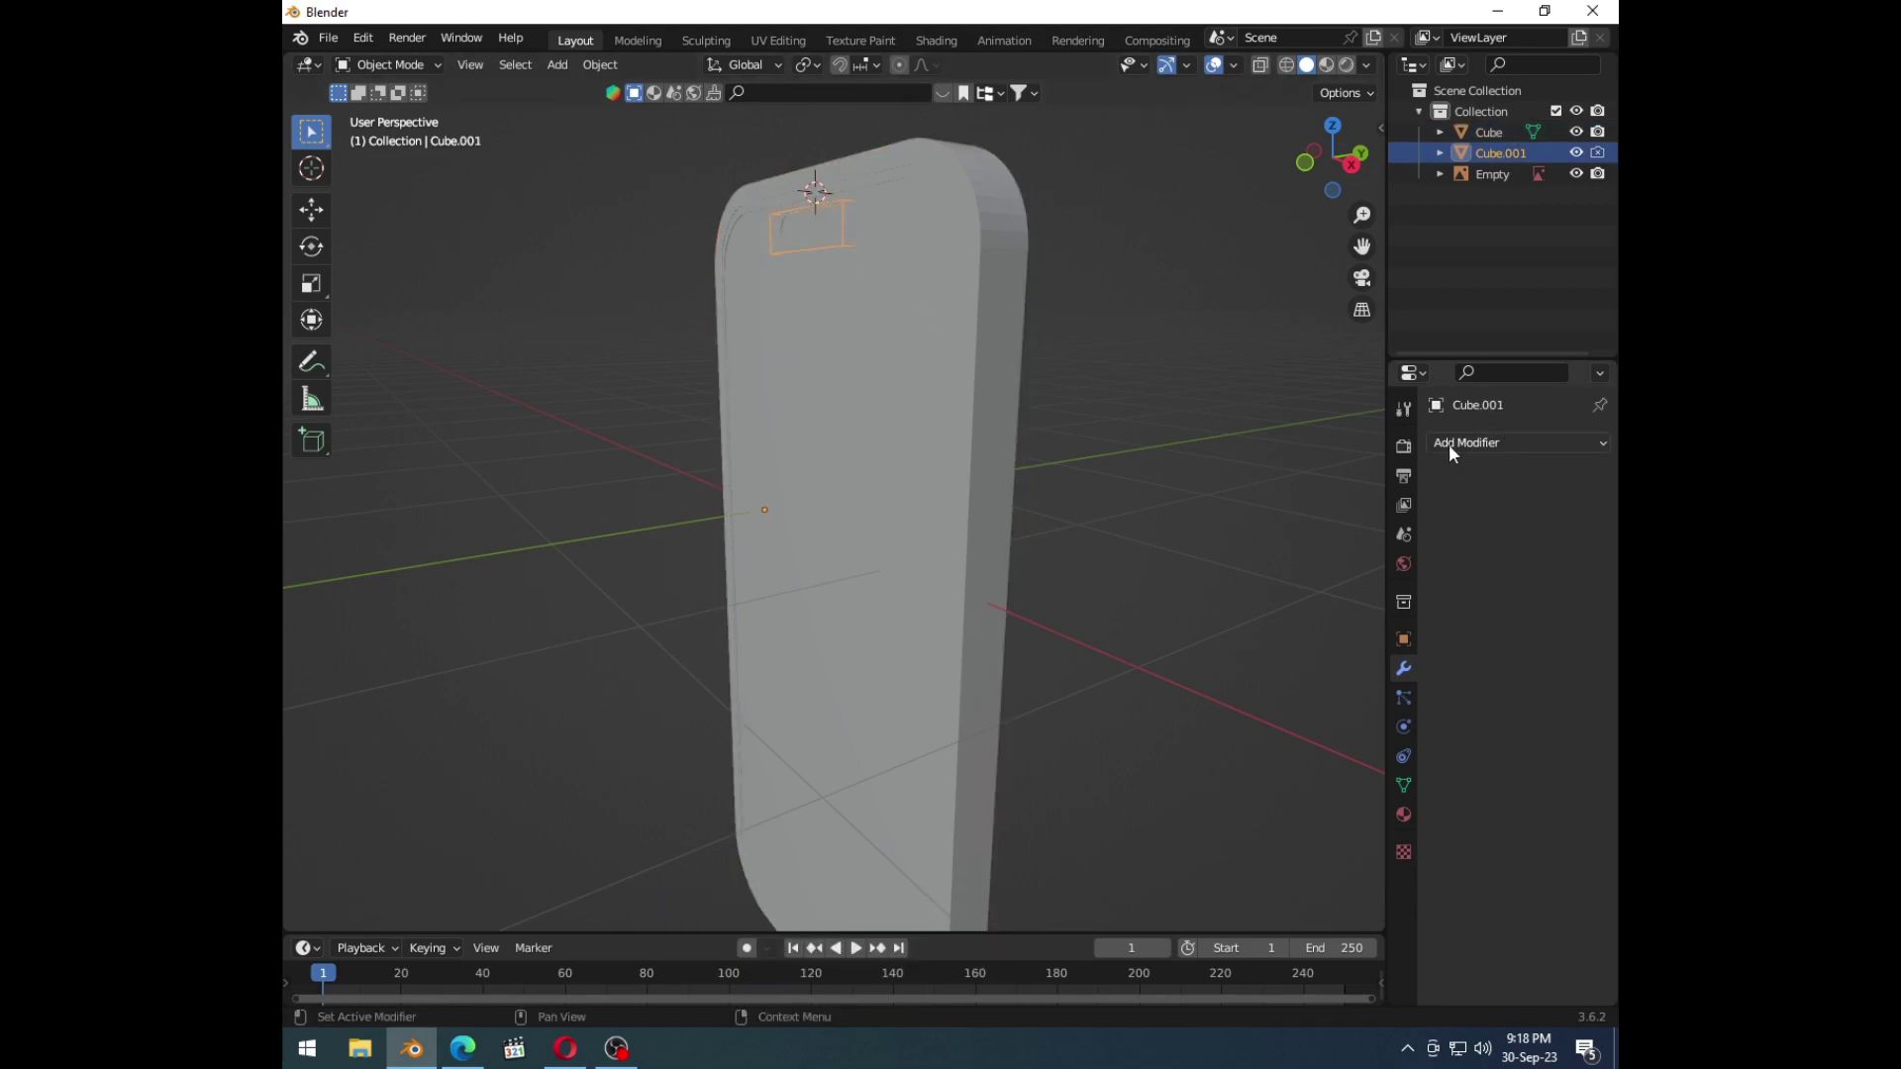
pyautogui.click(1076, 571)
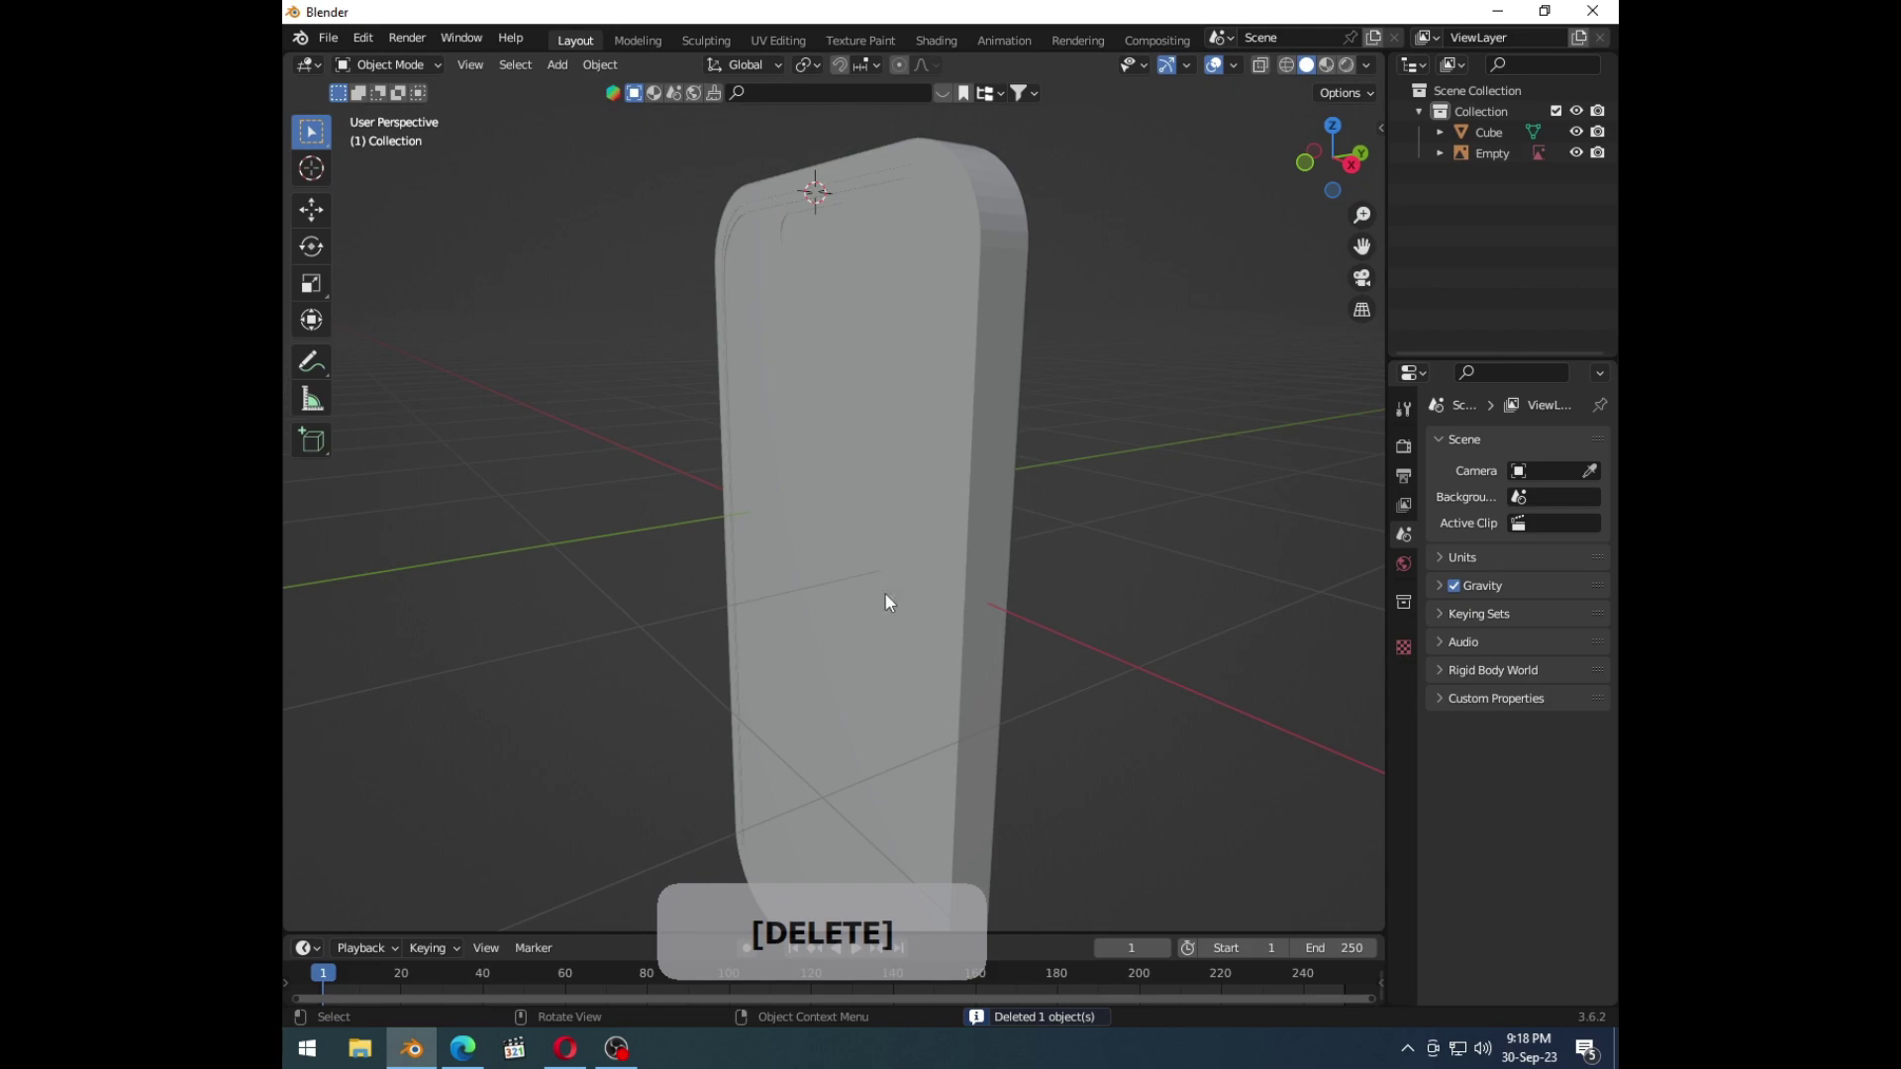
pyautogui.middleClick(925, 598)
pyautogui.click(1070, 452)
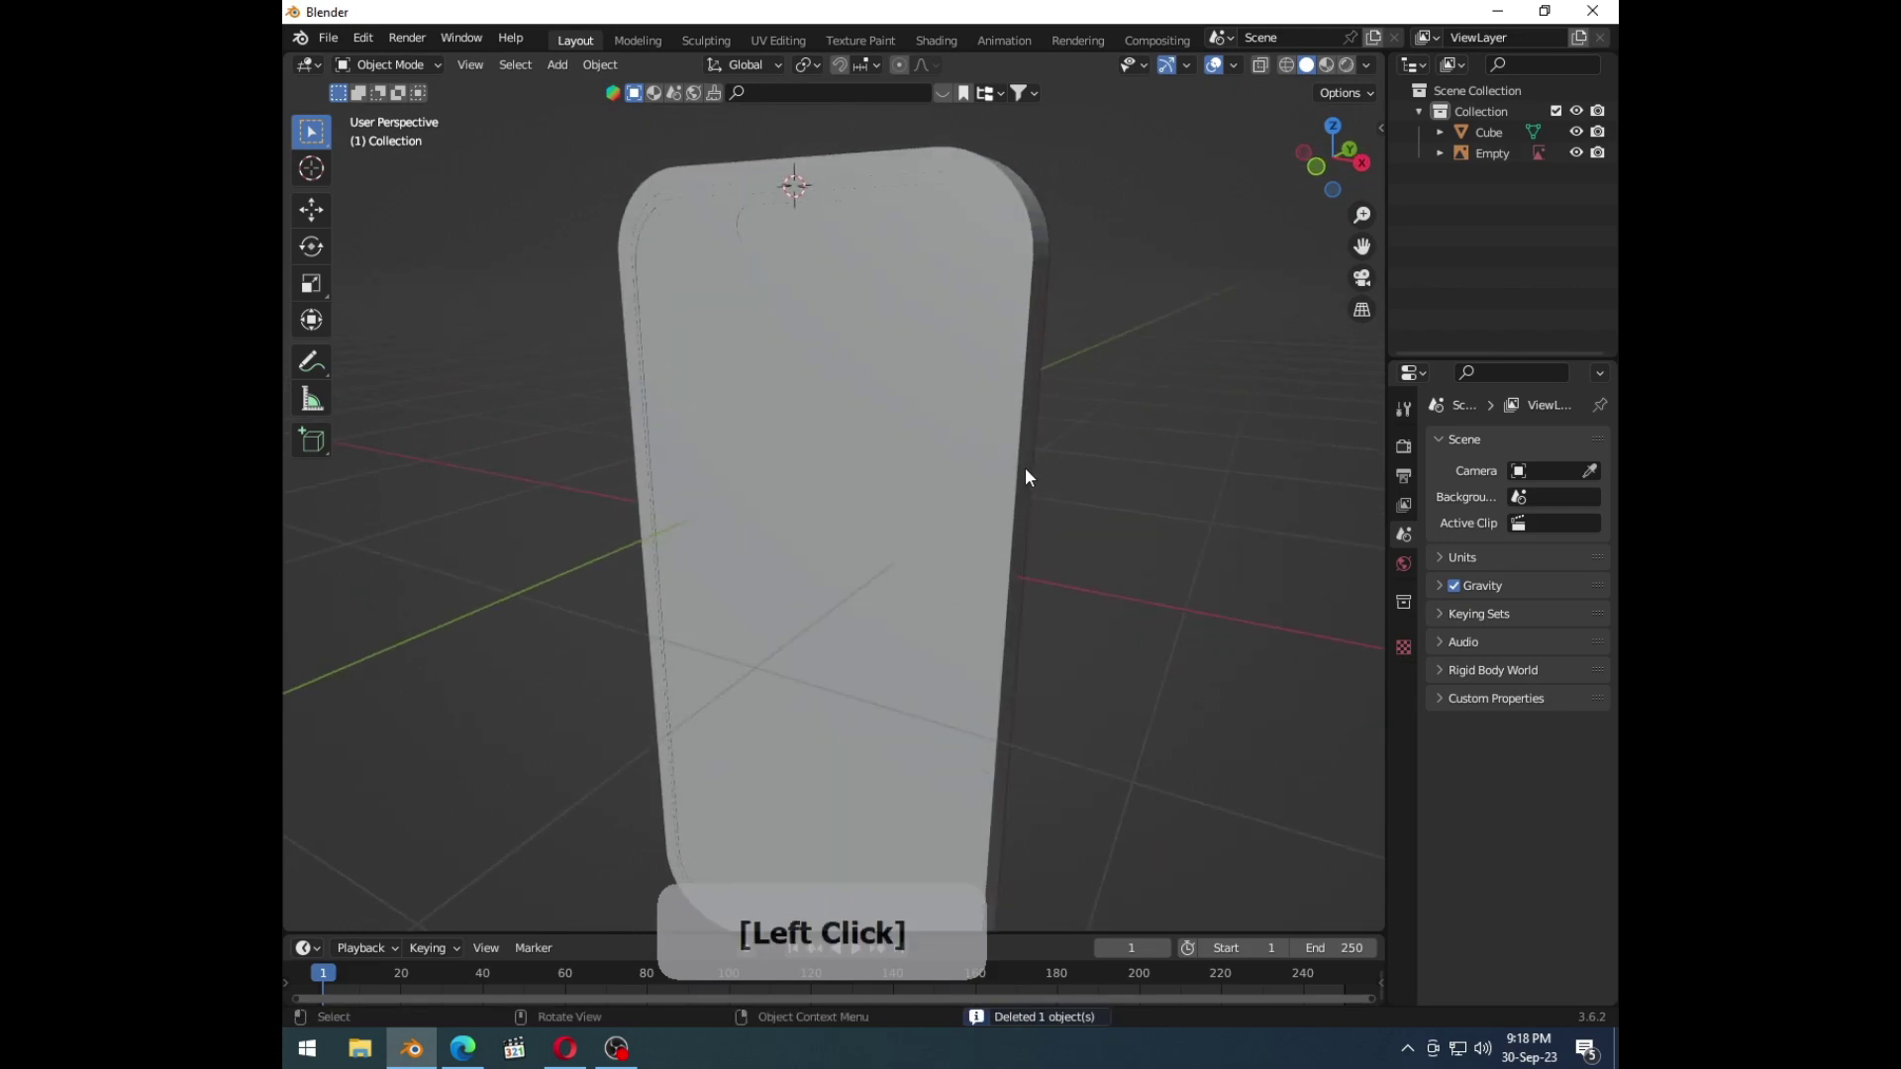
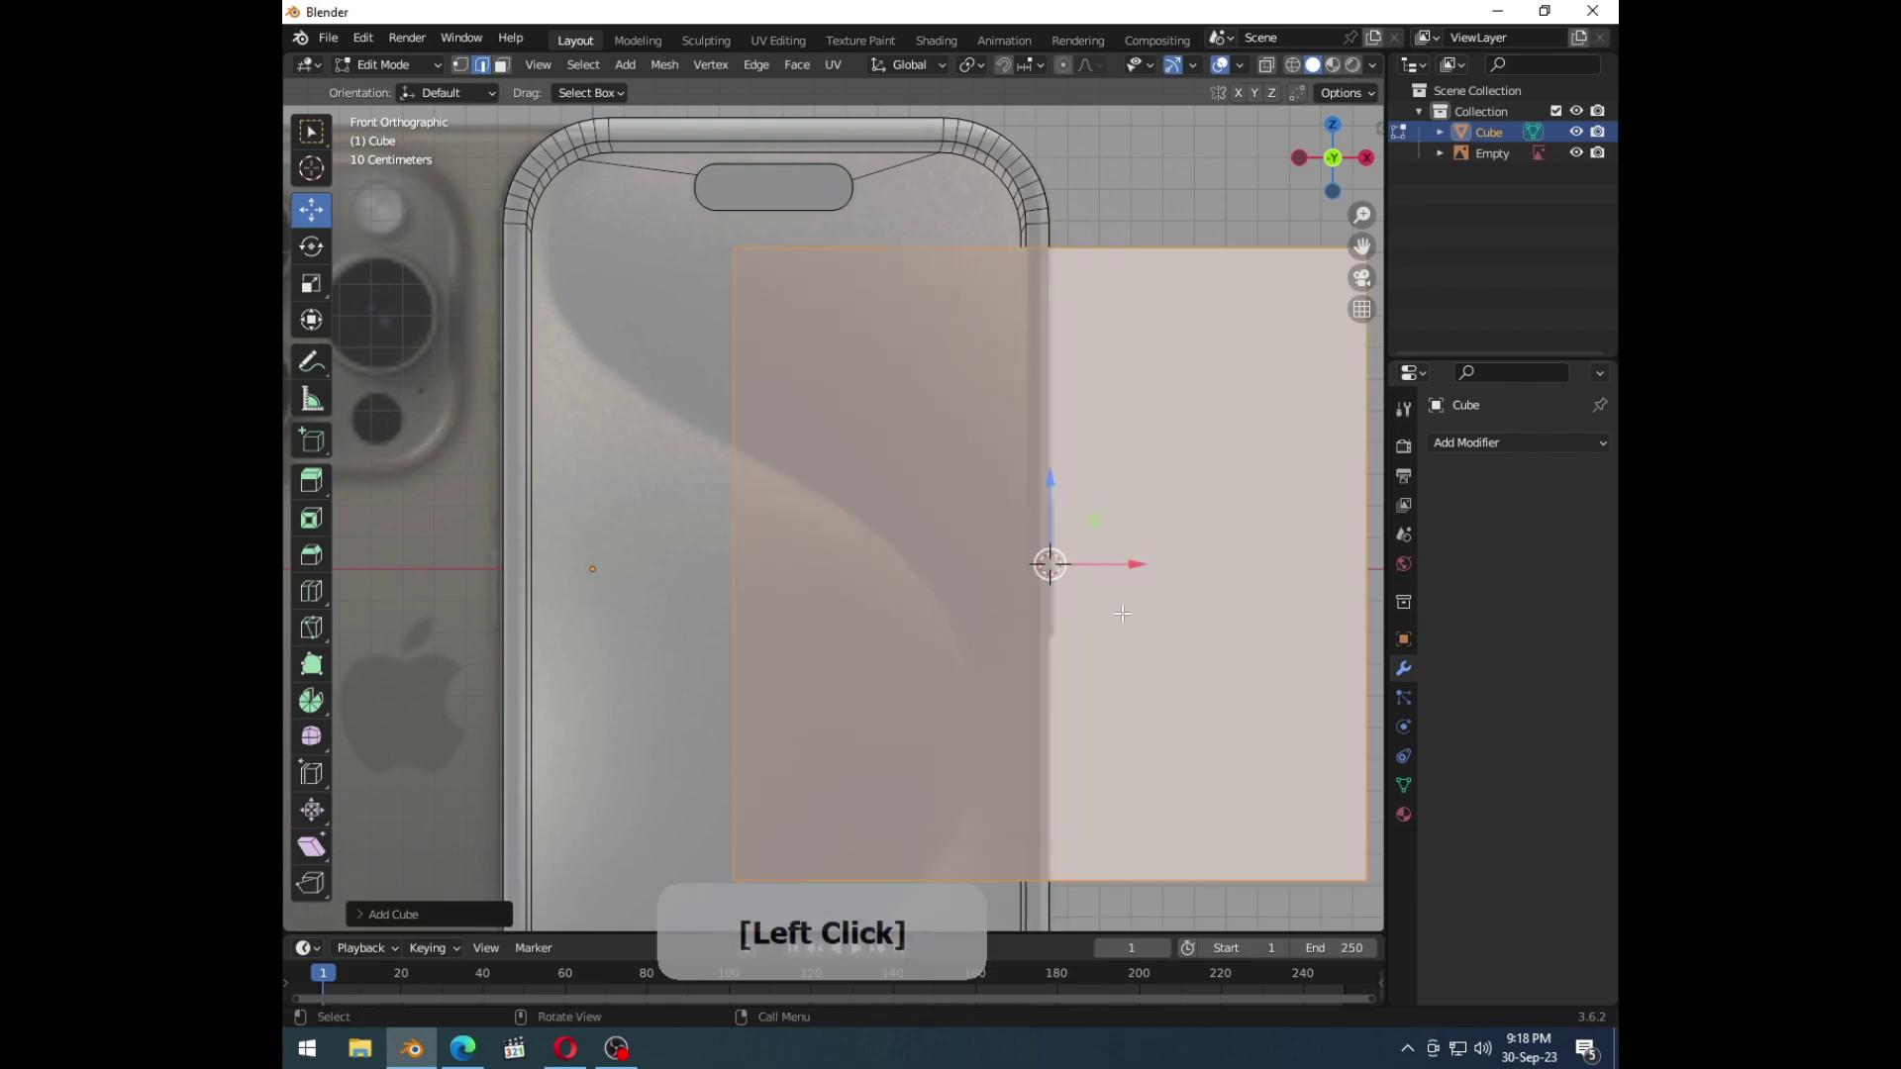
# Step: Scale the new cube into a thin button sliver and move it a typed distance along X onto the phone's side
pyautogui.press('s')
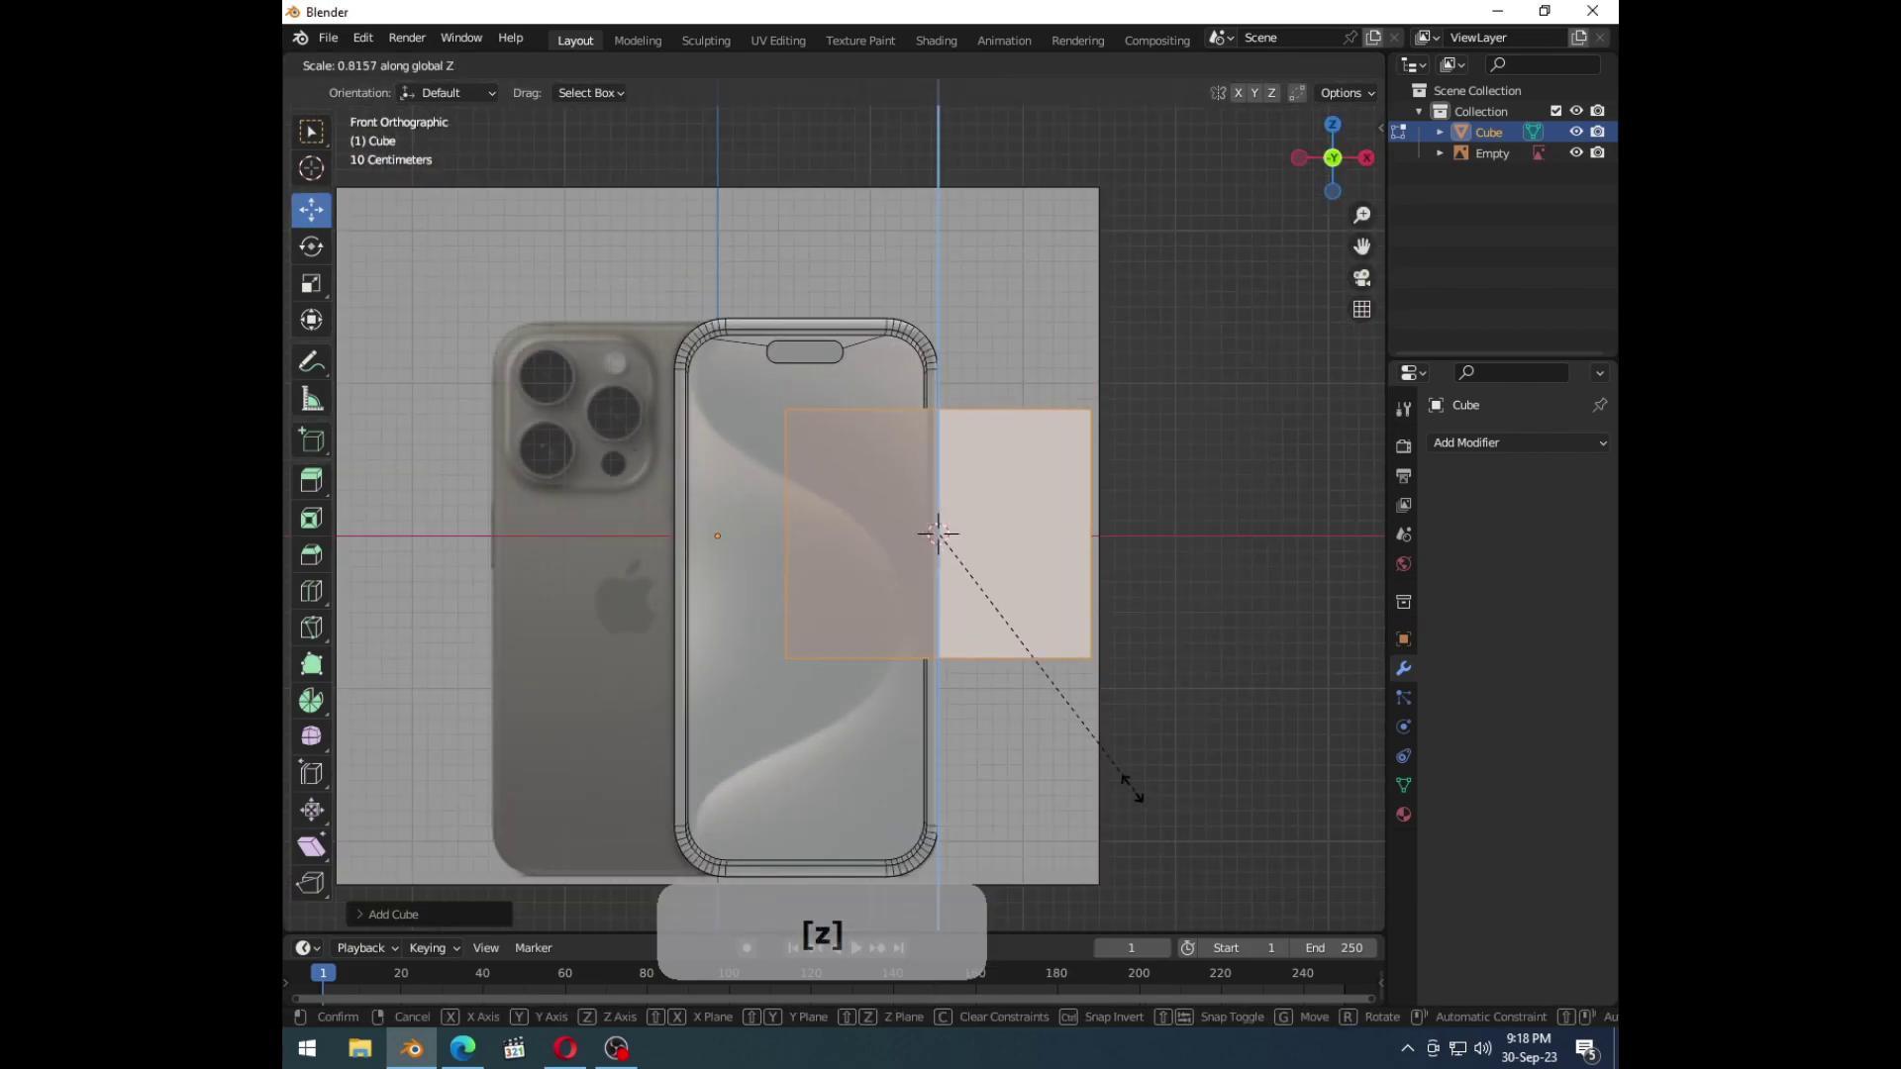
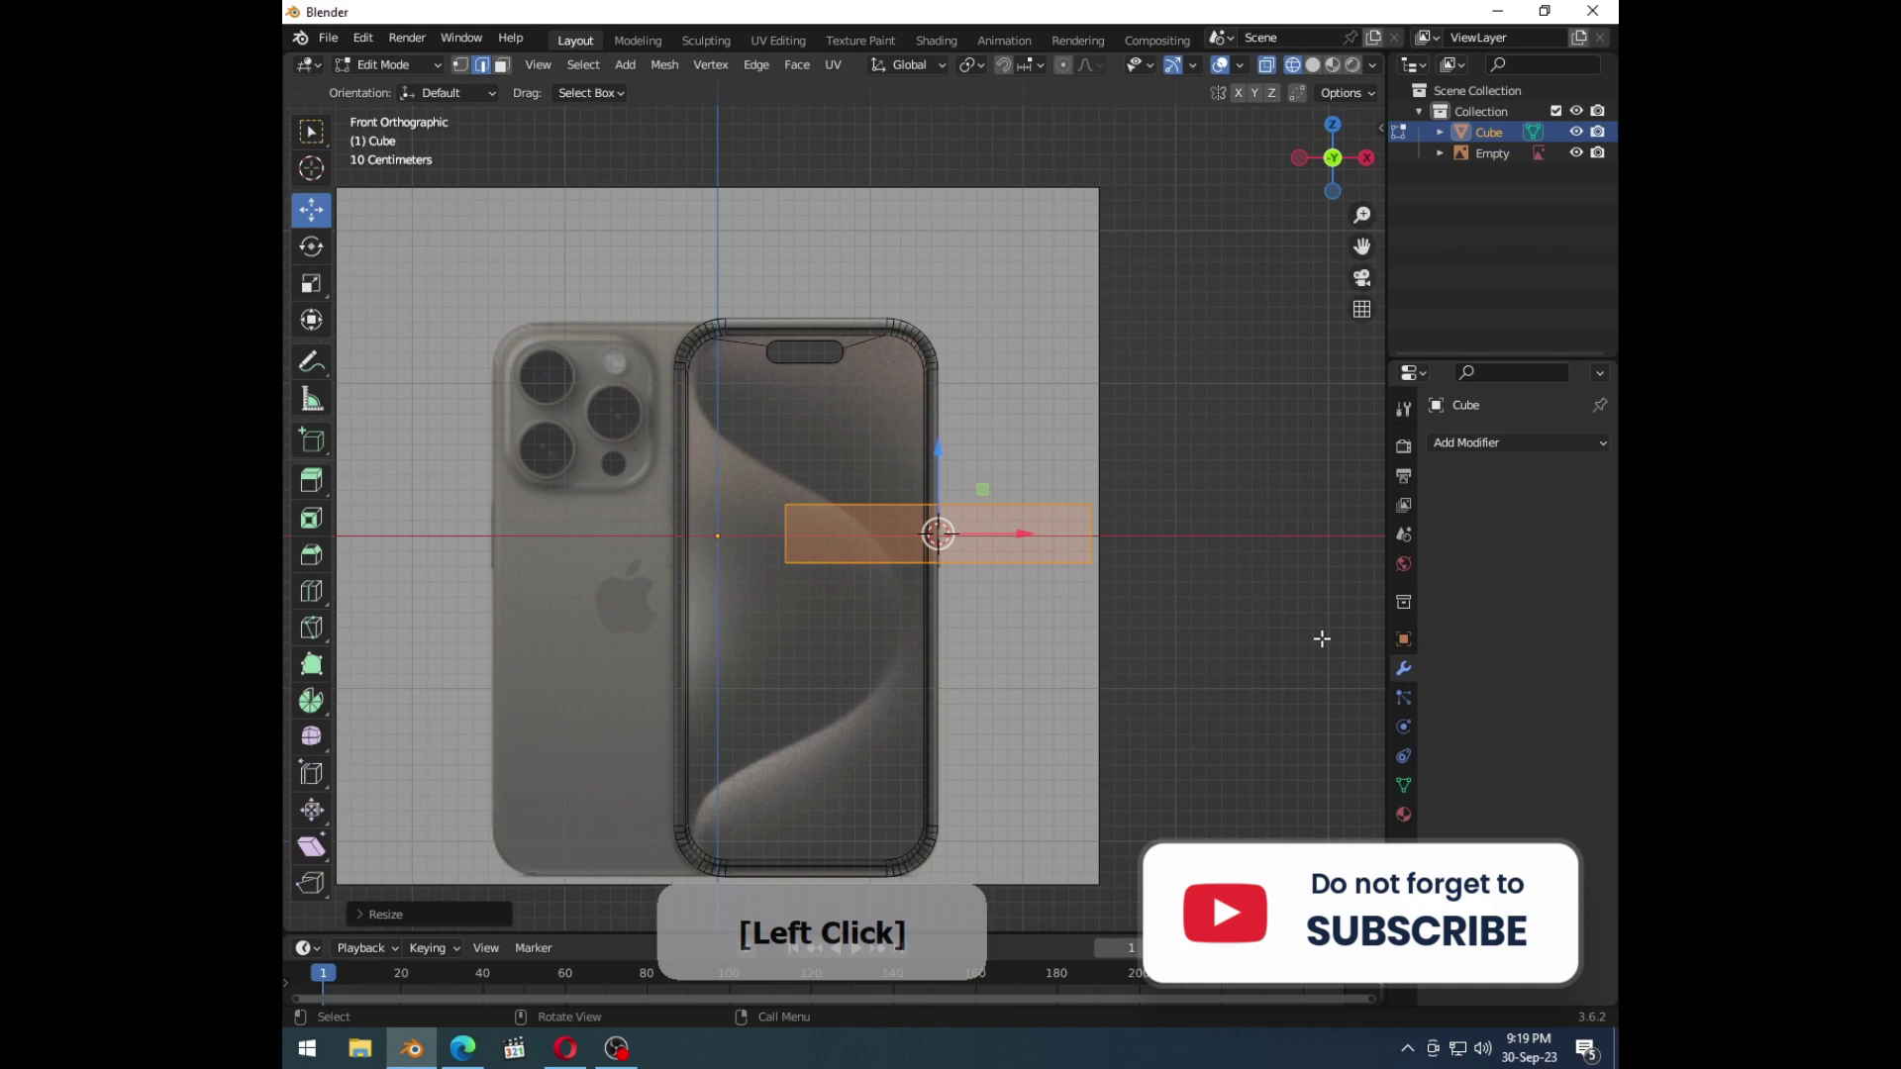
pyautogui.press('s')
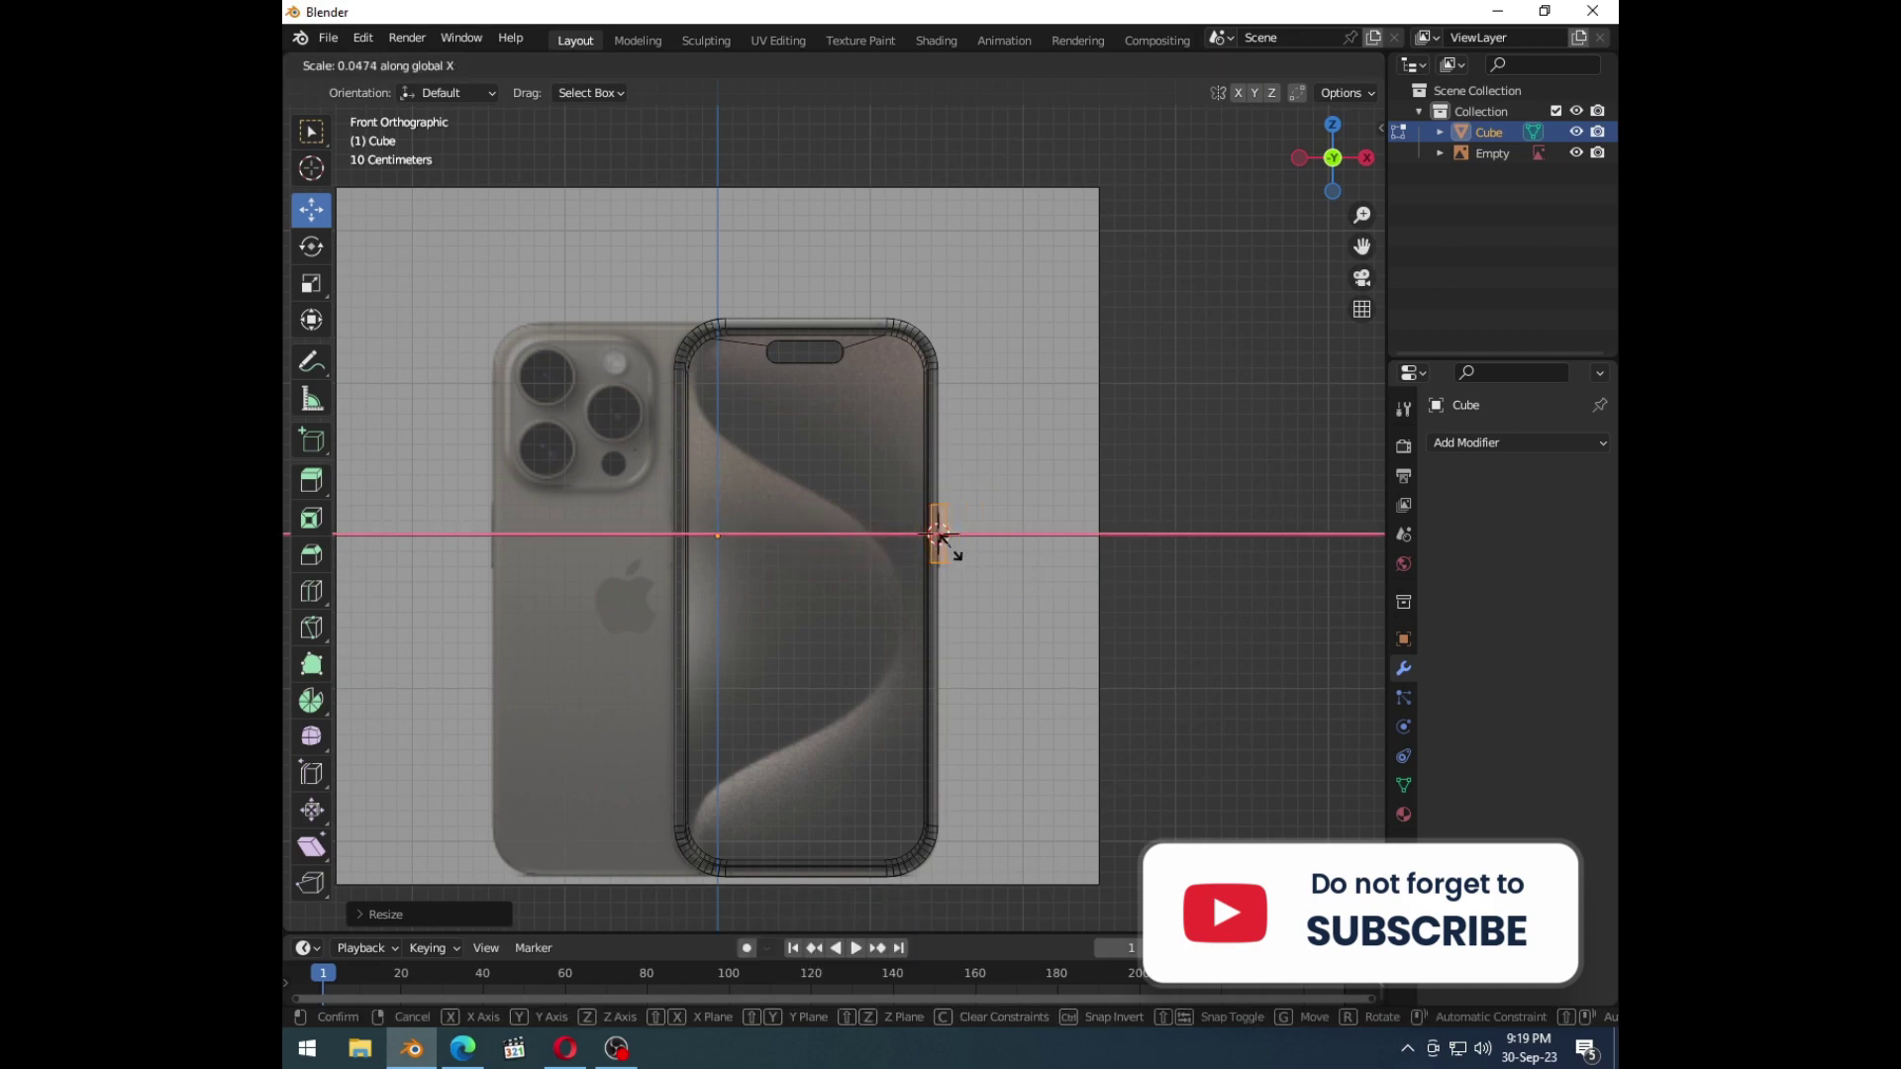
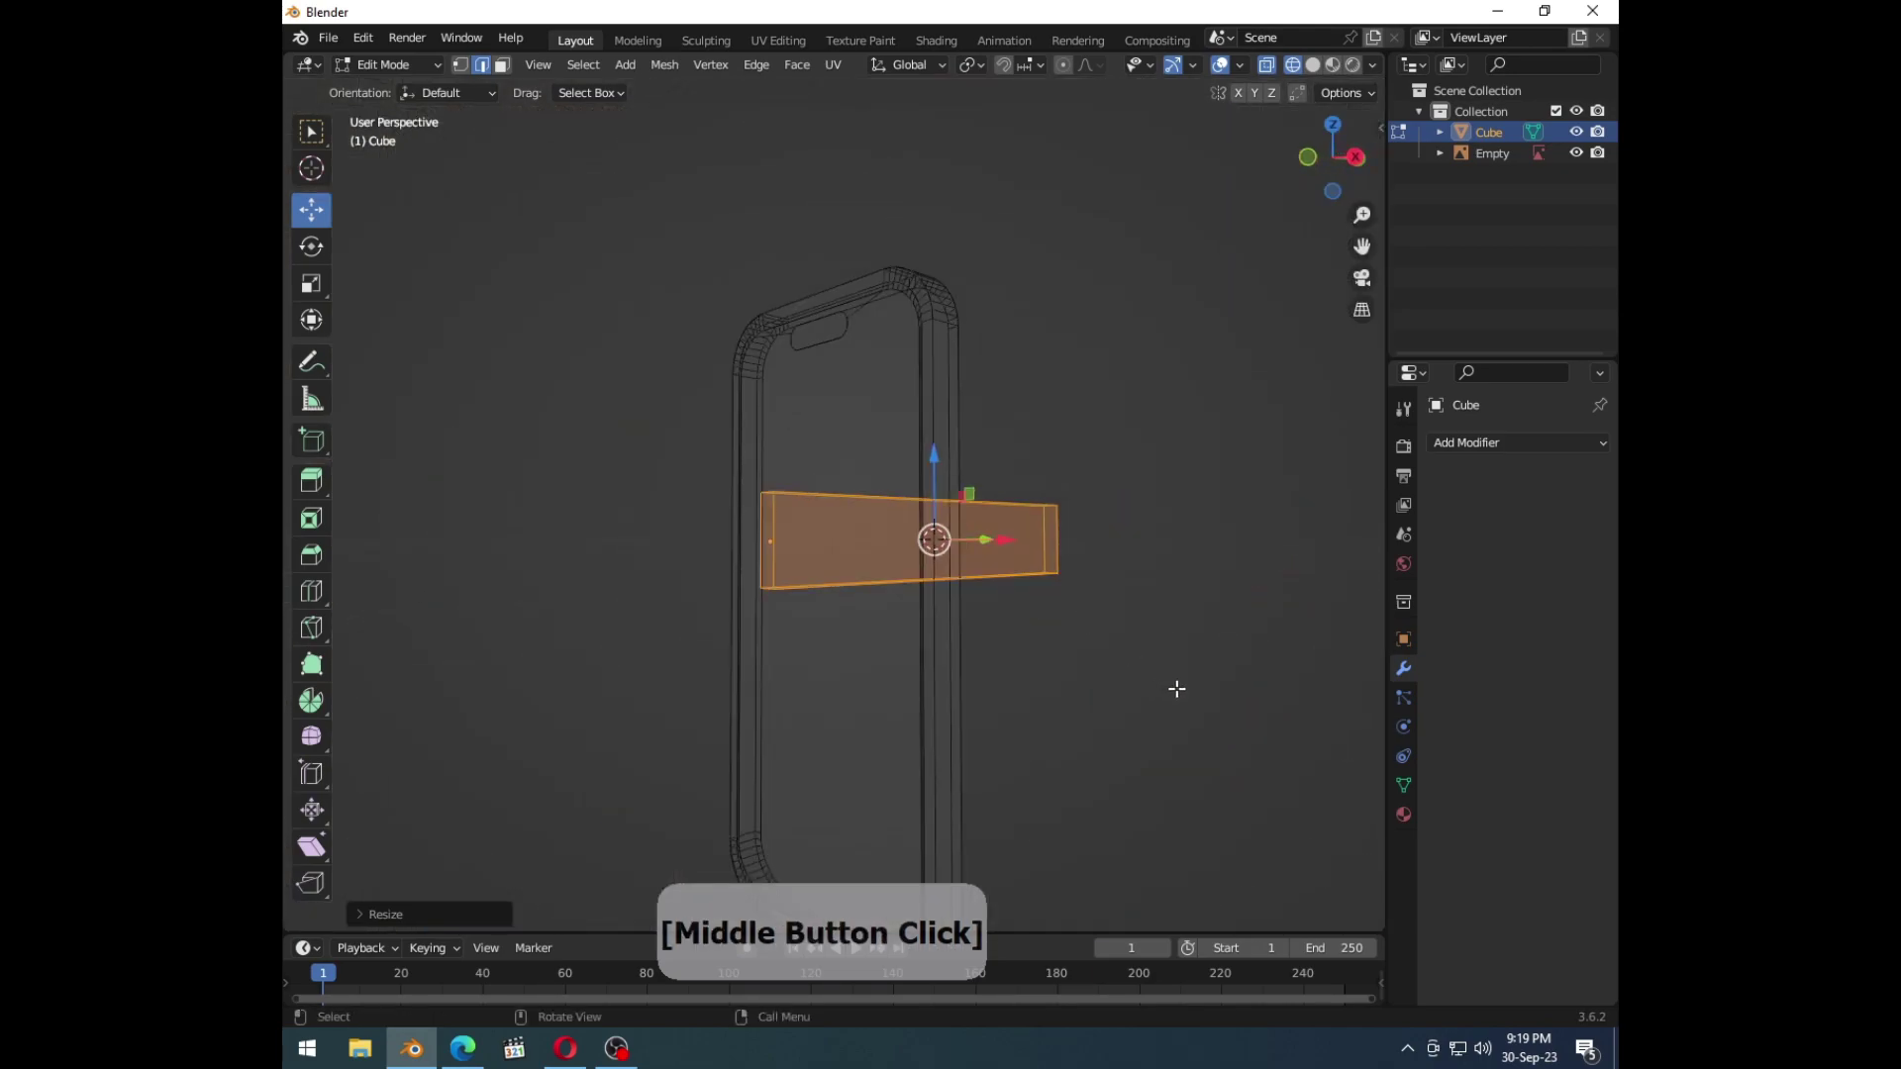
pyautogui.press('s')
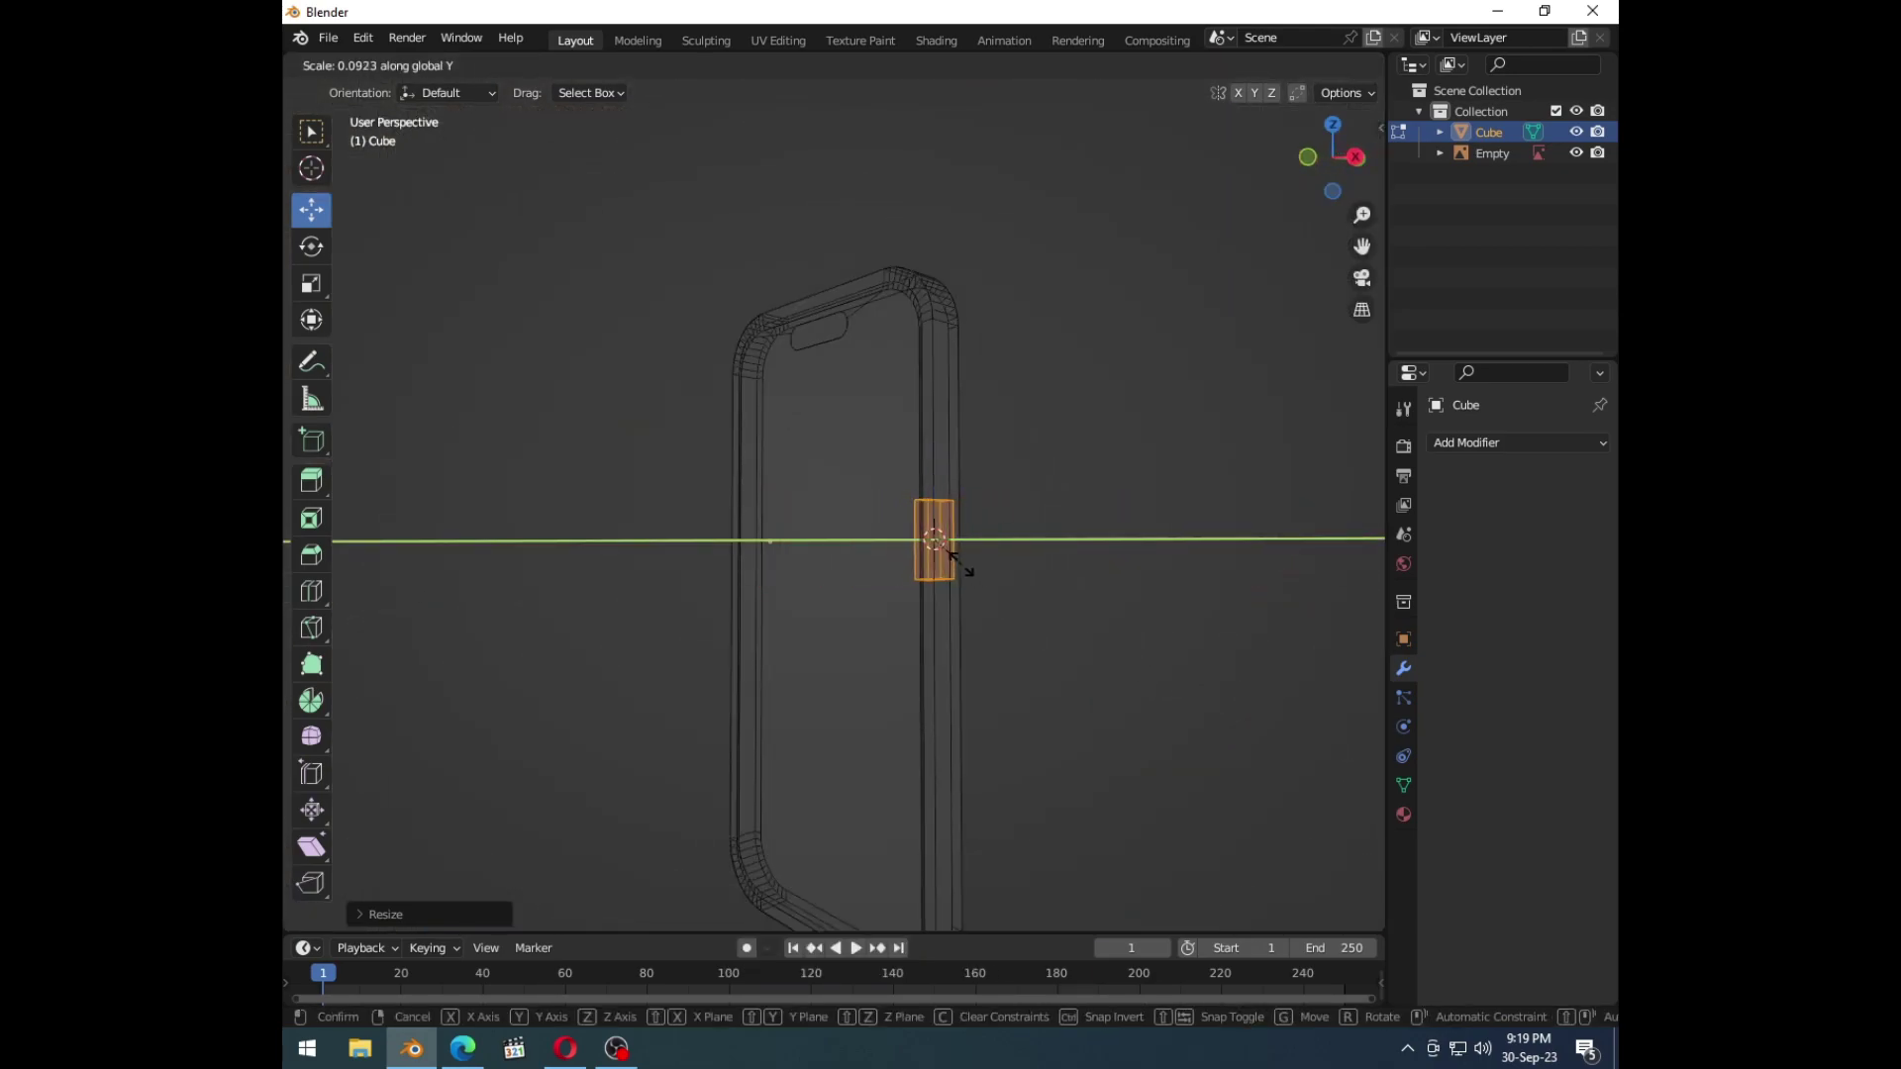
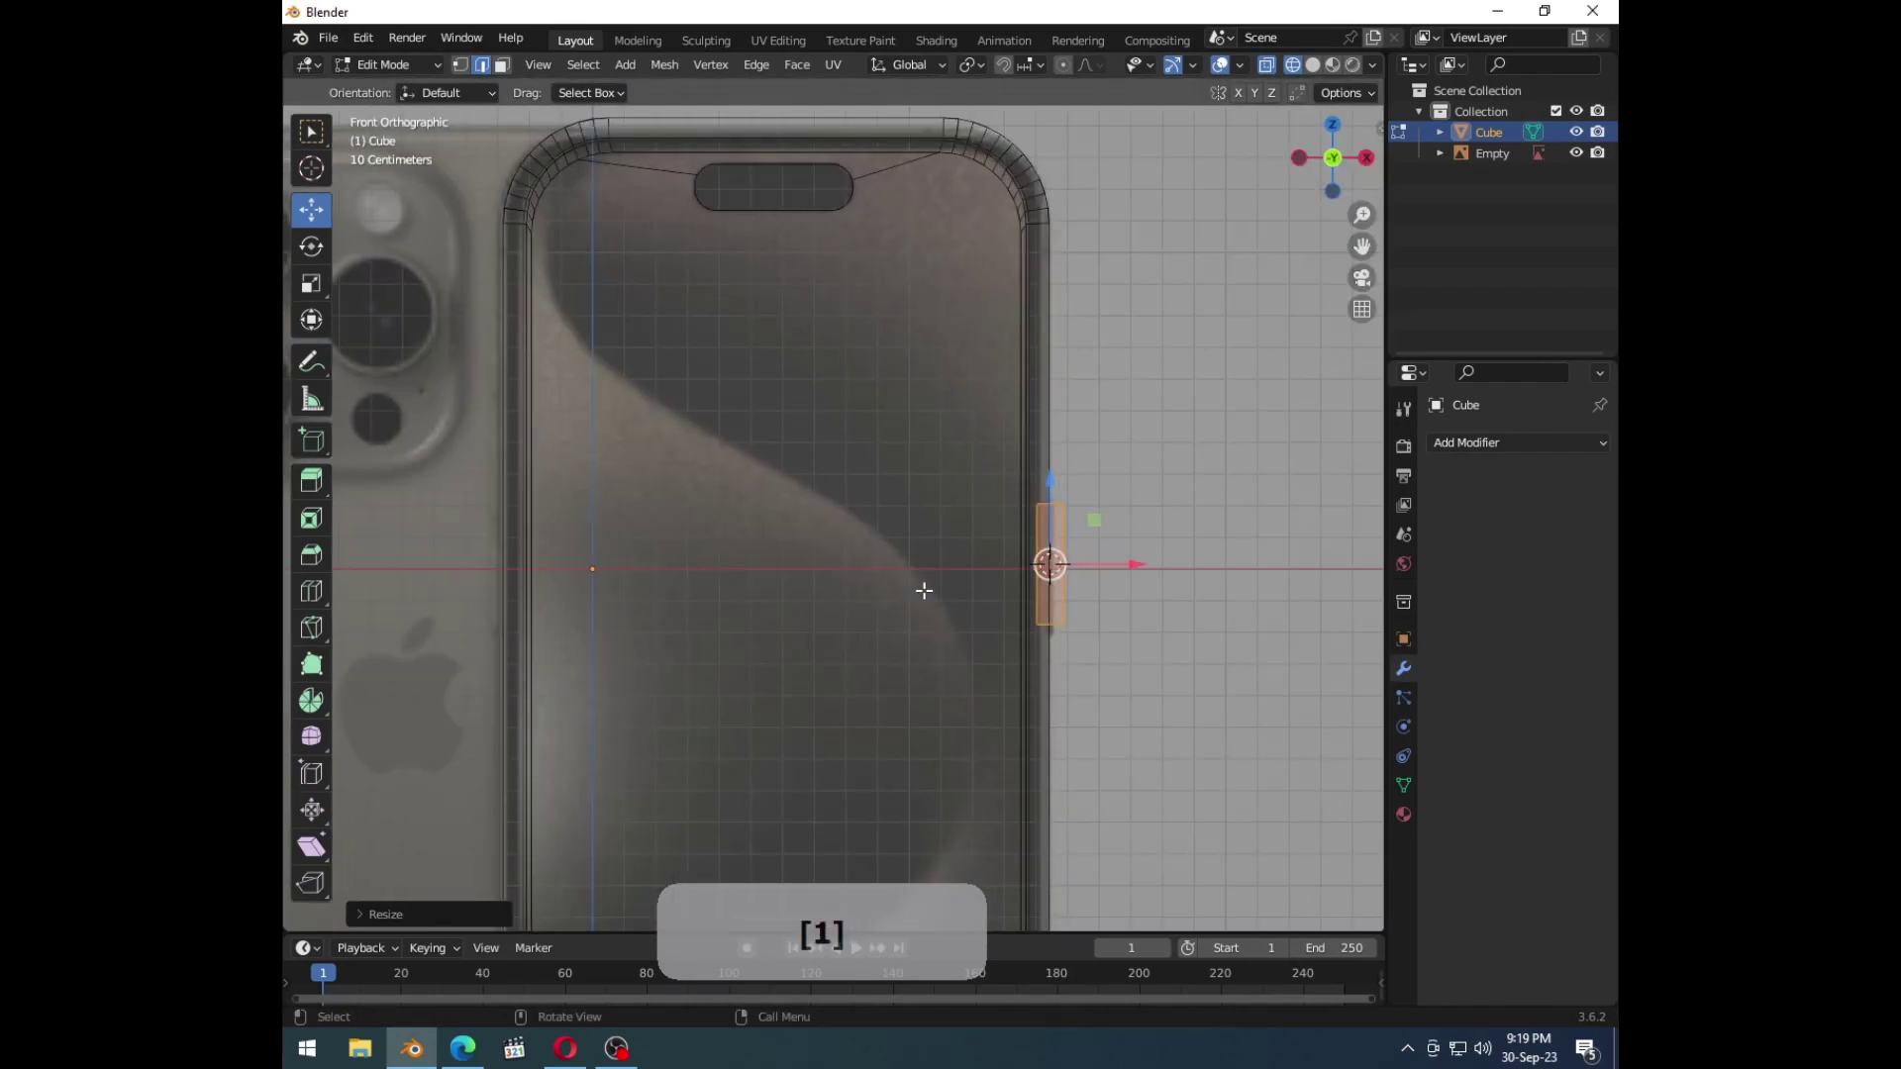
pyautogui.press('Menu')
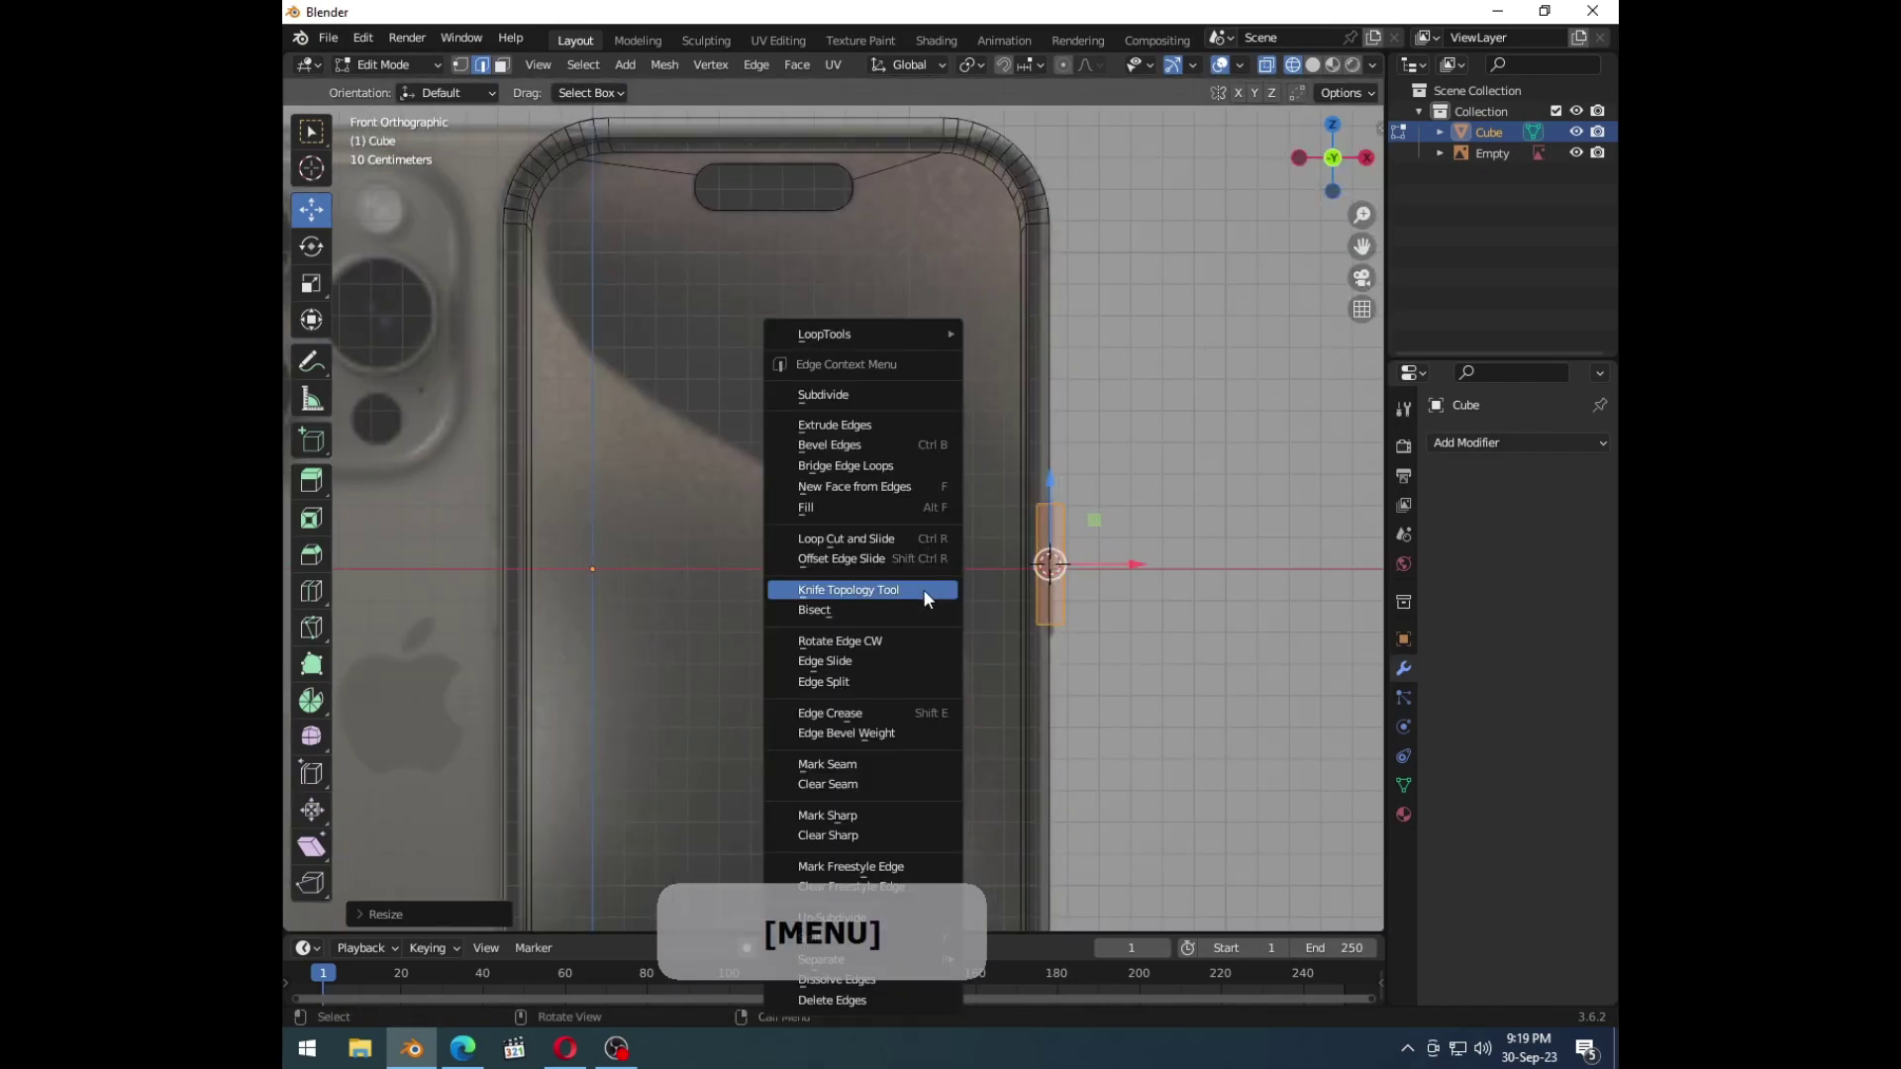
pyautogui.press('3')
pyautogui.press('3')
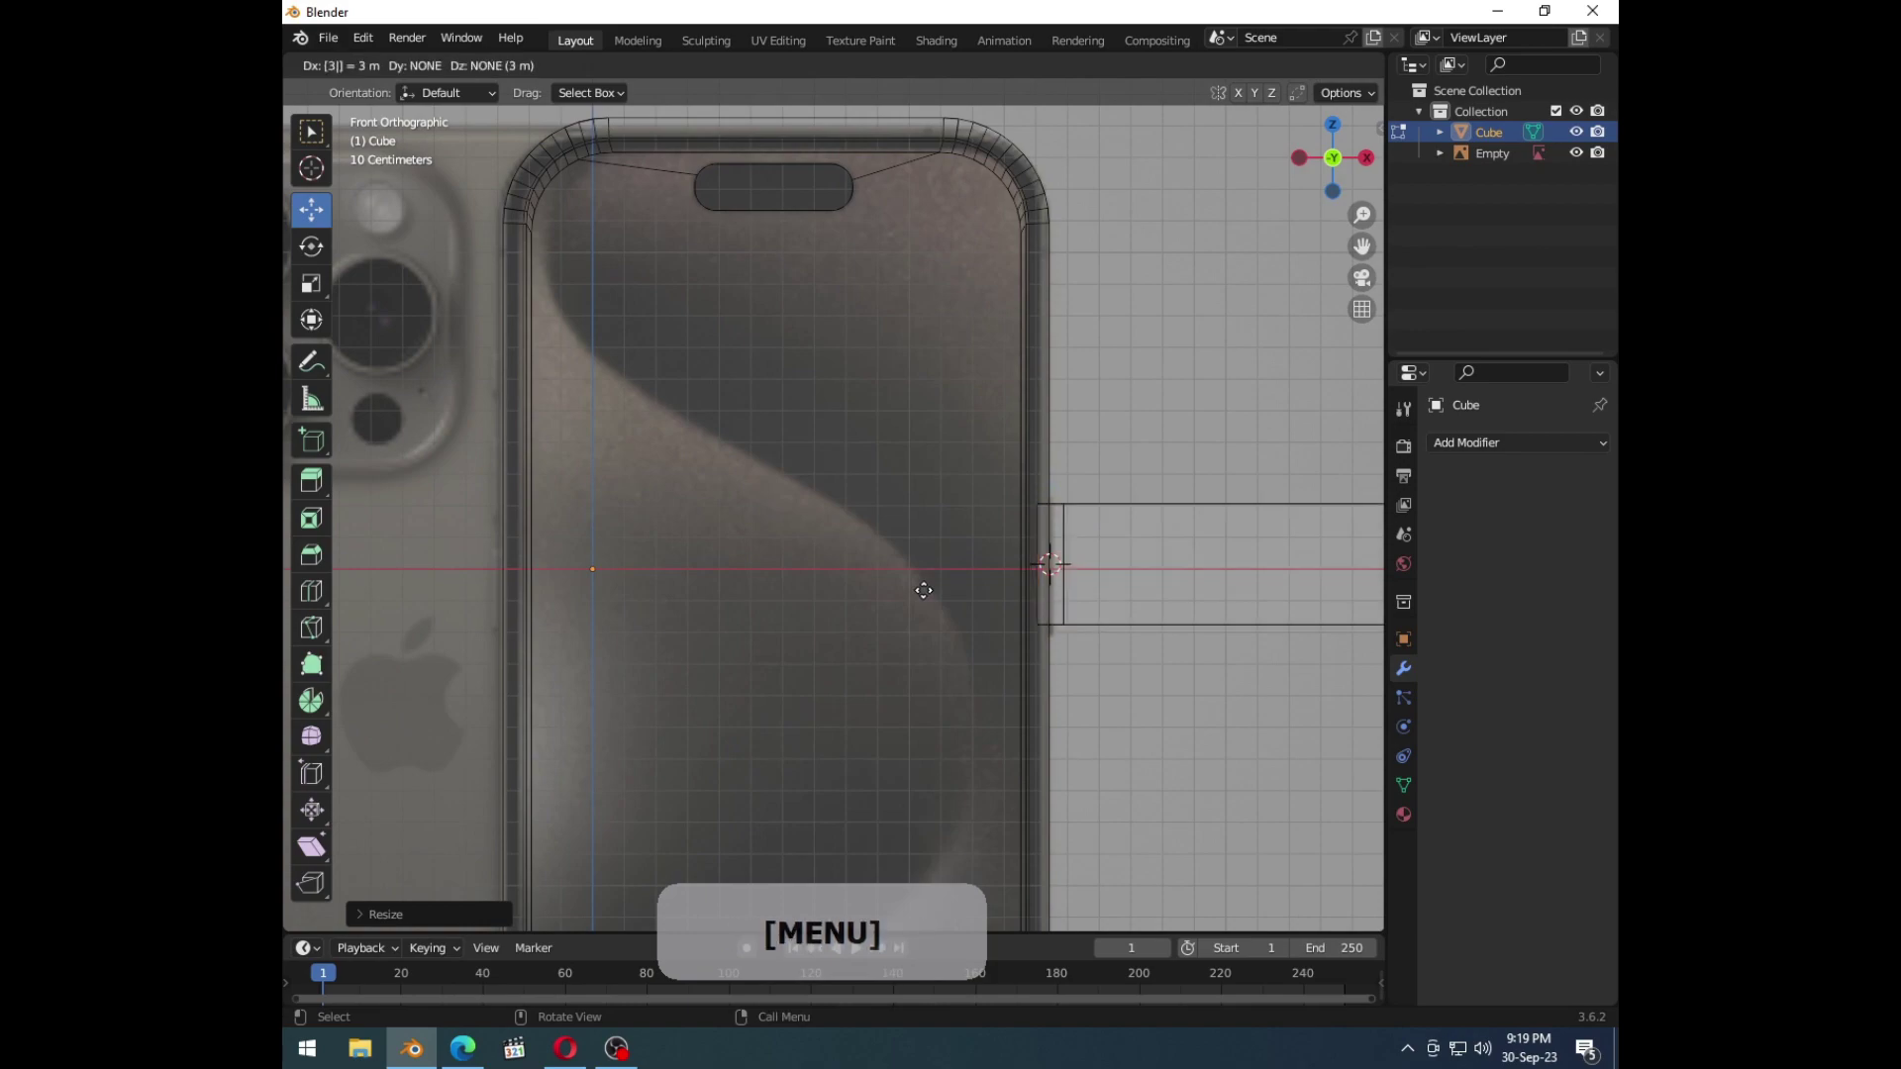
pyautogui.press('Menu')
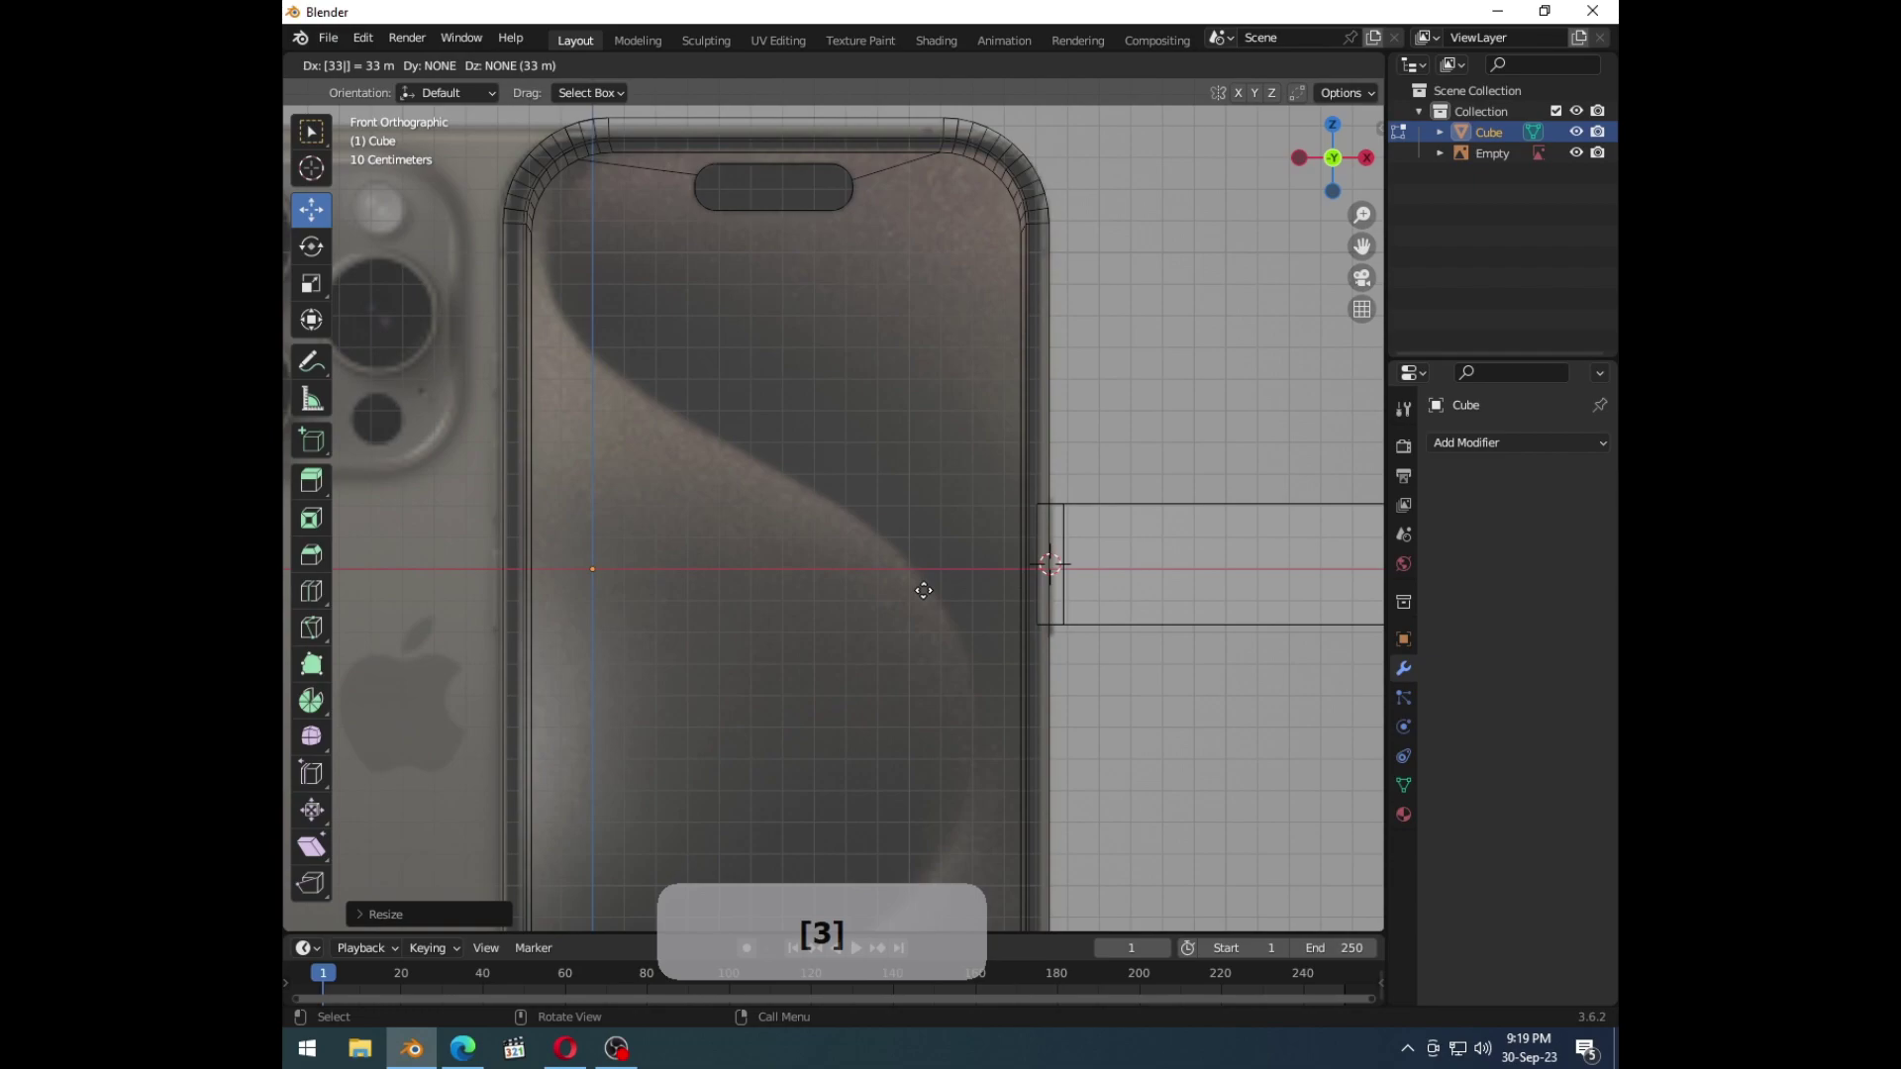
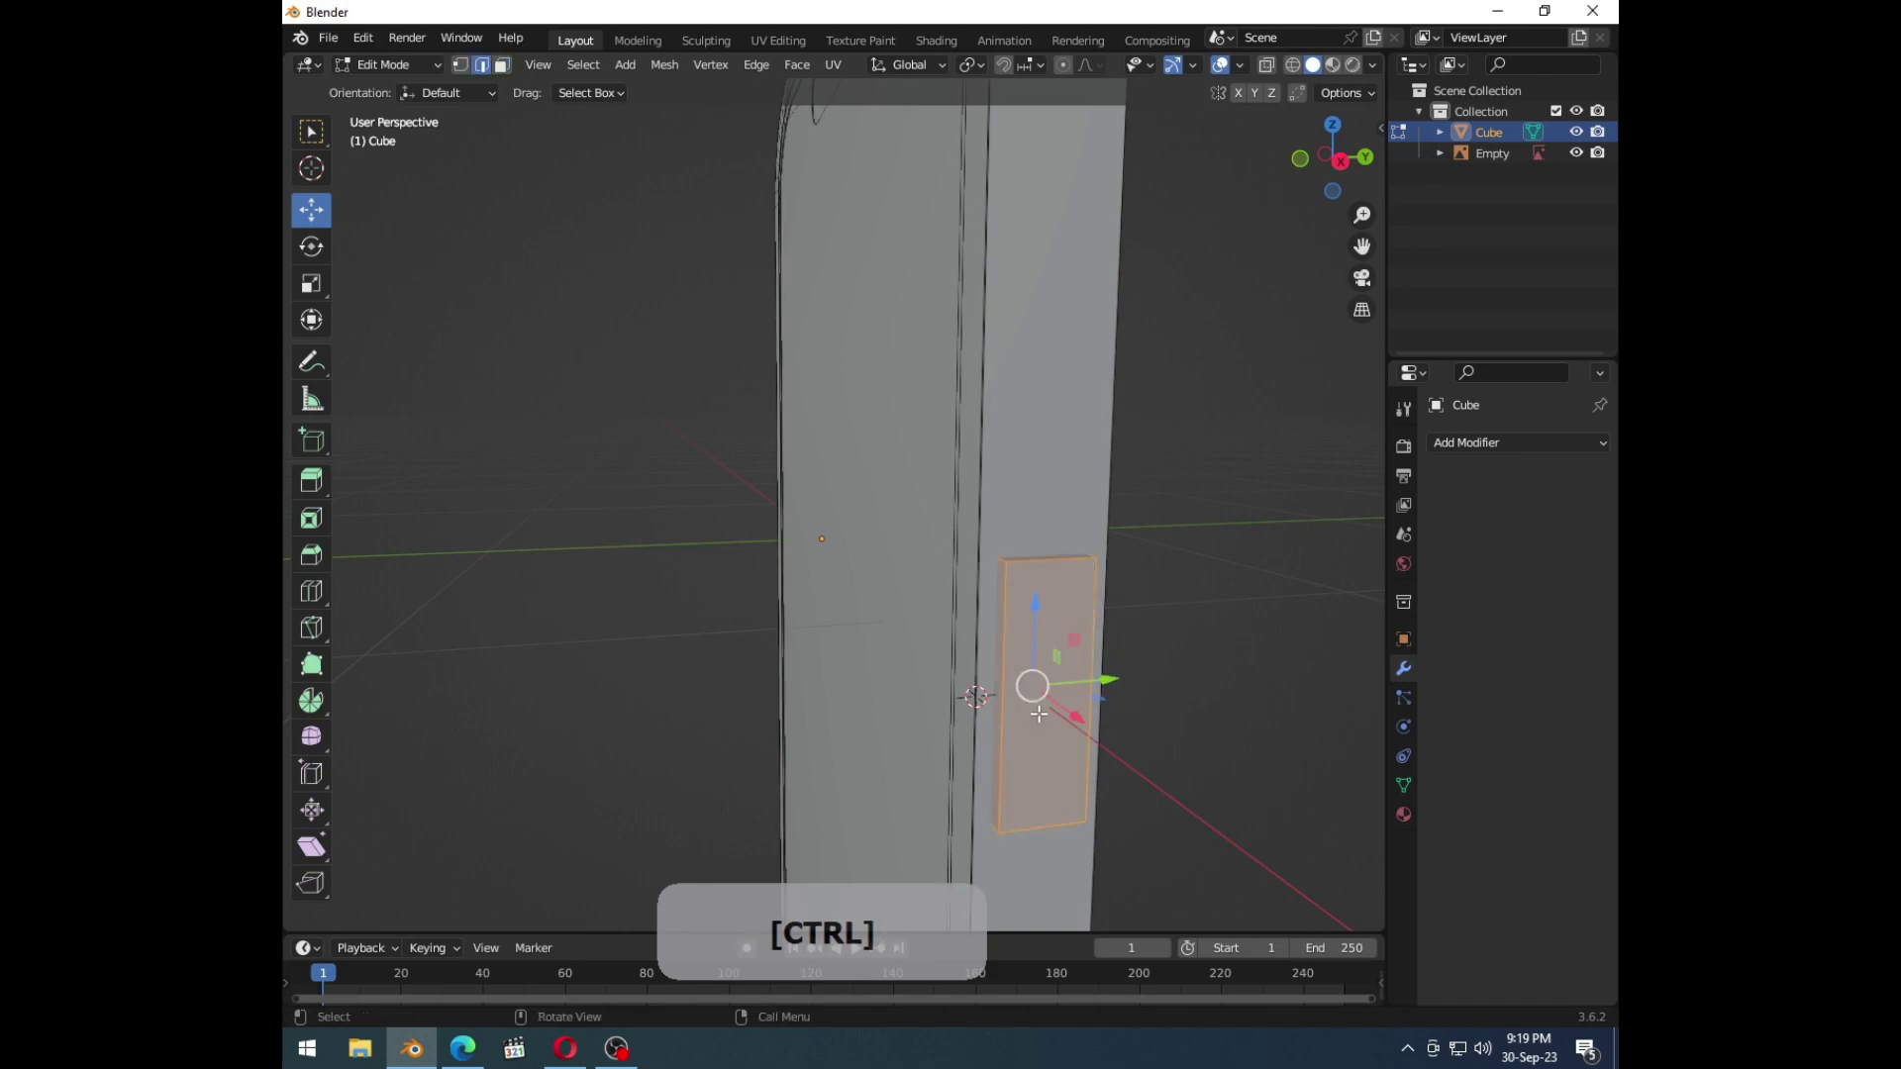
# Step: Bevel the side button's ends round and inset its outer face to form a thin rim
pyautogui.press('ctrl+b')
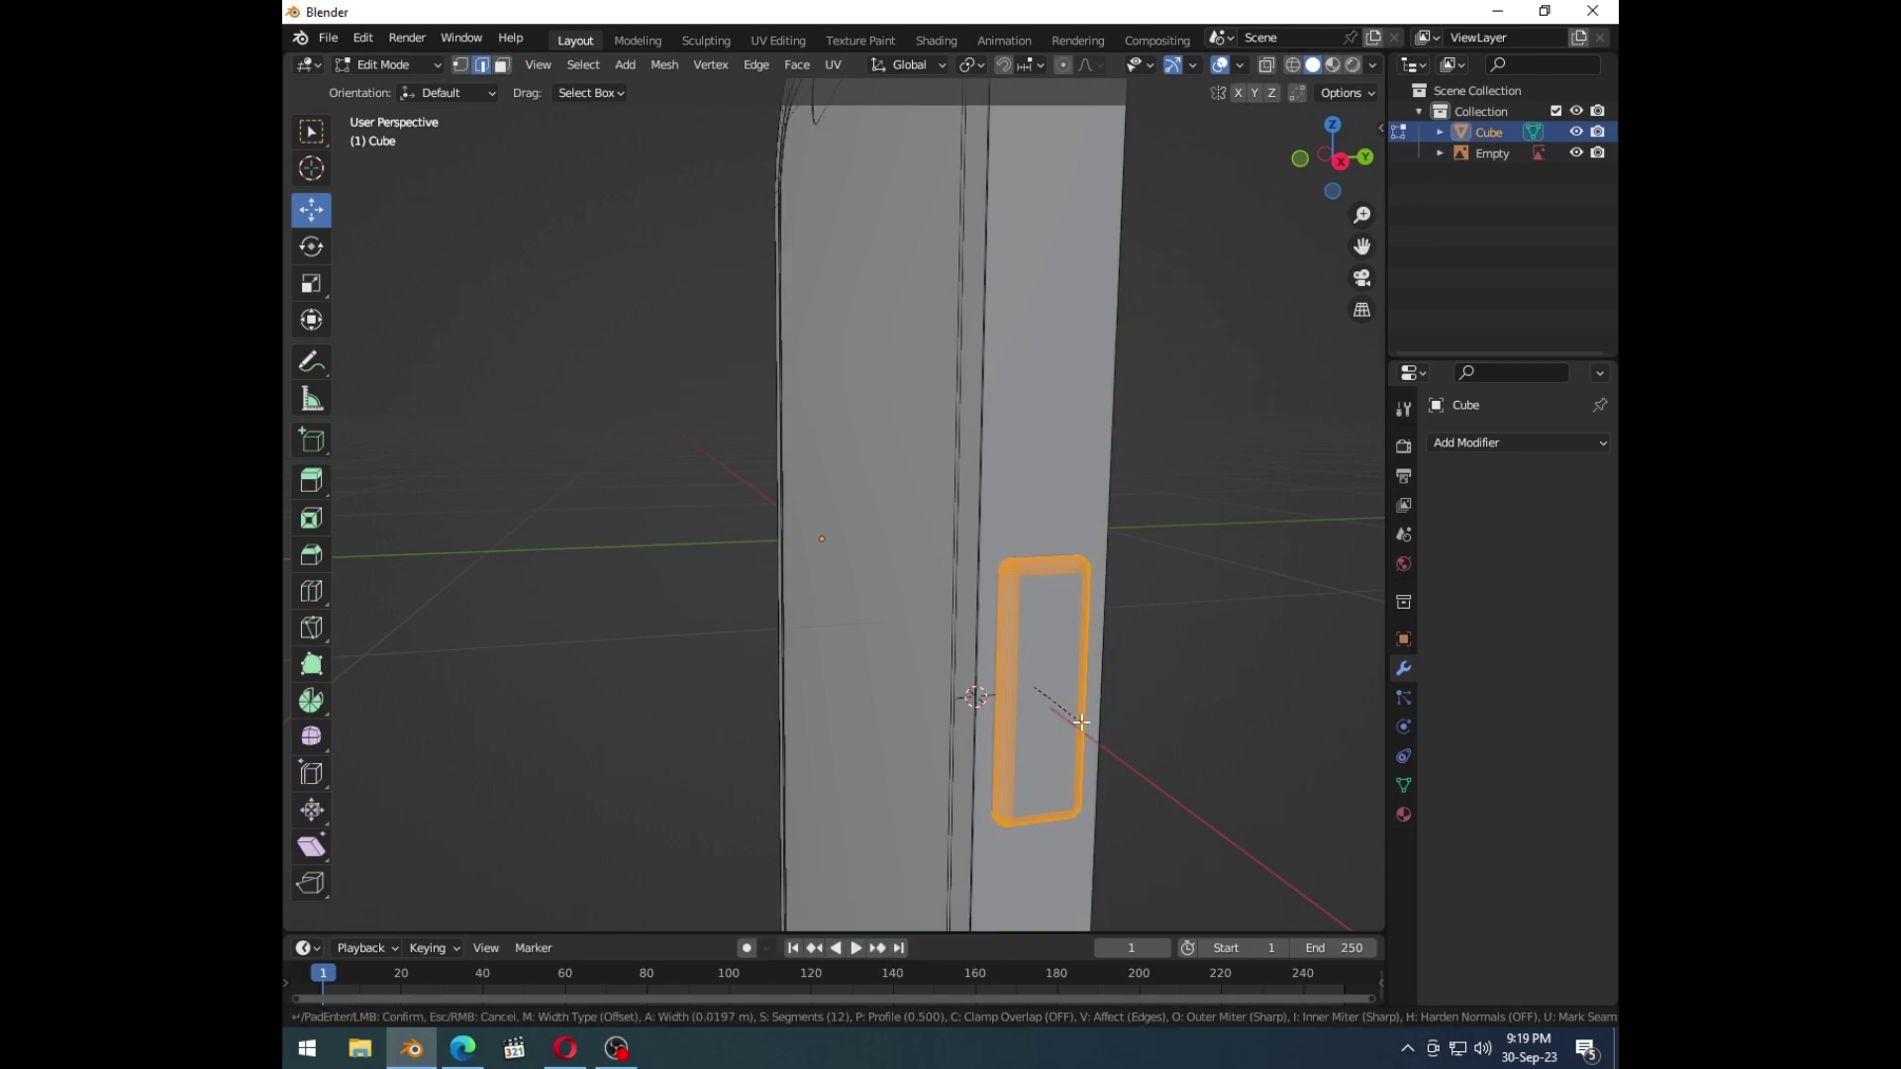
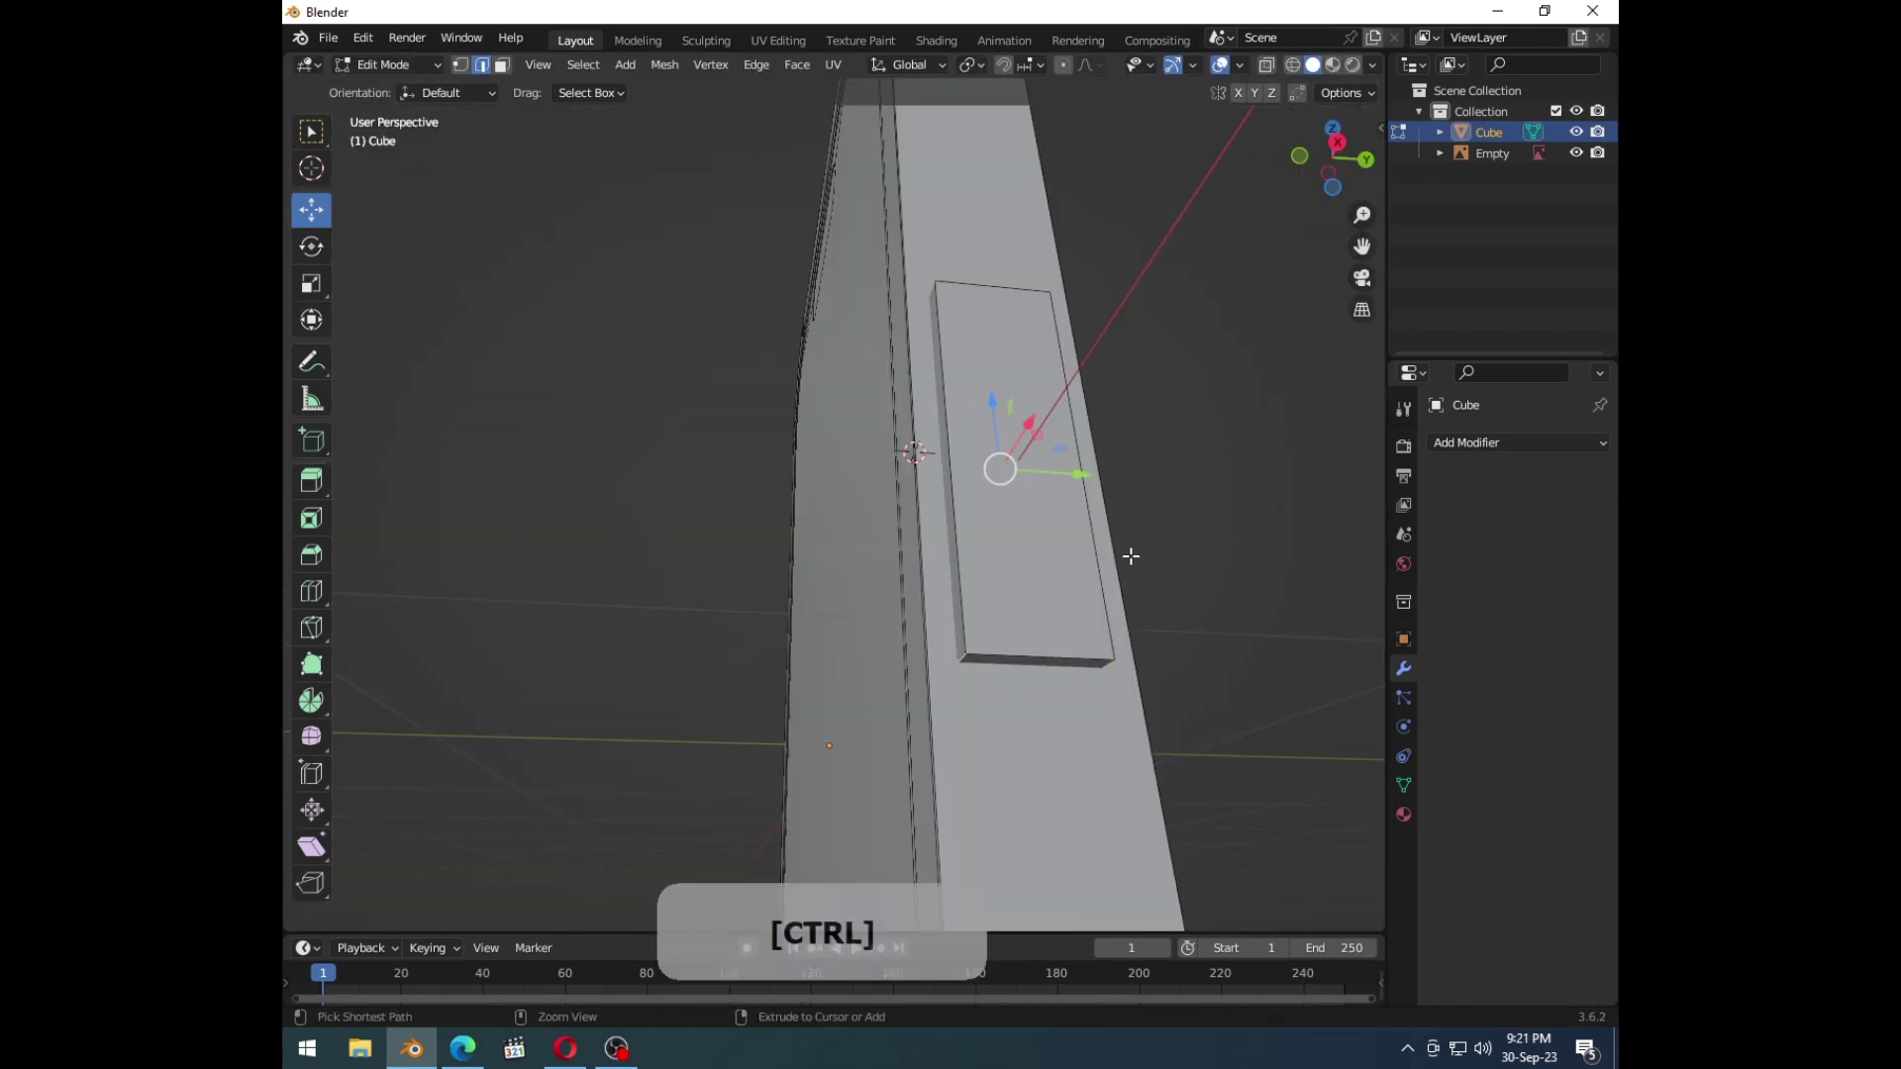
pyautogui.press('ctrl+b')
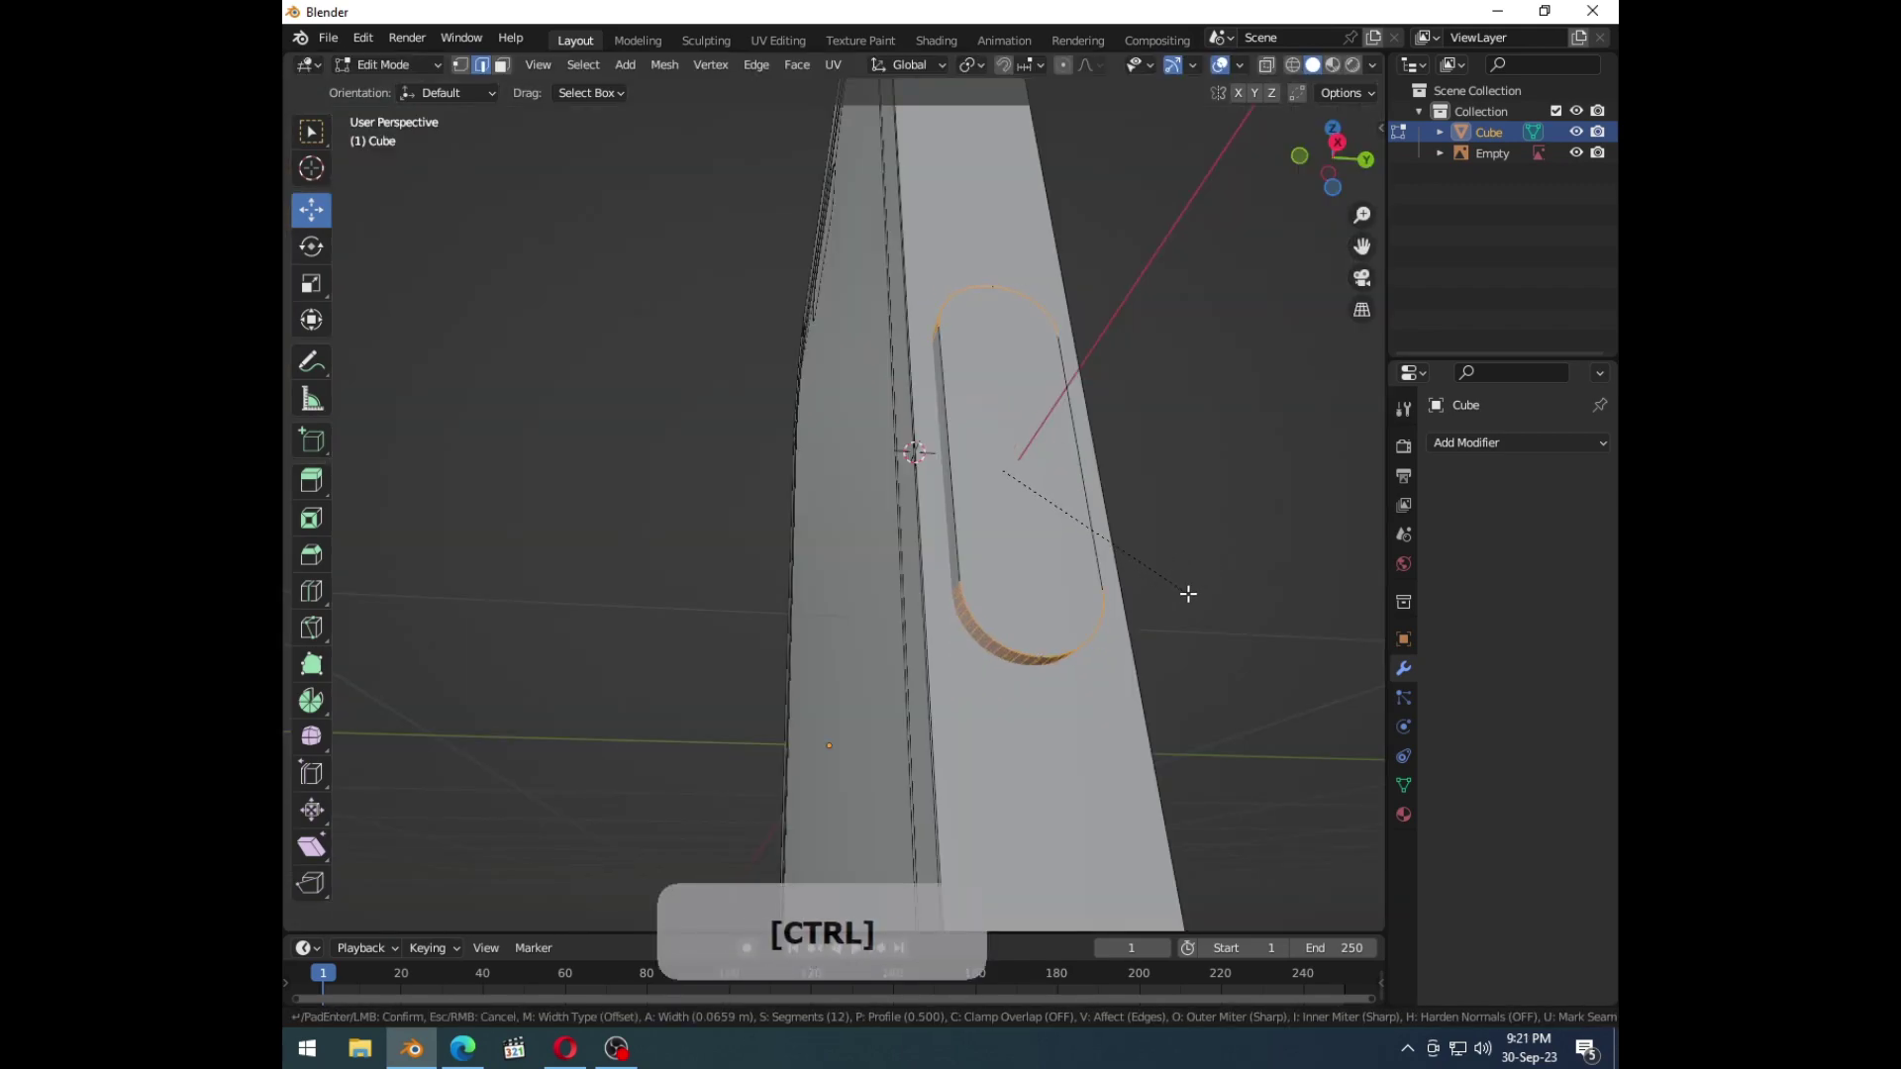
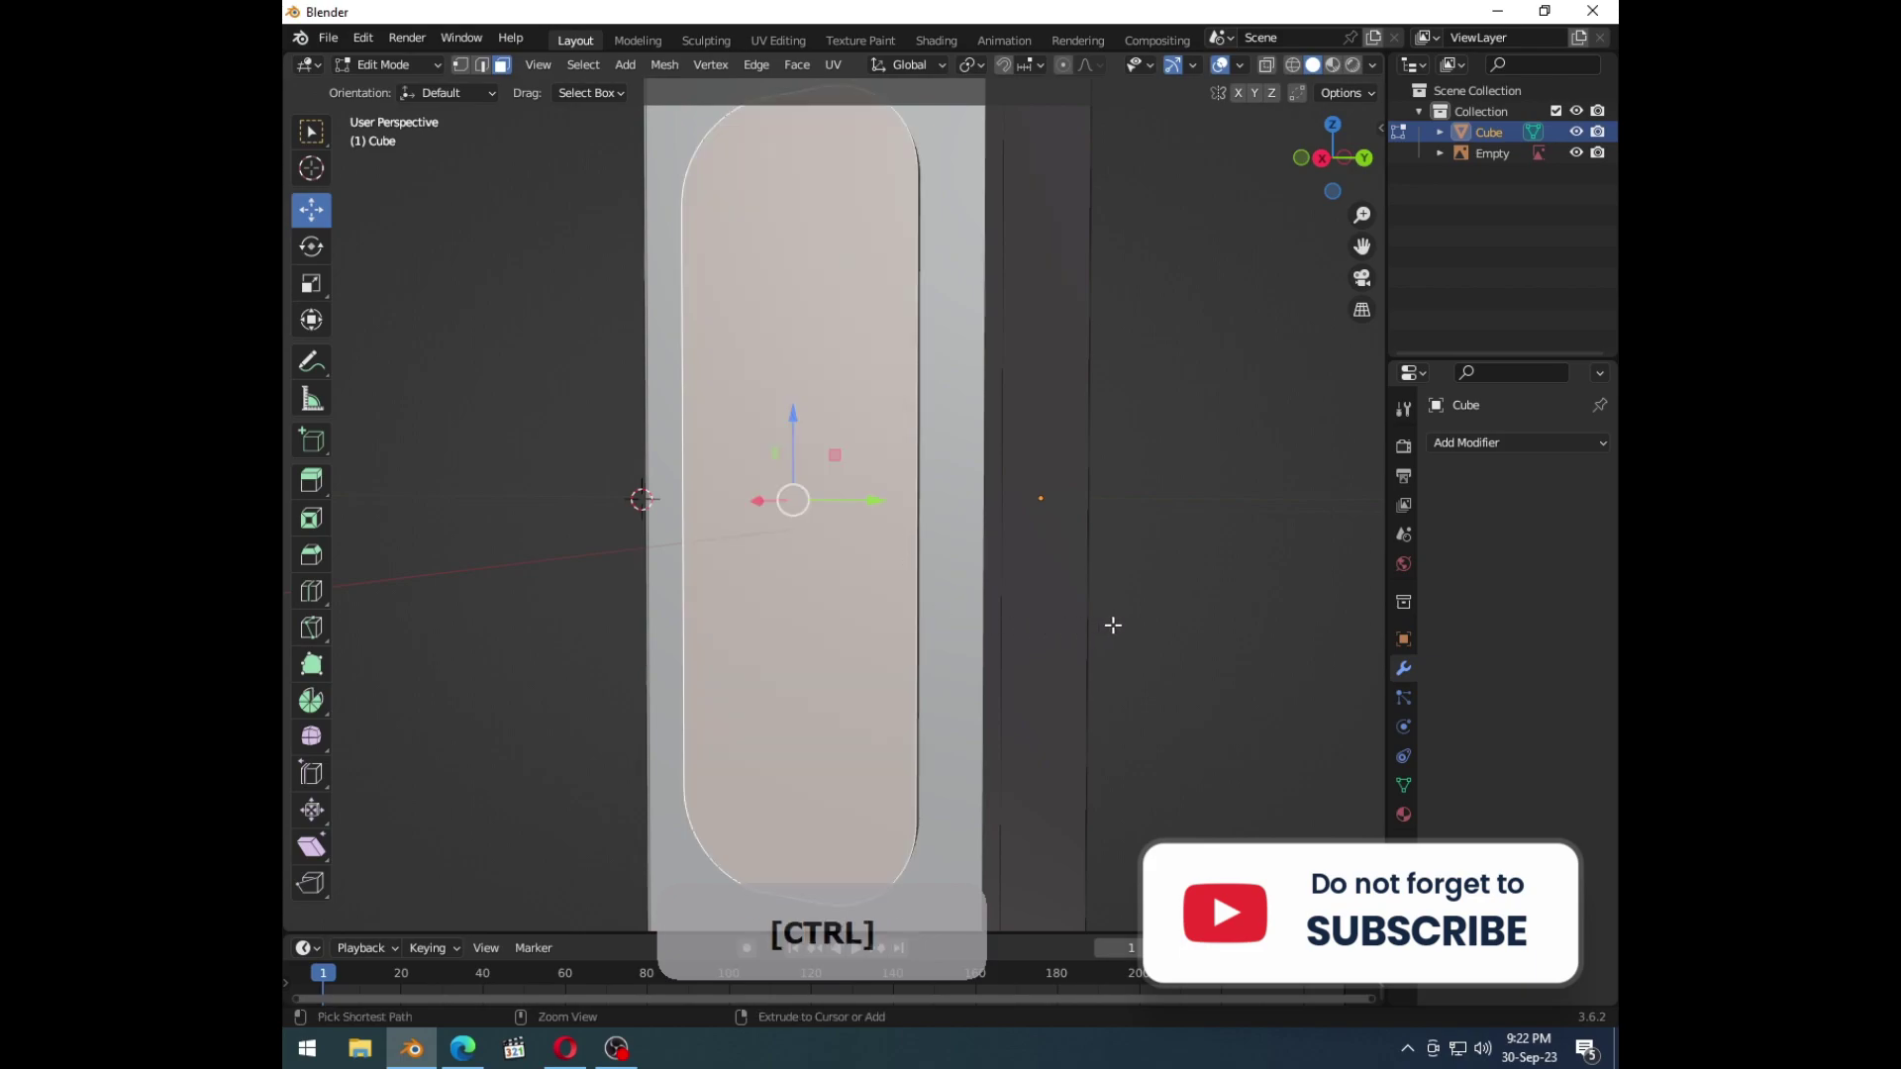
pyautogui.press('i')
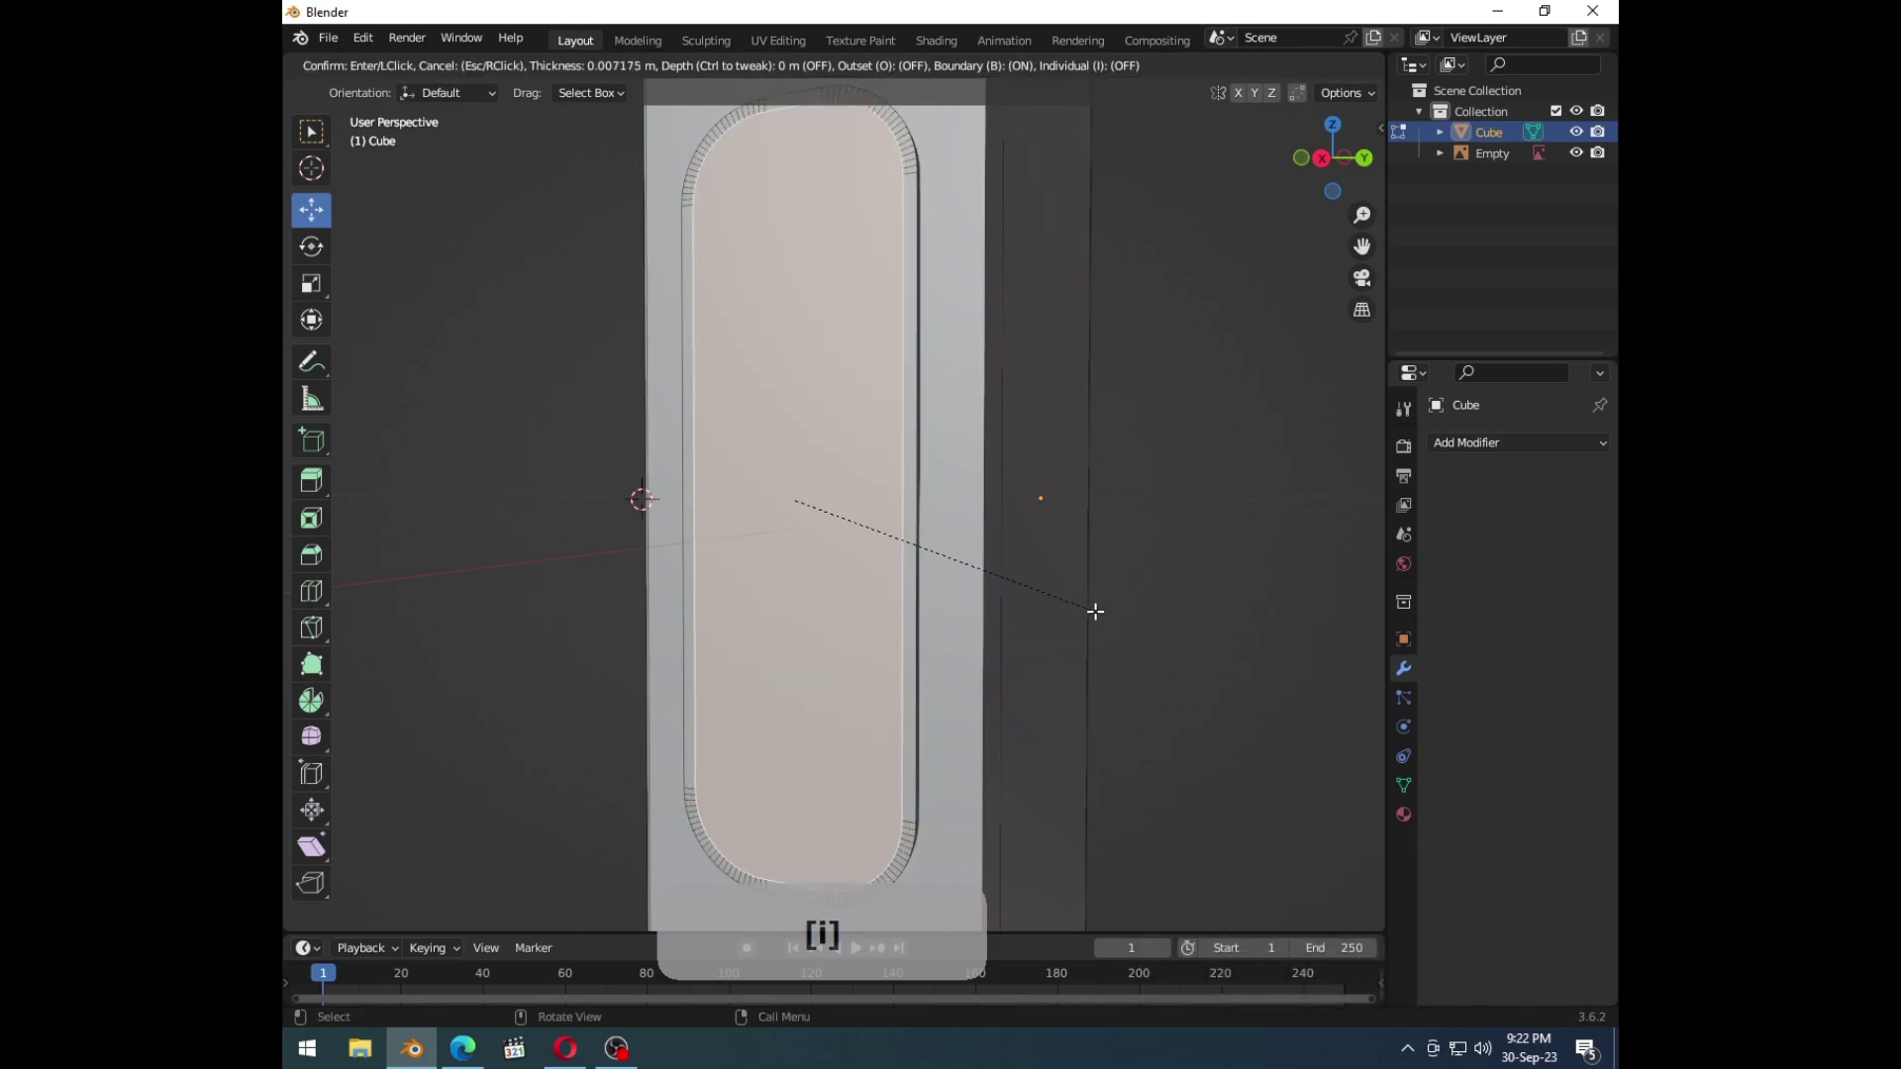
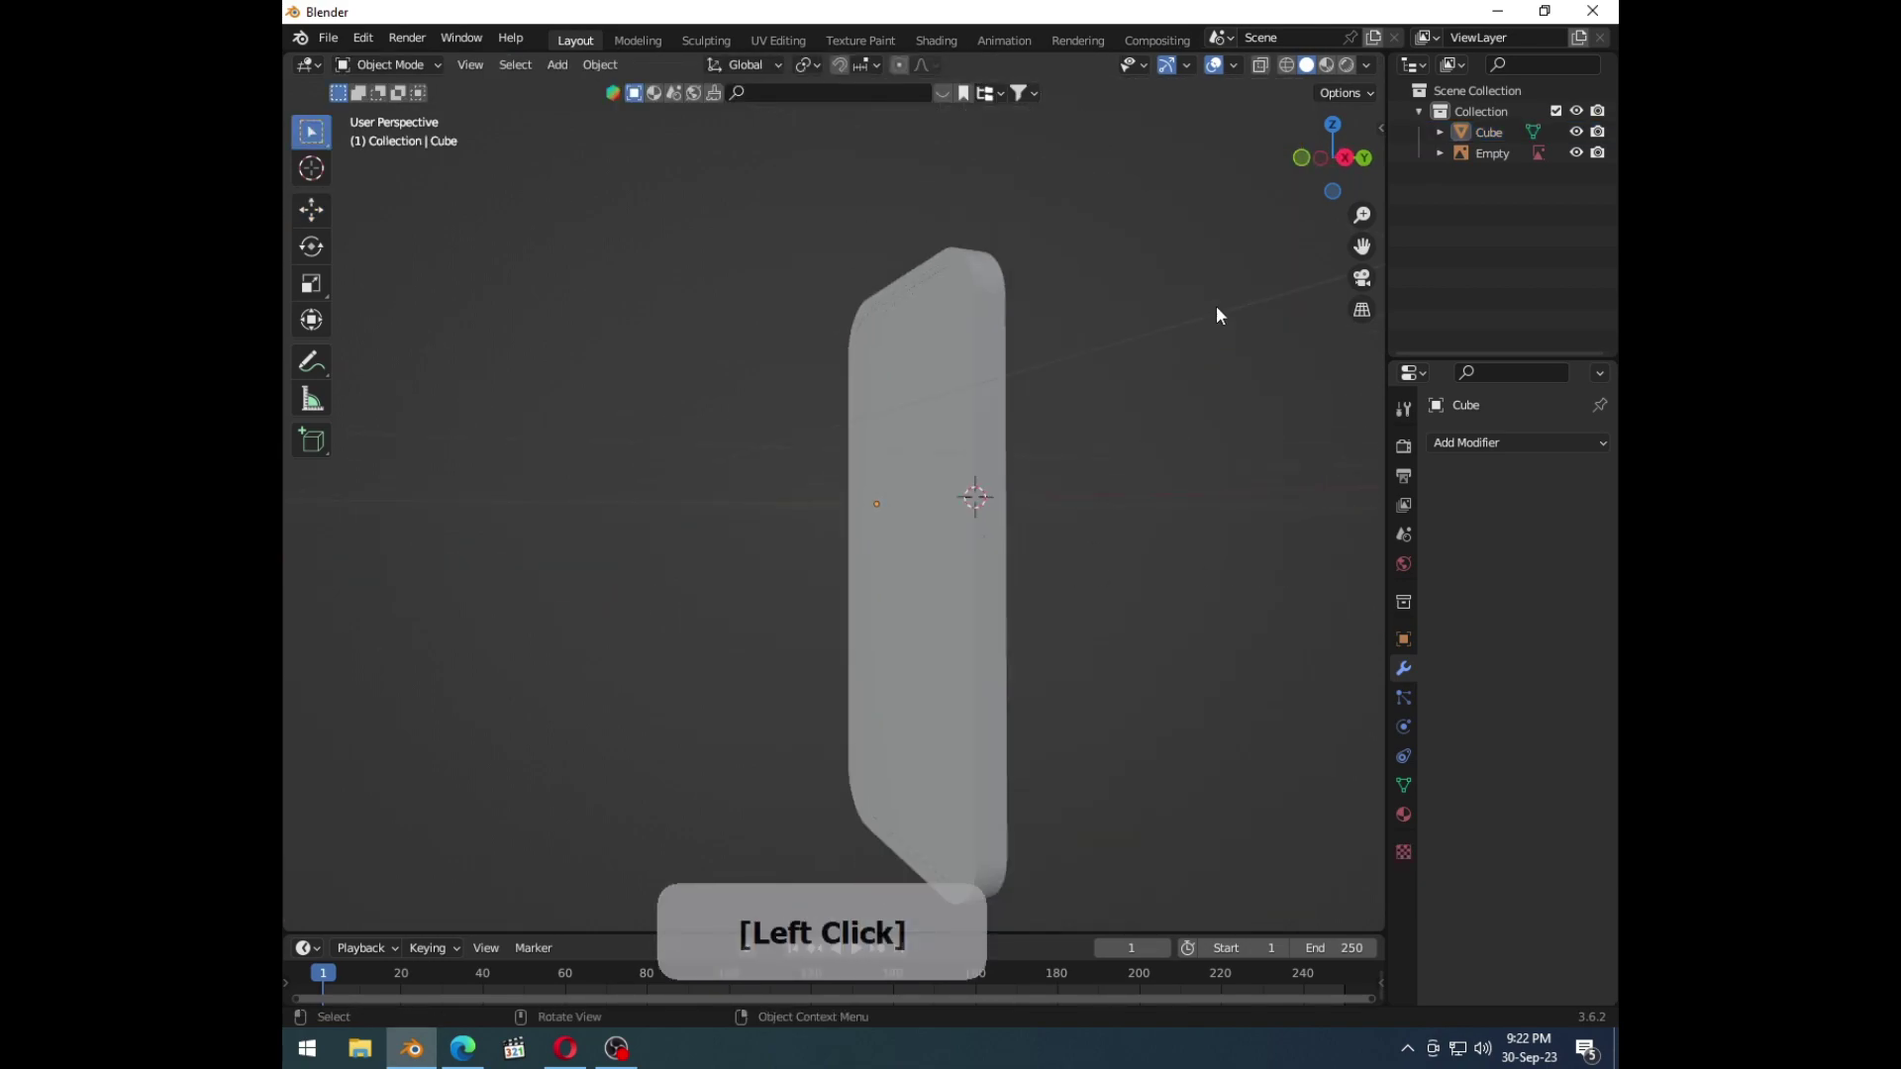
# Step: Inspect the phone from front, side, back and top, then enter Edit Mode with face selection on the body
pyautogui.middleClick(1010, 545)
pyautogui.middleClick(826, 542)
pyautogui.press('1')
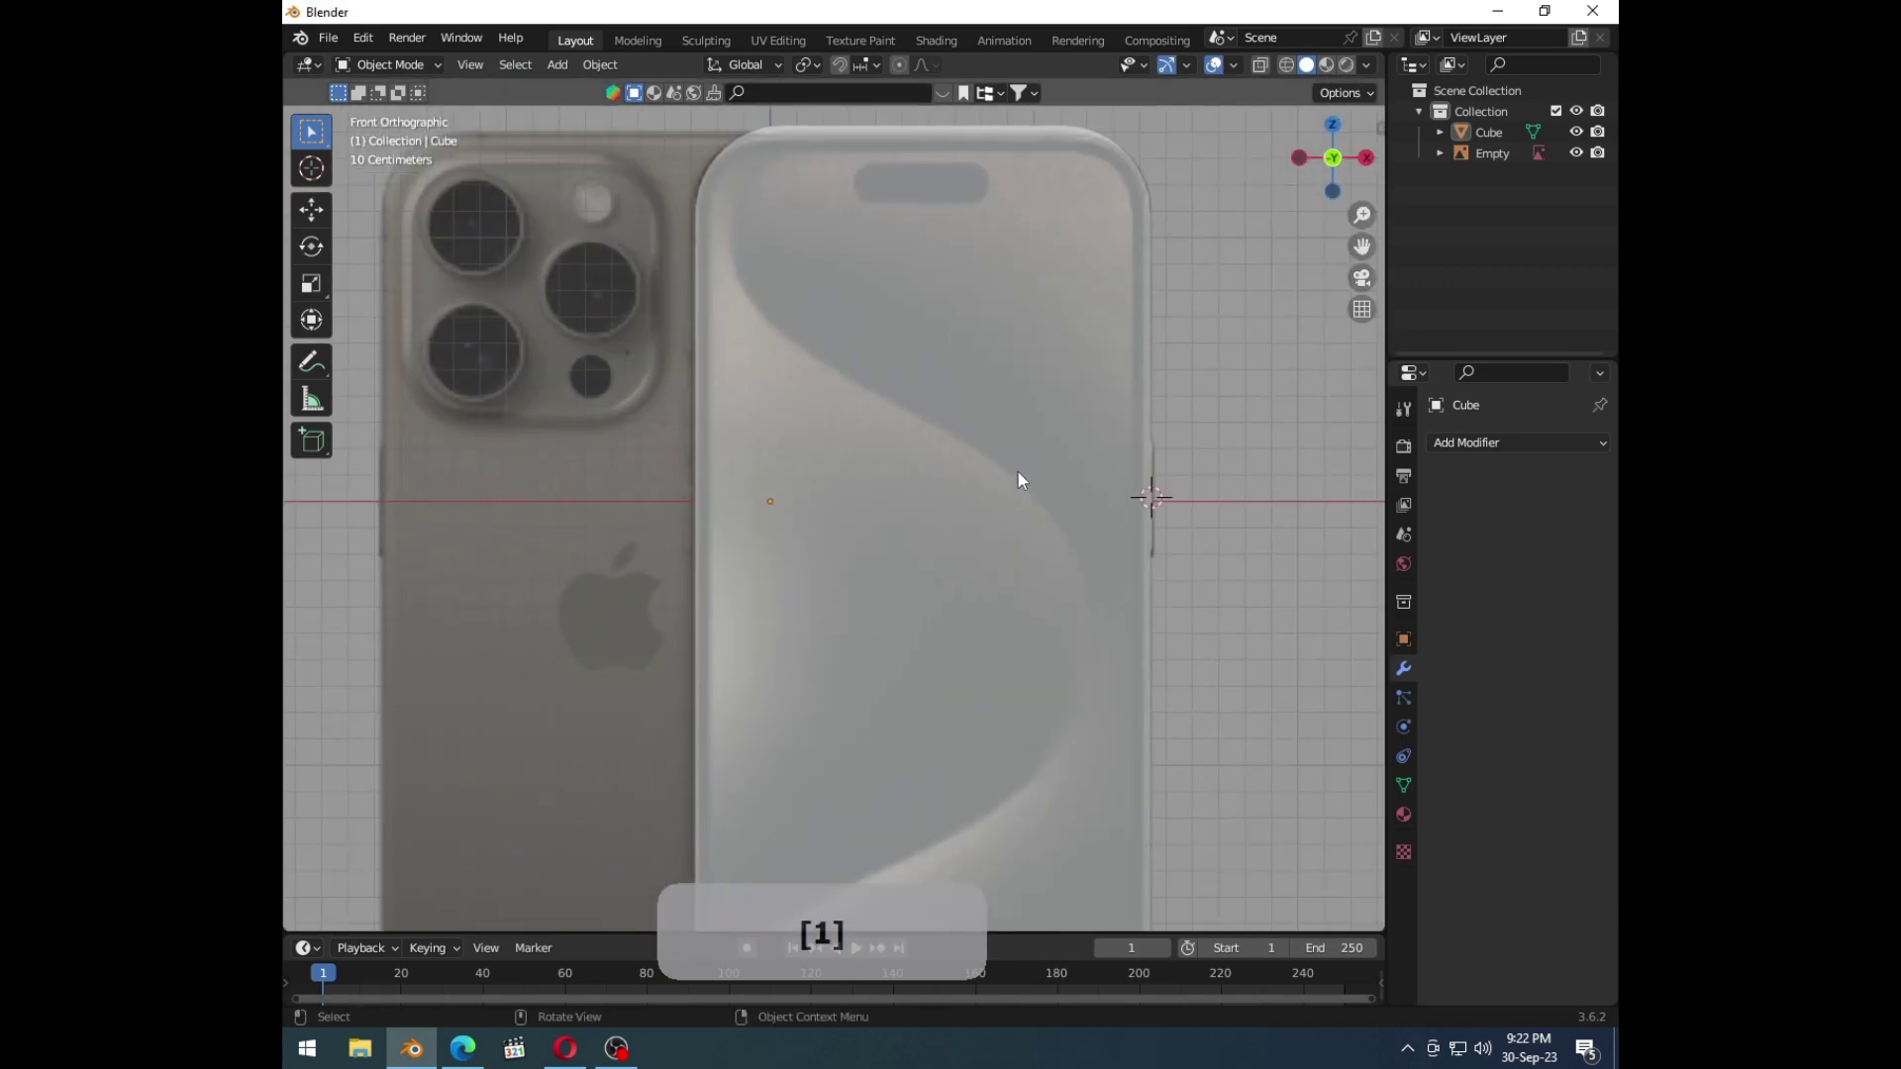
pyautogui.middleClick(991, 357)
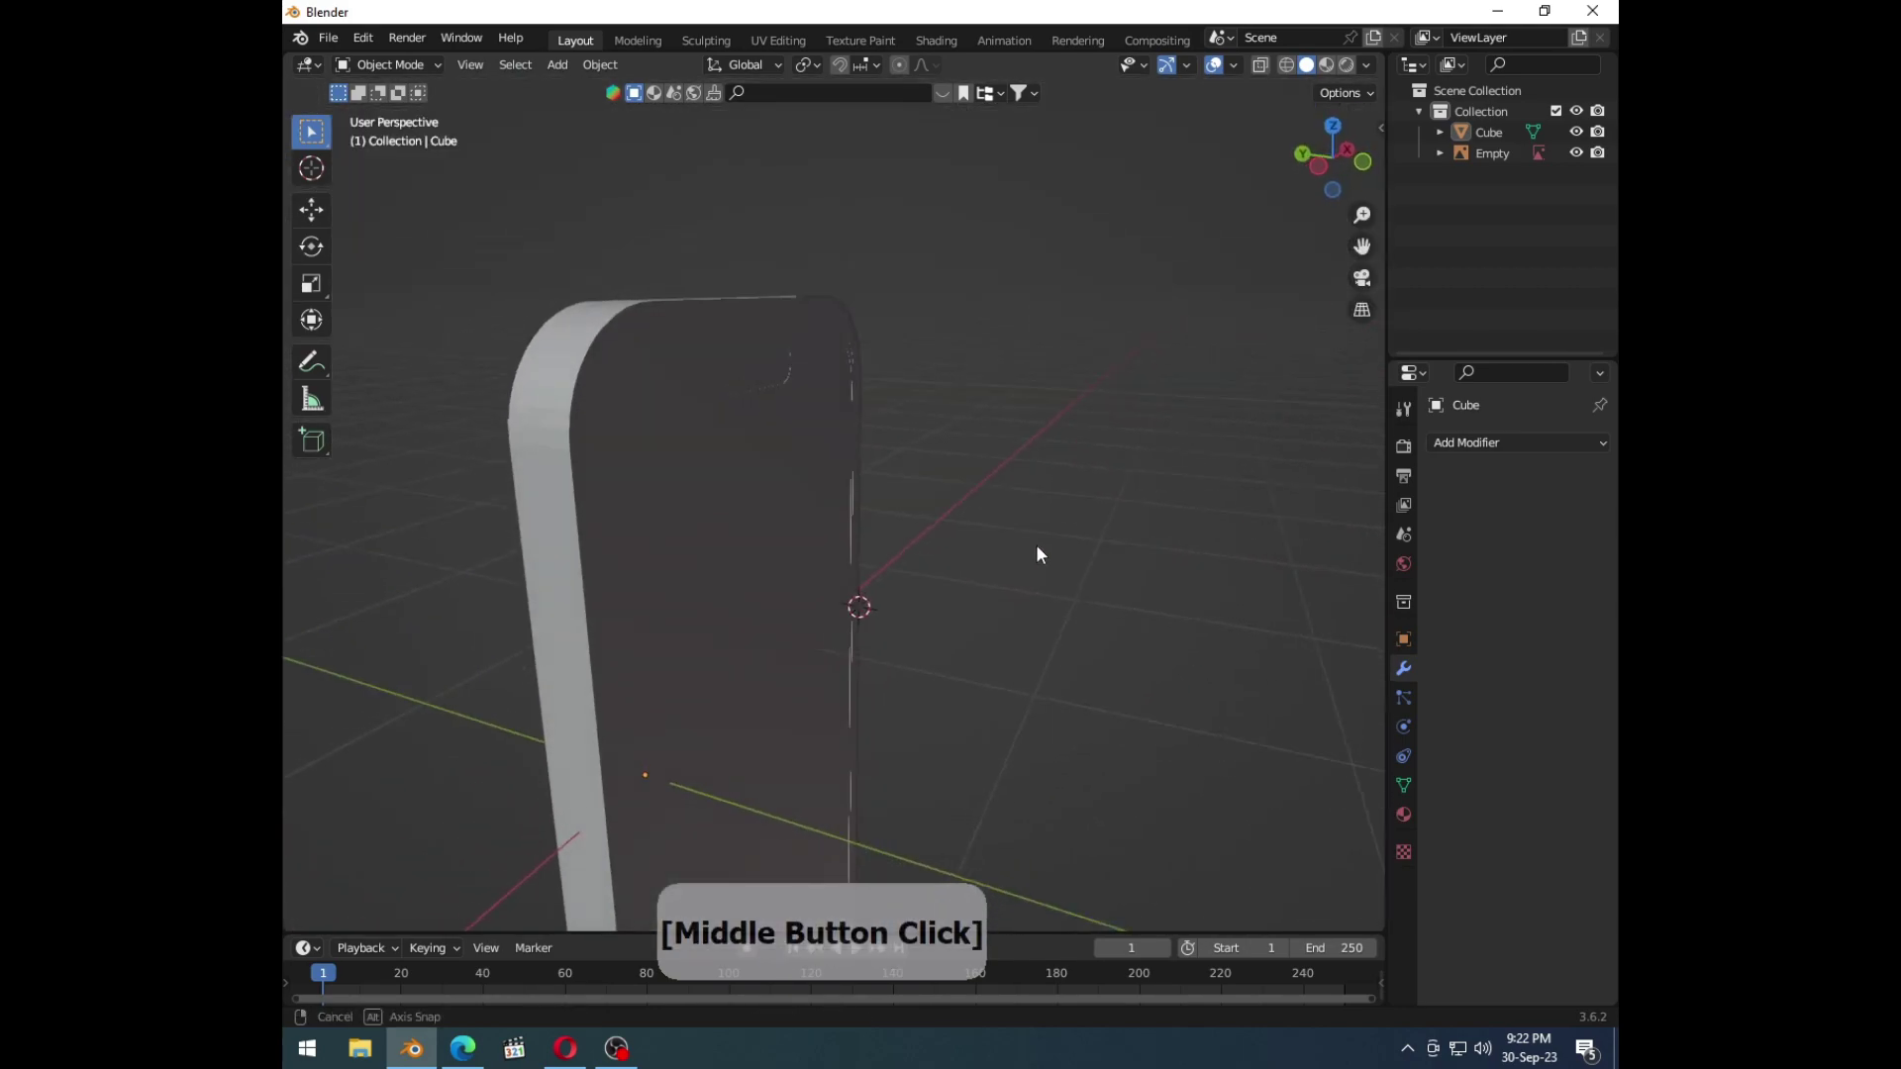
pyautogui.middleClick(669, 512)
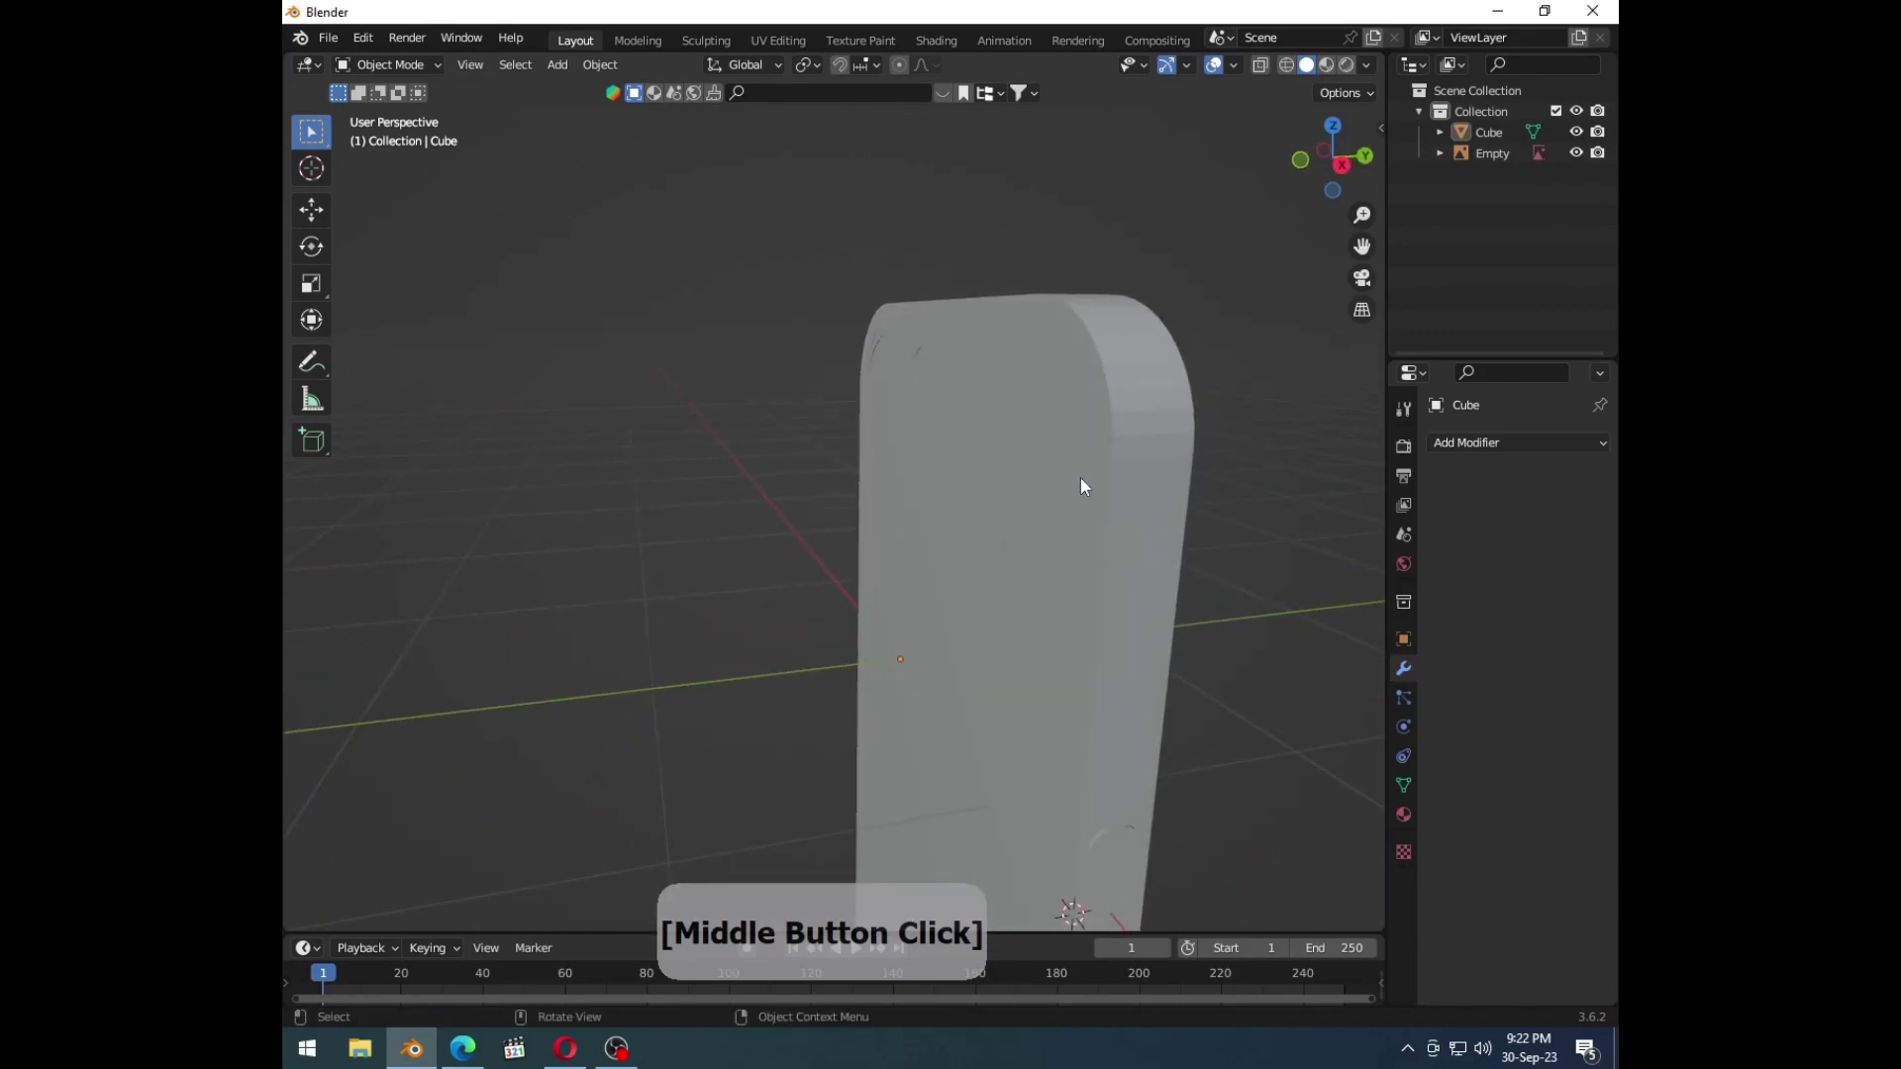
pyautogui.middleClick(1086, 488)
pyautogui.middleClick(1075, 521)
pyautogui.press('ctrl+z')
pyautogui.press('ctrl+z')
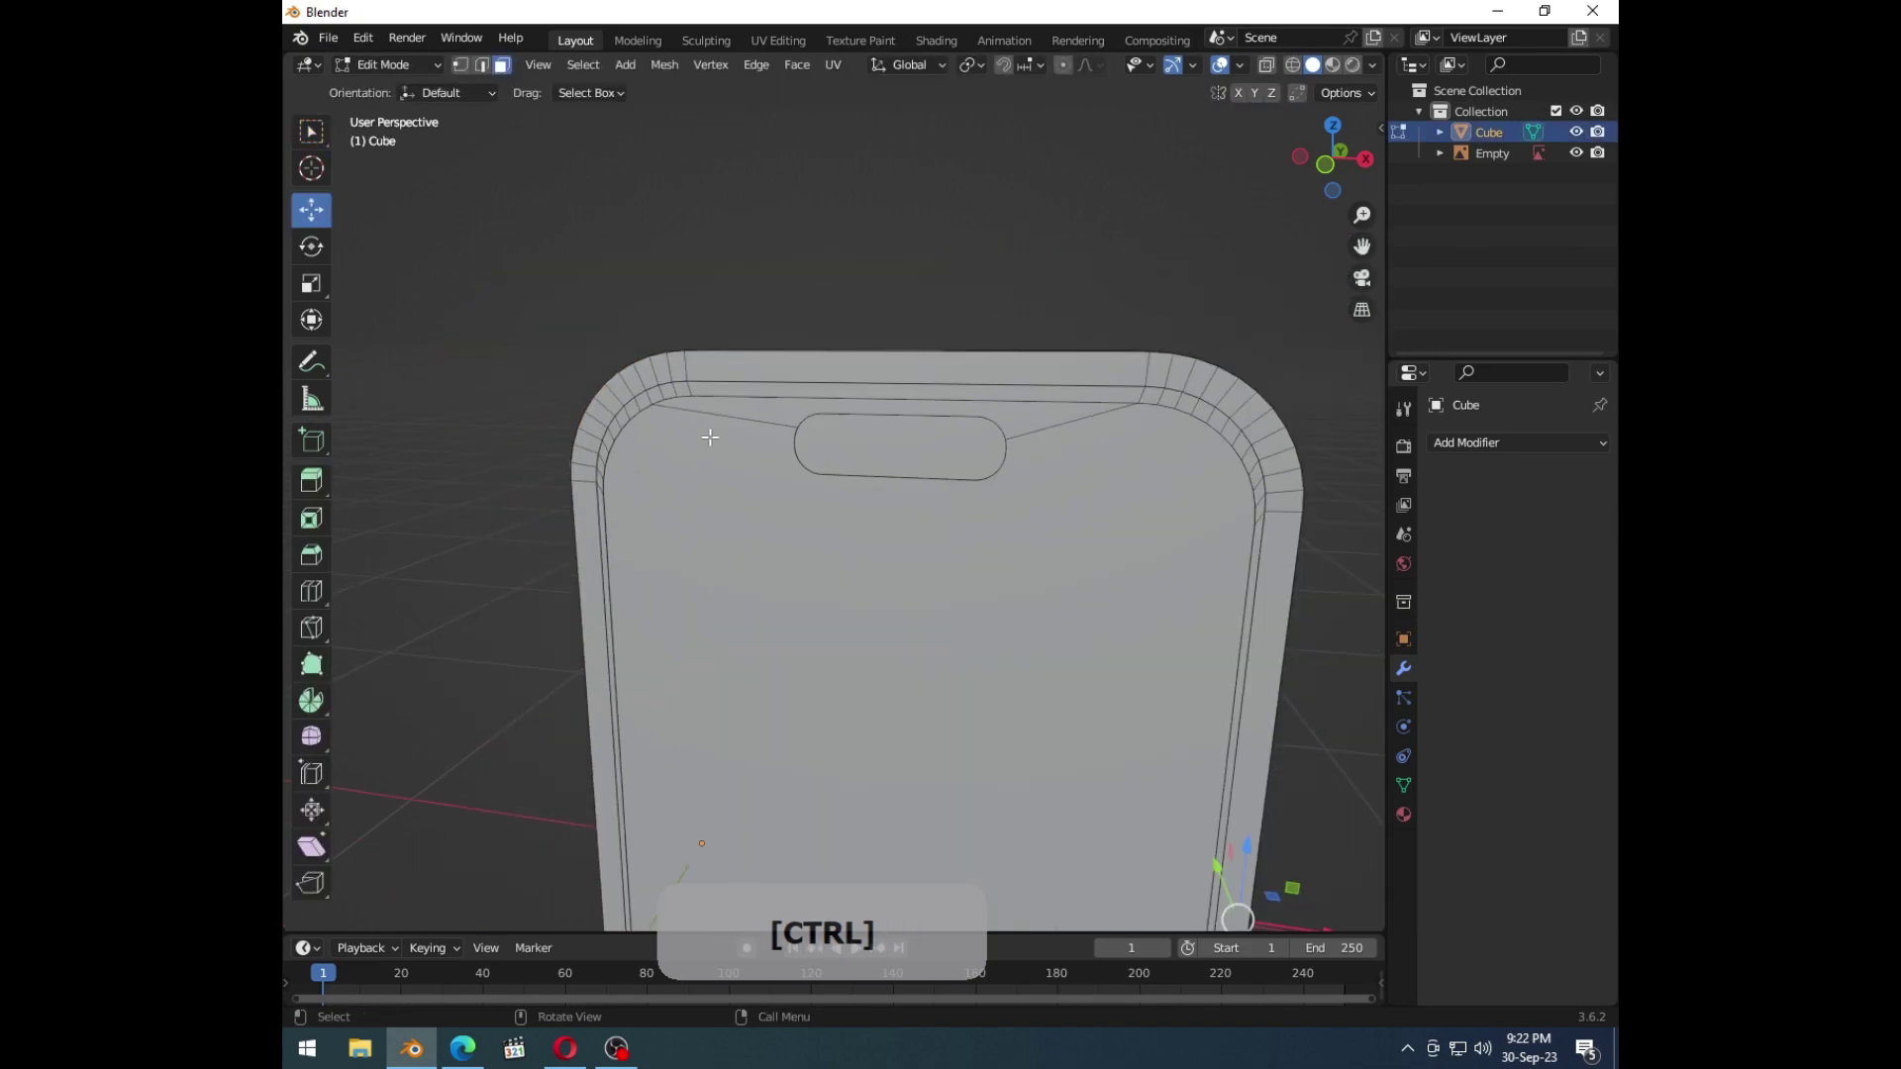
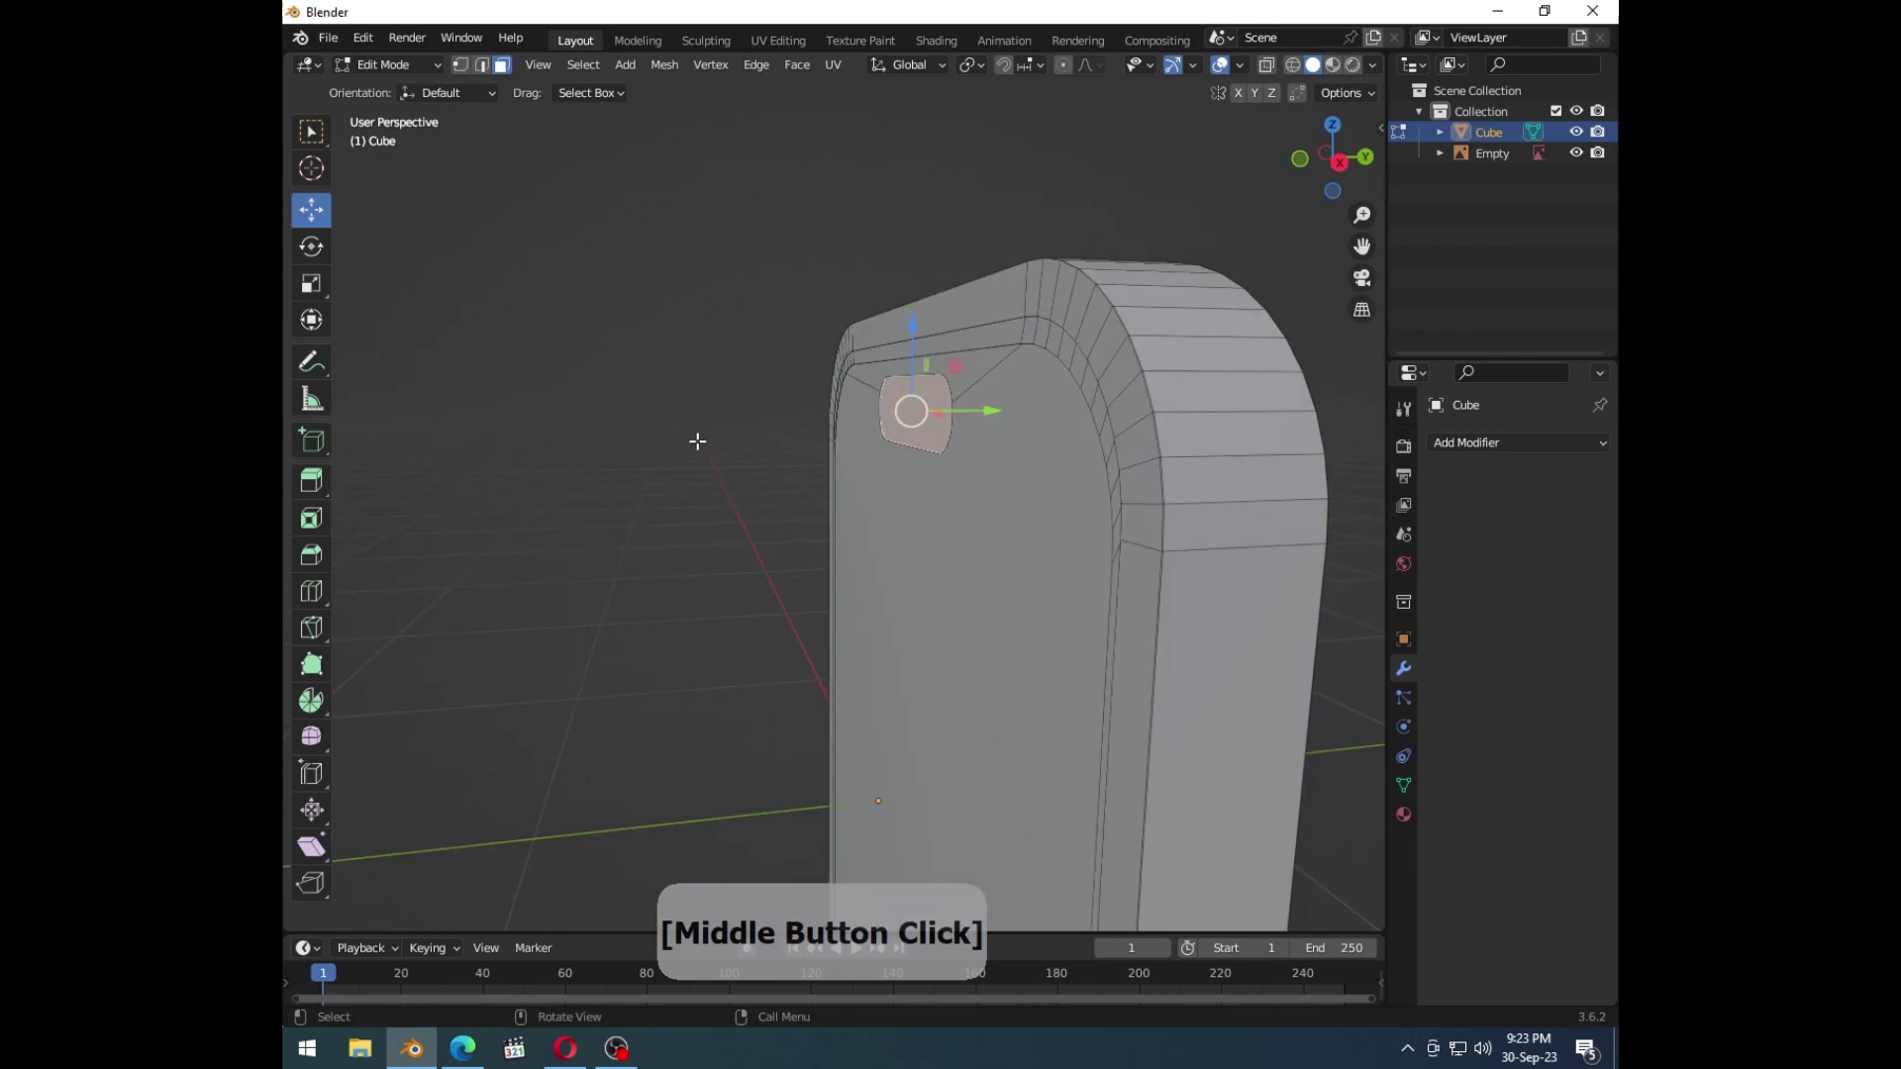
# Step: Replace the new material's default name with 'Front Camera' for the pill cutout faces
pyautogui.press('Tab')
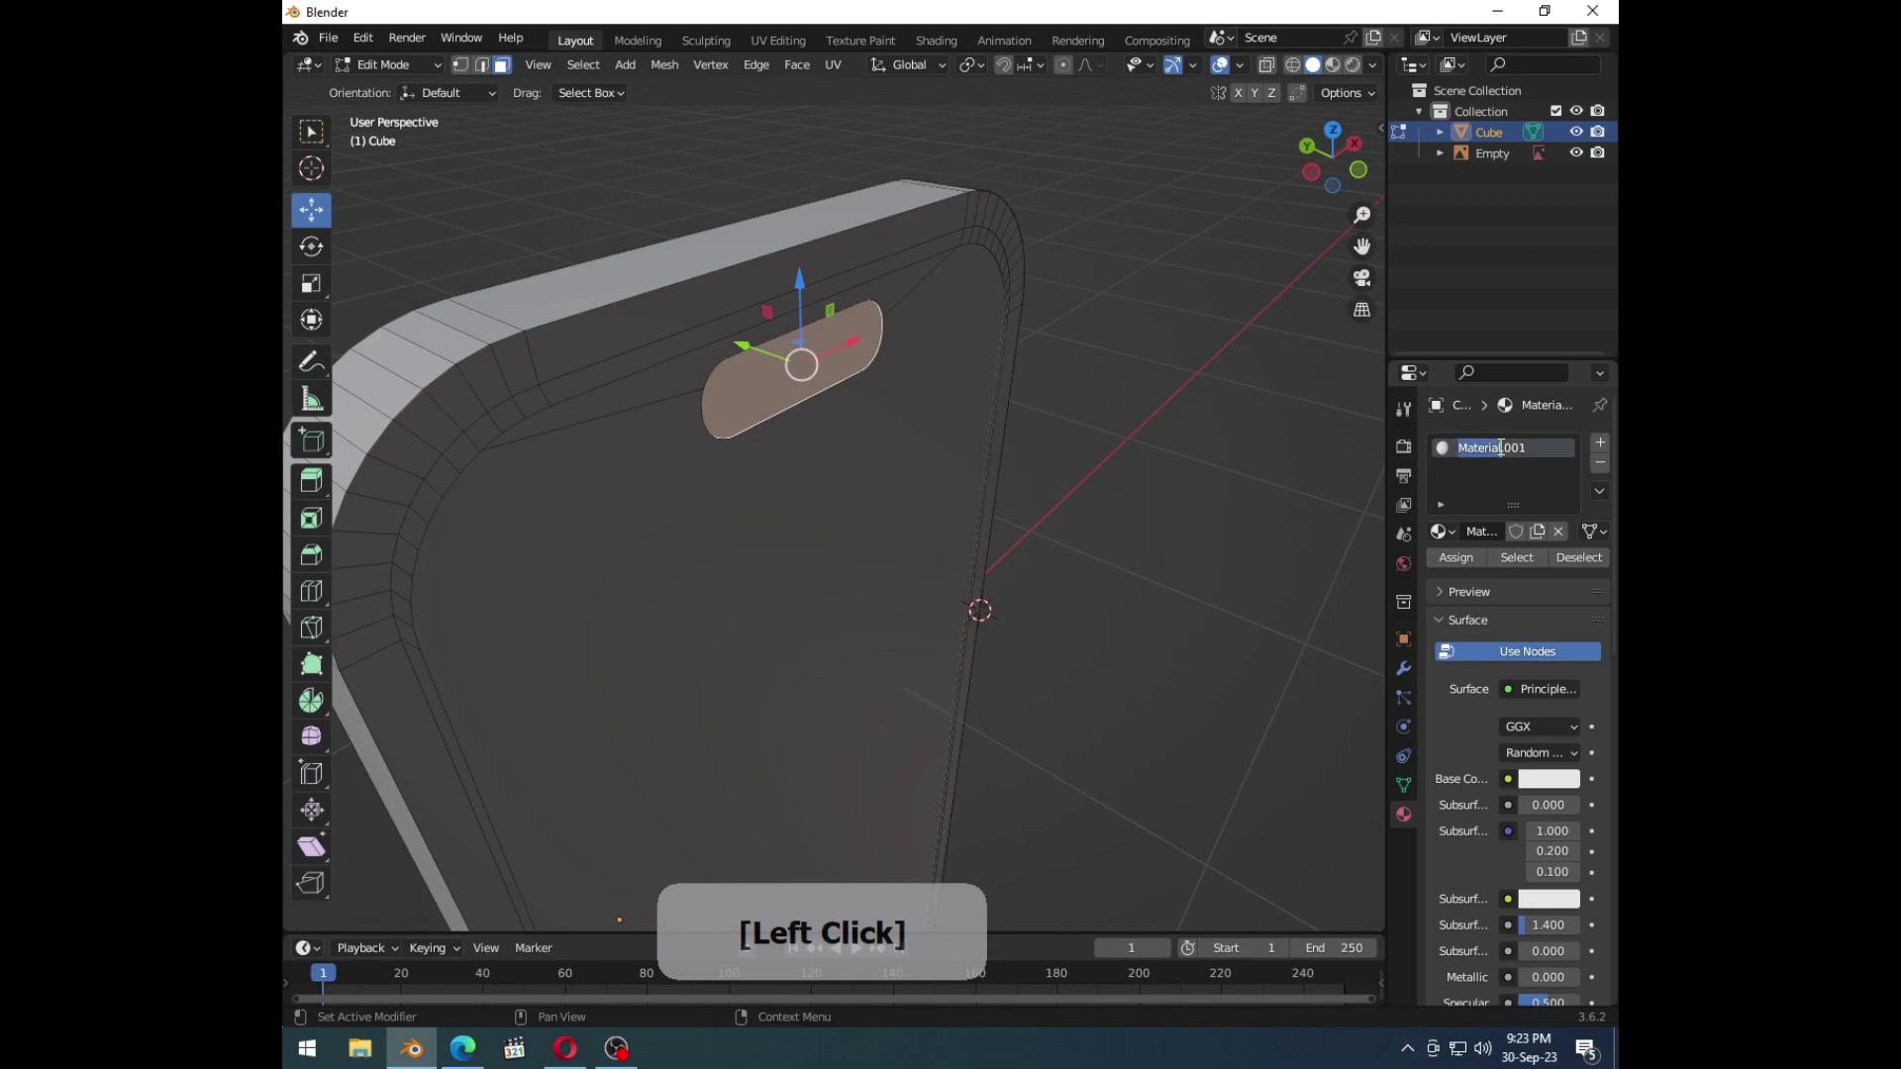
pyautogui.press('shift+m')
pyautogui.press('a')
pyautogui.press('space')
pyautogui.press('BackSpace')
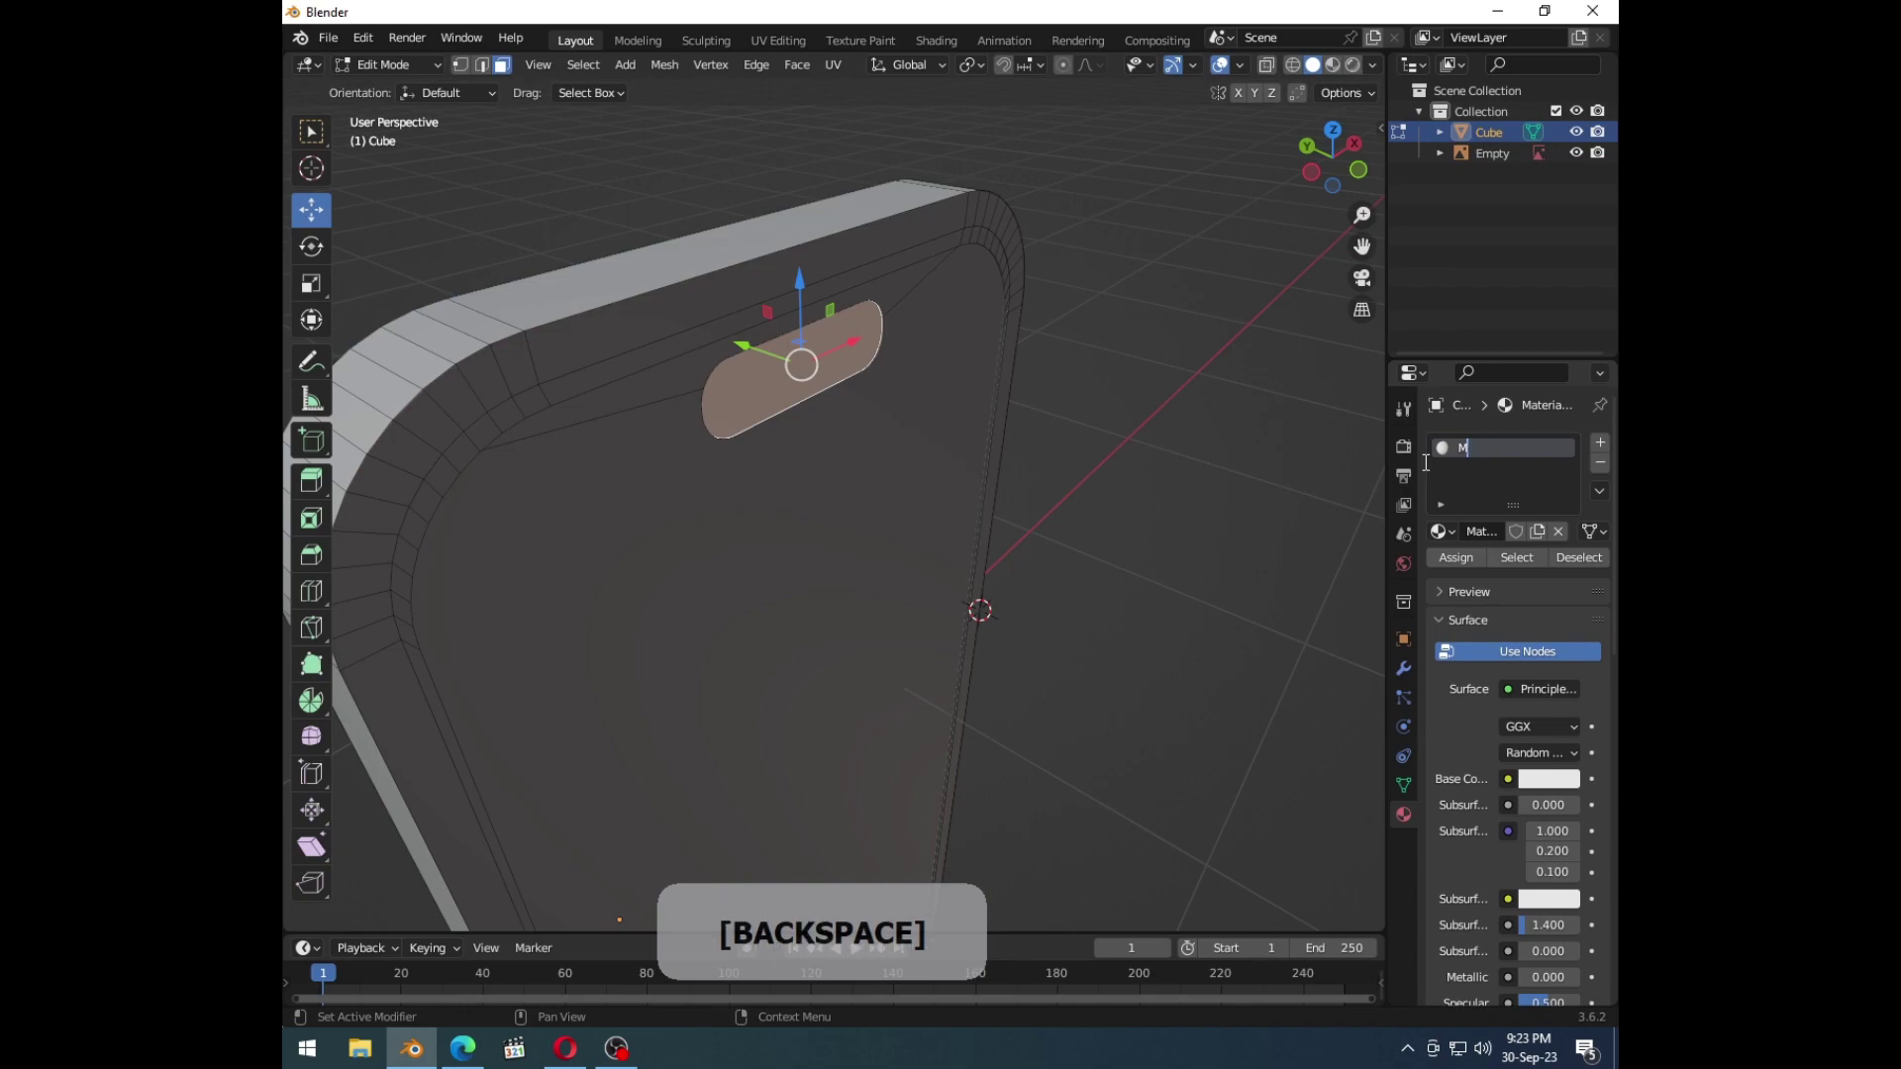
pyautogui.press('shift+f')
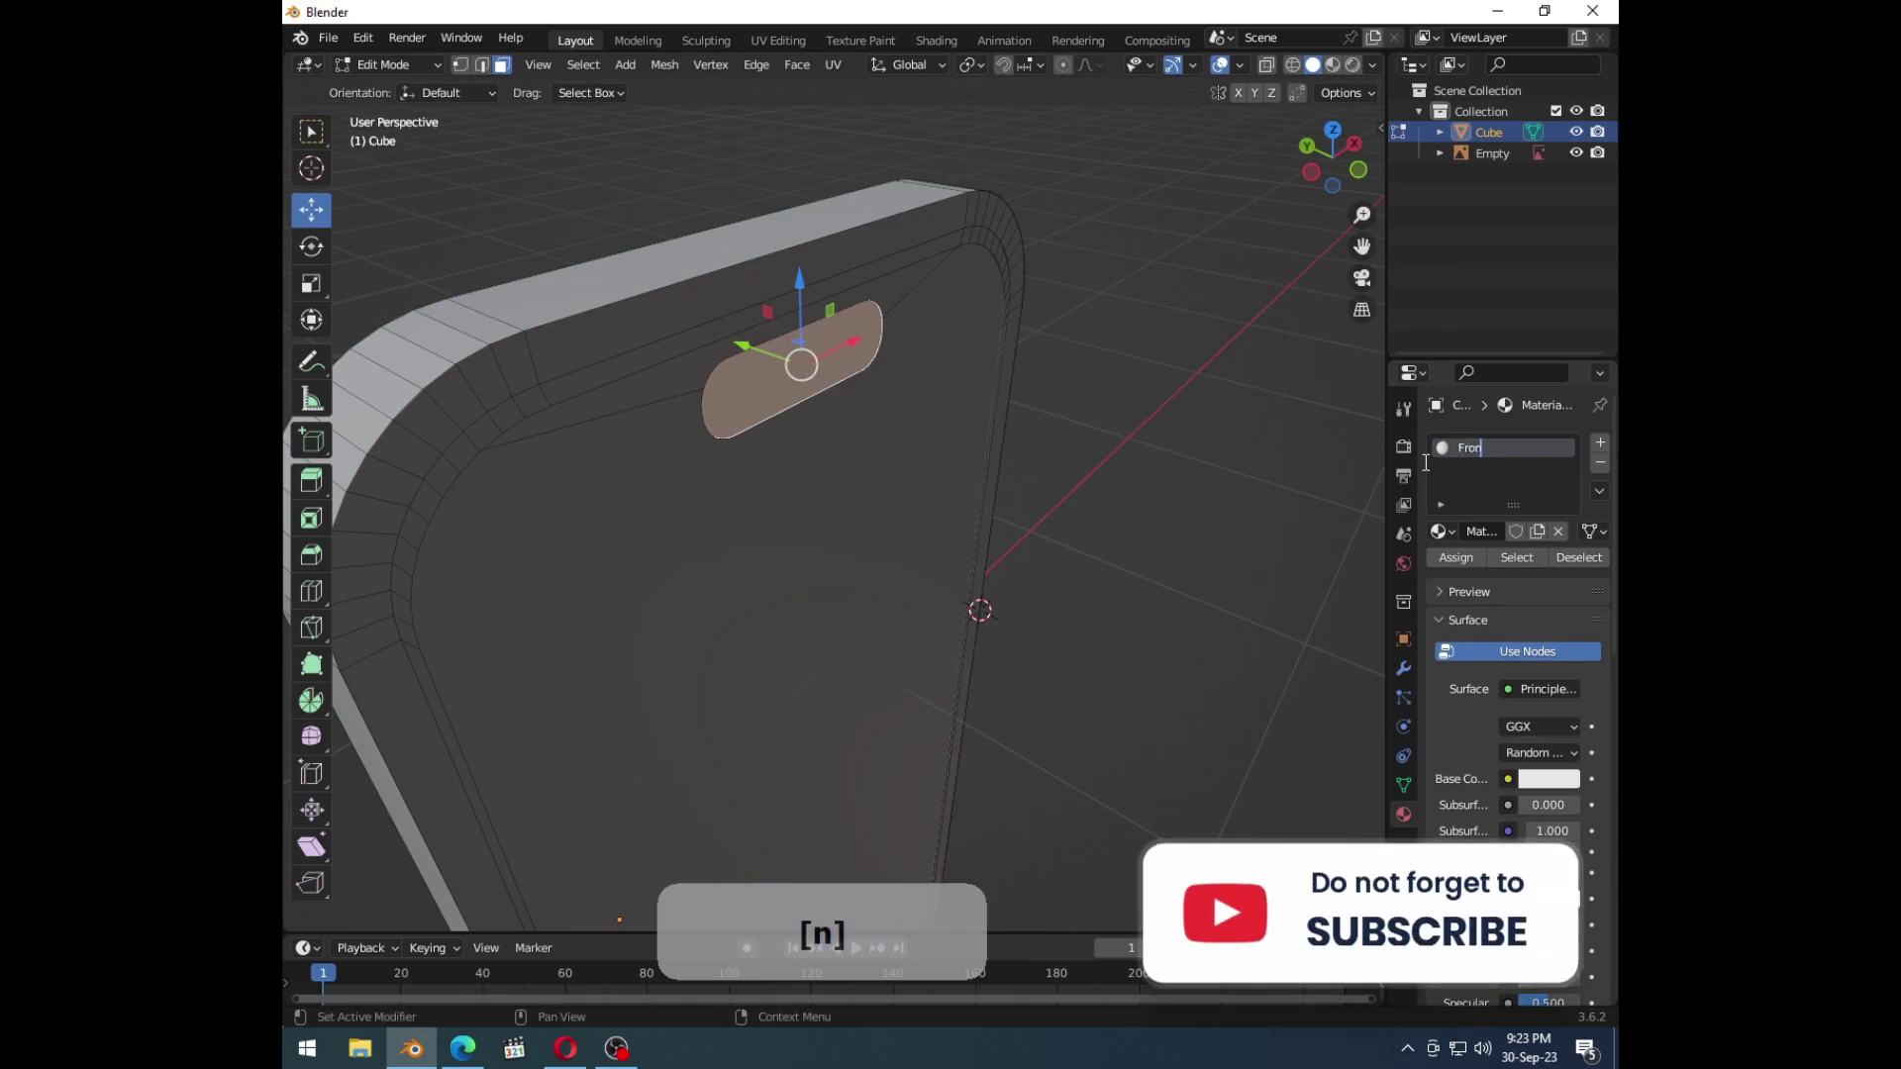
pyautogui.press('y')
pyautogui.press('t')
pyautogui.press('BackSpace')
pyautogui.press('t')
pyautogui.press('space')
pyautogui.press('shift+c')
pyautogui.press('m')
pyautogui.press('e')
pyautogui.press('r')
pyautogui.press('BackSpace')
pyautogui.press('e')
pyautogui.press('r')
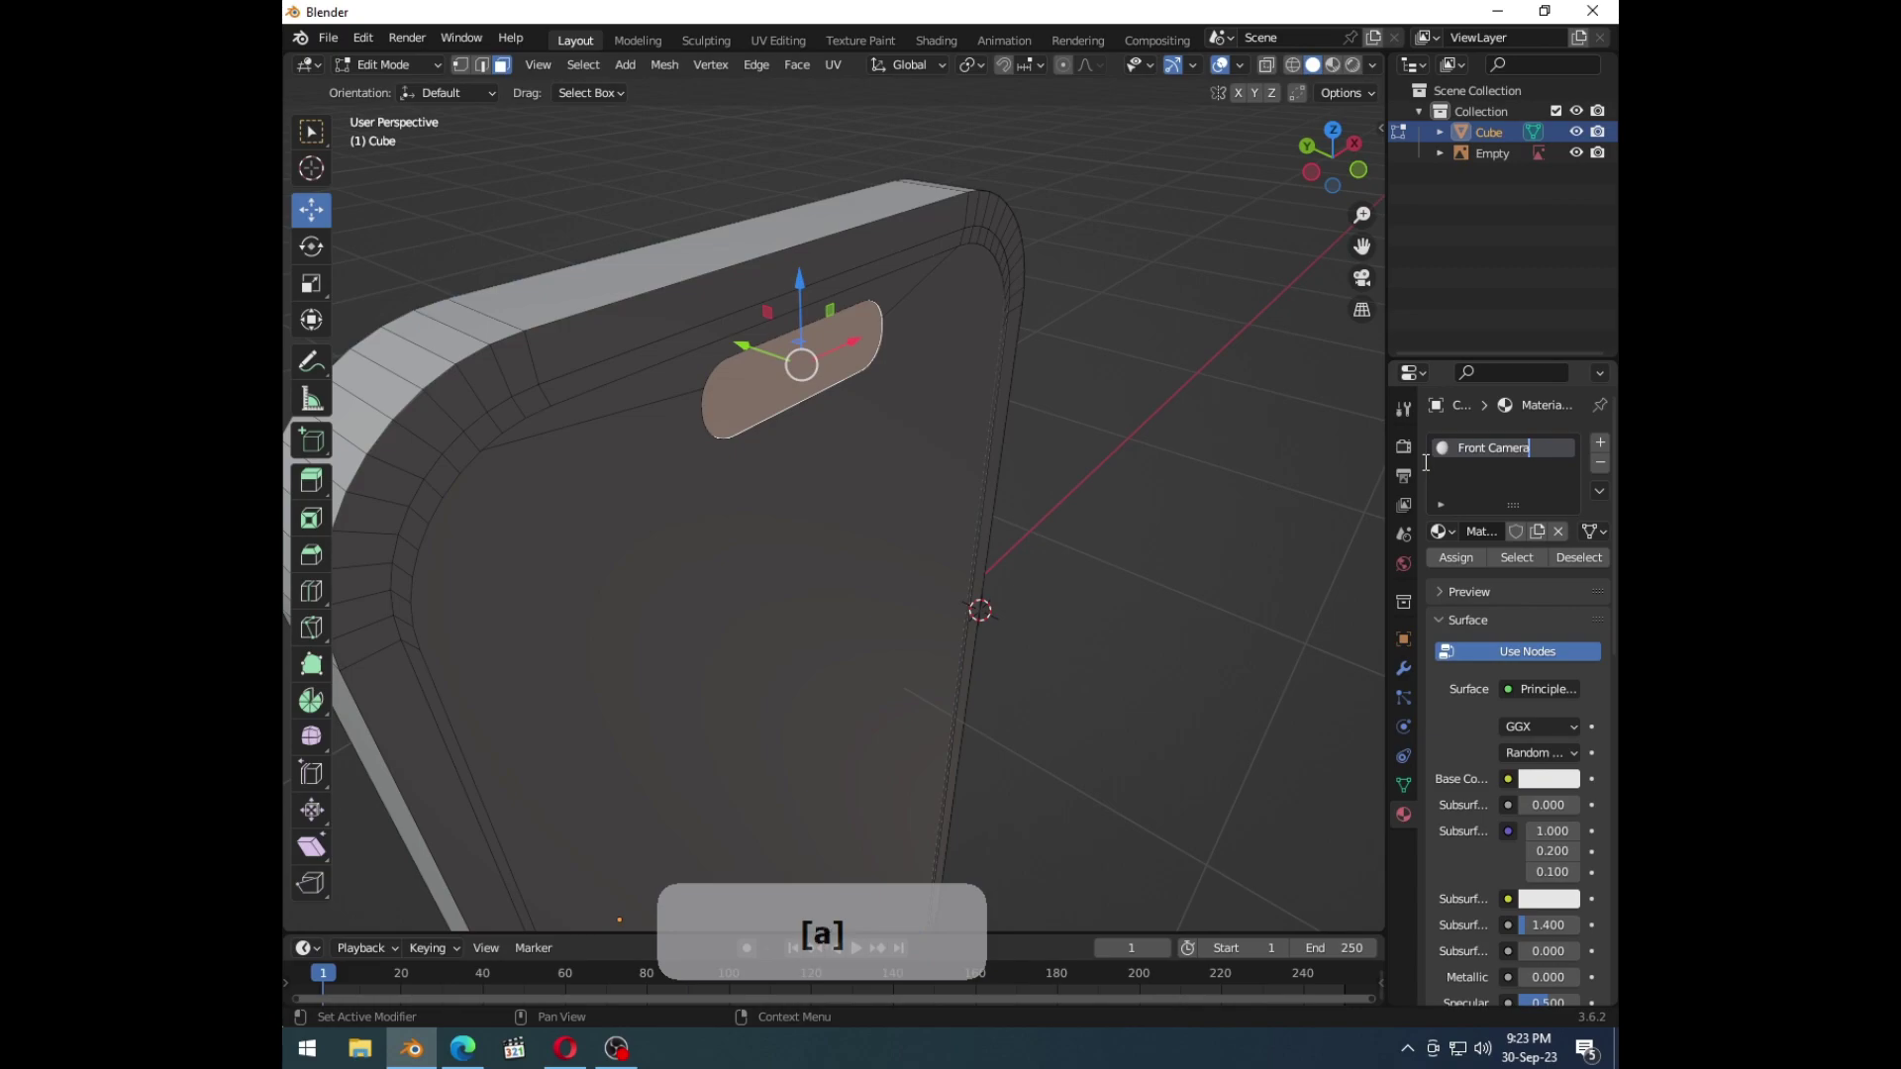
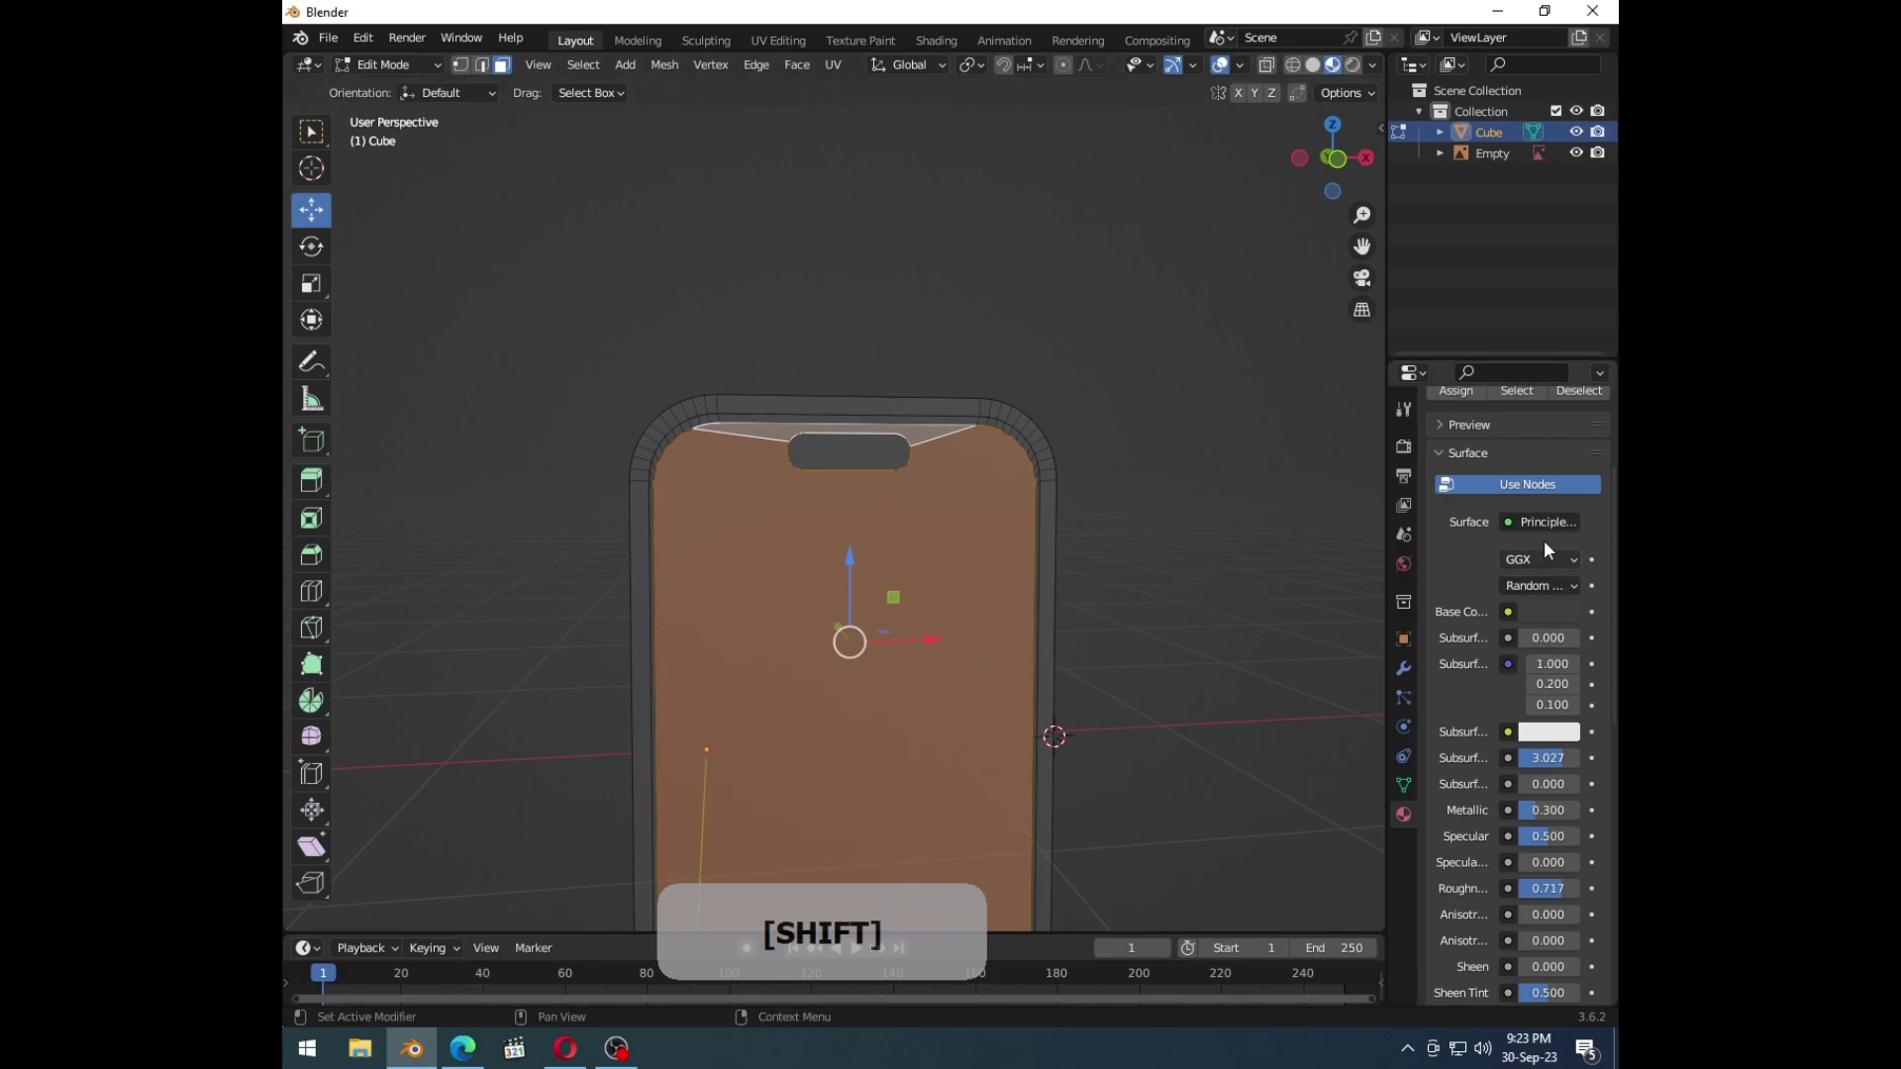
# Step: Add a second material slot named 'Screen' and give it the light green base colour
pyautogui.click(1607, 451)
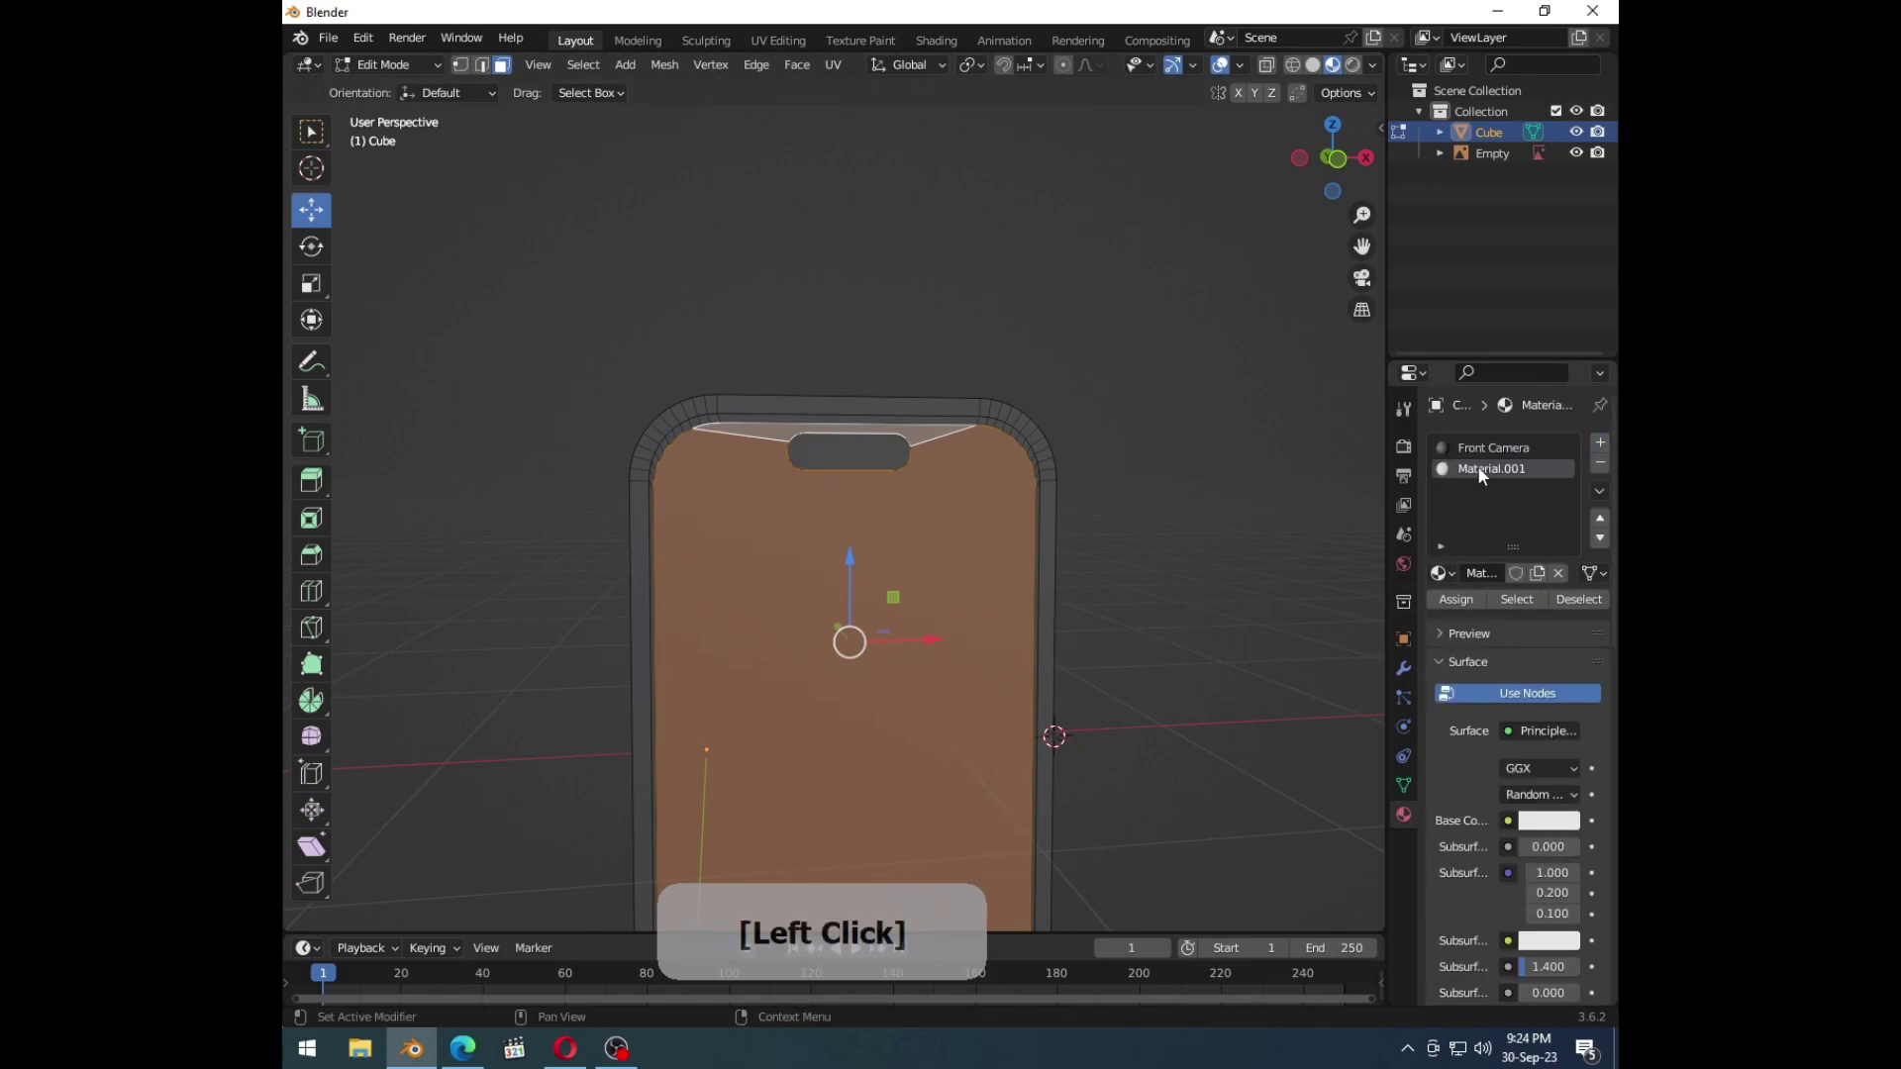
pyautogui.press('shift+a')
pyautogui.press('m')
pyautogui.press('n')
pyautogui.press('e')
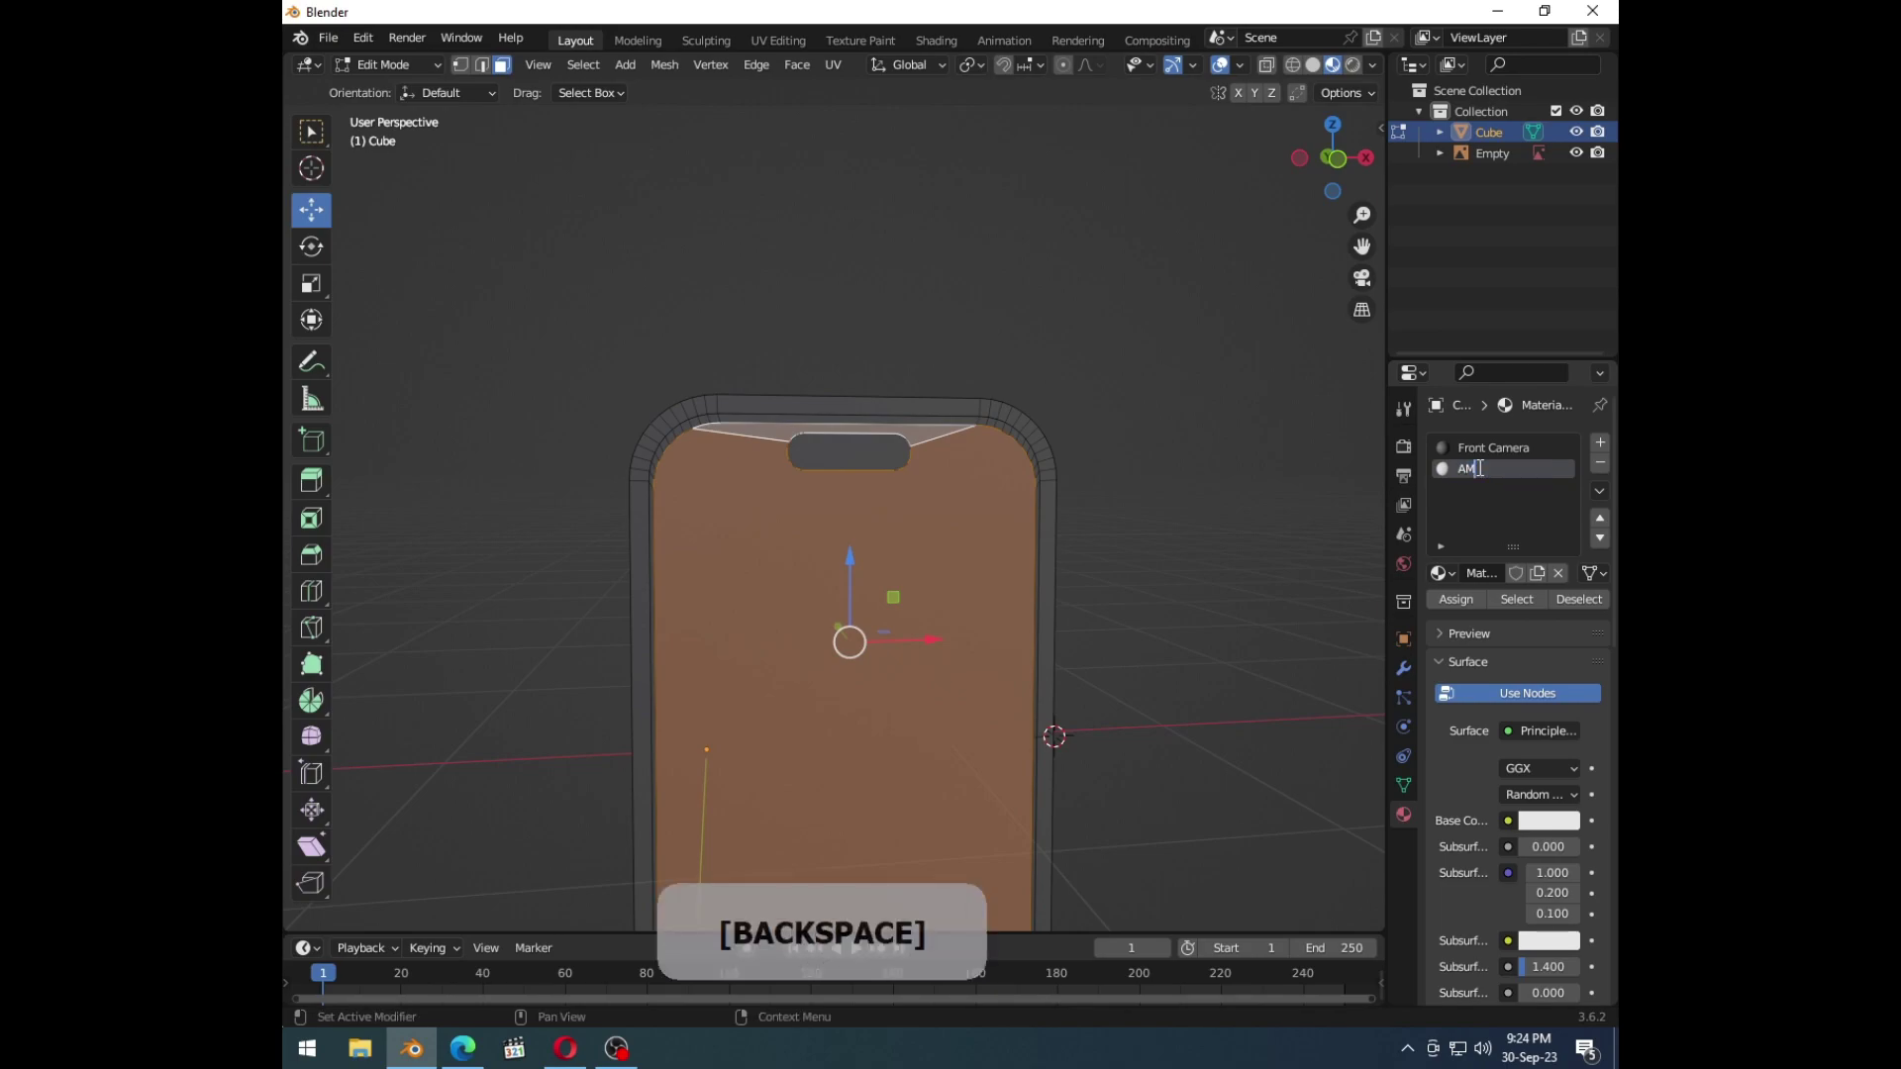
pyautogui.press('shift+s')
pyautogui.press('c')
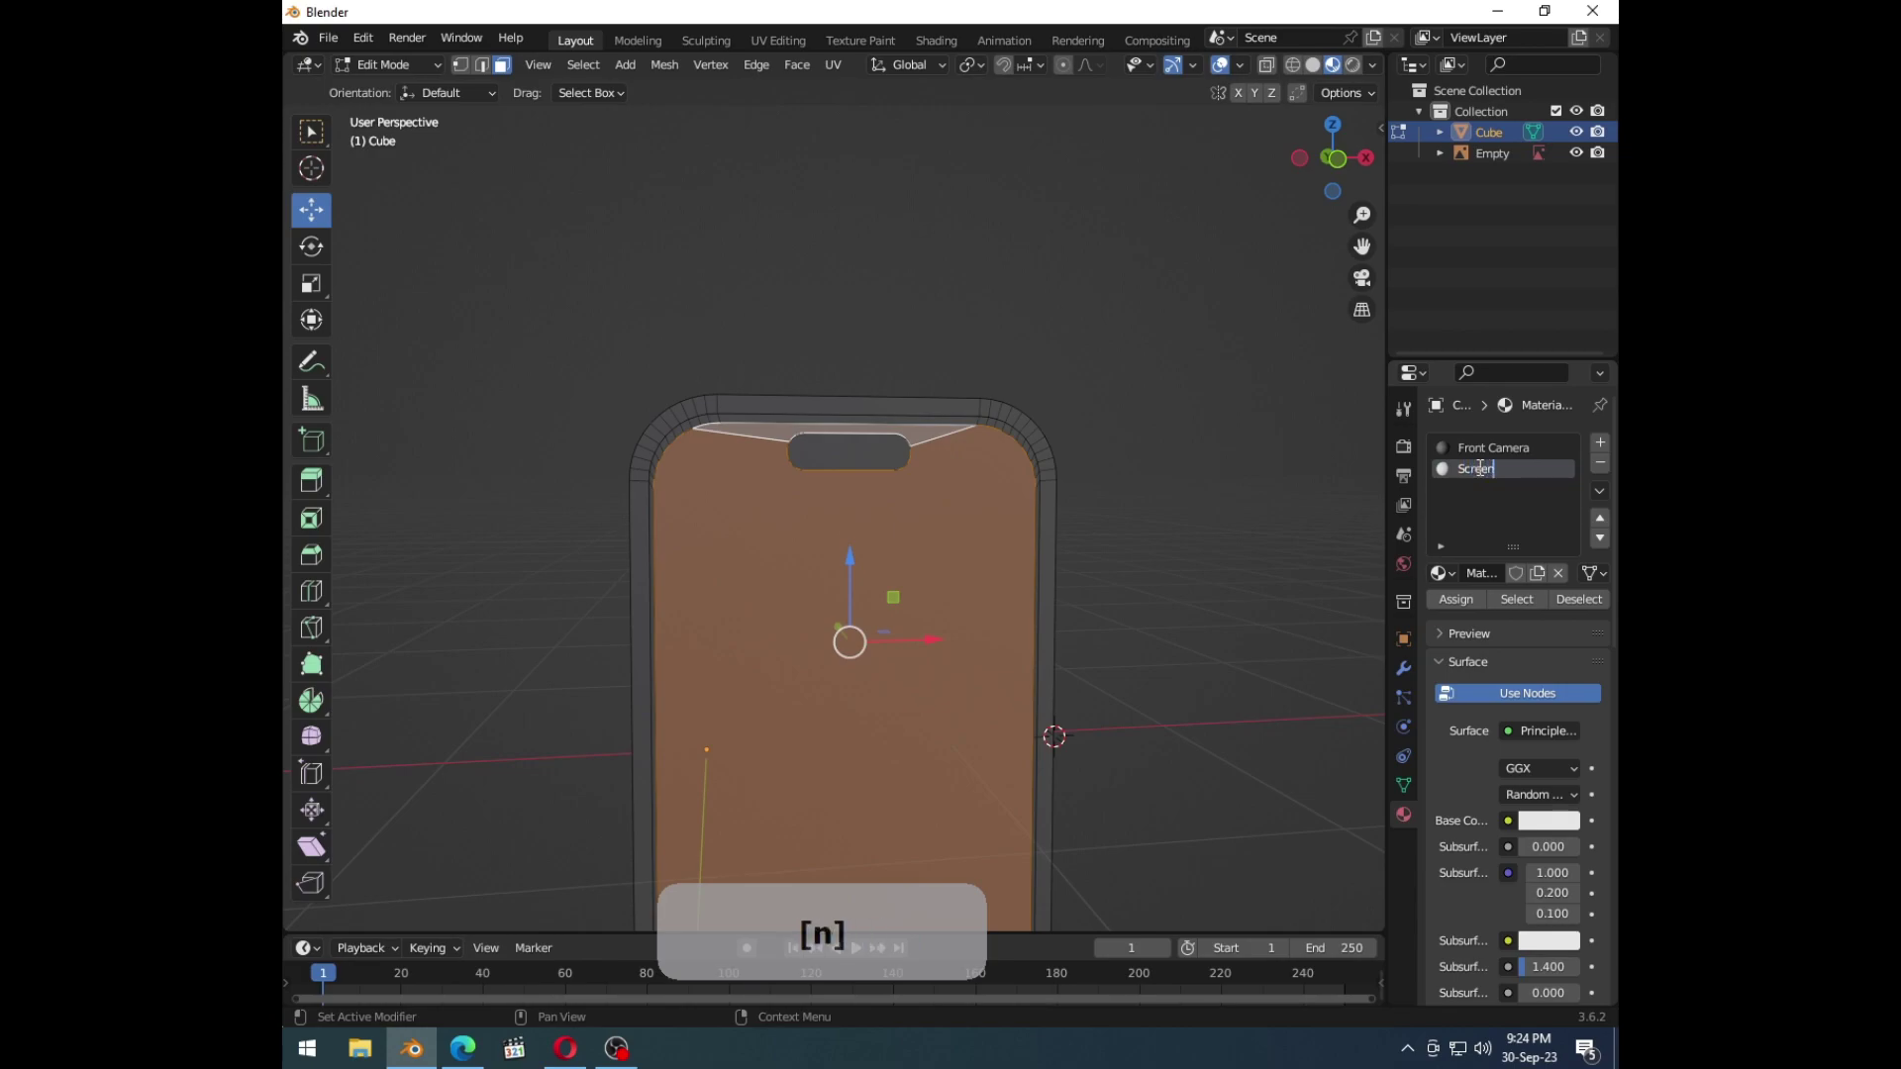
pyautogui.click(1516, 540)
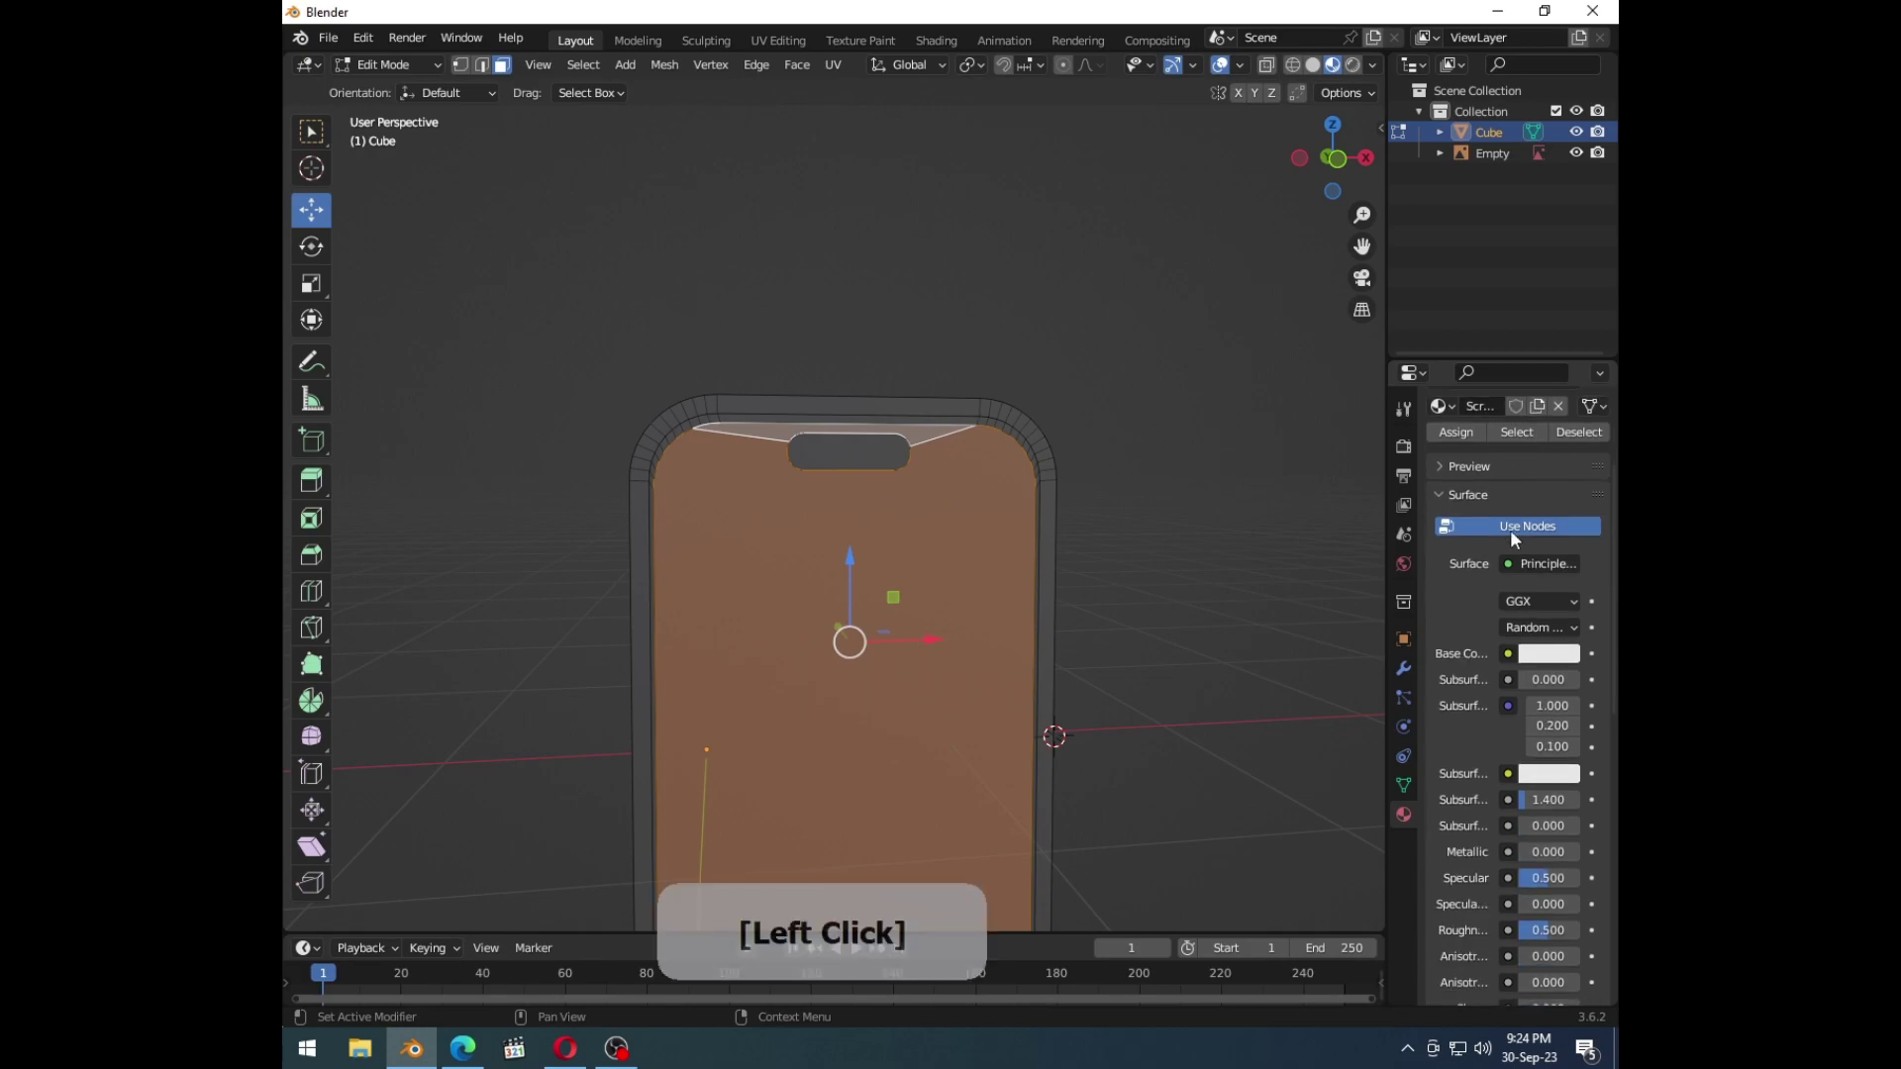
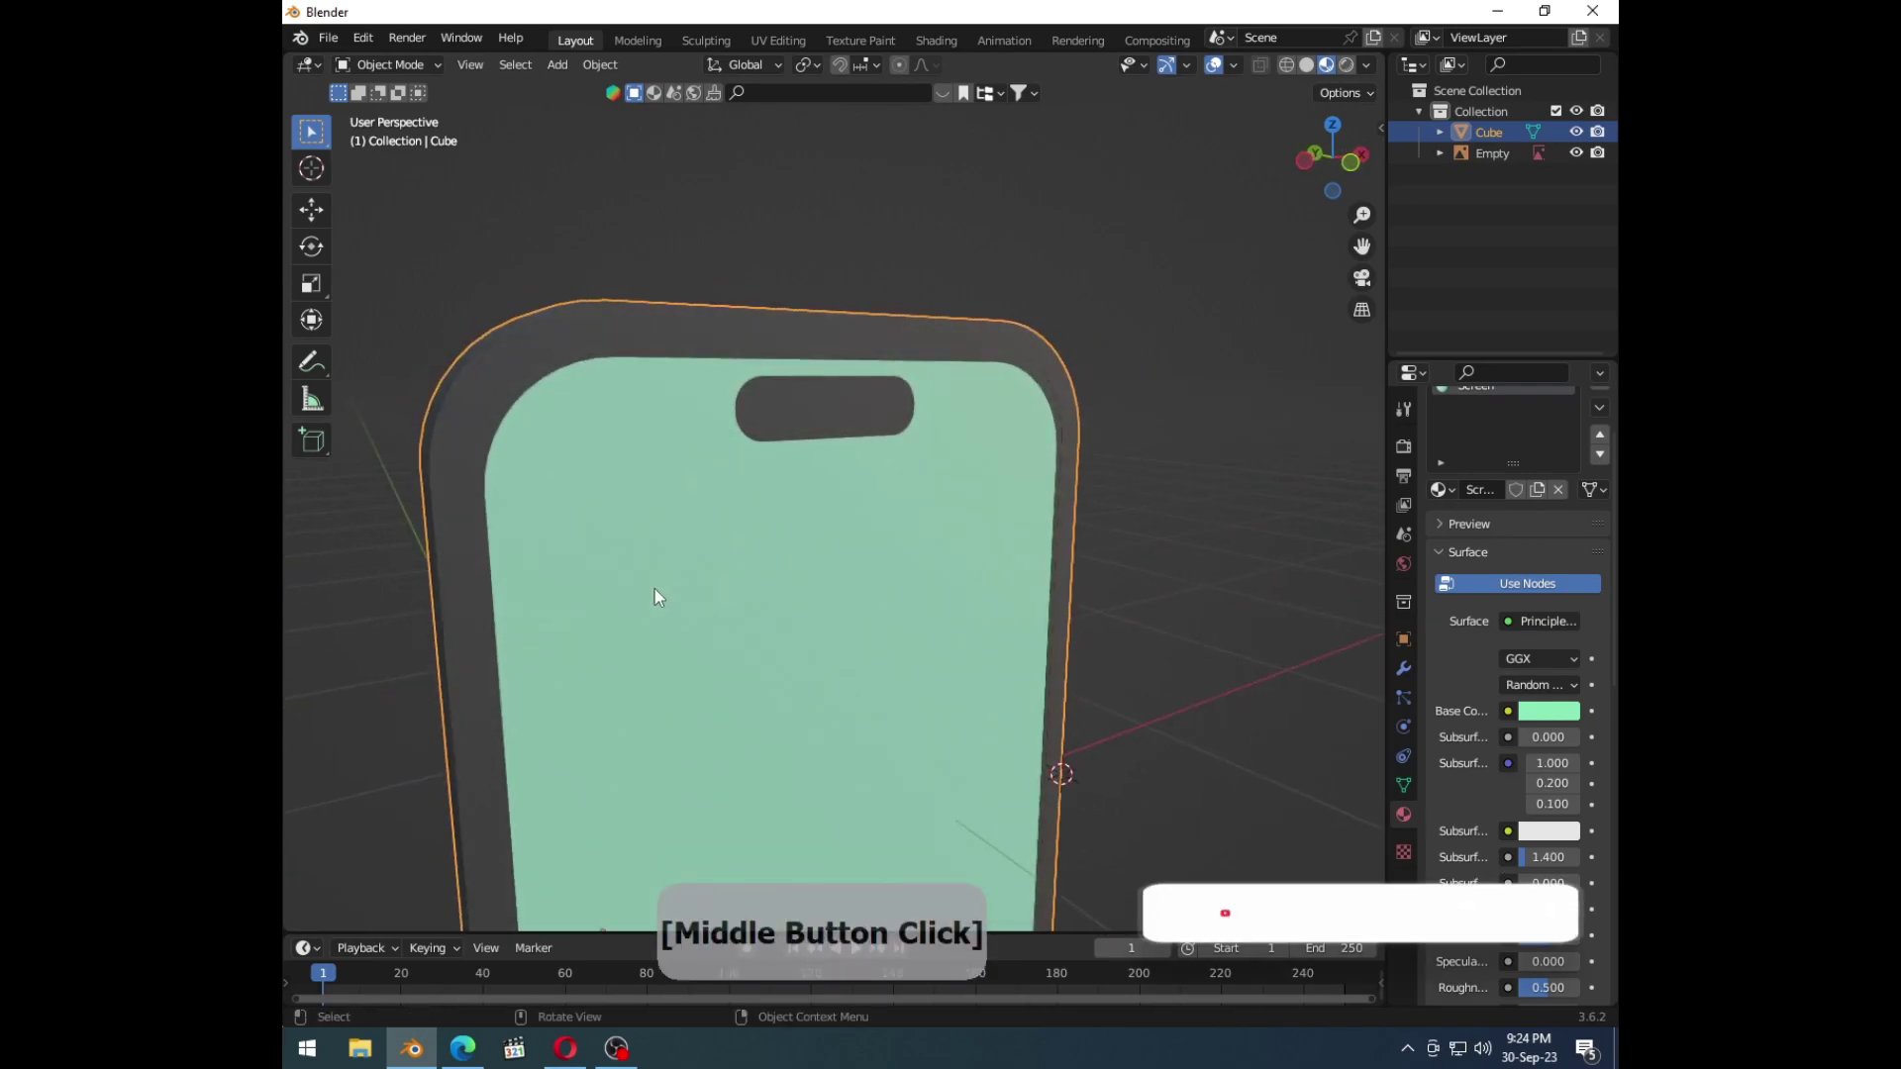
# Step: Shade the whole phone body smooth and look it over from several angles
pyautogui.click(962, 523)
pyautogui.rightClick(961, 523)
pyautogui.click(962, 523)
pyautogui.middleClick(888, 565)
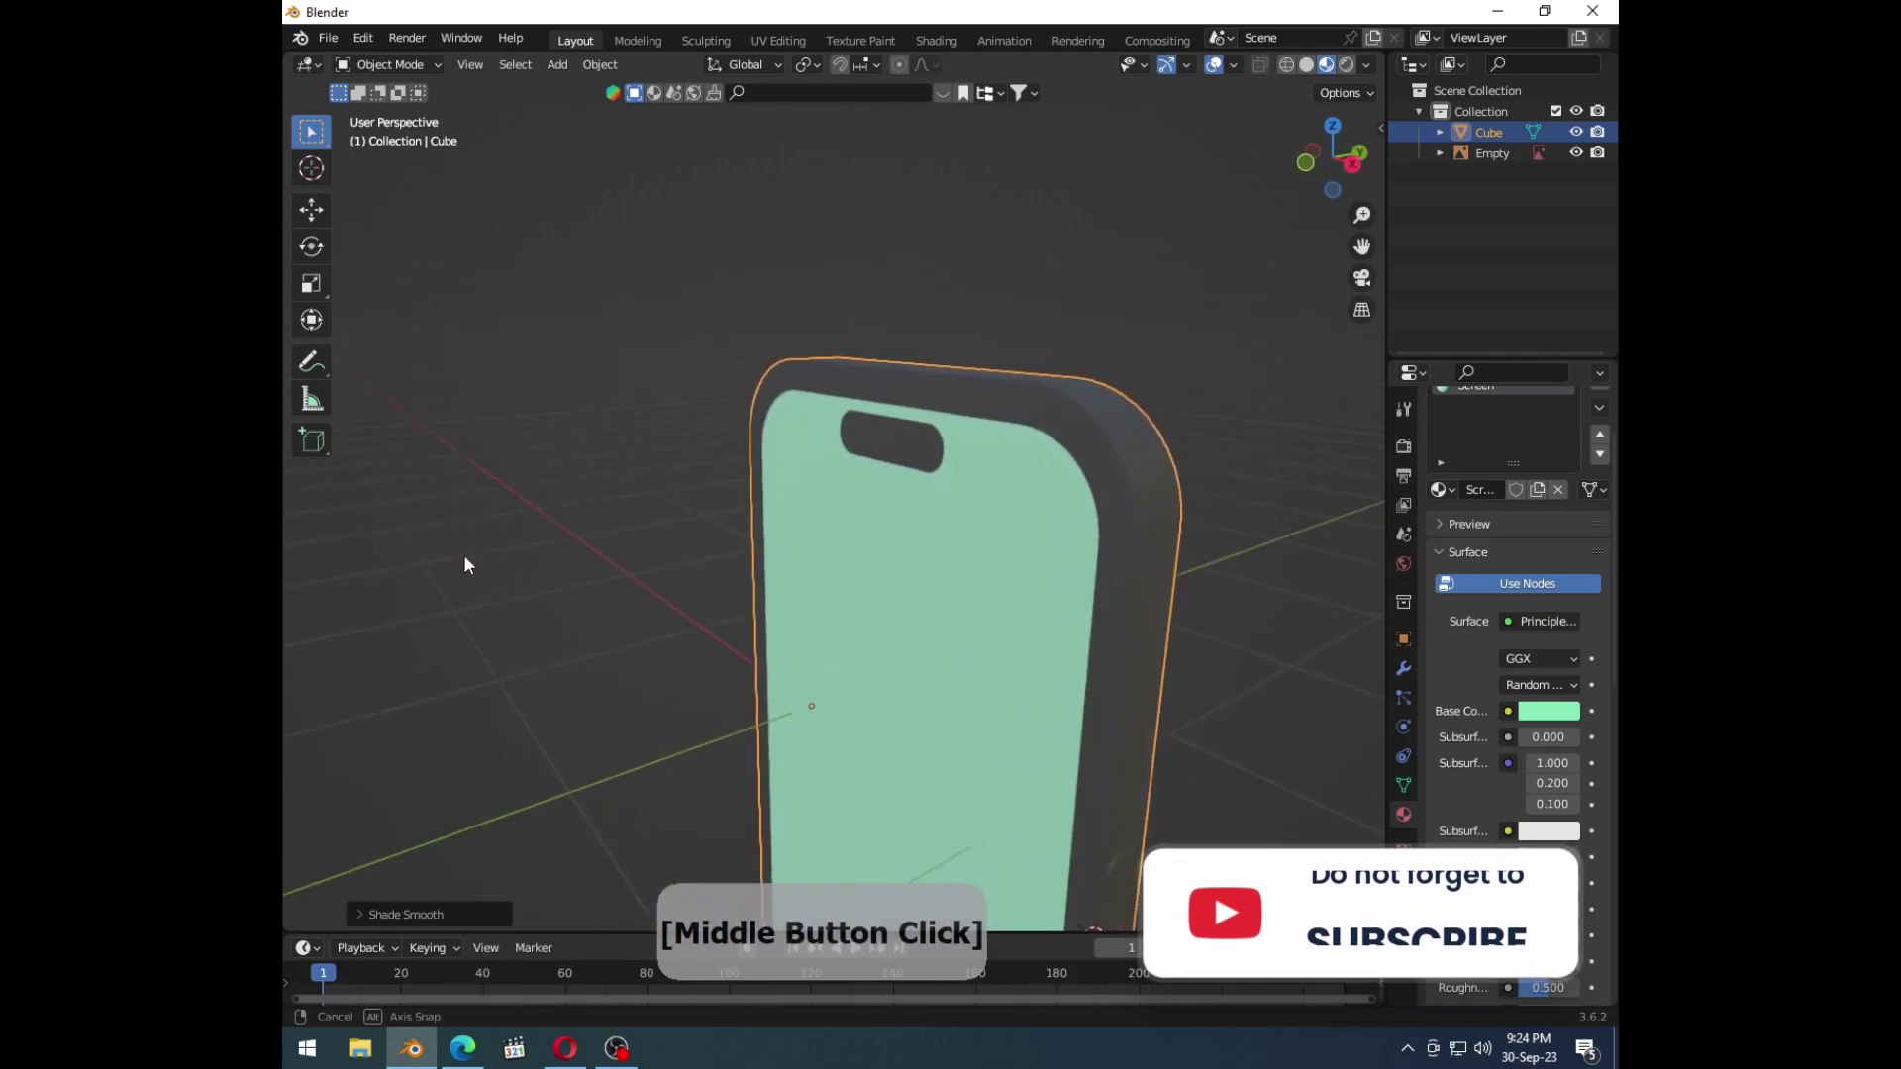
pyautogui.click(828, 574)
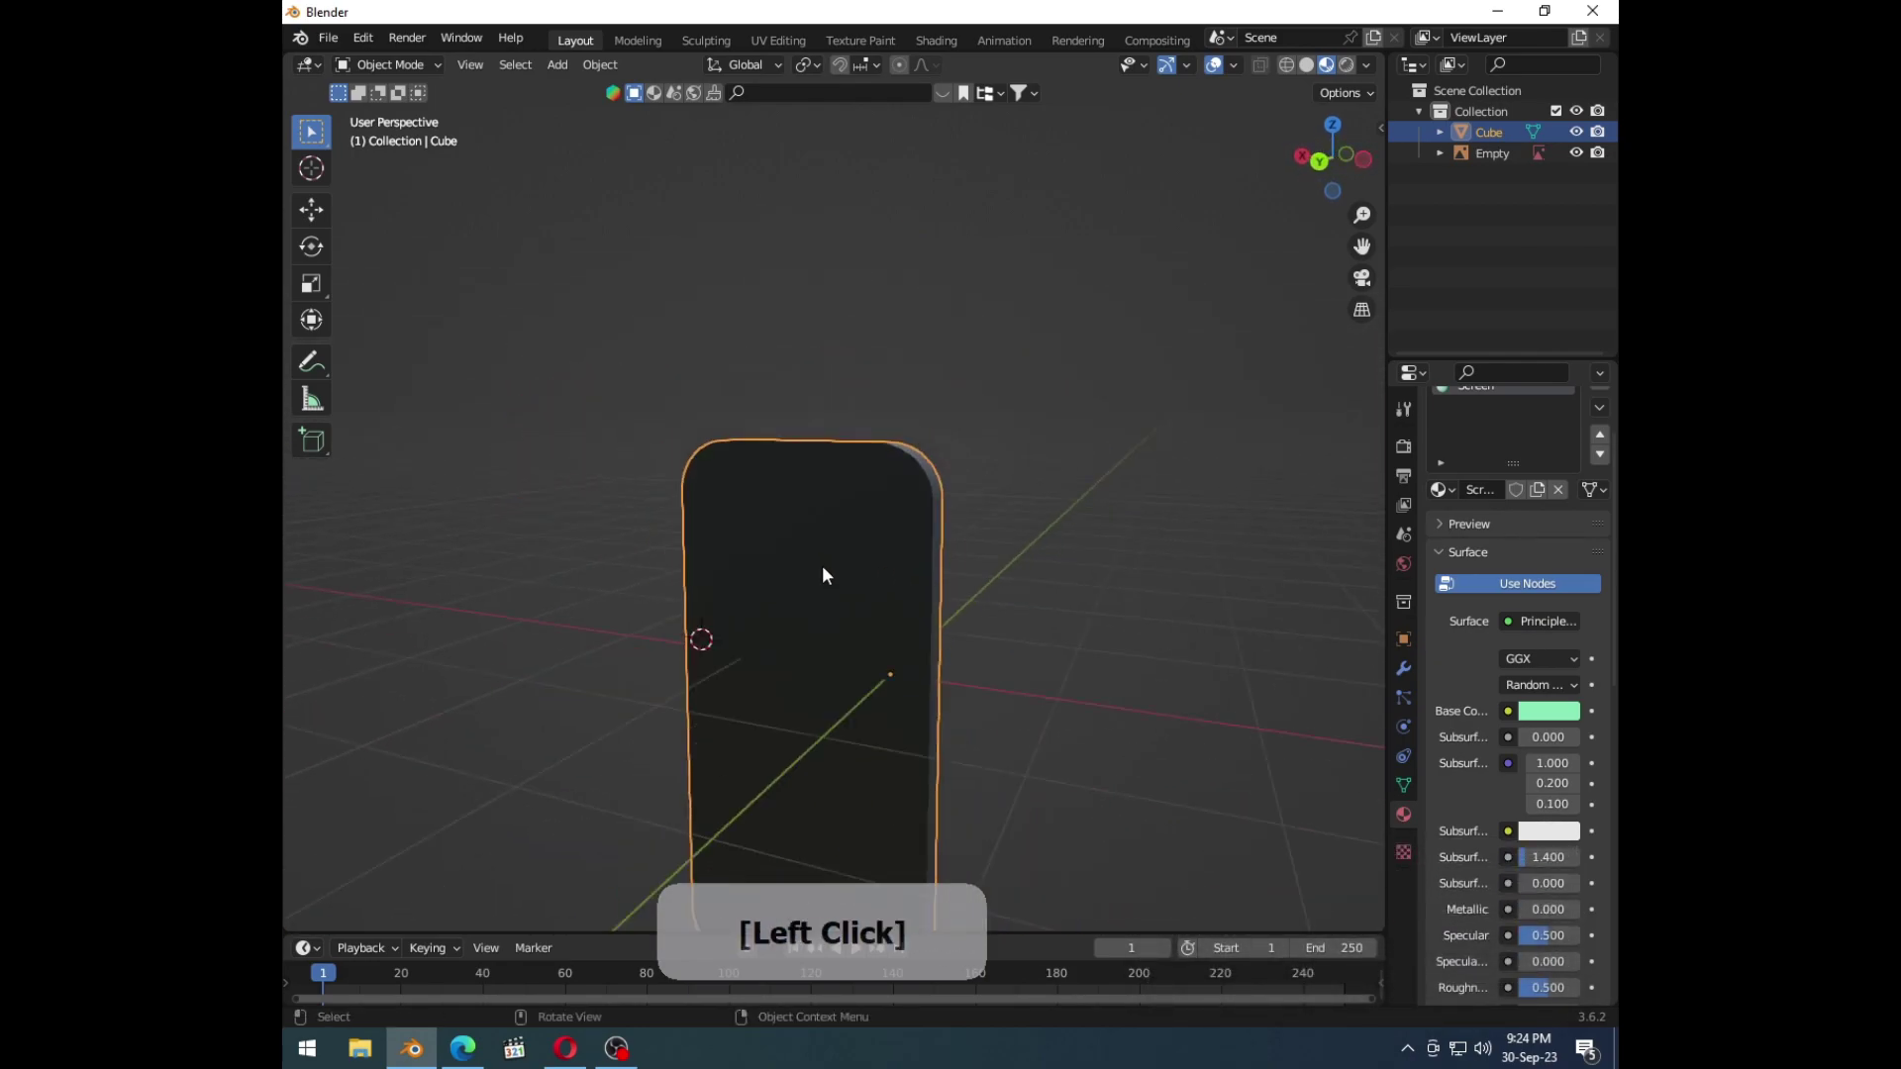
pyautogui.middleClick(787, 584)
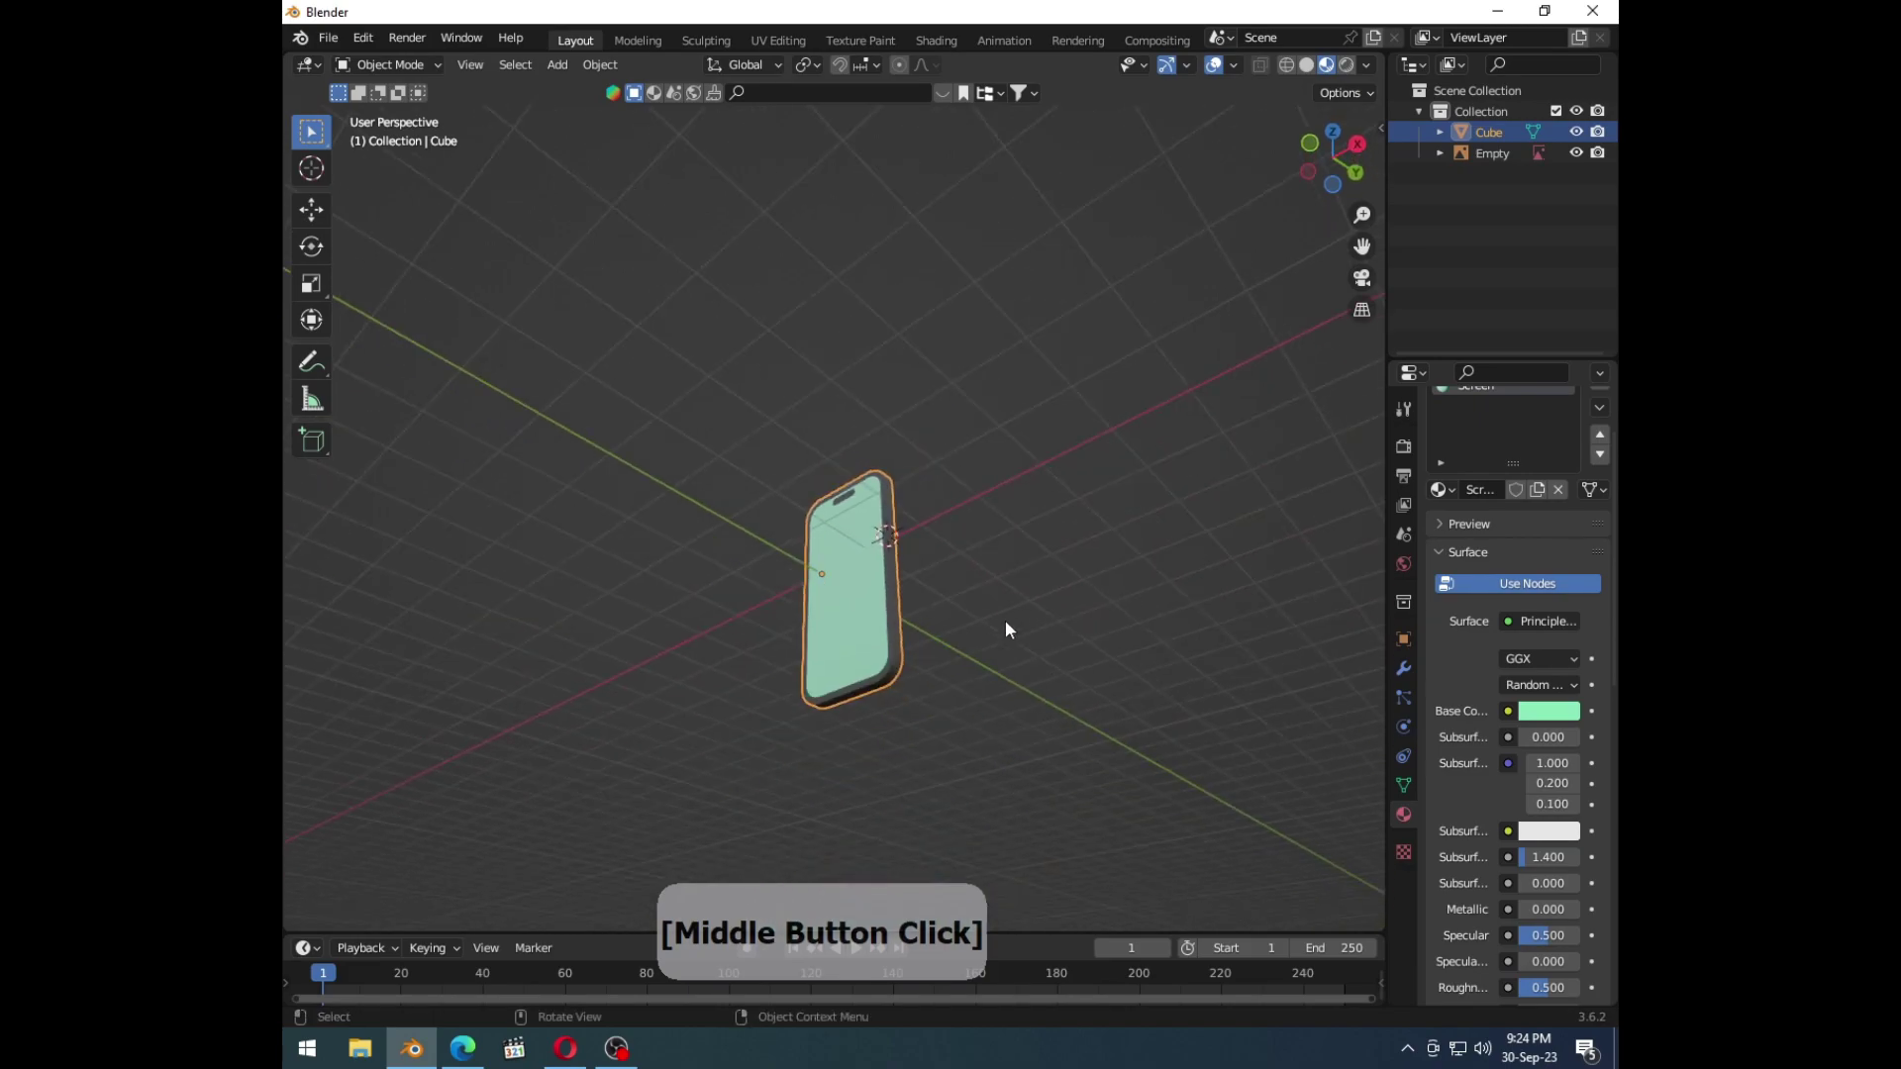
pyautogui.middleClick(920, 604)
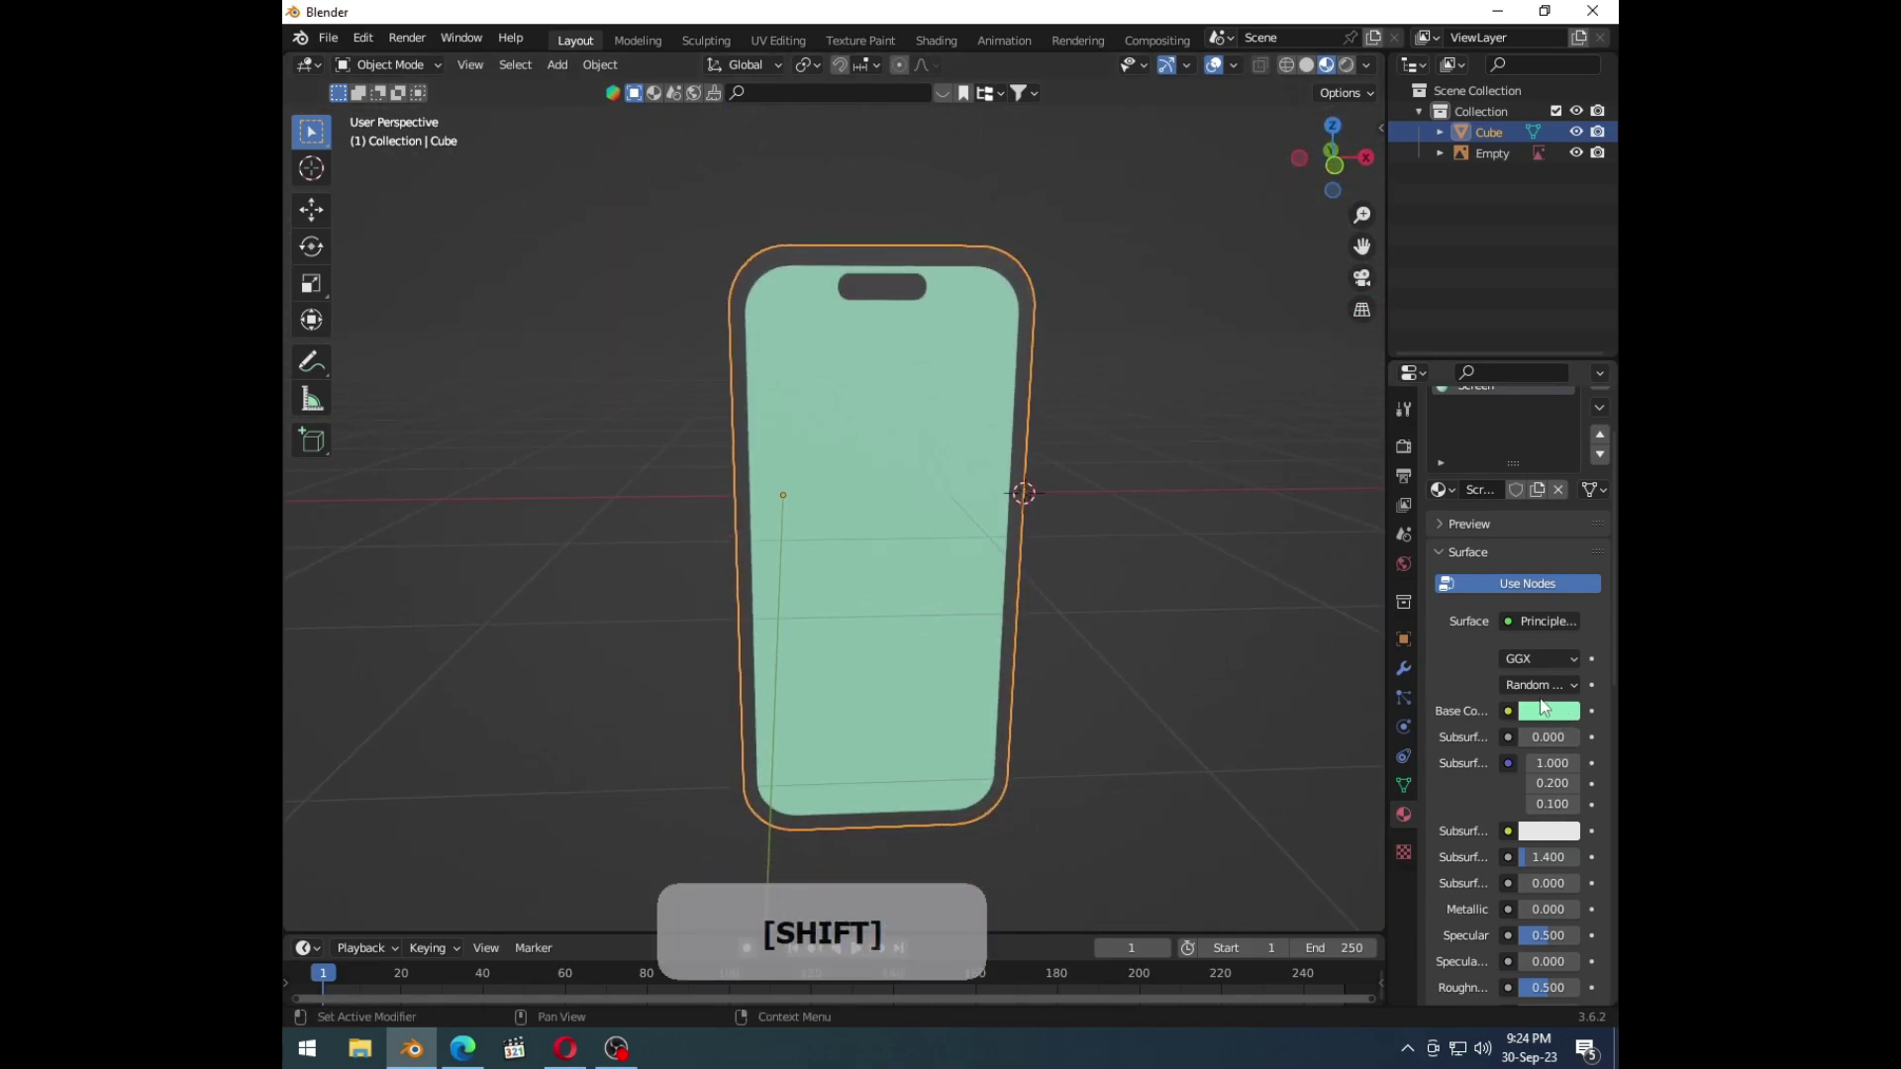
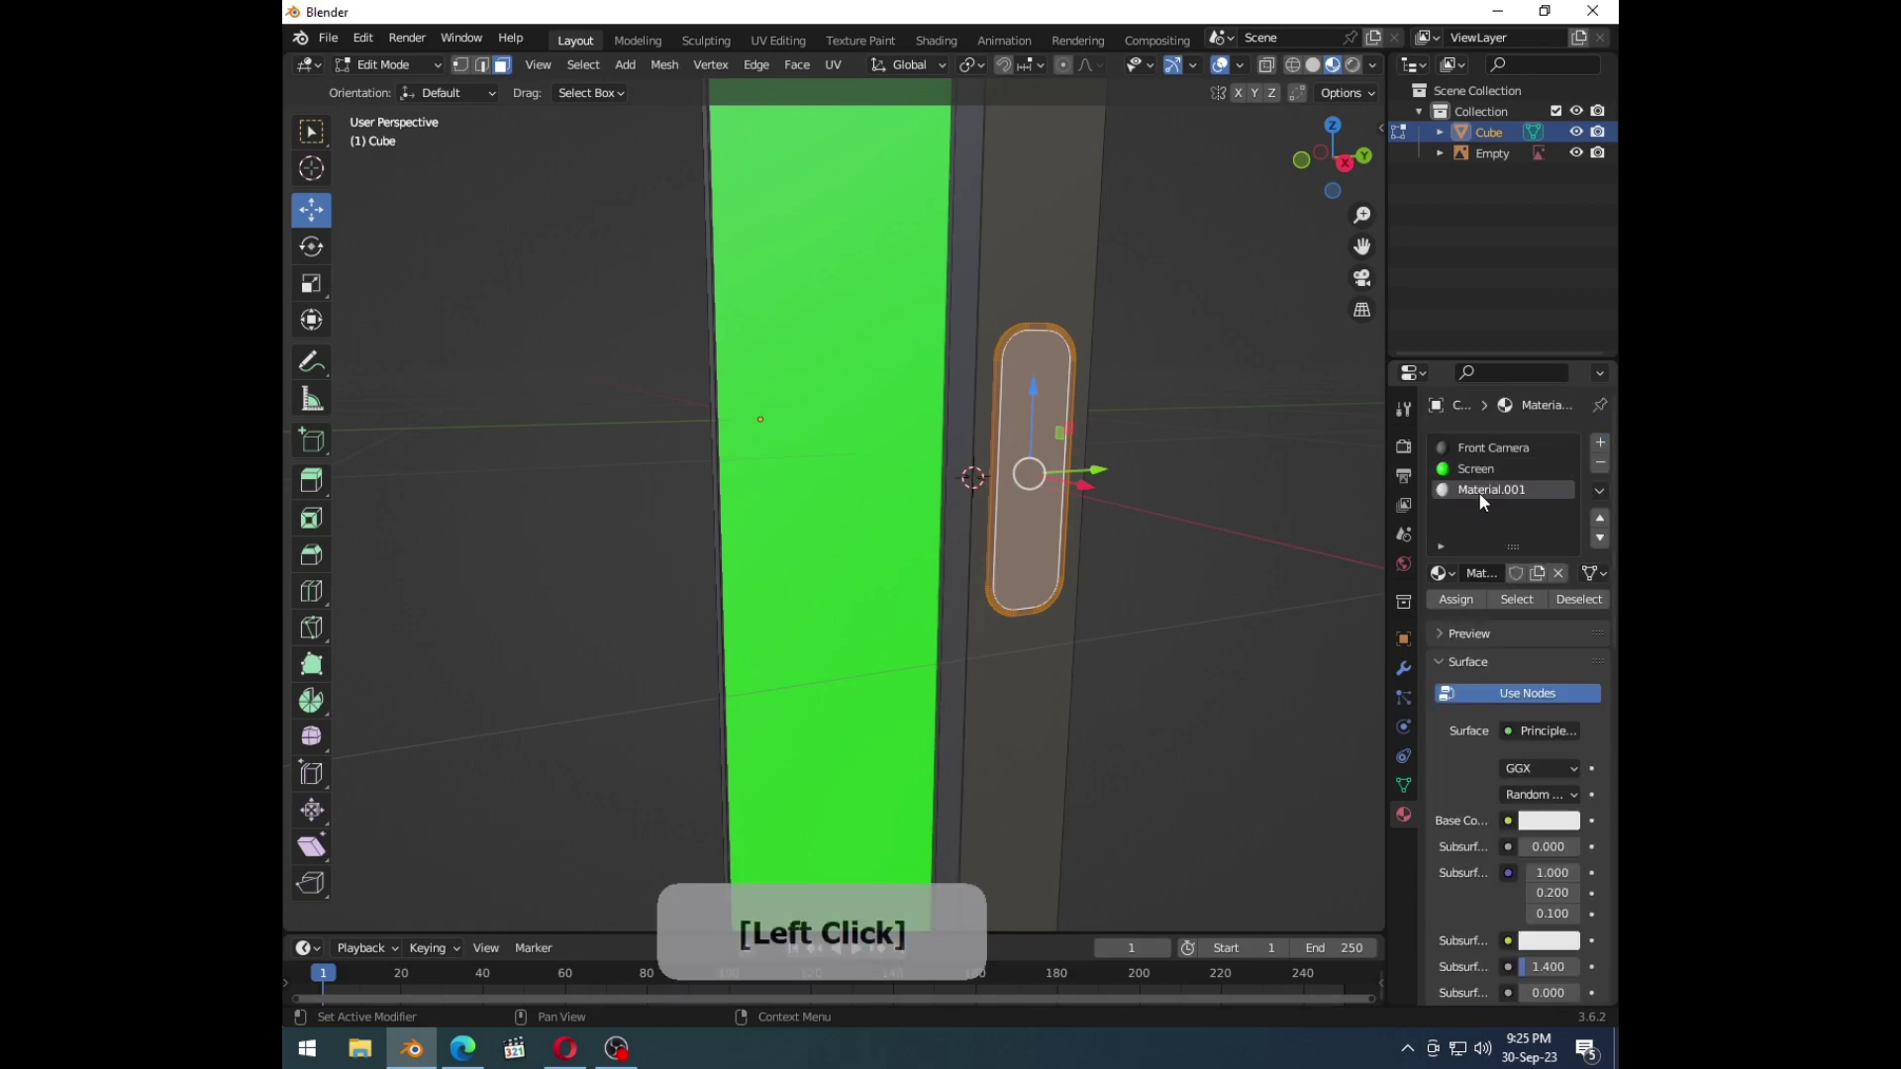
# Step: Name the side button's gold material 'Buttons' and leave Edit Mode
pyautogui.press('shift+b')
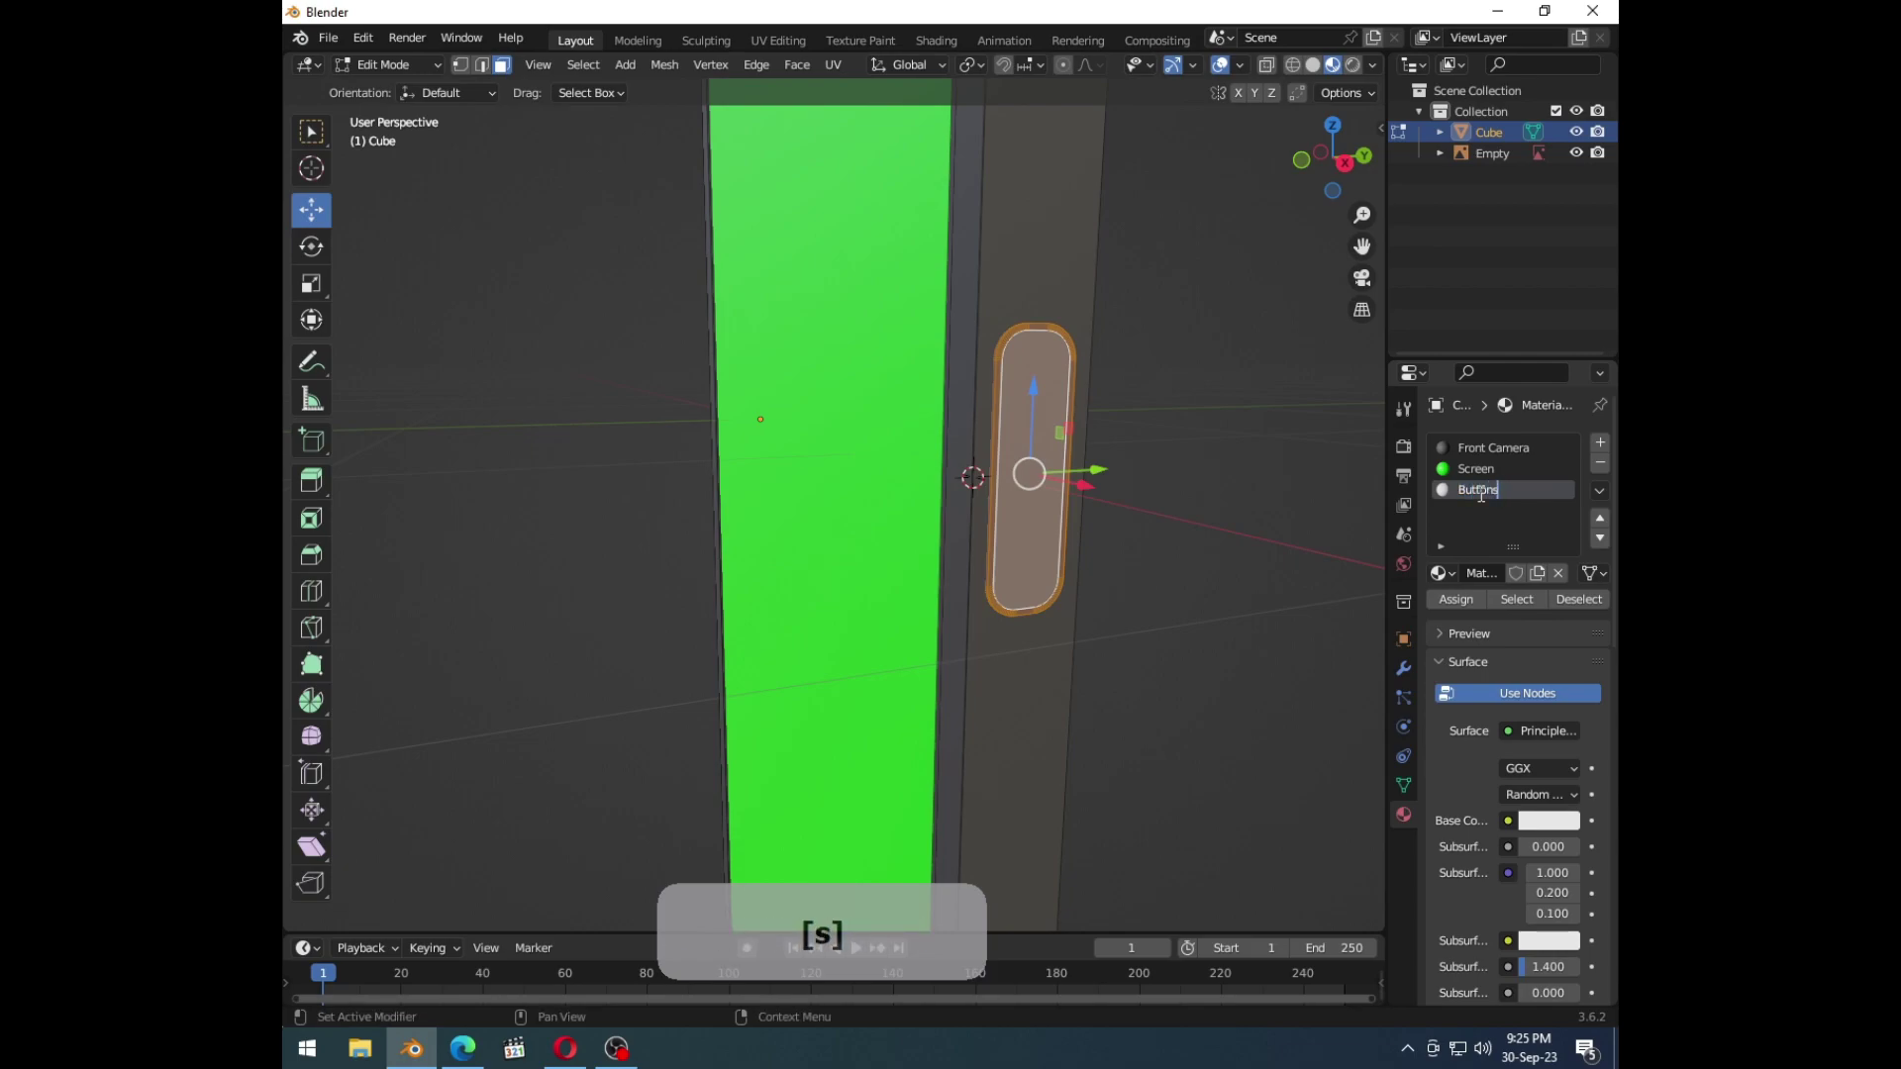
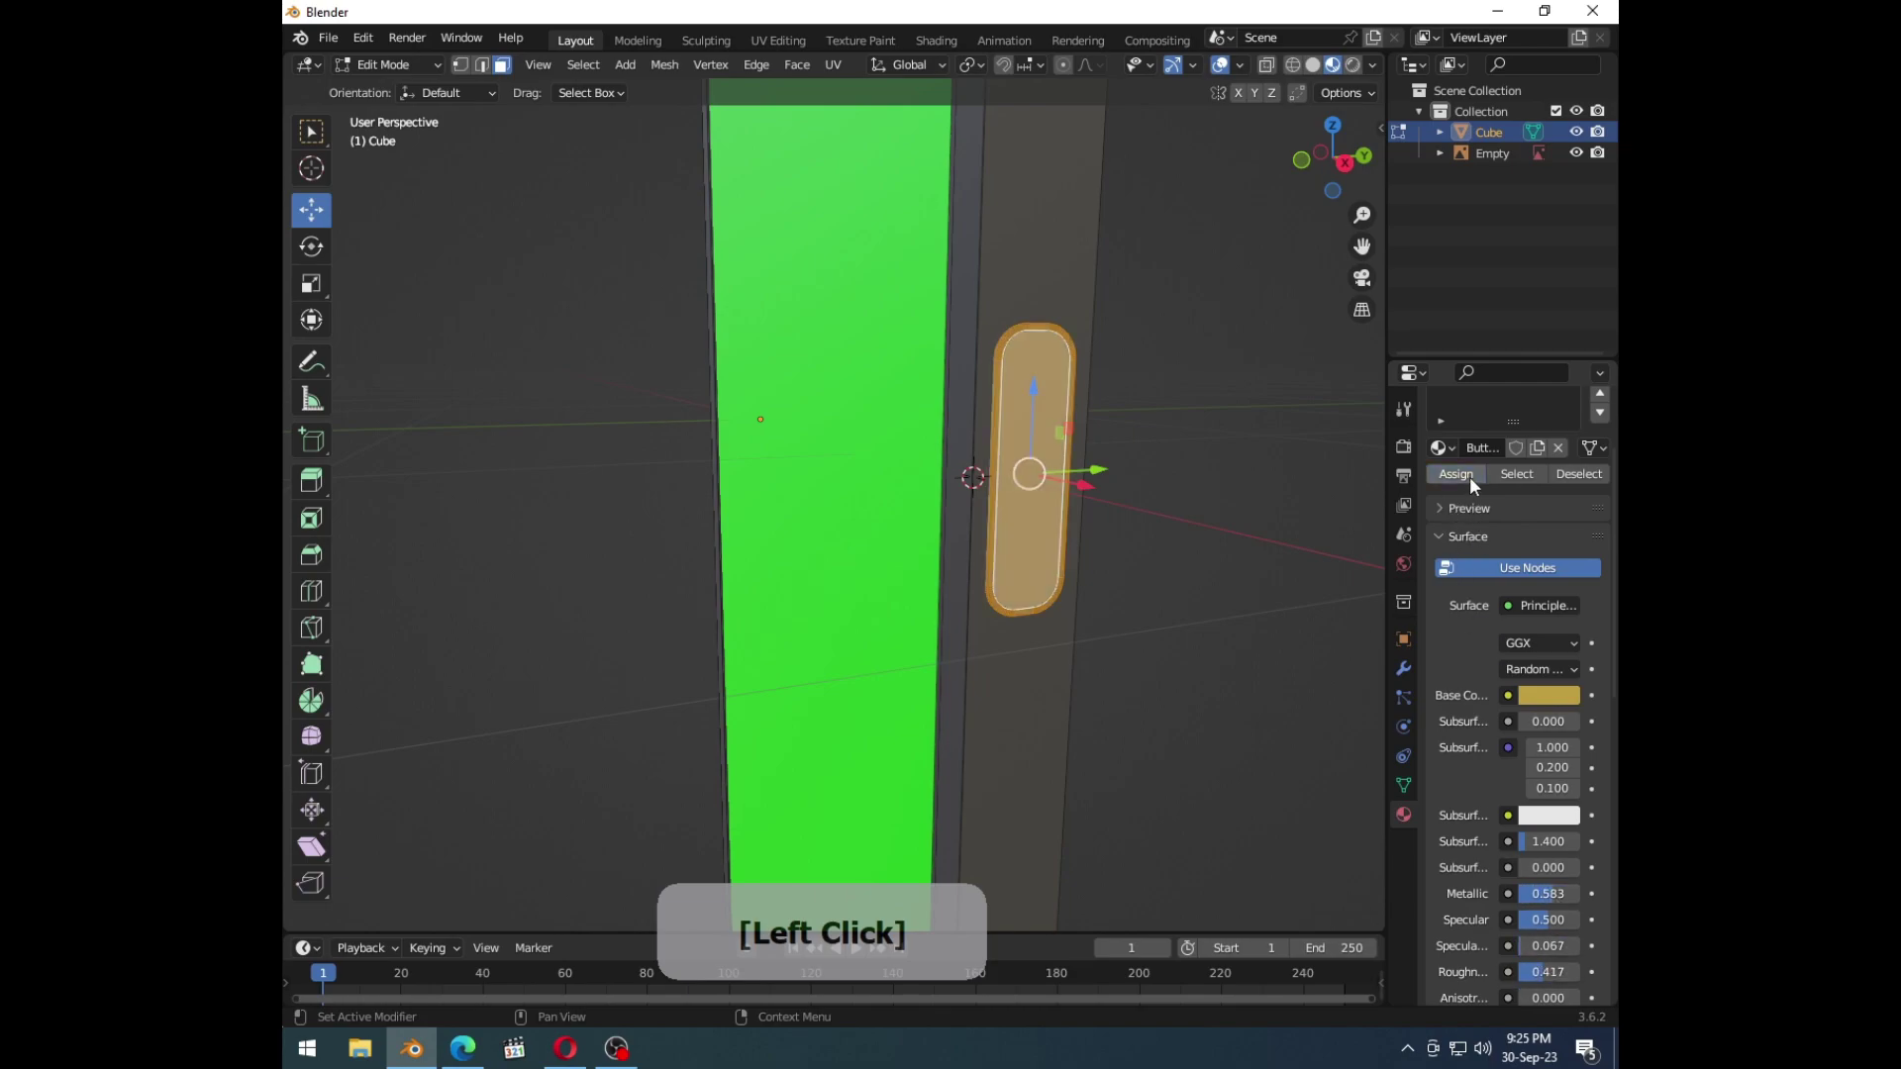
pyautogui.press('Tab')
pyautogui.click(1177, 494)
# Step: Select the phone body and enter Edit Mode to pick its outer frame faces
pyautogui.middleClick(1140, 498)
pyautogui.click(655, 281)
pyautogui.middleClick(865, 423)
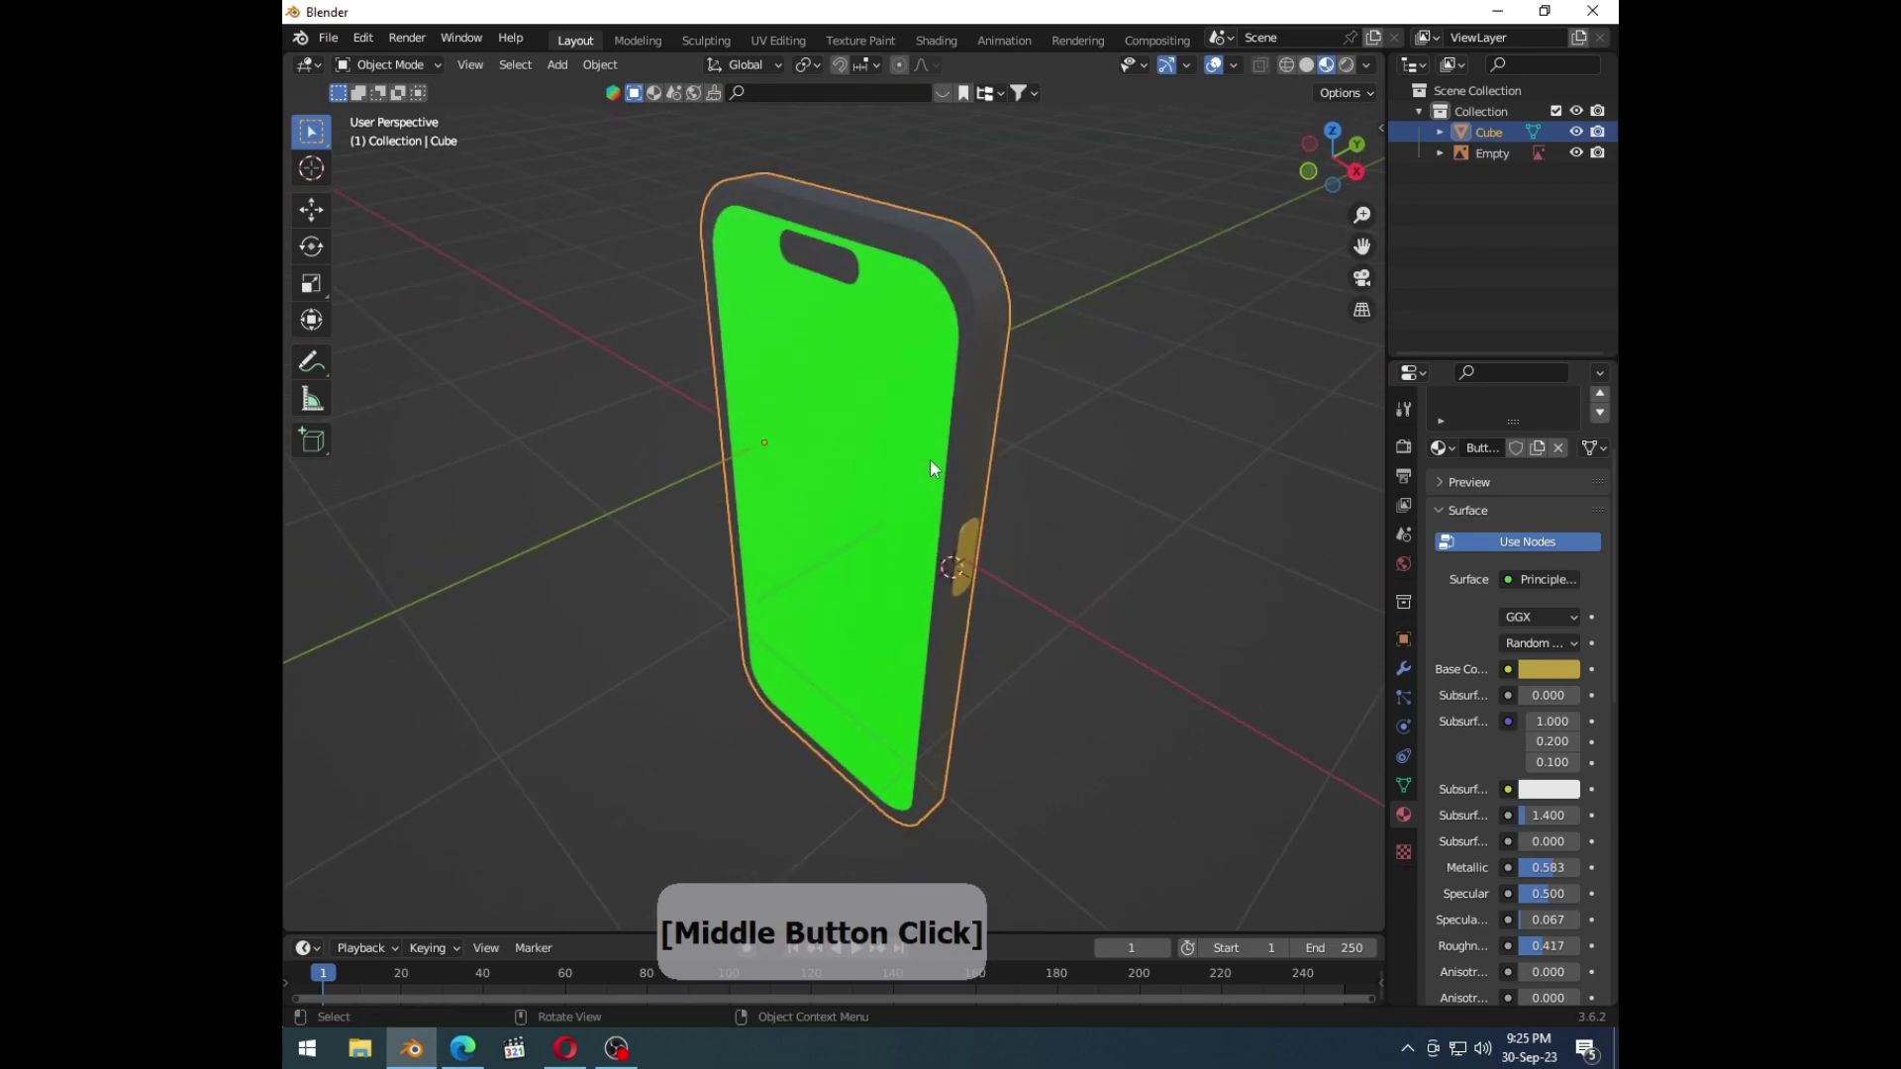
pyautogui.press('Tab')
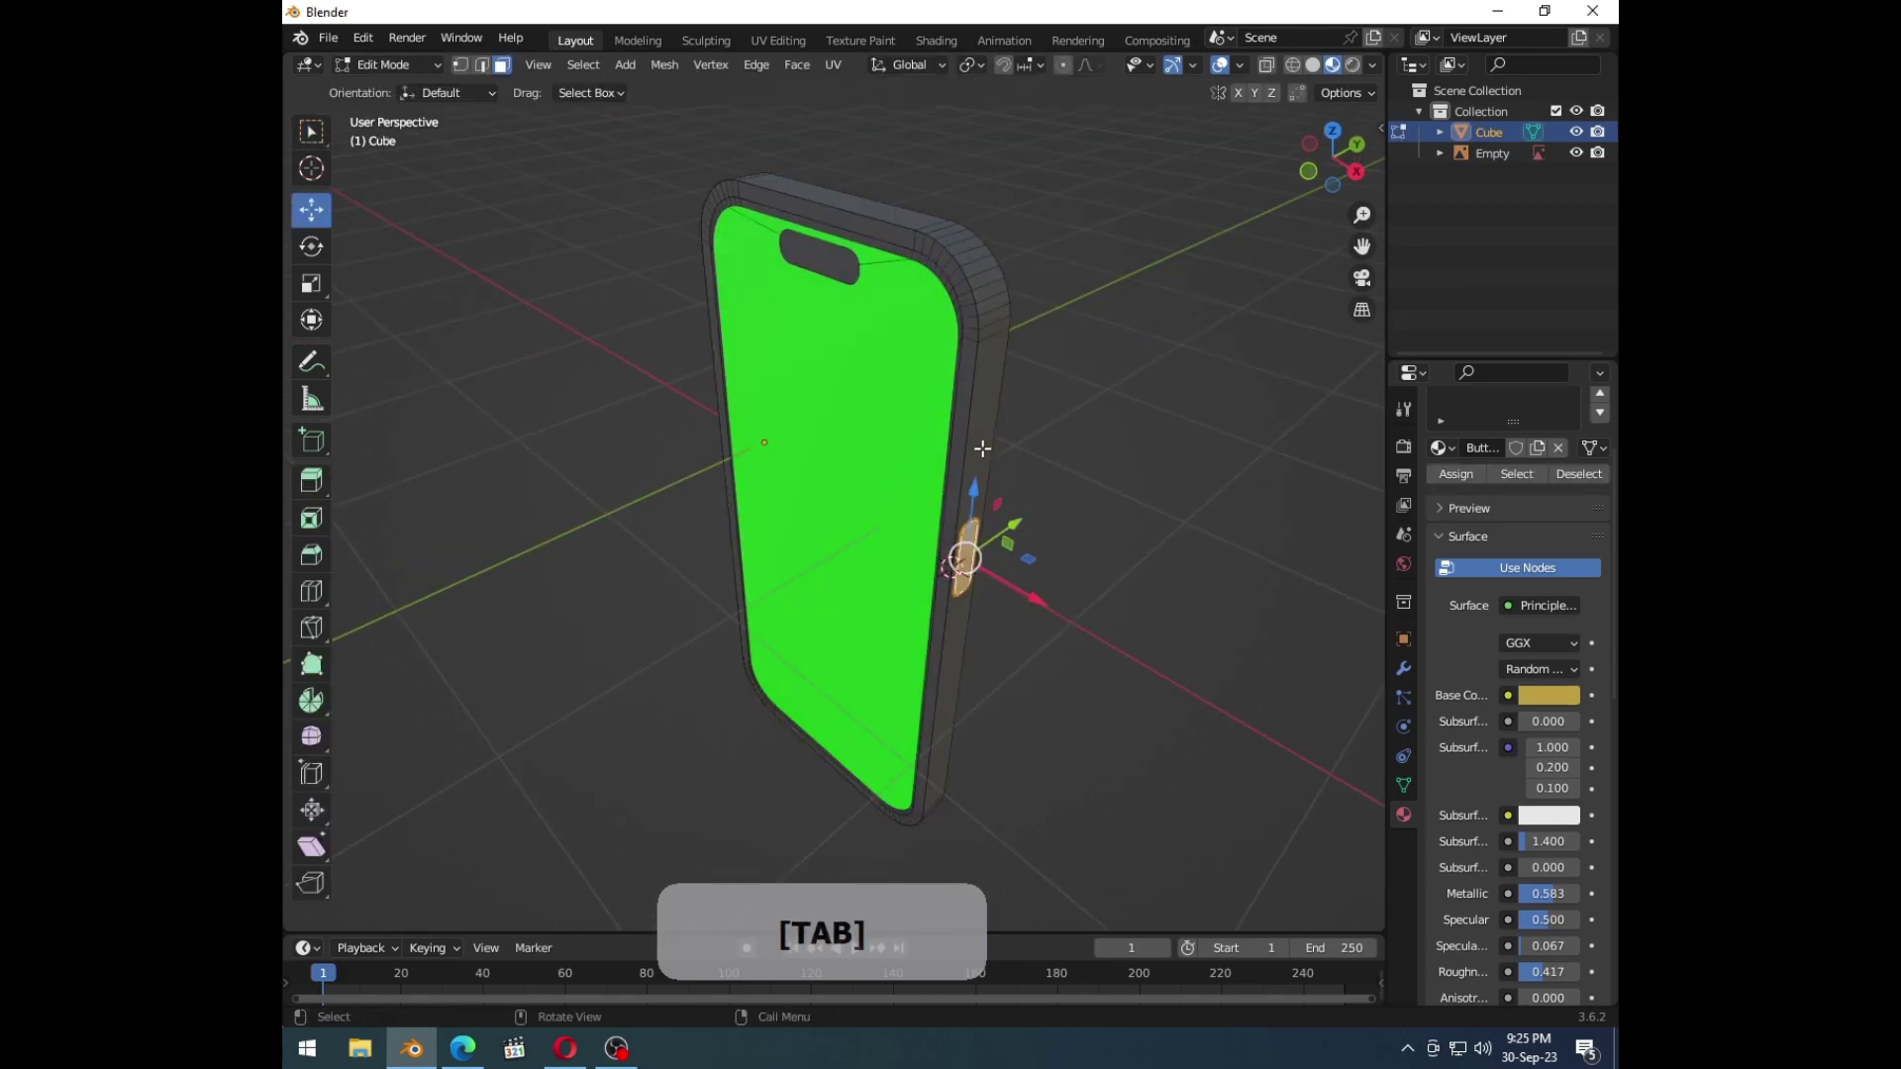
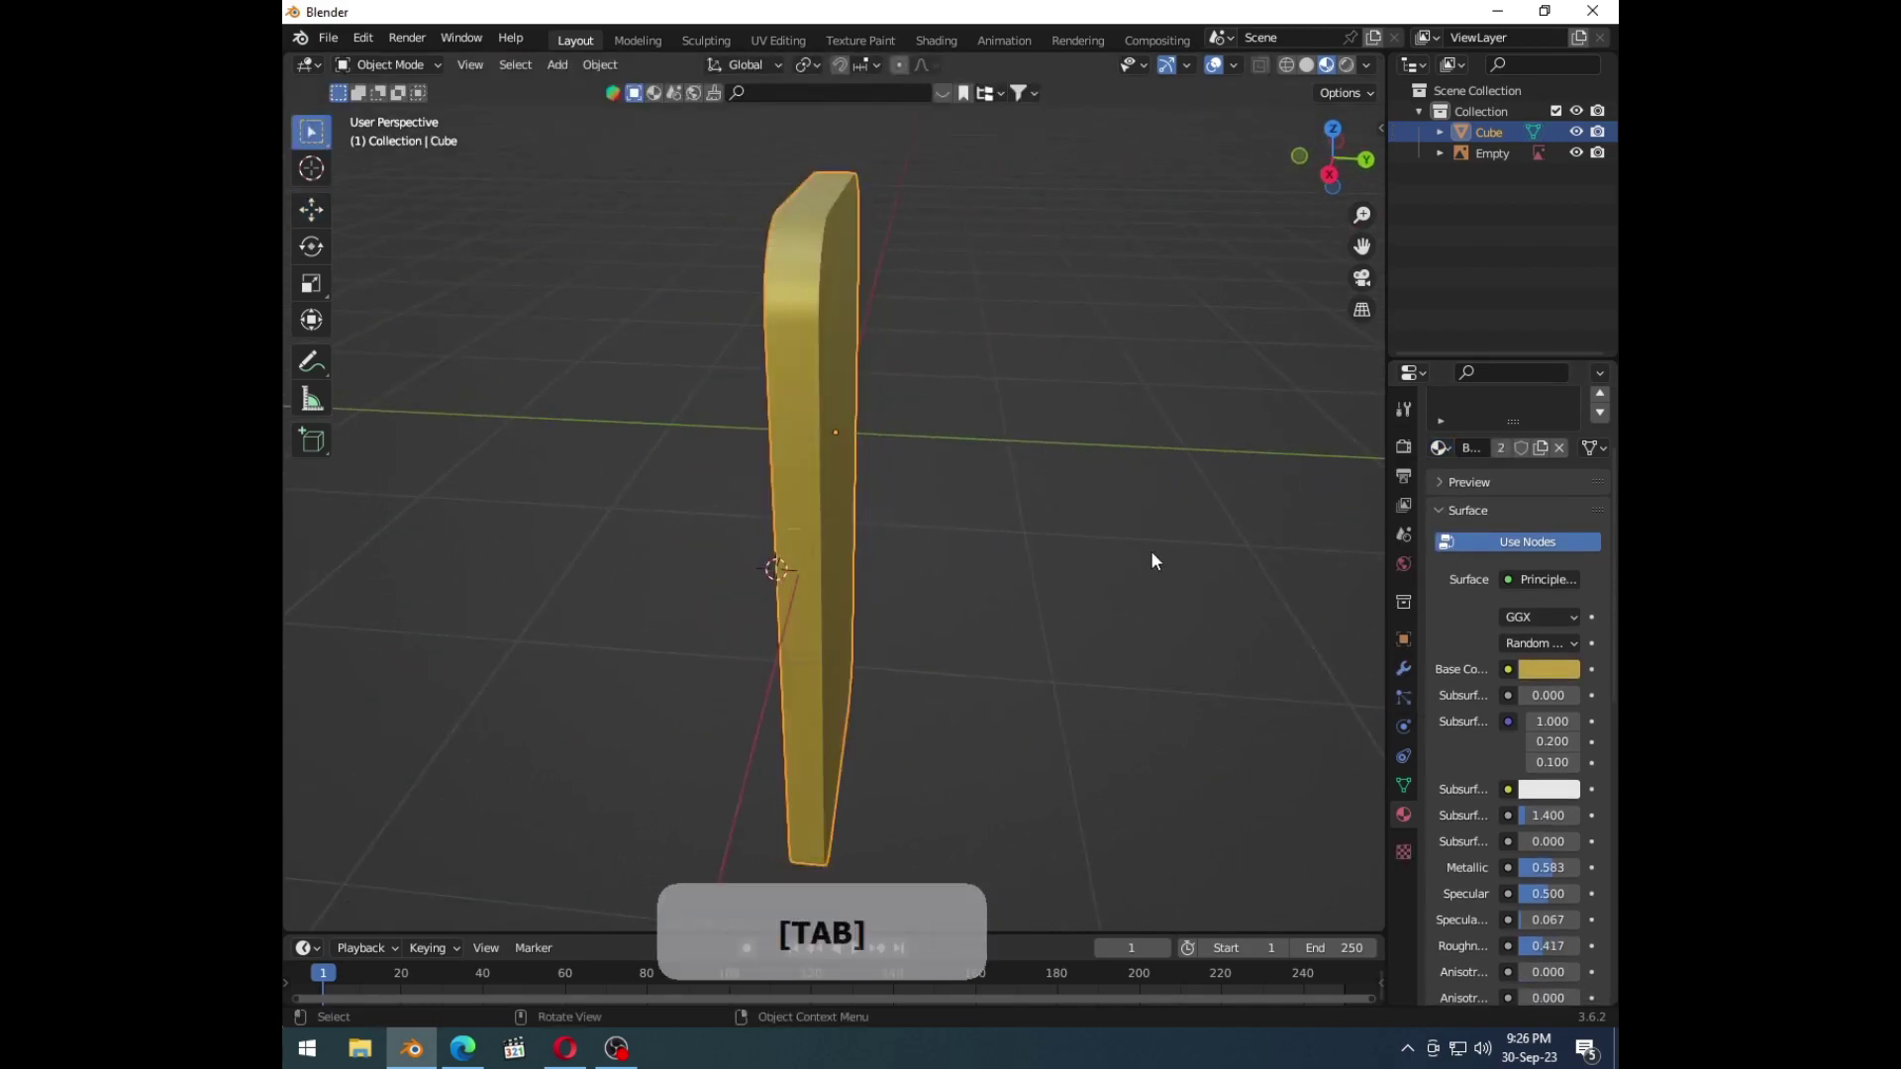
# Step: Give the frame faces the gold Buttons material, checking it from top, bottom and front views
pyautogui.middleClick(1069, 547)
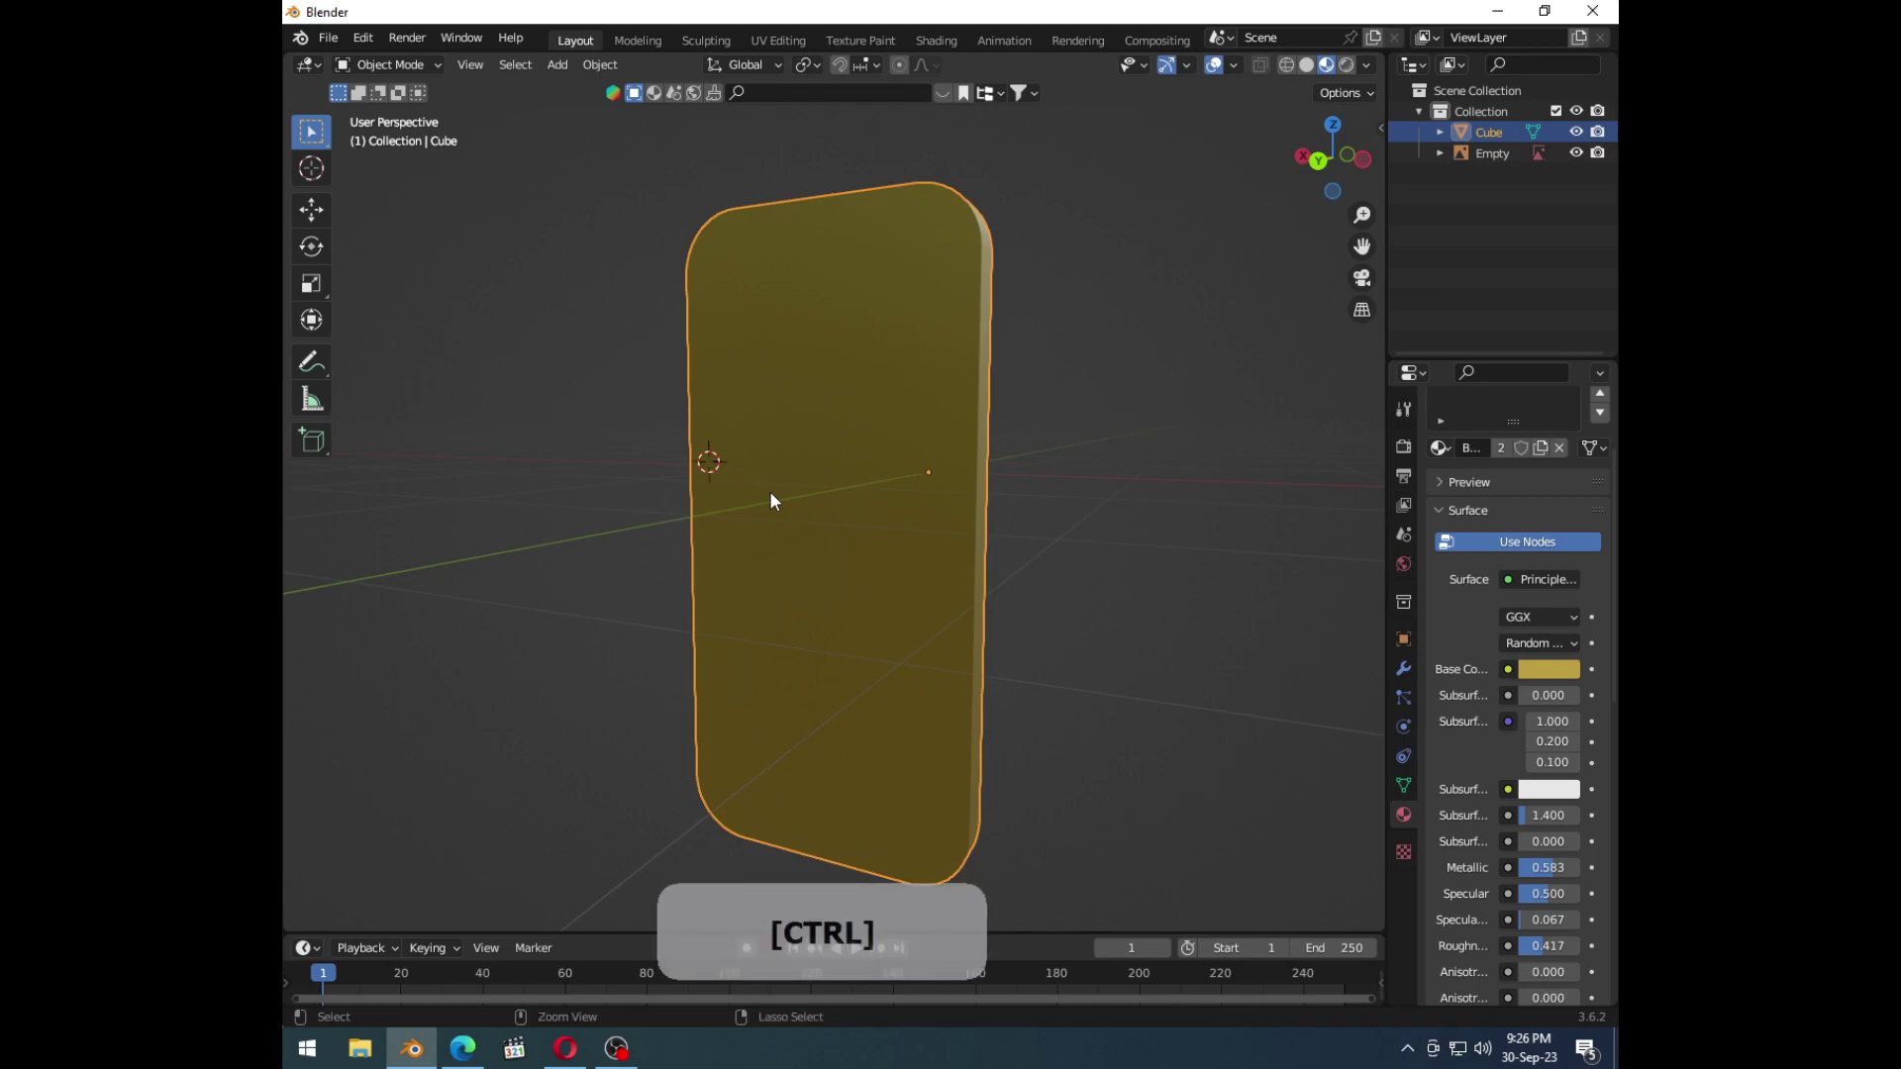
pyautogui.press('7')
pyautogui.middleClick(963, 454)
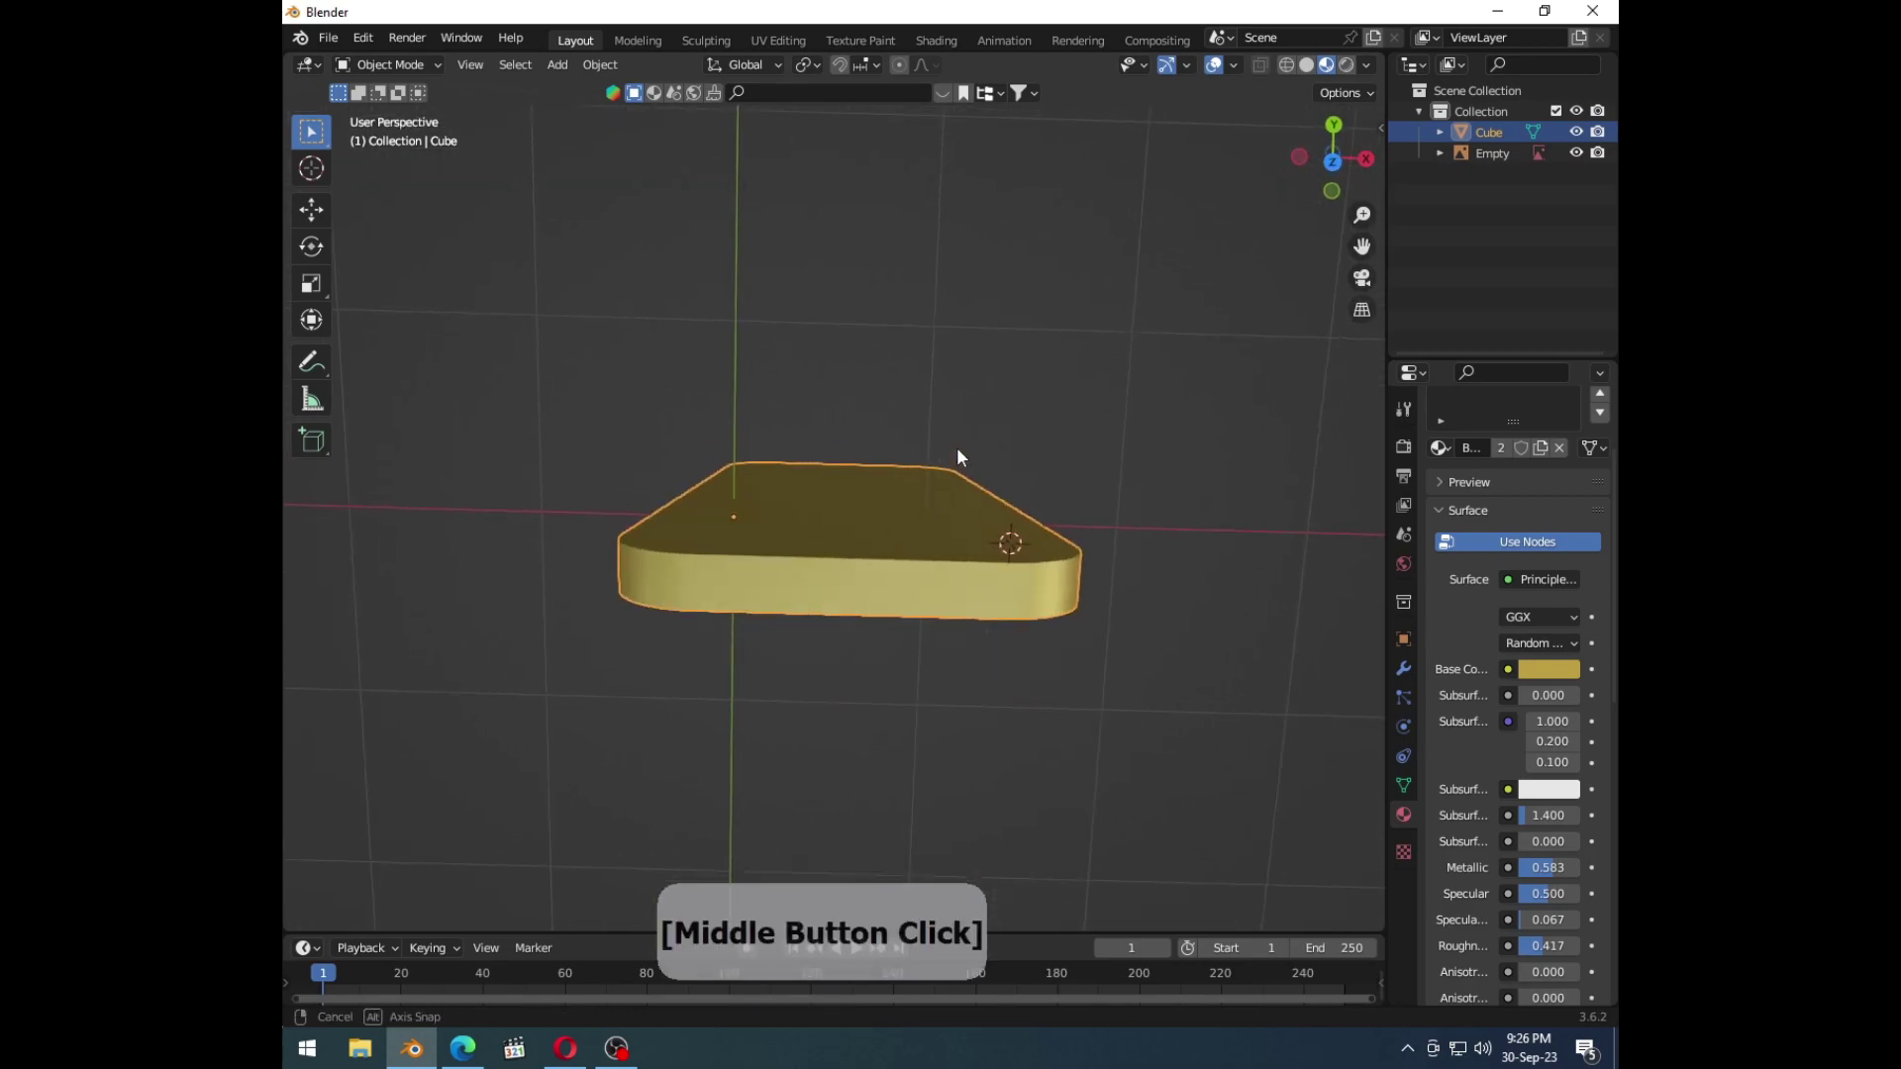
pyautogui.middleClick(979, 533)
pyautogui.press('7')
pyautogui.press('ctrl+7')
pyautogui.press('1')
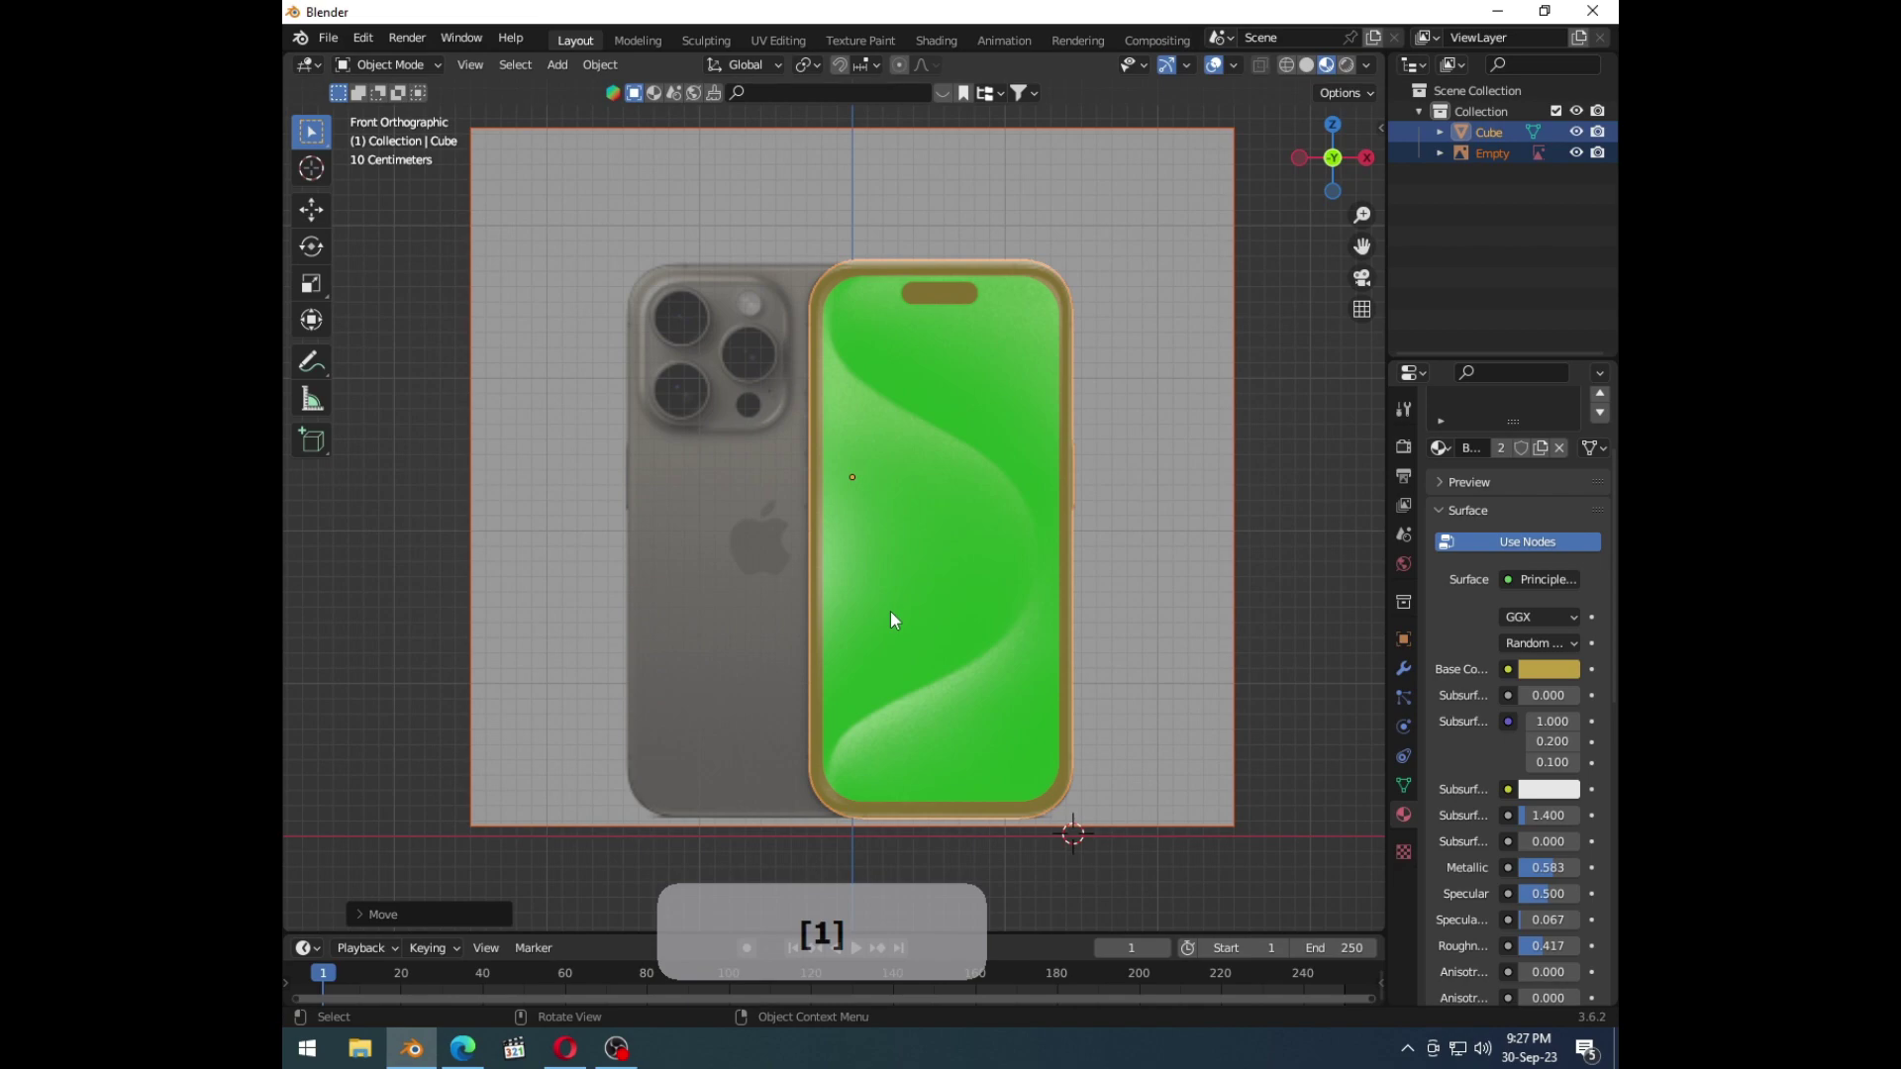
# Step: Deselect the phone to review the gold frame, then view its bottom end
pyautogui.click(1139, 871)
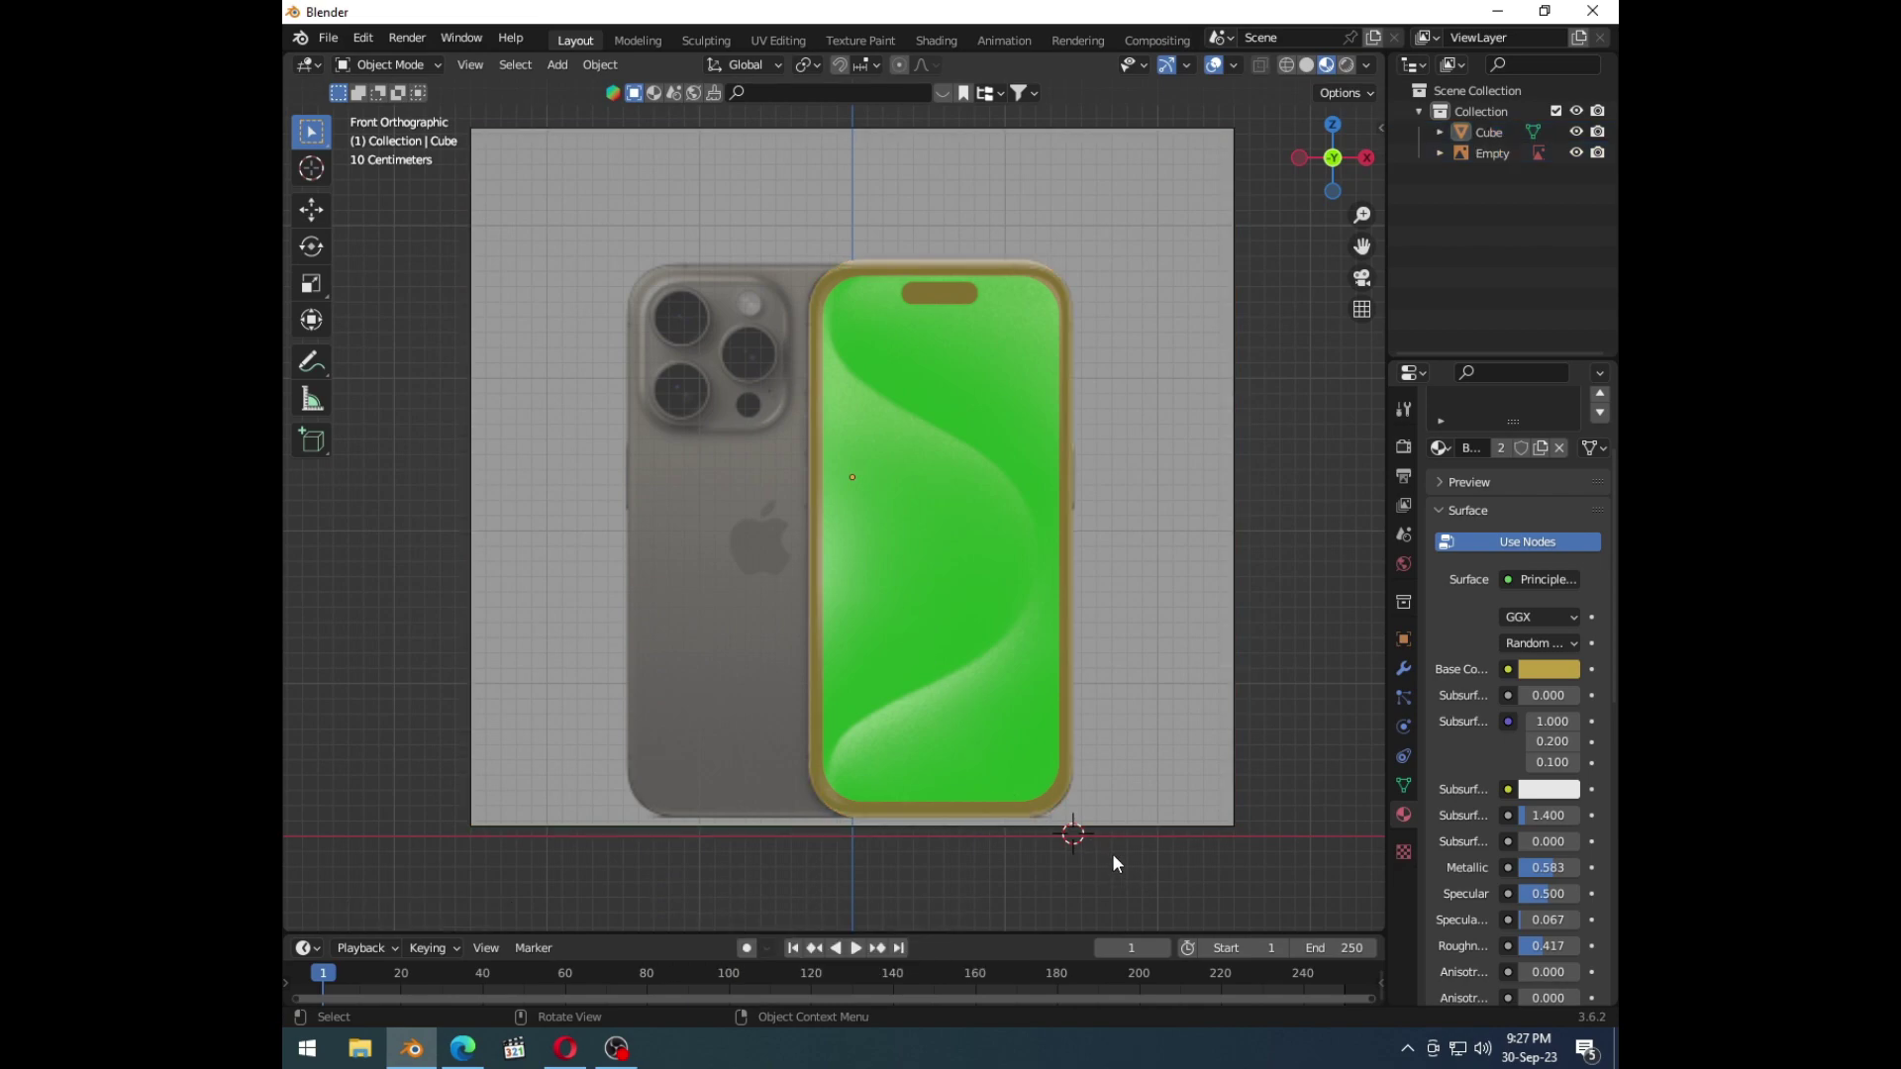
pyautogui.middleClick(1124, 790)
pyautogui.middleClick(1089, 573)
pyautogui.press('1')
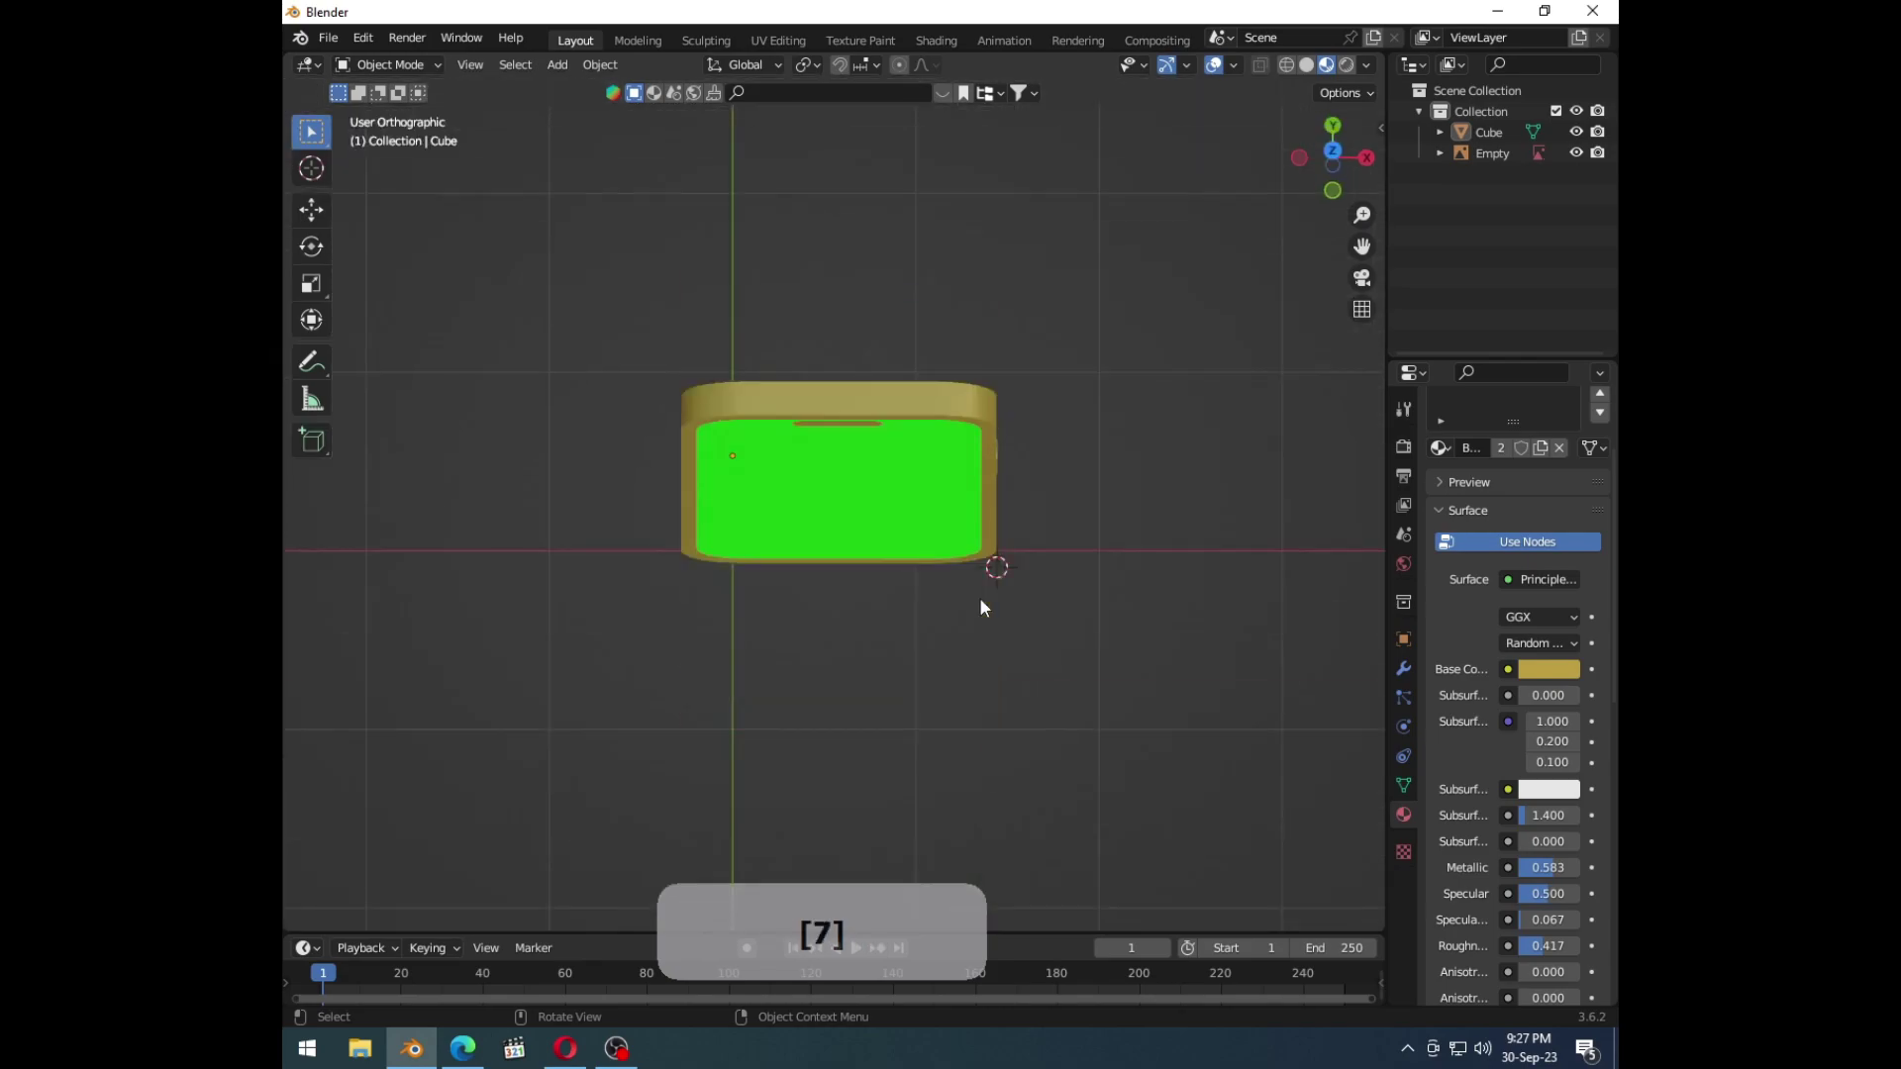
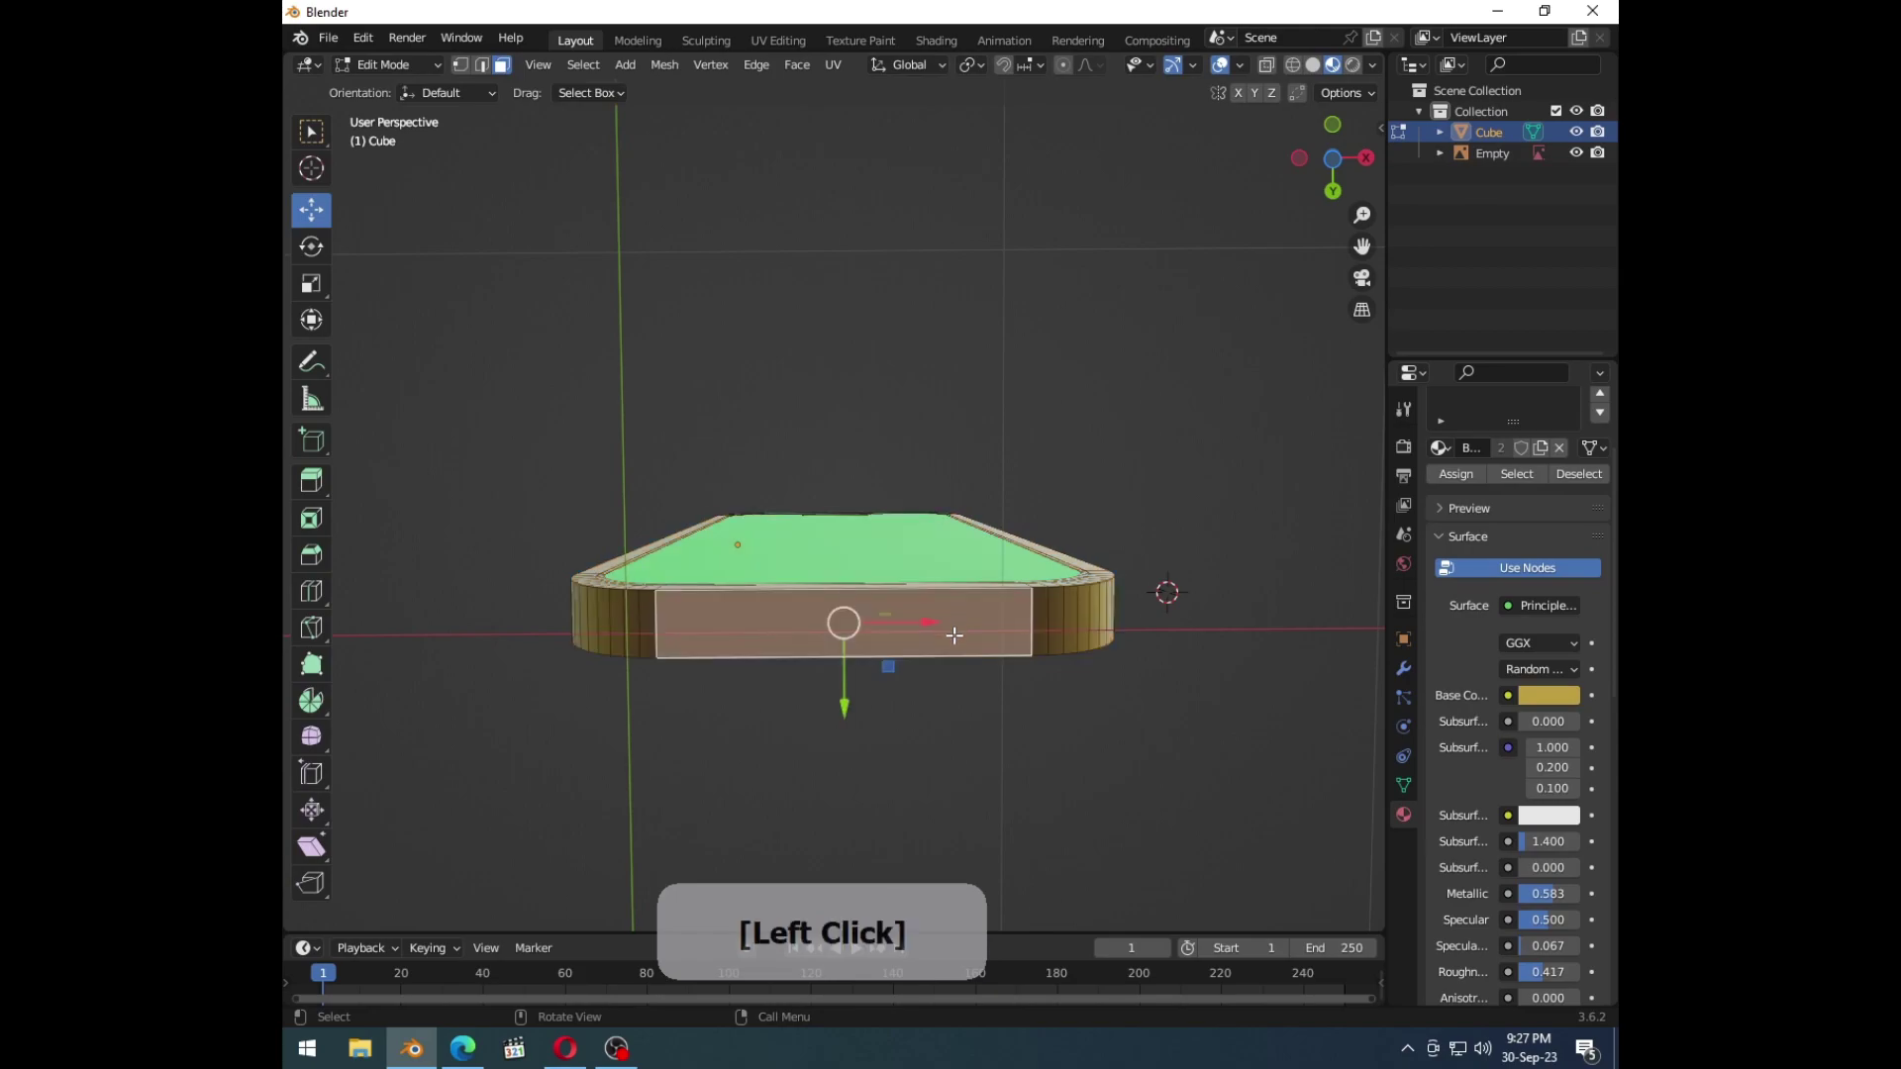
# Step: Snap the 3D cursor to the selected bottom face and add a cylinder there
pyautogui.press('shift+s')
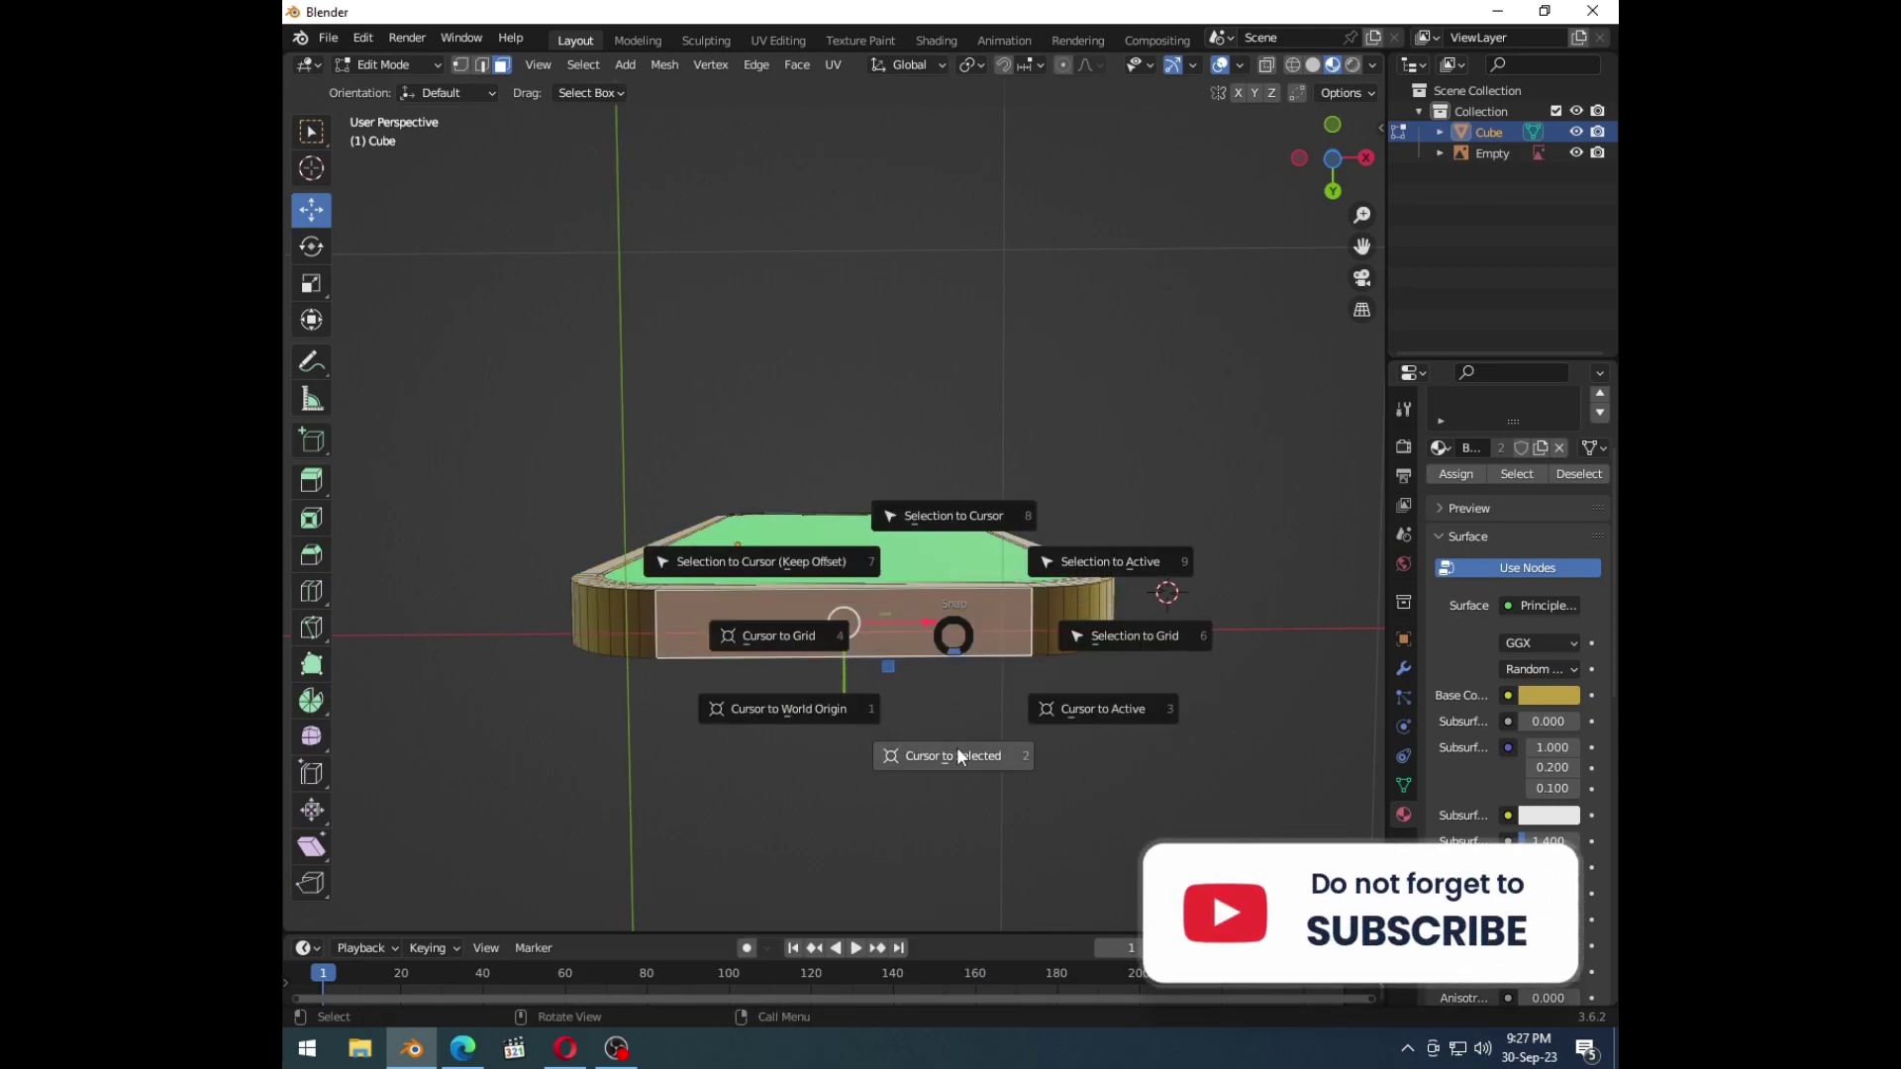
pyautogui.press('Tab')
pyautogui.press('shift+a')
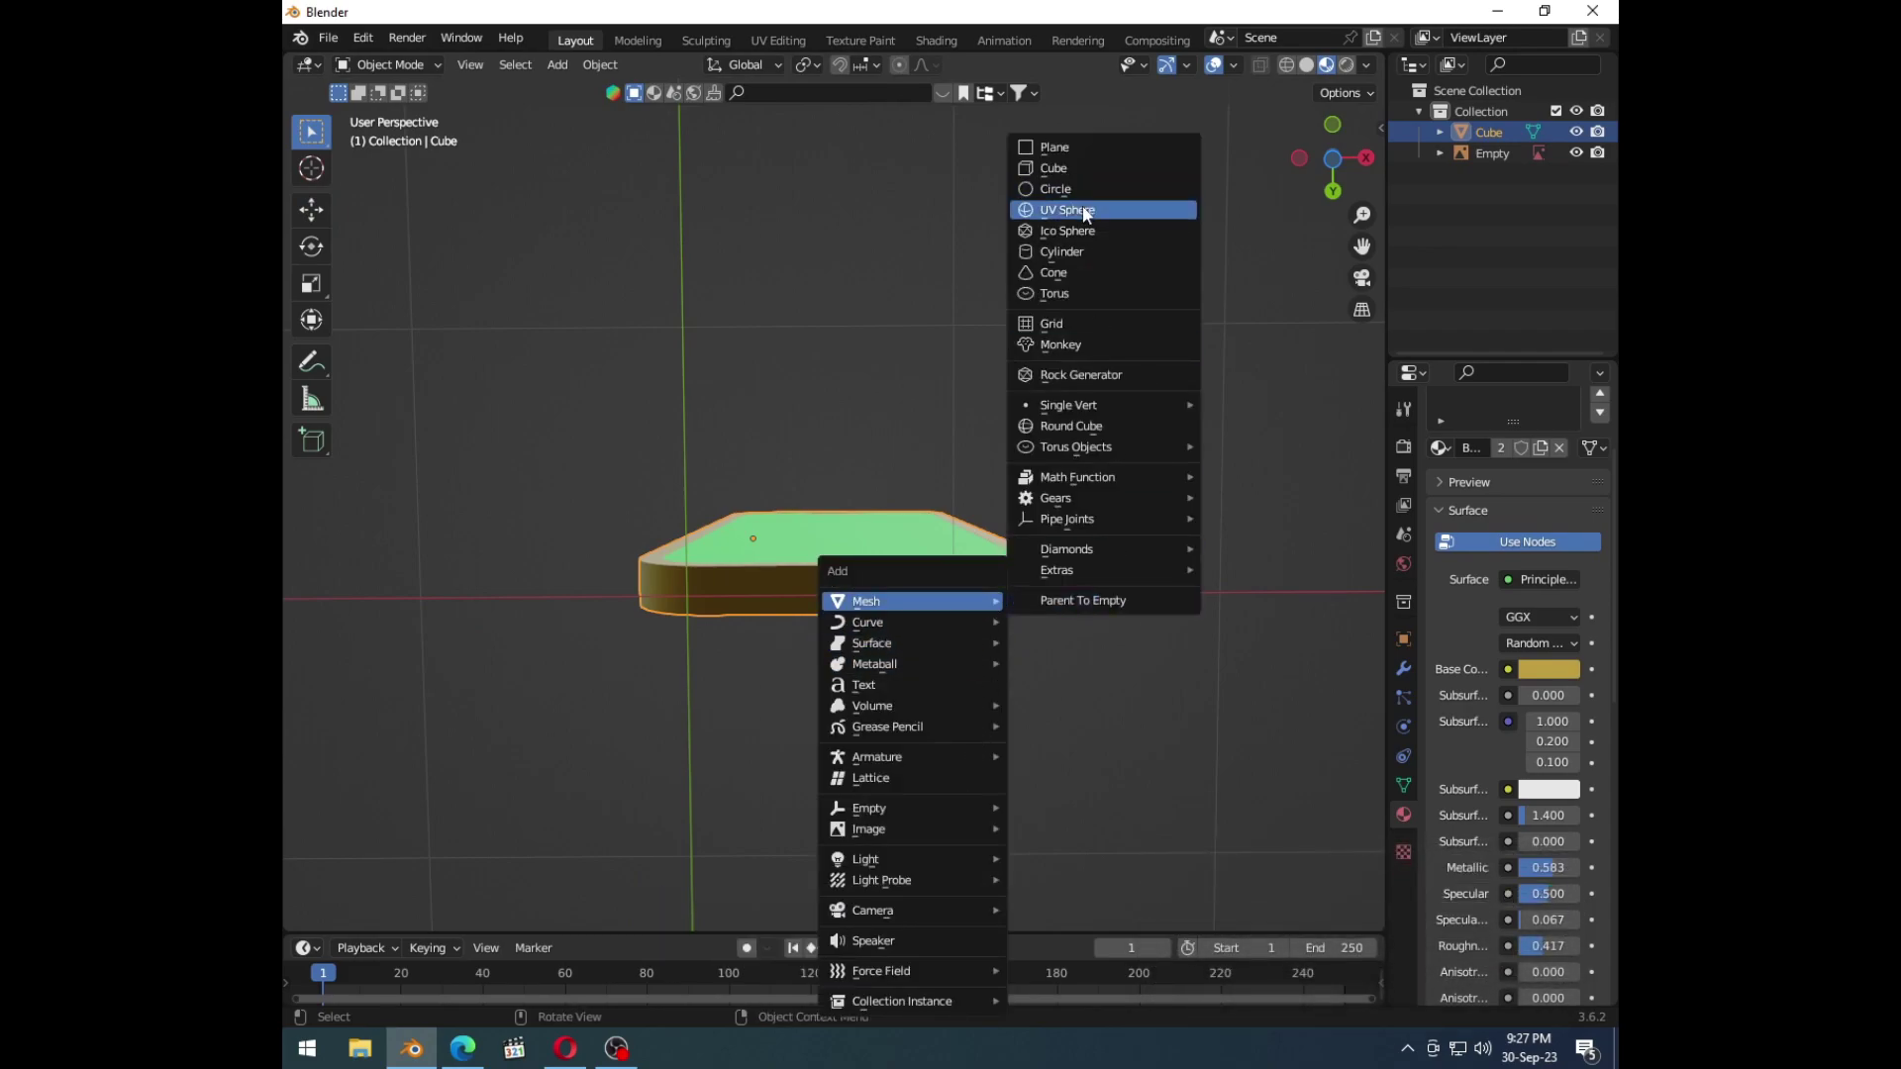
pyautogui.click(1092, 251)
# Step: Scale the cylinder down to a small disc and shift it sideways along the bottom edge, viewed from below
pyautogui.middleClick(959, 642)
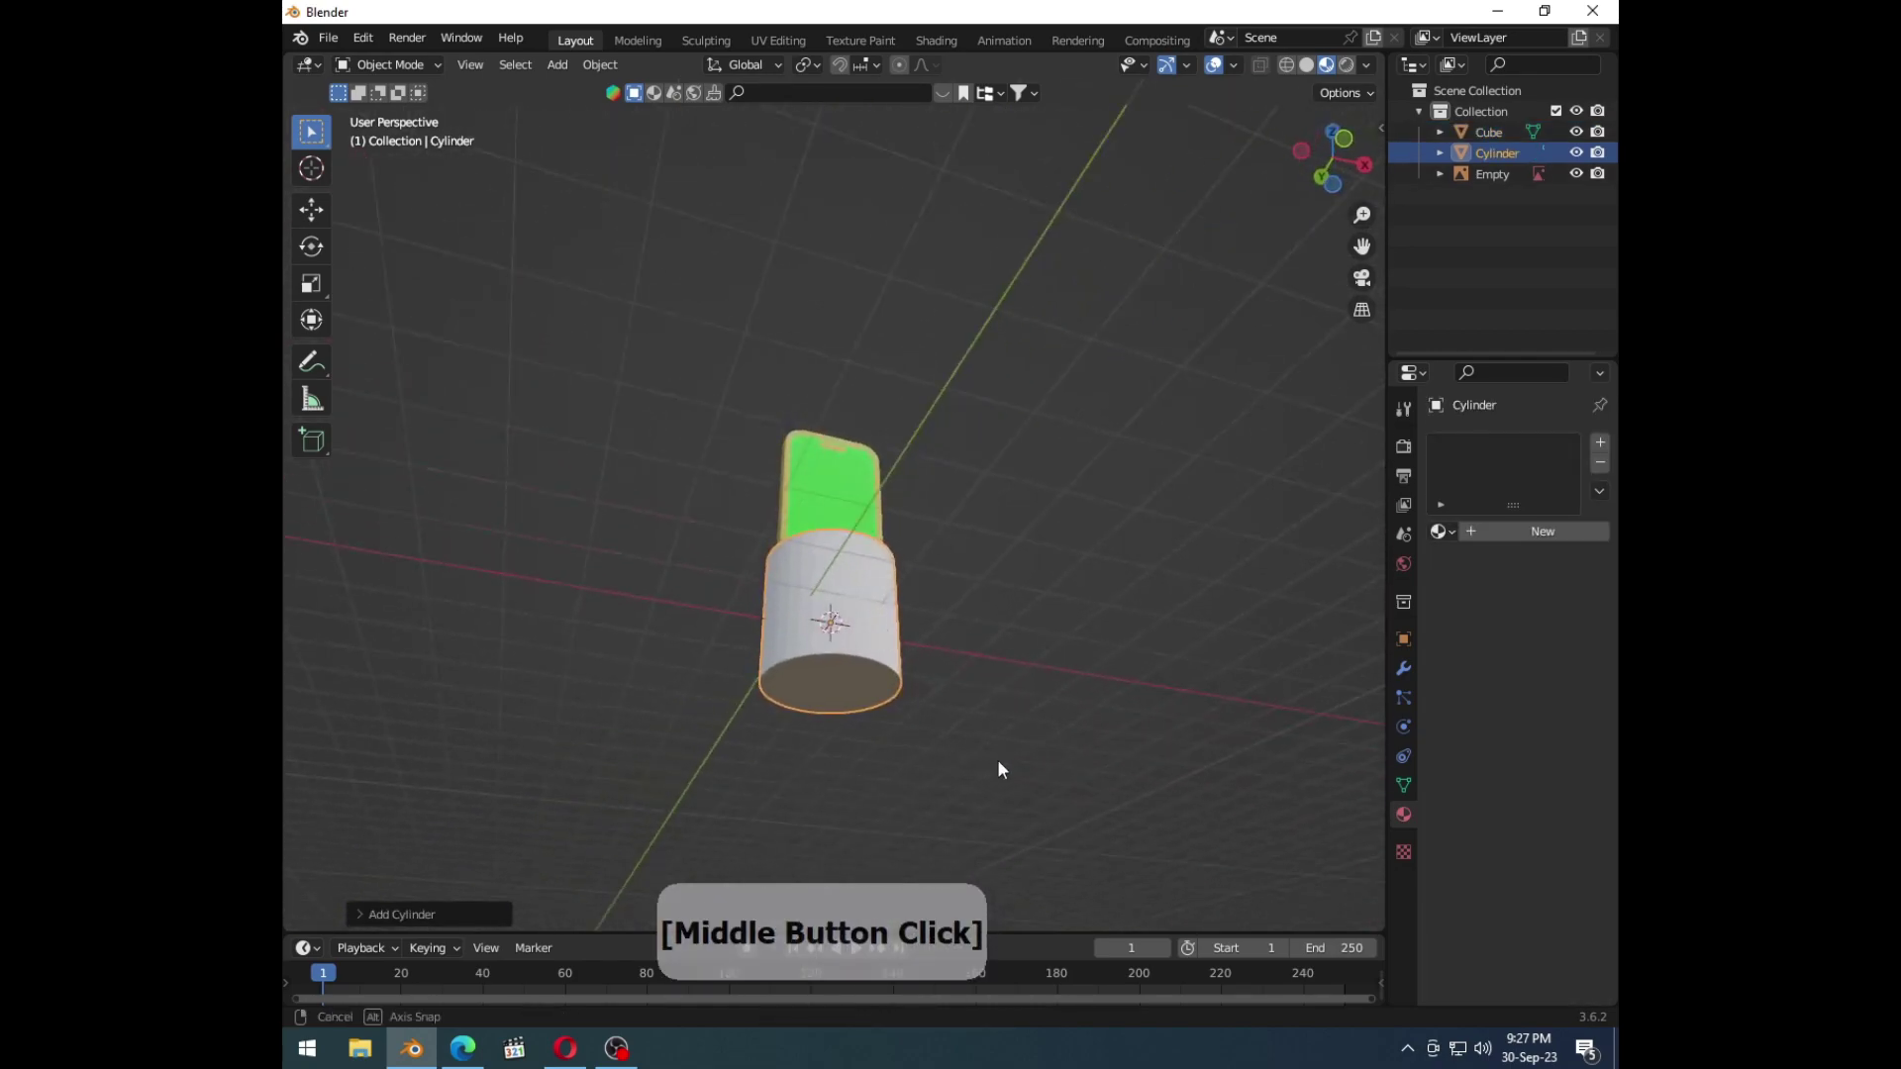
pyautogui.press('s')
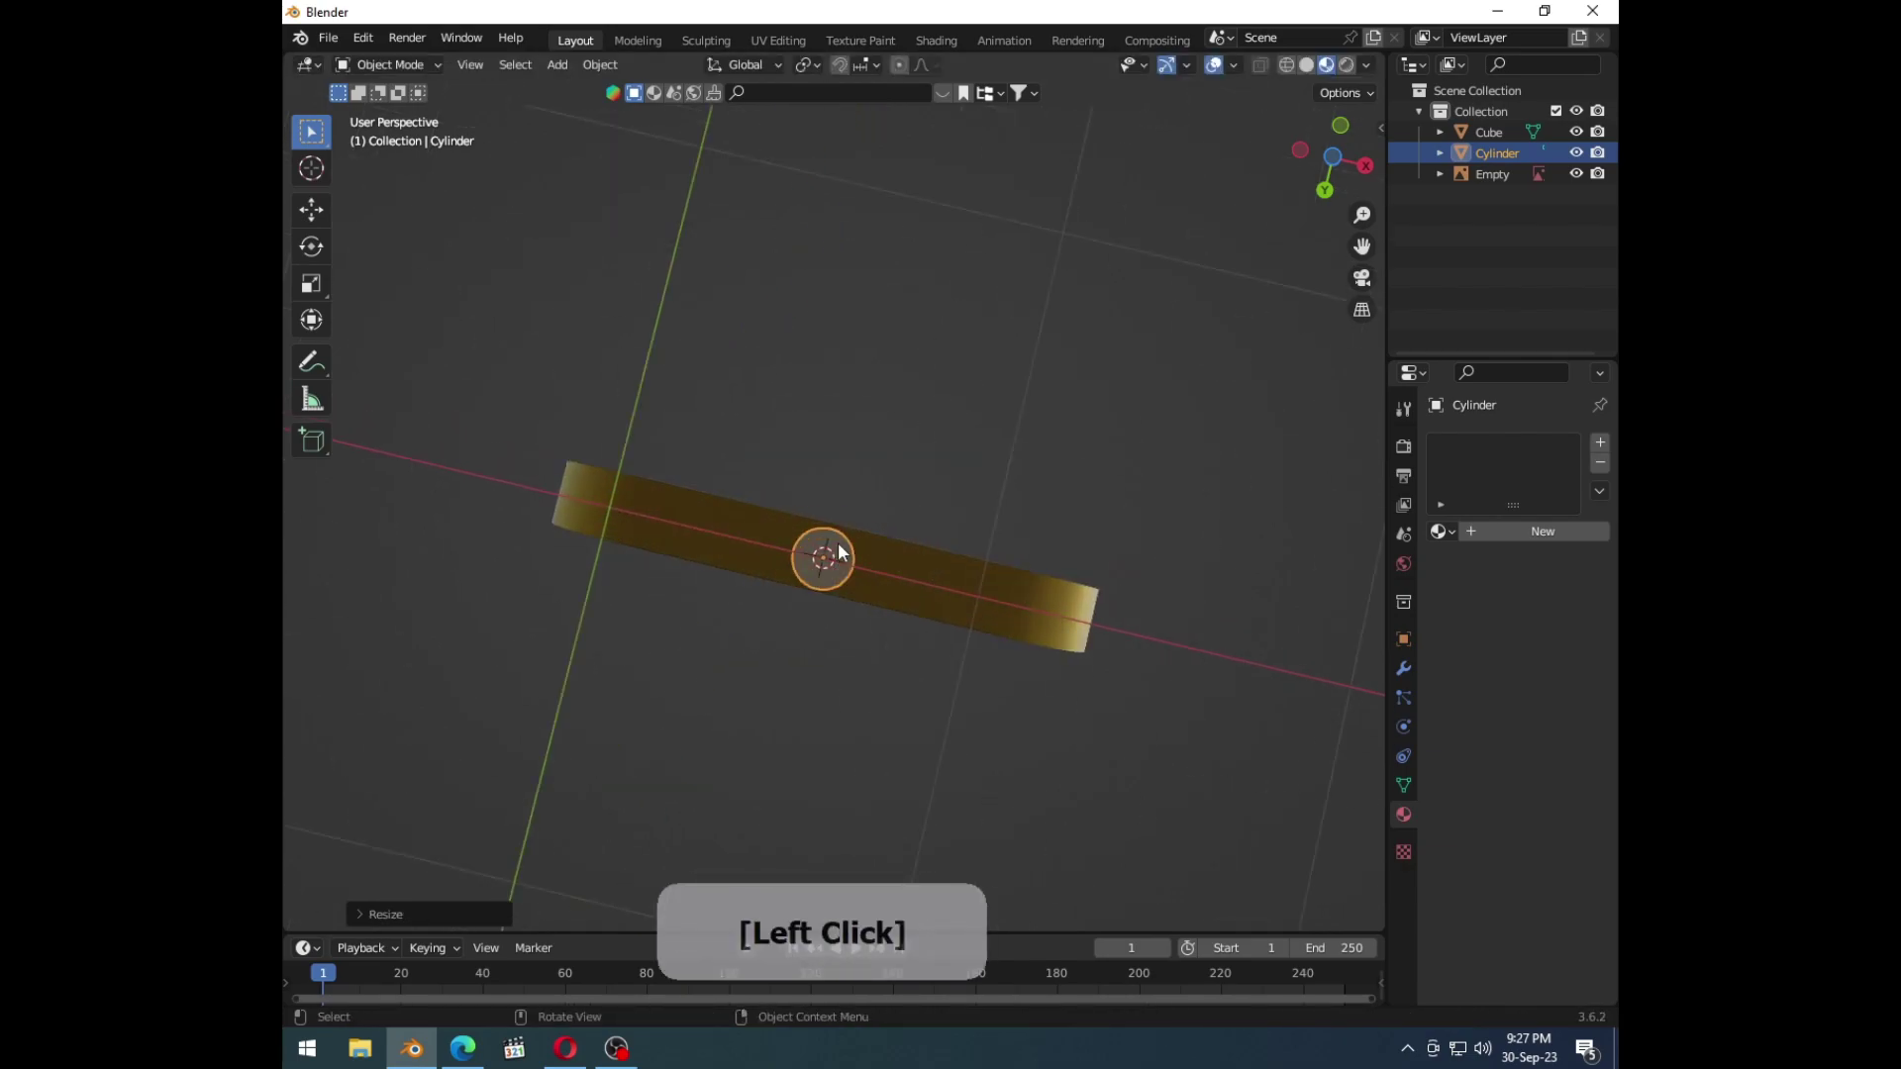
pyautogui.press('ctrl+7')
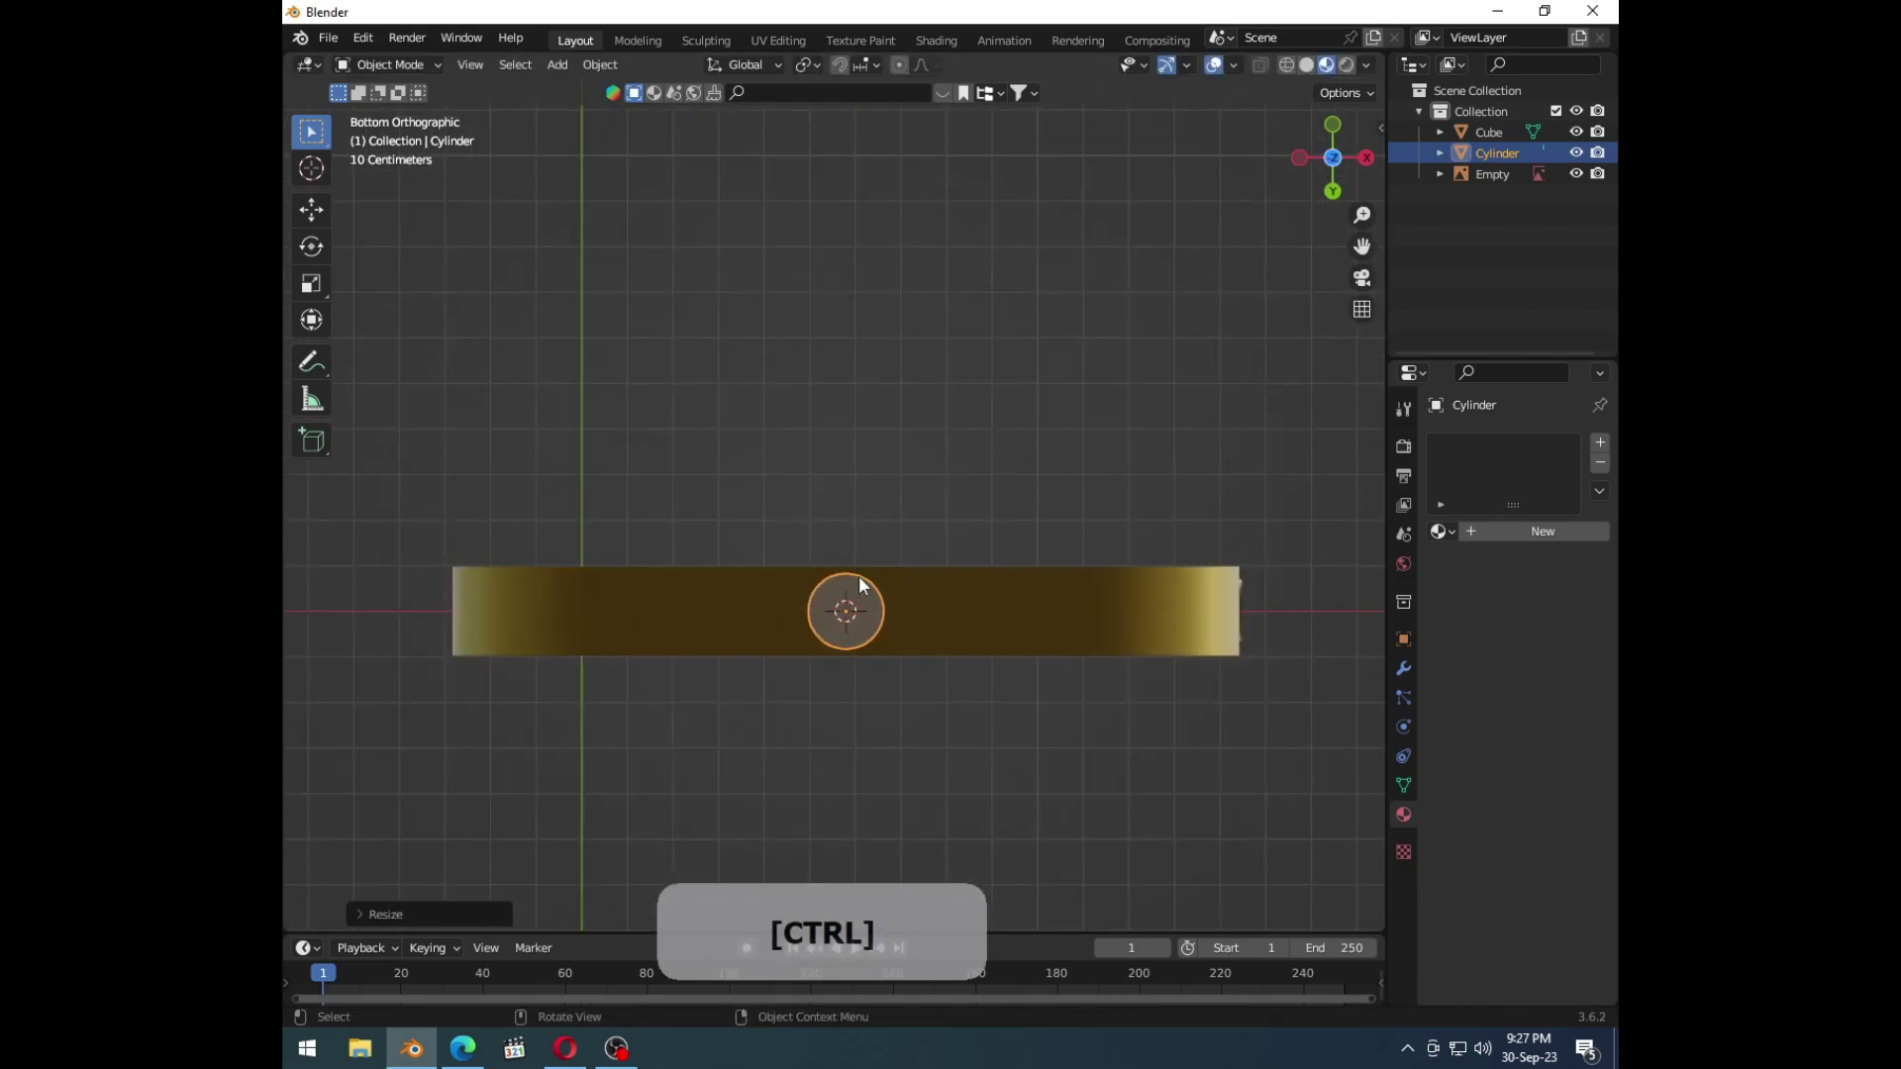
pyautogui.middleClick(865, 579)
pyautogui.press('s')
pyautogui.click(938, 536)
pyautogui.middleClick(852, 520)
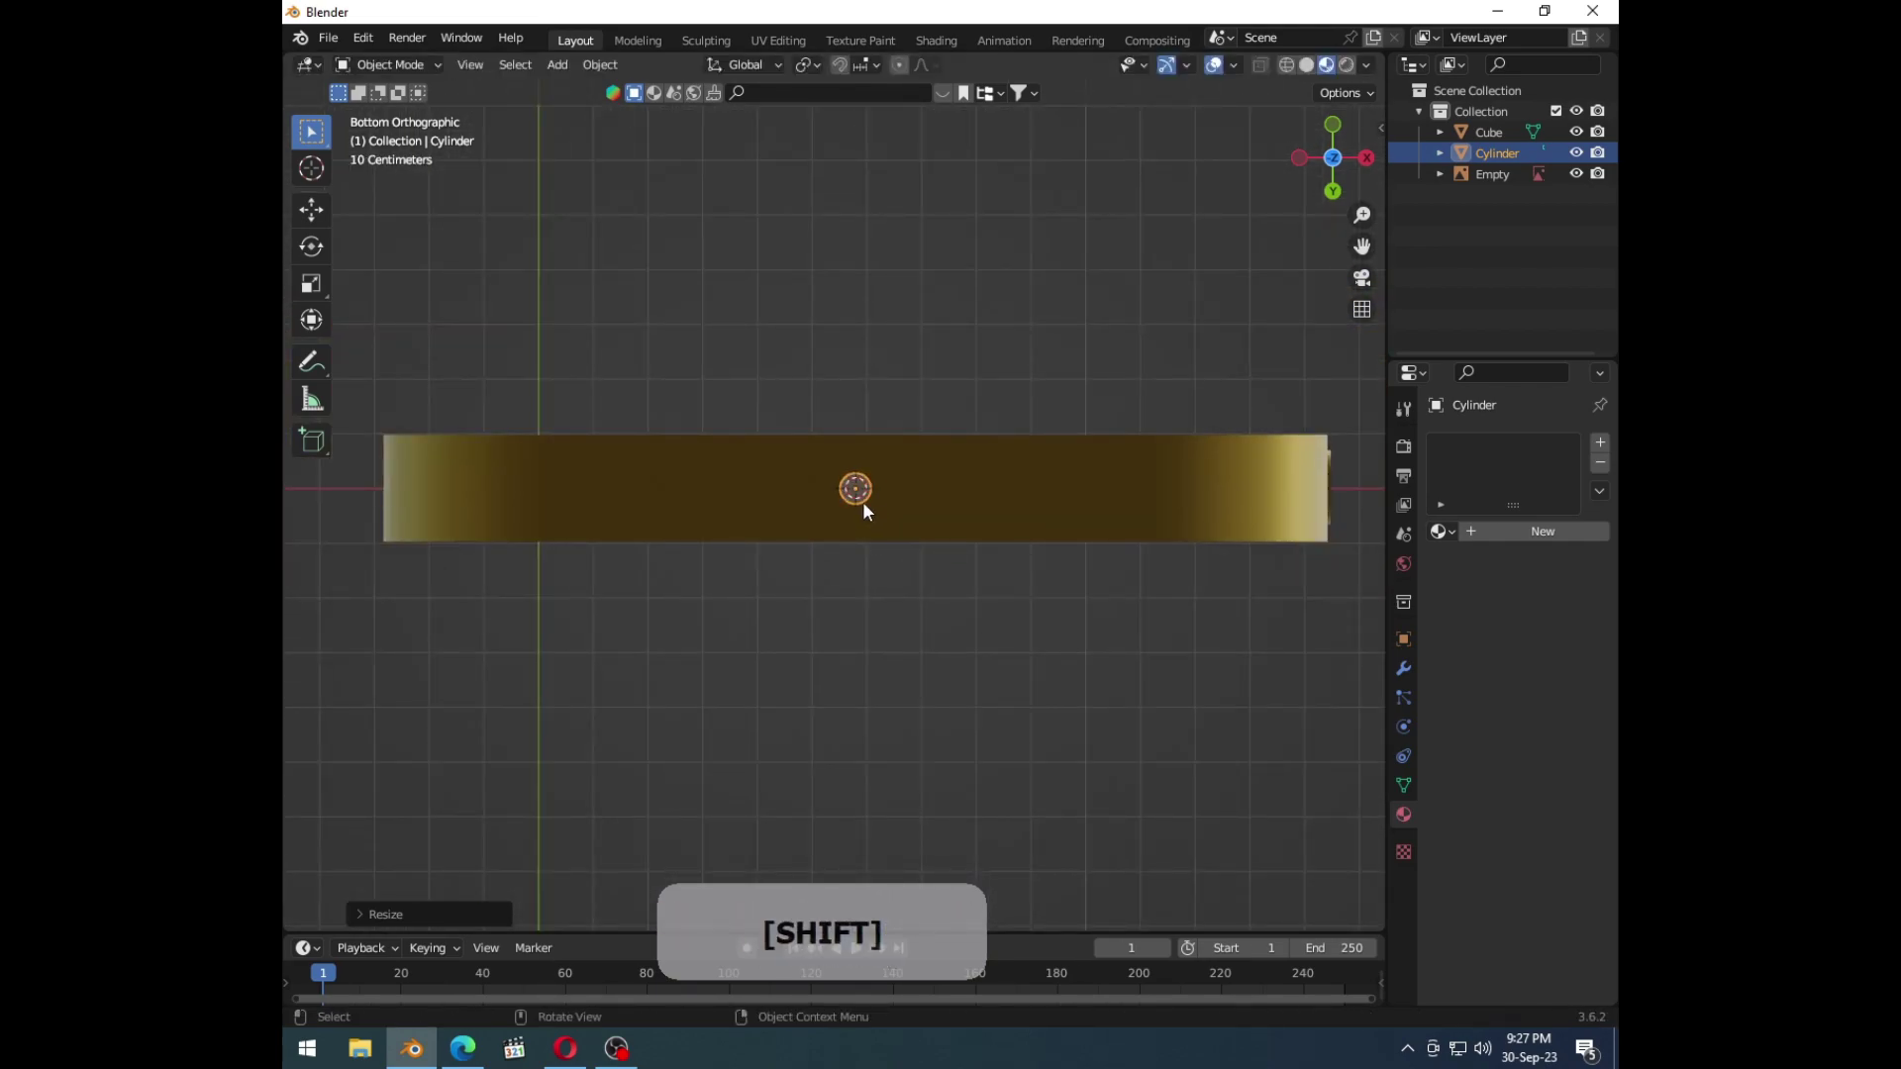
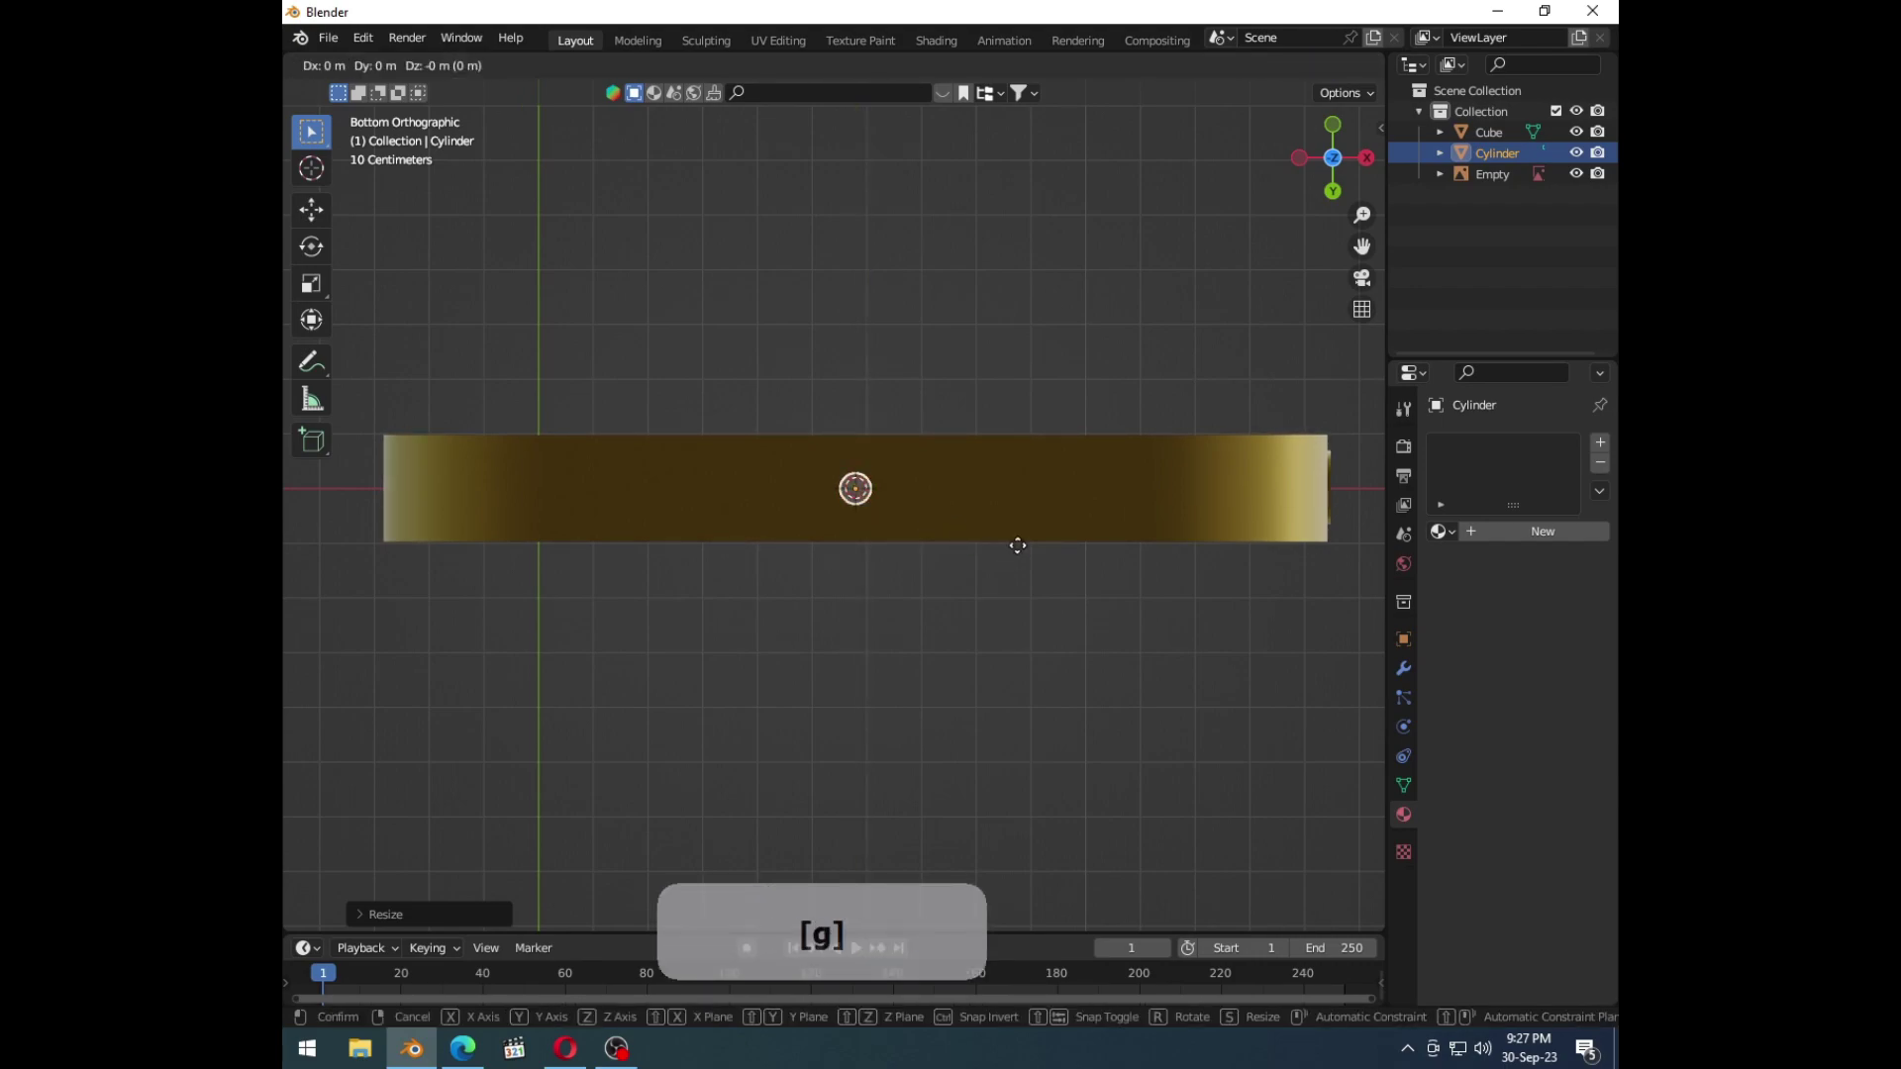
pyautogui.click(891, 548)
# Step: Resize the disc, then duplicate the pair to make a row of four along the bottom edge
pyautogui.middleClick(780, 529)
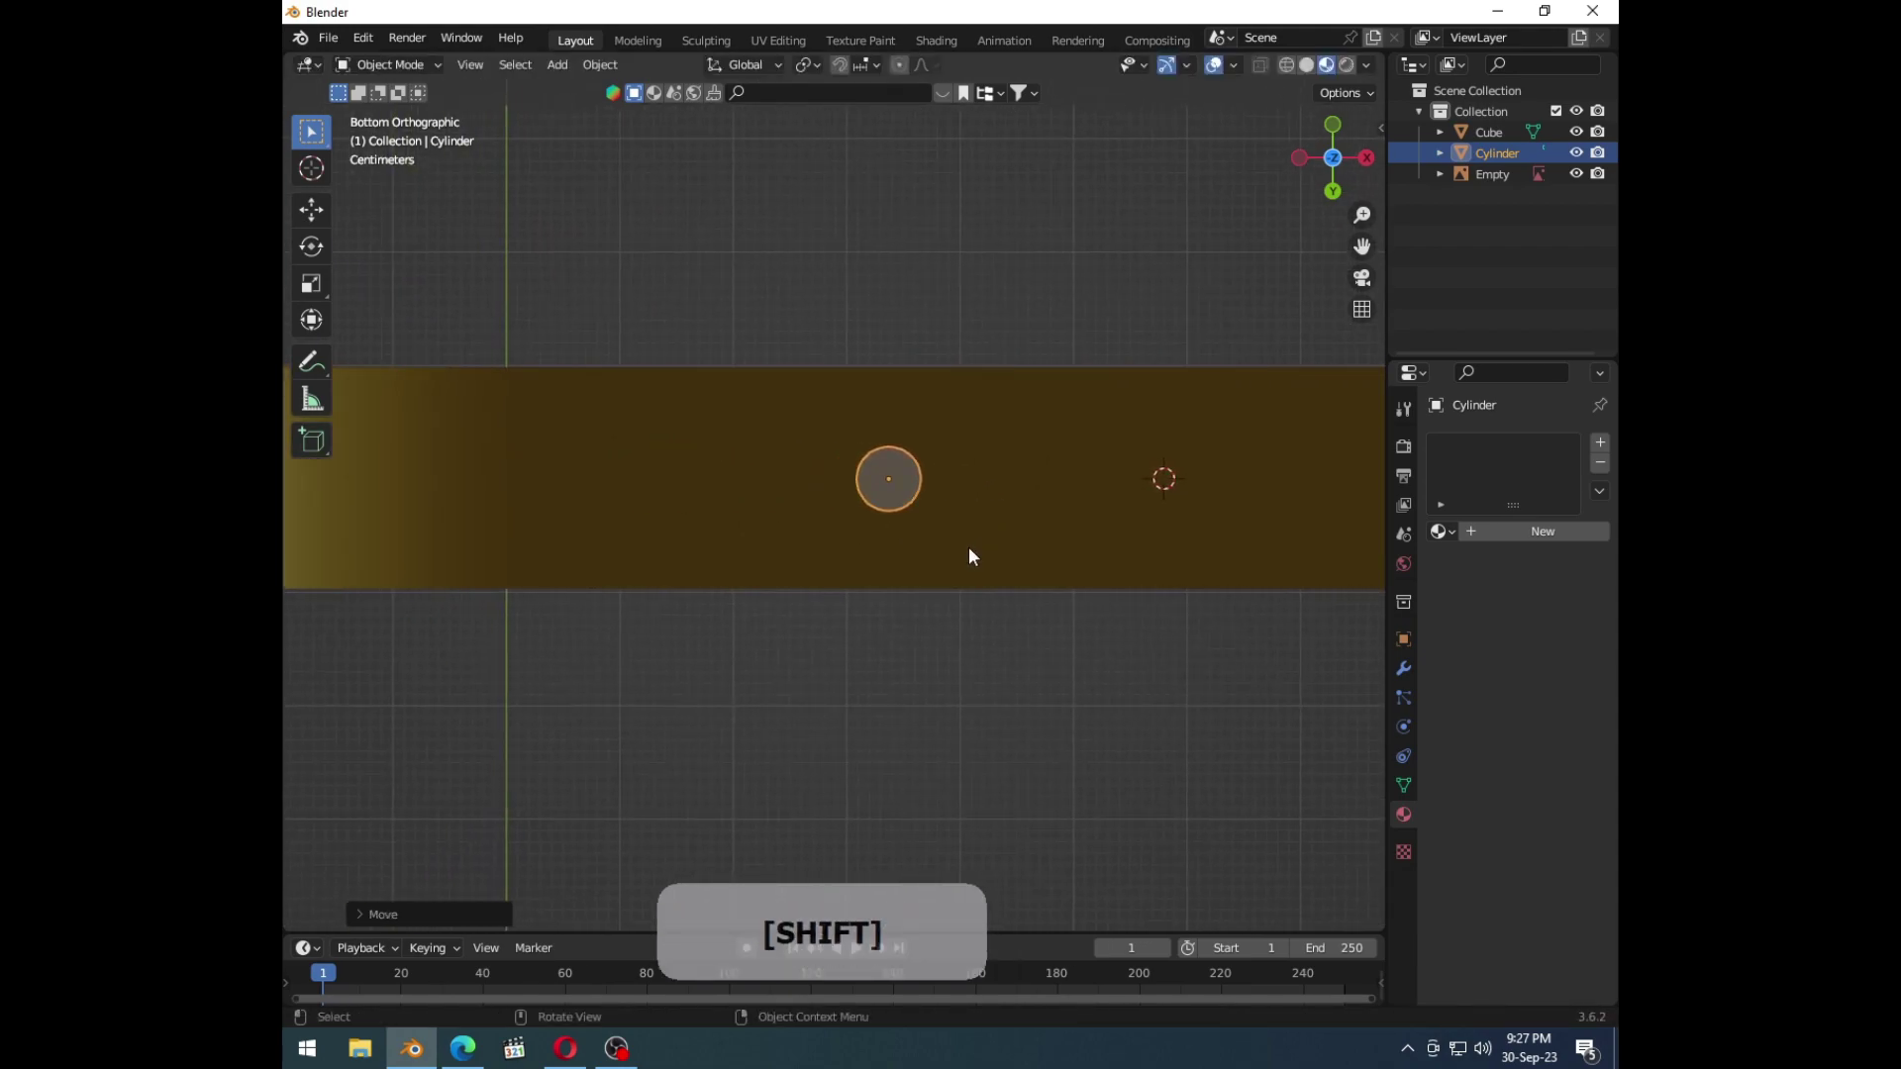
pyautogui.press('s')
pyautogui.click(1036, 597)
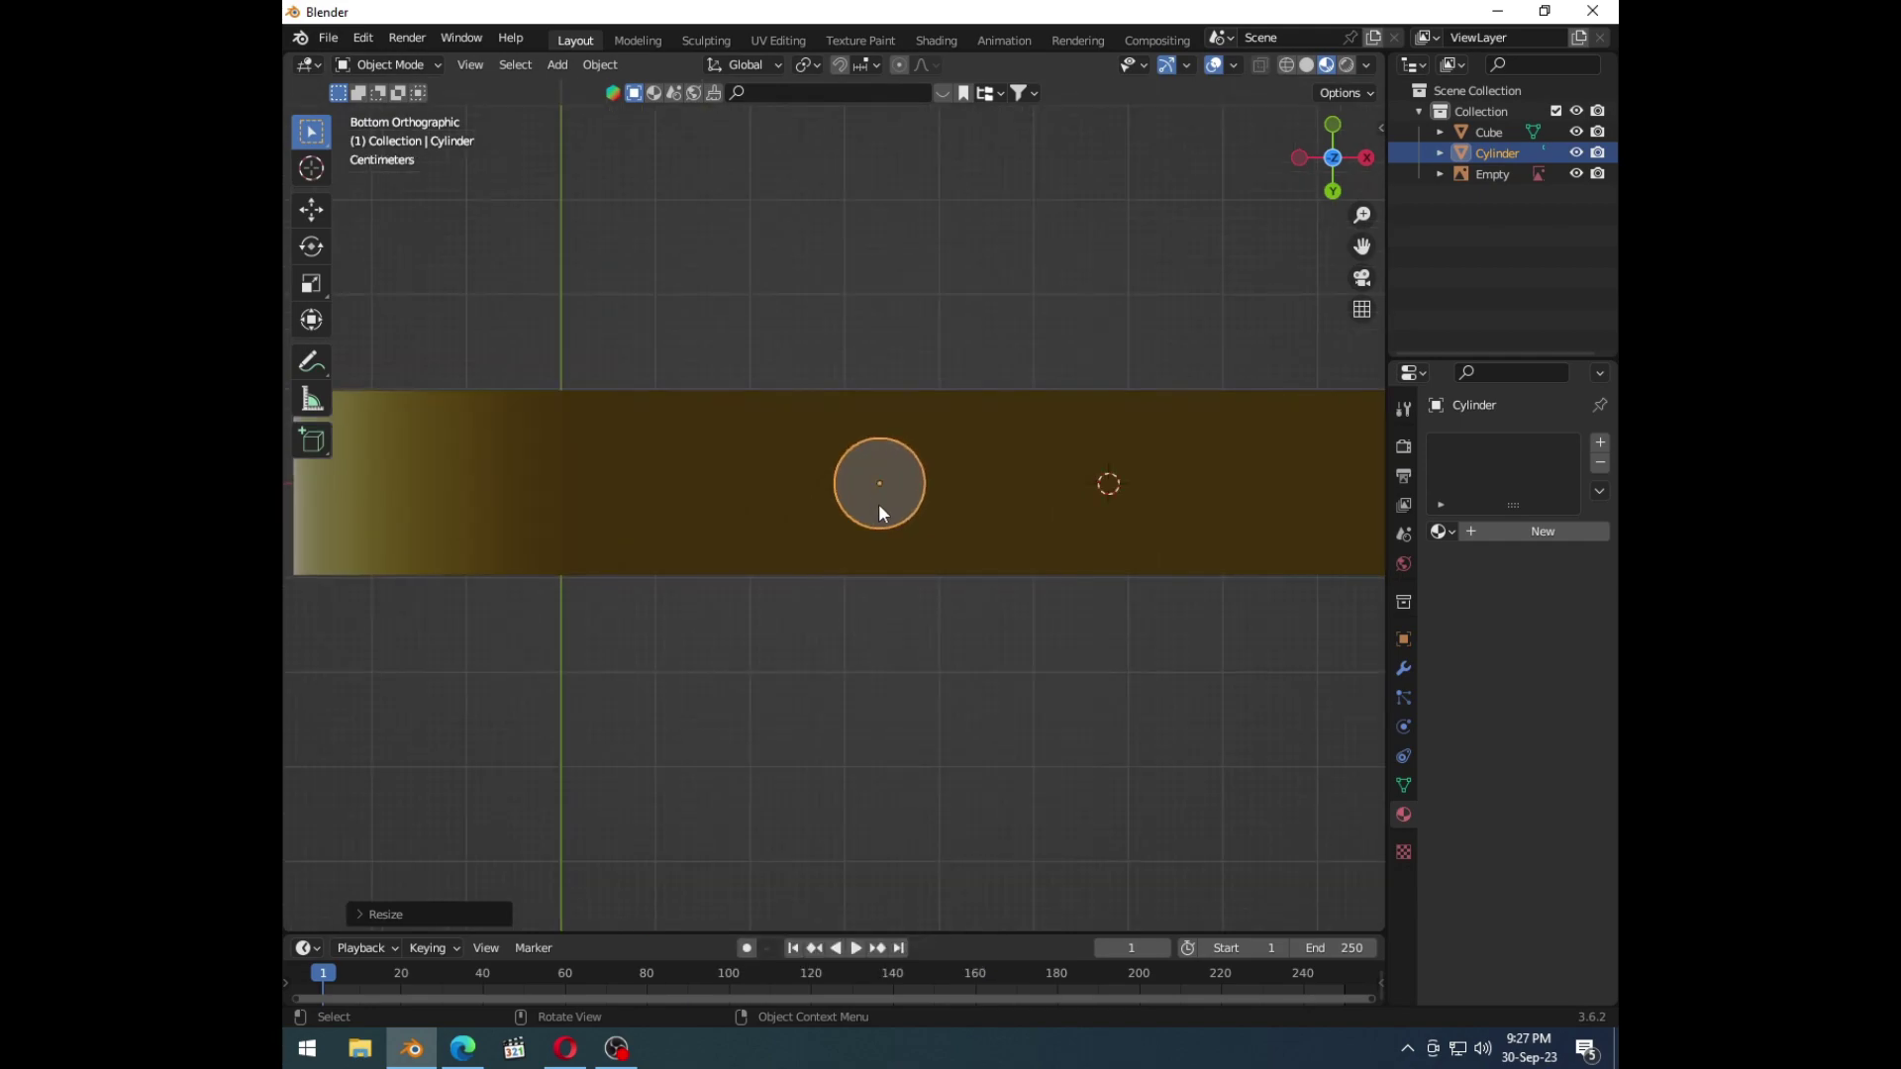
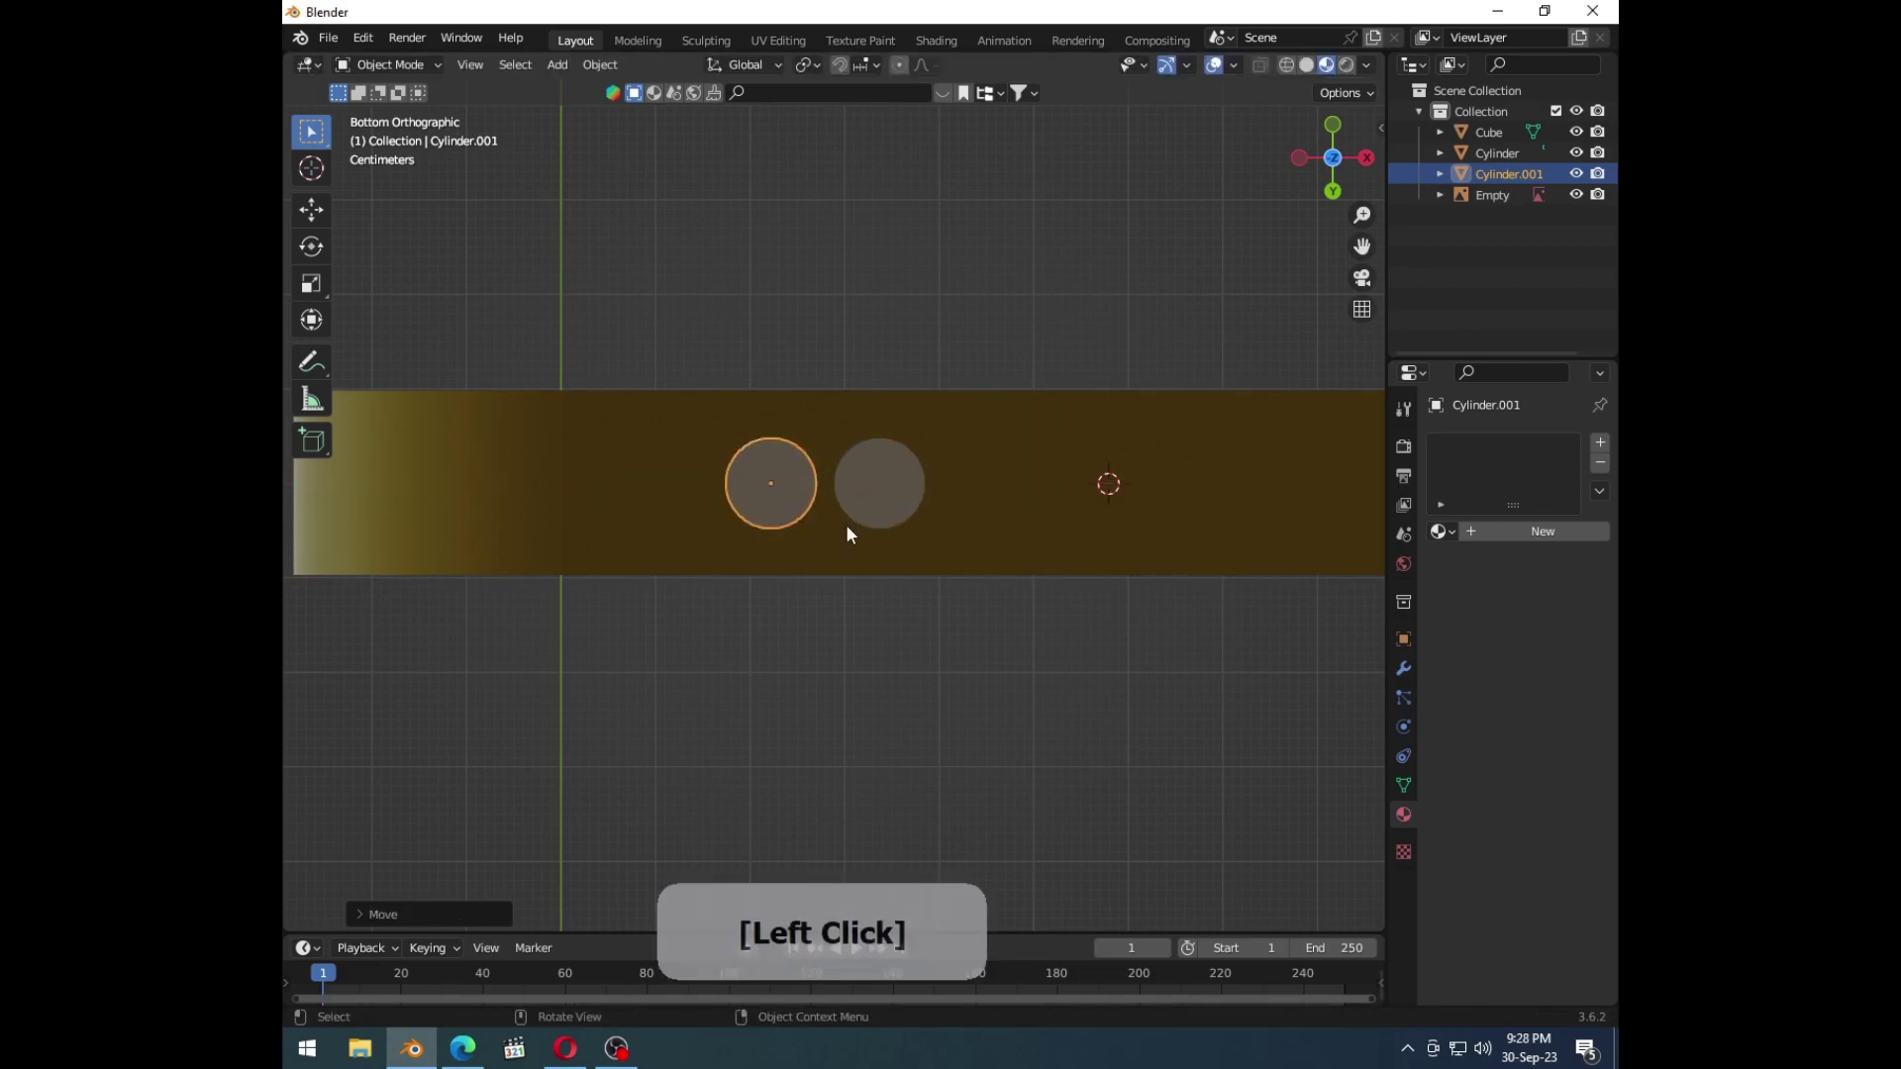
pyautogui.click(847, 498)
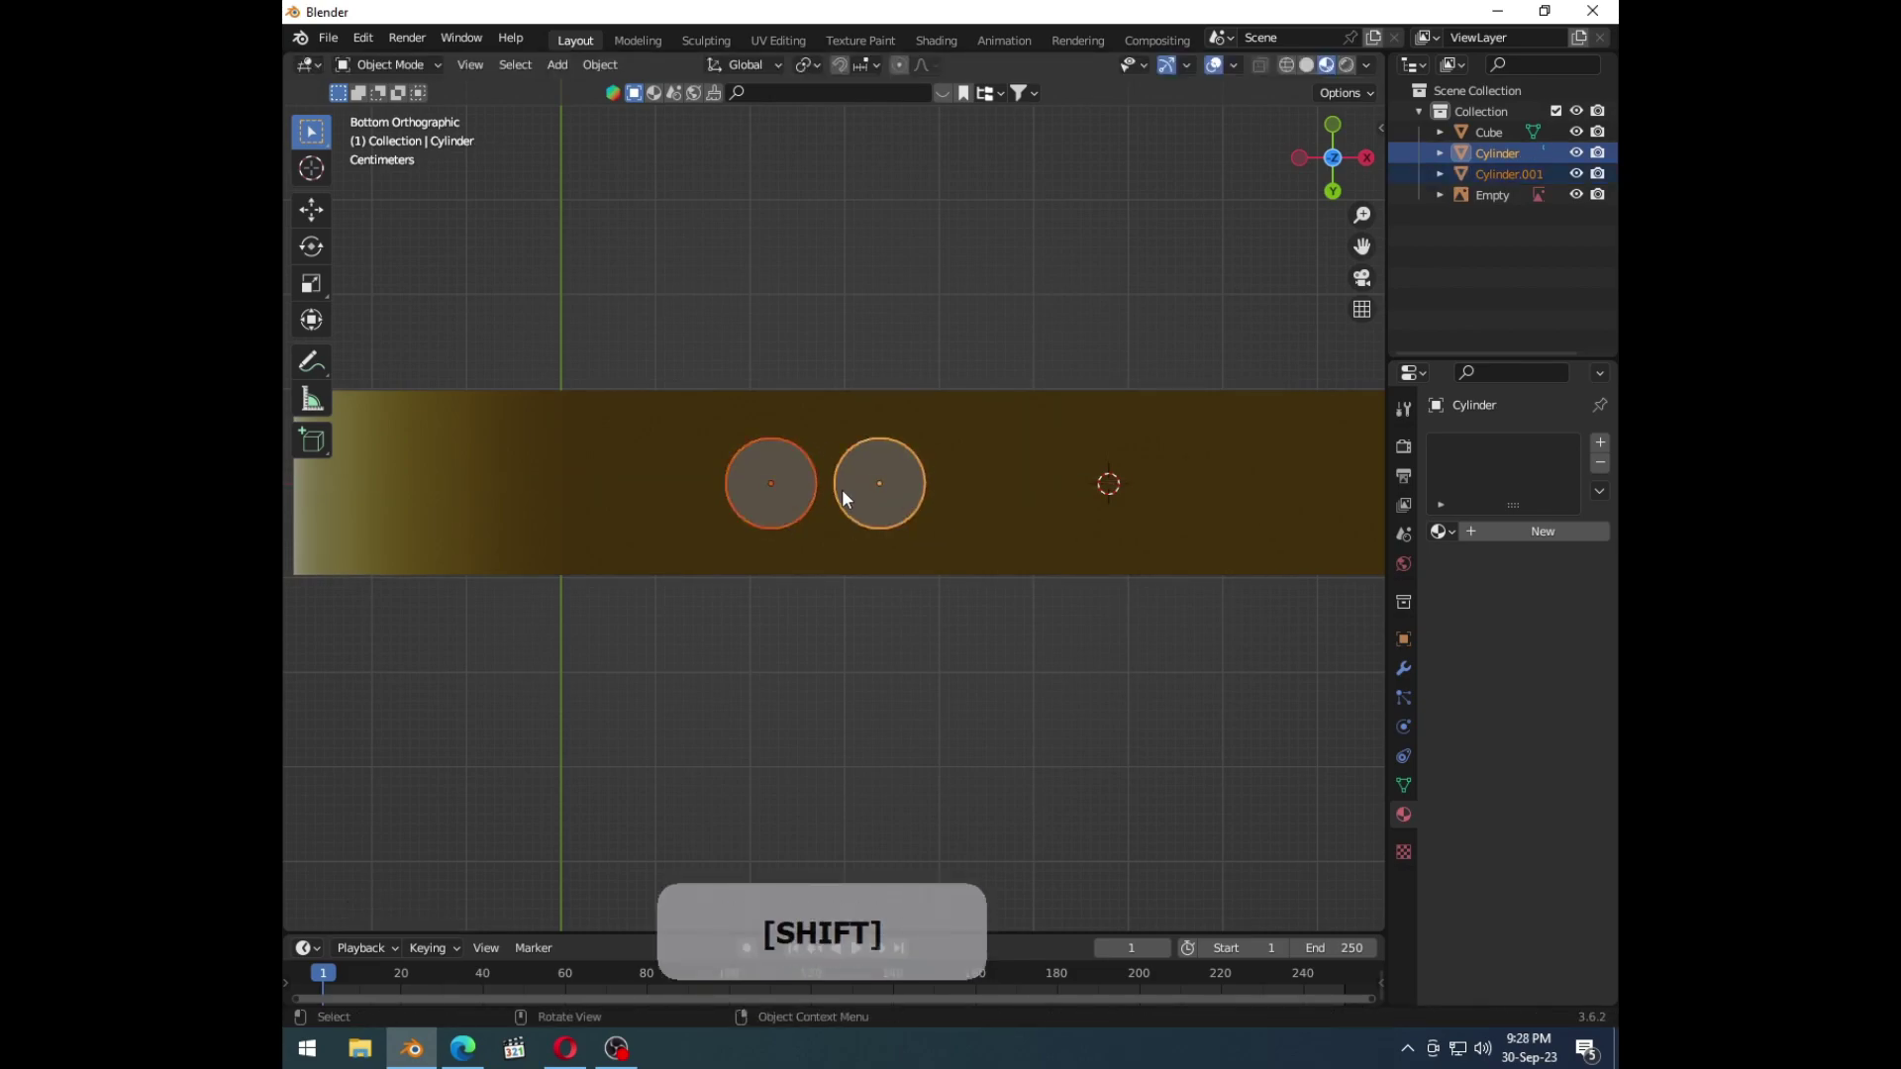
pyautogui.press('shift+d')
pyautogui.rightClick(807, 500)
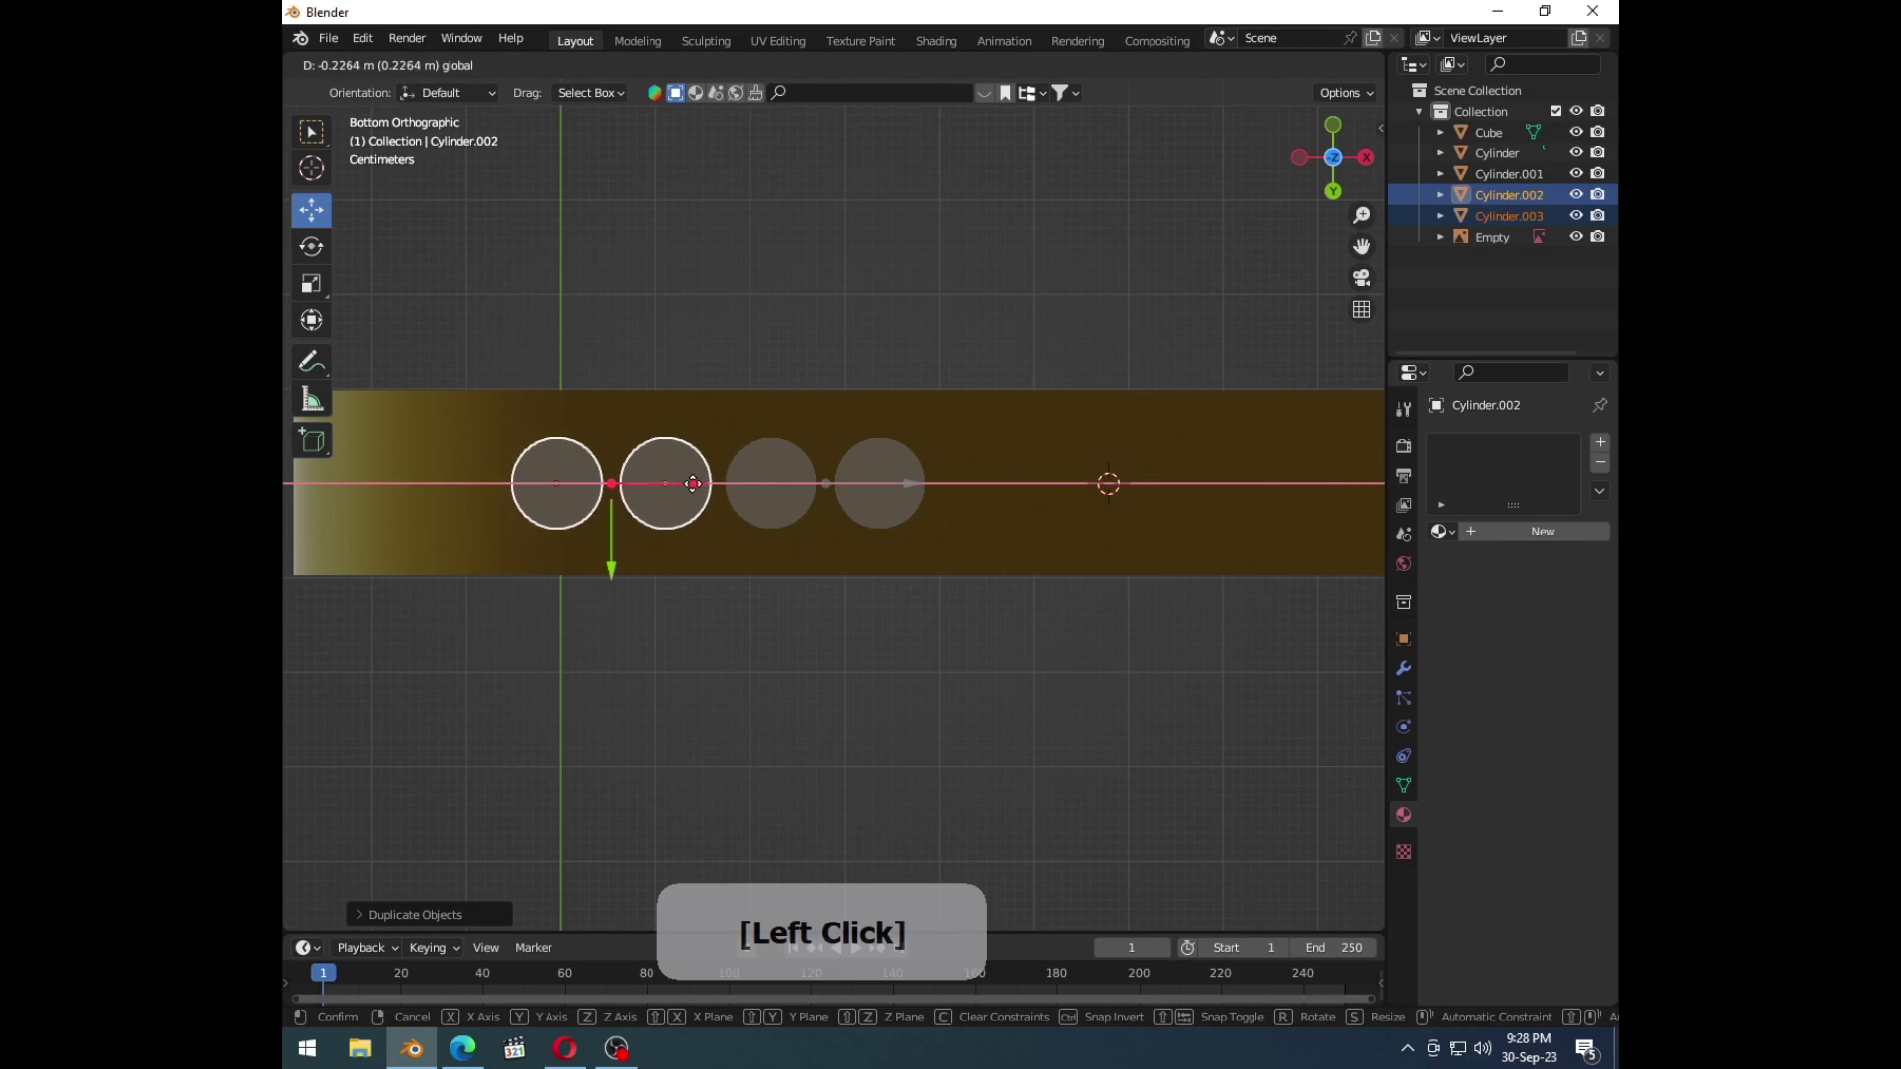
# Step: Select the four discs together with the phone body and cut them in with a boolean difference (Ctrl+-)
pyautogui.middleClick(831, 612)
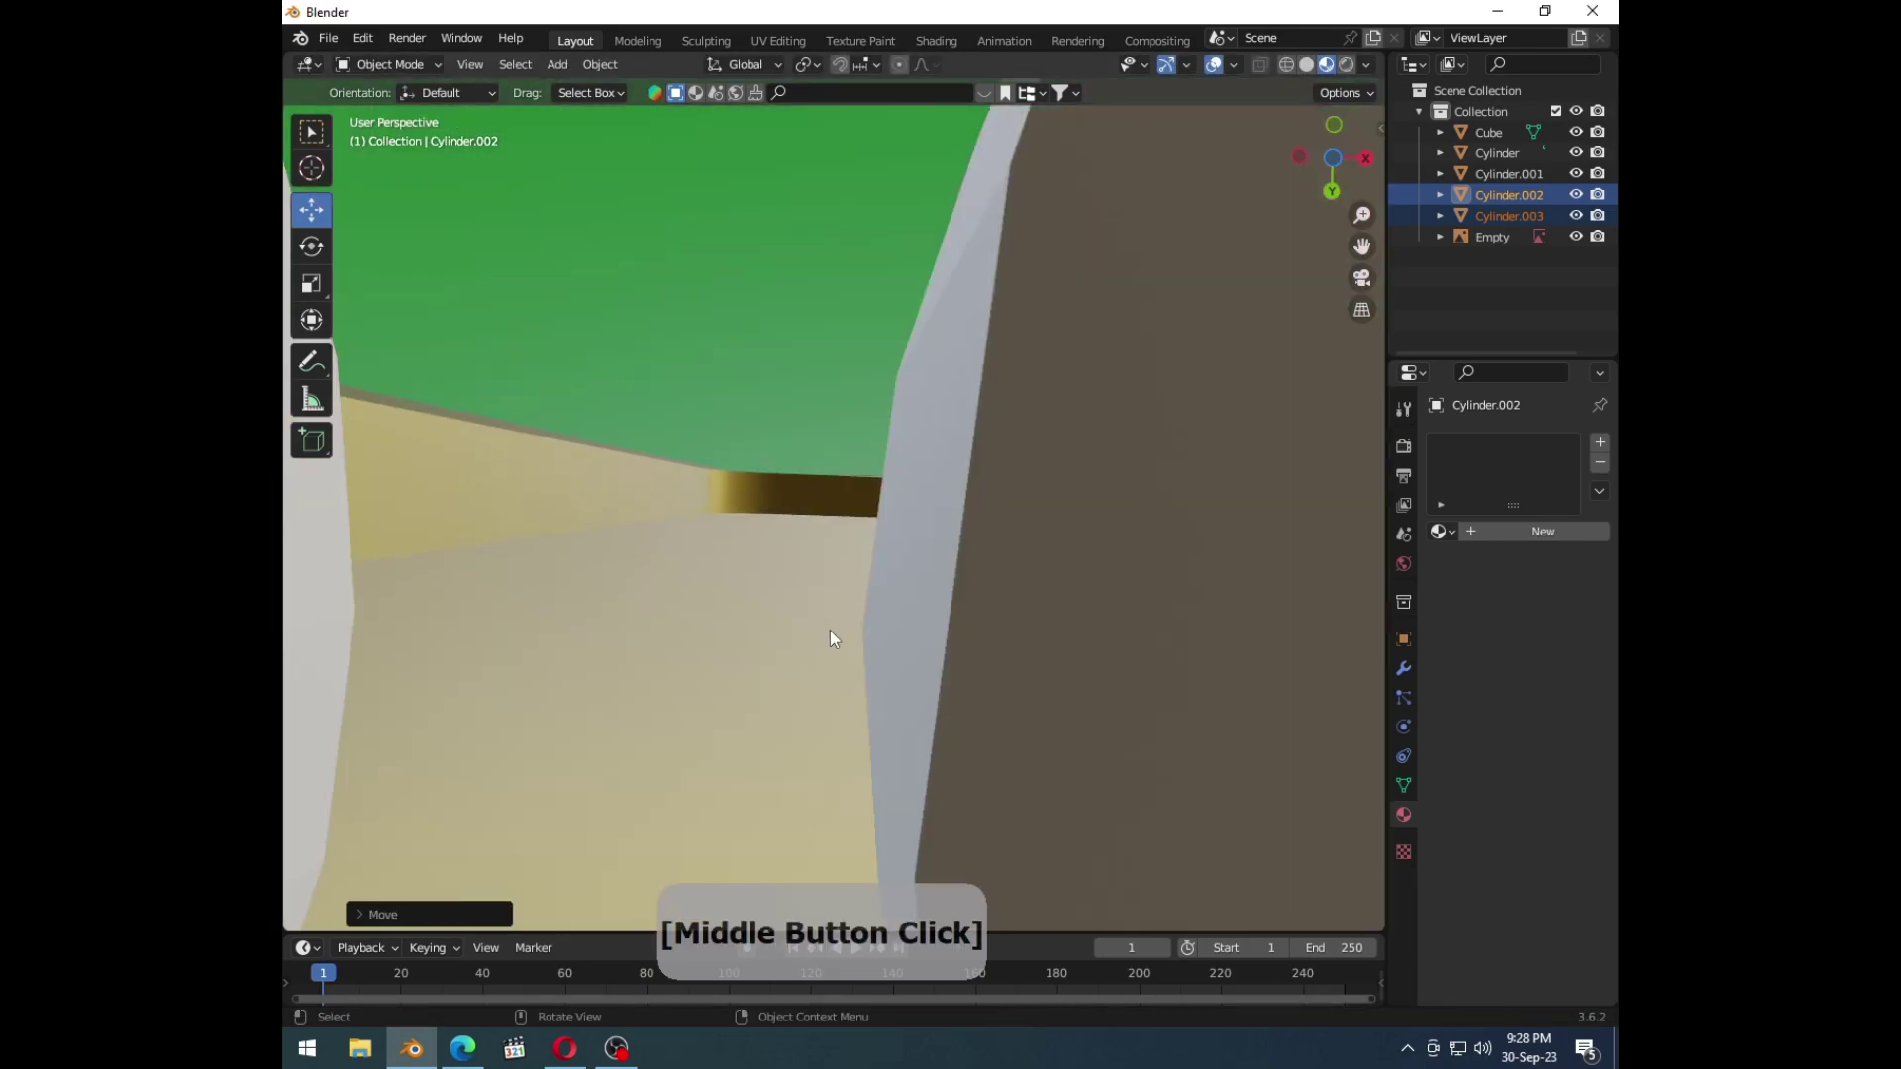
pyautogui.middleClick(1003, 680)
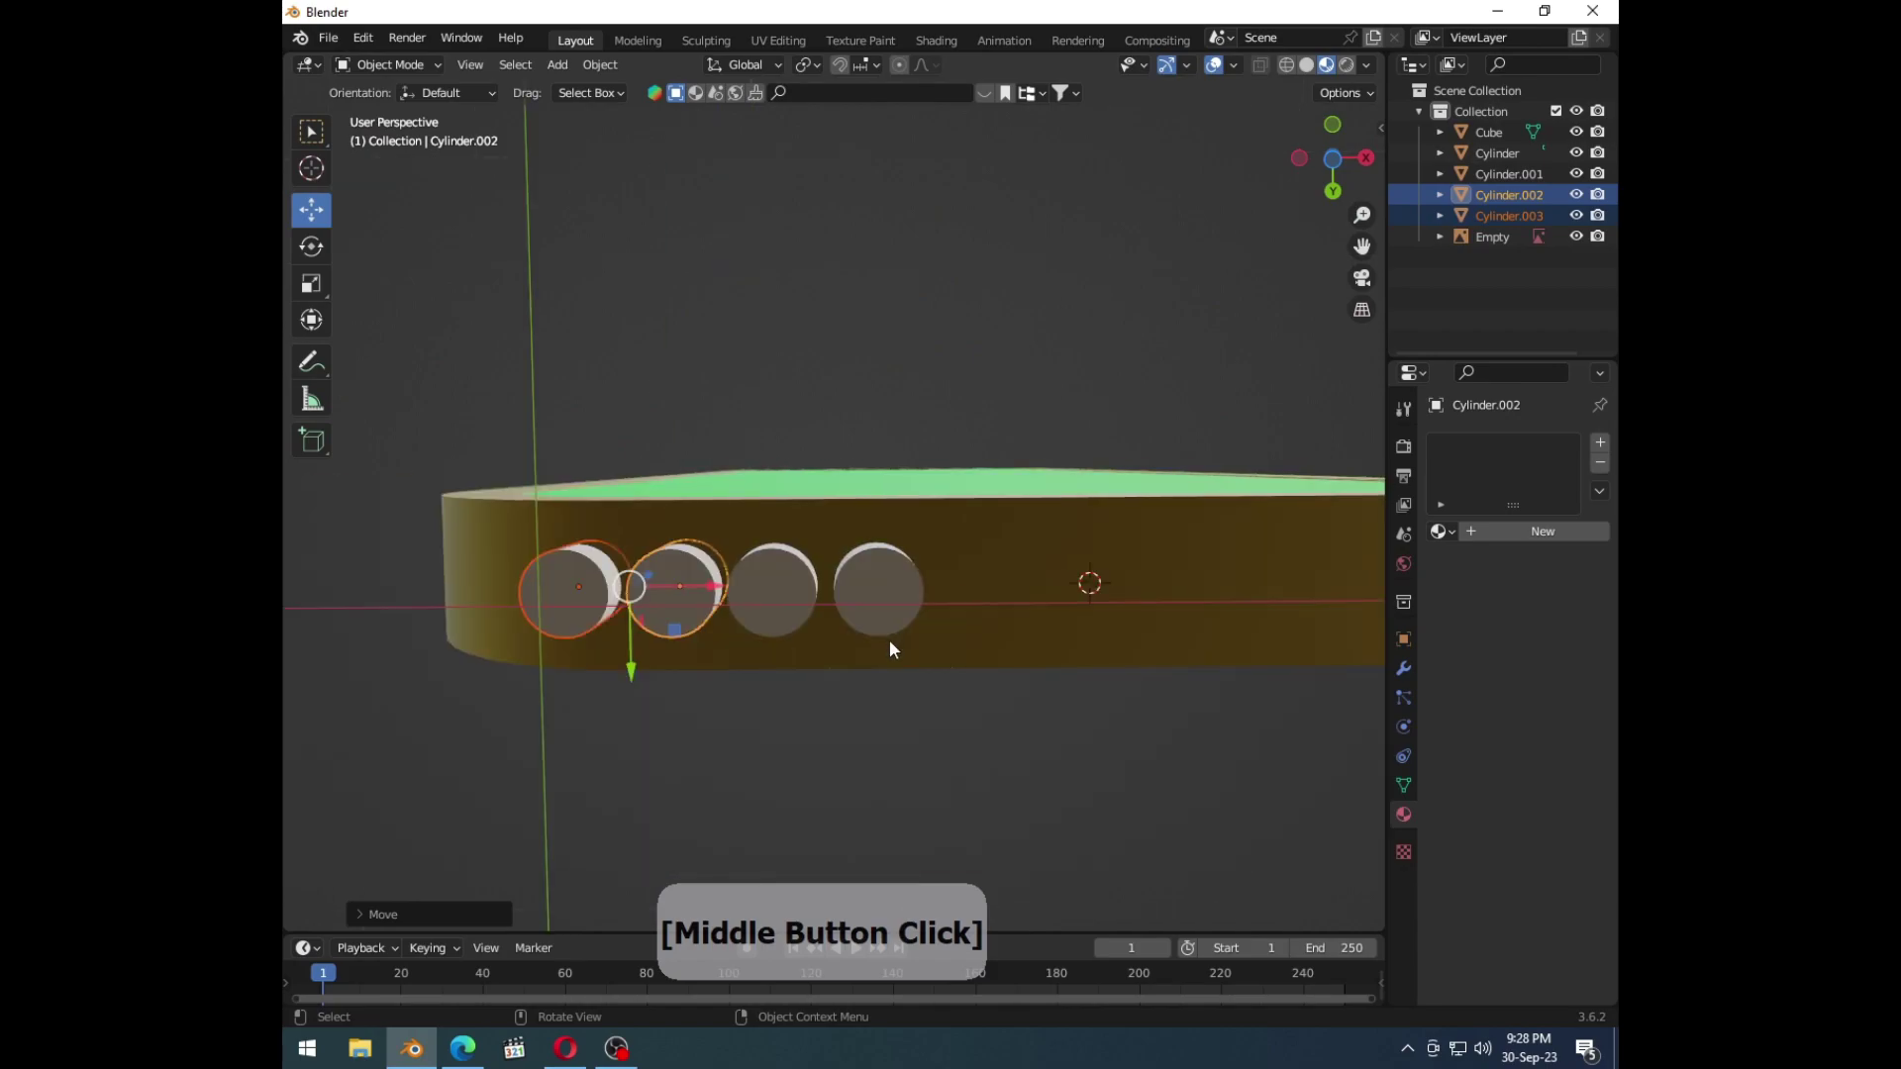
pyautogui.click(864, 421)
pyautogui.click(769, 452)
pyautogui.click(990, 403)
pyautogui.press('ctrl+-')
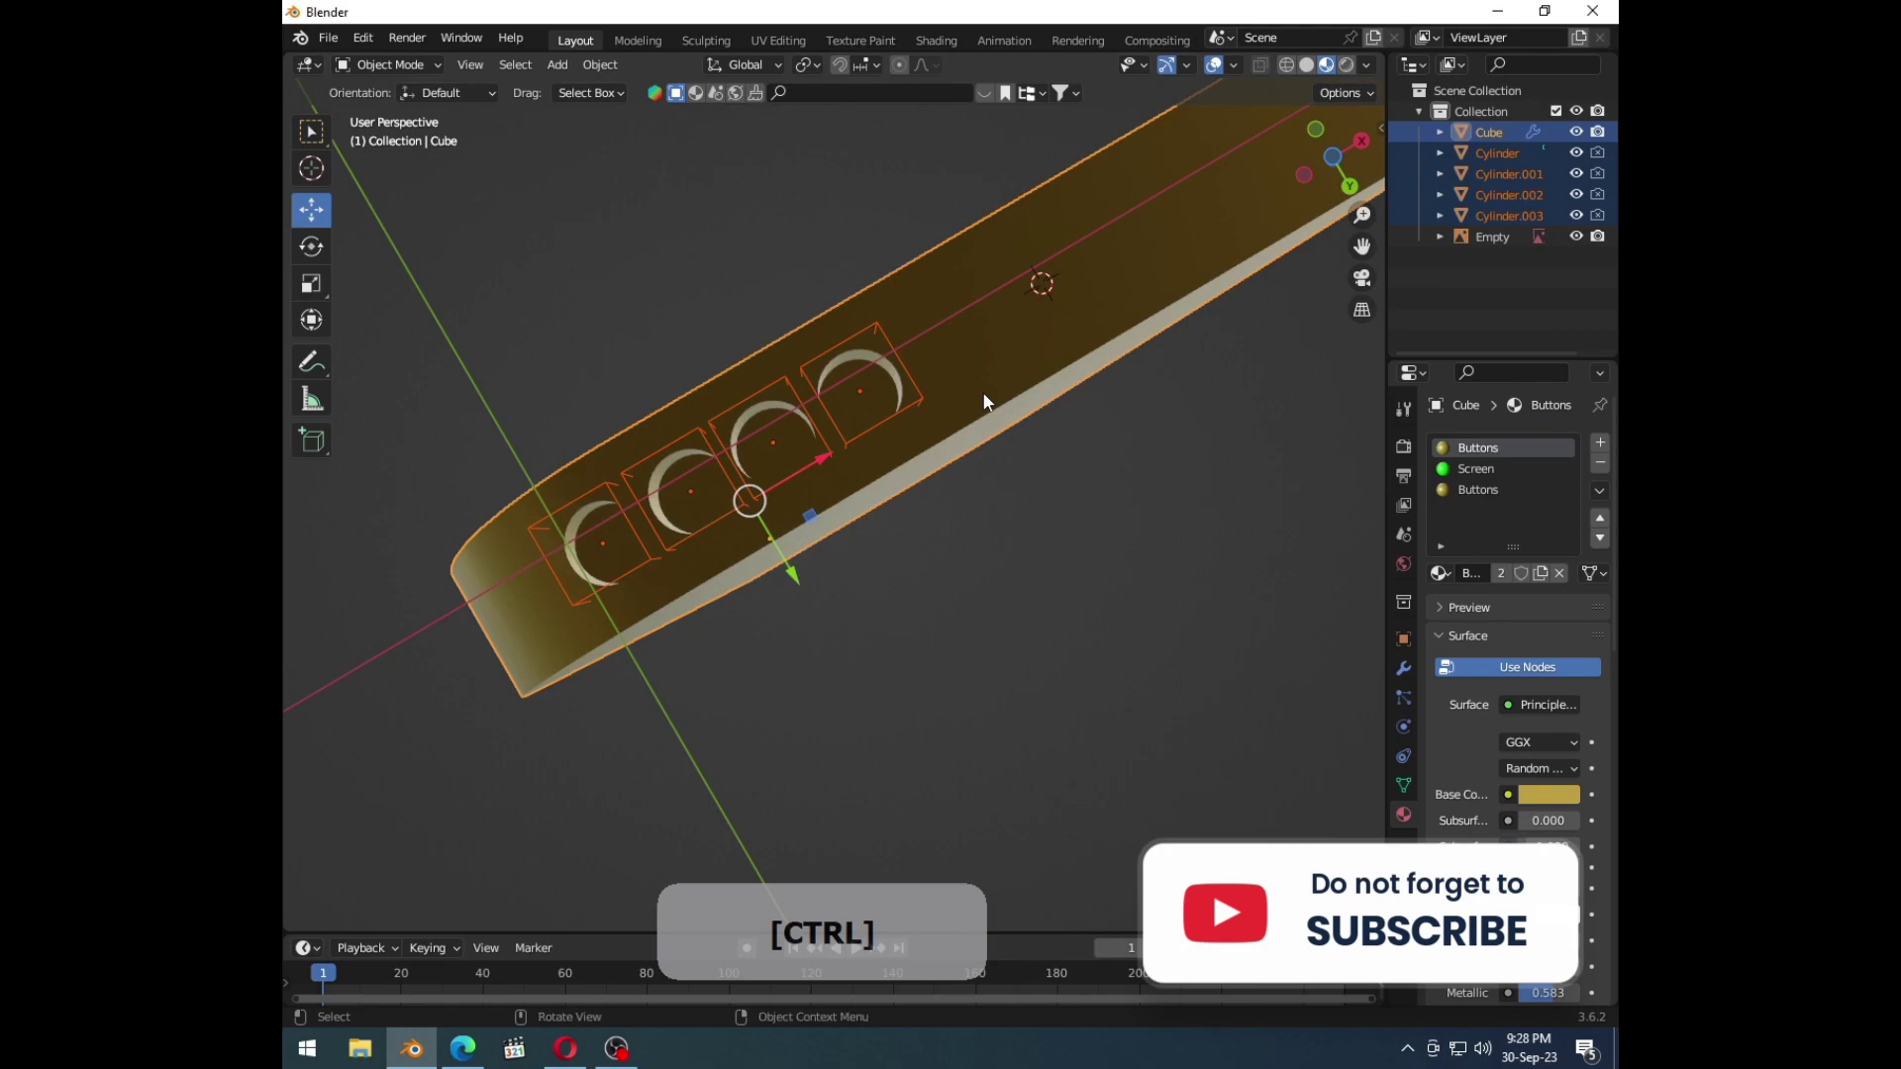
# Step: Pick the button cylinders, undo stray selections, and view the phone's side straight from below
pyautogui.middleClick(964, 476)
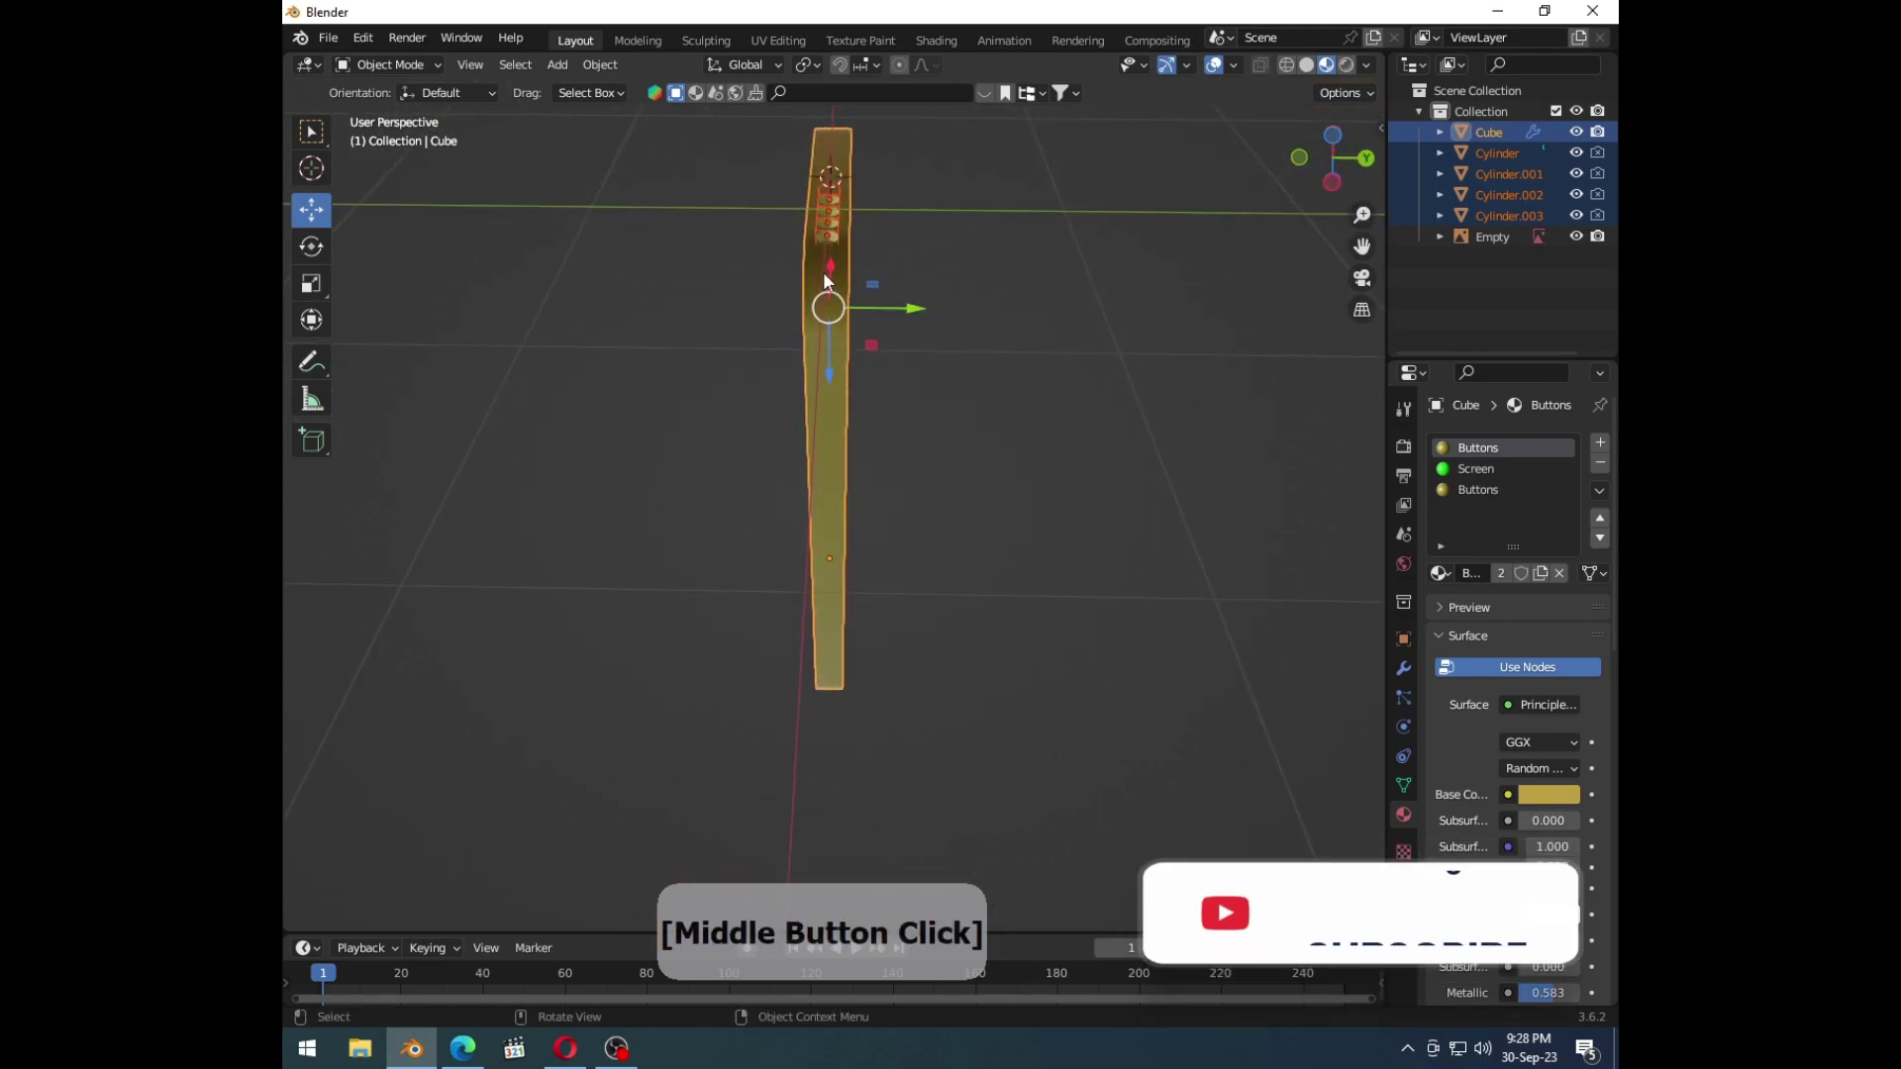
pyautogui.click(836, 277)
pyautogui.click(842, 257)
pyautogui.press('ctrl+z')
pyautogui.middleClick(924, 398)
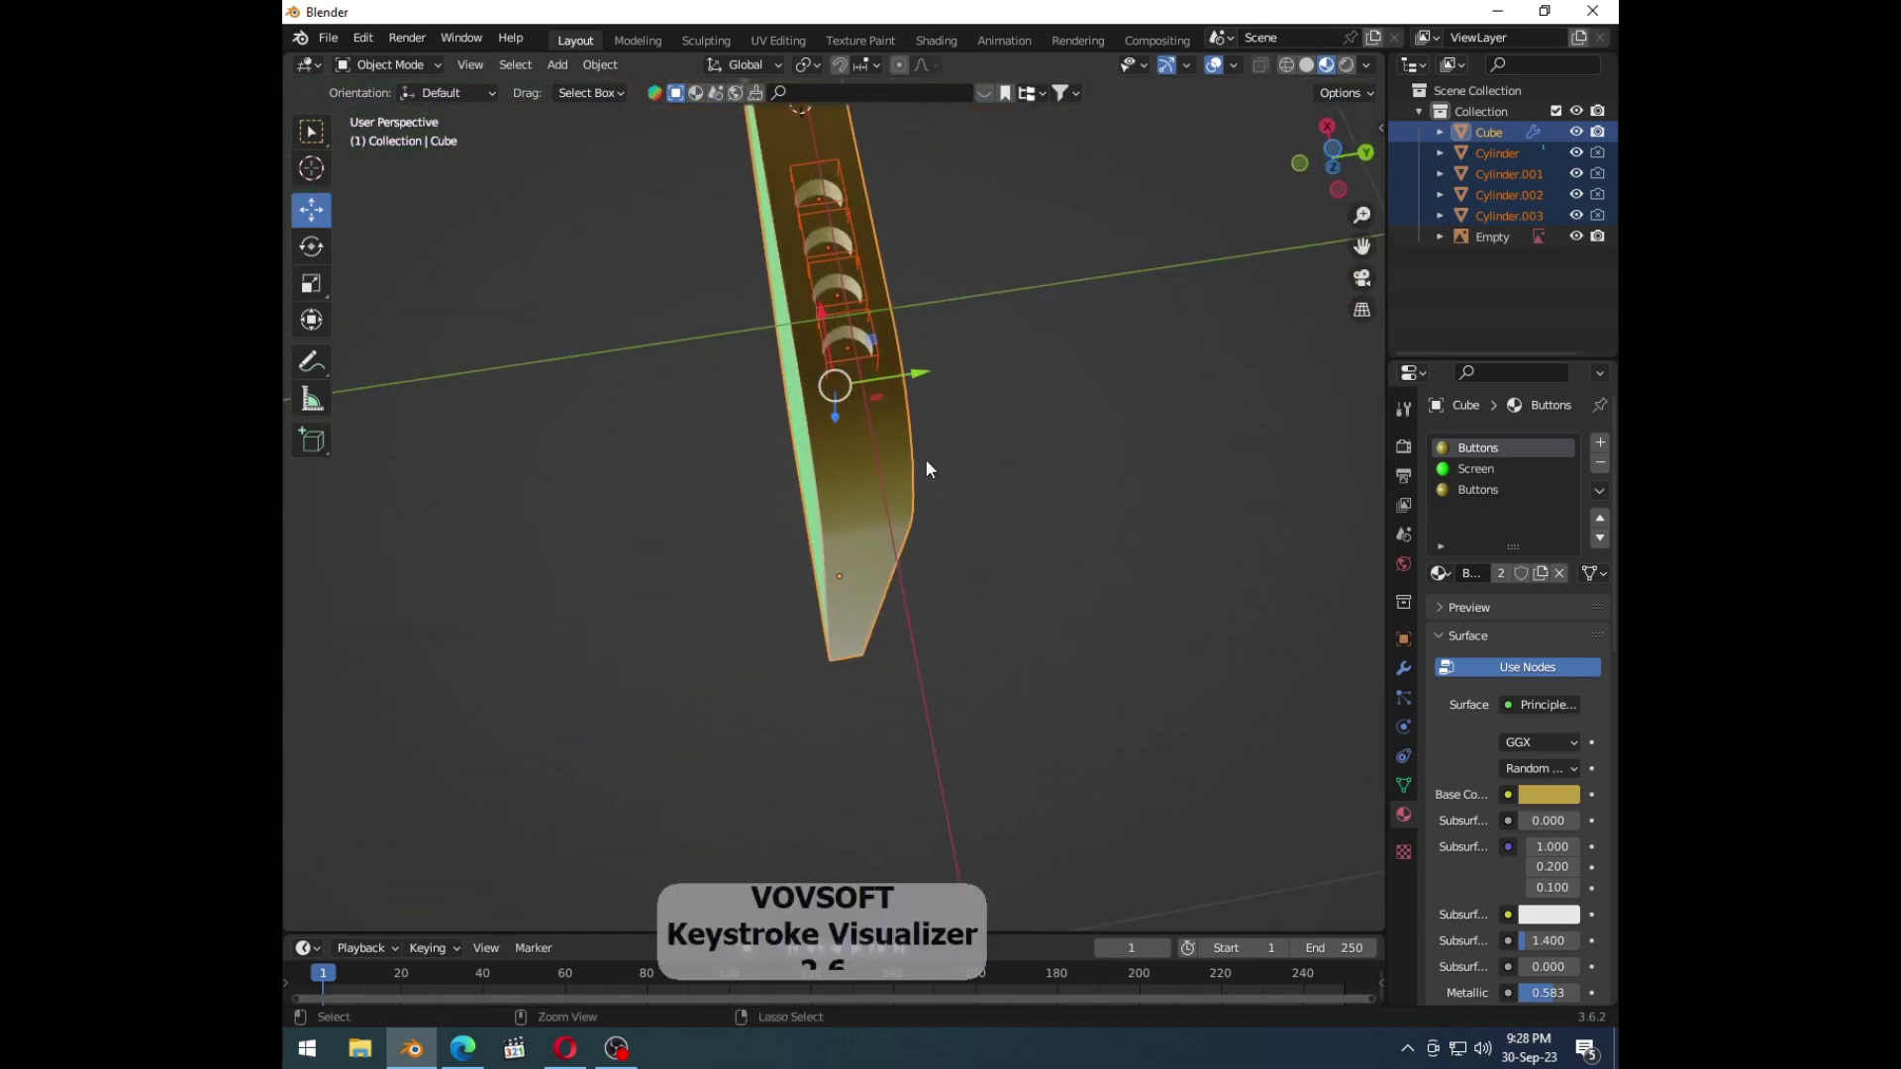
pyautogui.press('ctrl+z')
pyautogui.middleClick(977, 526)
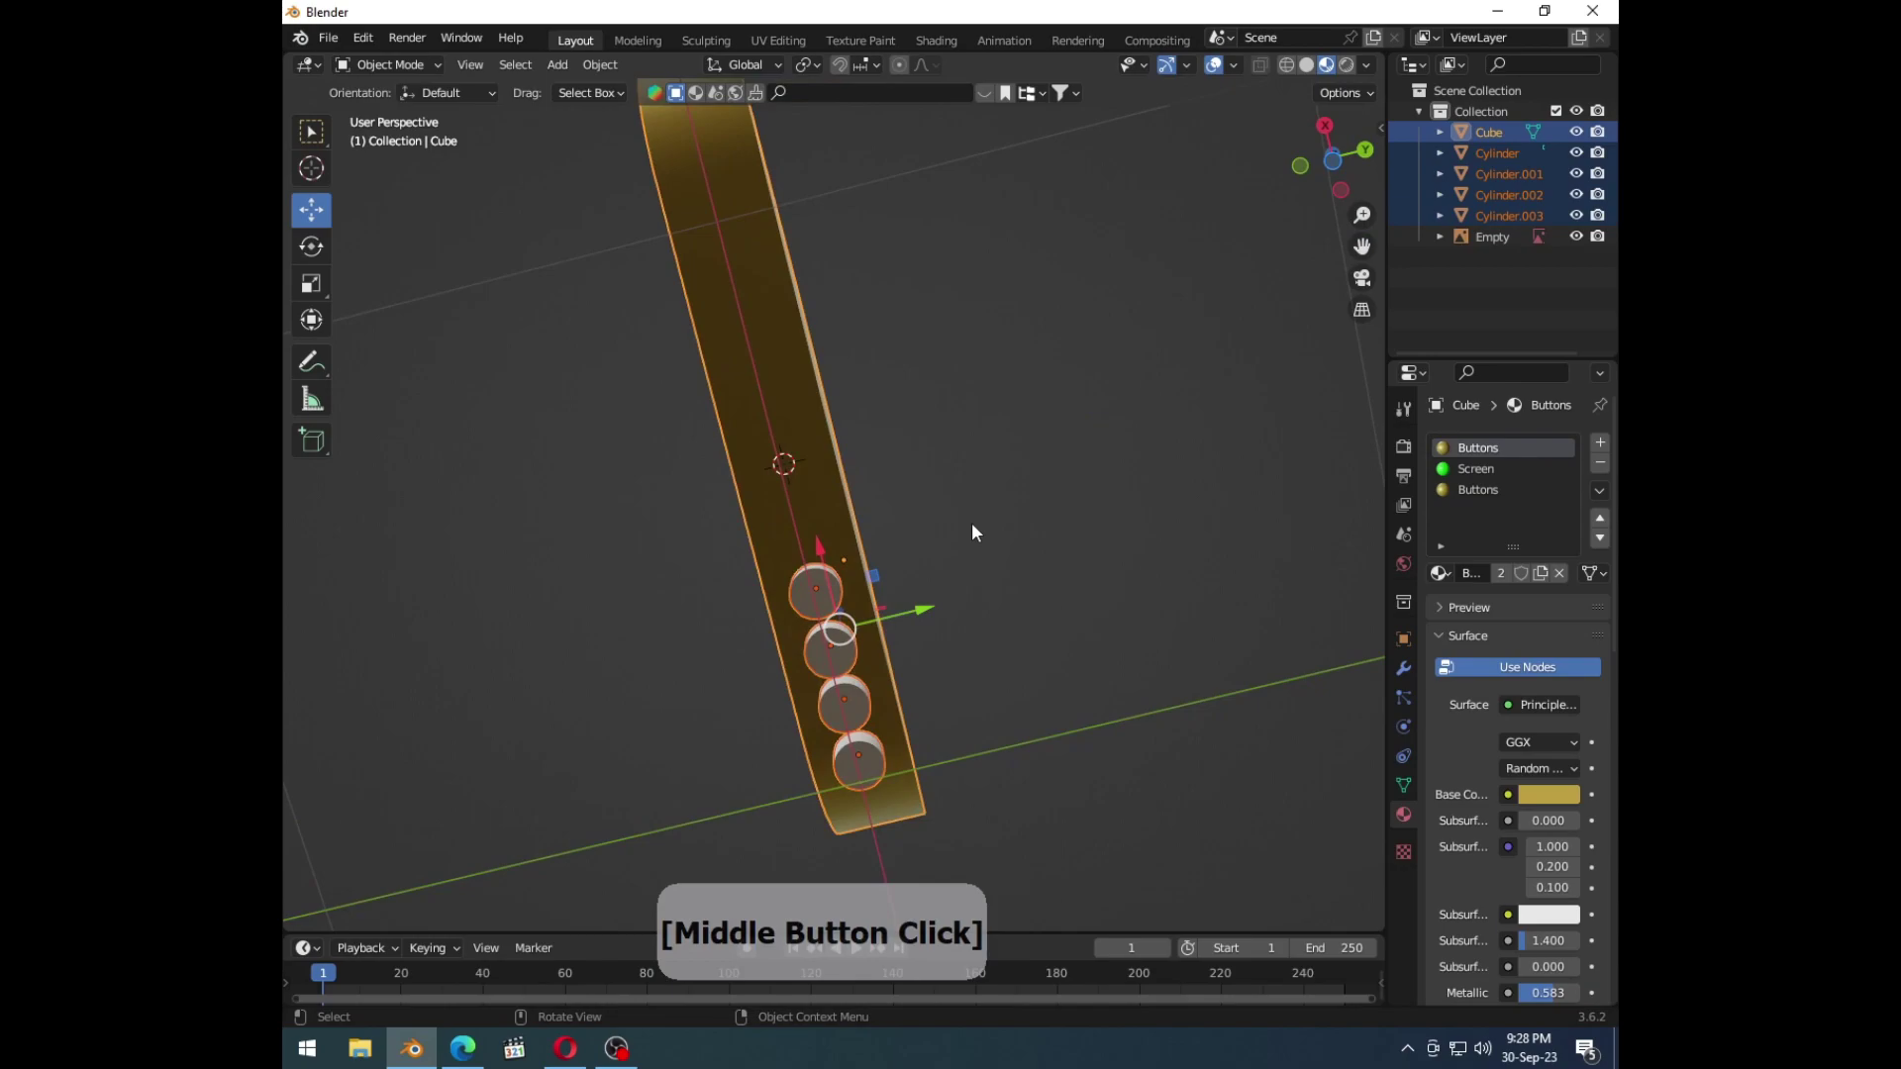
pyautogui.press('ctrl+7')
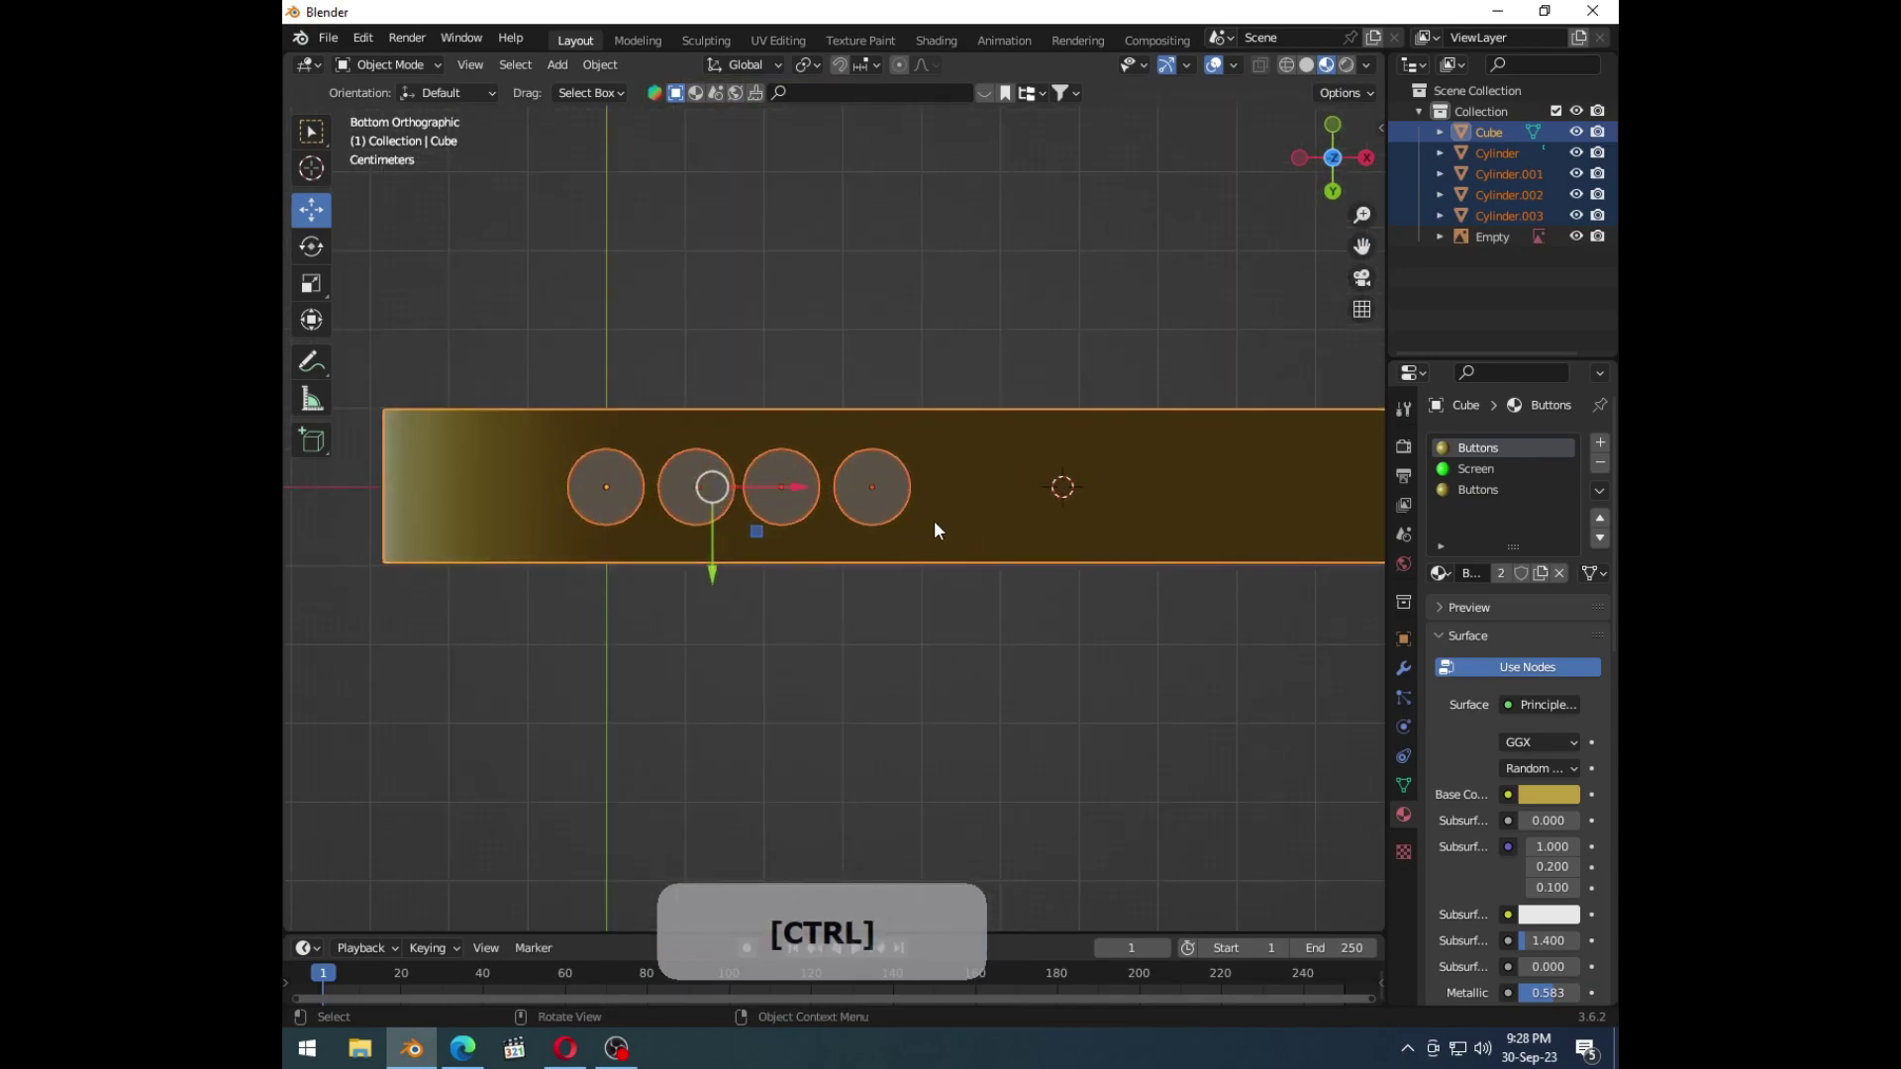
pyautogui.middleClick(875, 545)
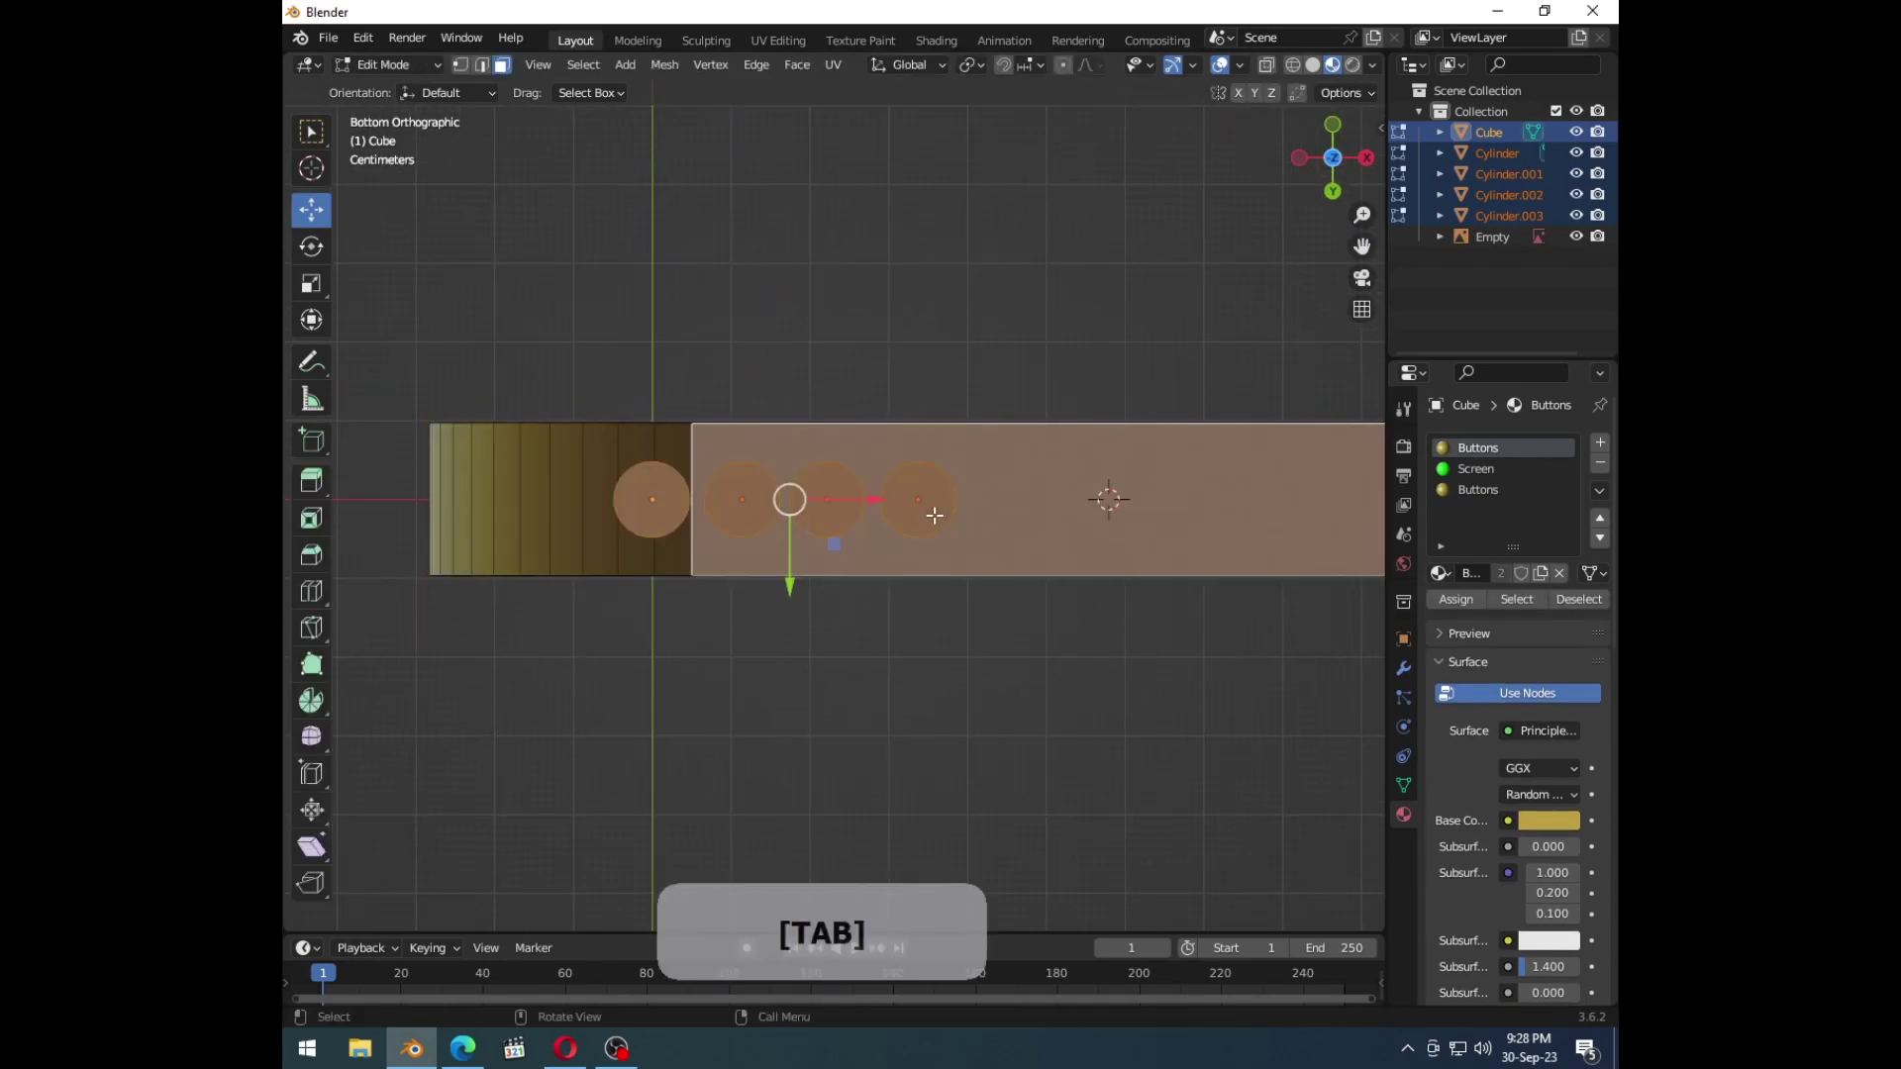
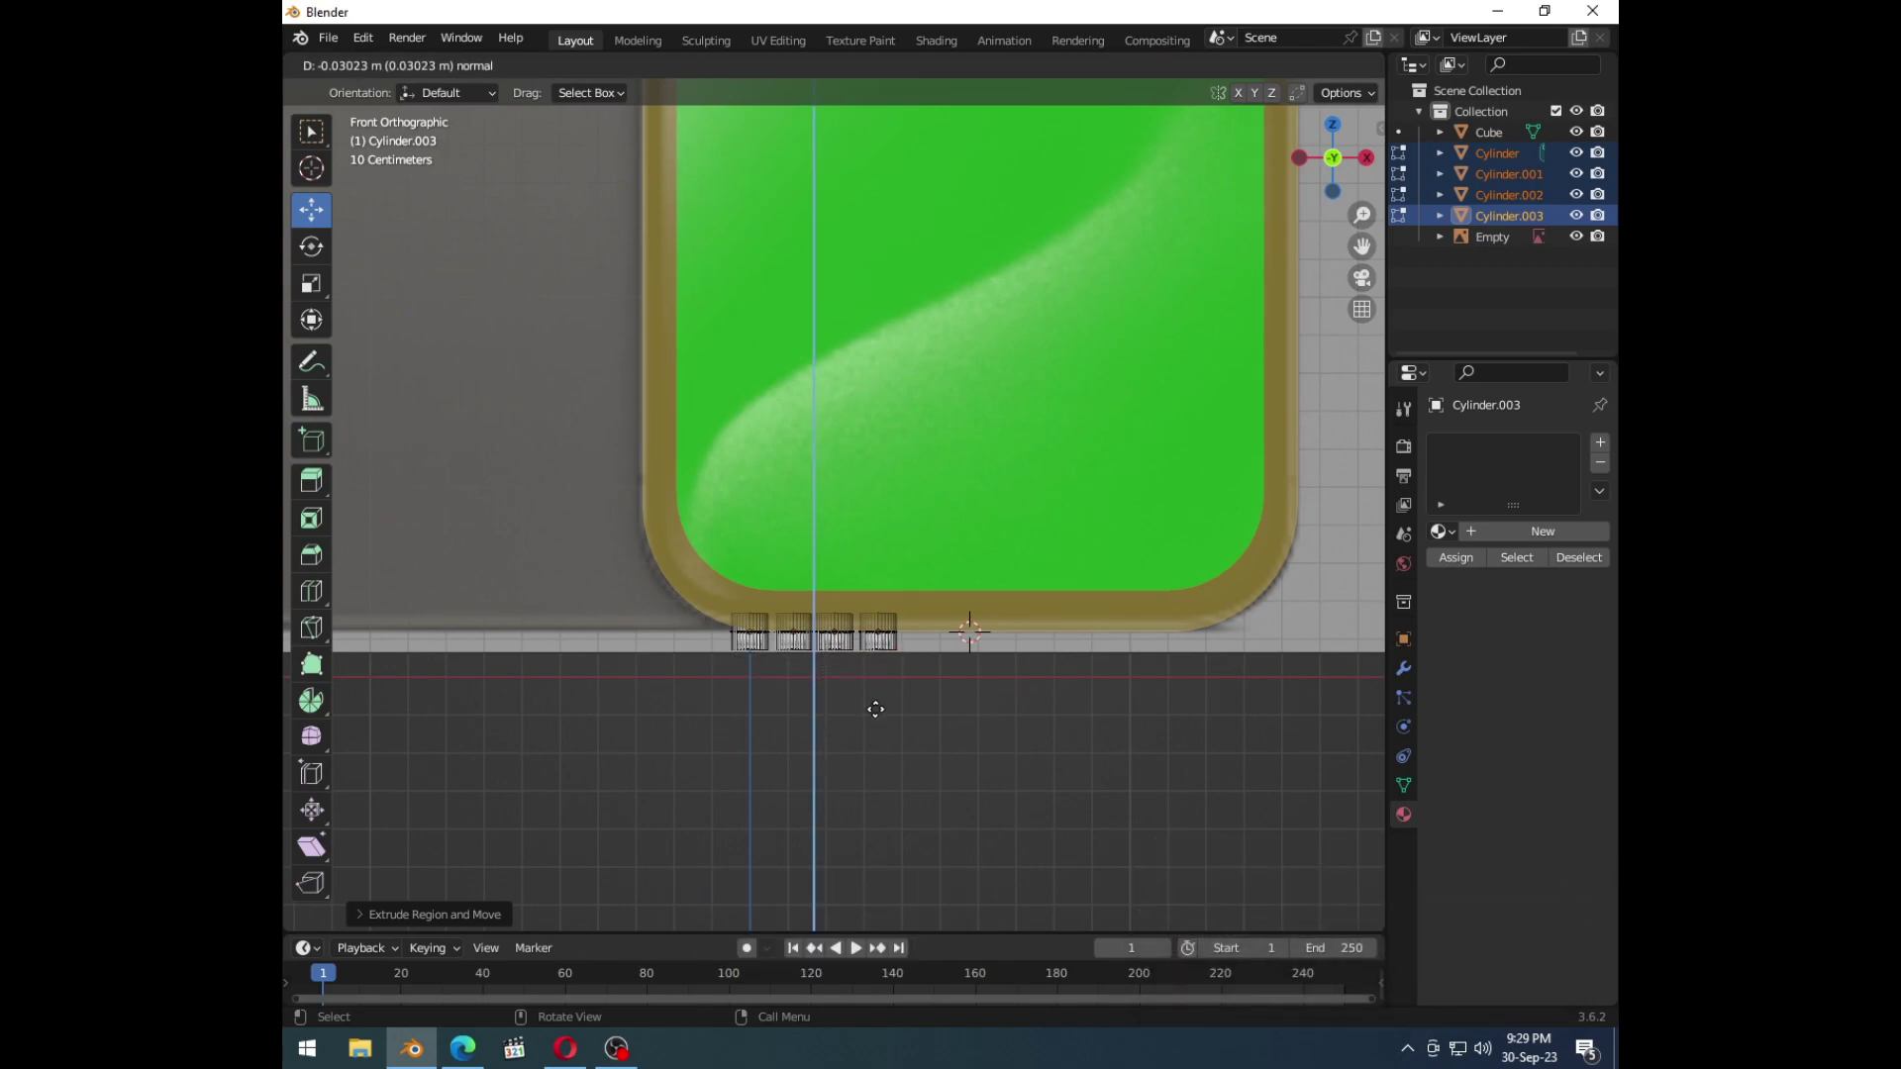
# Step: Leave Edit Mode, rerun the Ctrl+- cut on the discs and check the openings from the front
pyautogui.press('Tab')
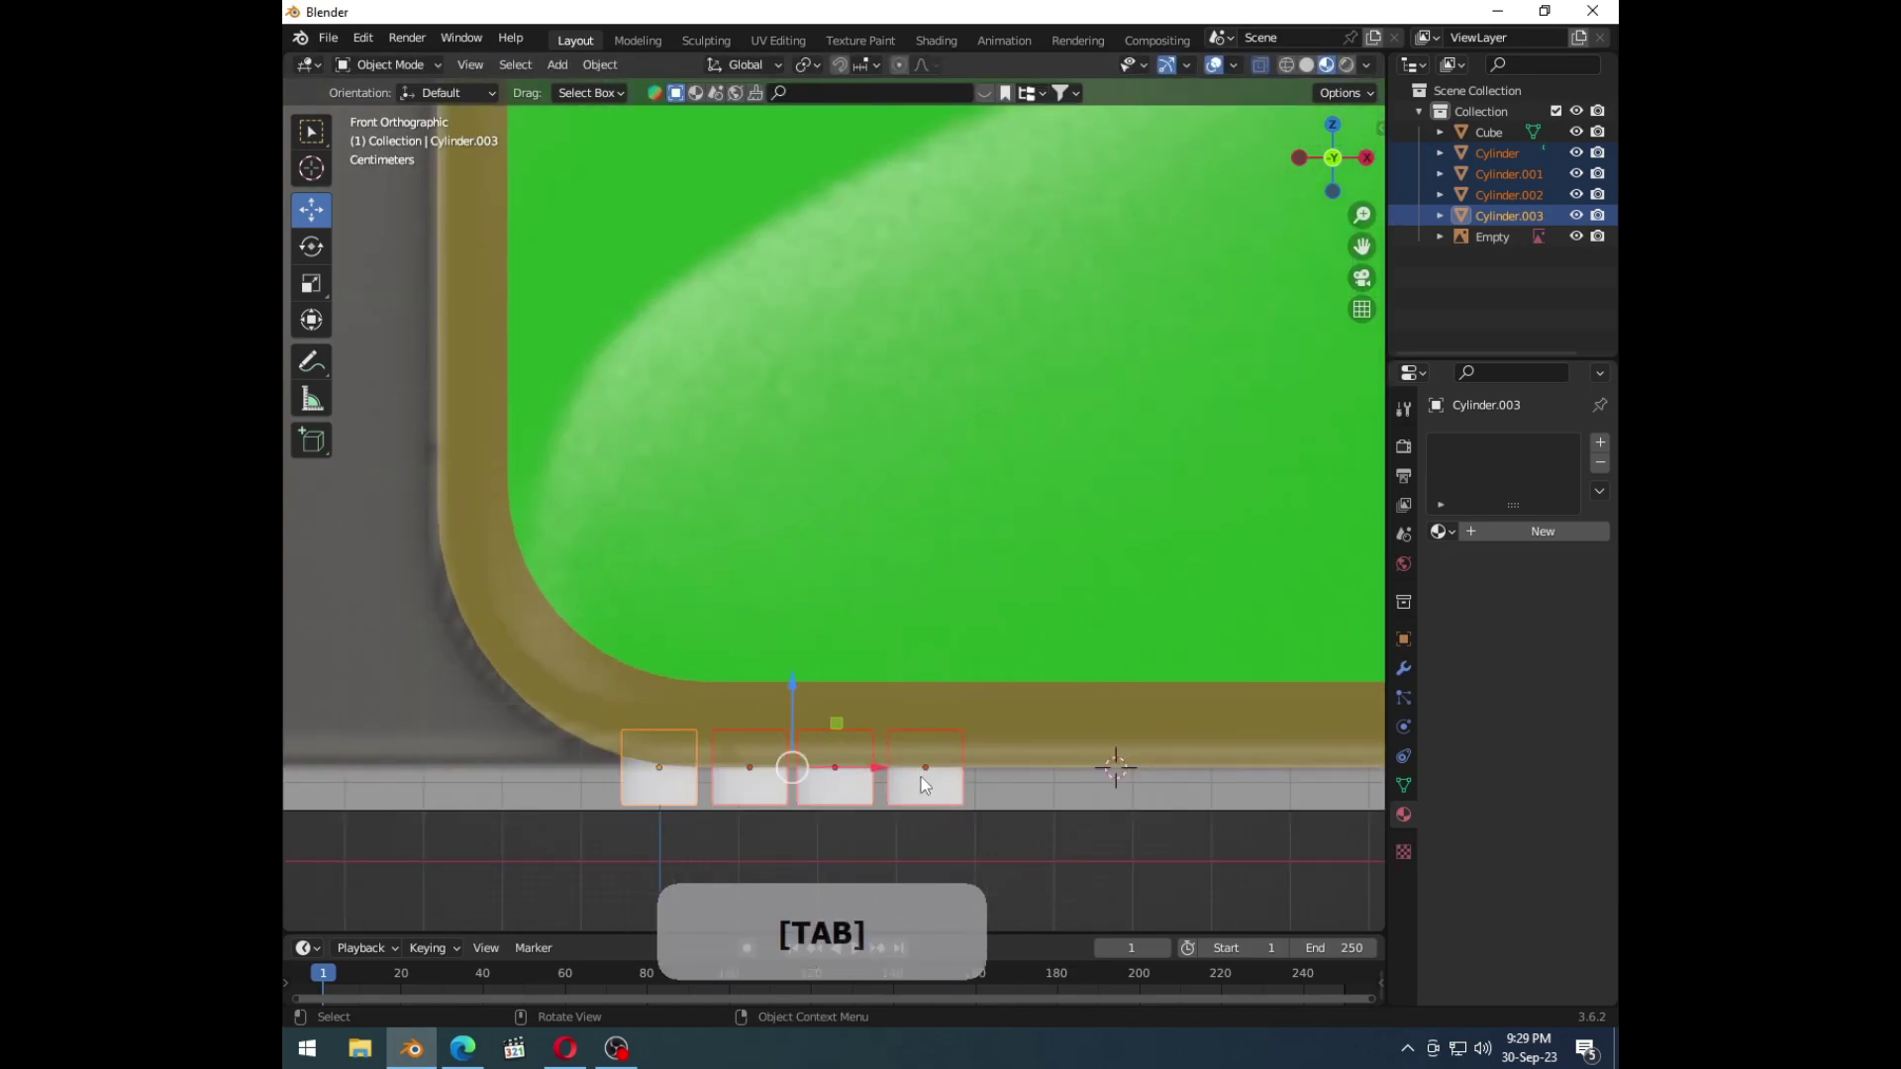
pyautogui.click(882, 776)
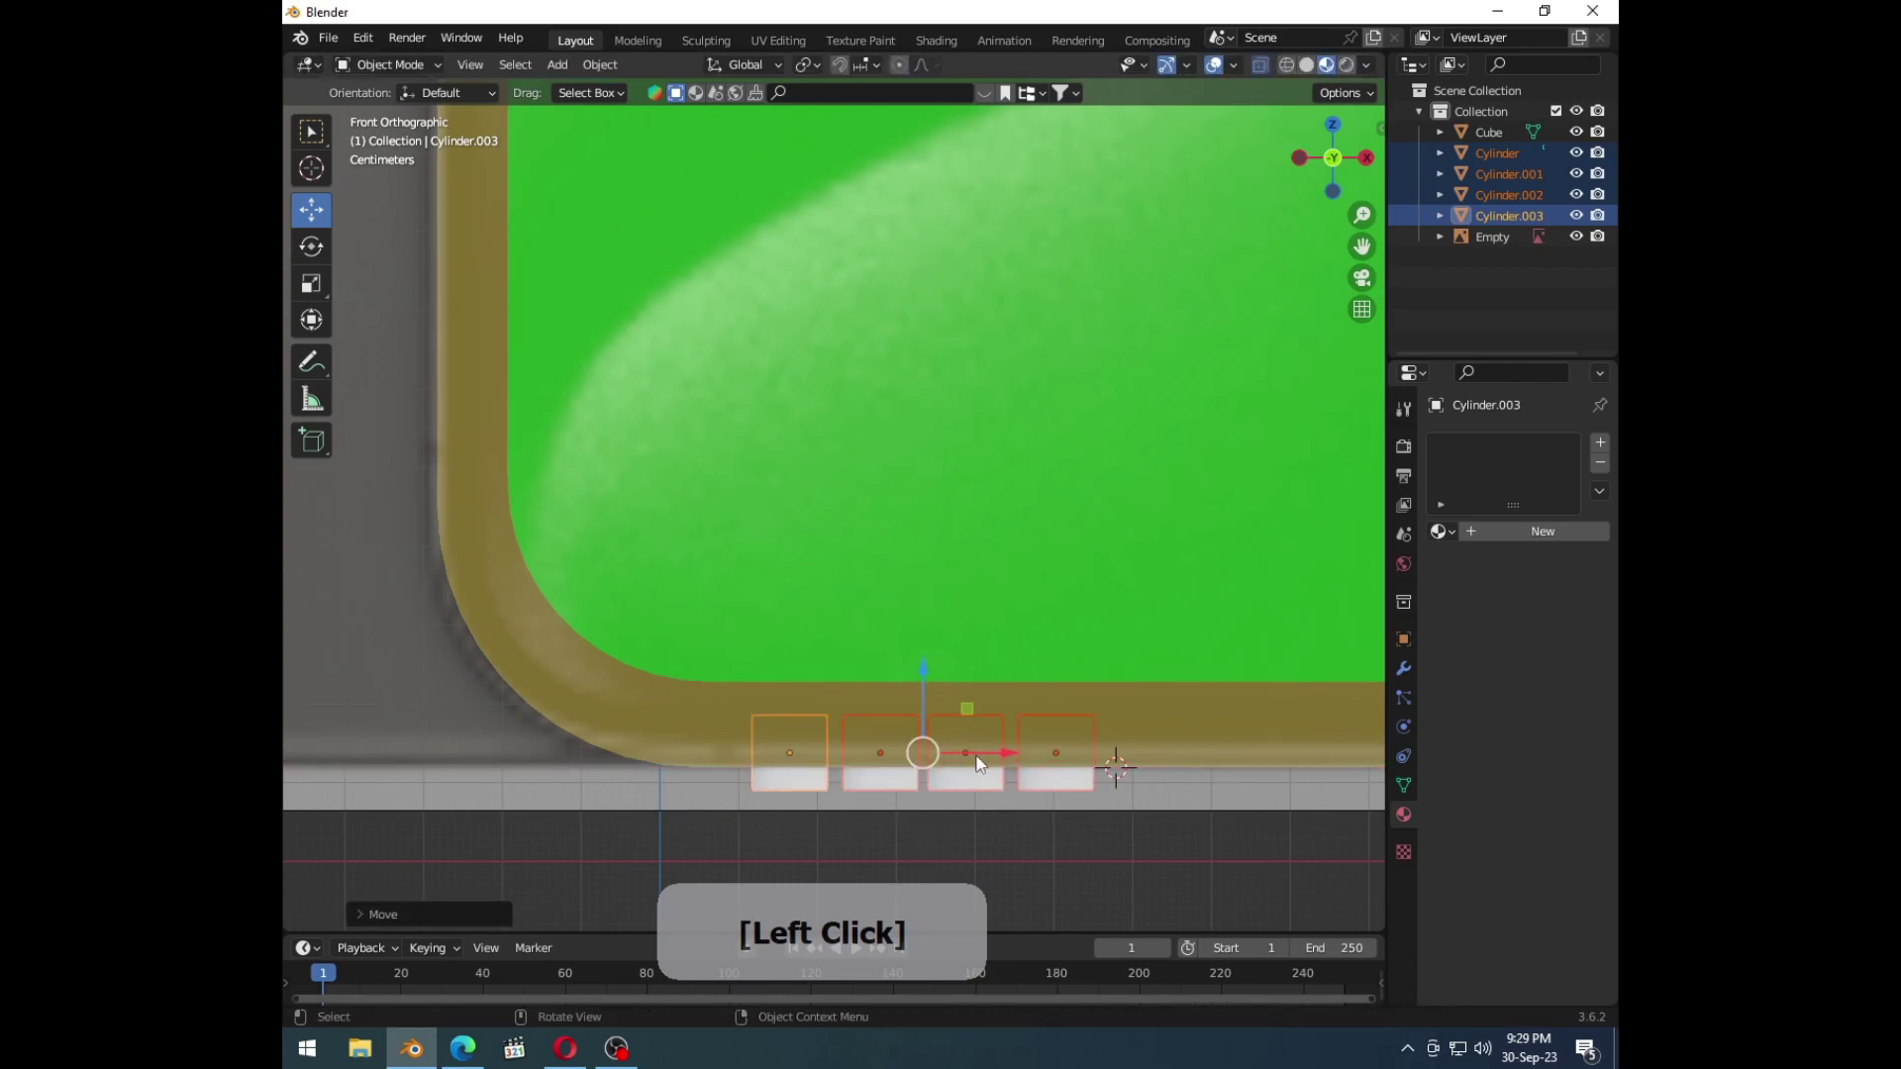
pyautogui.middleClick(964, 734)
pyautogui.click(1084, 660)
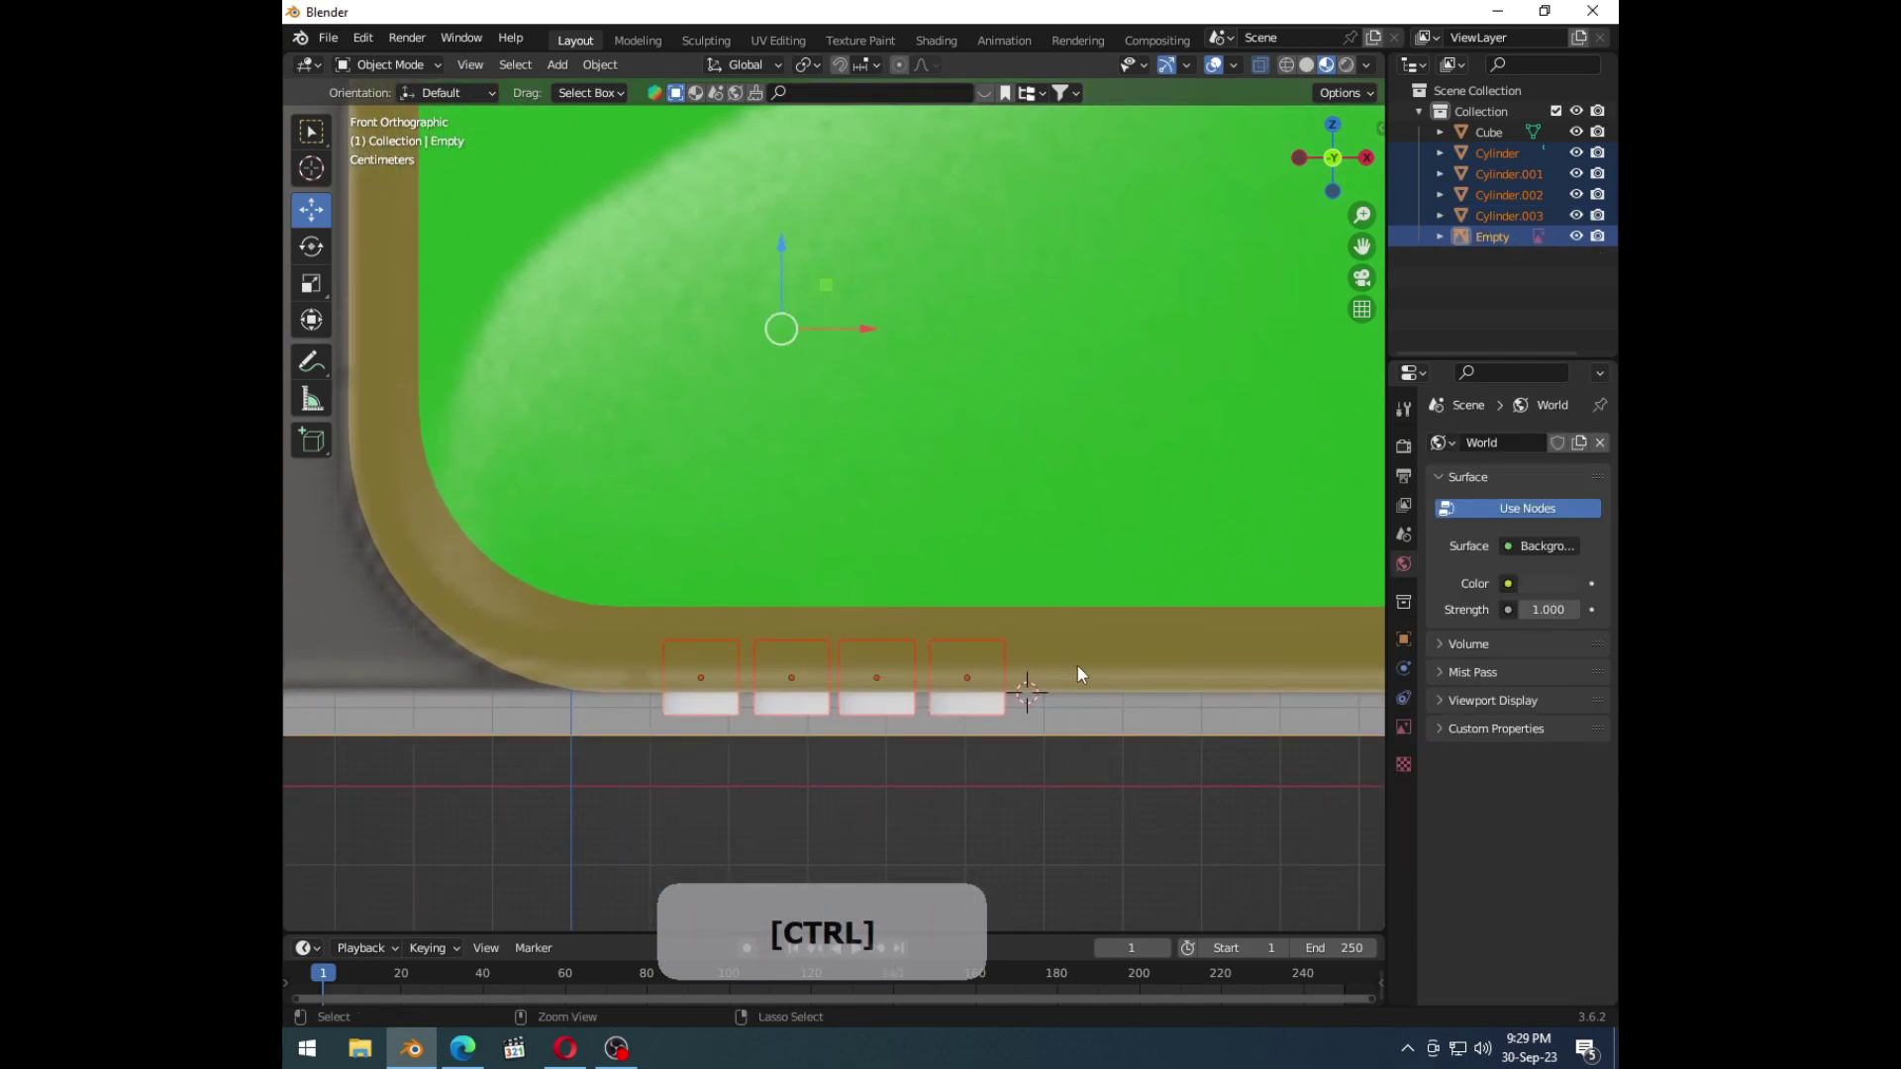
pyautogui.press('ctrl+-')
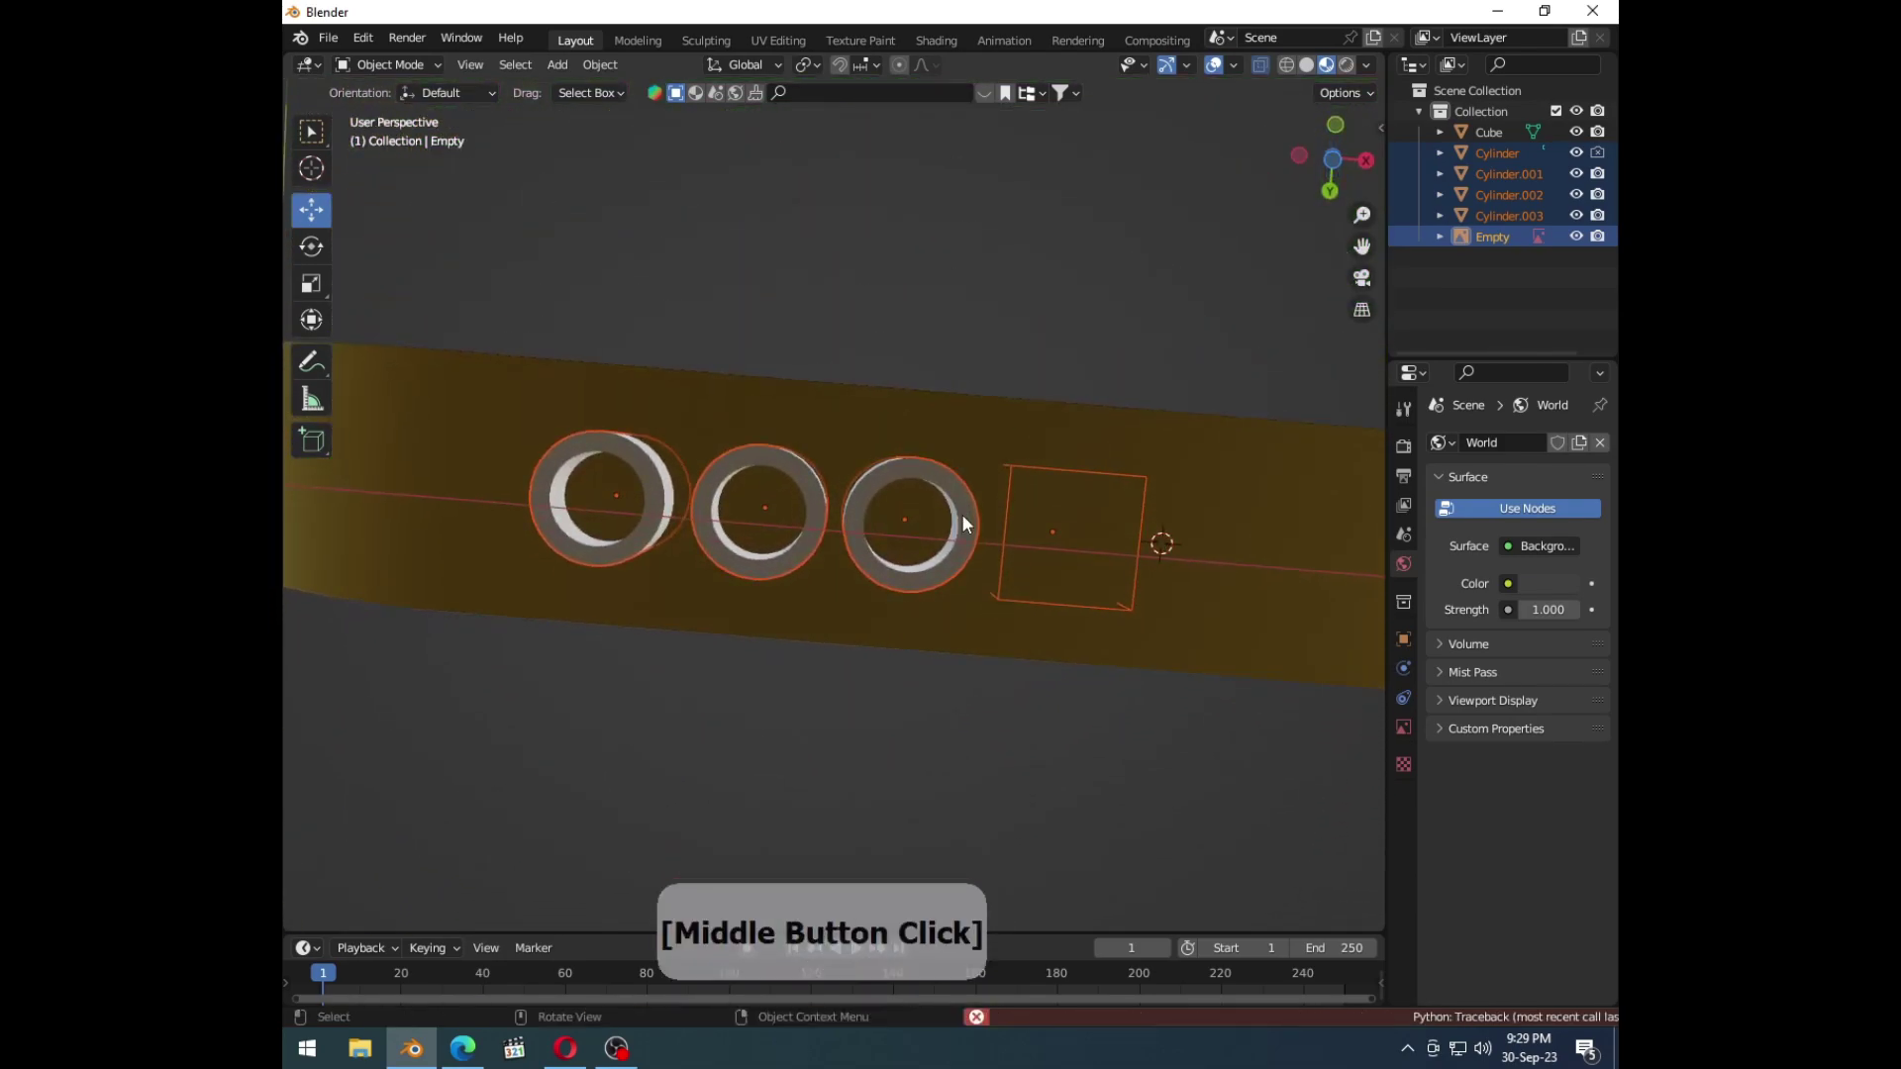
pyautogui.middleClick(975, 545)
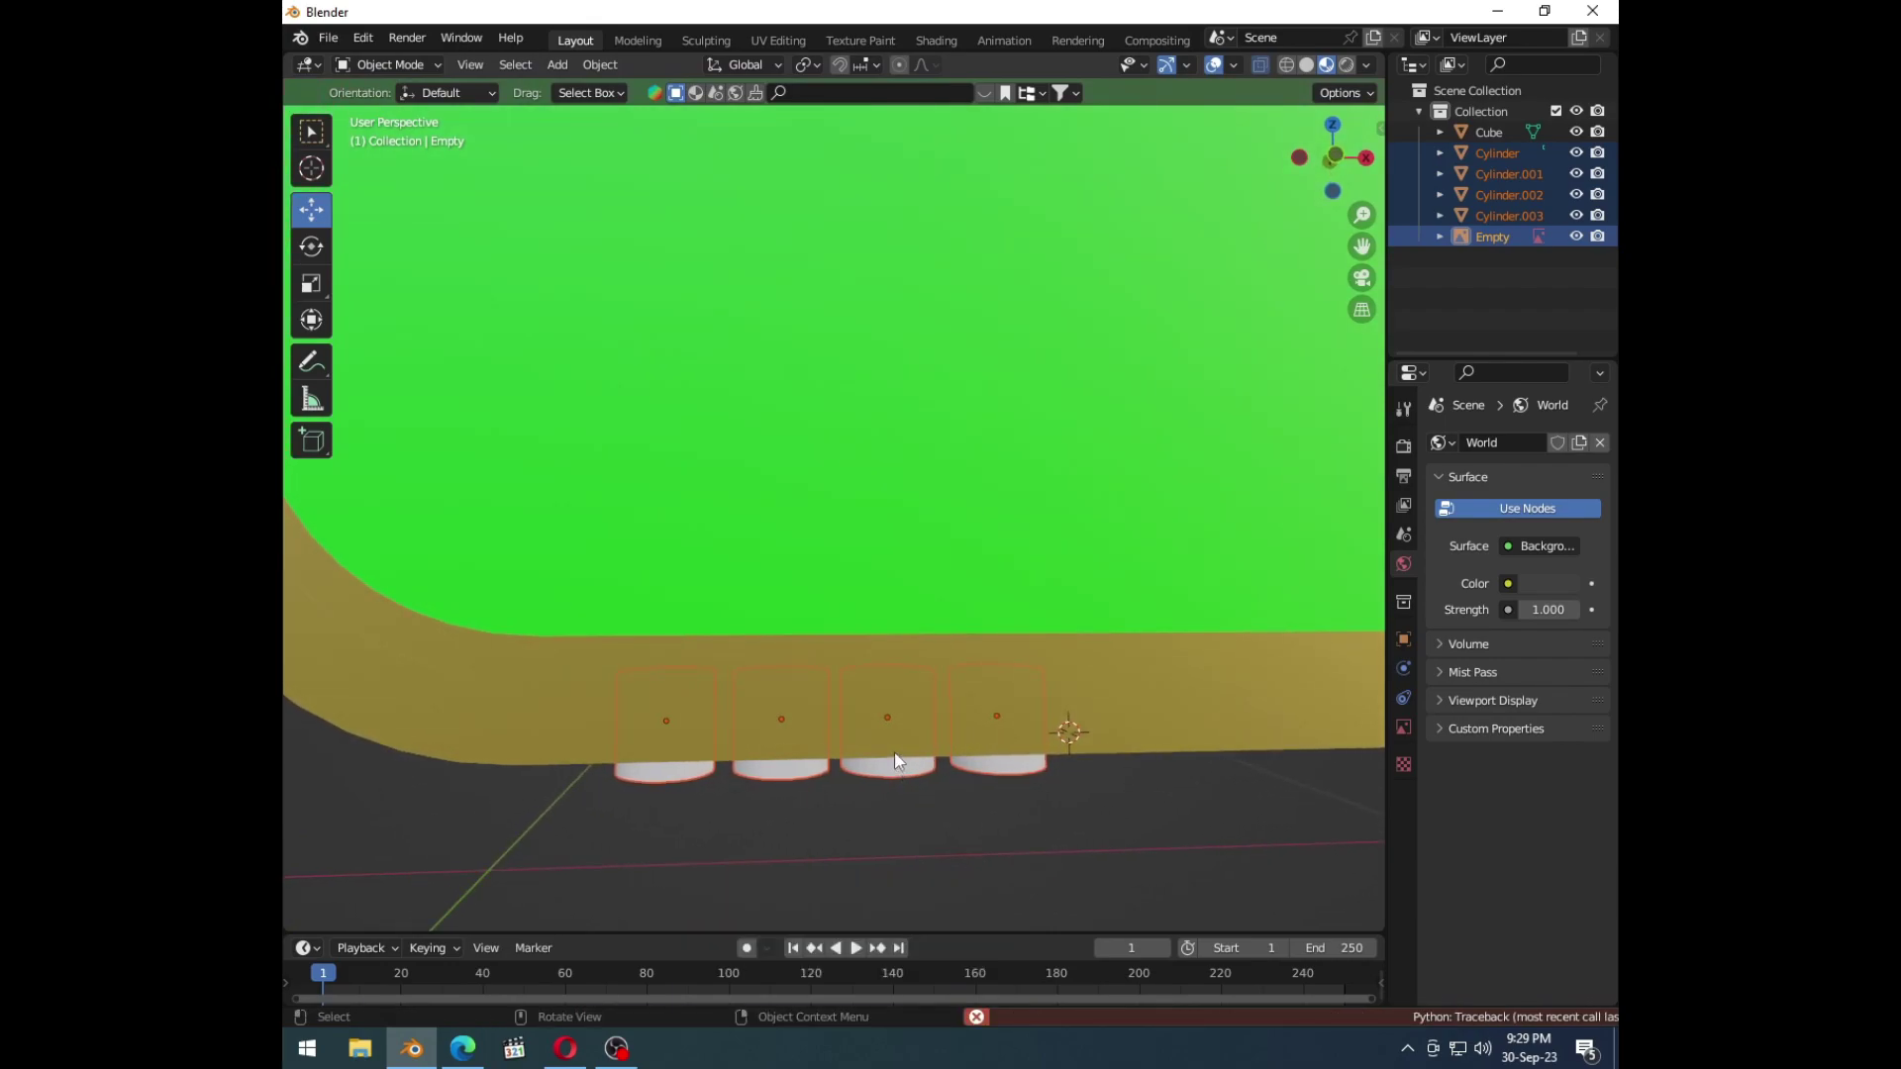
pyautogui.press('1')
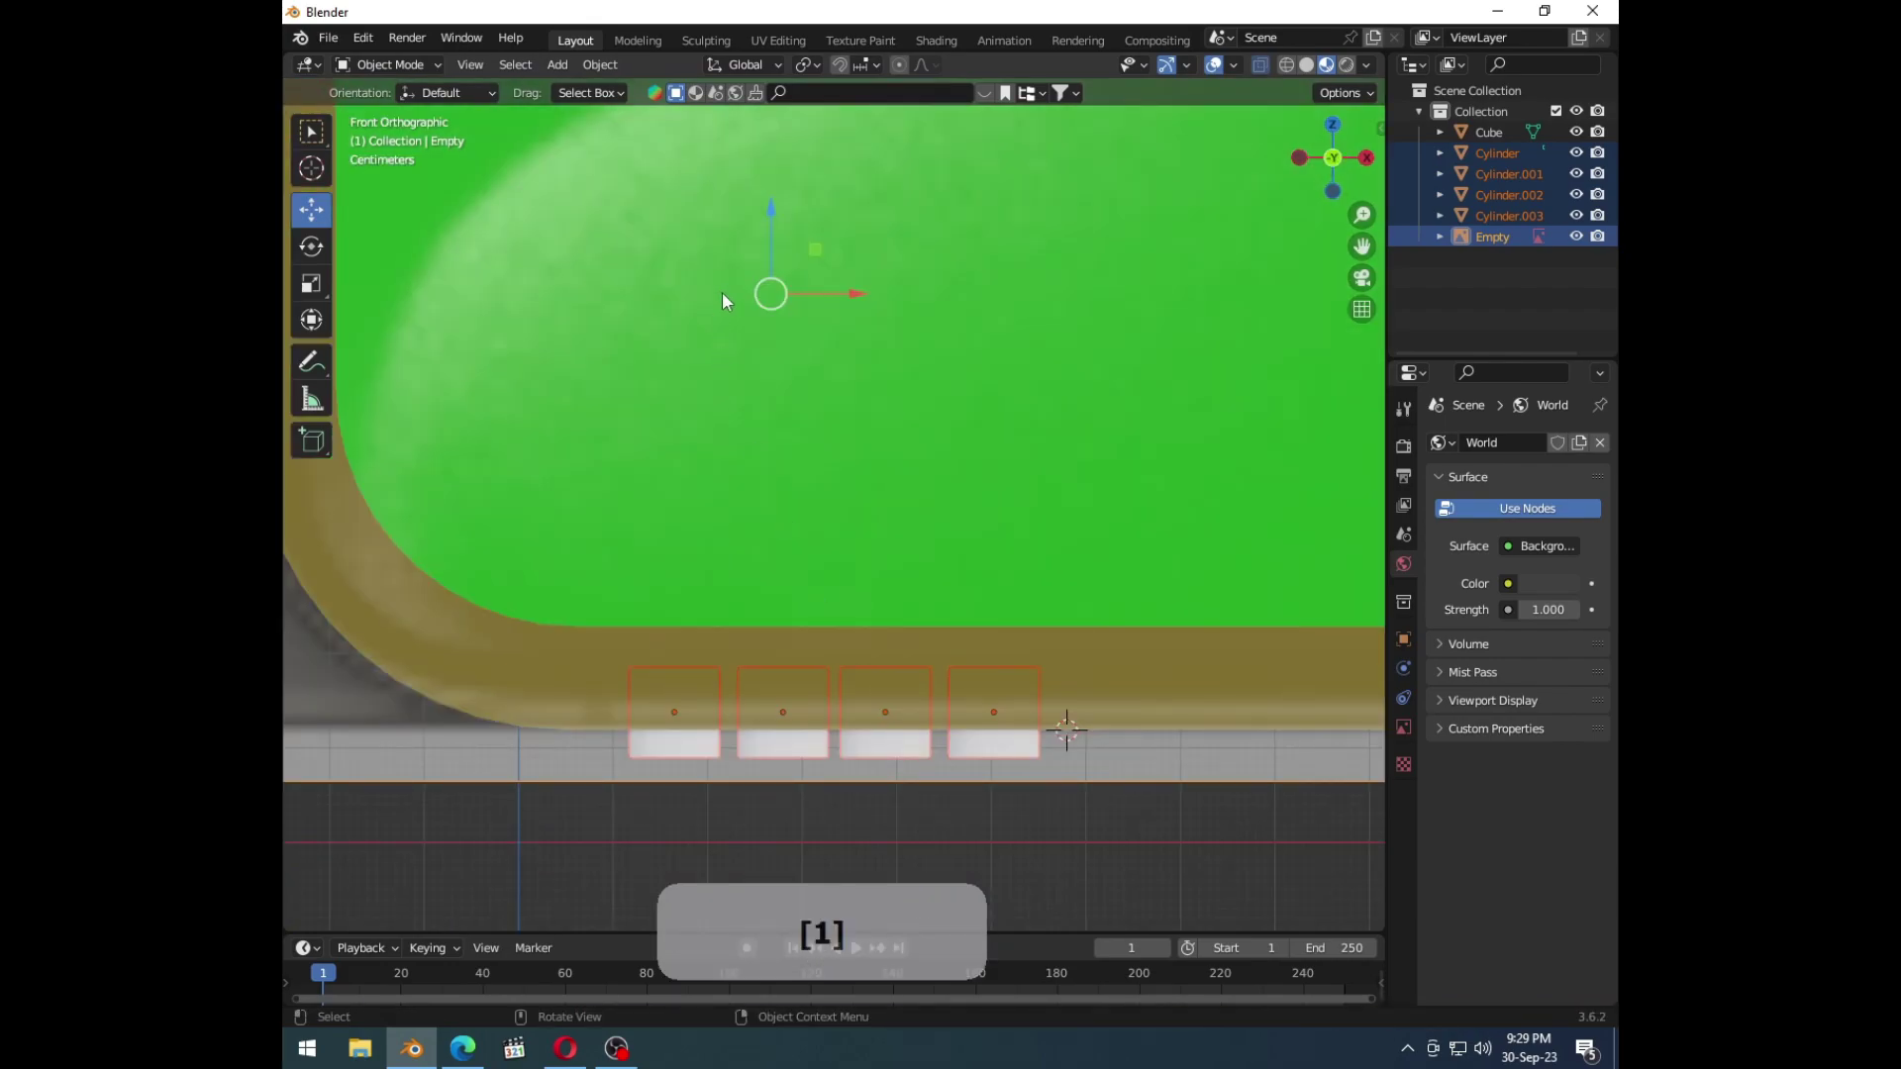
# Step: Undo the cut and select all four button cylinders together, viewed from below
pyautogui.click(782, 210)
pyautogui.press('ctrl+z')
pyautogui.click(901, 700)
pyautogui.doubleClick(897, 751)
pyautogui.middleClick(907, 720)
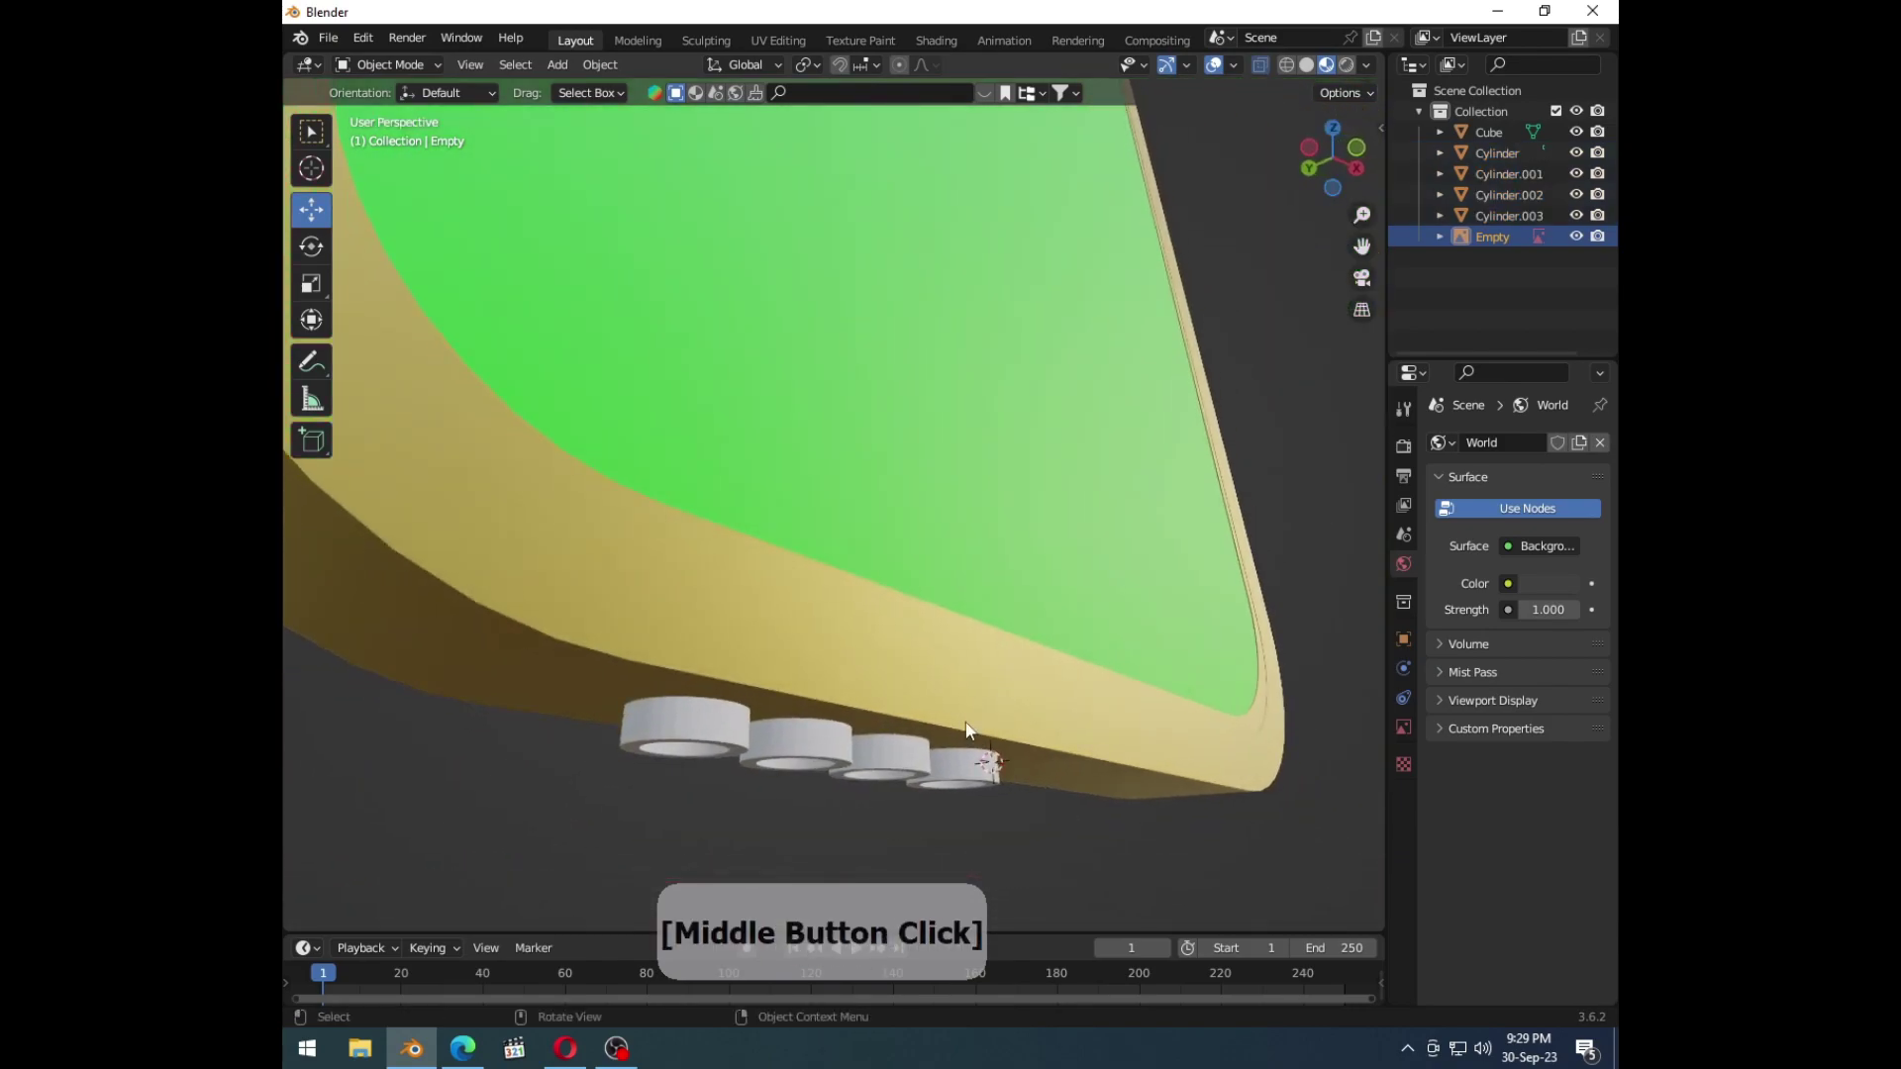
pyautogui.click(948, 757)
pyautogui.click(960, 831)
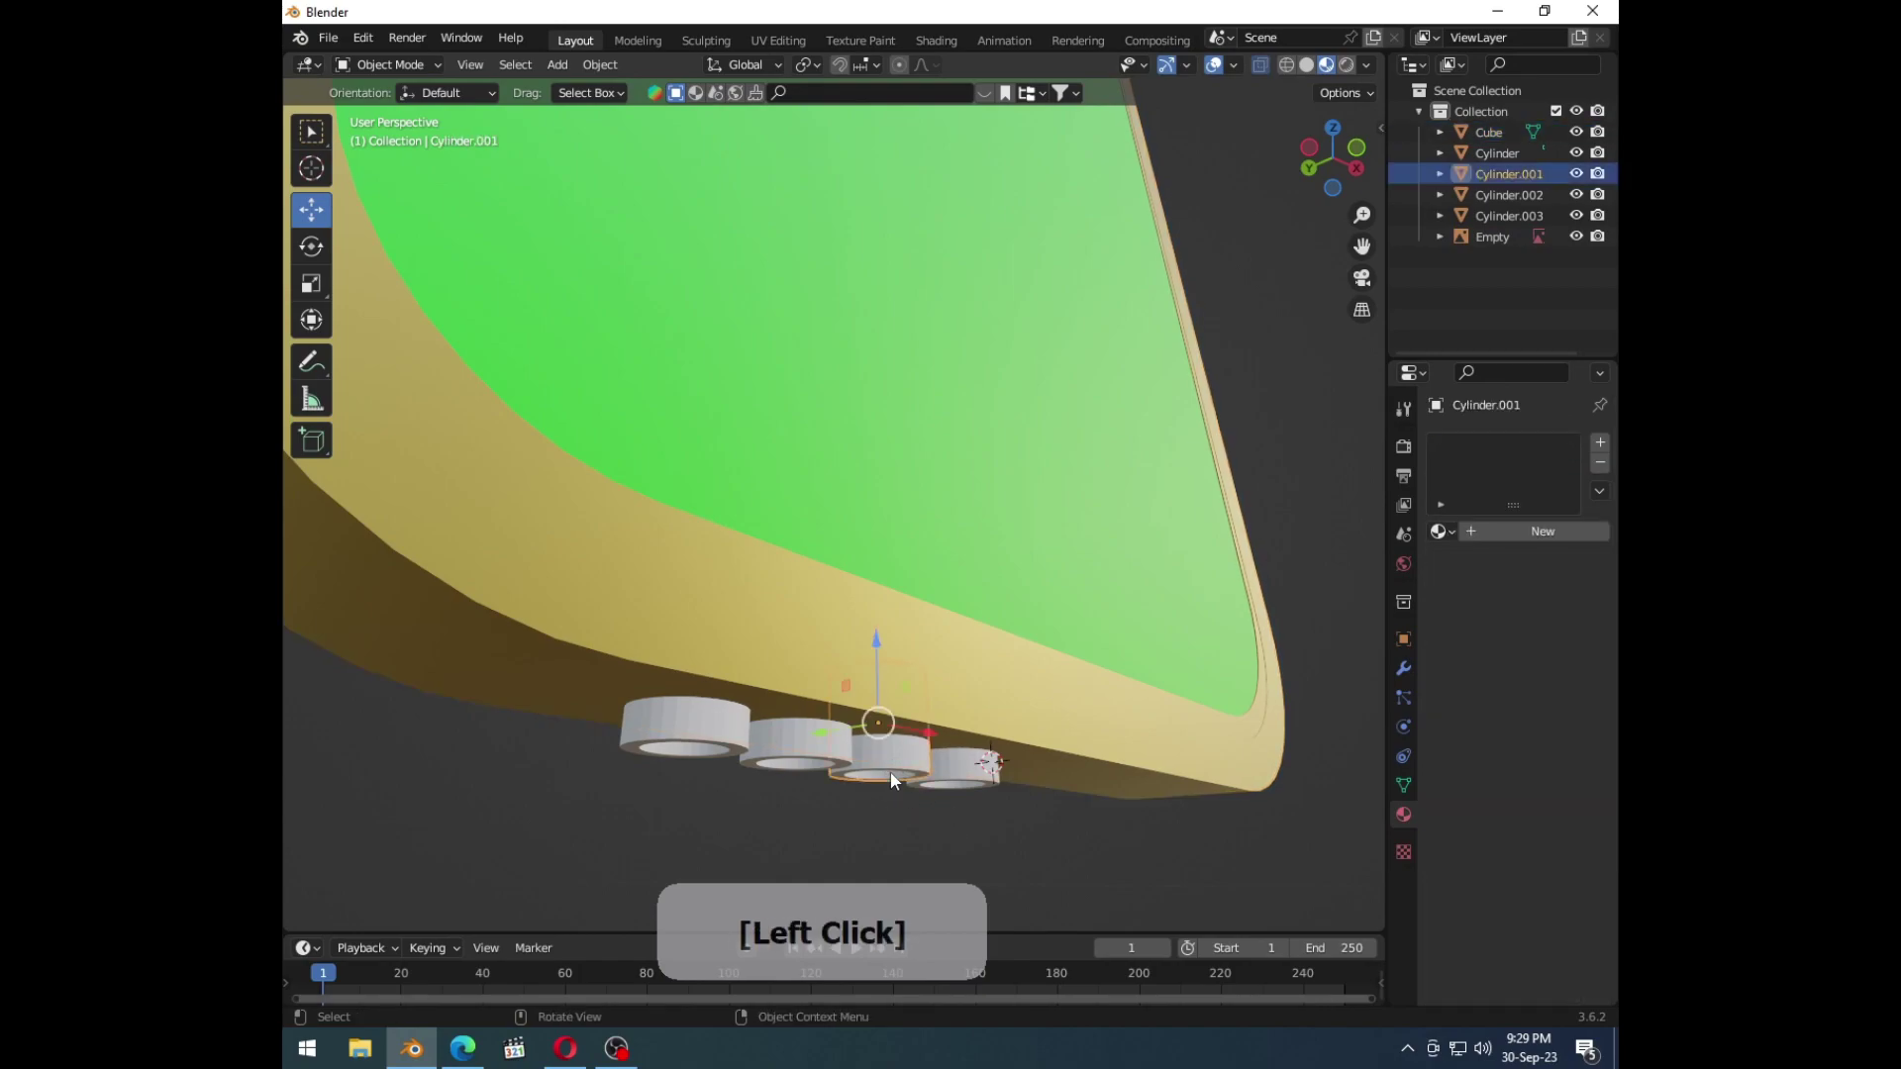
pyautogui.click(805, 771)
pyautogui.click(660, 752)
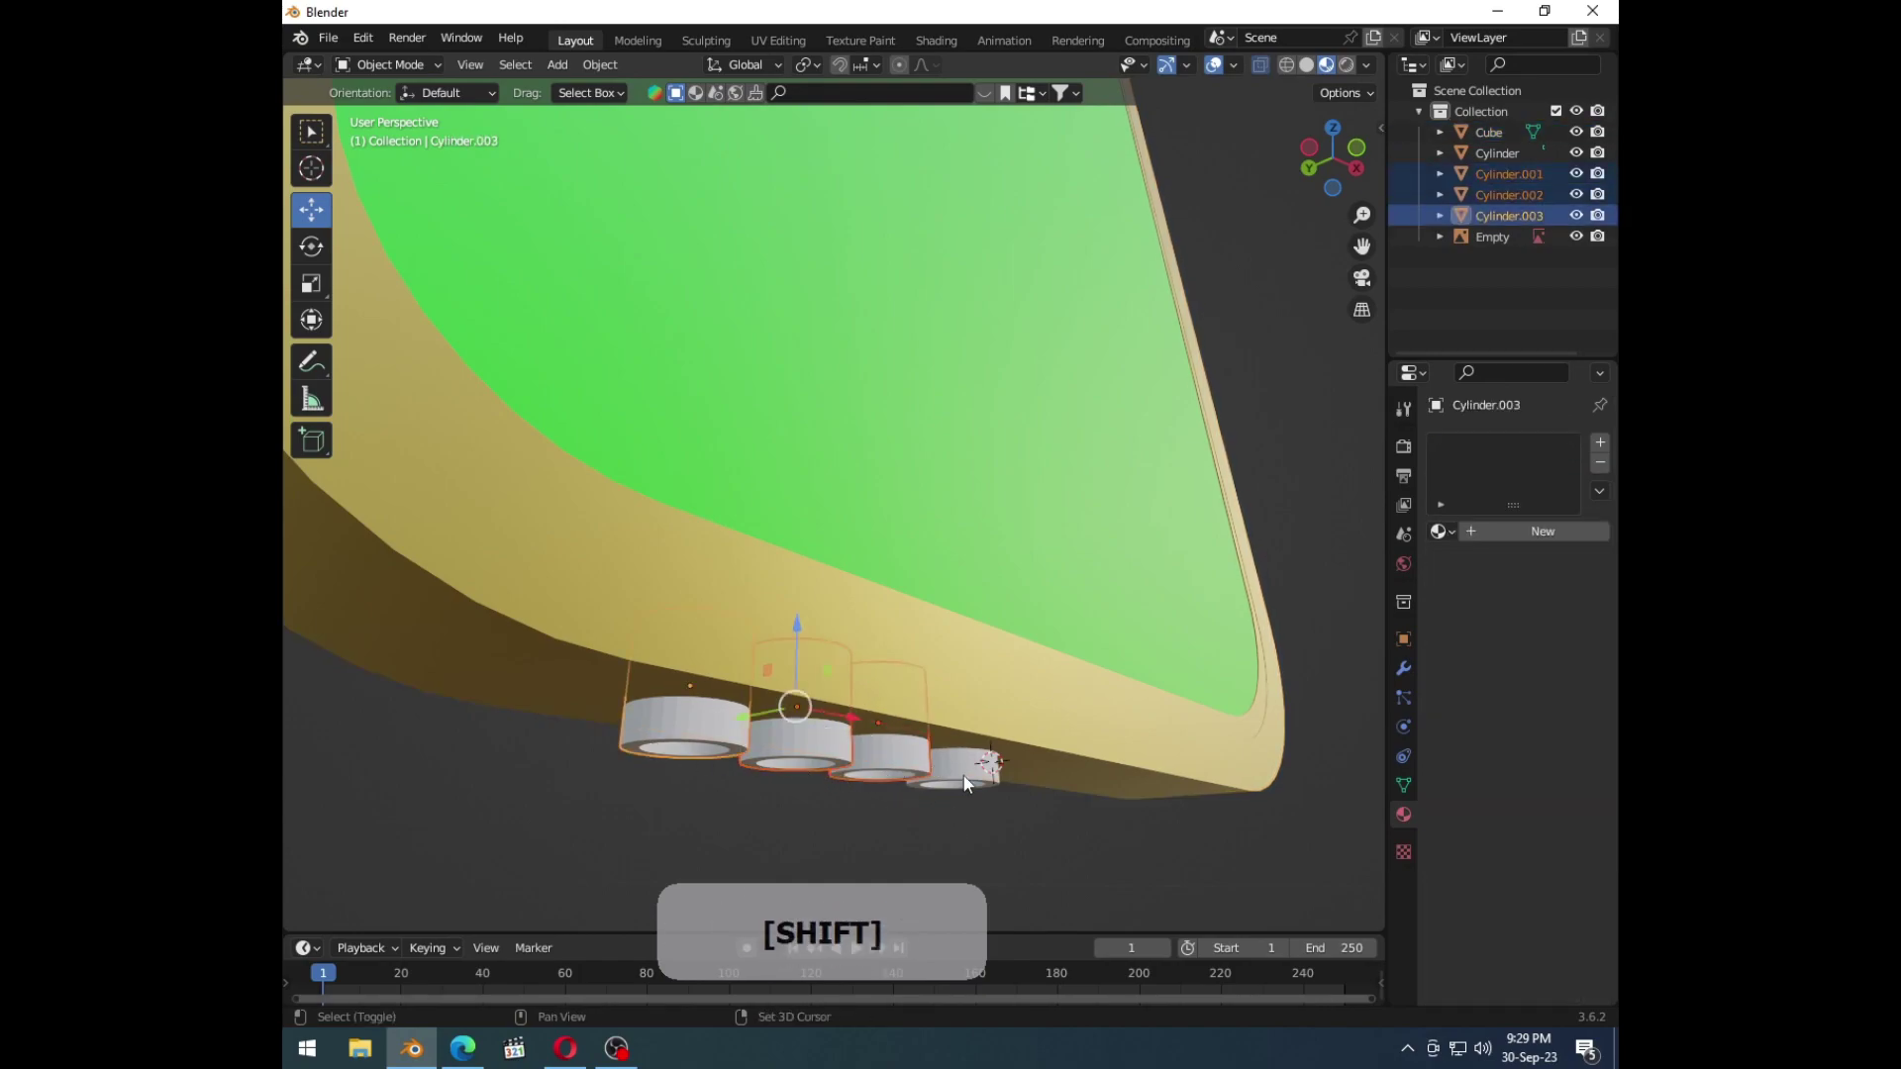
pyautogui.click(975, 785)
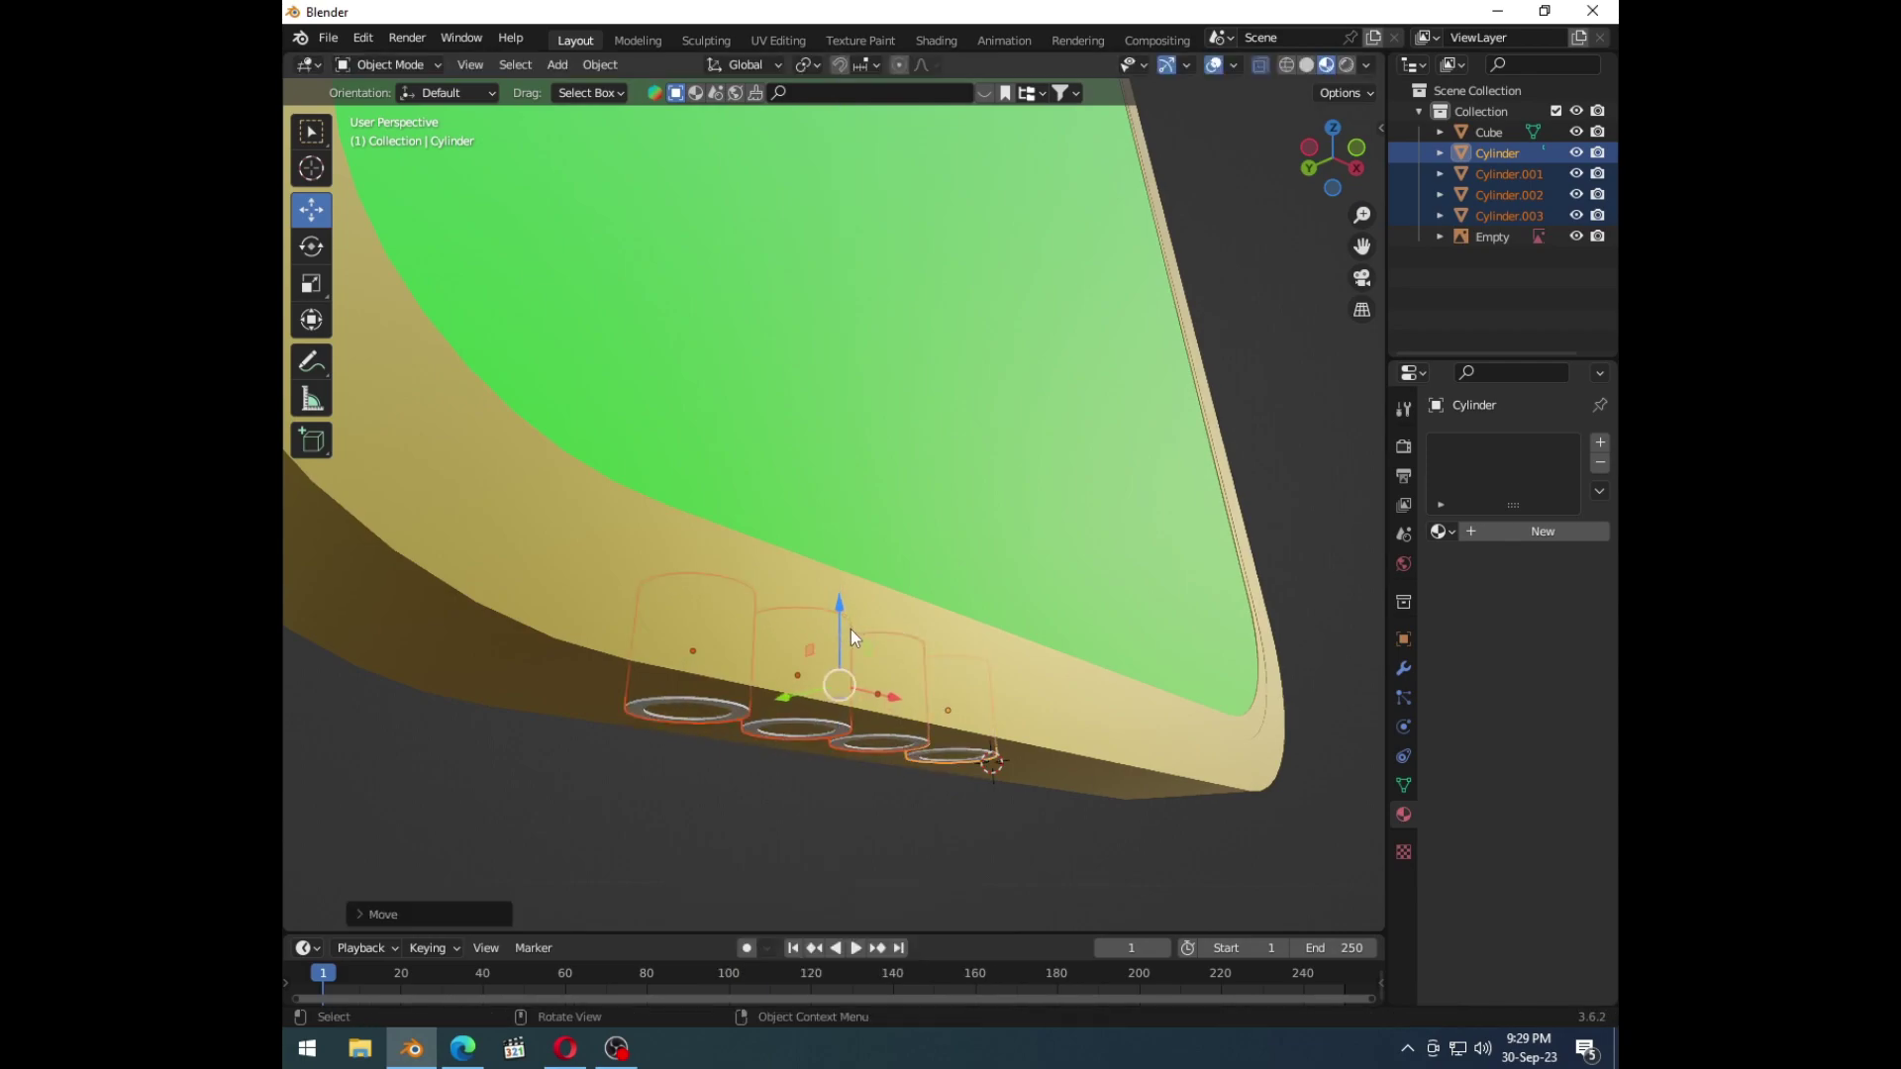
# Step: Move the four cylinders to the frame edge, recut with Ctrl+-, inspect the openings and undo
pyautogui.click(846, 612)
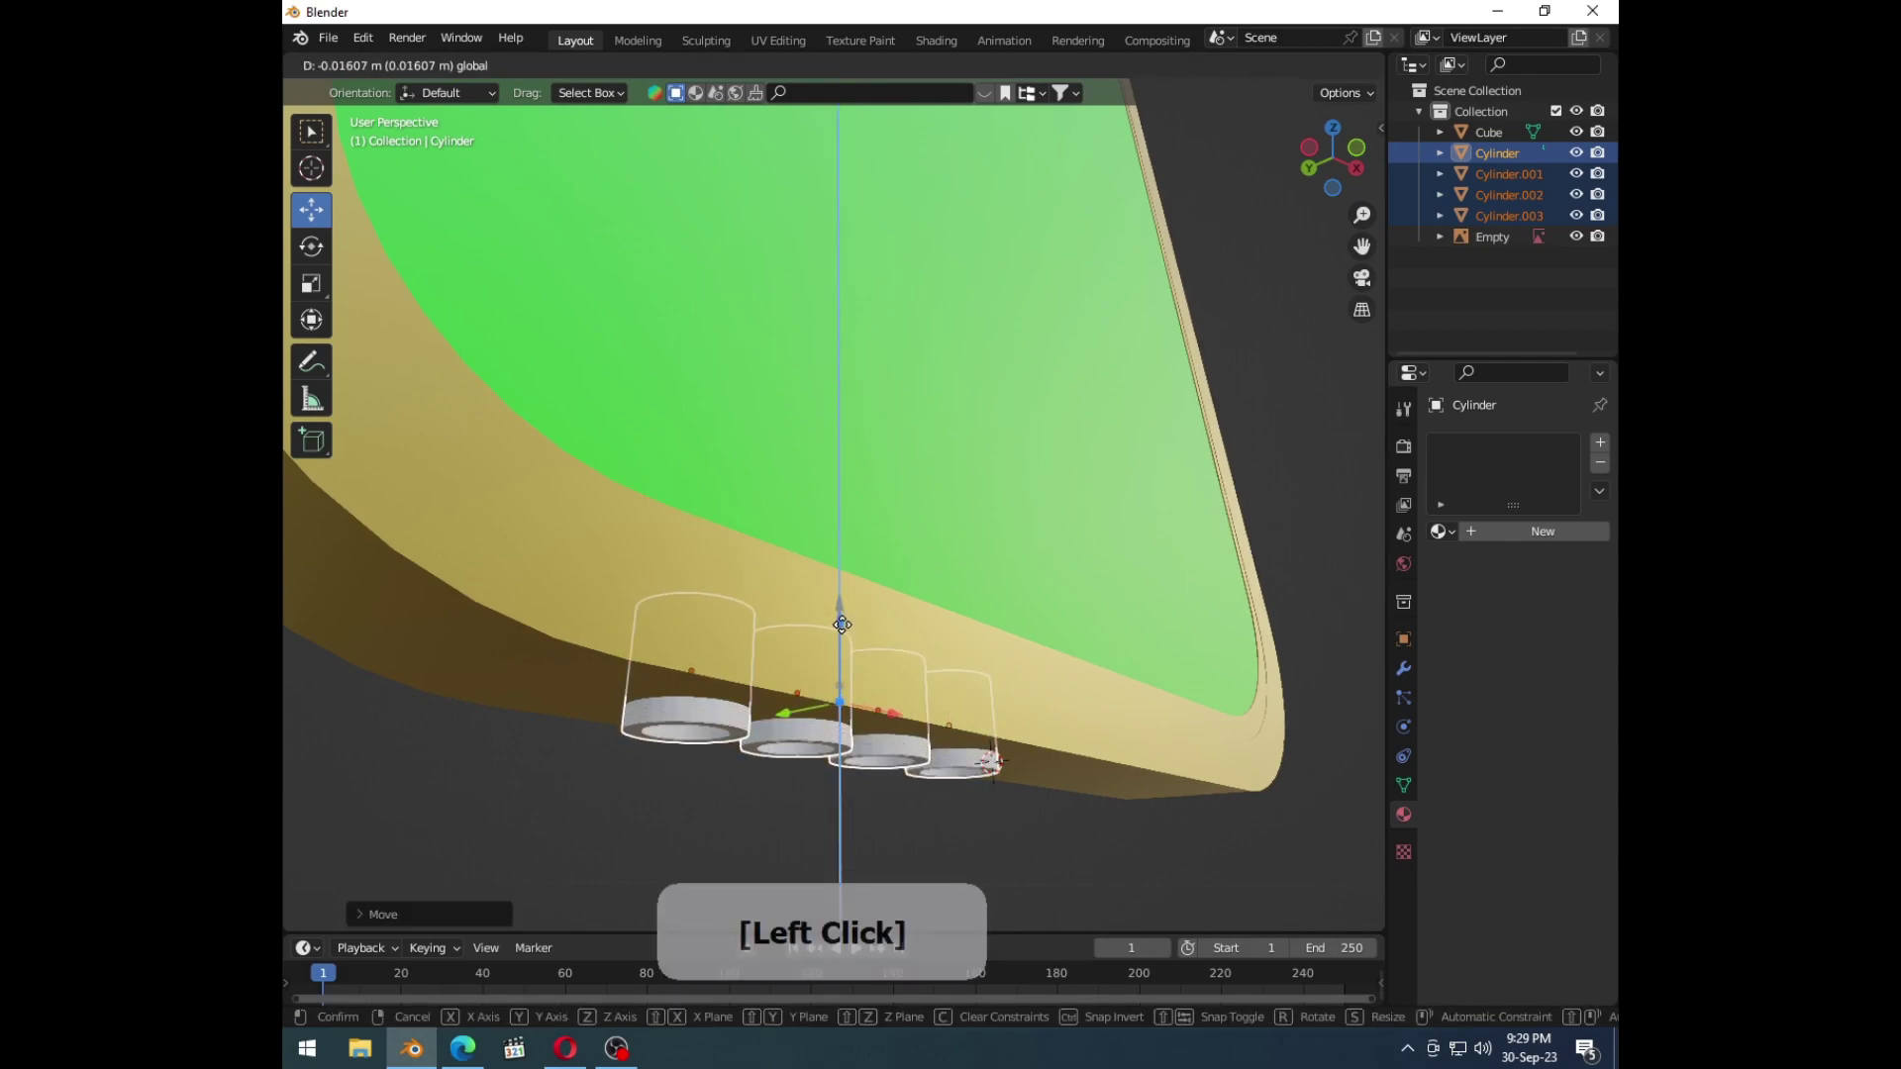
pyautogui.click(997, 683)
pyautogui.press('ctrl+-')
pyautogui.middleClick(961, 738)
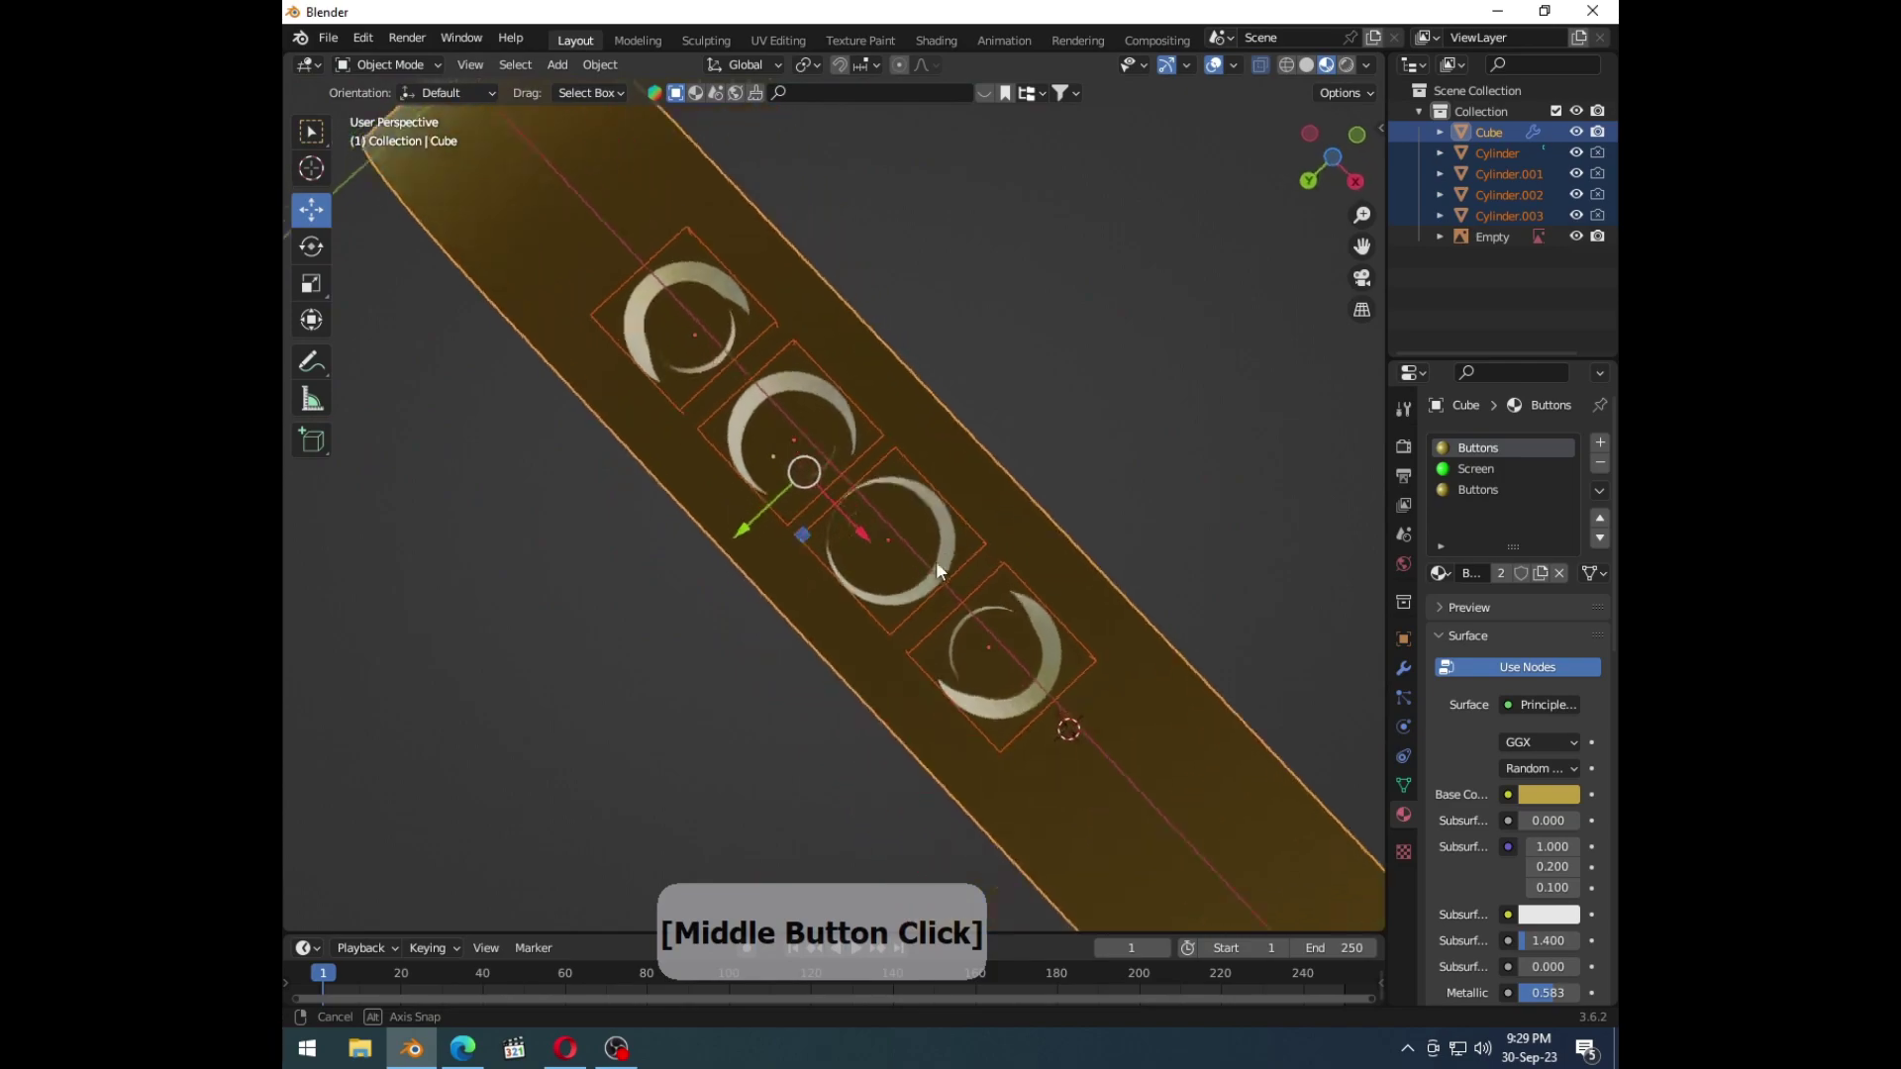
pyautogui.press('ctrl+z')
pyautogui.middleClick(1011, 705)
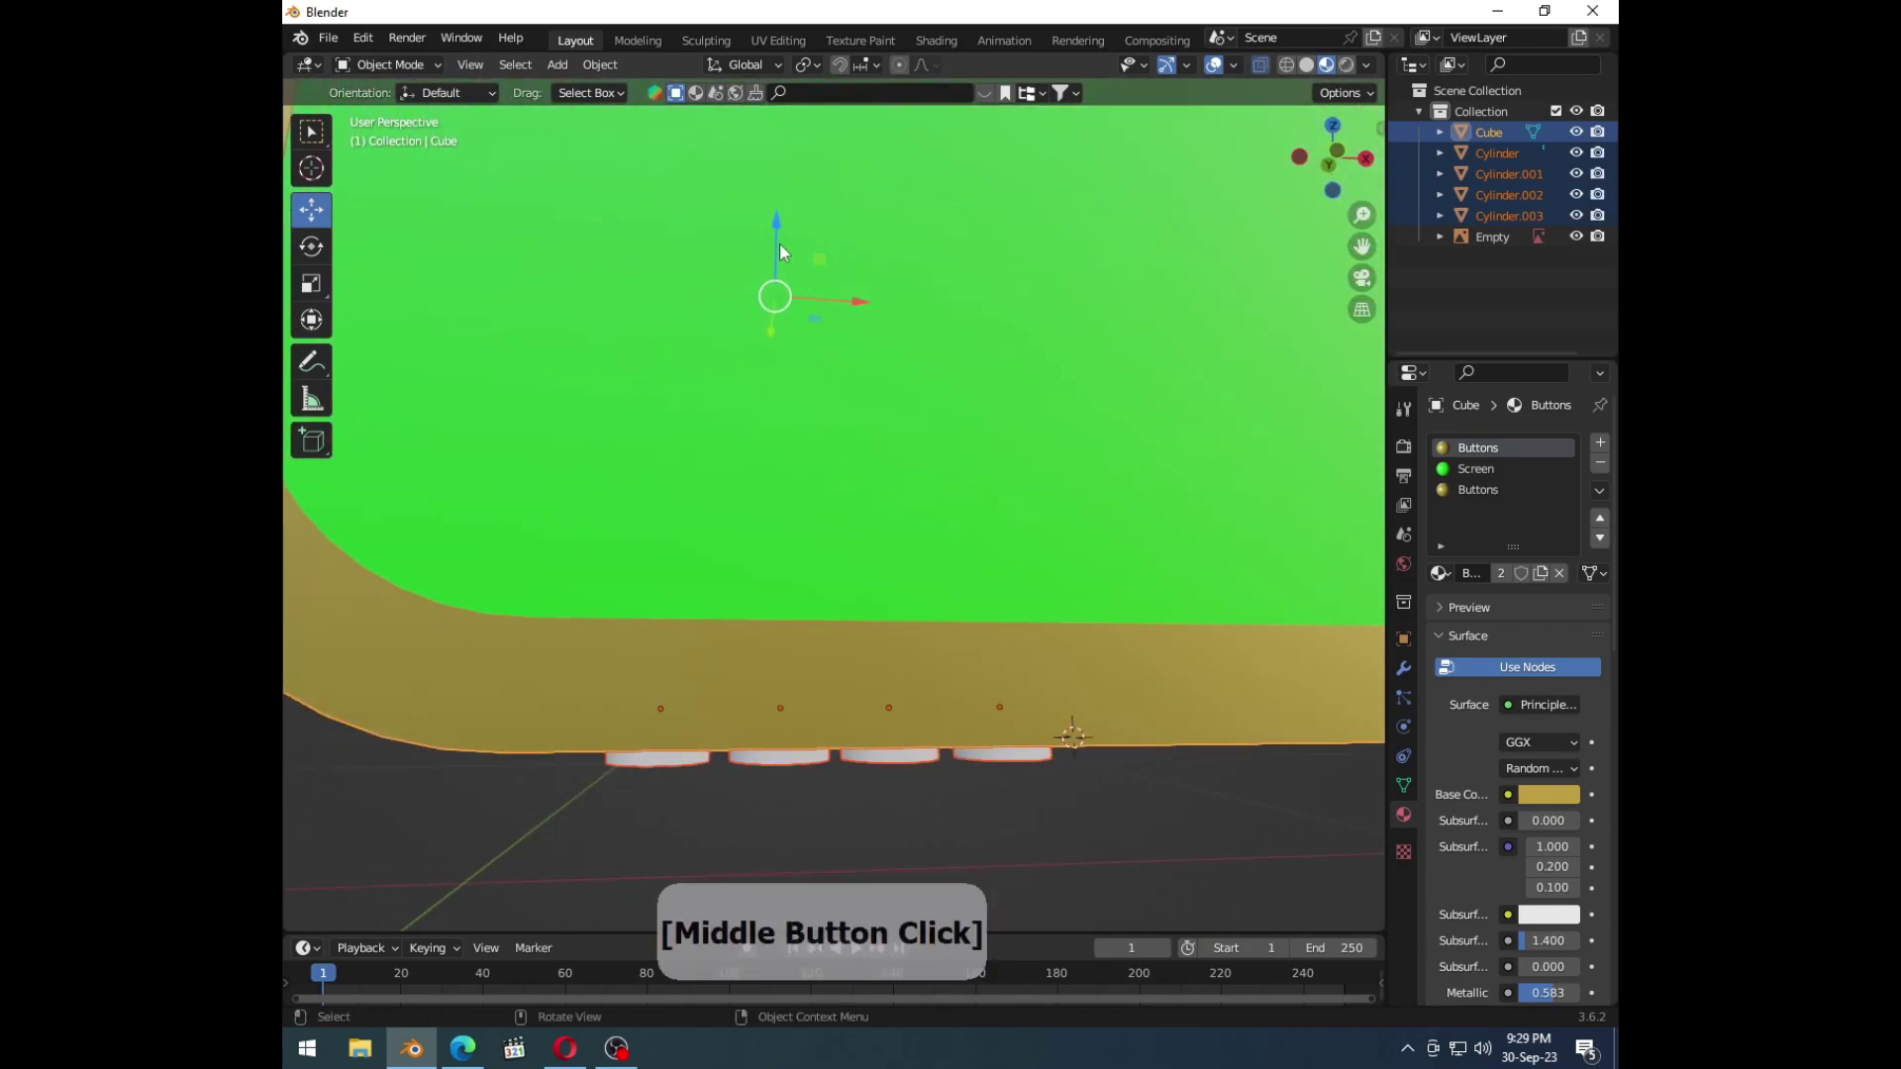
# Step: Undo, lower the cylinders deeper into the frame and recut the button recesses with Ctrl+-
pyautogui.press('ctrl+z')
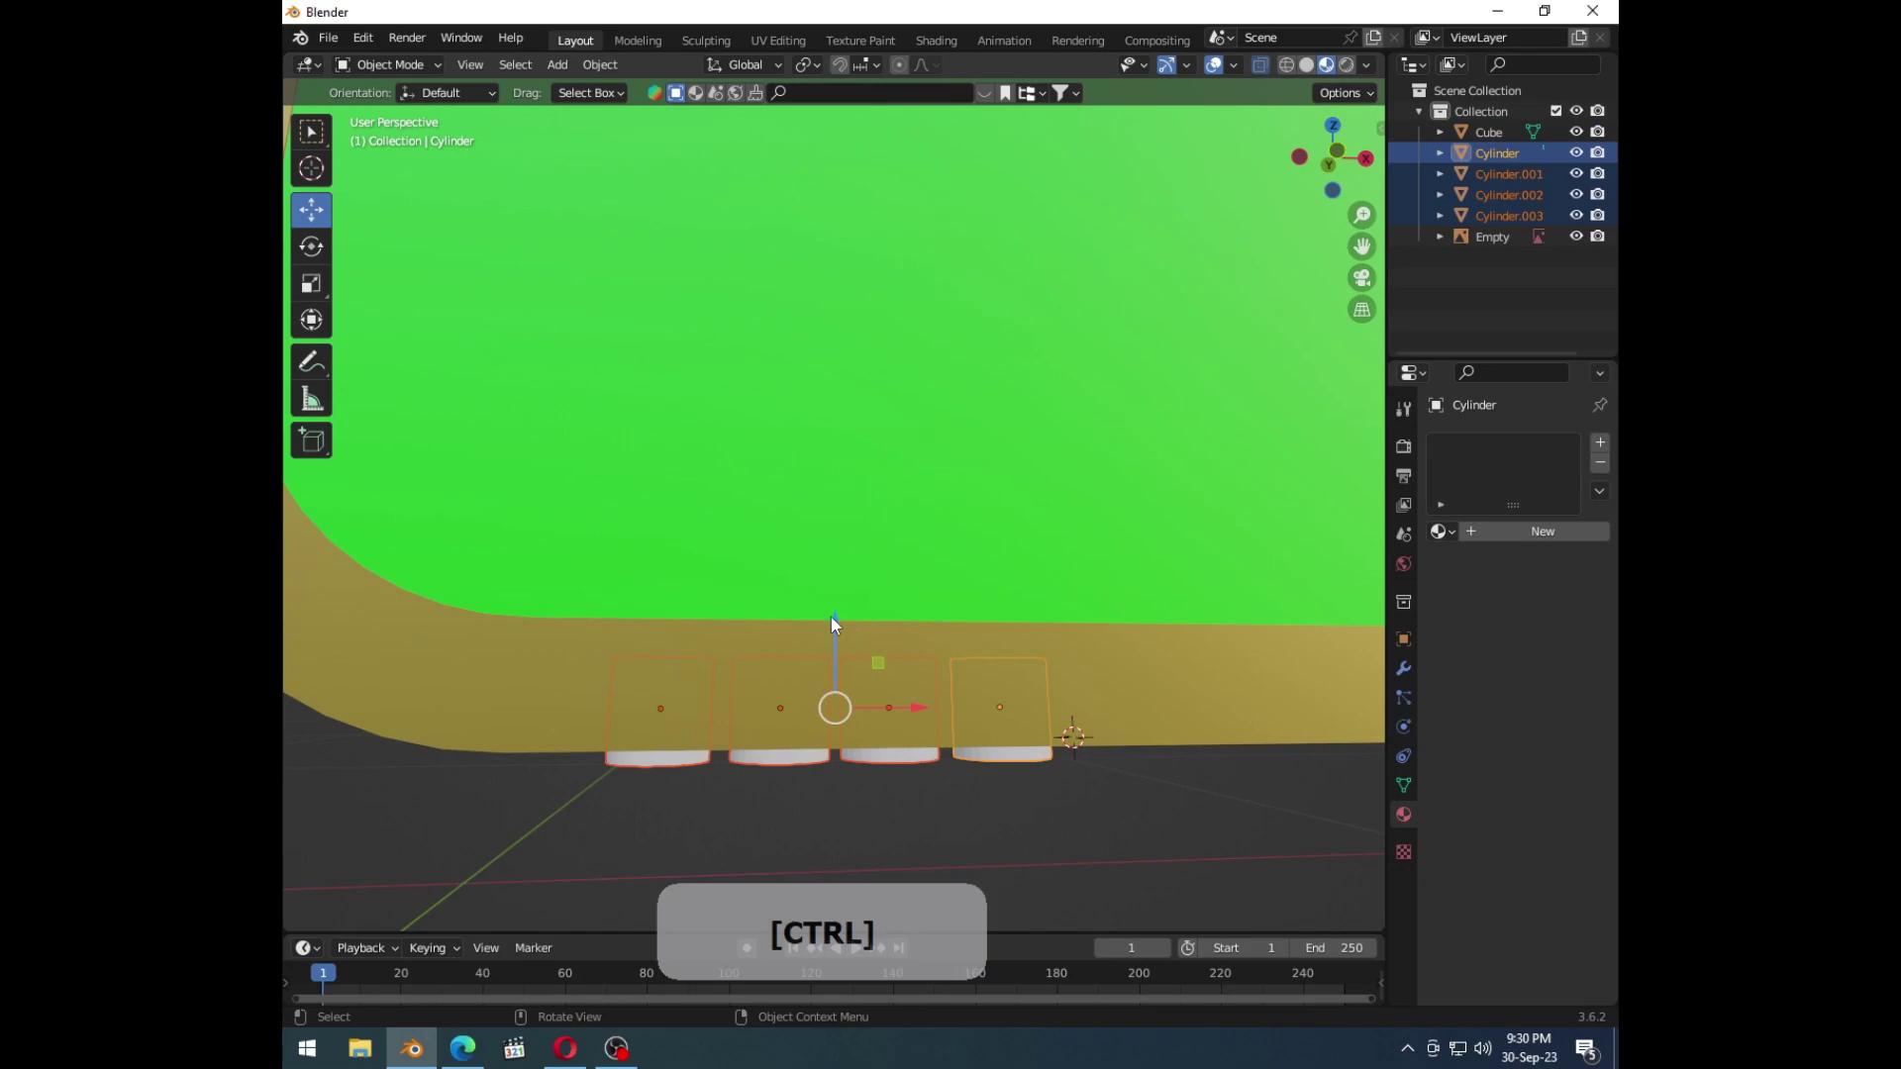
pyautogui.click(837, 624)
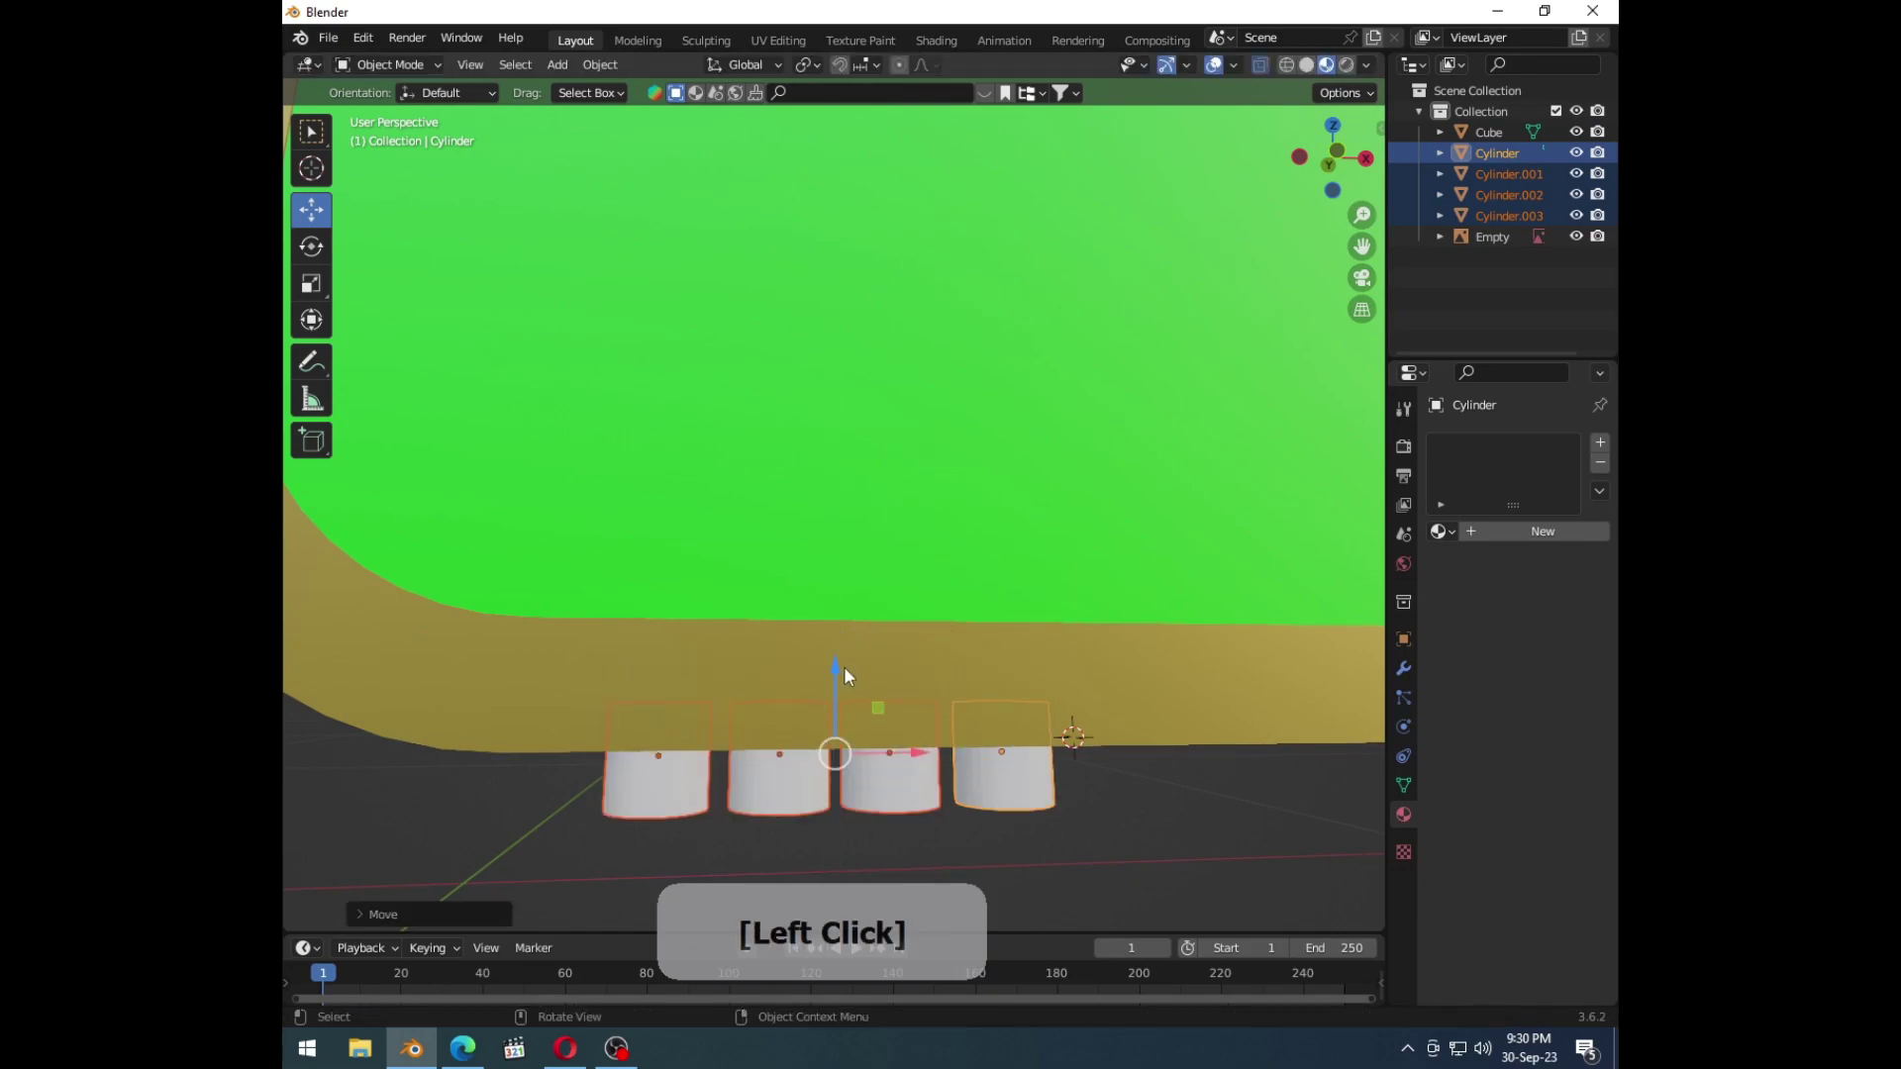
pyautogui.click(965, 707)
pyautogui.press('ctrl+-')
pyautogui.middleClick(970, 659)
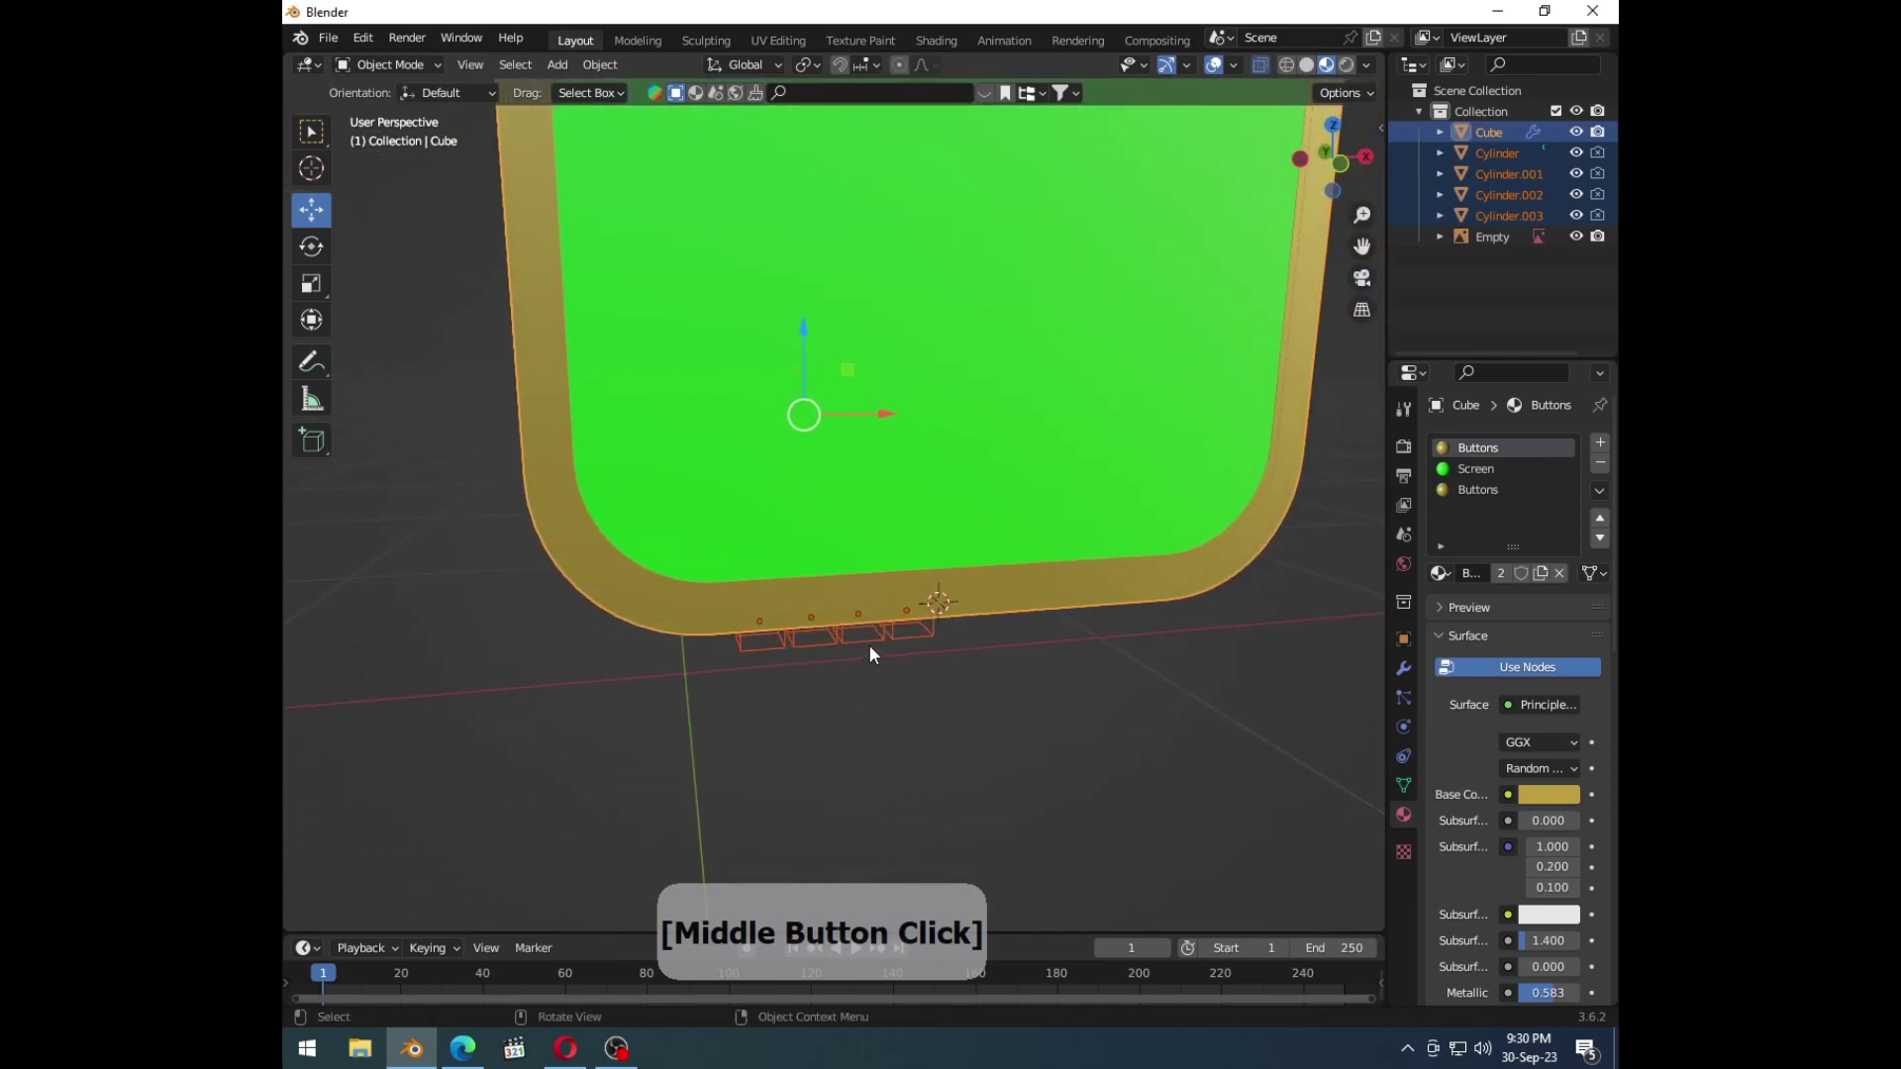
# Step: Toggle the phone body in and out of Edit Mode to check the curved recesses from the front
pyautogui.press('Tab')
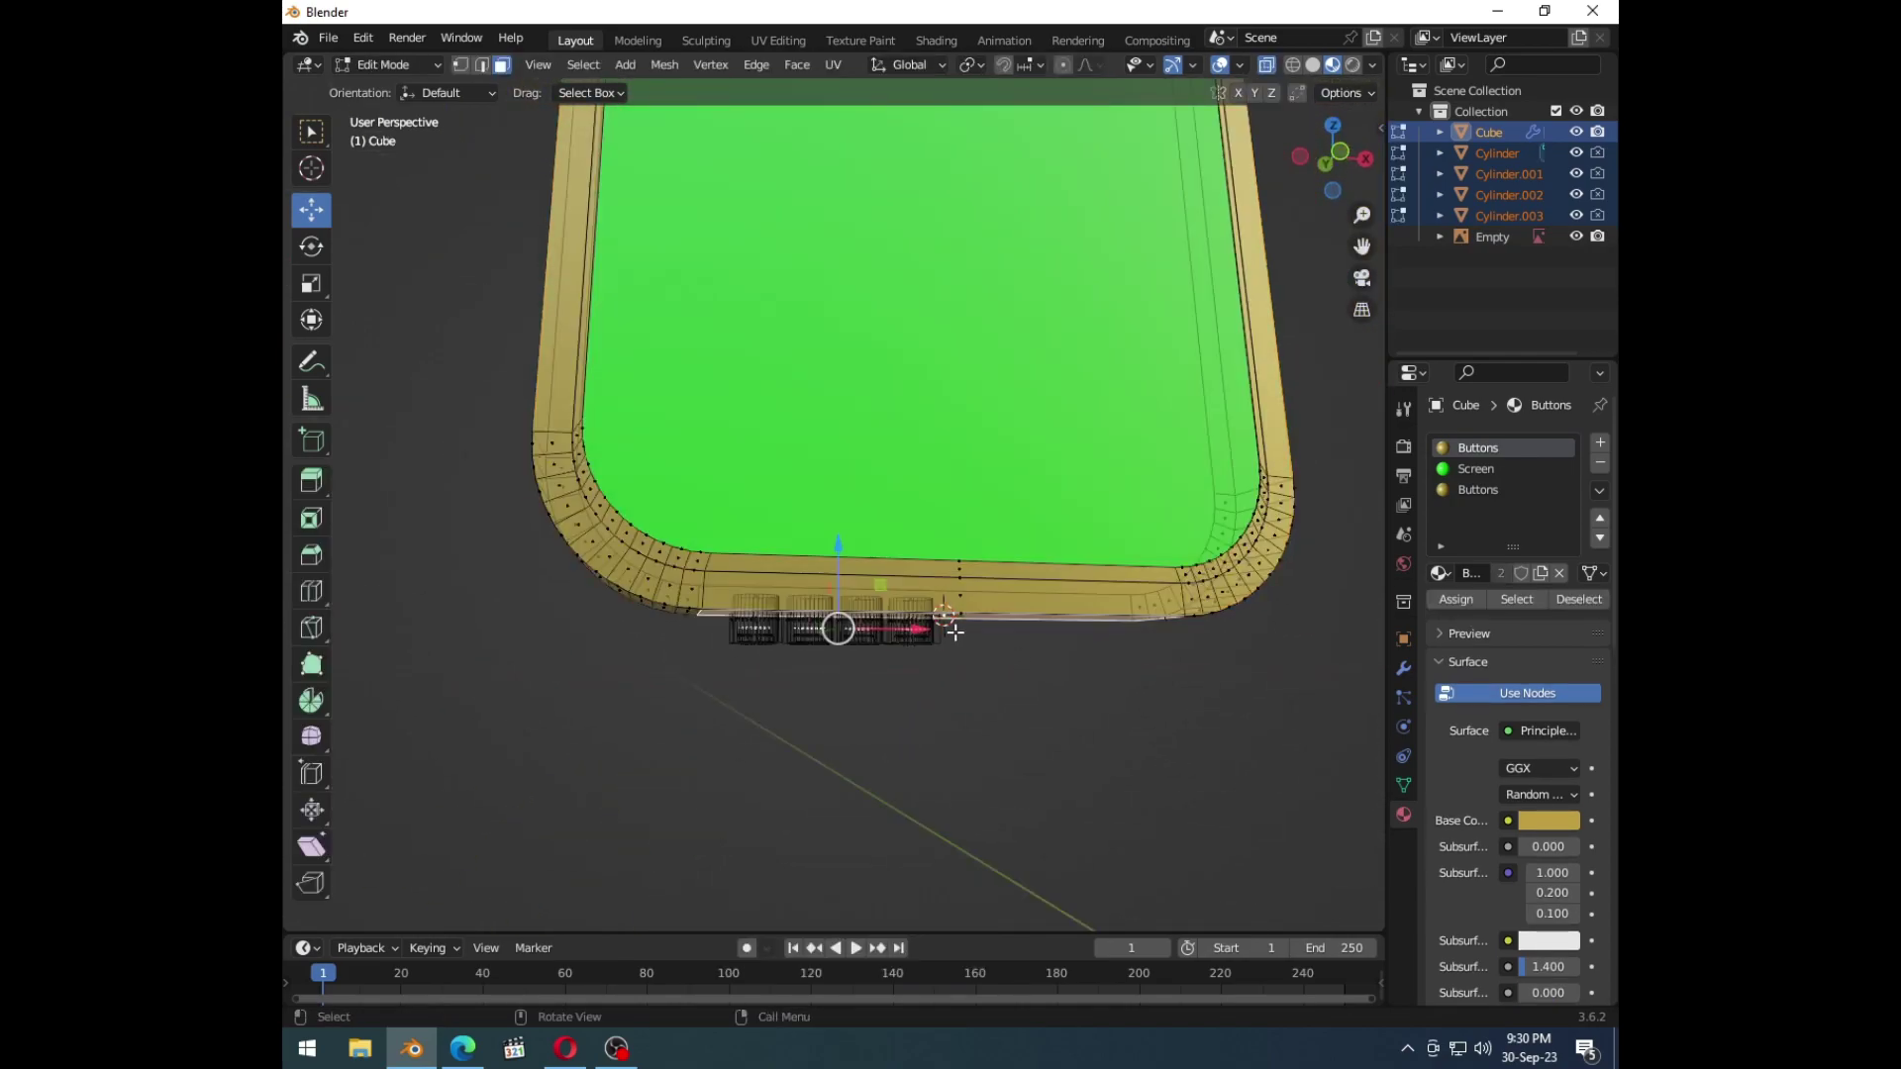
pyautogui.press('Tab')
pyautogui.click(1023, 746)
pyautogui.middleClick(961, 639)
pyautogui.press('1')
pyautogui.click(948, 525)
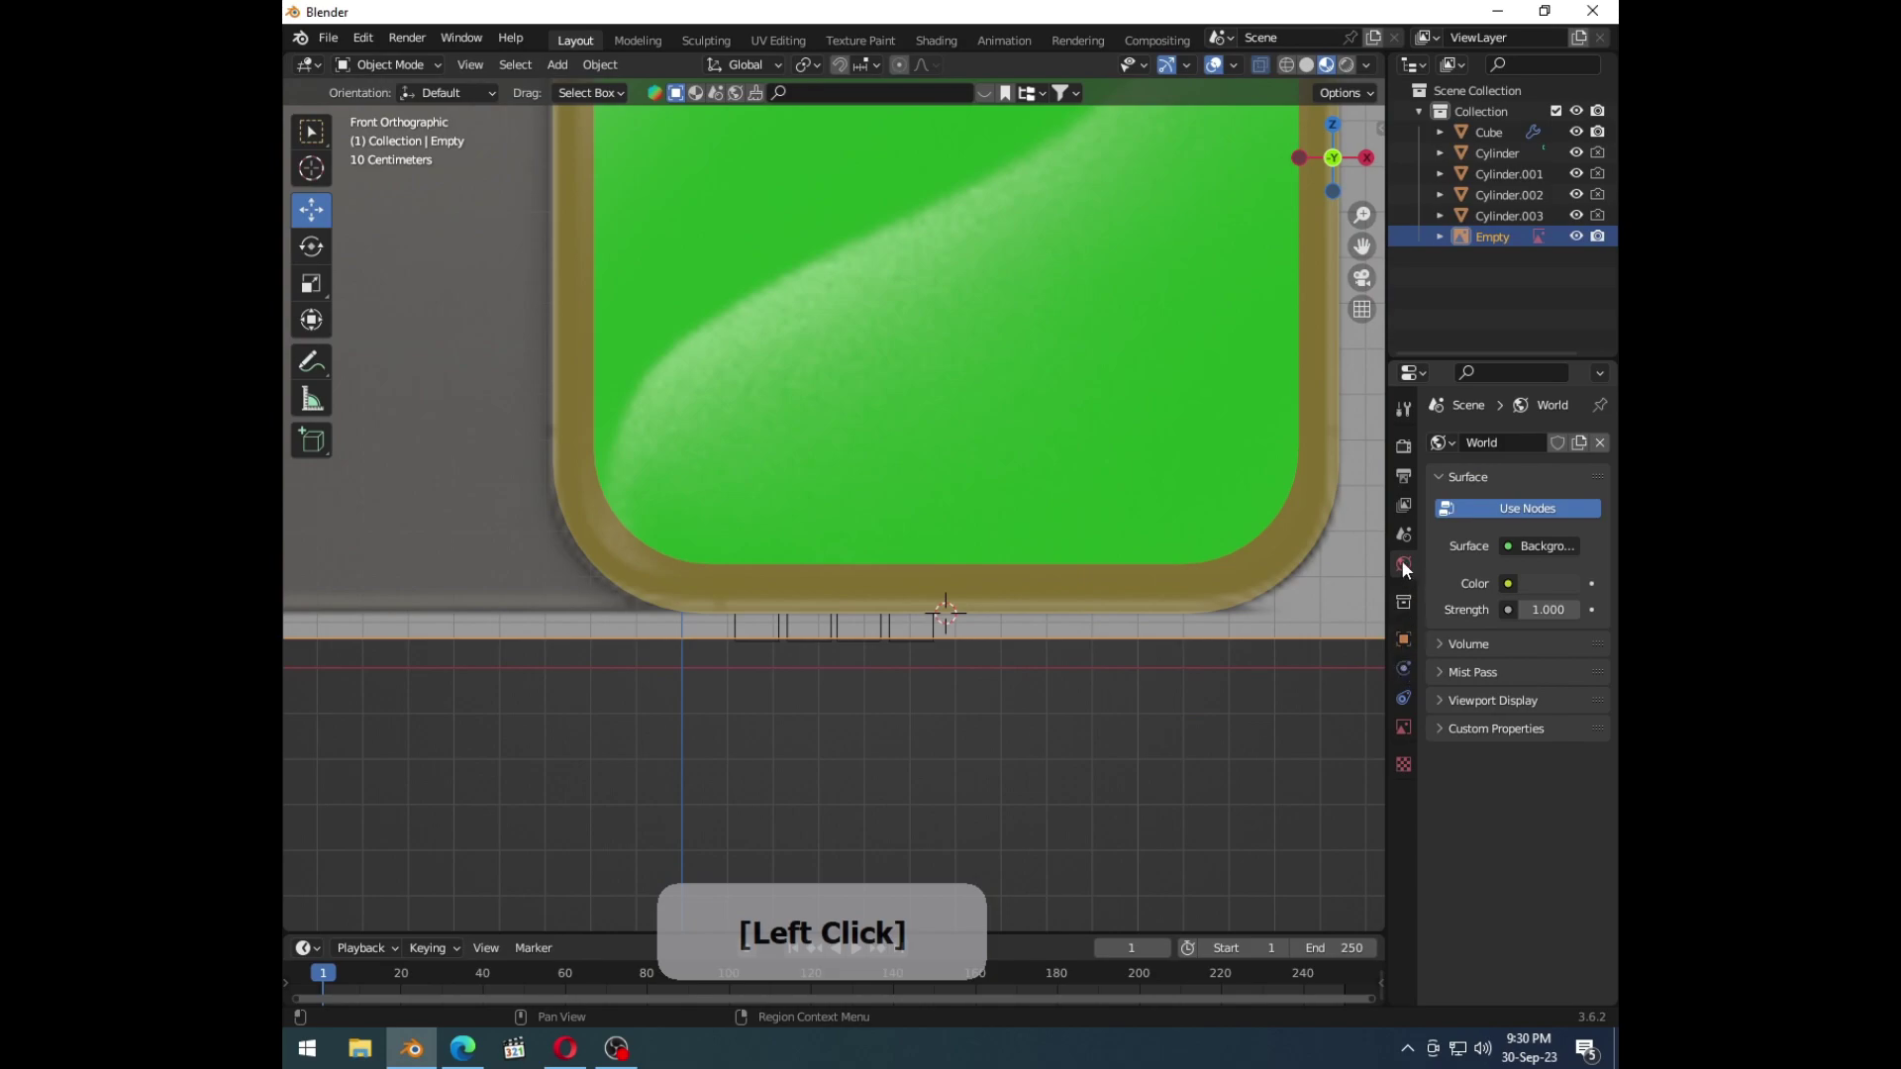
pyautogui.press('Tab')
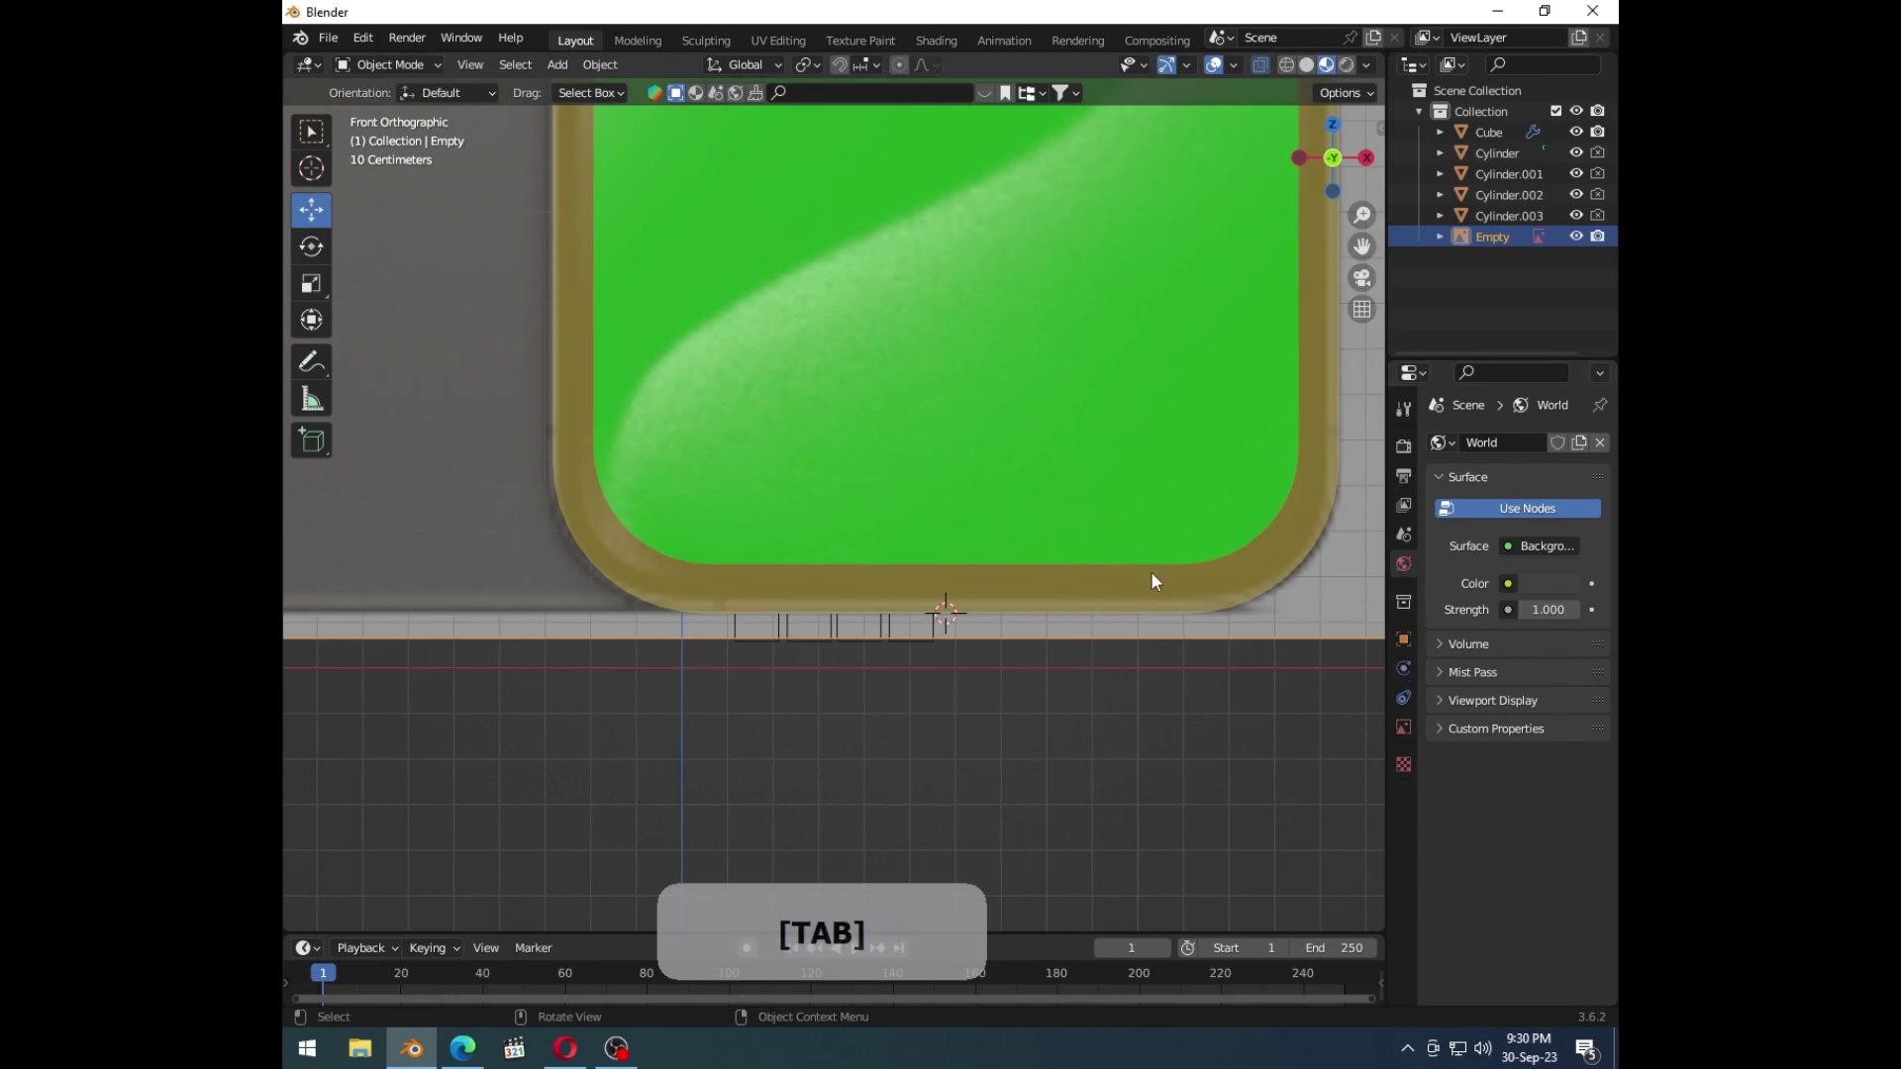
pyautogui.press('Tab')
# Step: Isolate the phone body, bring the other objects back, and look along the phone's side
pyautogui.click(1146, 601)
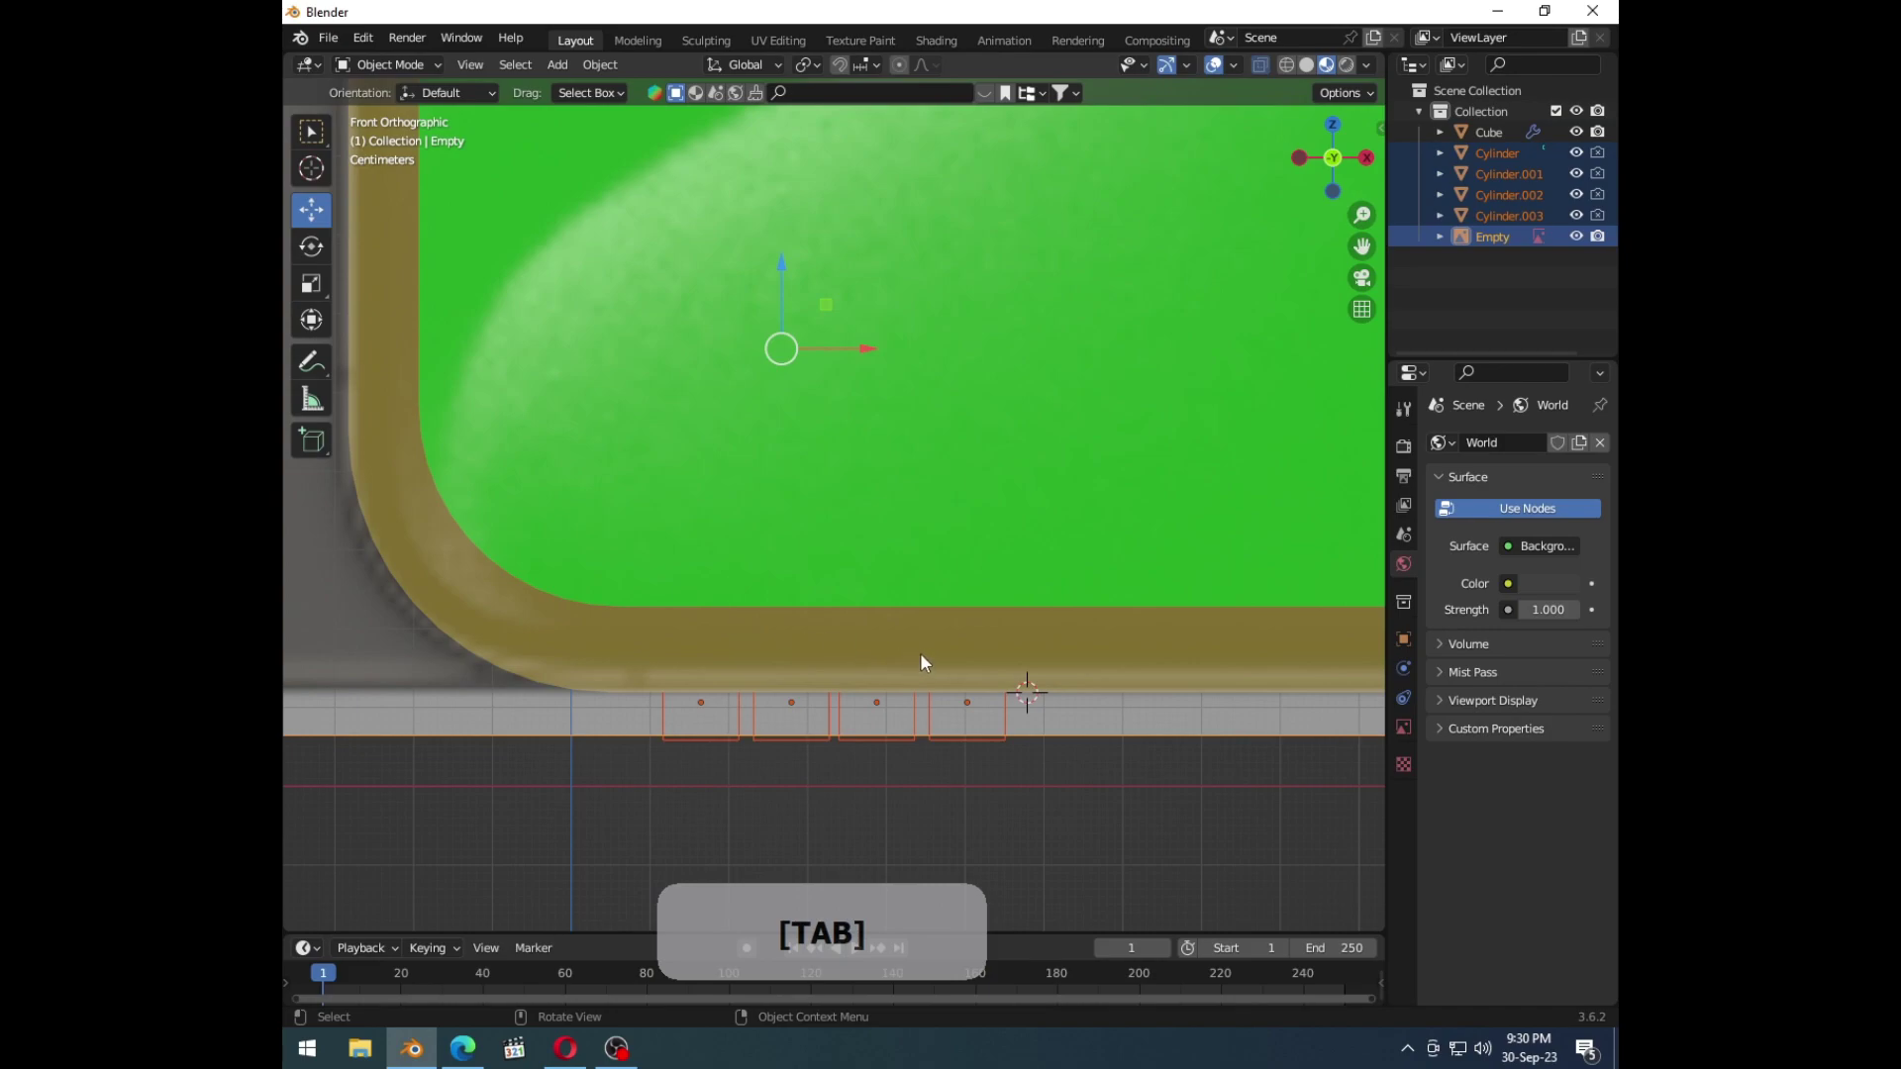
pyautogui.press('Delete')
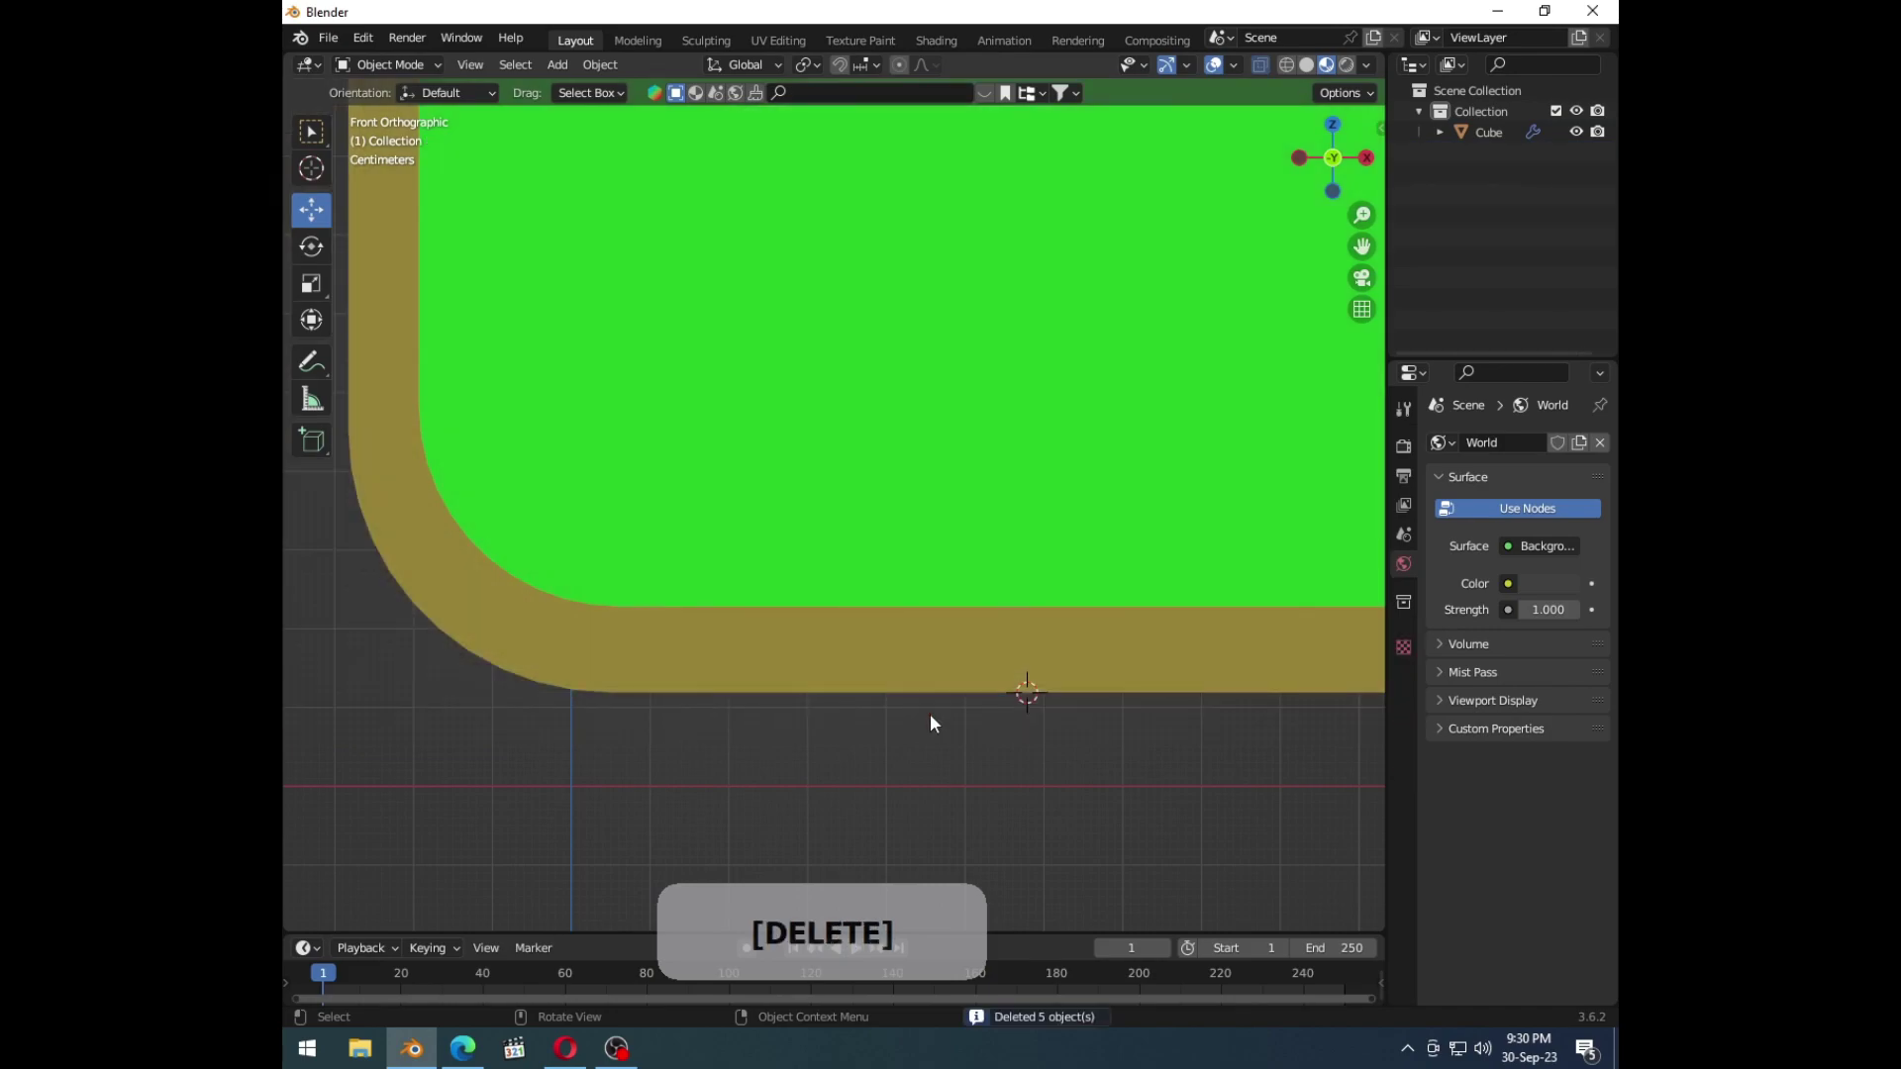
pyautogui.press('ctrl+z')
pyautogui.middleClick(891, 653)
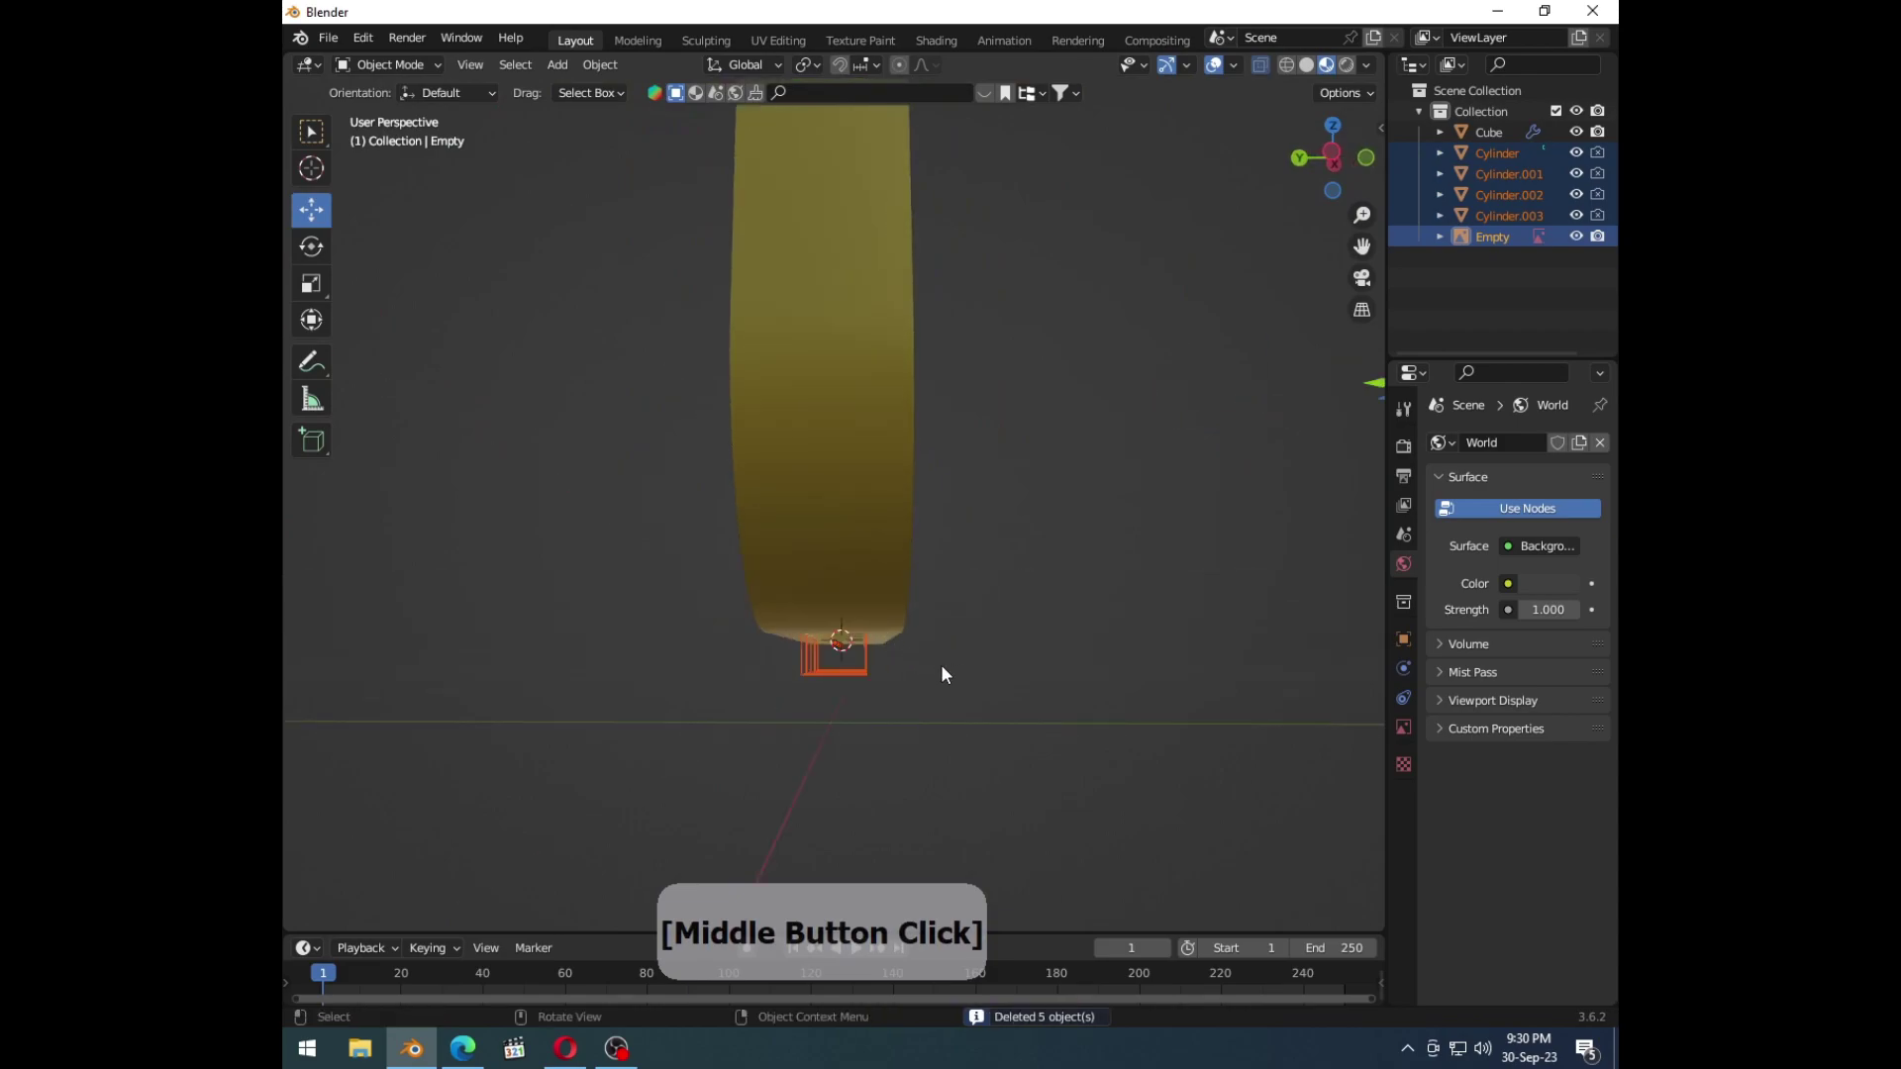
pyautogui.click(929, 412)
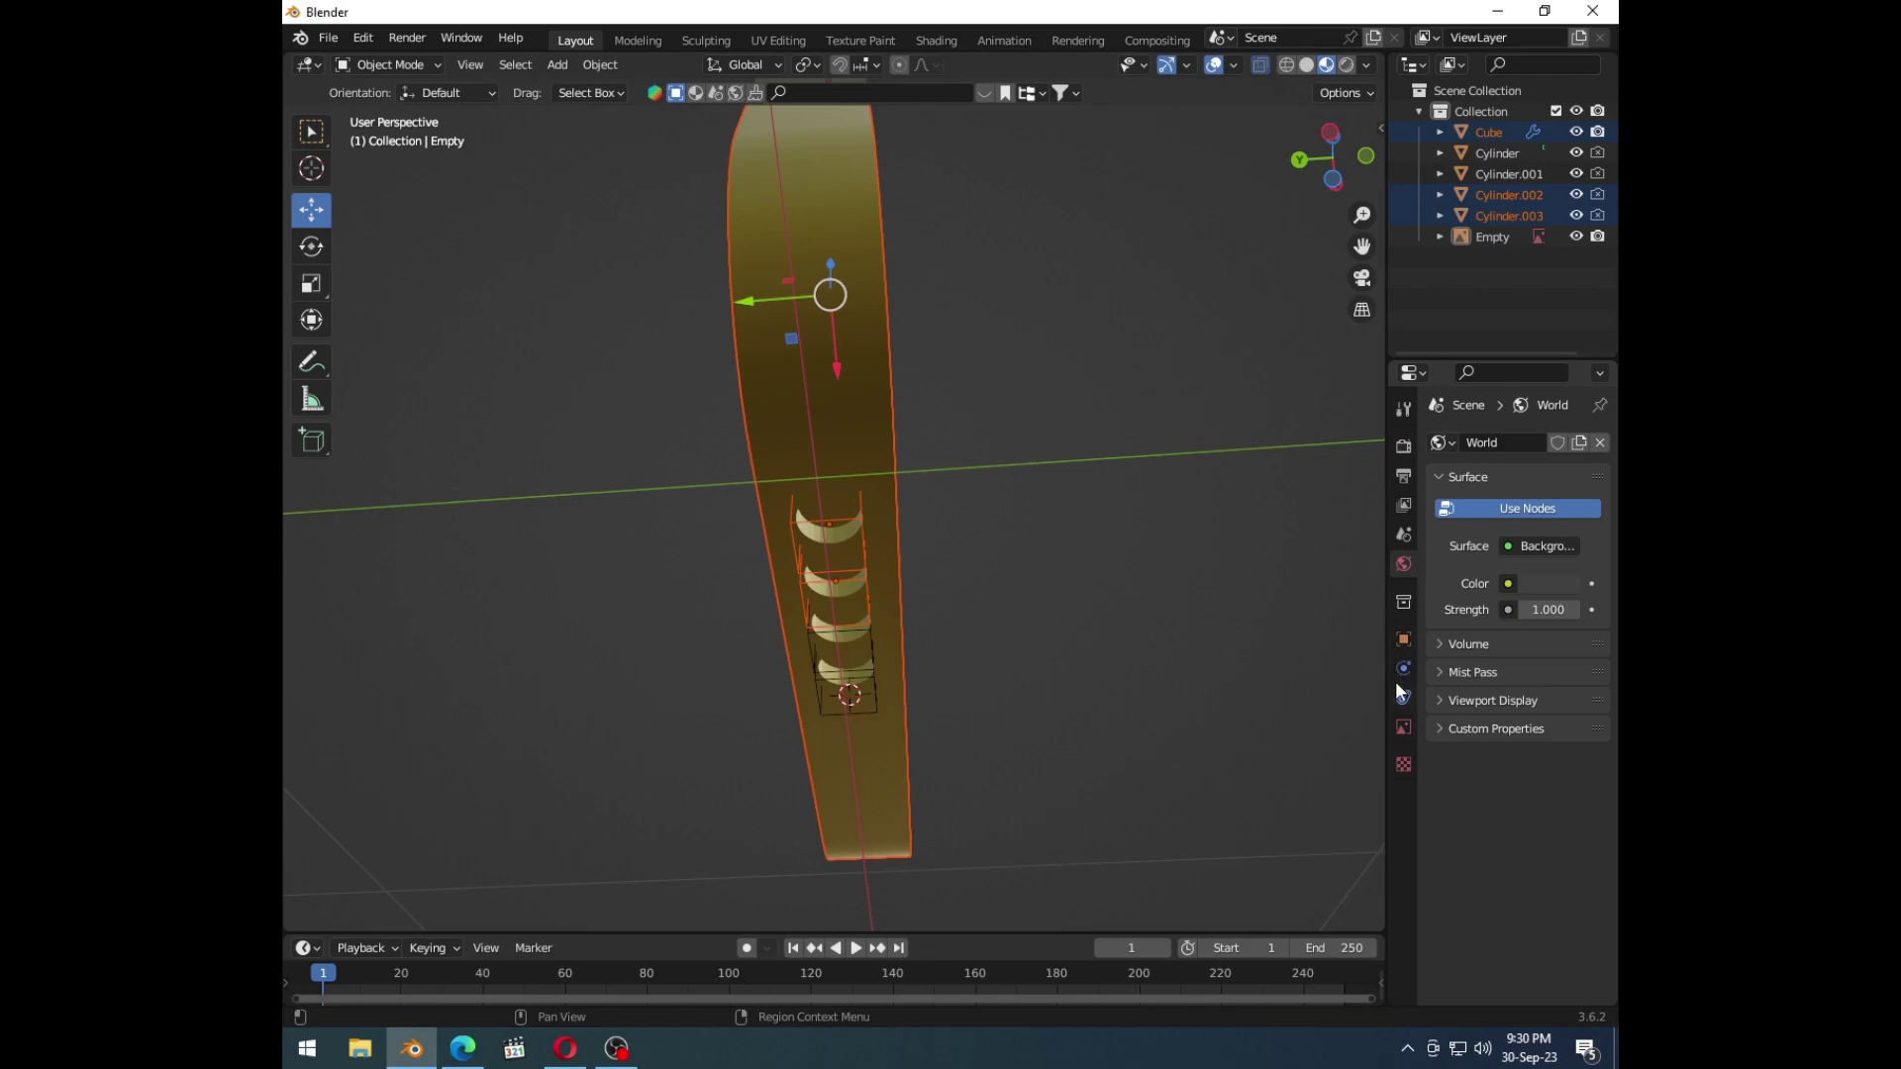
pyautogui.click(947, 490)
pyautogui.middleClick(854, 484)
pyautogui.click(857, 448)
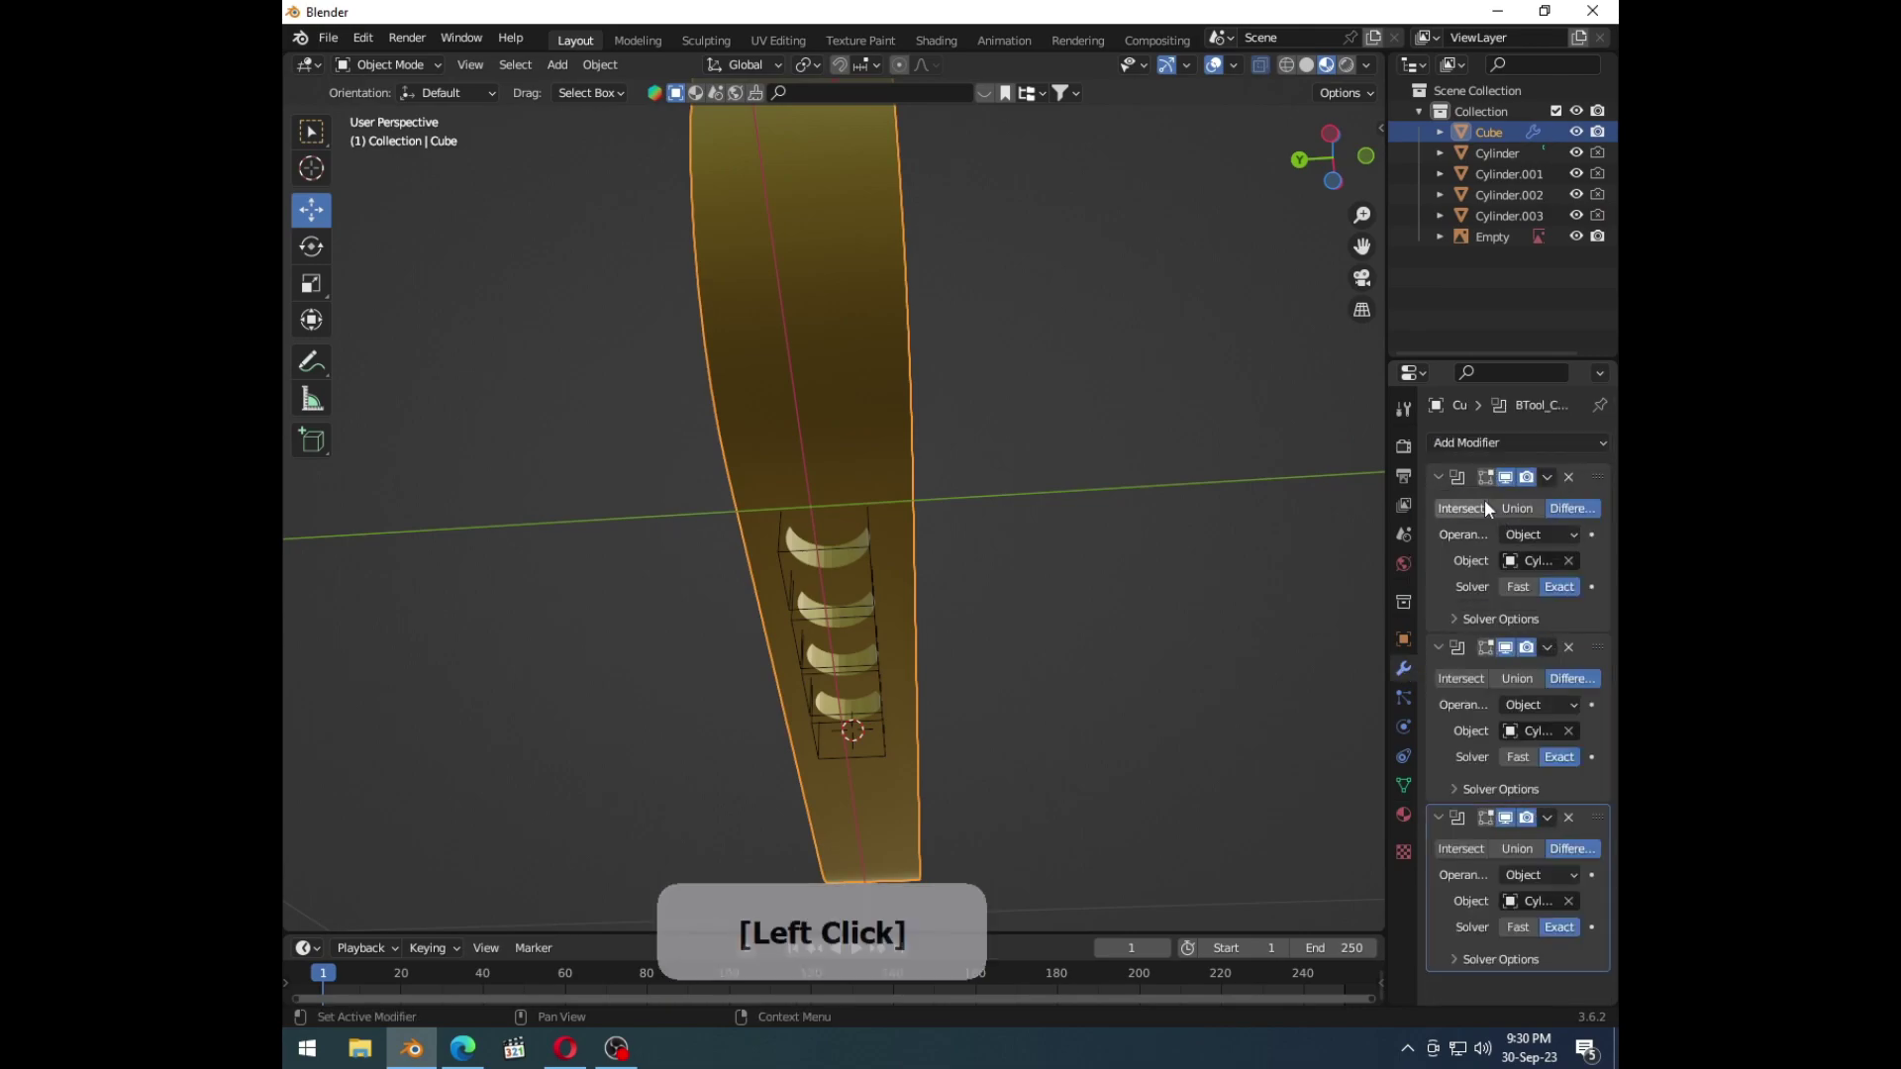
pyautogui.press('ctrl+a')
pyautogui.press('ctrl+a')
pyautogui.press('ctrl+a')
pyautogui.press('ctrl+a')
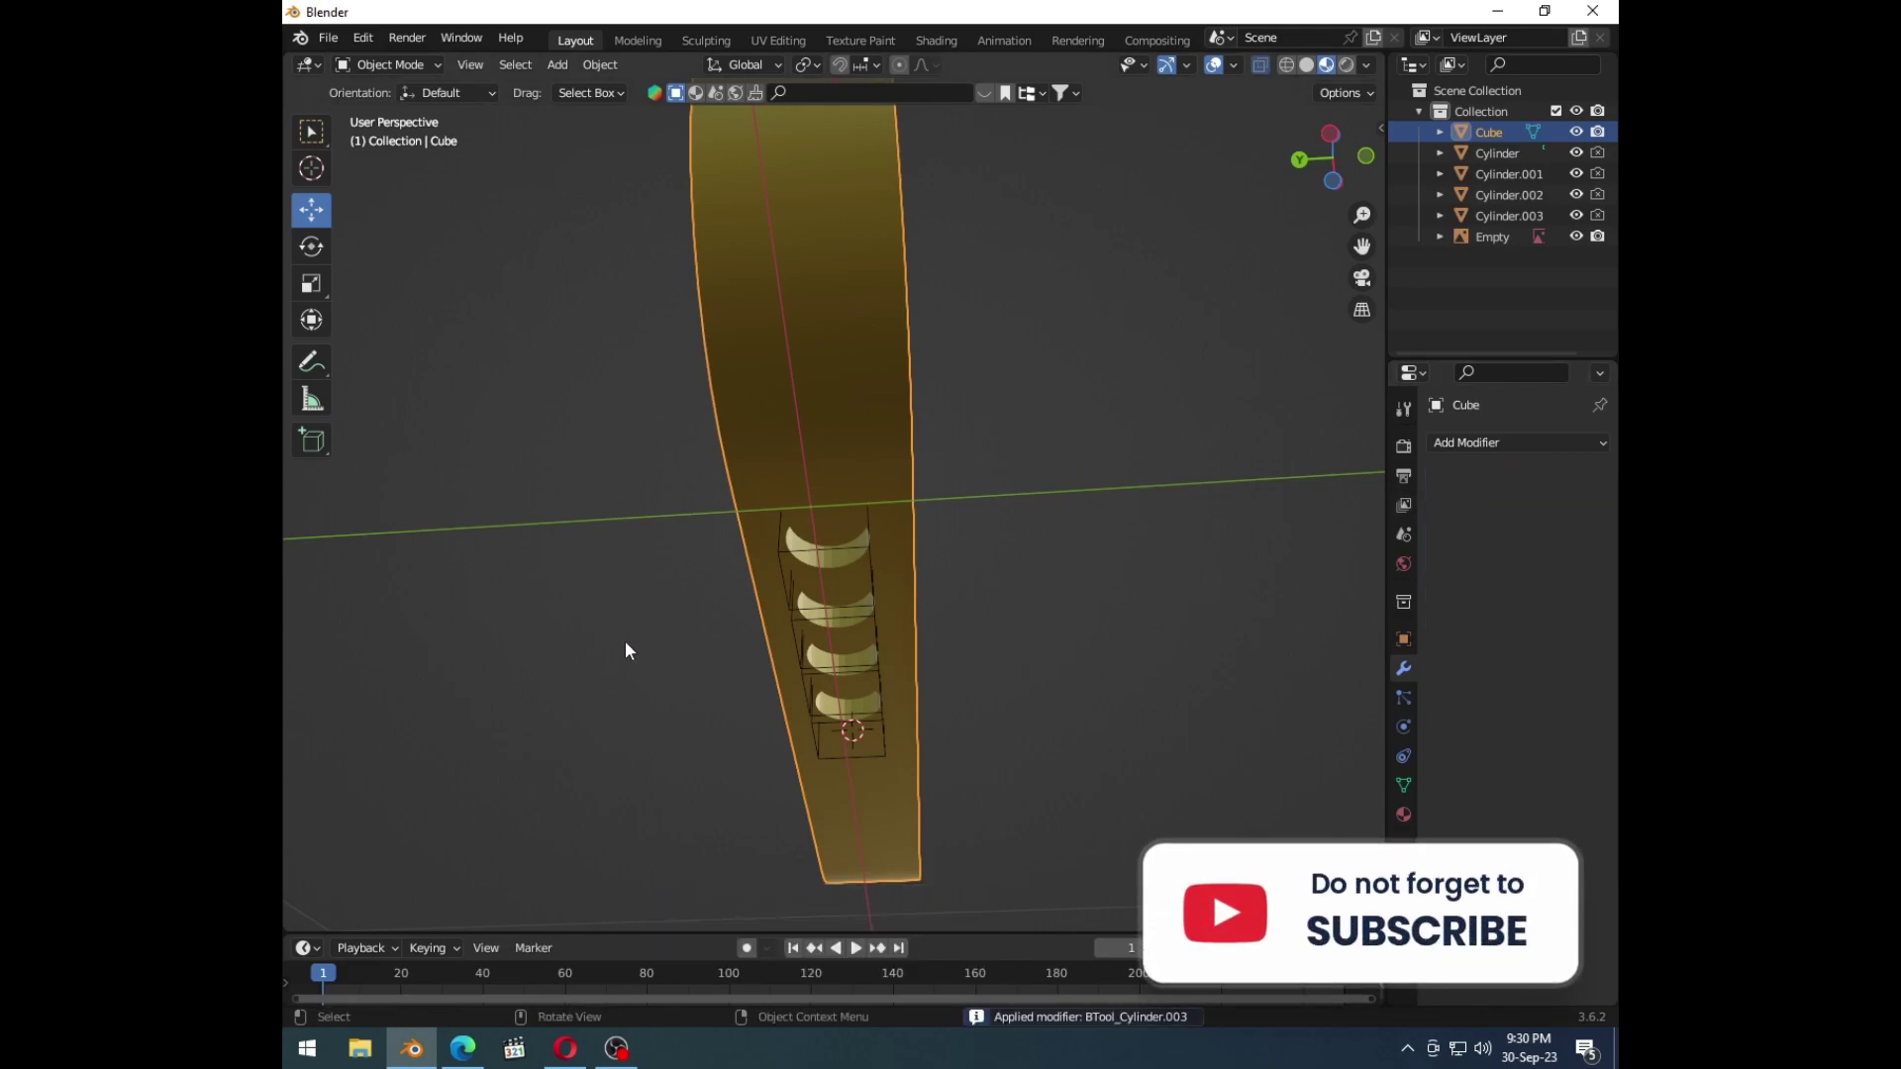
pyautogui.click(1051, 706)
pyautogui.press('Delete')
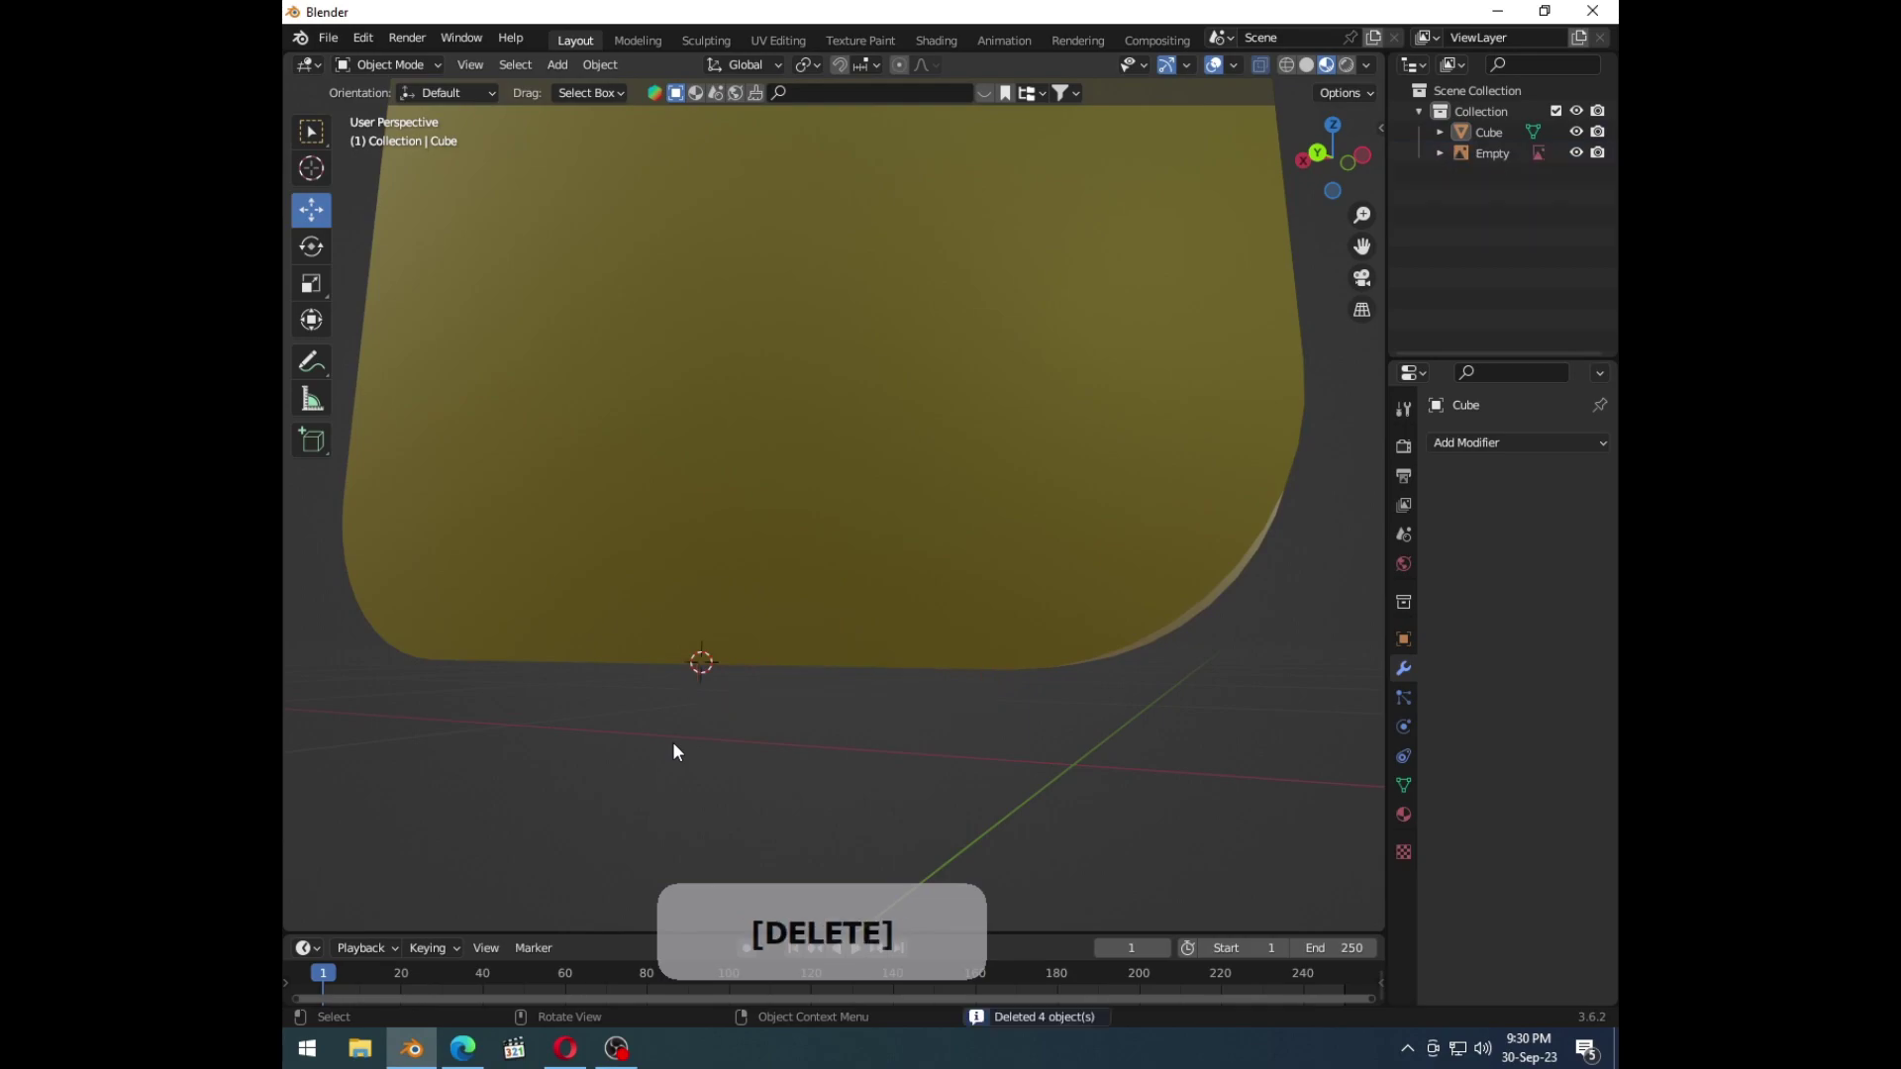
pyautogui.middleClick(716, 672)
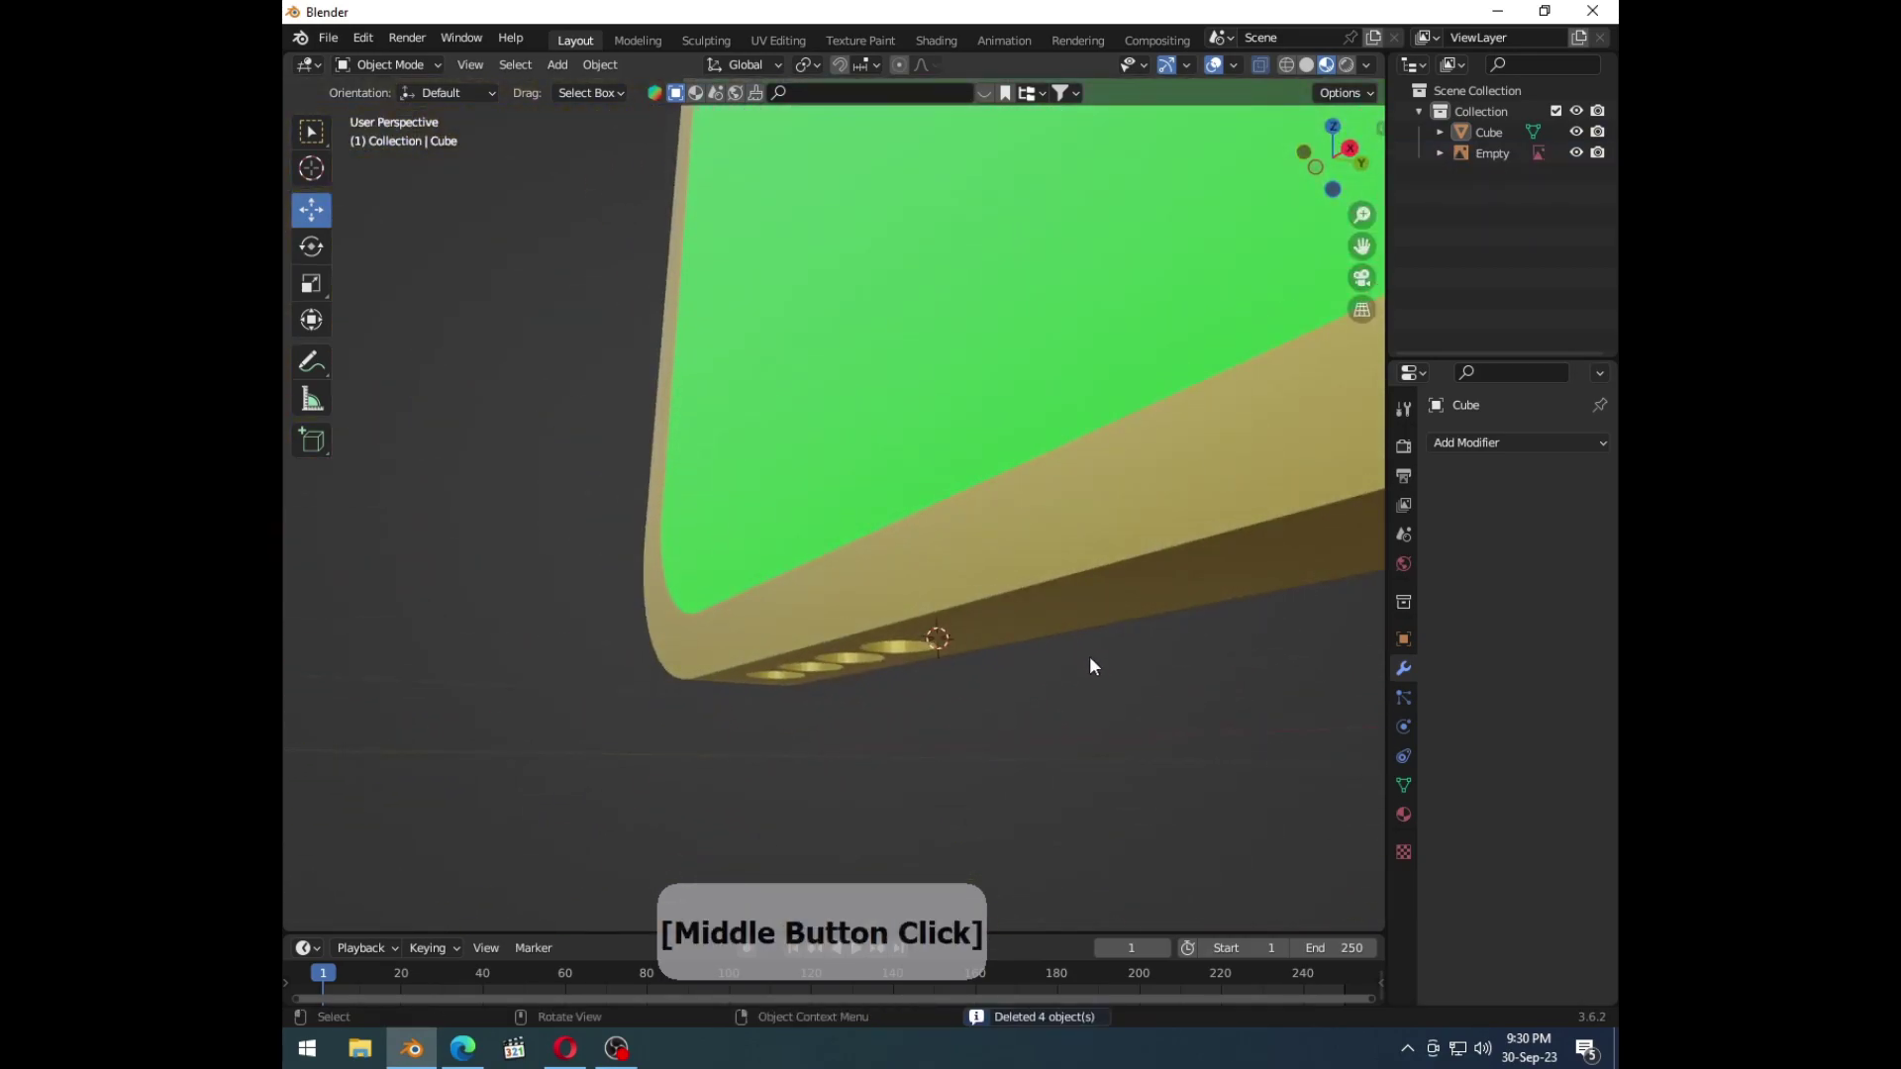
pyautogui.press('1')
pyautogui.middleClick(1097, 664)
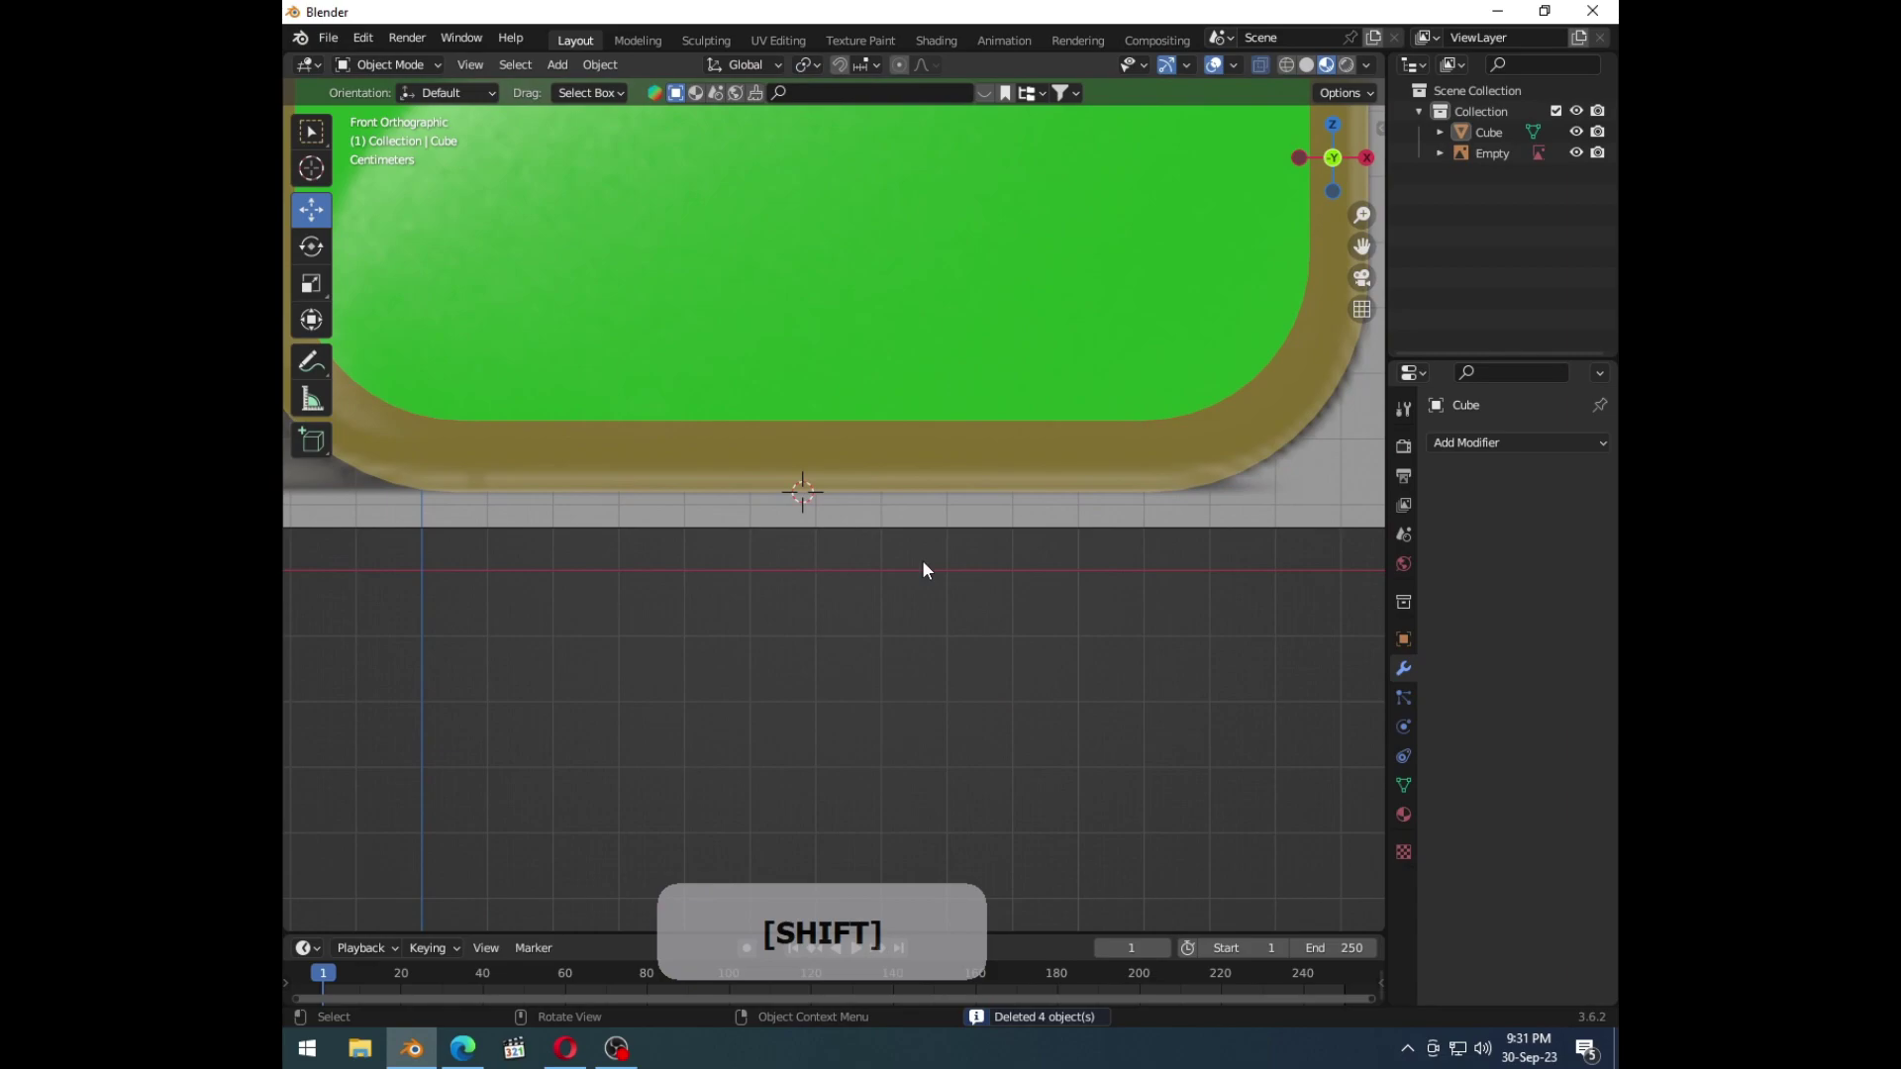
# Step: Inset the four camera-hole faces for a rim and extrude them along their normals into recesses
pyautogui.press('ctrl+7')
pyautogui.middleClick(859, 564)
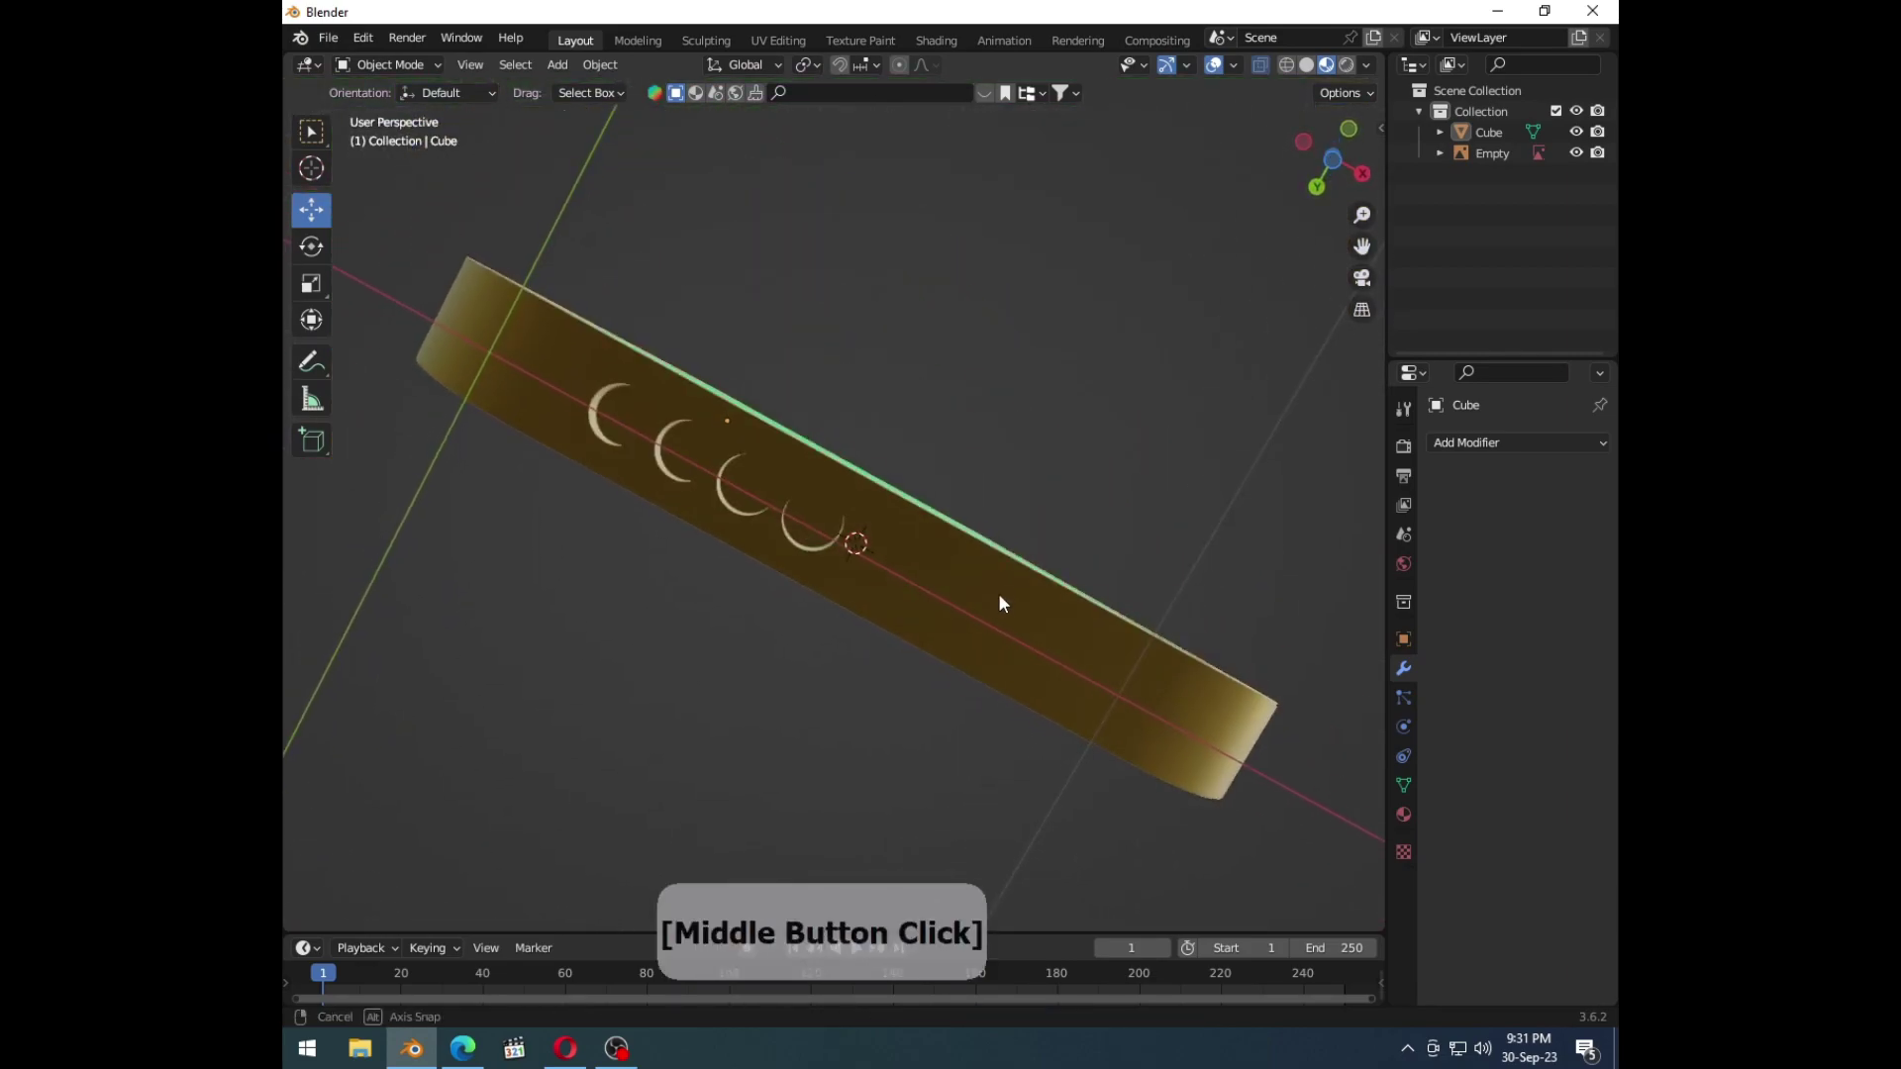
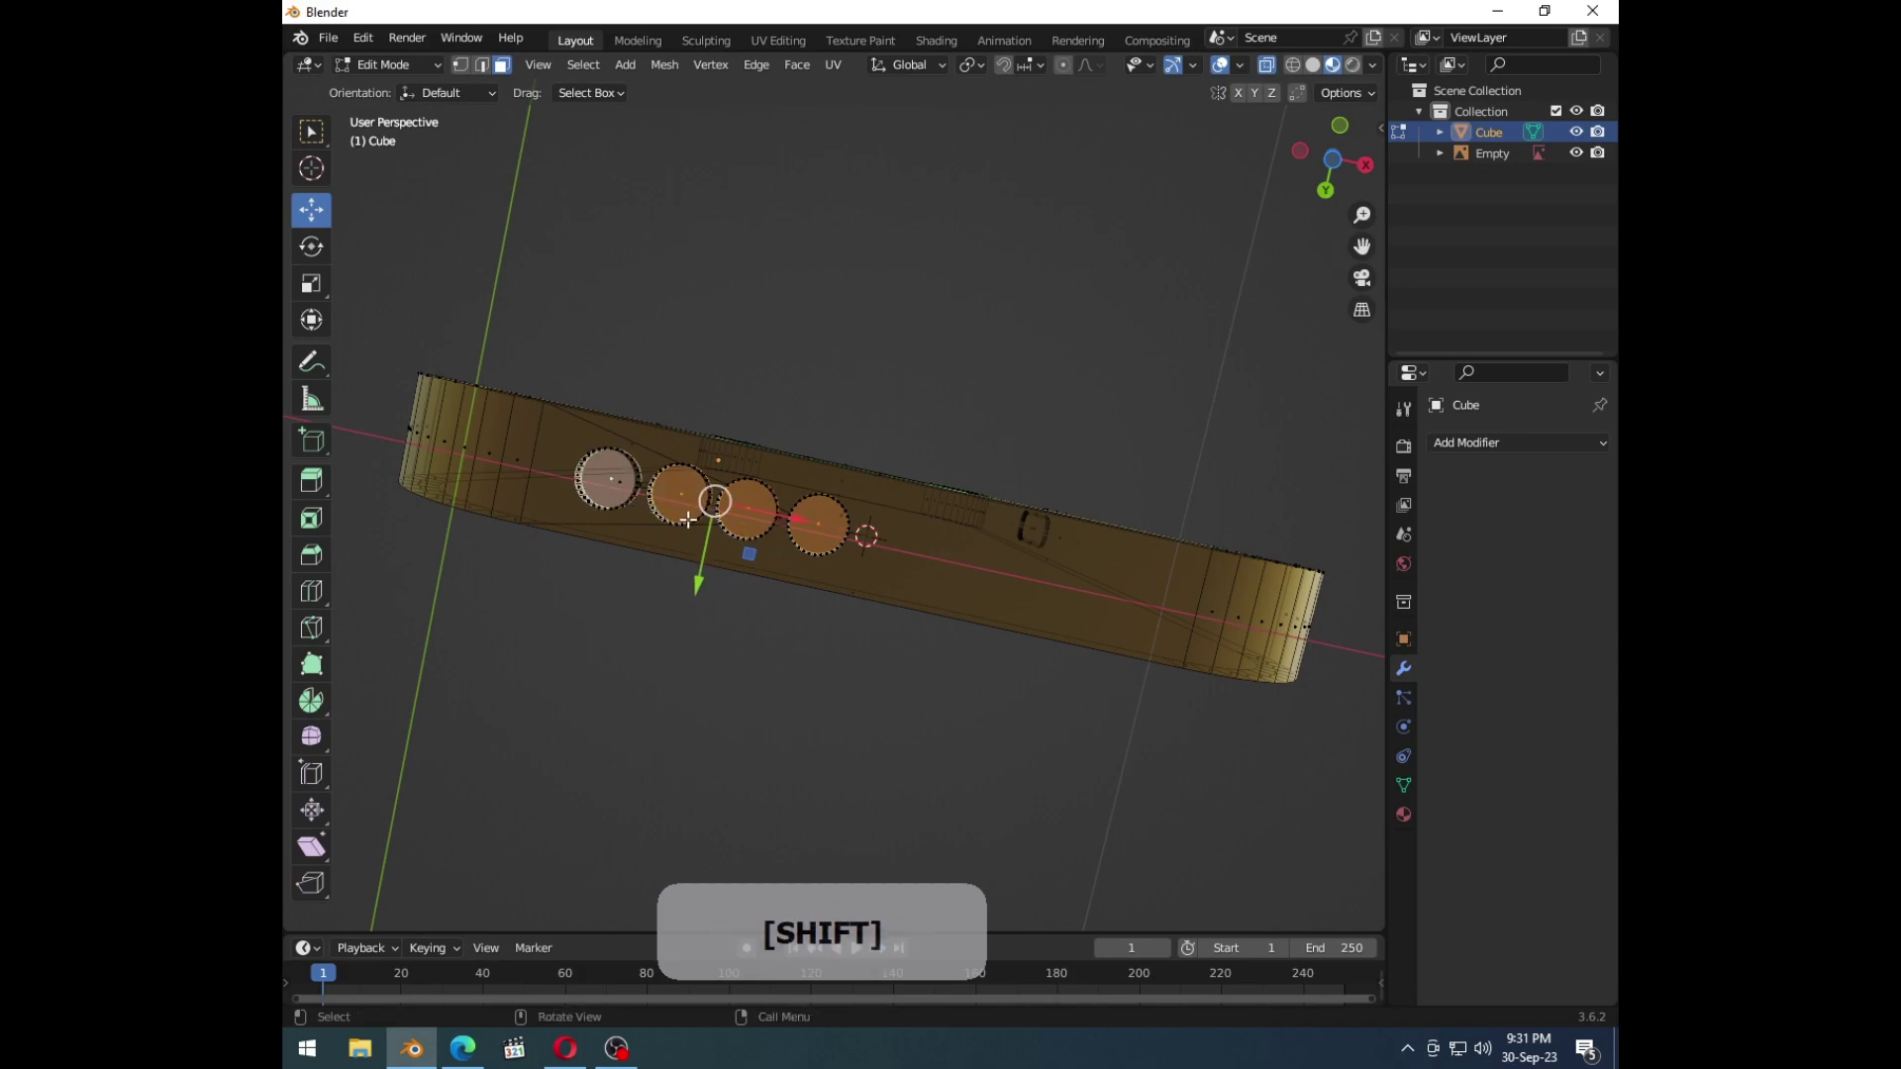
pyautogui.press('i')
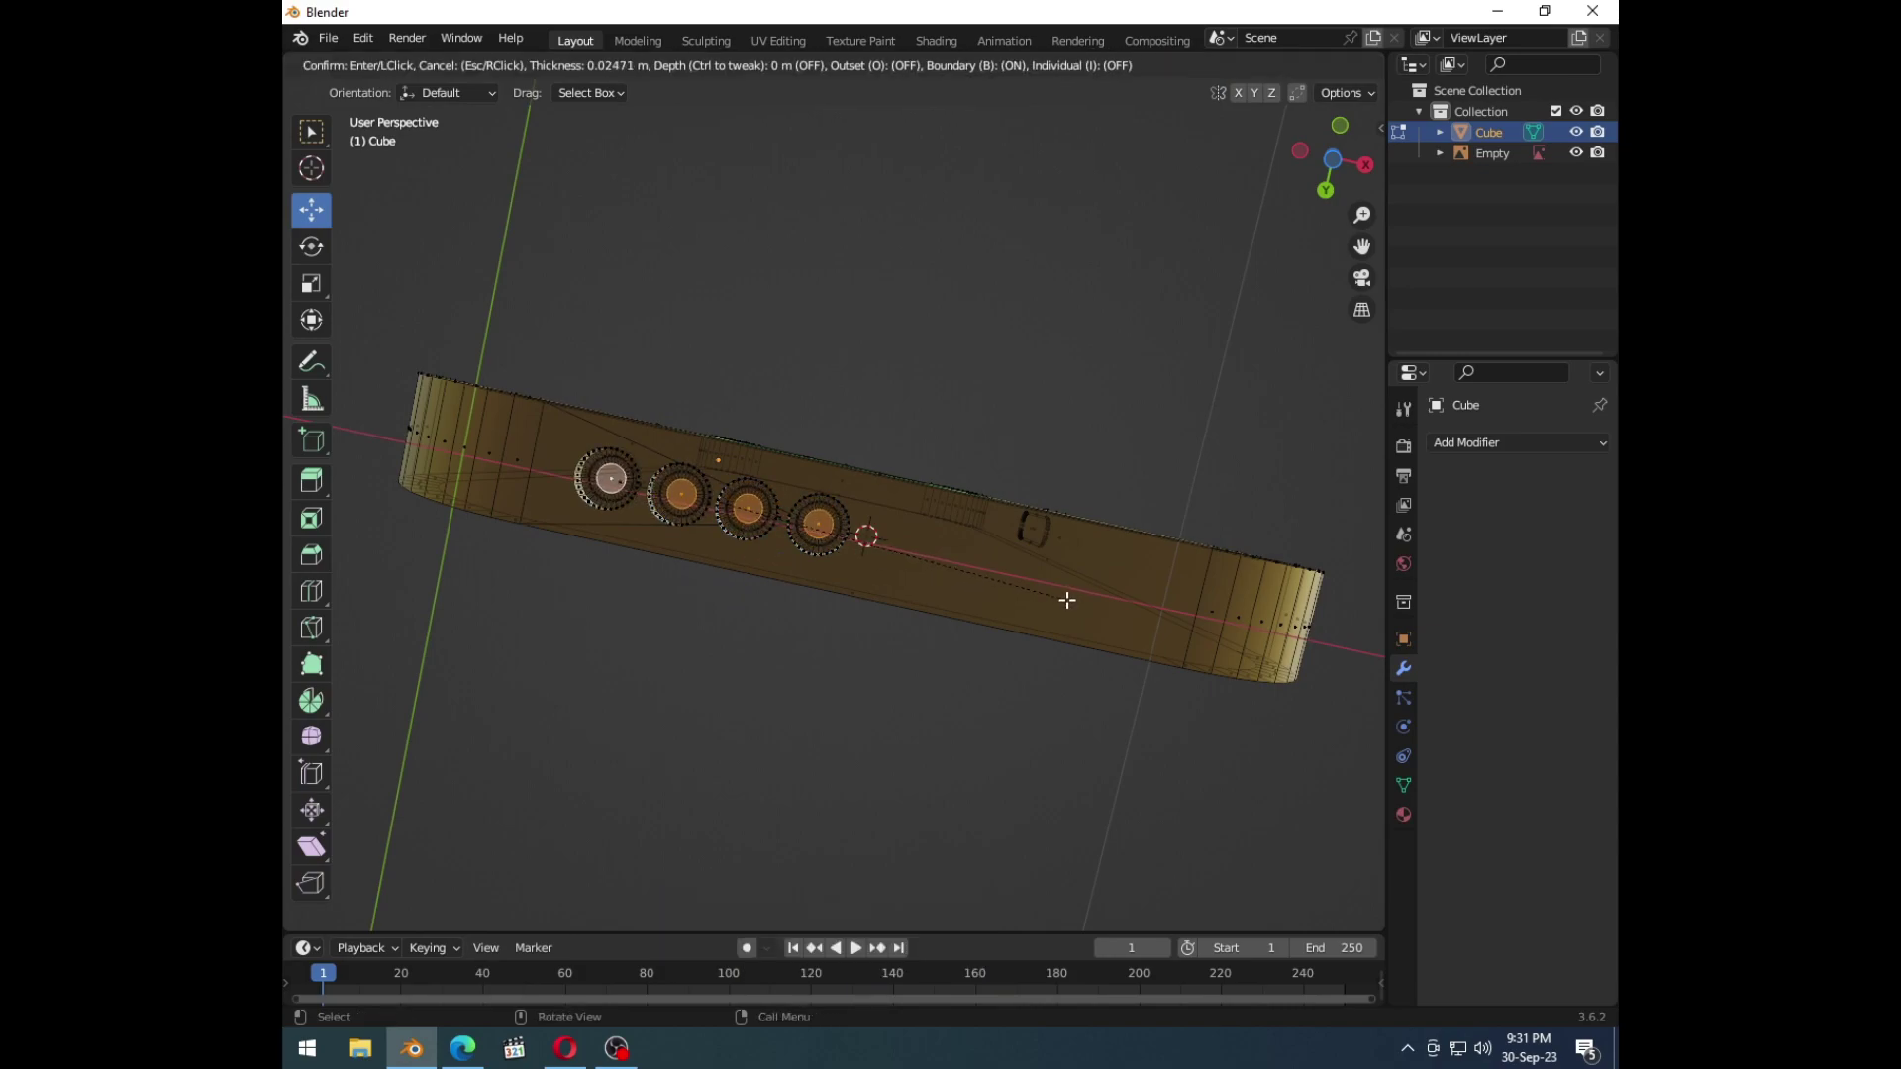
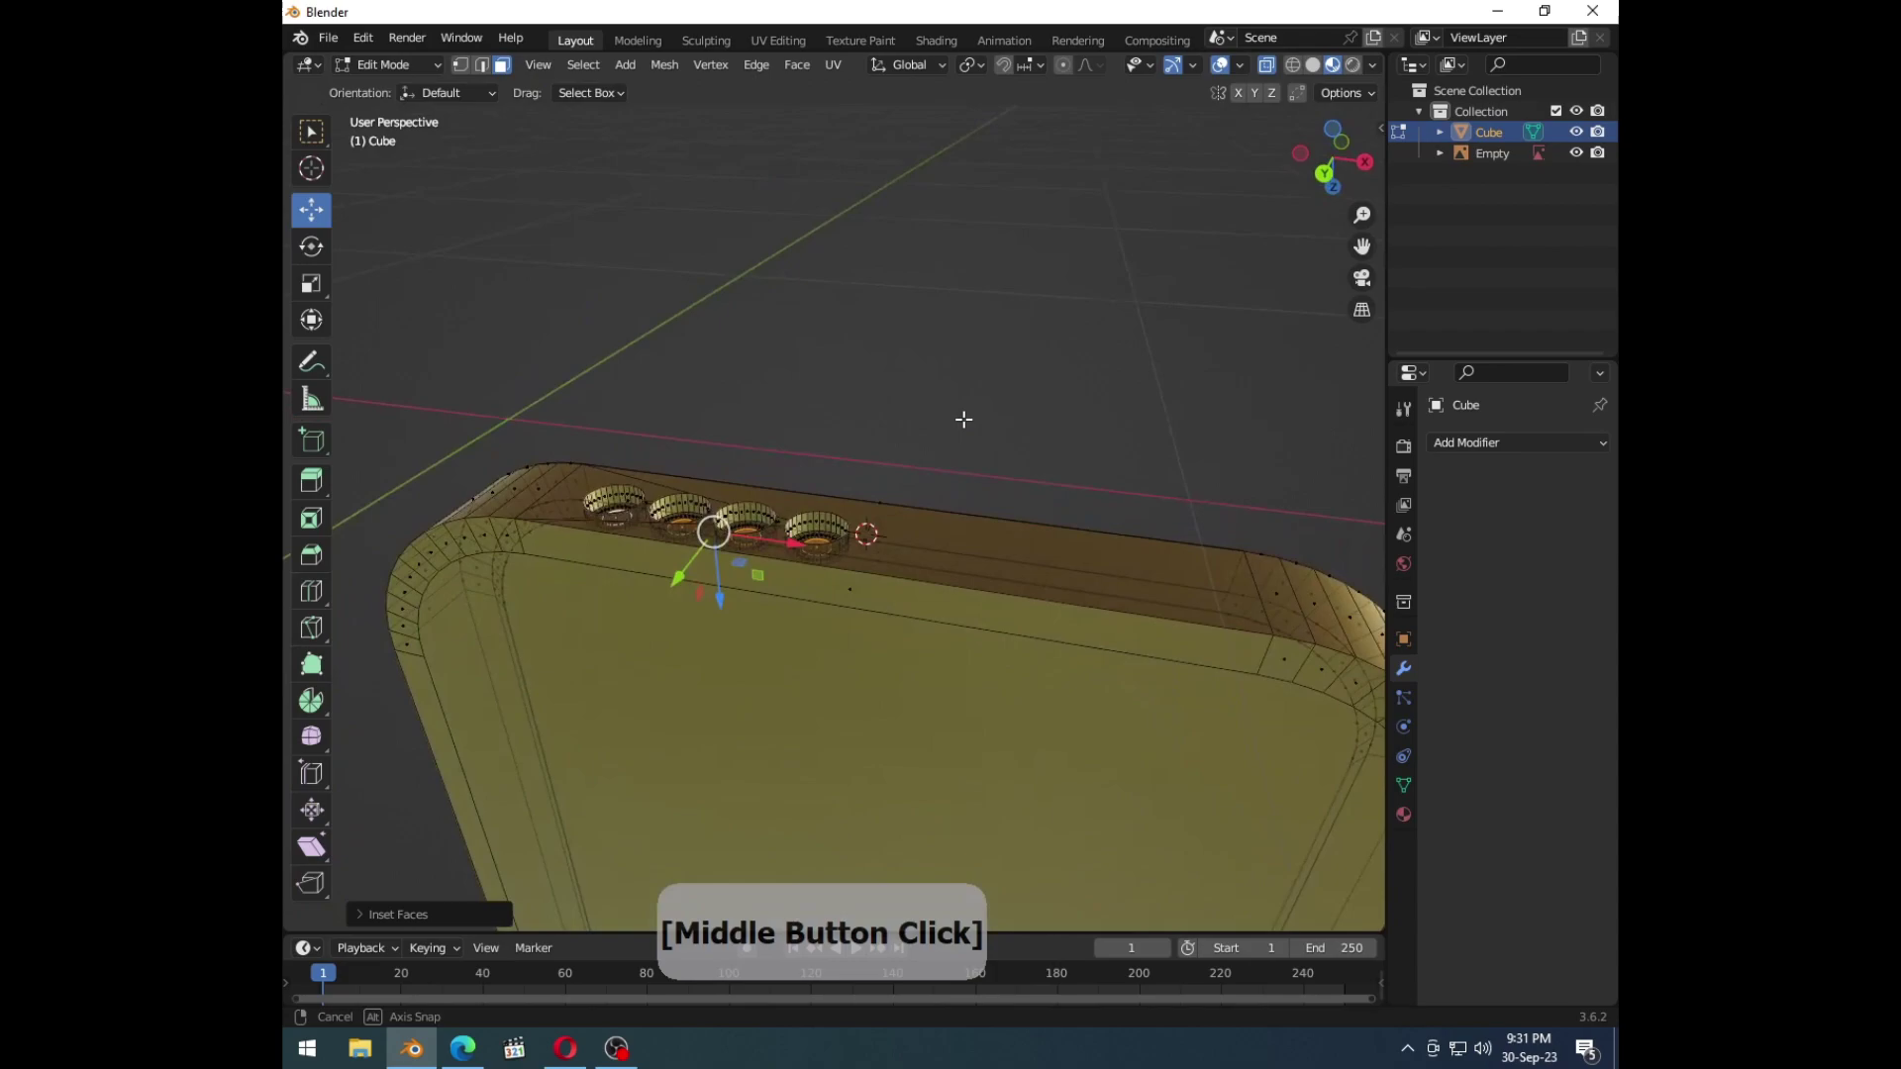
pyautogui.press('e')
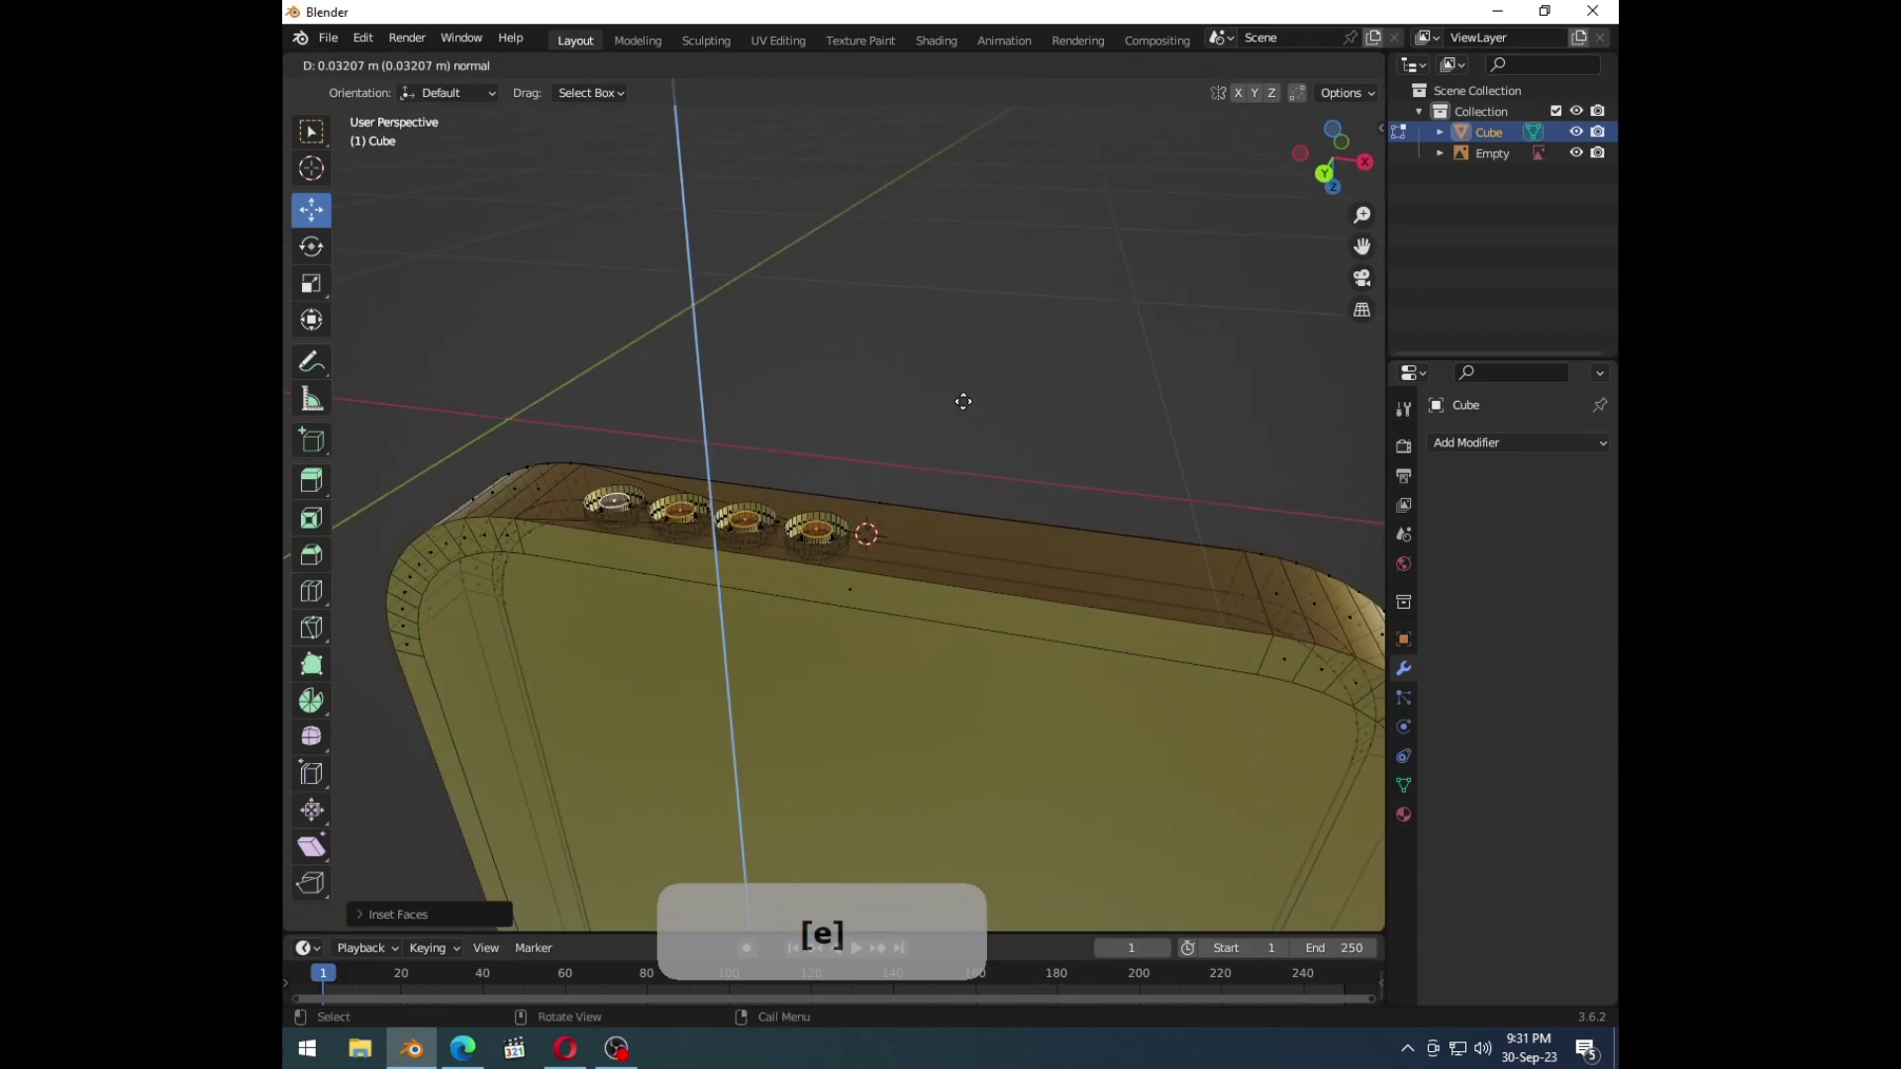
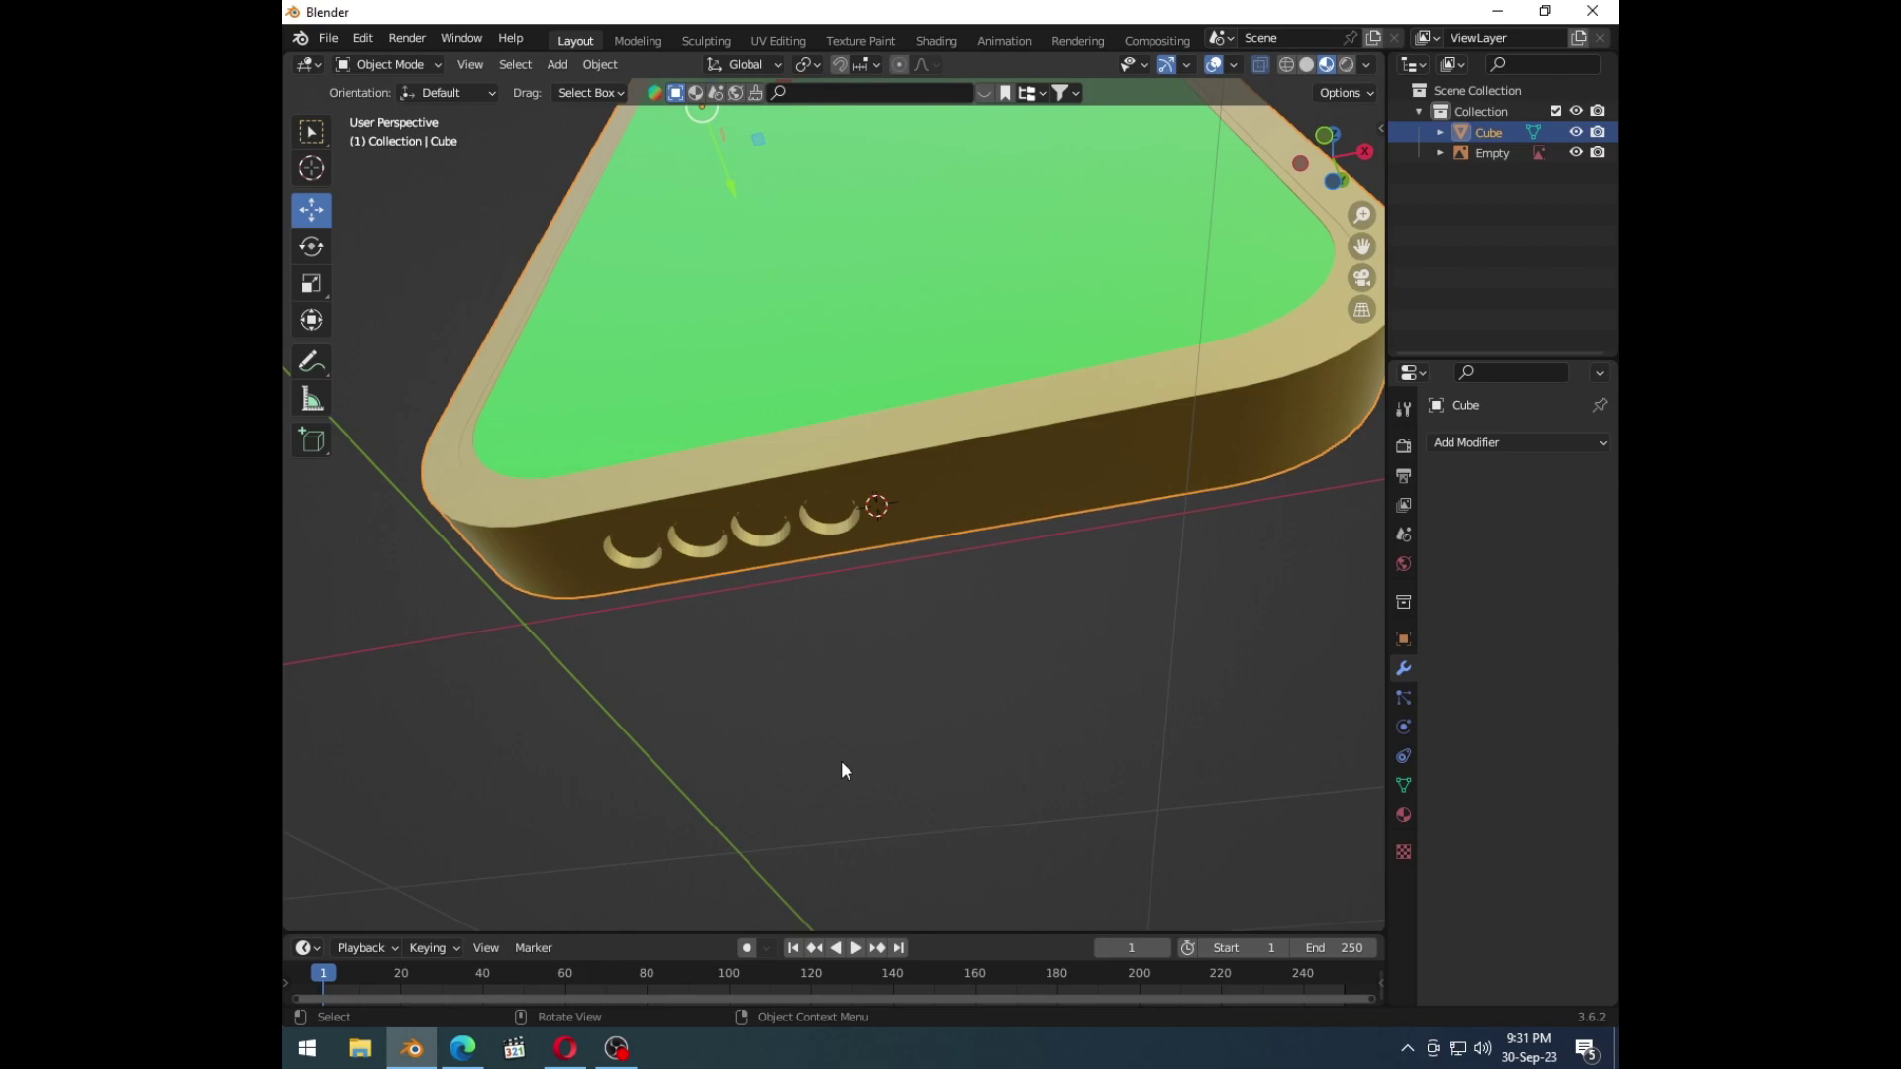
# Step: From the bottom view, add a small cube and place it beside the four camera holes
pyautogui.press('ctrl+7')
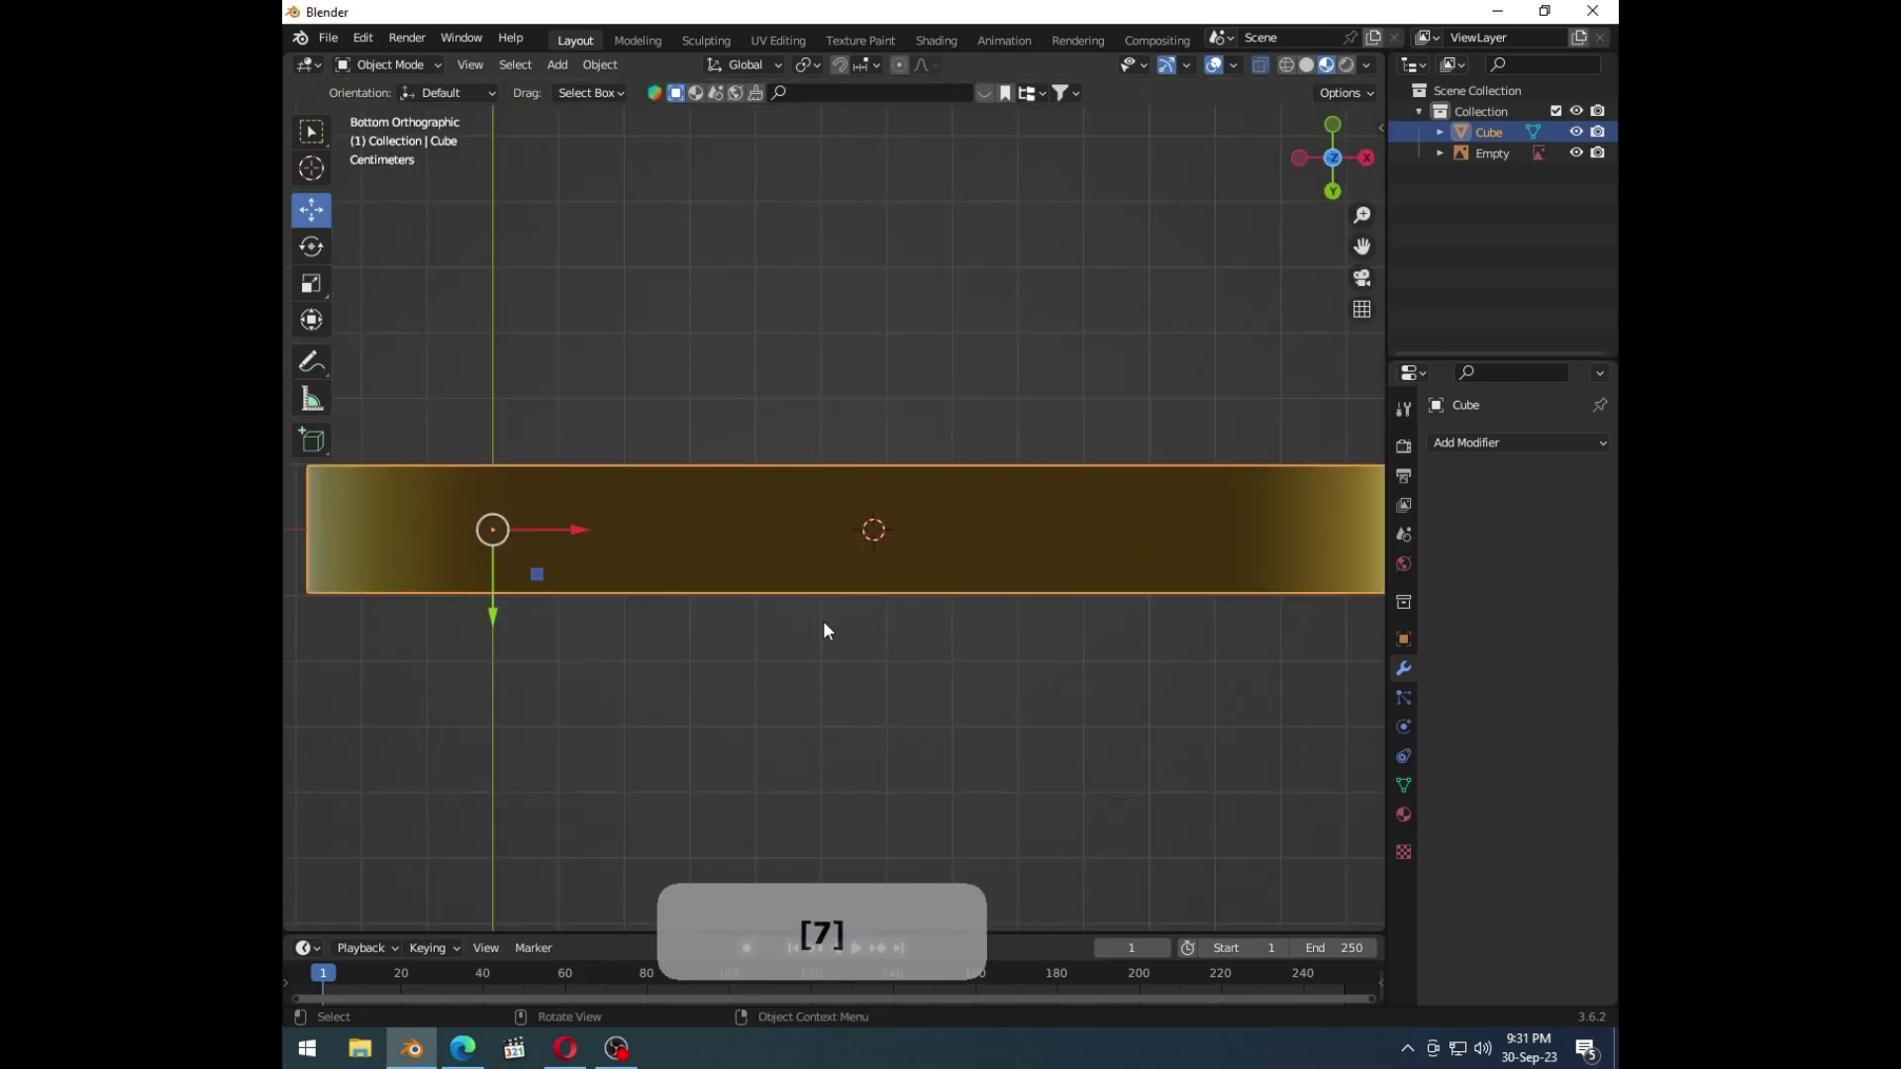
pyautogui.click(571, 541)
pyautogui.press('ctrl+z')
pyautogui.press('shift+a')
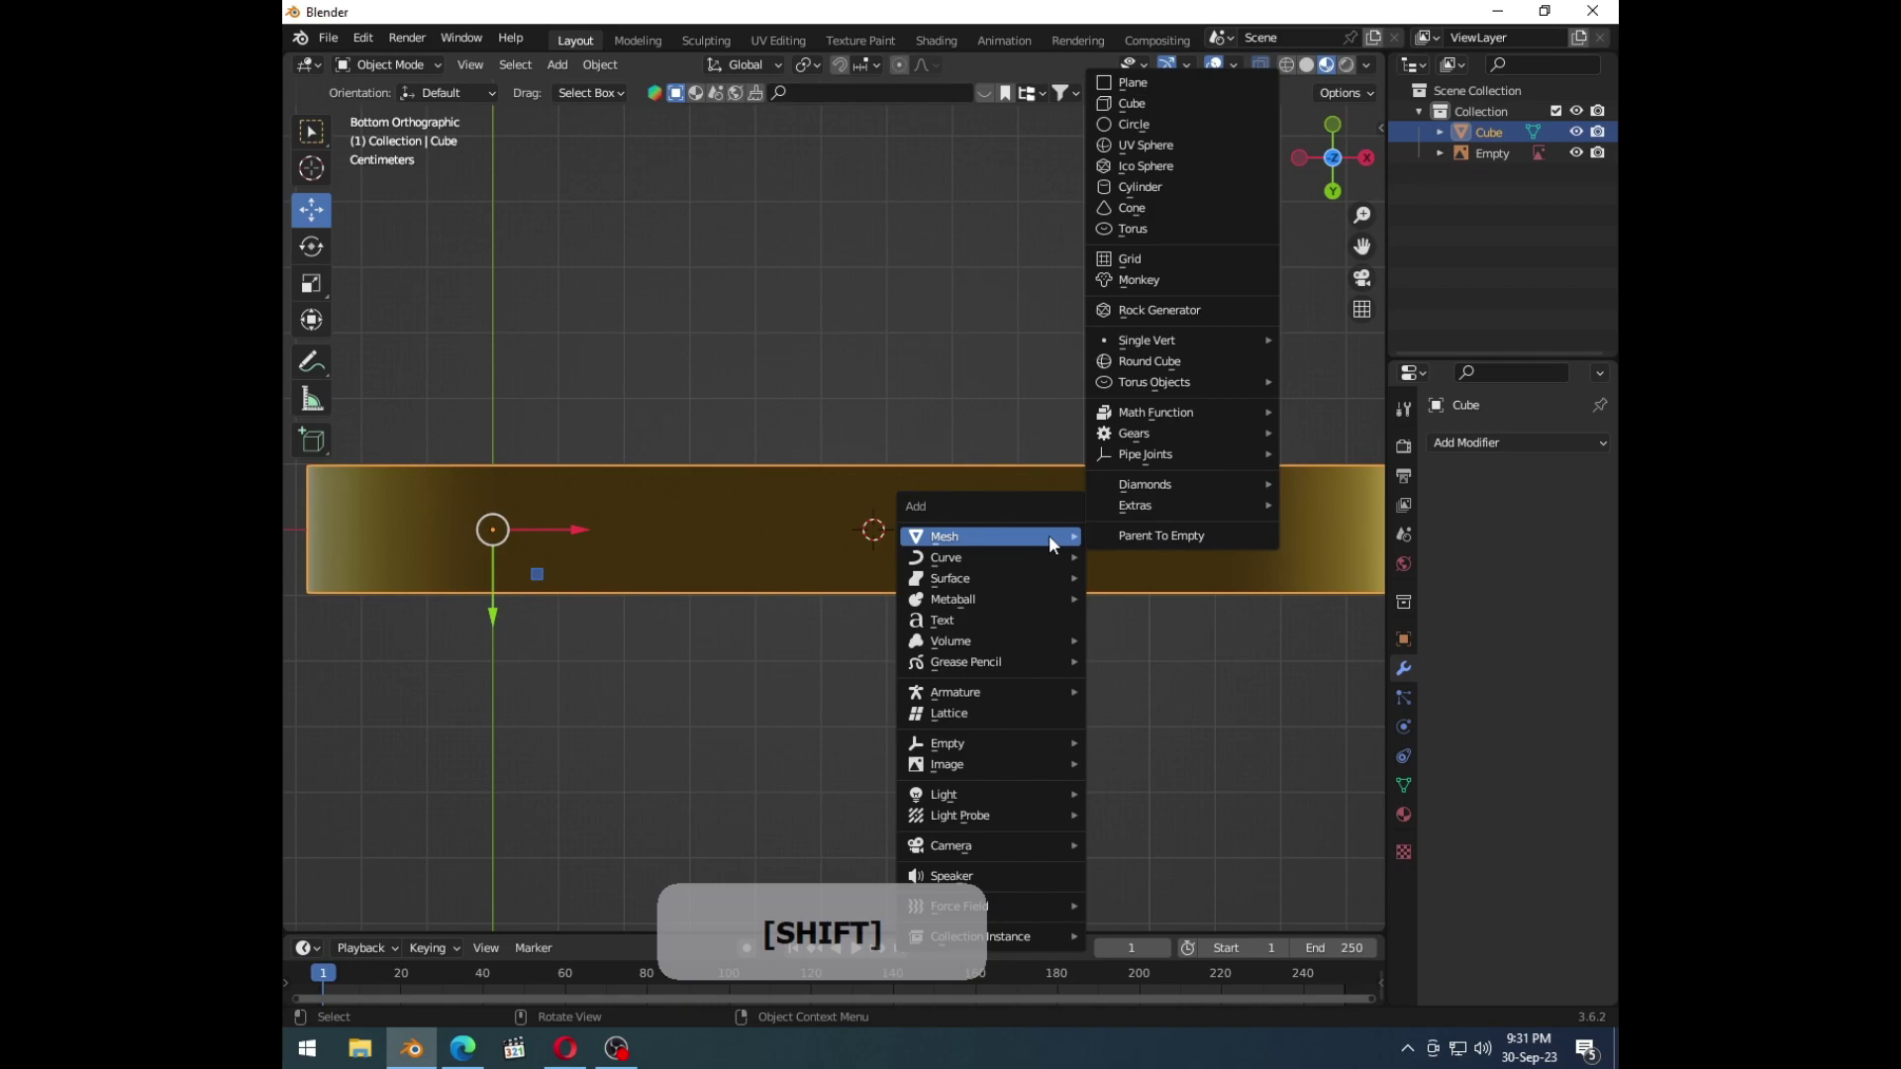
pyautogui.press('shift+a')
pyautogui.click(1046, 558)
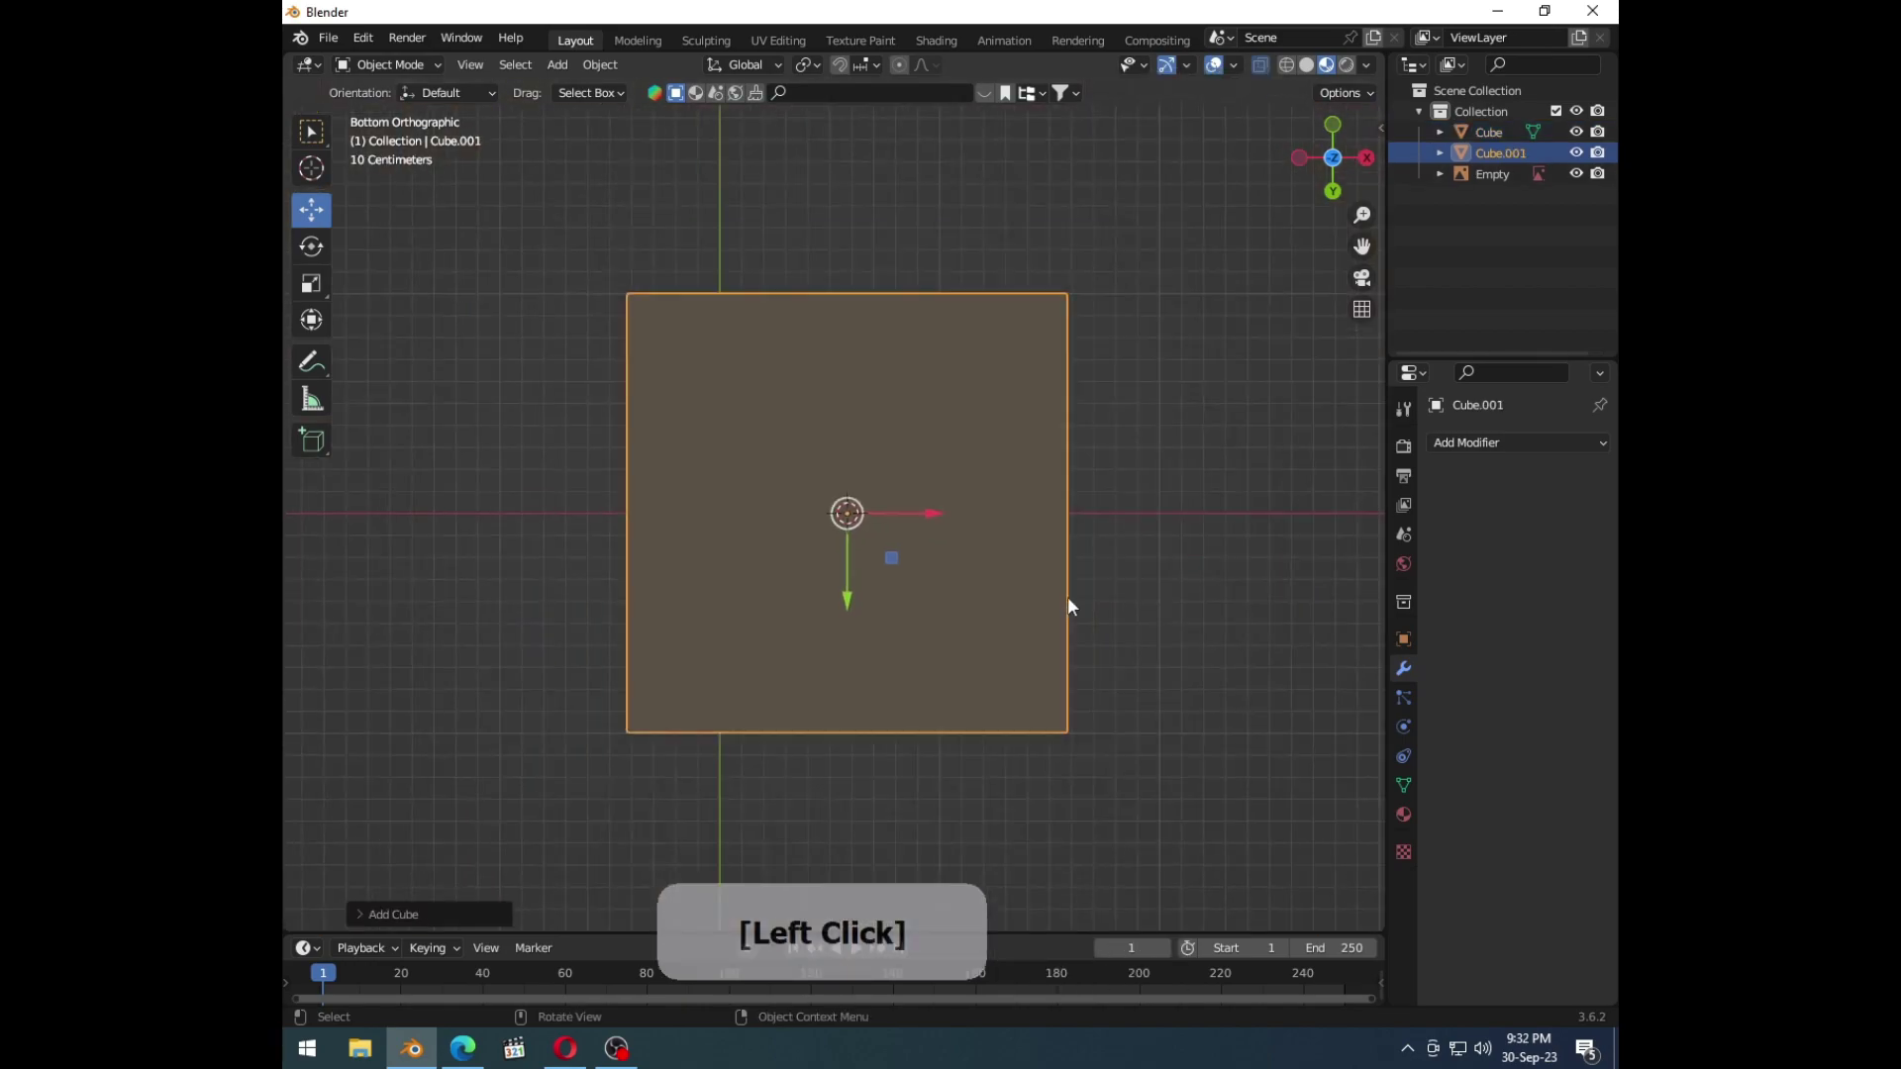
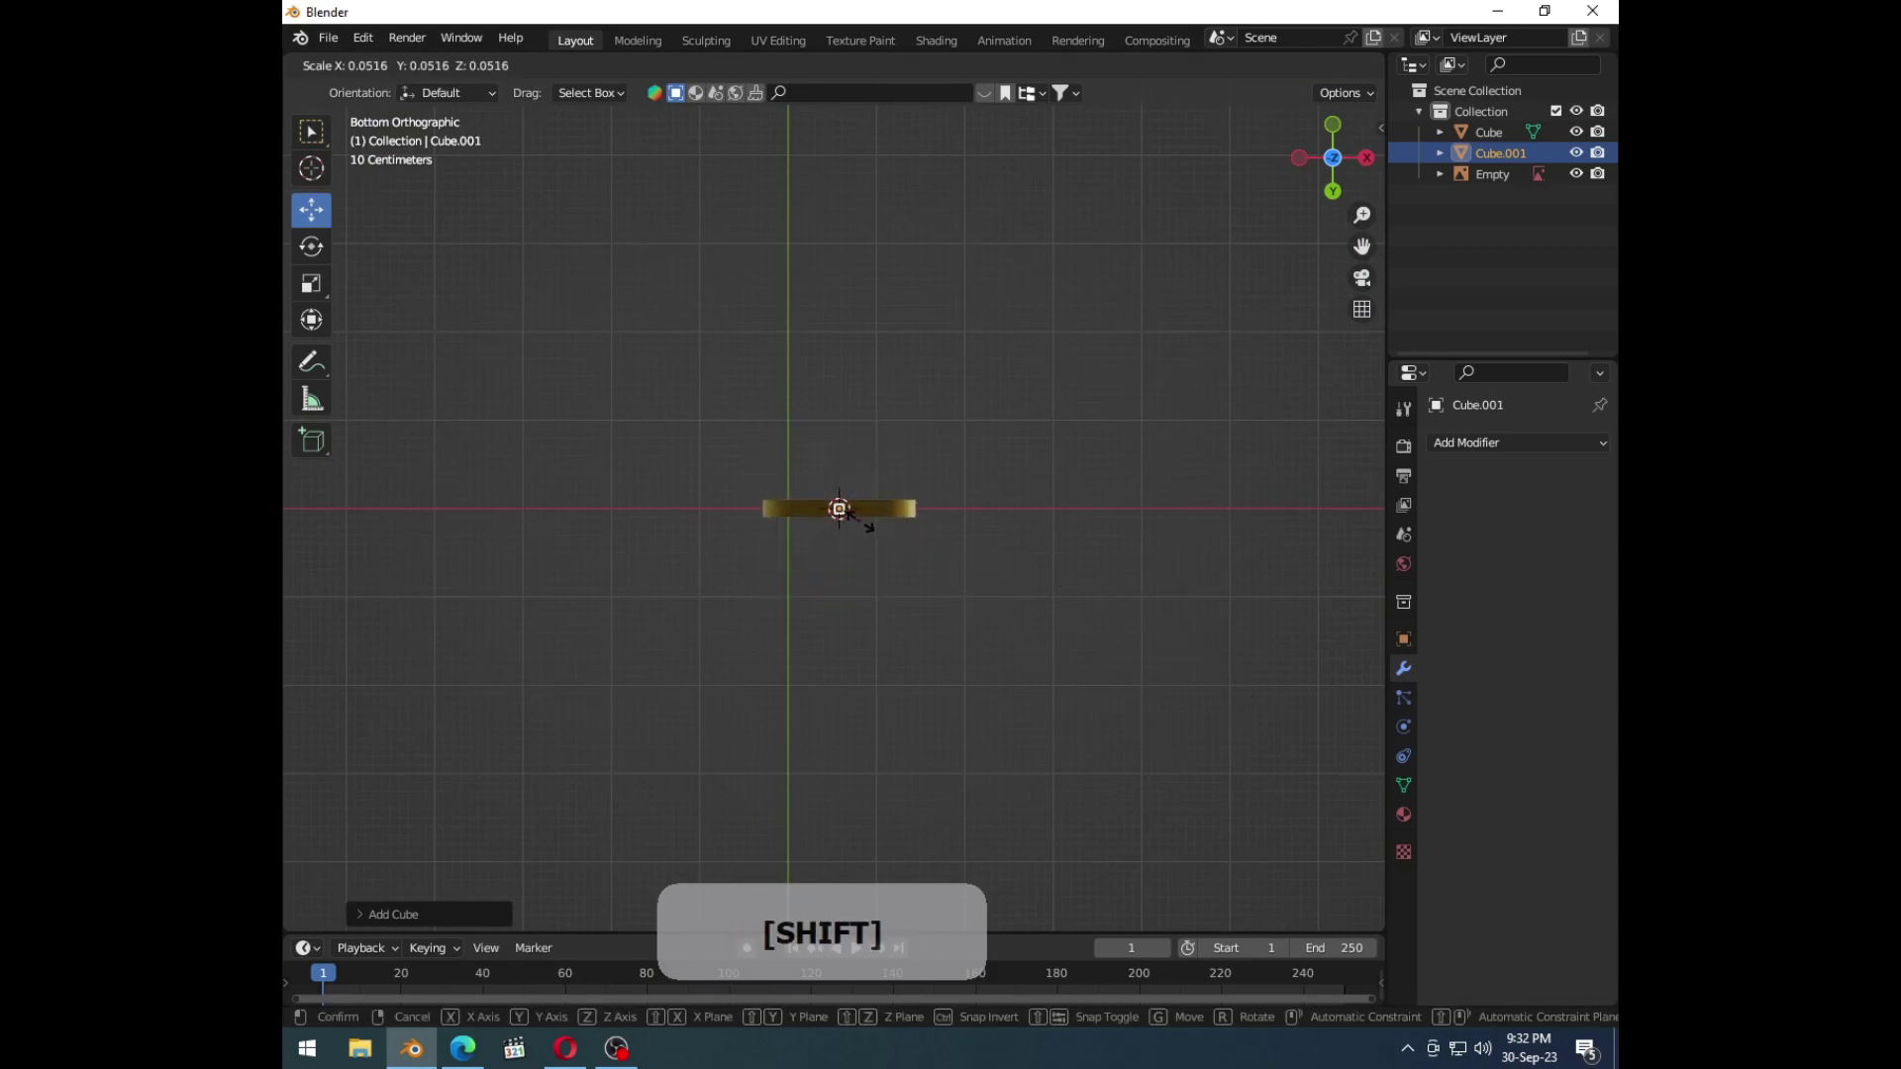
pyautogui.middleClick(862, 540)
pyautogui.middleClick(654, 557)
pyautogui.click(763, 481)
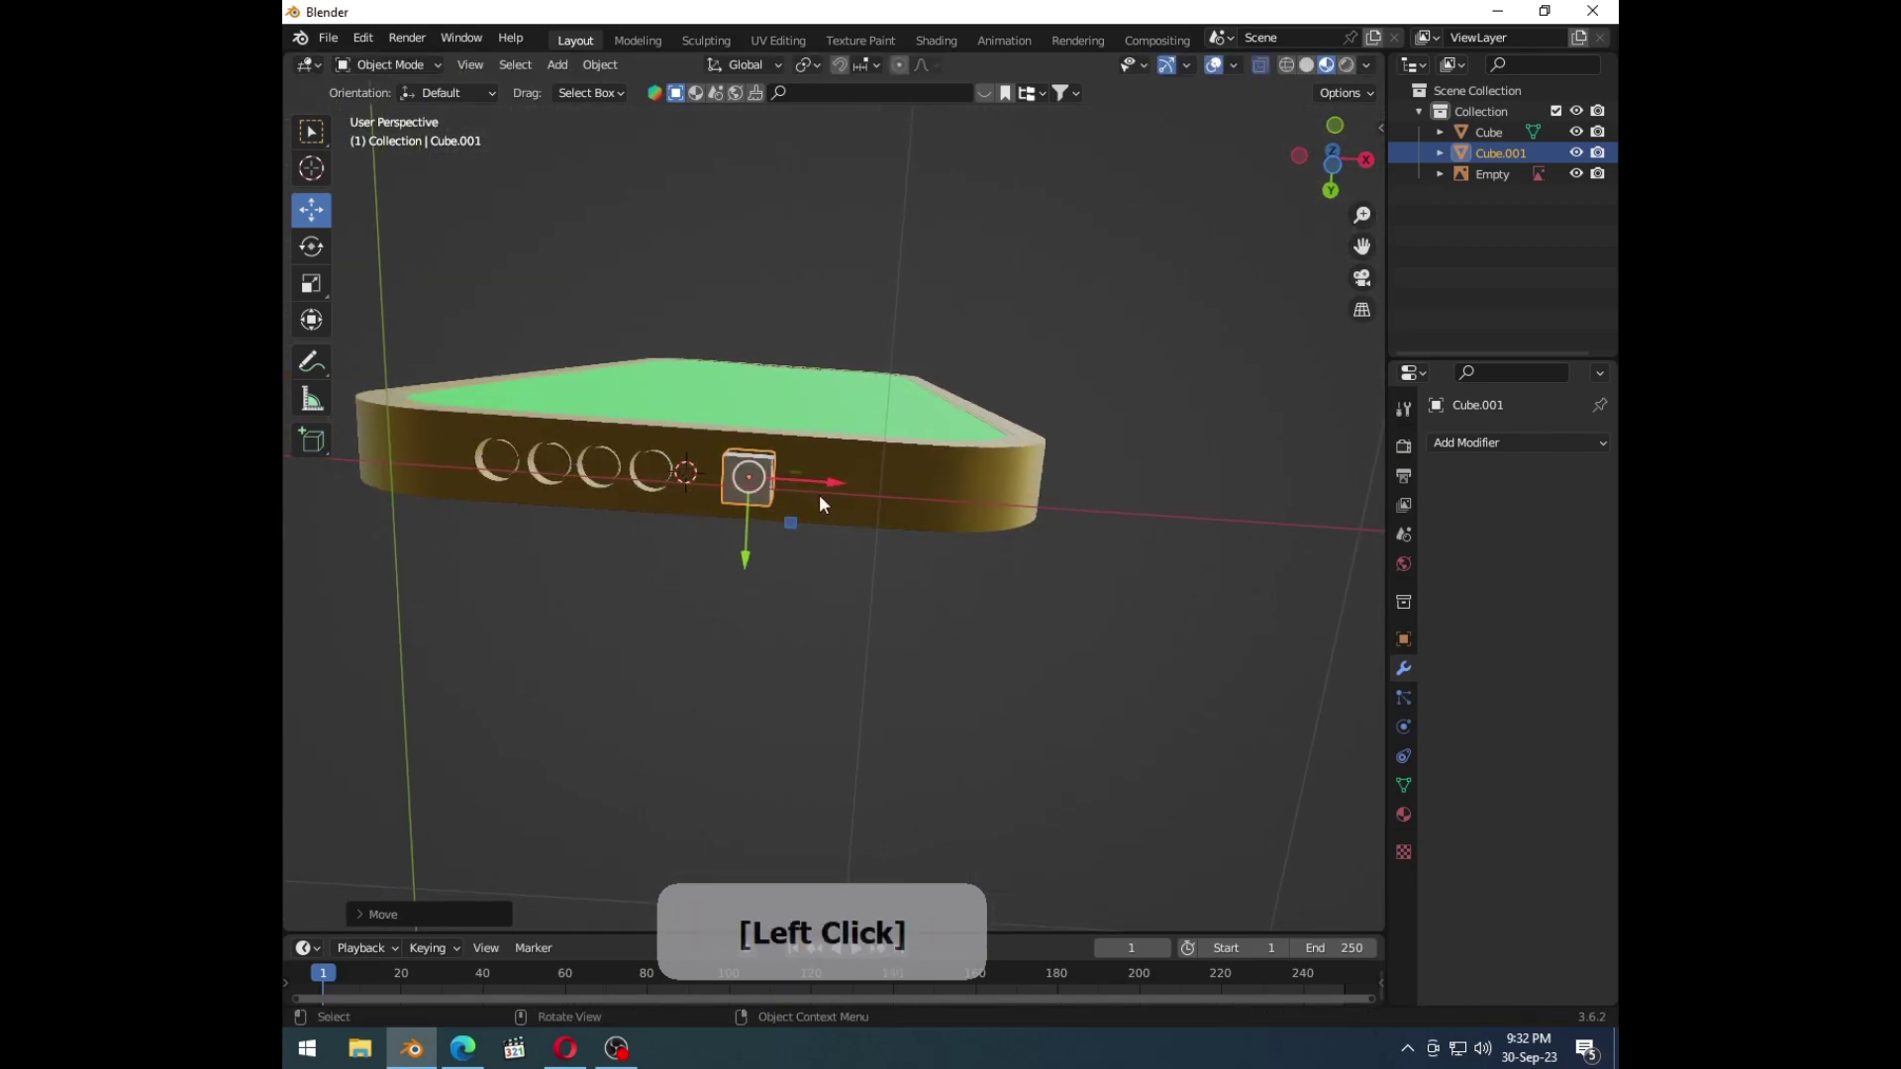
# Step: Stretch the small cube along Y into a long thin bar
pyautogui.middleClick(790, 534)
pyautogui.press('s')
pyautogui.click(1309, 599)
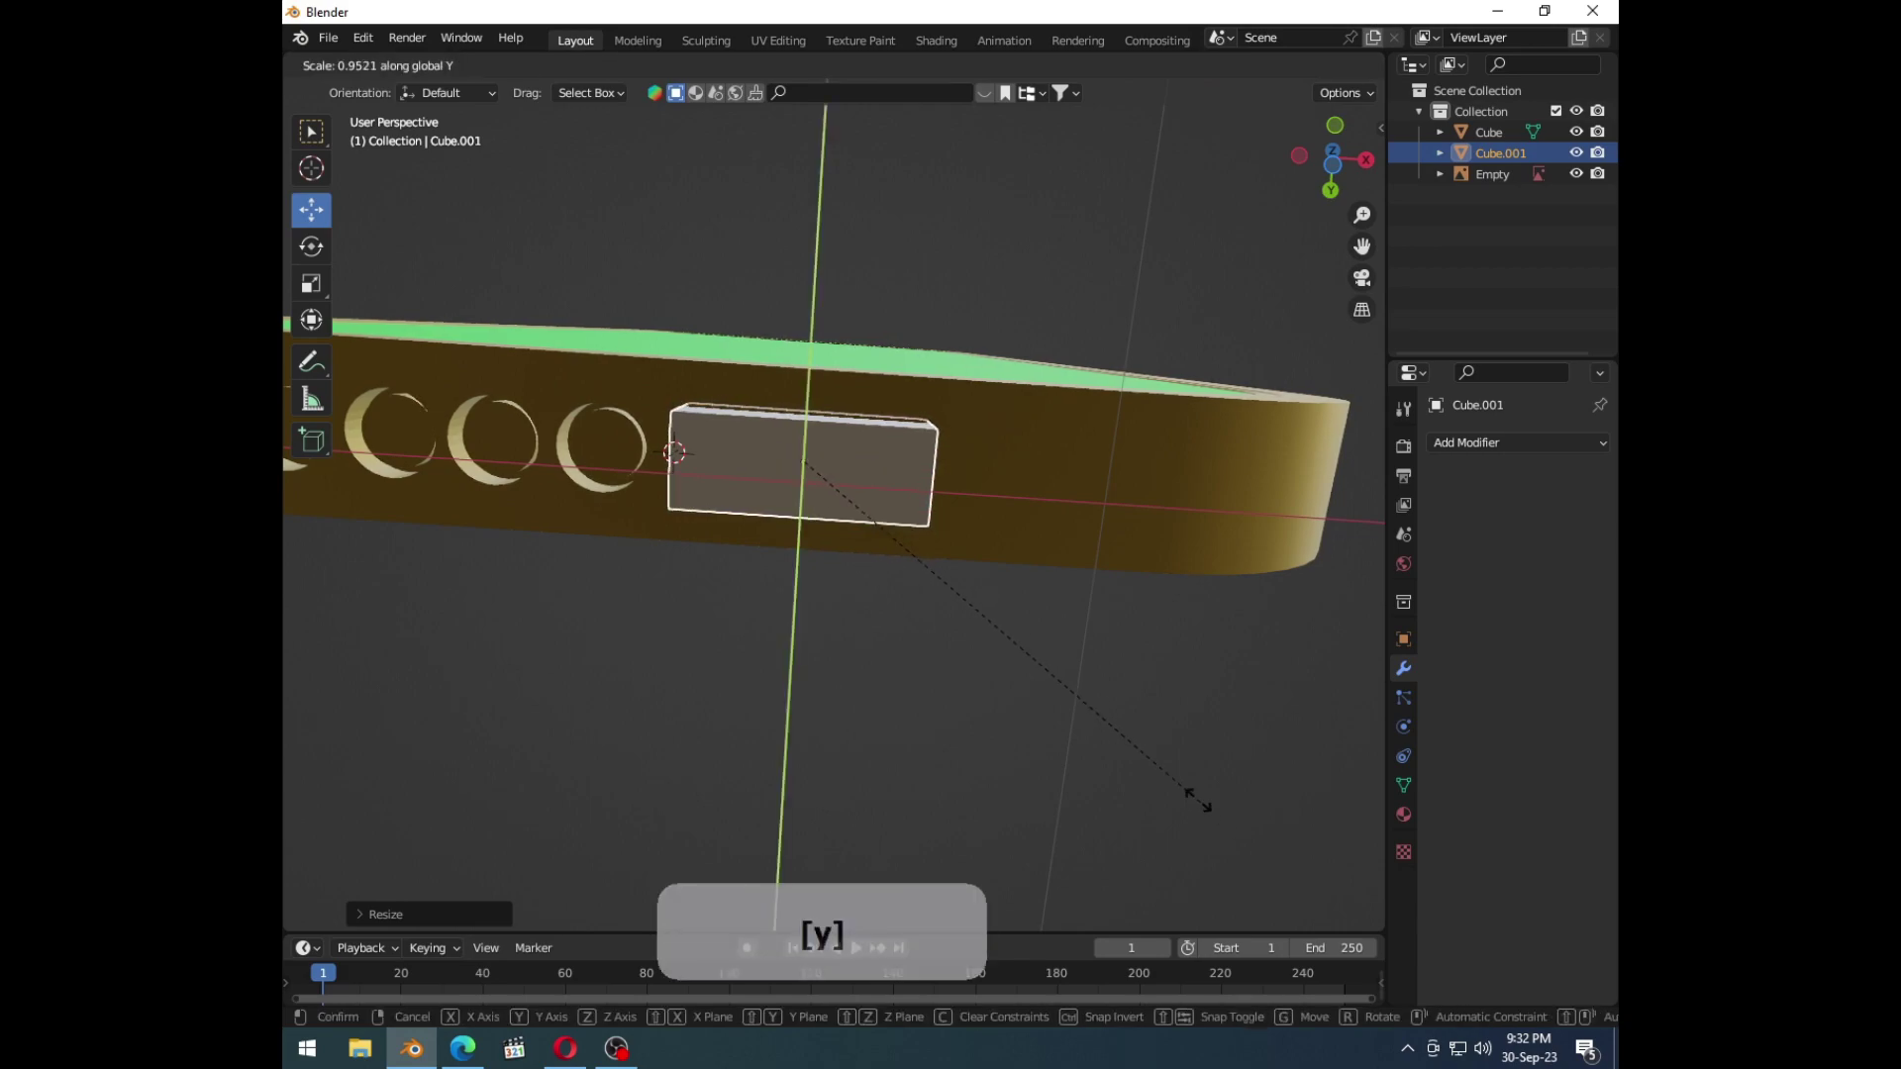
pyautogui.rightClick(1024, 624)
pyautogui.press('s')
pyautogui.rightClick(1122, 699)
pyautogui.press('s')
pyautogui.click(930, 503)
# Step: Bevel the bar's end edges so it becomes a rounded pill shape
pyautogui.middleClick(981, 589)
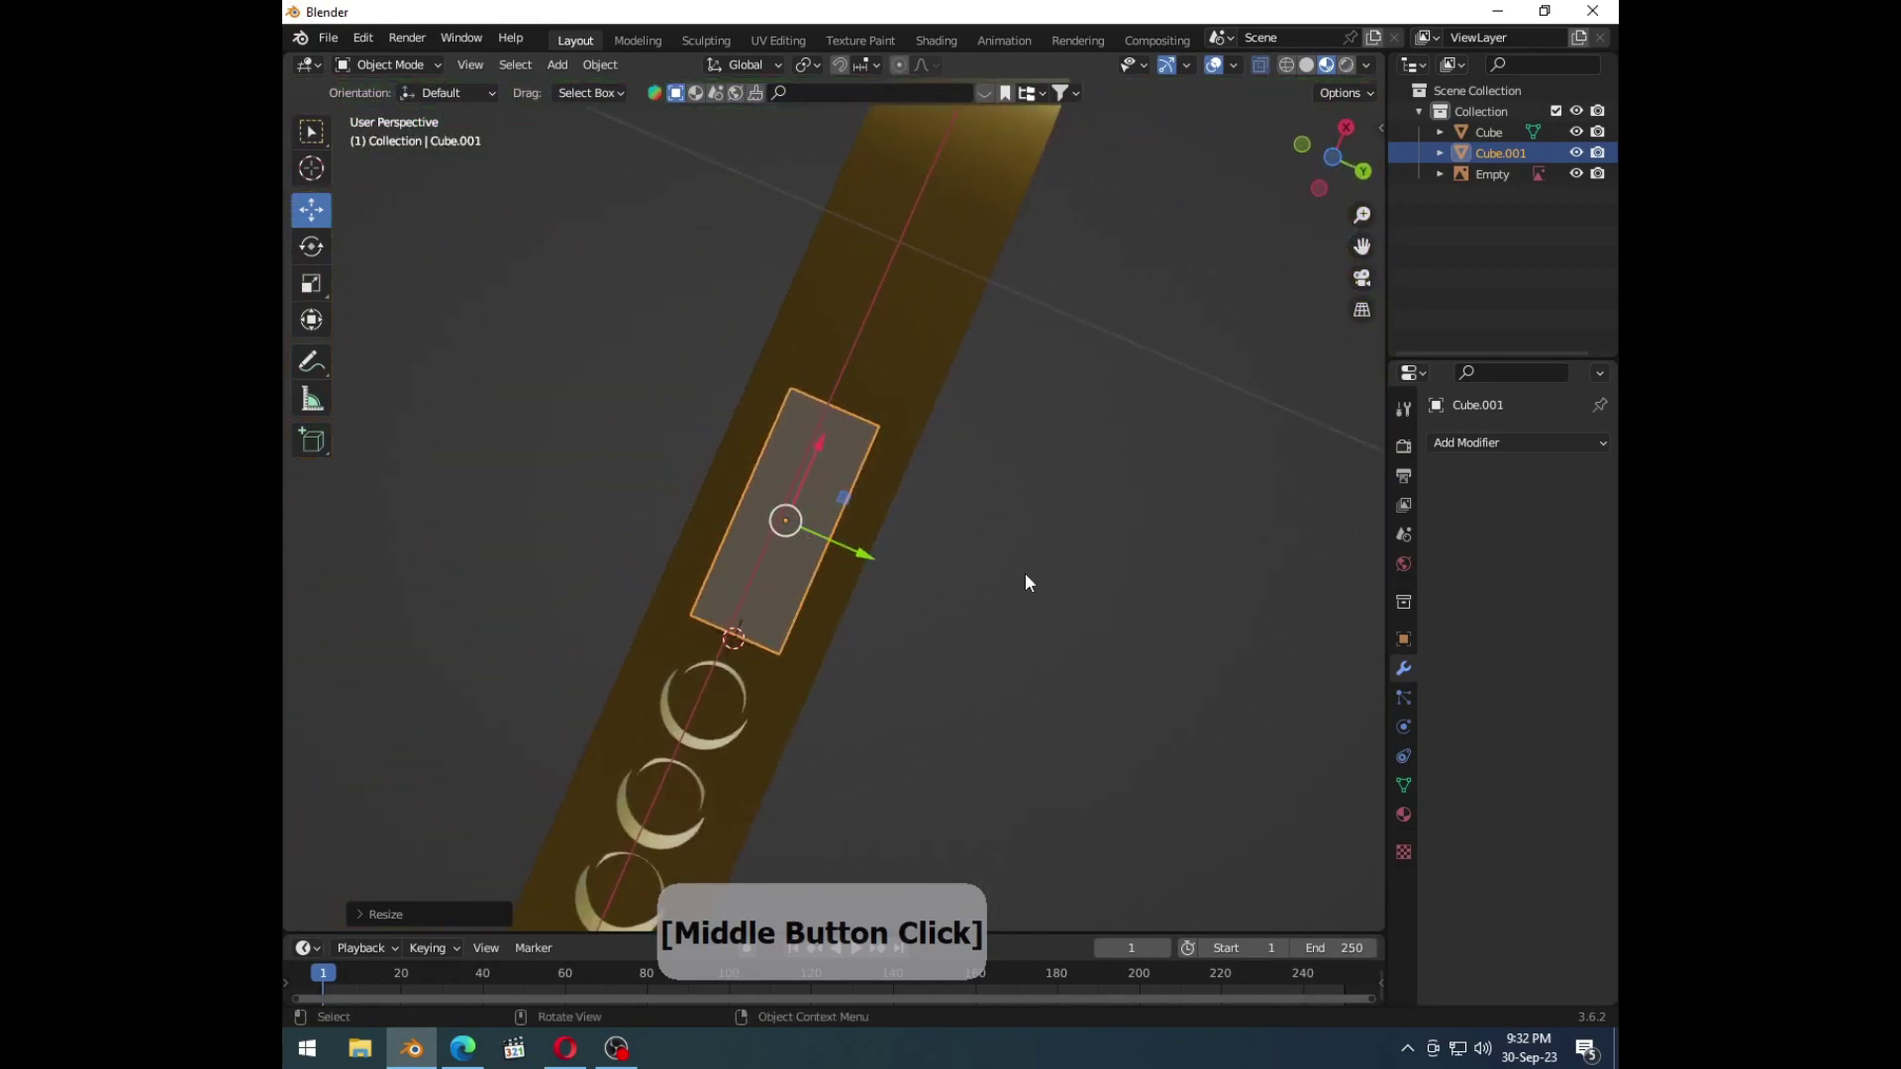
pyautogui.press('ctrl+a')
pyautogui.click(773, 509)
pyautogui.press('Tab')
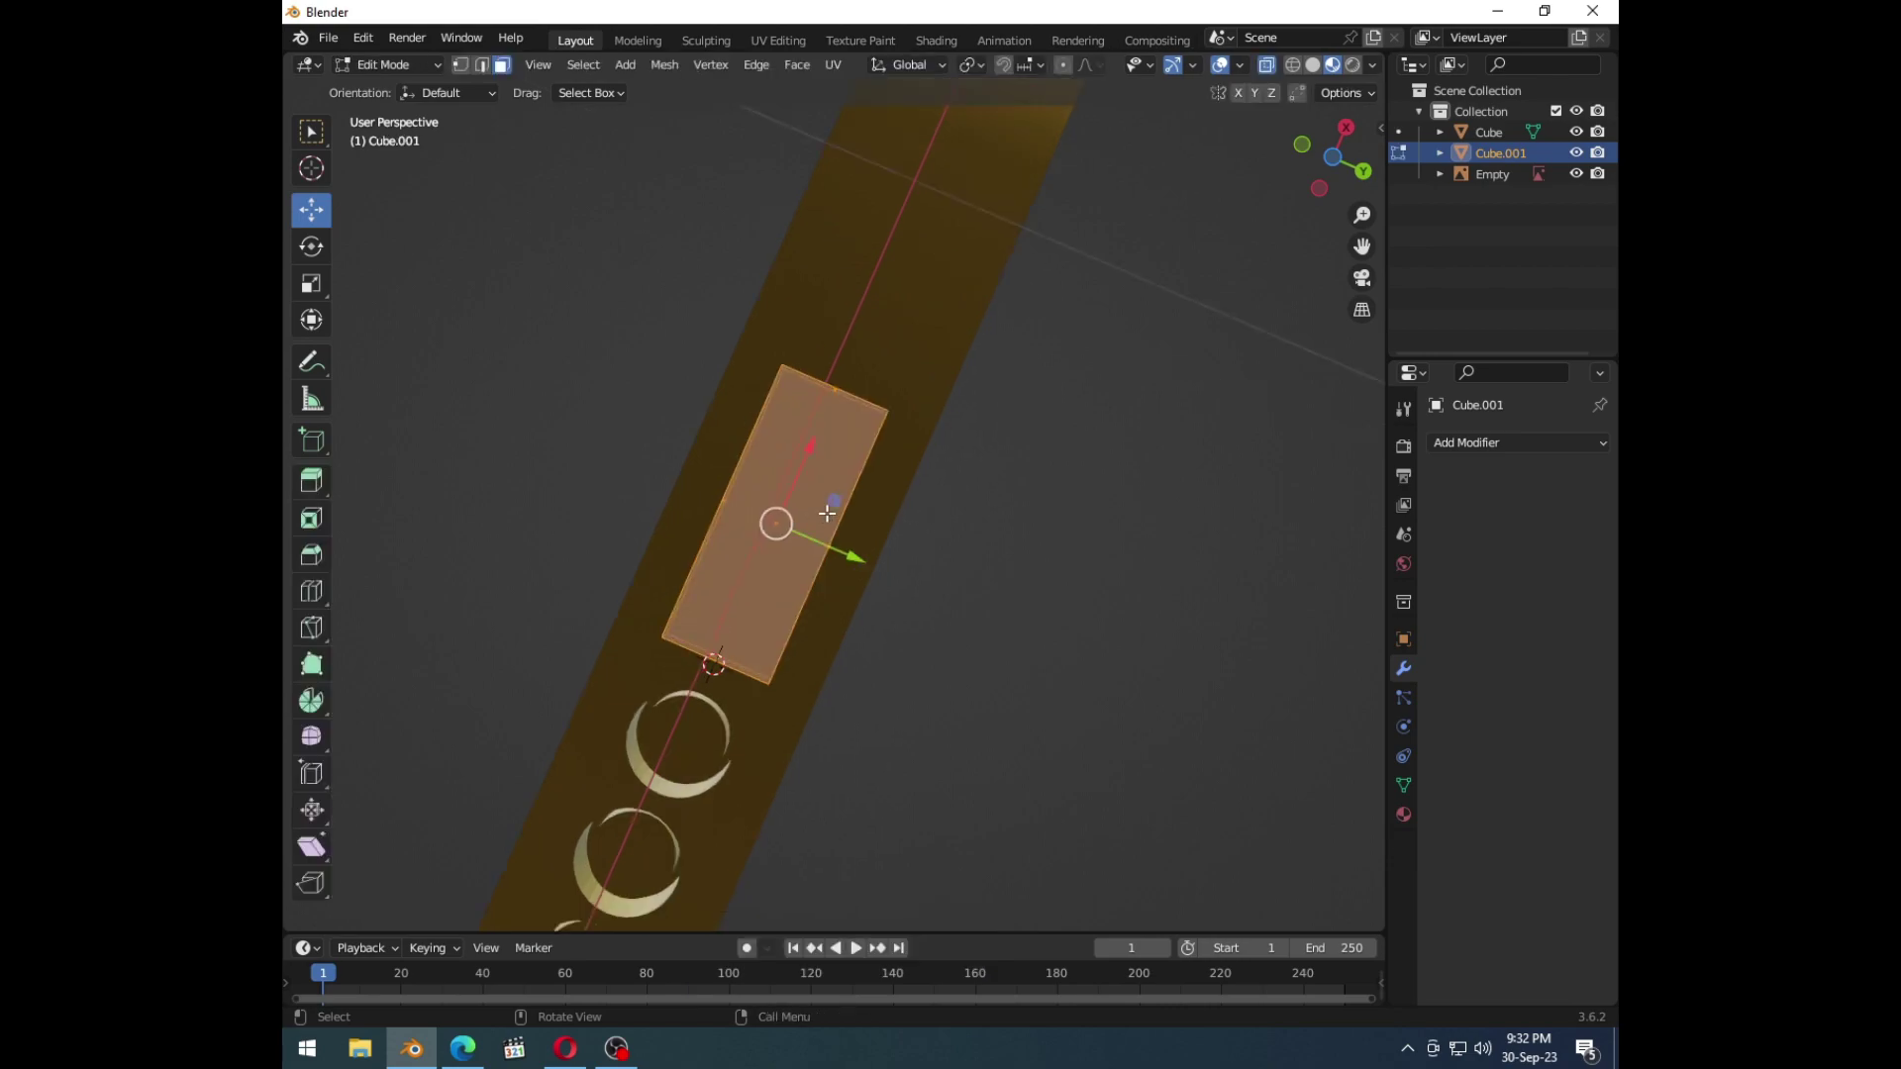
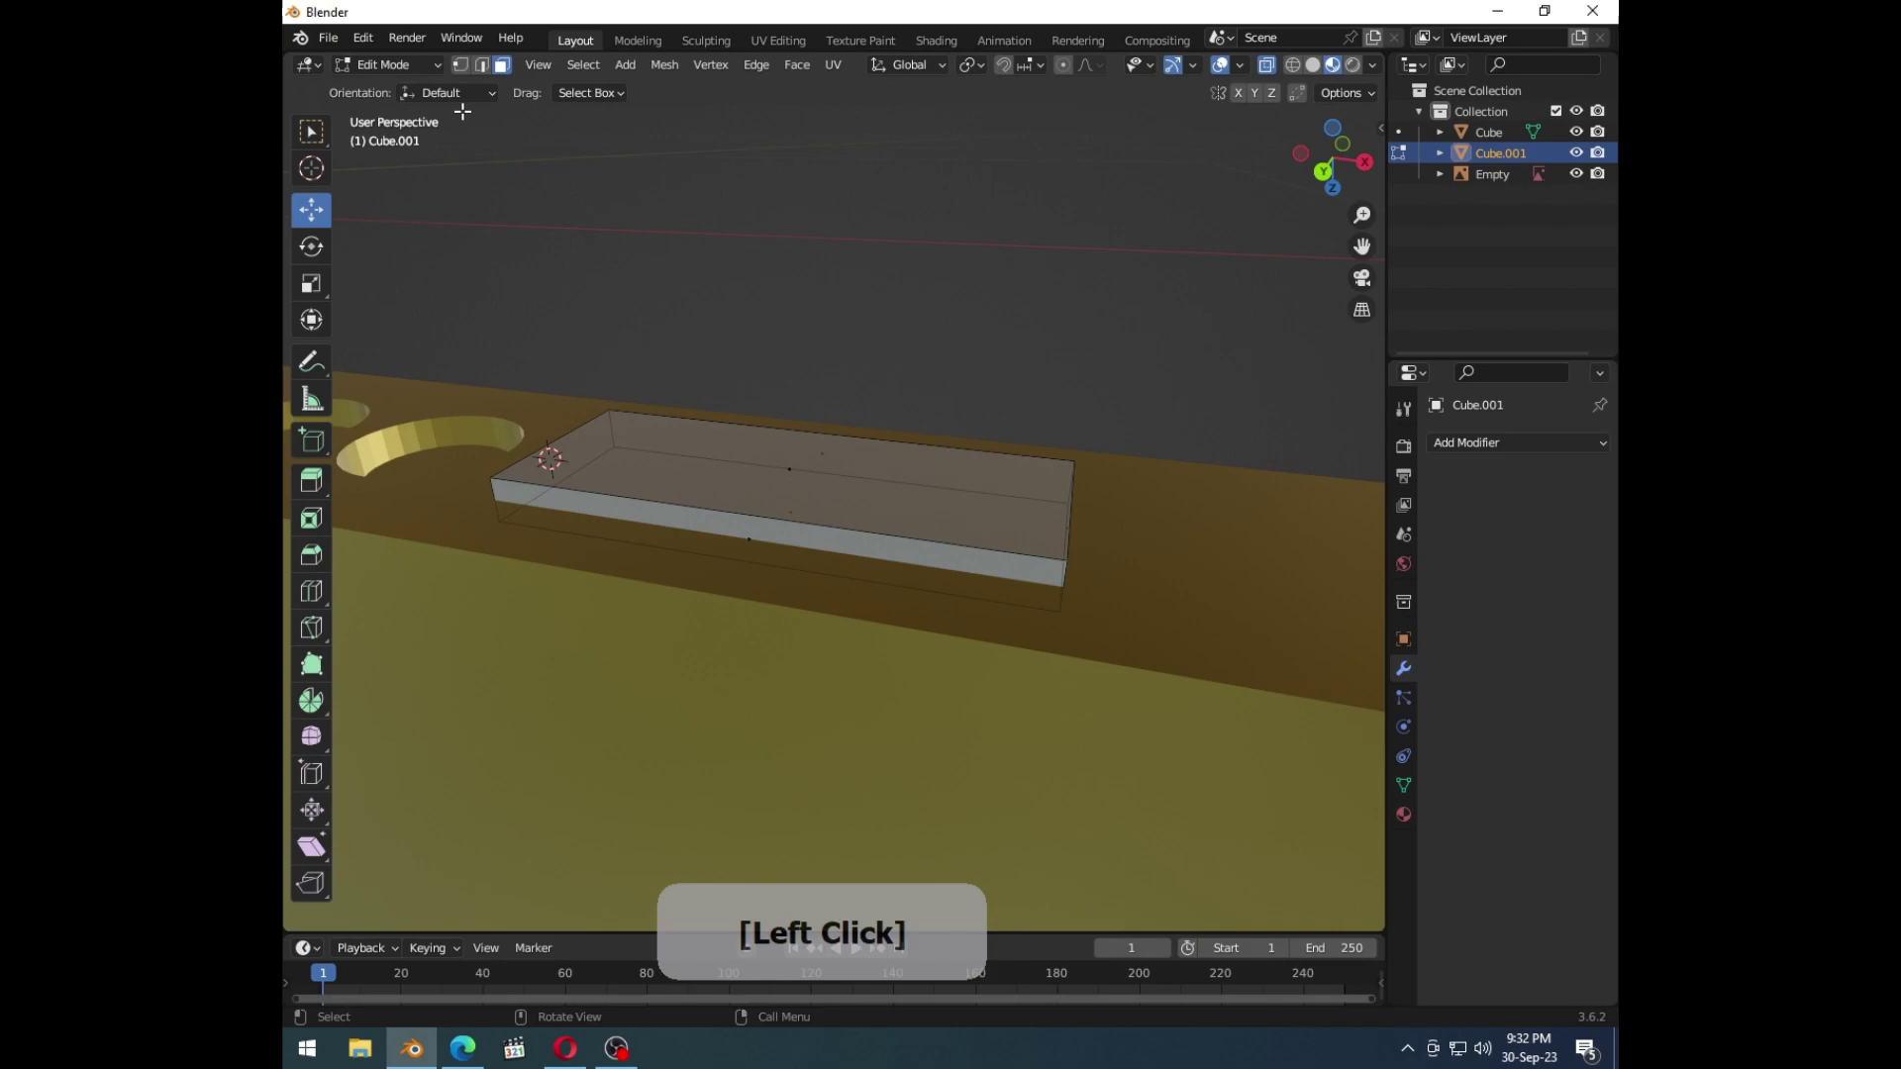
pyautogui.click(481, 70)
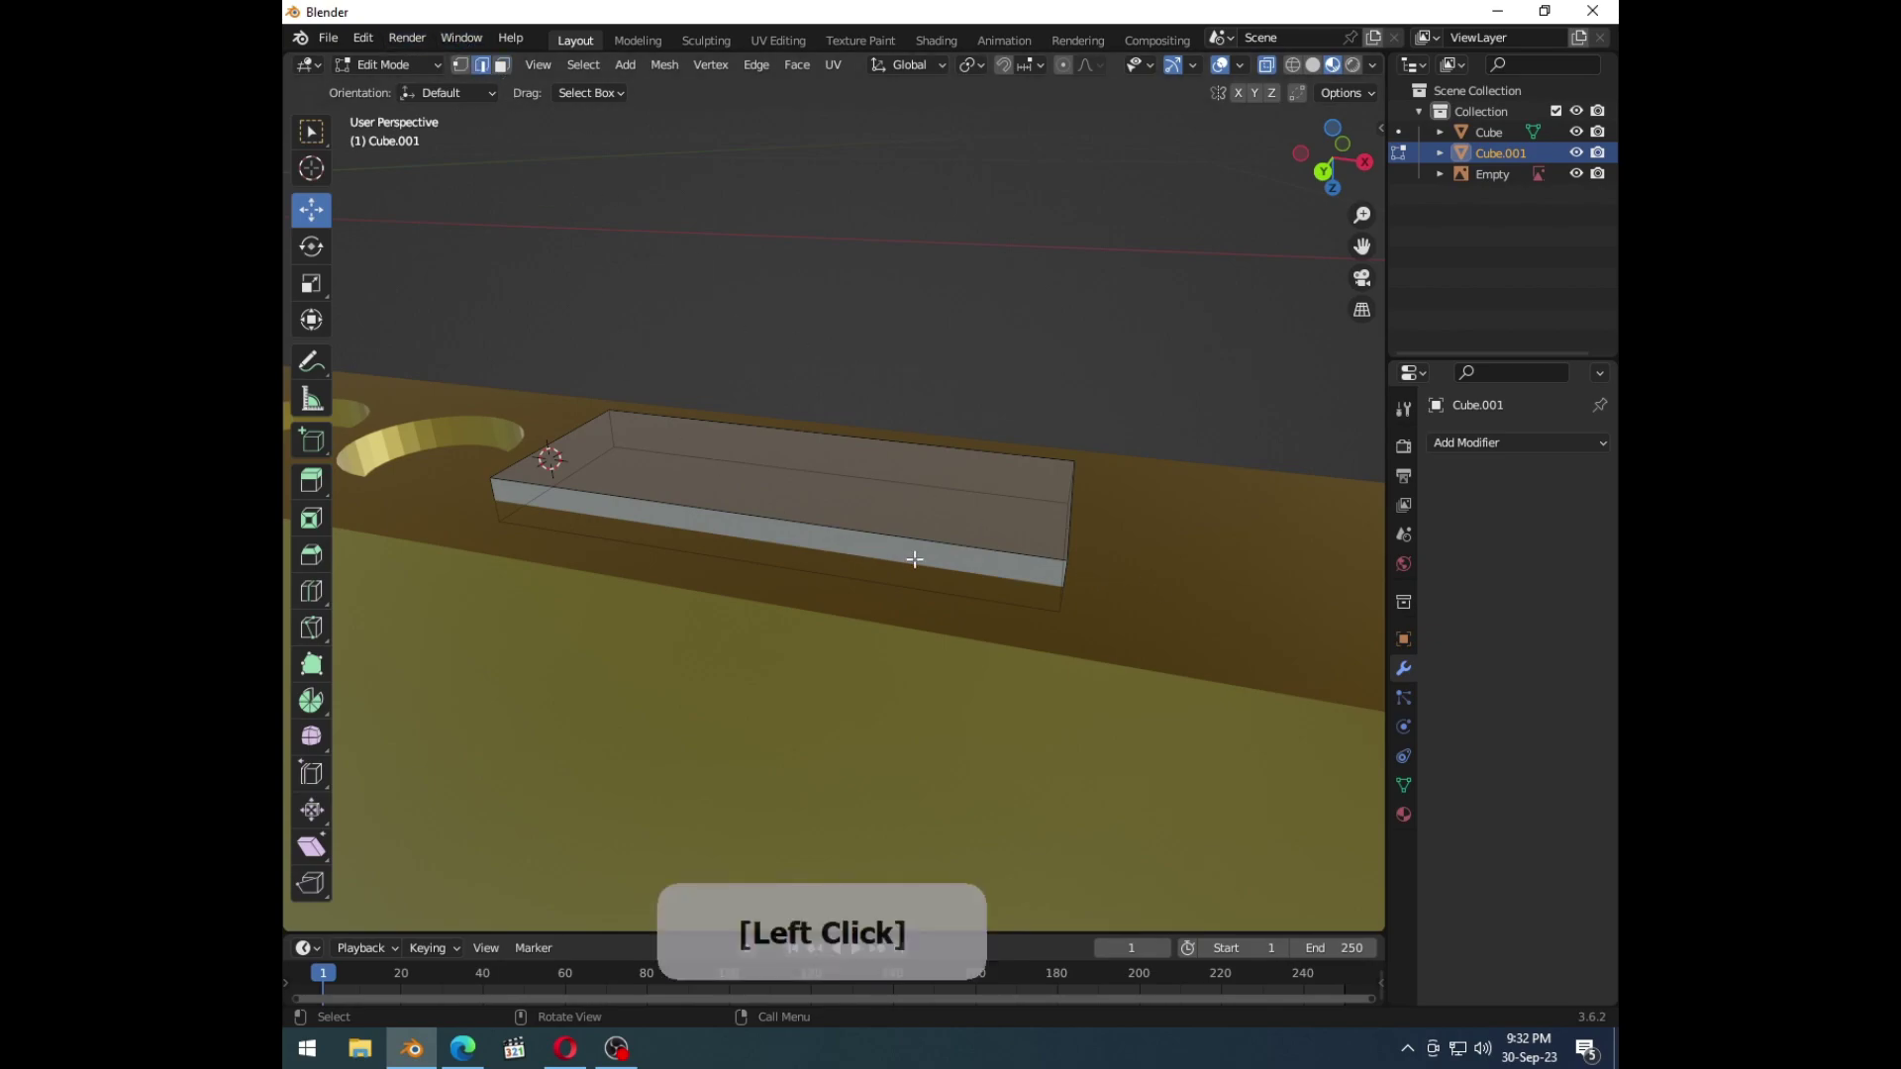
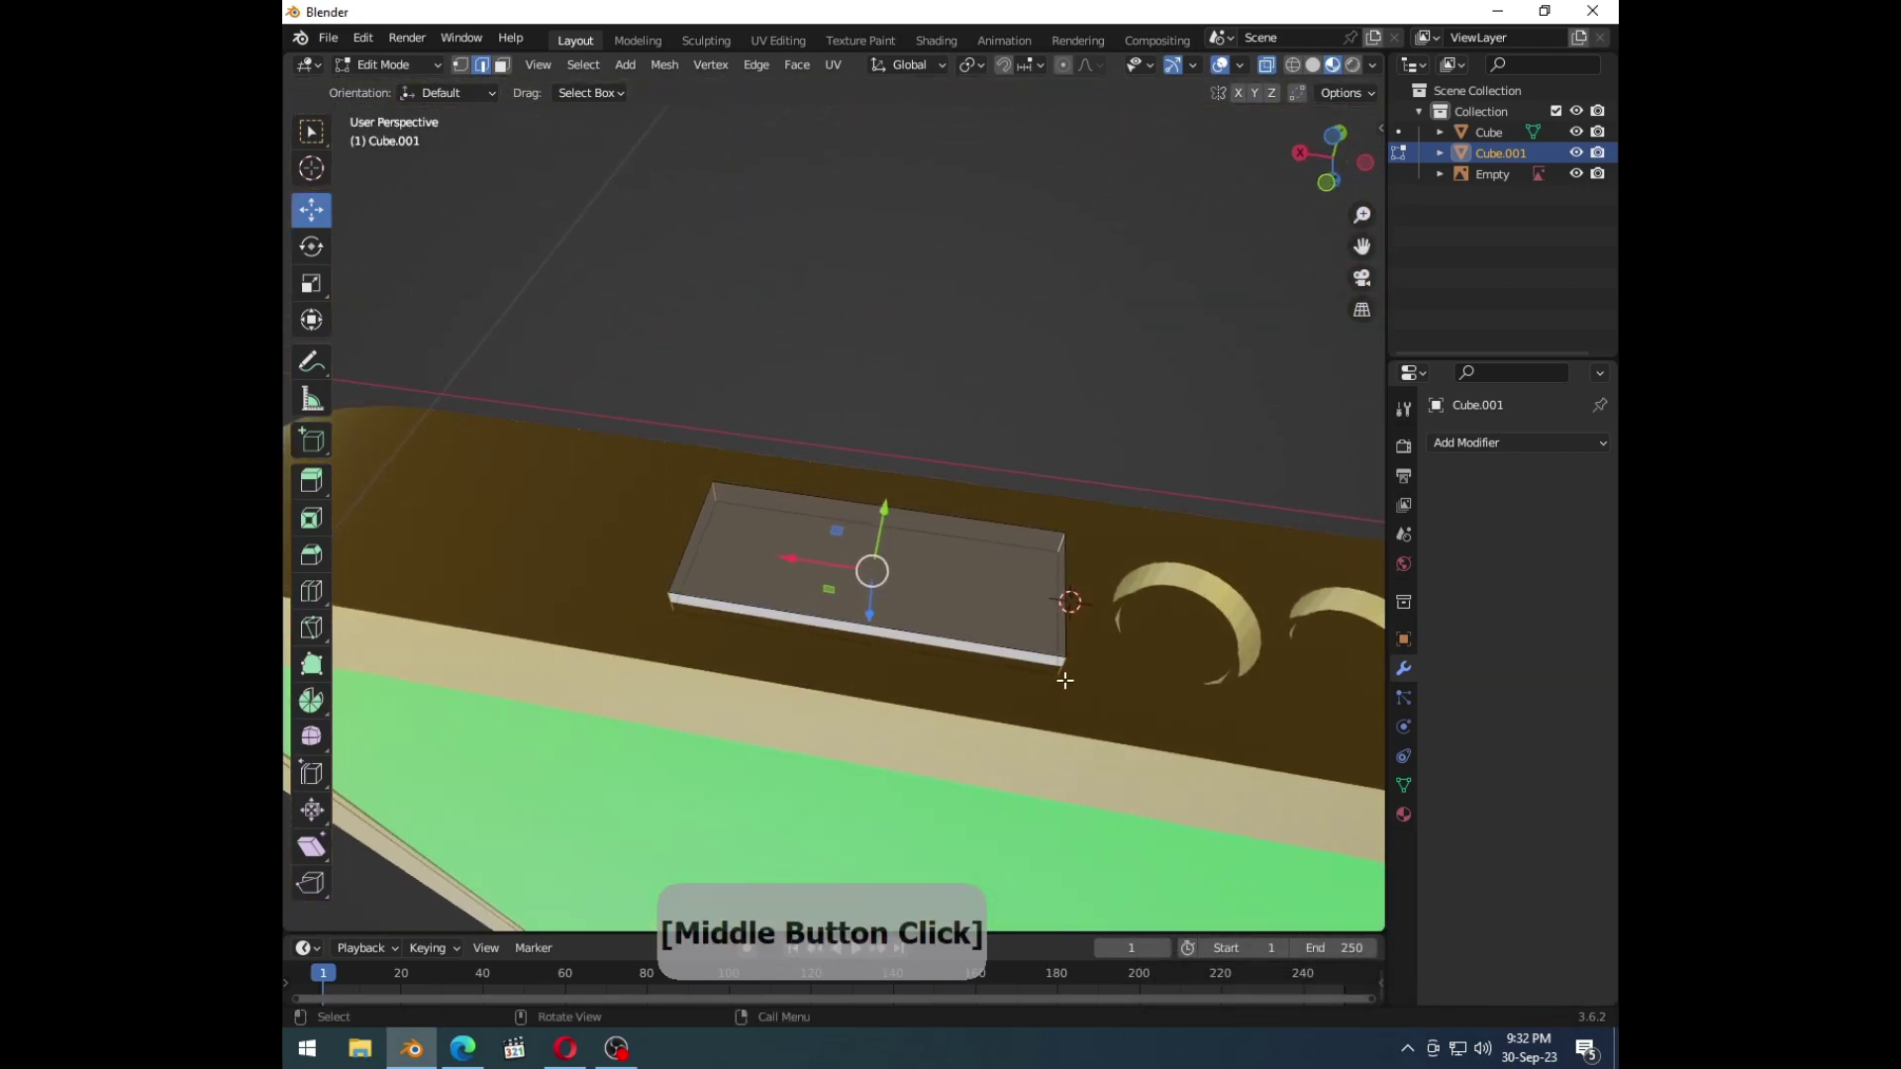
pyautogui.press('ctrl+b')
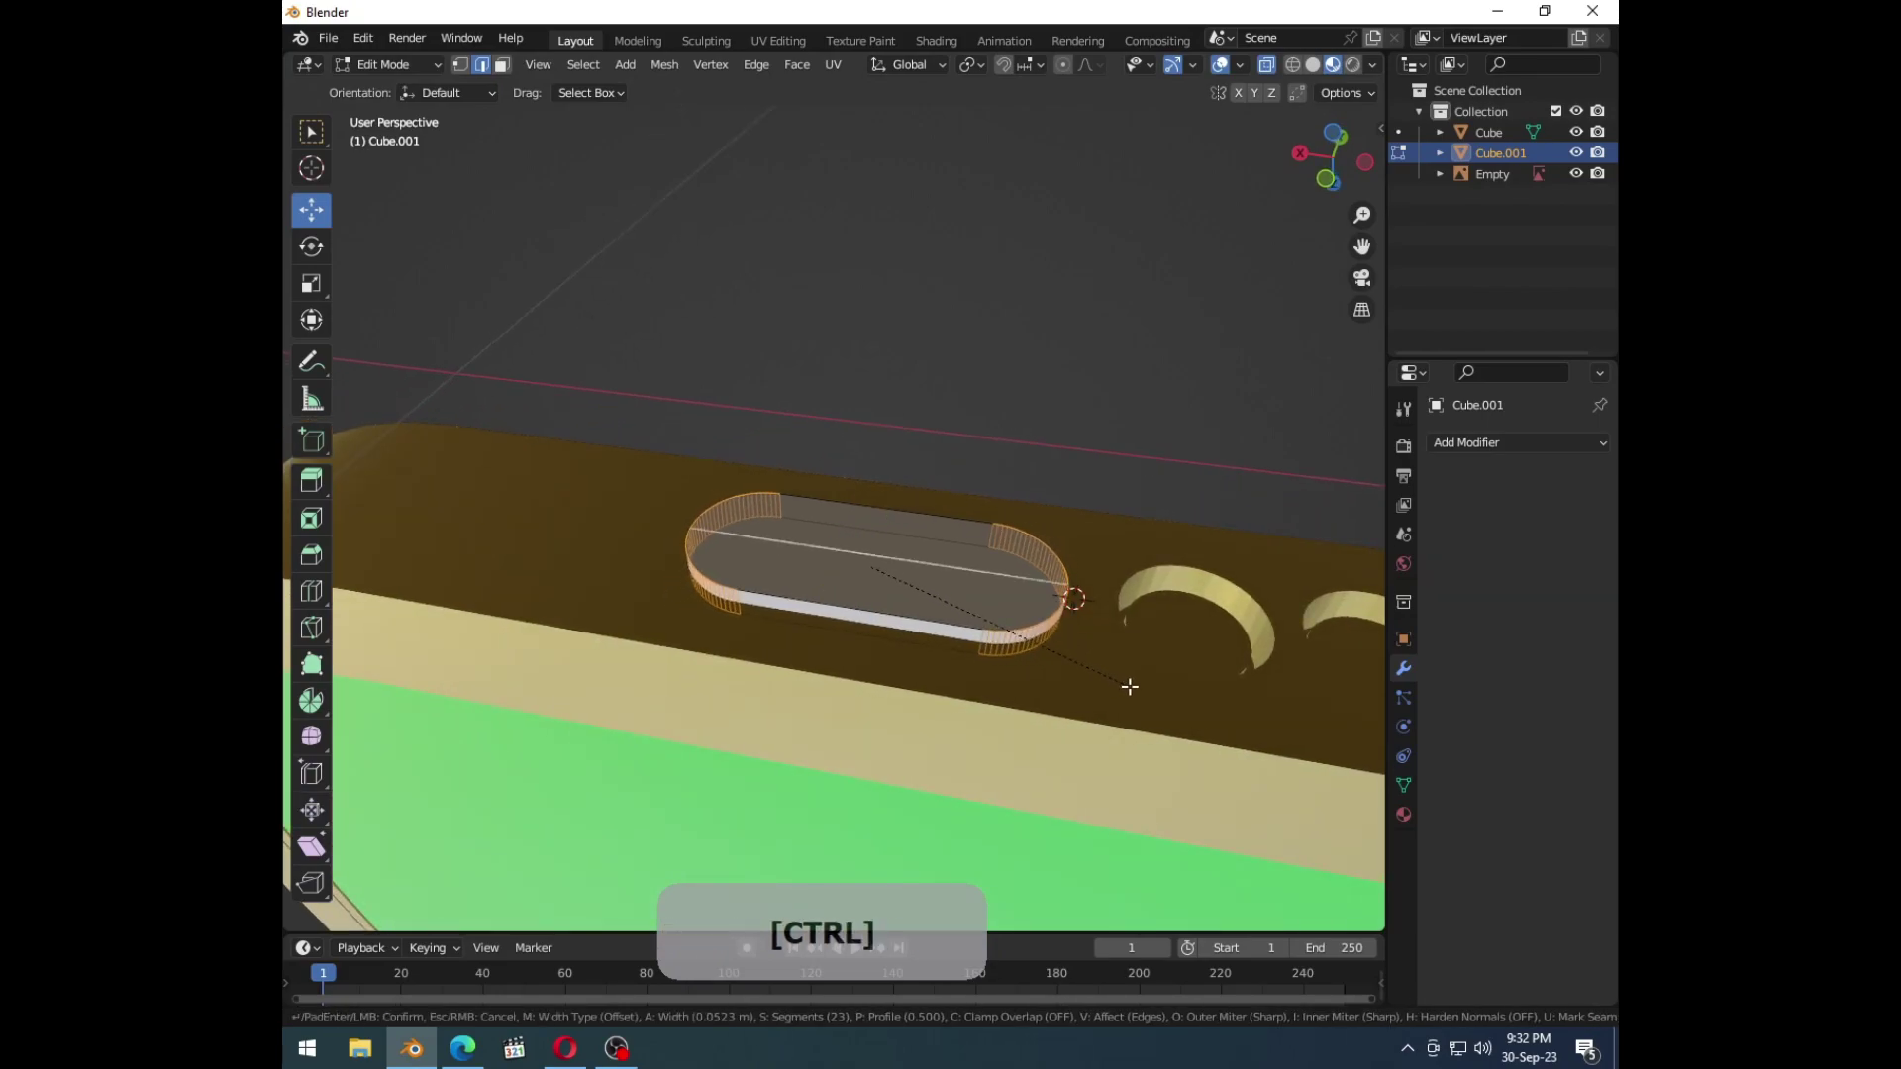
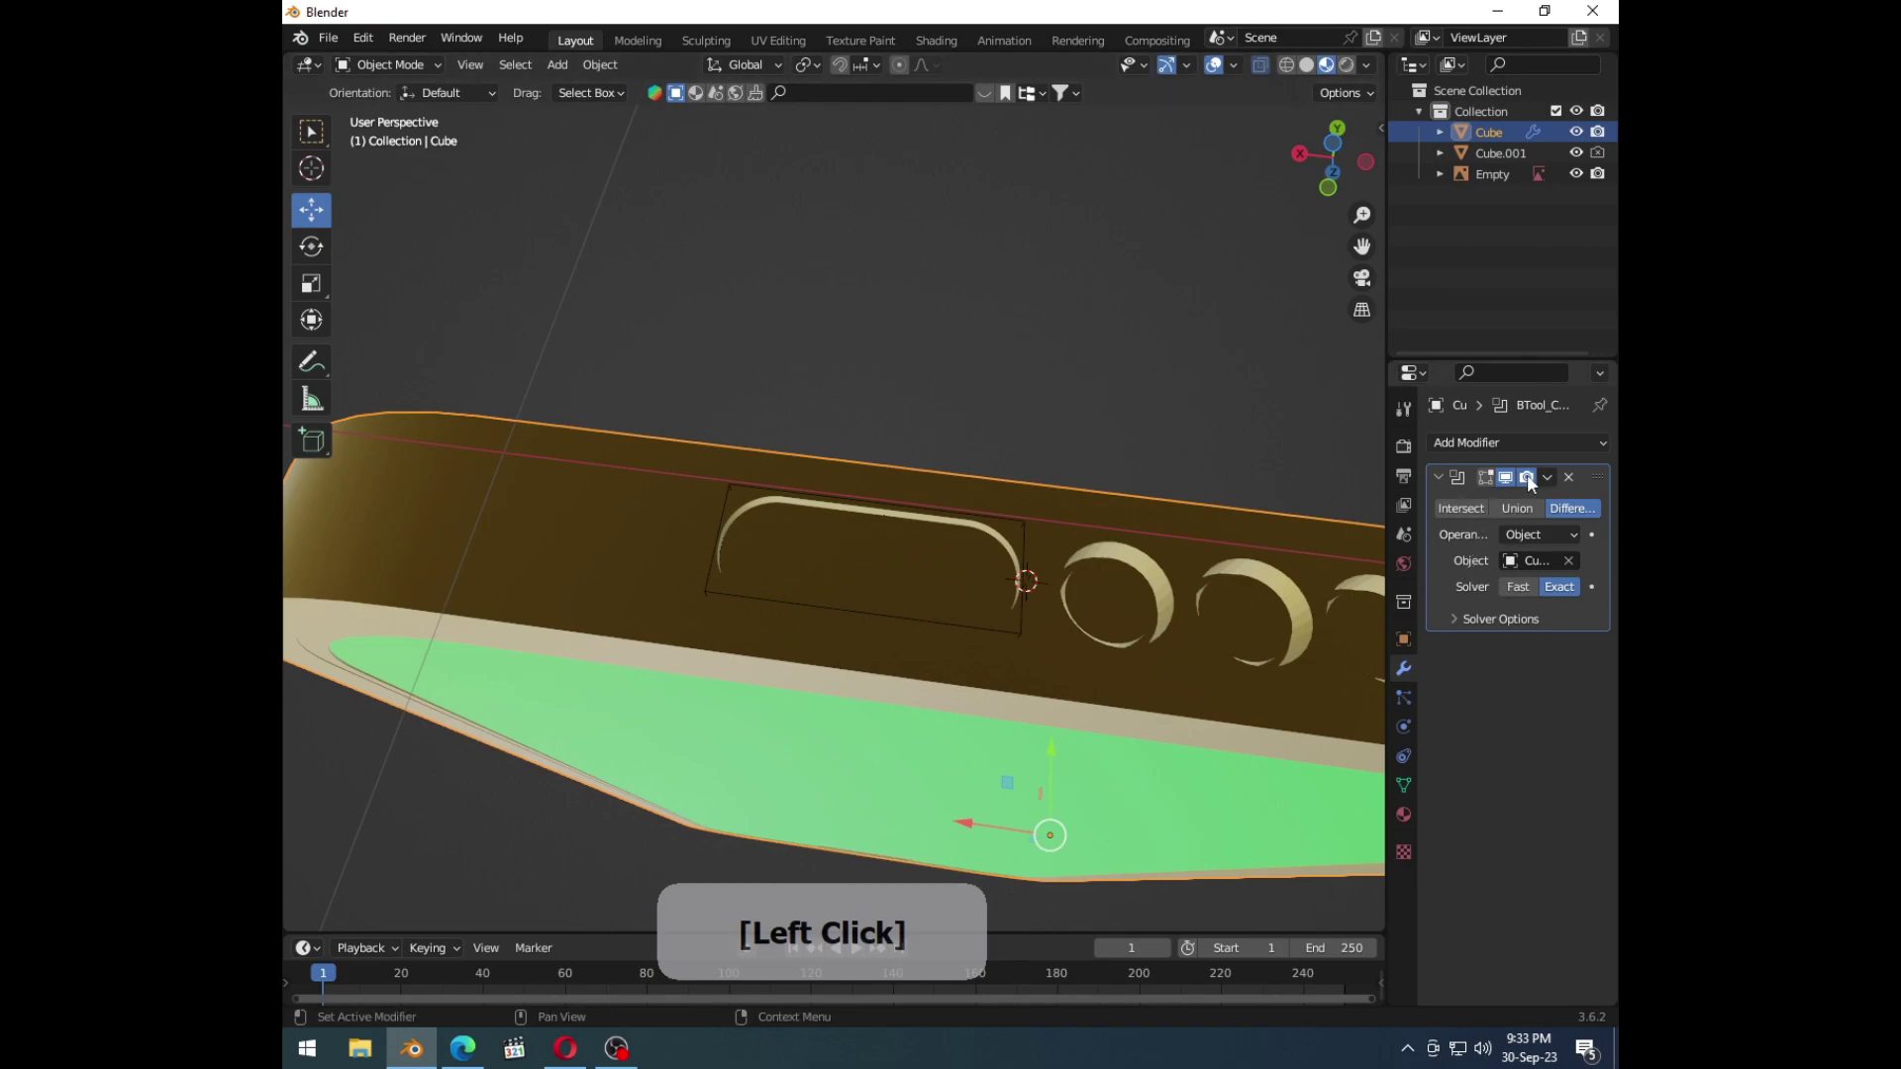
# Step: Scale the recess faces into a narrower bar and extrude them along the normal to form a slot
pyautogui.press('ctrl+a')
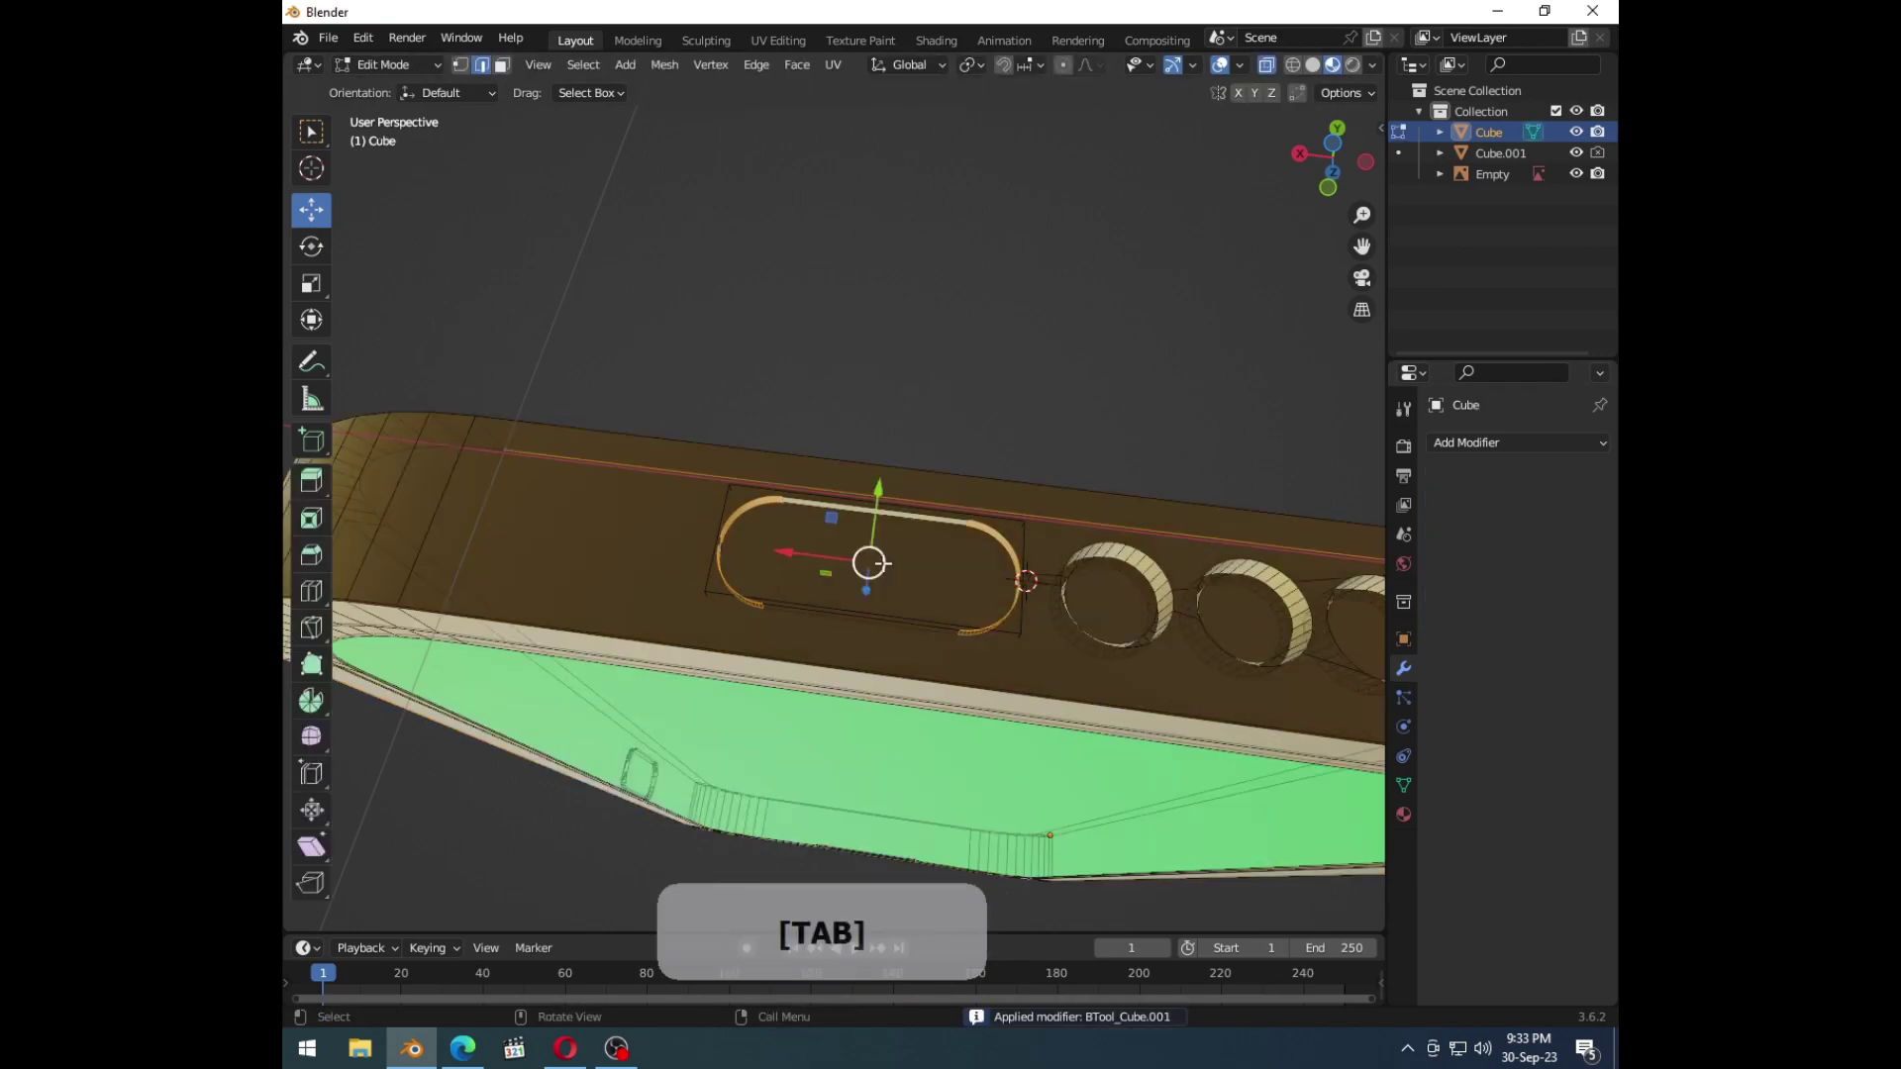
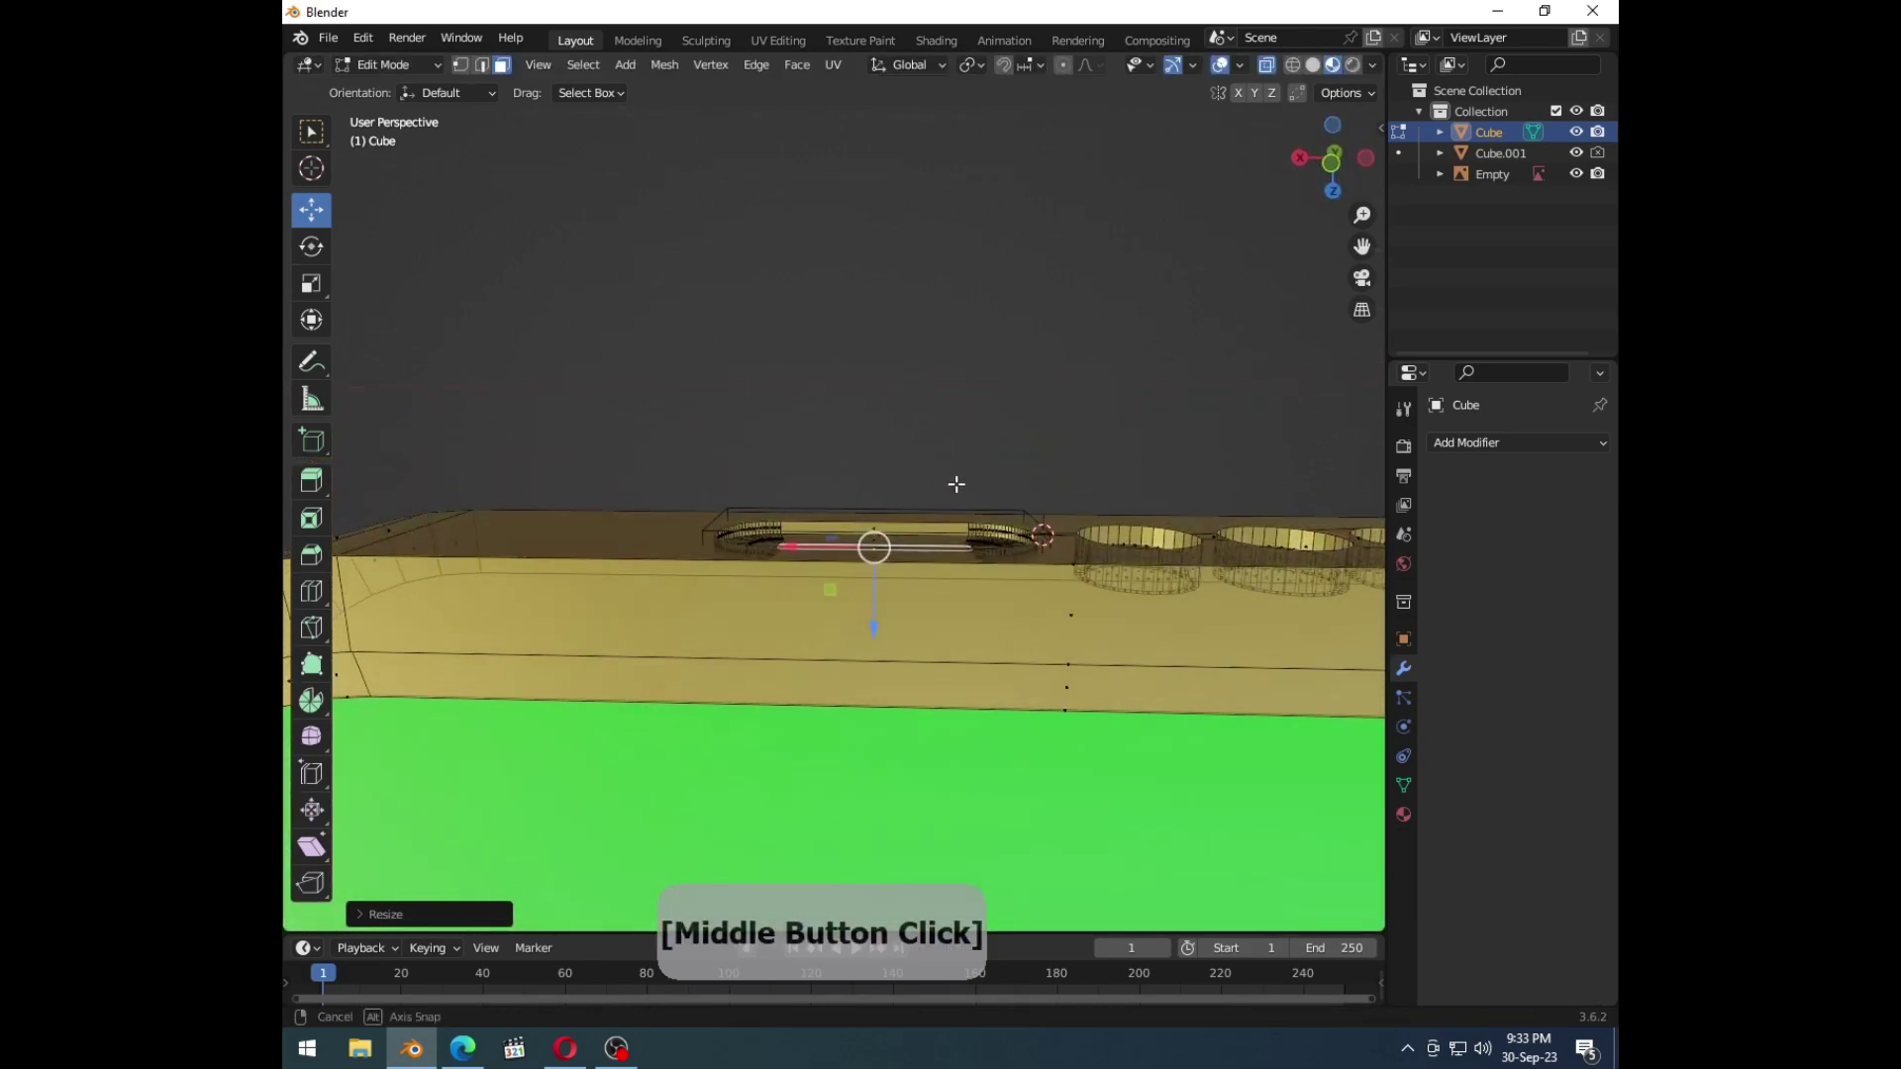
pyautogui.press('e')
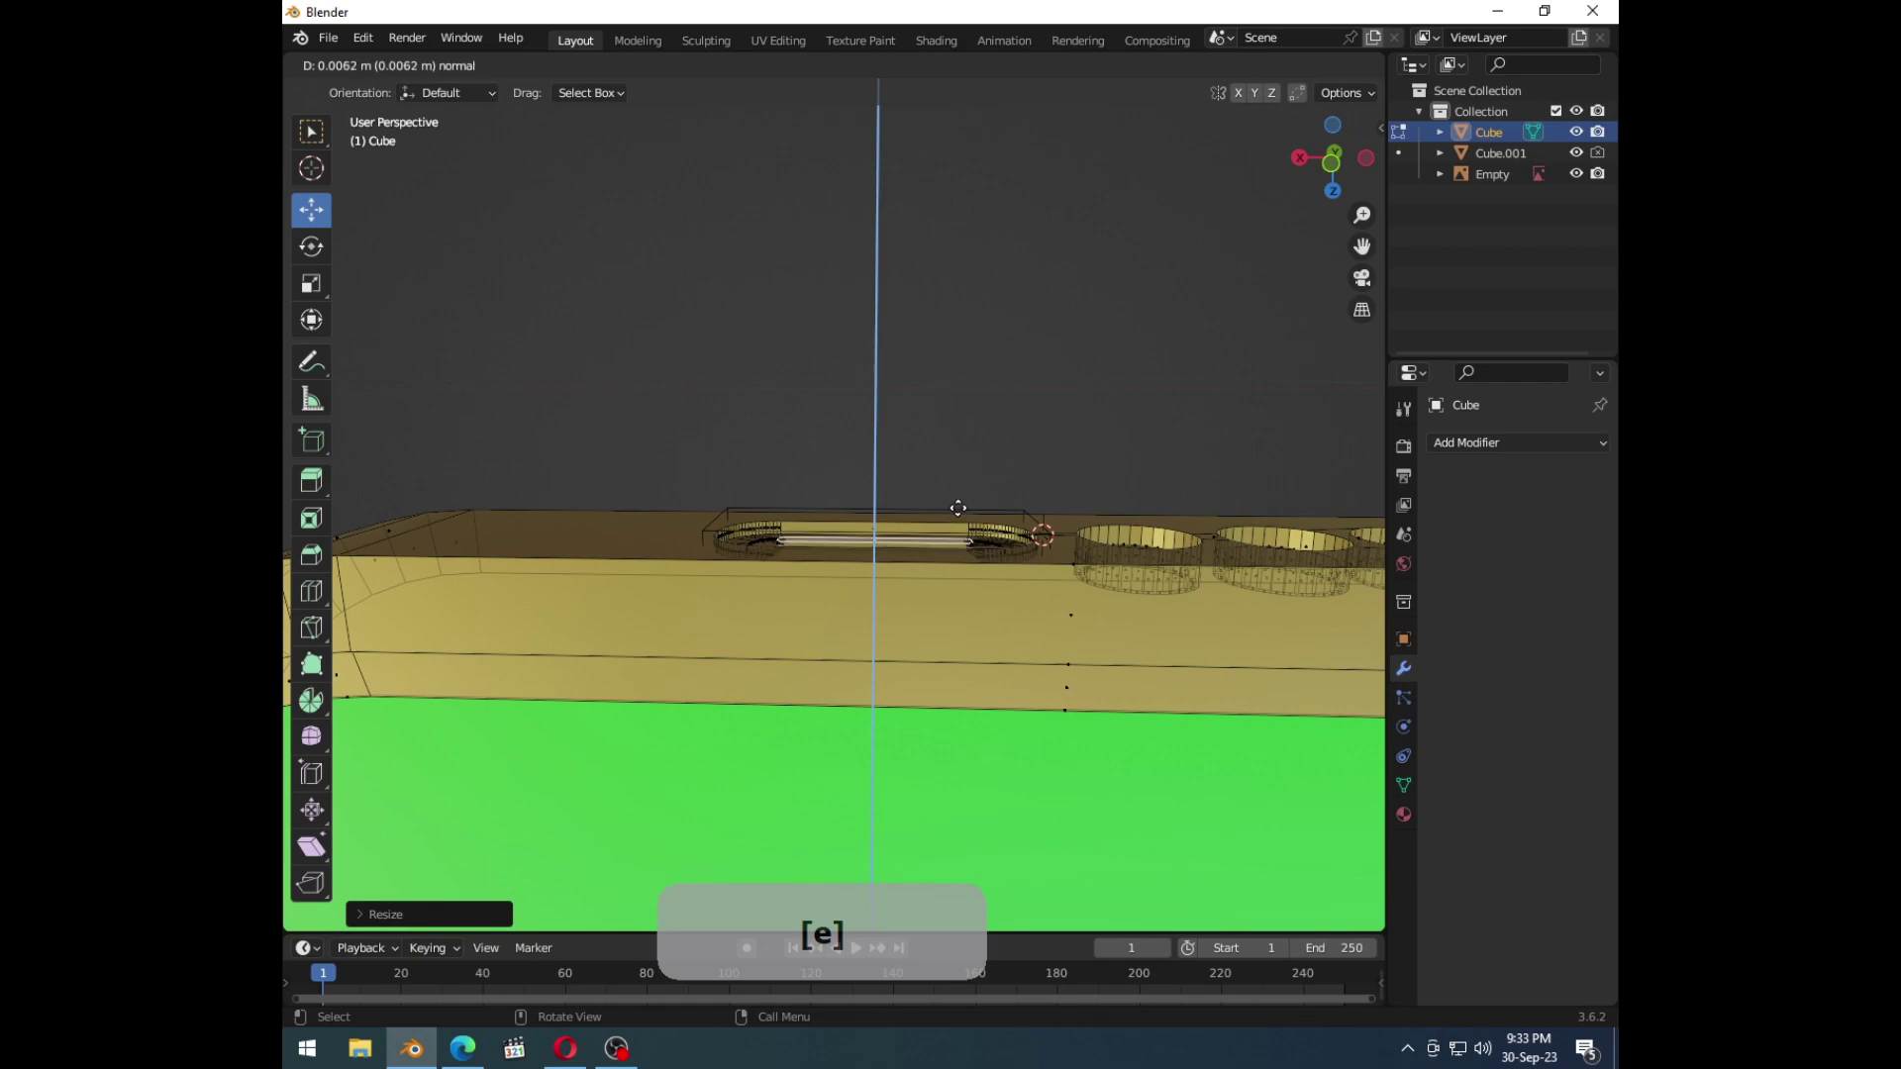
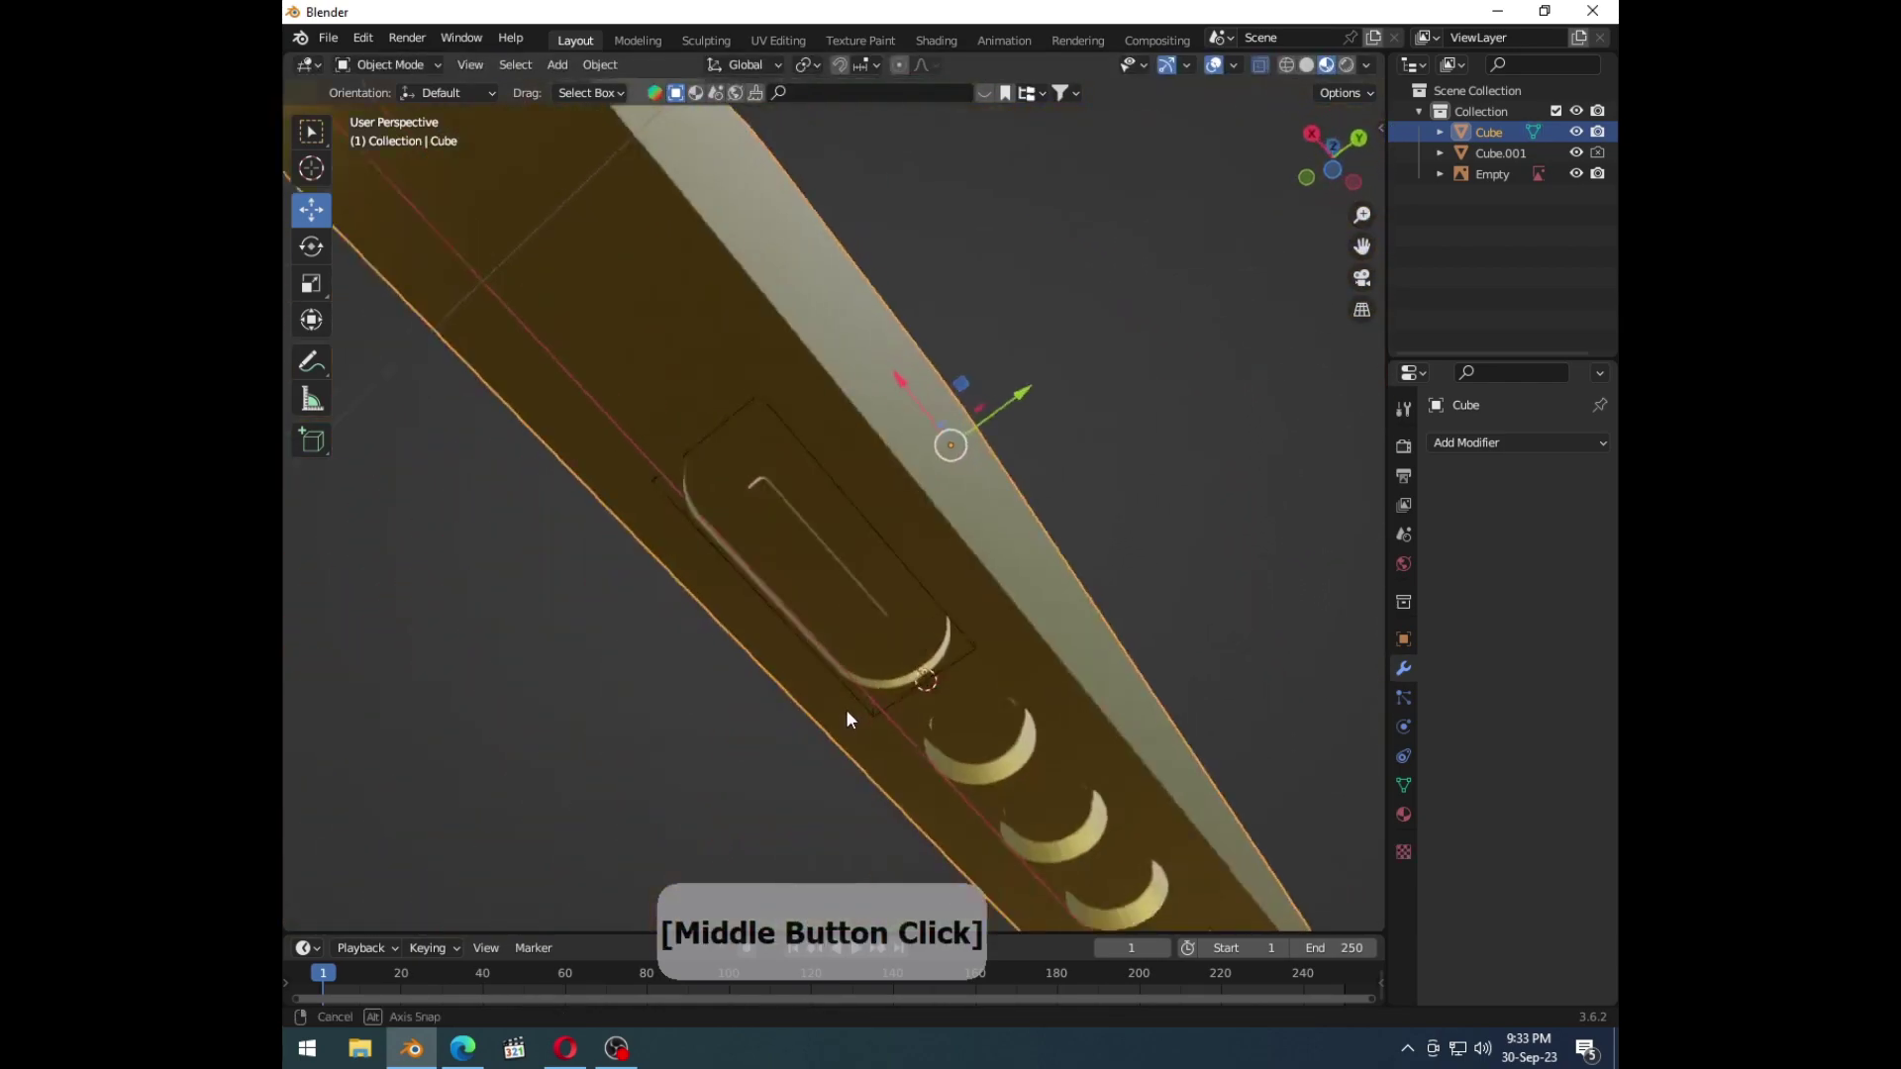
# Step: Resize the pill-shaped charging-port cutter slightly while inspecting the slot
pyautogui.click(993, 399)
pyautogui.middleClick(950, 631)
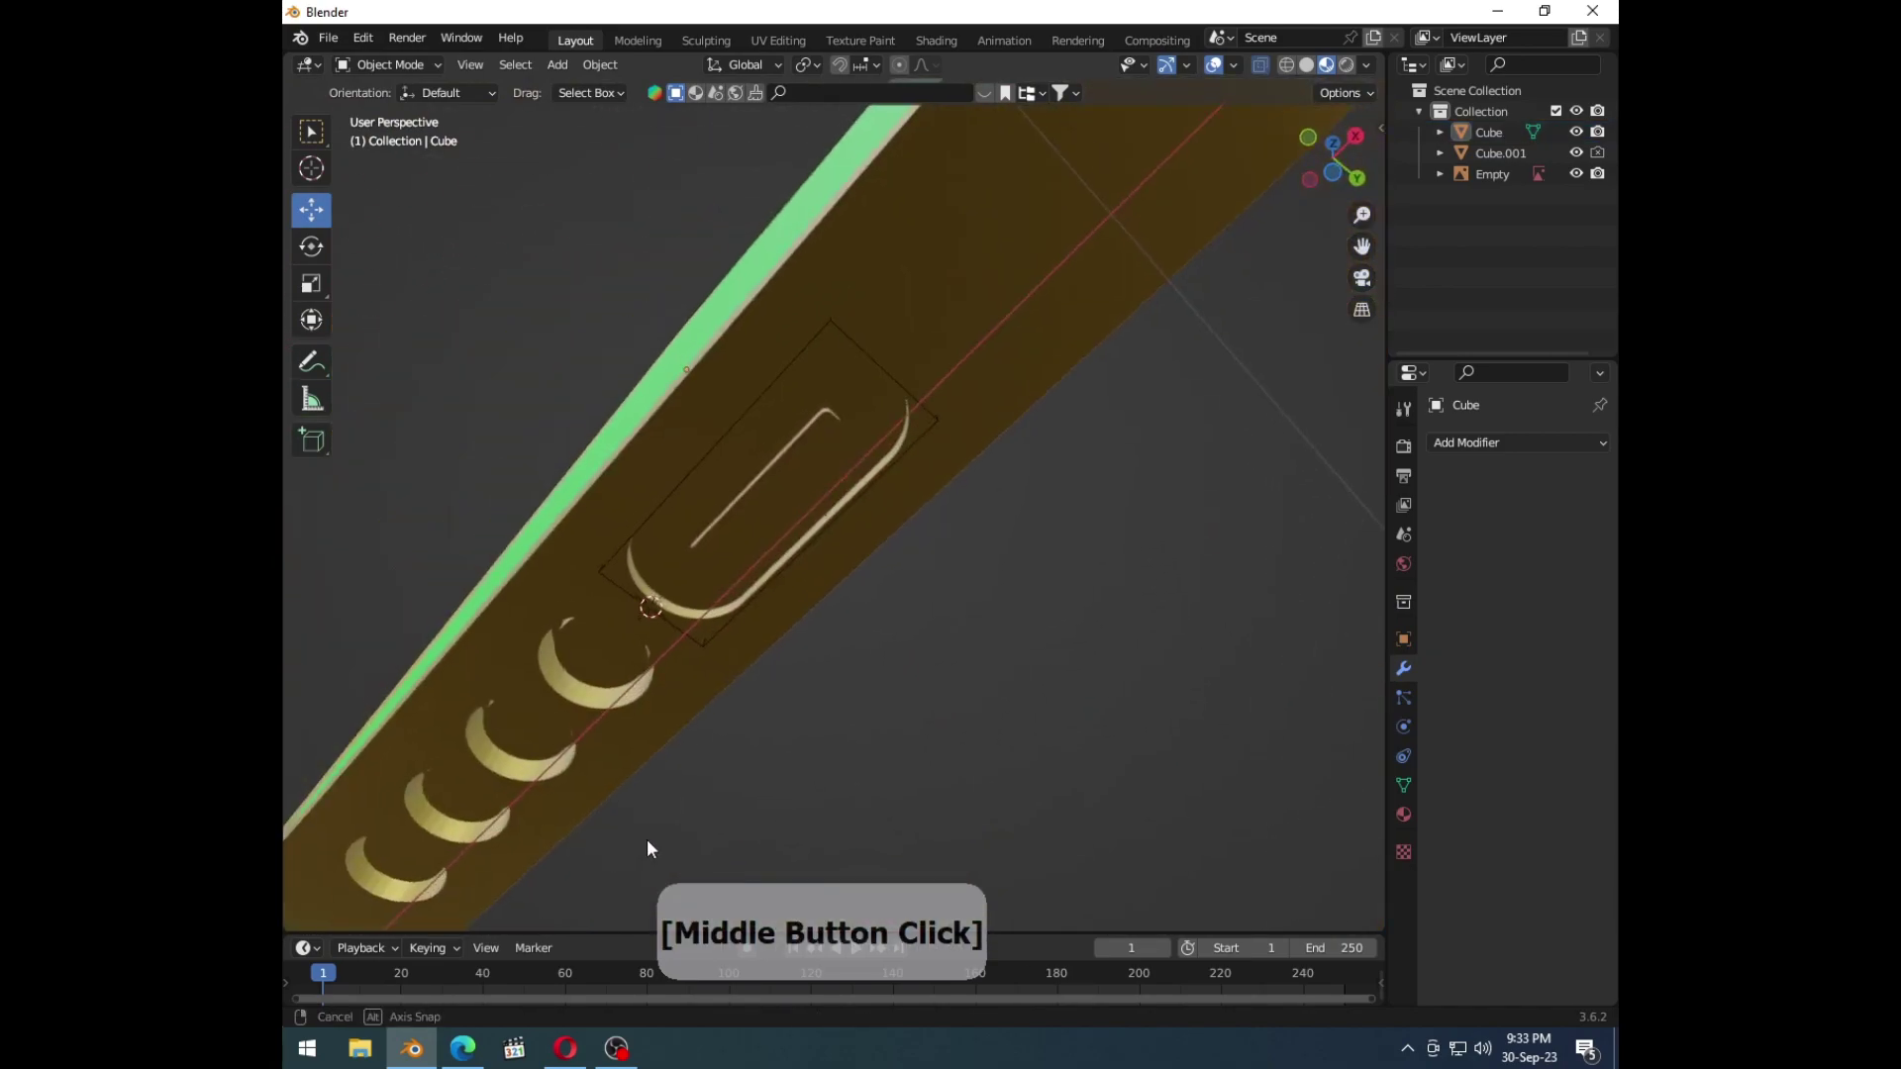
pyautogui.middleClick(830, 791)
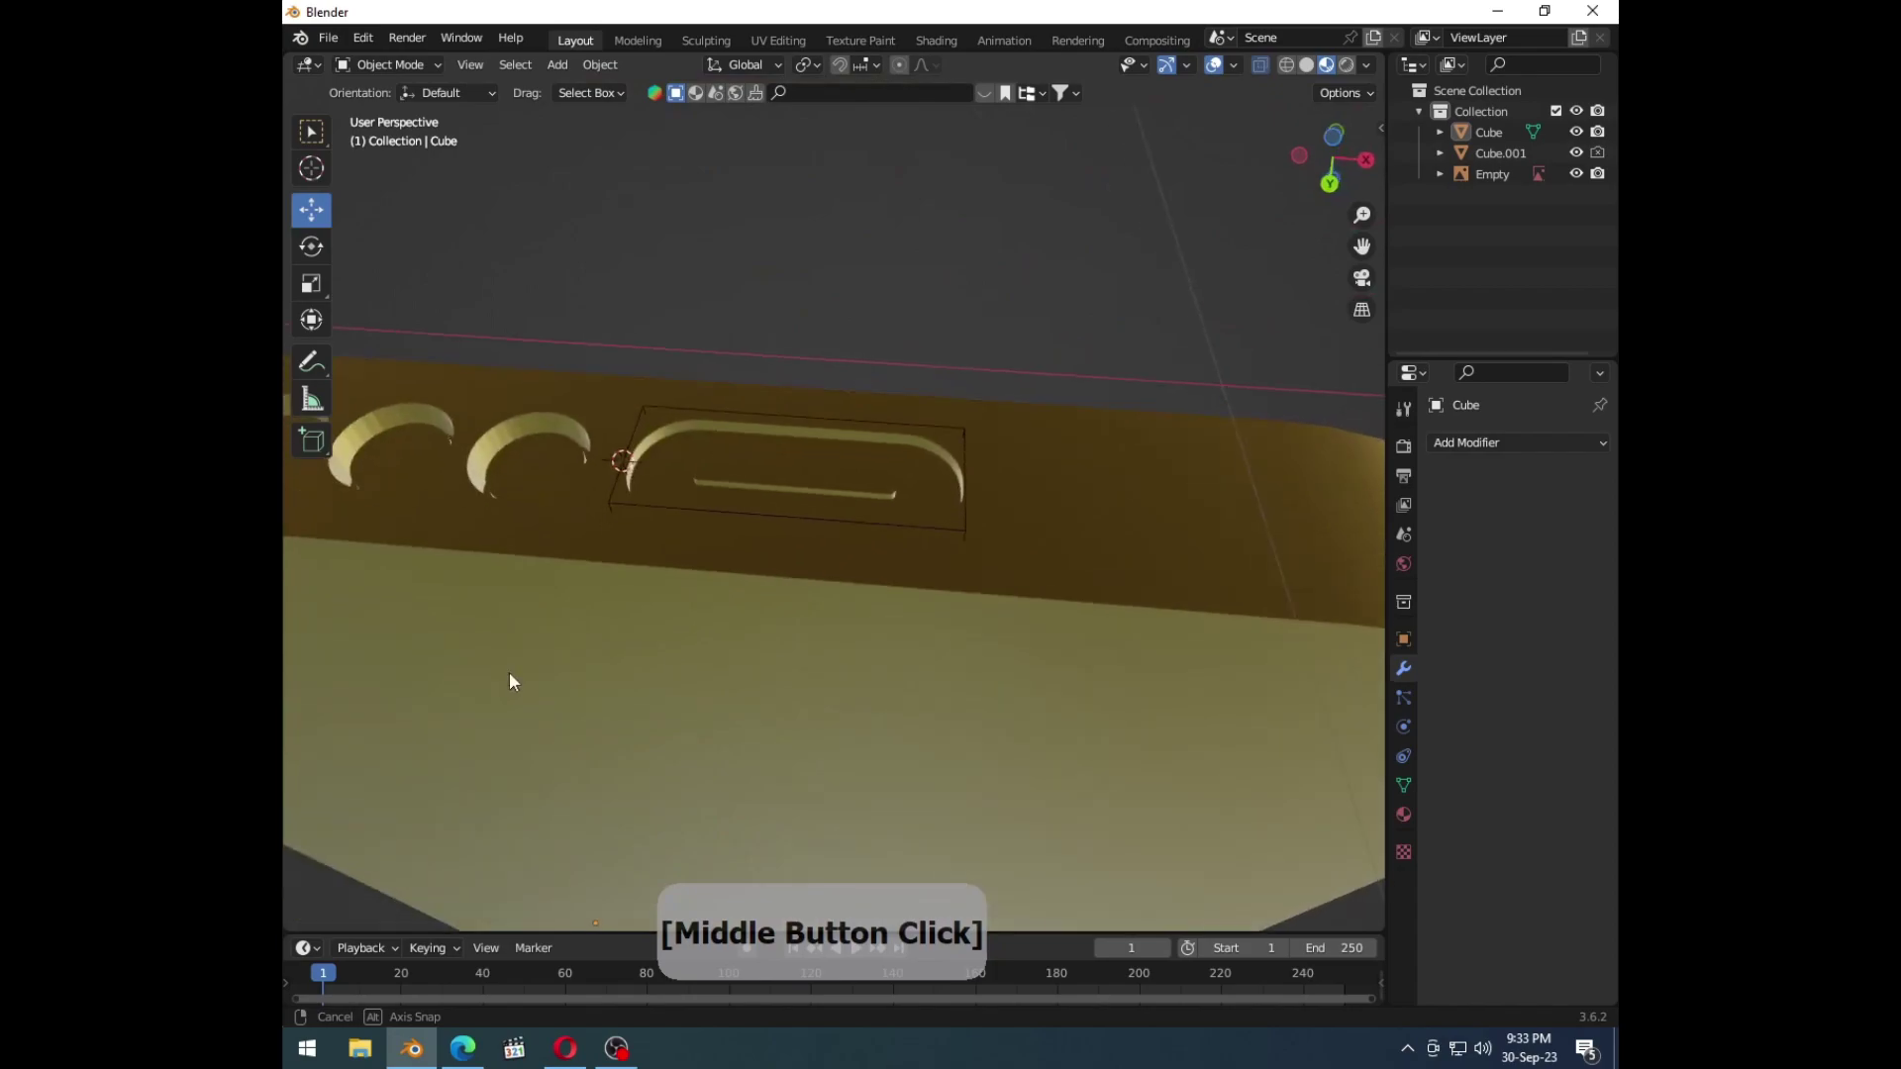
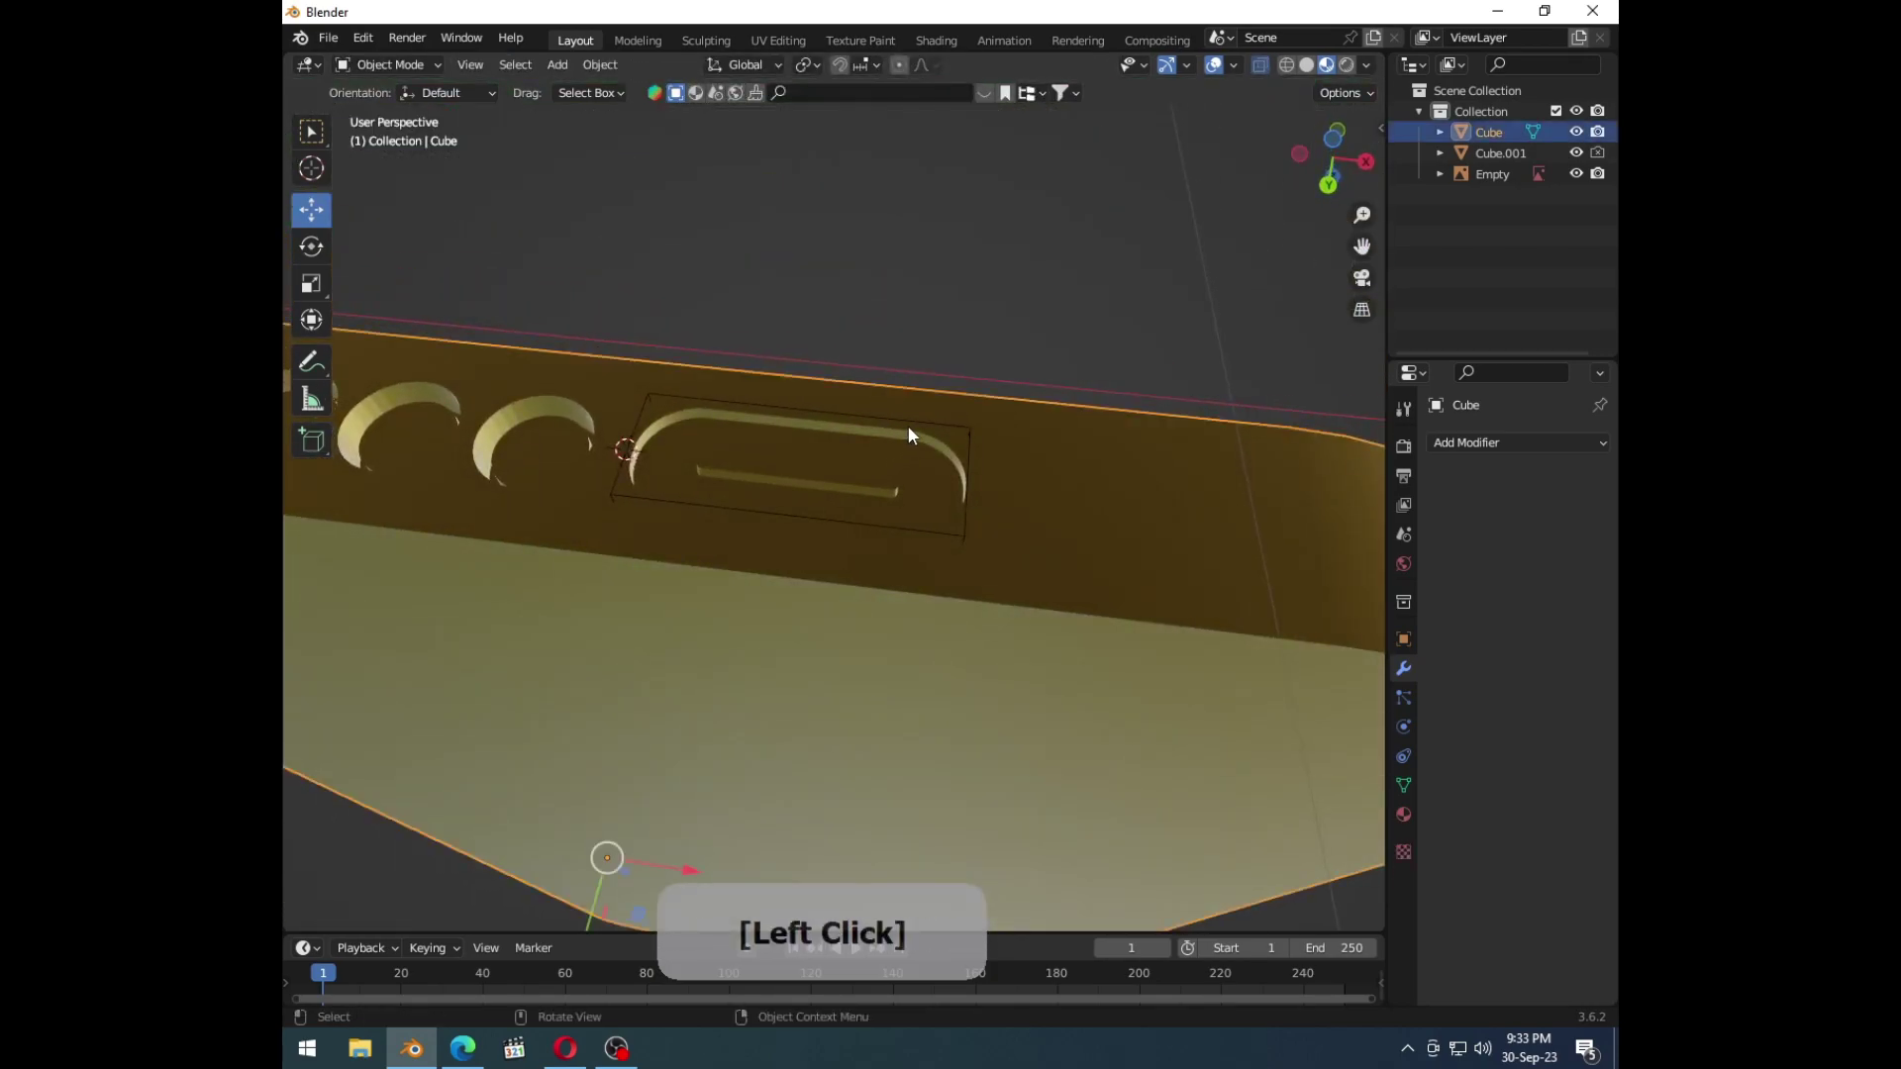
pyautogui.press('s')
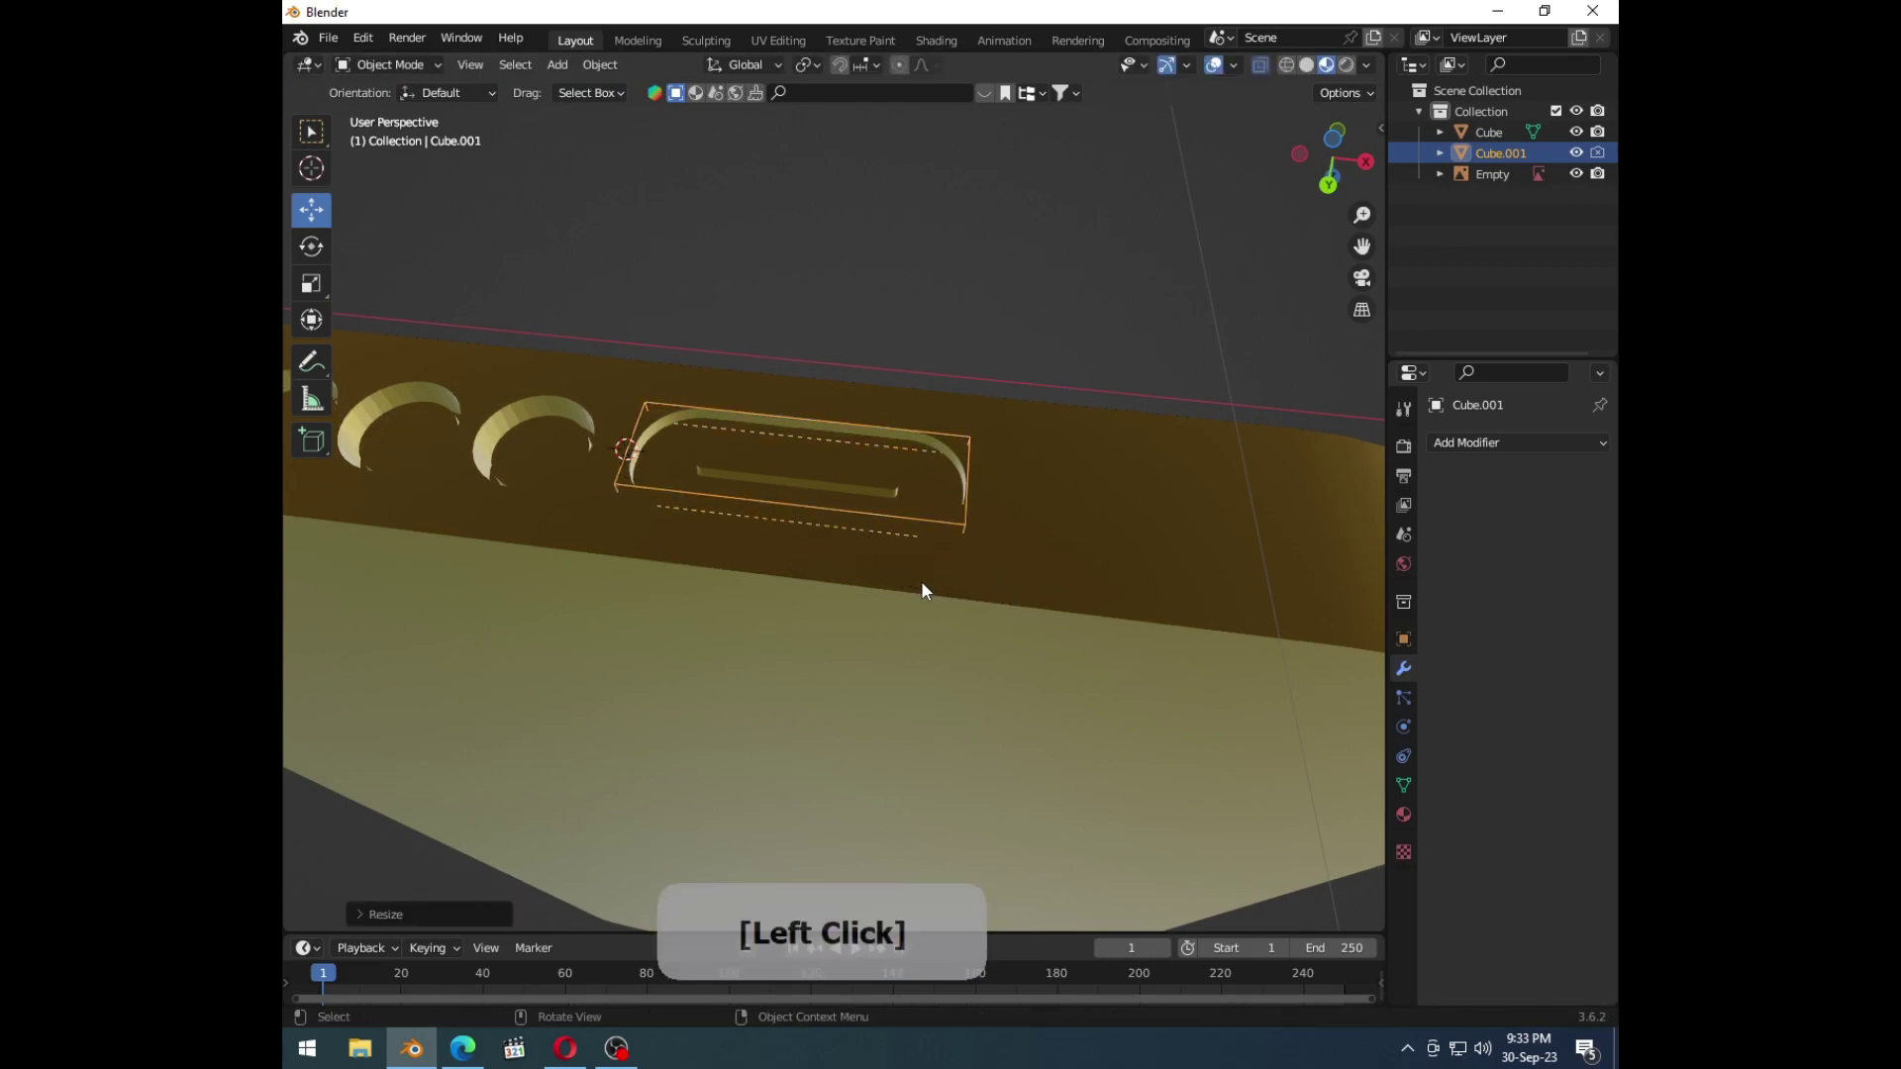
pyautogui.press('ctrl+z')
pyautogui.middleClick(1002, 657)
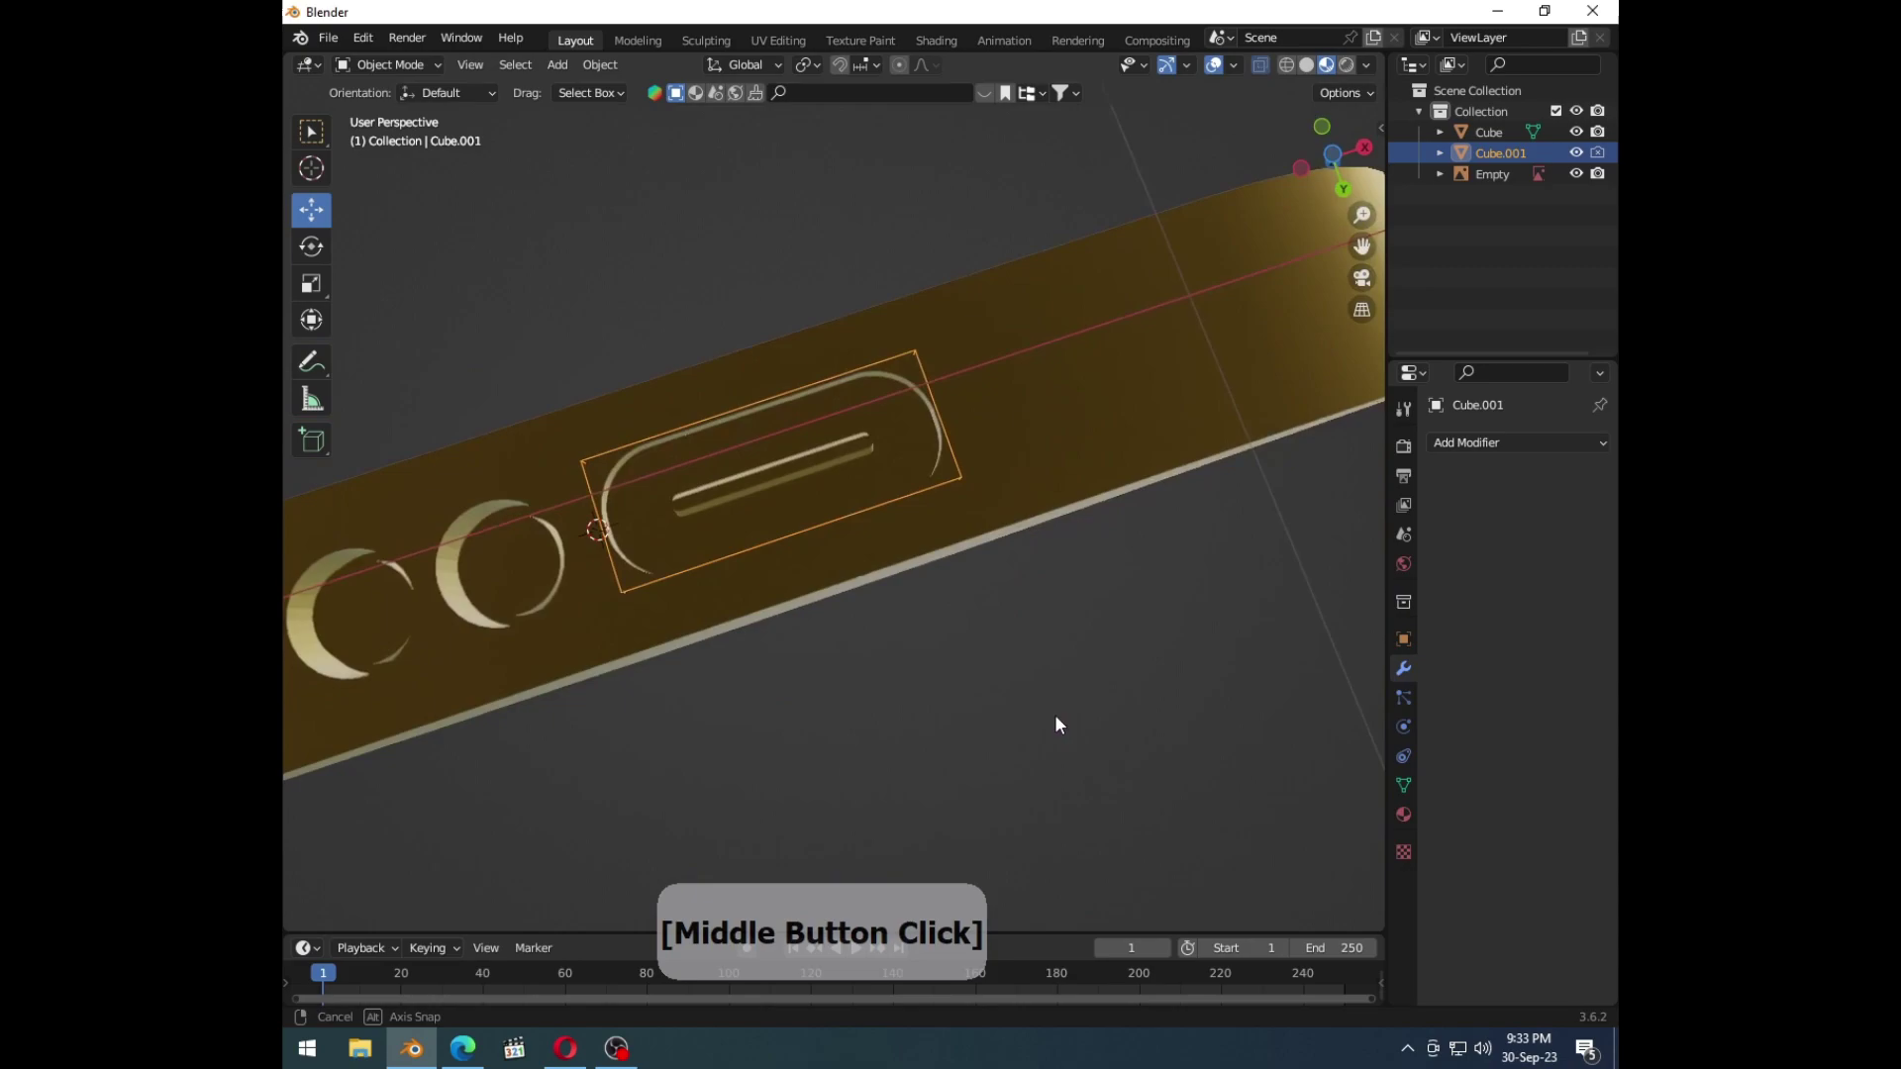
# Step: Shade the cutter smooth and select the phone body
pyautogui.click(908, 505)
pyautogui.rightClick(908, 505)
pyautogui.doubleClick(908, 505)
pyautogui.middleClick(734, 537)
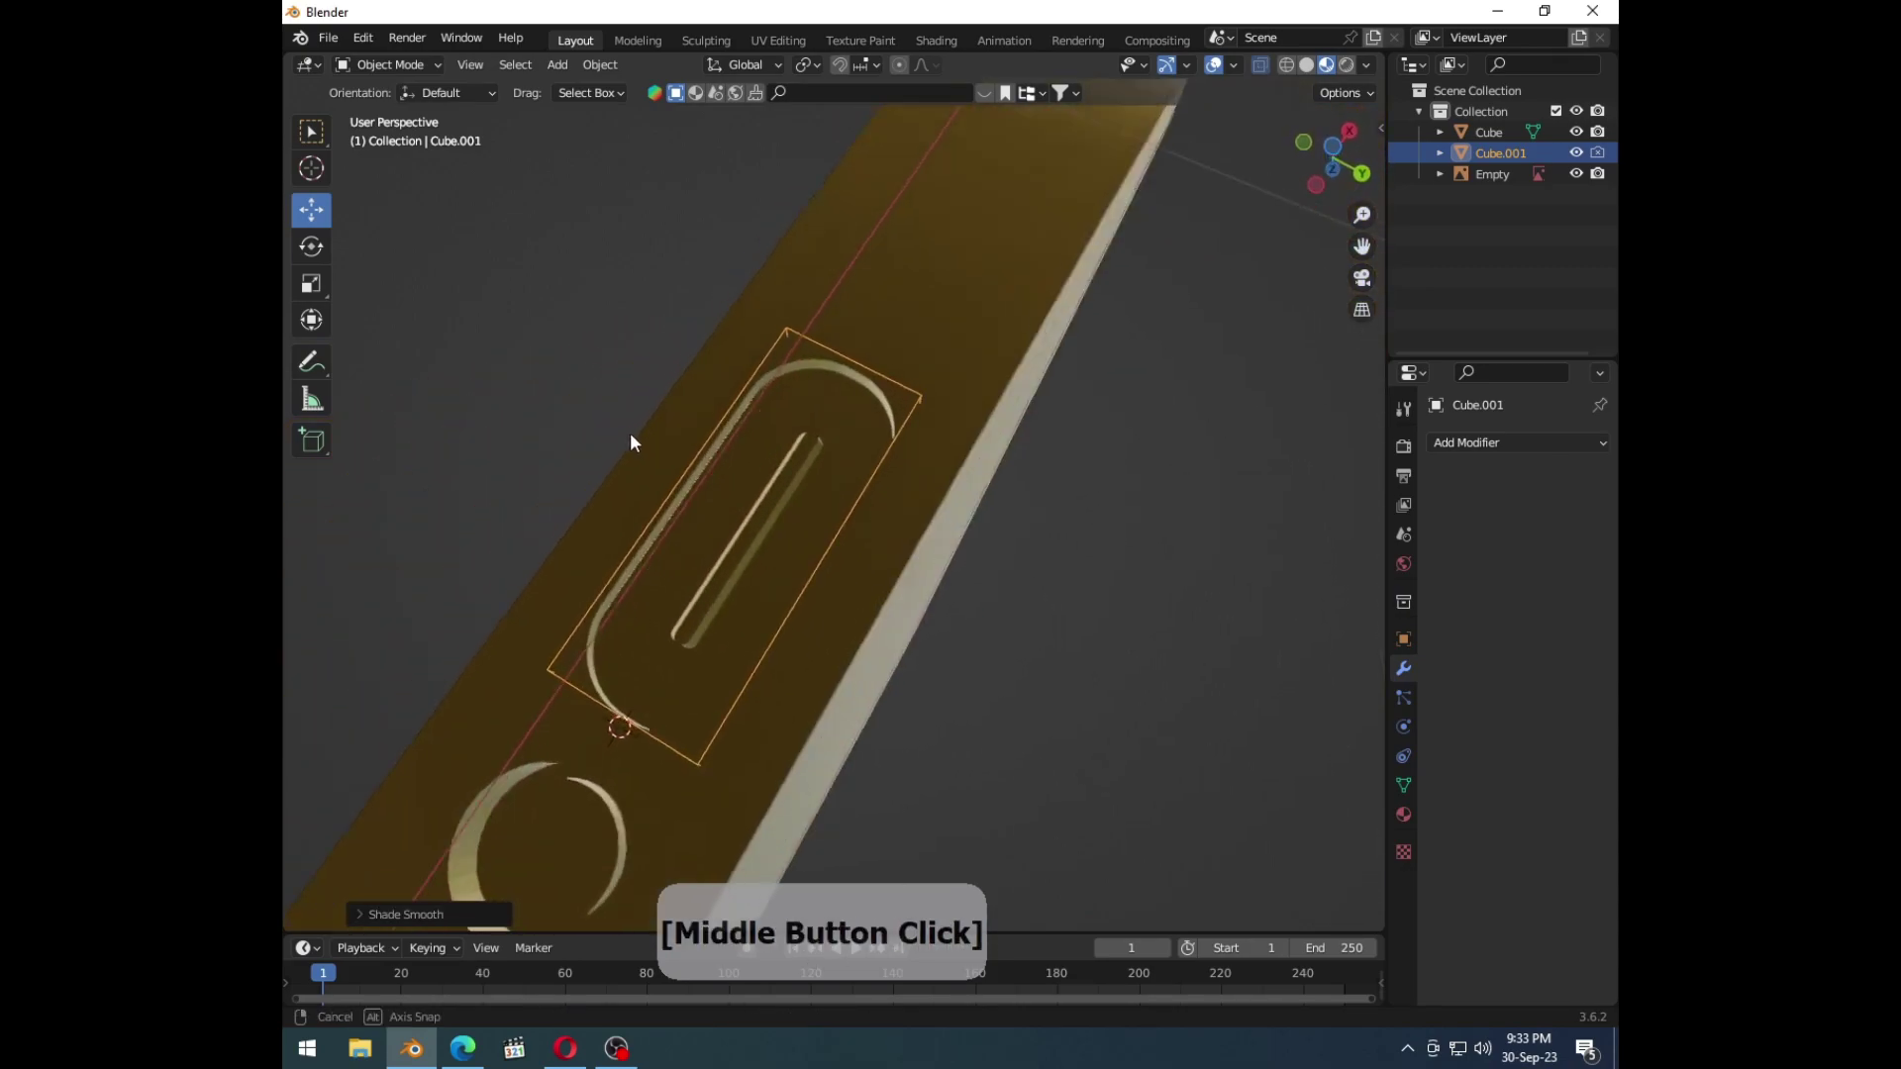
pyautogui.click(817, 497)
pyautogui.rightClick(817, 497)
pyautogui.click(817, 497)
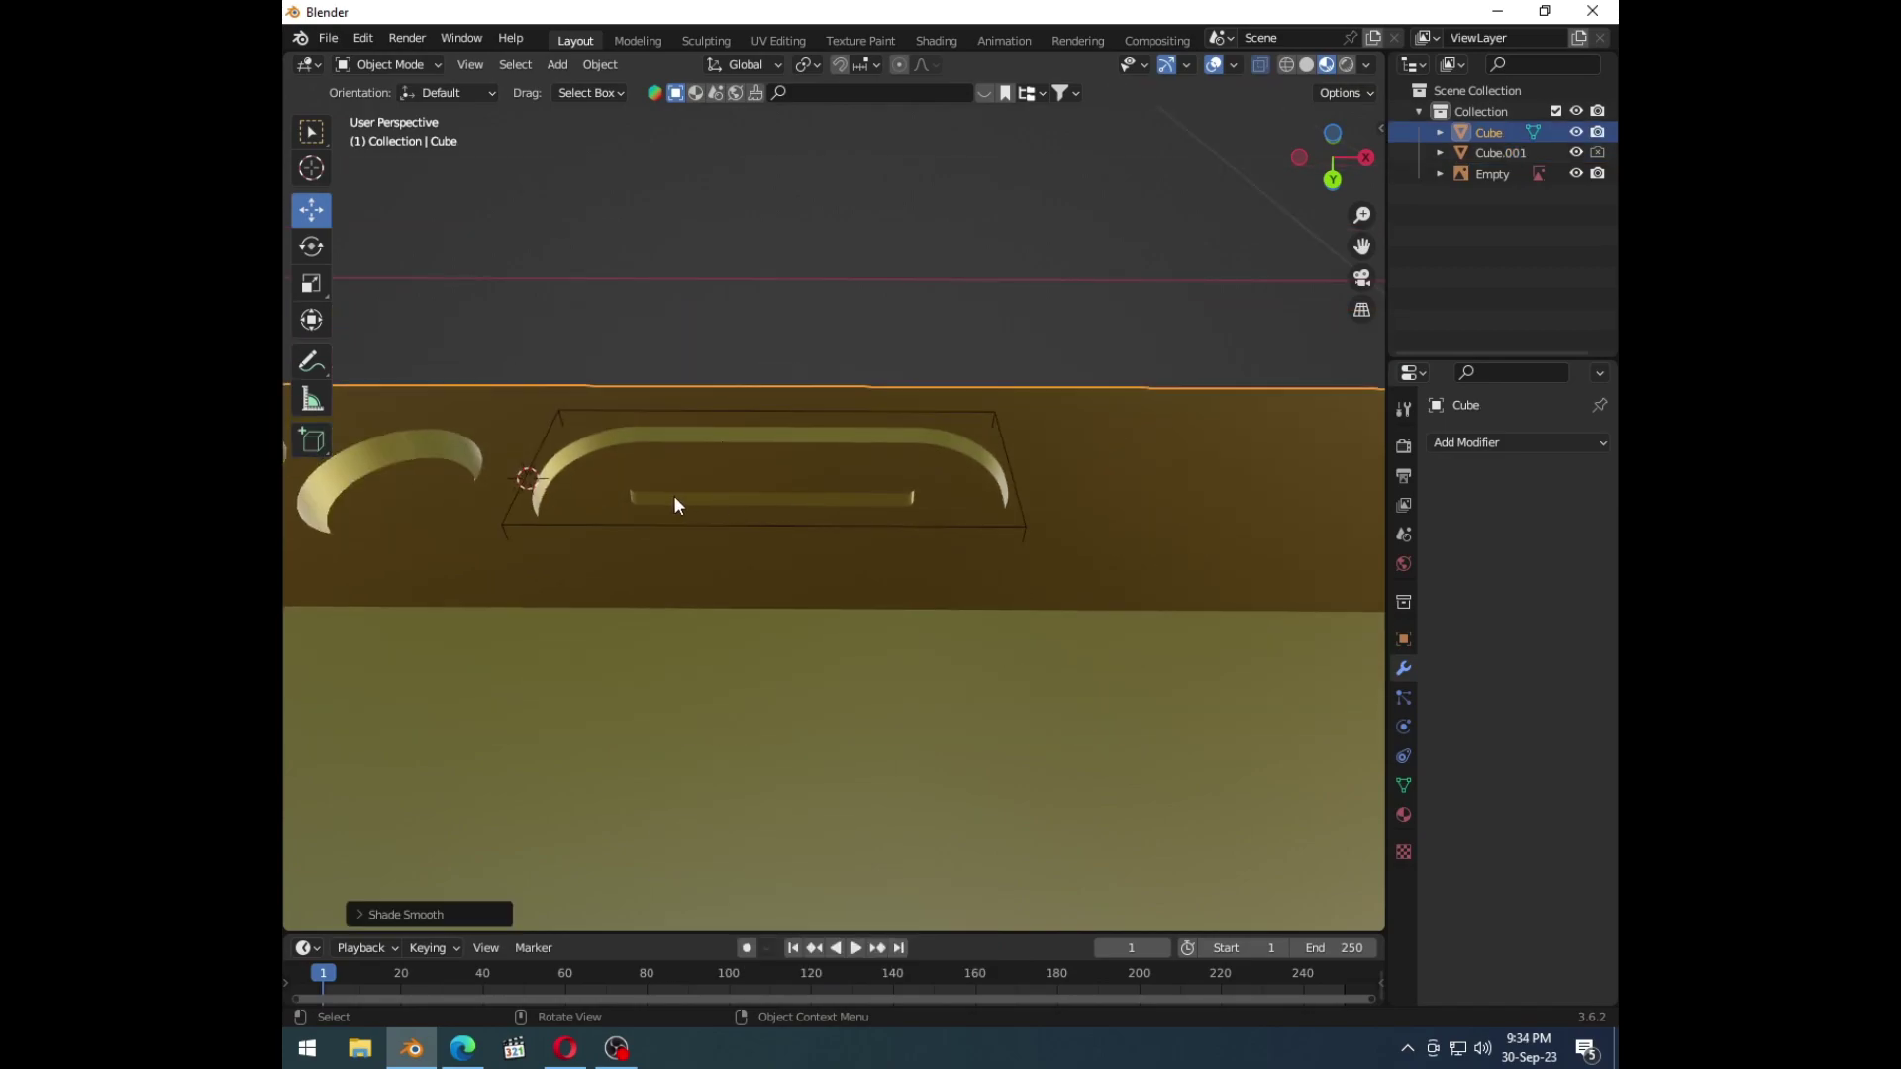
# Step: Inspect the charging slot inside the phone body's mesh from the bottom edge
pyautogui.middleClick(717, 513)
pyautogui.click(657, 450)
pyautogui.press('Tab')
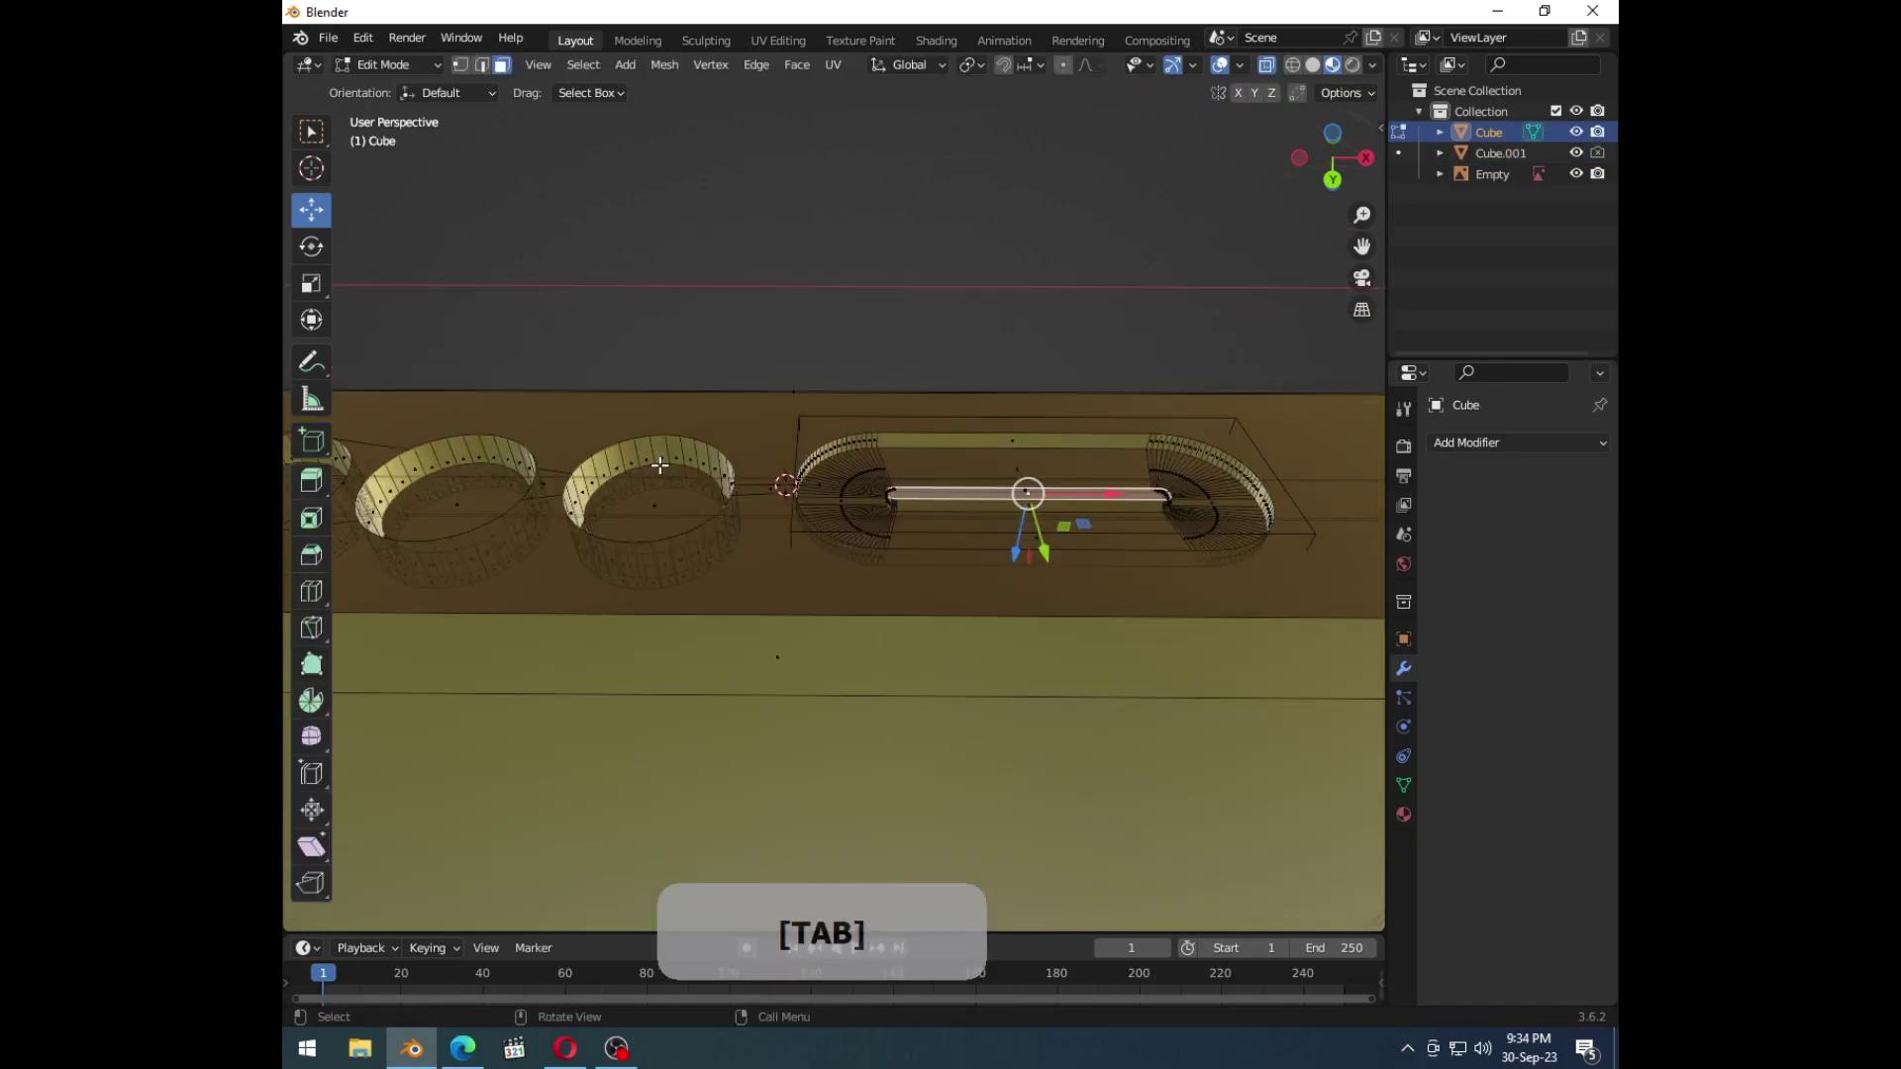
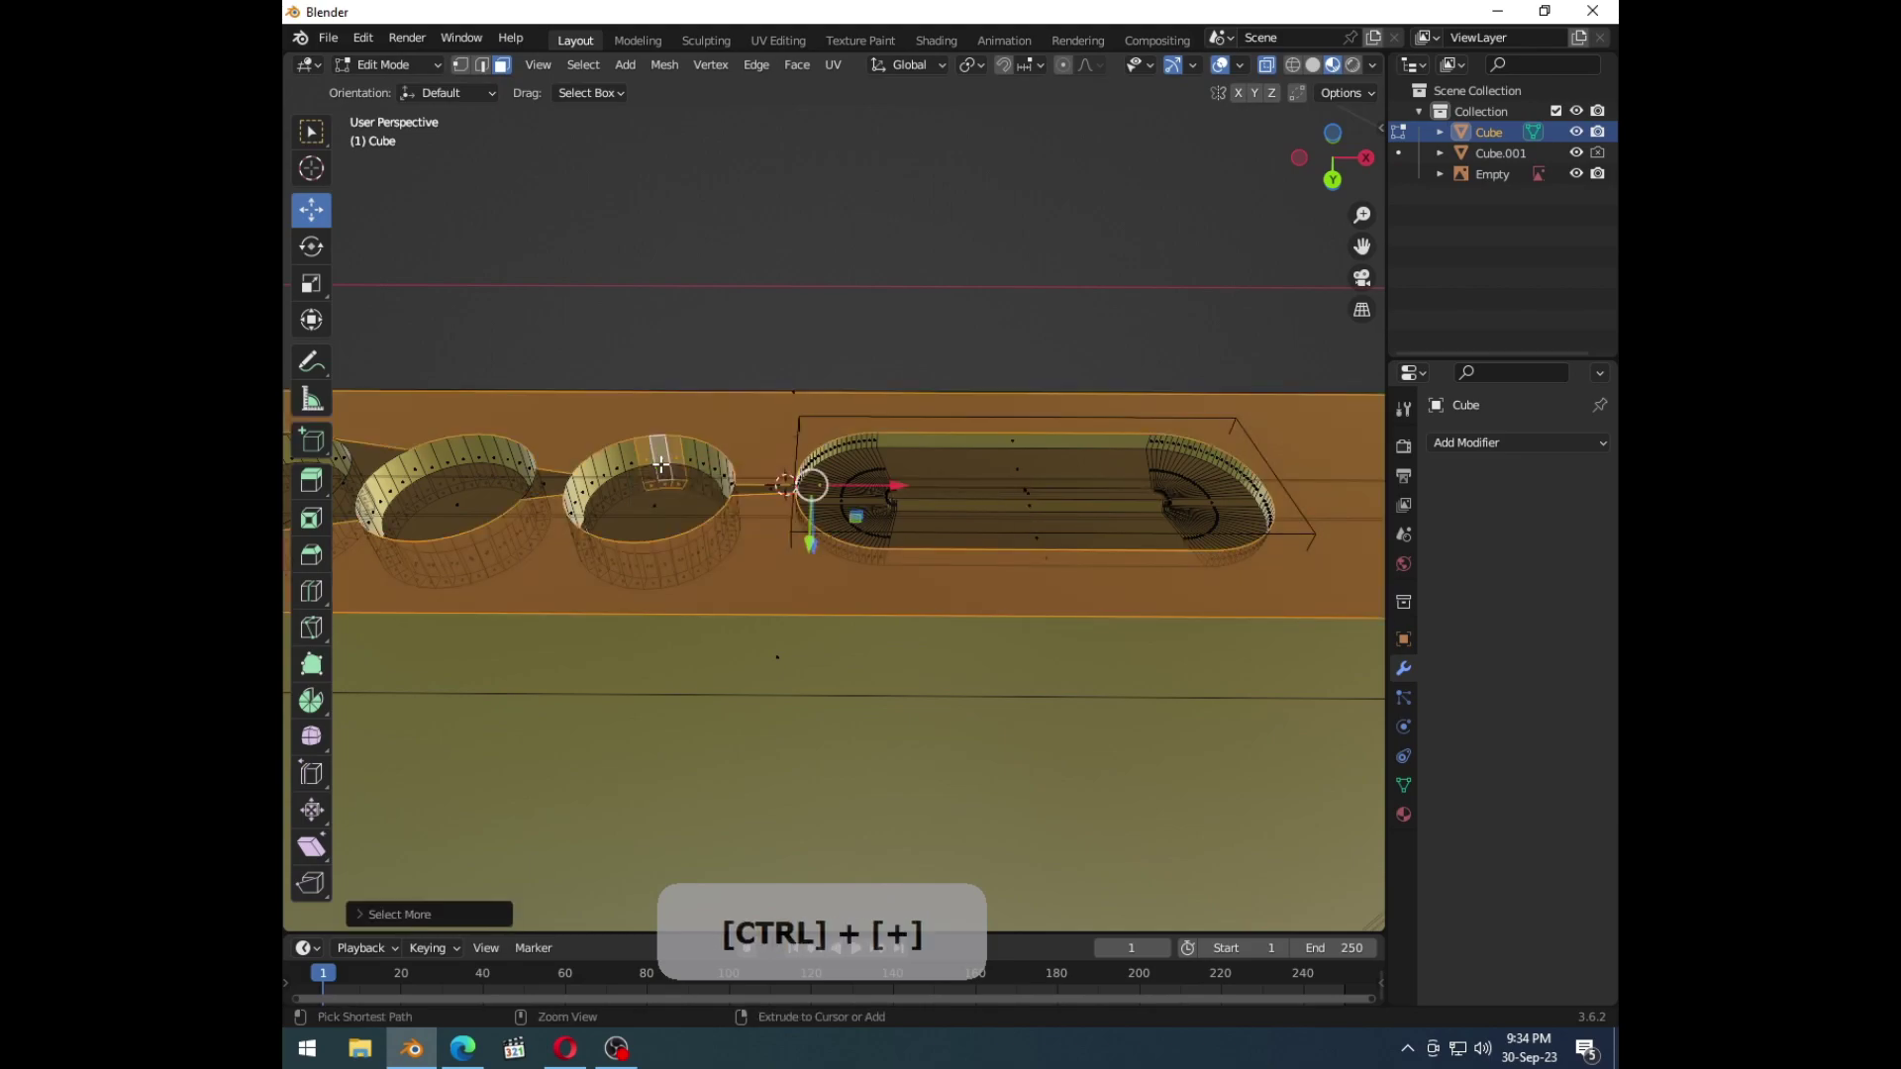
pyautogui.press('Tab')
pyautogui.click(1007, 345)
pyautogui.middleClick(1009, 606)
# Step: Delete the charging-port cutter object, leaving the phone body and the Empty
pyautogui.click(1053, 553)
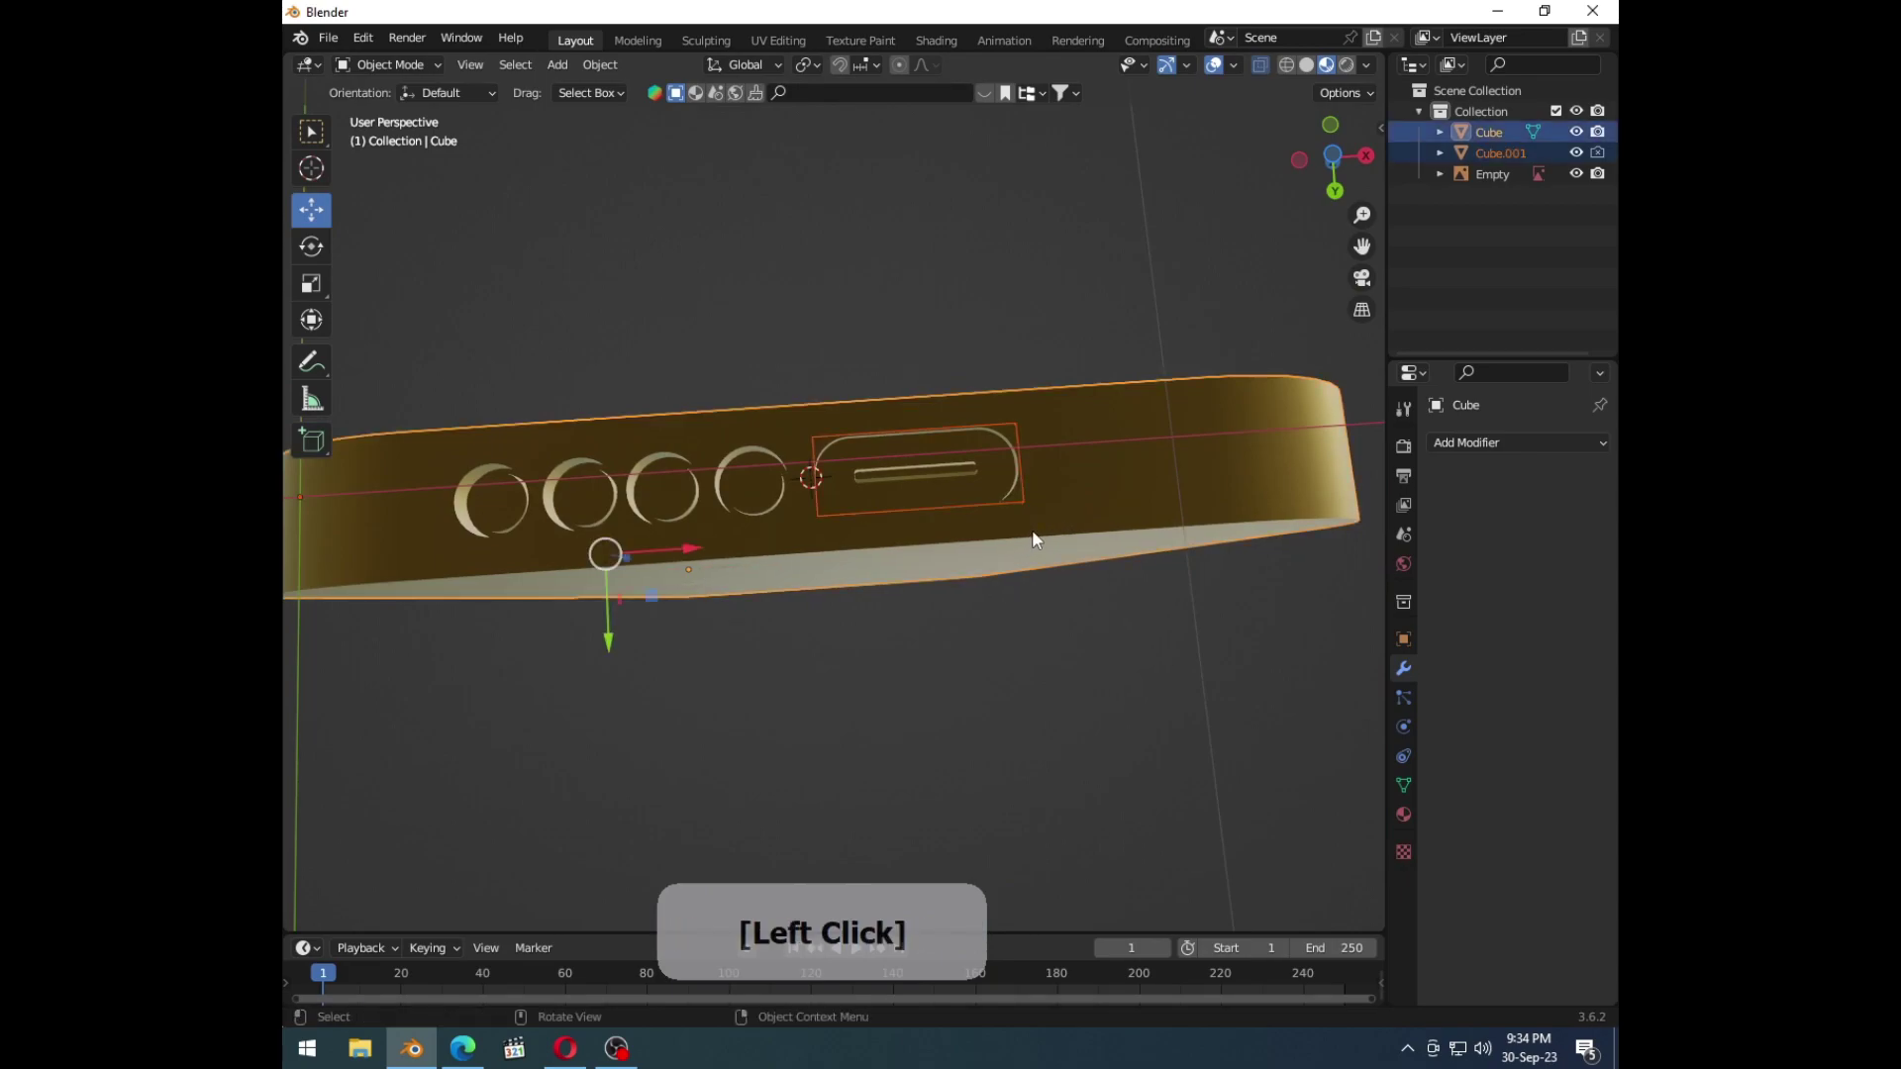
pyautogui.press('Delete')
pyautogui.press('ctrl+z')
pyautogui.click(1142, 543)
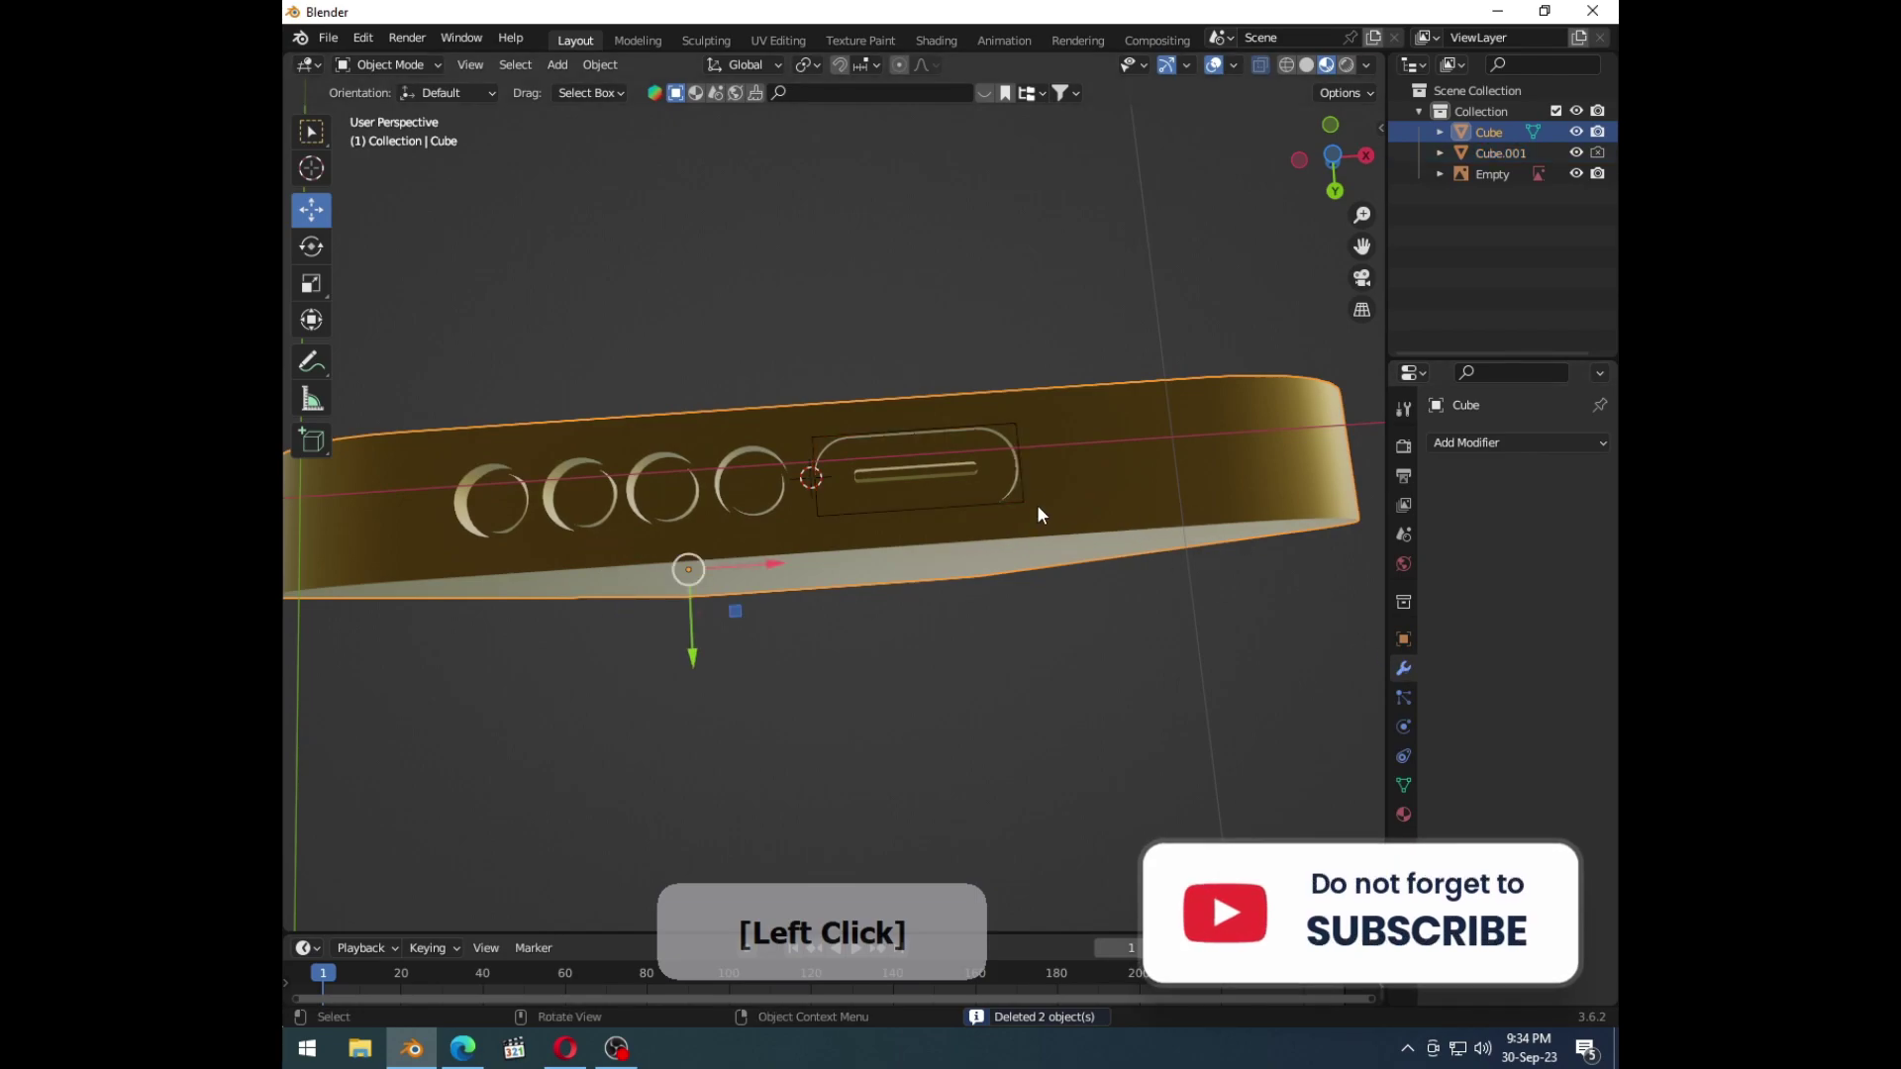
pyautogui.middleClick(807, 629)
pyautogui.click(1040, 584)
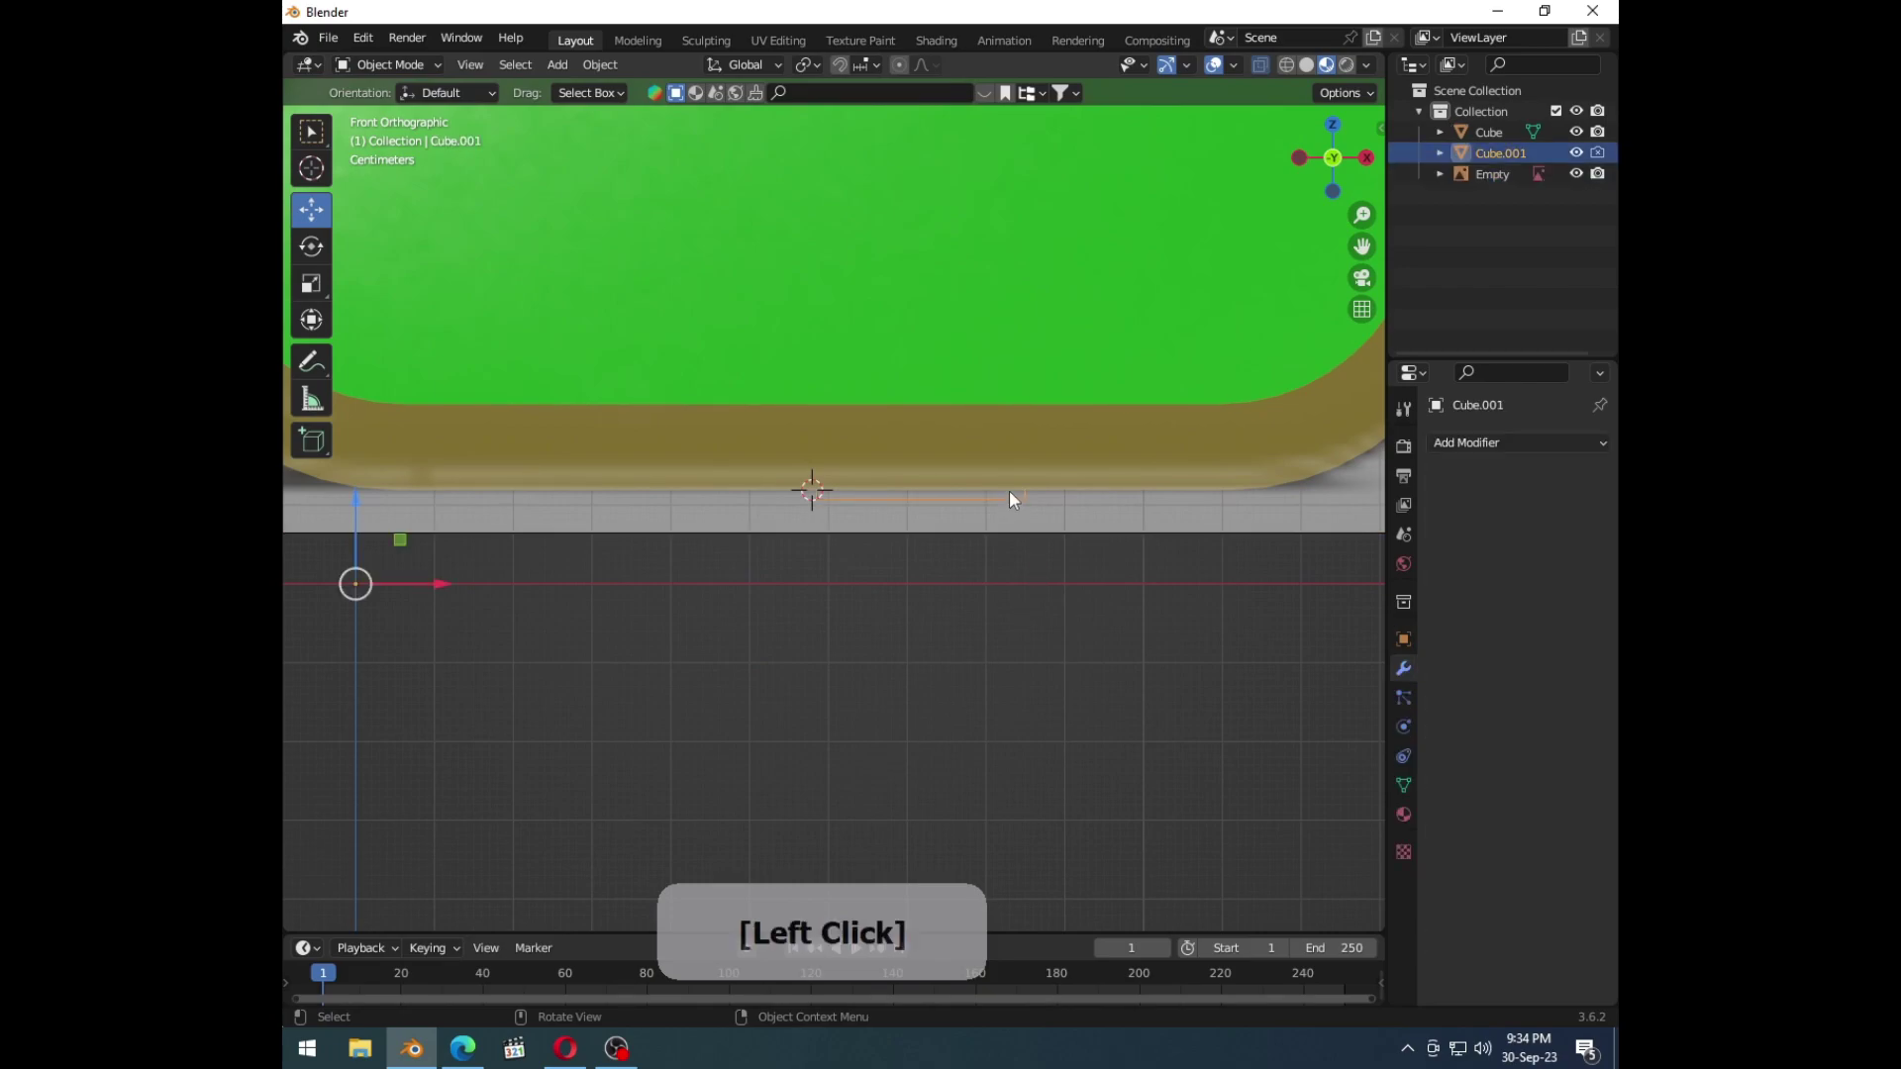
pyautogui.press('Delete')
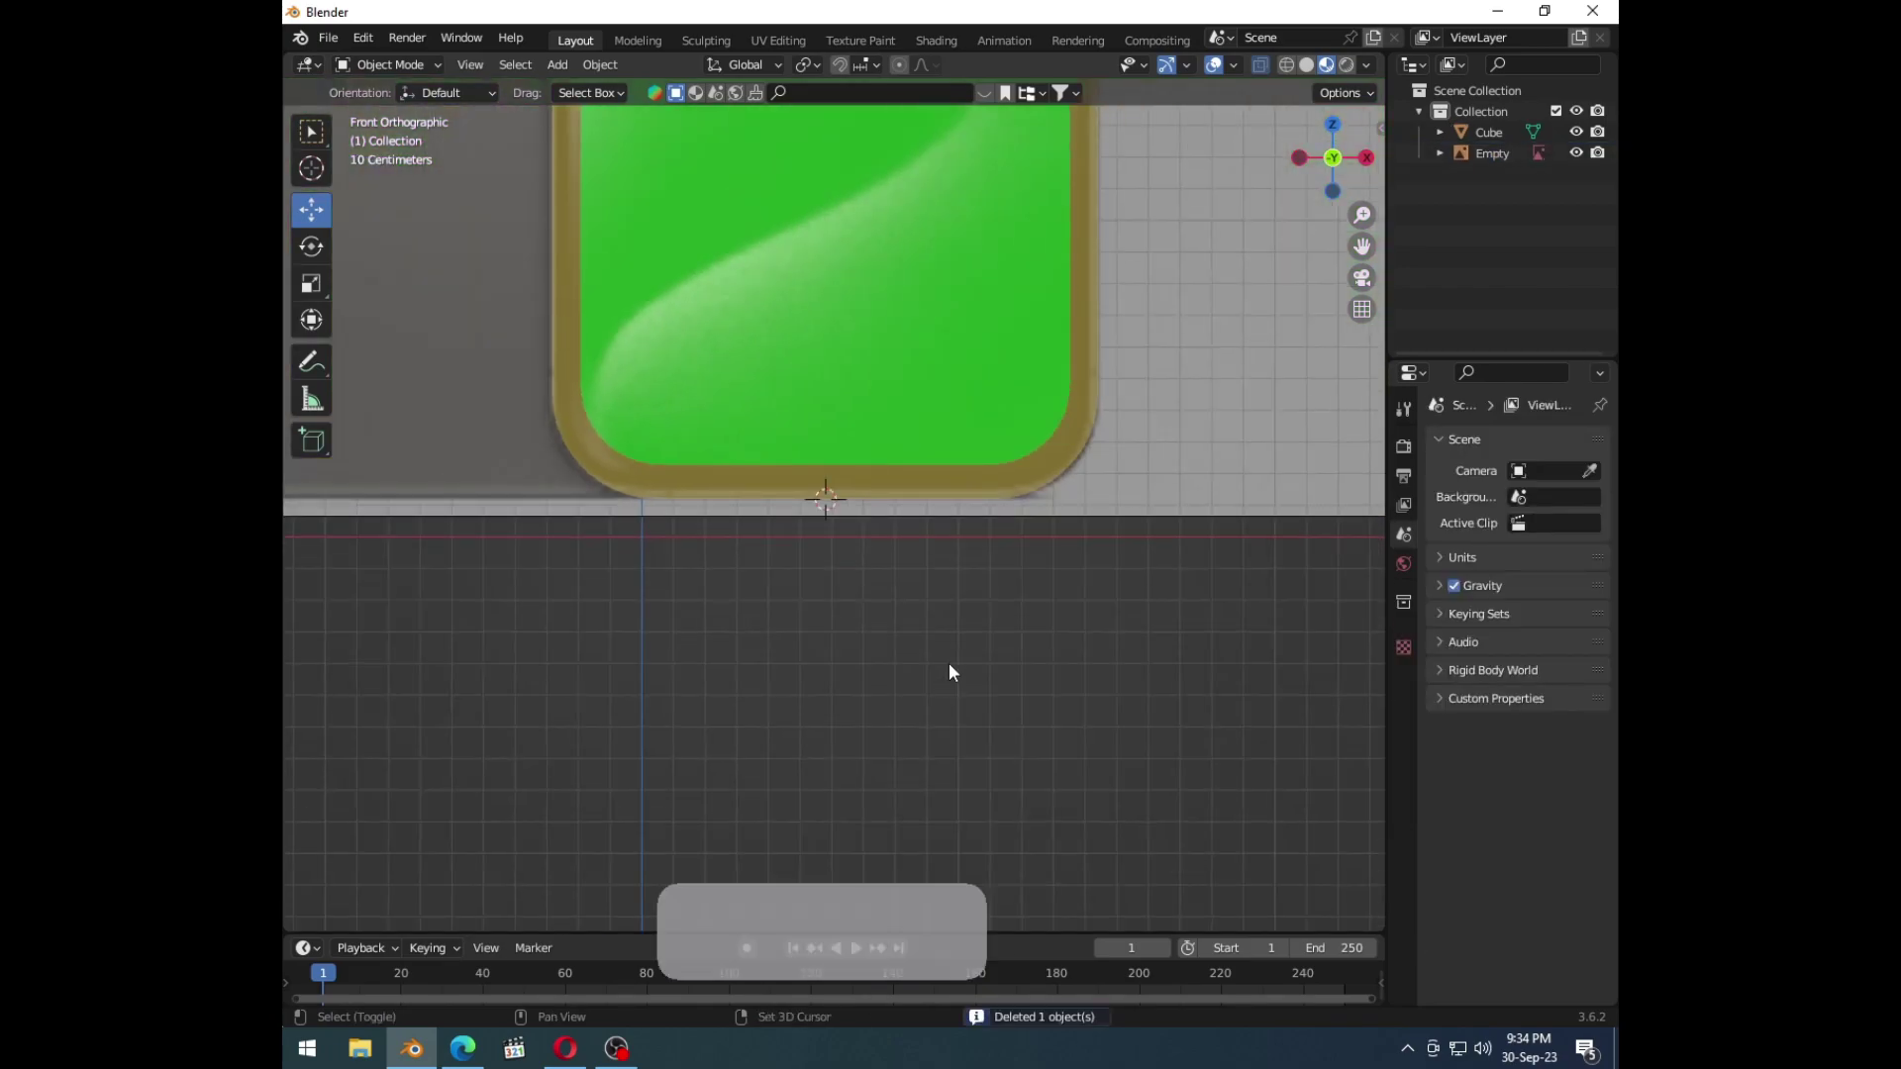
pyautogui.middleClick(960, 630)
pyautogui.middleClick(928, 406)
# Step: Frame the whole phone front and orbit into a perspective view
pyautogui.middleClick(872, 559)
pyautogui.press('z')
pyautogui.click(769, 654)
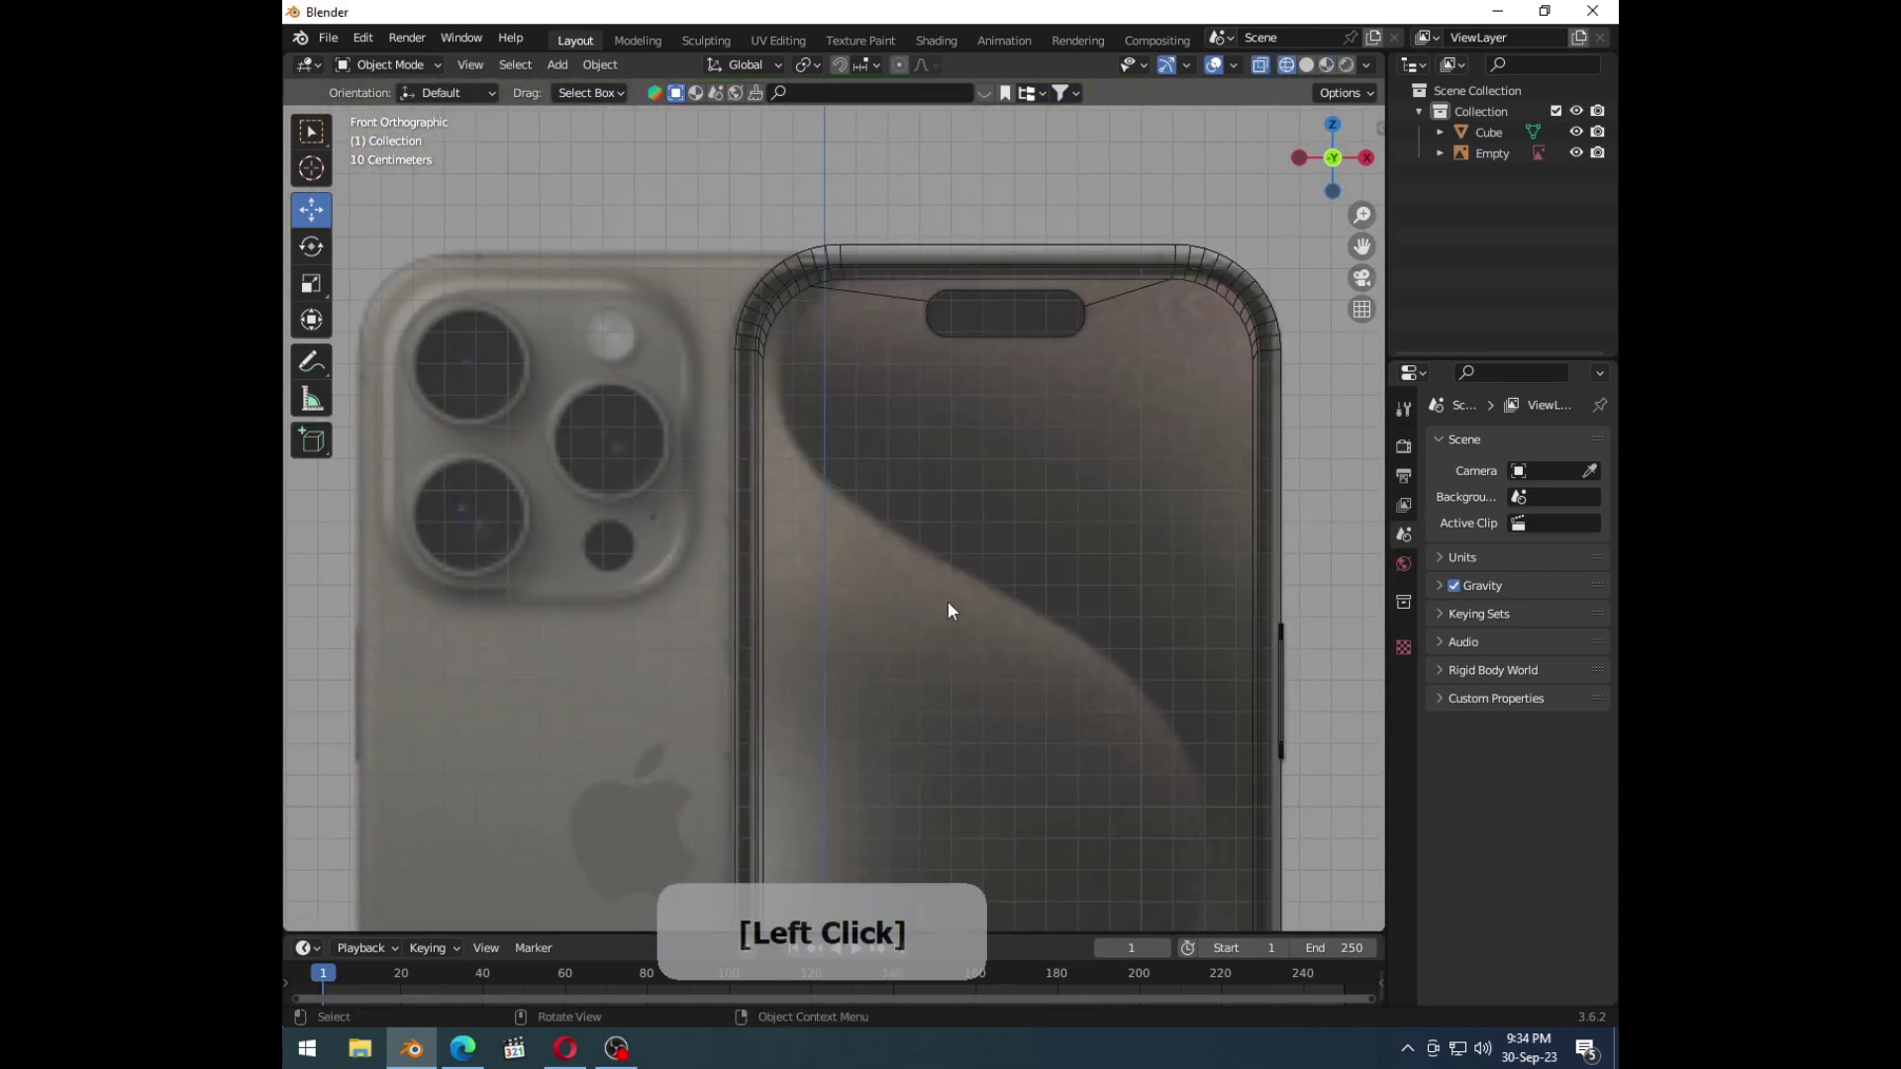
pyautogui.middleClick(927, 531)
pyautogui.press('shift+z')
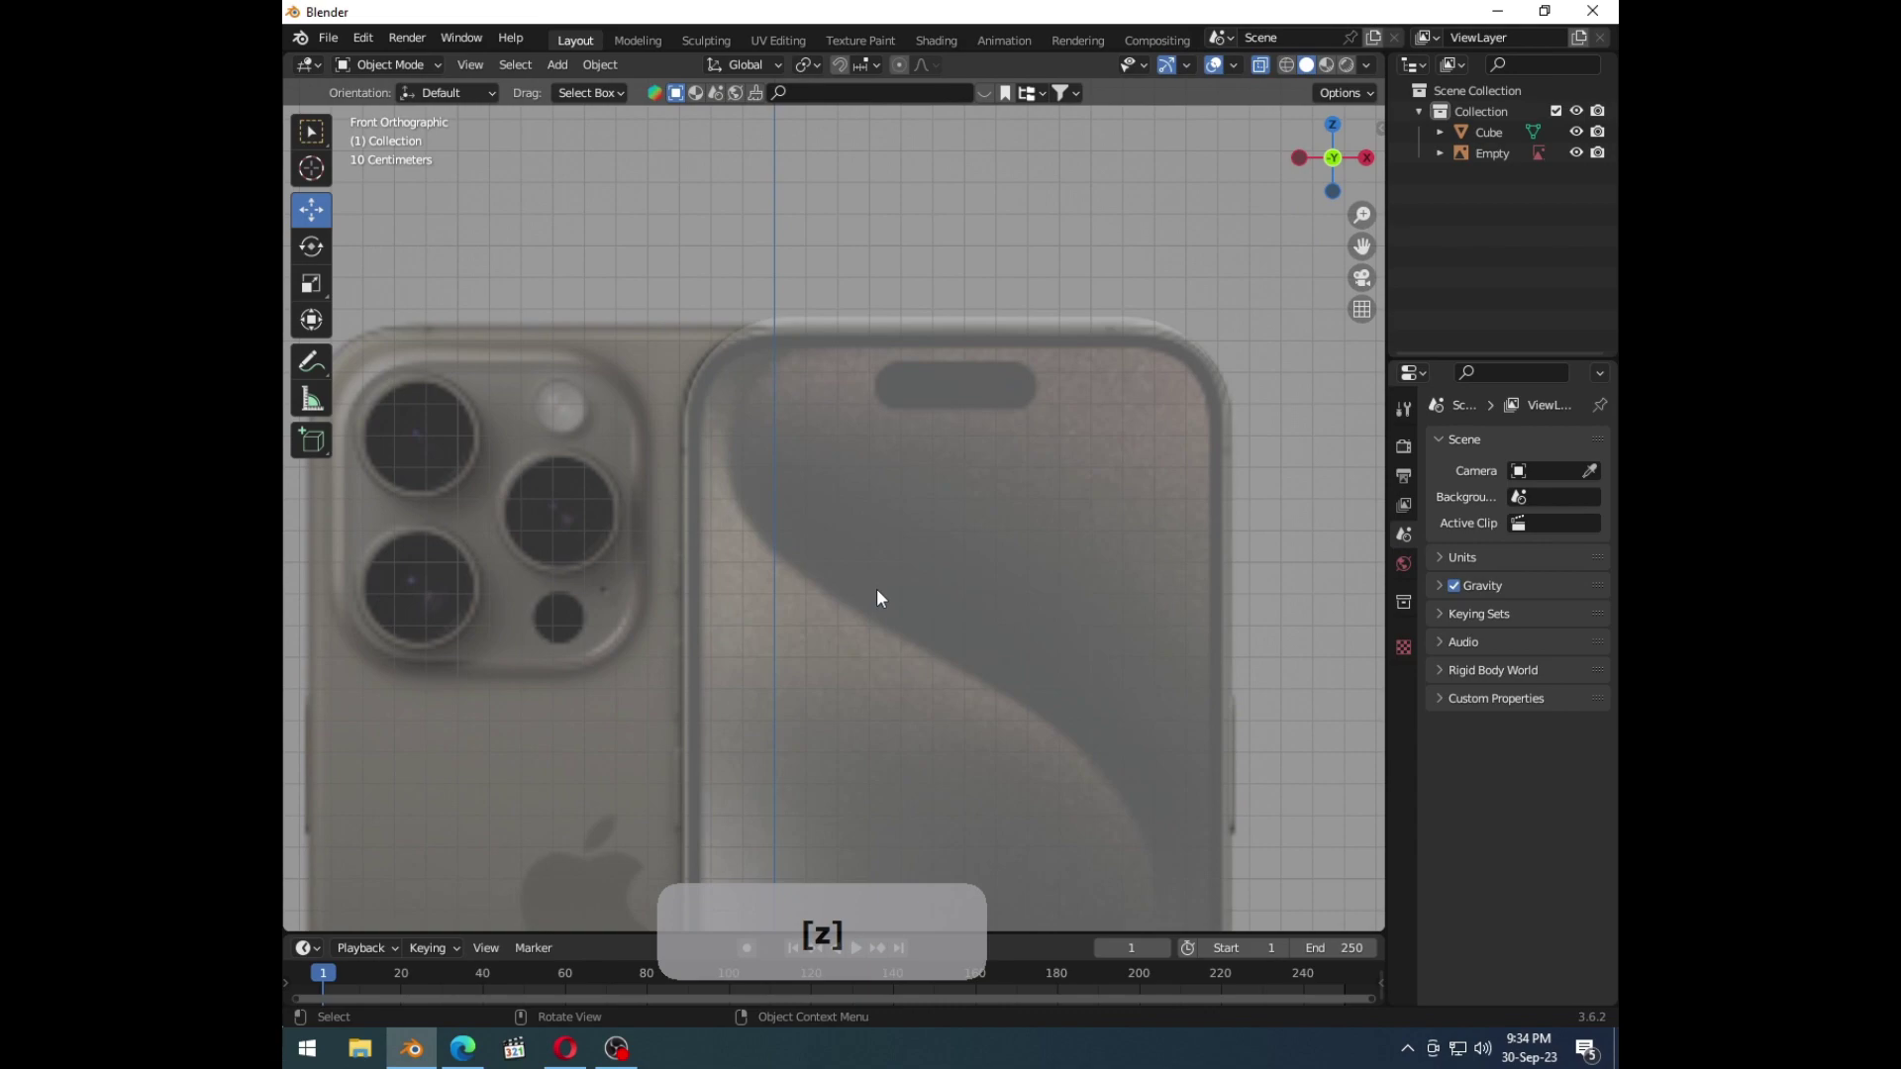
pyautogui.middleClick(790, 541)
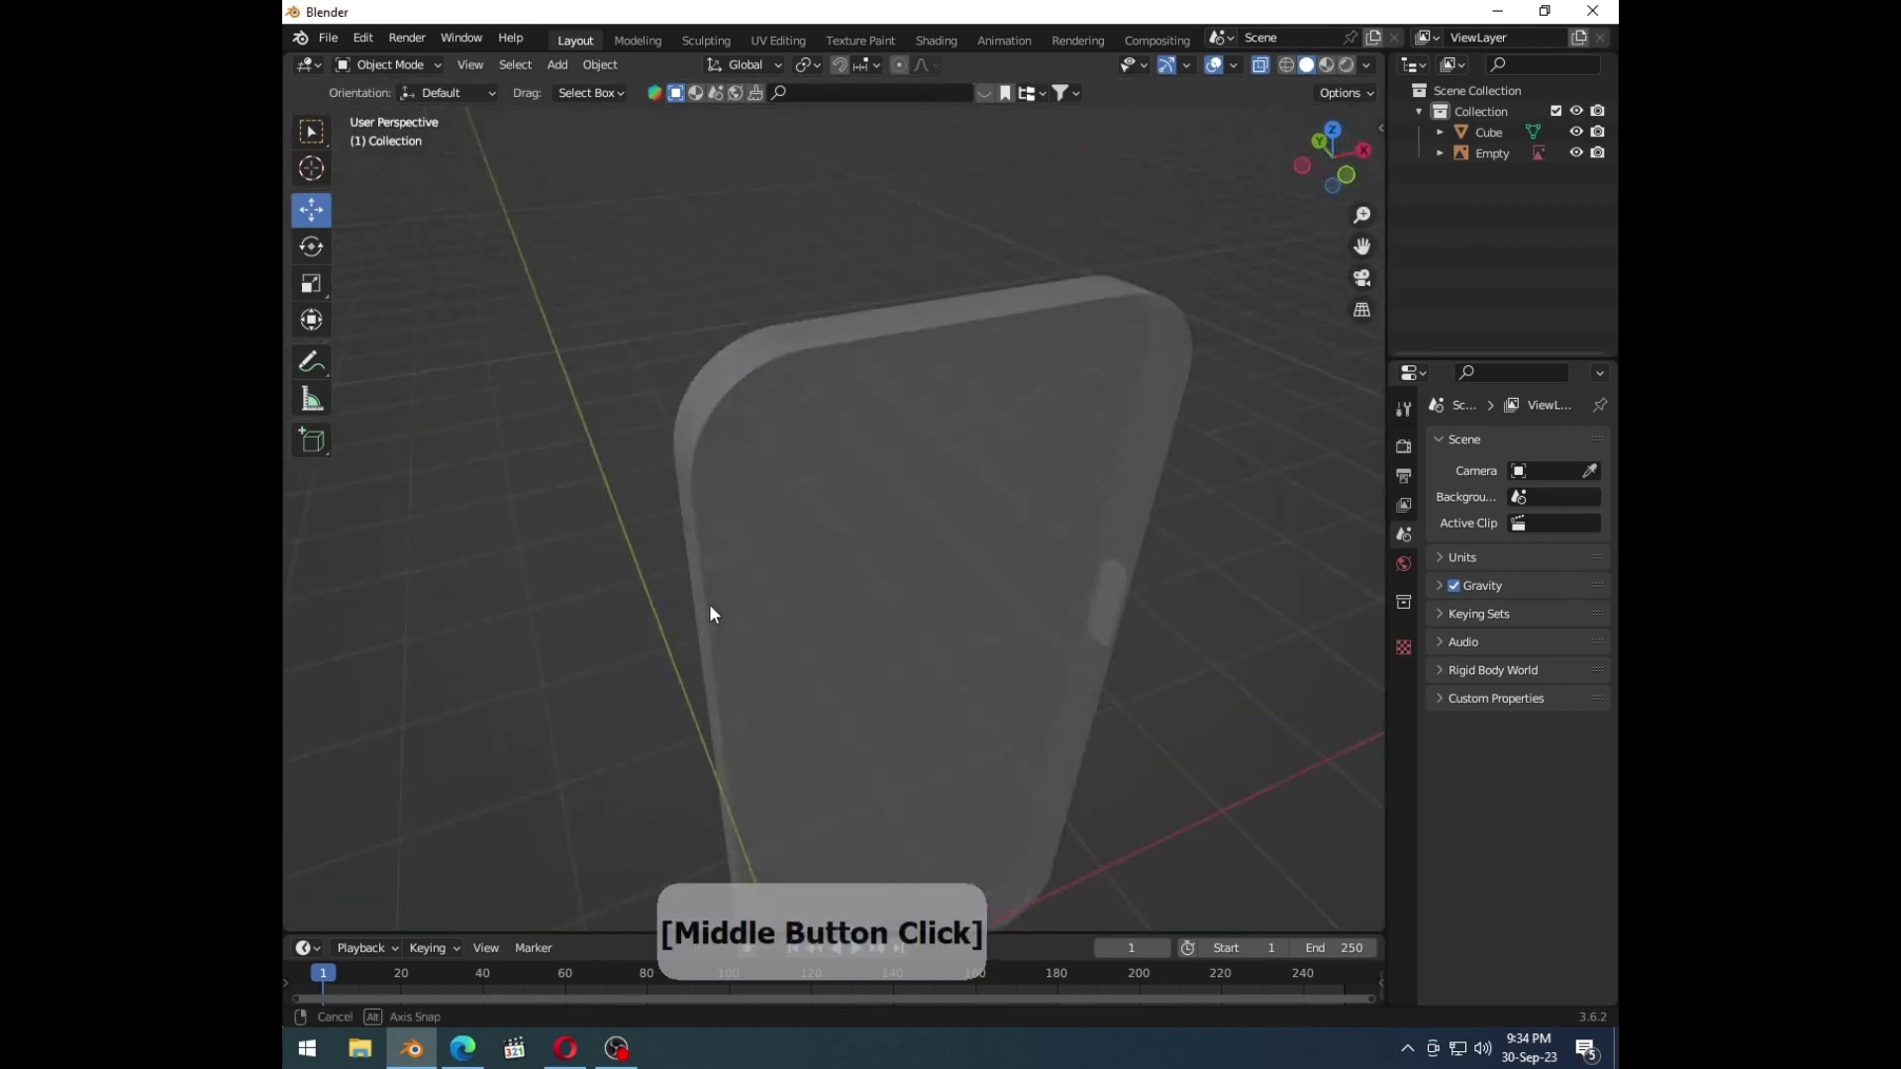
# Step: Select the phone body and edit its mesh, viewing the back side
pyautogui.click(890, 581)
pyautogui.press('Tab')
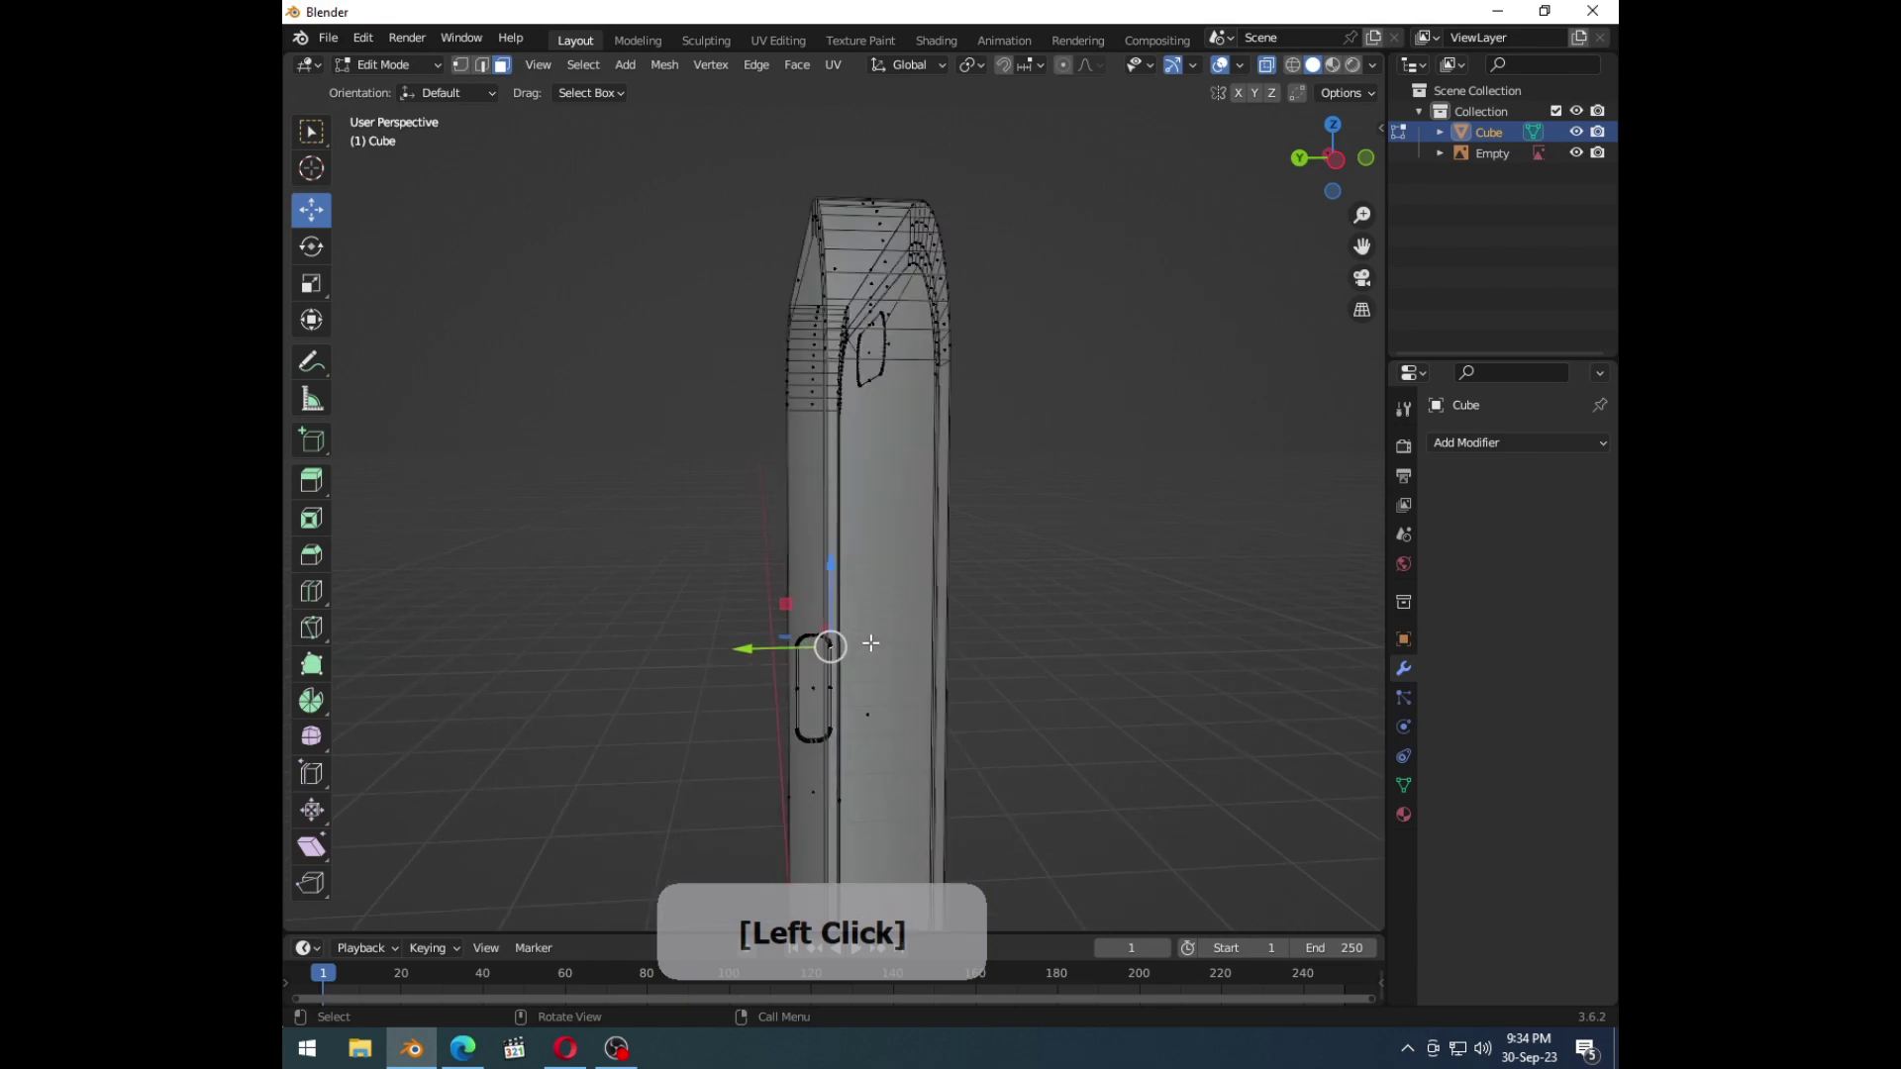
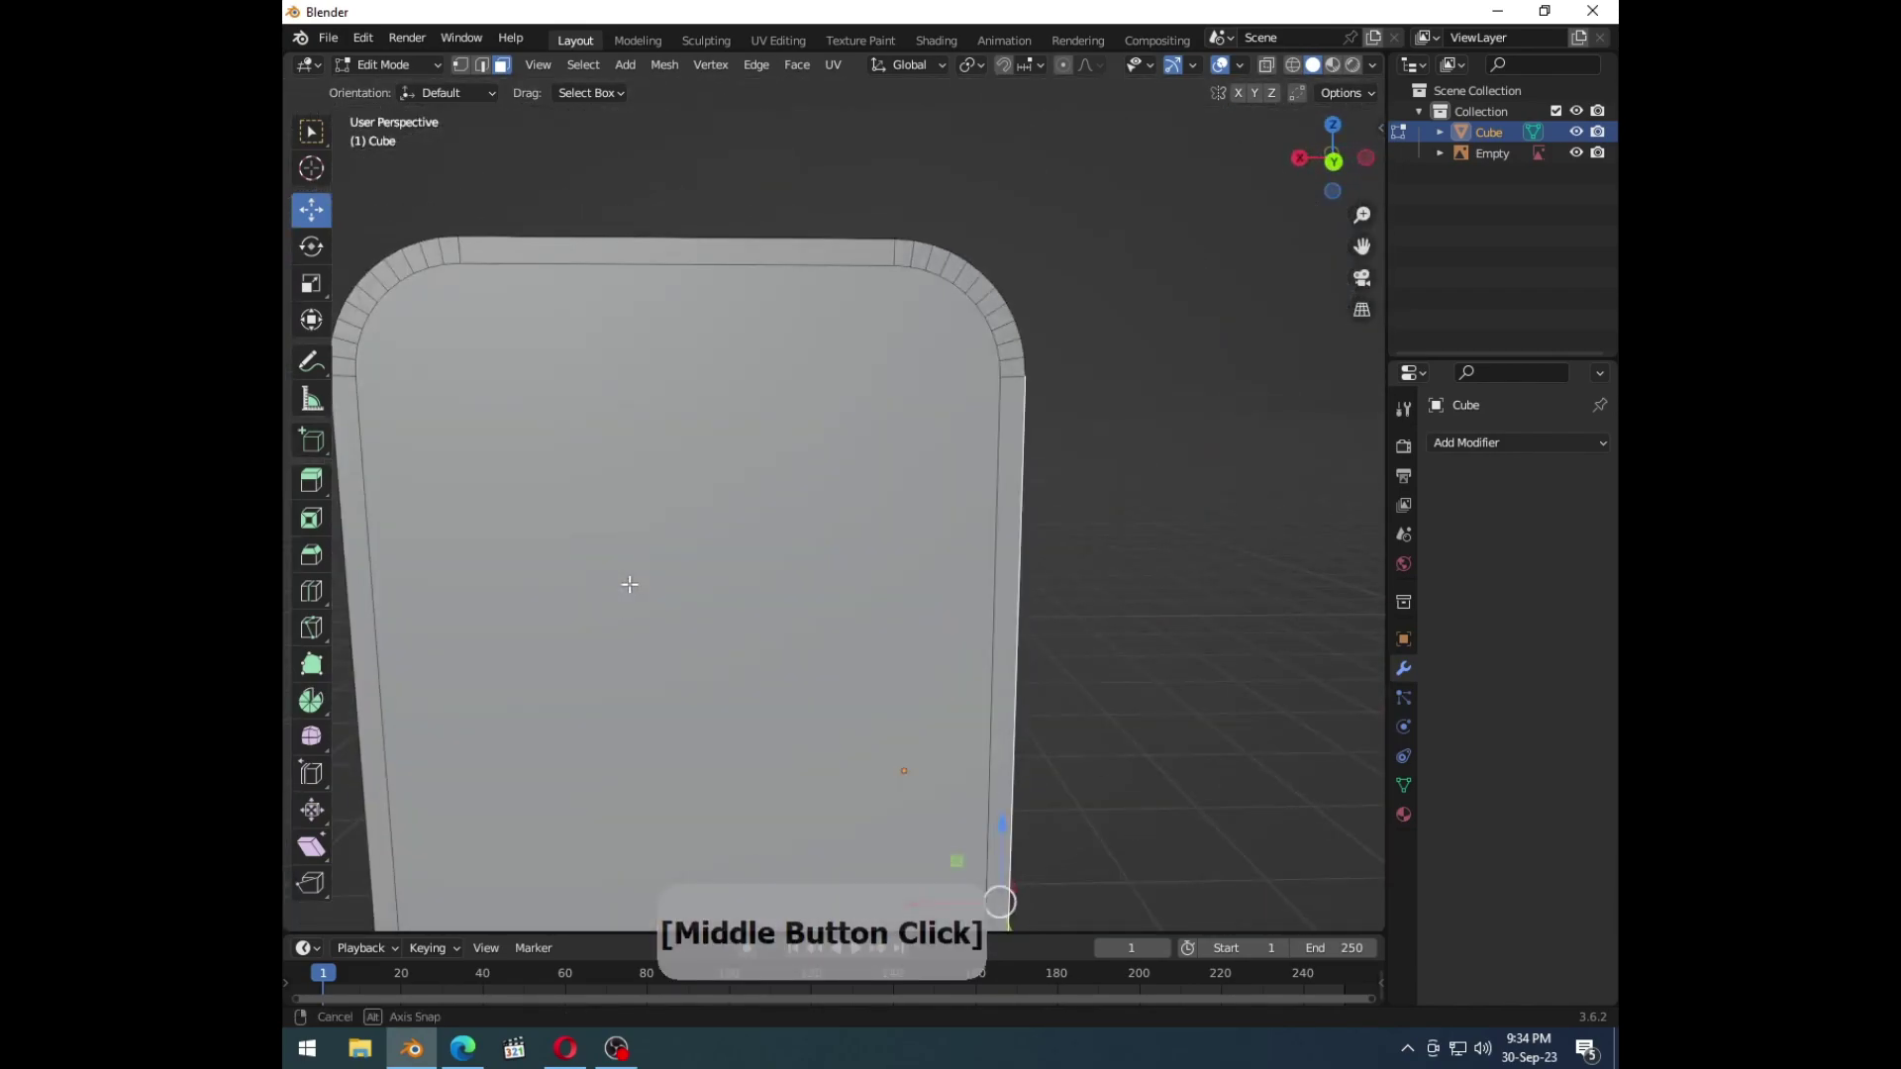
pyautogui.press('ctrl+1')
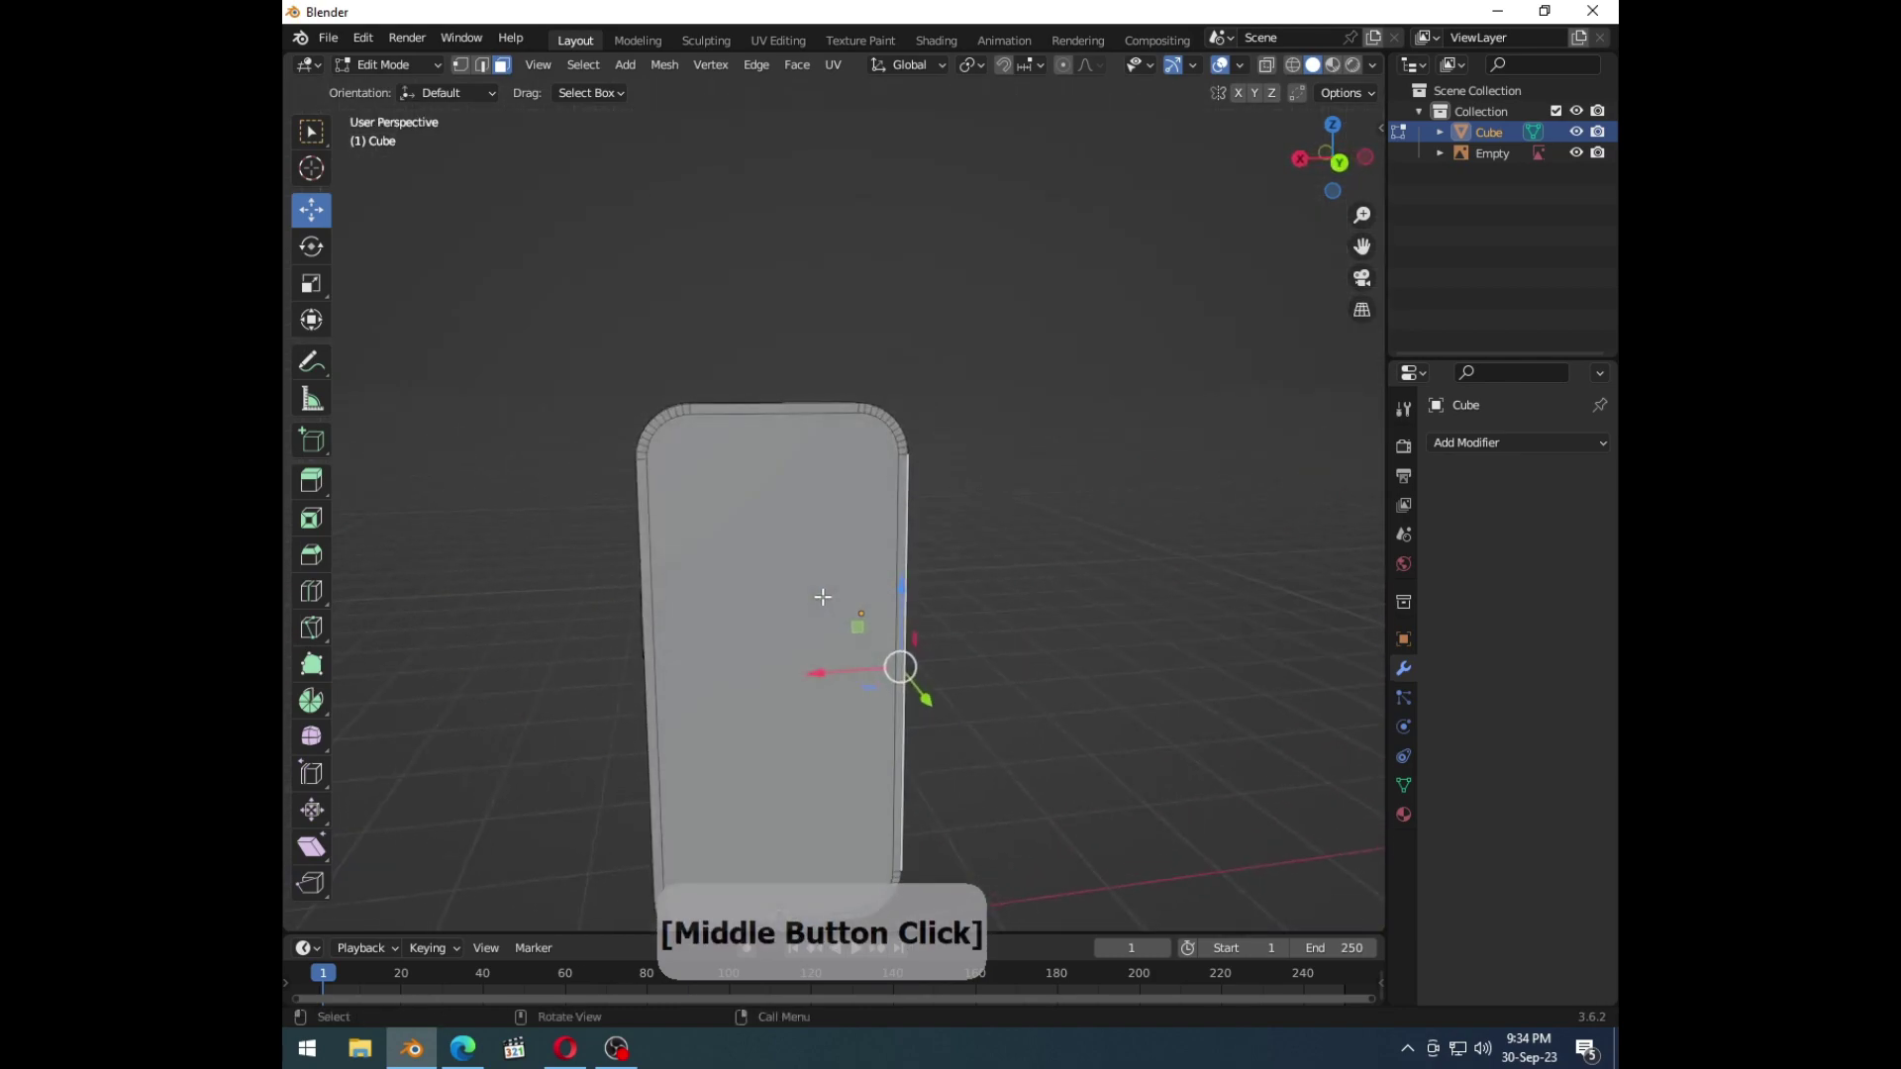
# Step: From the back view, leave mesh editing and bring up the Add > Mesh list
pyautogui.press('ctrl+1')
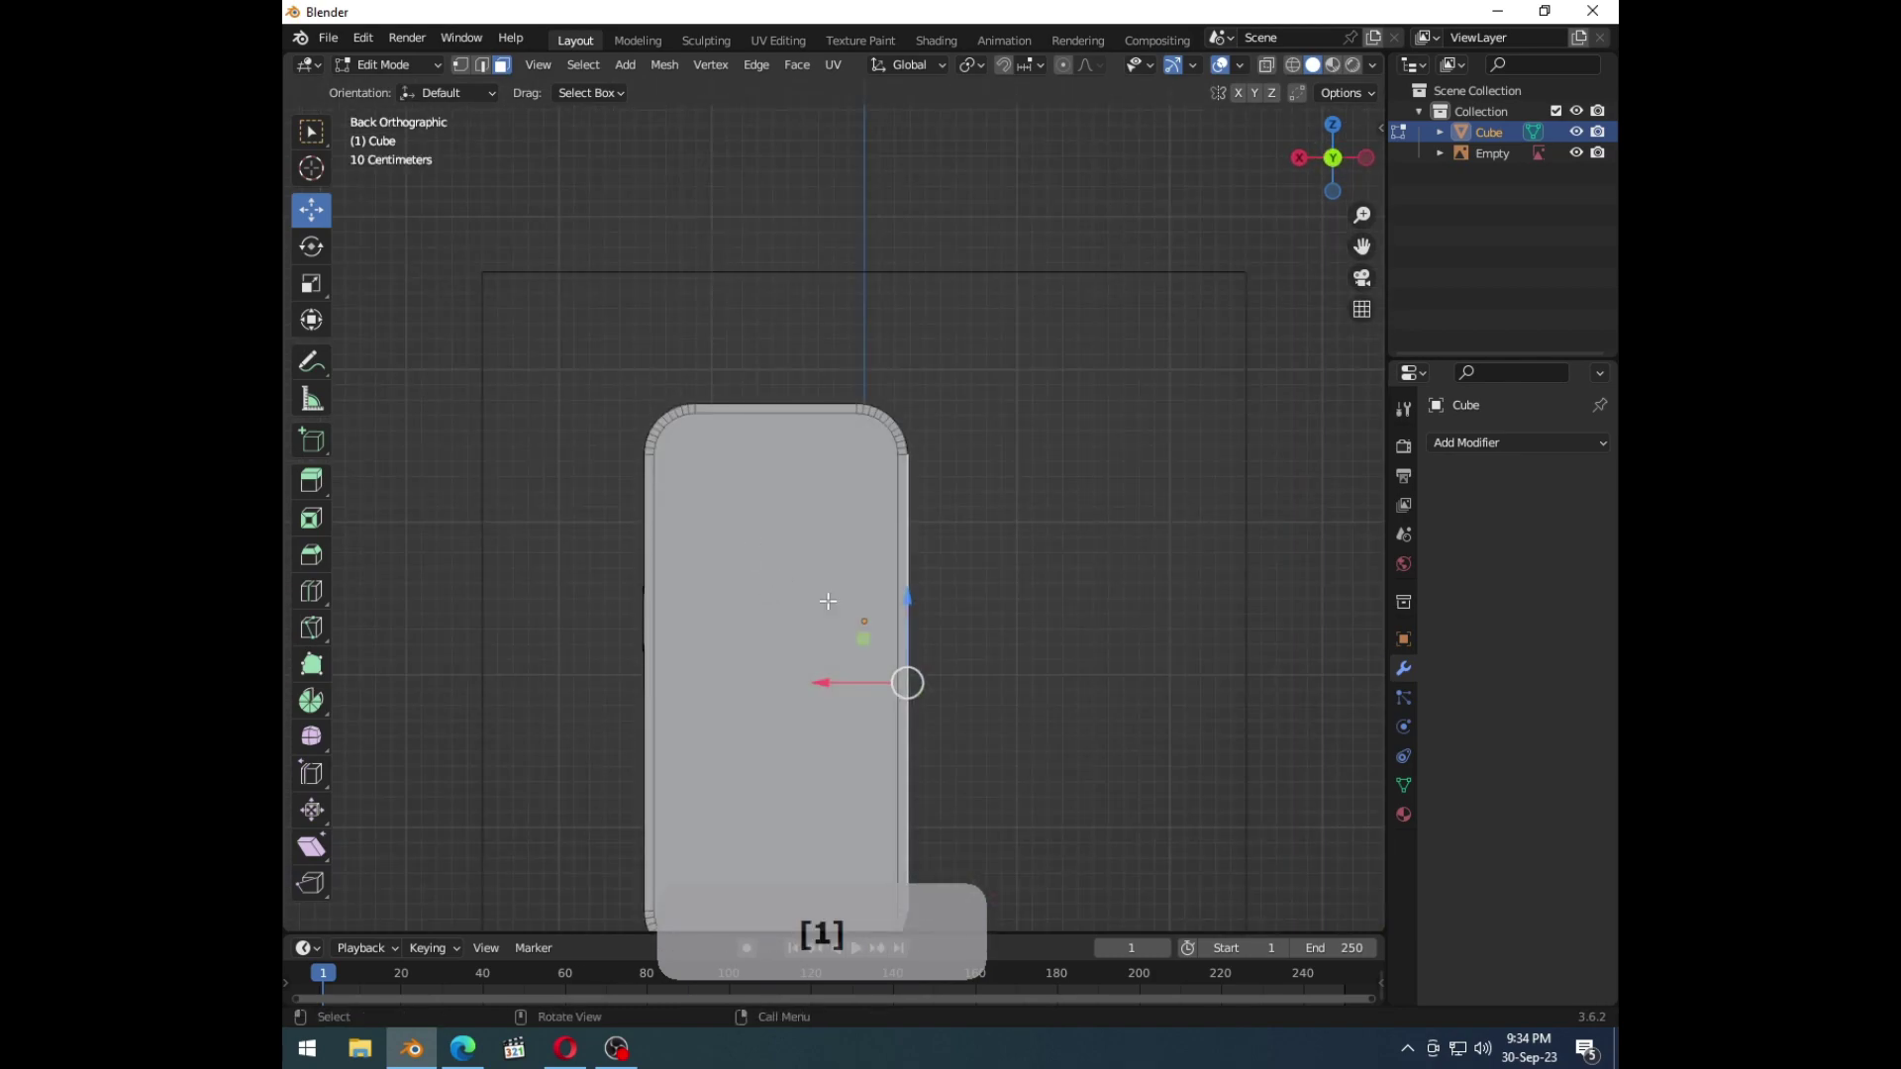
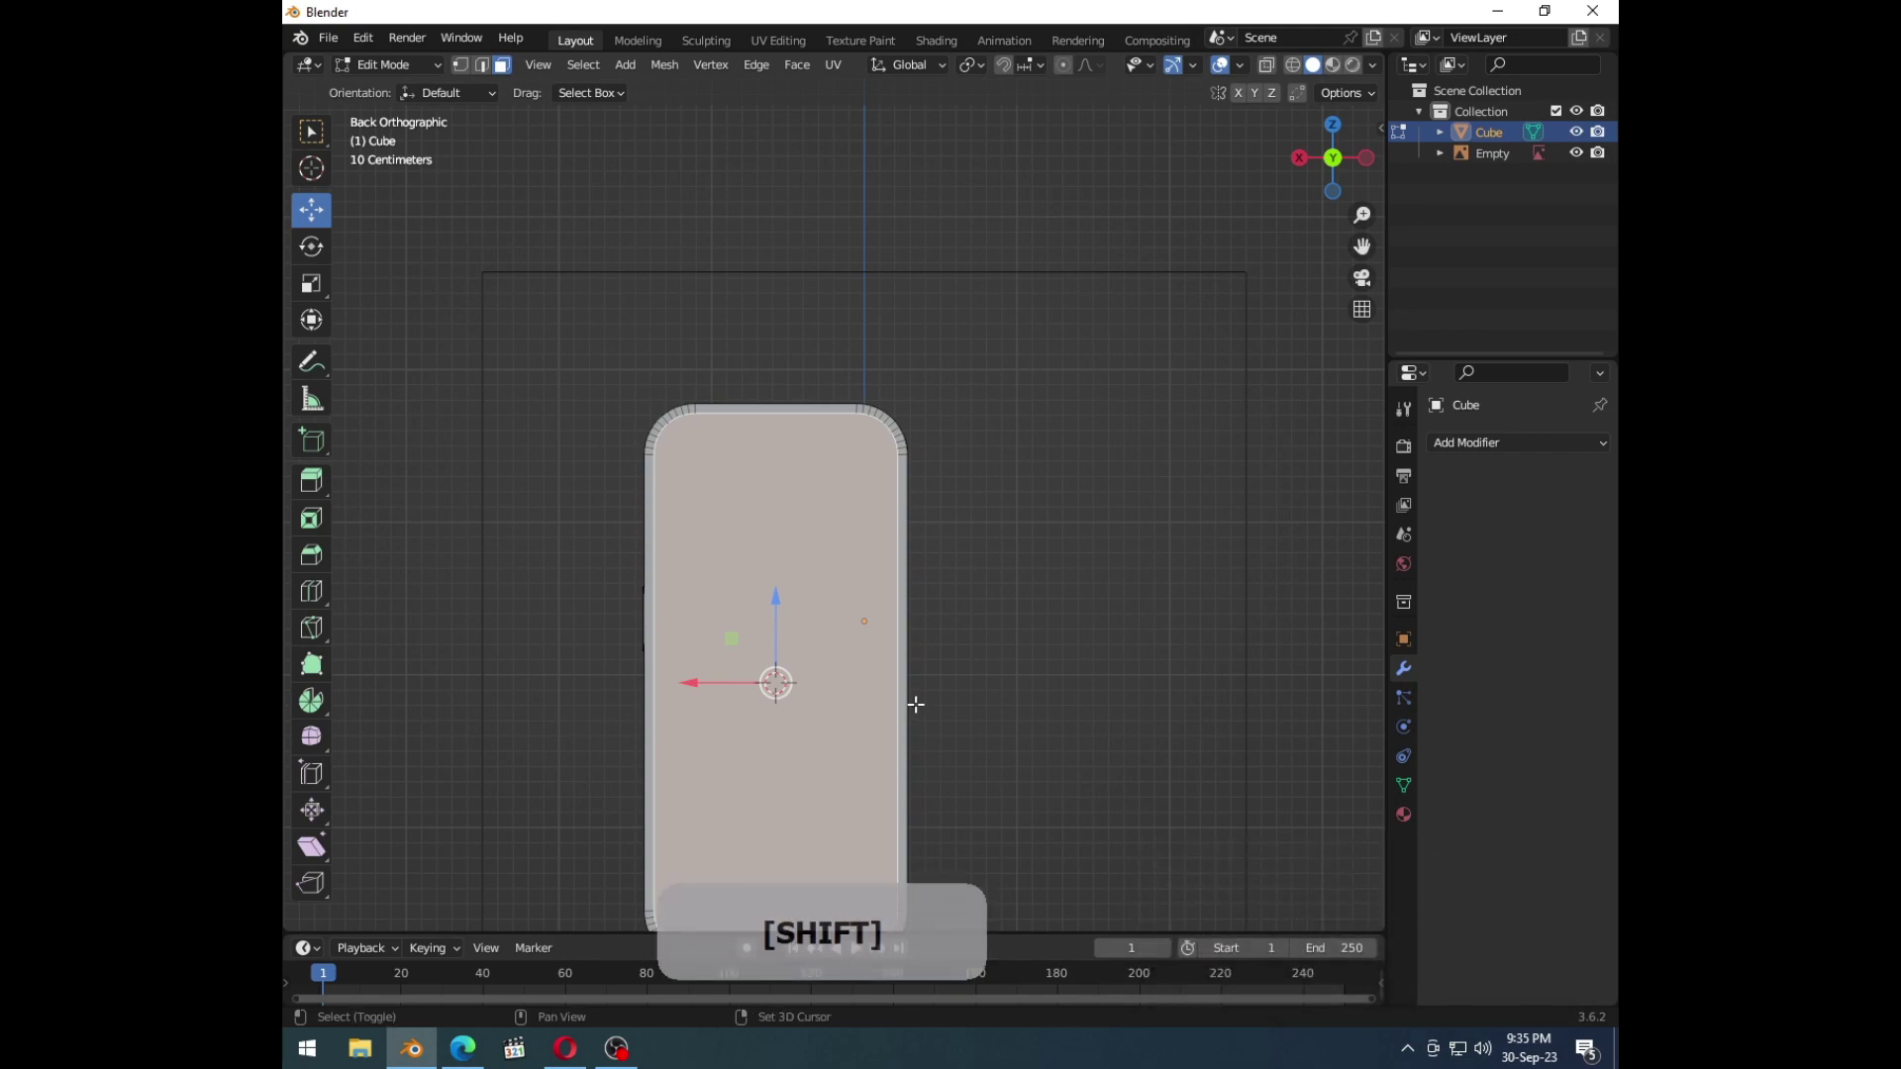
pyautogui.press('Tab')
pyautogui.press('shift+a')
pyautogui.click(915, 616)
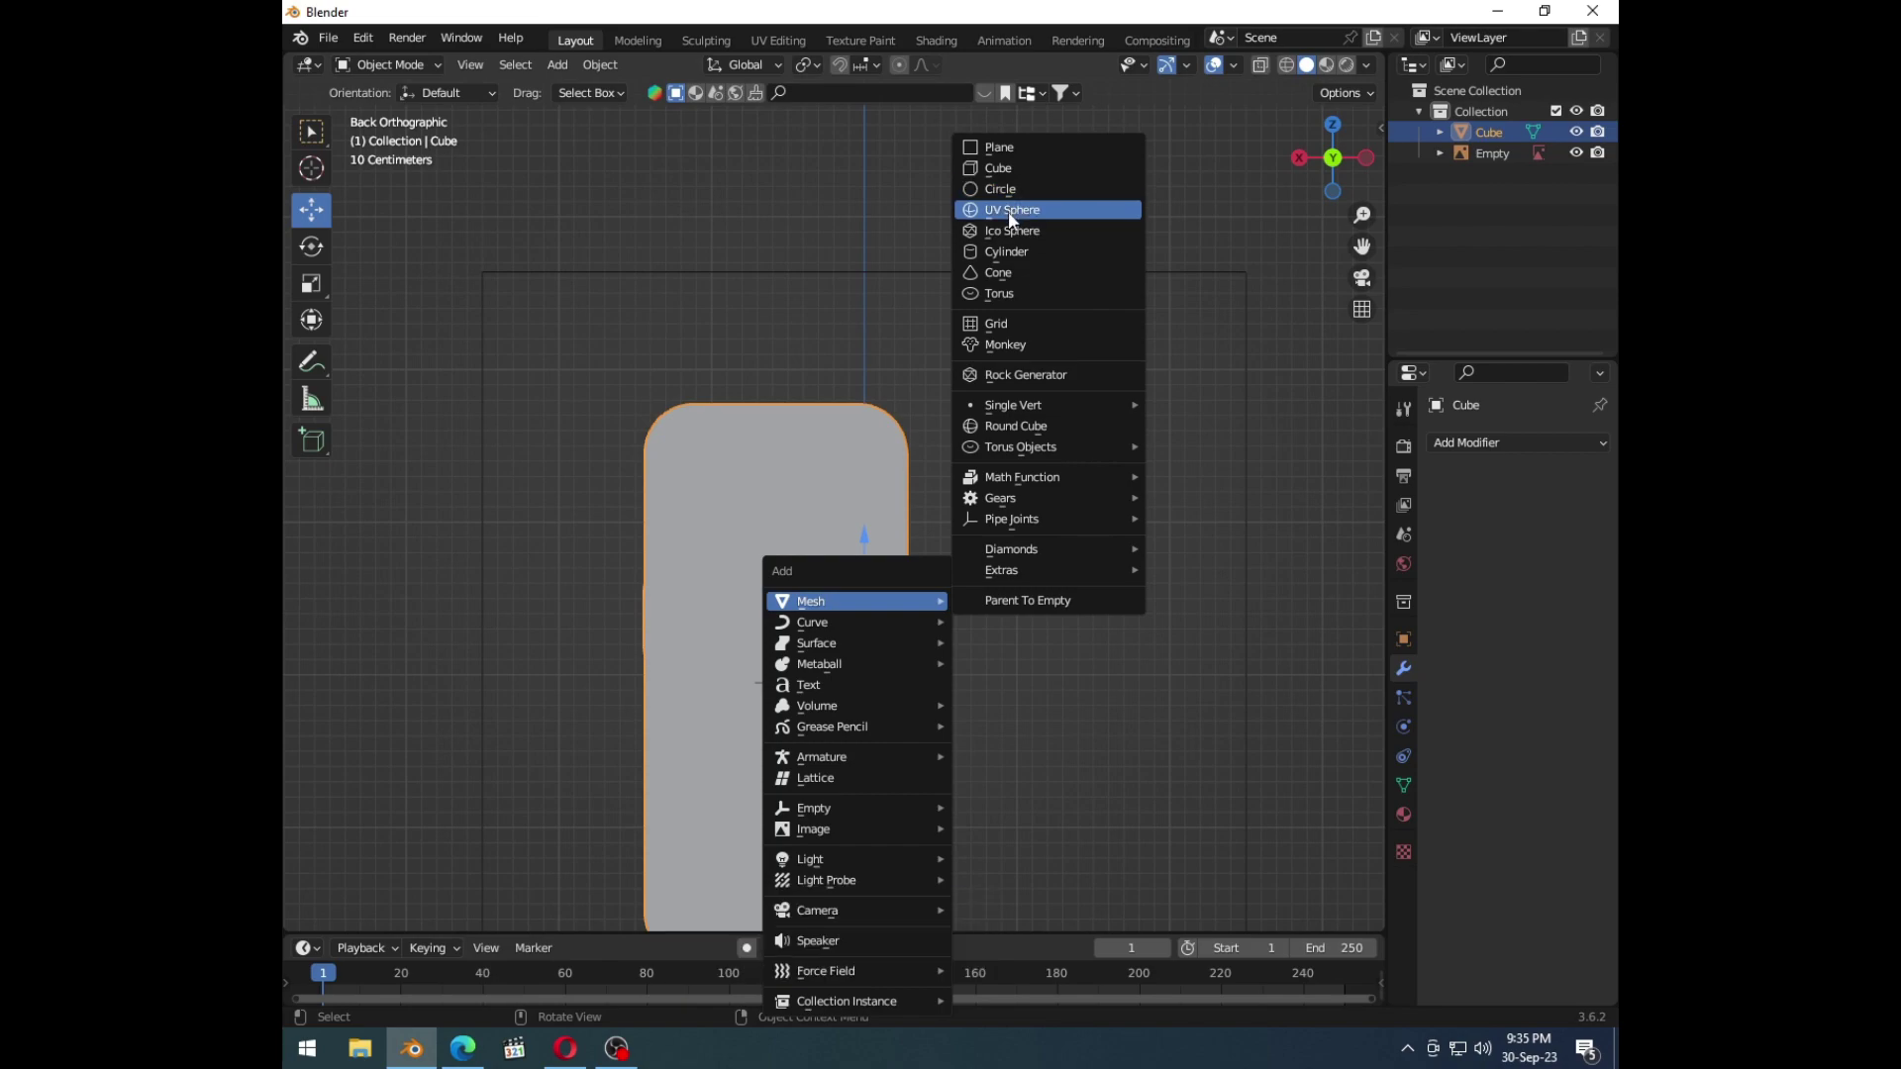
# Step: Add a cube, shrink it into a small square and place it at the upper-left of the back
pyautogui.click(1008, 178)
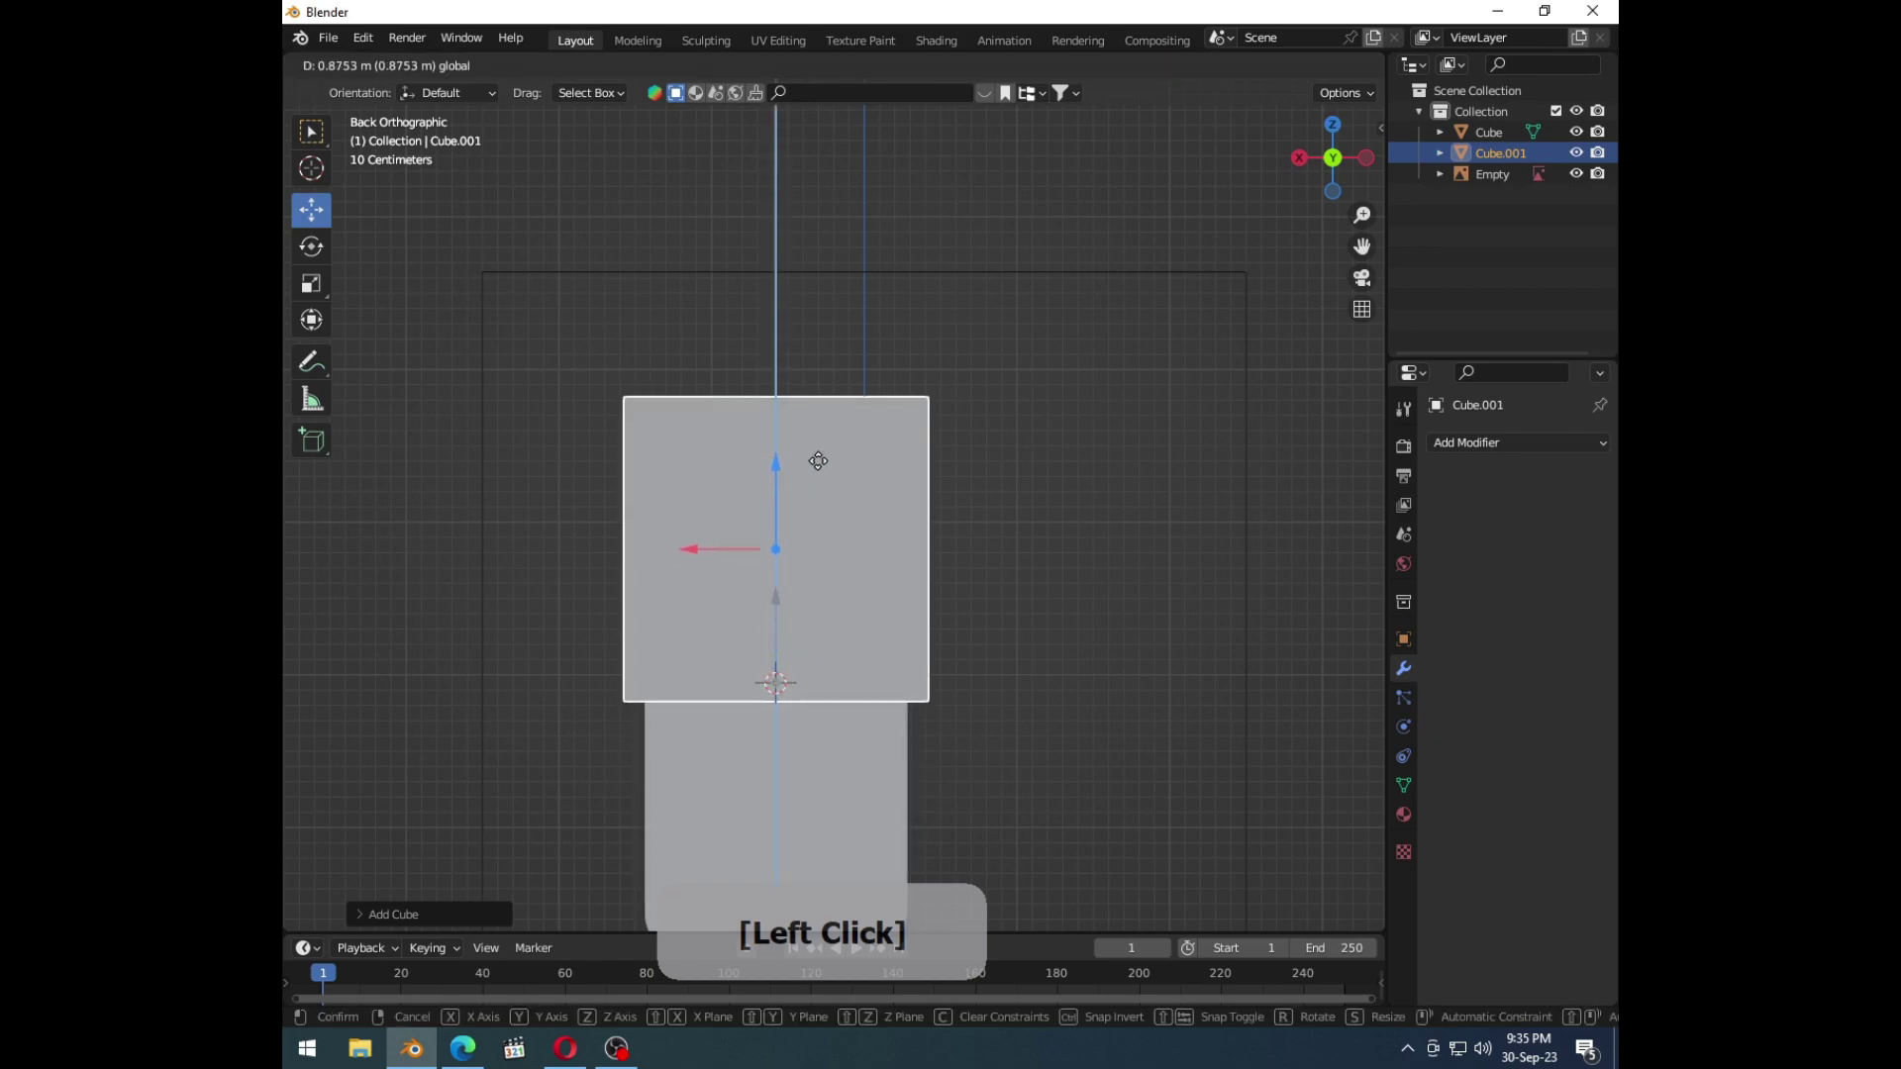
pyautogui.press('s')
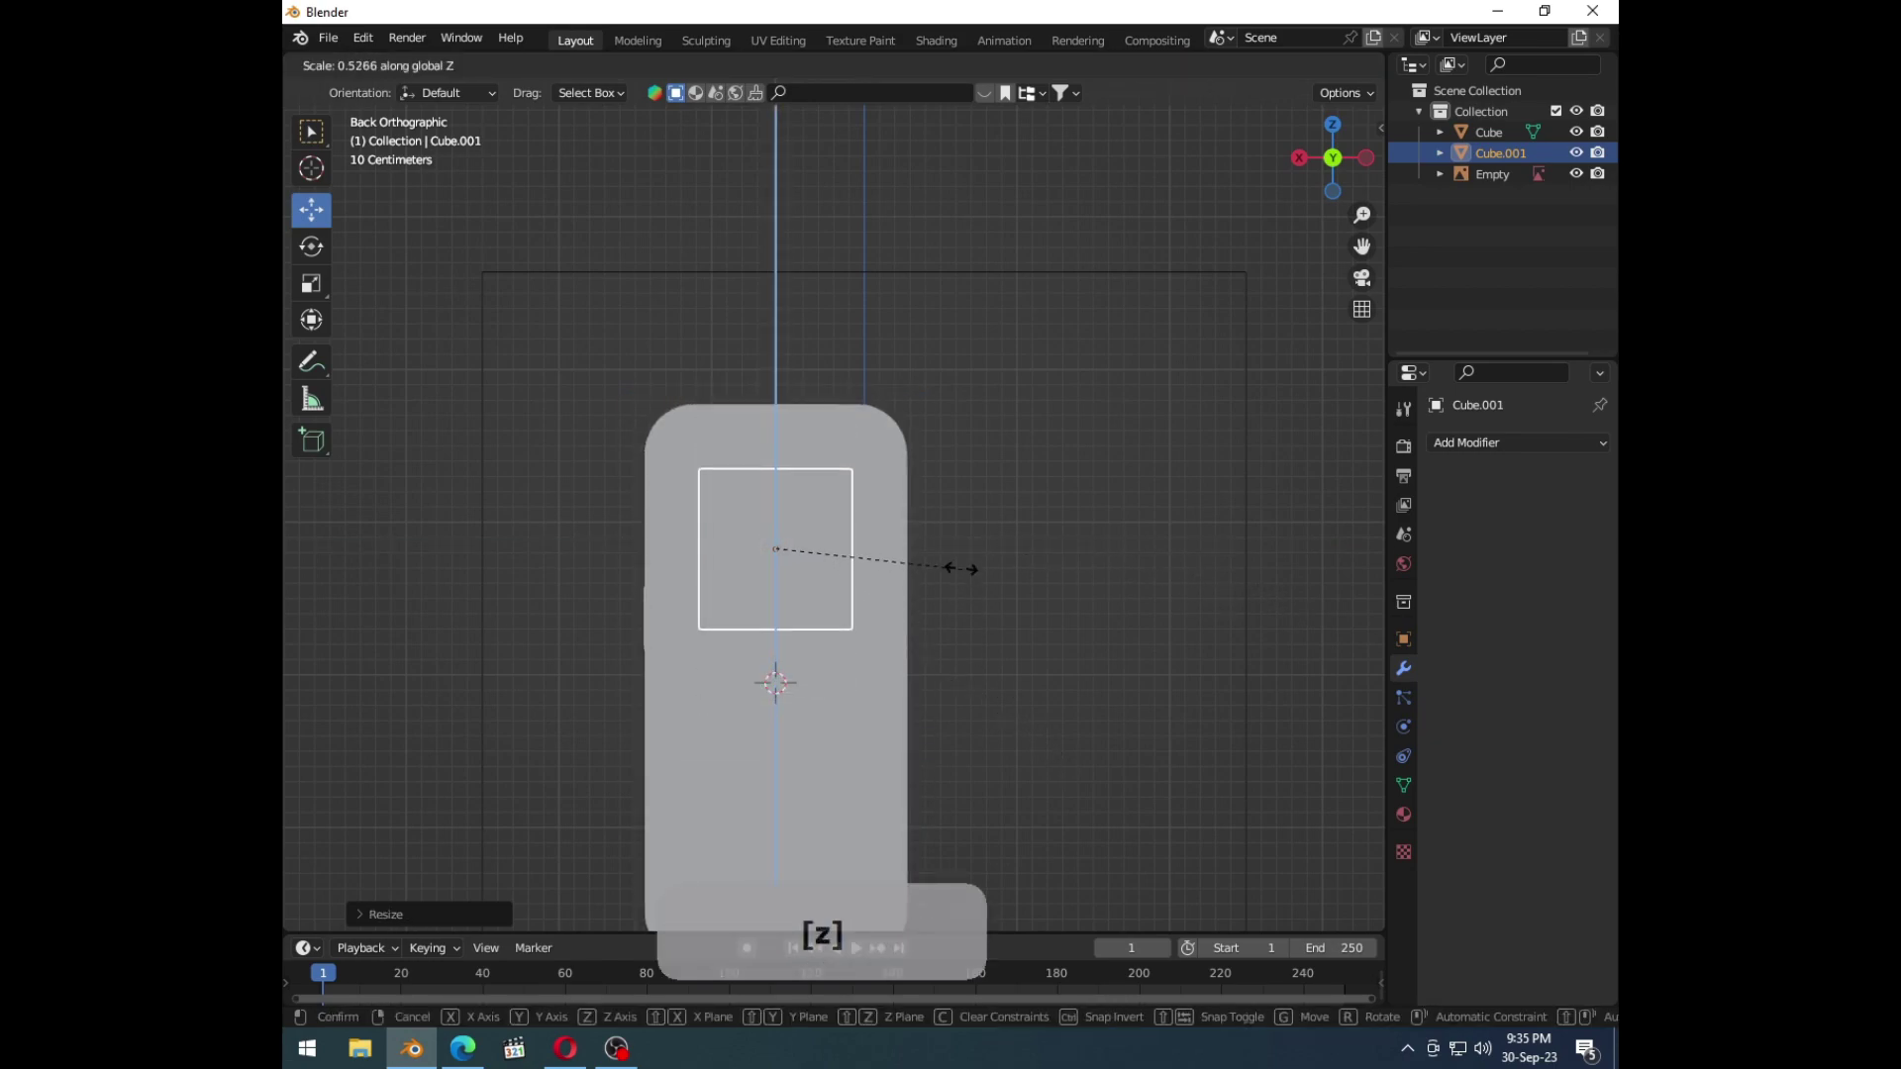
pyautogui.click(930, 575)
pyautogui.press('s')
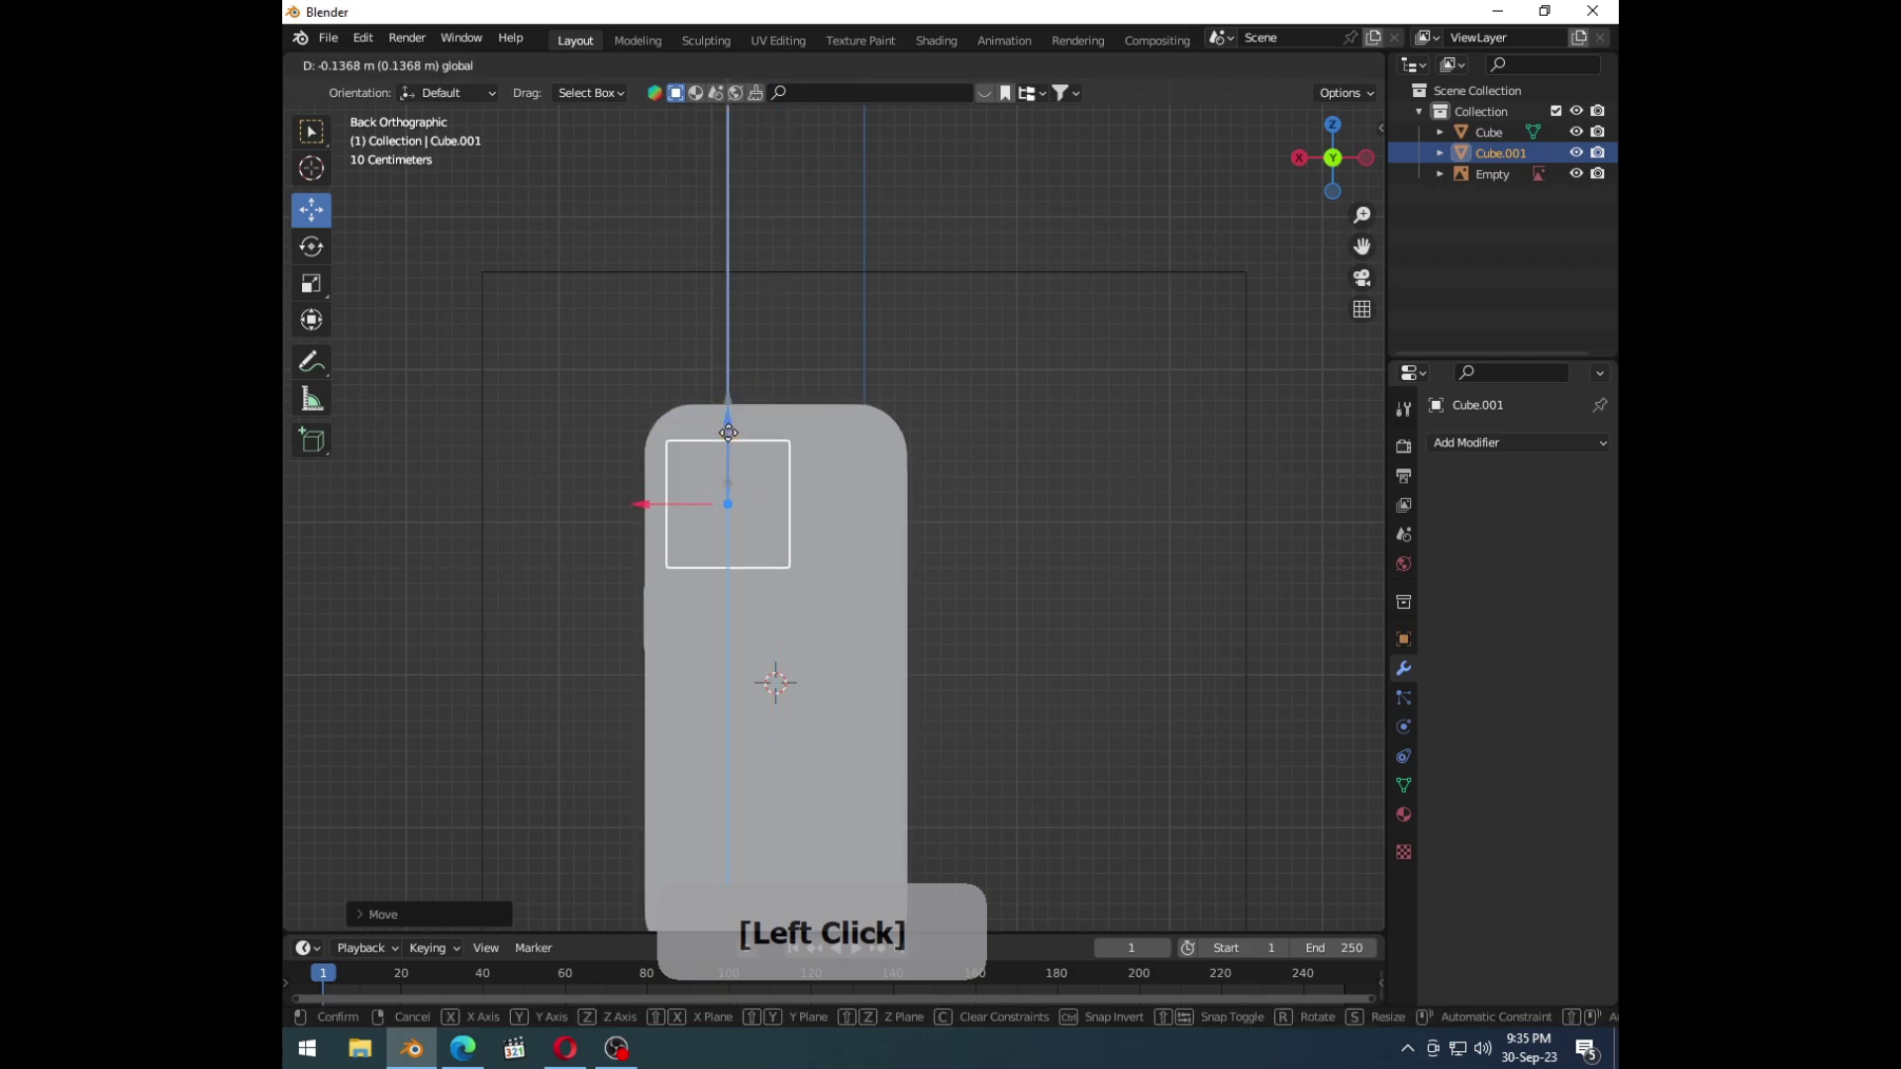
pyautogui.press('ctrl+1')
# Step: Flatten the block into a thin plate, checking it against the iPhone reference
pyautogui.middleClick(866, 557)
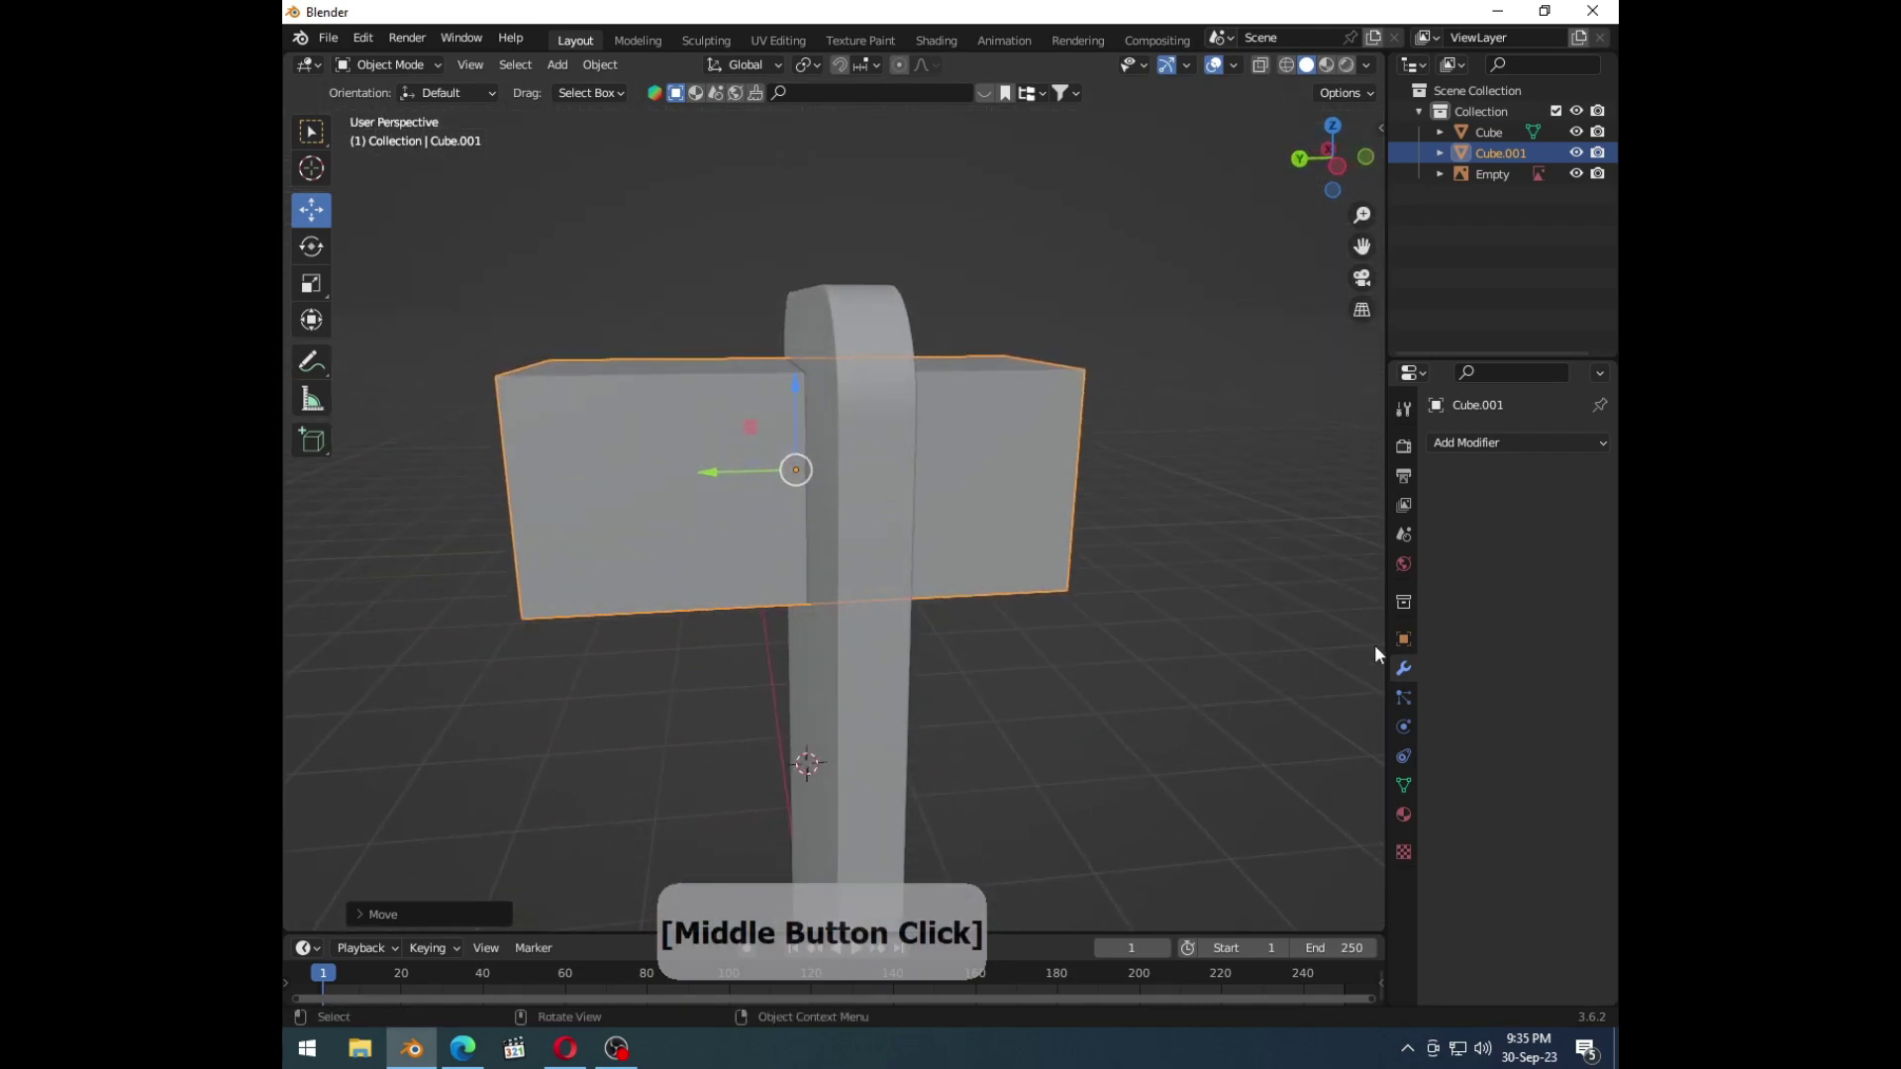
pyautogui.press('s')
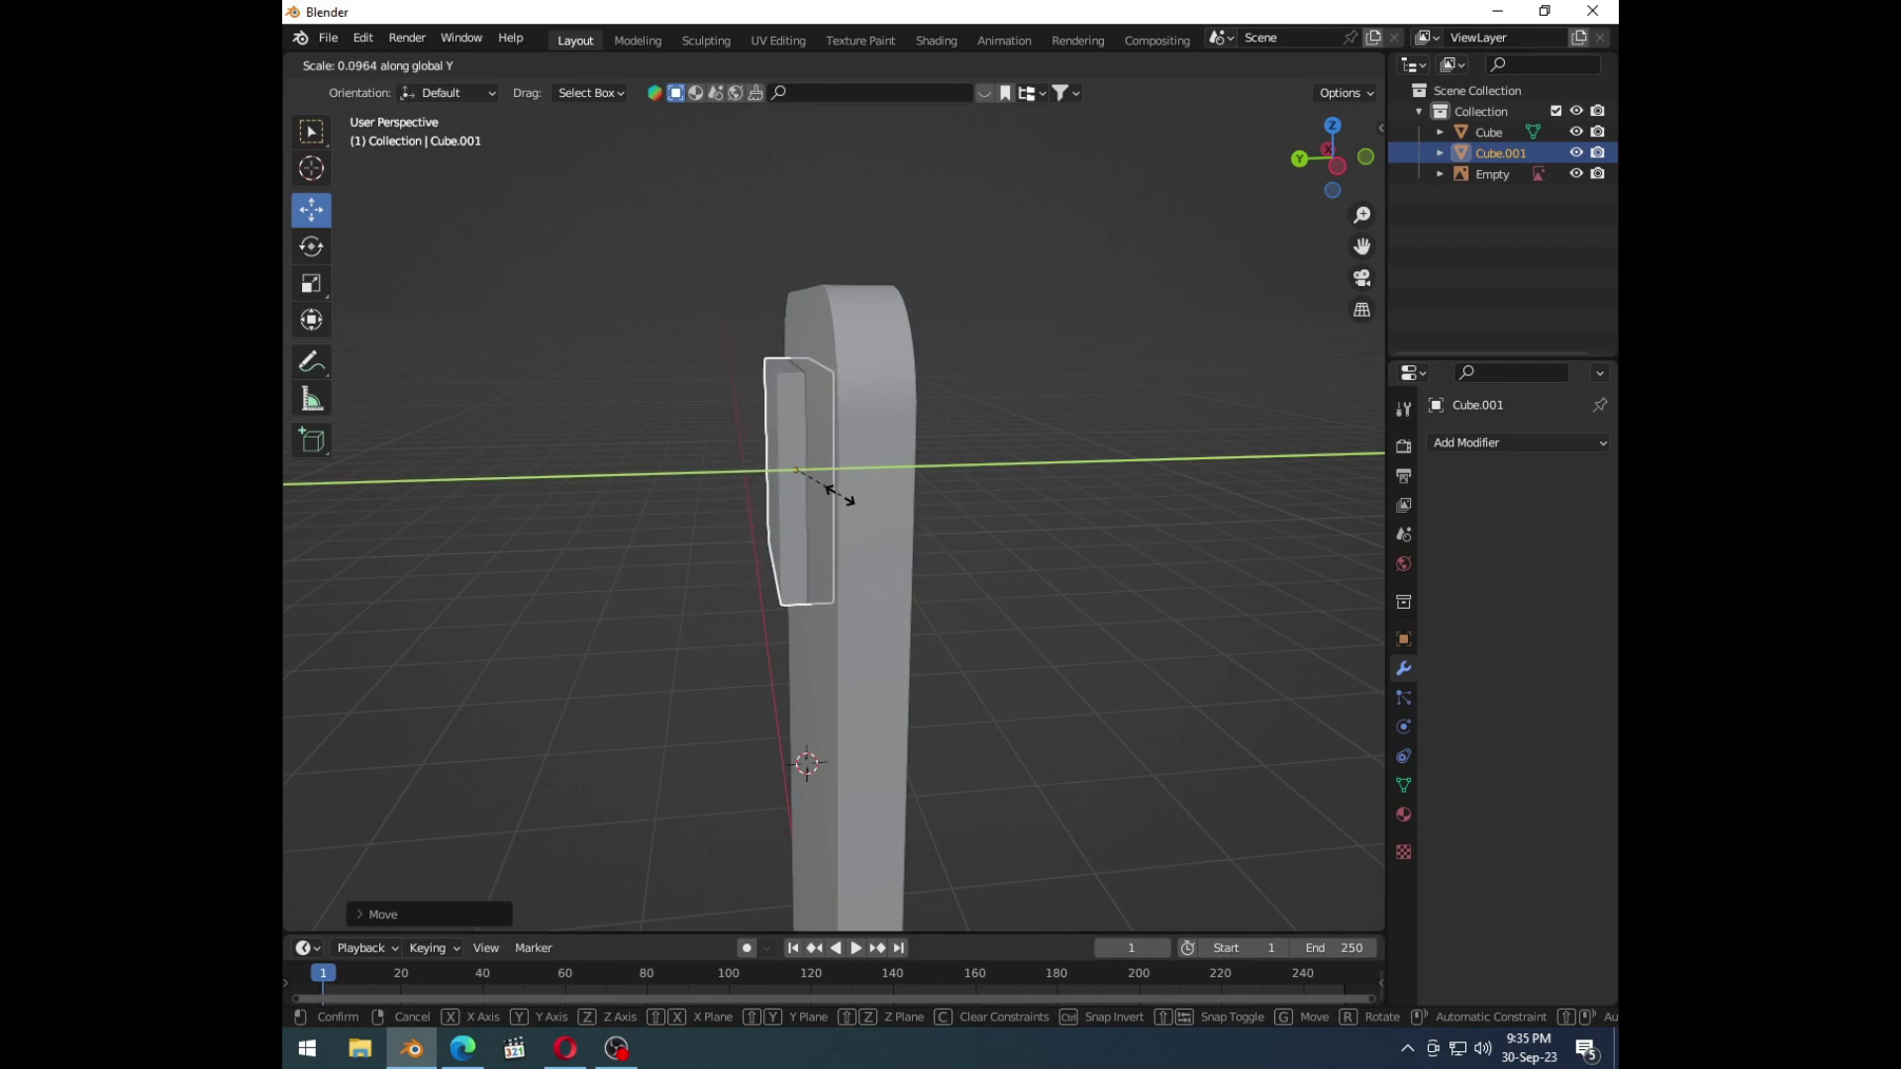
pyautogui.click(846, 497)
pyautogui.middleClick(842, 505)
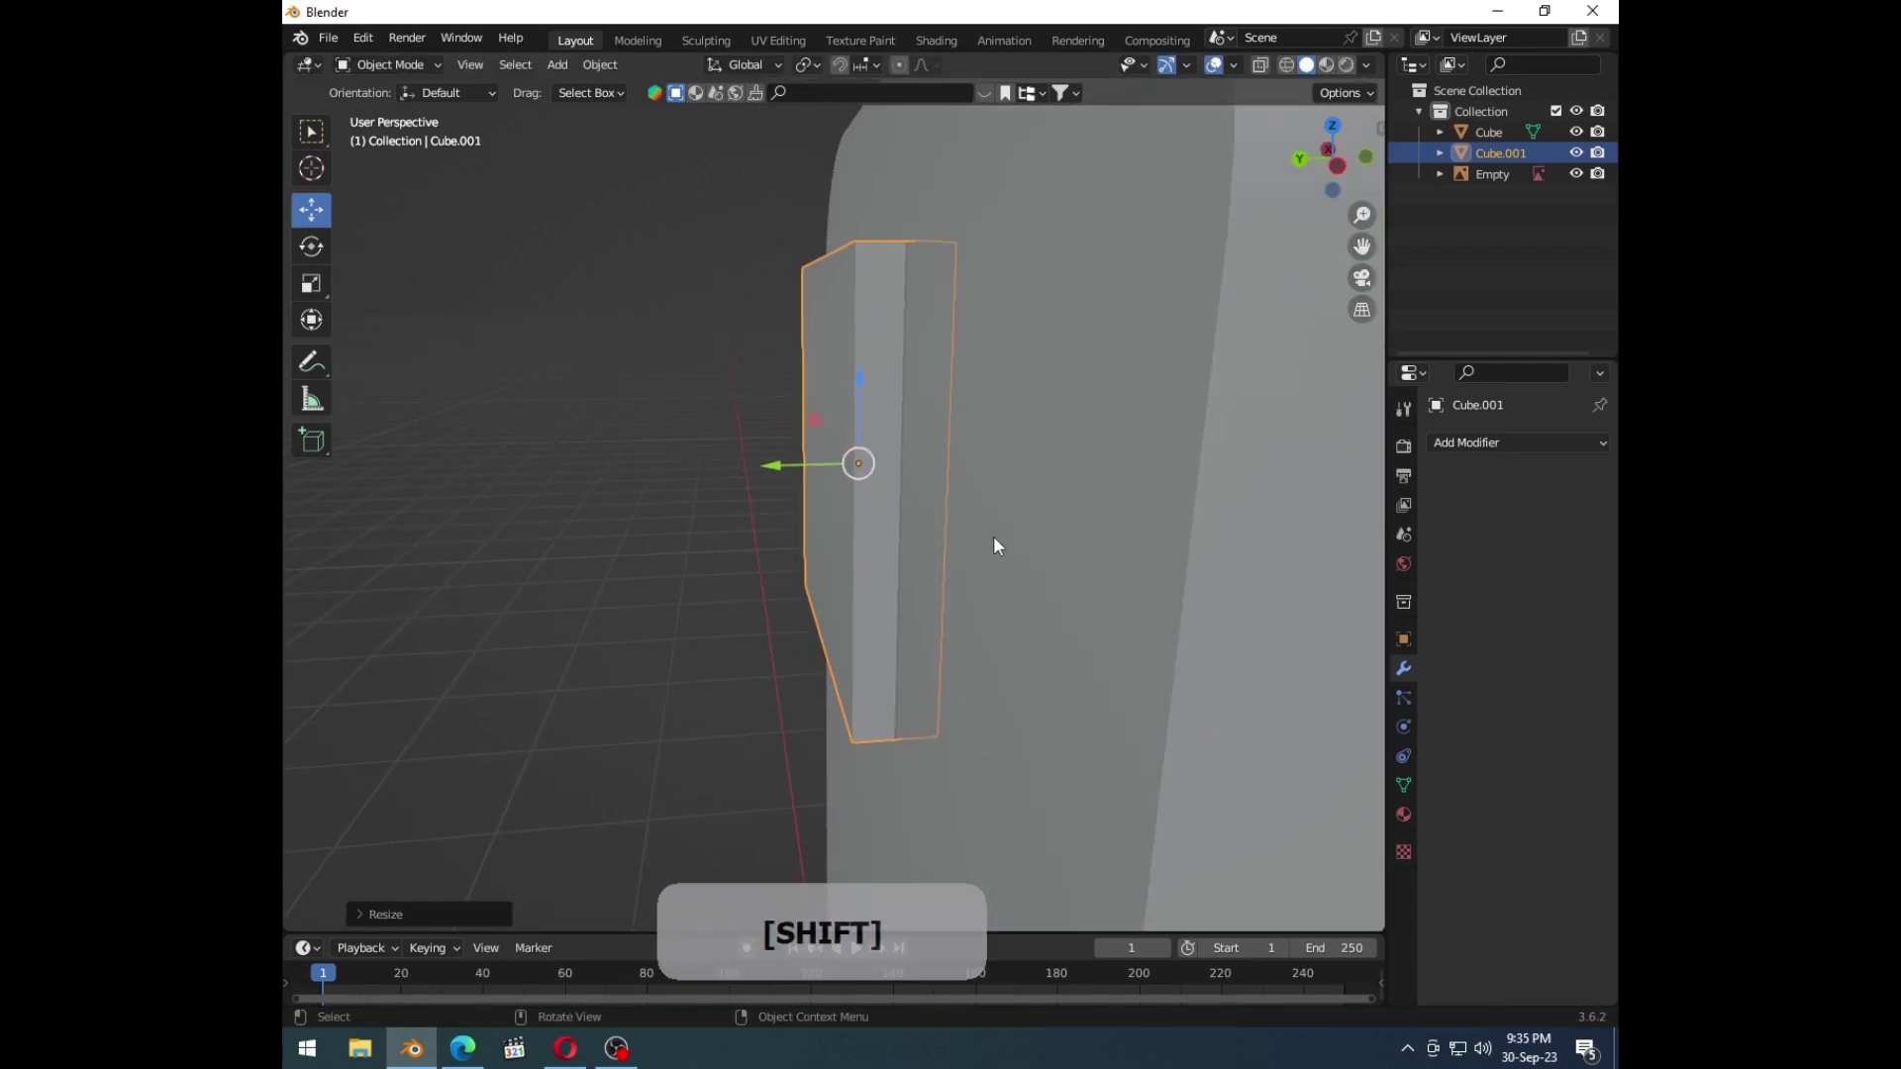
pyautogui.press('s')
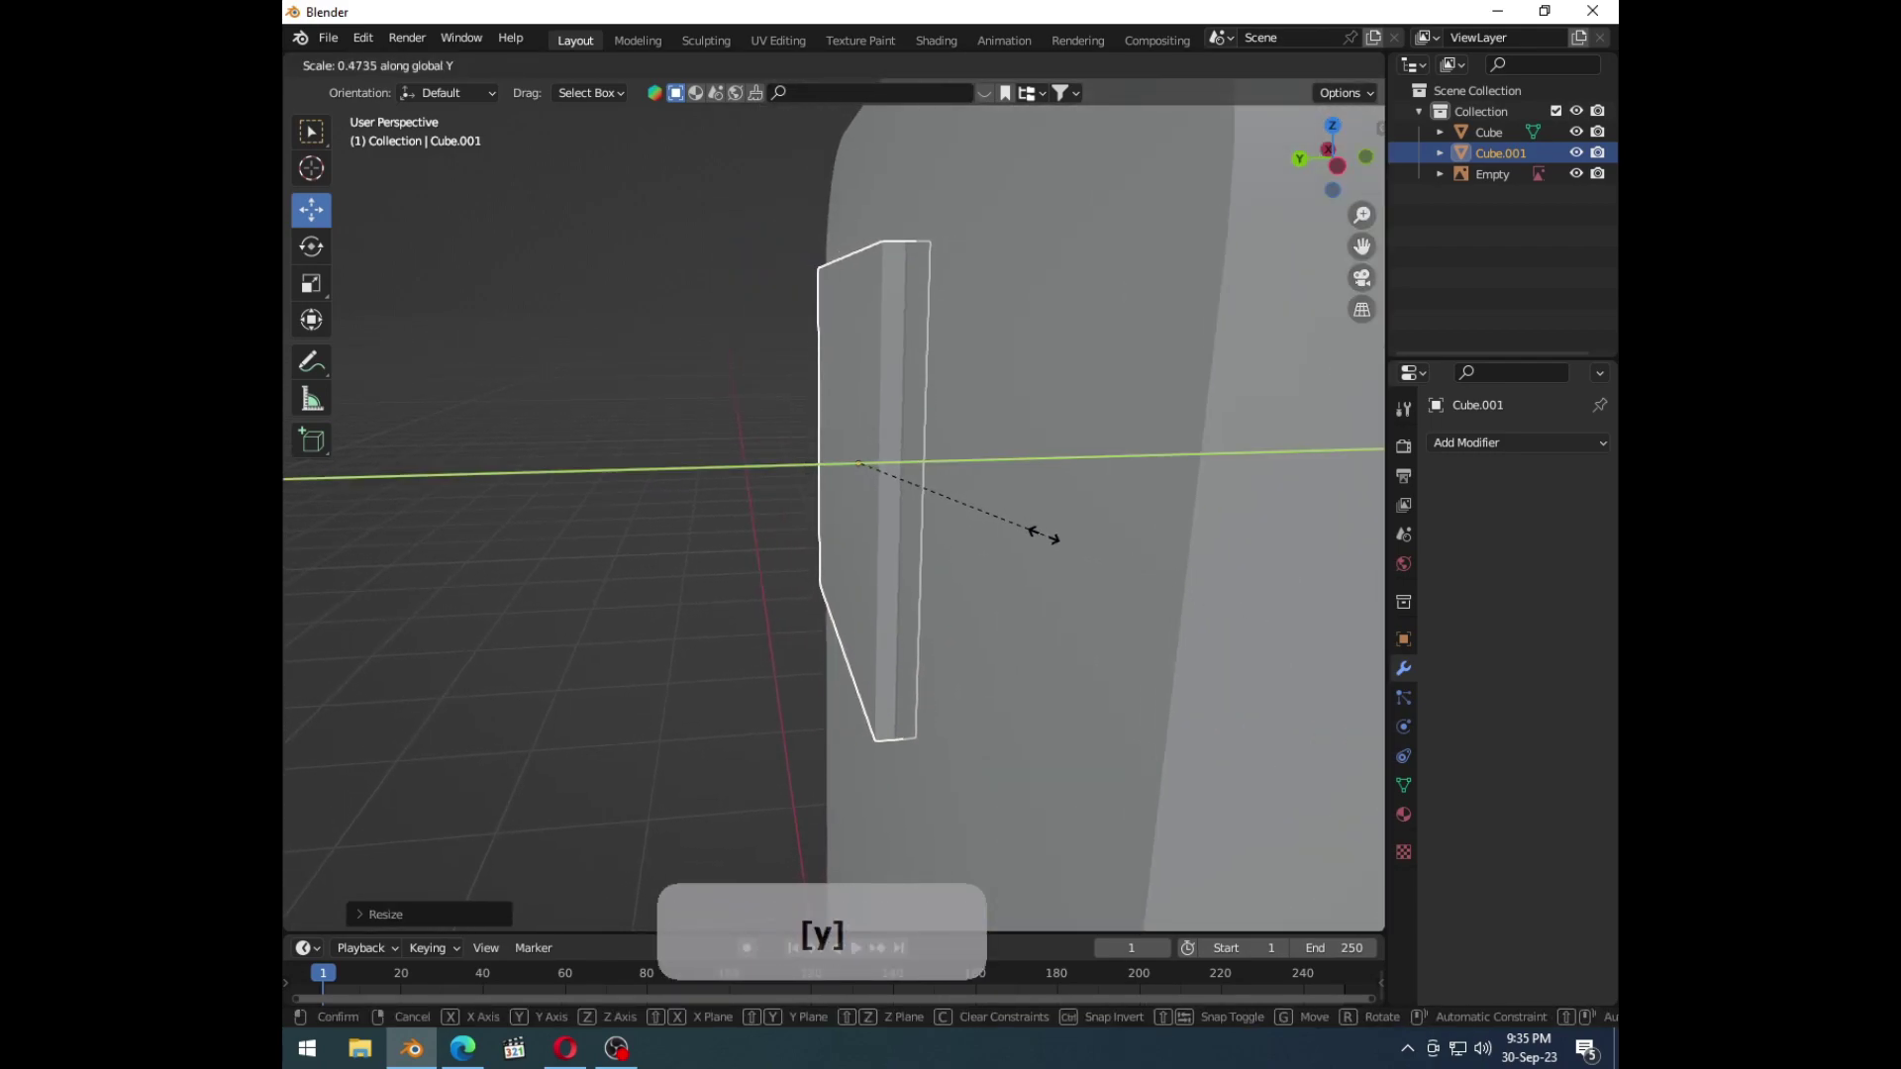
pyautogui.click(955, 506)
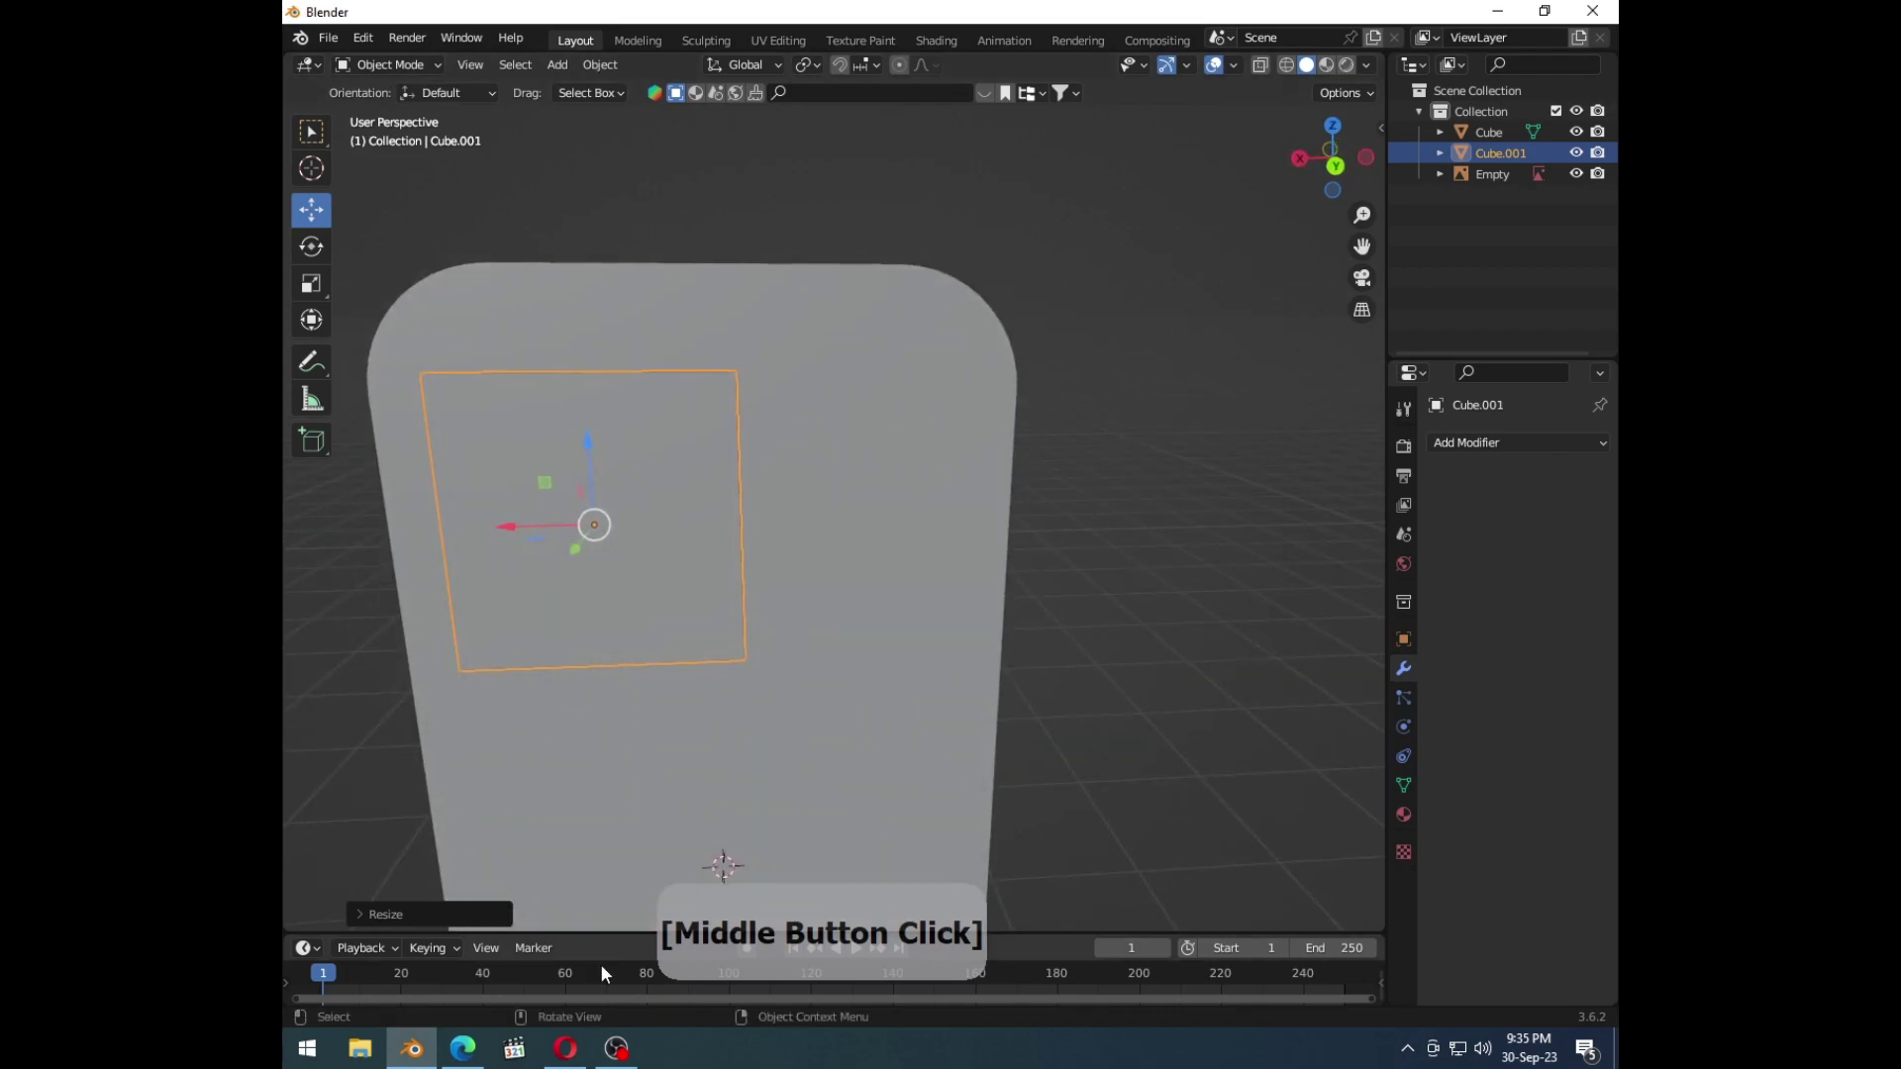
pyautogui.click(462, 1046)
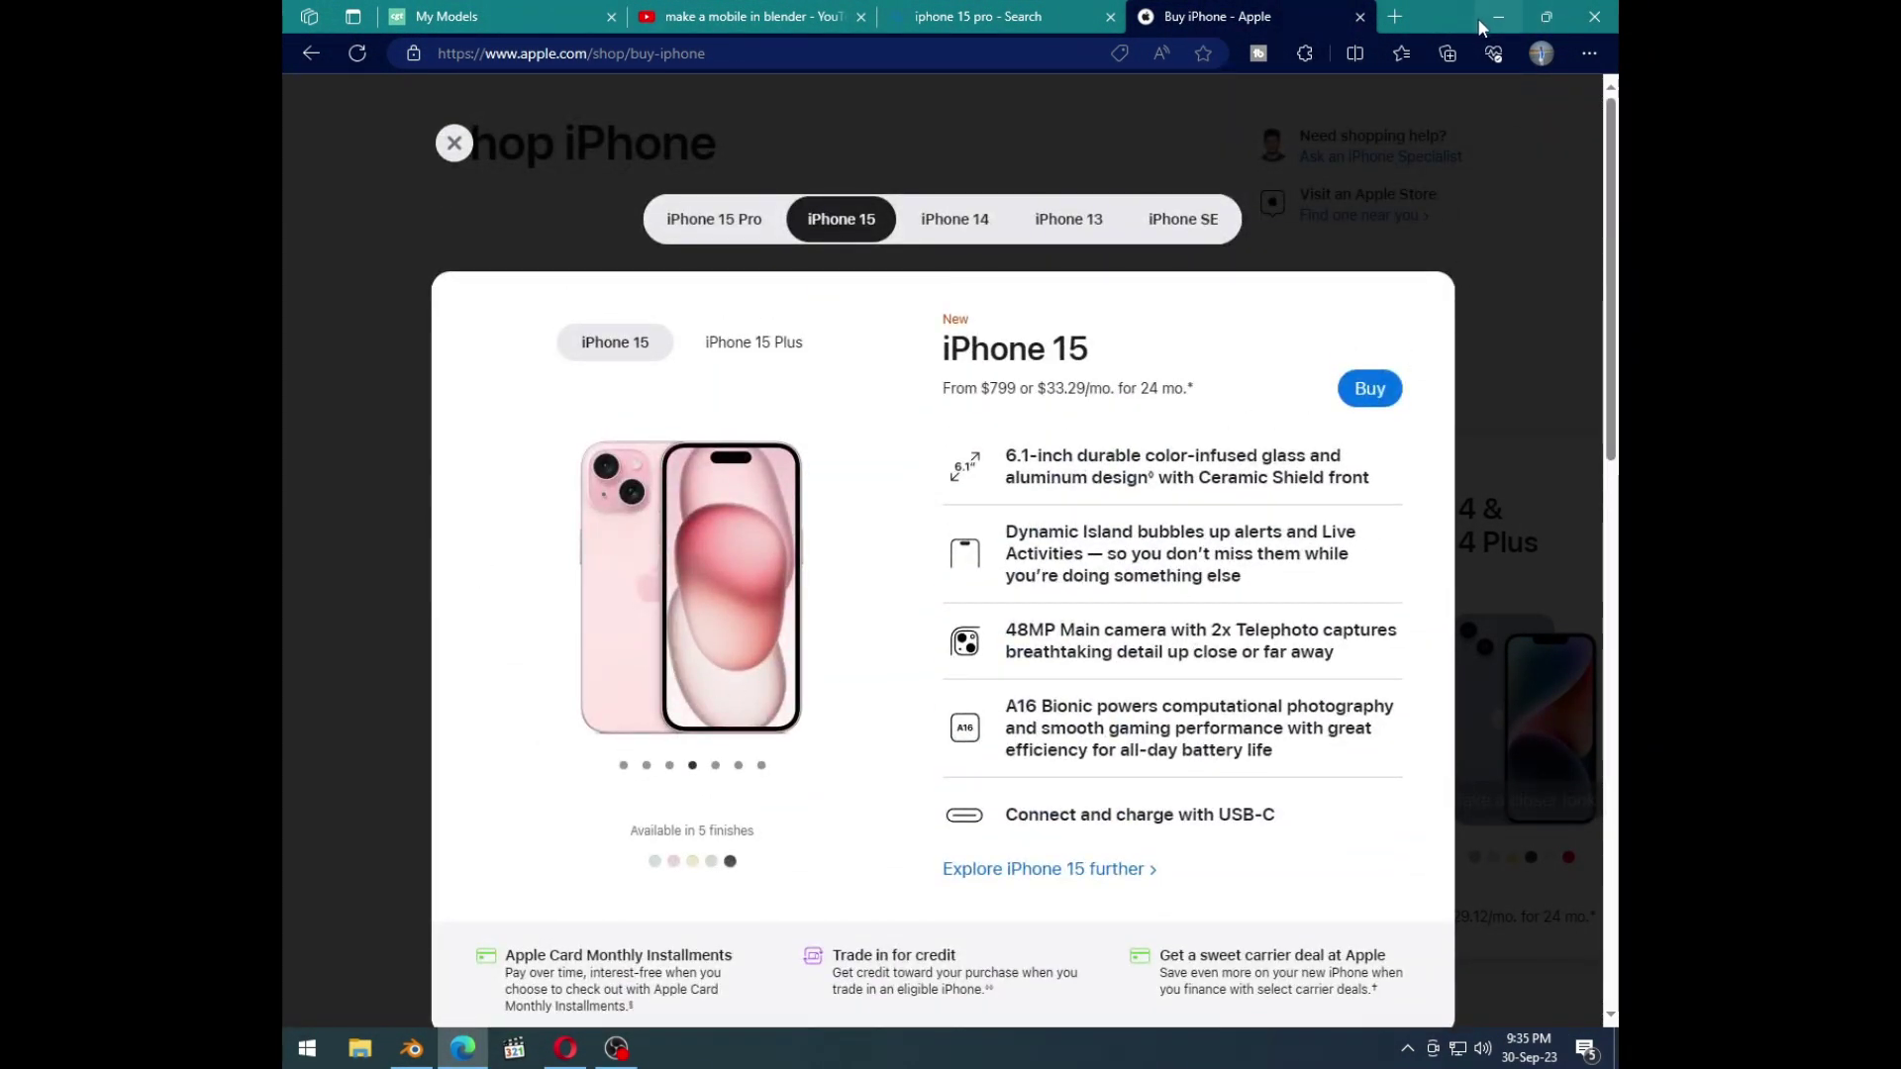
pyautogui.click(1459, 25)
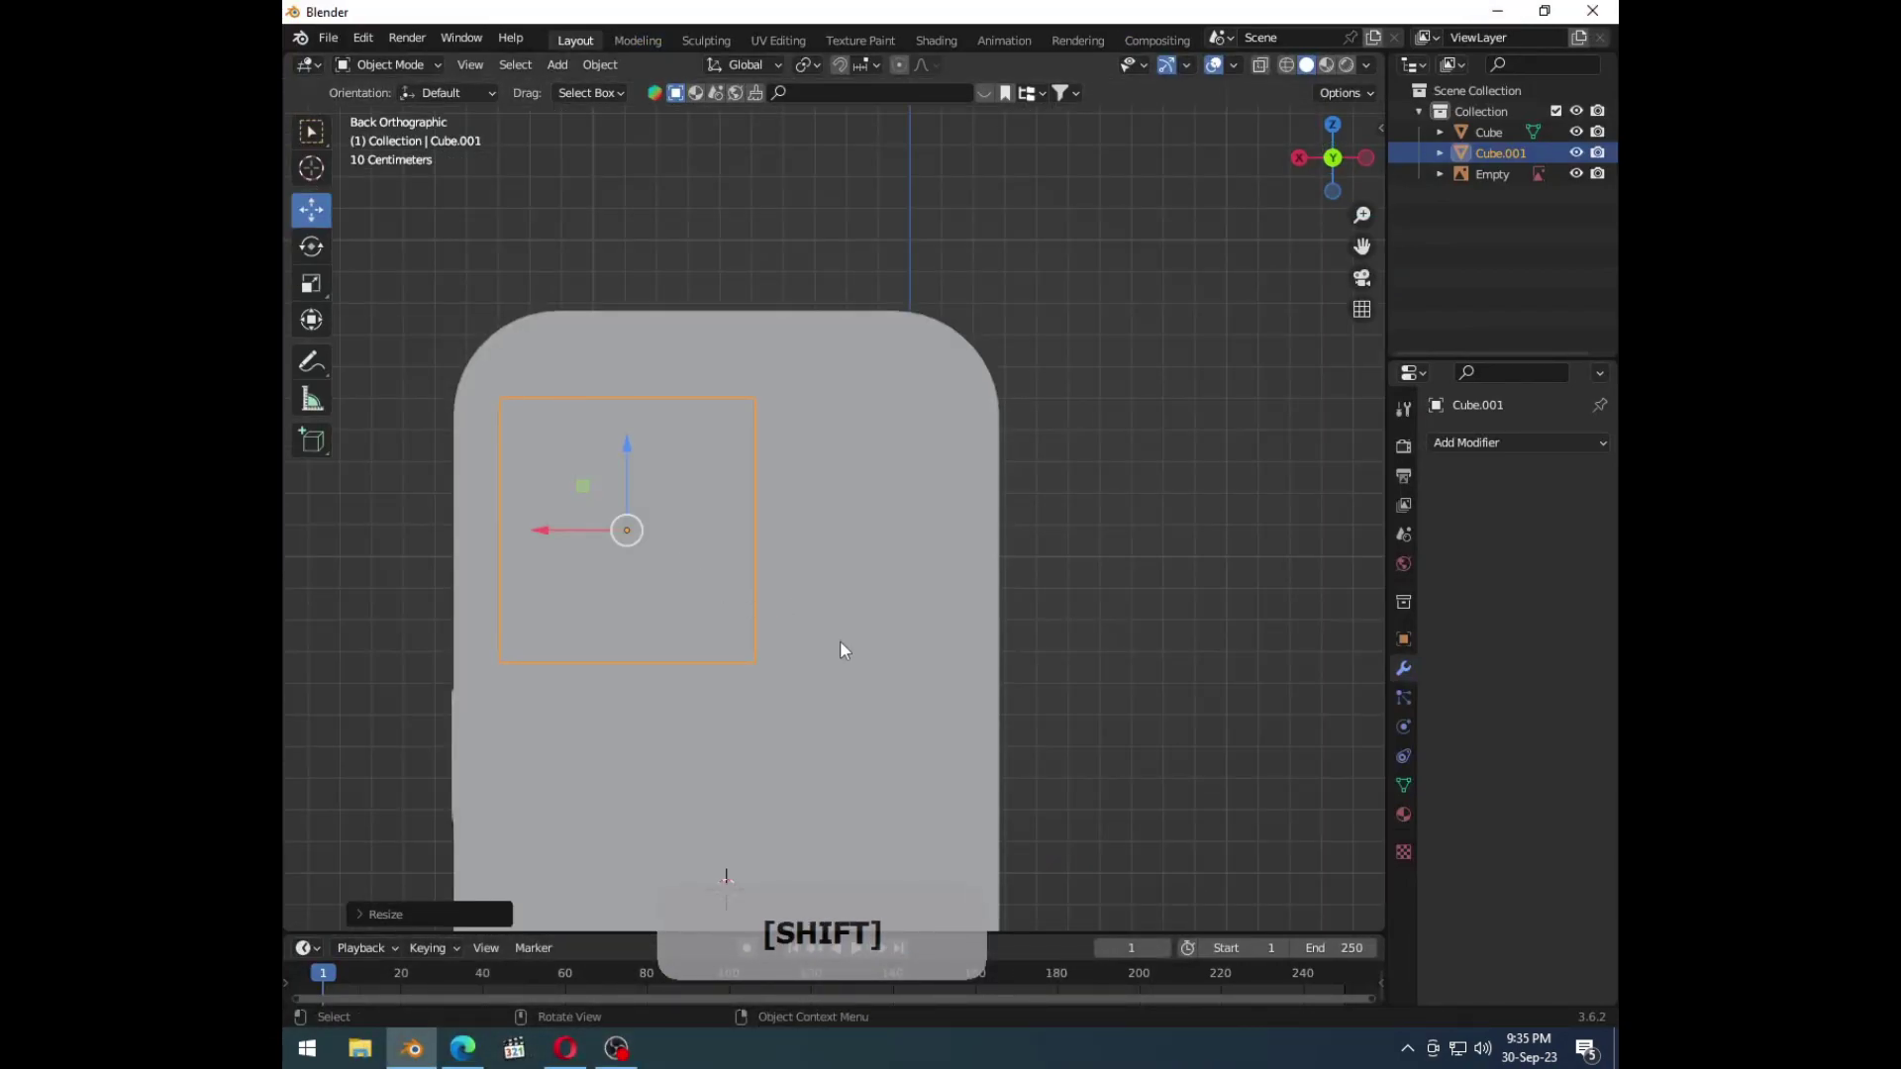
# Step: Shrink the camera-bump plate, nudge it toward the top-left corner and start bevelling its corners
pyautogui.press('a')
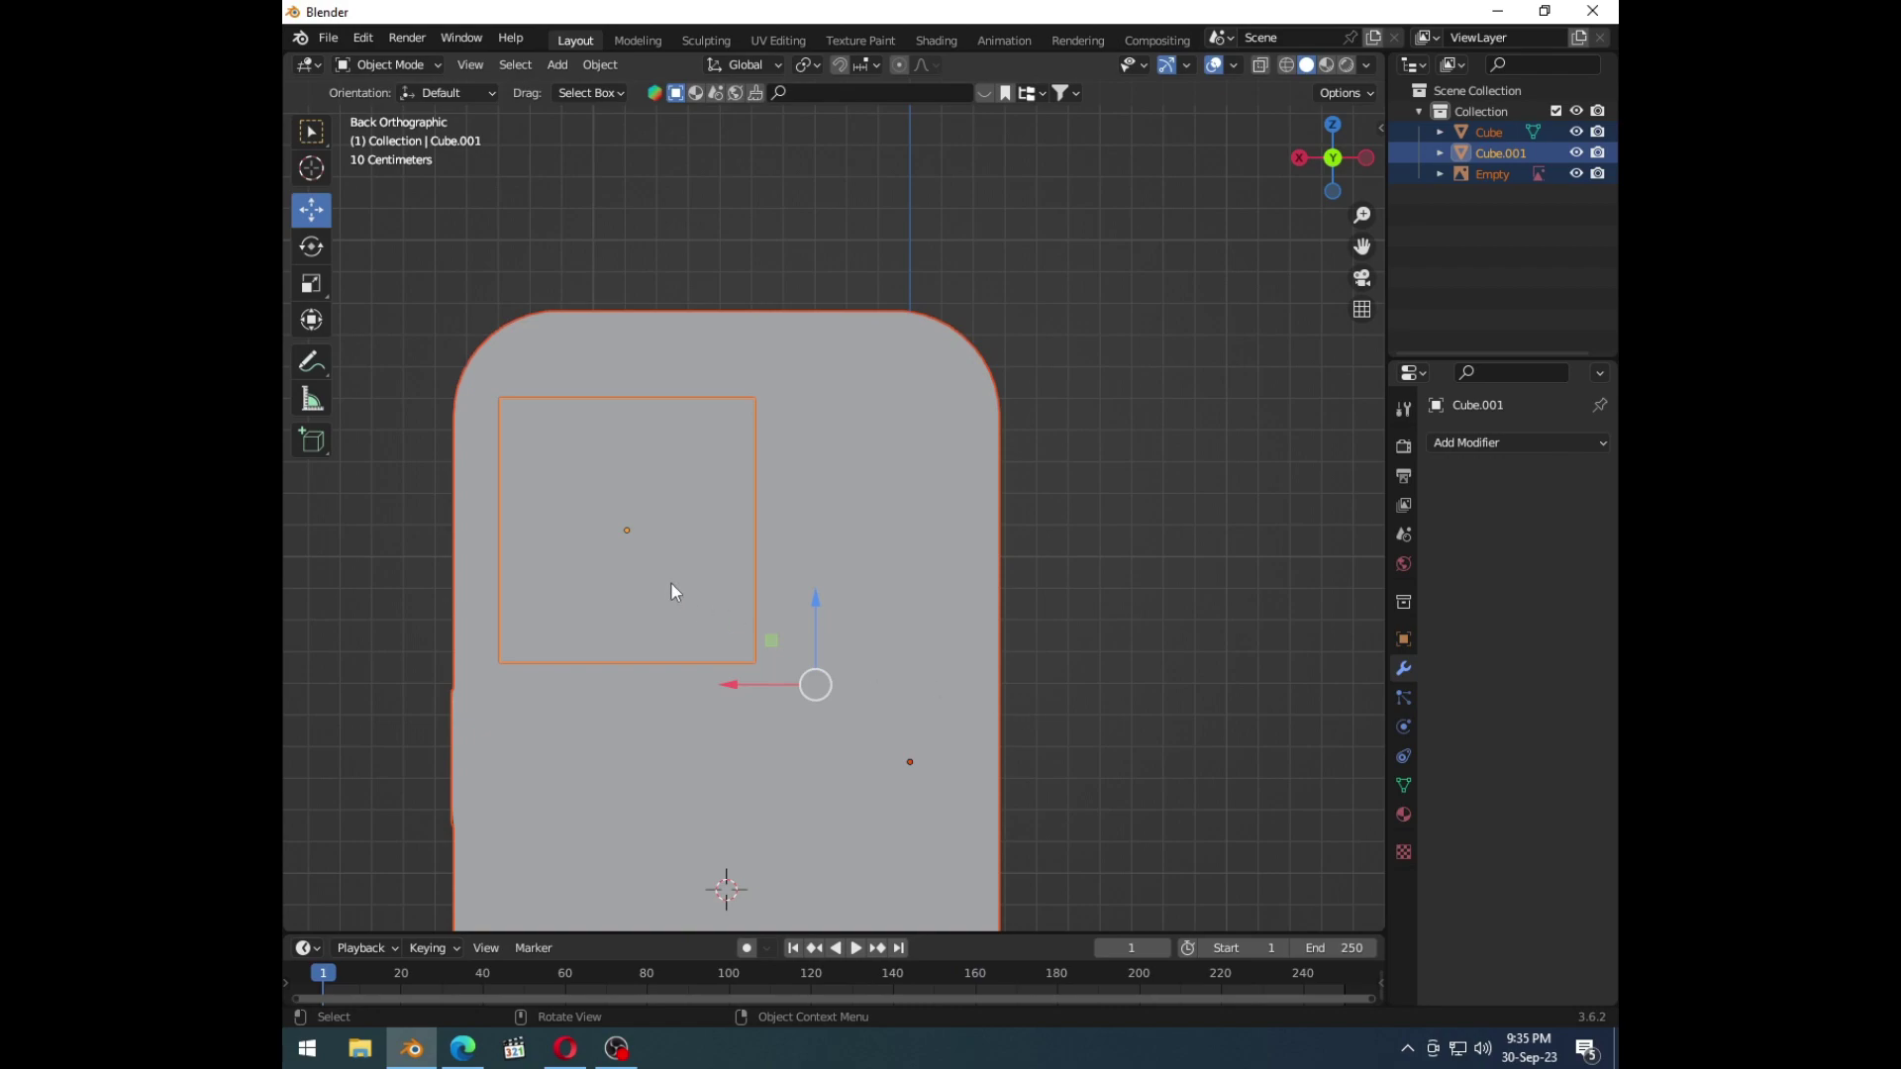
pyautogui.press('s')
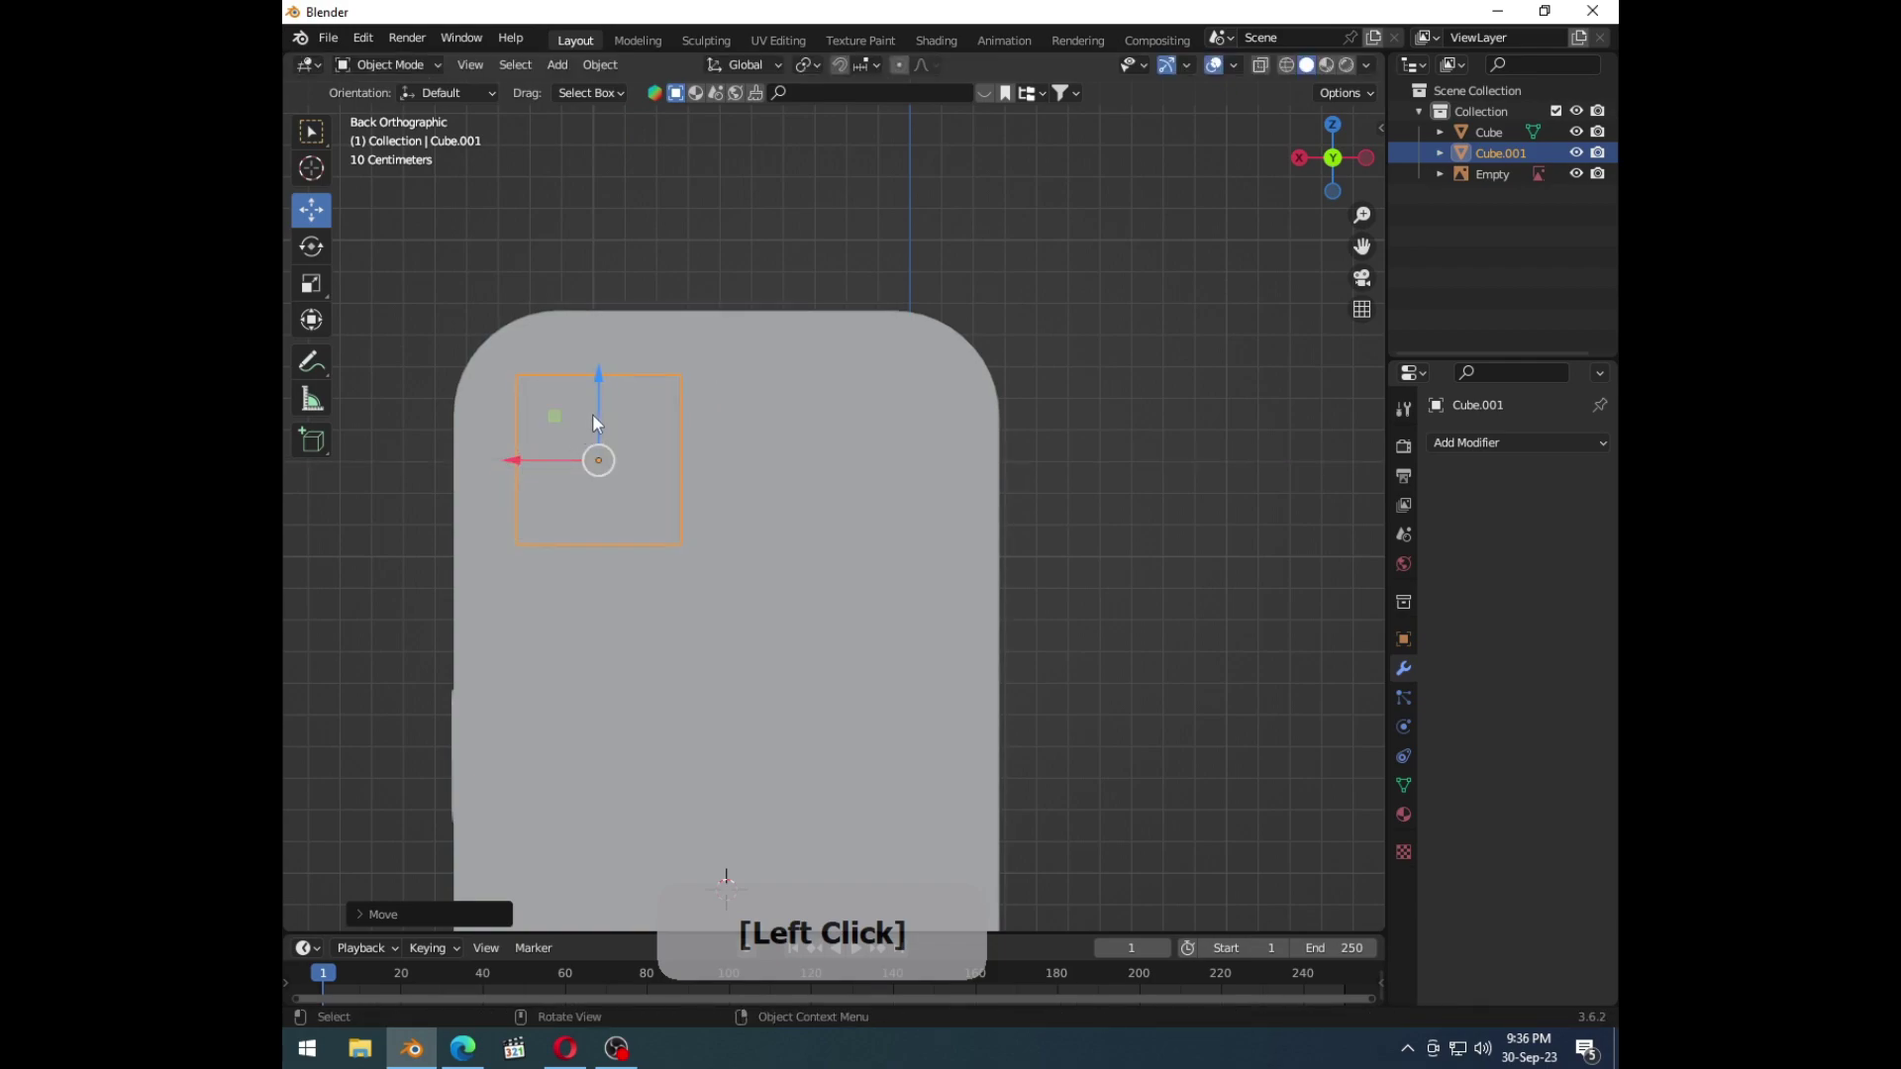
pyautogui.press('s')
pyautogui.click(818, 566)
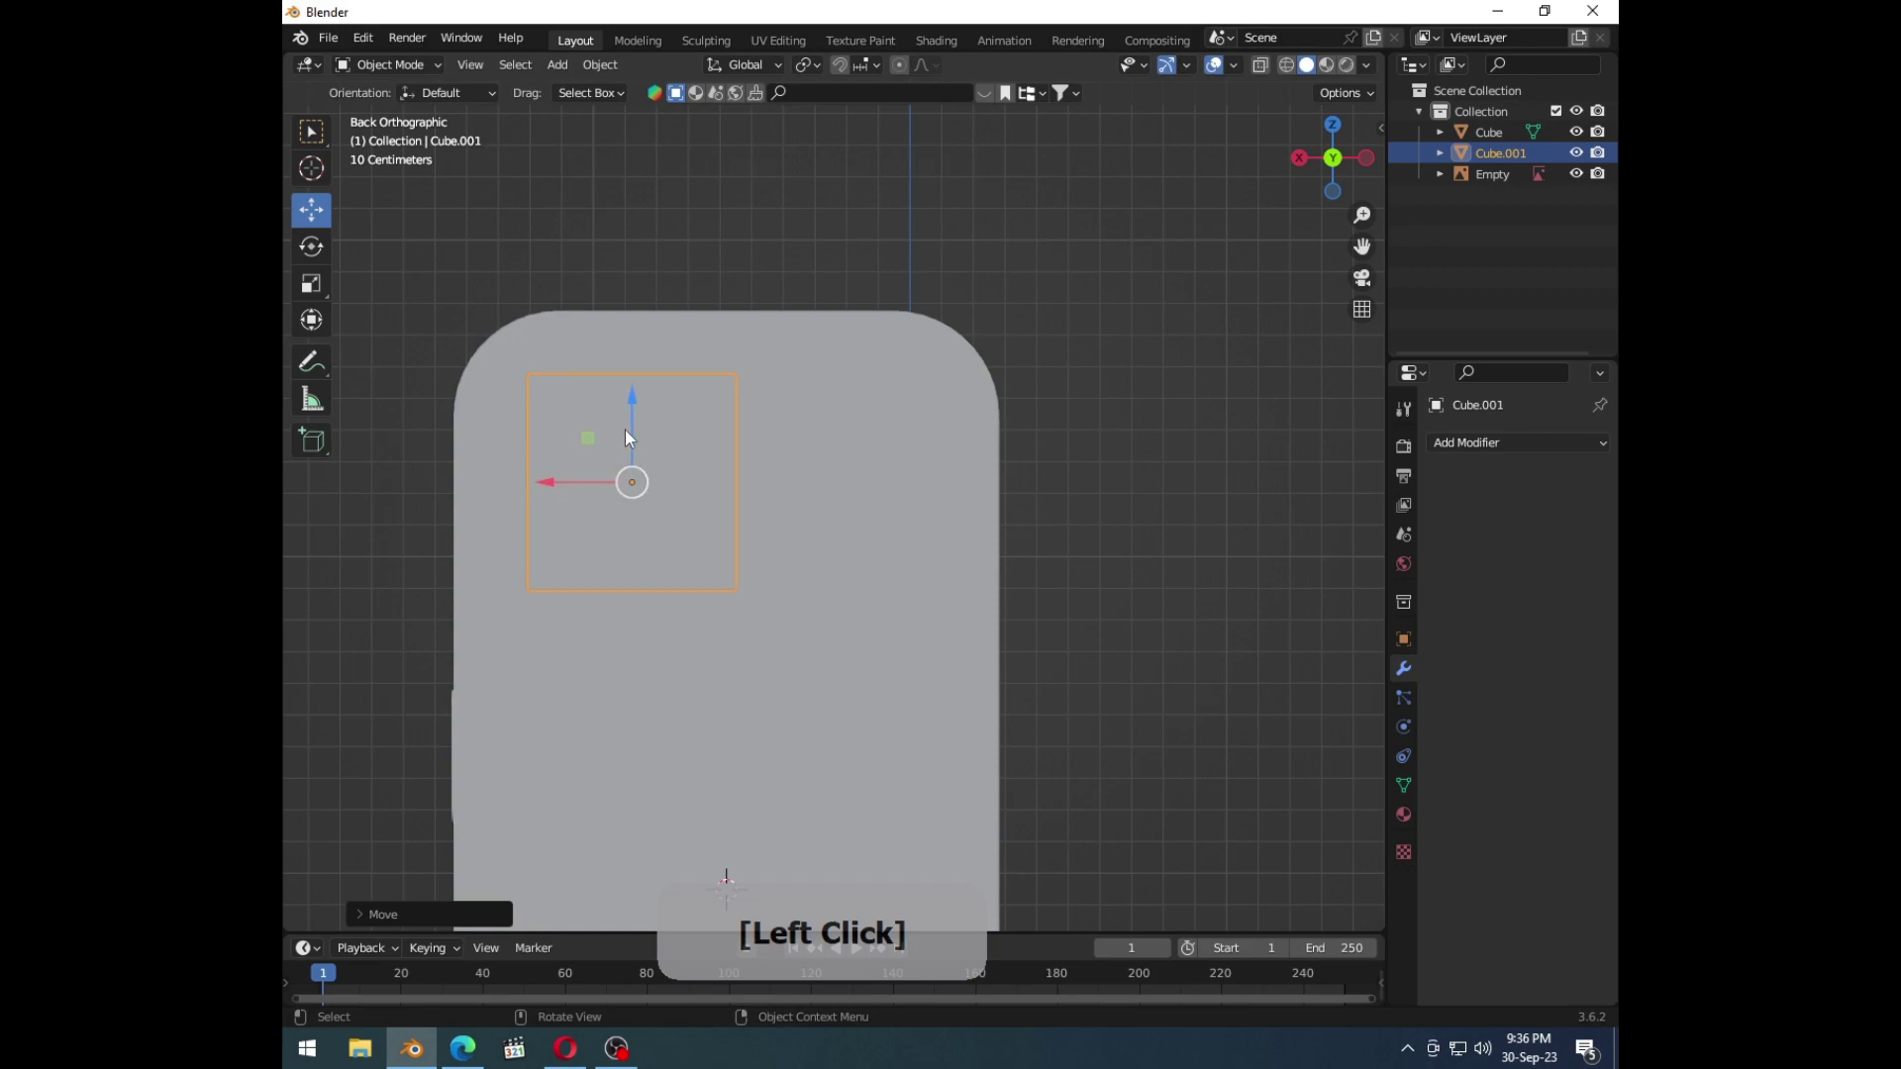
pyautogui.press('ctrl+b')
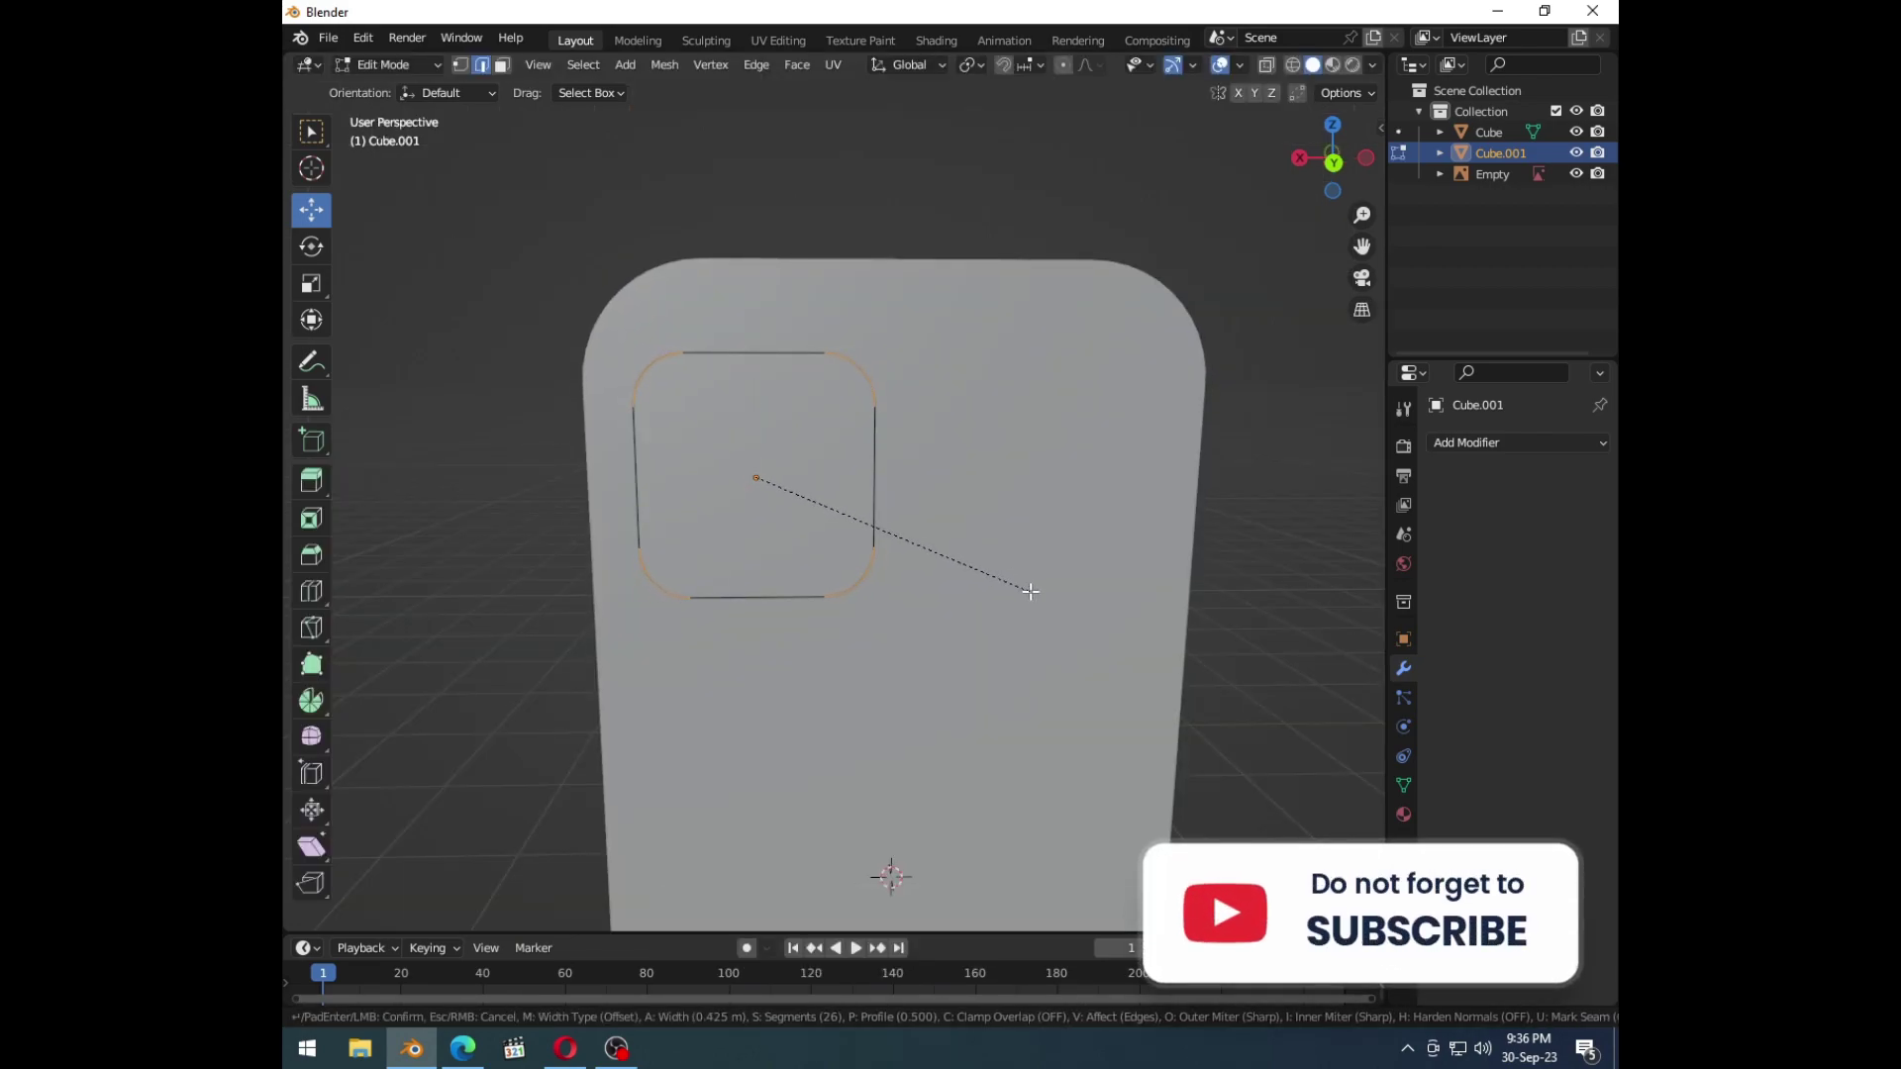
# Step: Inset the camera bump's top face to form a border rim around it
pyautogui.press('Tab')
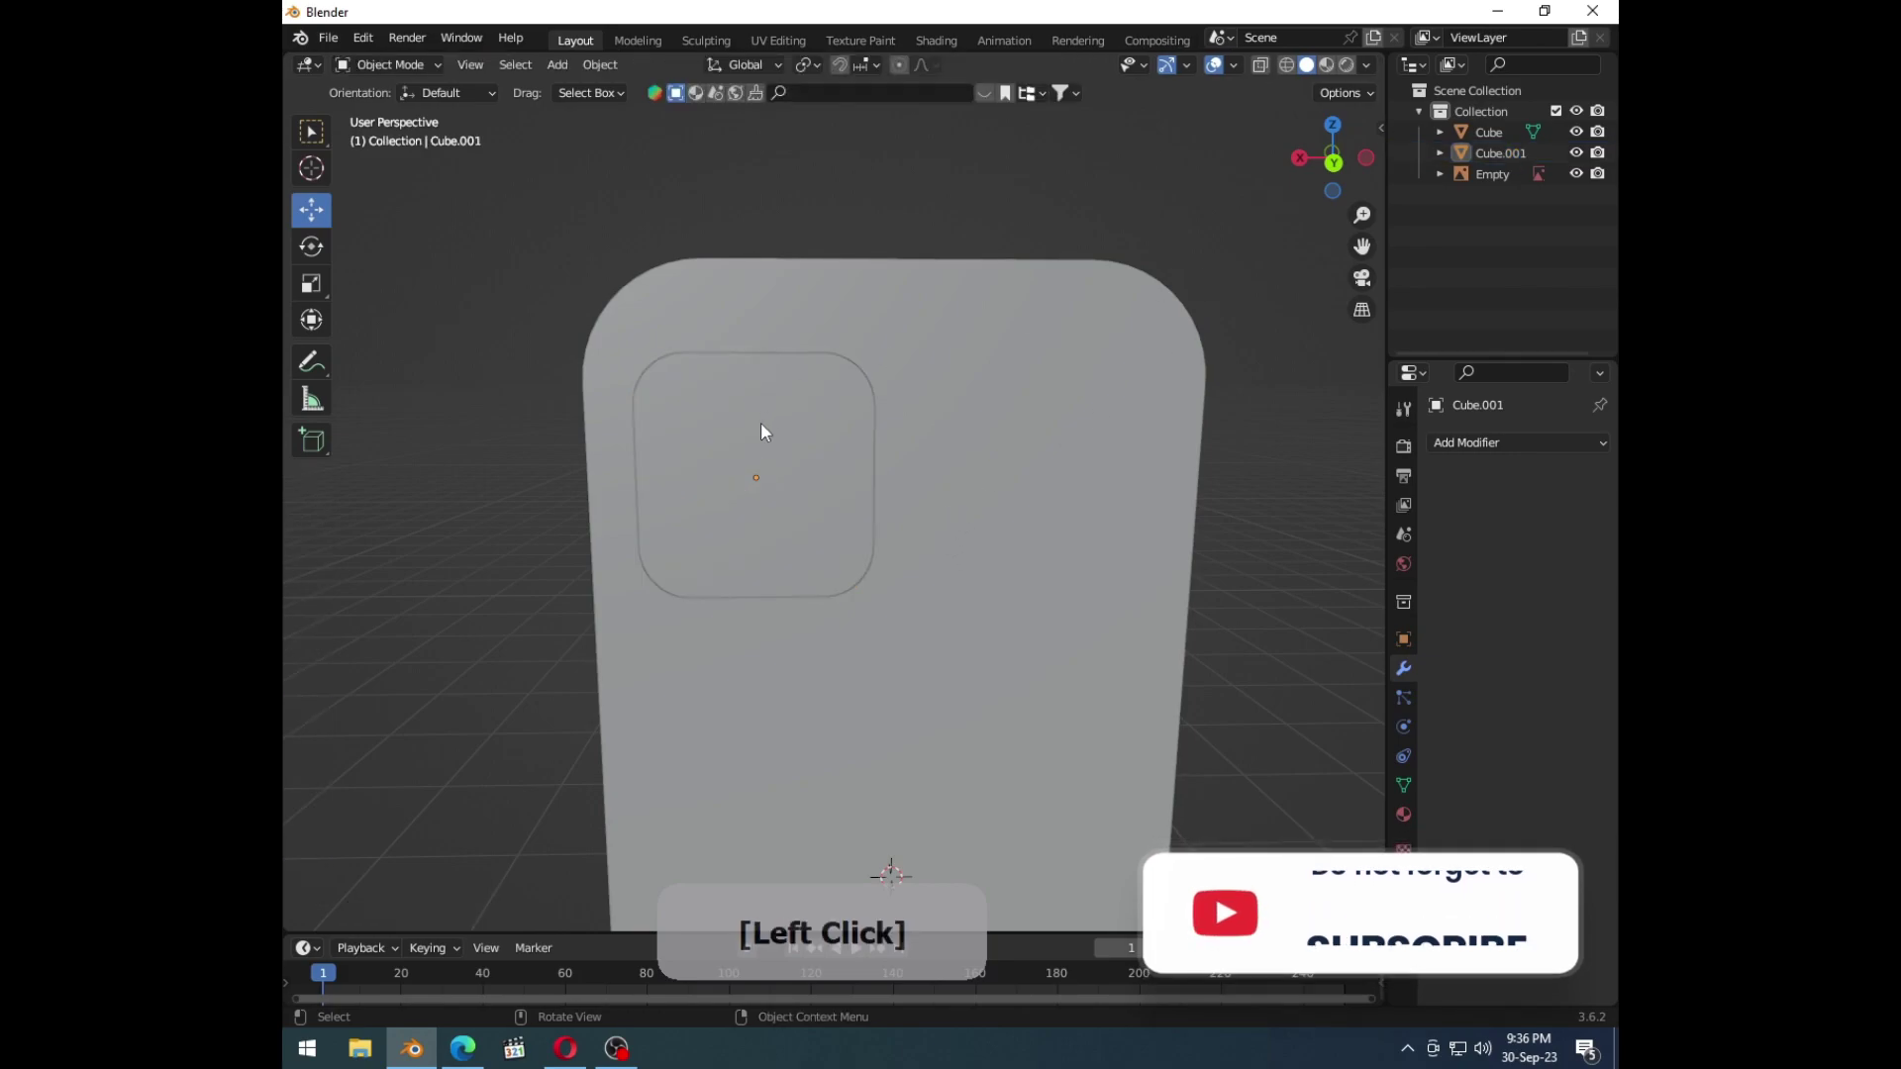
pyautogui.middleClick(770, 437)
pyautogui.click(835, 438)
pyautogui.press('Tab')
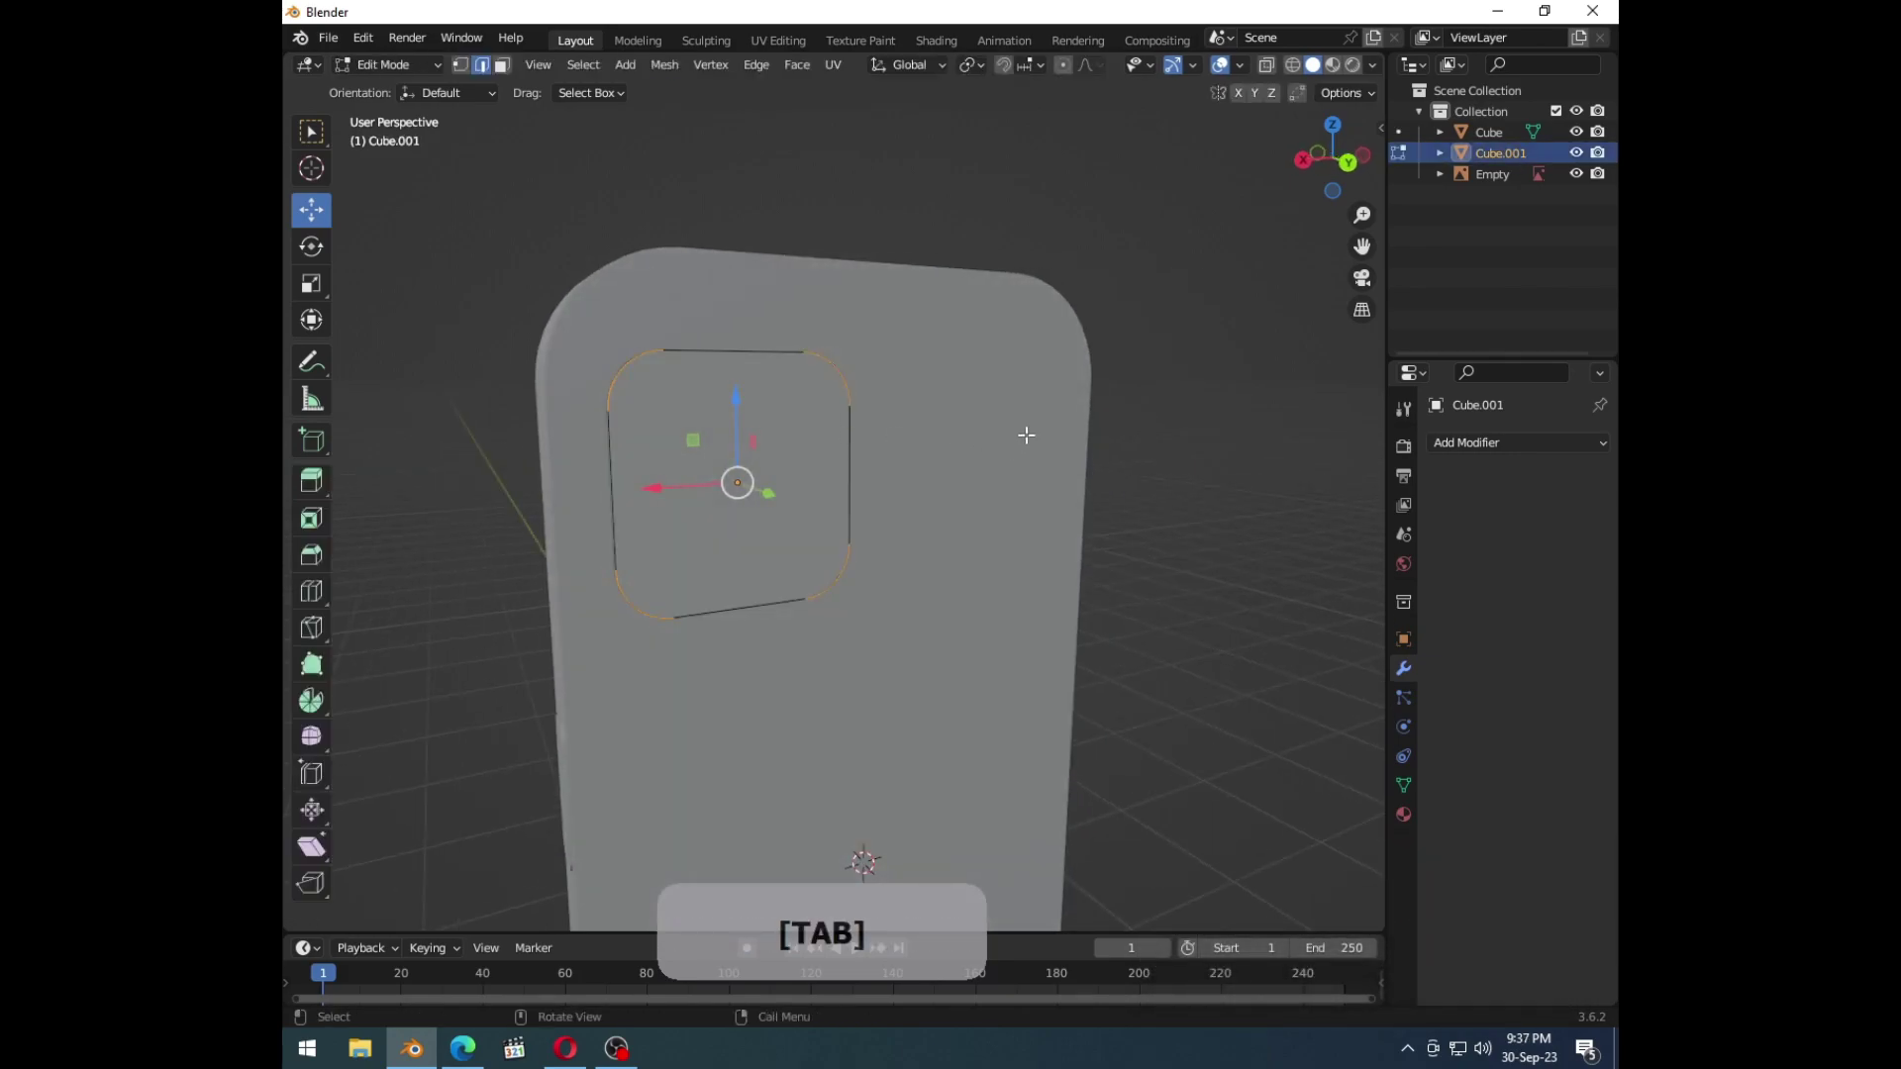
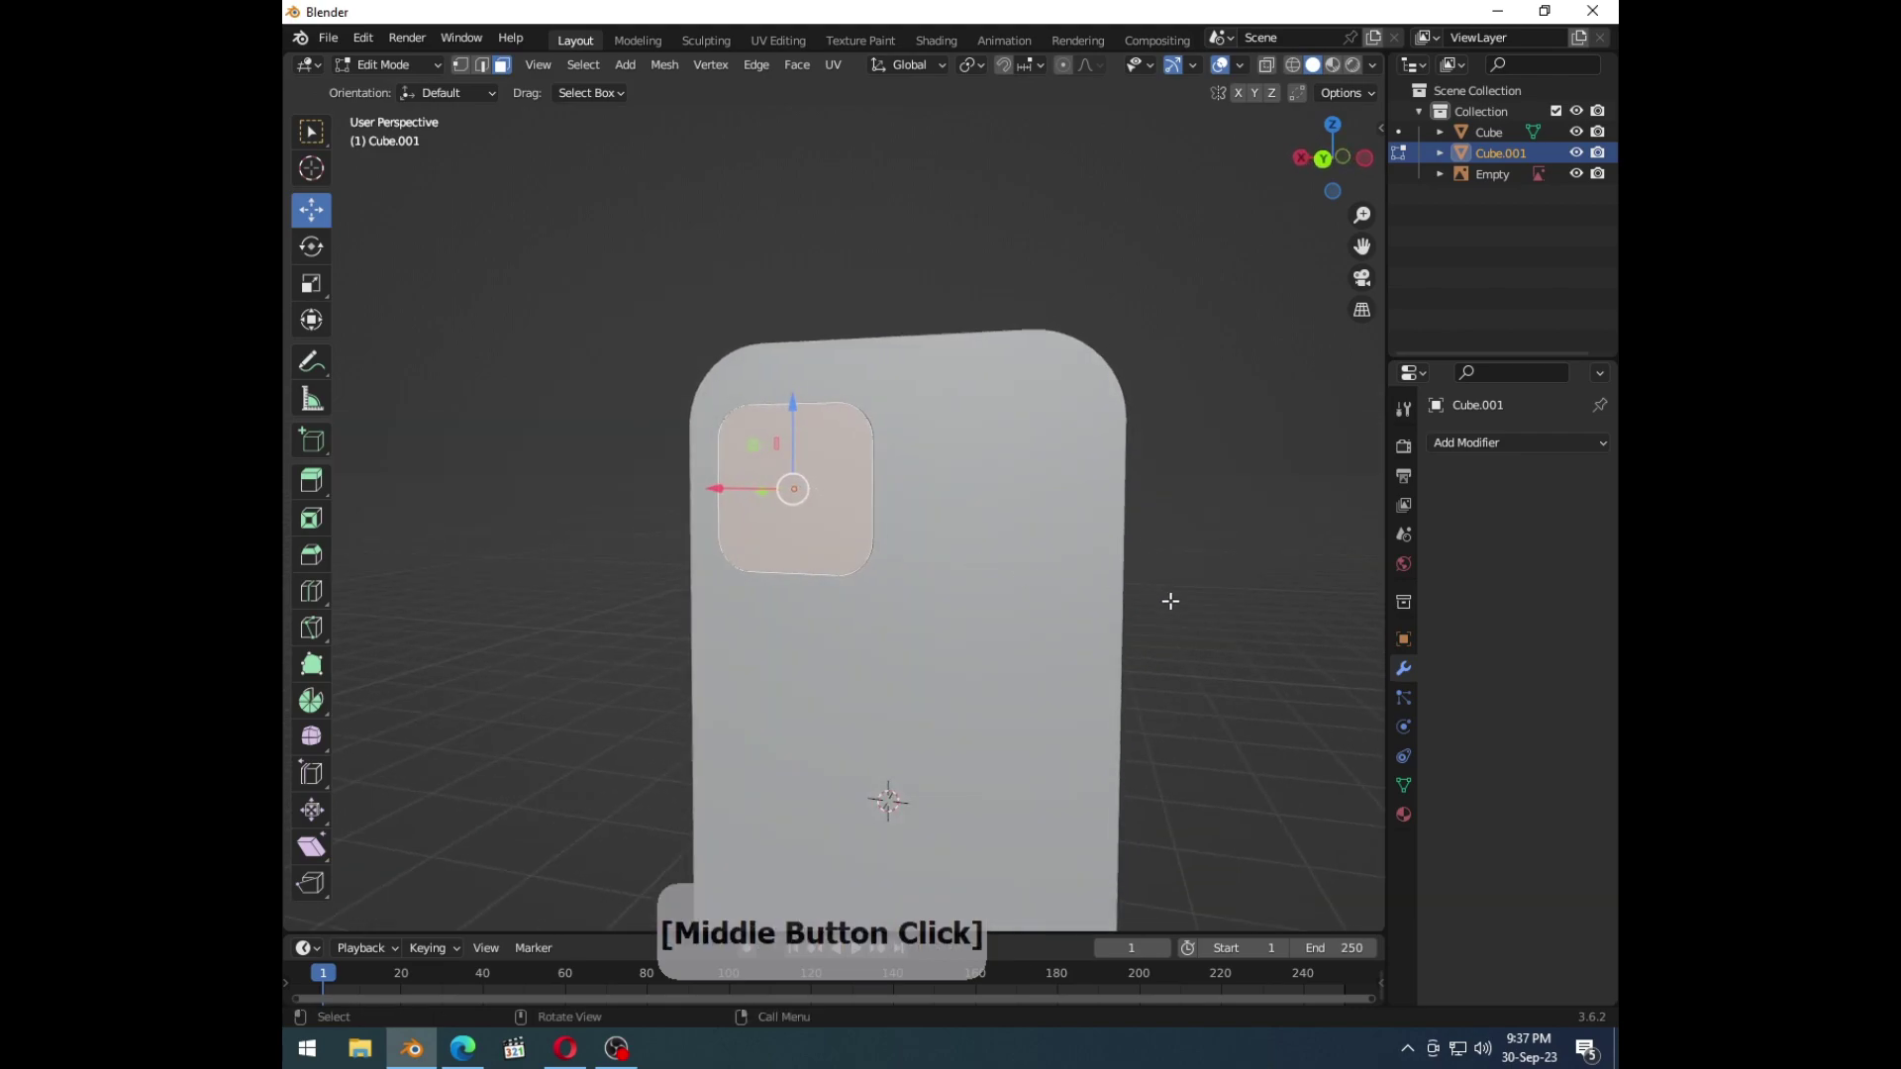
pyautogui.press('i')
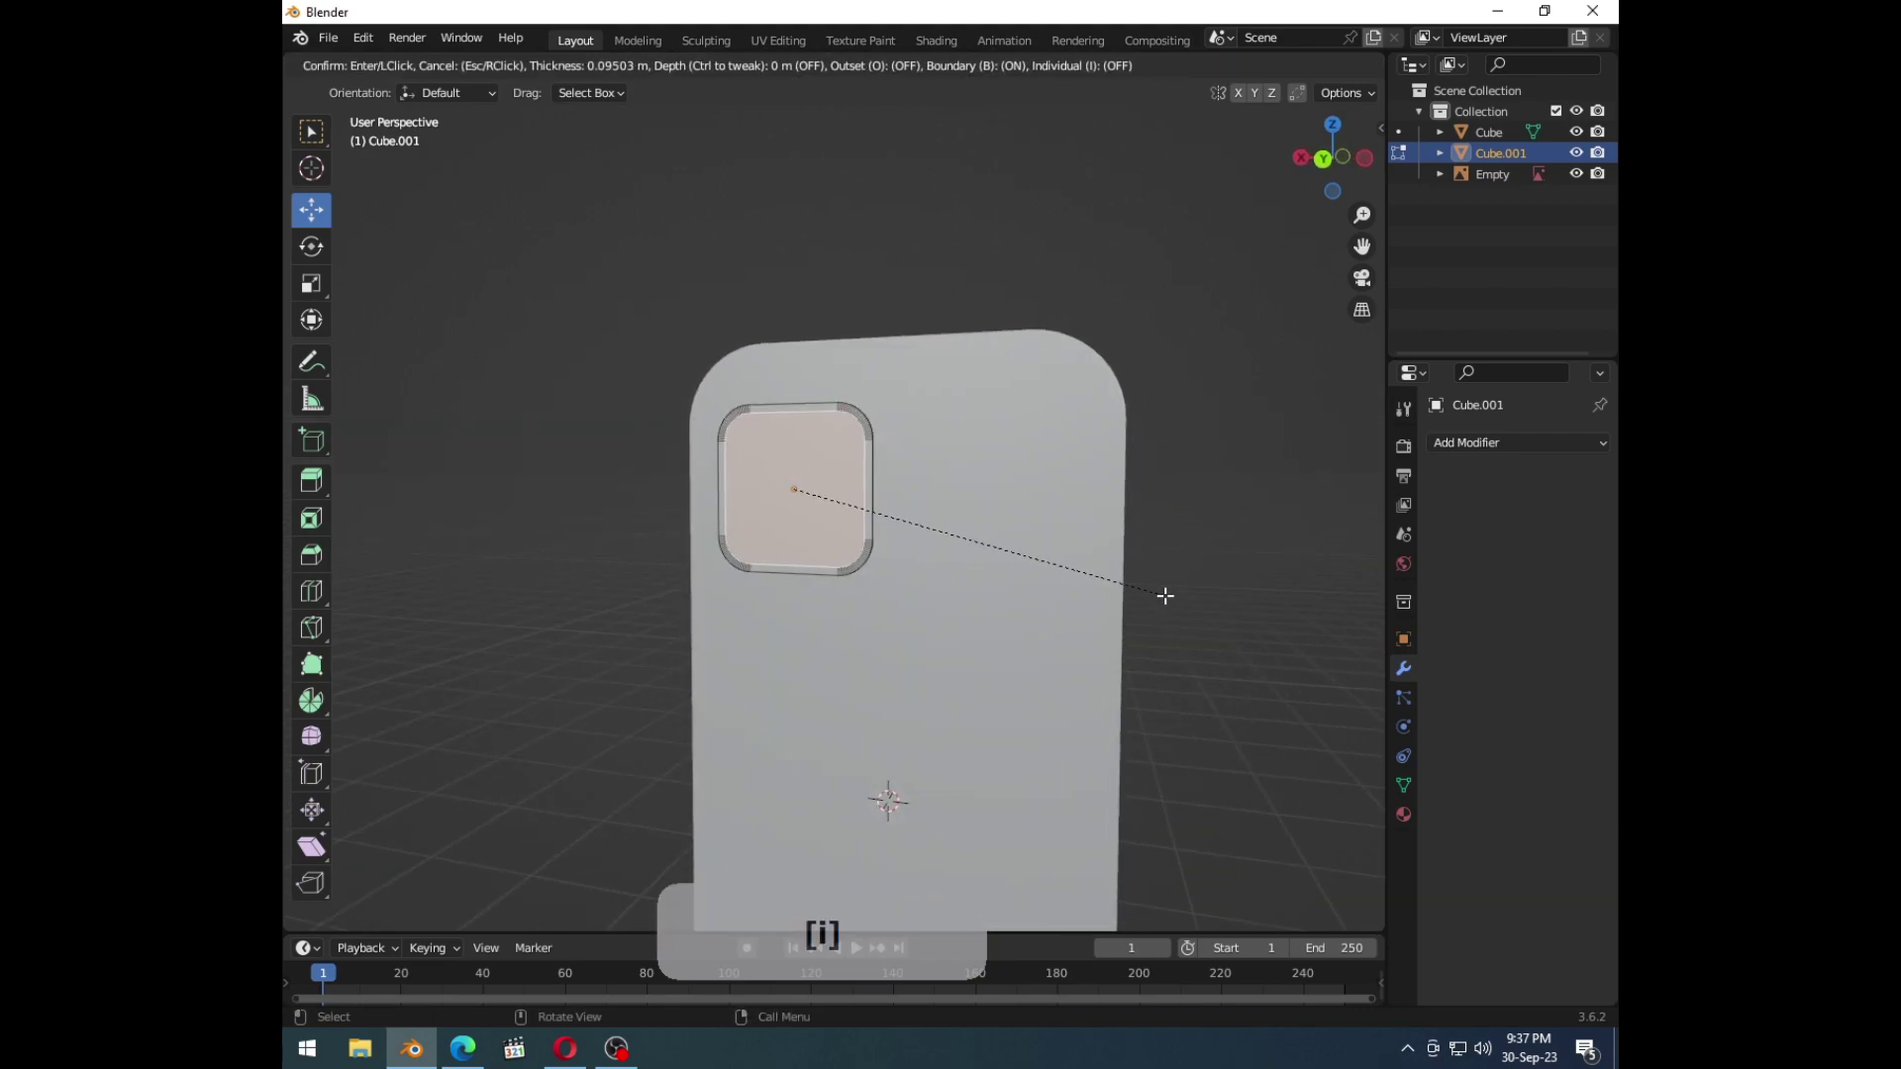
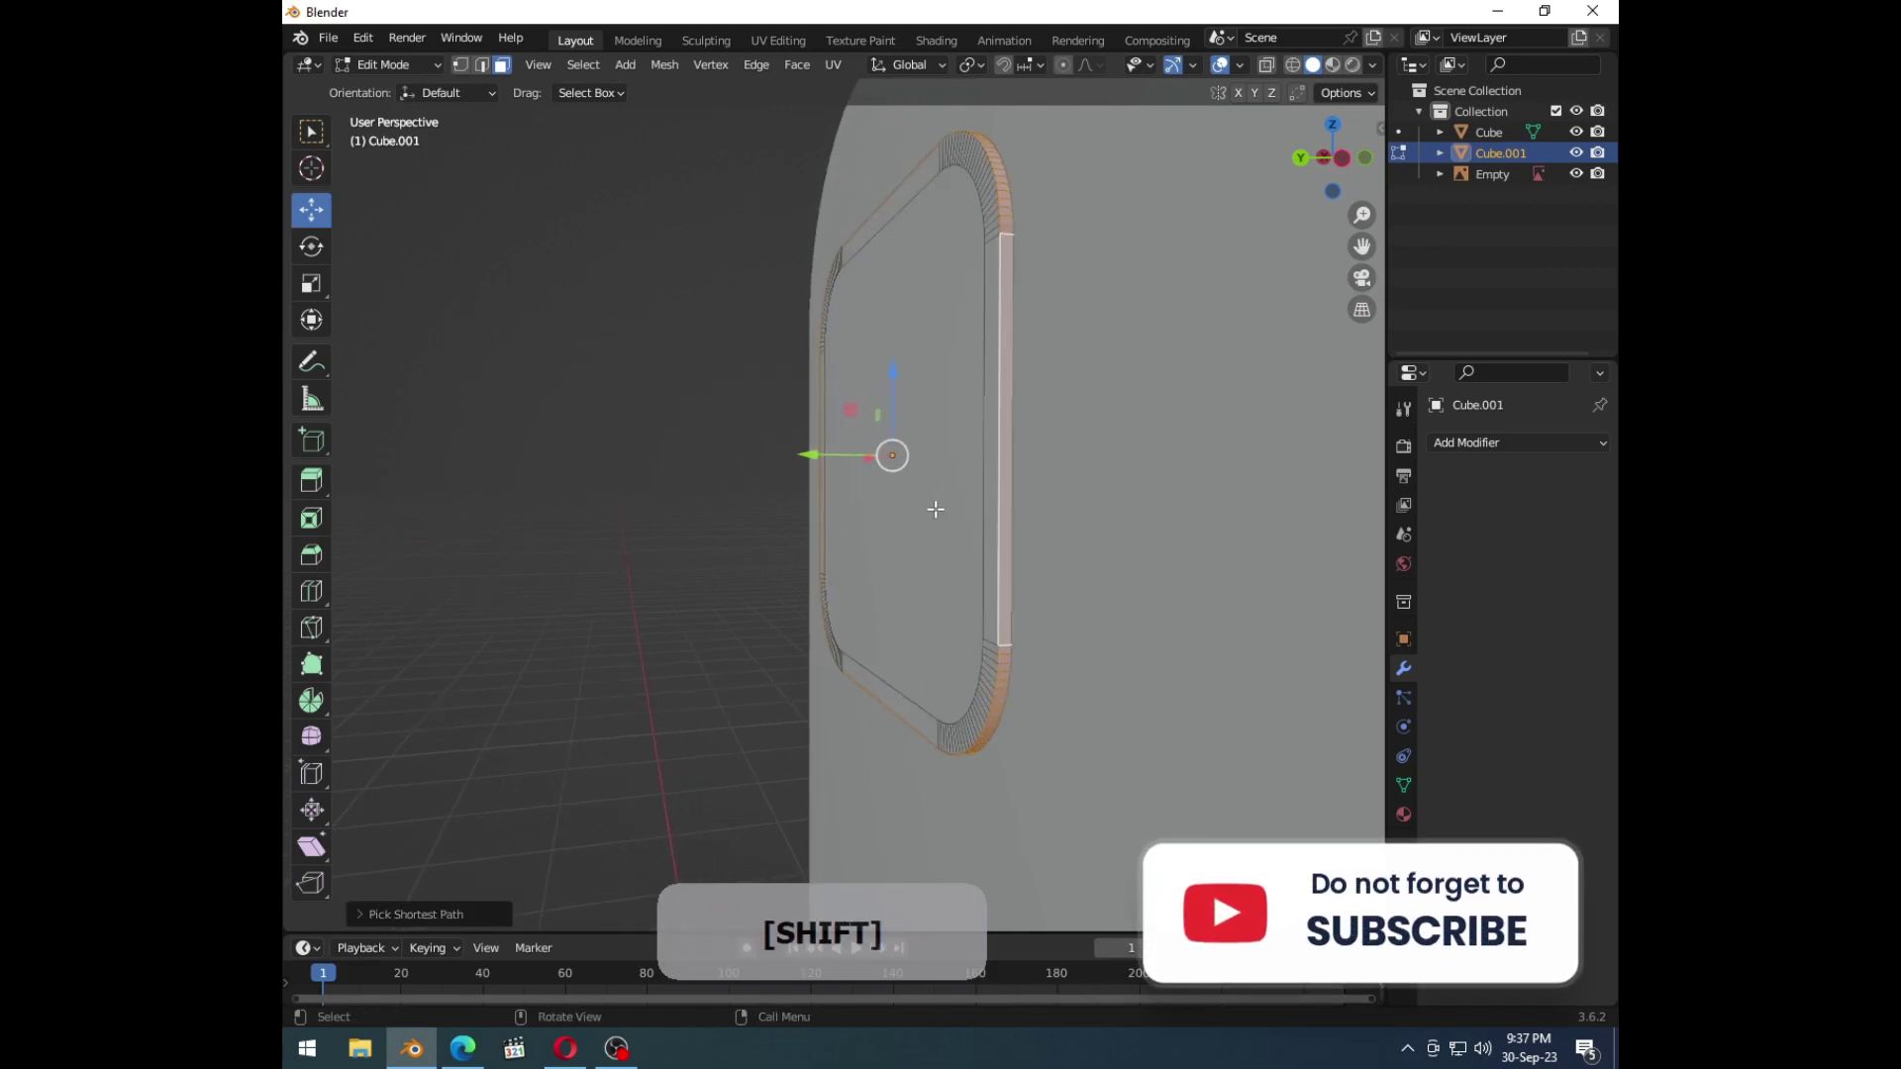
# Step: Extrude and scale the rim so the inner face sits recessed, then leave Edit Mode
pyautogui.press('e')
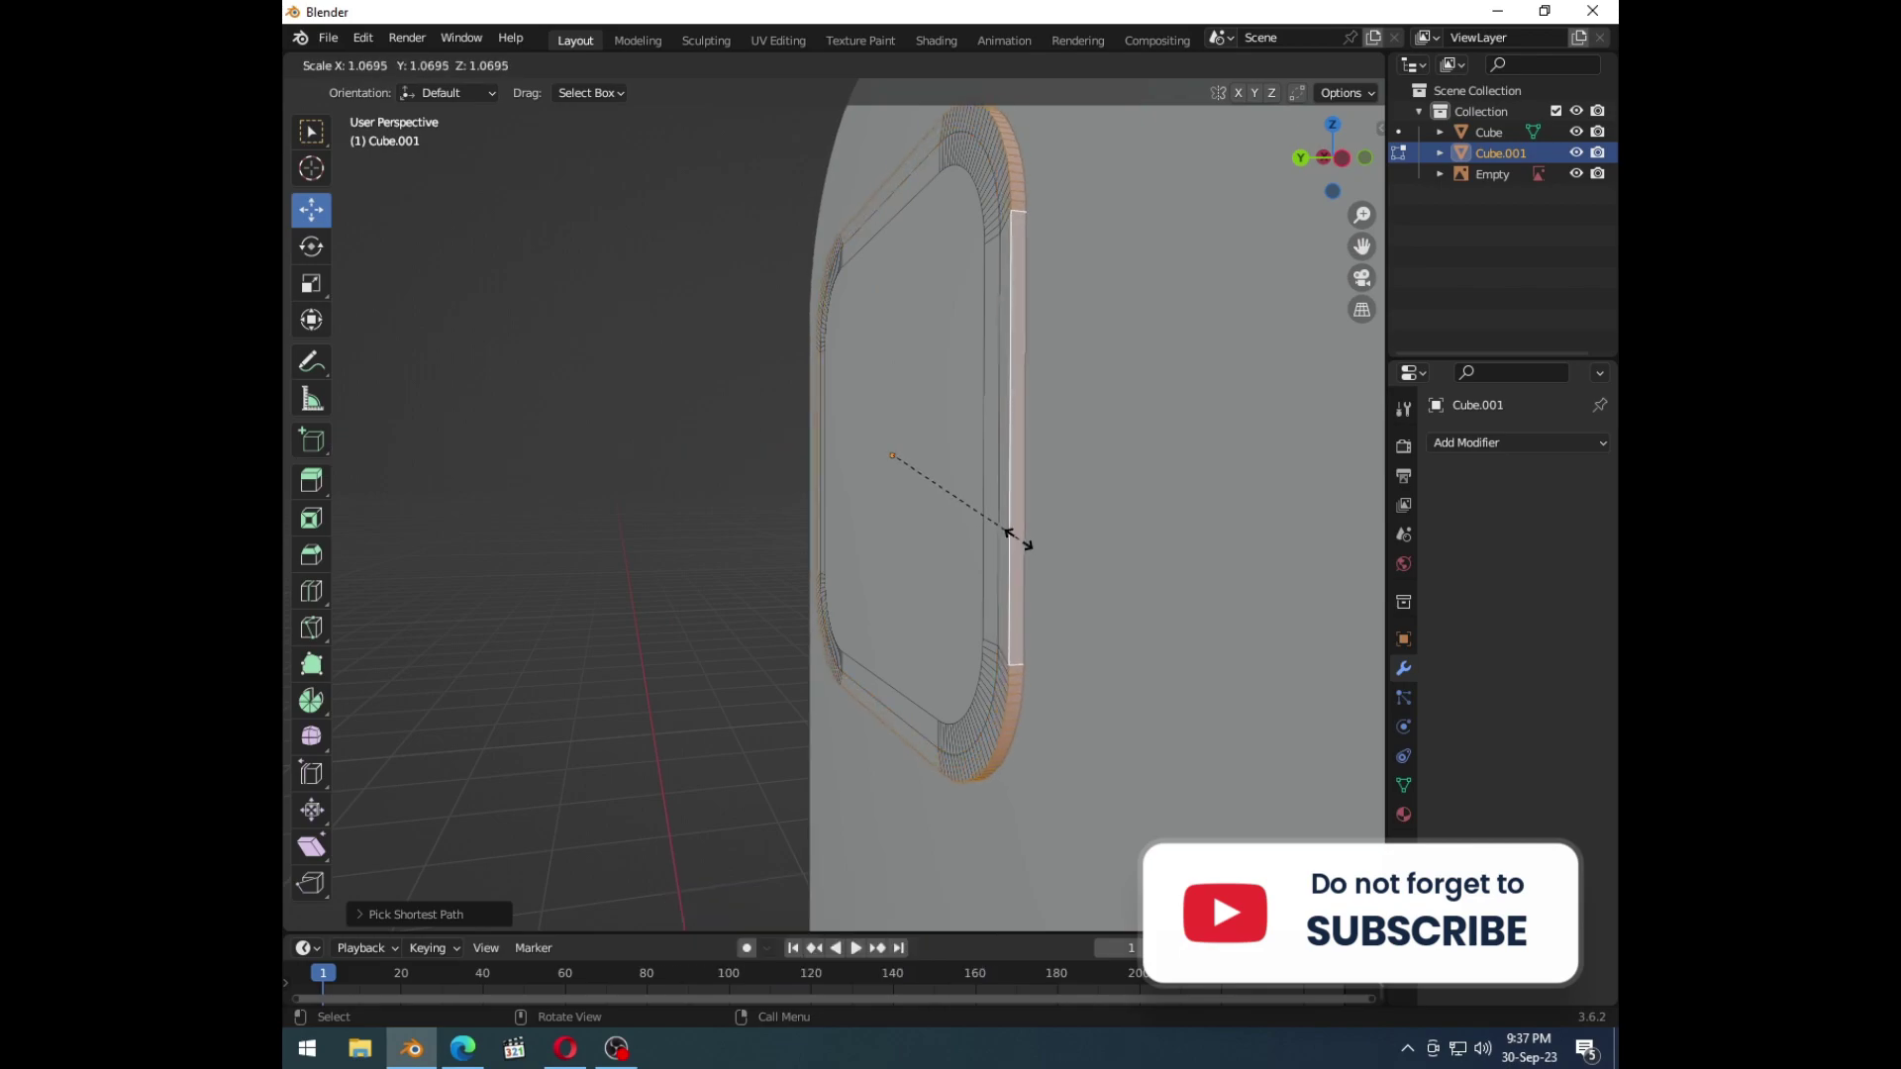
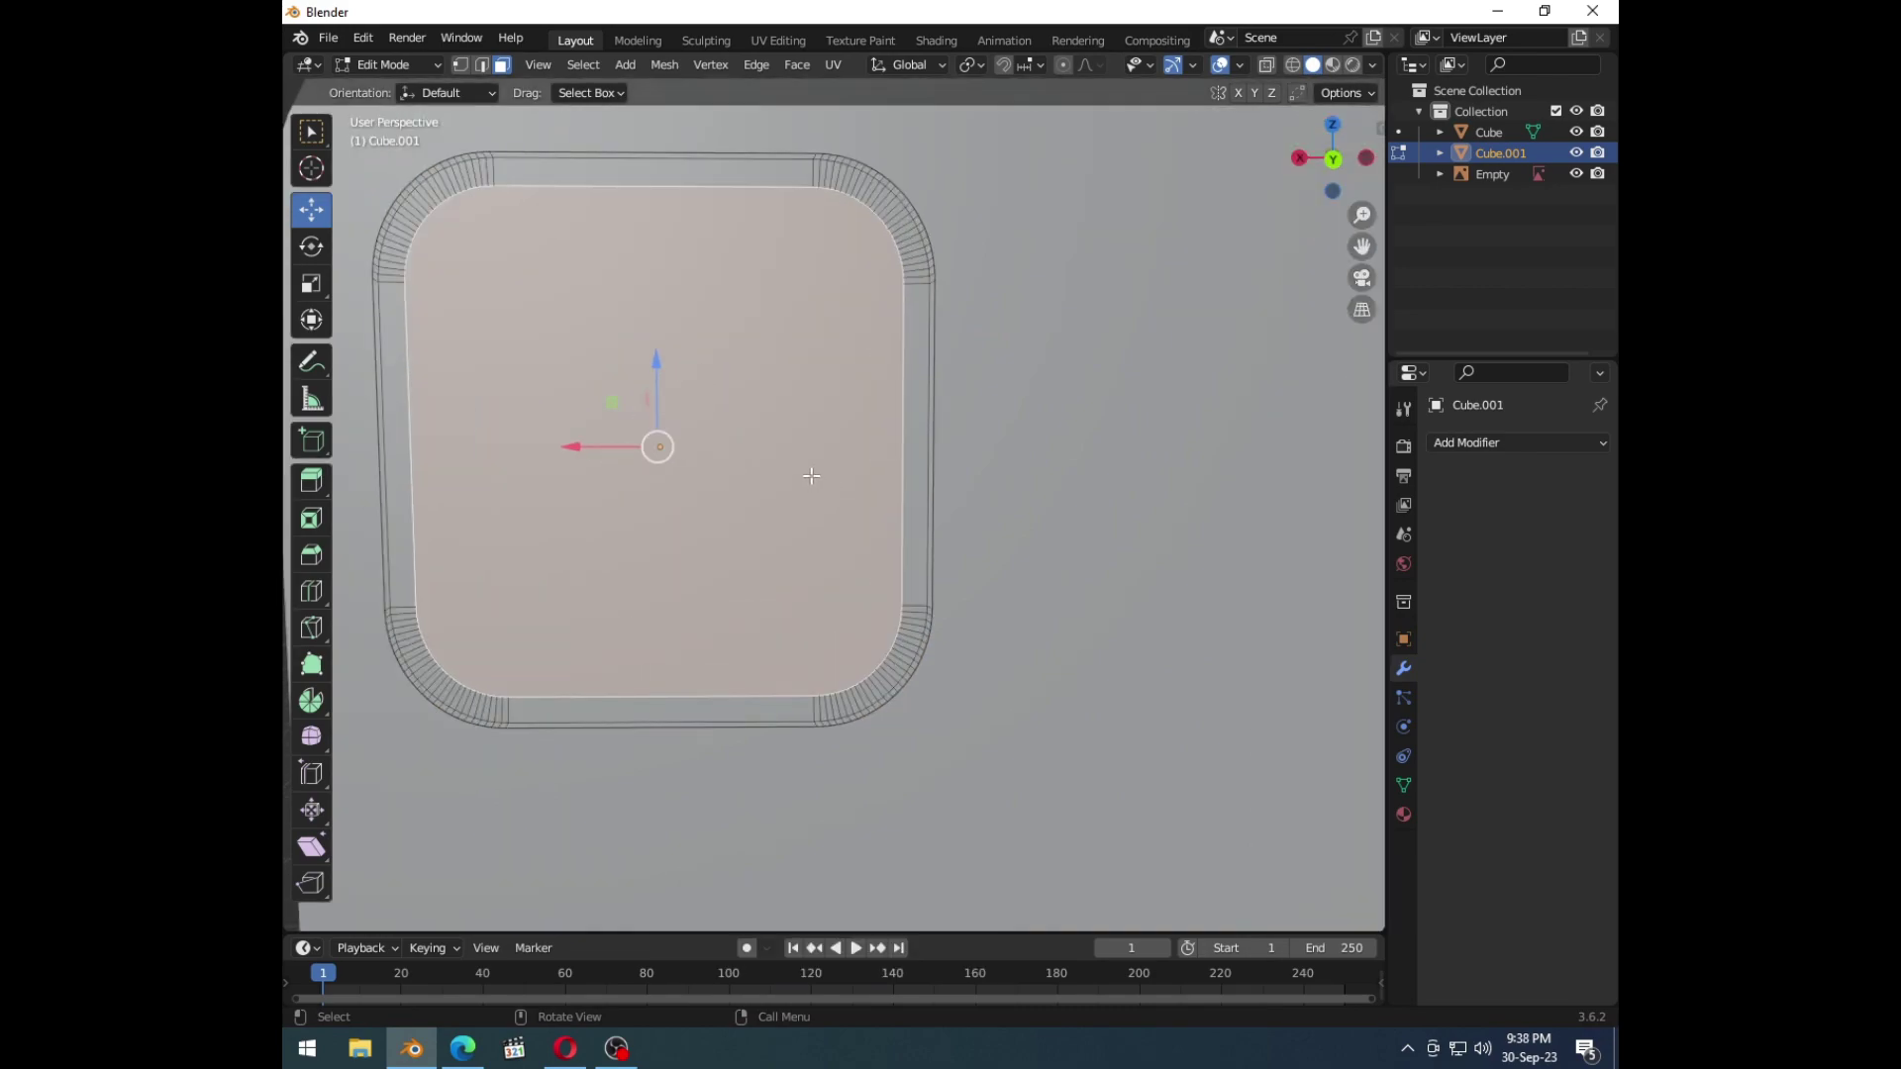
pyautogui.press('shift+s')
pyautogui.click(778, 602)
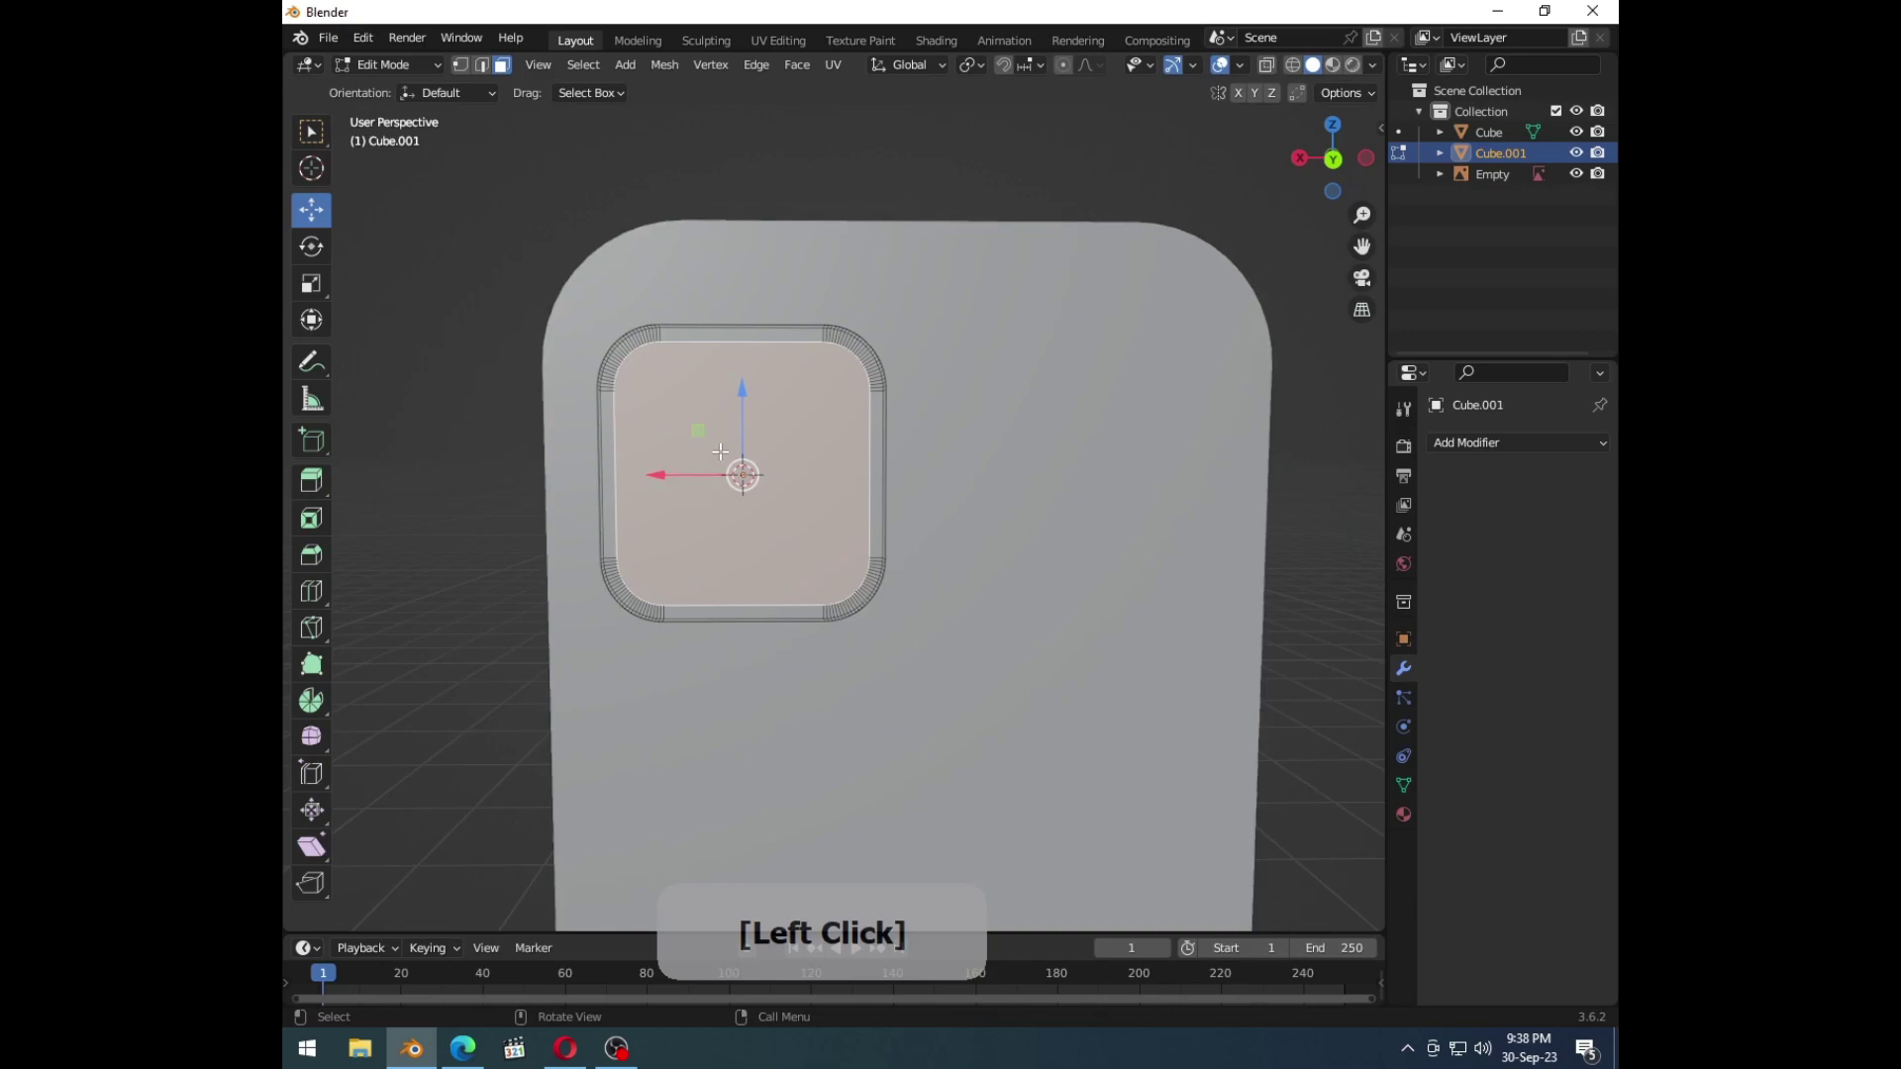
pyautogui.press('ctrl+z')
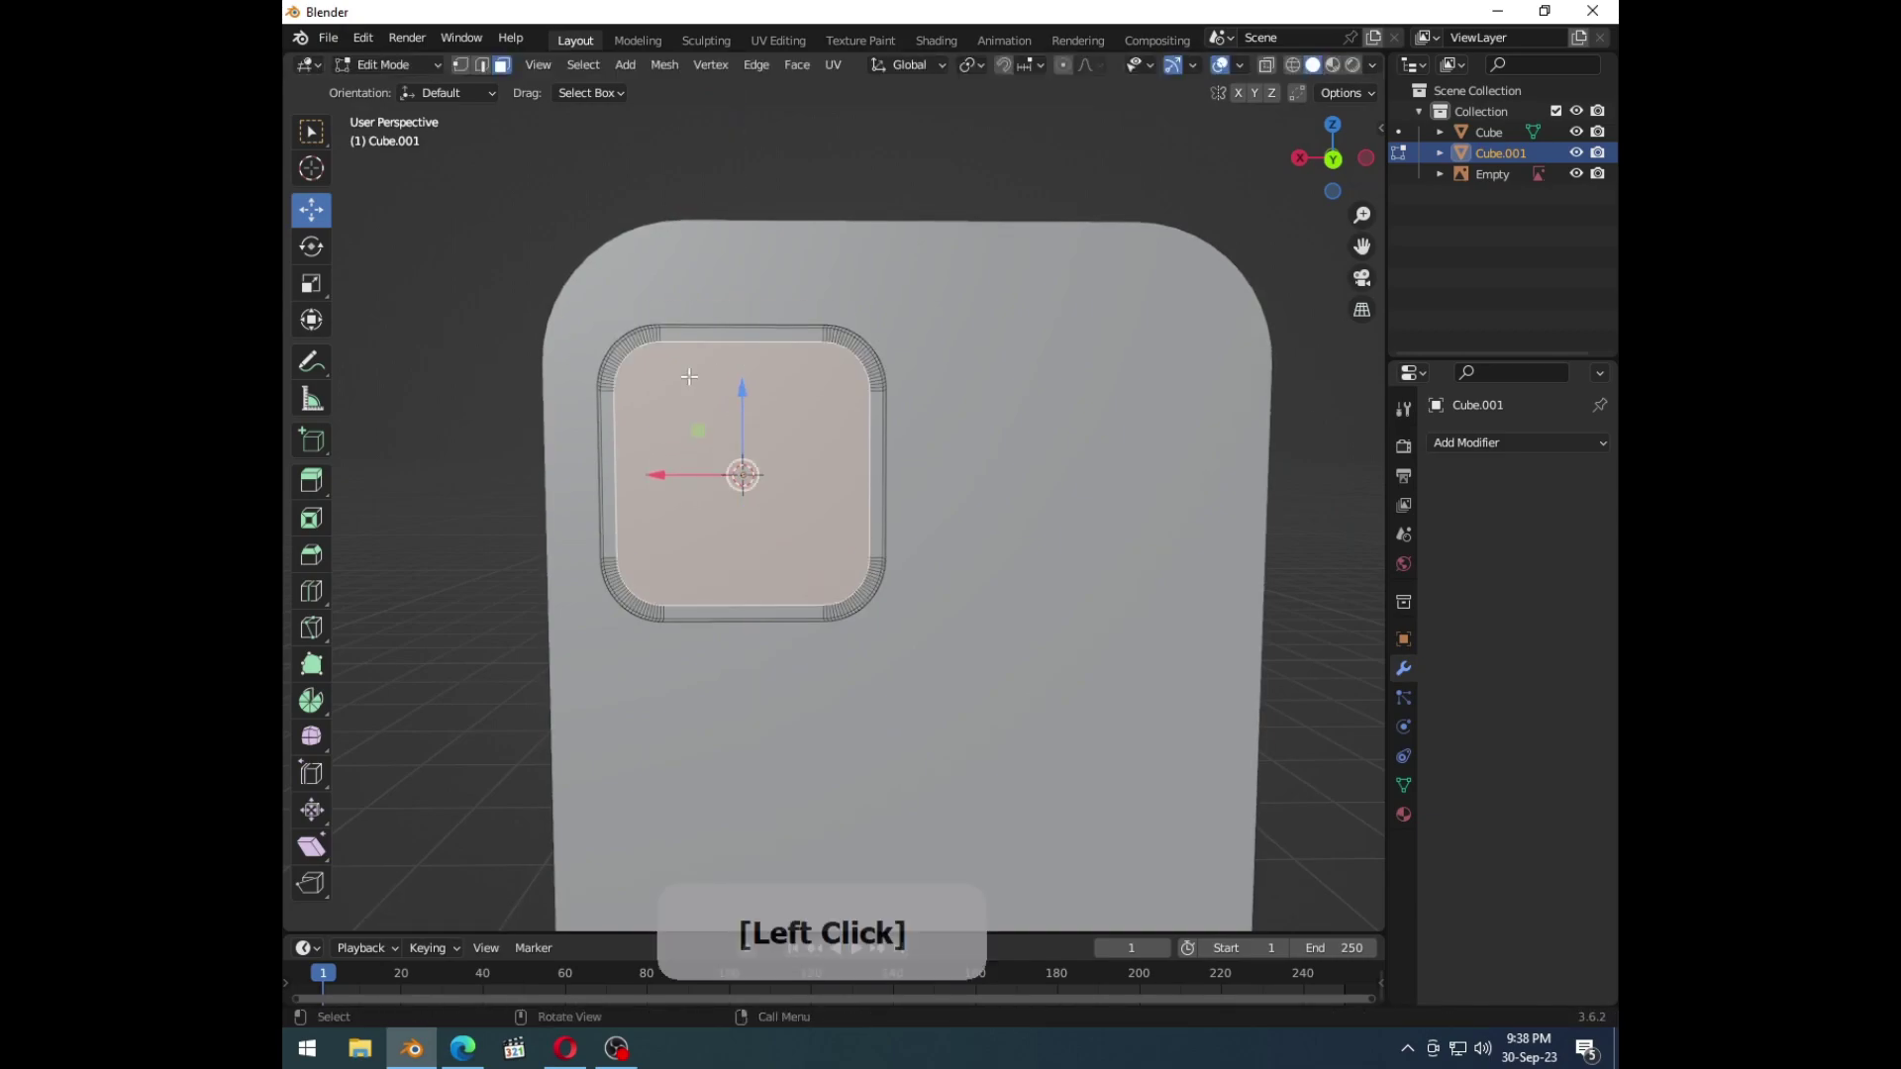
pyautogui.press('Tab')
# Step: Add a cylinder, rotate it 90° on X to face the phone back and shrink it
pyautogui.press('shift+a')
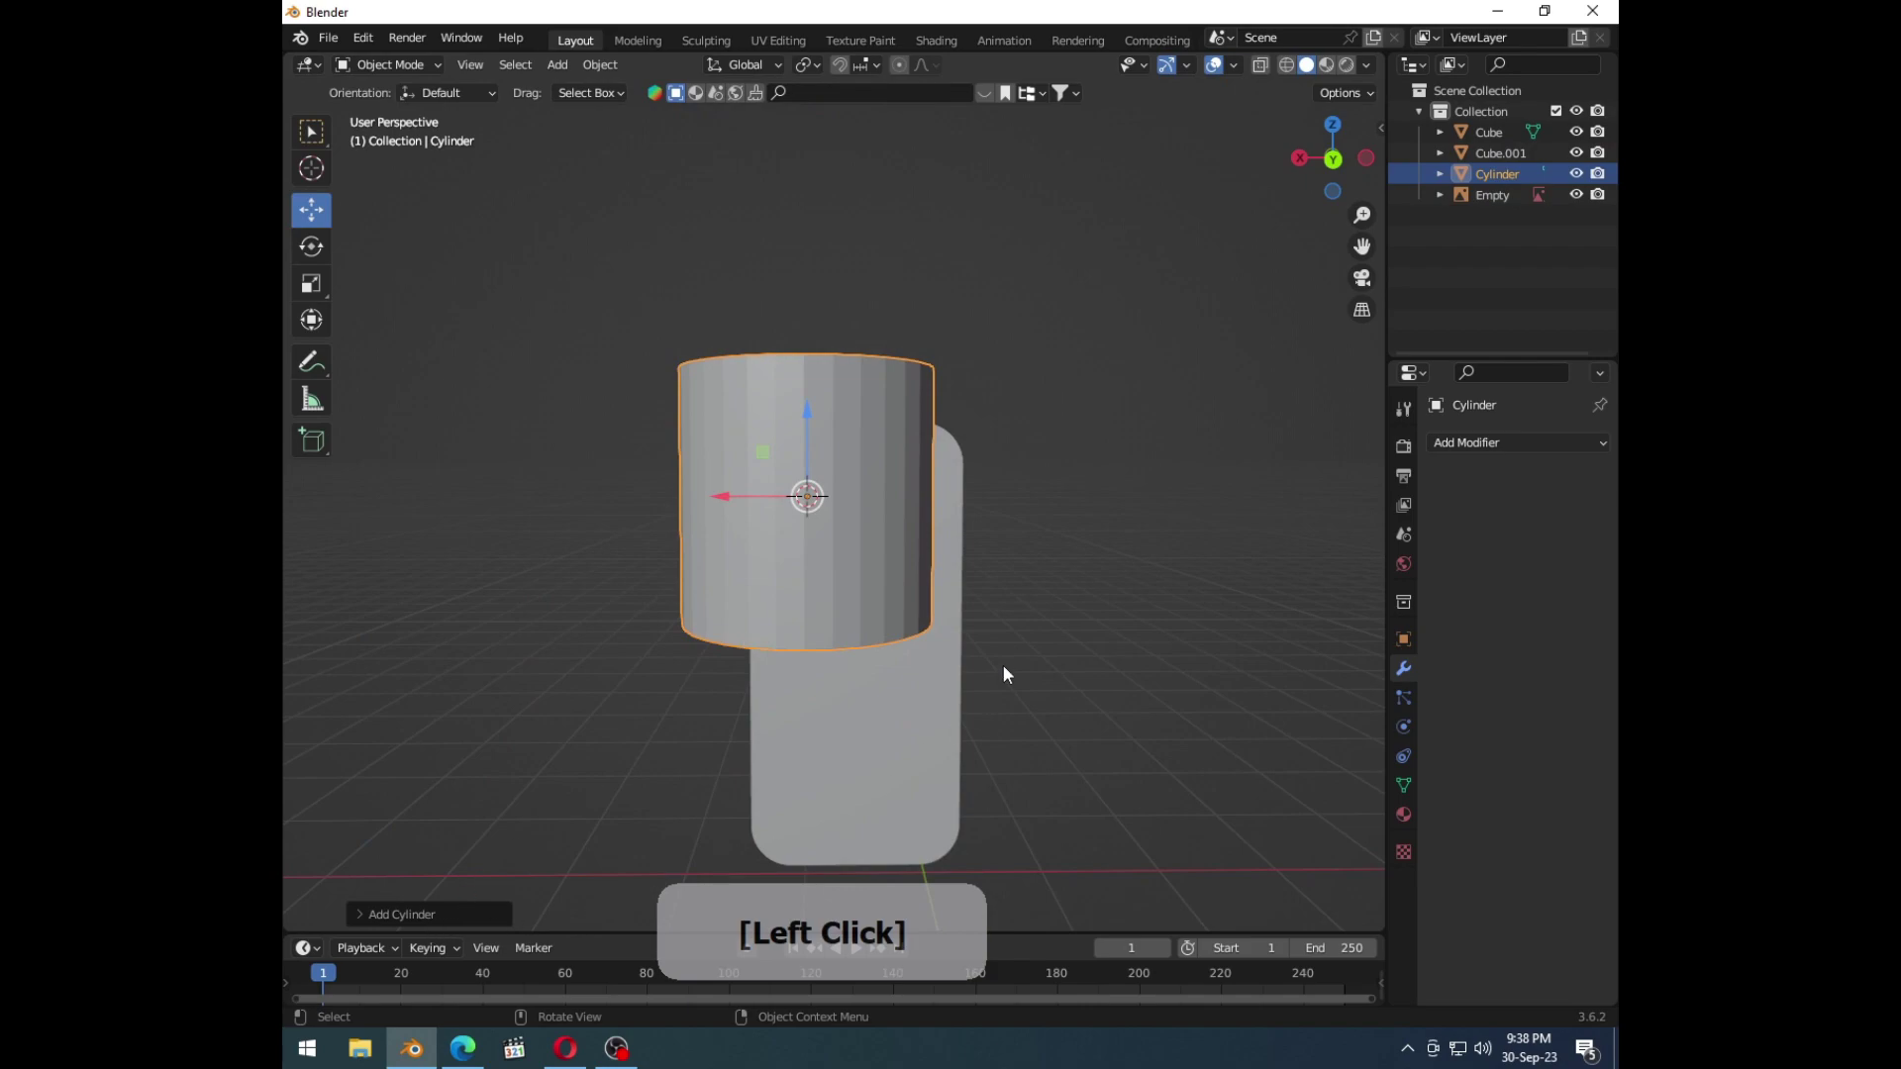
pyautogui.press('r')
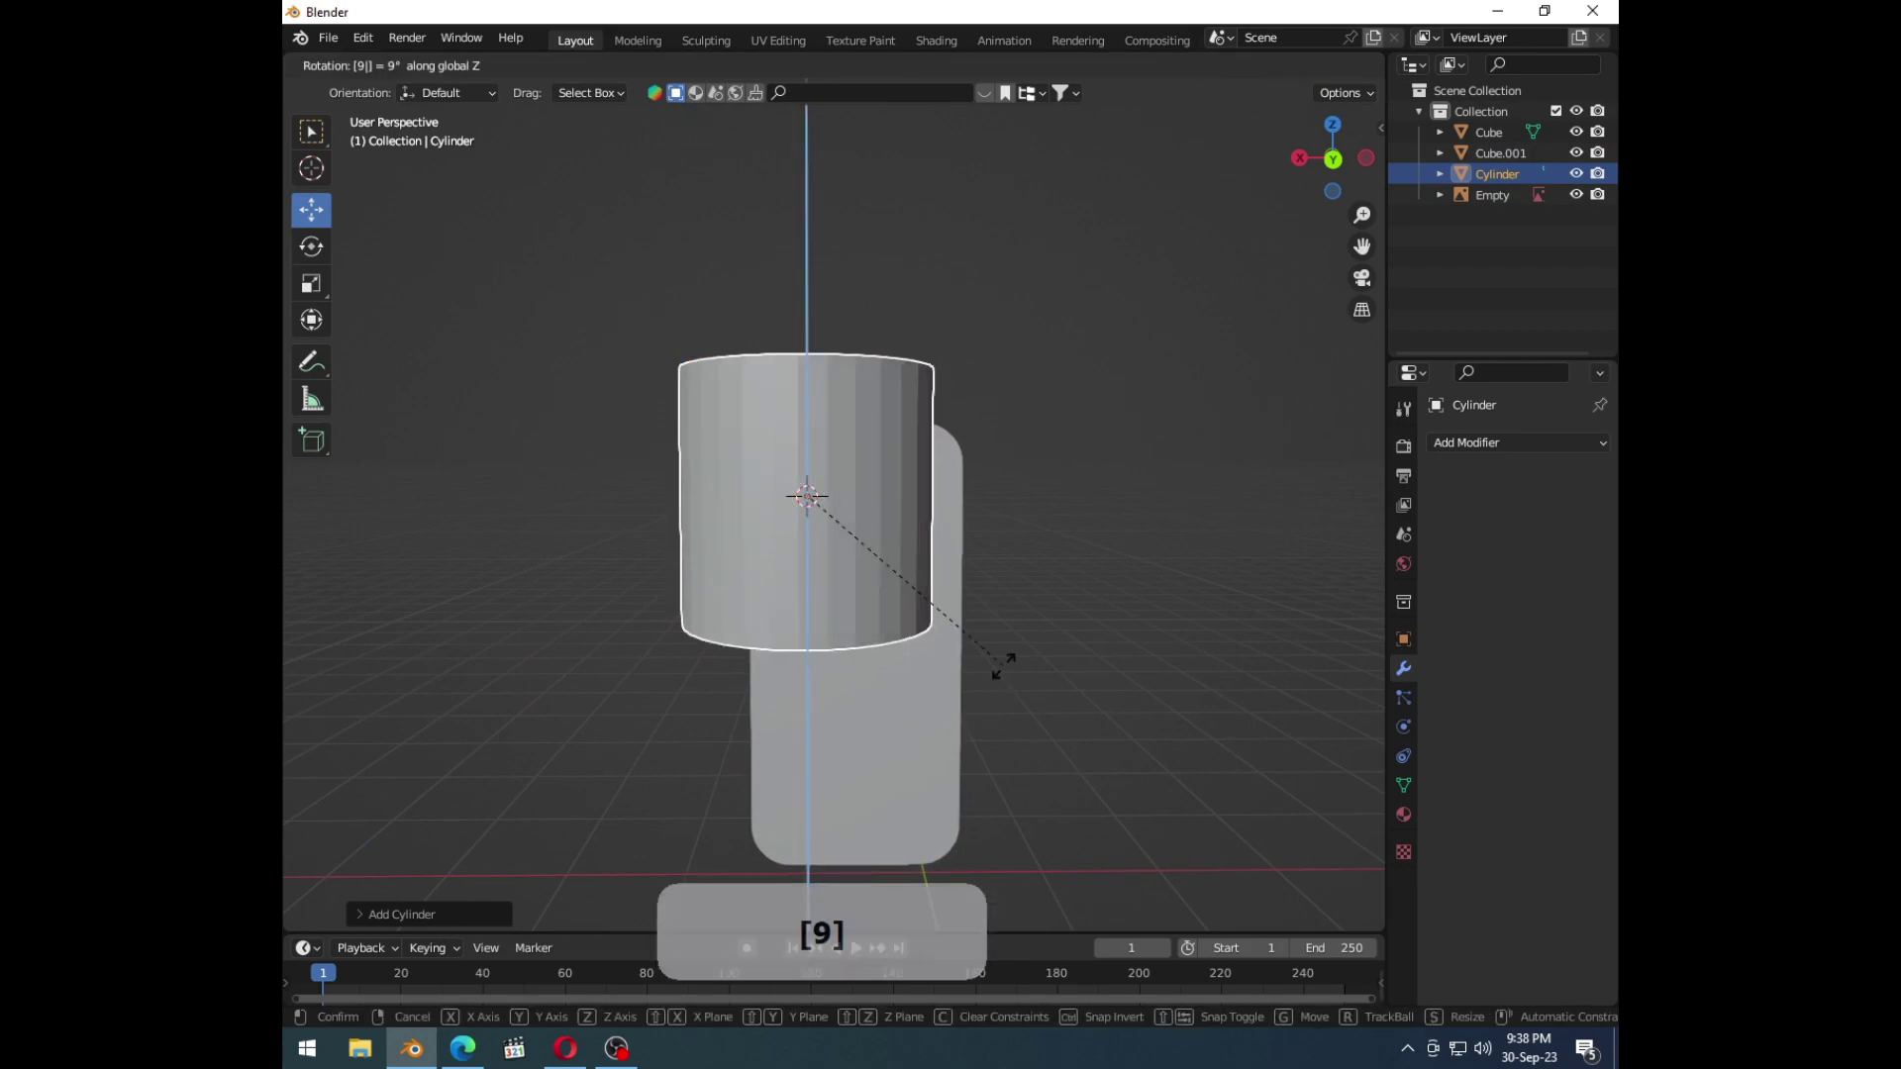
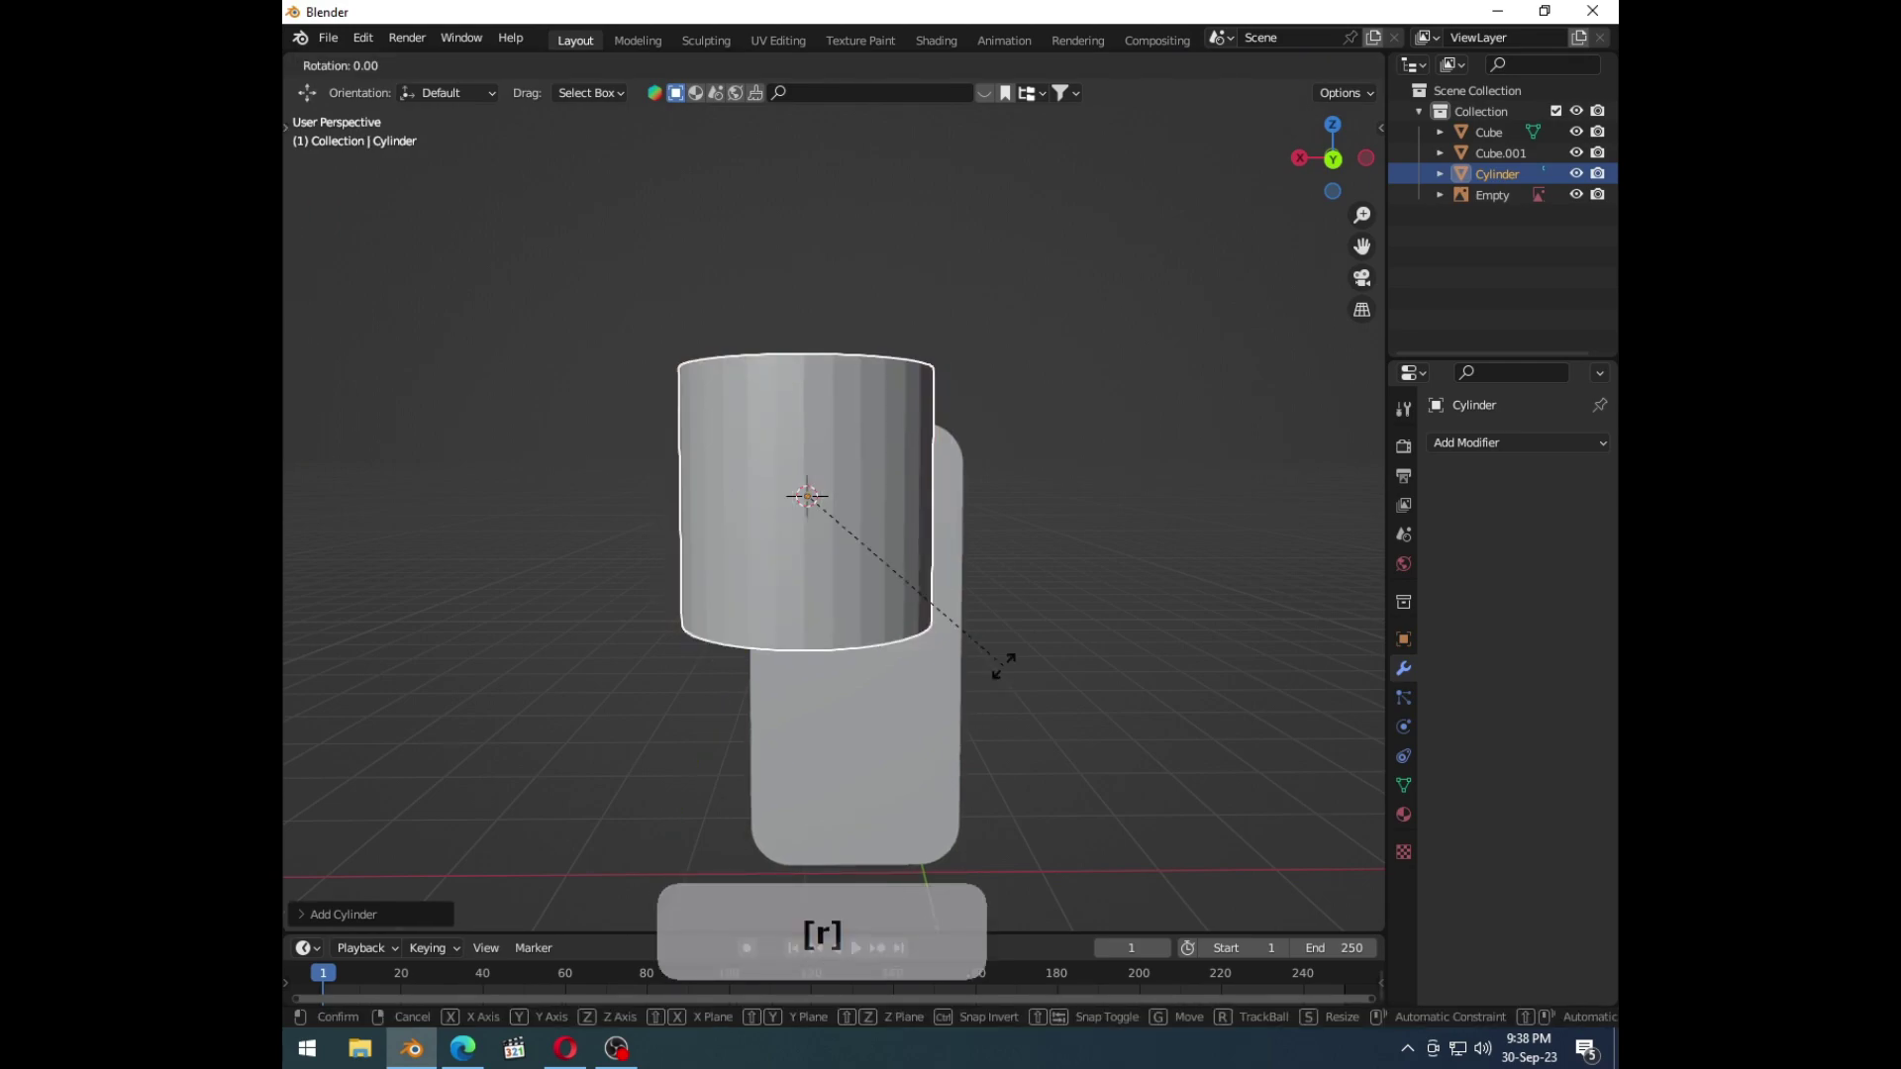
pyautogui.press('Return')
pyautogui.press('s')
pyautogui.click(824, 518)
# Step: Flatten the cylinder along its depth and move it to the camera bump's upper-left corner
pyautogui.middleClick(818, 545)
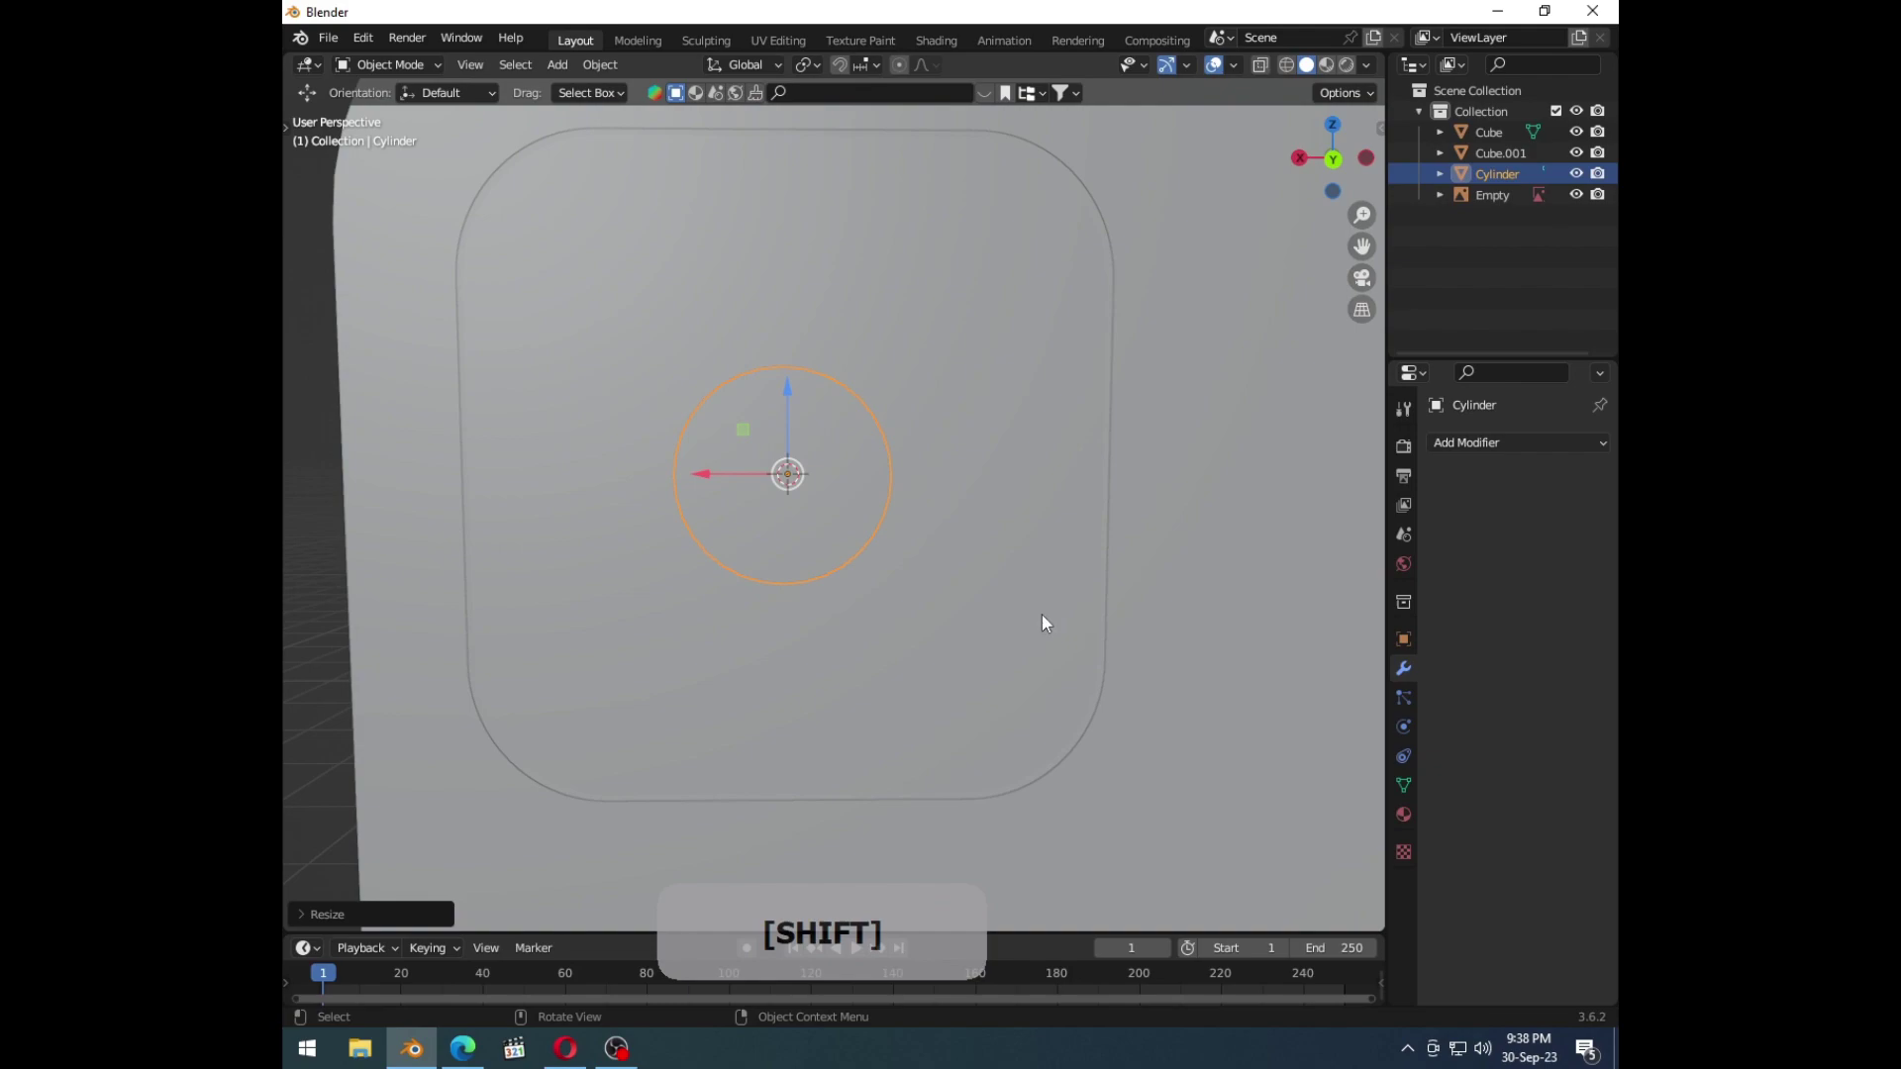
pyautogui.middleClick(1050, 707)
pyautogui.press('s')
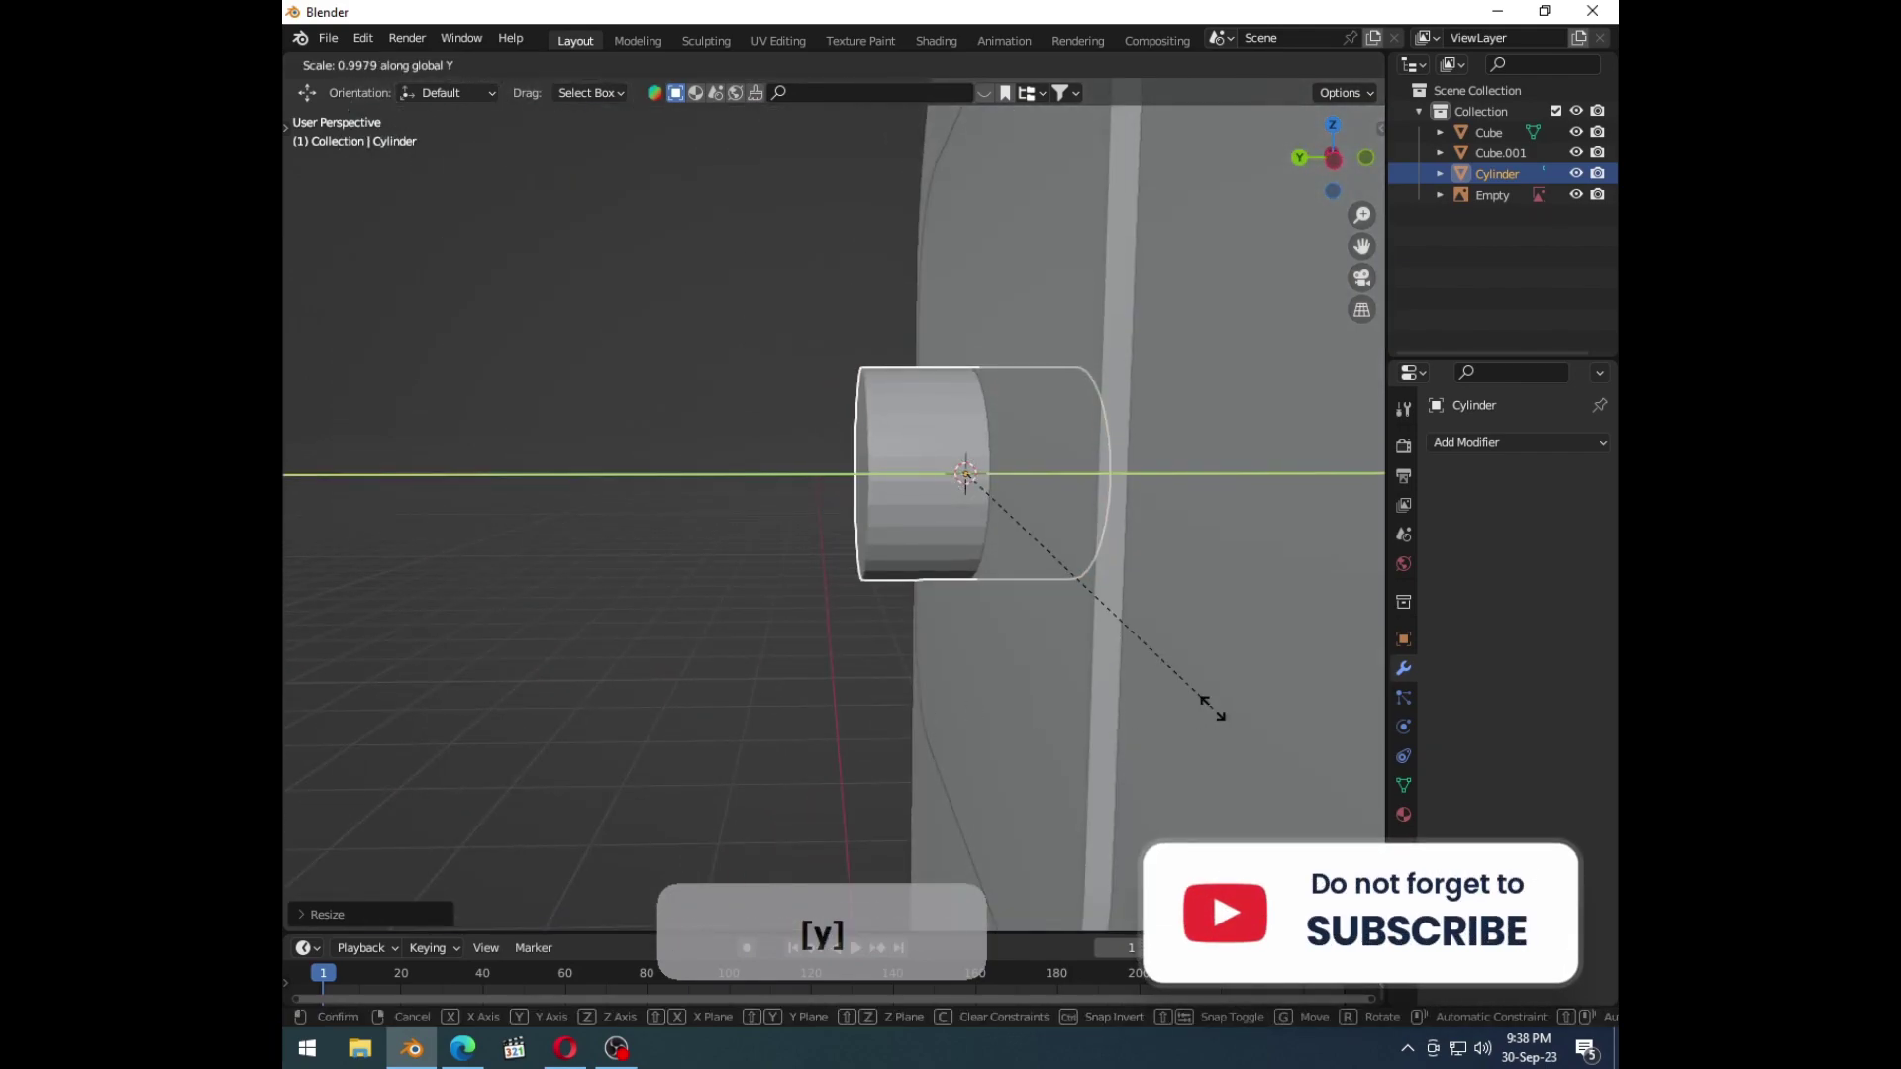
pyautogui.middleClick(1181, 619)
pyautogui.press('ctrl+1')
pyautogui.click(804, 424)
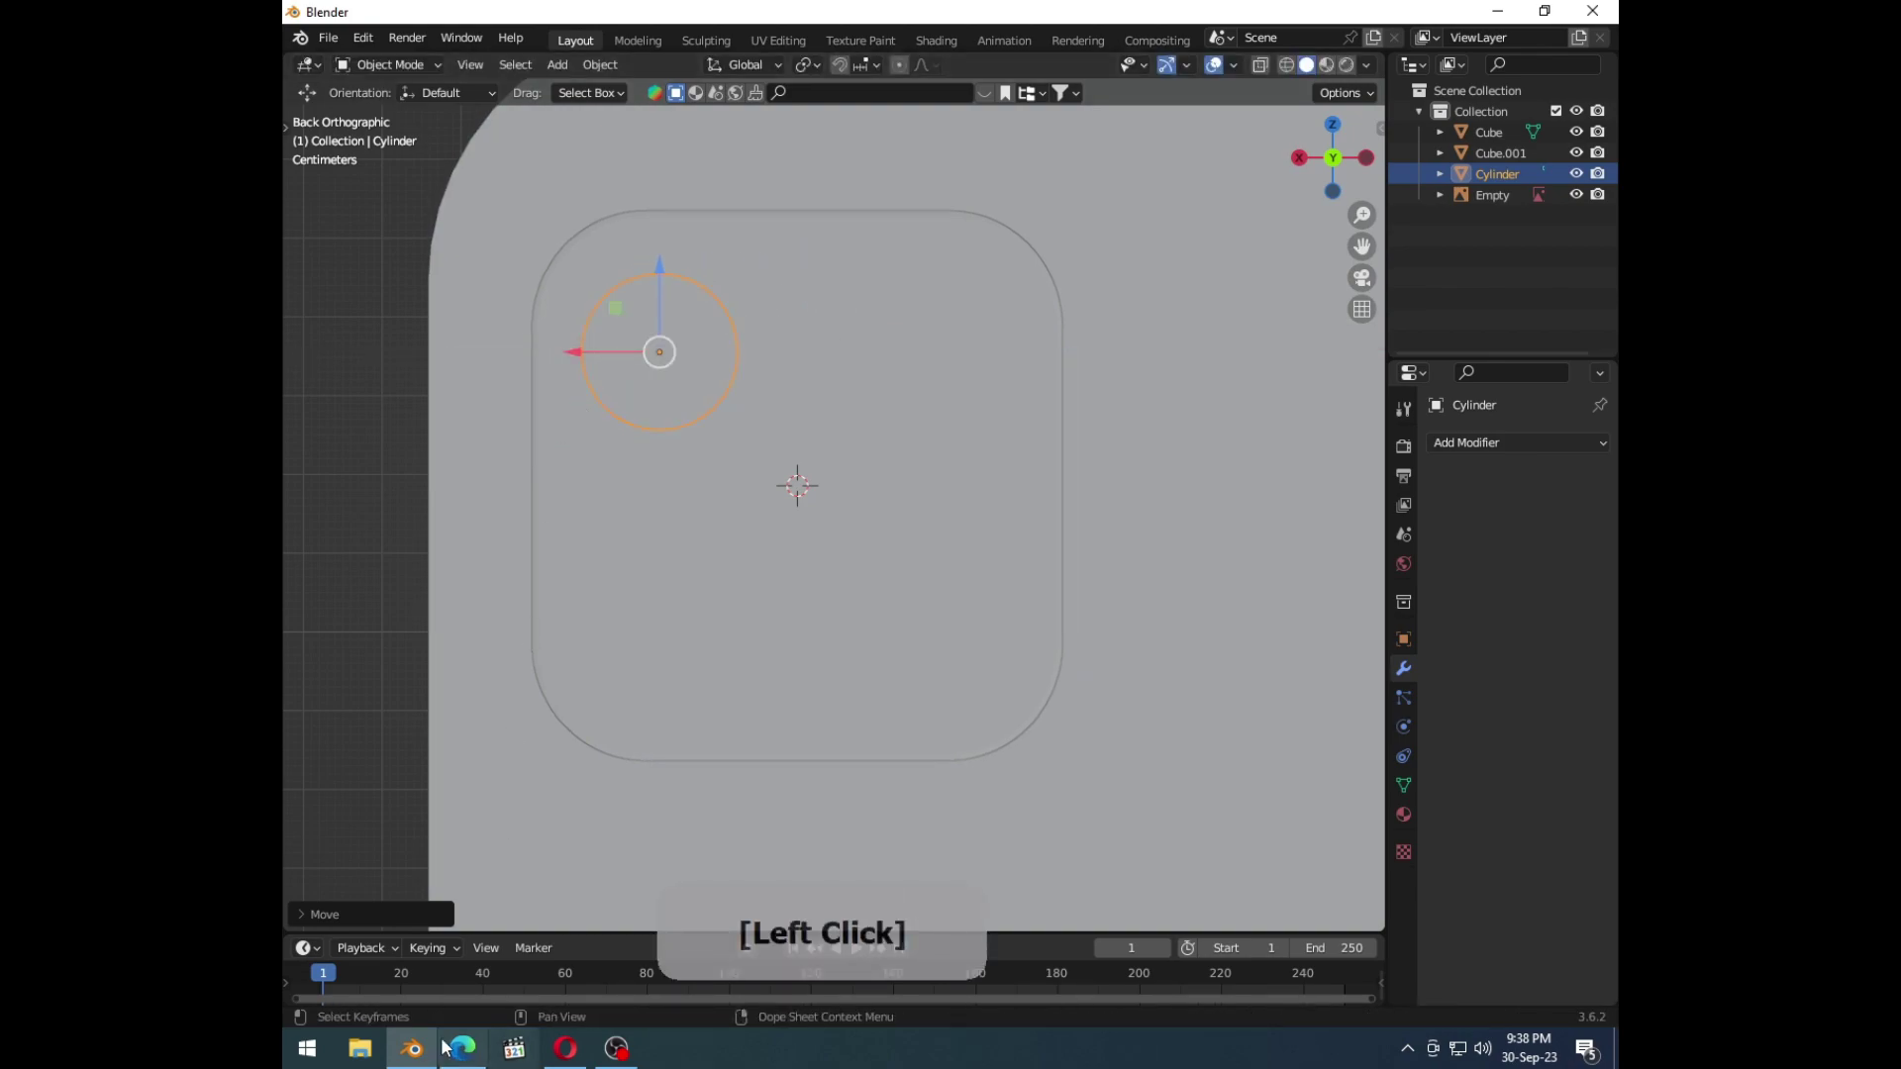
pyautogui.click(465, 1058)
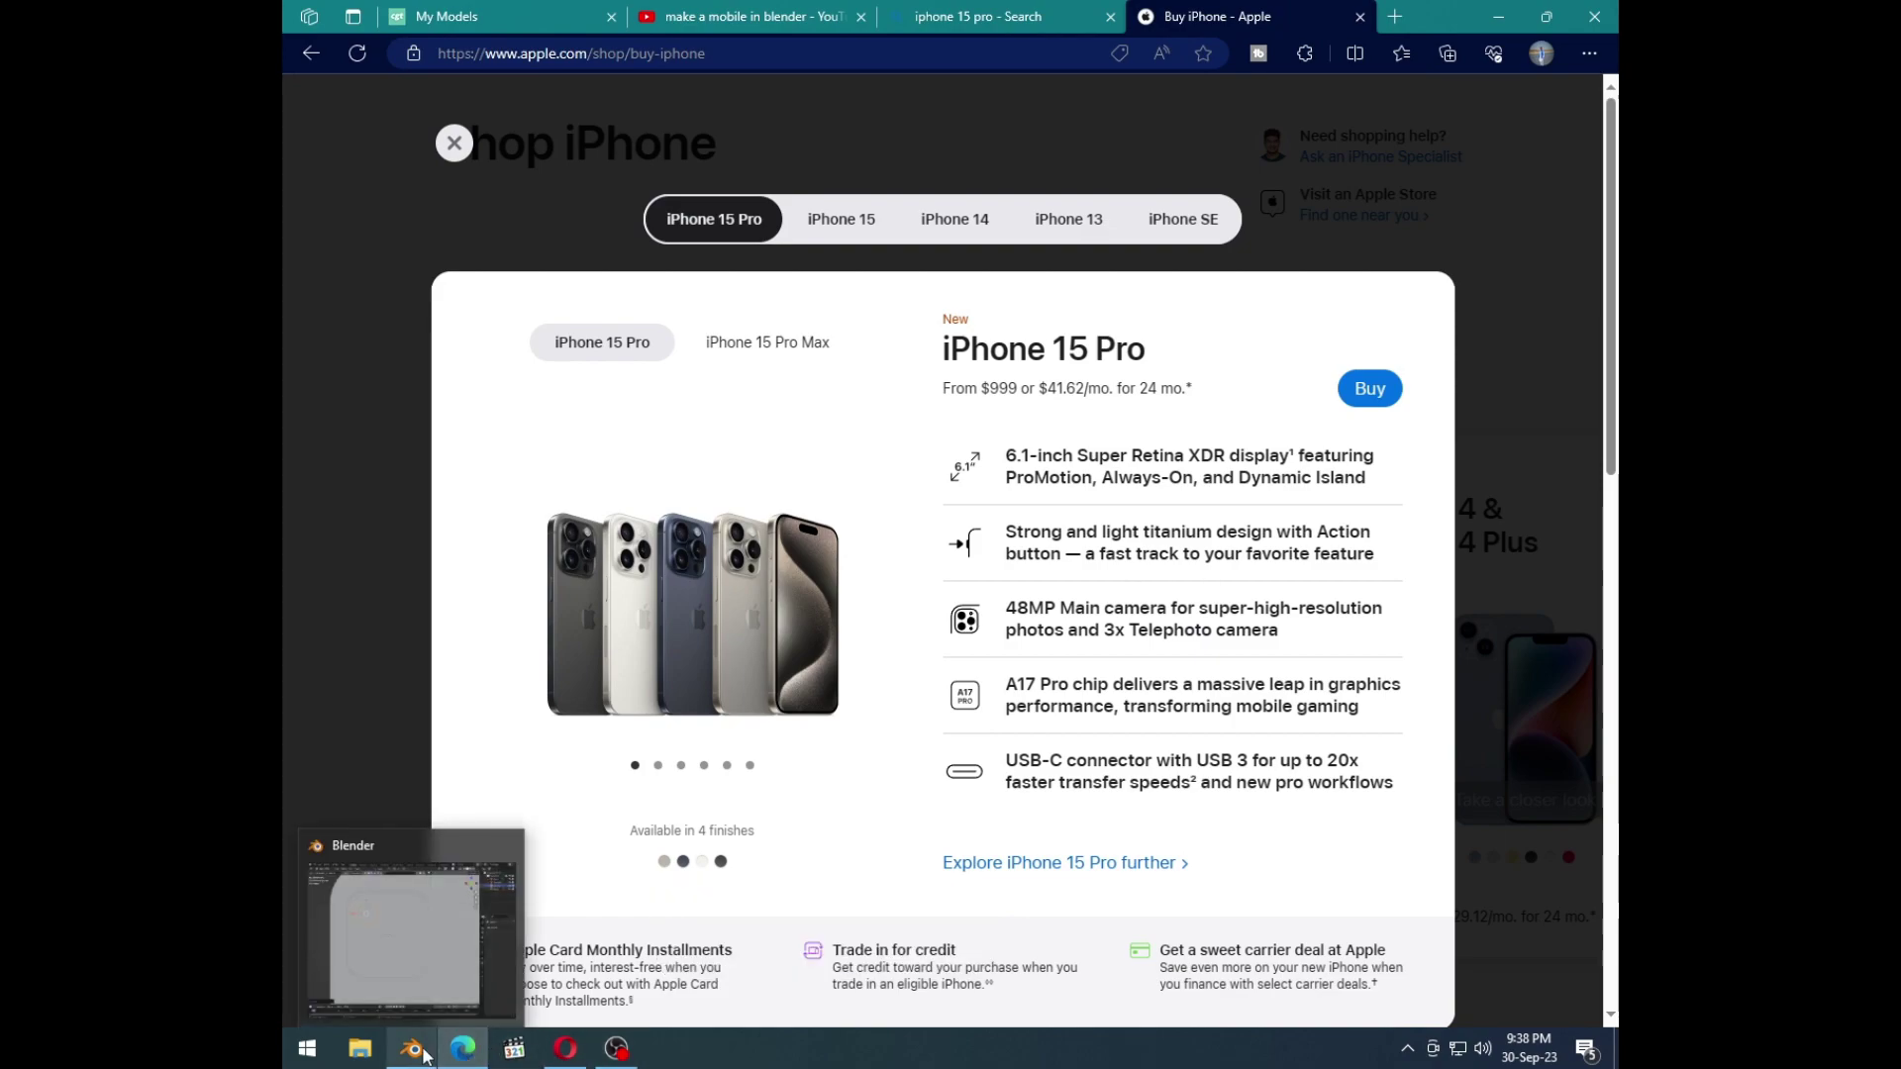
pyautogui.click(428, 1057)
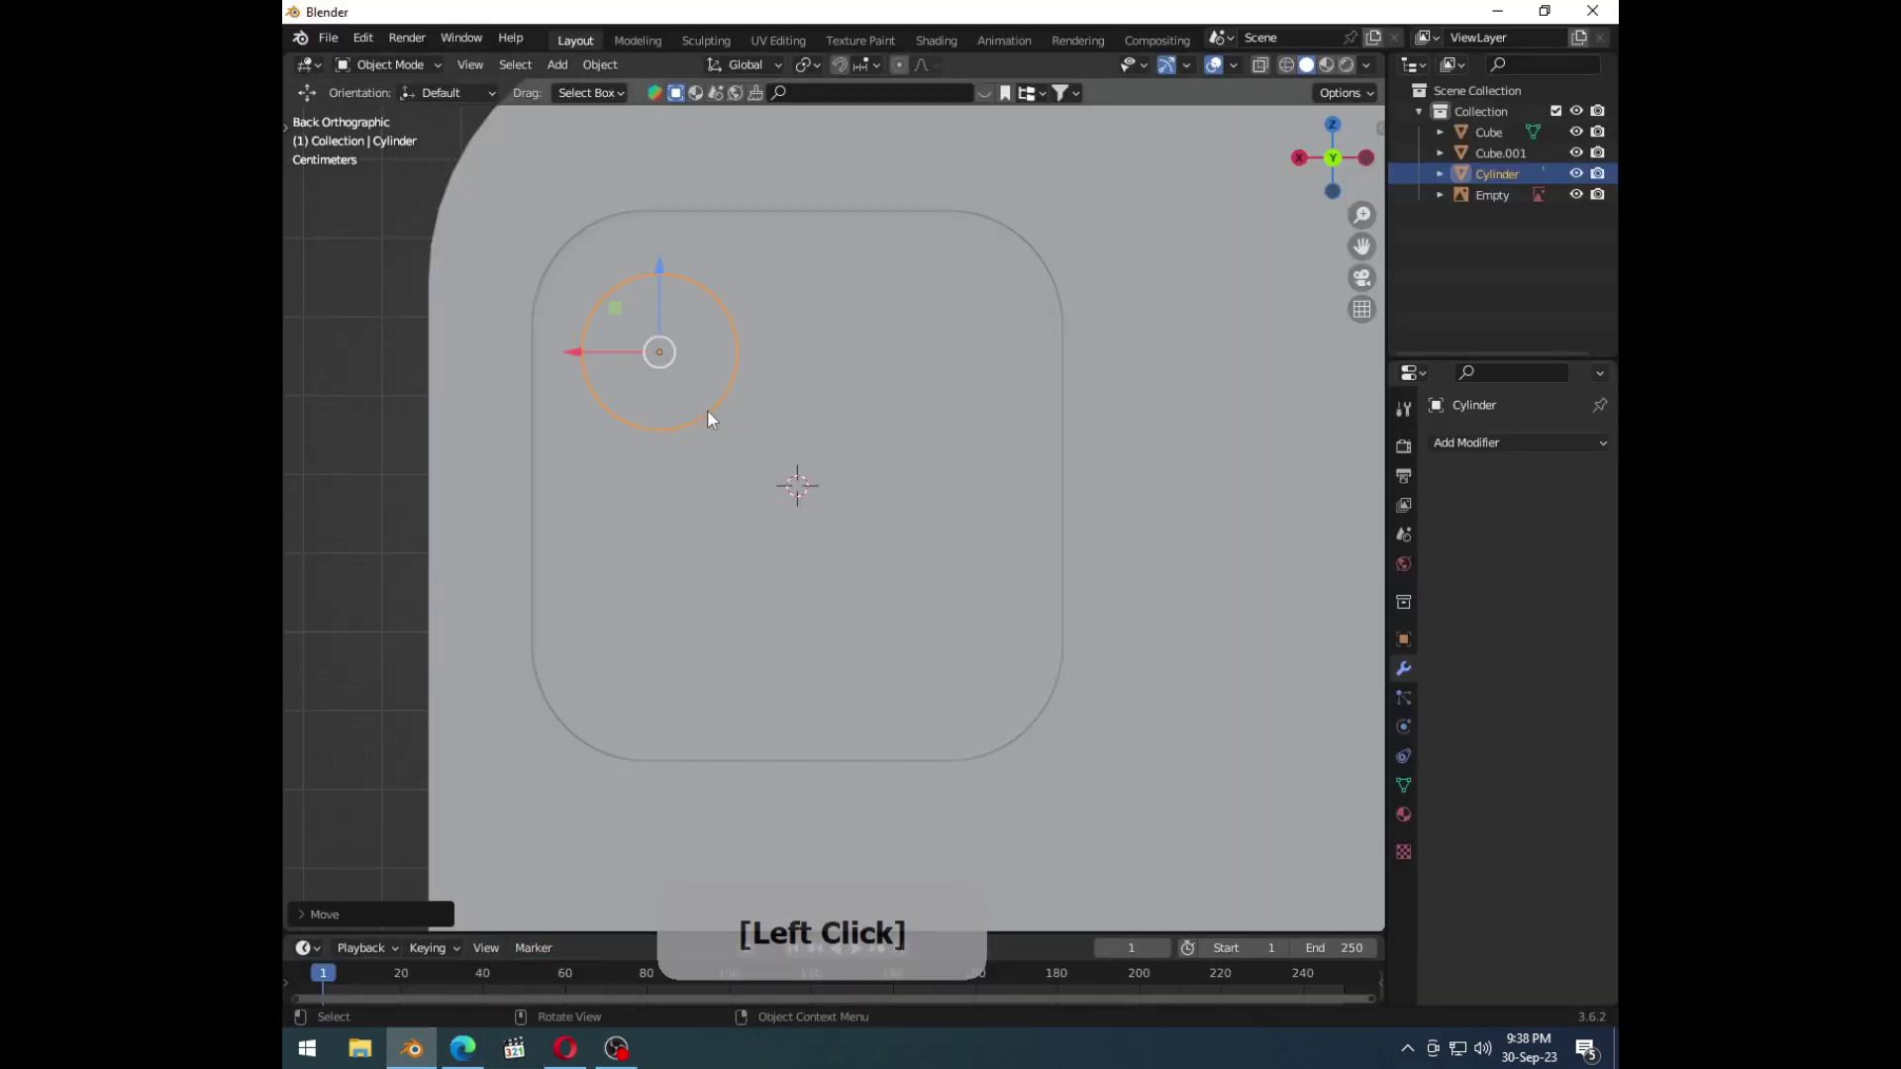
# Step: Enlarge the lens cylinder and inset, shrink and extrude its front face into a lens ring
pyautogui.press('s')
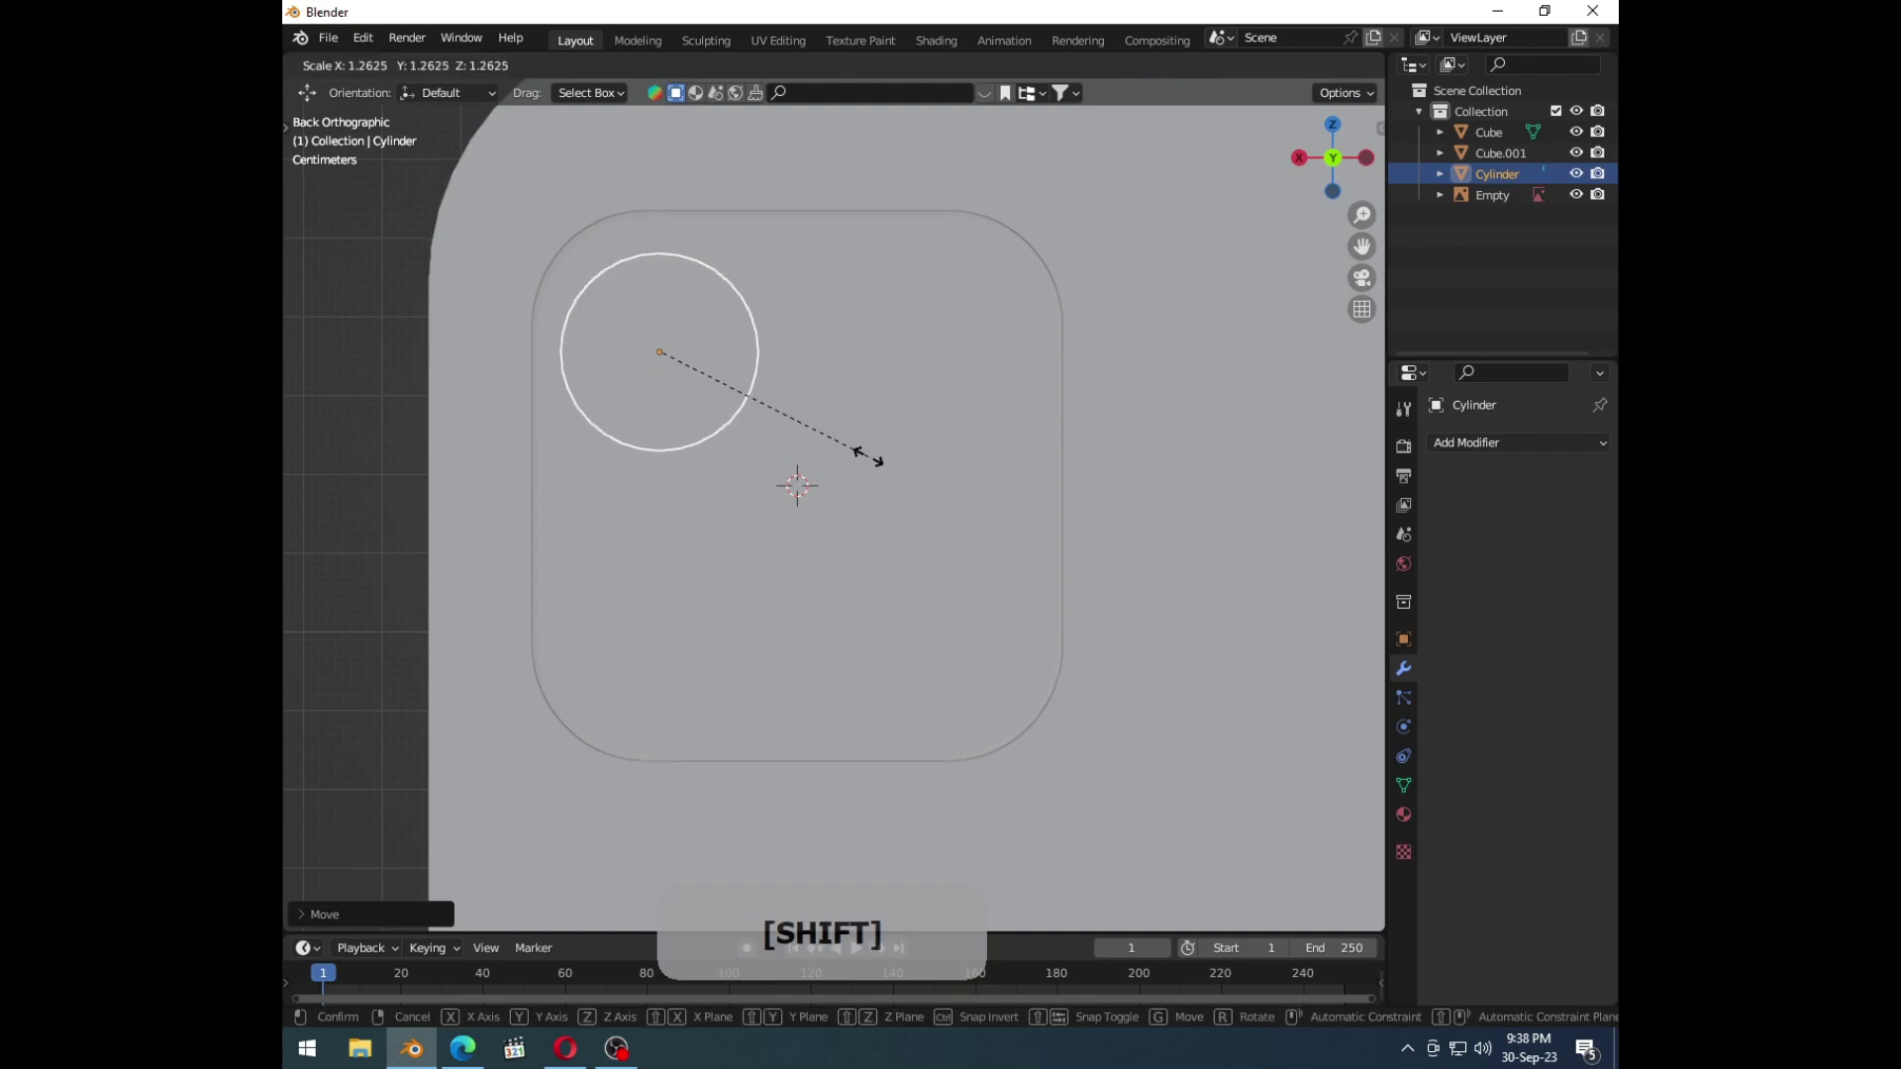
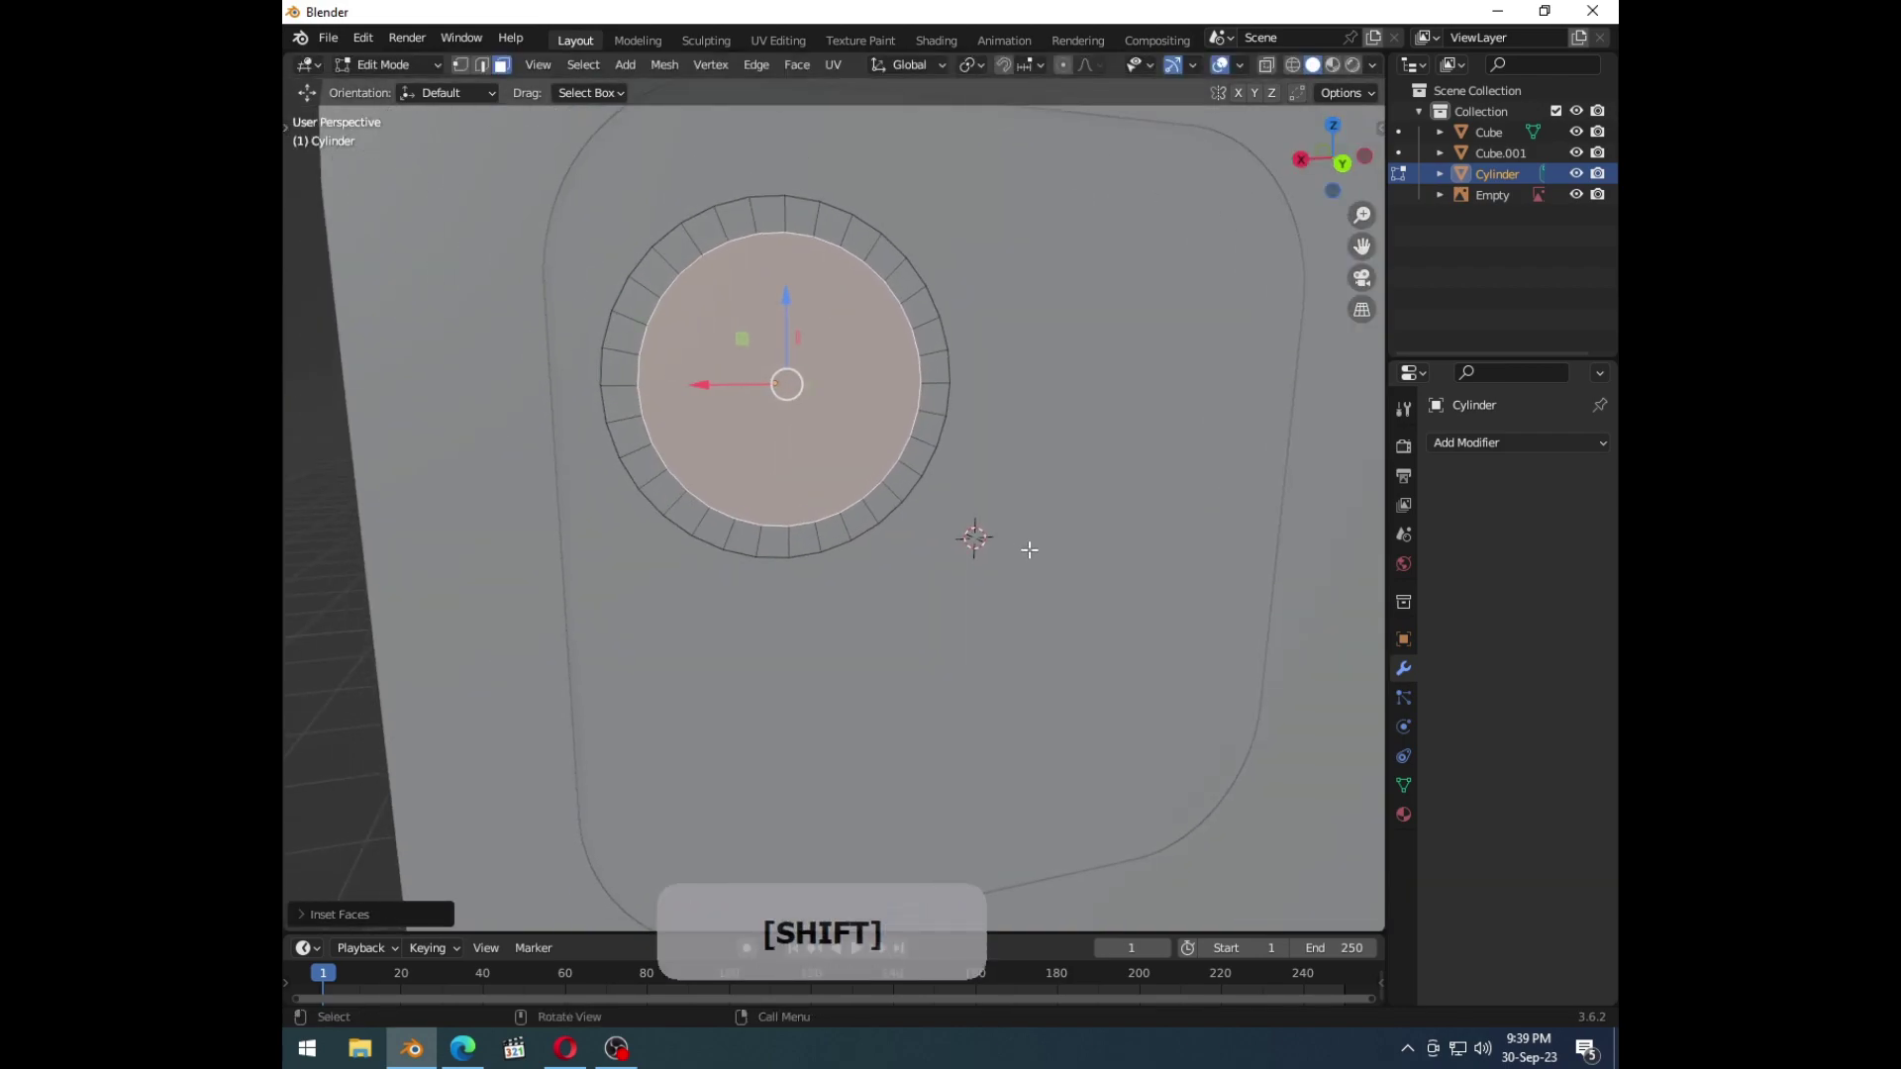
pyautogui.press('e')
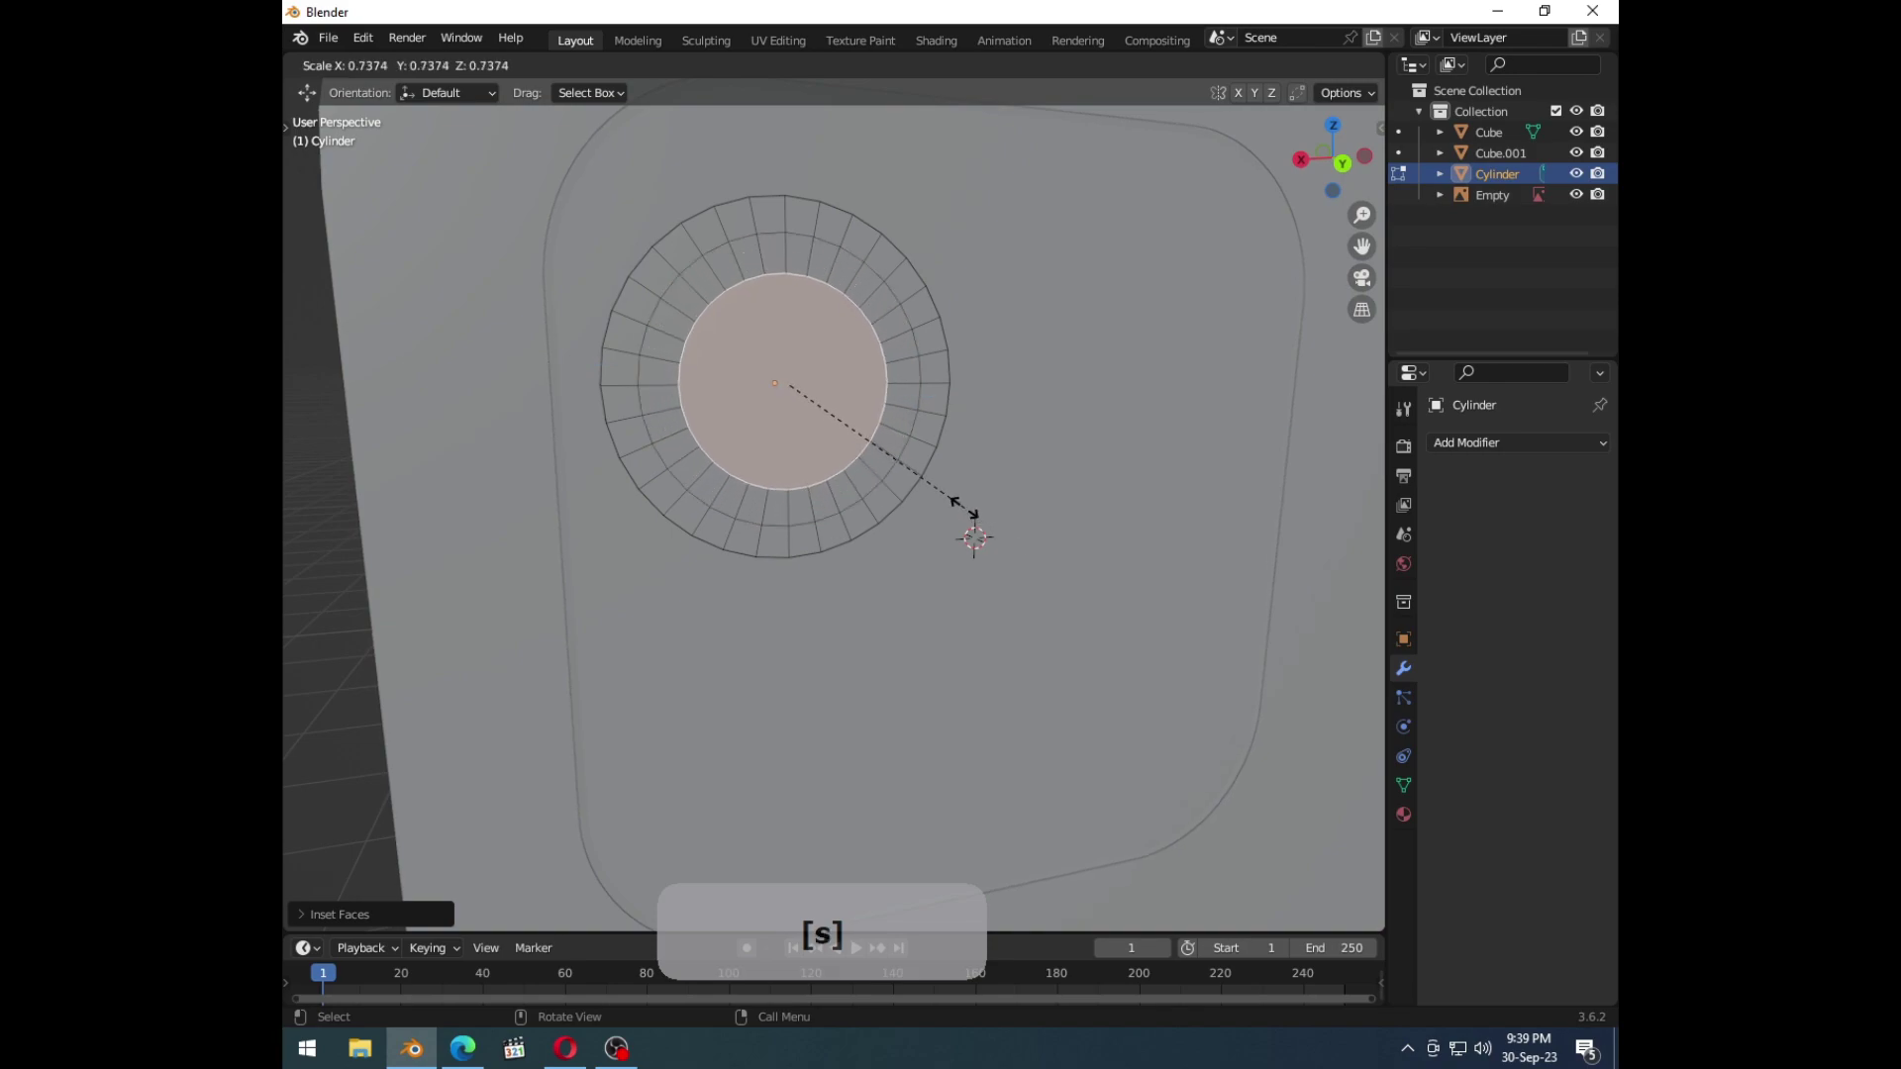
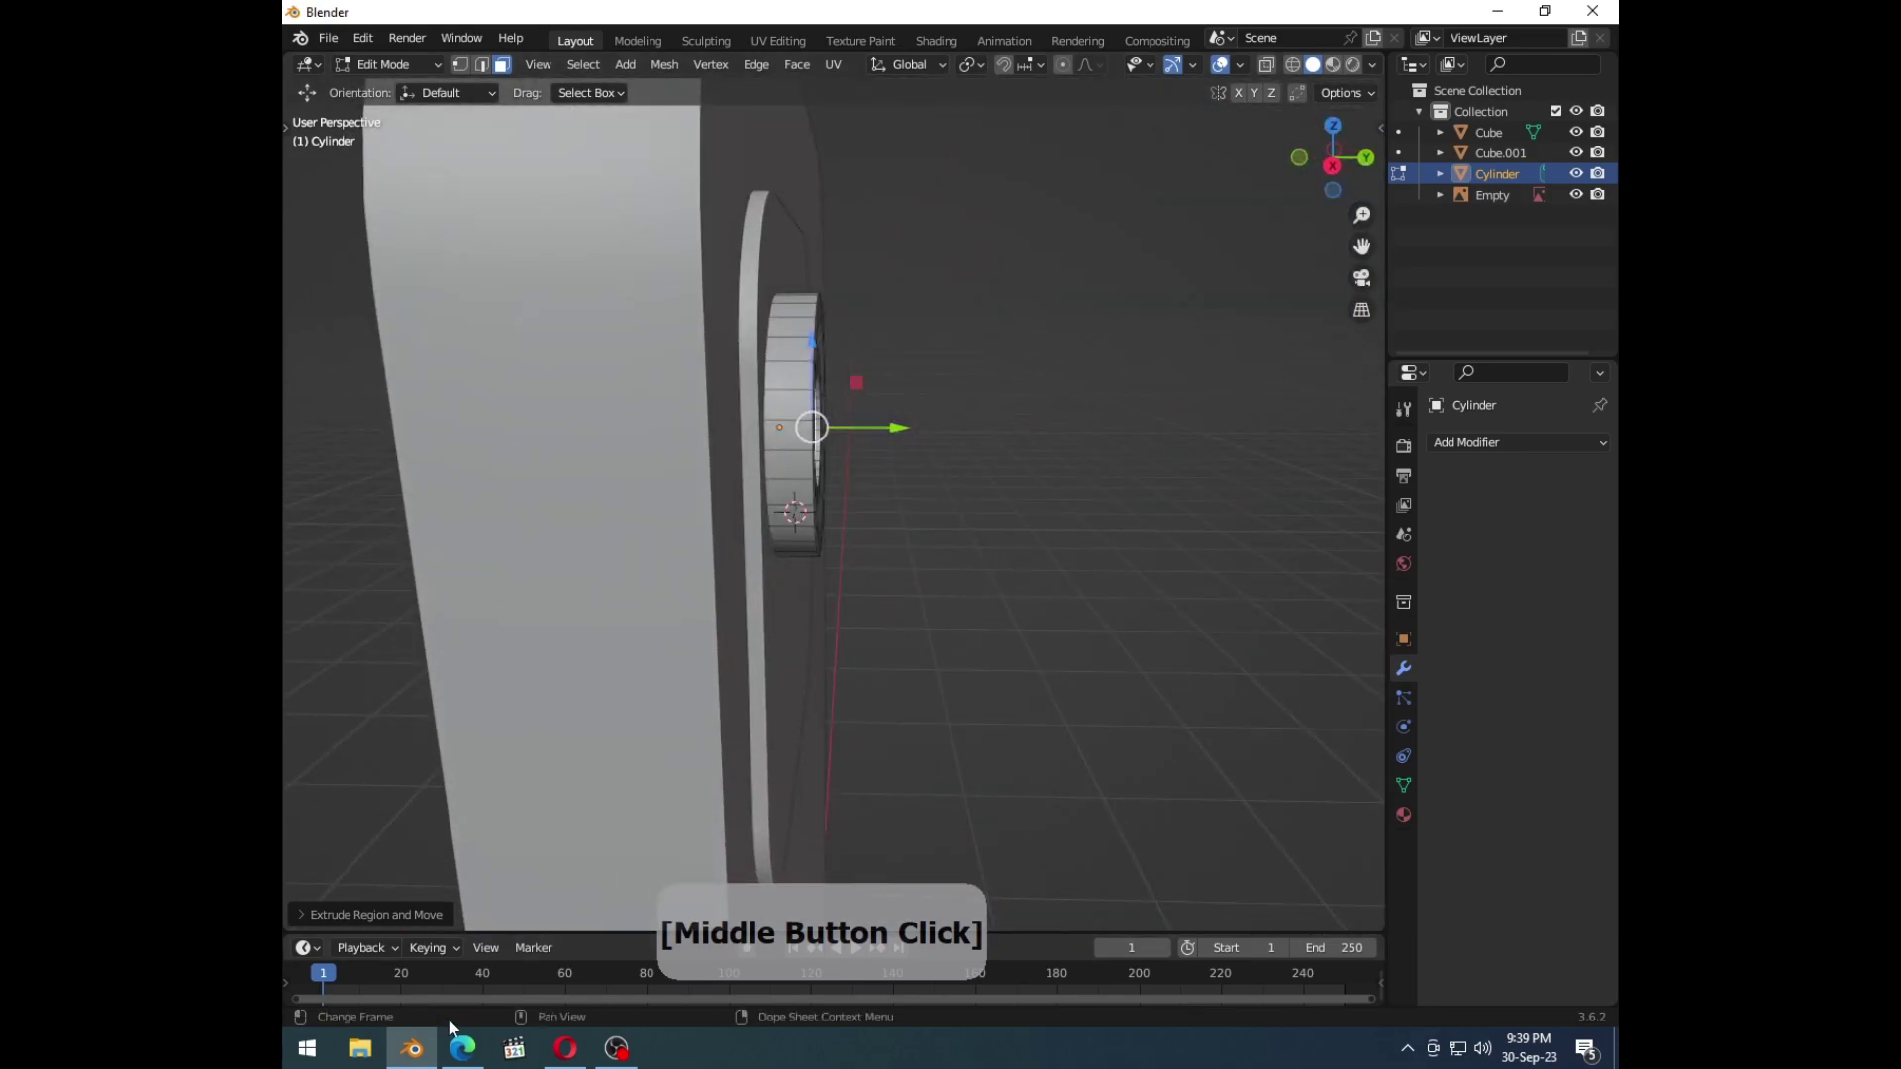
pyautogui.click(448, 1051)
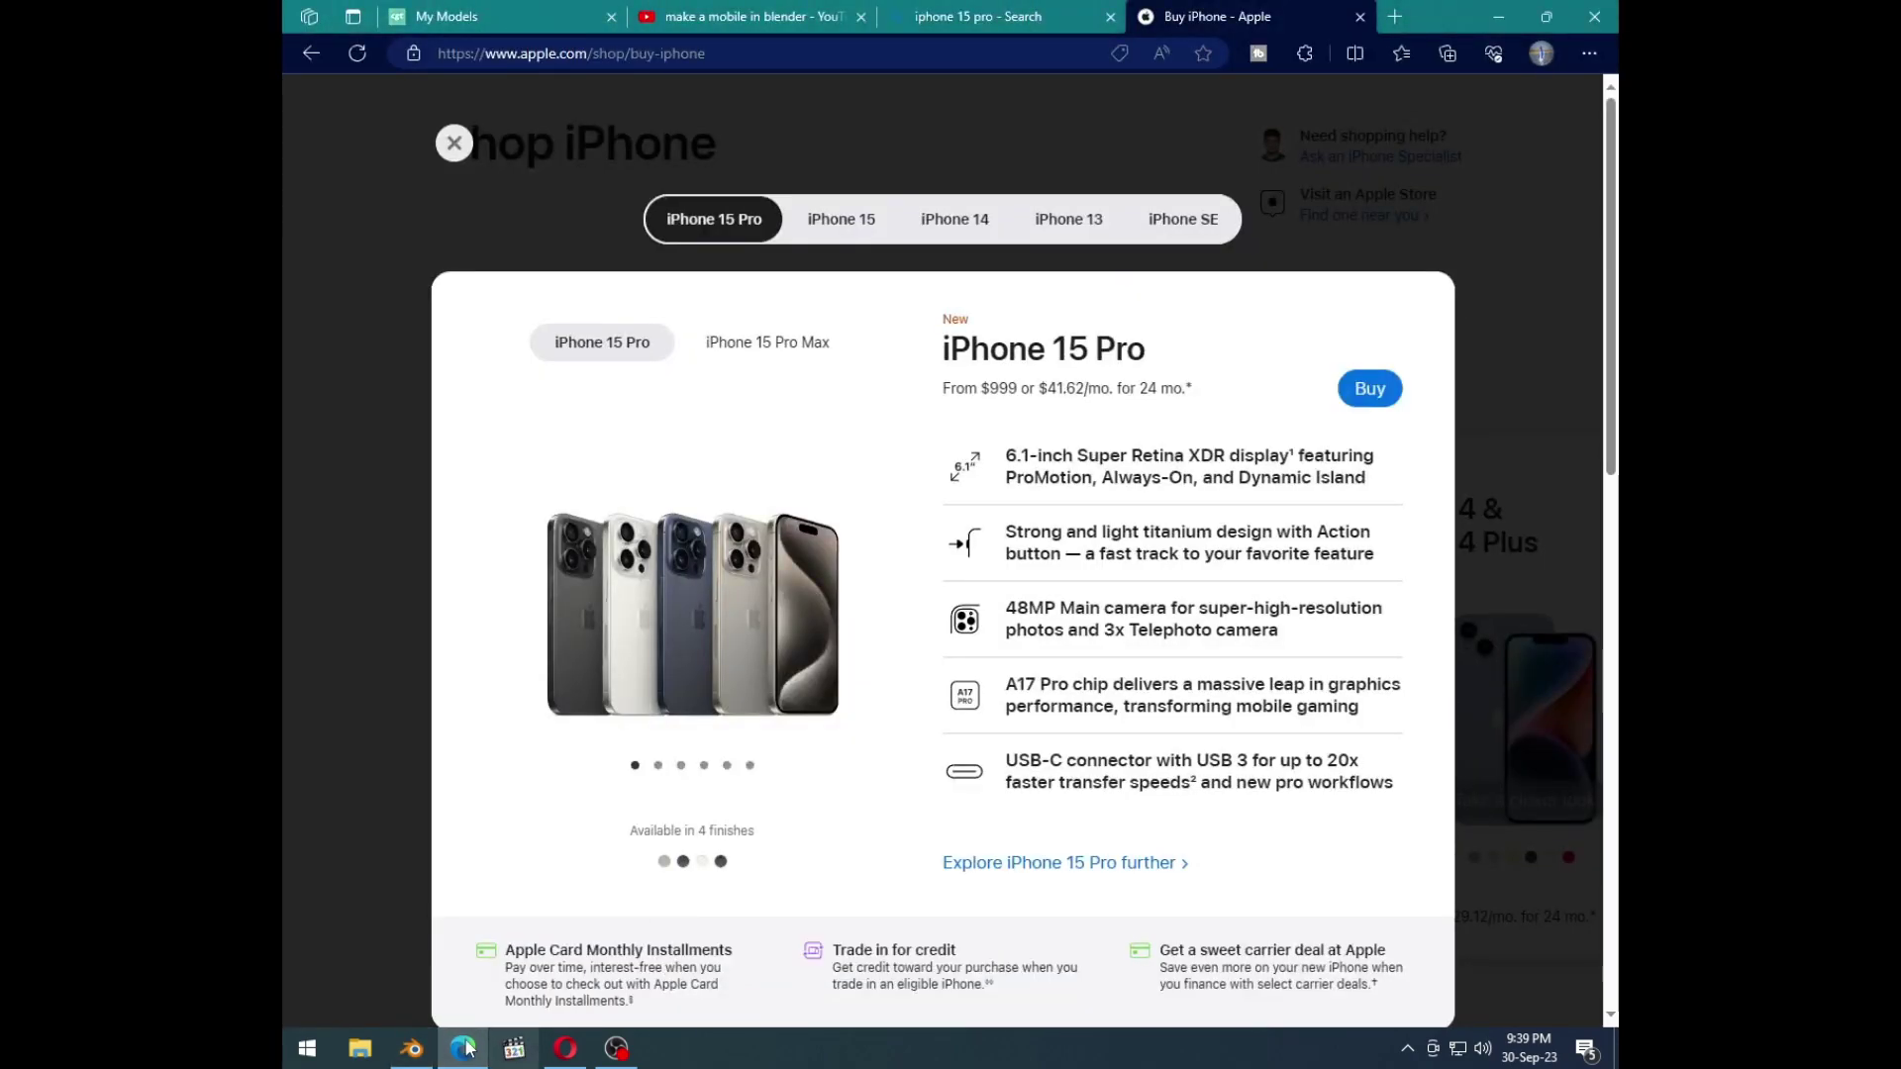
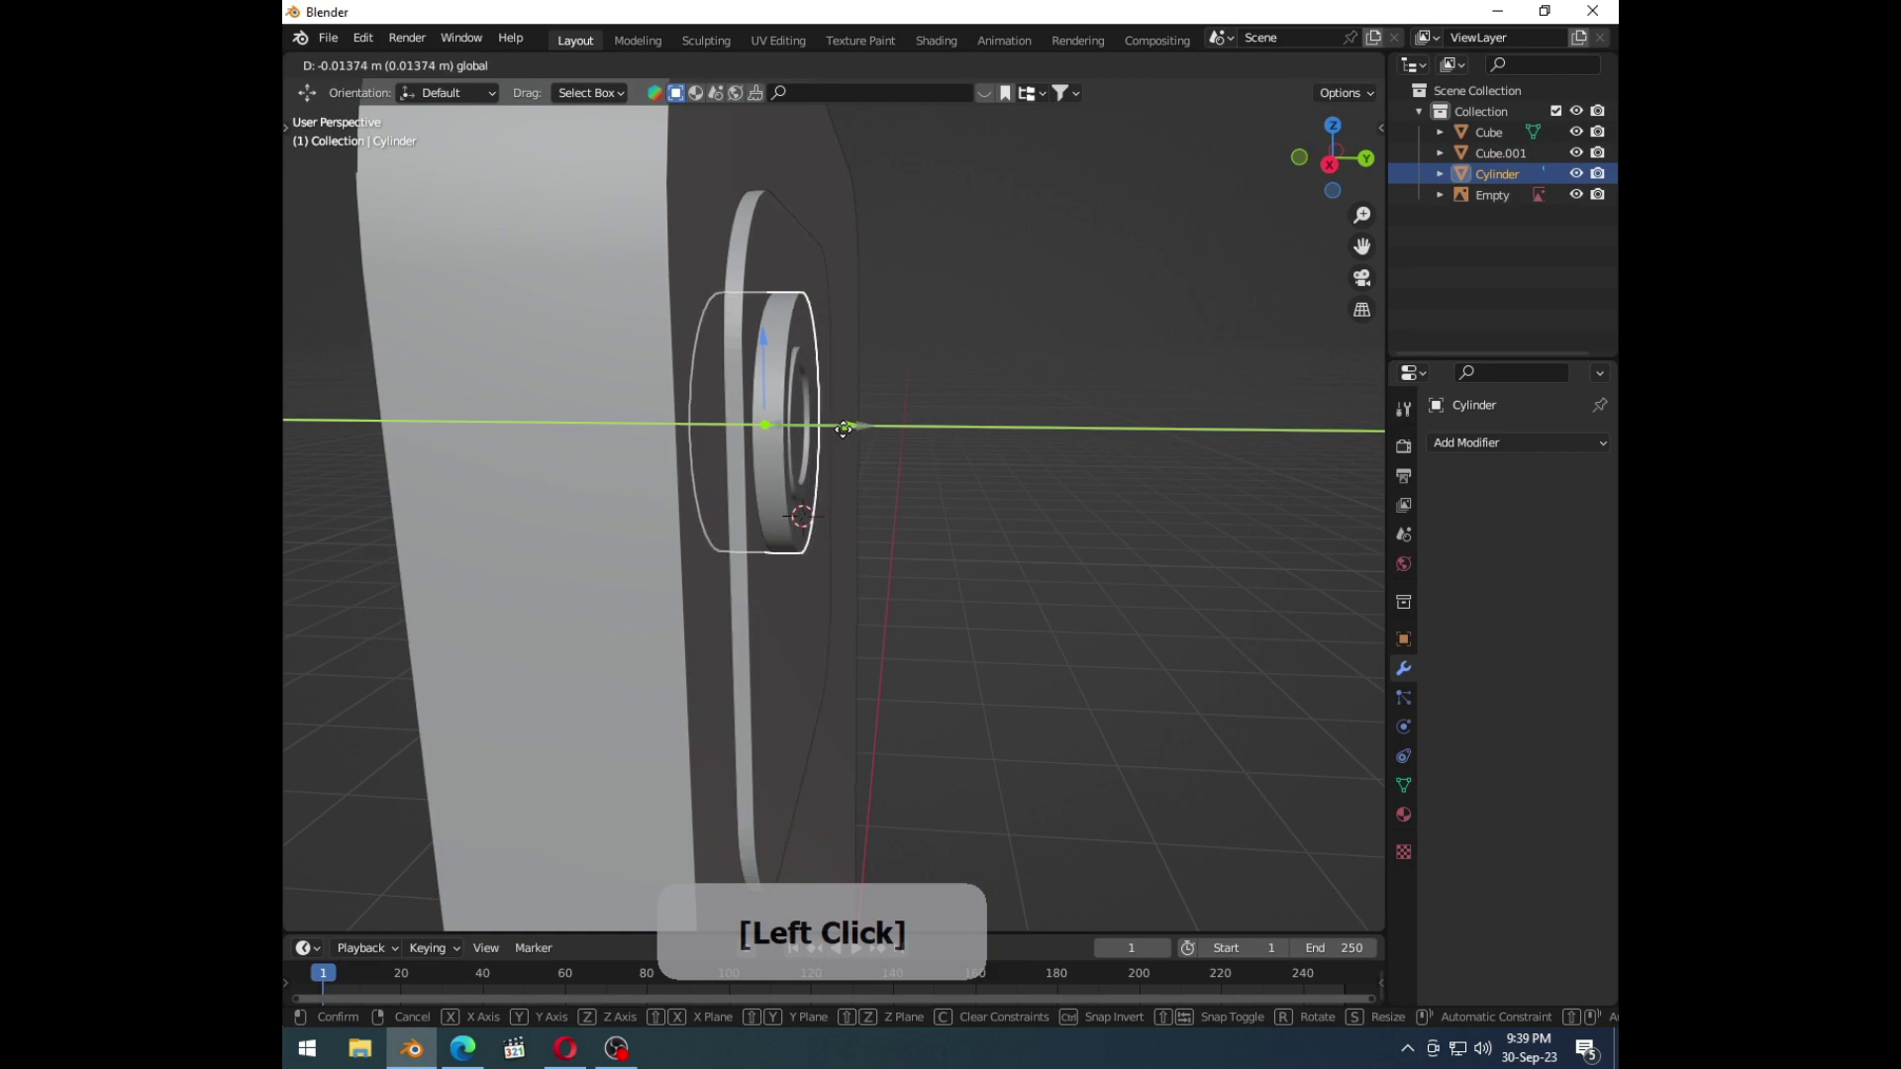
# Step: Move the lens cylinder back along Y so it sits against the camera bump
pyautogui.click(752, 269)
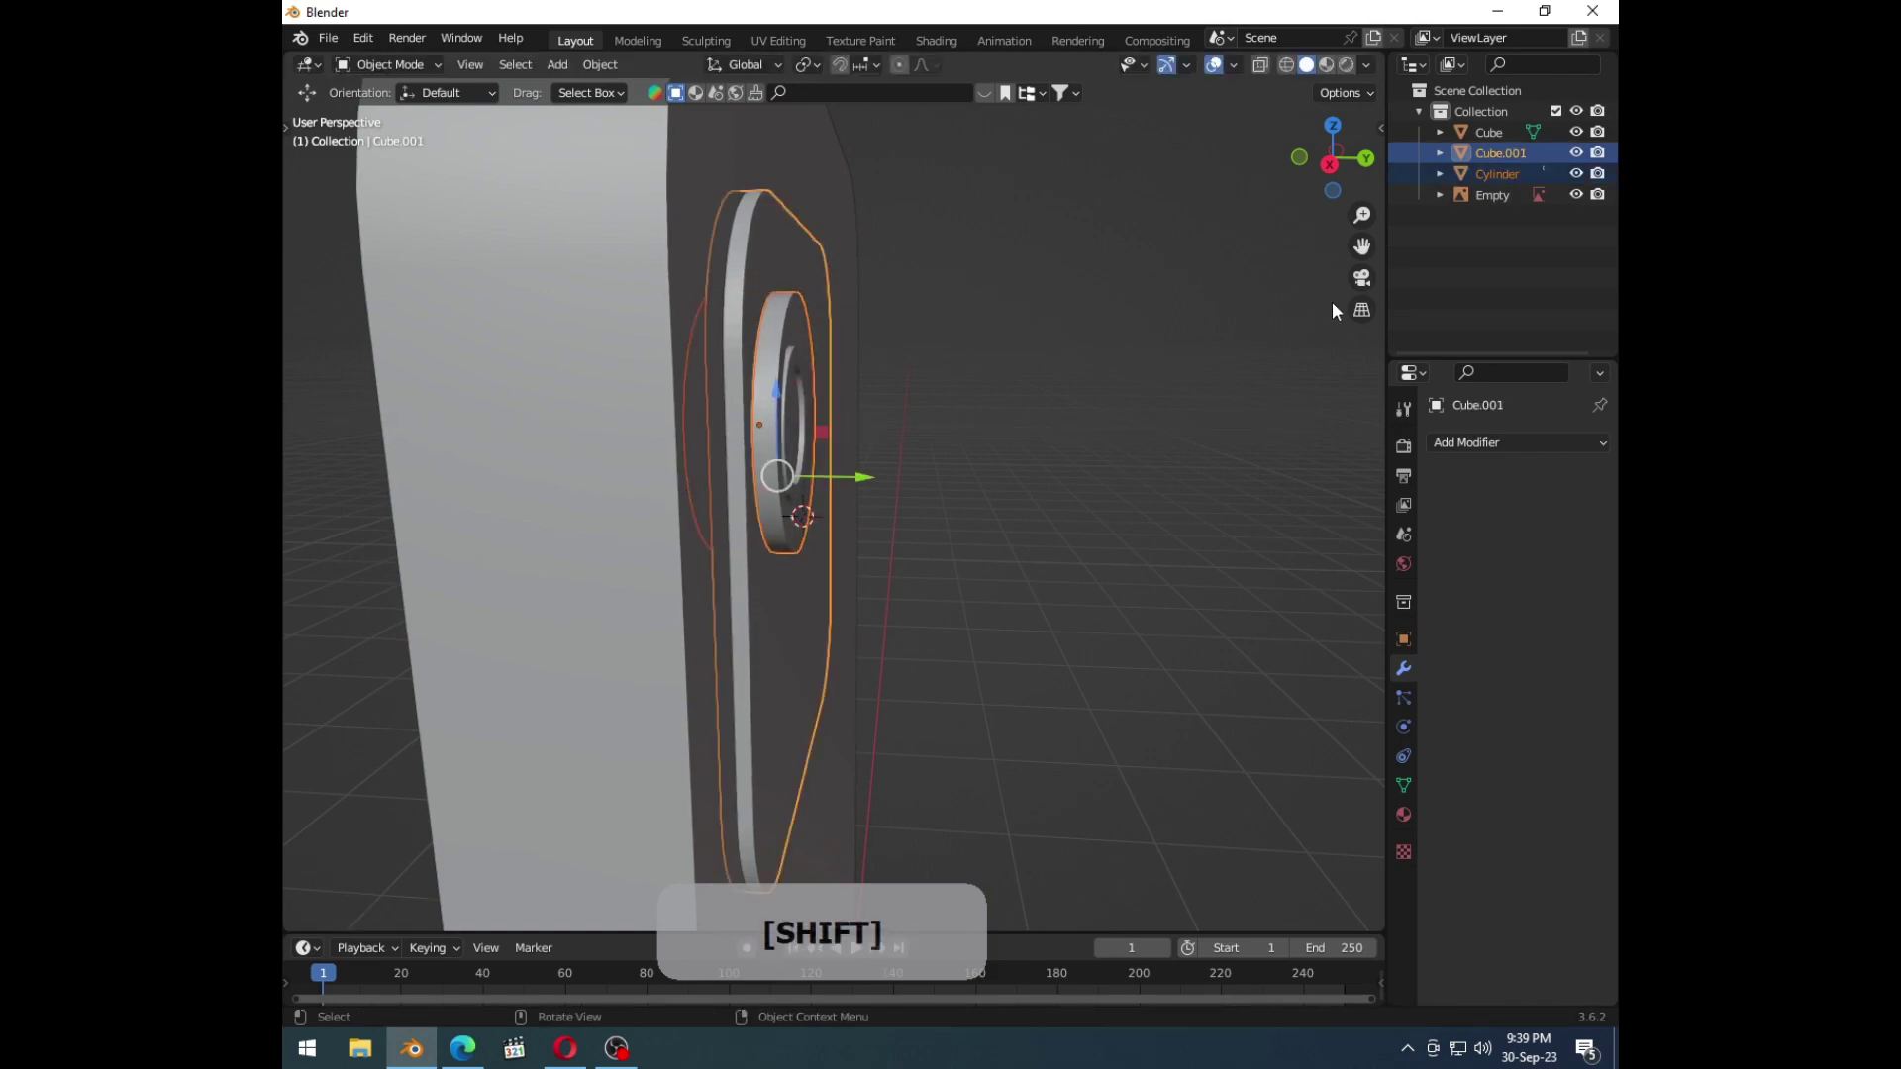
# Step: Add a Difference Boolean on the camera bump using the lens cylinder as cutter
pyautogui.click(1457, 453)
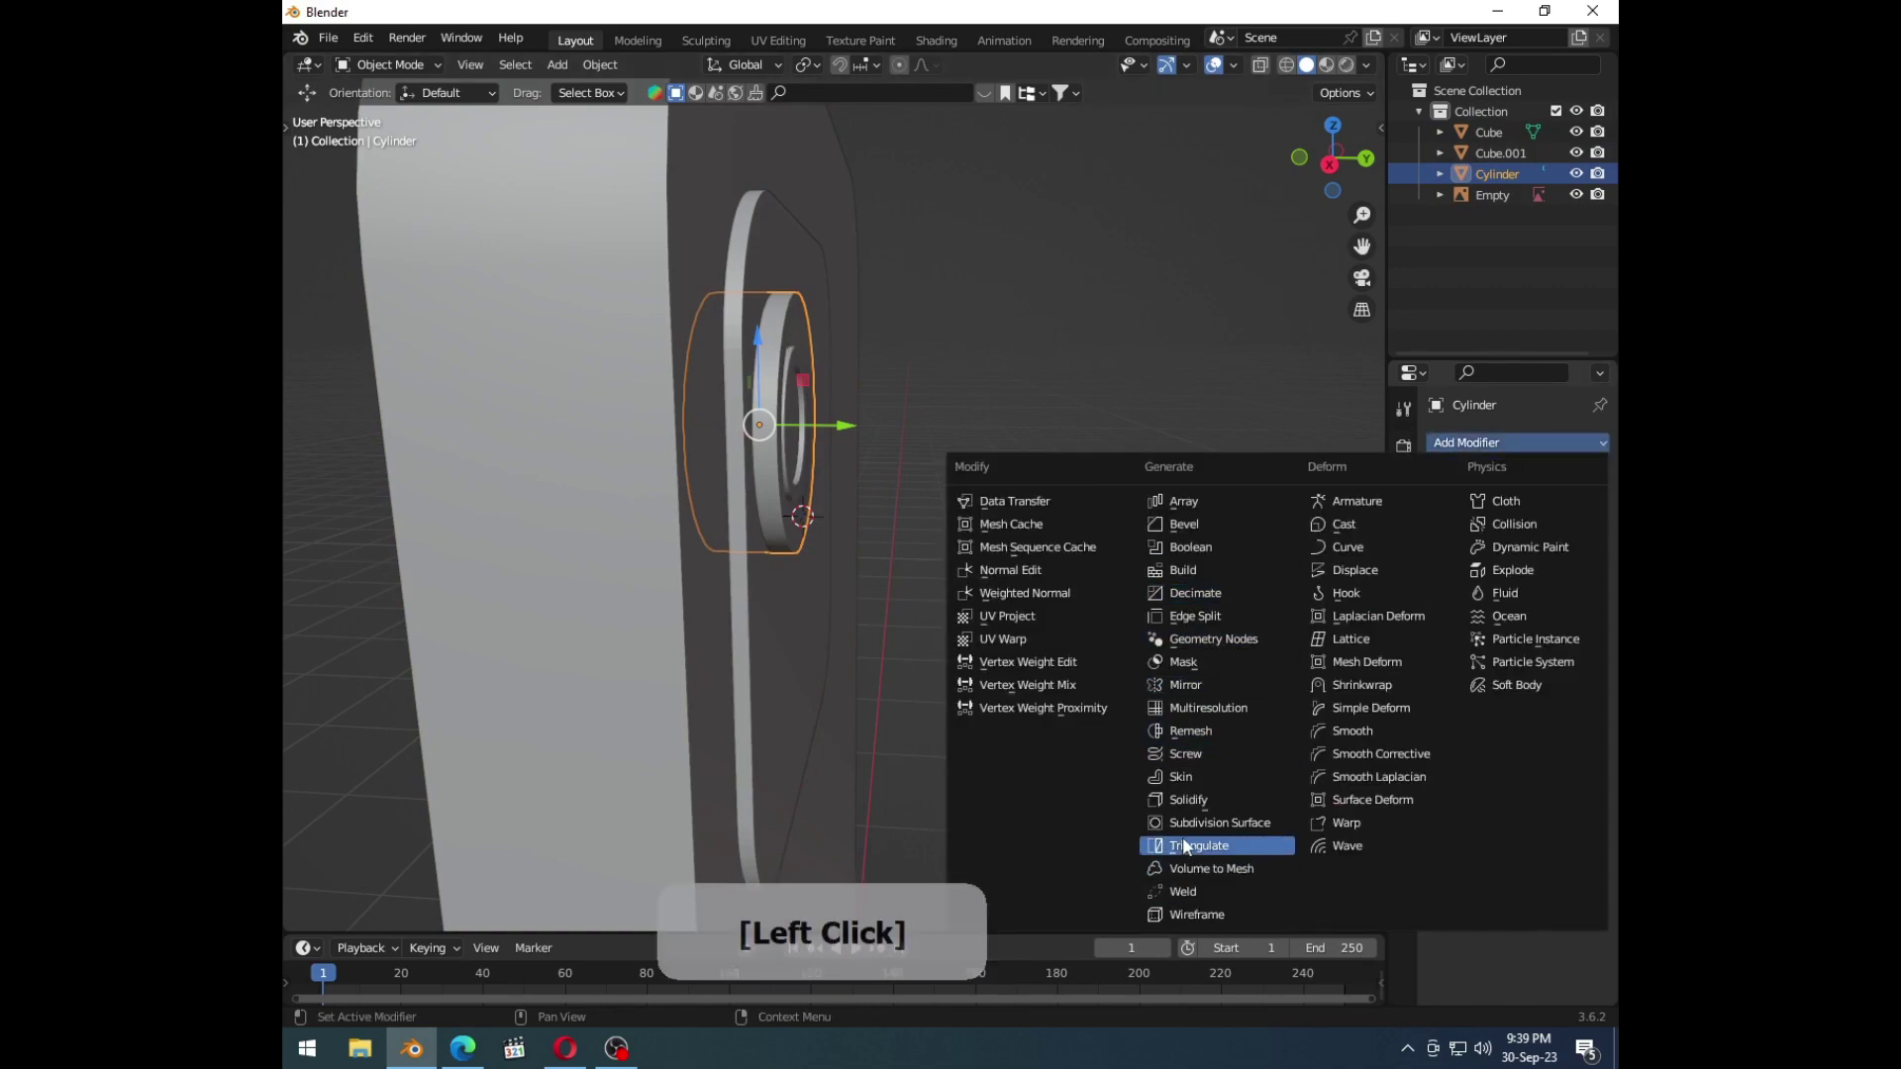
pyautogui.click(1196, 813)
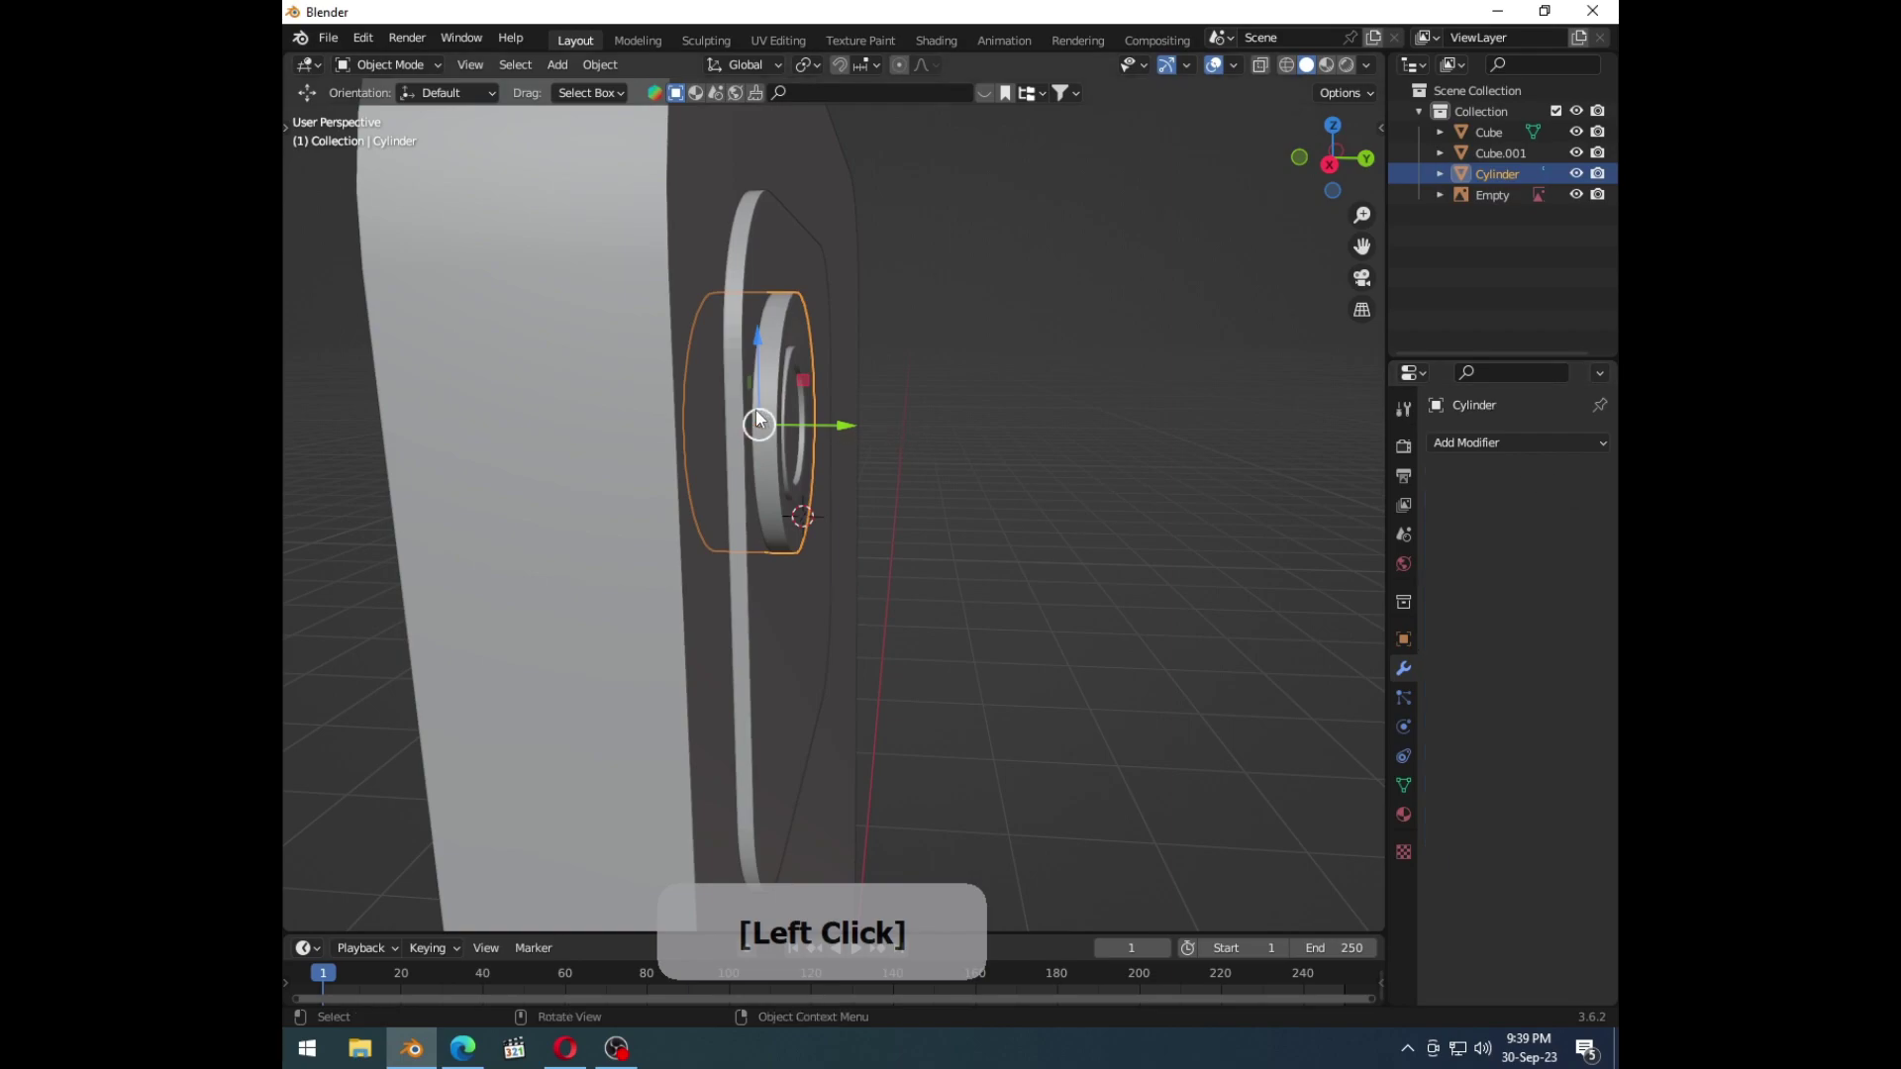
pyautogui.click(759, 417)
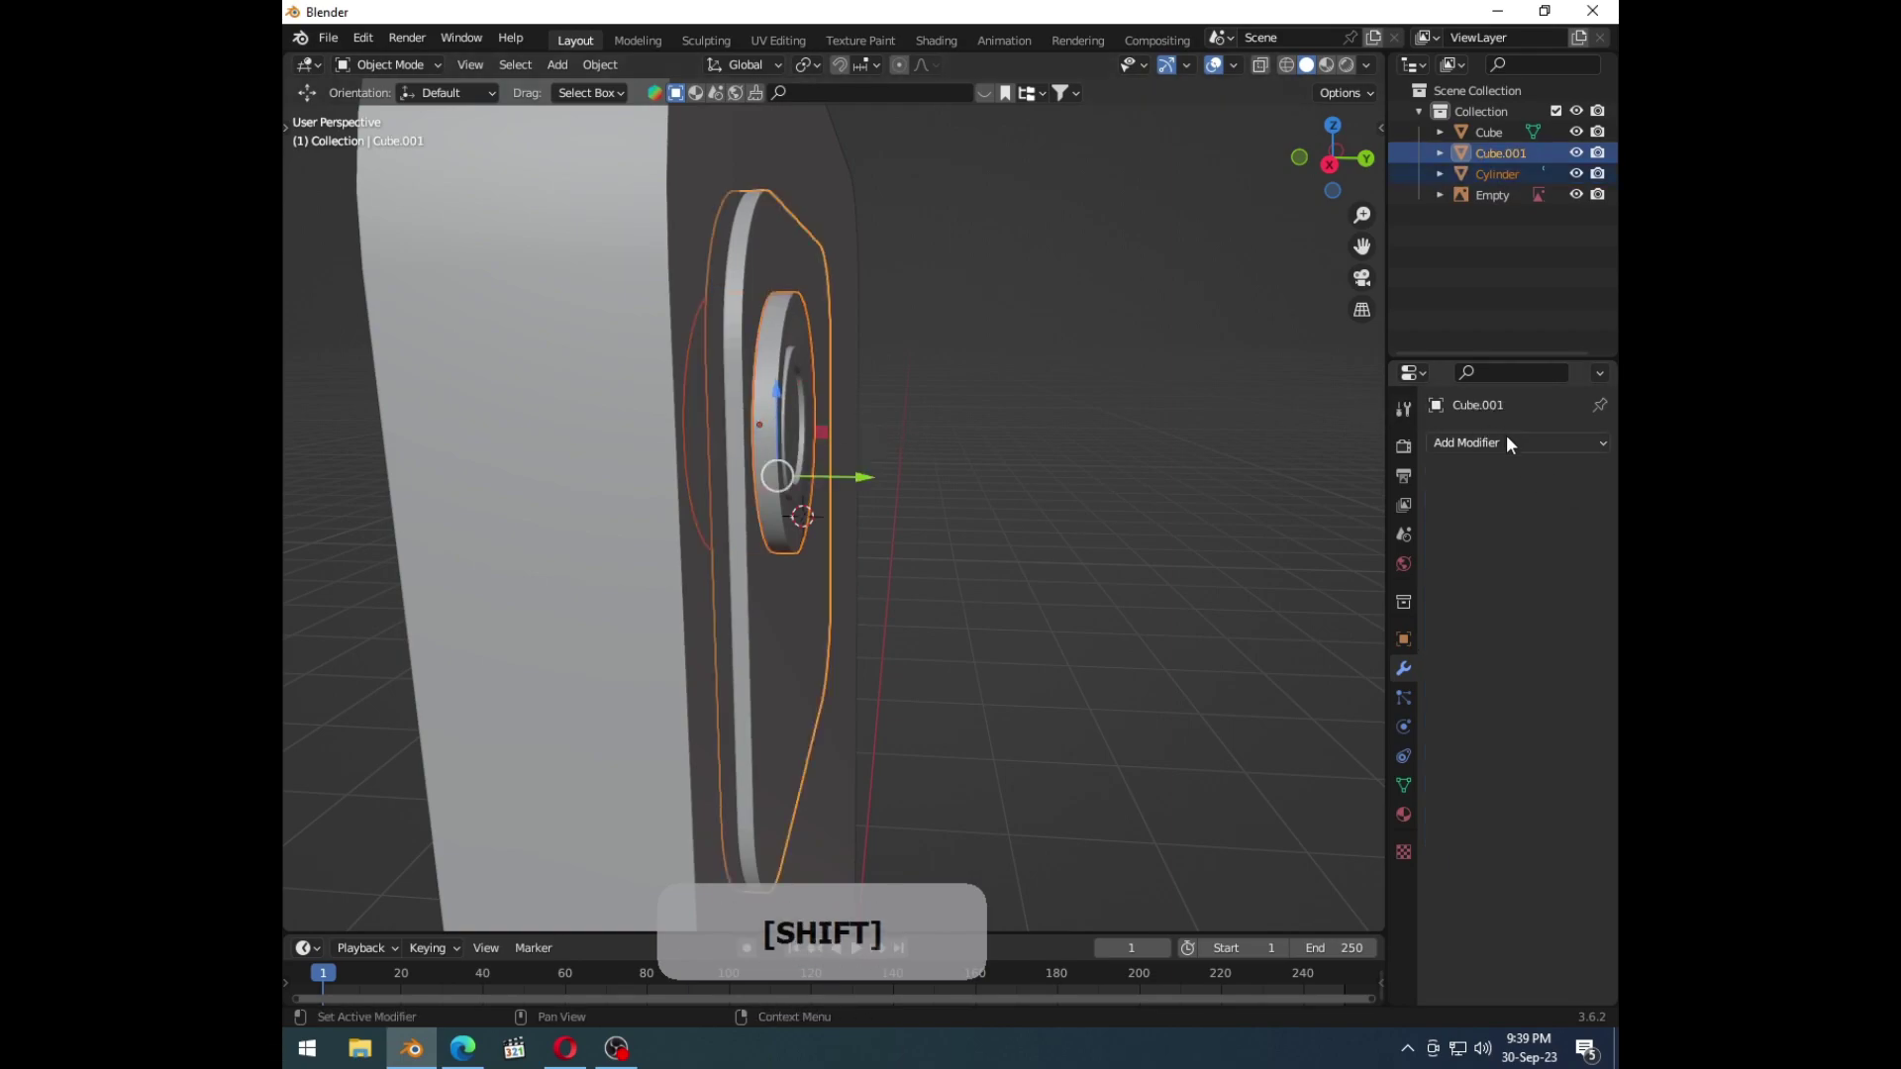
pyautogui.click(1514, 447)
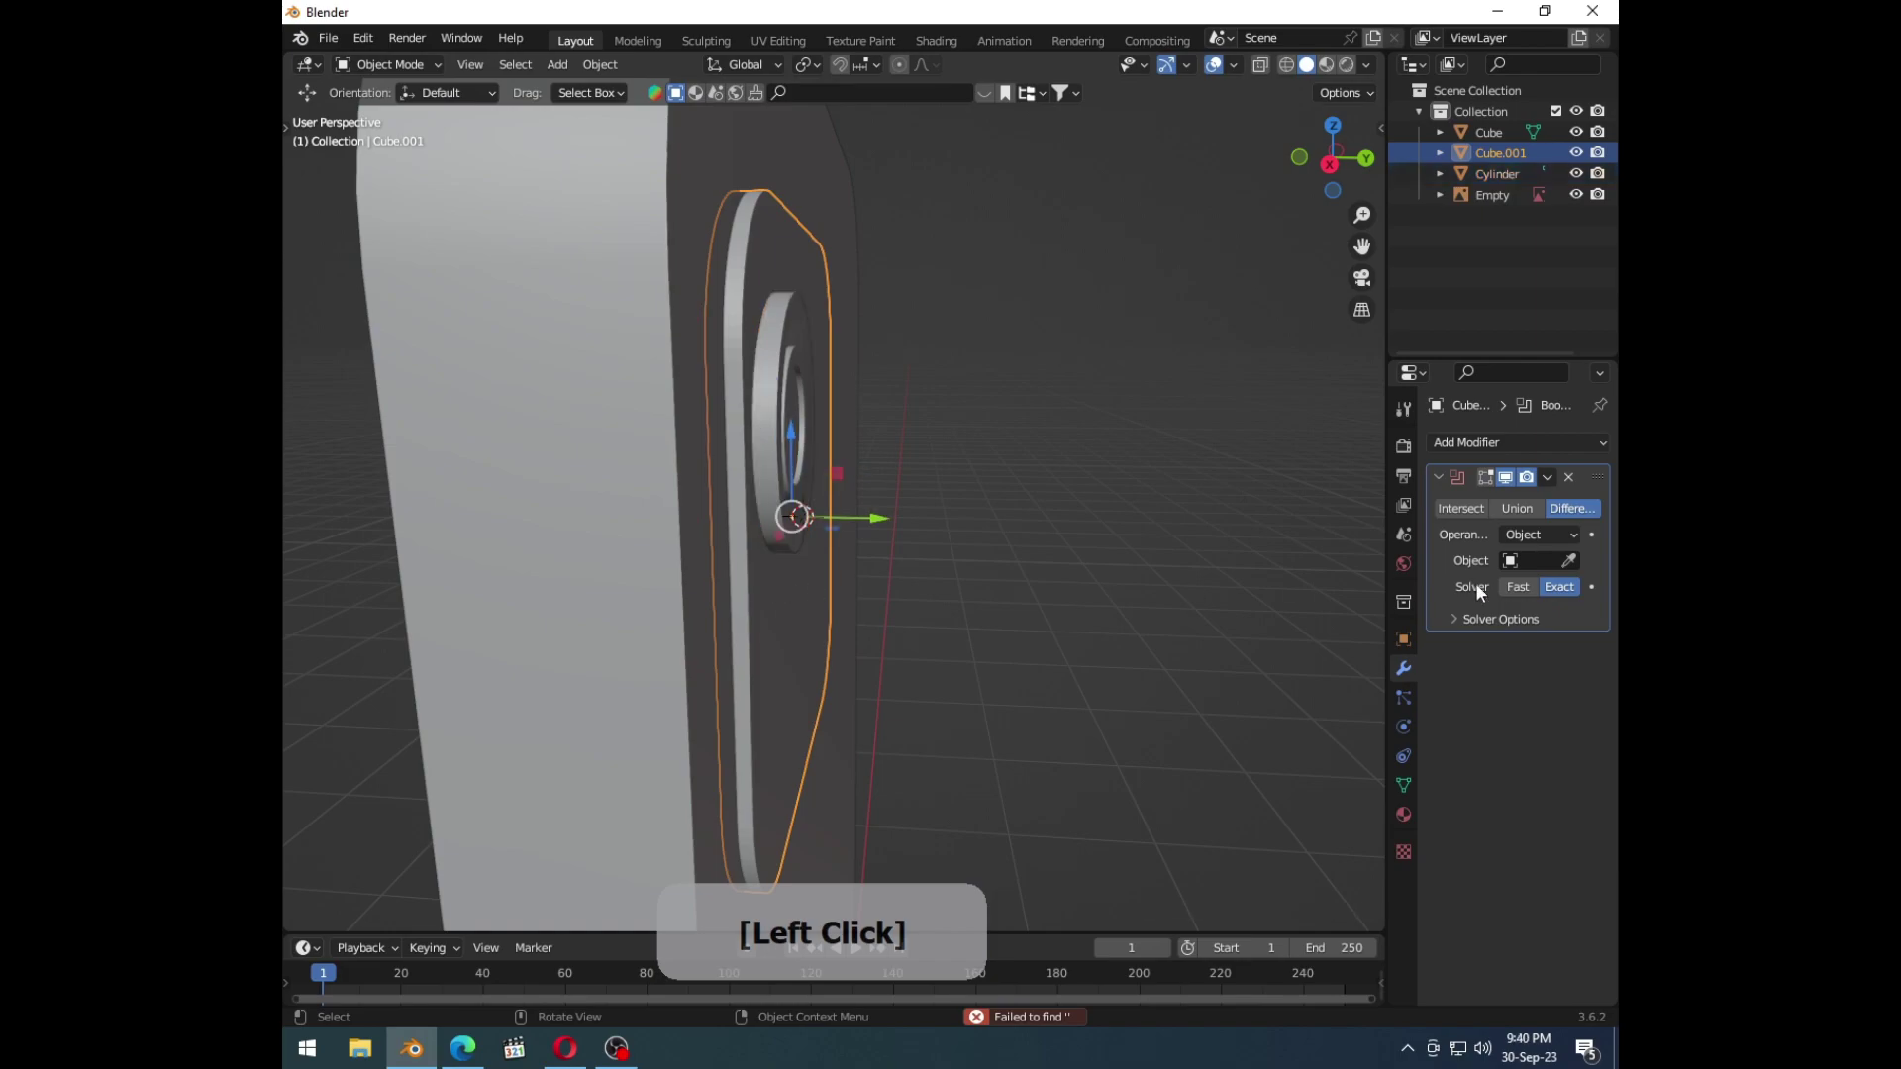
# Step: Undo the last adjustments and orbit to check the carved lens recess
pyautogui.middleClick(958, 628)
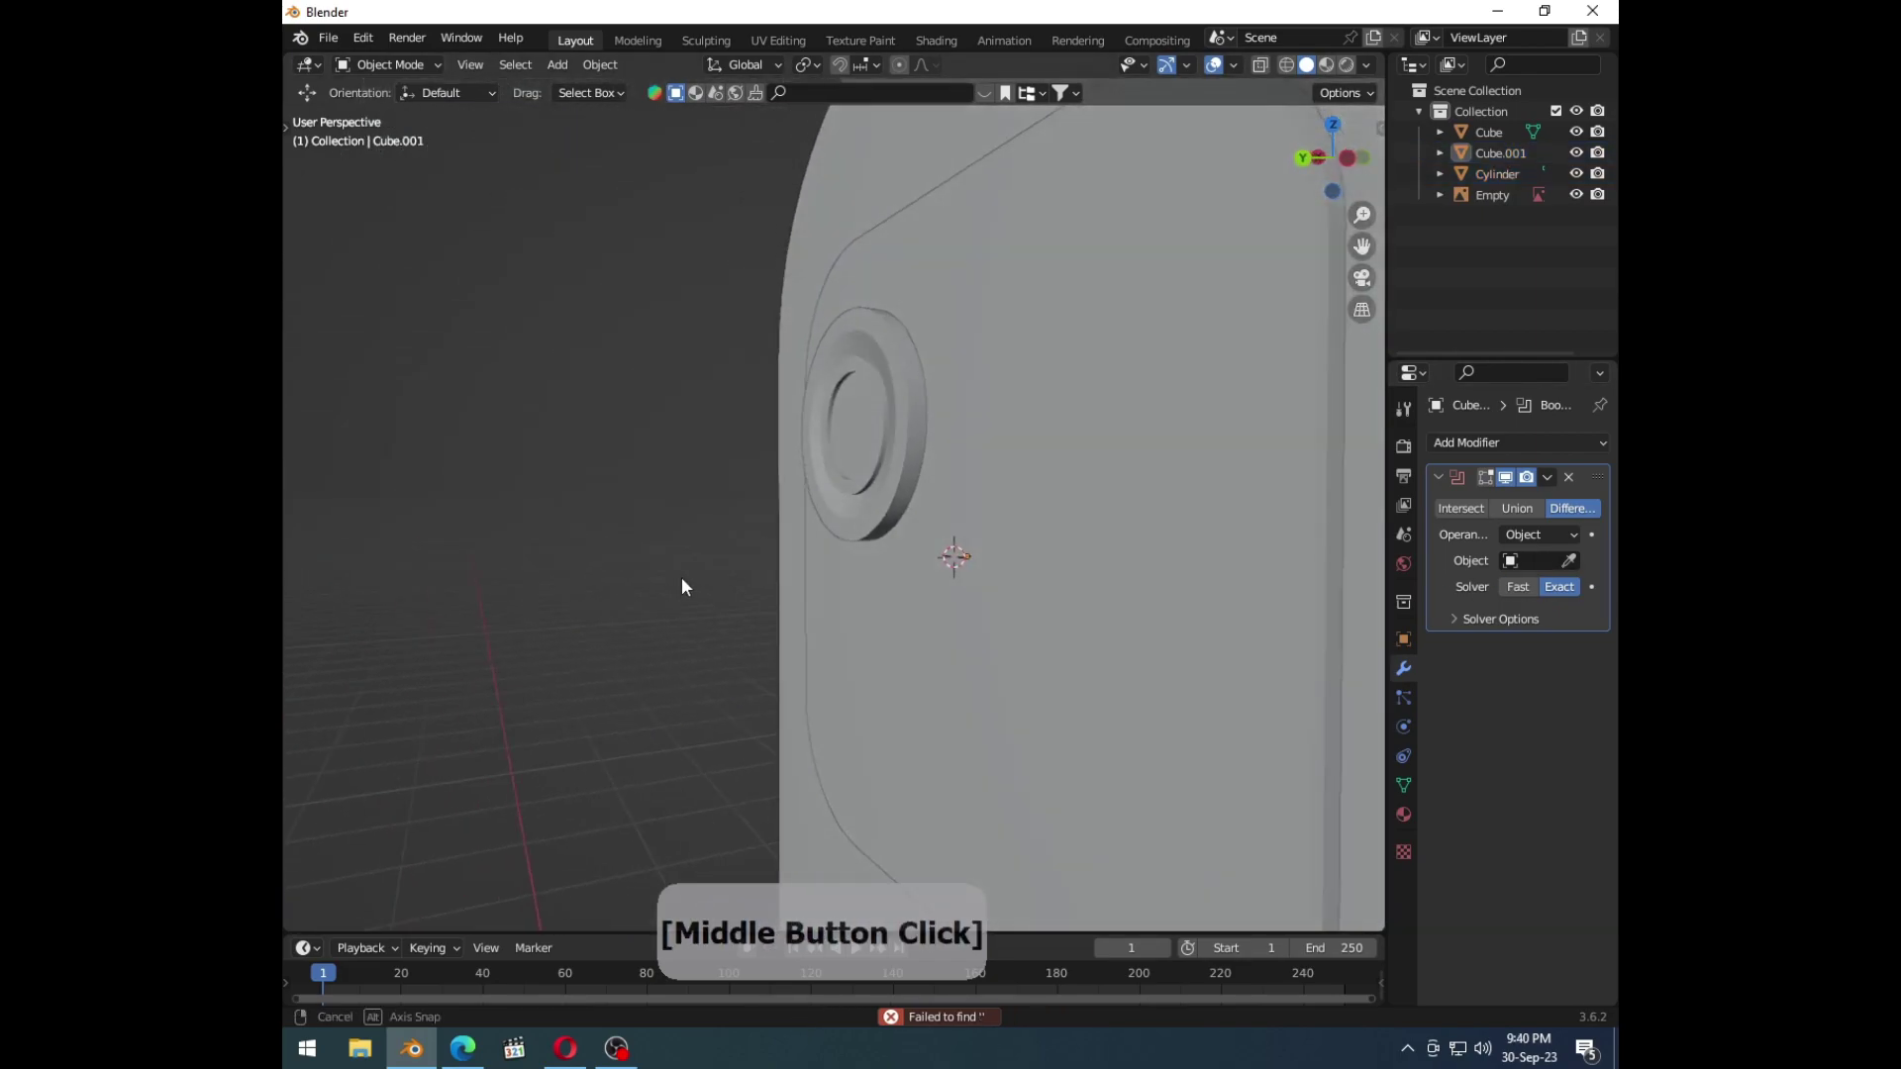
pyautogui.press('ctrl+z')
pyautogui.press('ctrl+z')
pyautogui.middleClick(1130, 625)
# Step: Inset the lens cylinder's front face into a recessed inner ring and return to Object Mode
pyautogui.click(568, 505)
pyautogui.middleClick(818, 539)
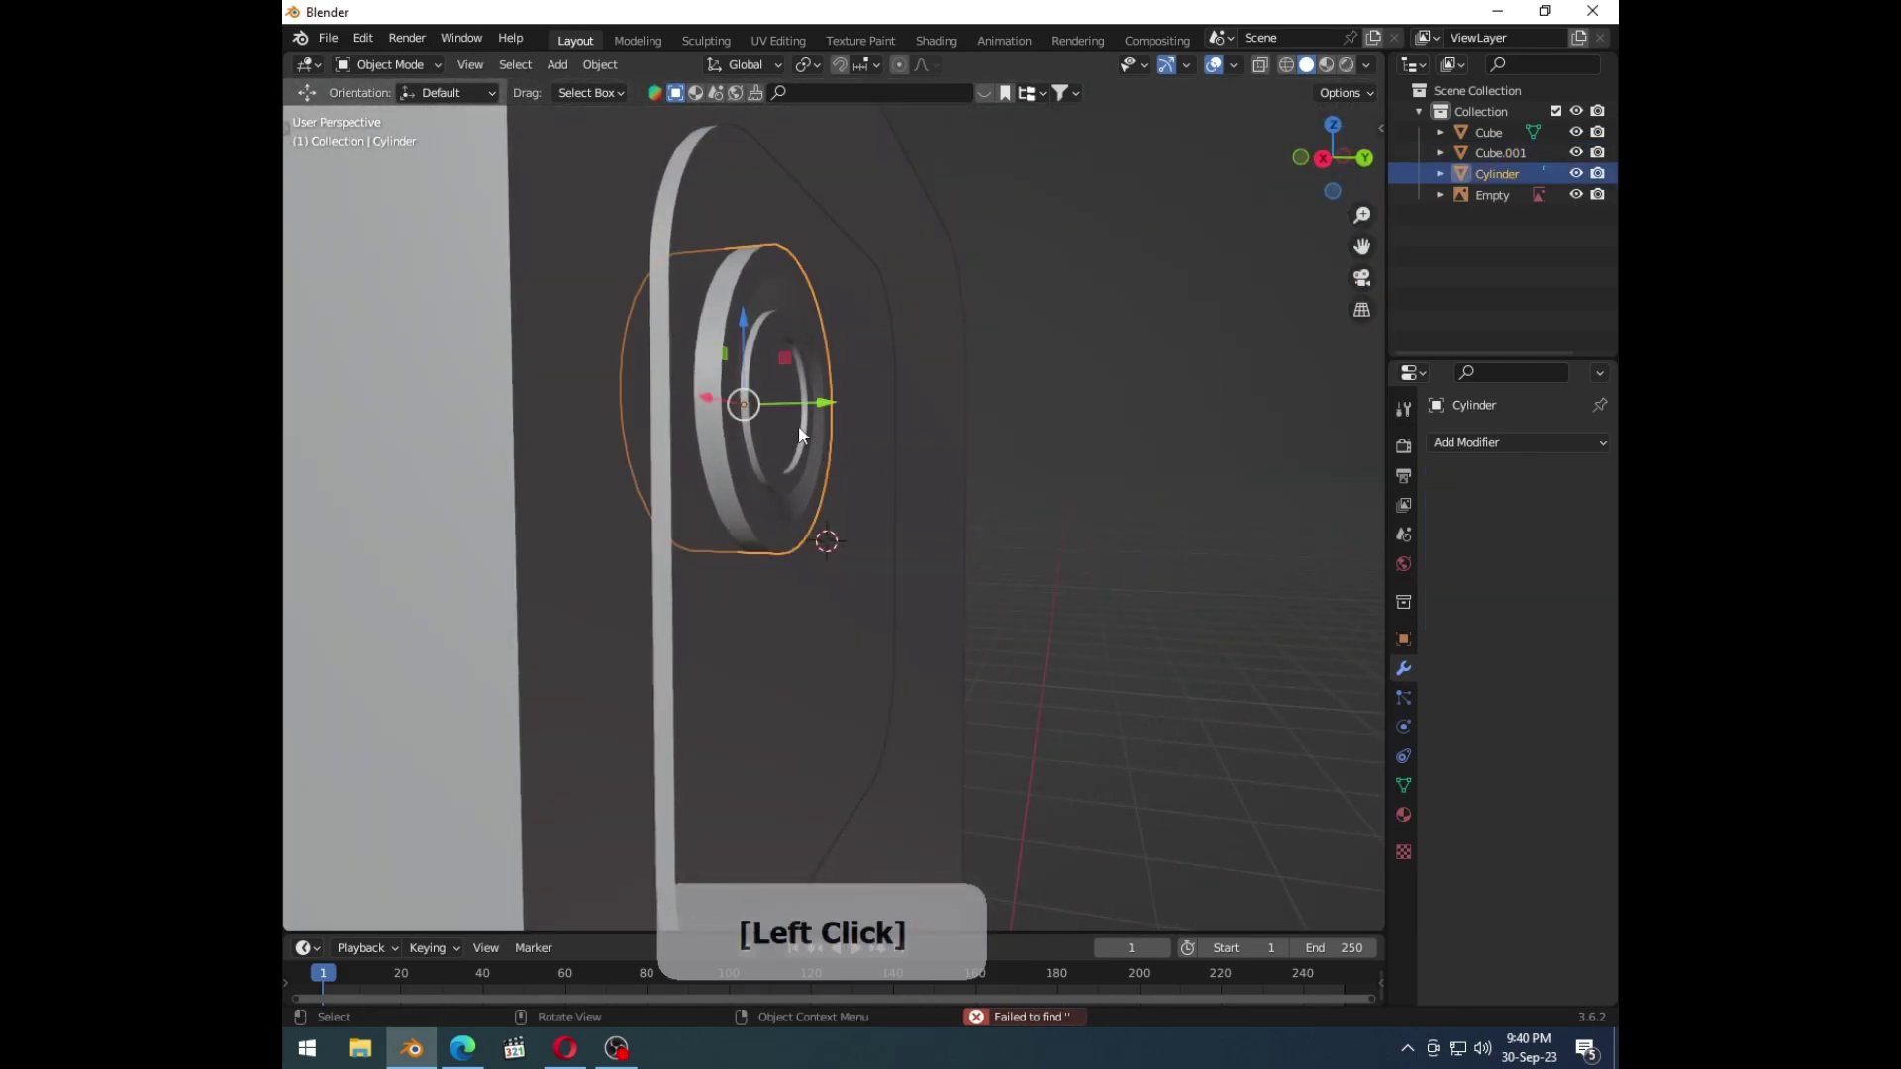
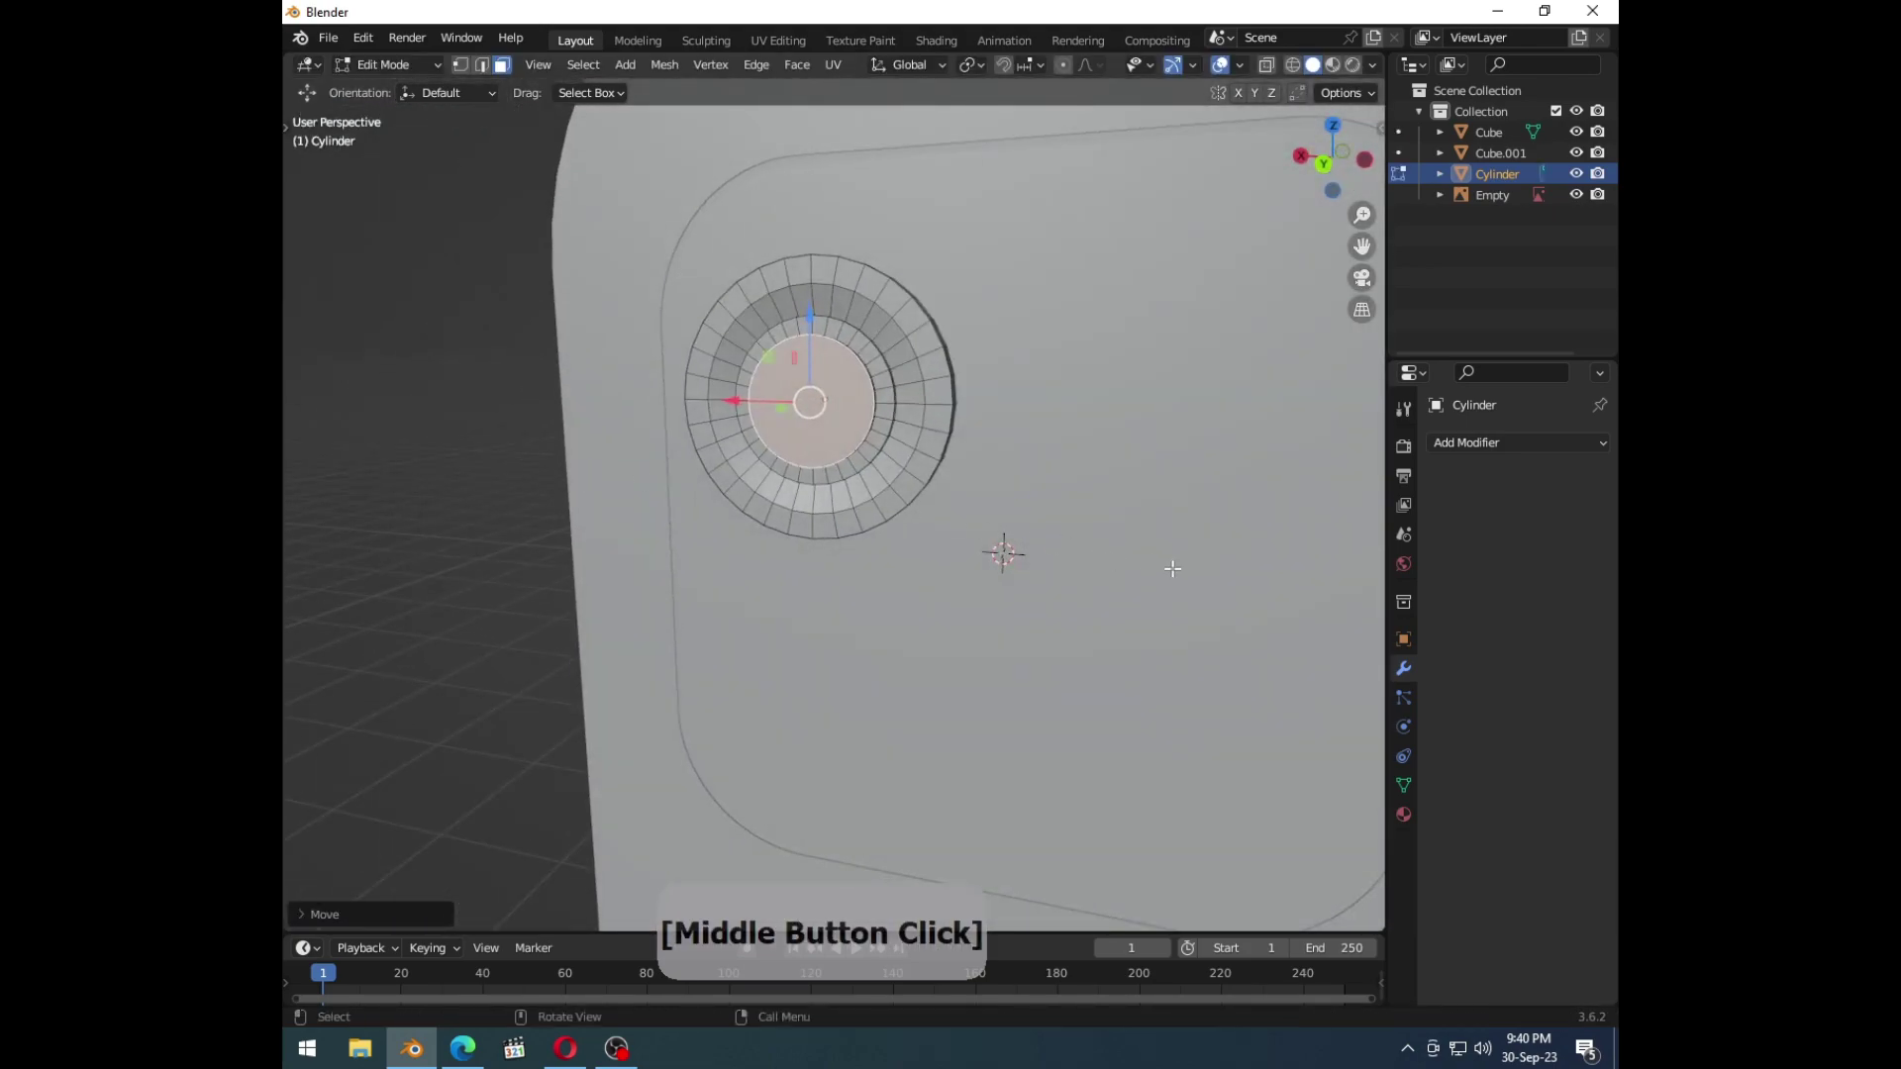
pyautogui.press('i')
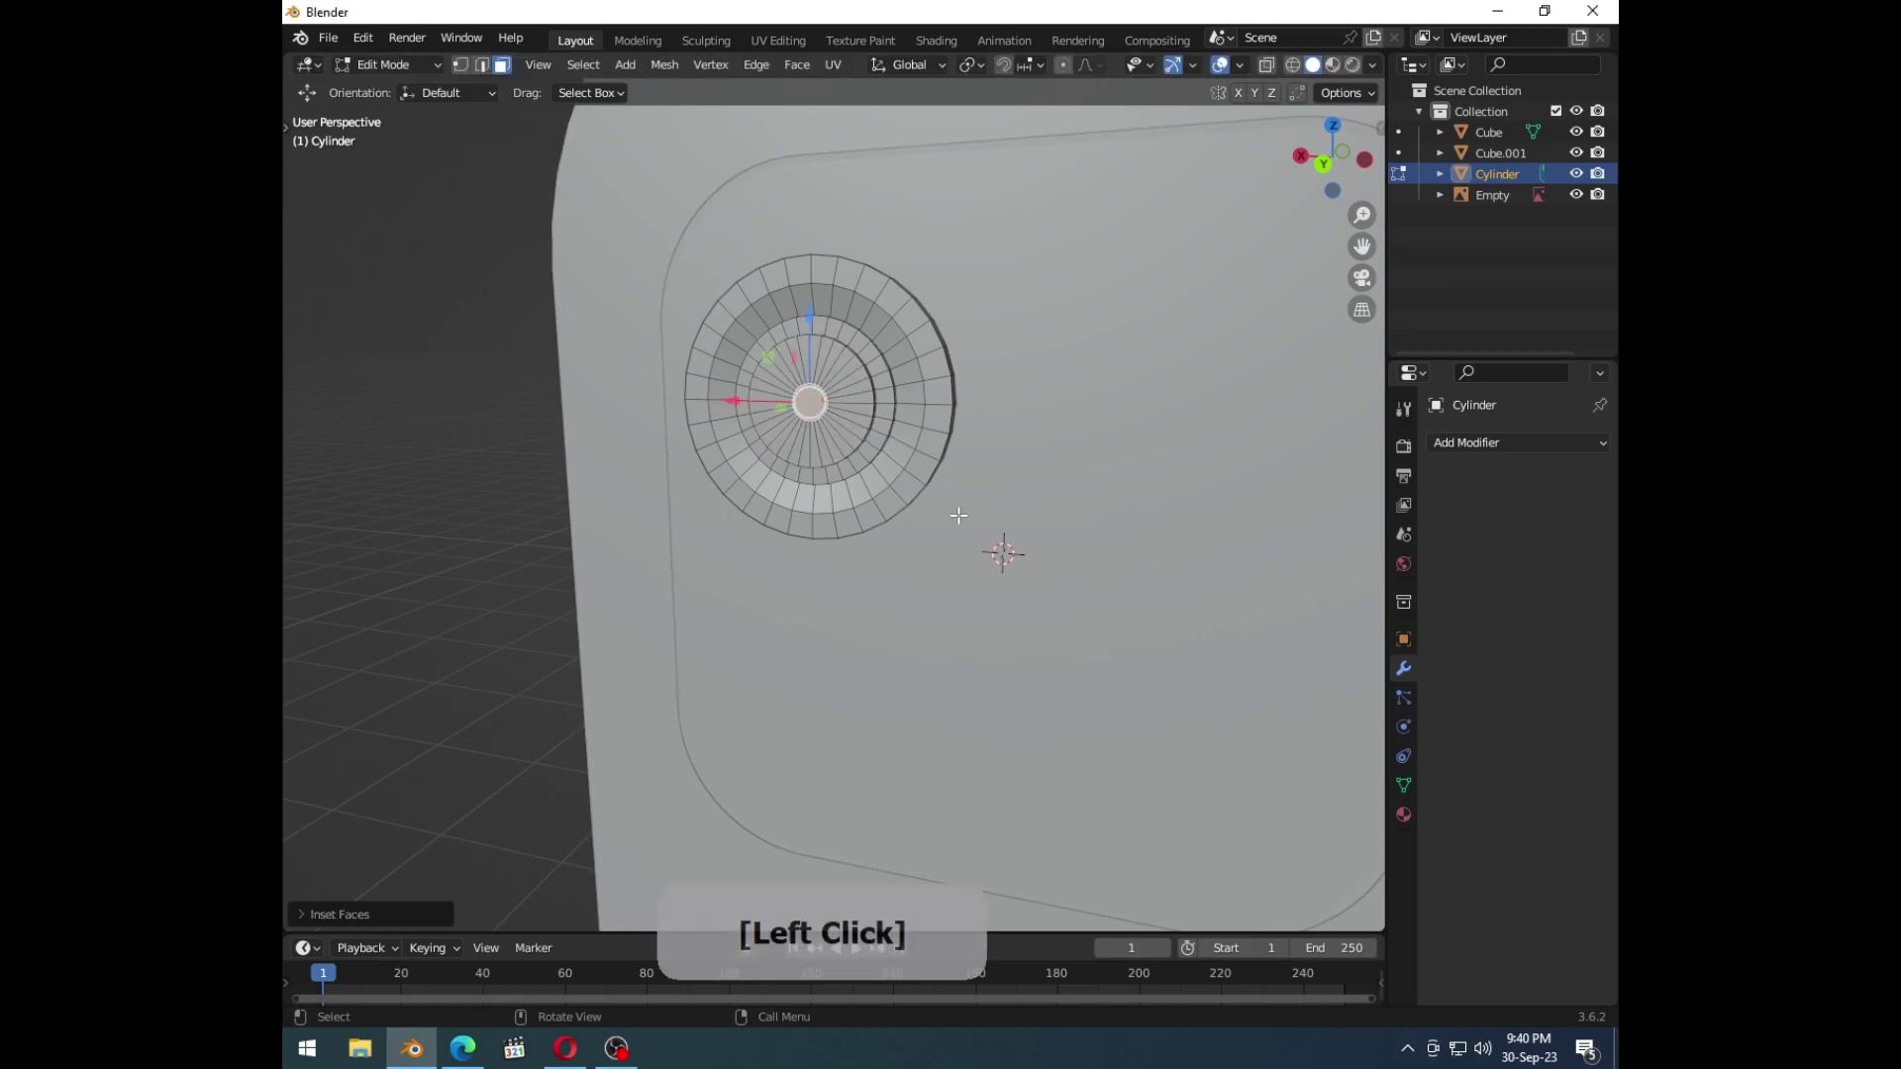
pyautogui.press('Tab')
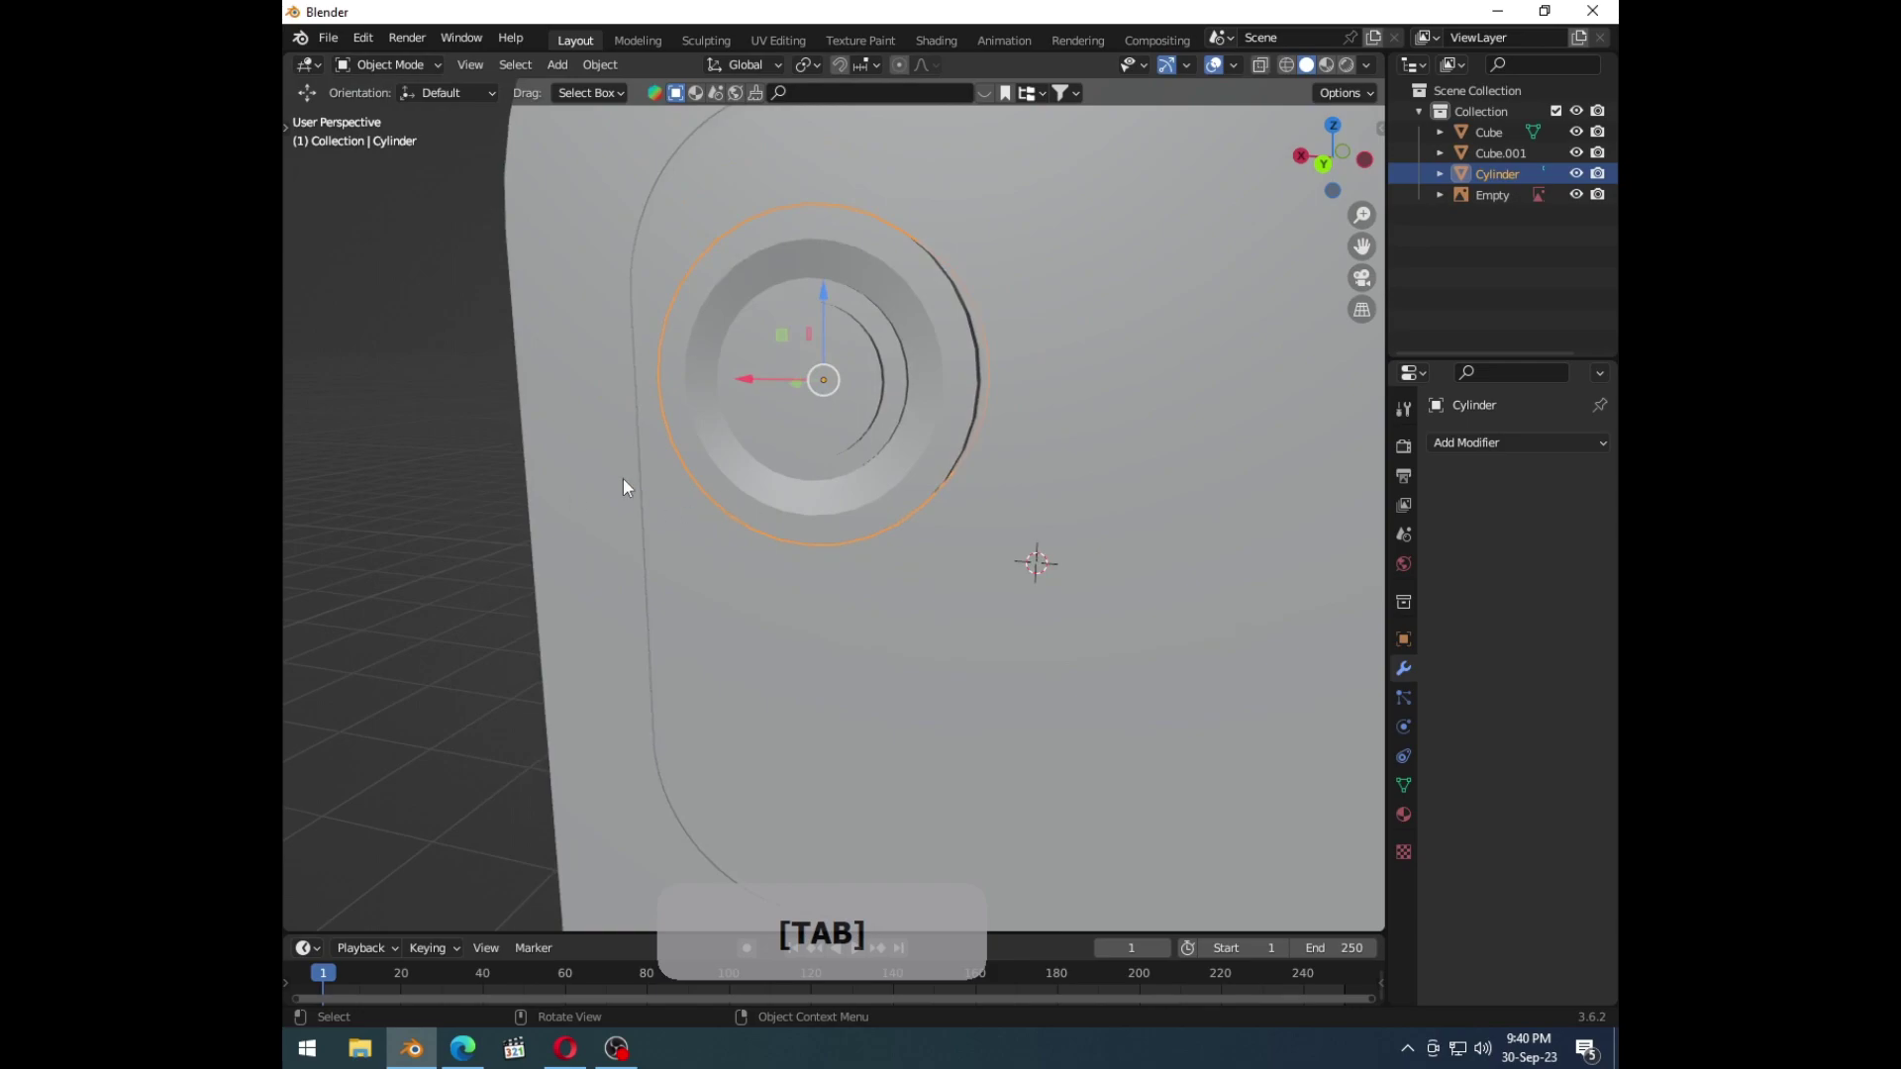
pyautogui.middleClick(680, 540)
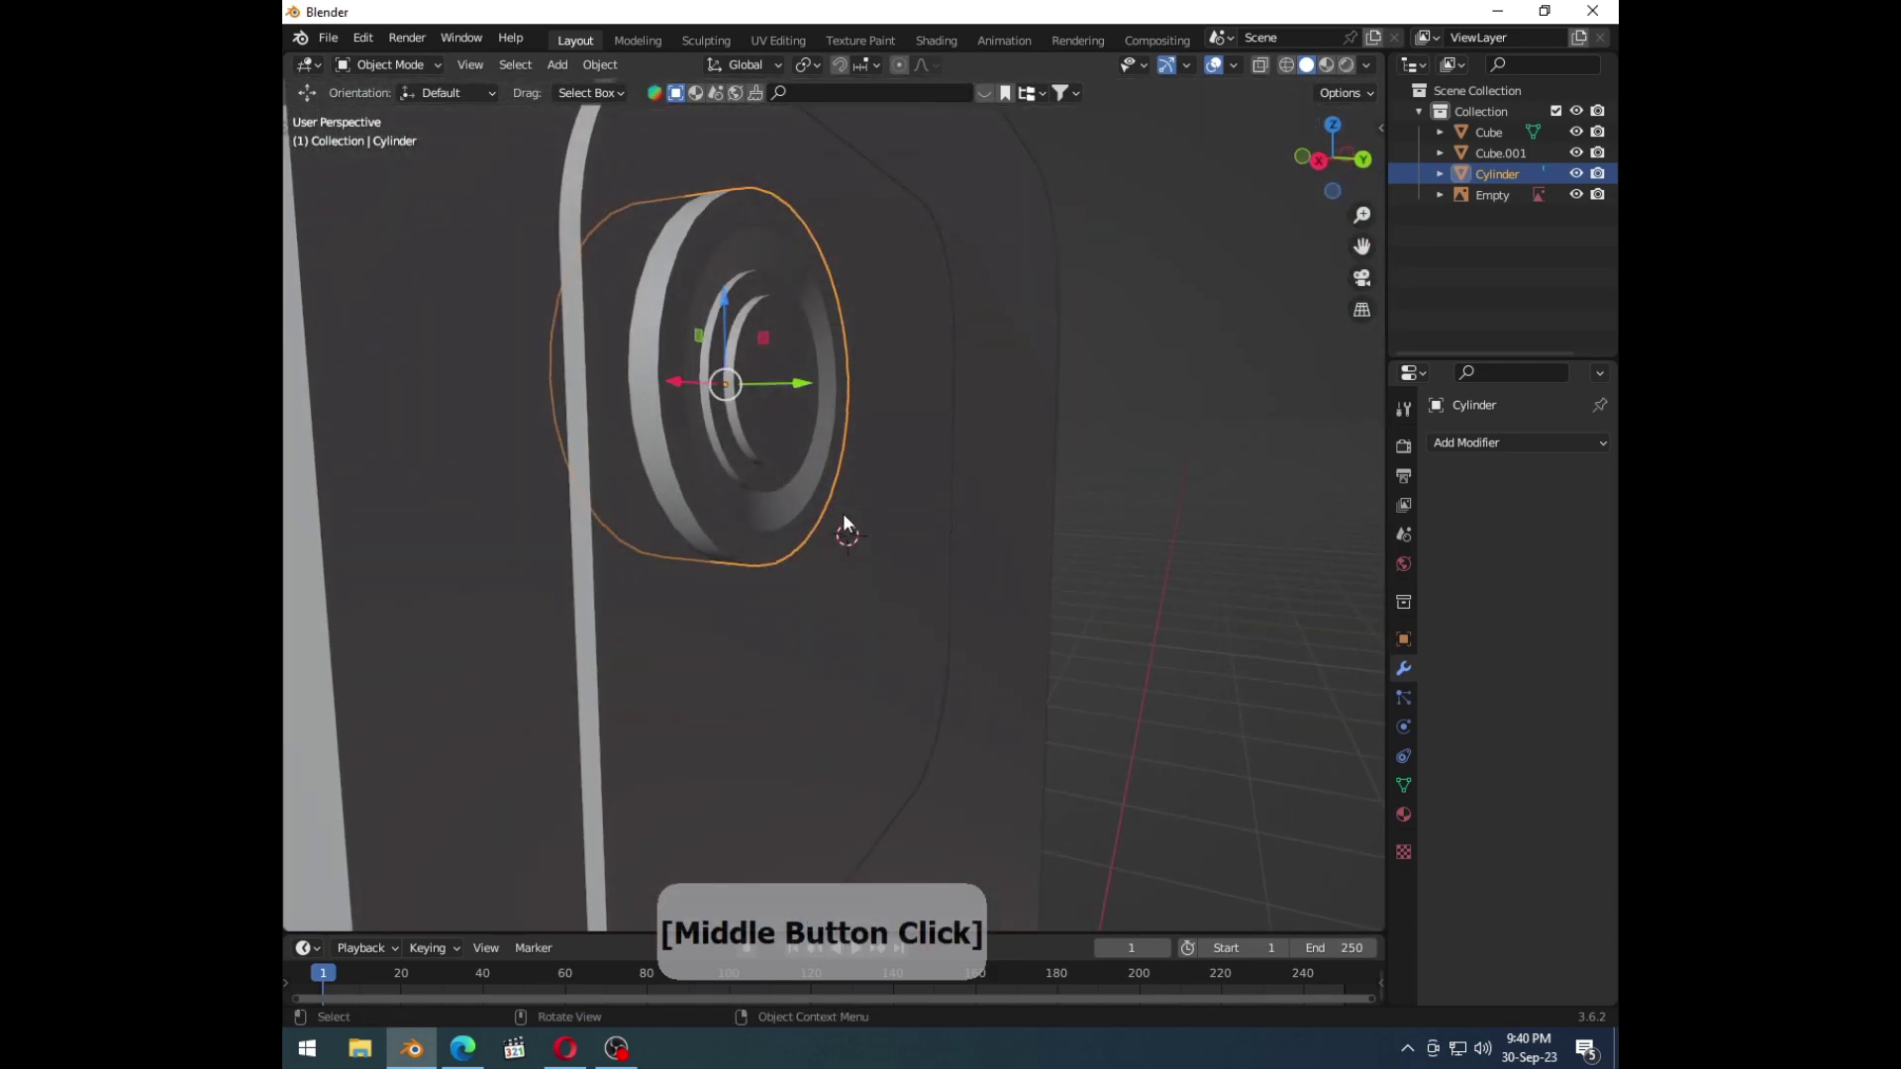
# Step: Undo a long series of lens edits back to an earlier state of the lens
pyautogui.press('ctrl+z')
pyautogui.press('ctrl+z')
pyautogui.press('ctrl+z')
pyautogui.press('ctrl+z')
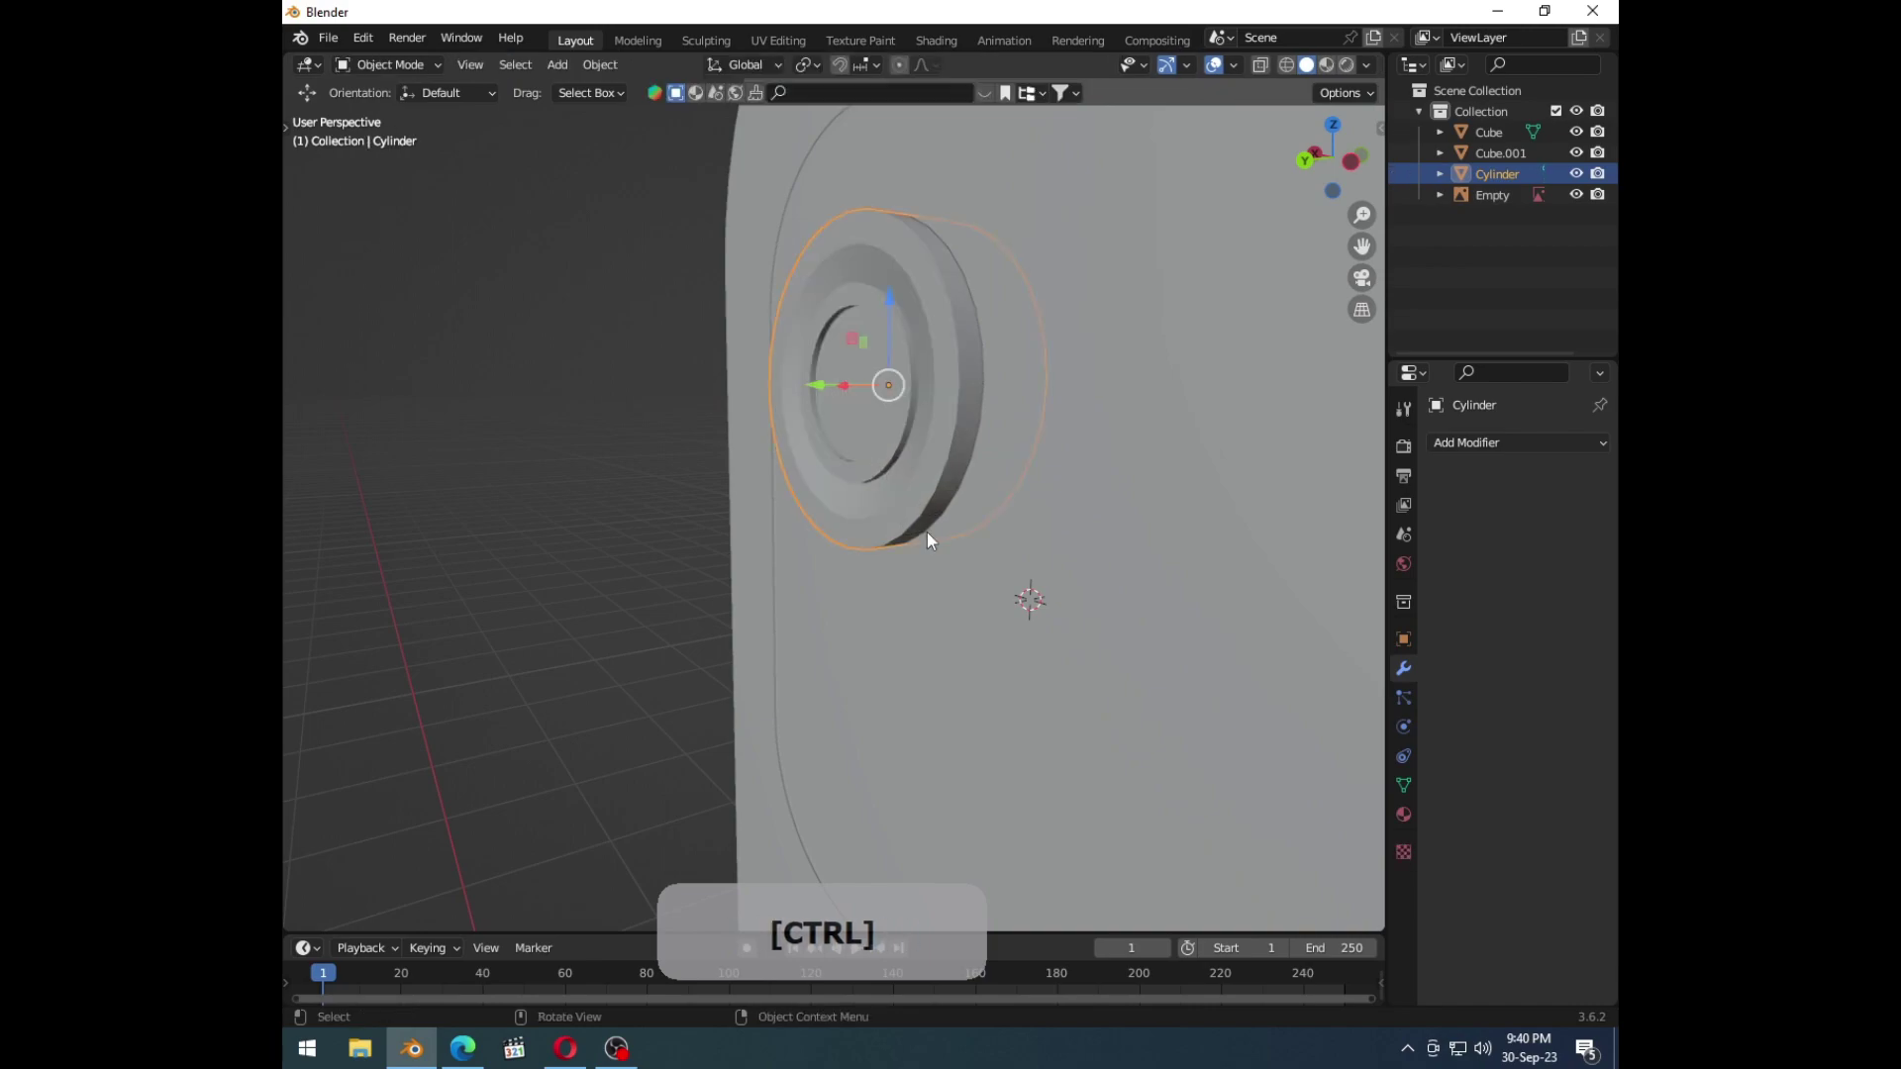
pyautogui.press('ctrl+z')
pyautogui.press('ctrl+z')
pyautogui.press('ctrl+z')
pyautogui.press('ctrl+z')
pyautogui.press('ctrl+z')
pyautogui.press('ctrl+z')
pyautogui.press('ctrl+z')
pyautogui.press('ctrl+z')
pyautogui.press('ctrl+z')
pyautogui.press('ctrl+z')
pyautogui.press('ctrl+z')
pyautogui.press('ctrl+z')
pyautogui.press('ctrl+z')
pyautogui.press('ctrl+z')
pyautogui.press('ctrl+z')
pyautogui.press('ctrl+z')
pyautogui.press('ctrl+z')
pyautogui.press('ctrl+z')
pyautogui.press('ctrl+z')
pyautogui.press('ctrl+z')
pyautogui.press('ctrl+z')
pyautogui.press('ctrl+z')
pyautogui.press('ctrl+z')
pyautogui.press('ctrl+z')
pyautogui.press('ctrl+z')
pyautogui.press('ctrl+z')
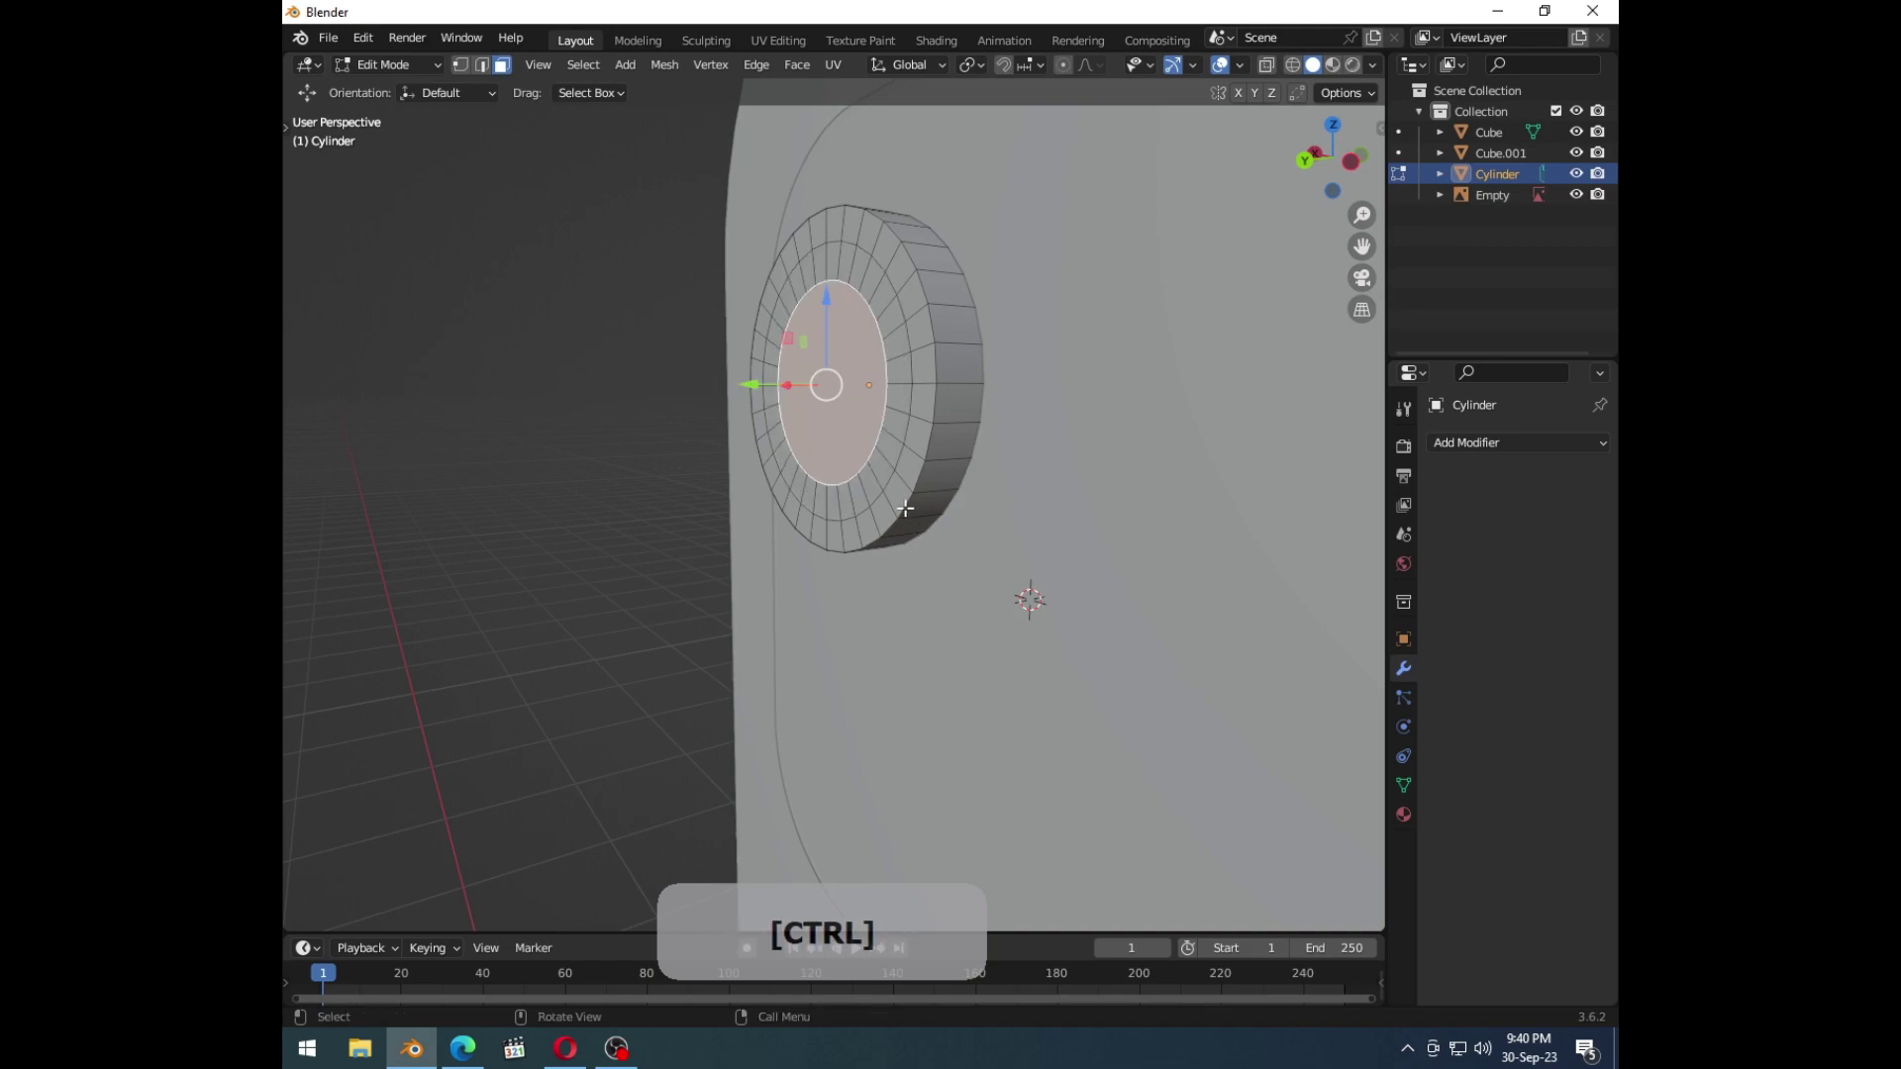
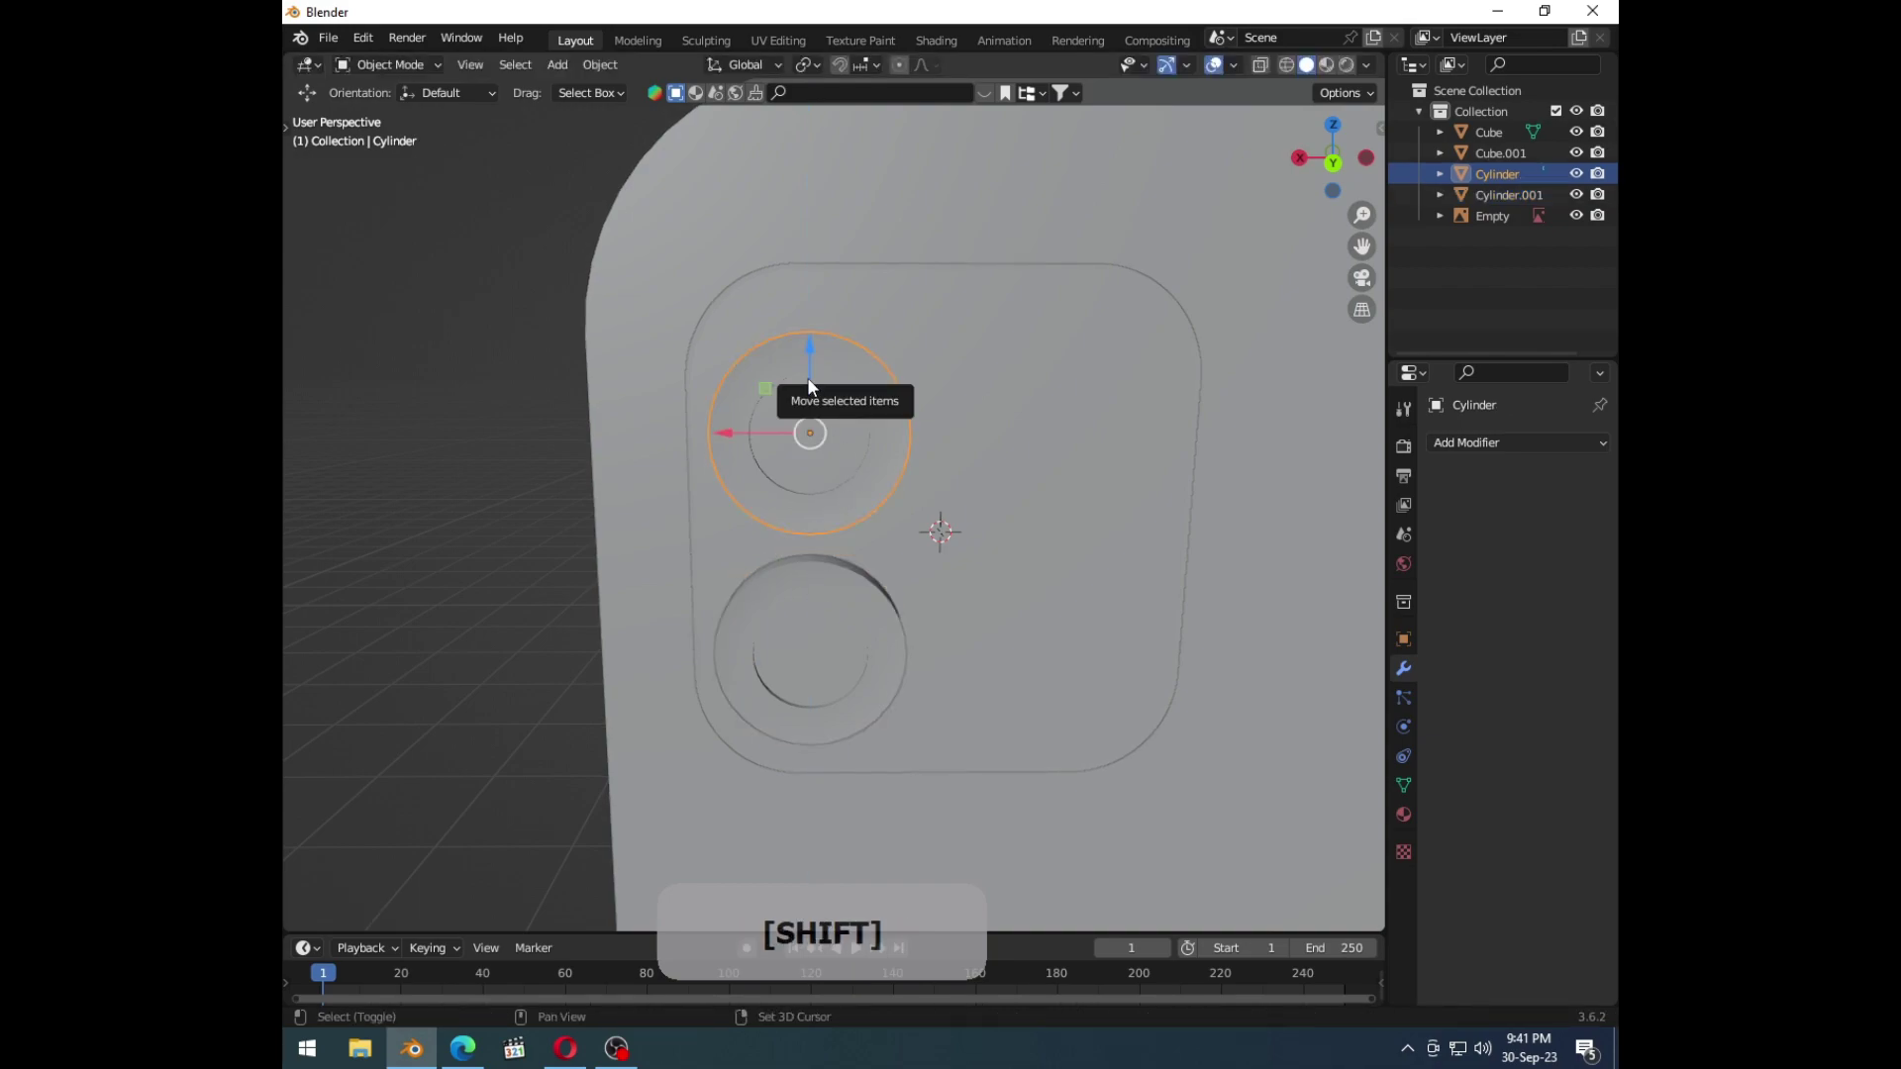
# Step: Duplicate the lens to the right between the other two and enter Edit Mode for the flash face
pyautogui.press('shift+d')
pyautogui.rightClick(875, 395)
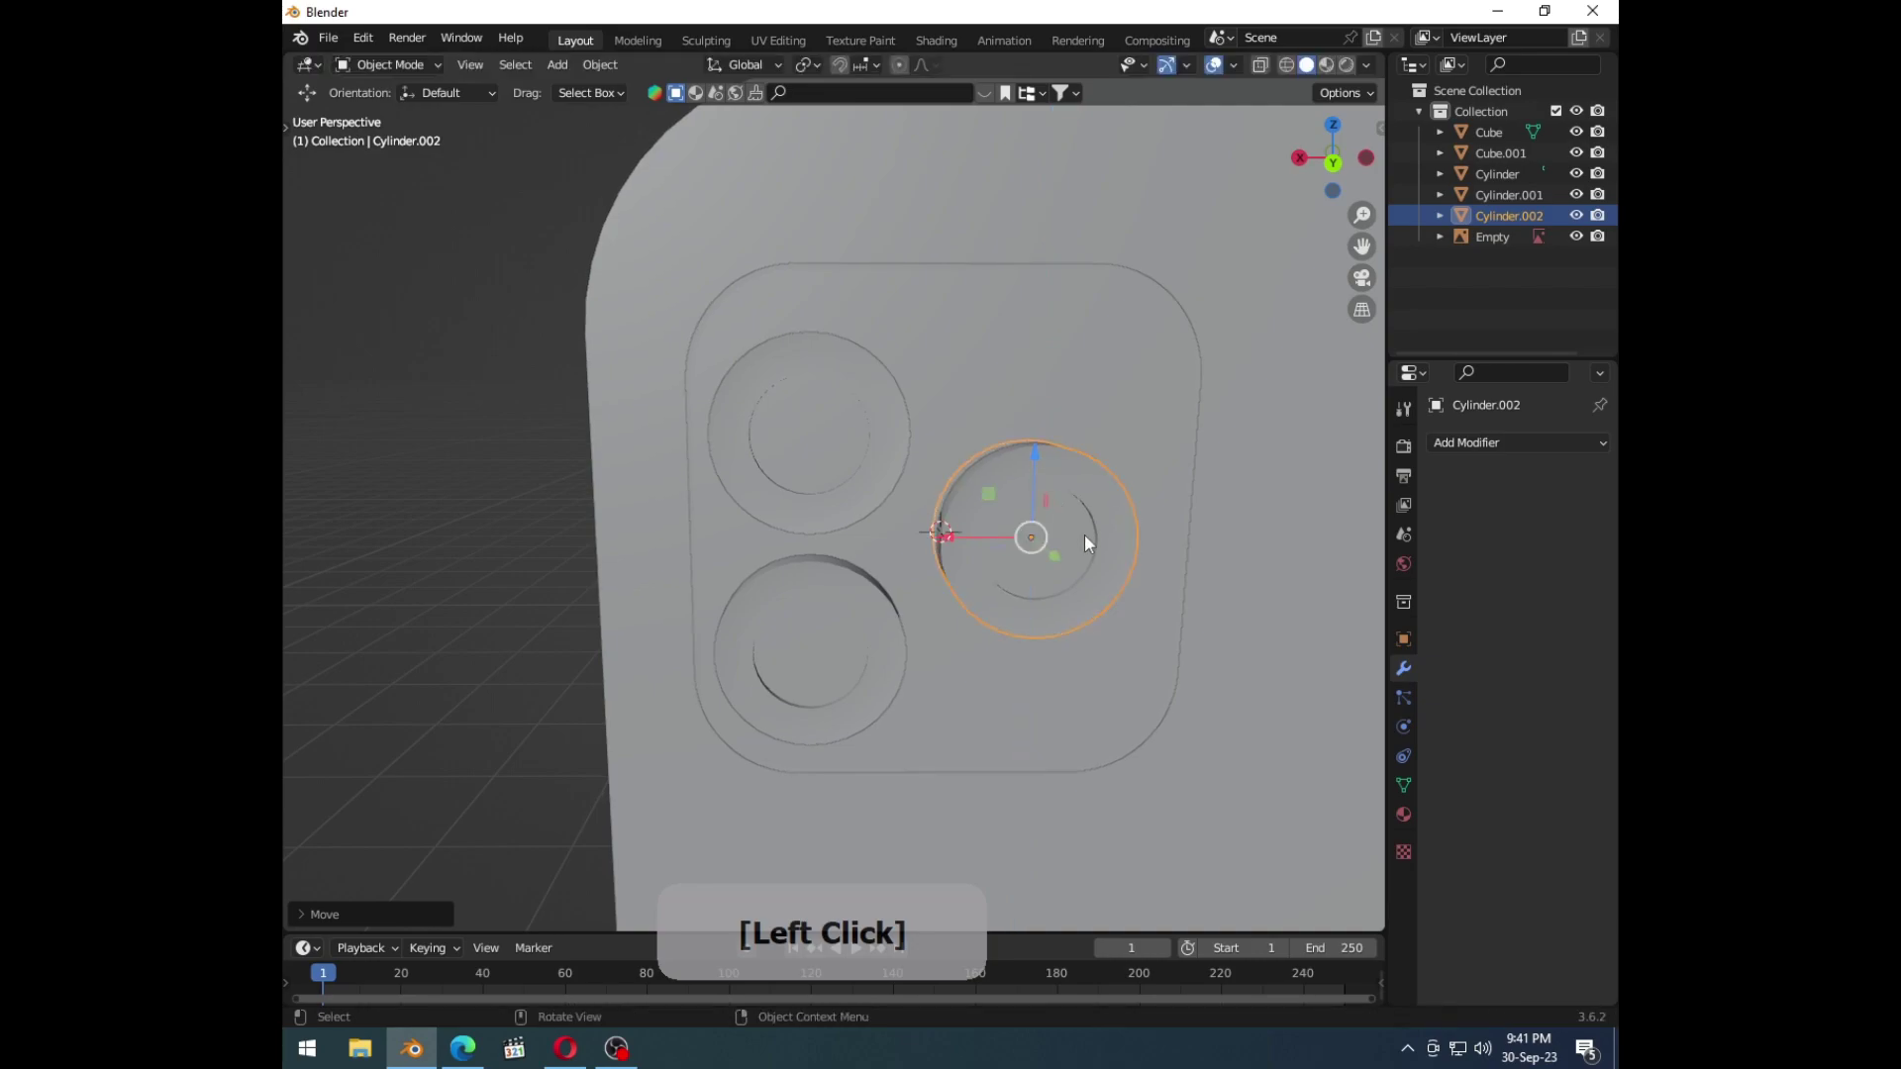
pyautogui.middleClick(1183, 647)
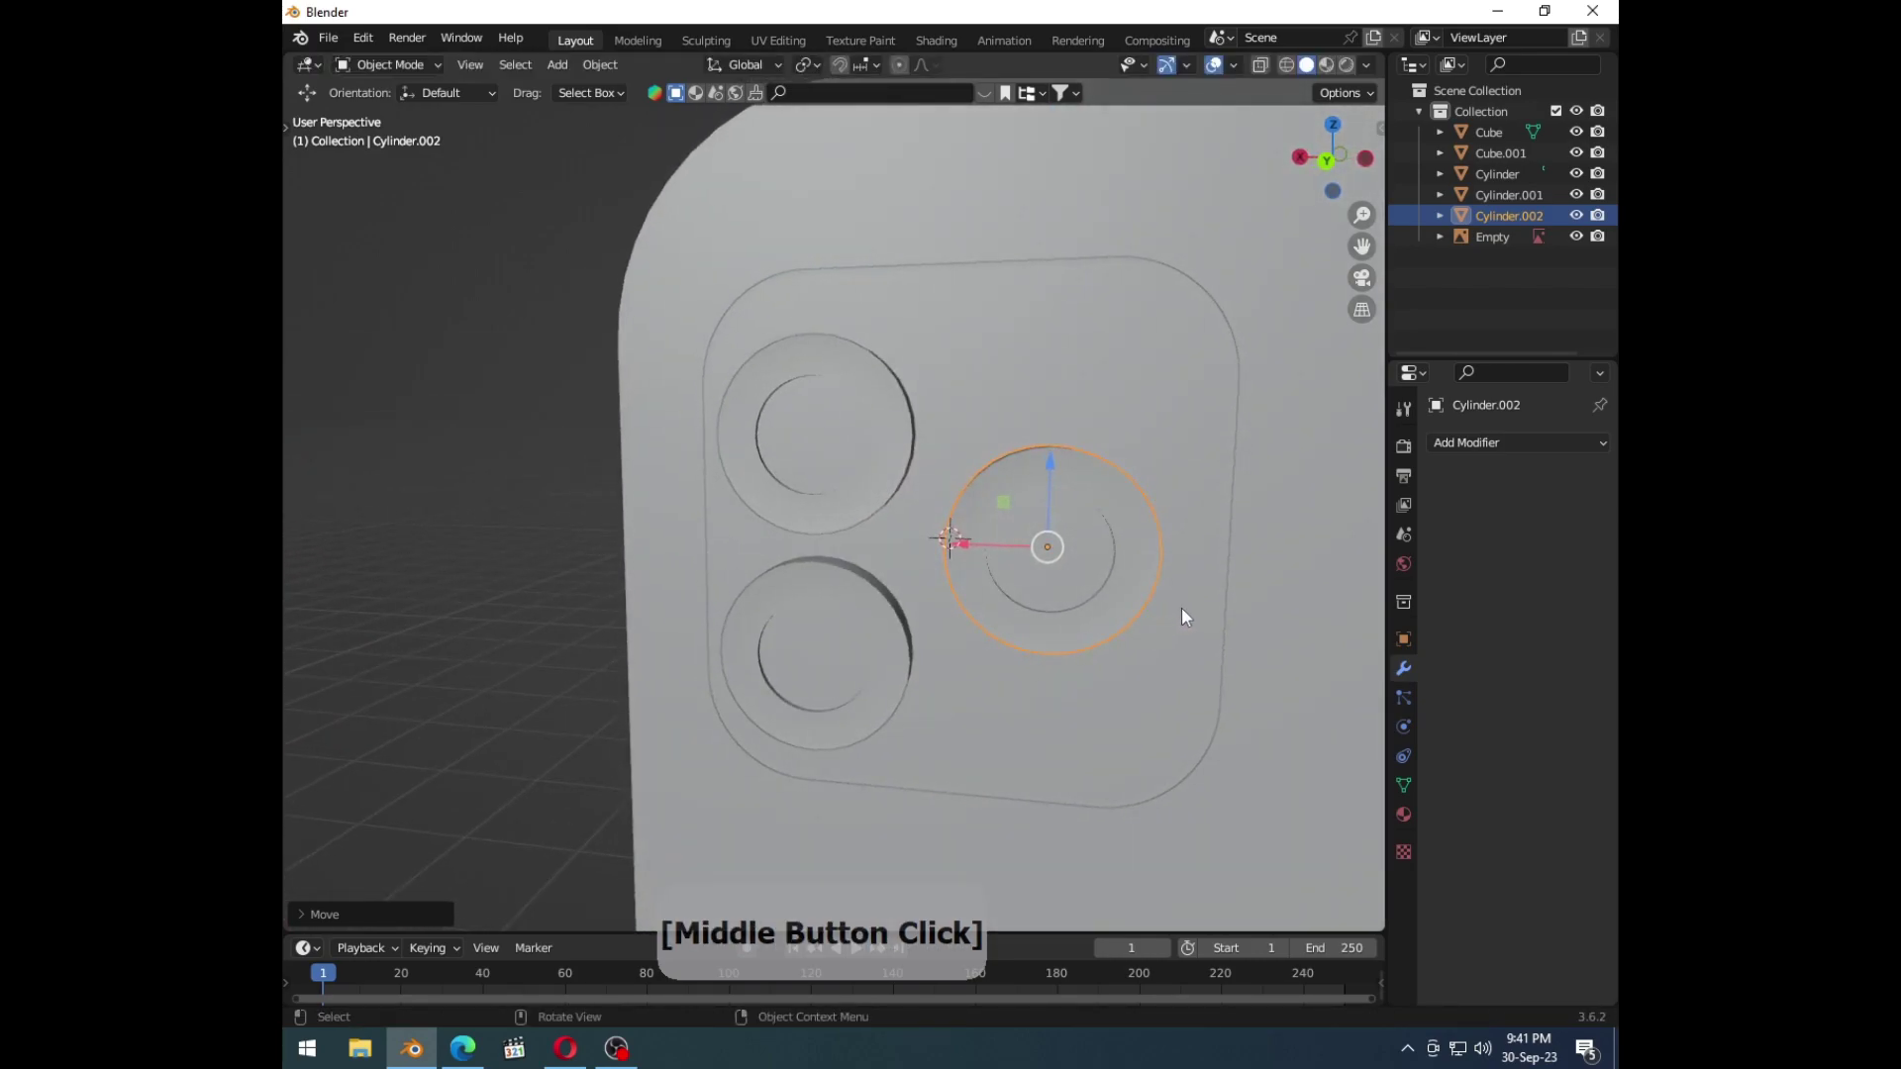
pyautogui.click(1194, 616)
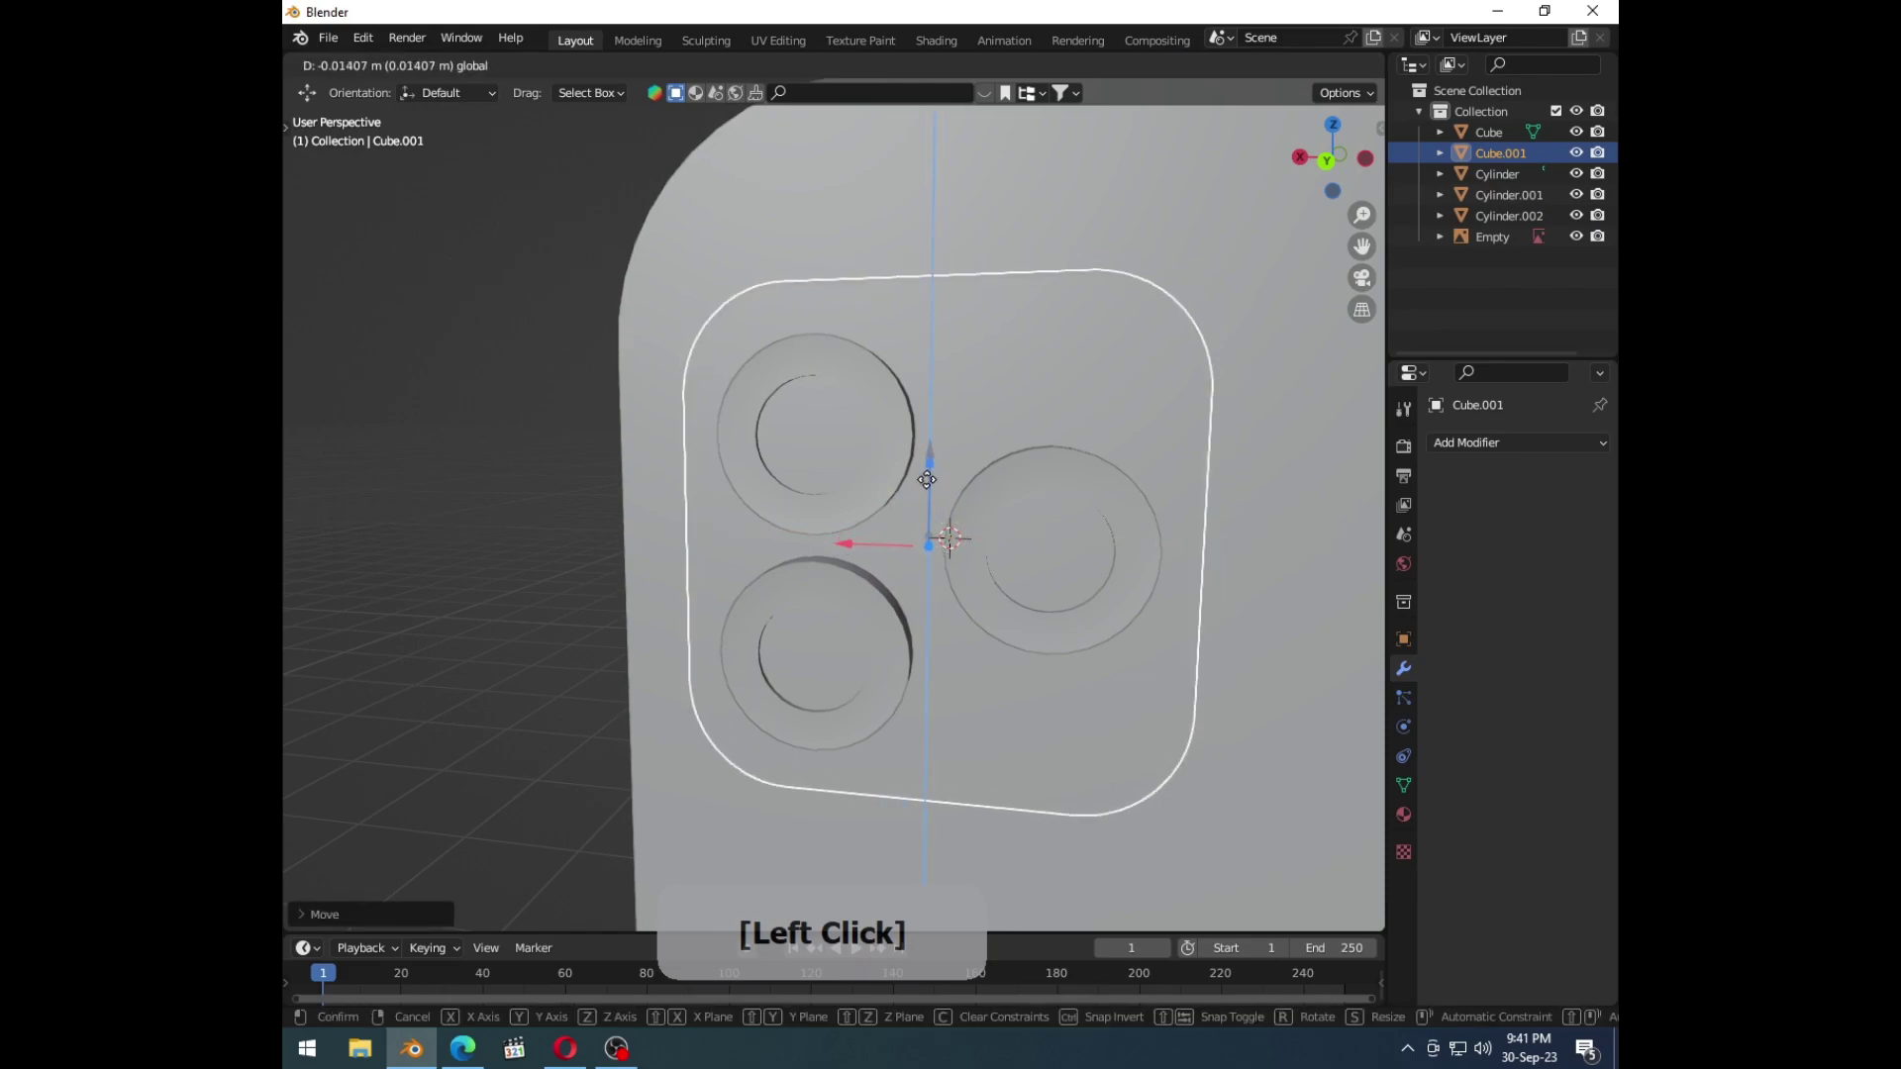
pyautogui.middleClick(848, 571)
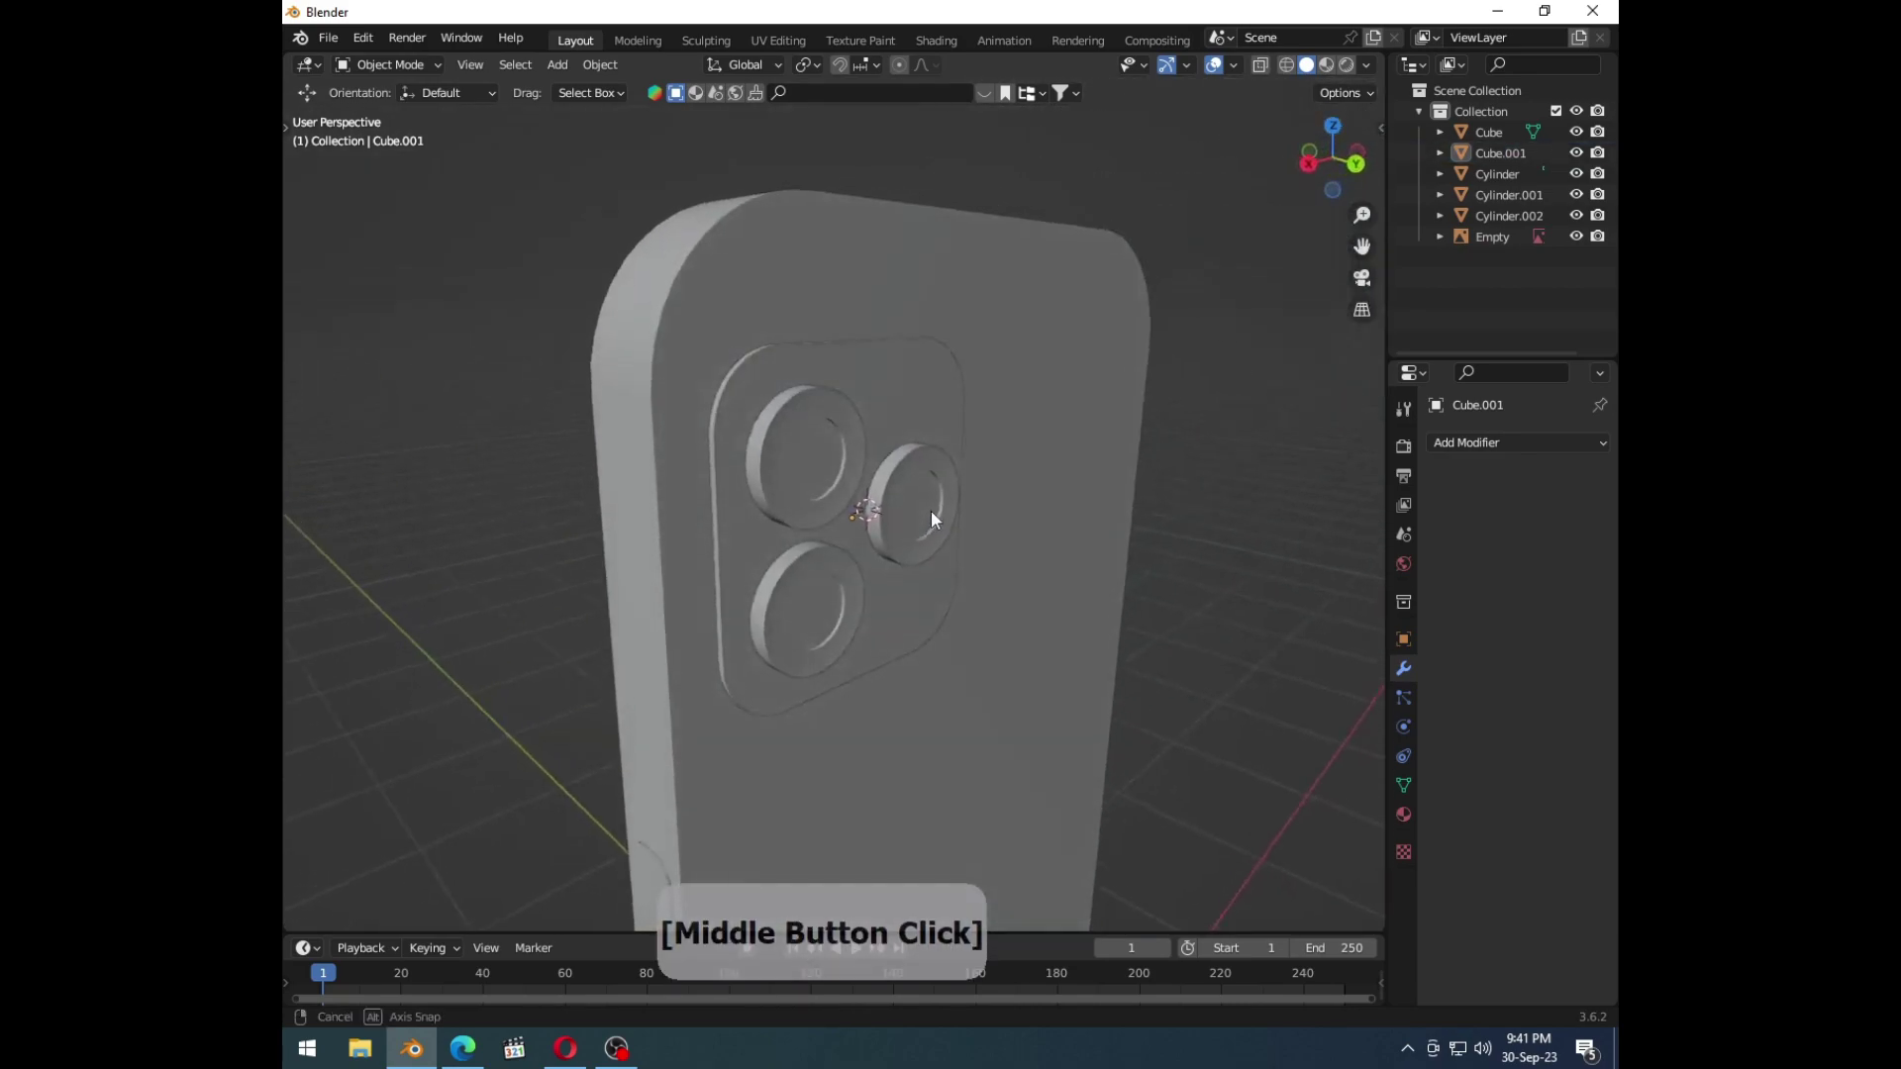
pyautogui.press('Tab')
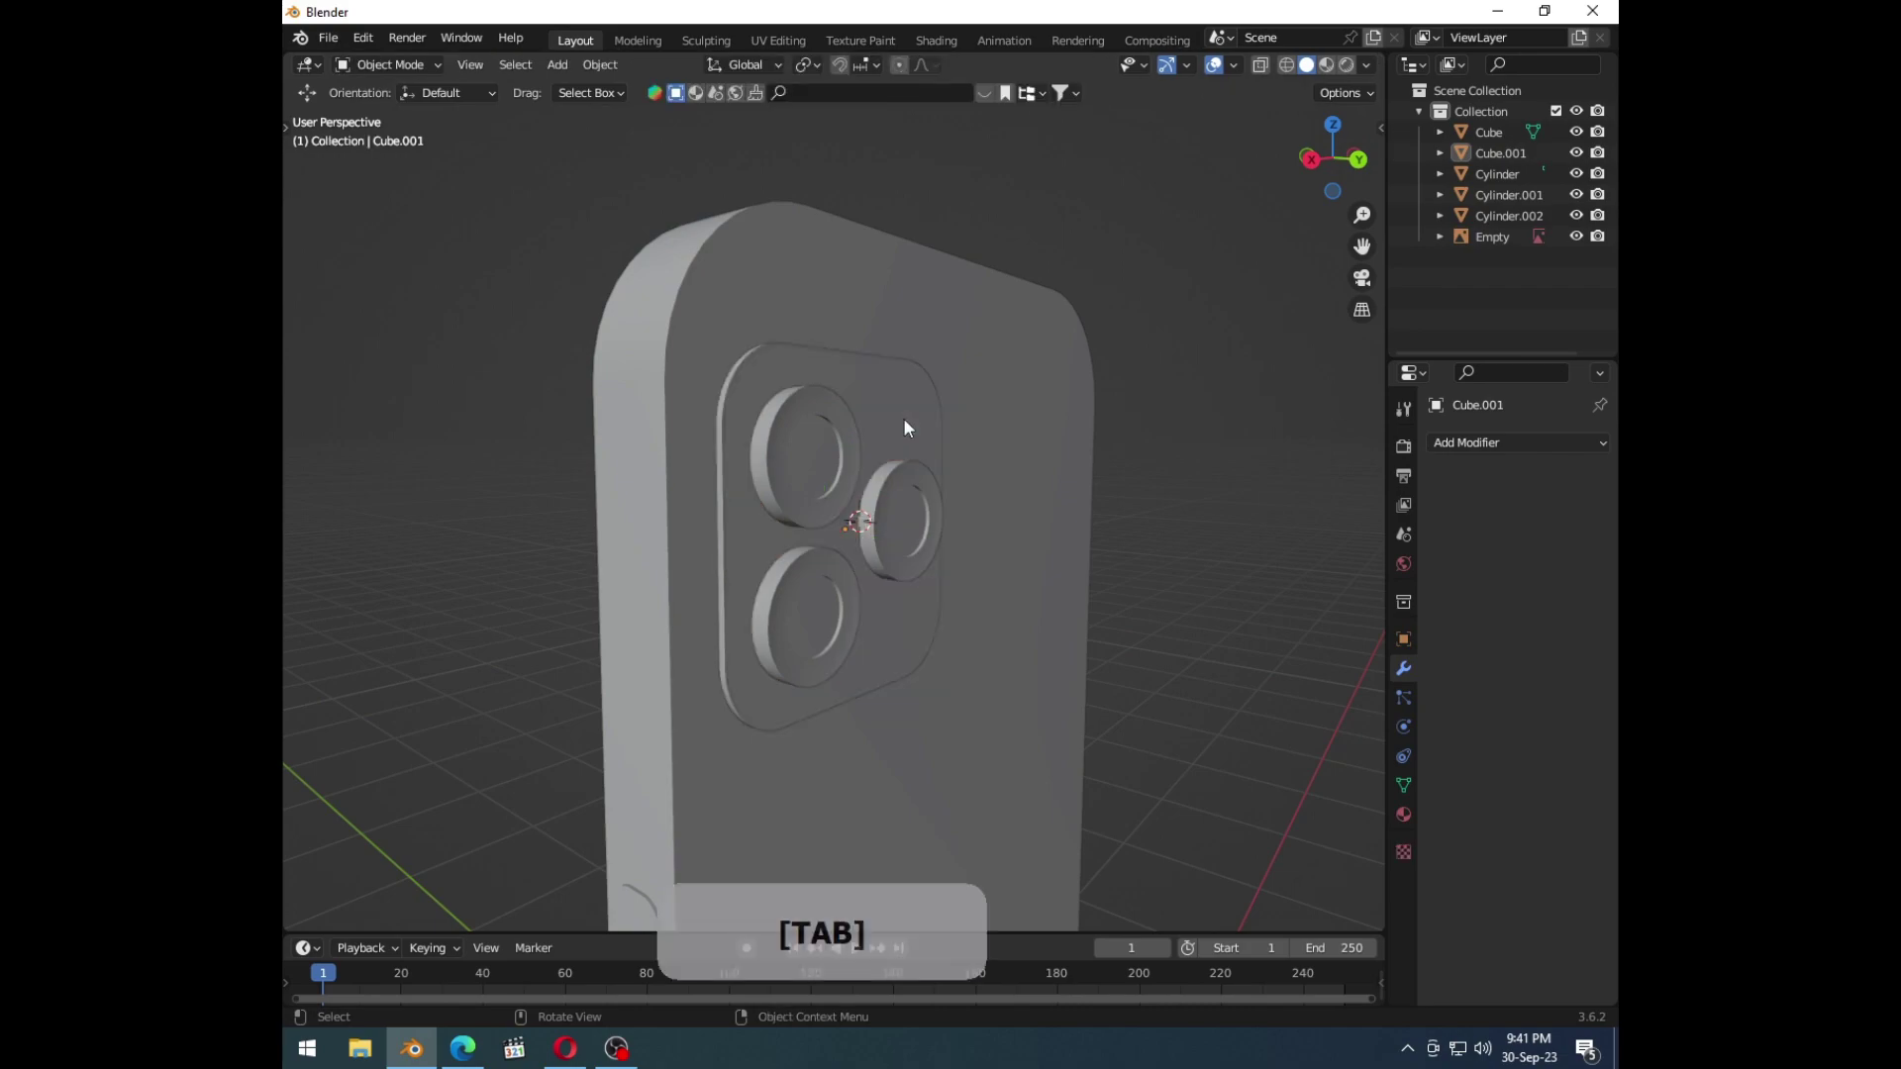
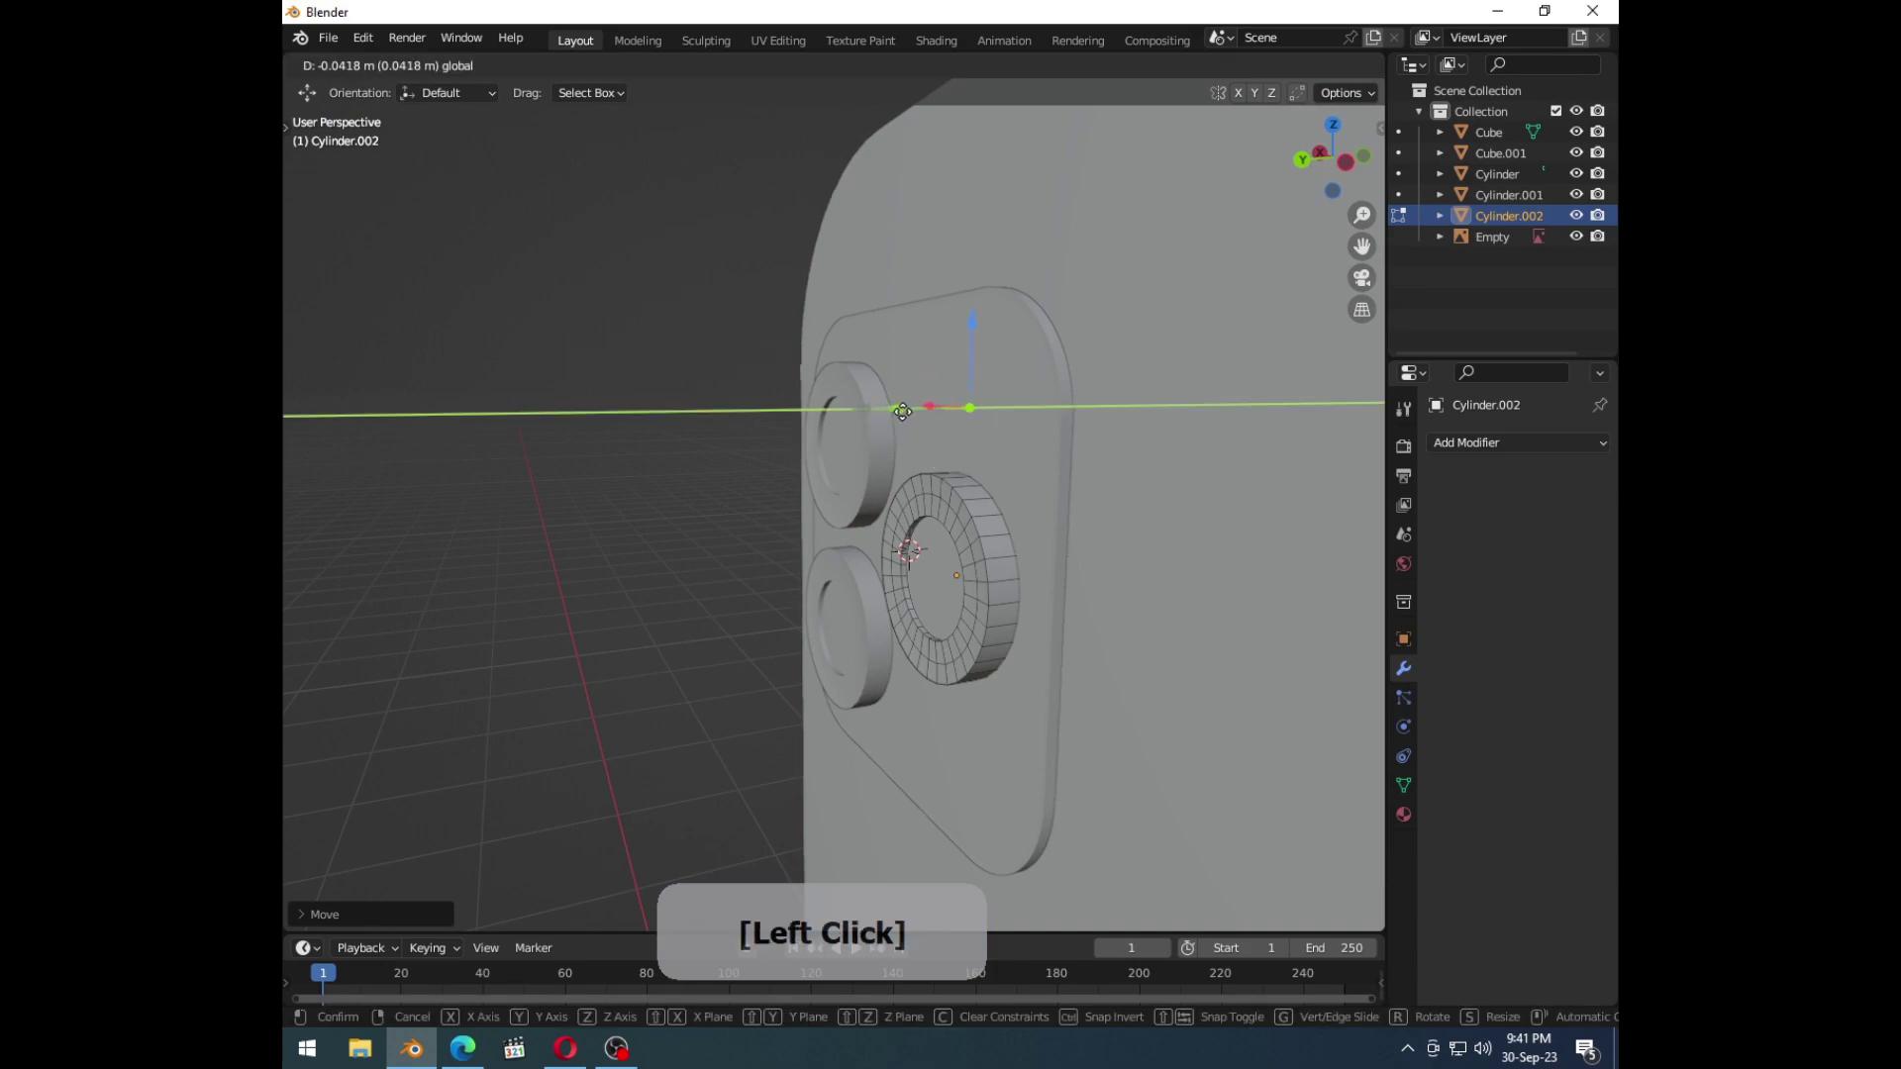
# Step: Extrude the copied face and shrink it into a small flash disc at the bump's upper right
pyautogui.press('e')
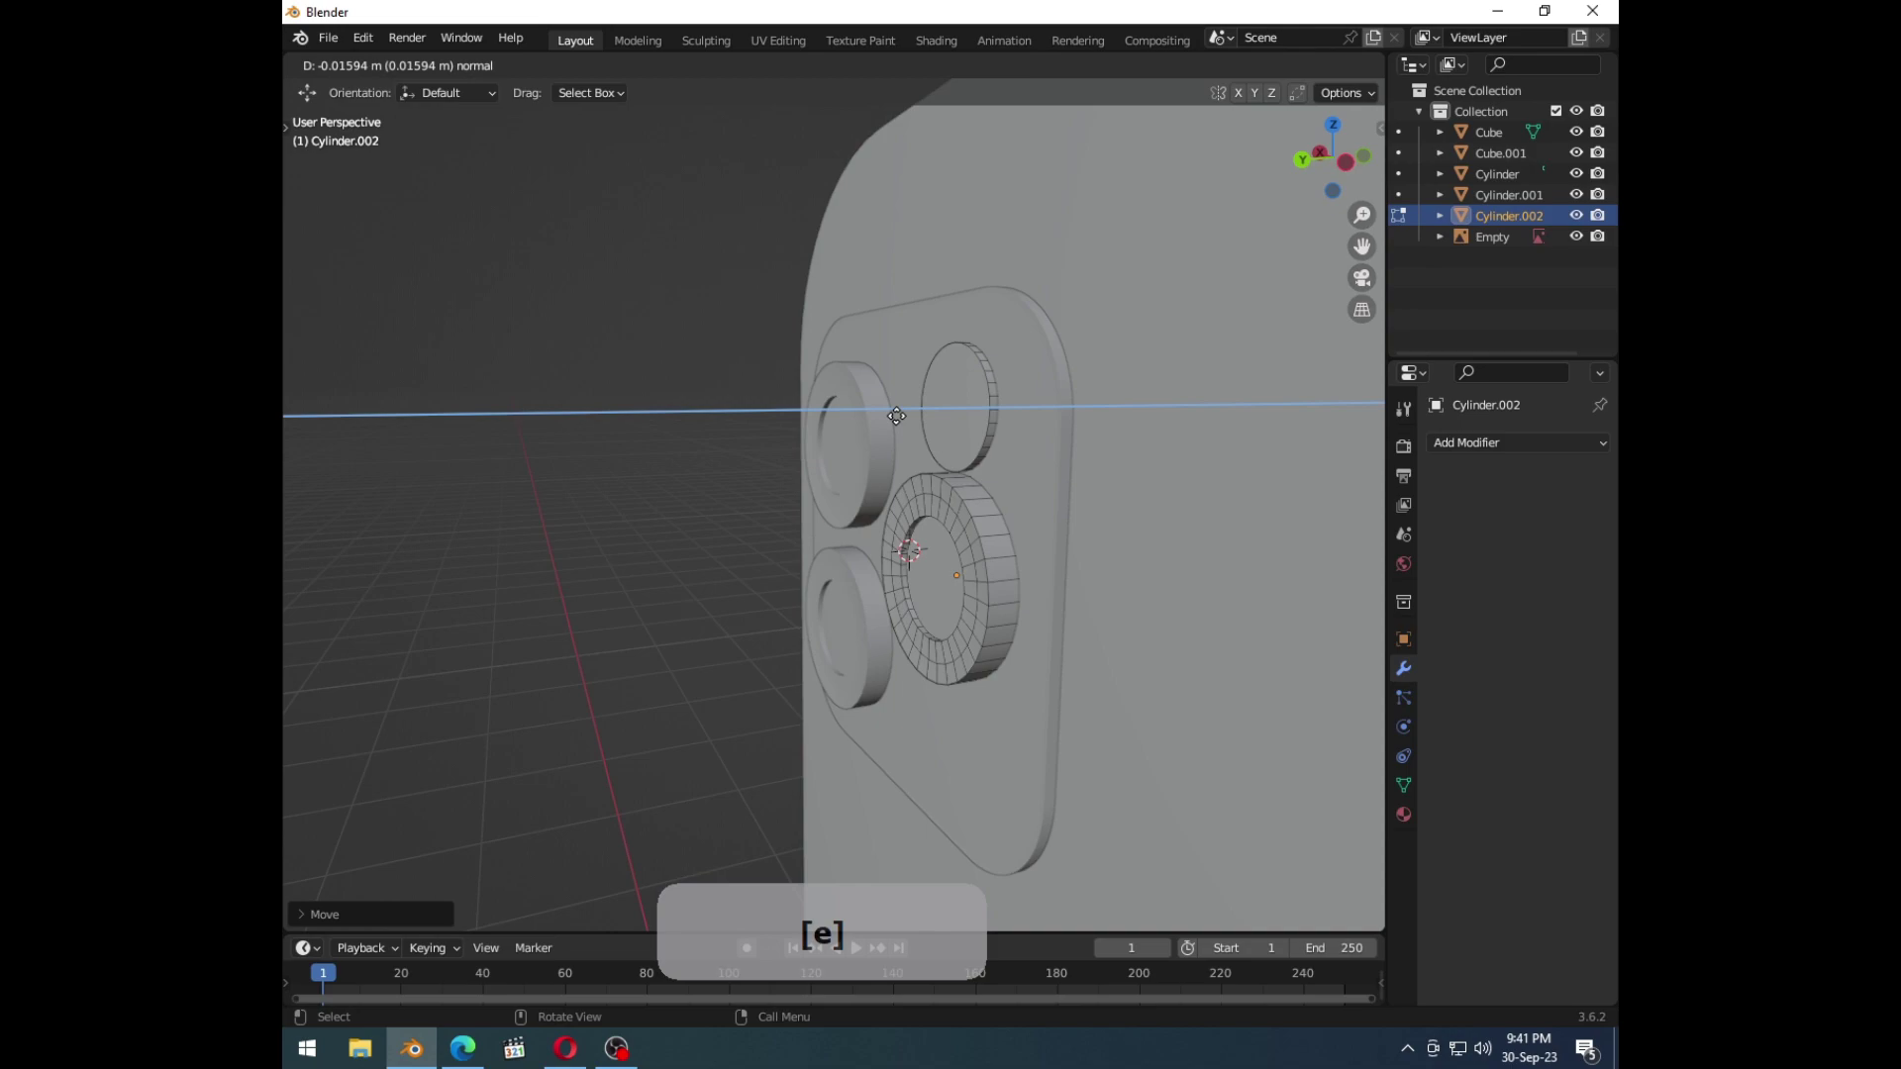
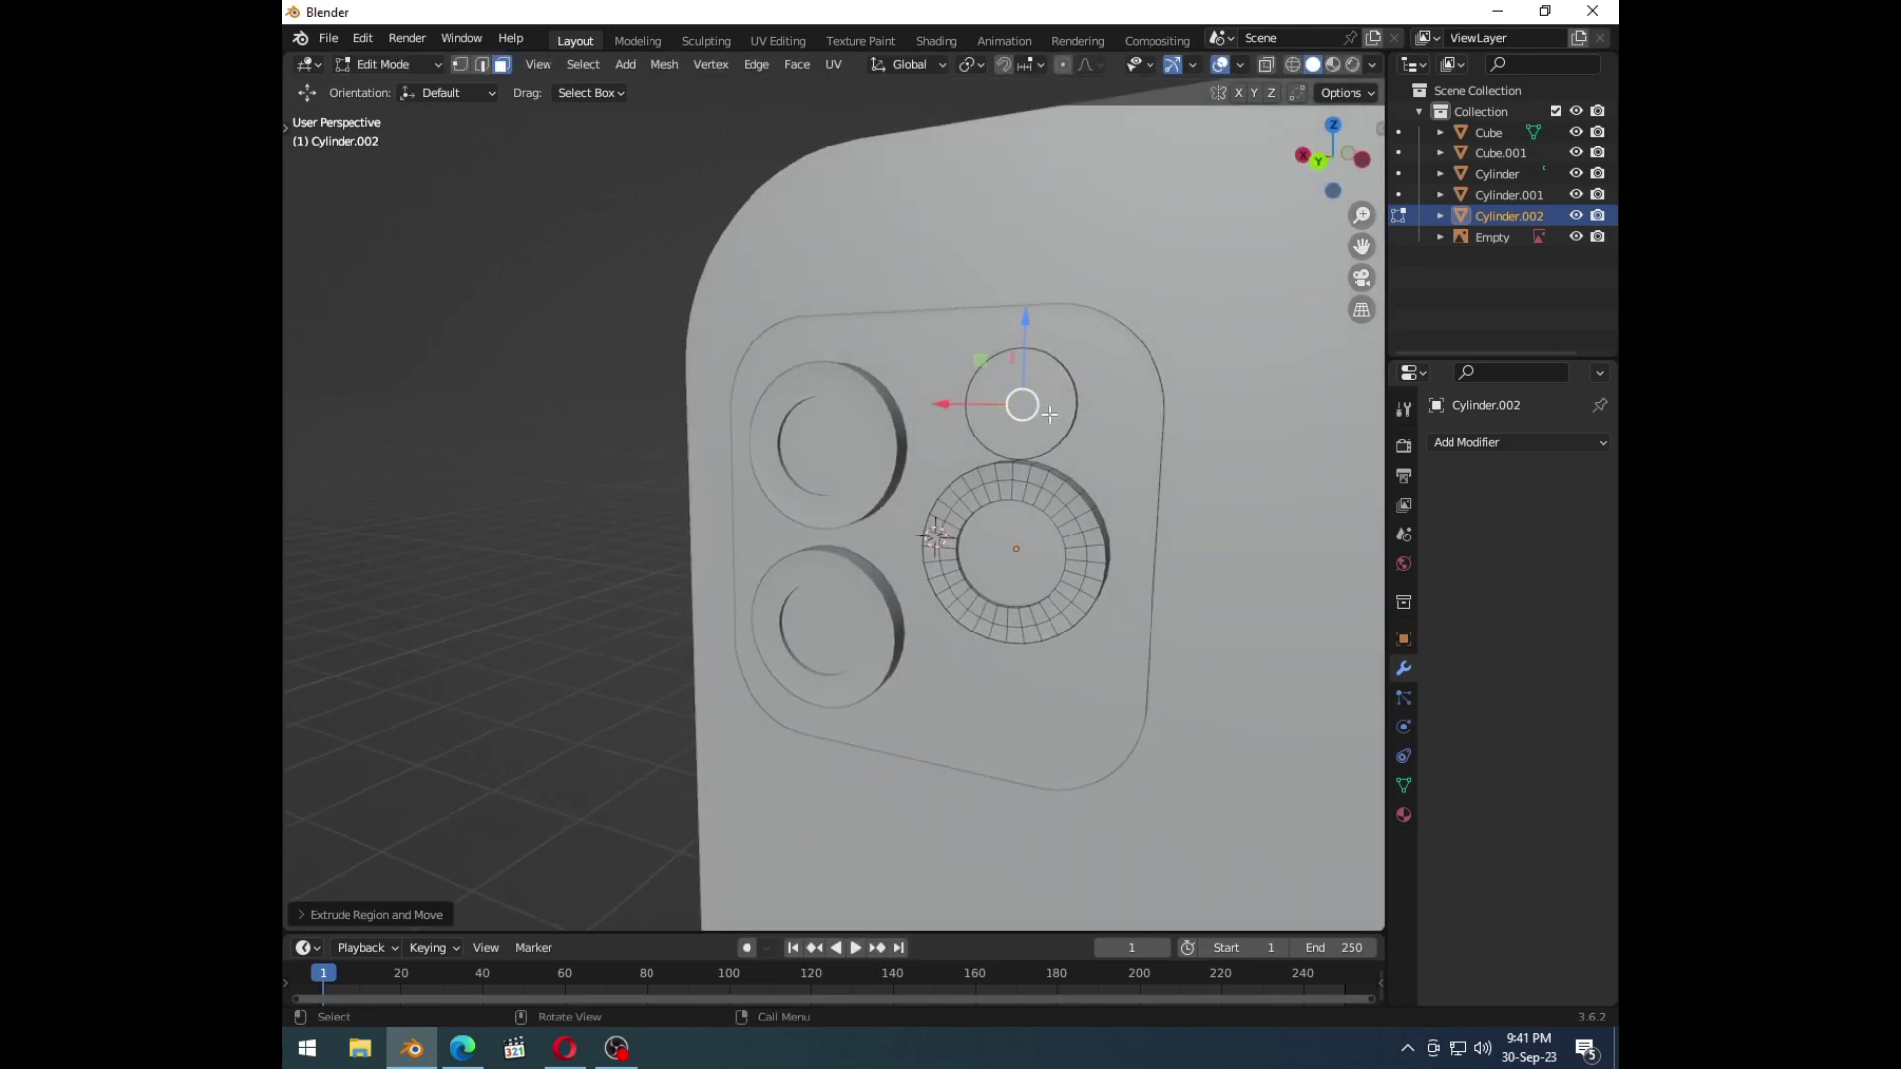
pyautogui.press('s')
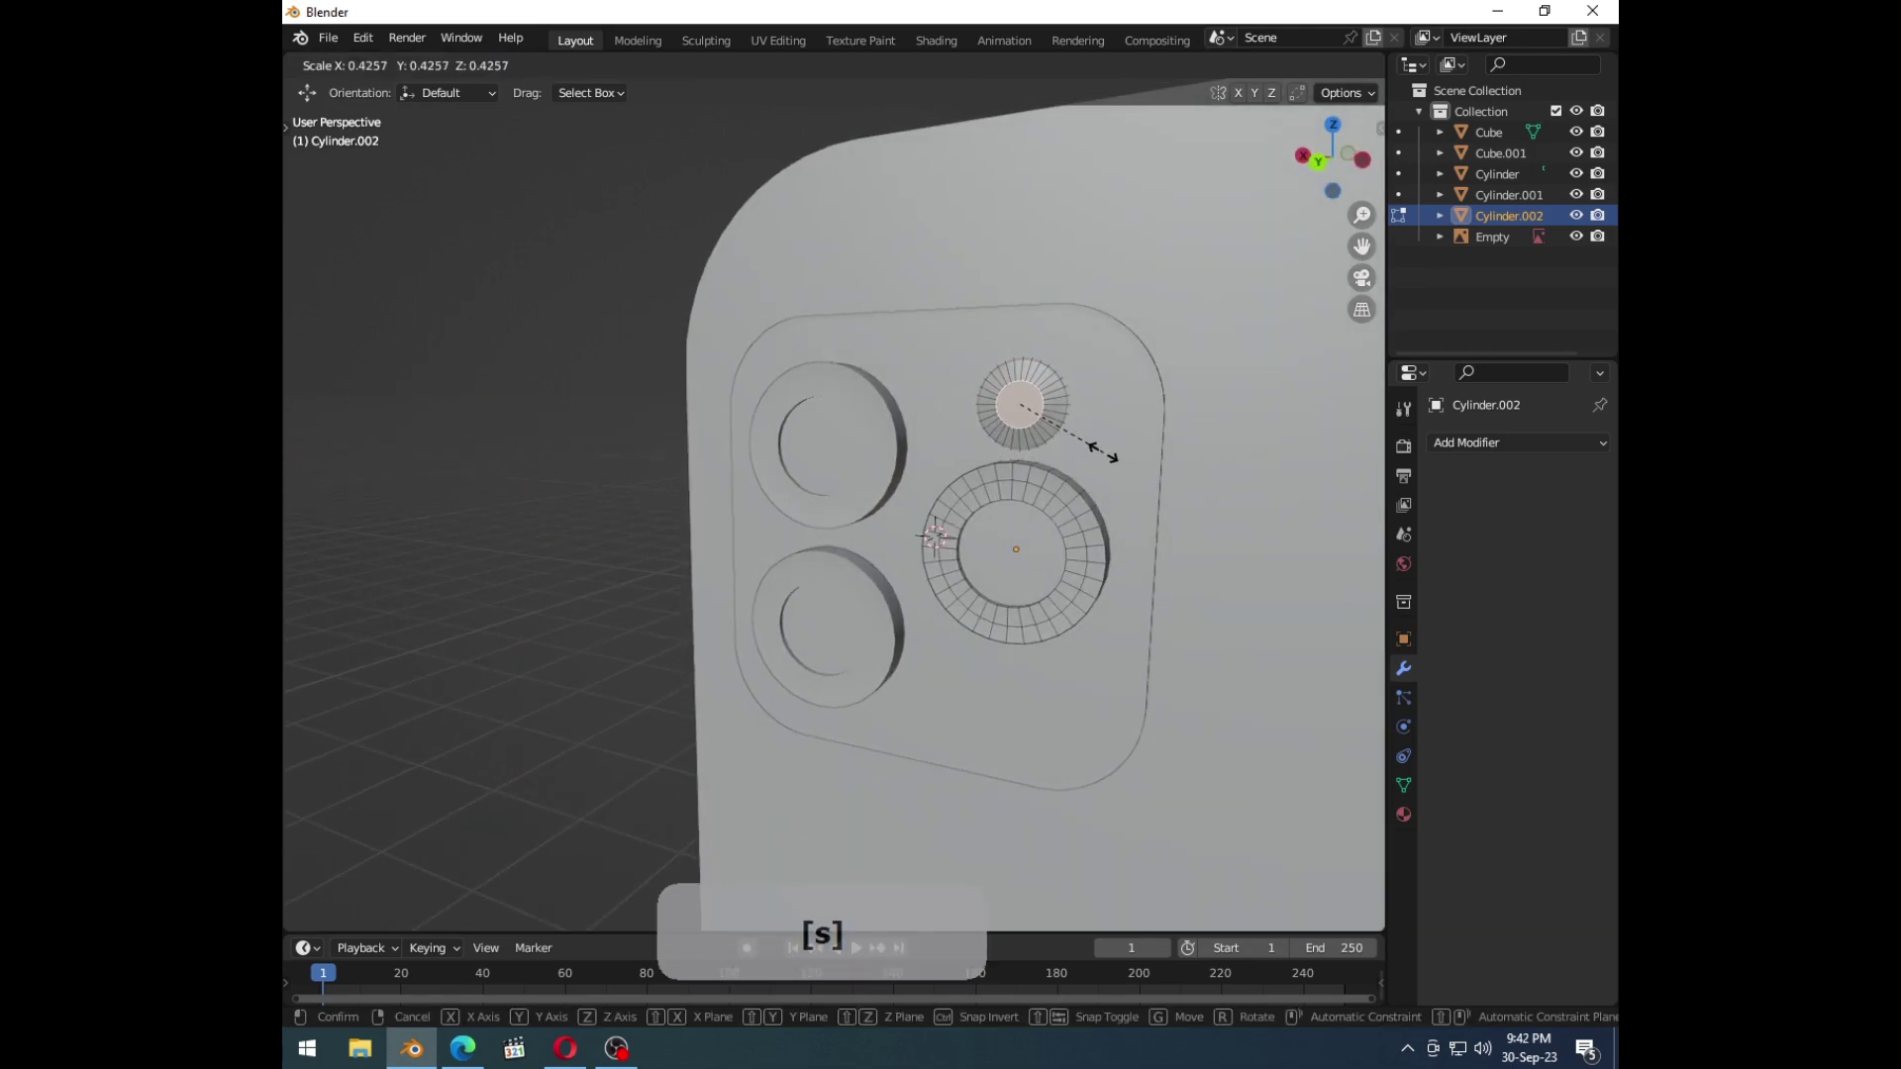
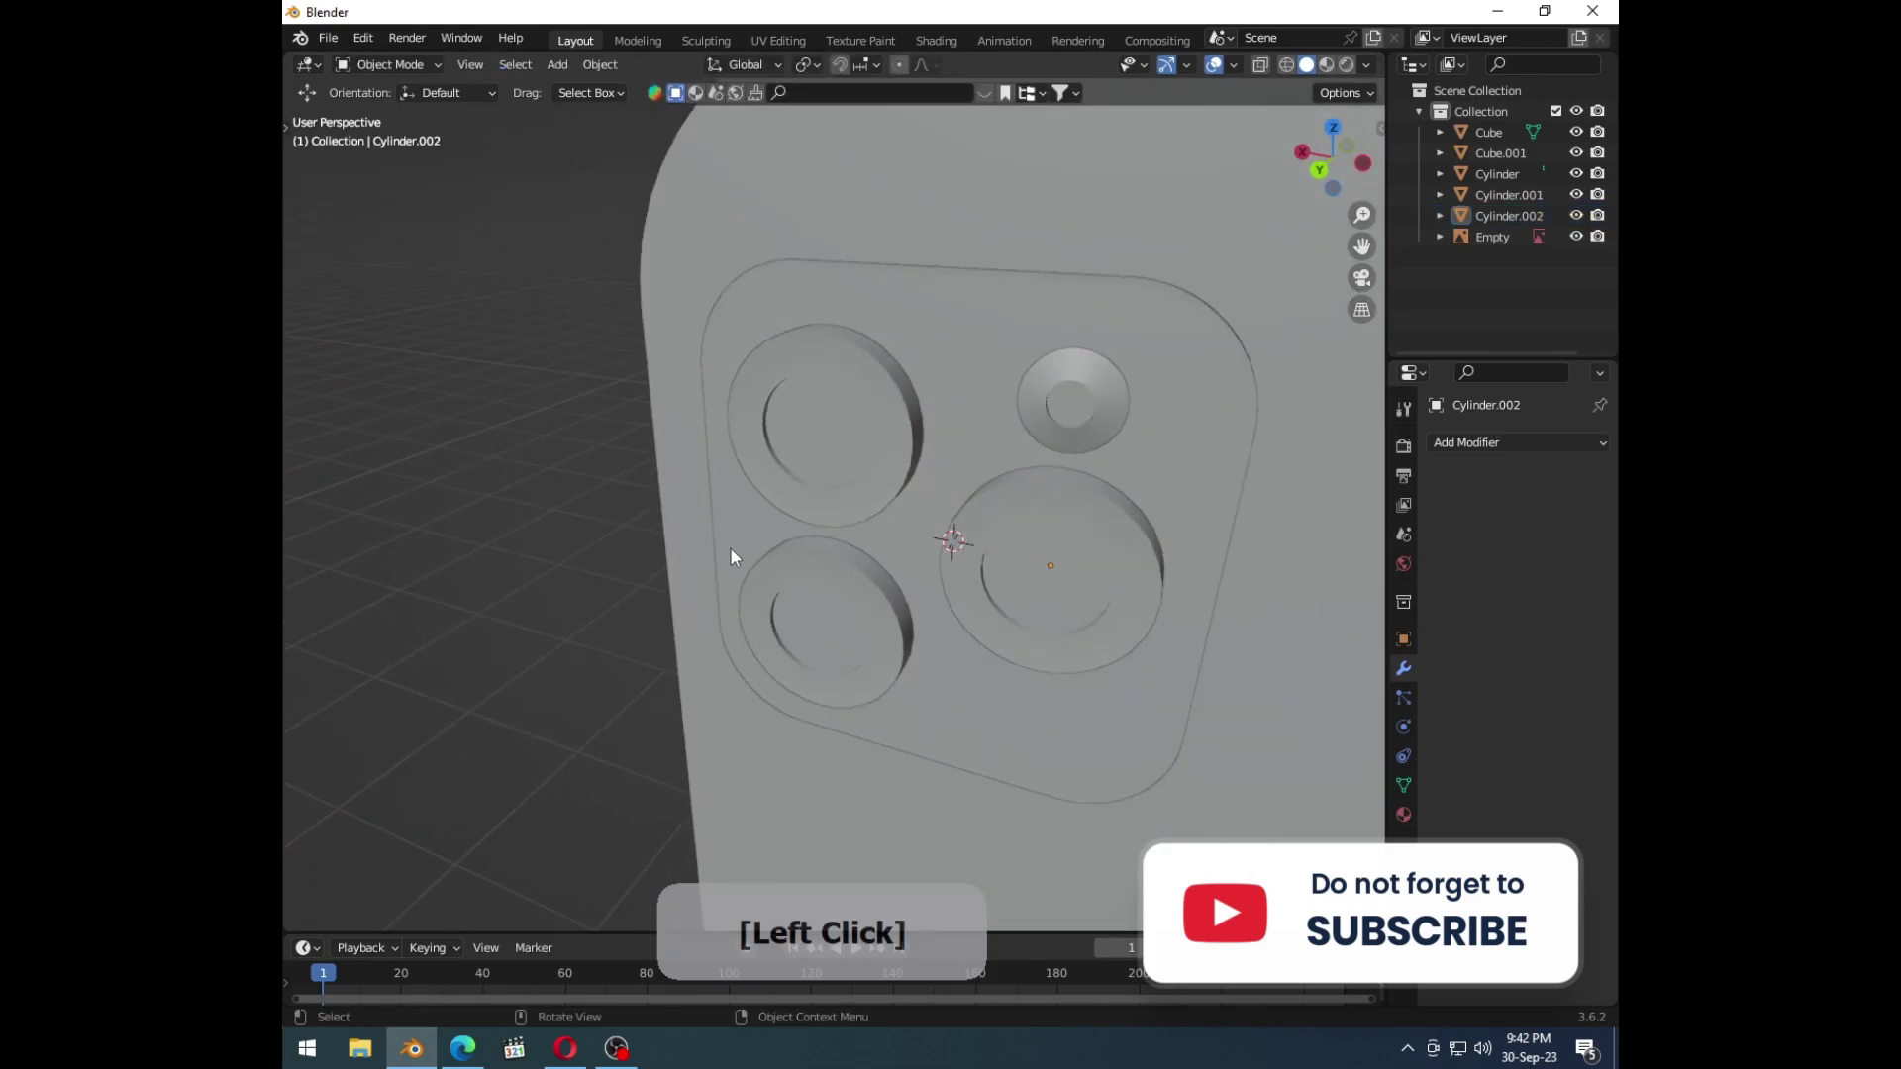
pyautogui.middleClick(756, 573)
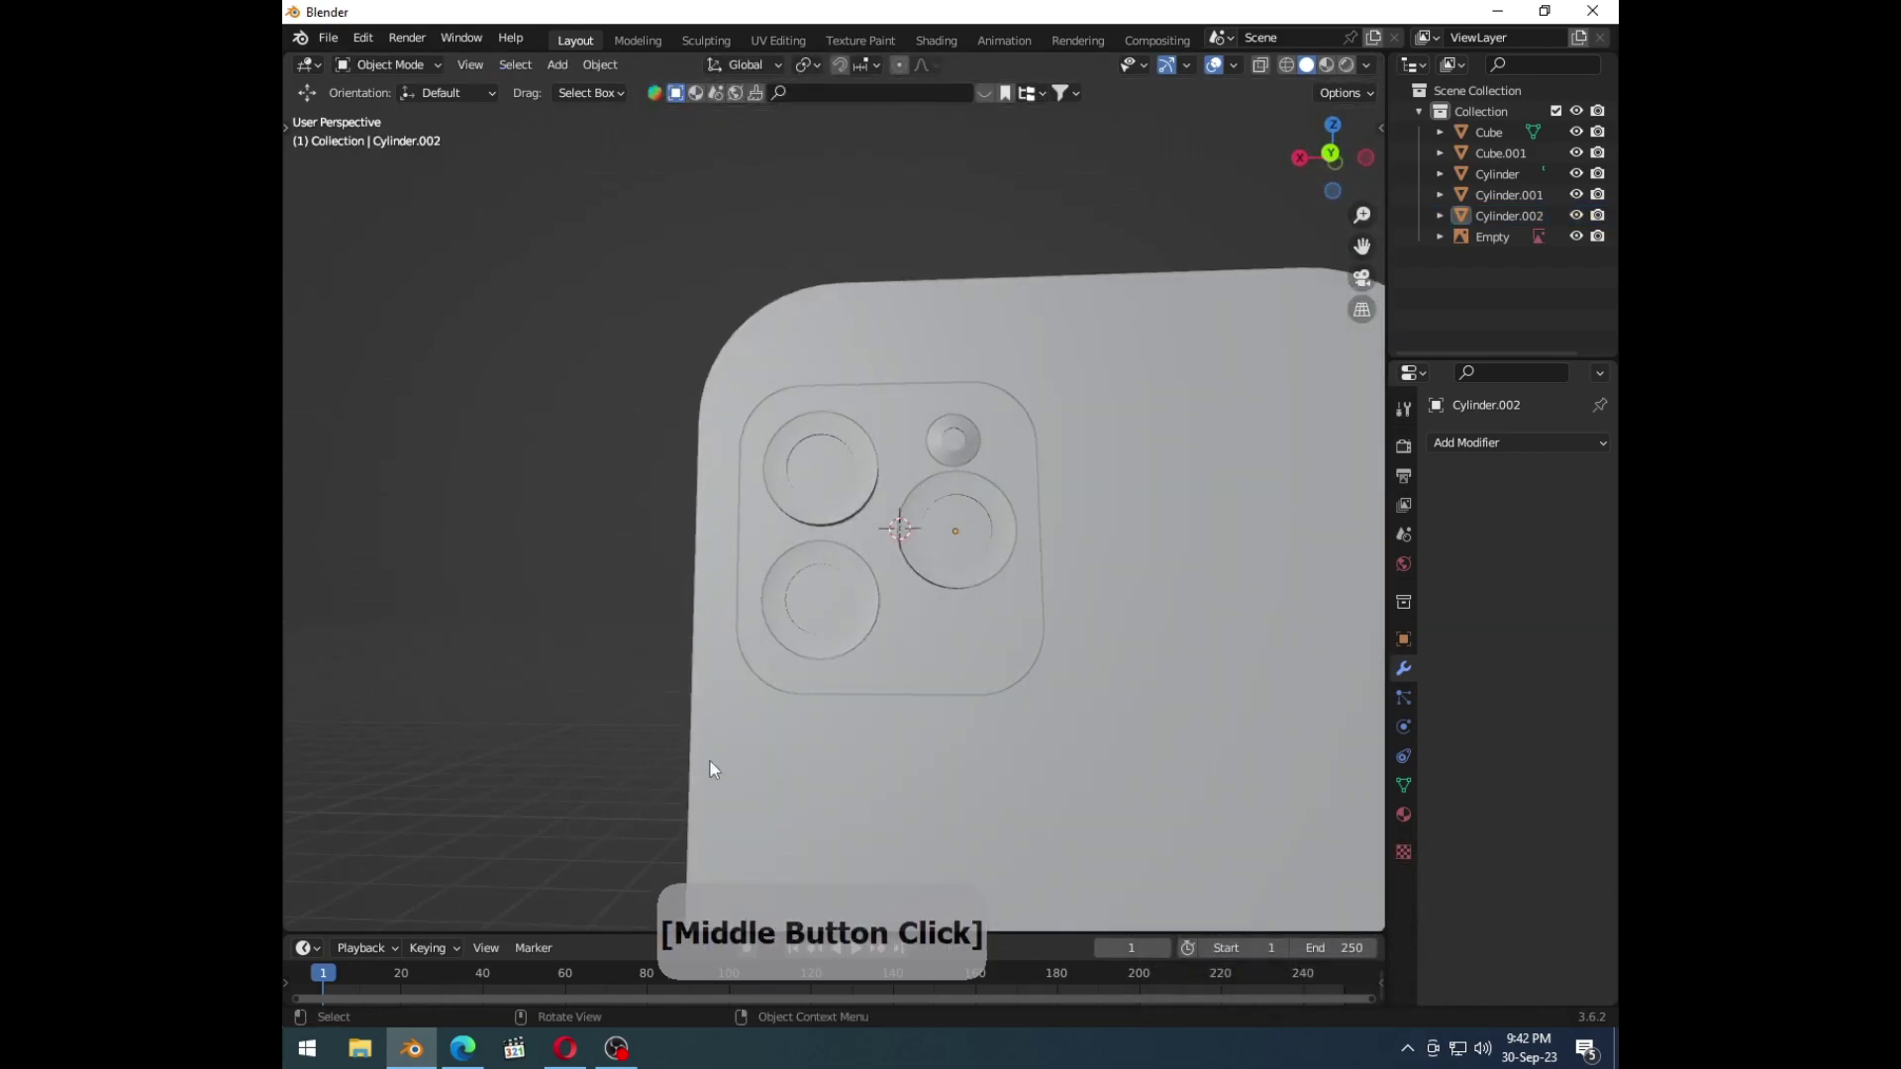
pyautogui.click(467, 1055)
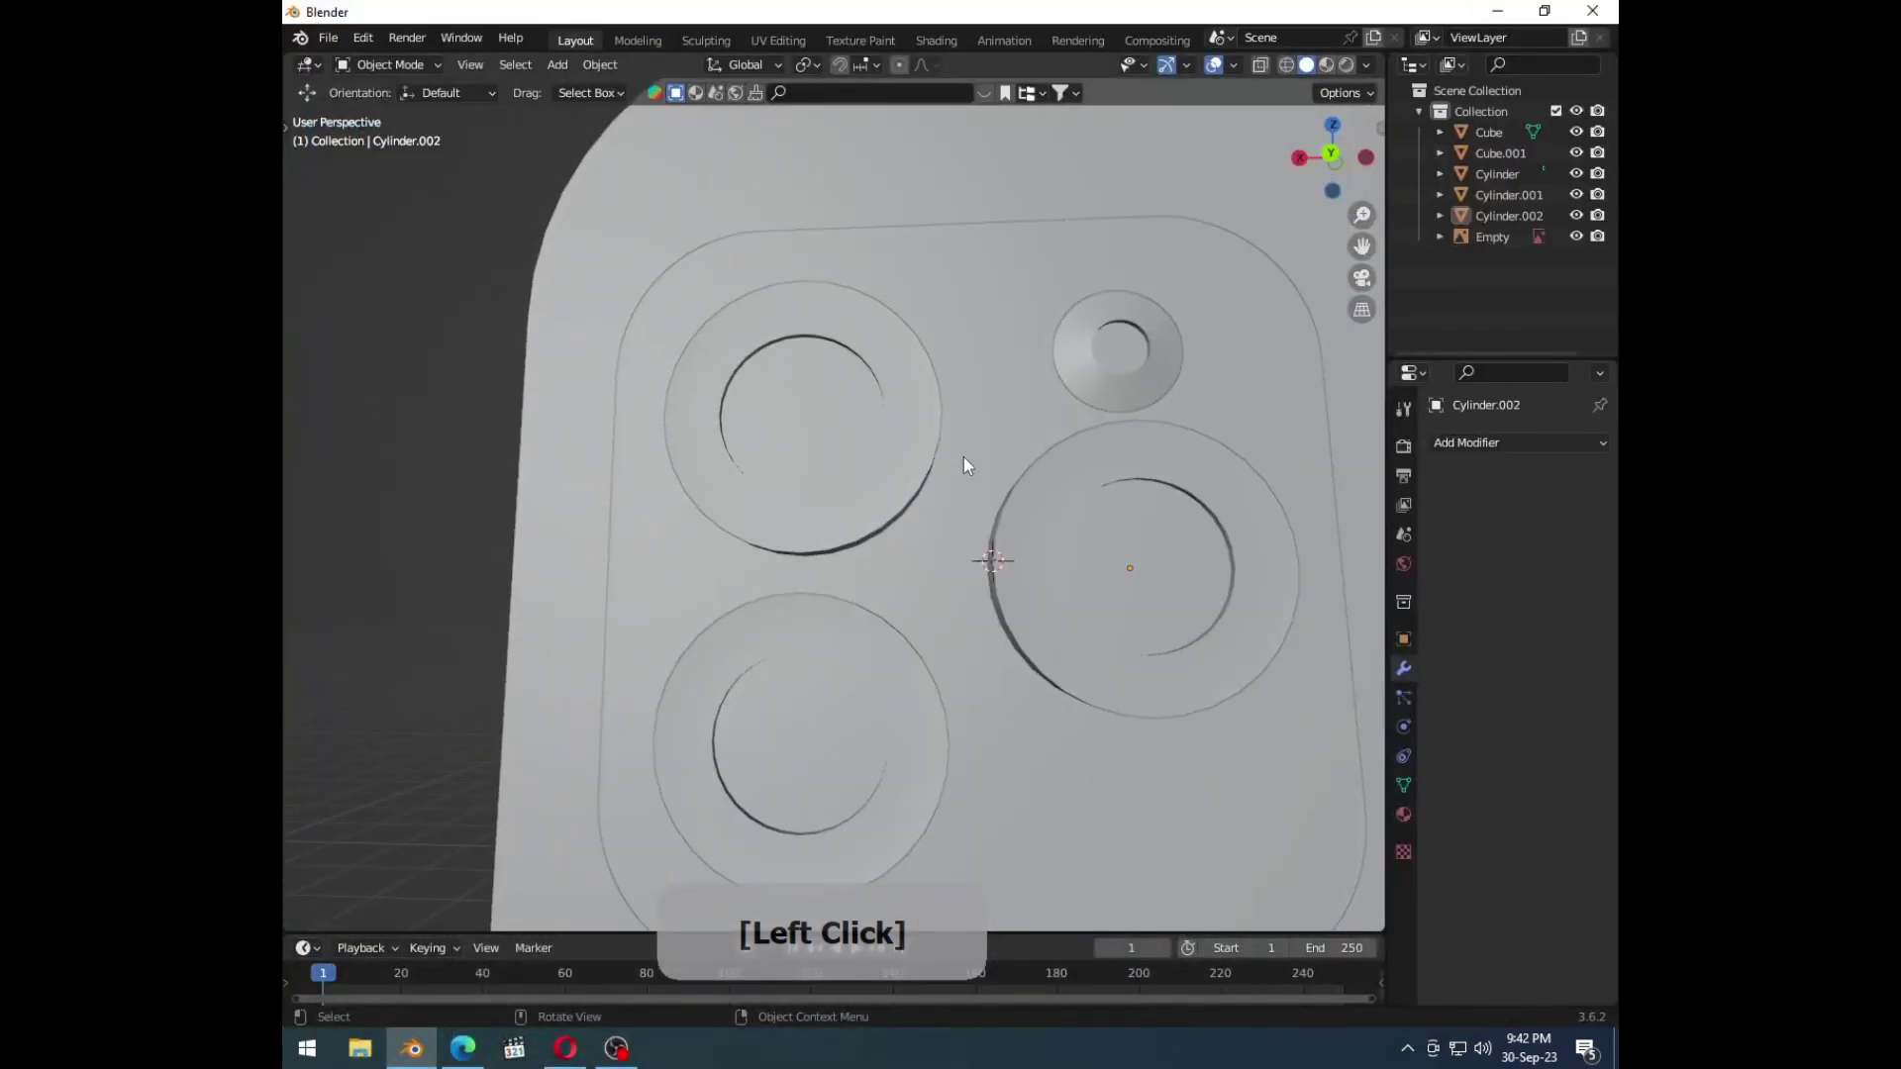
pyautogui.middleClick(896, 517)
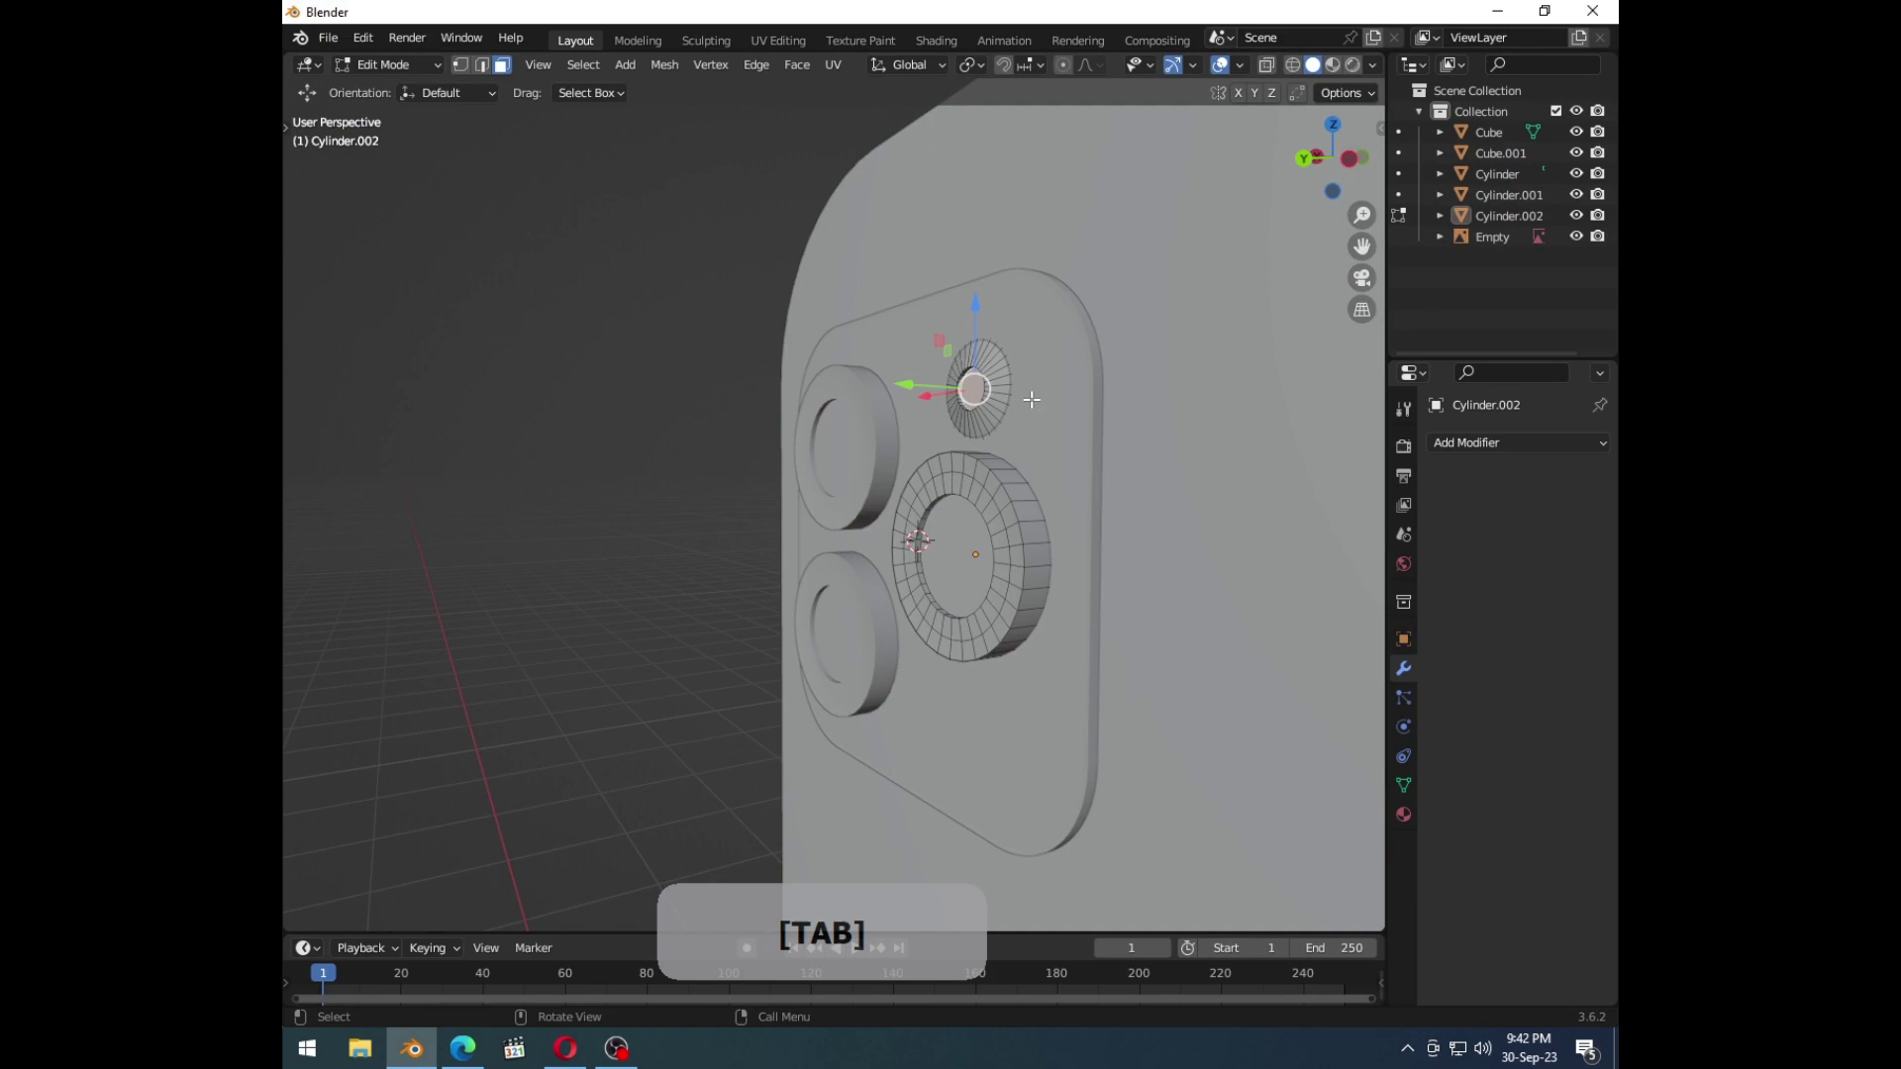
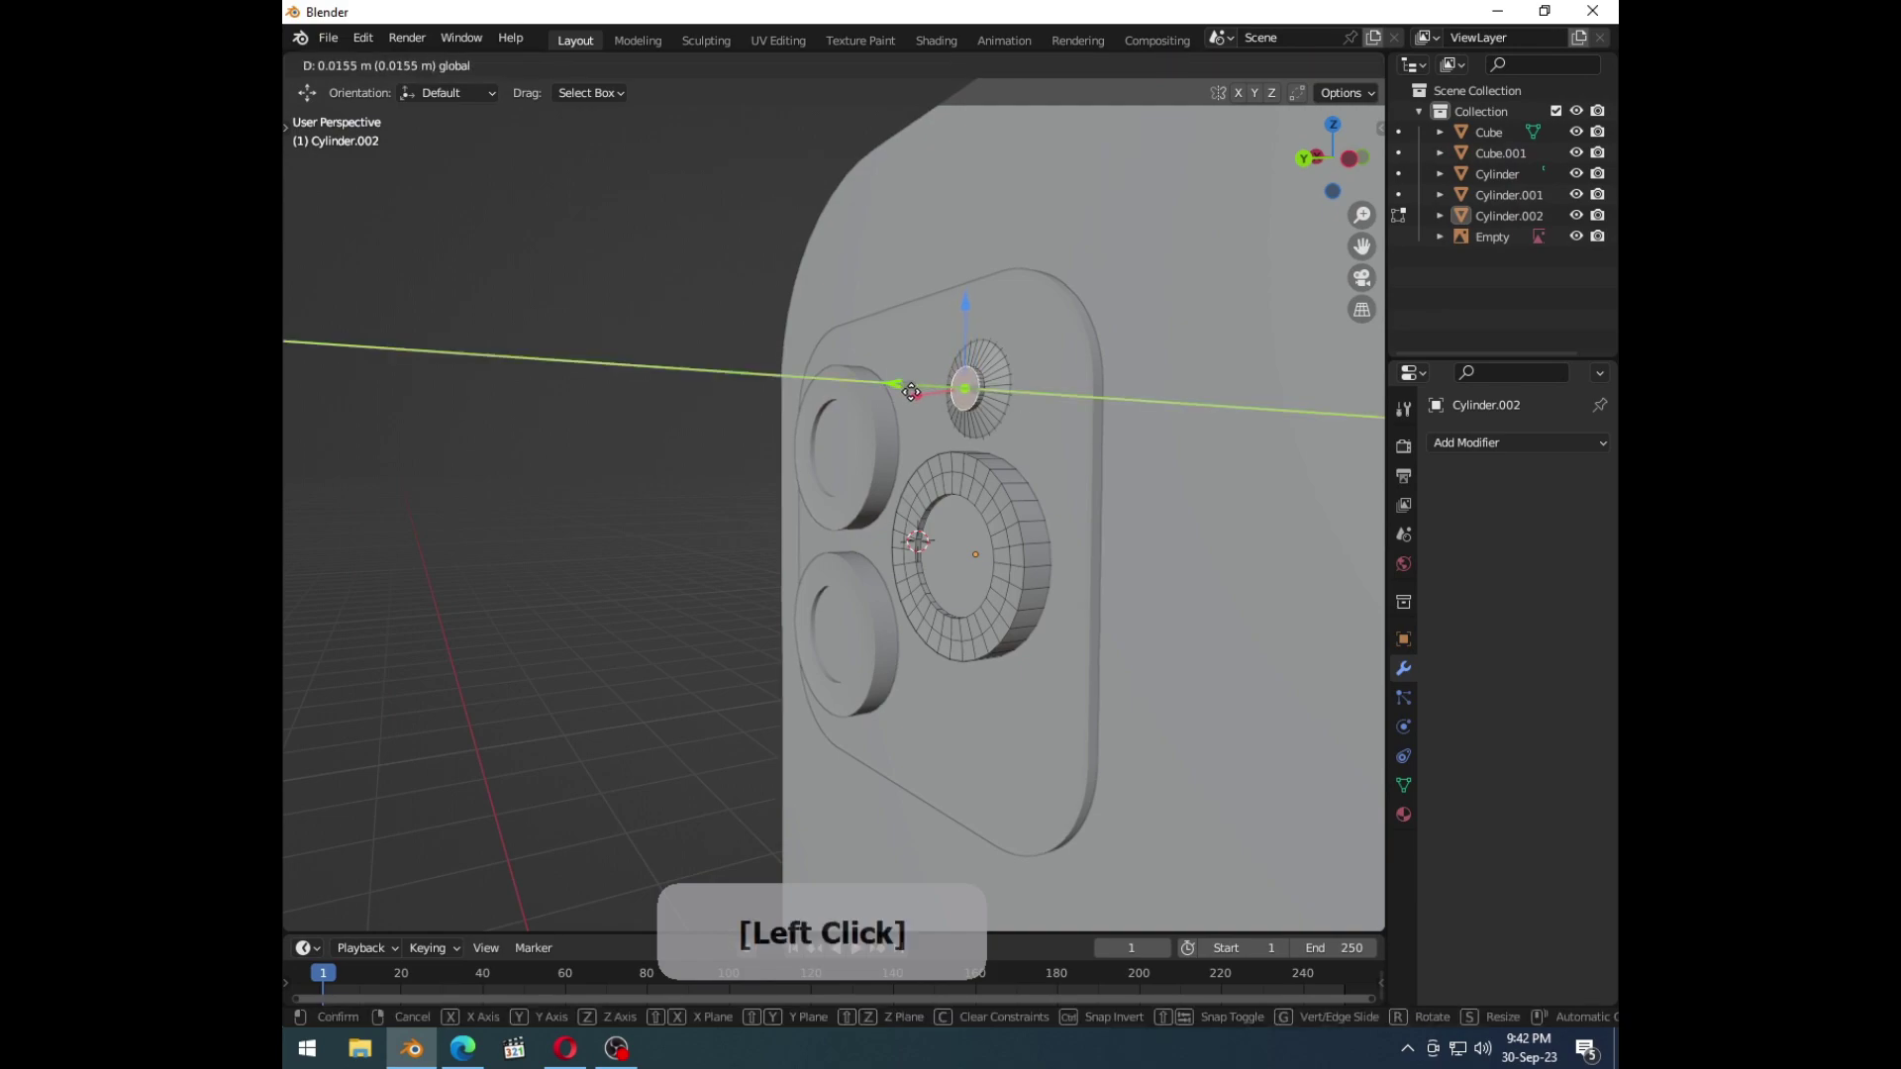
# Step: Leave Edit Mode and orbit to review the whole camera bump and phone edge
pyautogui.press('Tab')
pyautogui.click(735, 430)
pyautogui.middleClick(1033, 527)
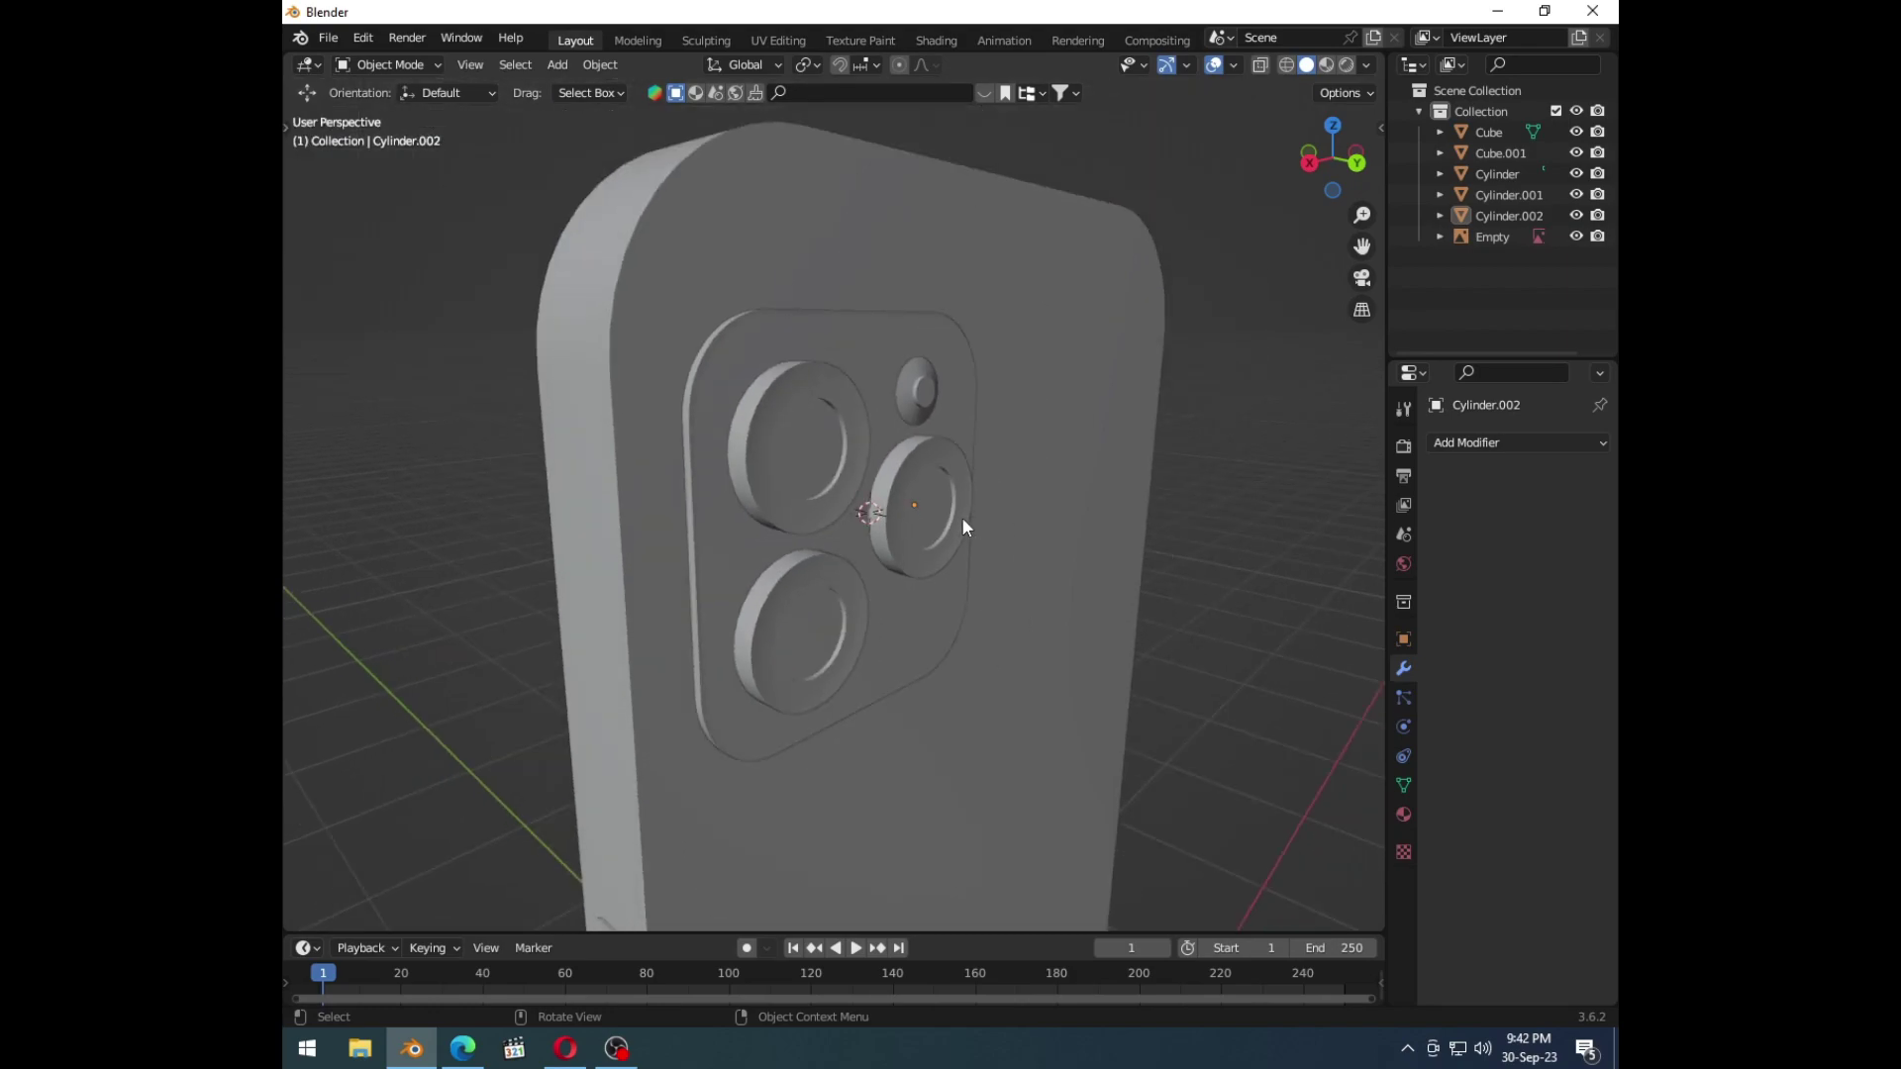
pyautogui.middleClick(903, 554)
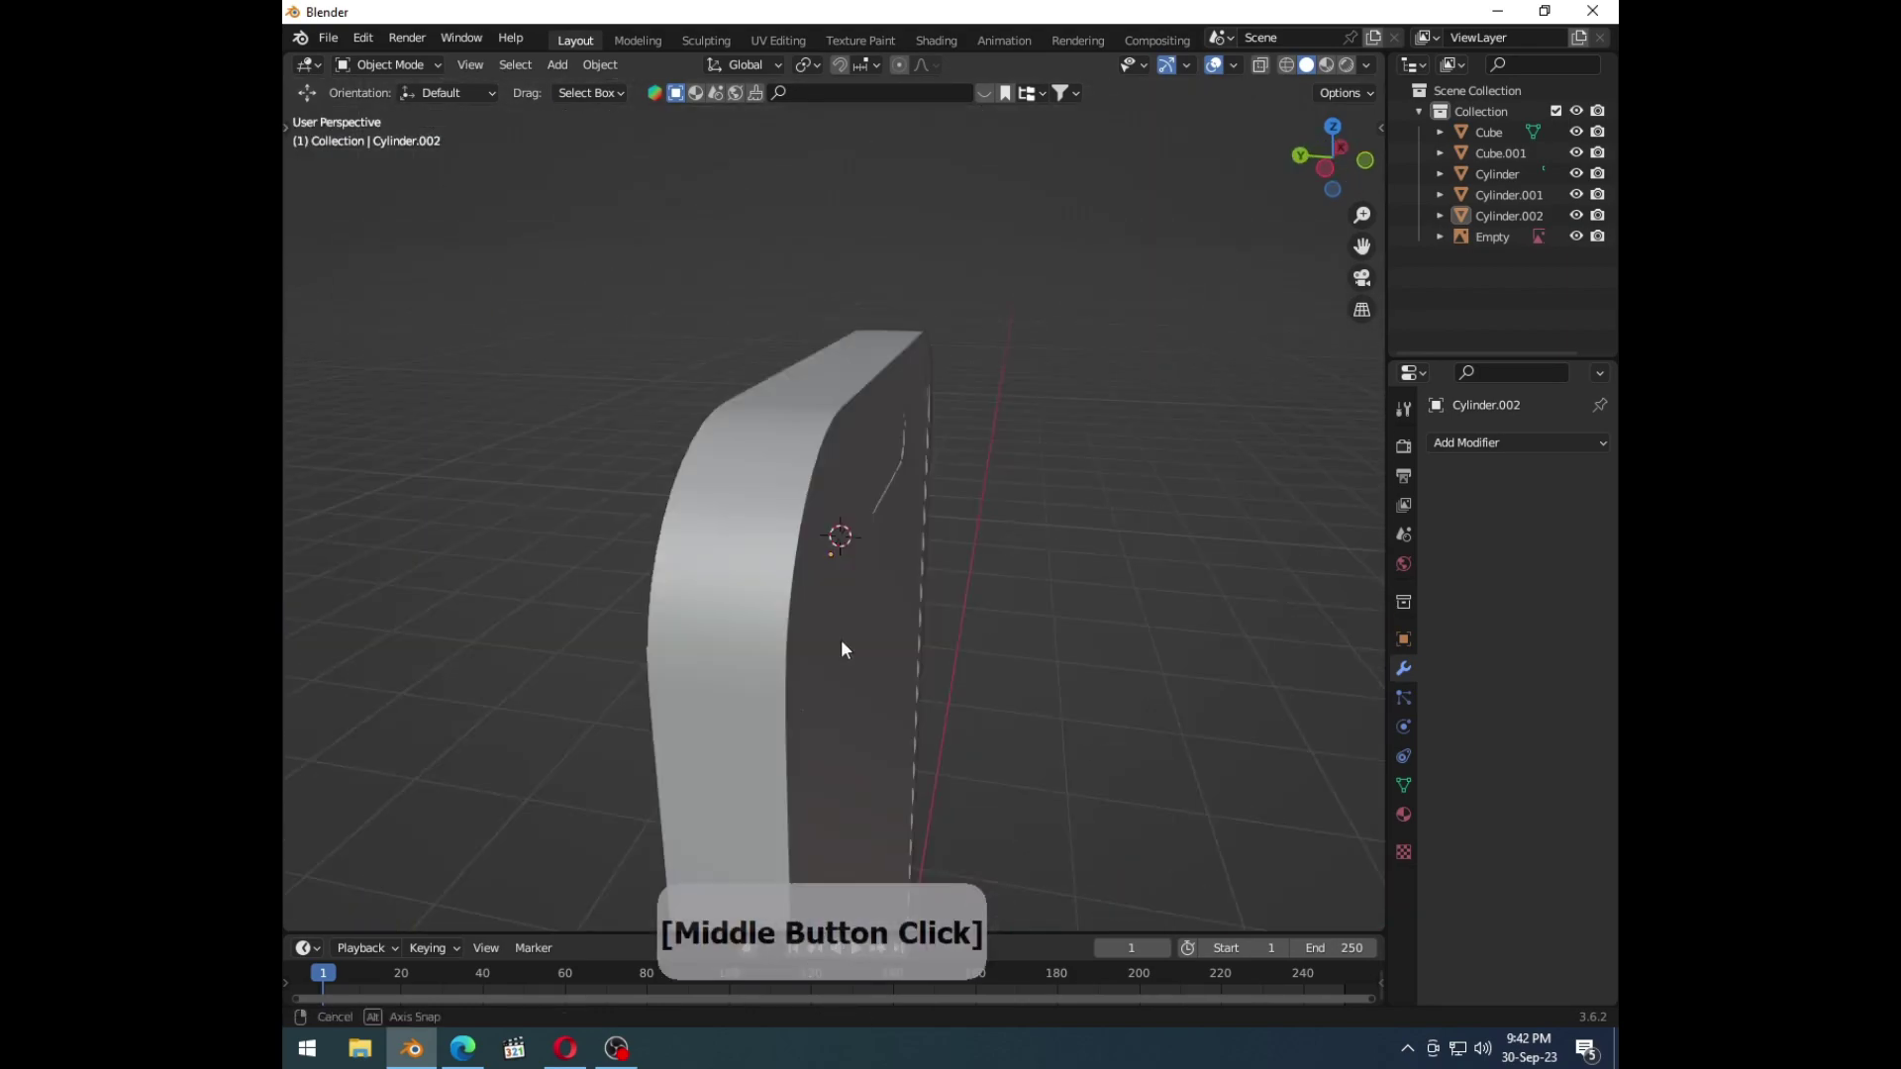
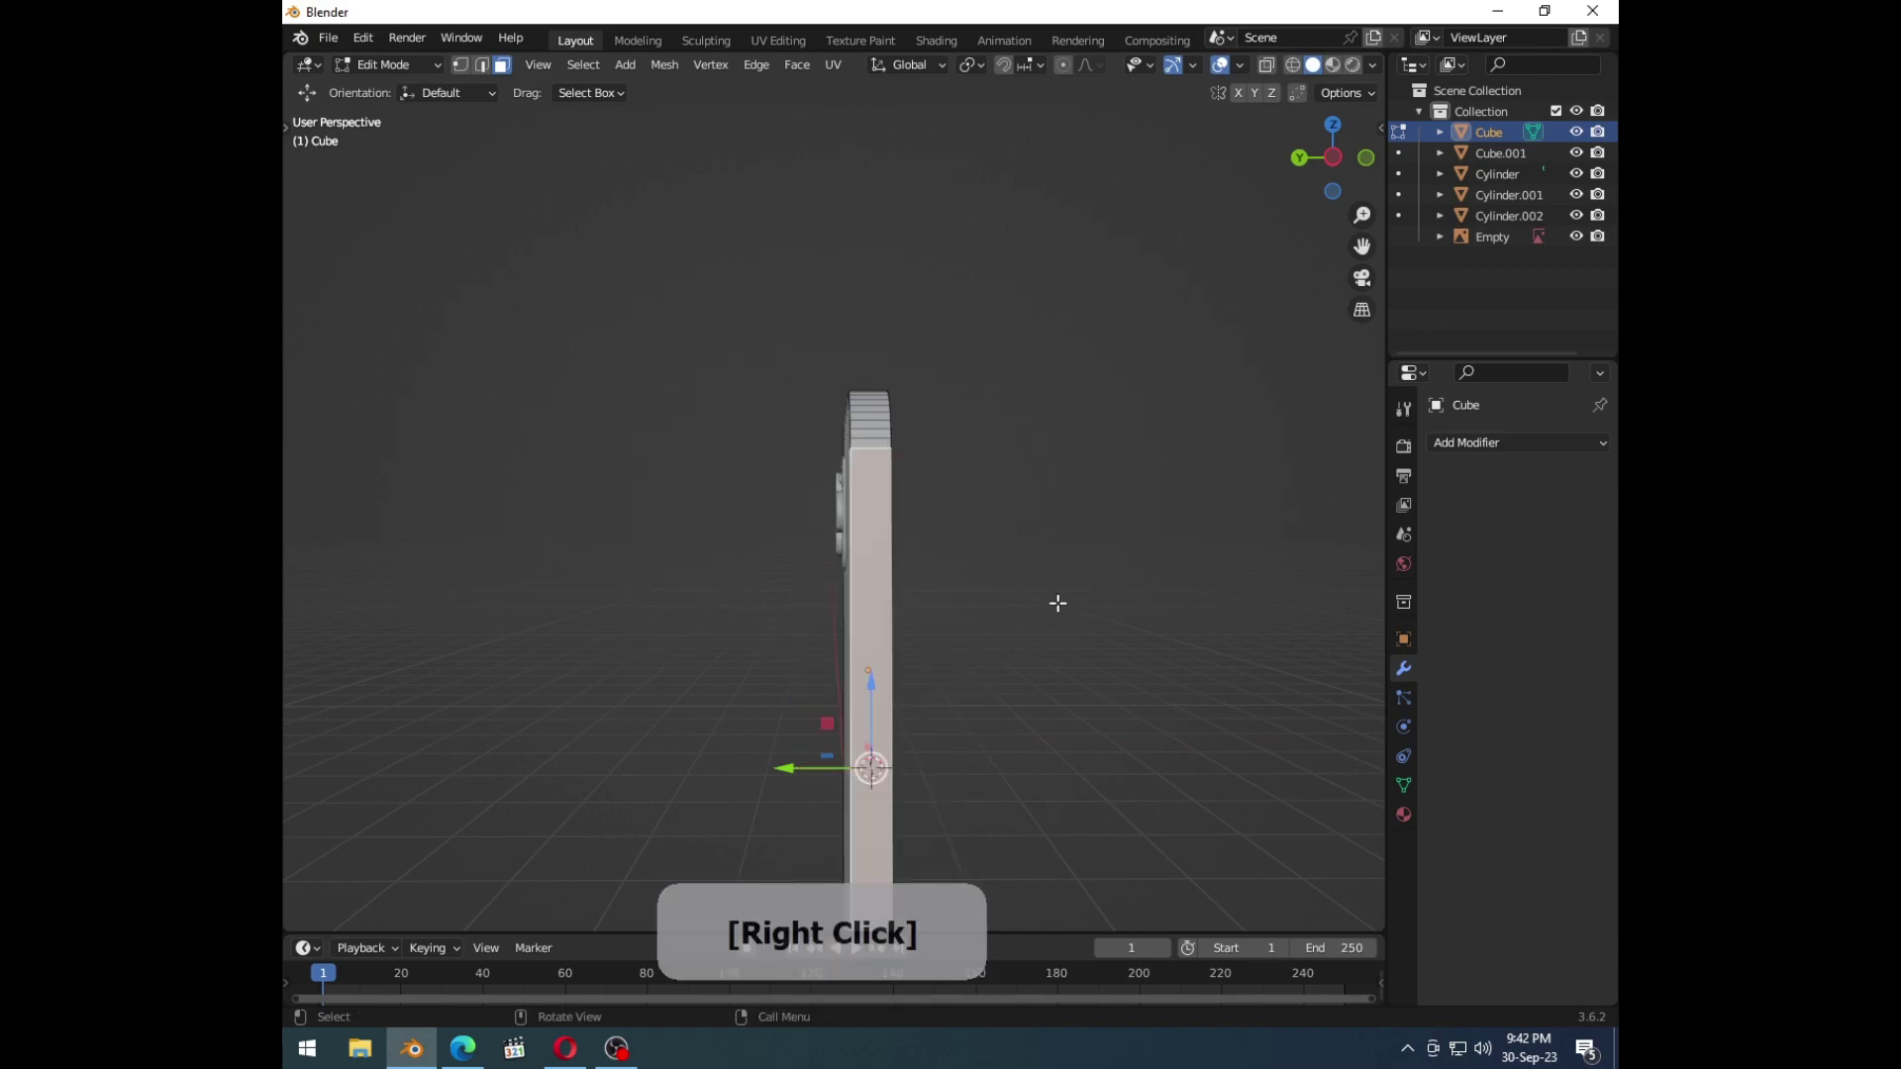
# Step: Add a cube and scale it into a thin upright slab for the side button
pyautogui.press('Tab')
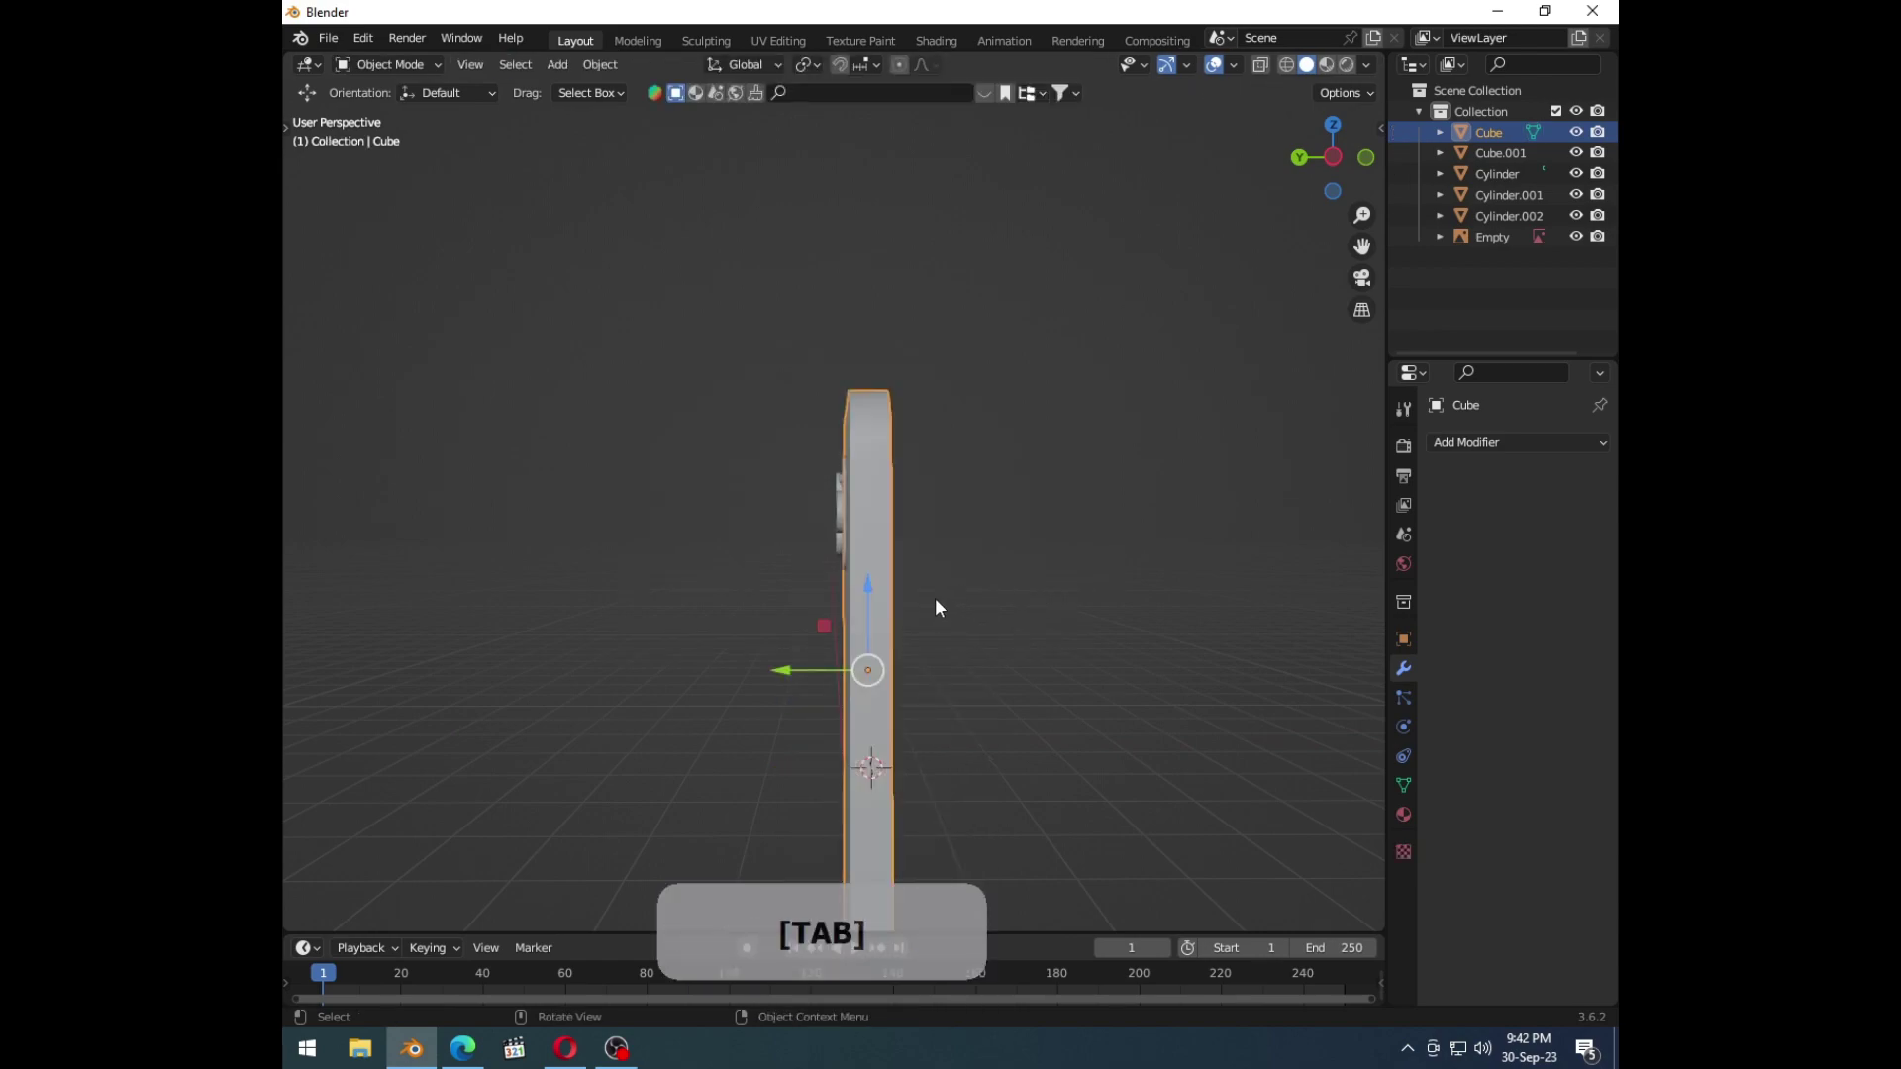
pyautogui.press('Escape')
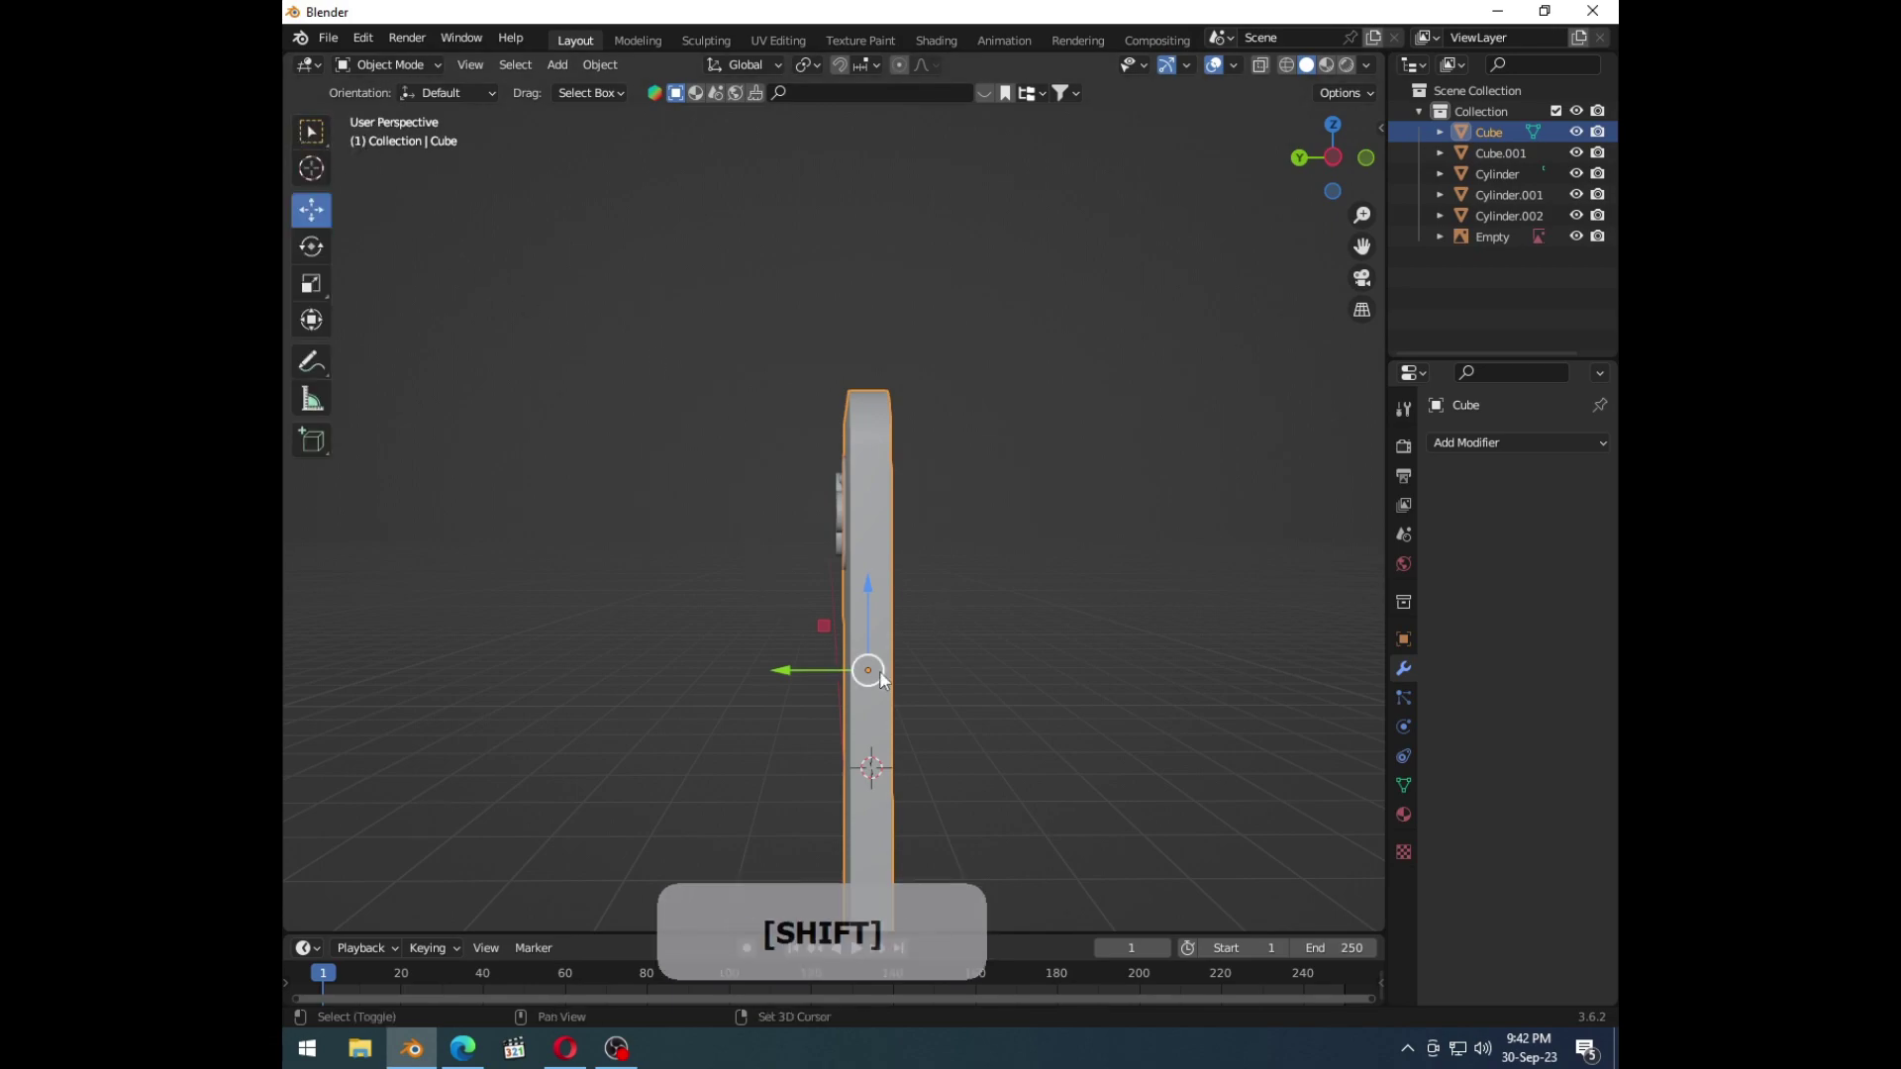
pyautogui.press('shift+a')
pyautogui.click(876, 611)
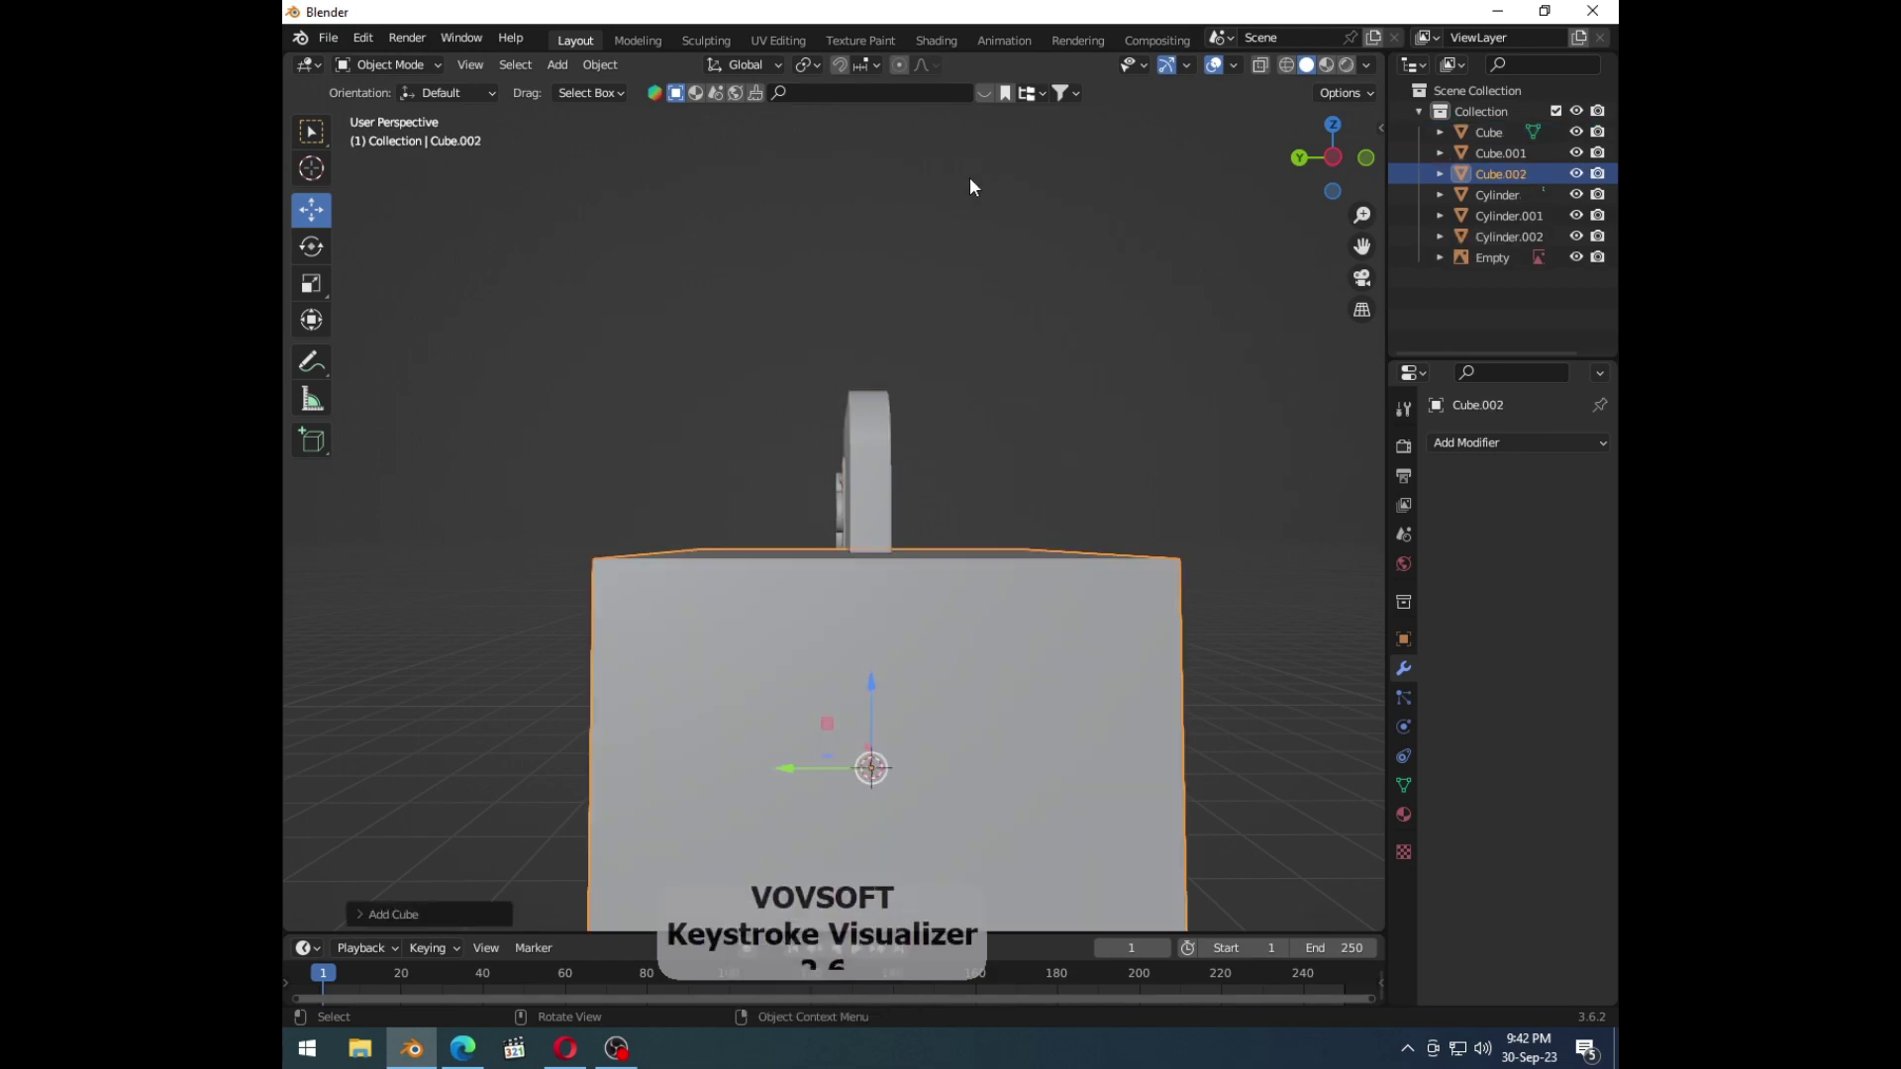
pyautogui.press('s')
pyautogui.click(874, 696)
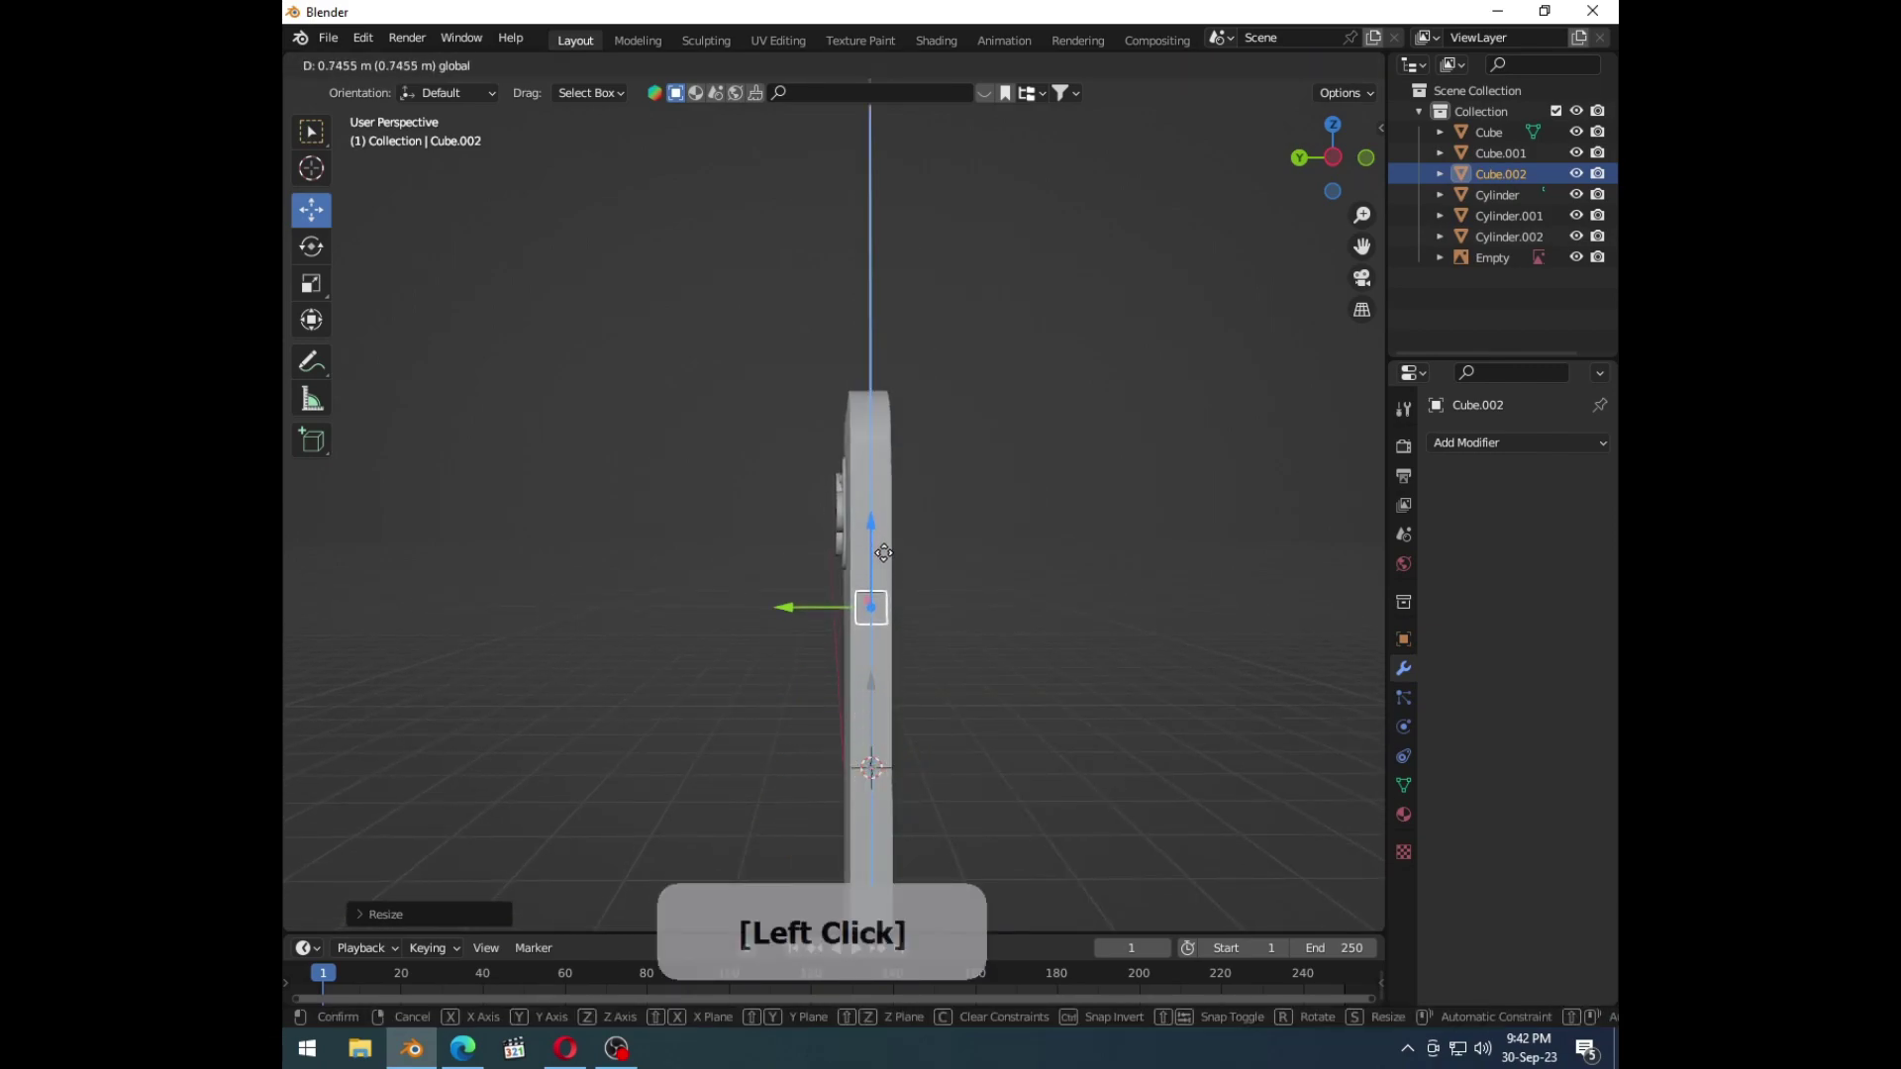
pyautogui.press('s')
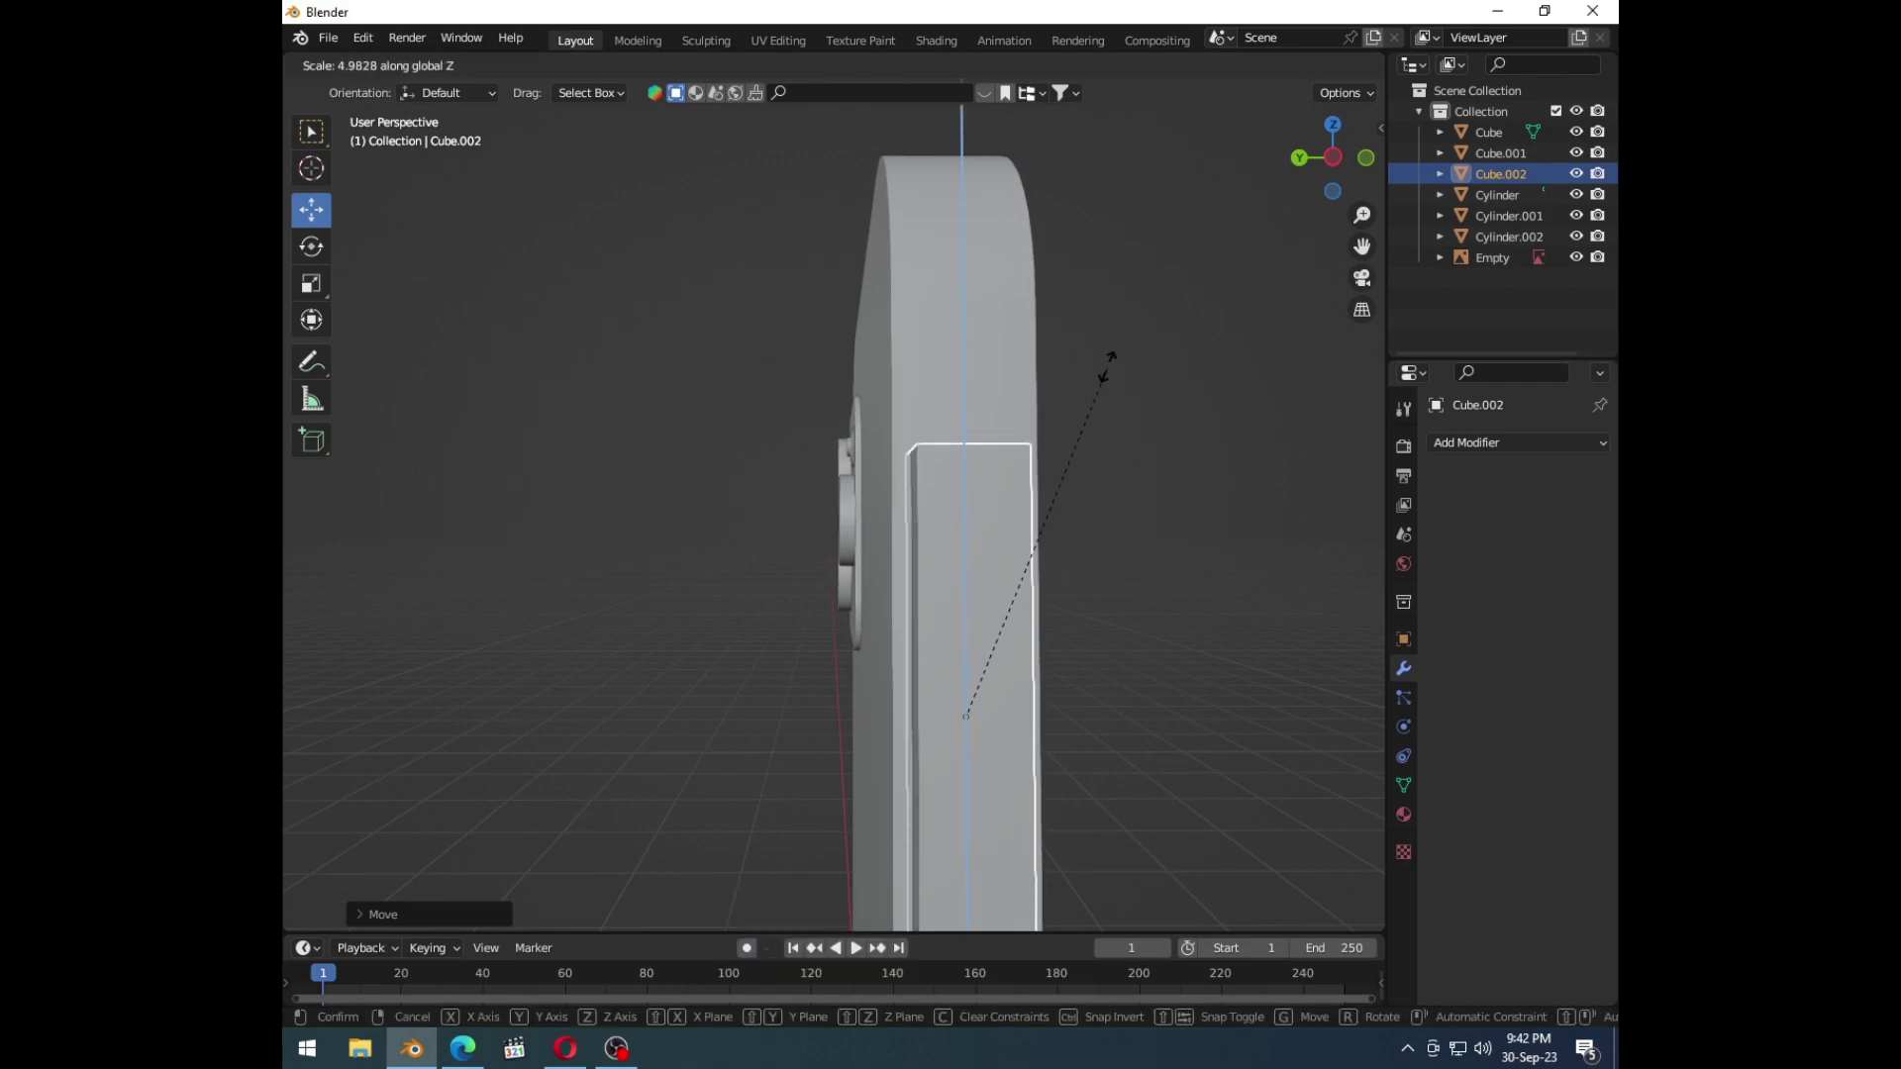
# Step: Resize the slab and slide it along X flush against the phone's side edge
pyautogui.middleClick(965, 648)
pyautogui.middleClick(1114, 646)
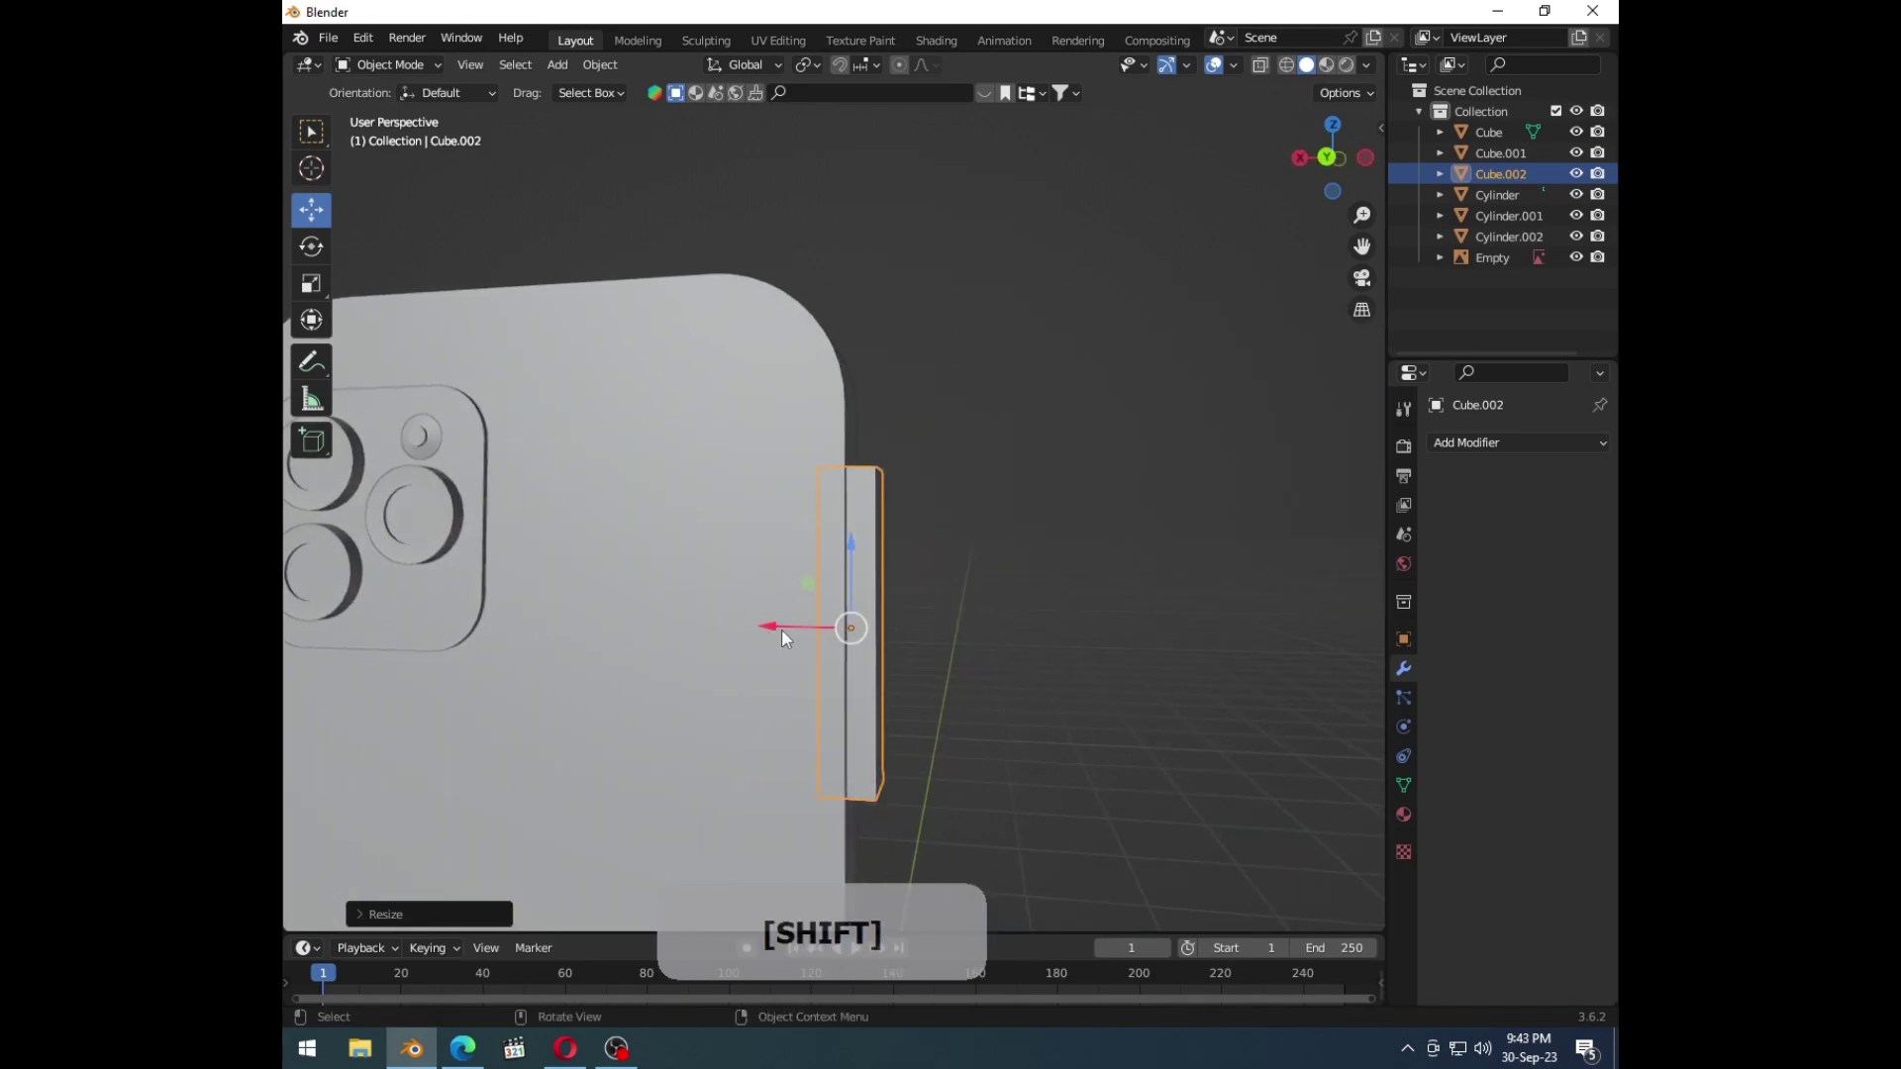
pyautogui.click(805, 635)
pyautogui.middleClick(923, 694)
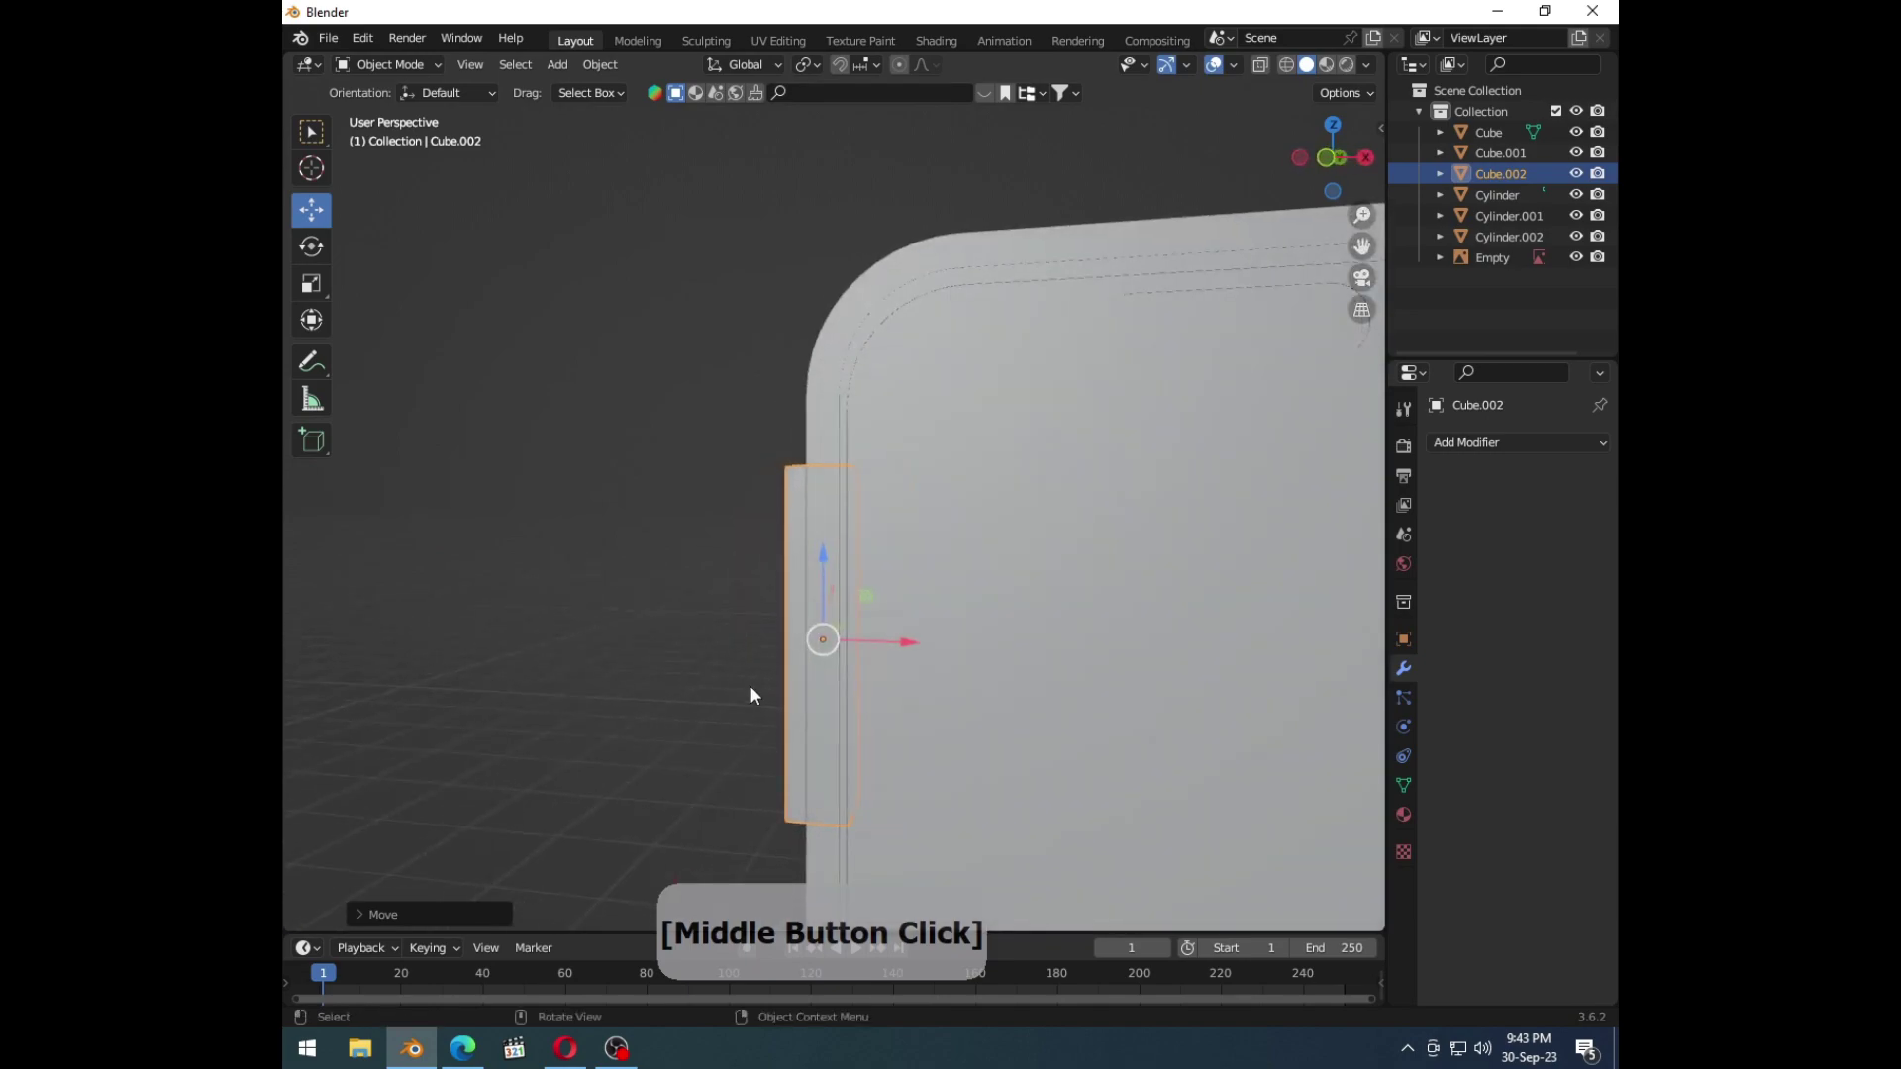
pyautogui.click(1072, 697)
pyautogui.middleClick(863, 657)
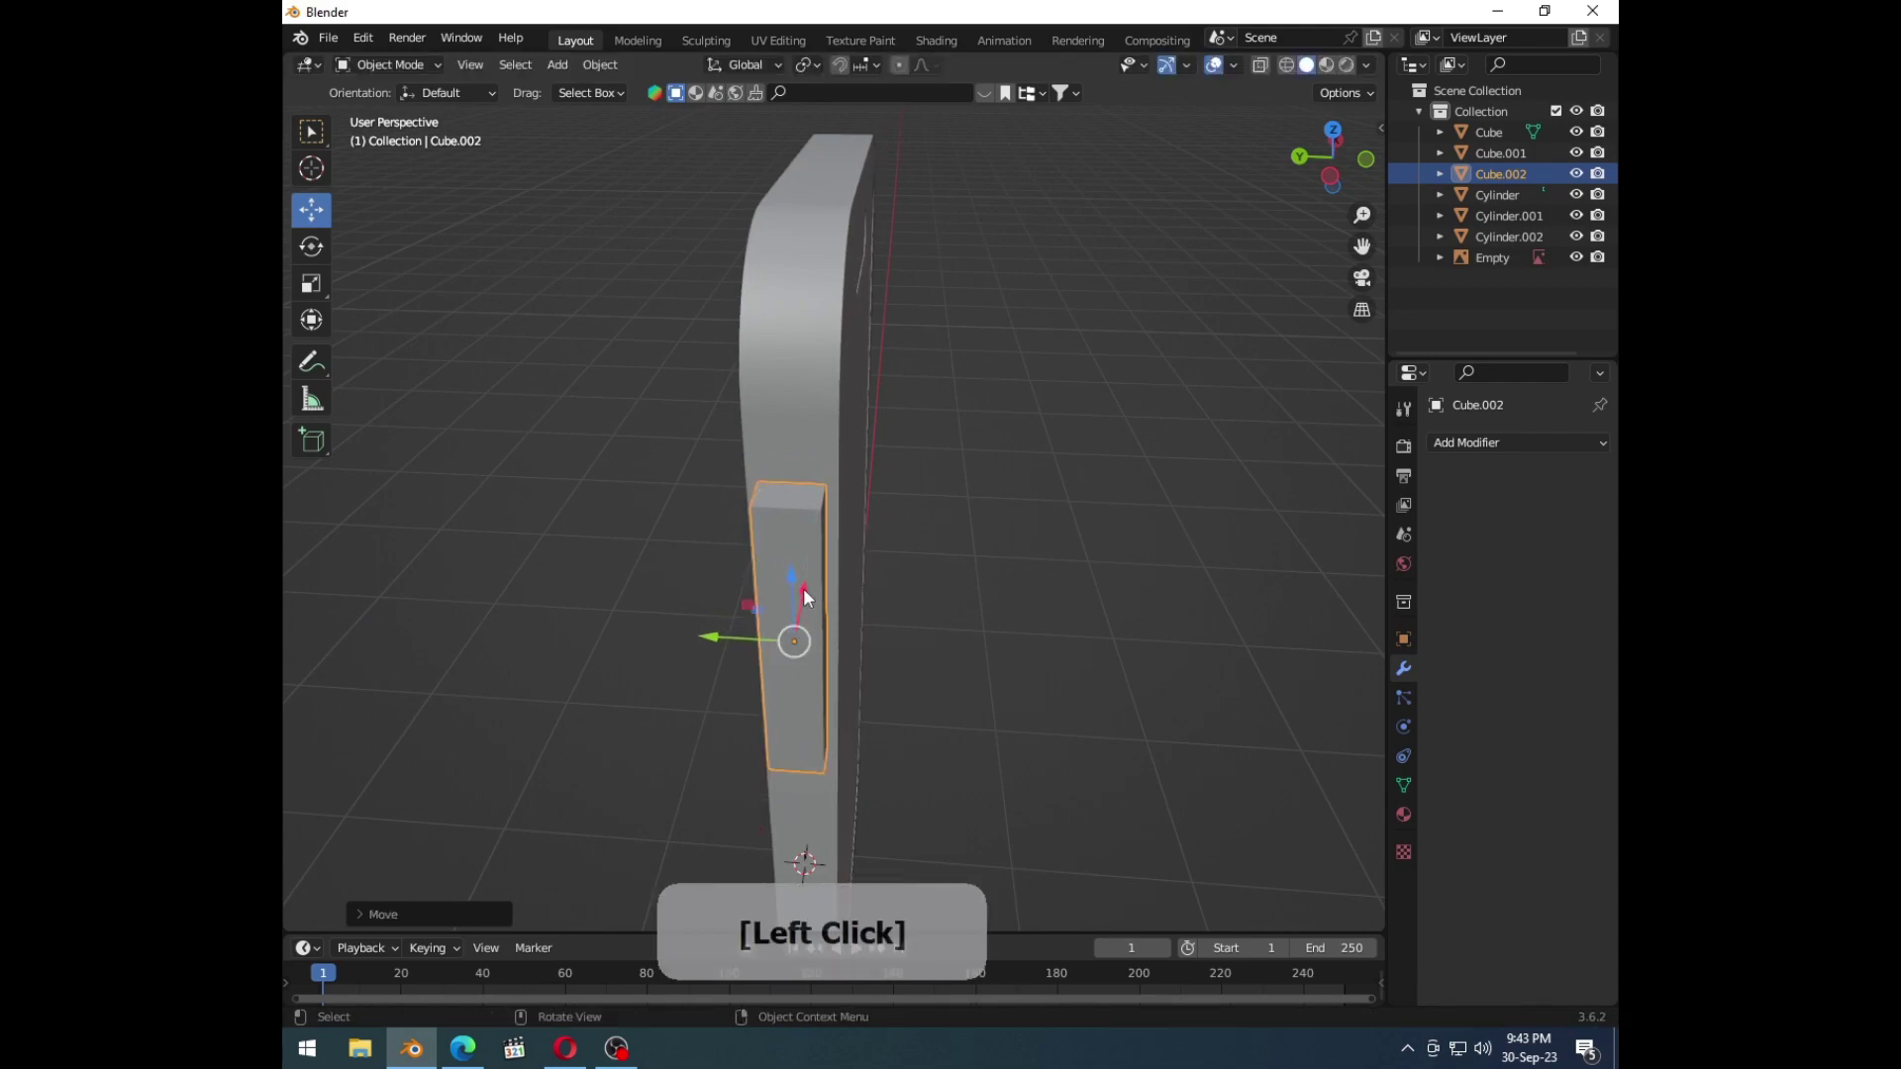
pyautogui.middleClick(832, 617)
pyautogui.click(851, 592)
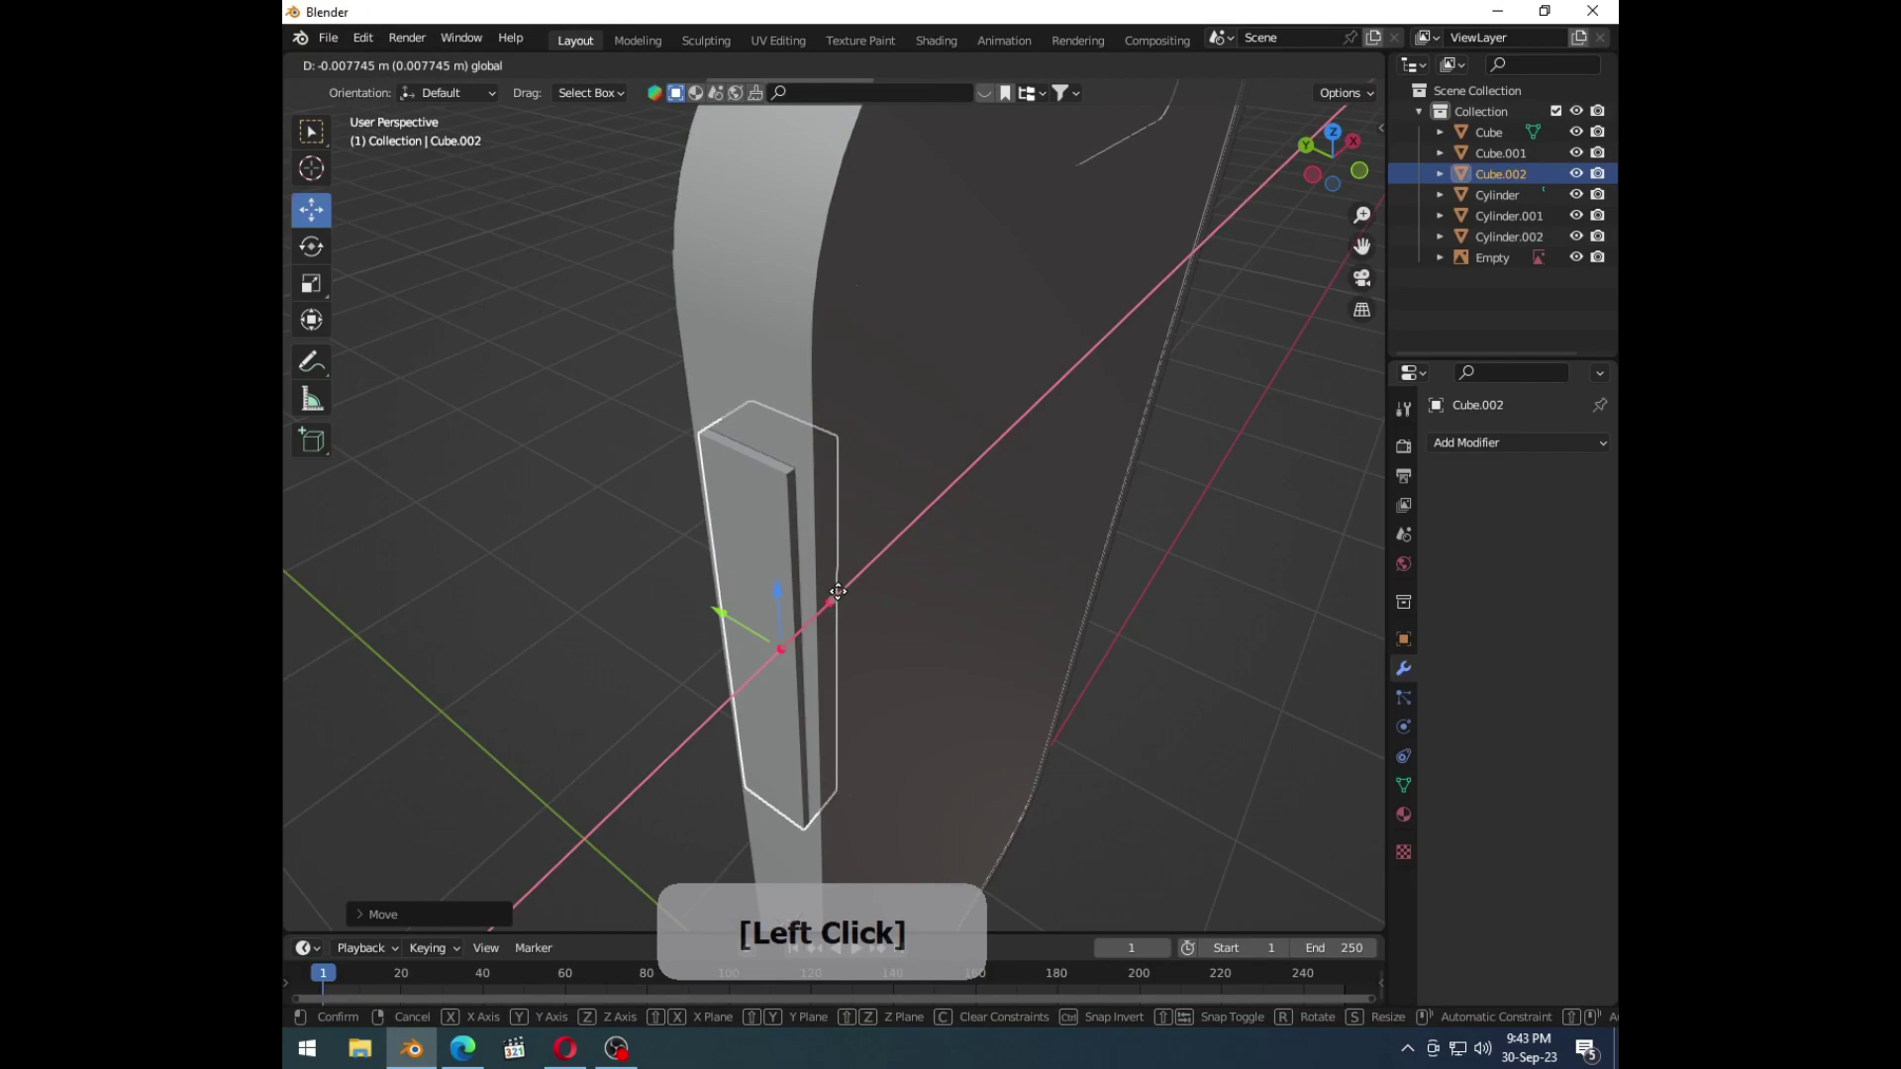
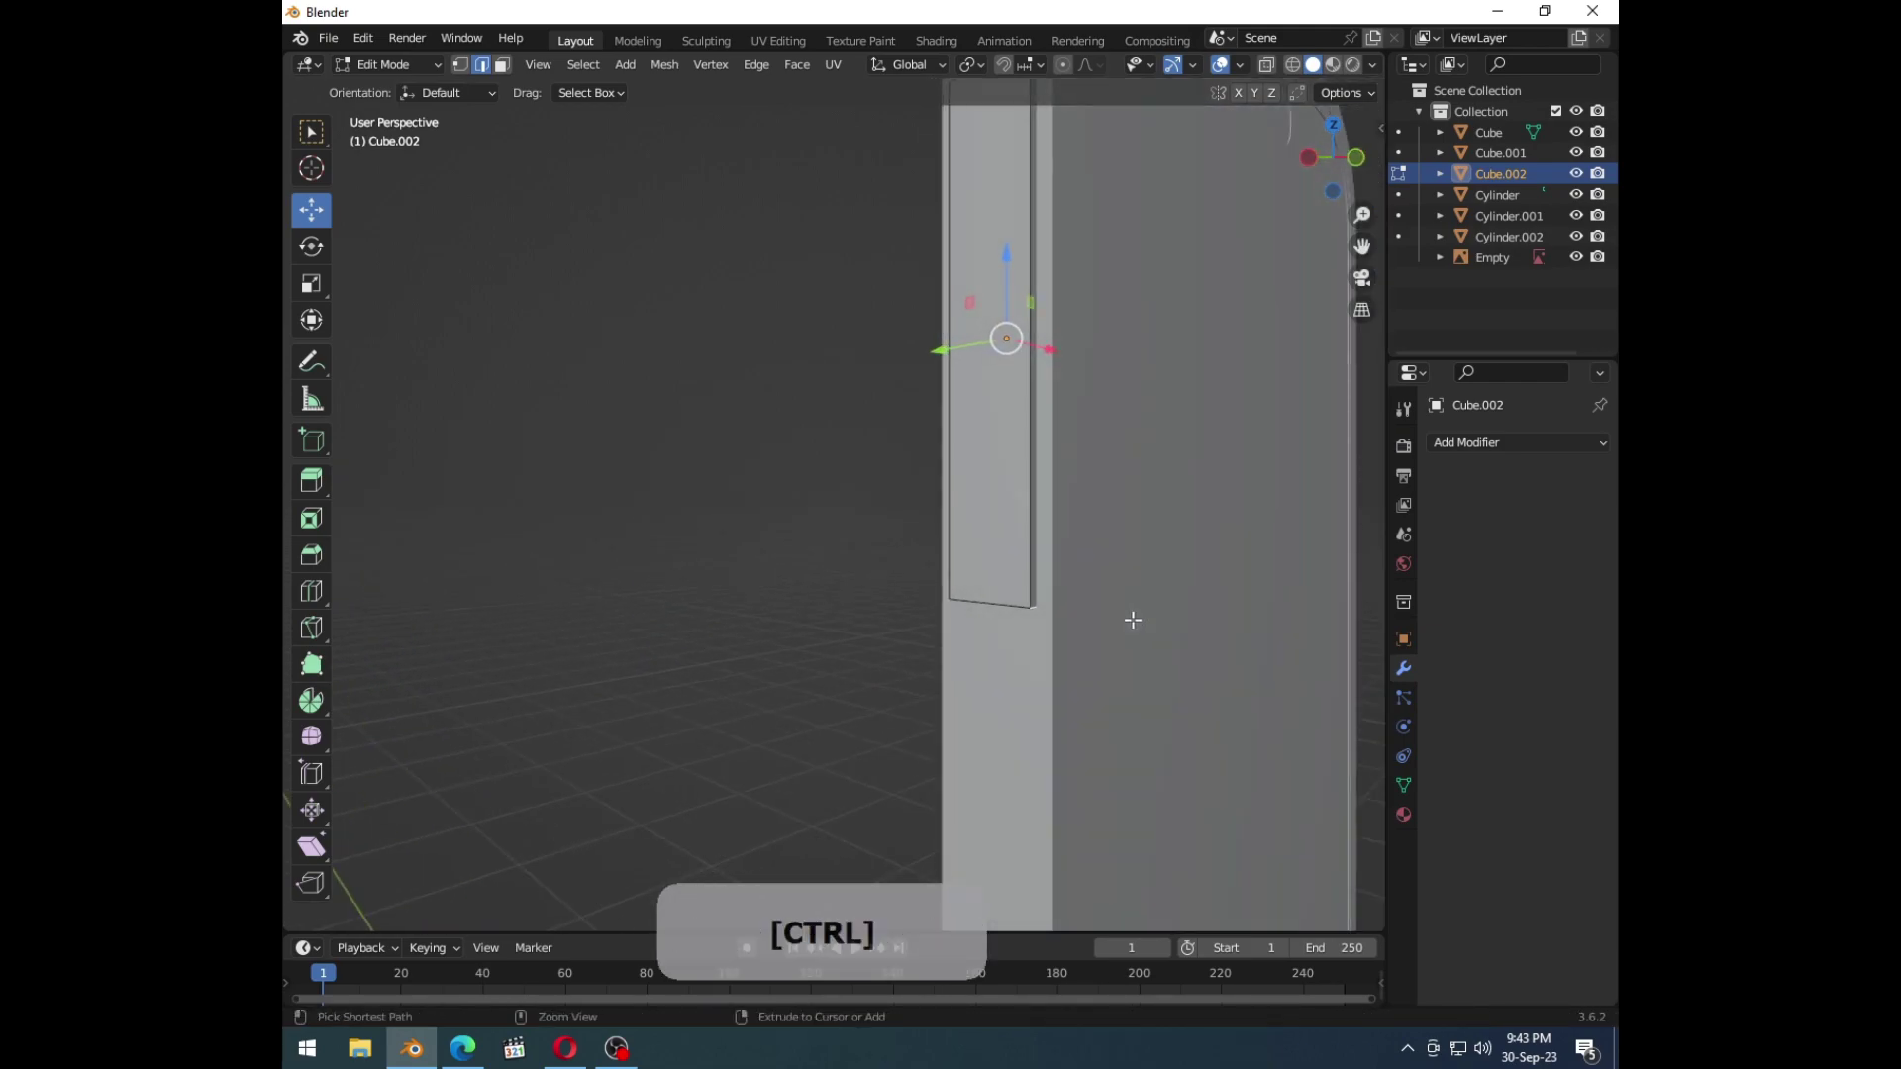
# Step: Apply the button's scale and bevel its ends into a rounded pill shape
pyautogui.press('ctrl+b')
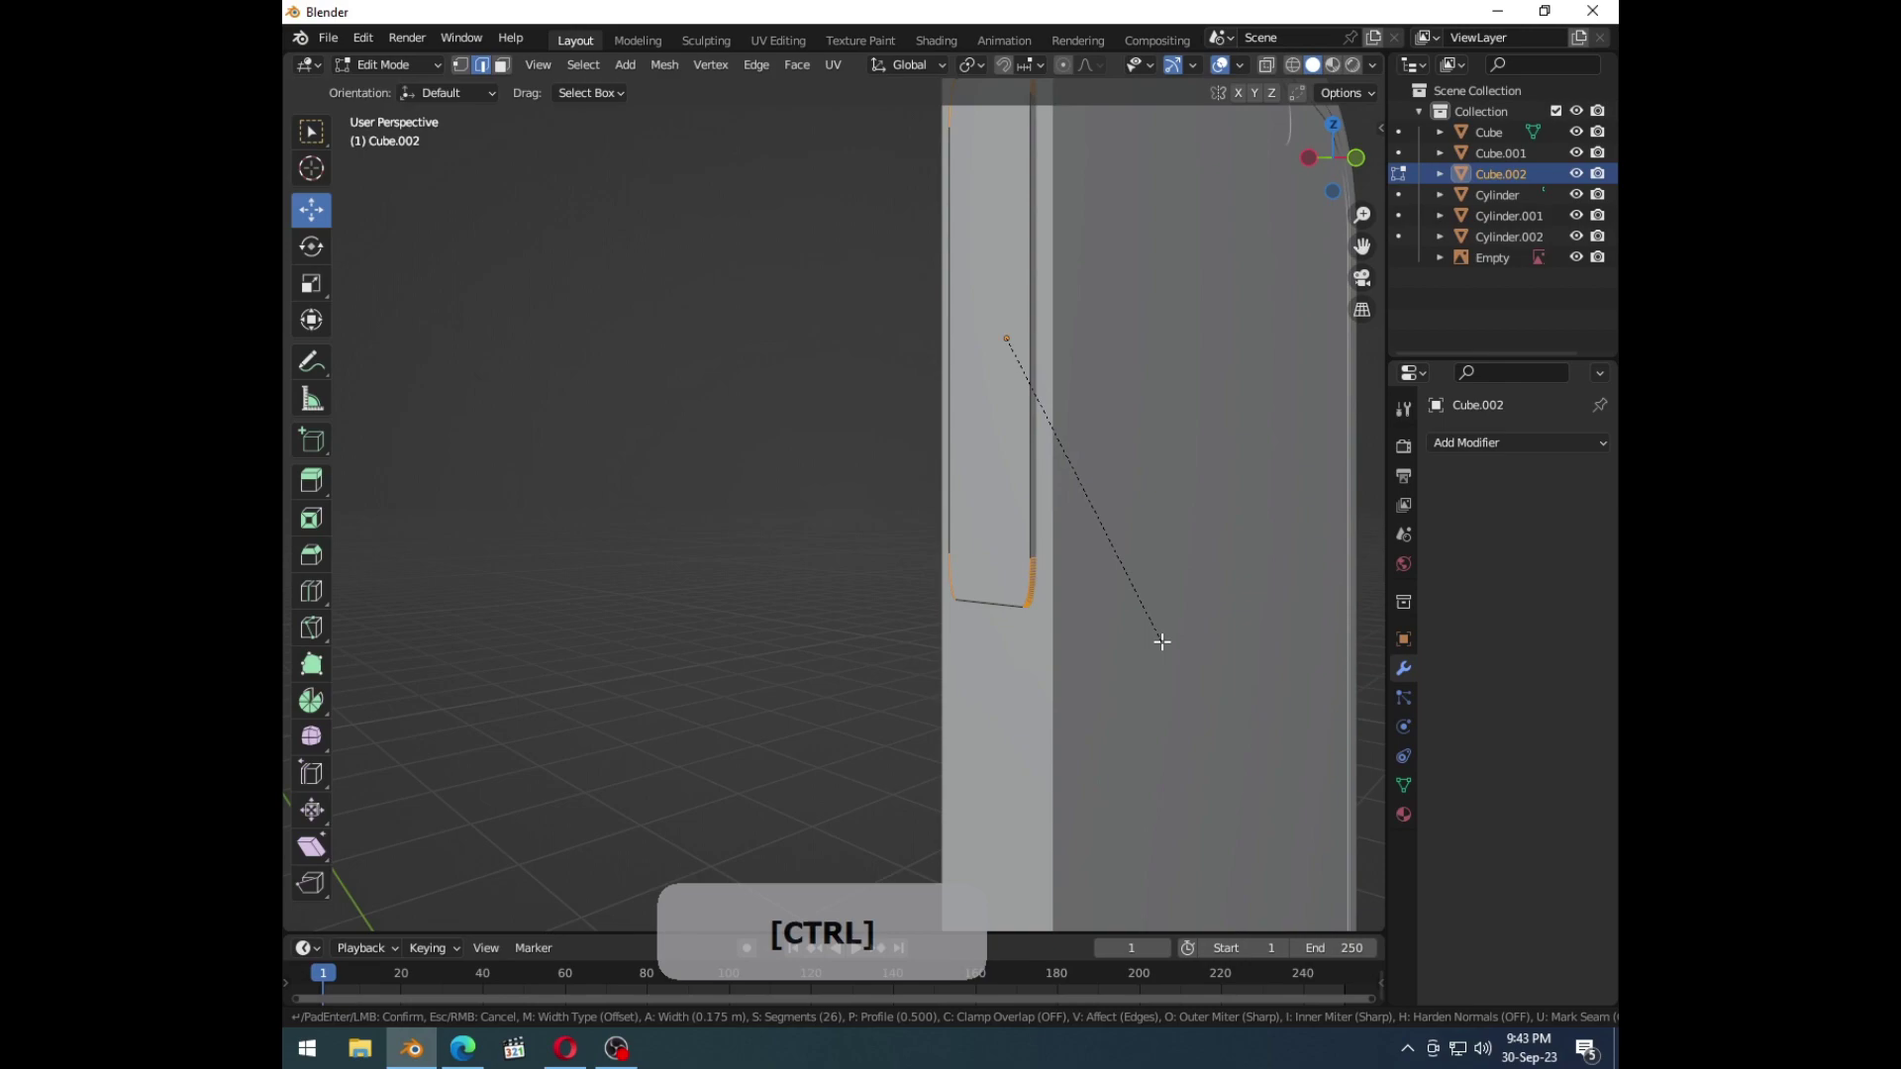
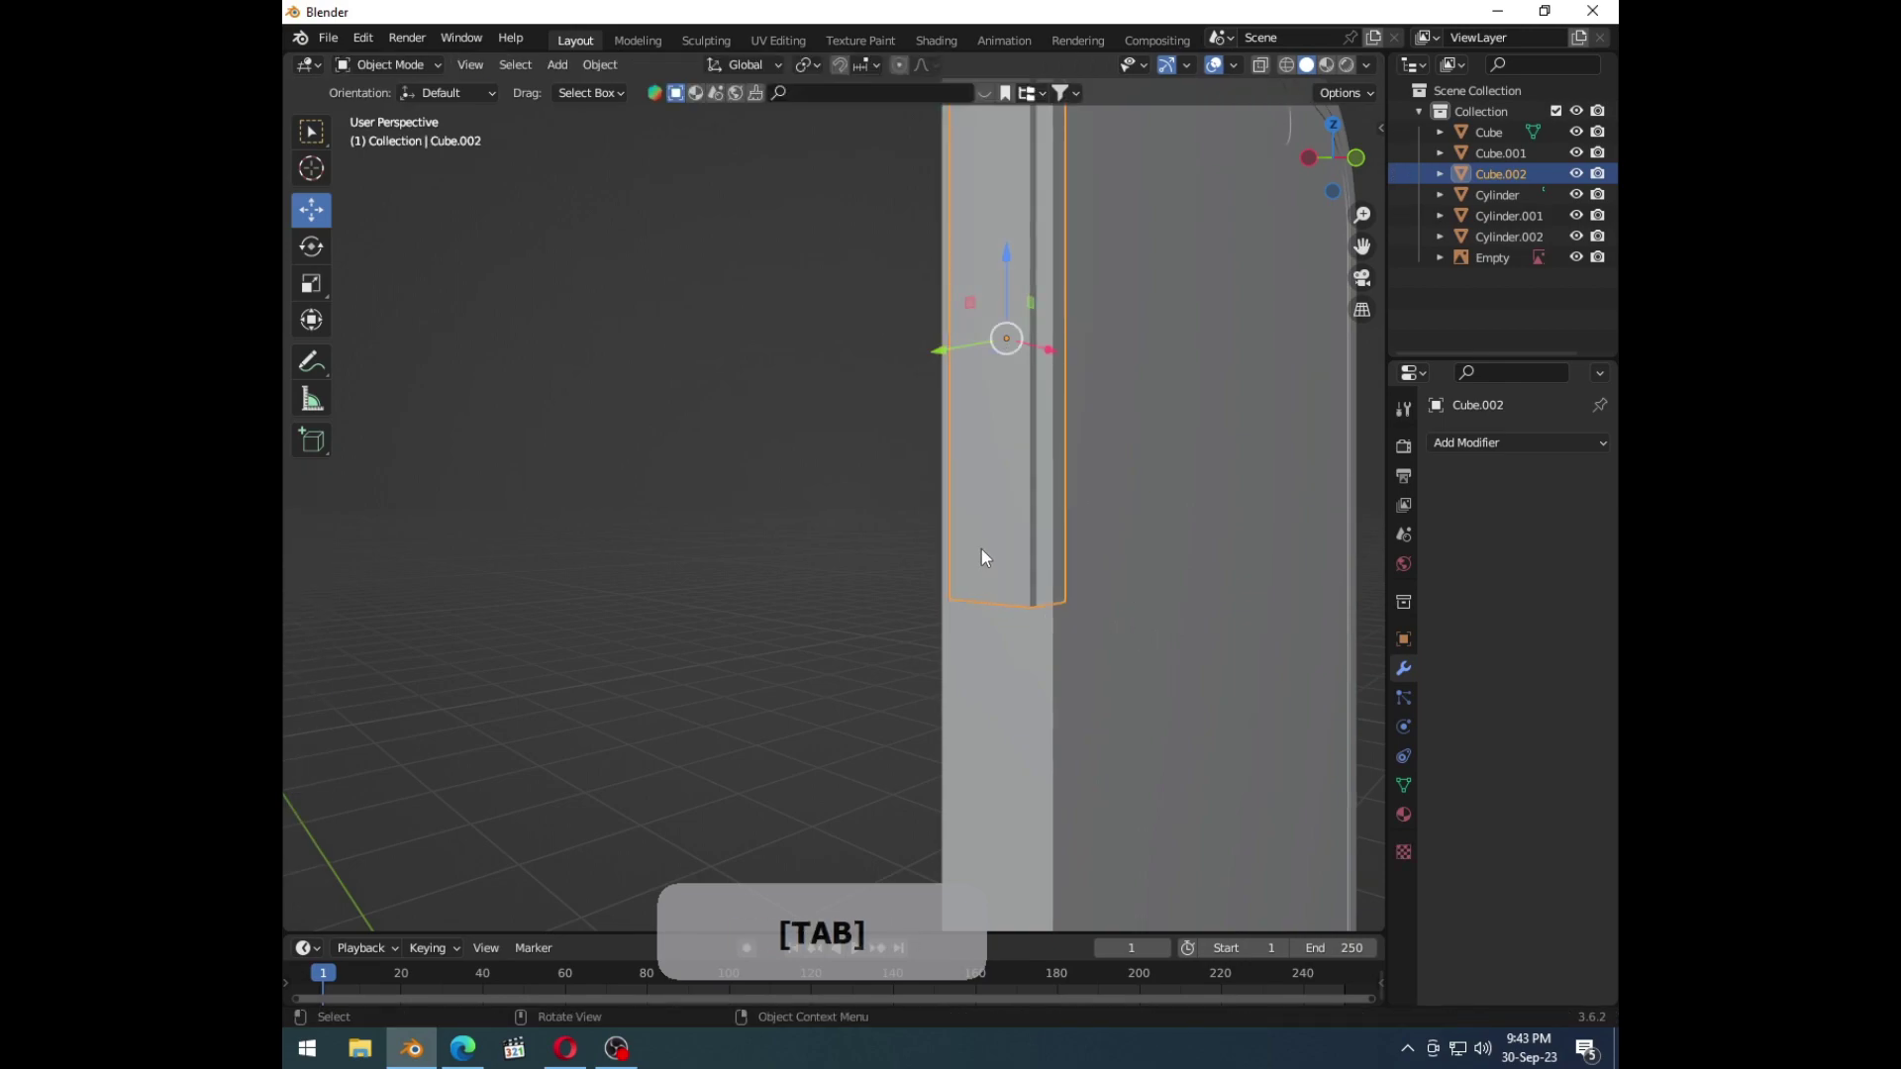
pyautogui.press('ctrl+a')
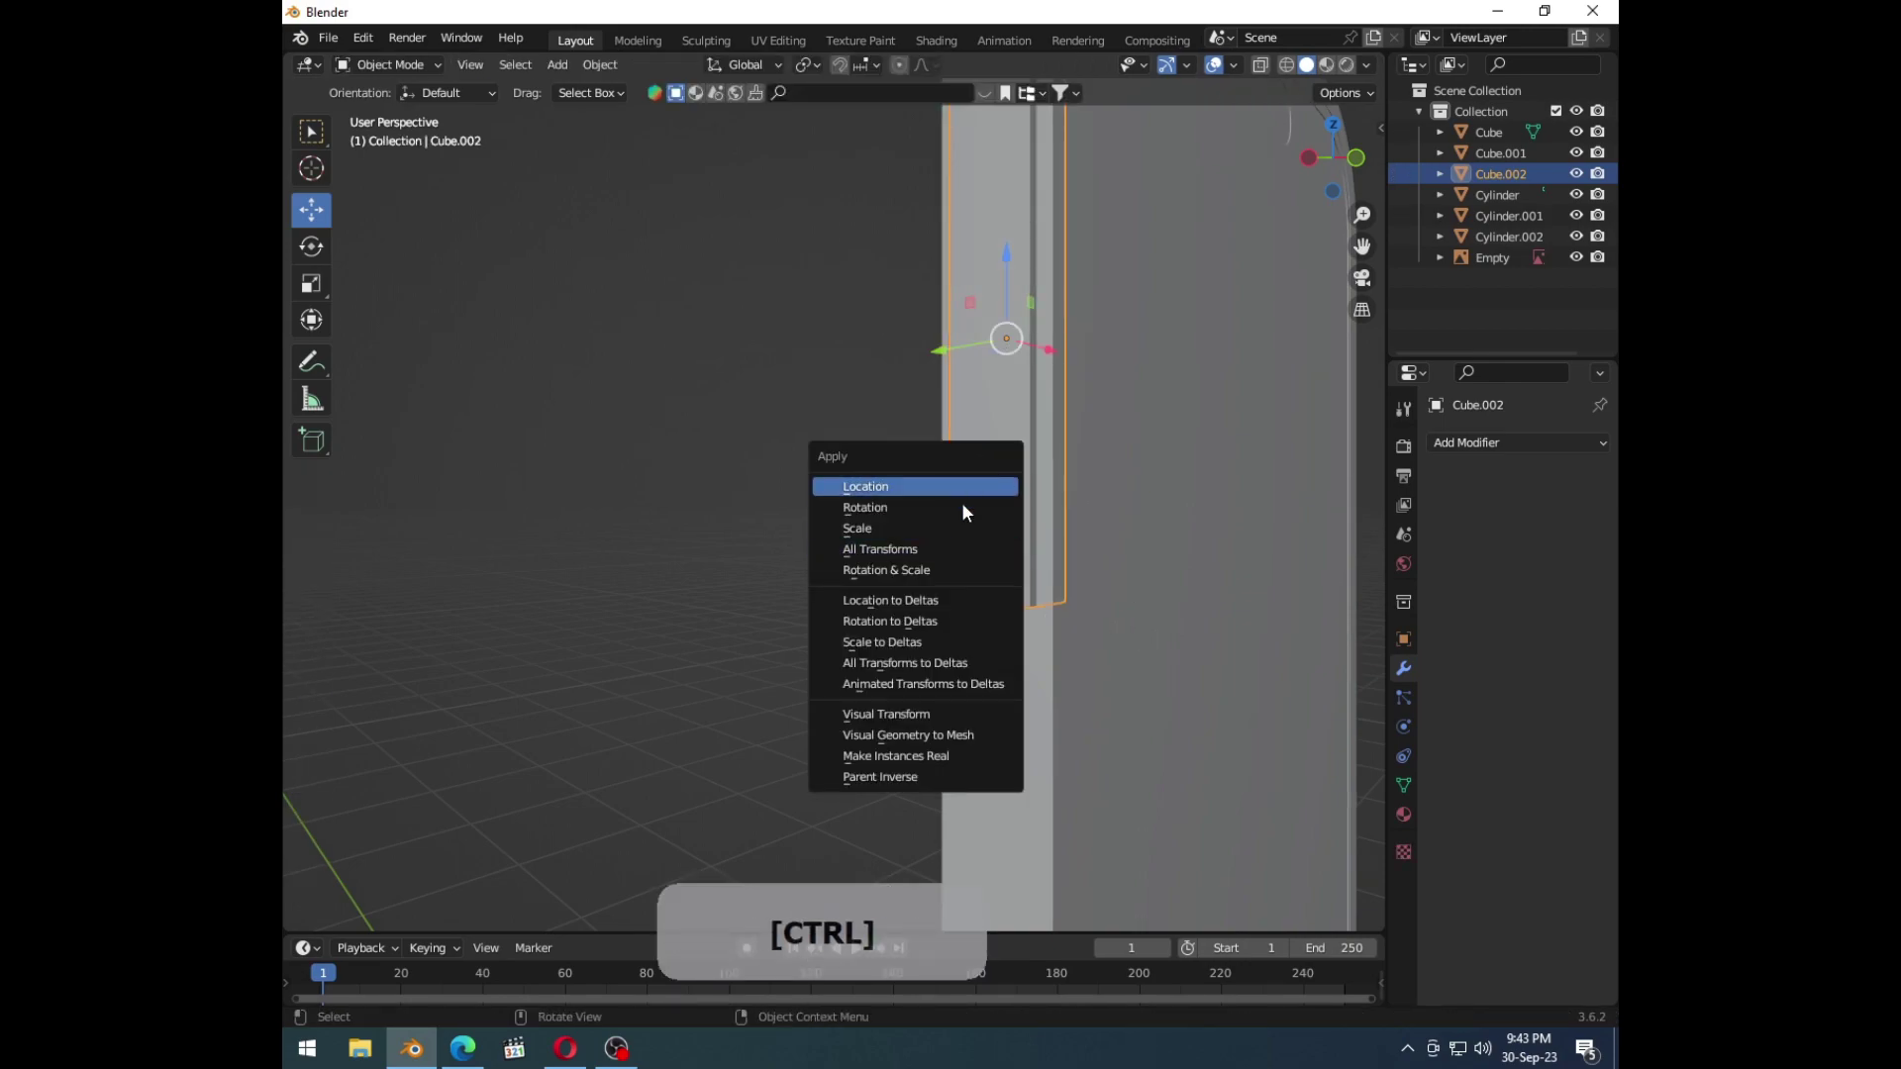
pyautogui.click(962, 544)
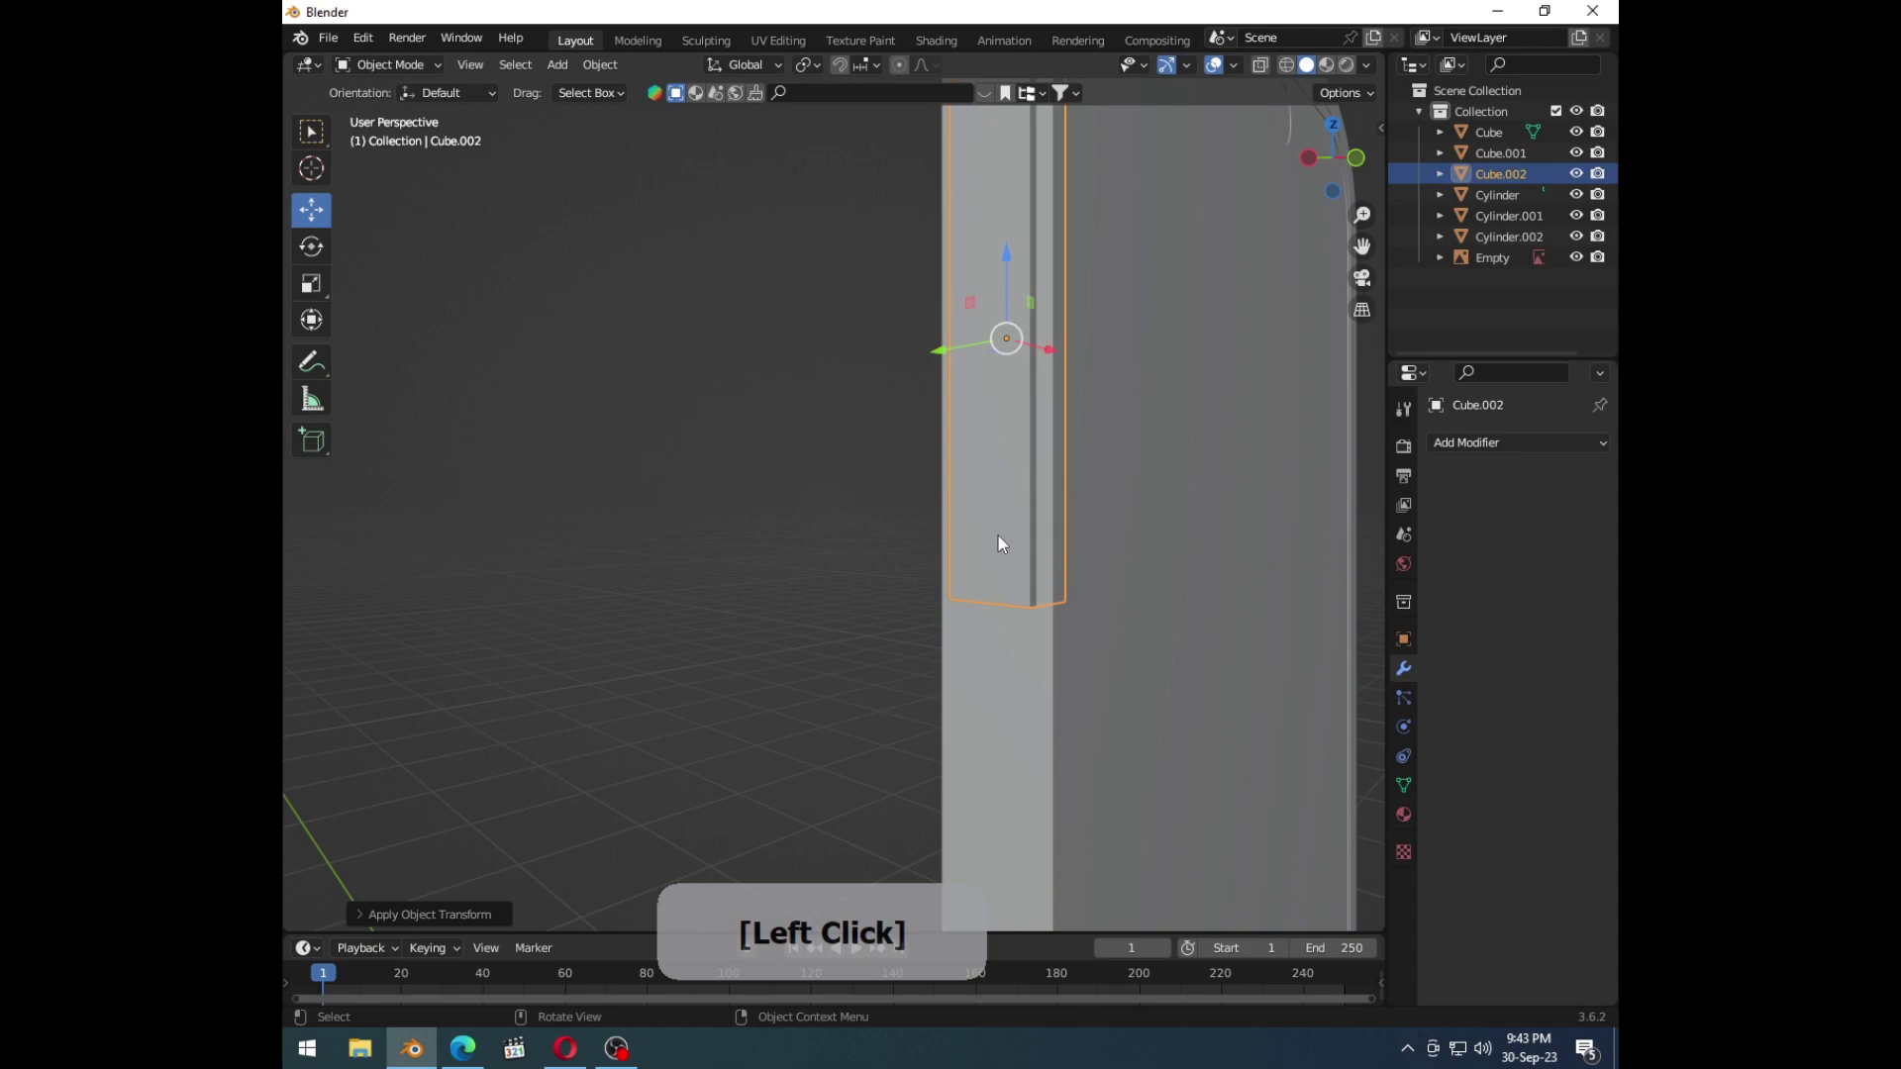
pyautogui.press('Tab')
pyautogui.press('ctrl+b')
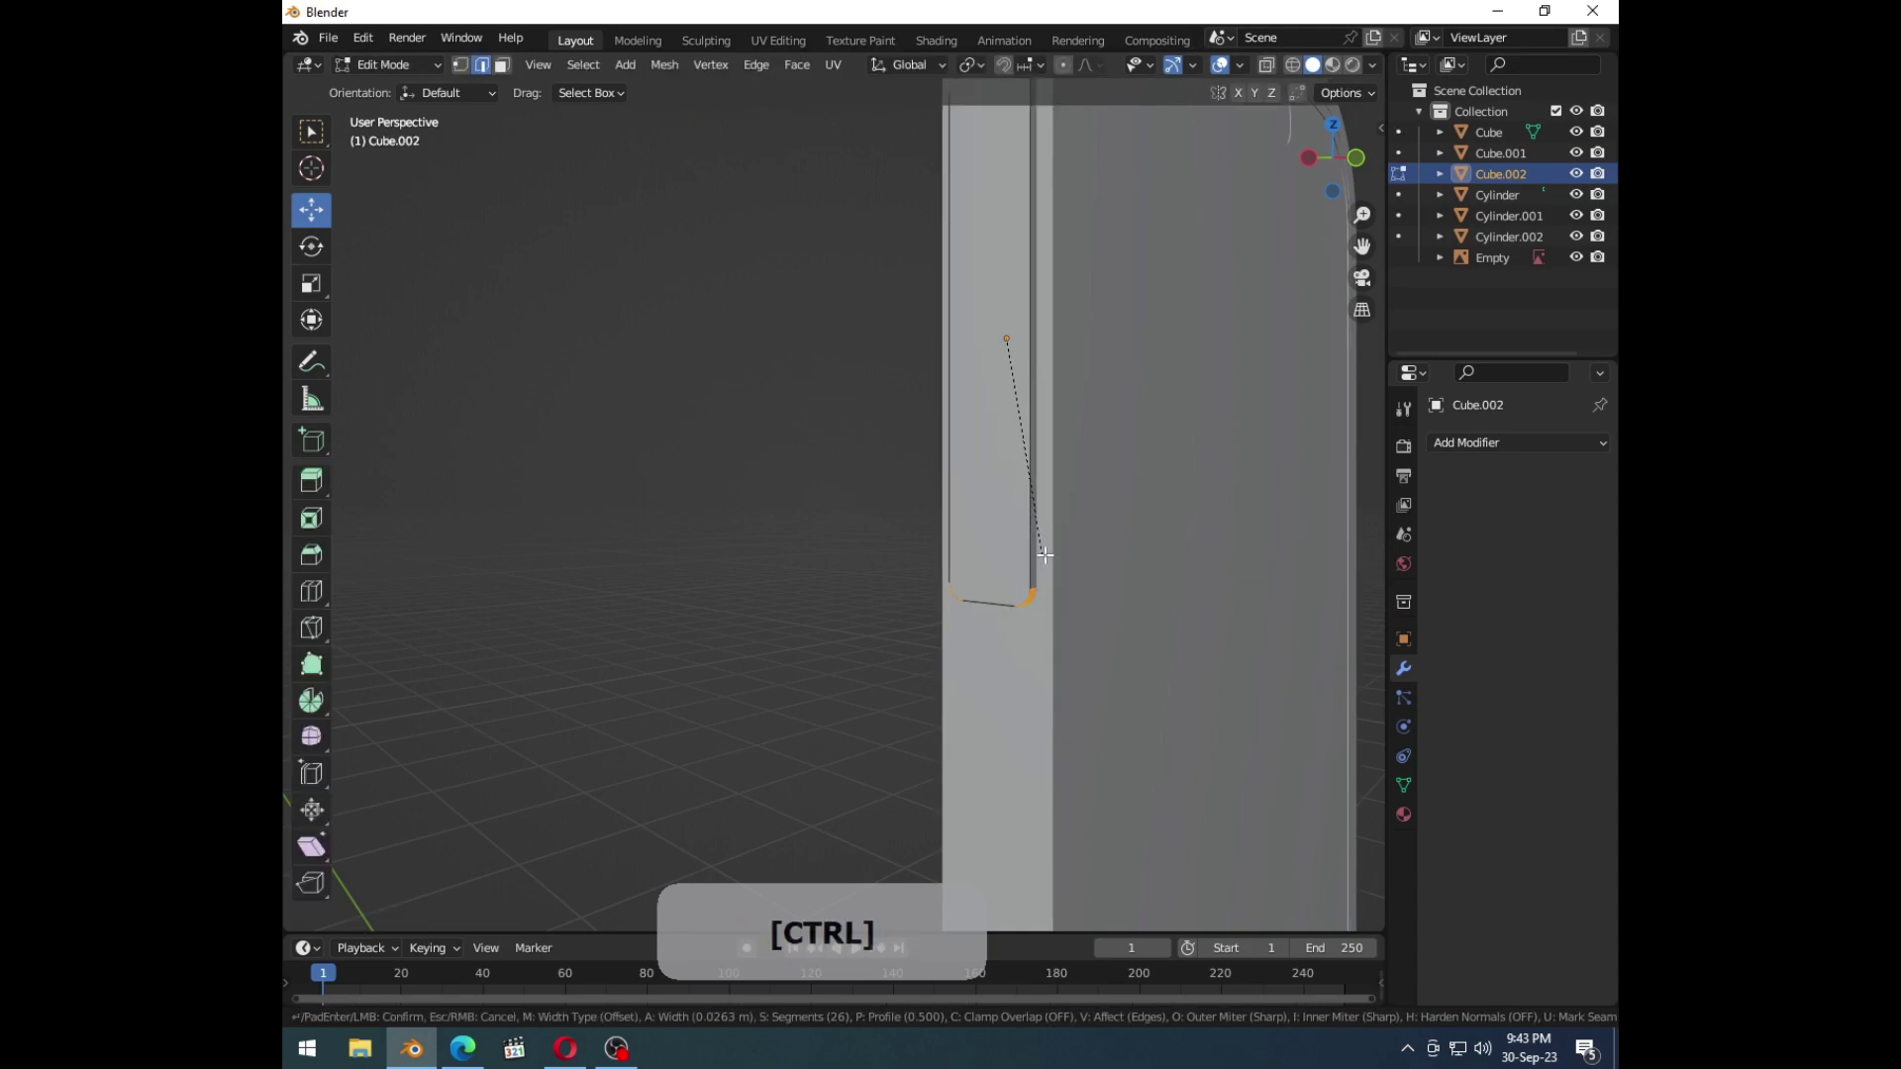
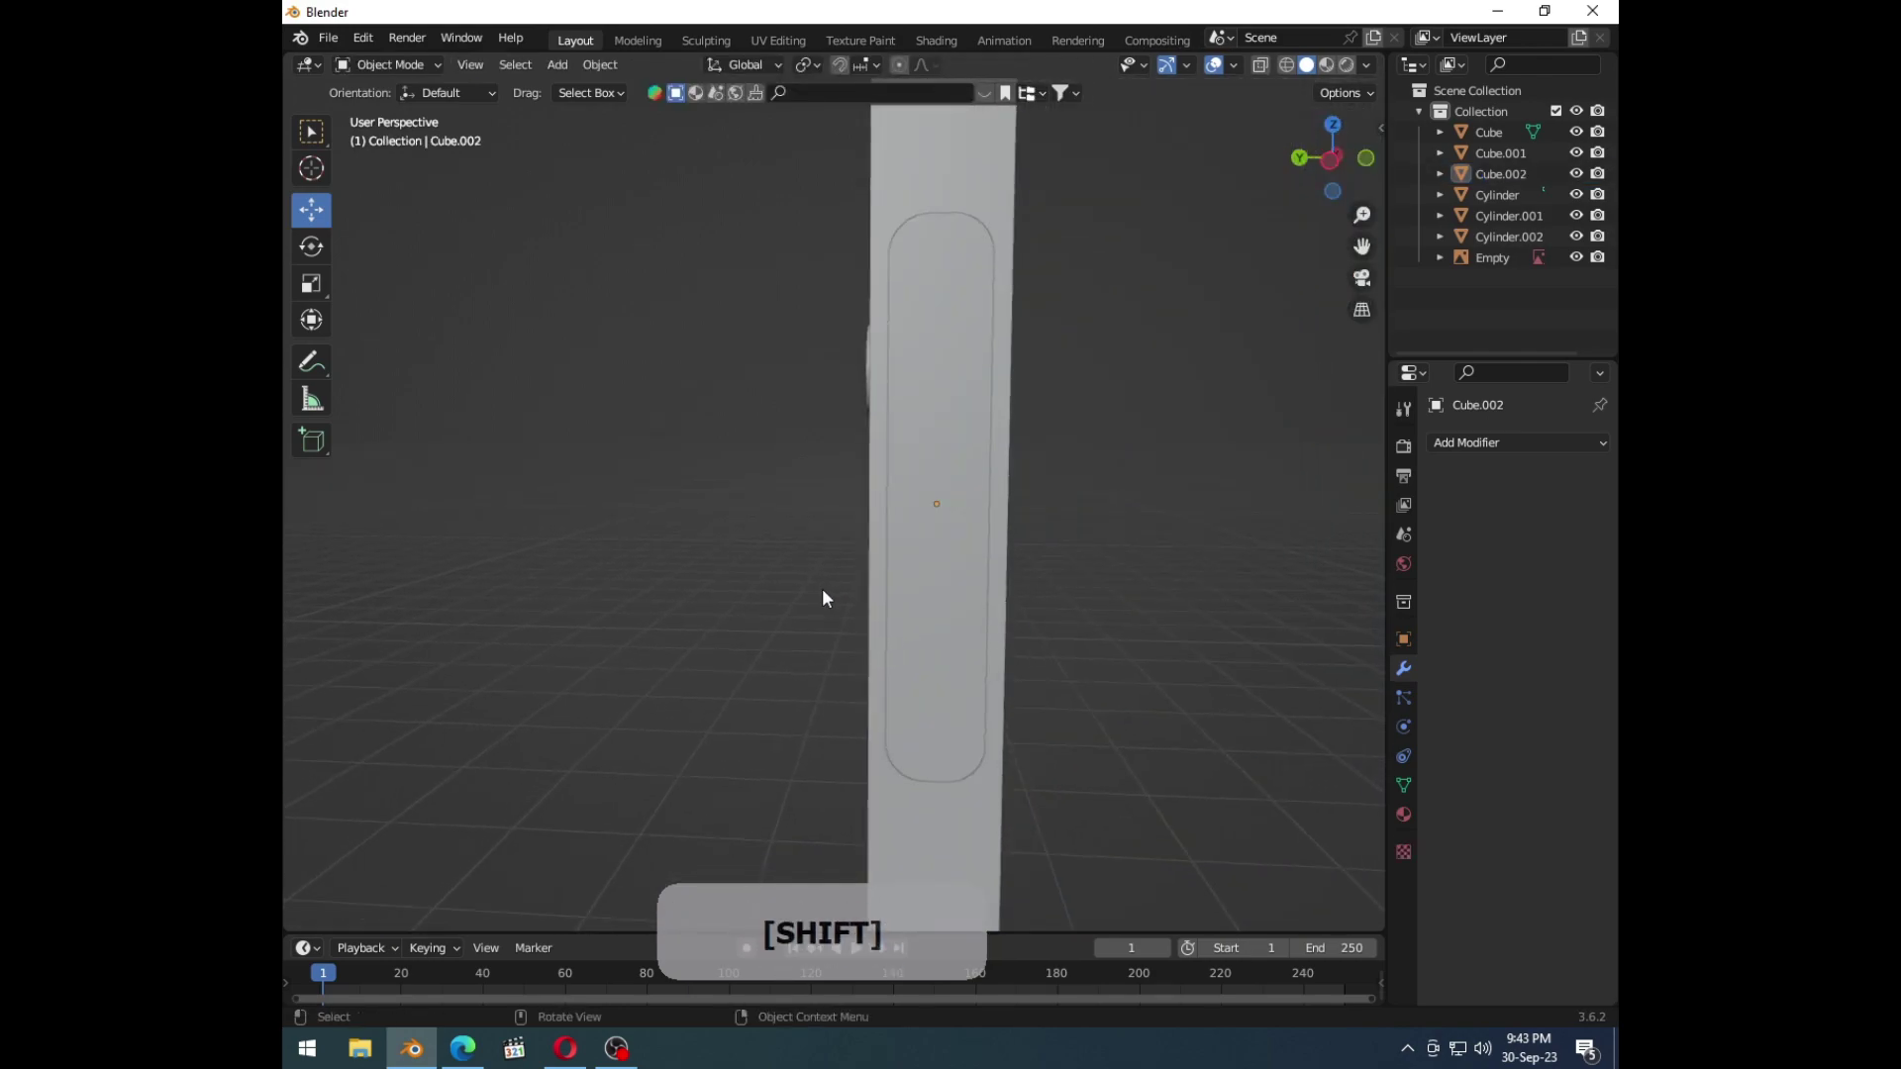
pyautogui.click(1144, 596)
pyautogui.middleClick(1141, 591)
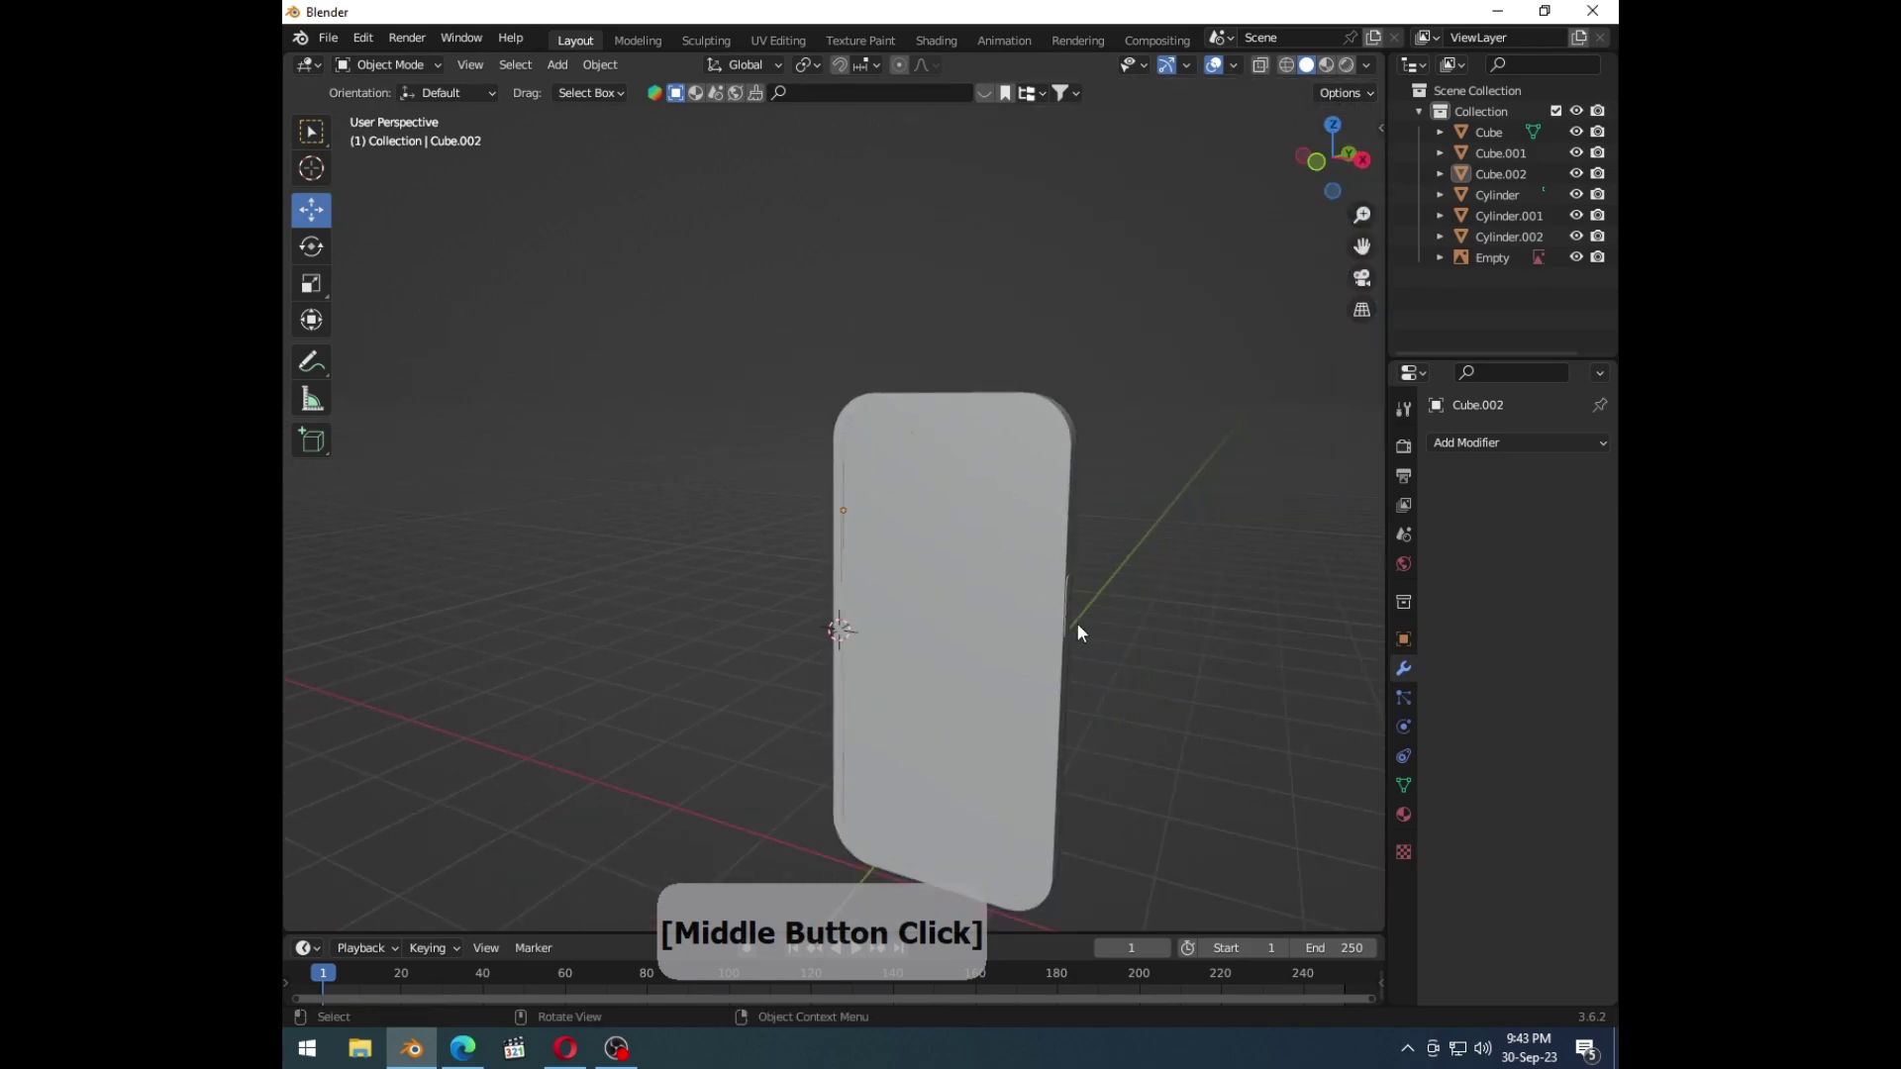
pyautogui.press('Tab')
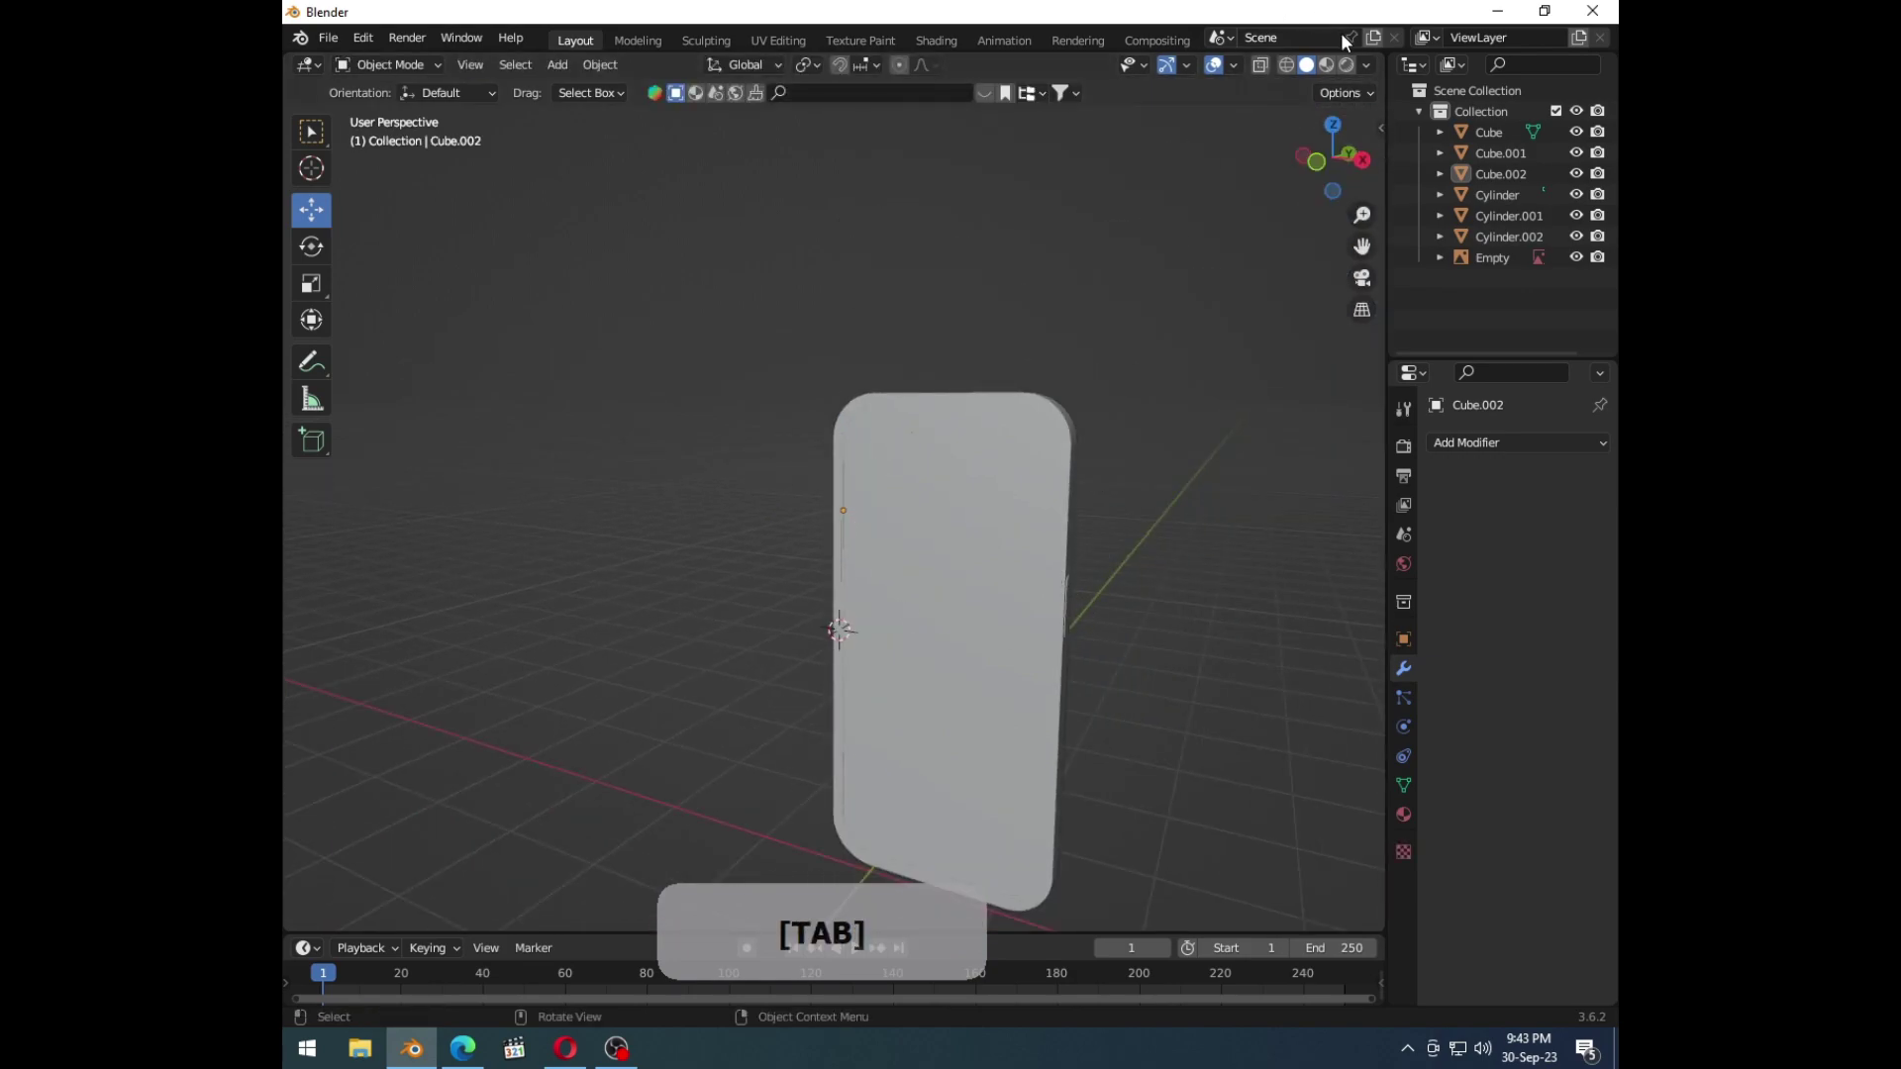
pyautogui.click(1338, 68)
pyautogui.middleClick(1002, 557)
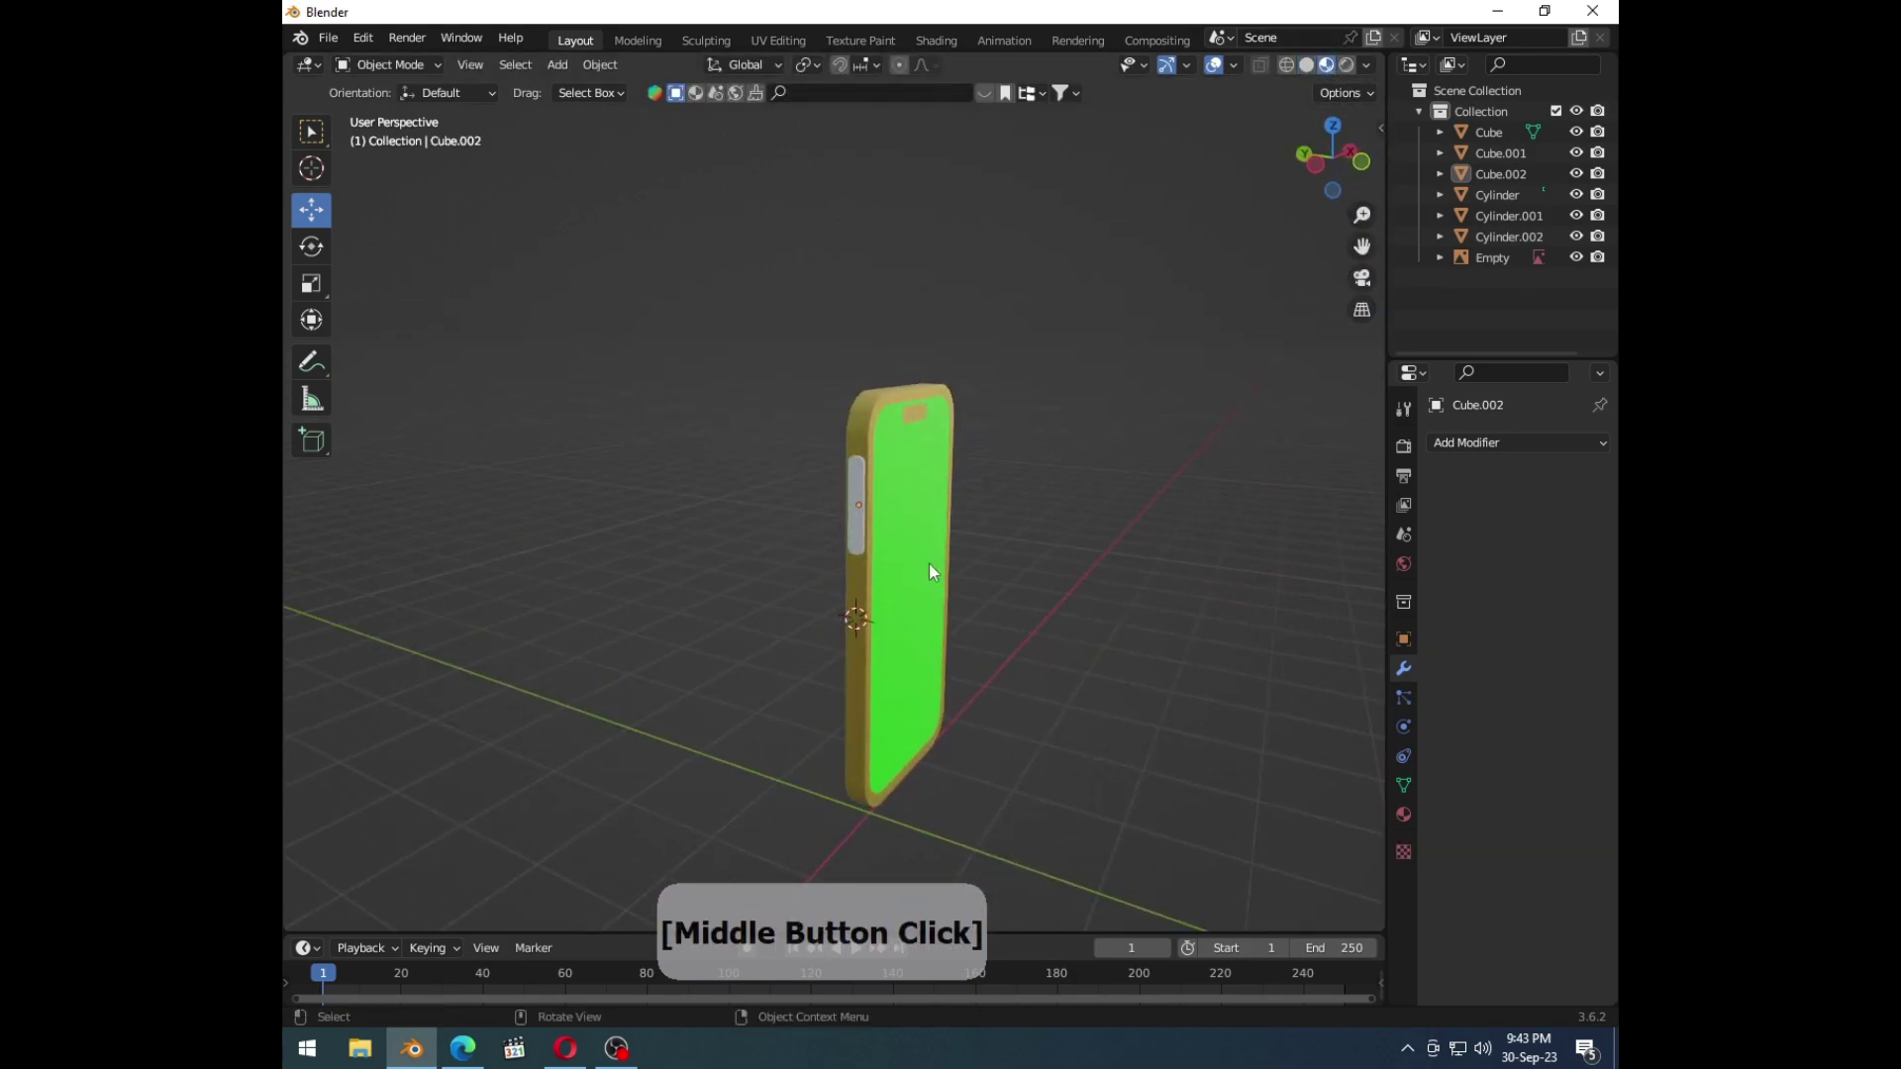
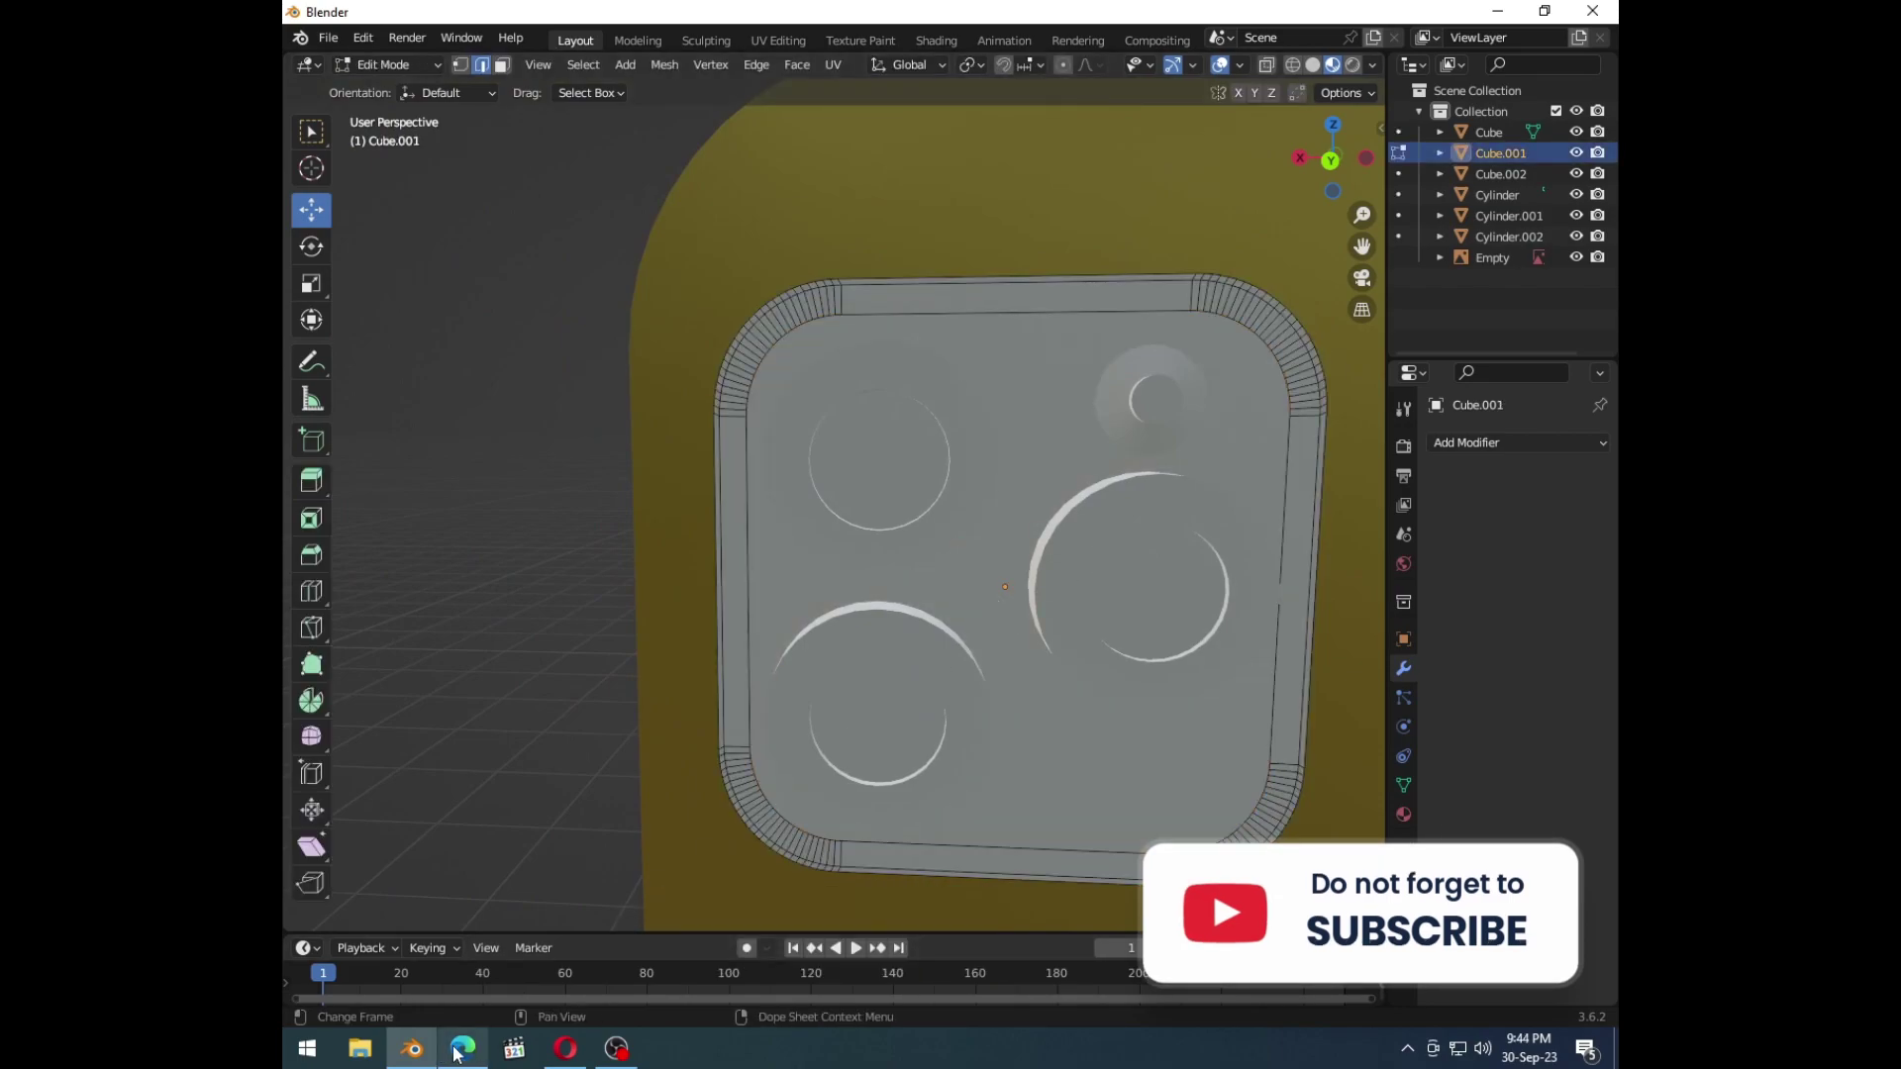
pyautogui.click(461, 1054)
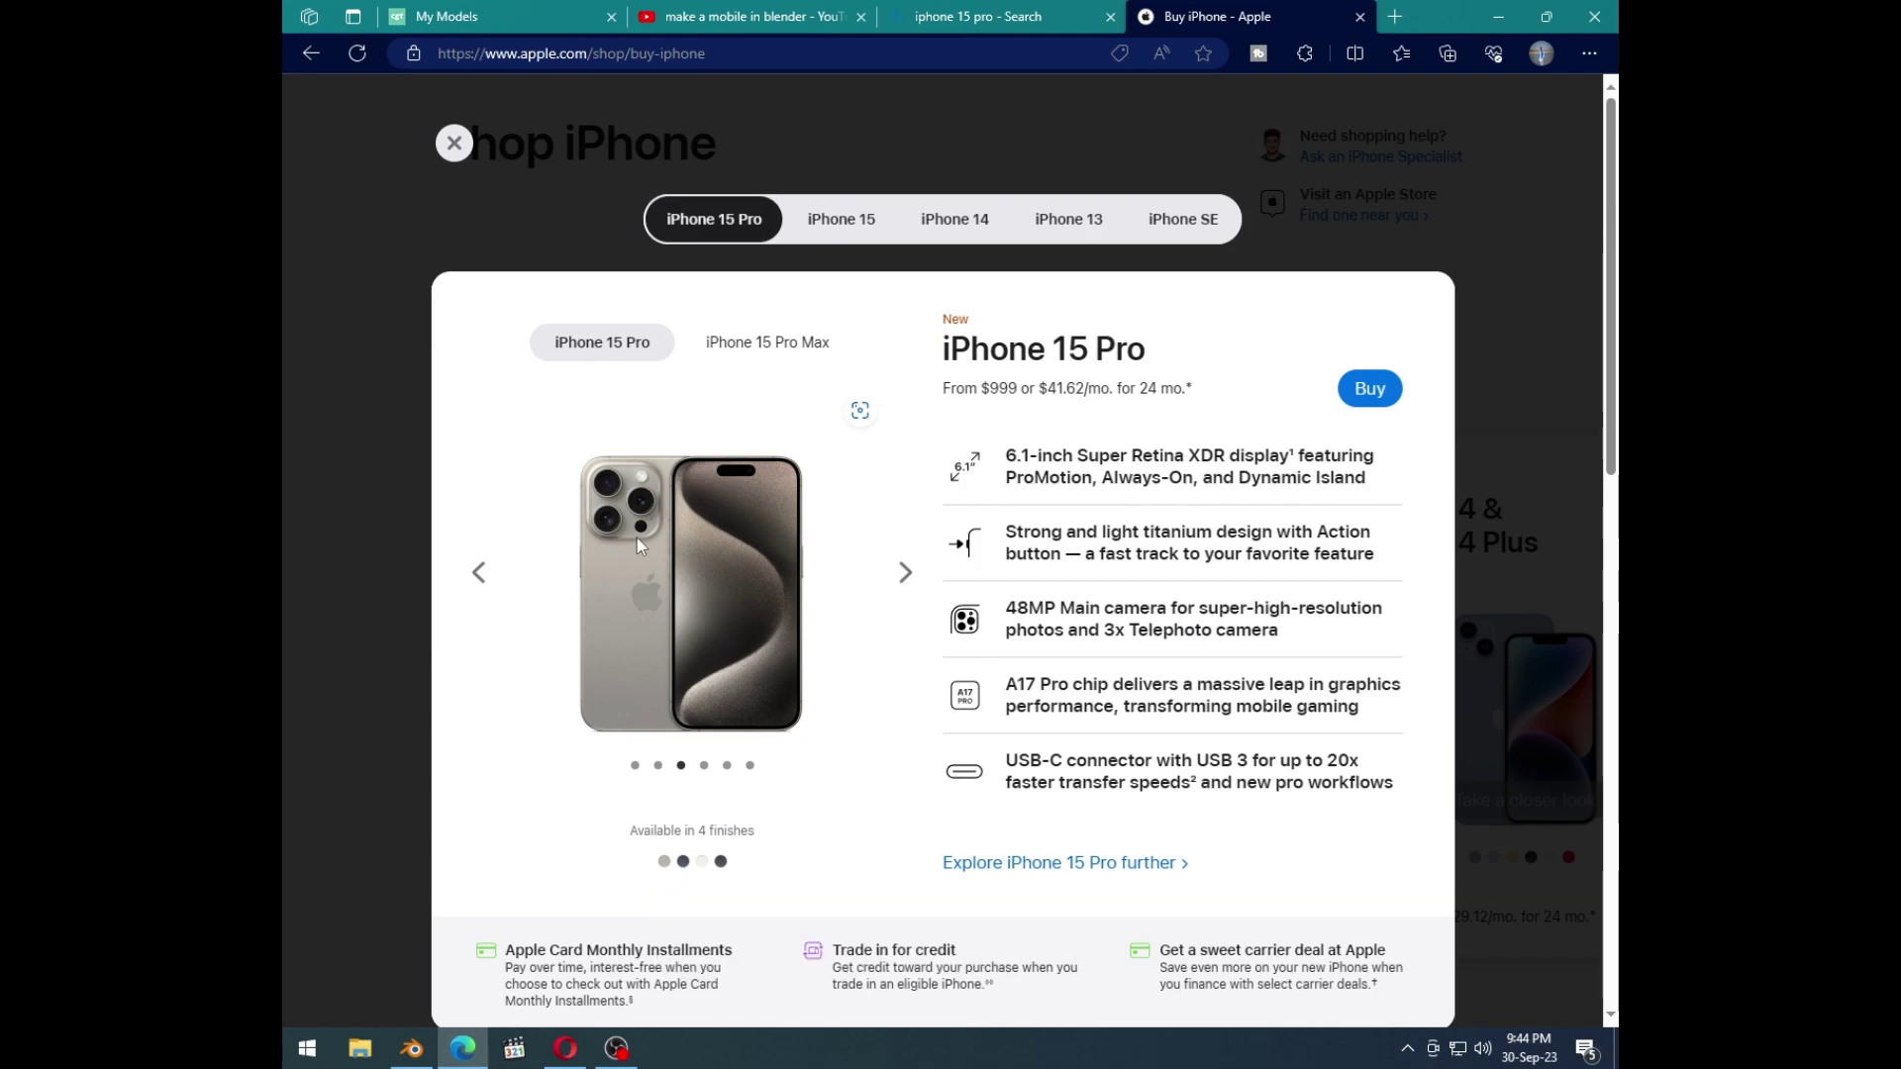
pyautogui.click(1505, 18)
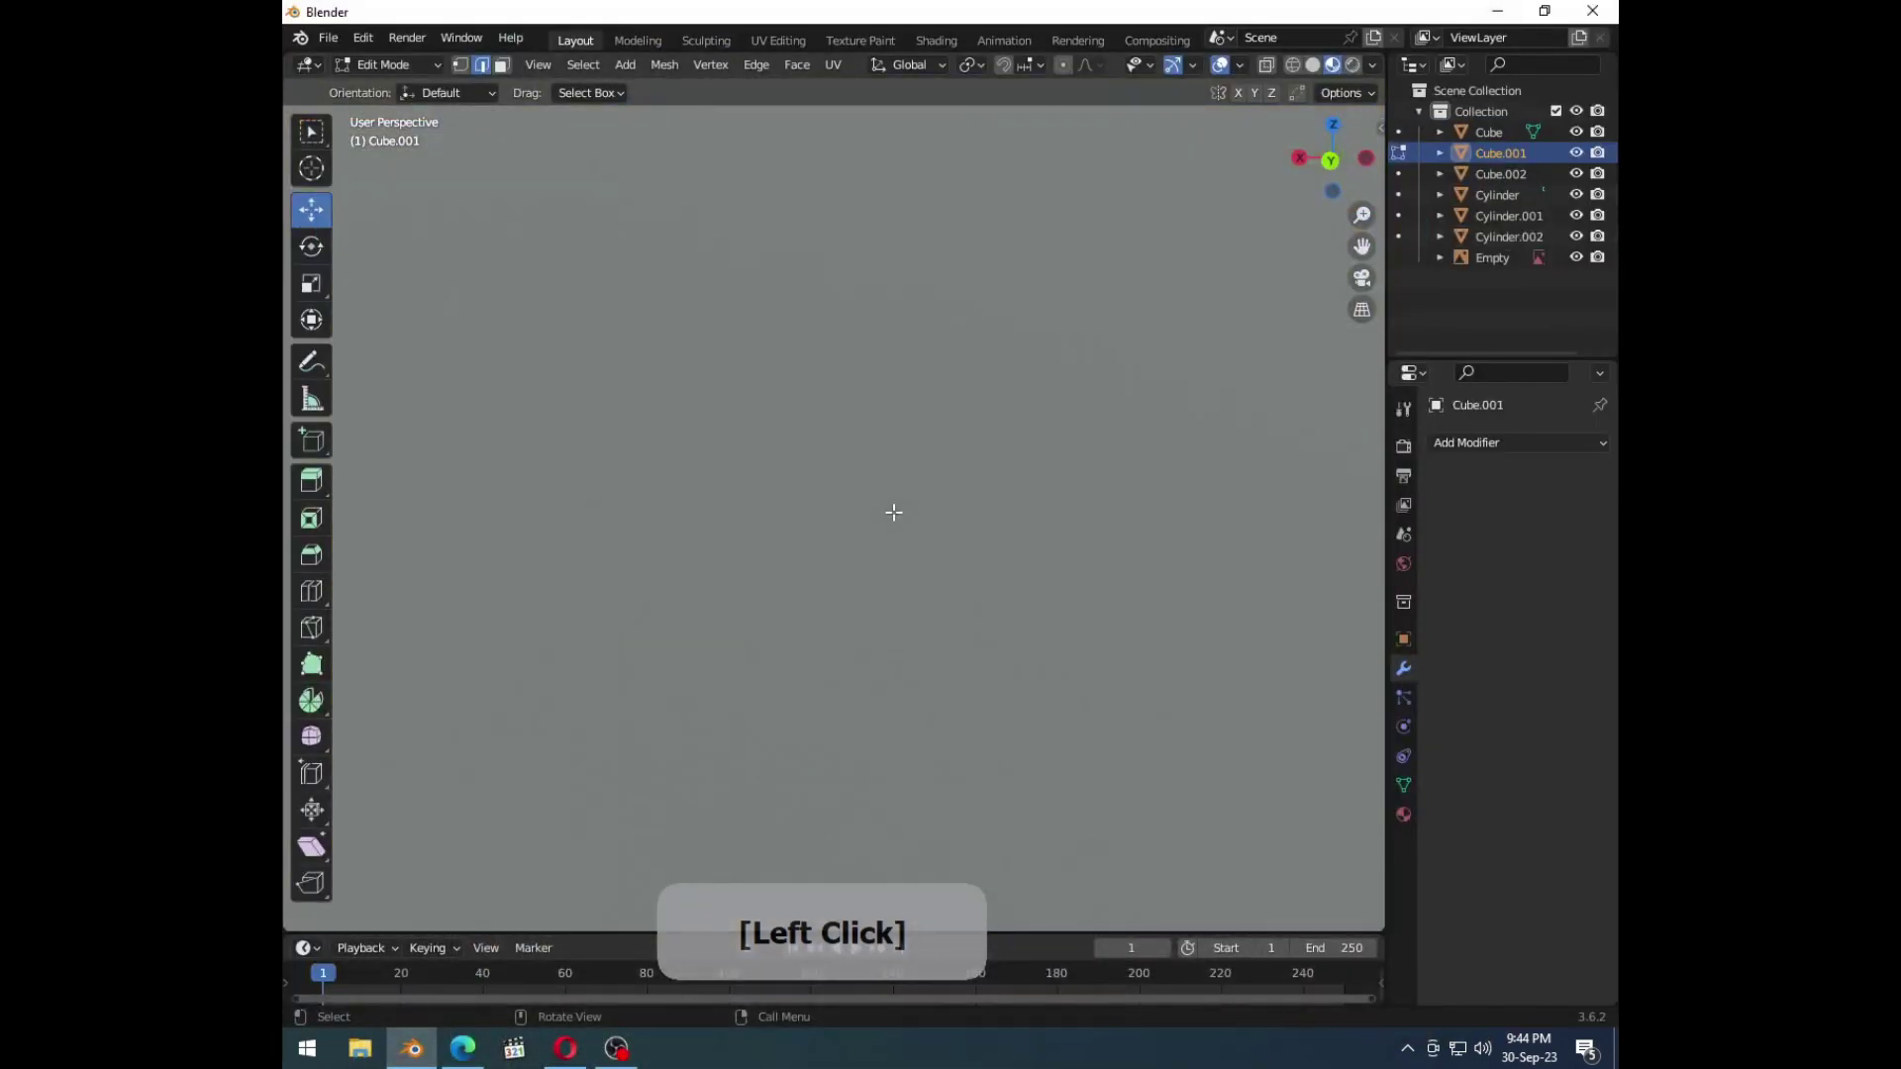
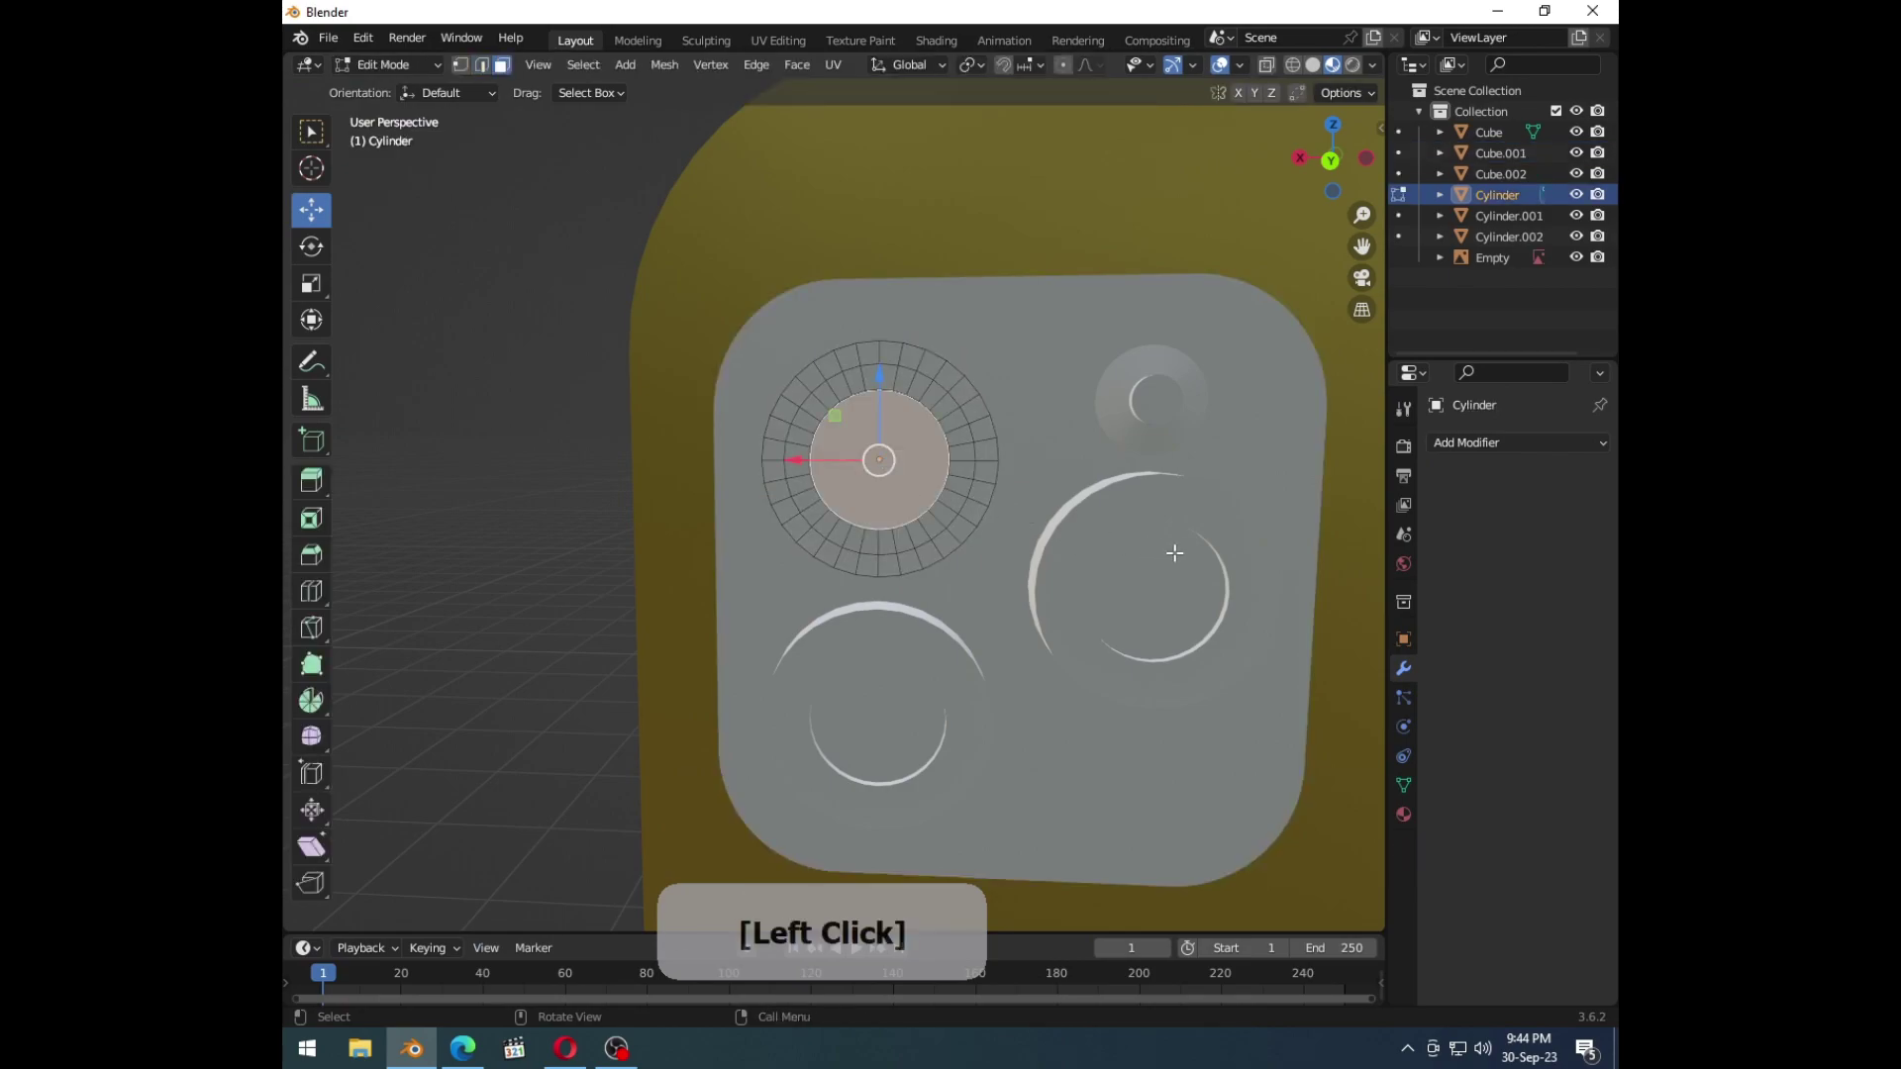
# Step: Inset the front face of each of the three lens cylinders into a small central disc
pyautogui.press('i')
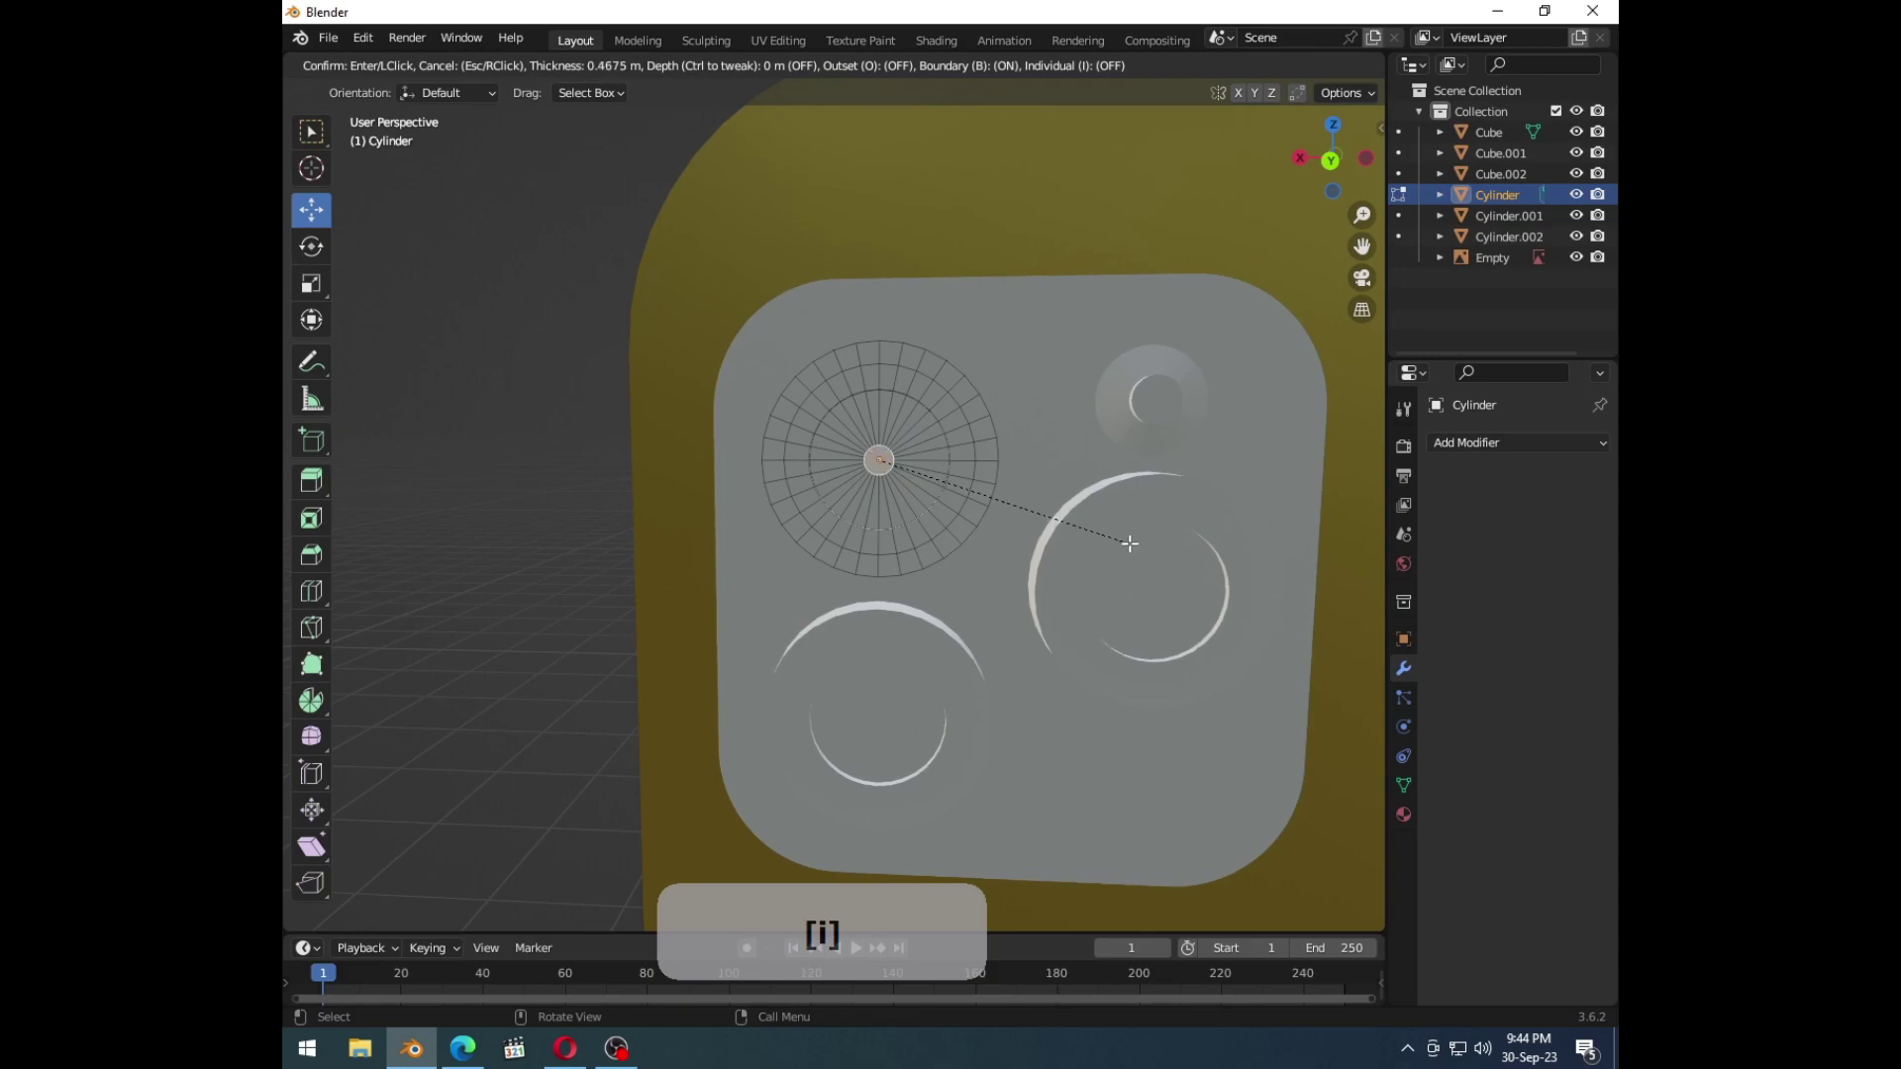
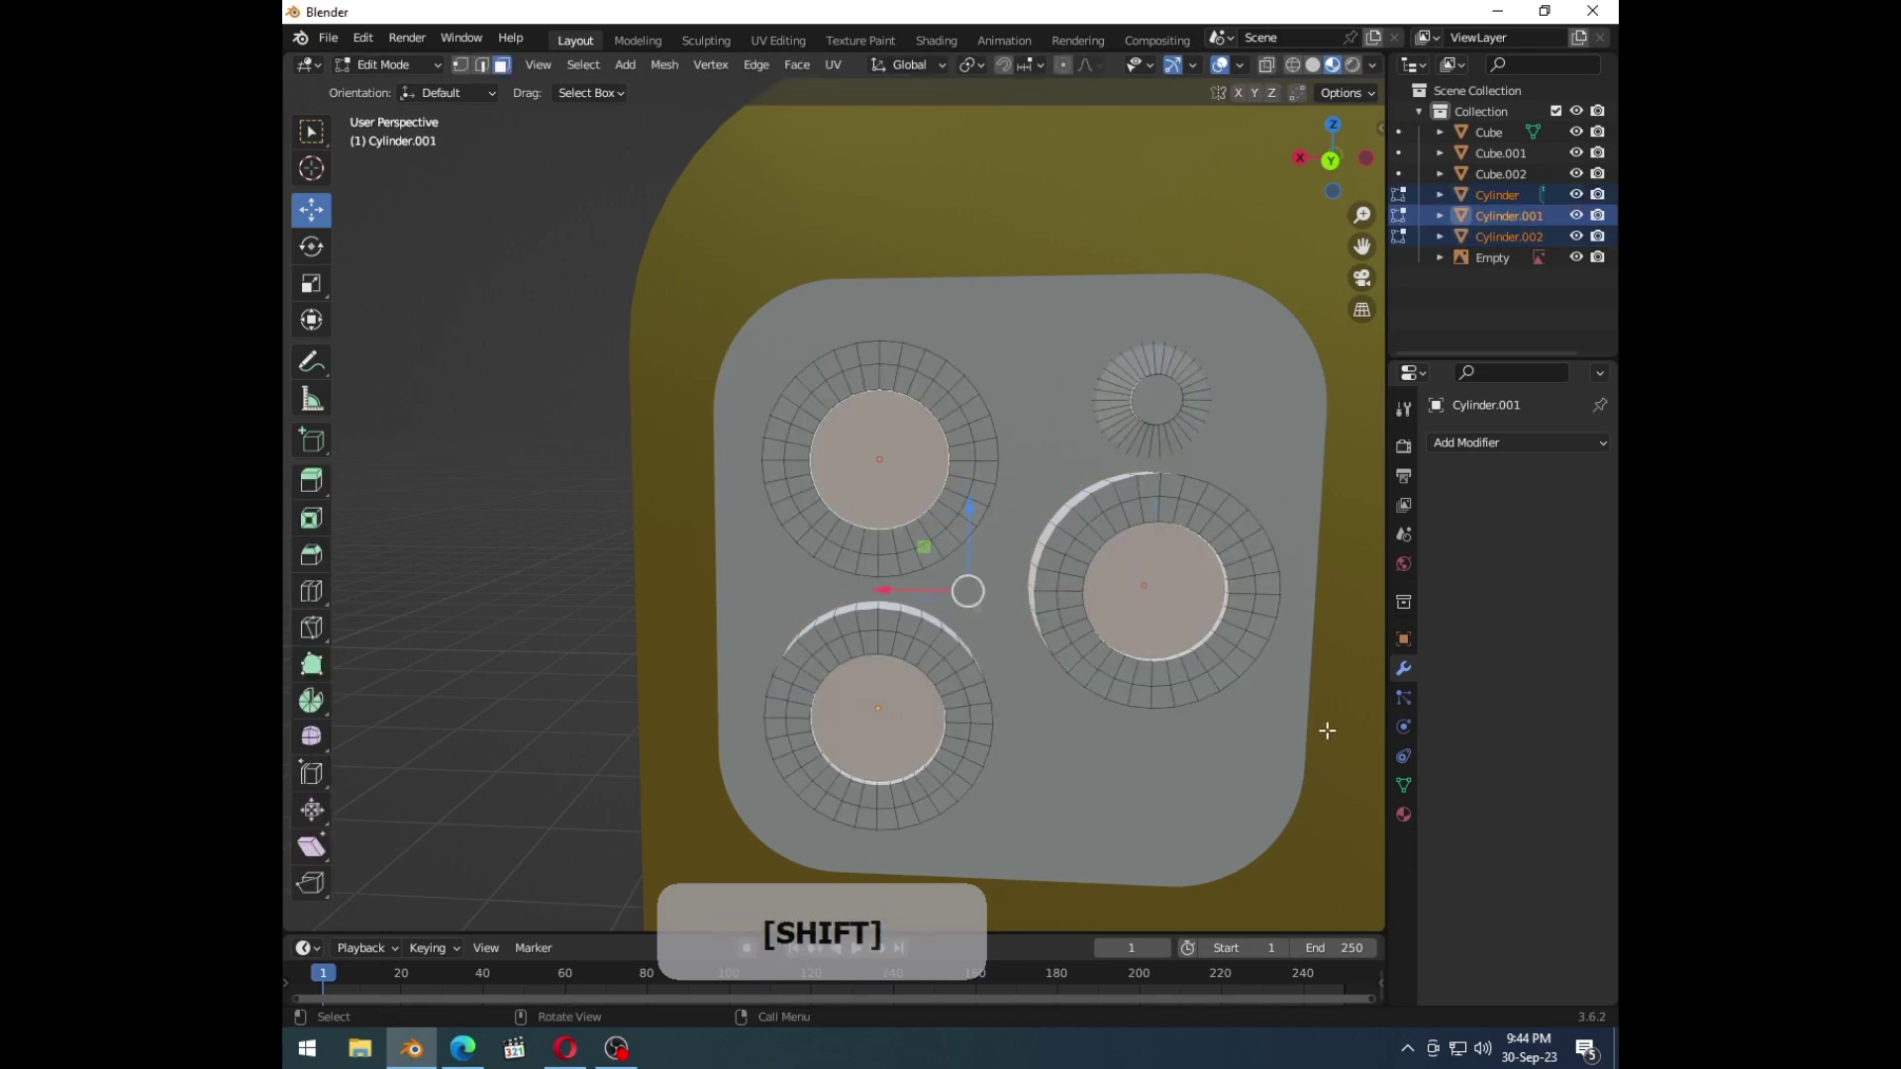
pyautogui.press('i')
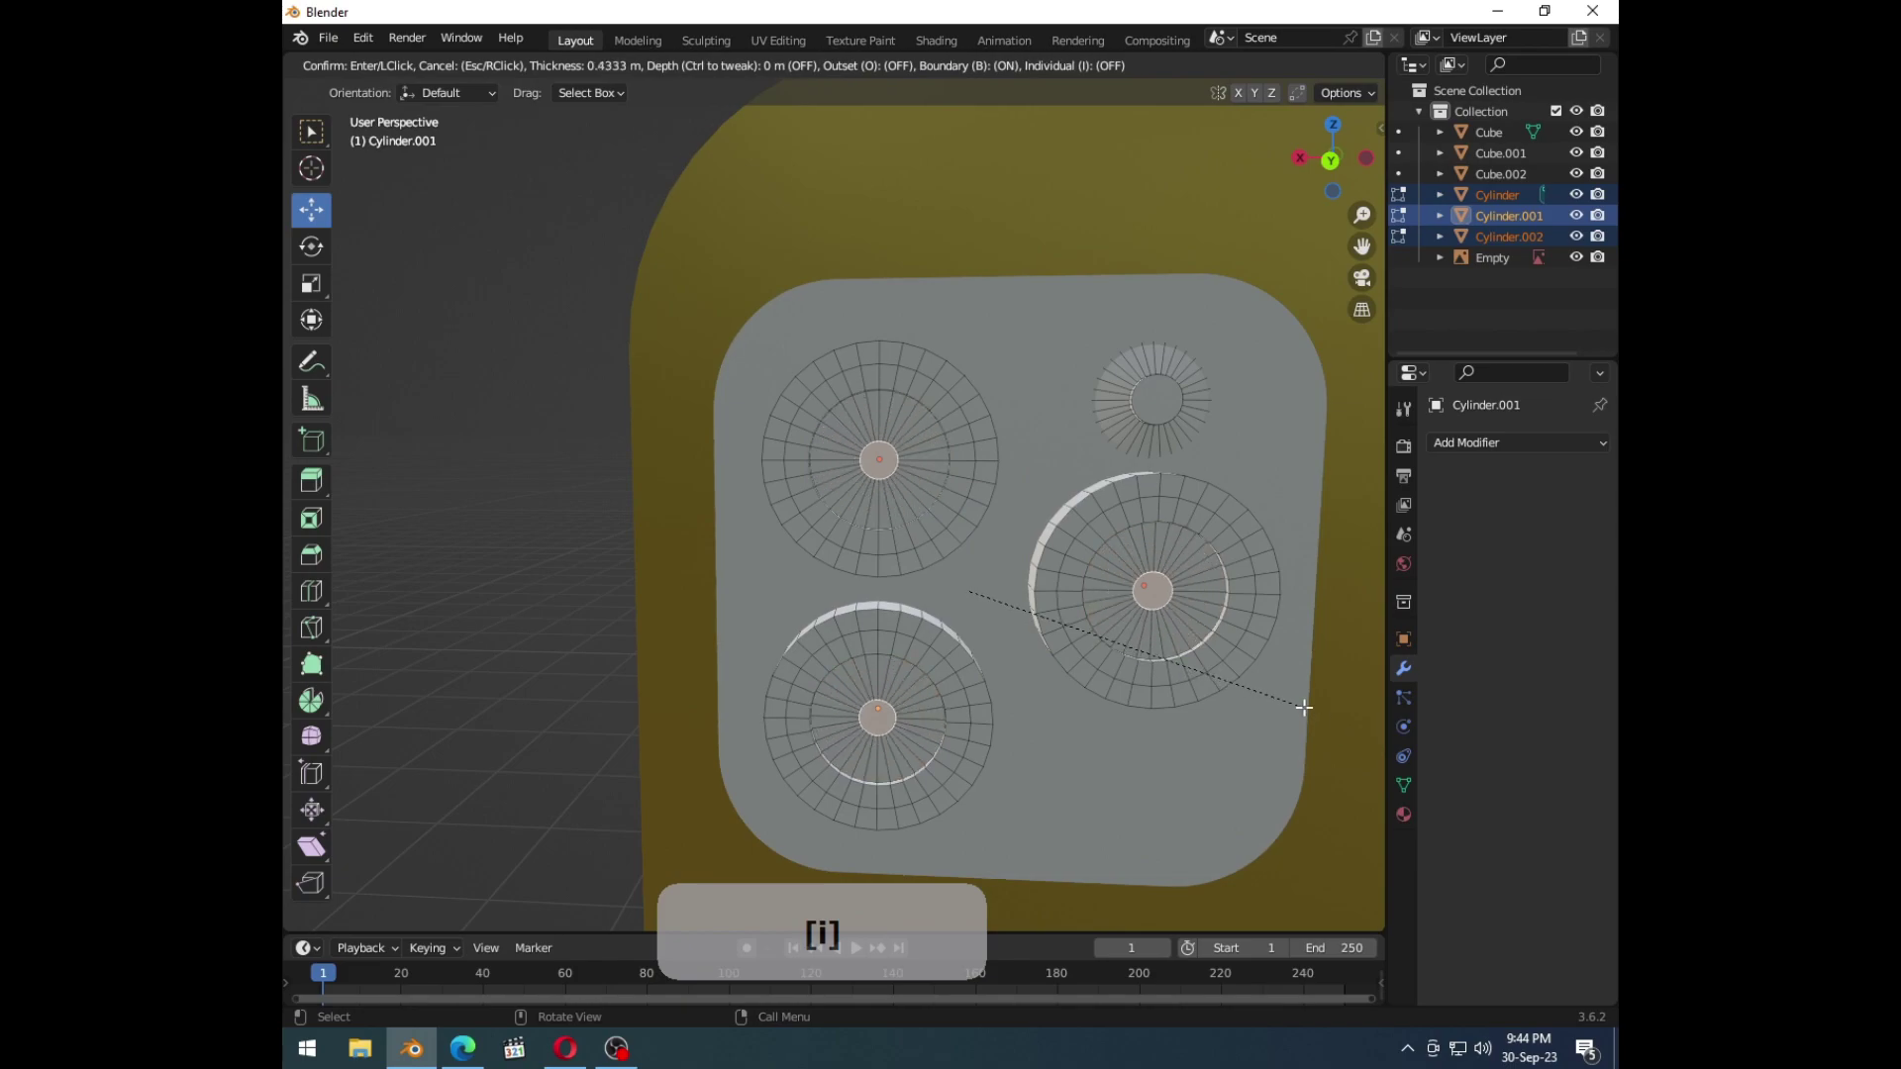
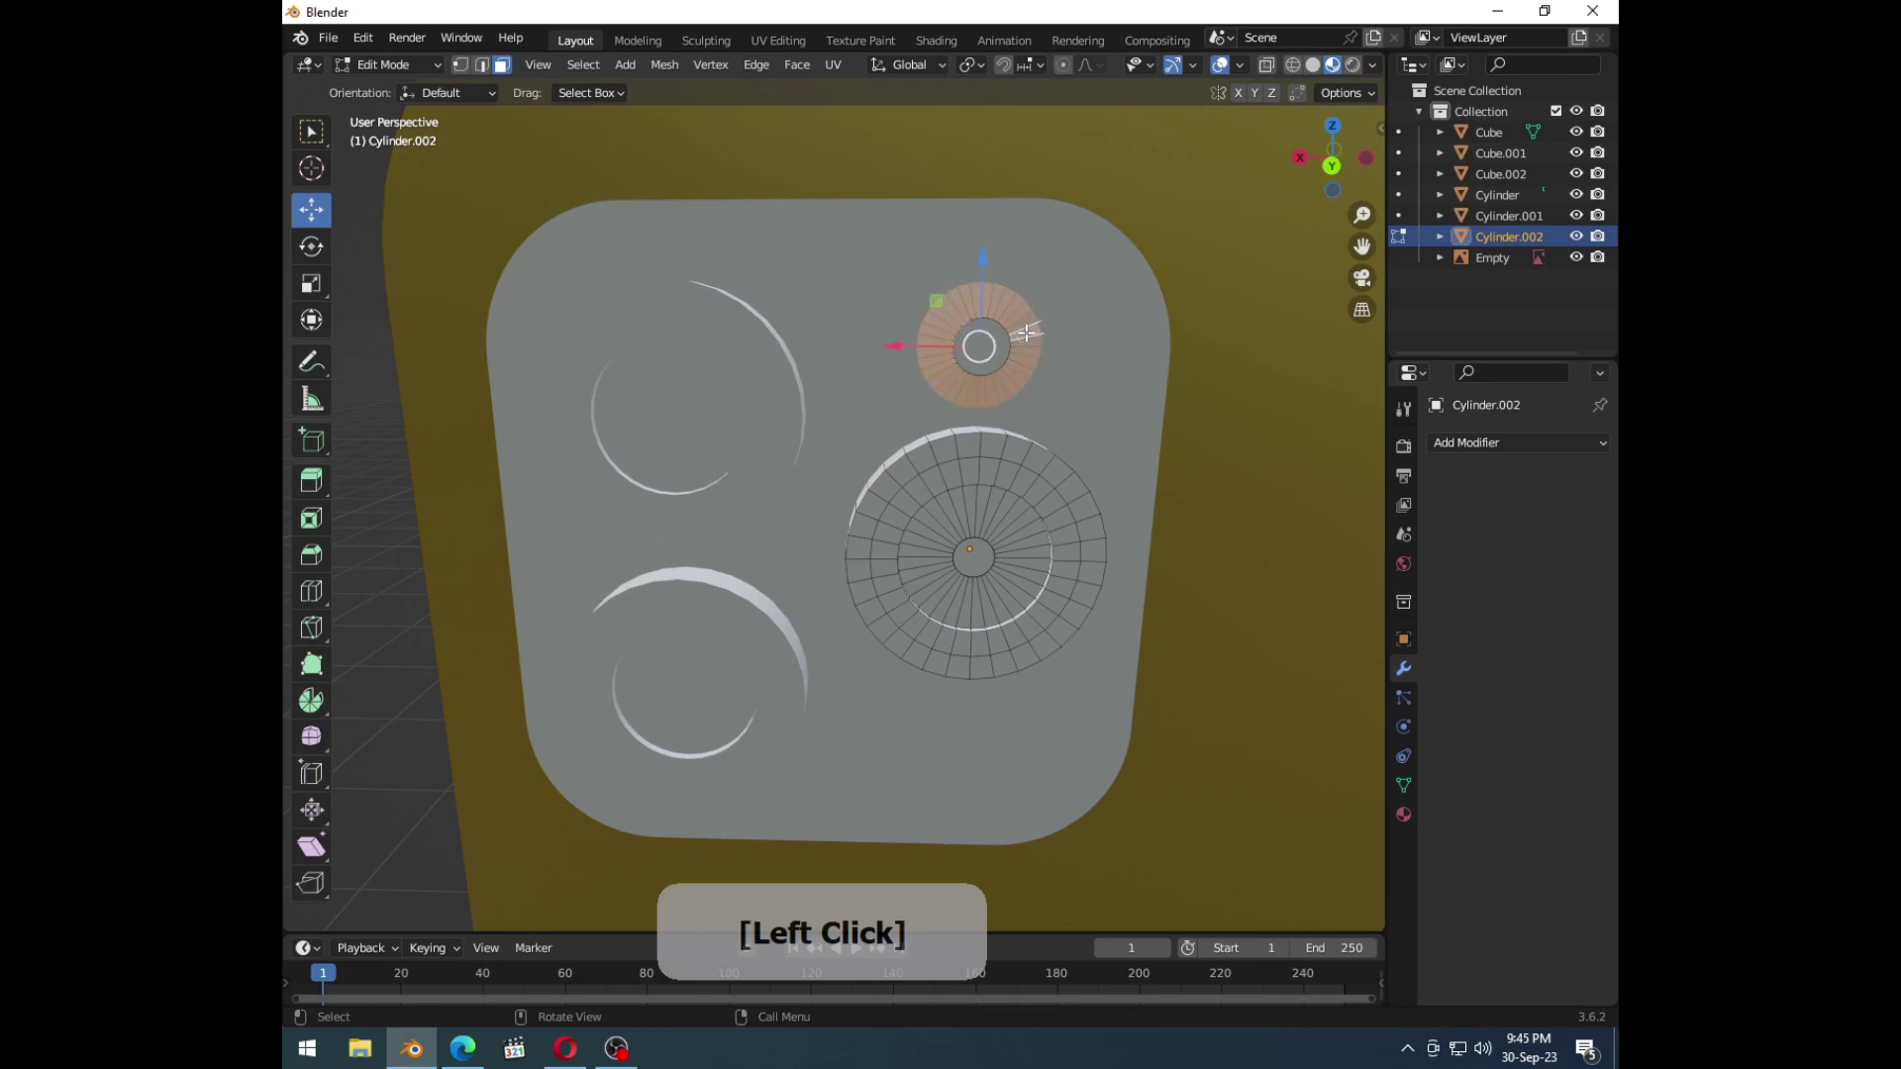
# Step: Scale the inset ring on the small flash/sensor disc to a smaller inner size
pyautogui.press('s')
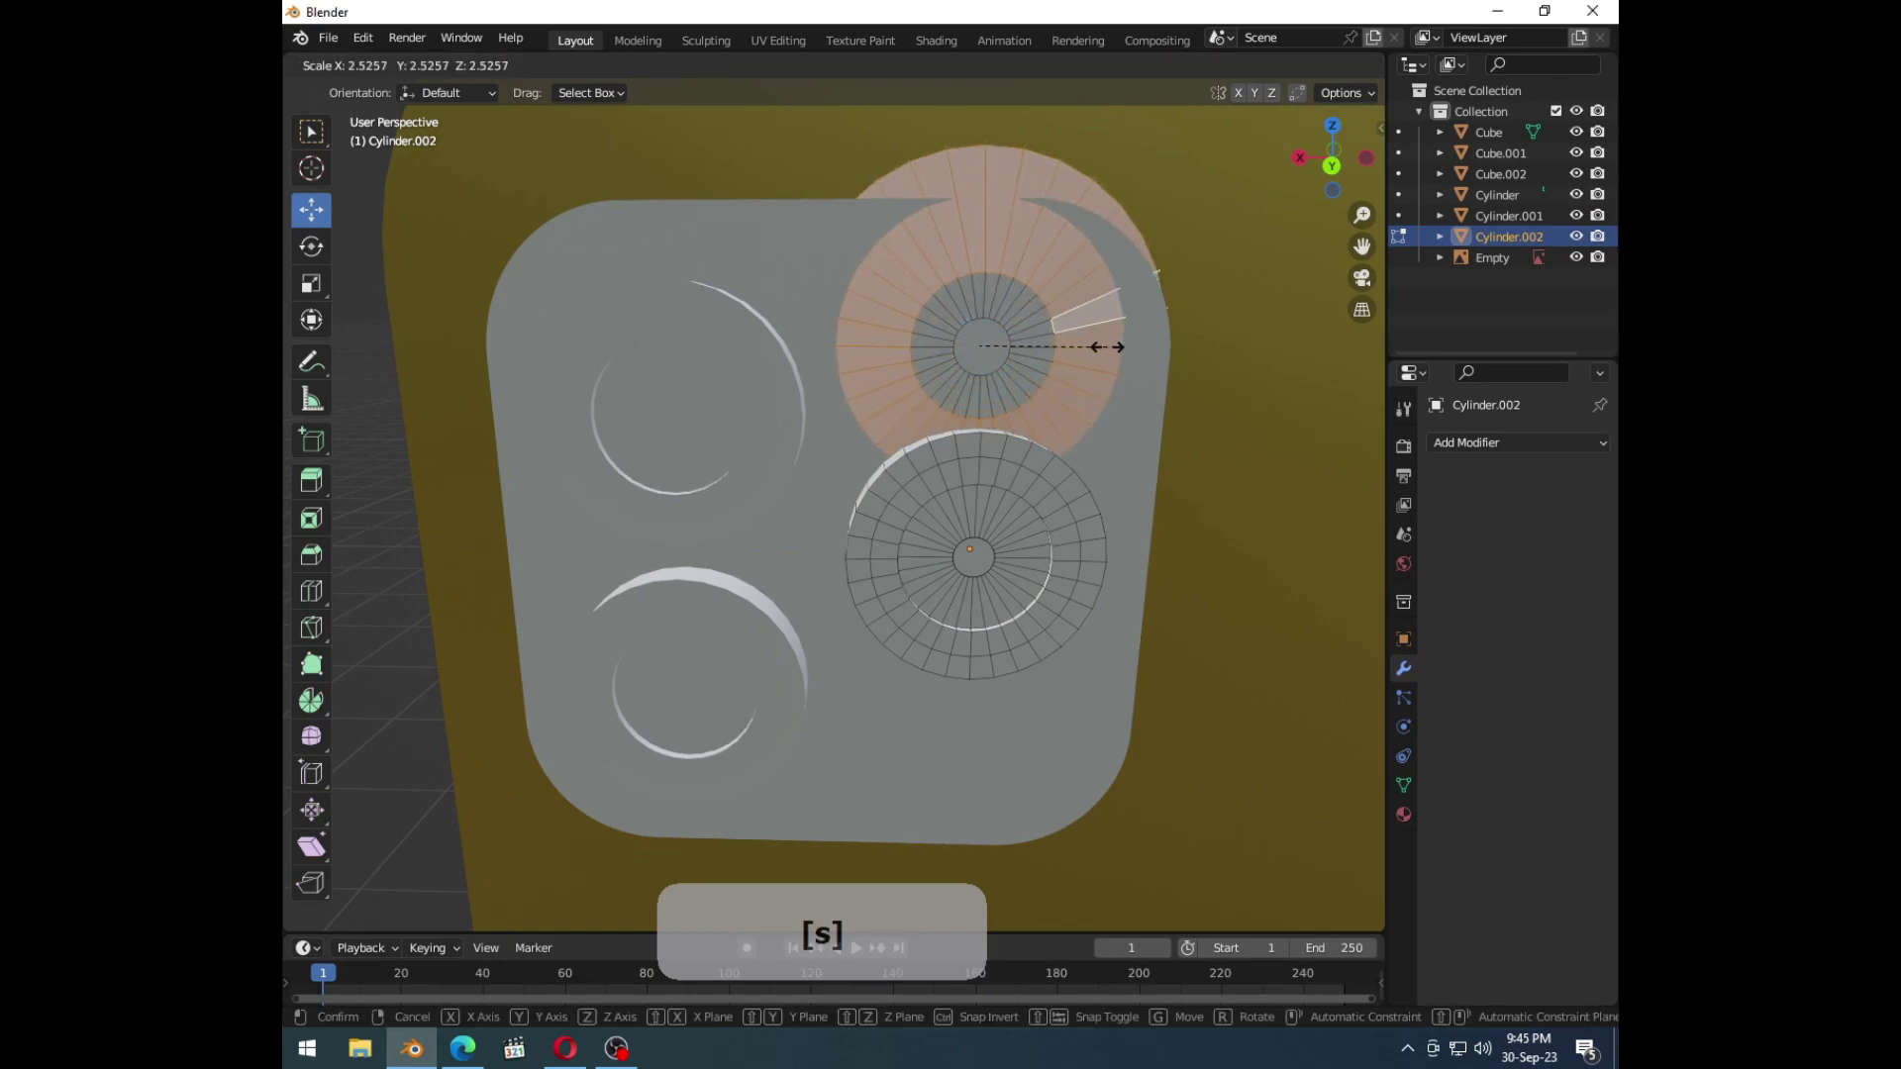
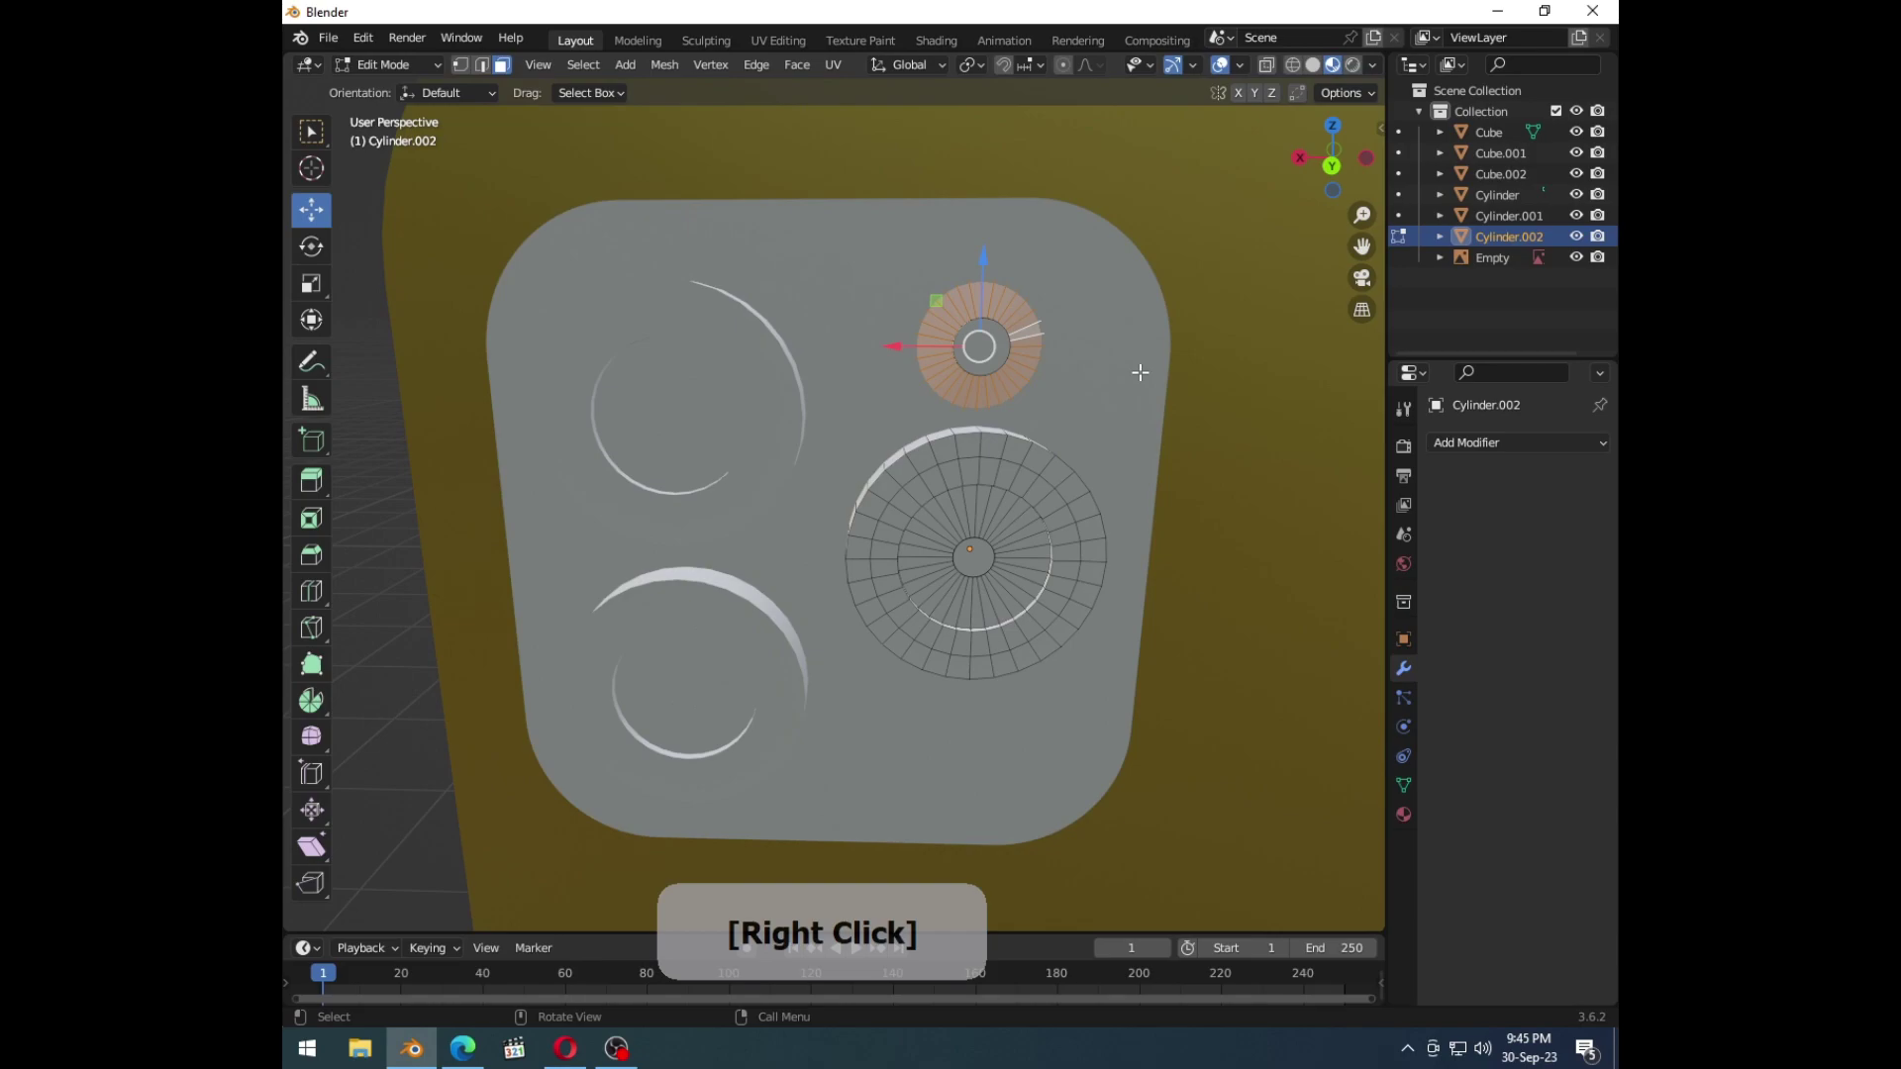
pyautogui.press('e')
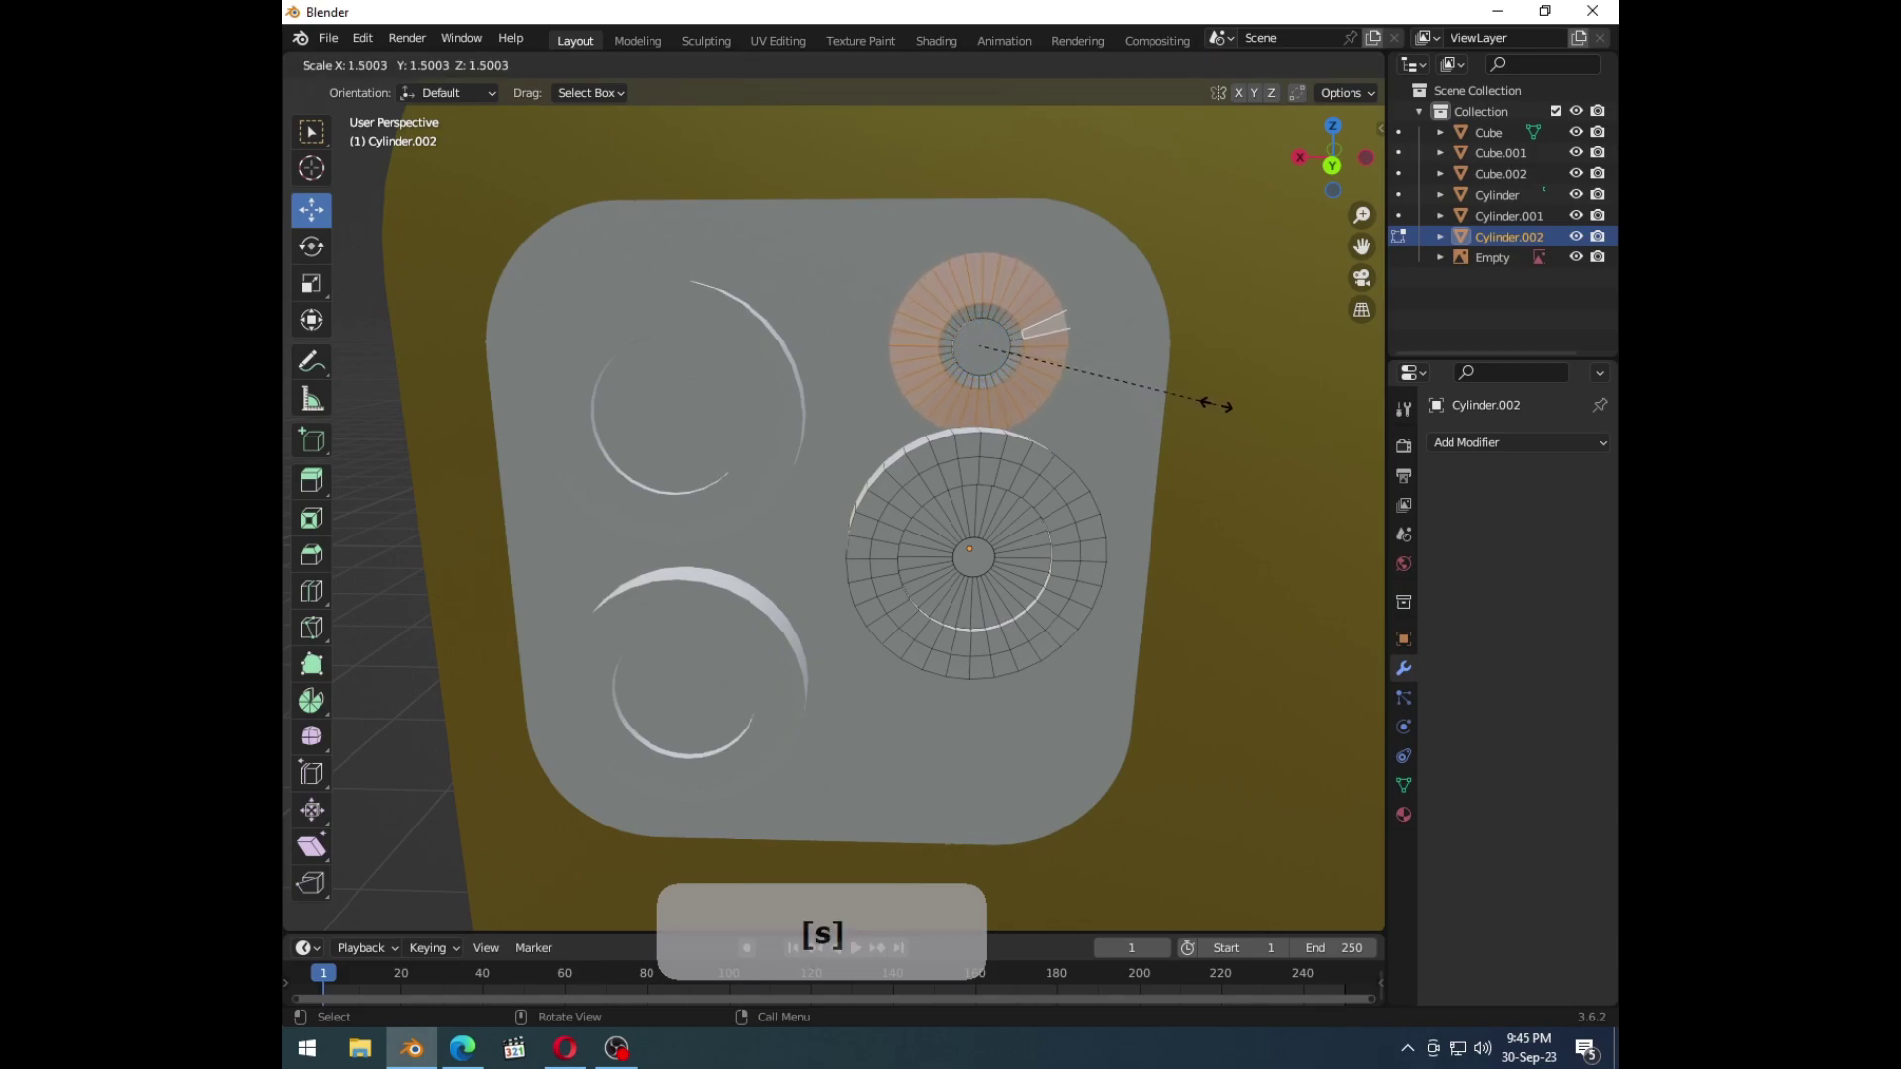
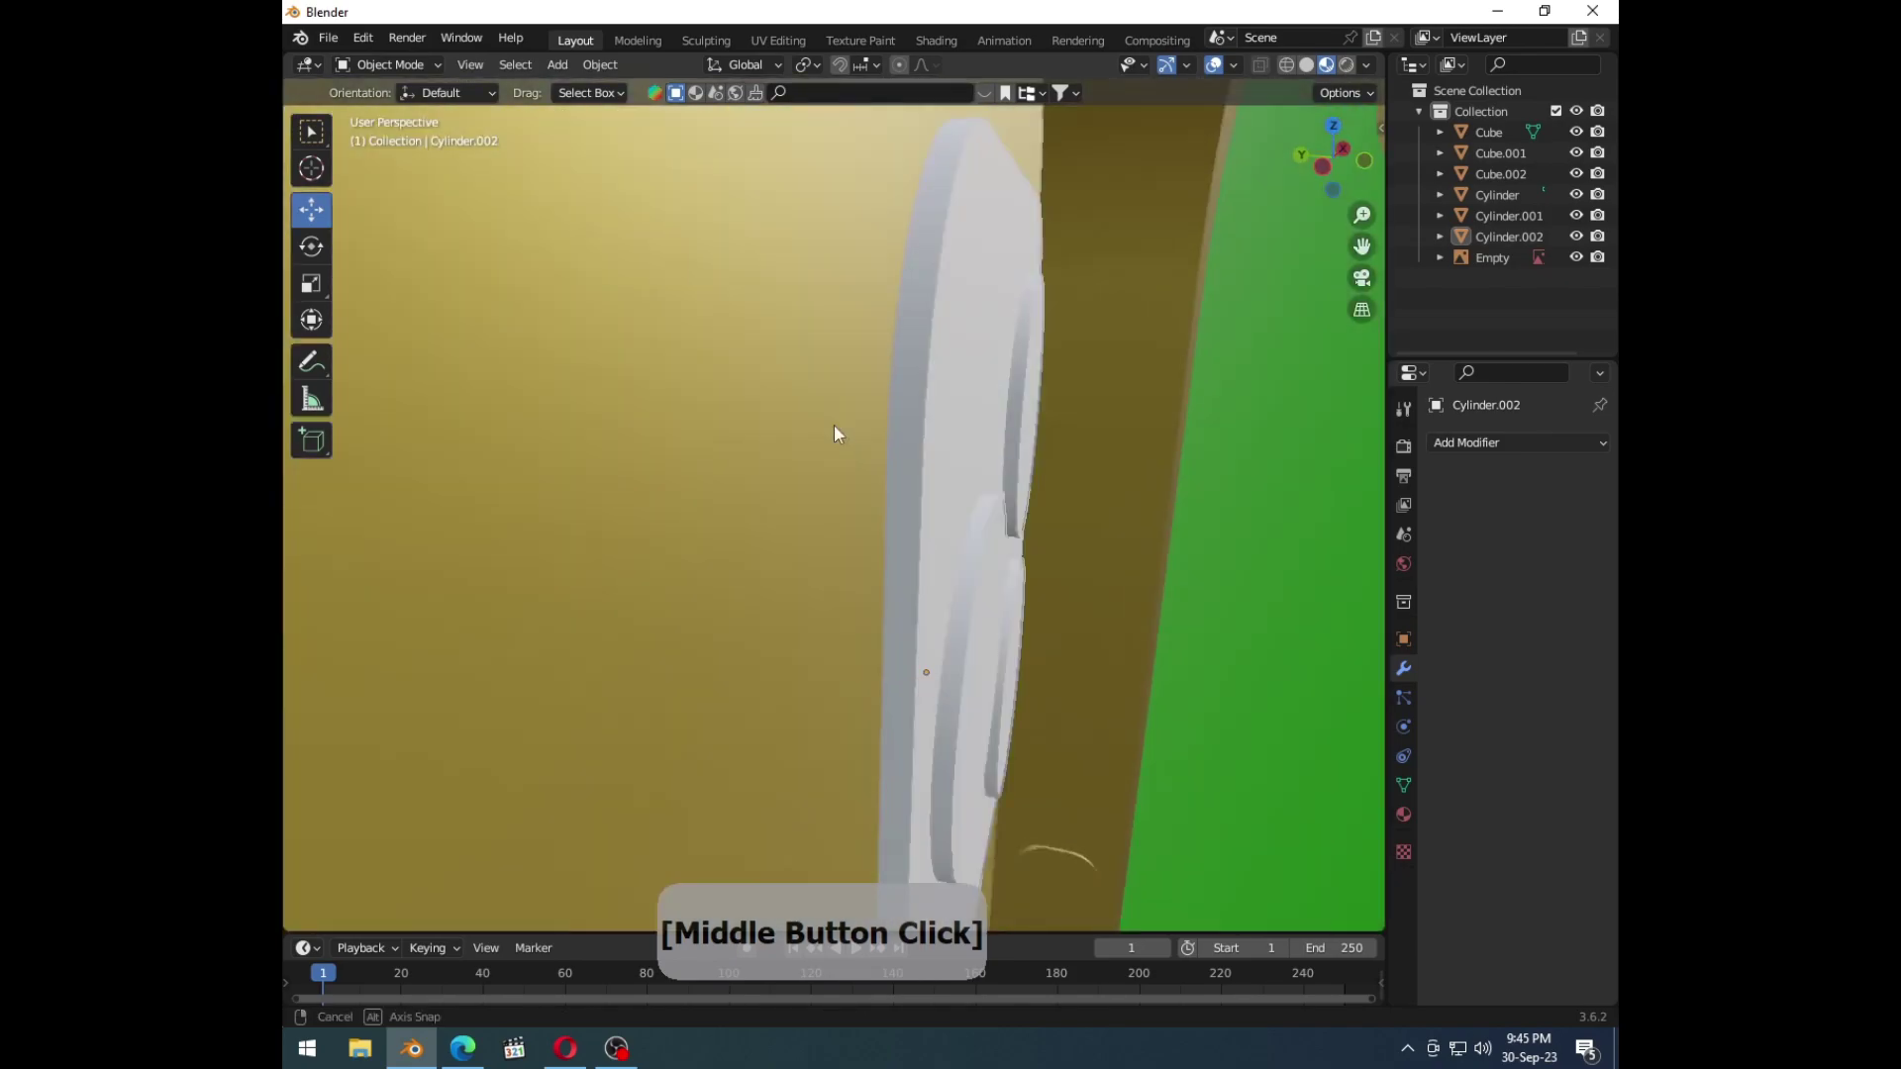
# Step: Shade the camera bump plate and the lens cylinders smooth from the viewport context menu
pyautogui.click(1020, 389)
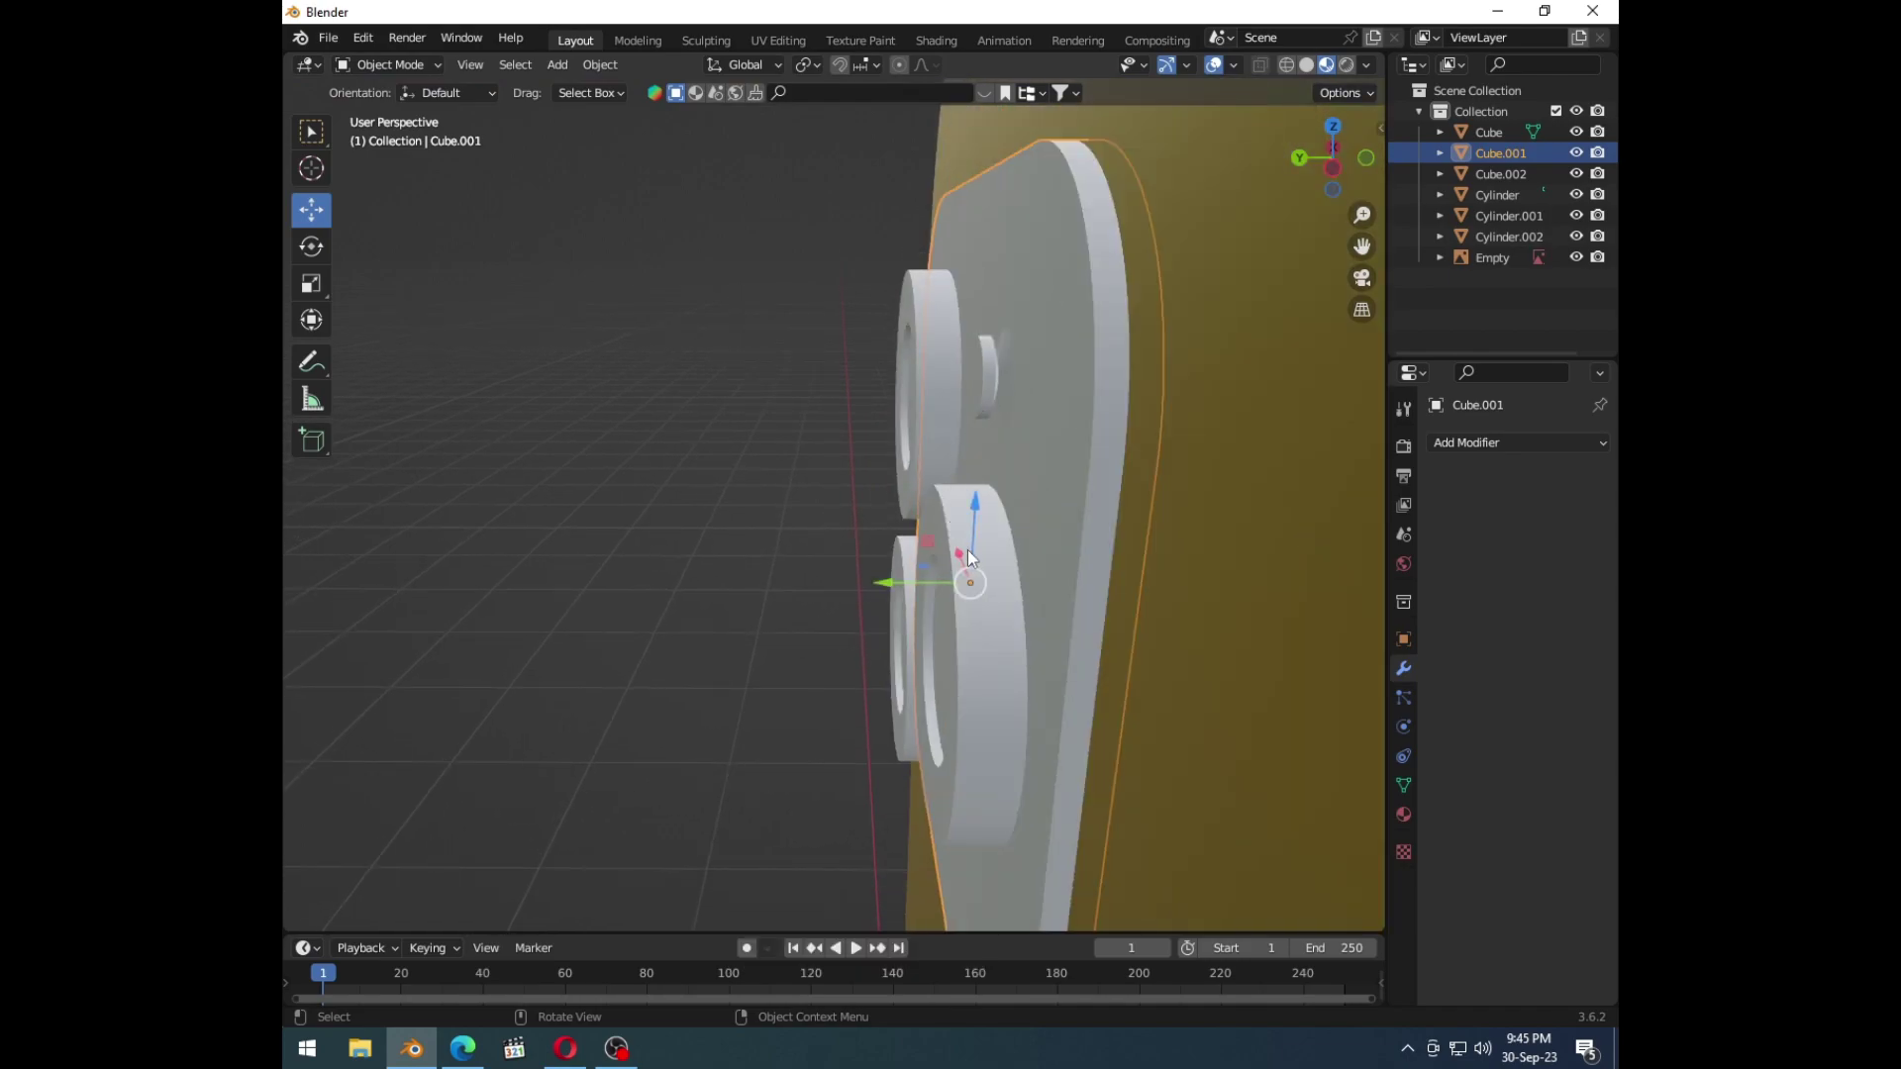
pyautogui.click(982, 561)
pyautogui.rightClick(982, 561)
pyautogui.click(981, 561)
pyautogui.middleClick(1230, 553)
pyautogui.click(759, 408)
pyautogui.press('Tab')
pyautogui.press('Tab')
pyautogui.rightClick(758, 408)
pyautogui.click(757, 412)
# Step: Check the lenses from the side, then bring the camera bump plate Cube.001 into mesh editing
pyautogui.press('Tab')
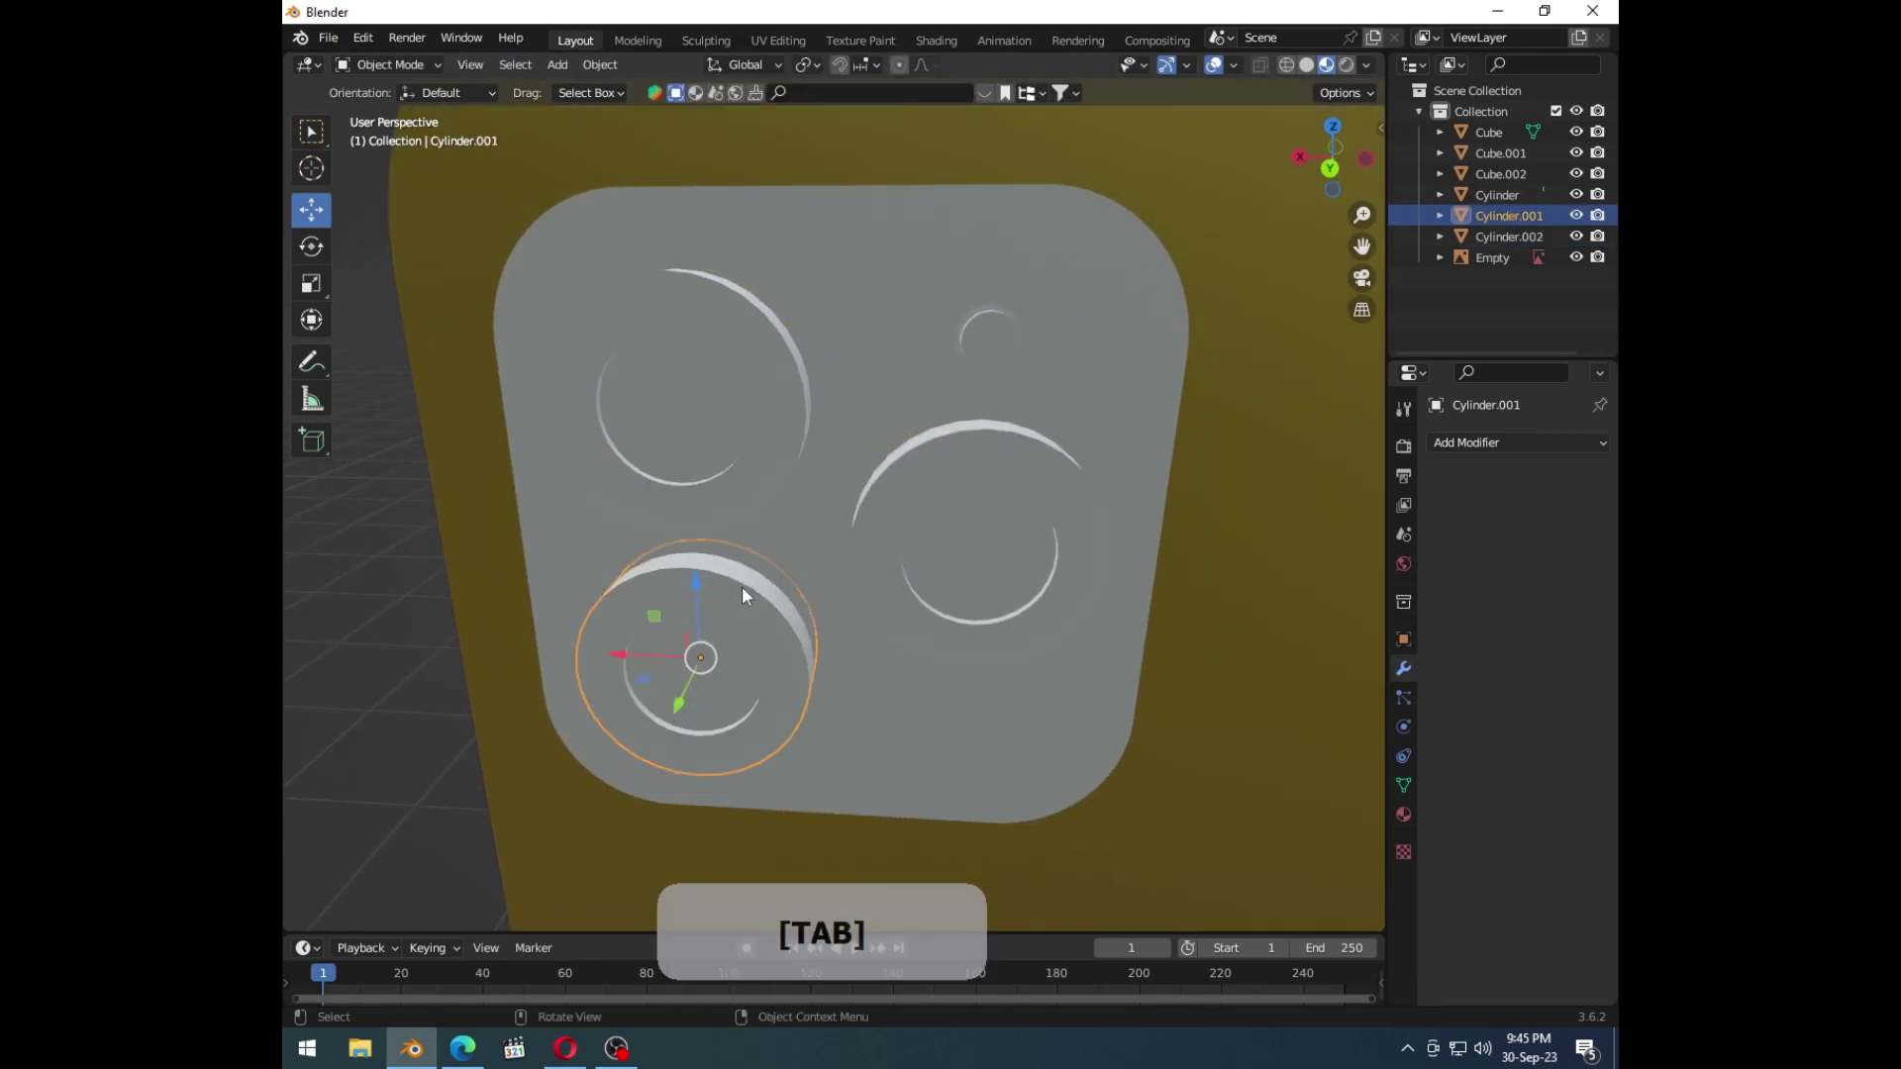
pyautogui.click(753, 594)
pyautogui.middleClick(778, 569)
pyautogui.middleClick(899, 494)
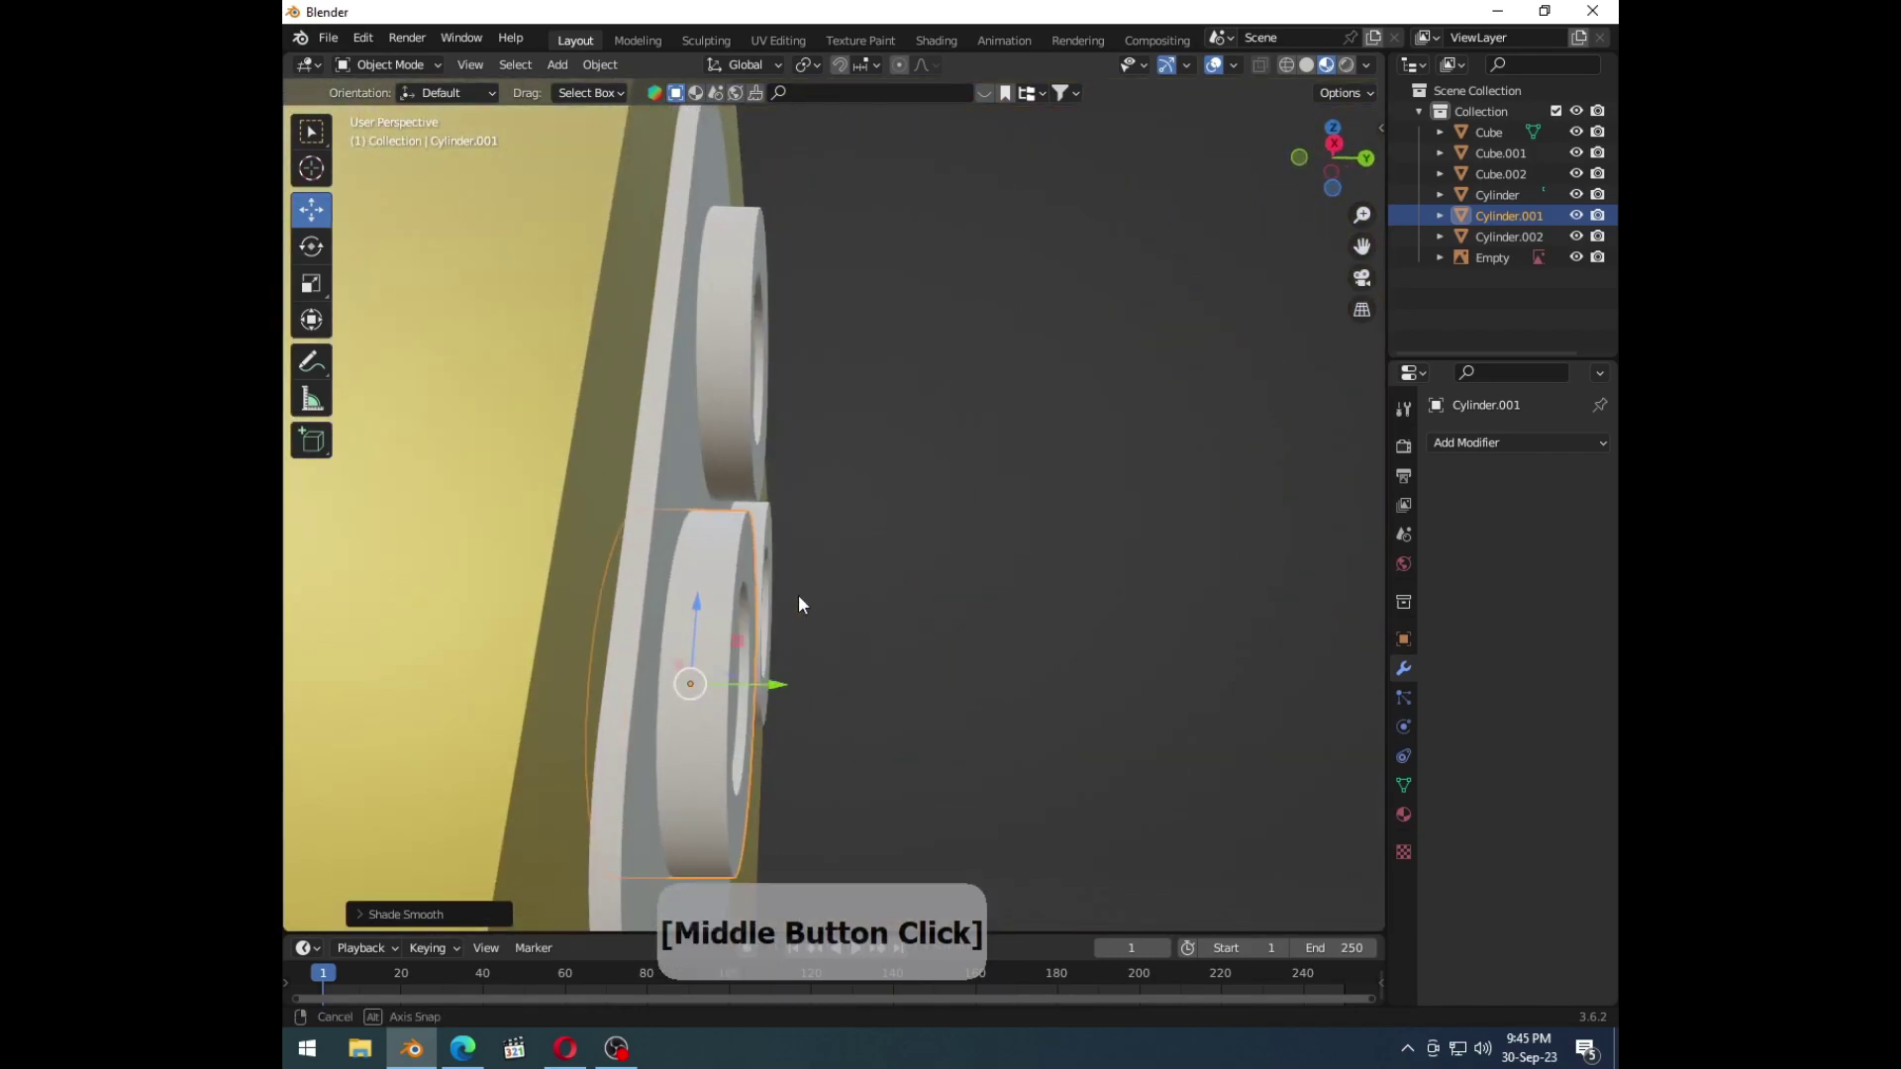
pyautogui.press('Tab')
pyautogui.click(1090, 526)
pyautogui.middleClick(855, 661)
pyautogui.click(743, 631)
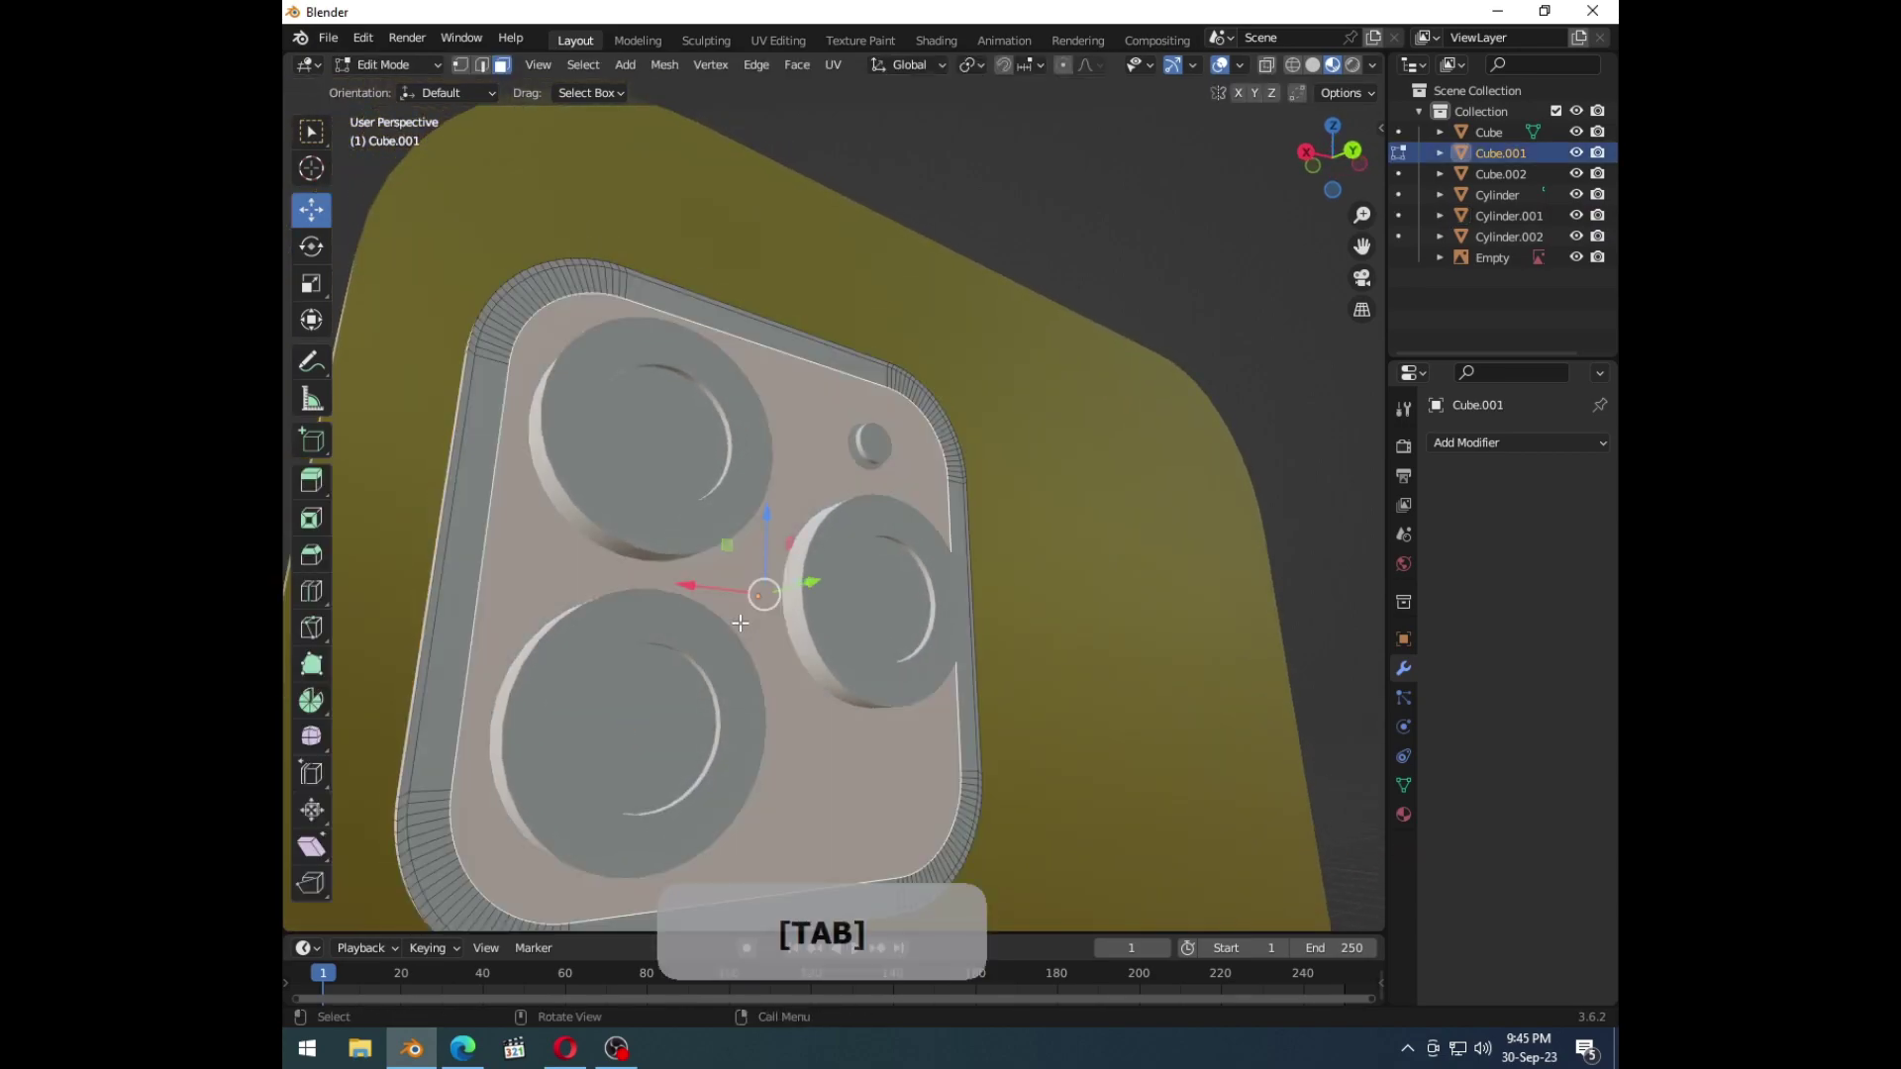
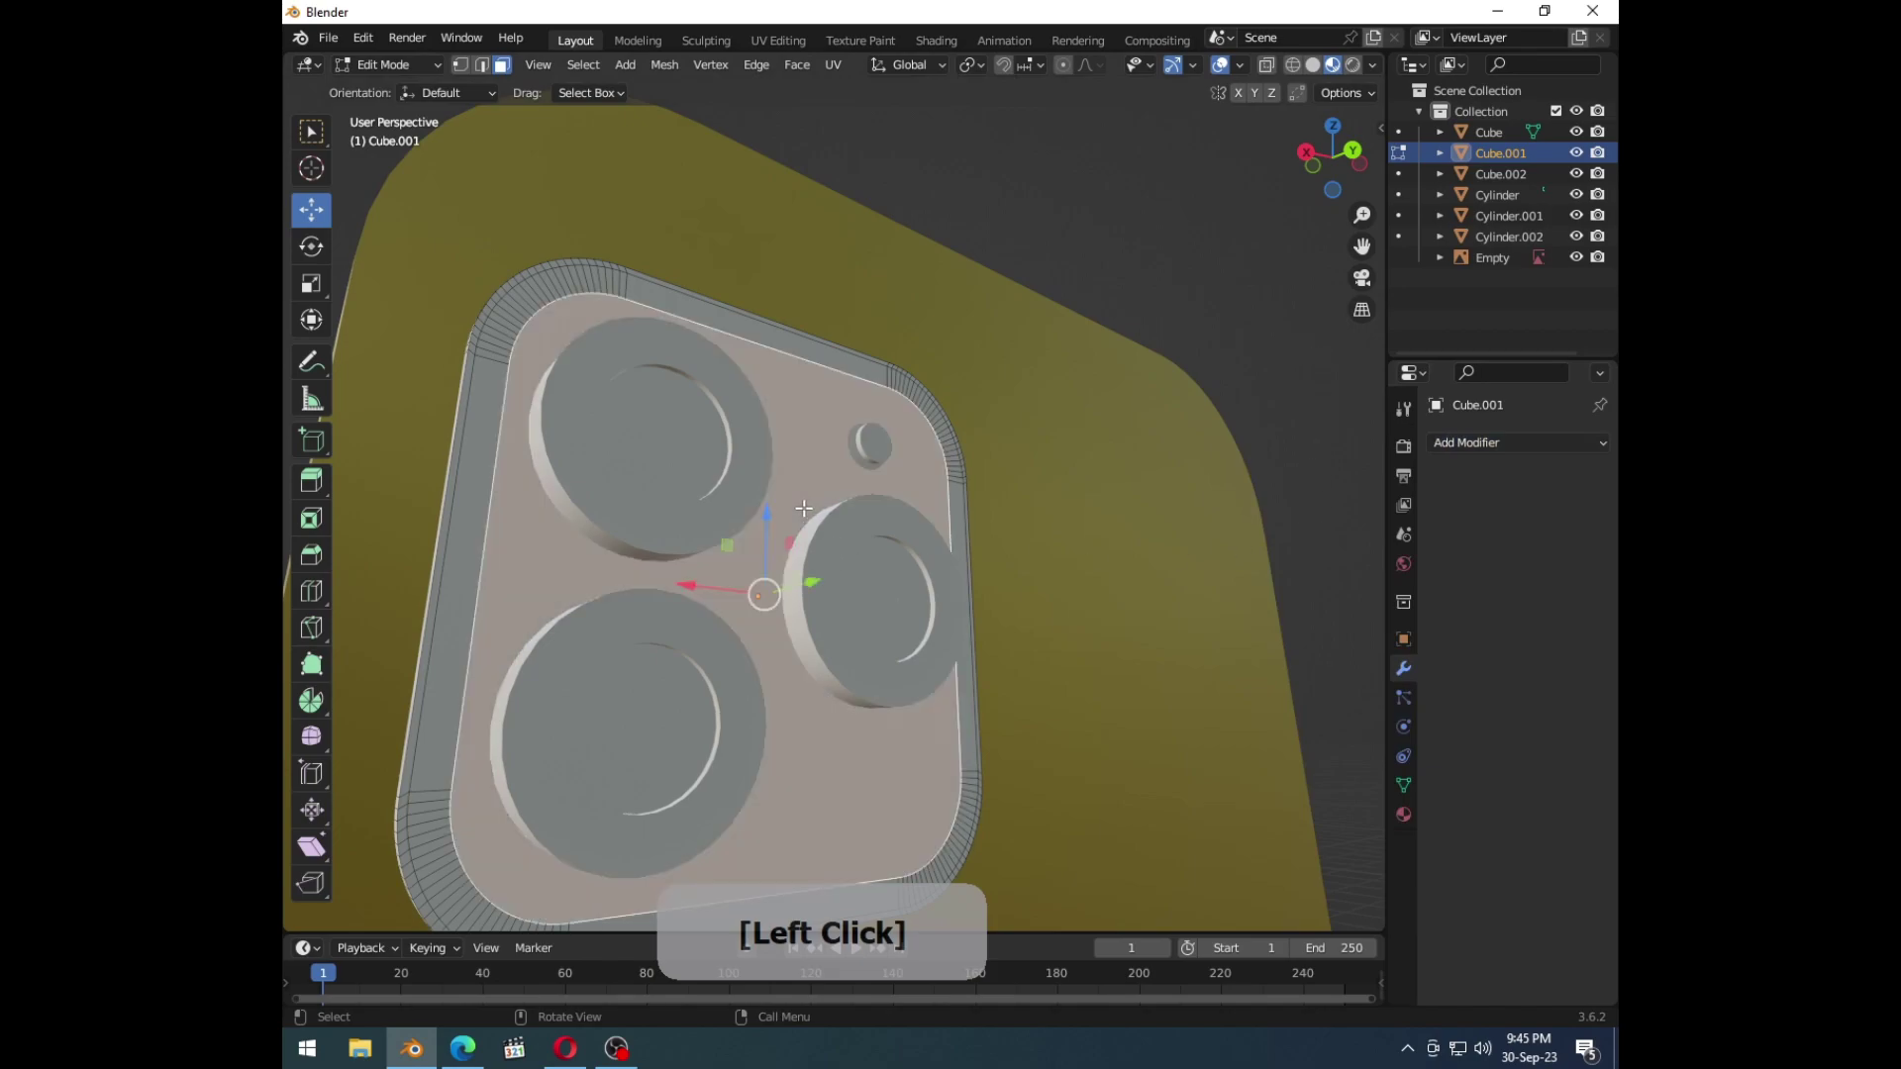
# Step: Select Cylinder, Cylinder.001 and Cylinder.002 together, edit their inner faces, and check the Apple reference photo
pyautogui.press('Tab')
pyautogui.click(688, 457)
pyautogui.click(646, 662)
pyautogui.click(869, 616)
pyautogui.press('shift+Tab')
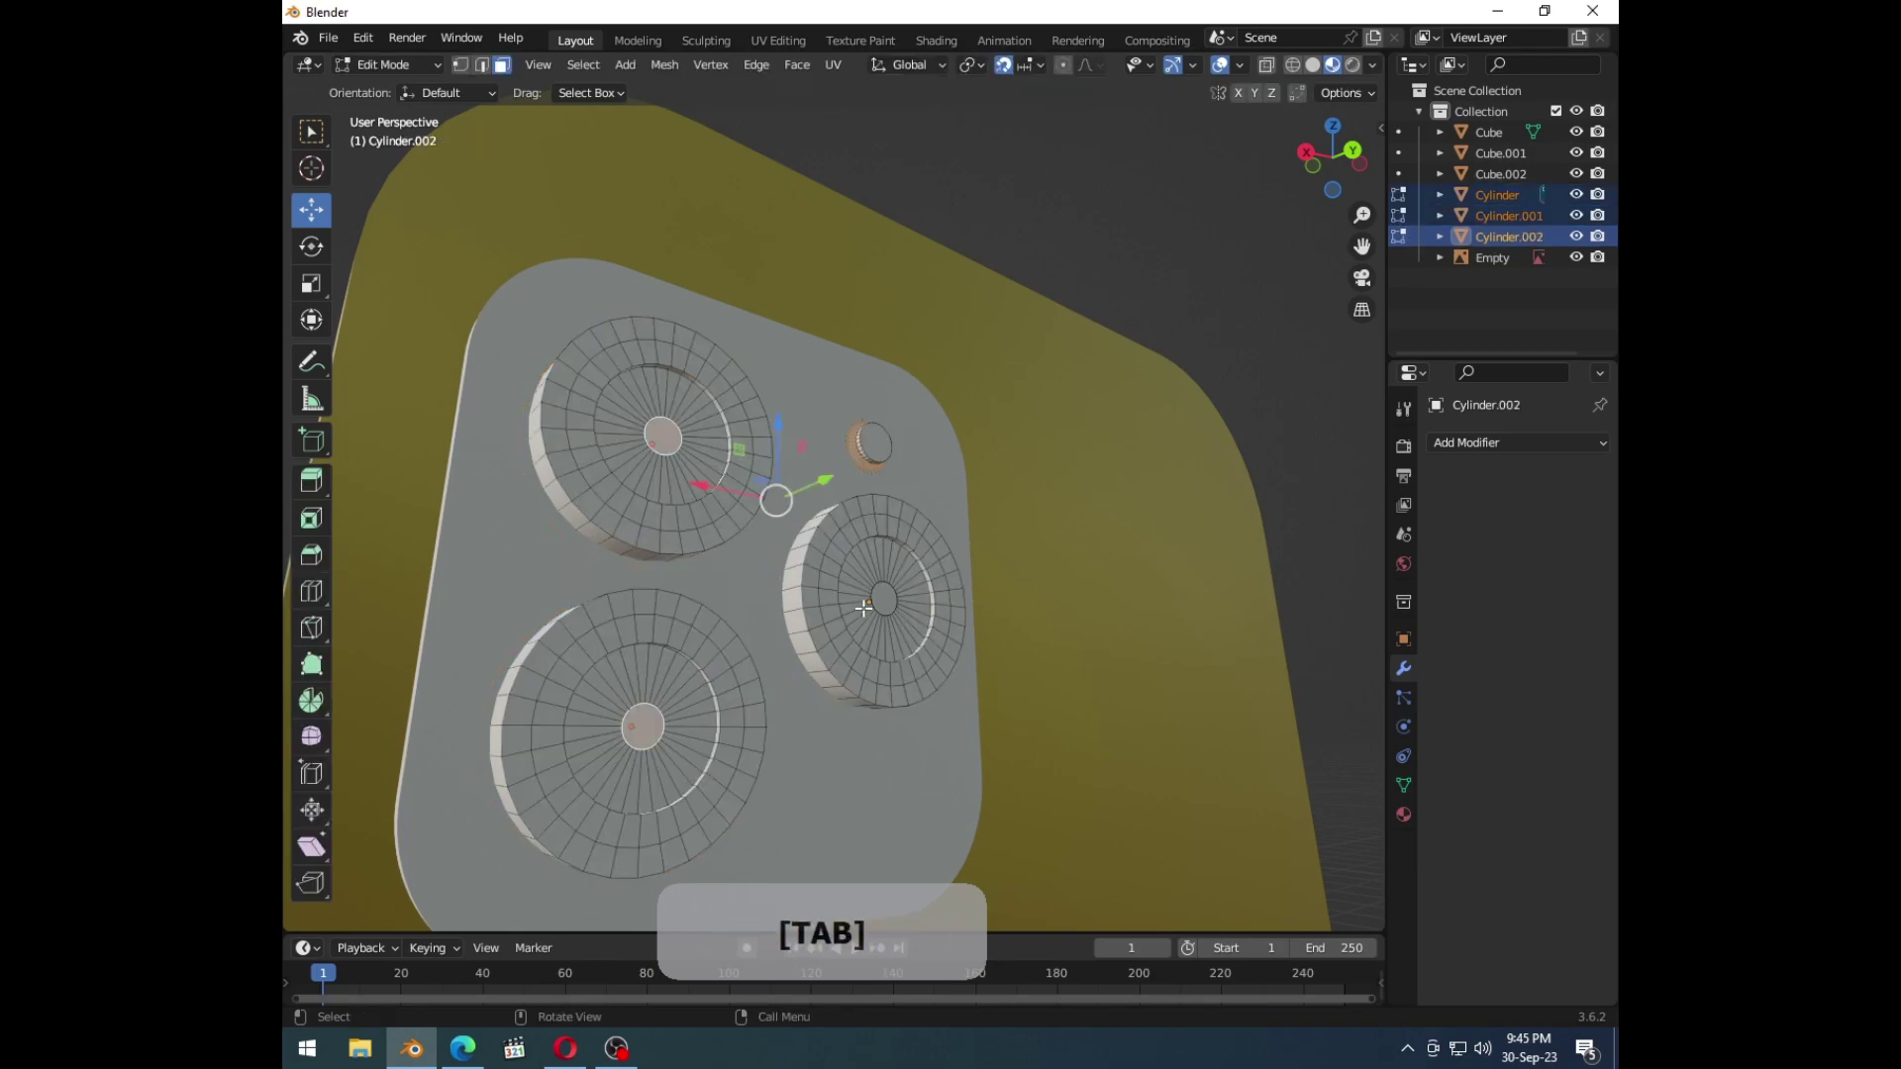
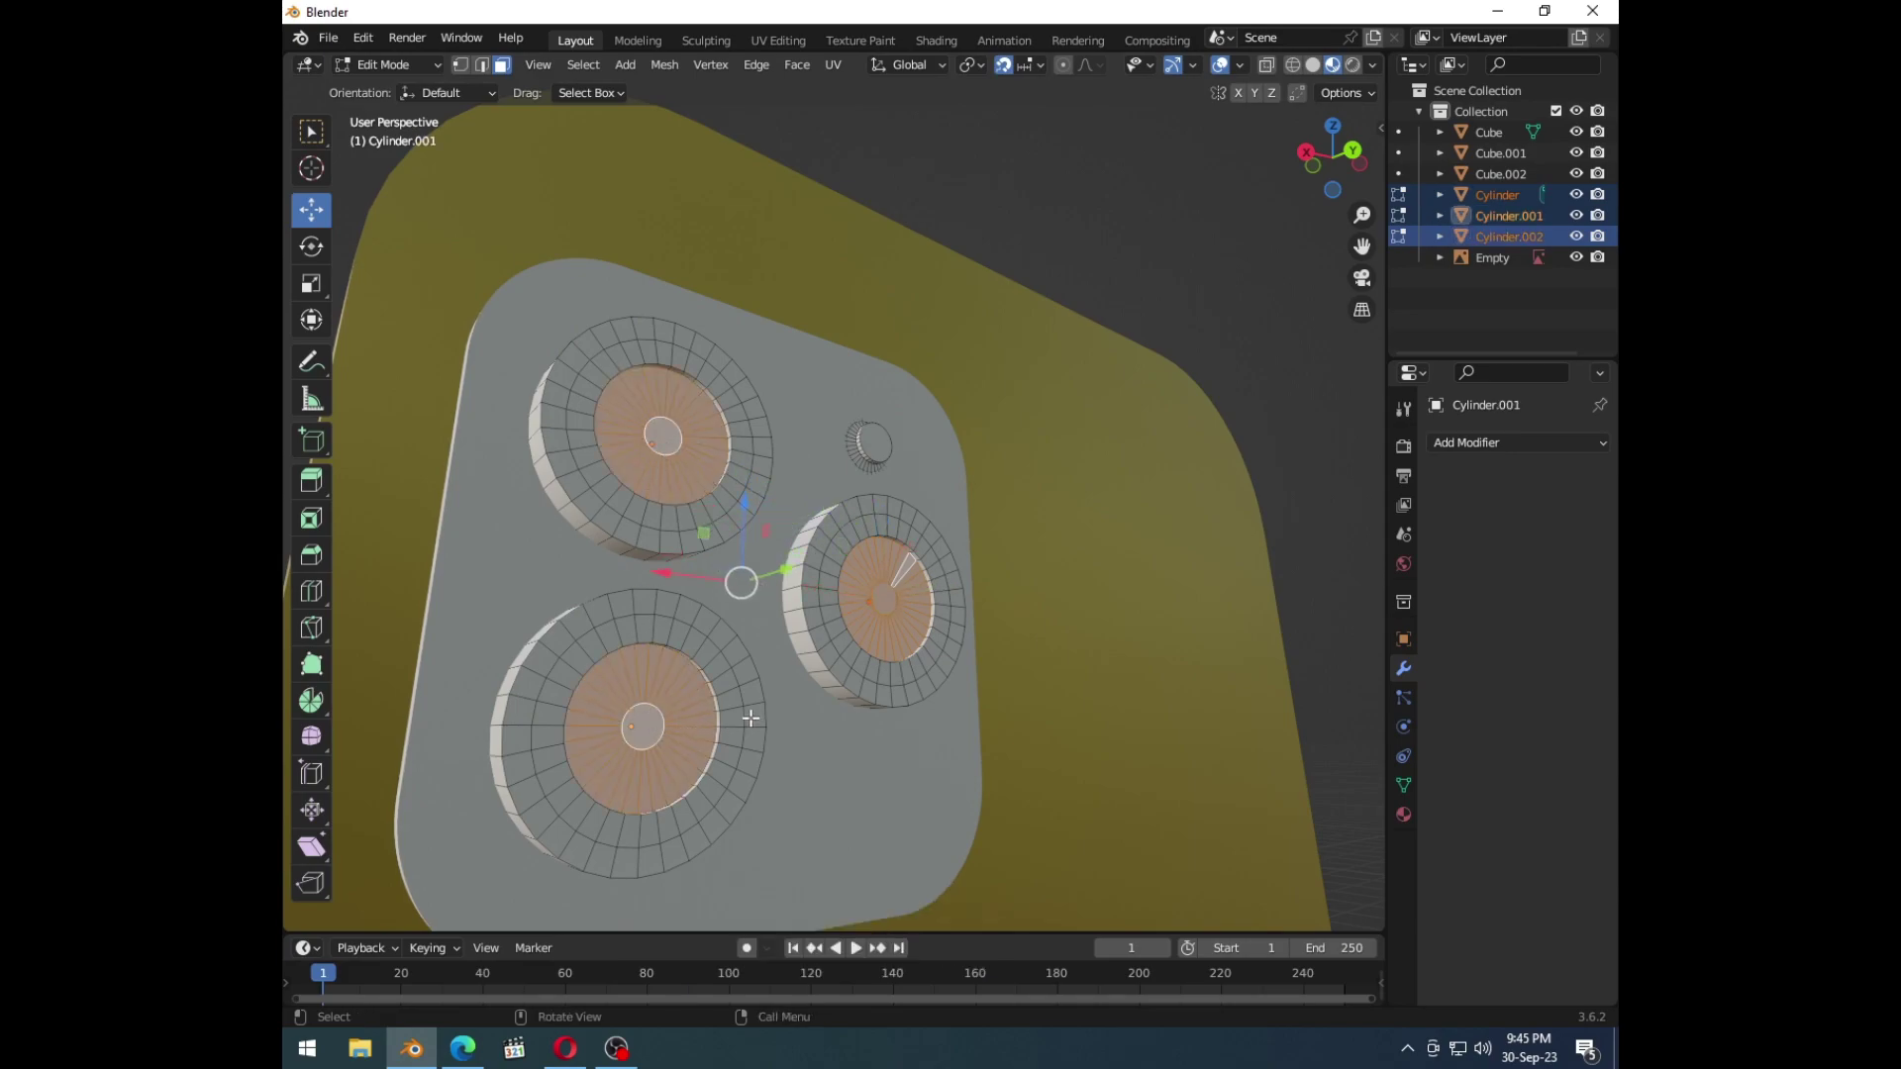
pyautogui.click(492, 1047)
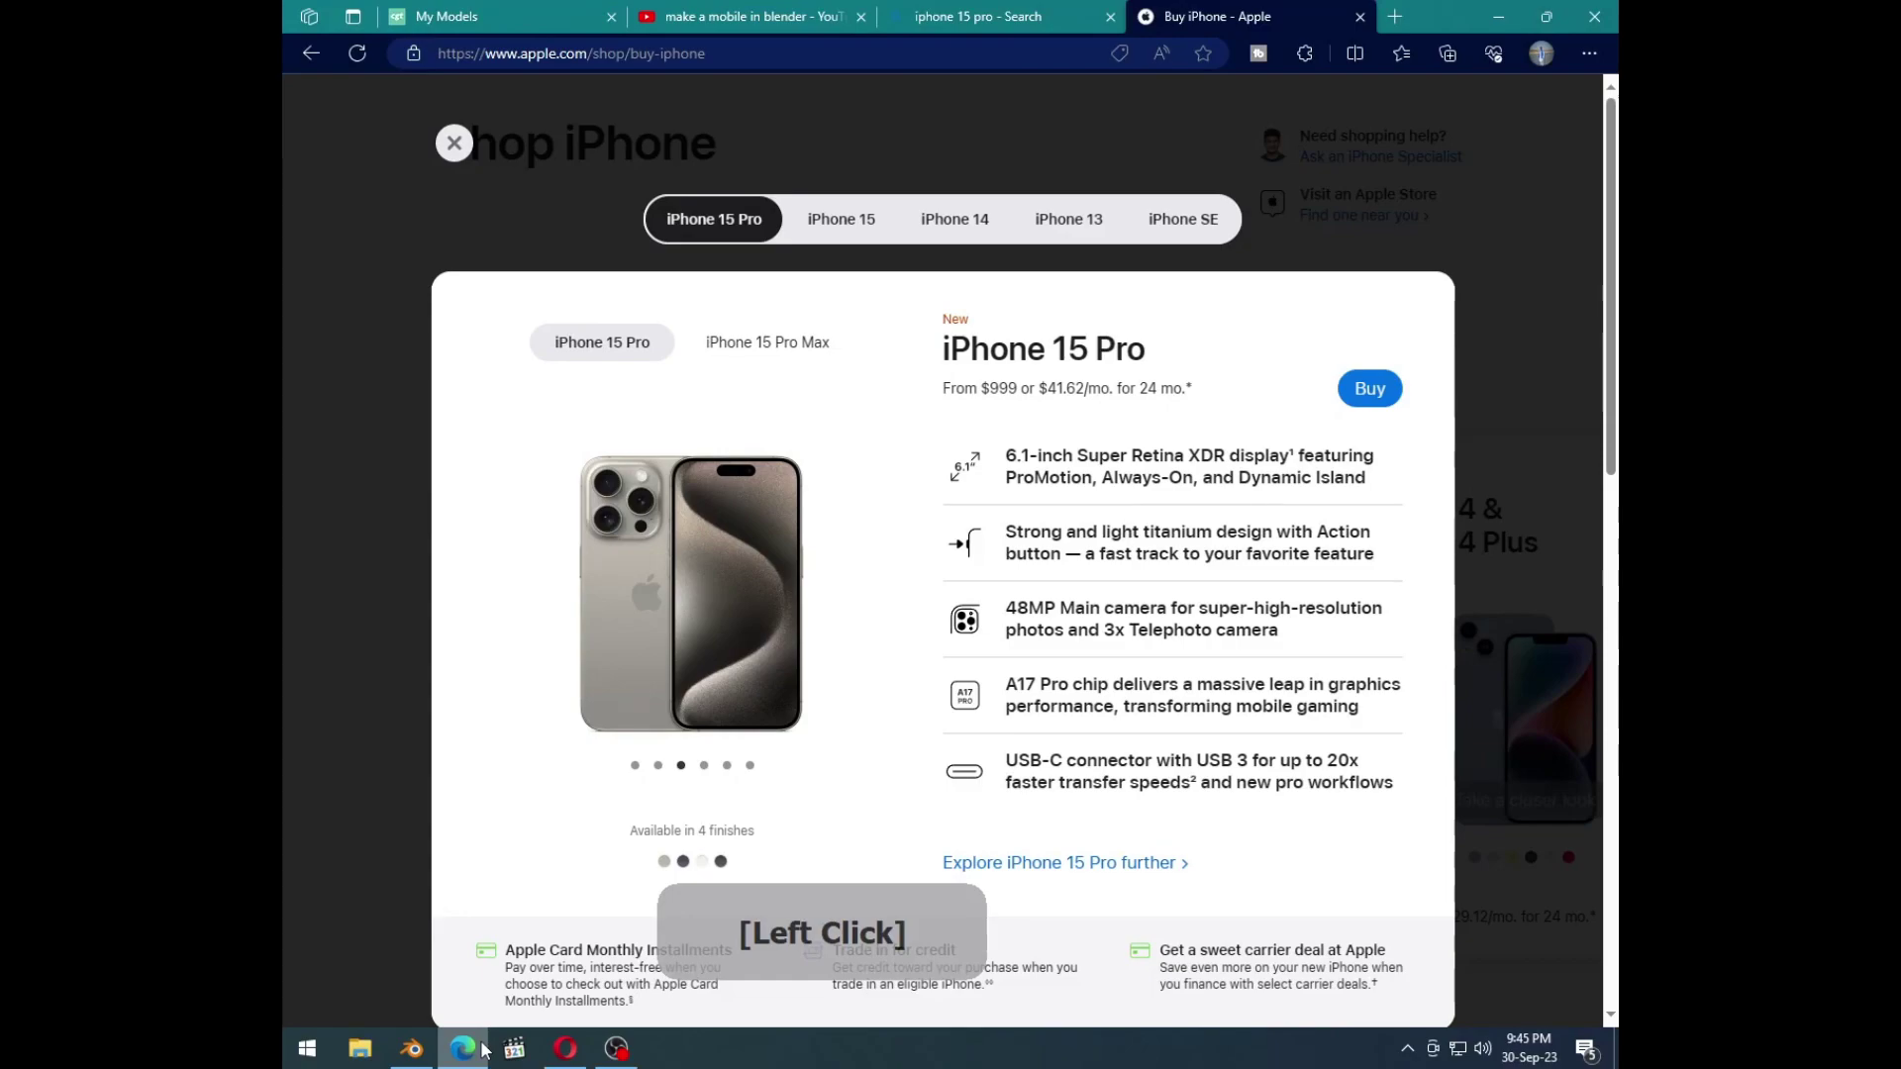
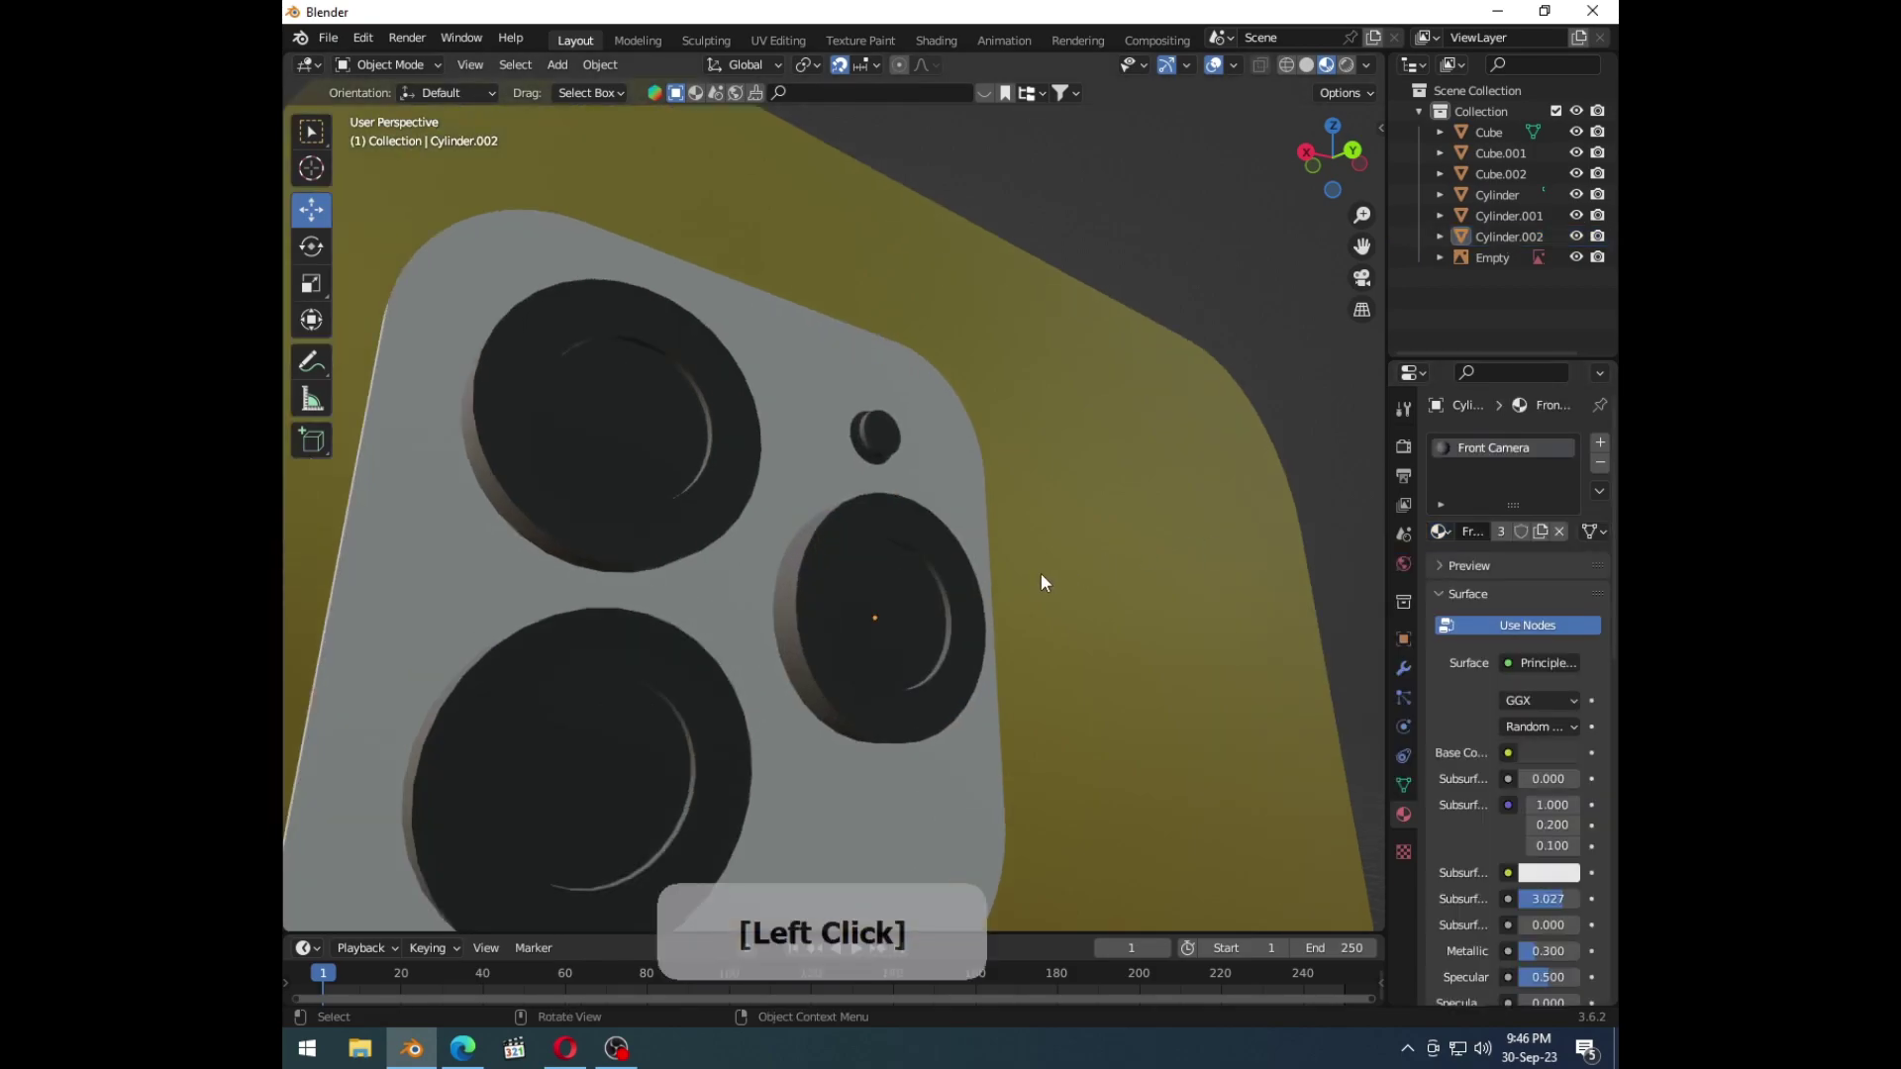
# Step: Assign the dark Front Camera material to the three lenses and reopen the right lens's inner face
pyautogui.press('Tab')
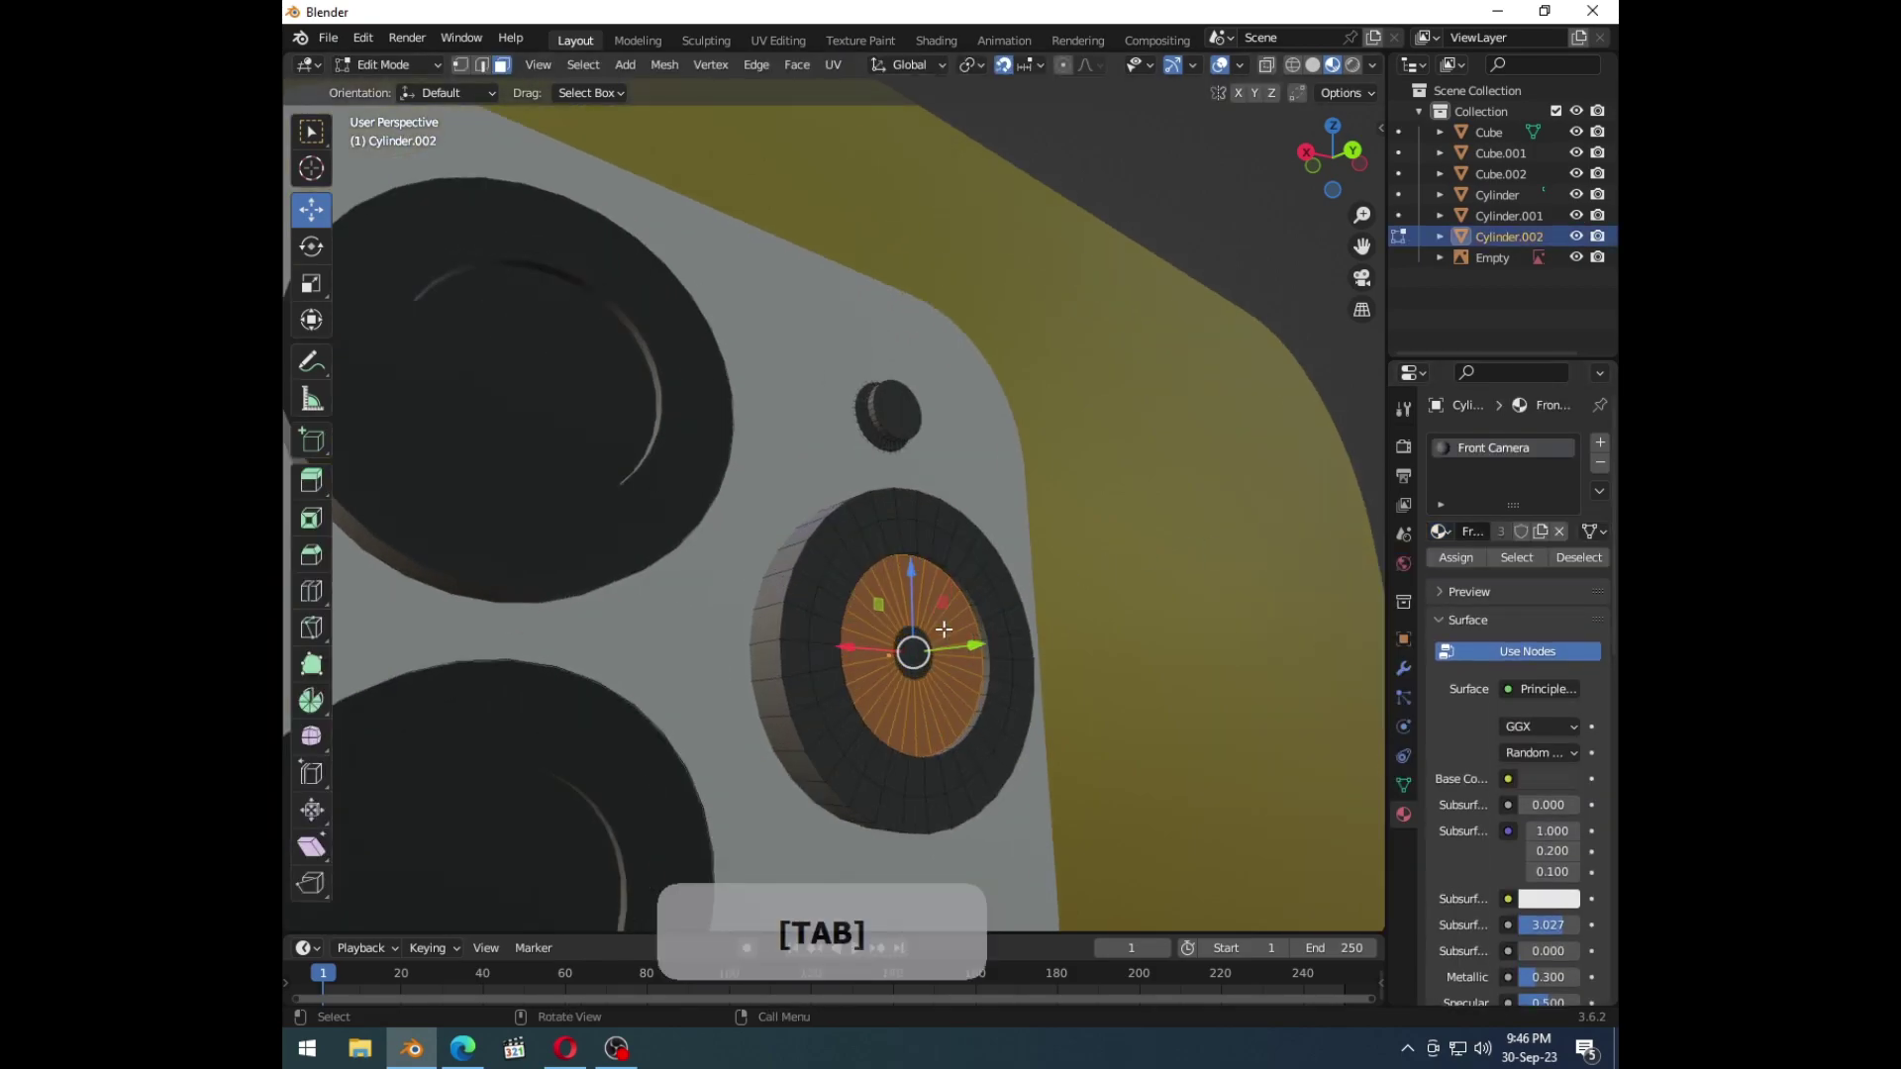
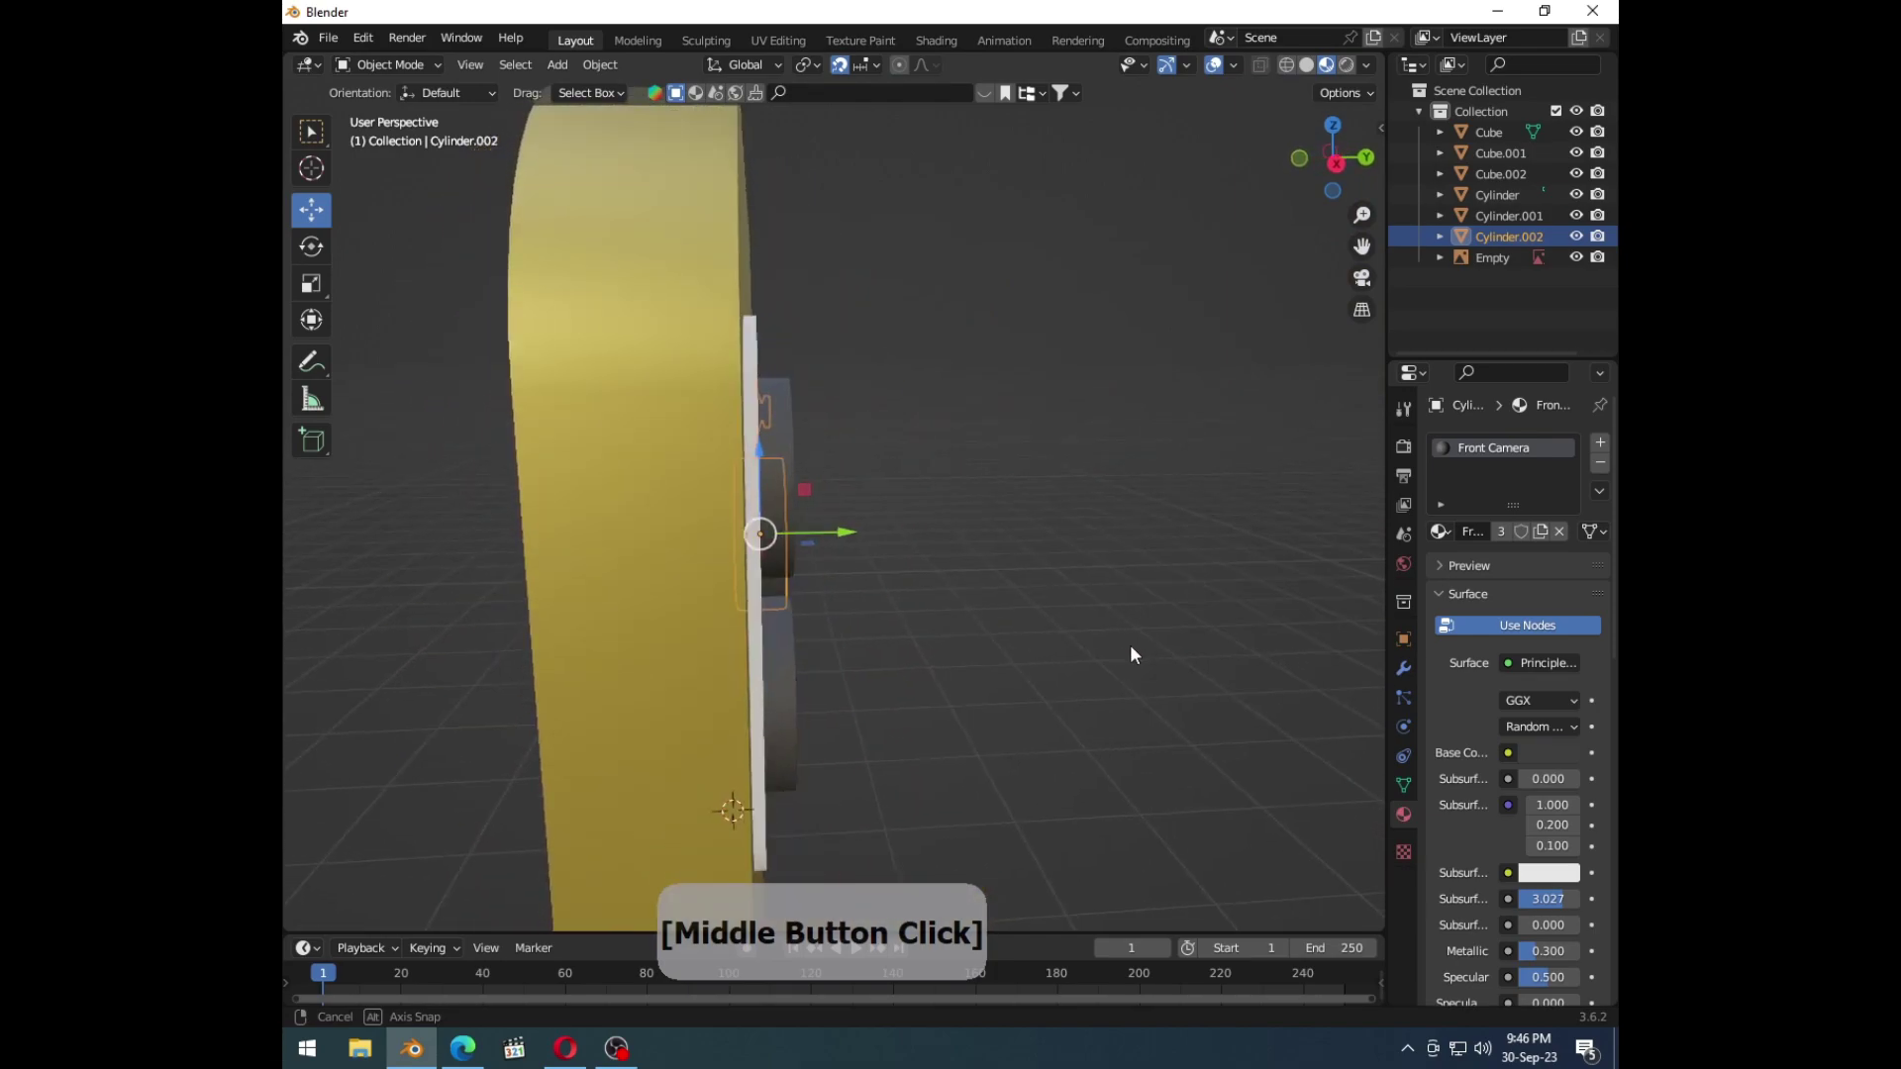
# Step: Give Cube.001 a cream Material.001, then select the flash for a white, Metallic 0.2 material
pyautogui.middleClick(940, 667)
pyautogui.click(509, 667)
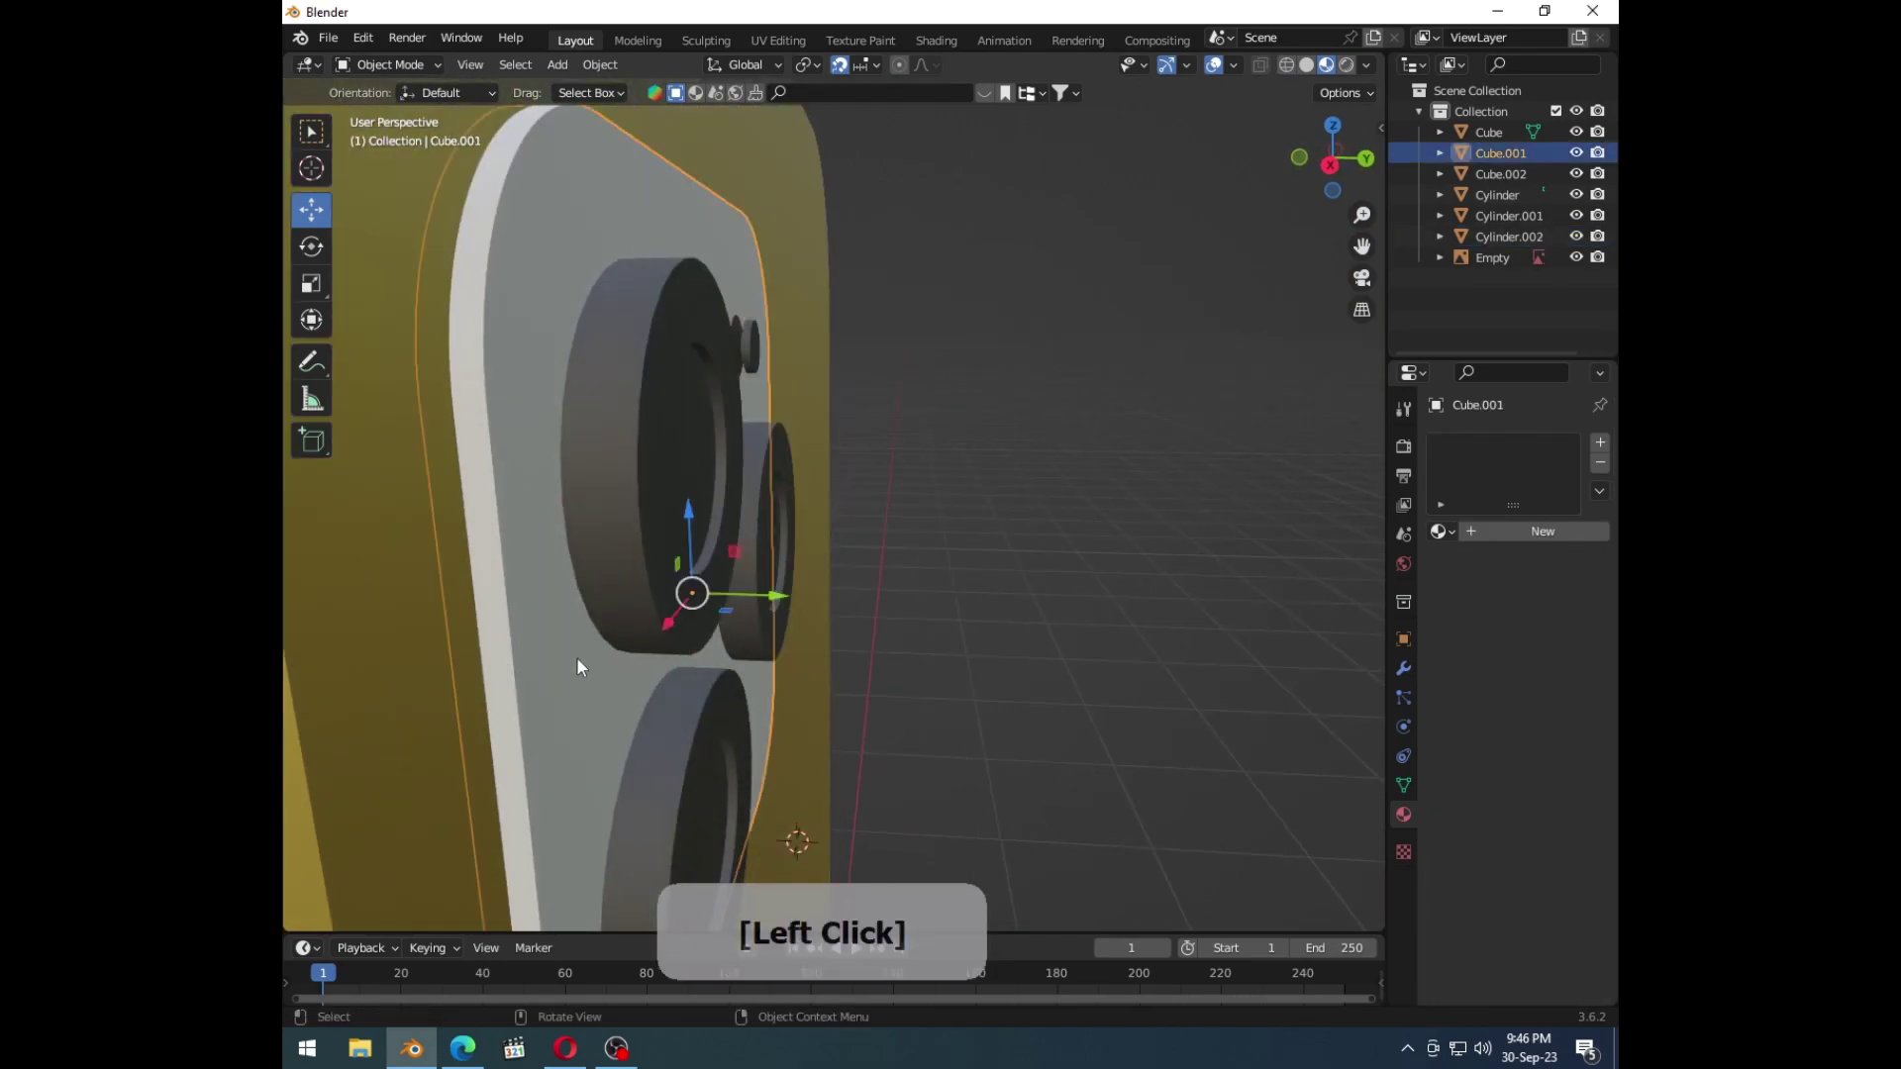
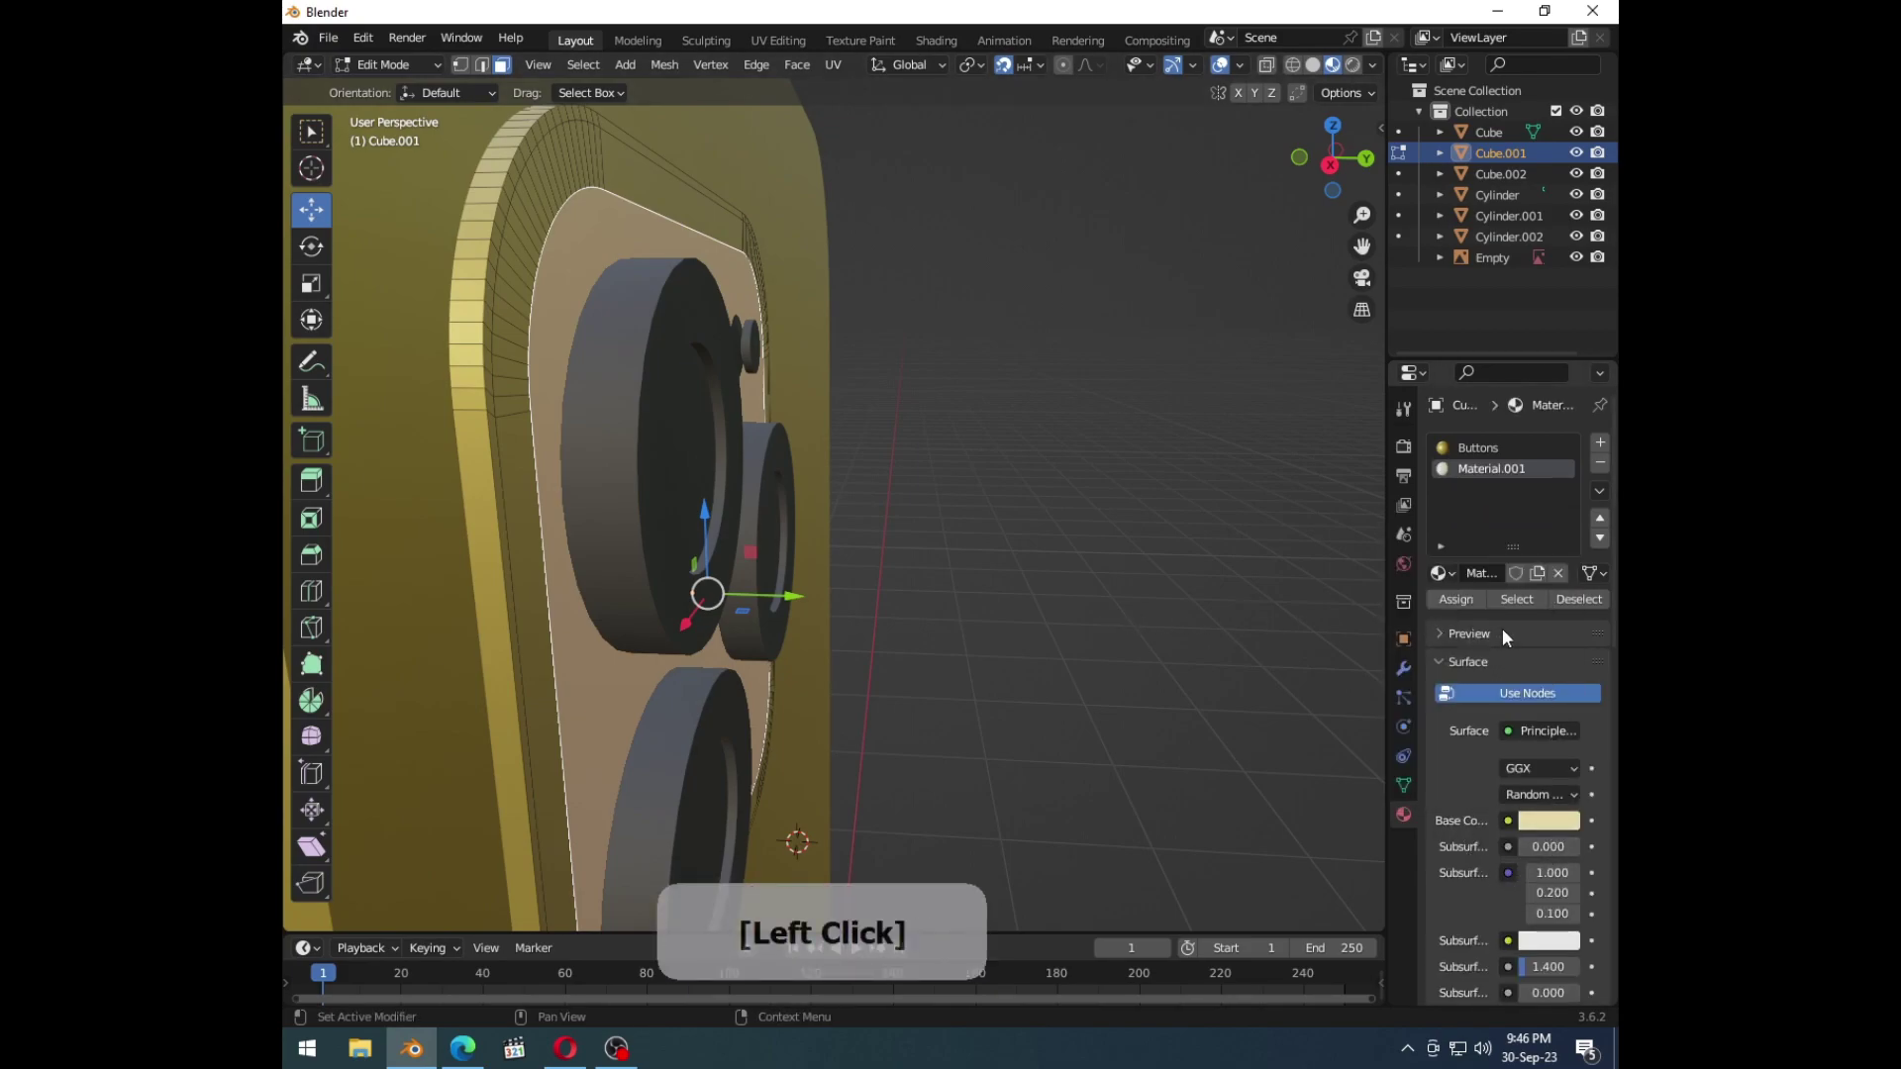
pyautogui.press('Tab')
pyautogui.click(1090, 618)
pyautogui.middleClick(1029, 676)
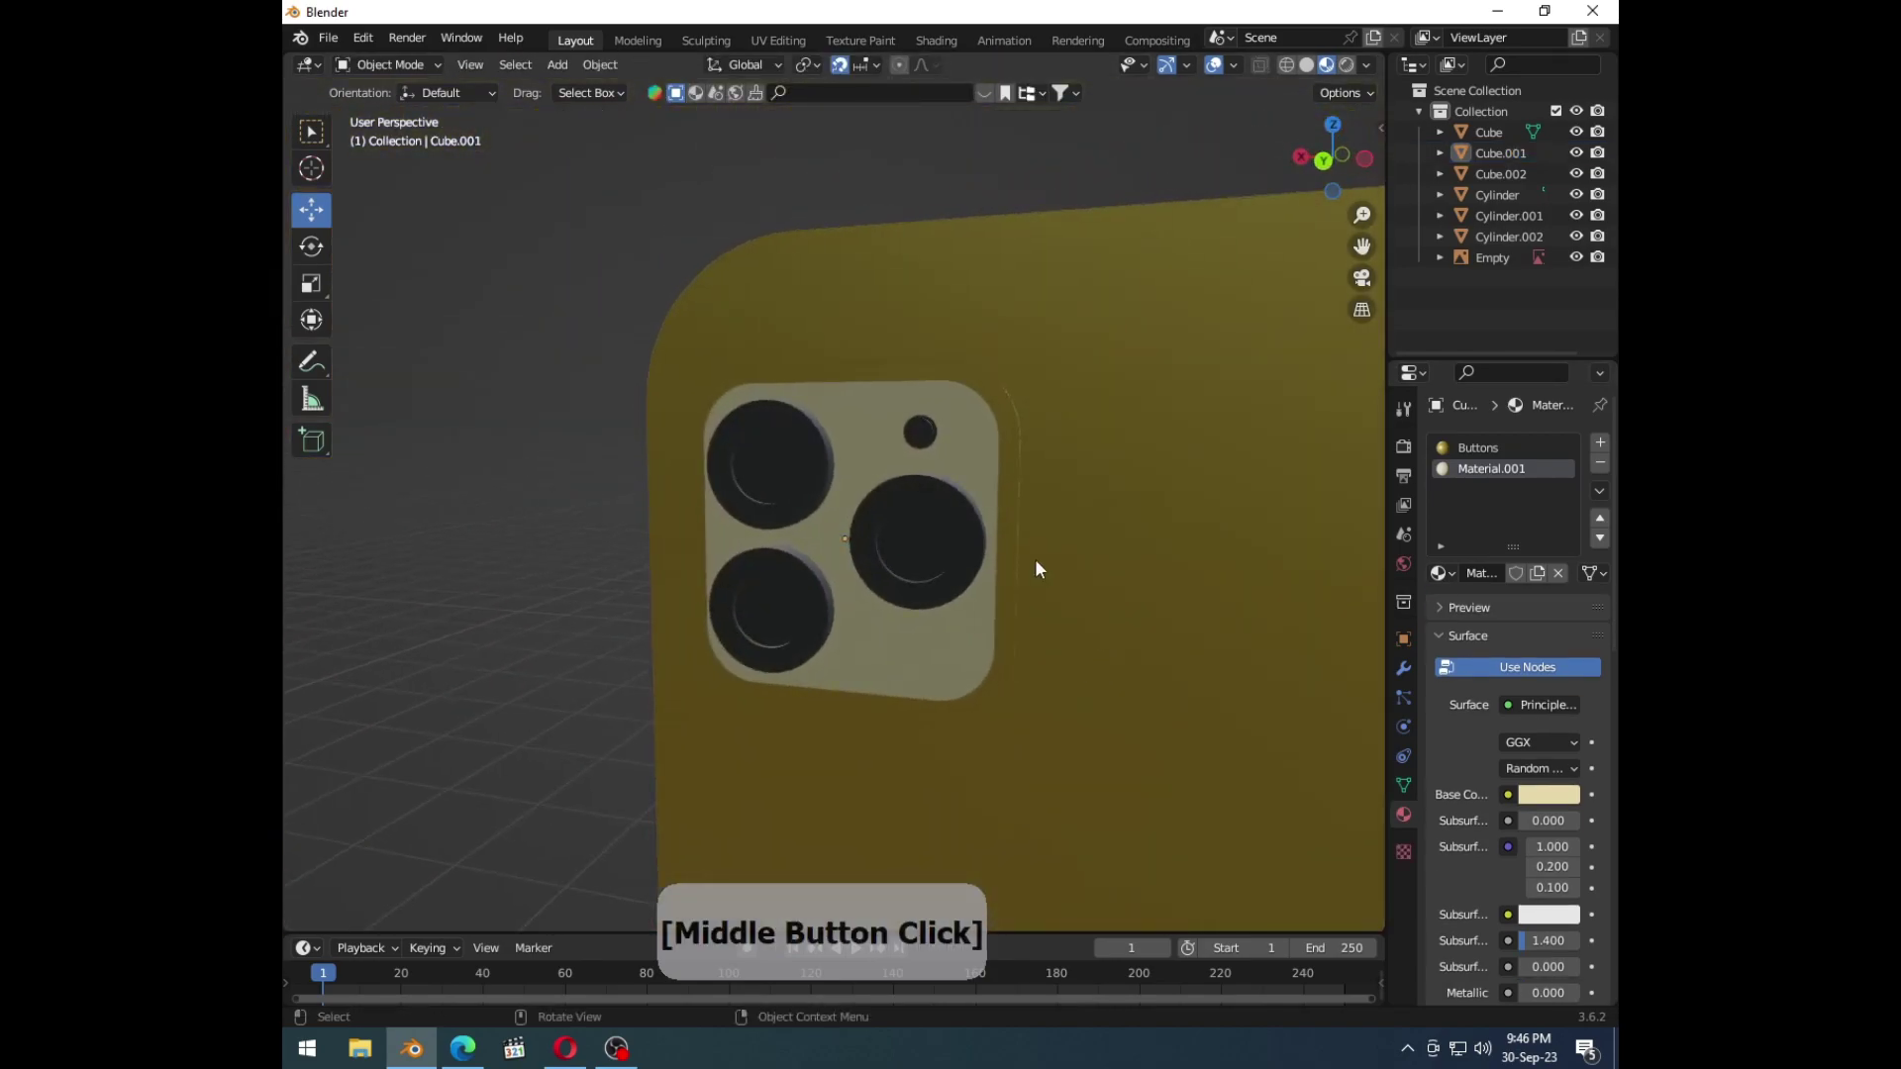
pyautogui.click(943, 437)
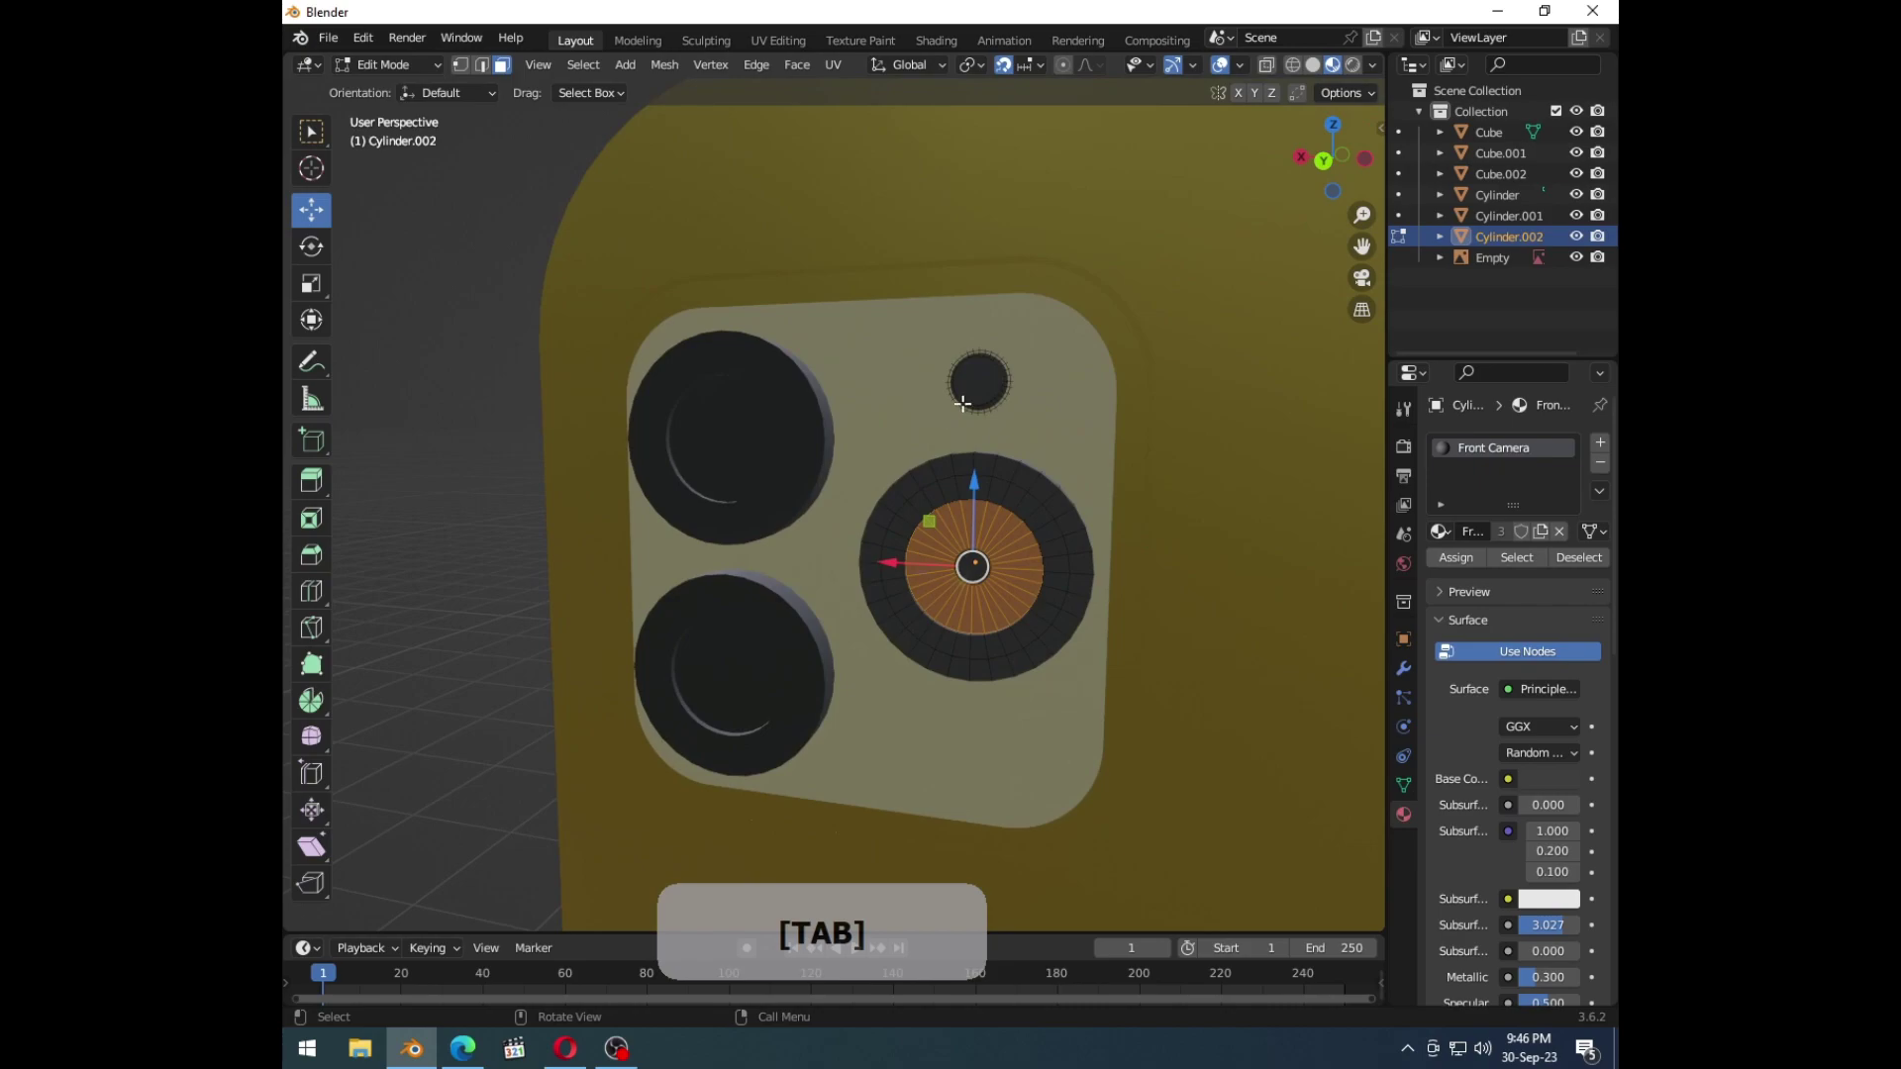
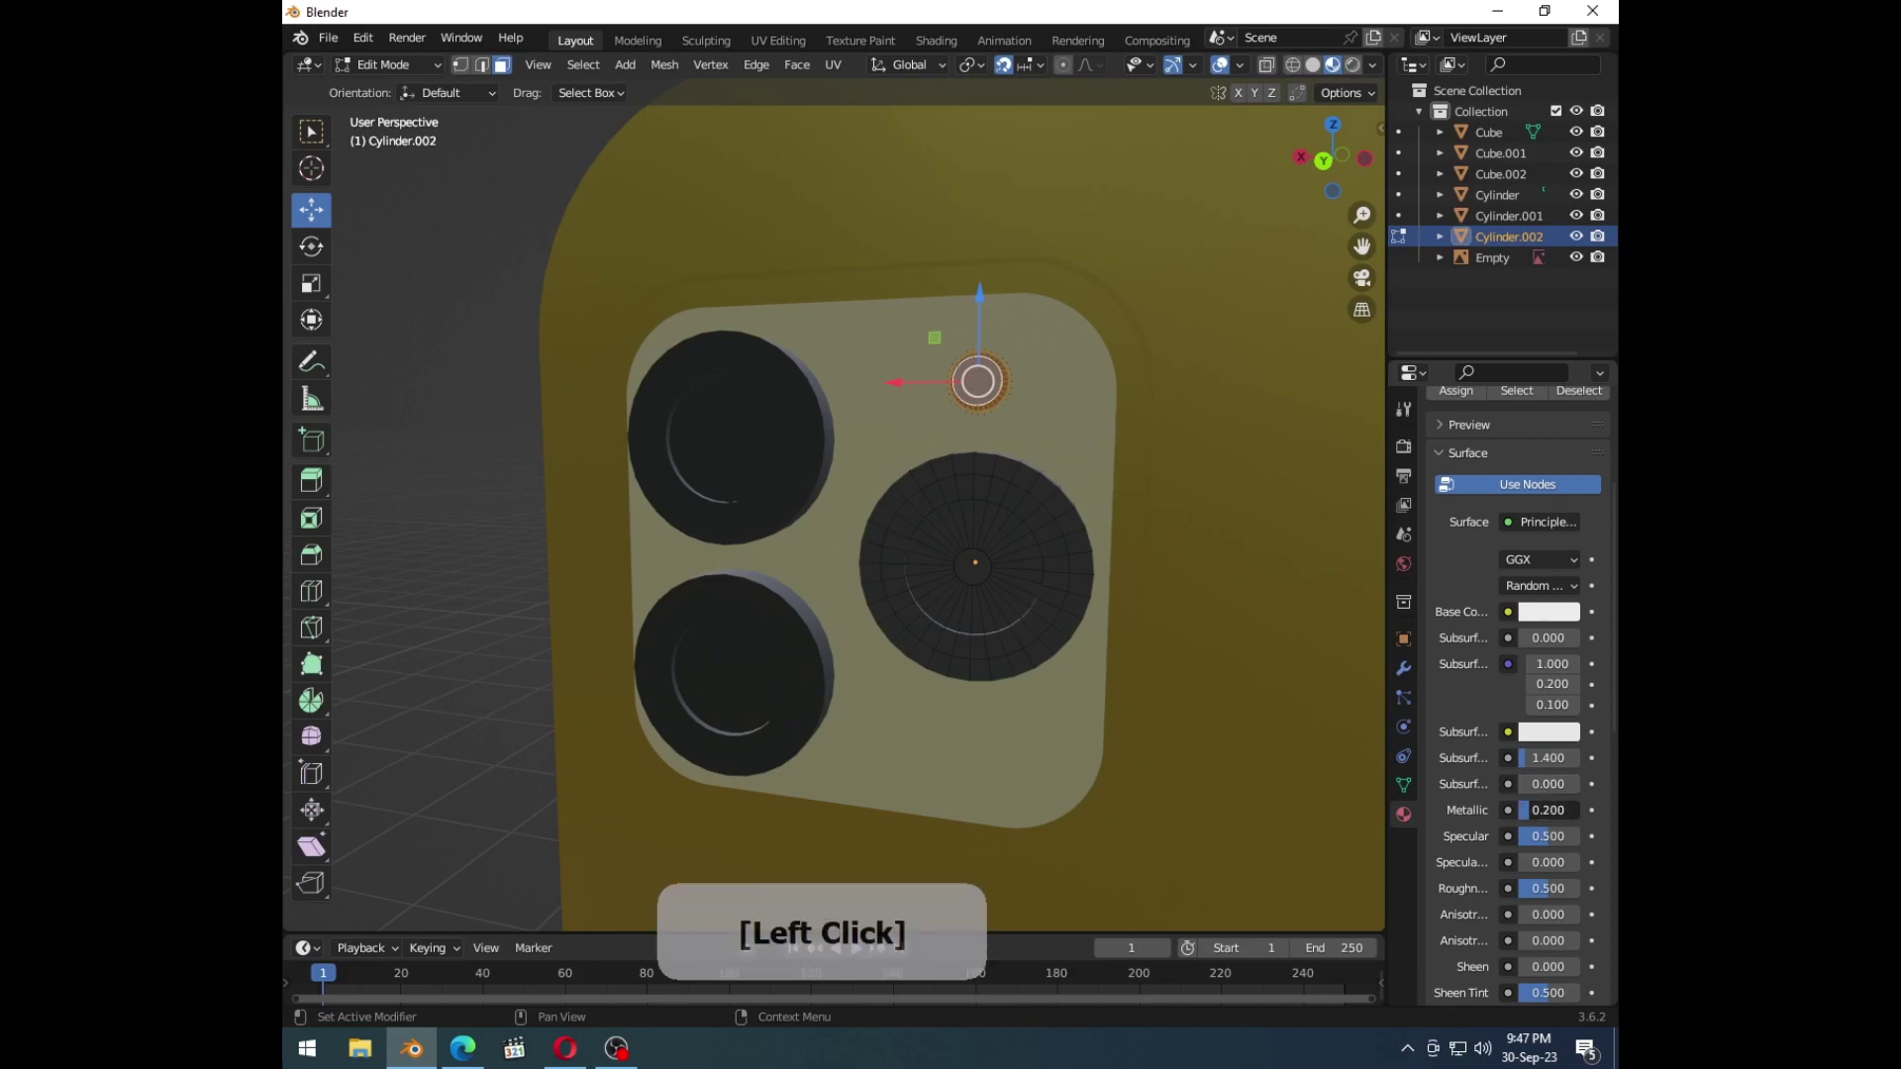
# Step: Raise the flash Metallic to 0.55, give the upper-left lens a light Material.002 centre, and start Material.003 on Cylinder.001
pyautogui.press('Tab')
pyautogui.middleClick(1305, 548)
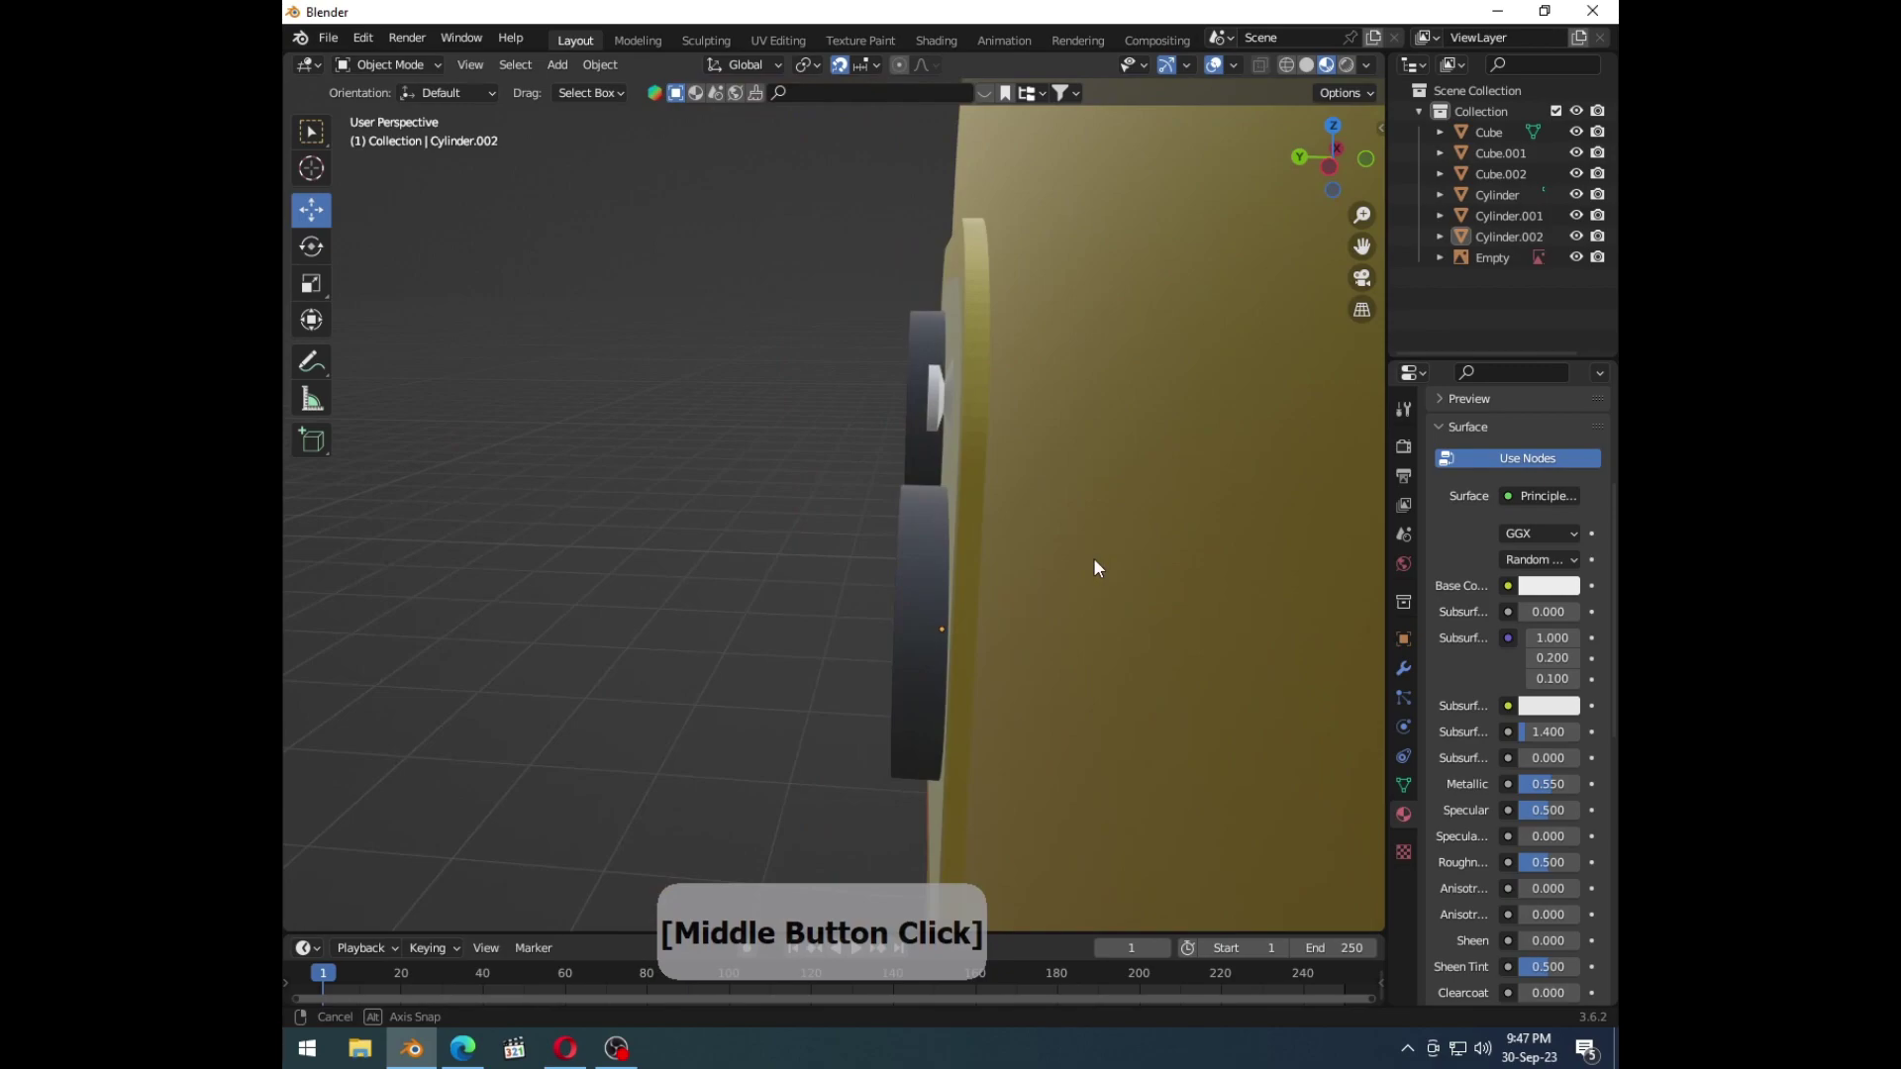
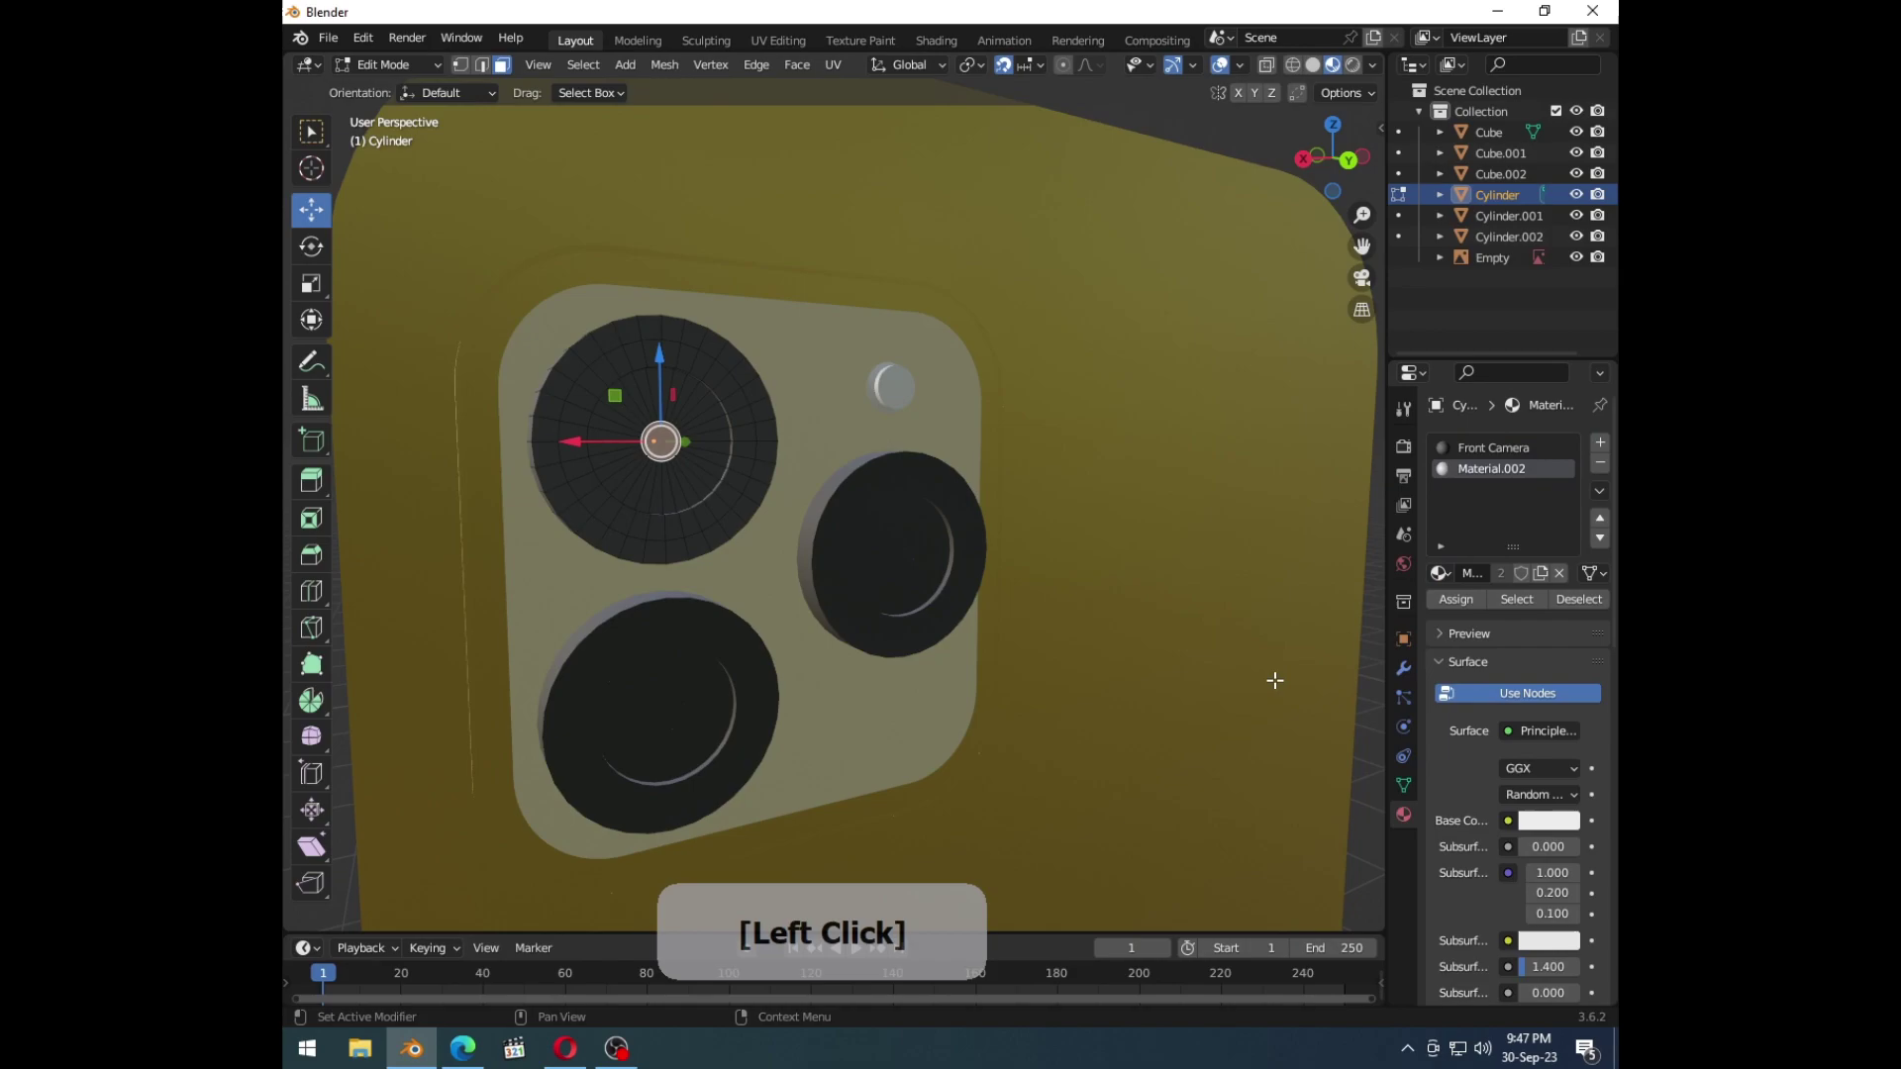
pyautogui.press('Tab')
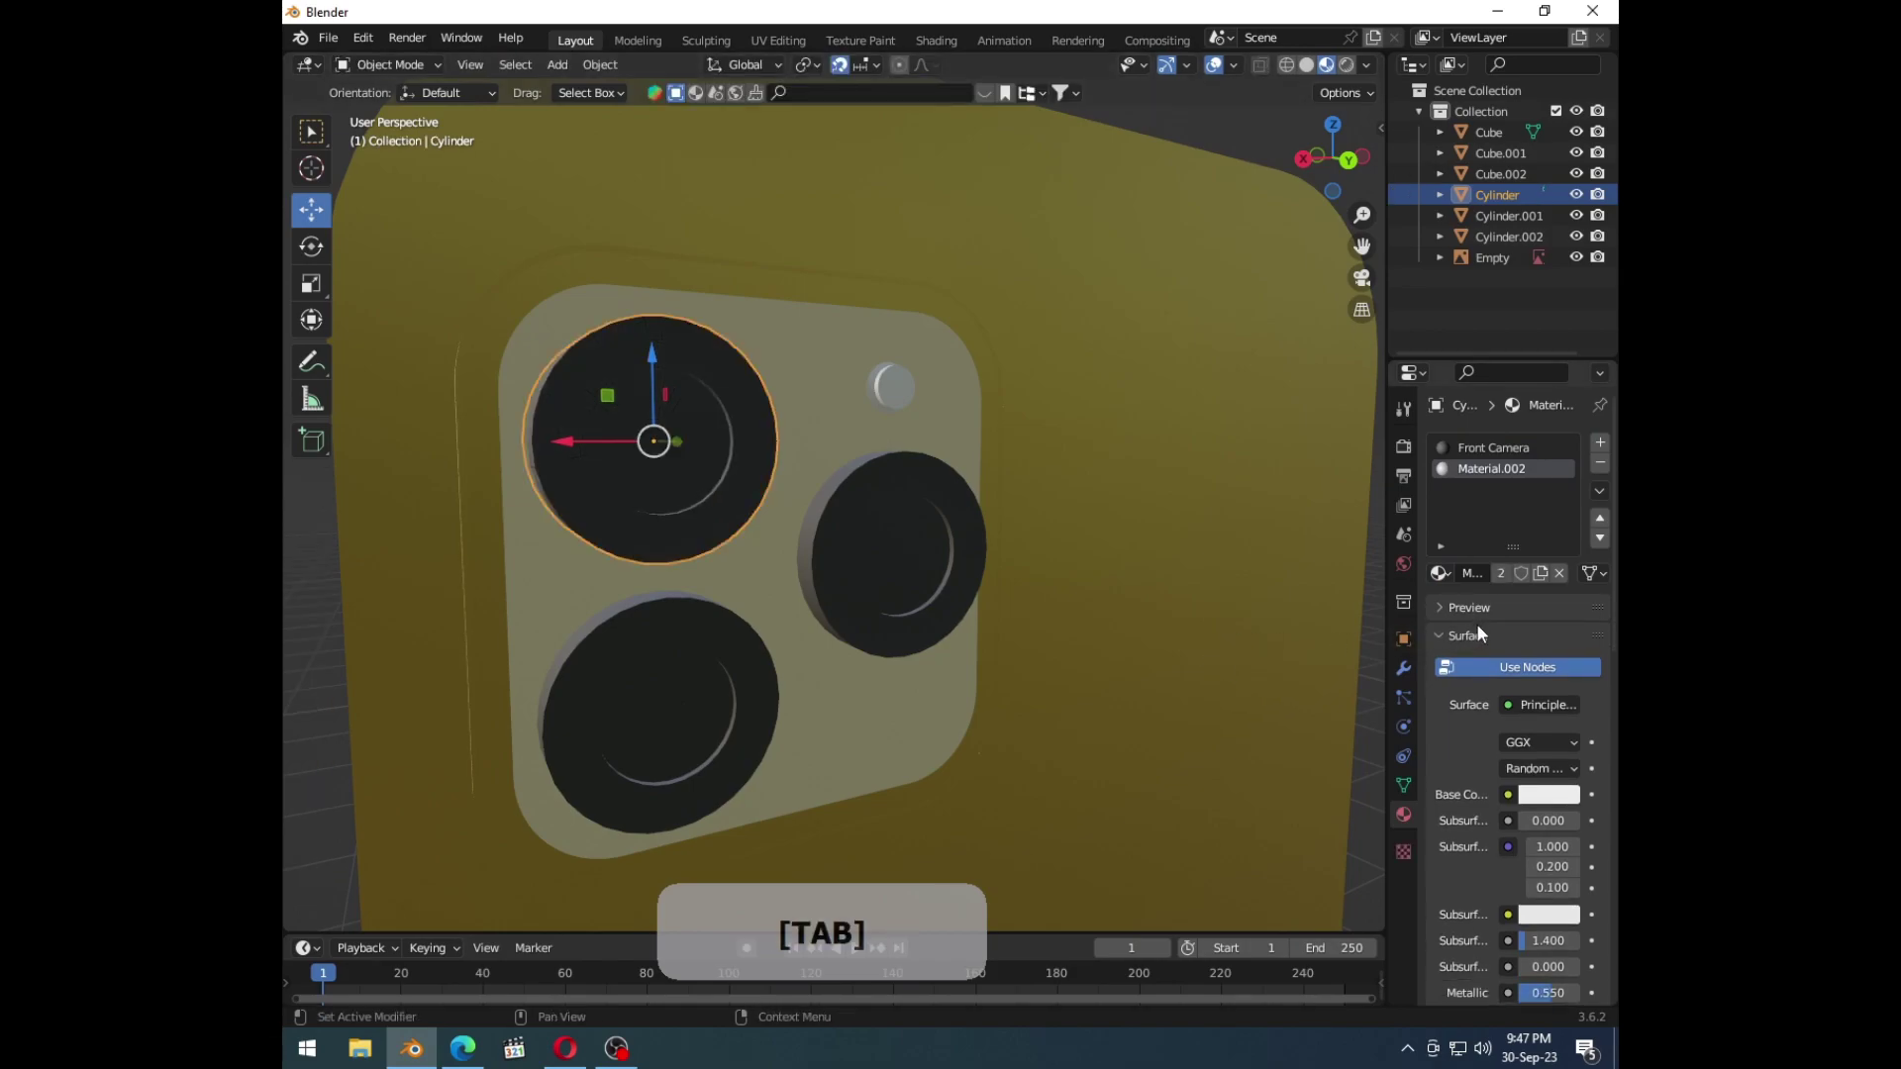
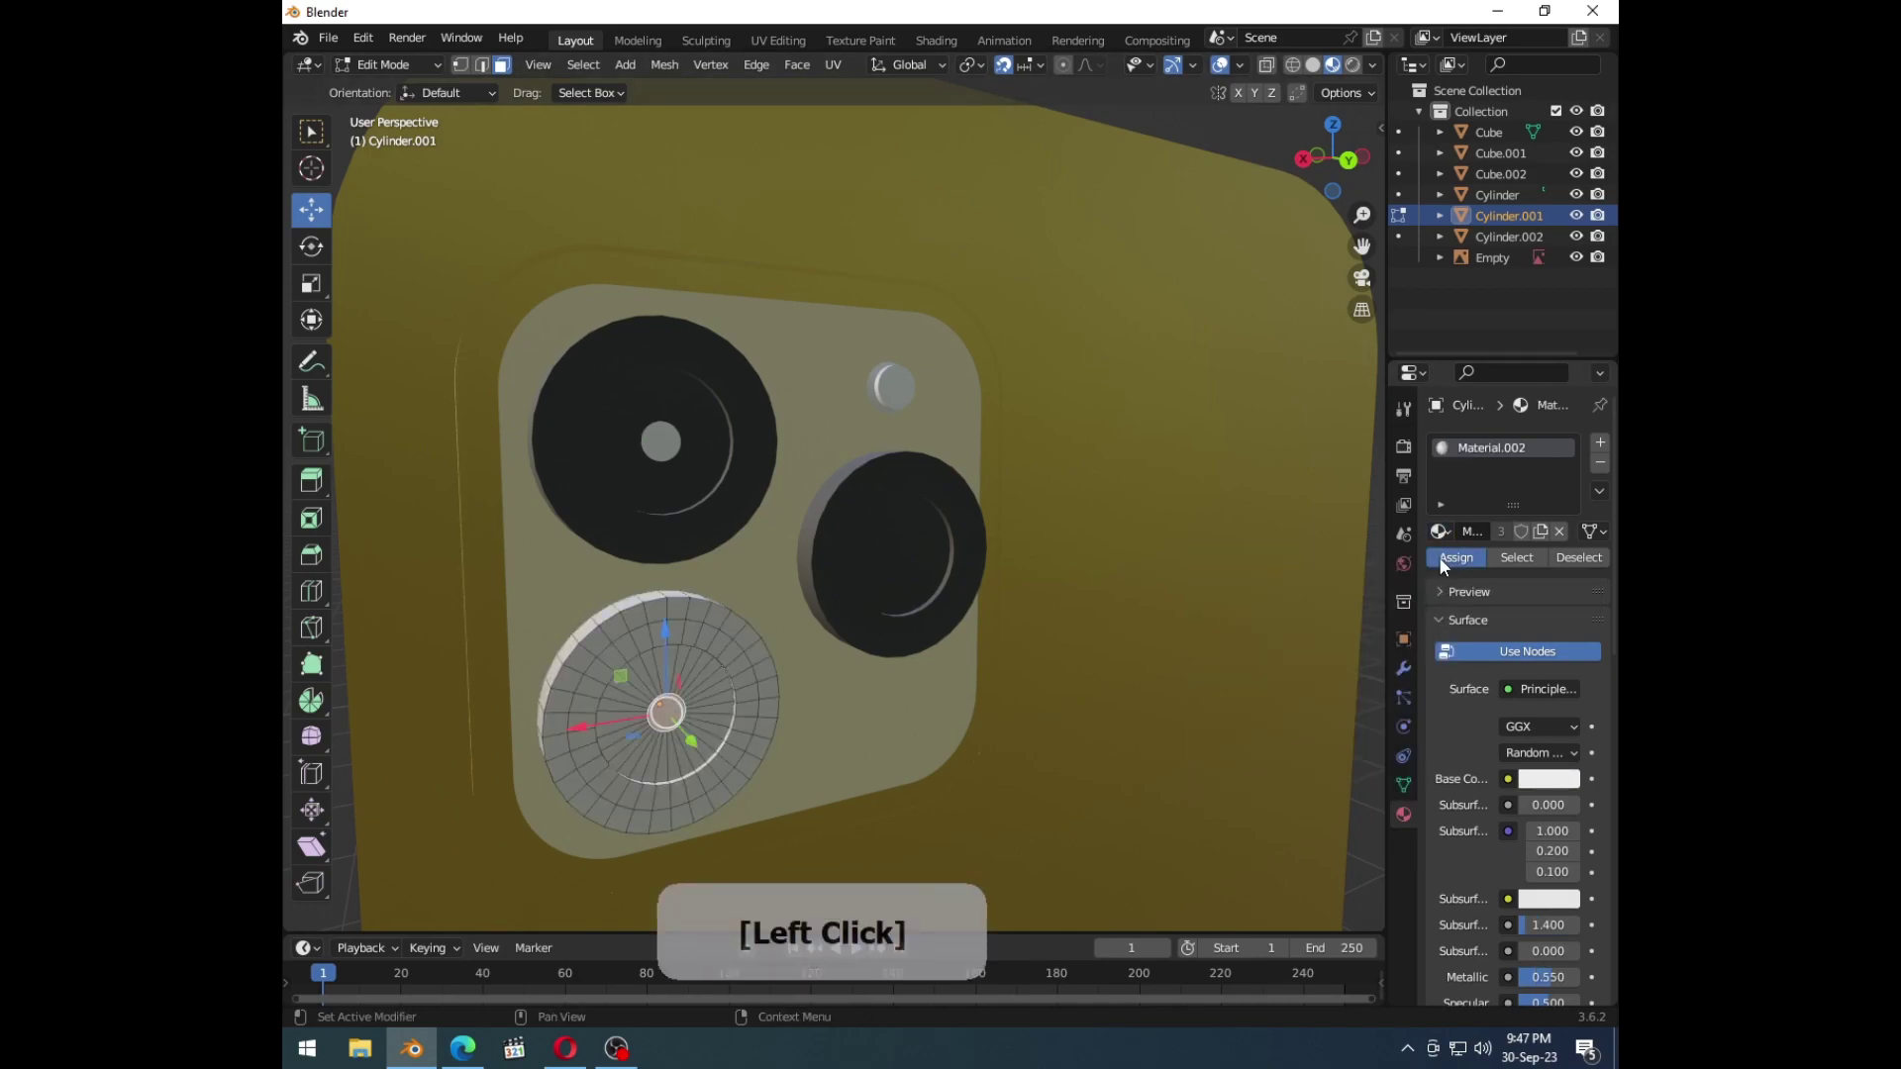
pyautogui.press('ctrl+z')
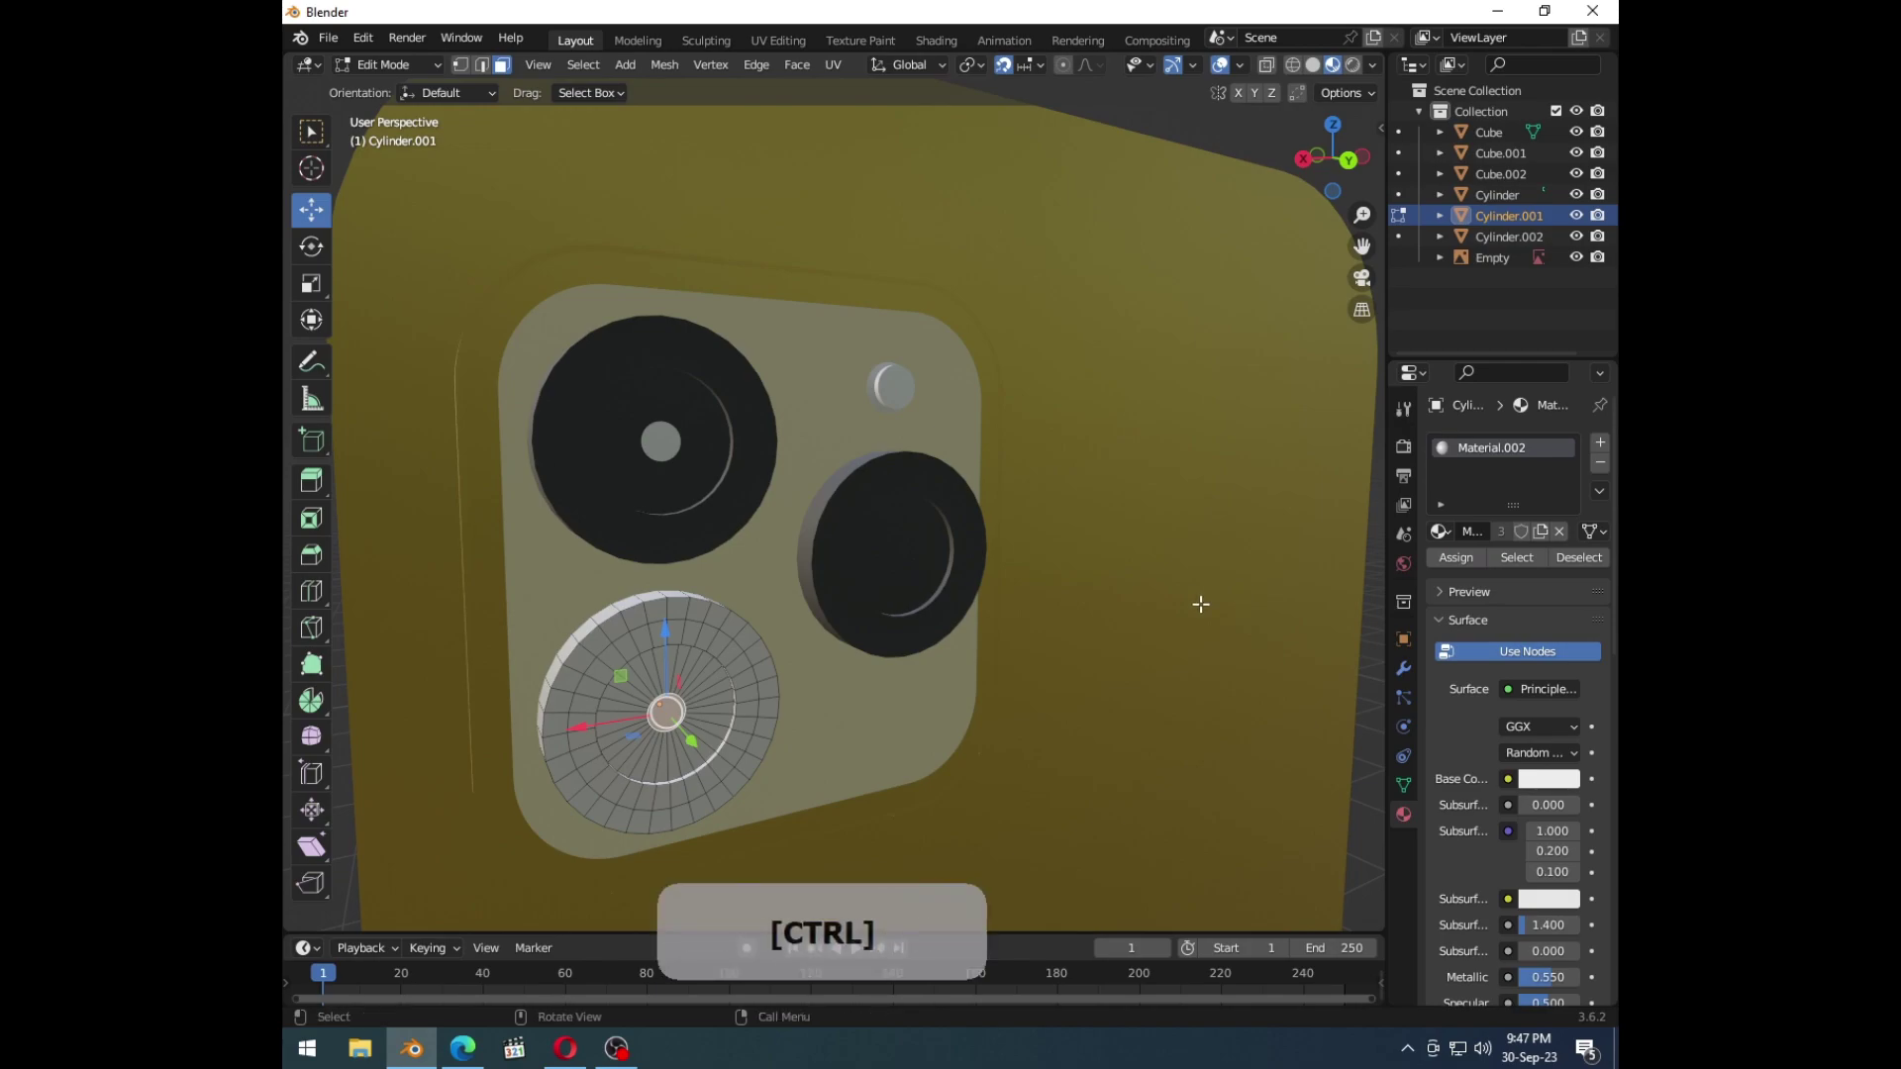
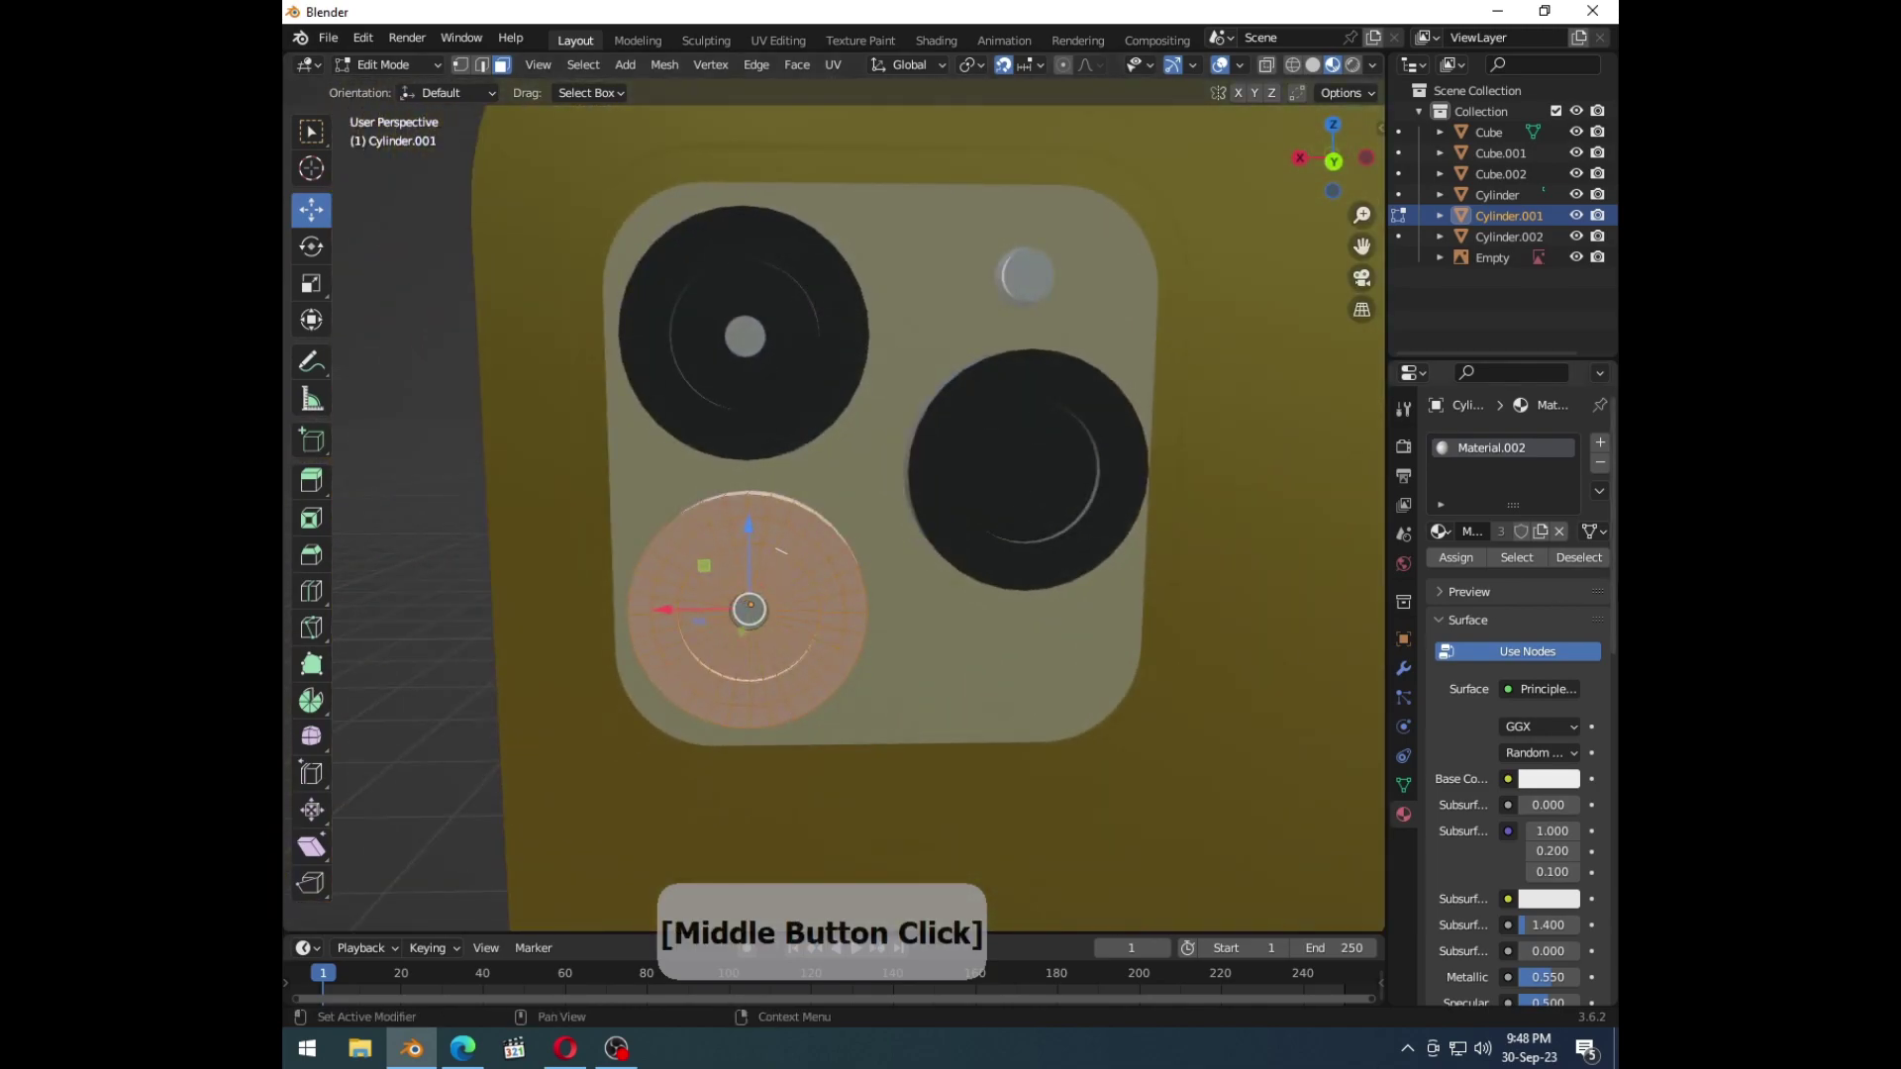
# Step: Pick the new material's colour and try an existing material on the upper-left lens's faces
pyautogui.click(1608, 440)
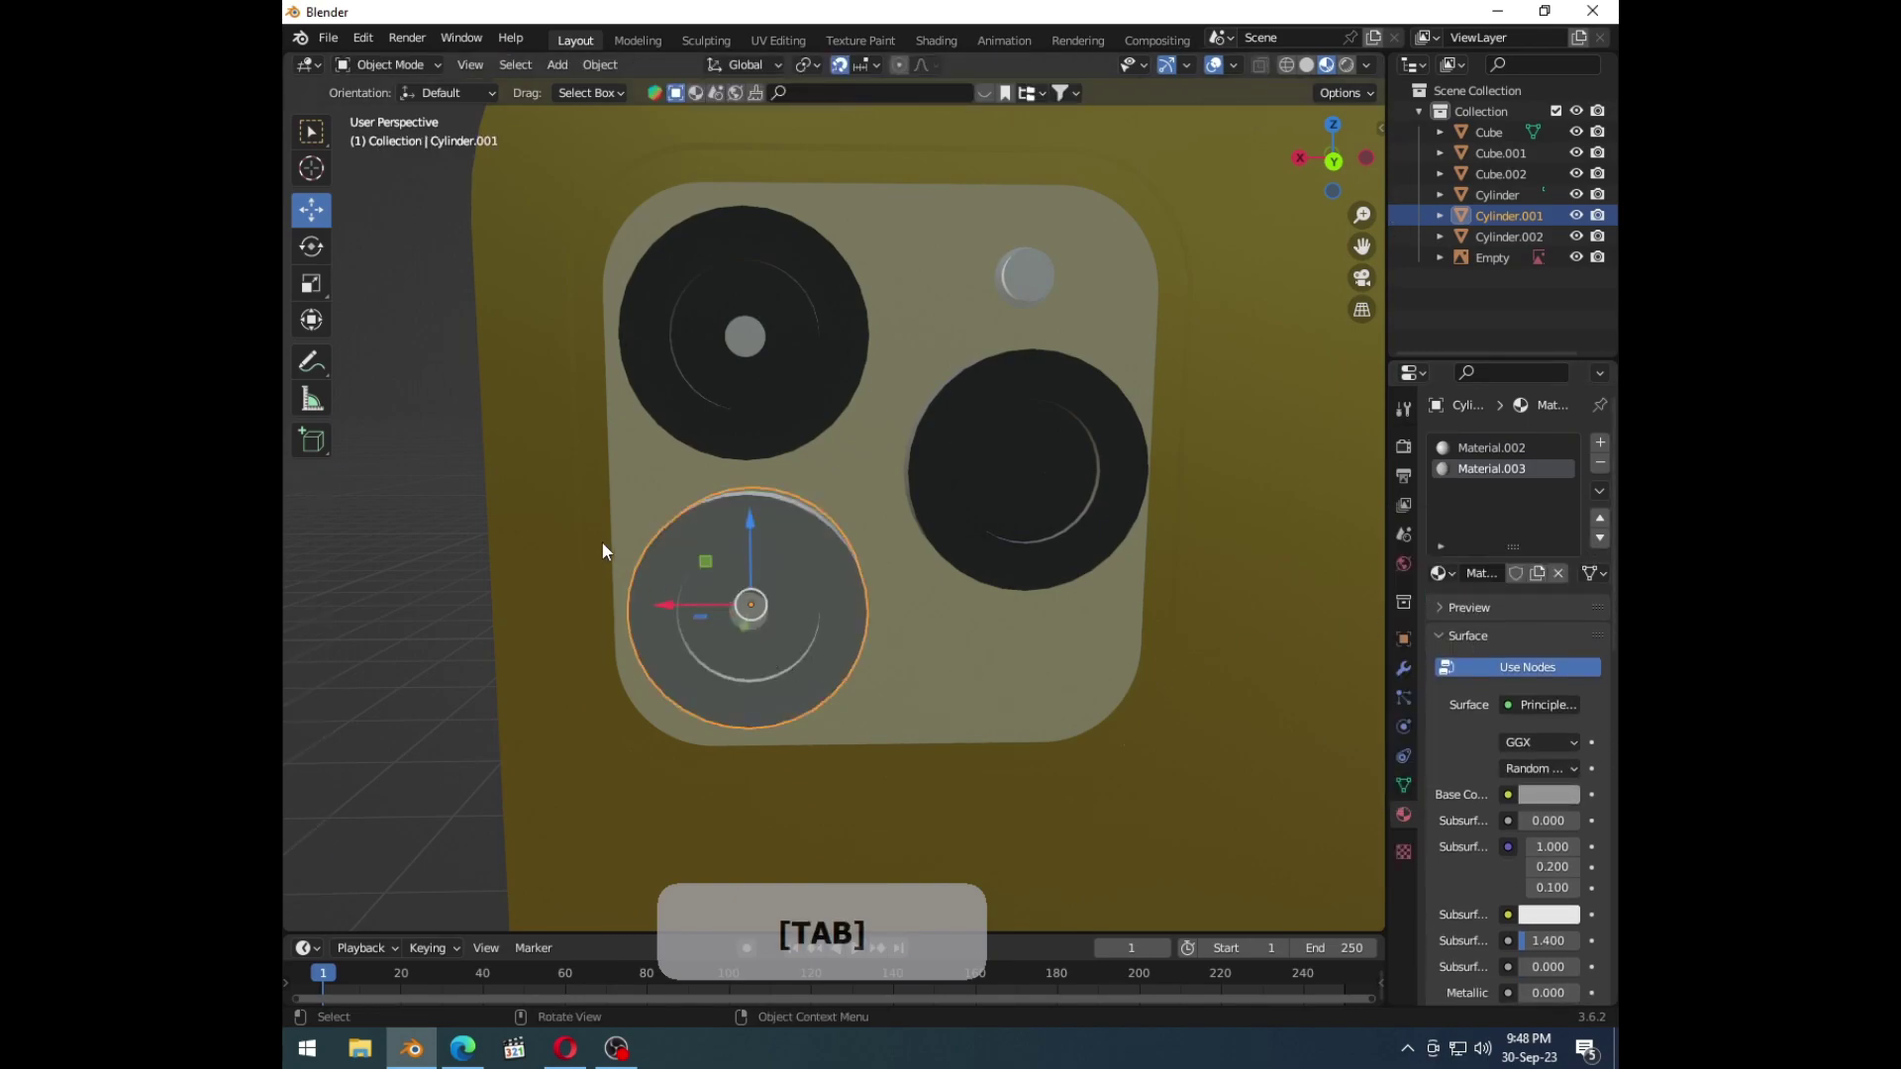
pyautogui.press('Tab')
pyautogui.click(449, 488)
pyautogui.middleClick(849, 567)
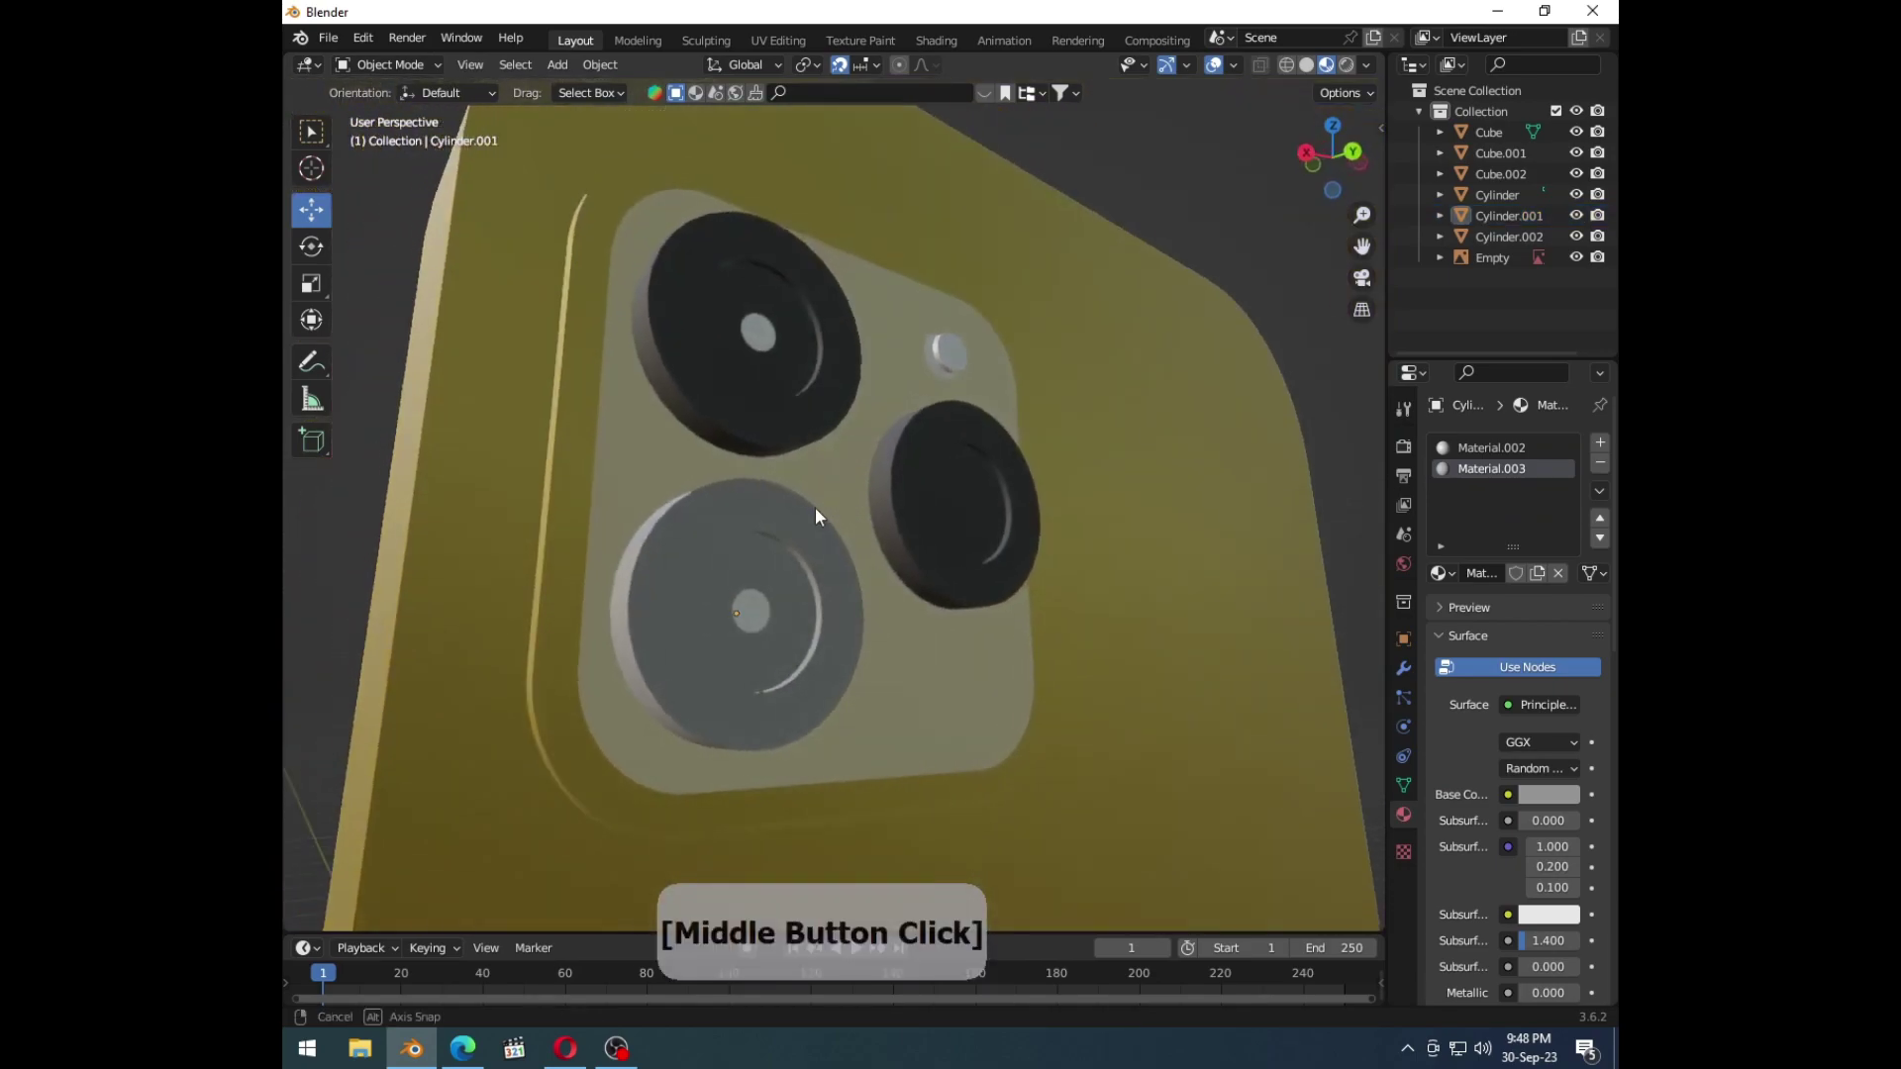
pyautogui.click(770, 405)
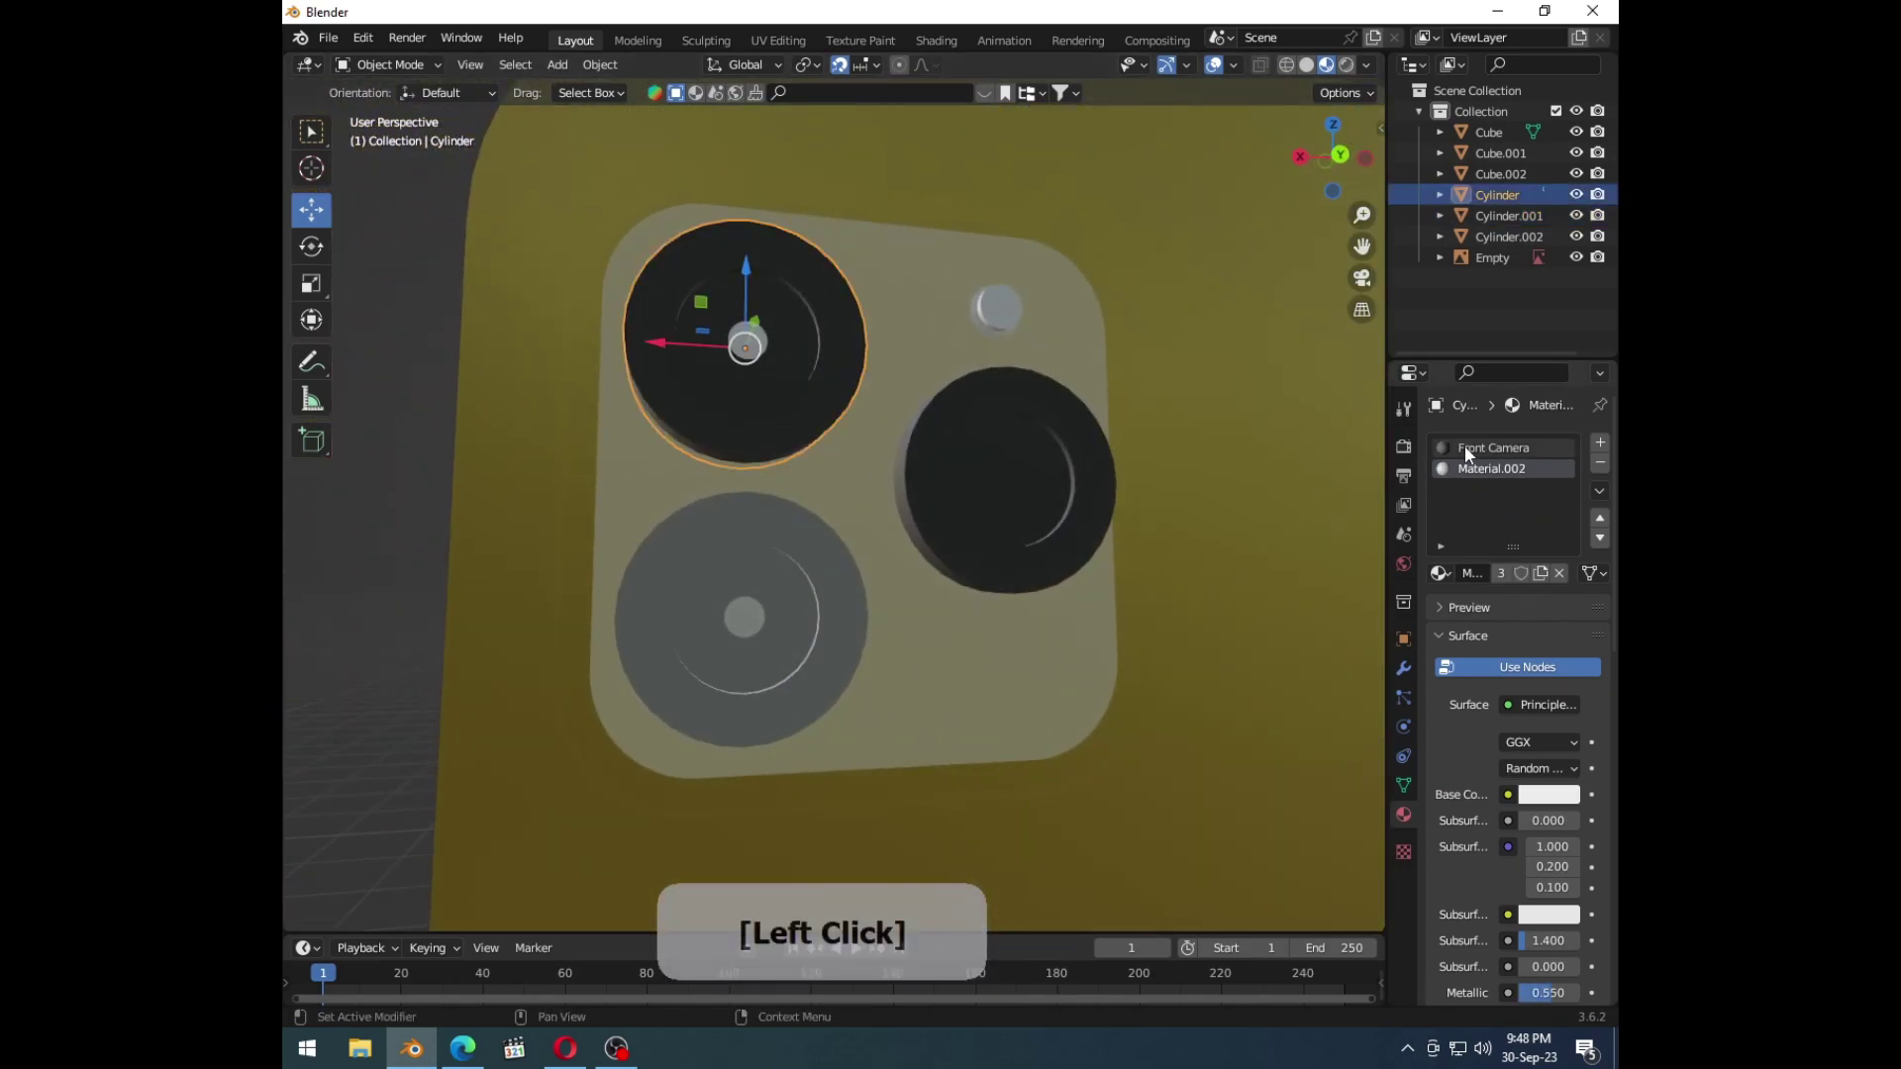
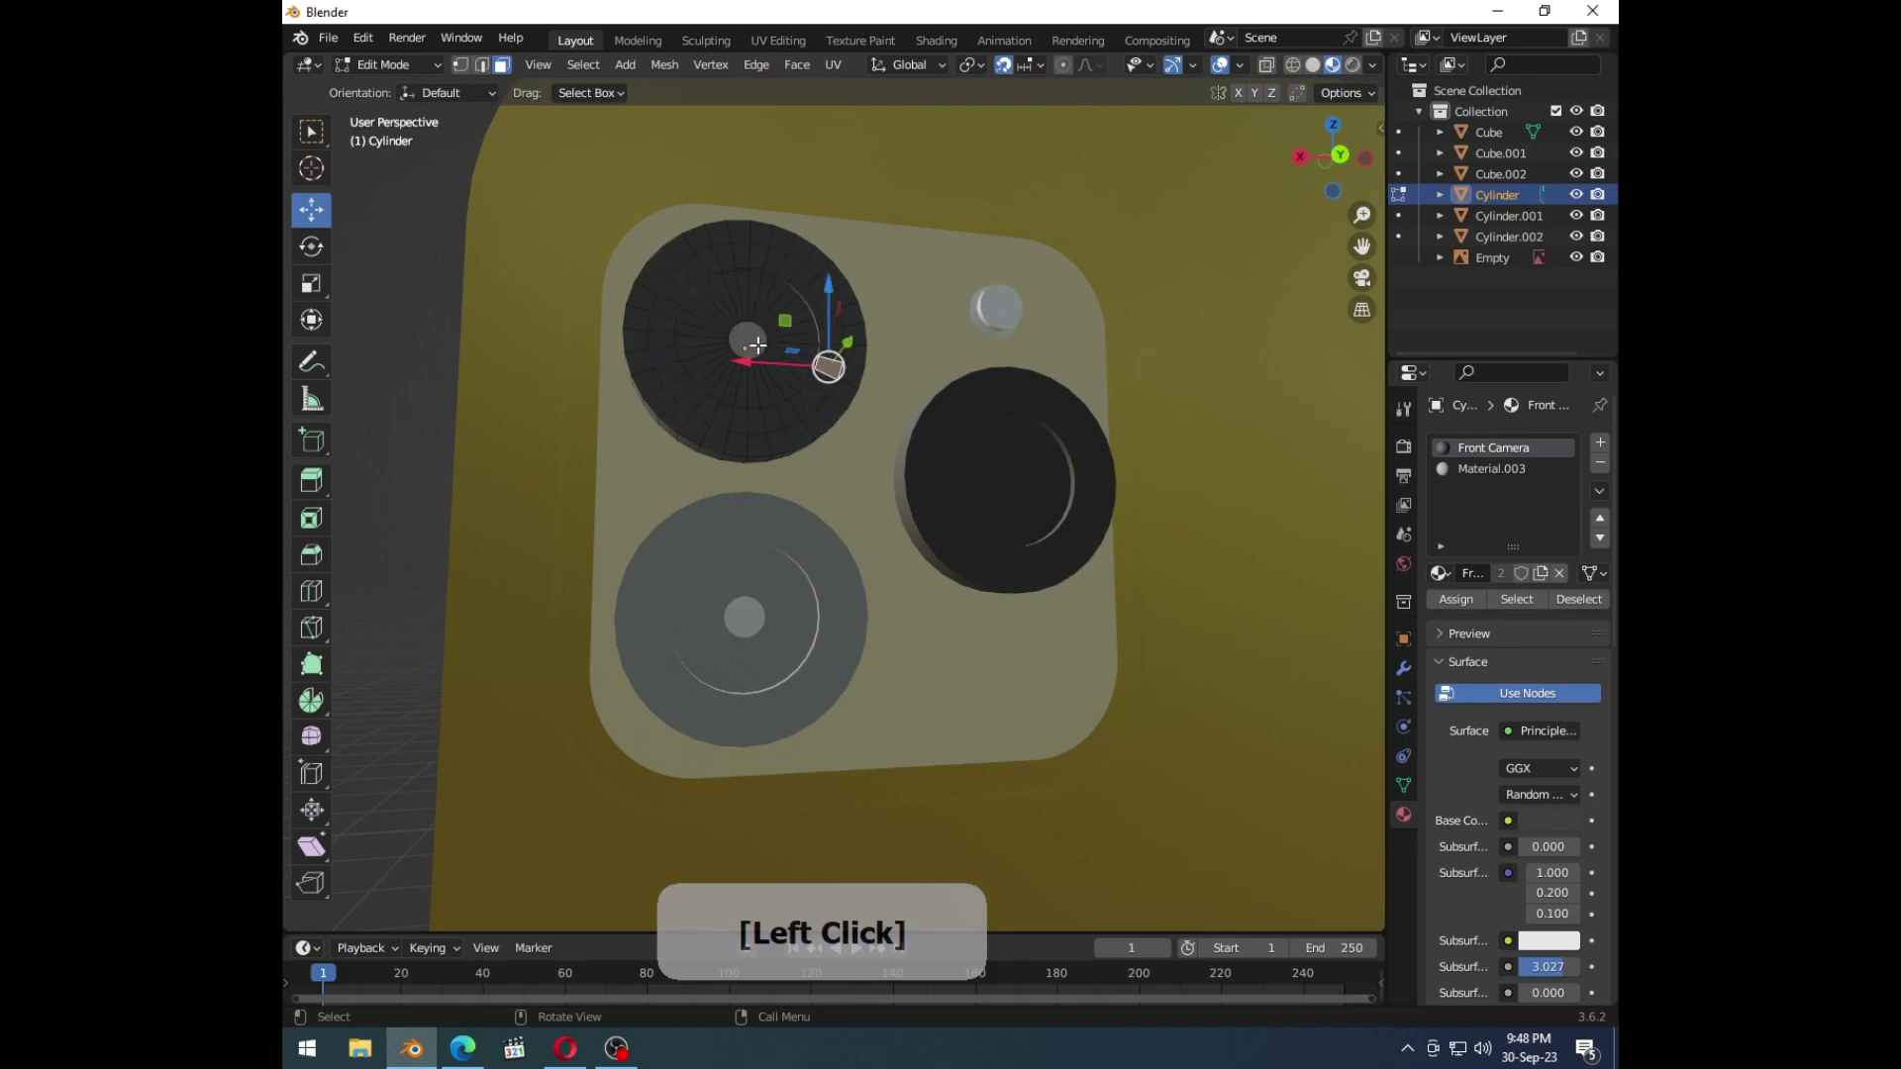
pyautogui.press('a')
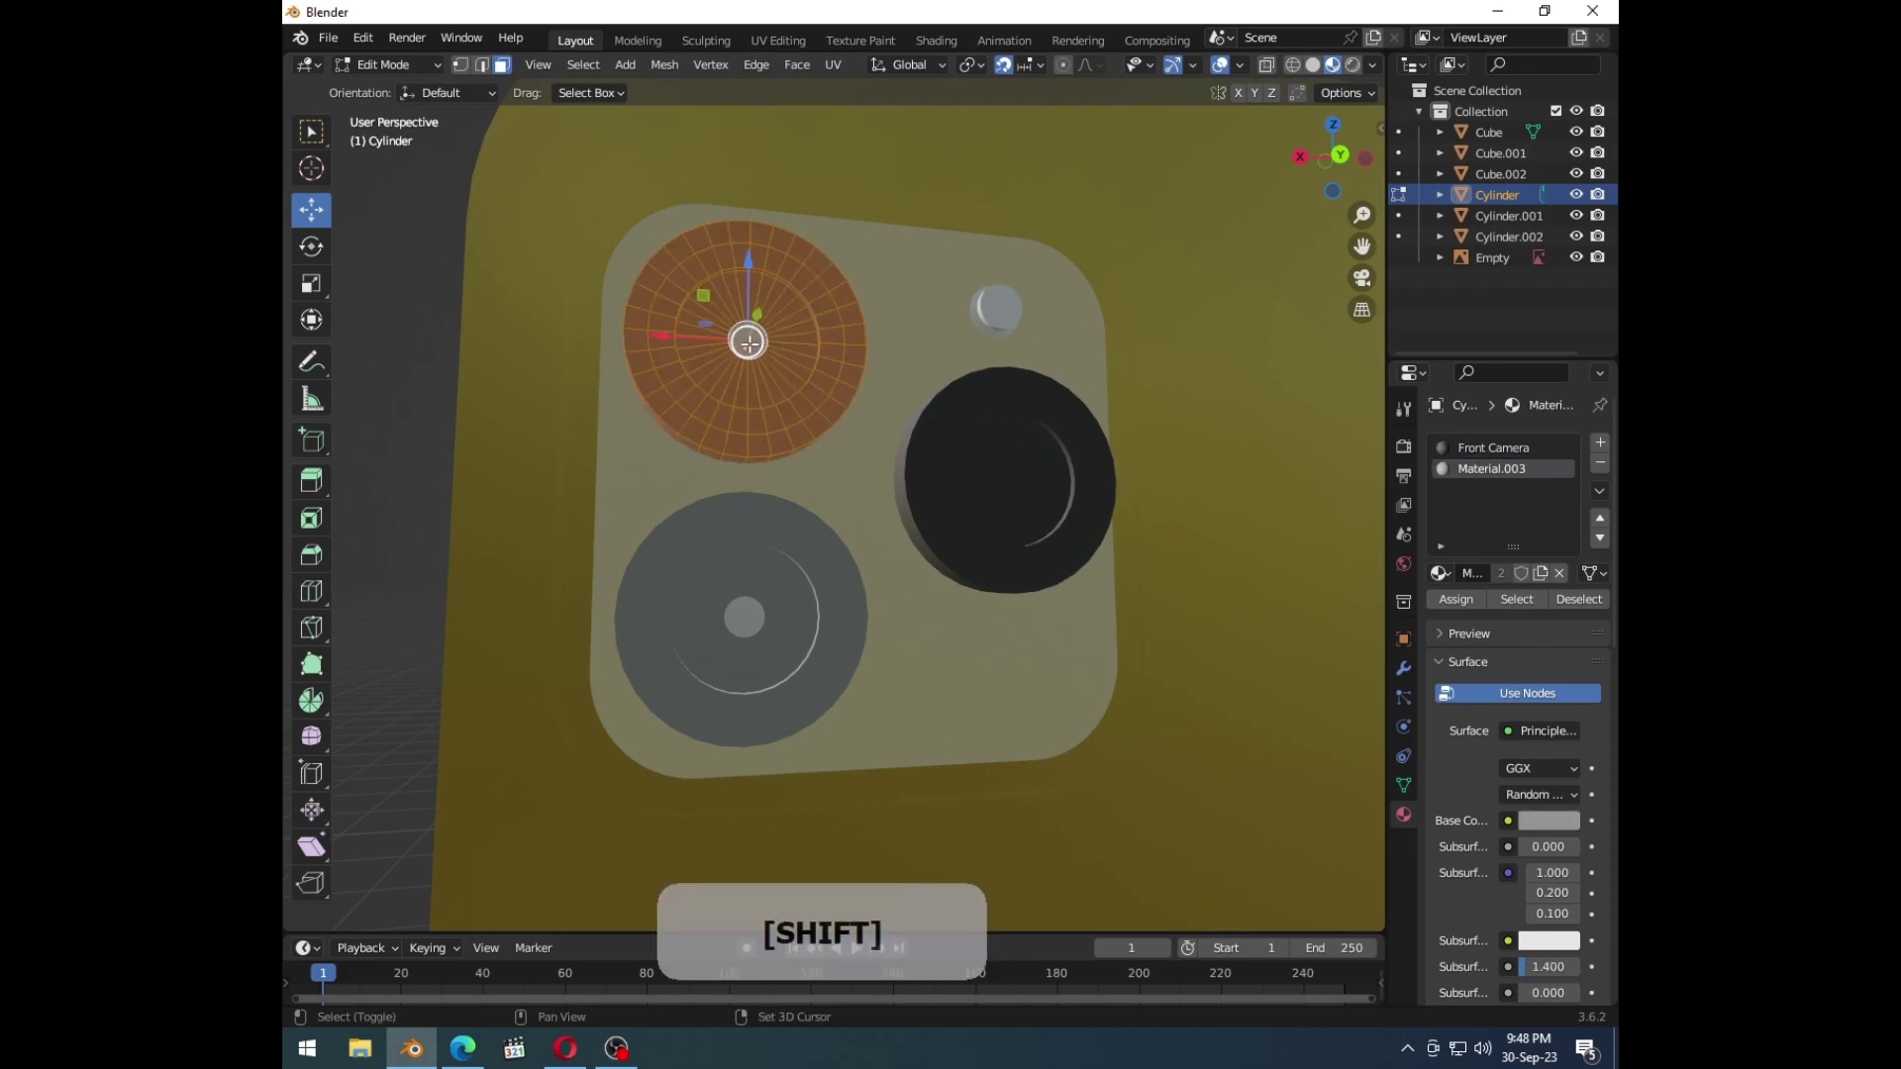
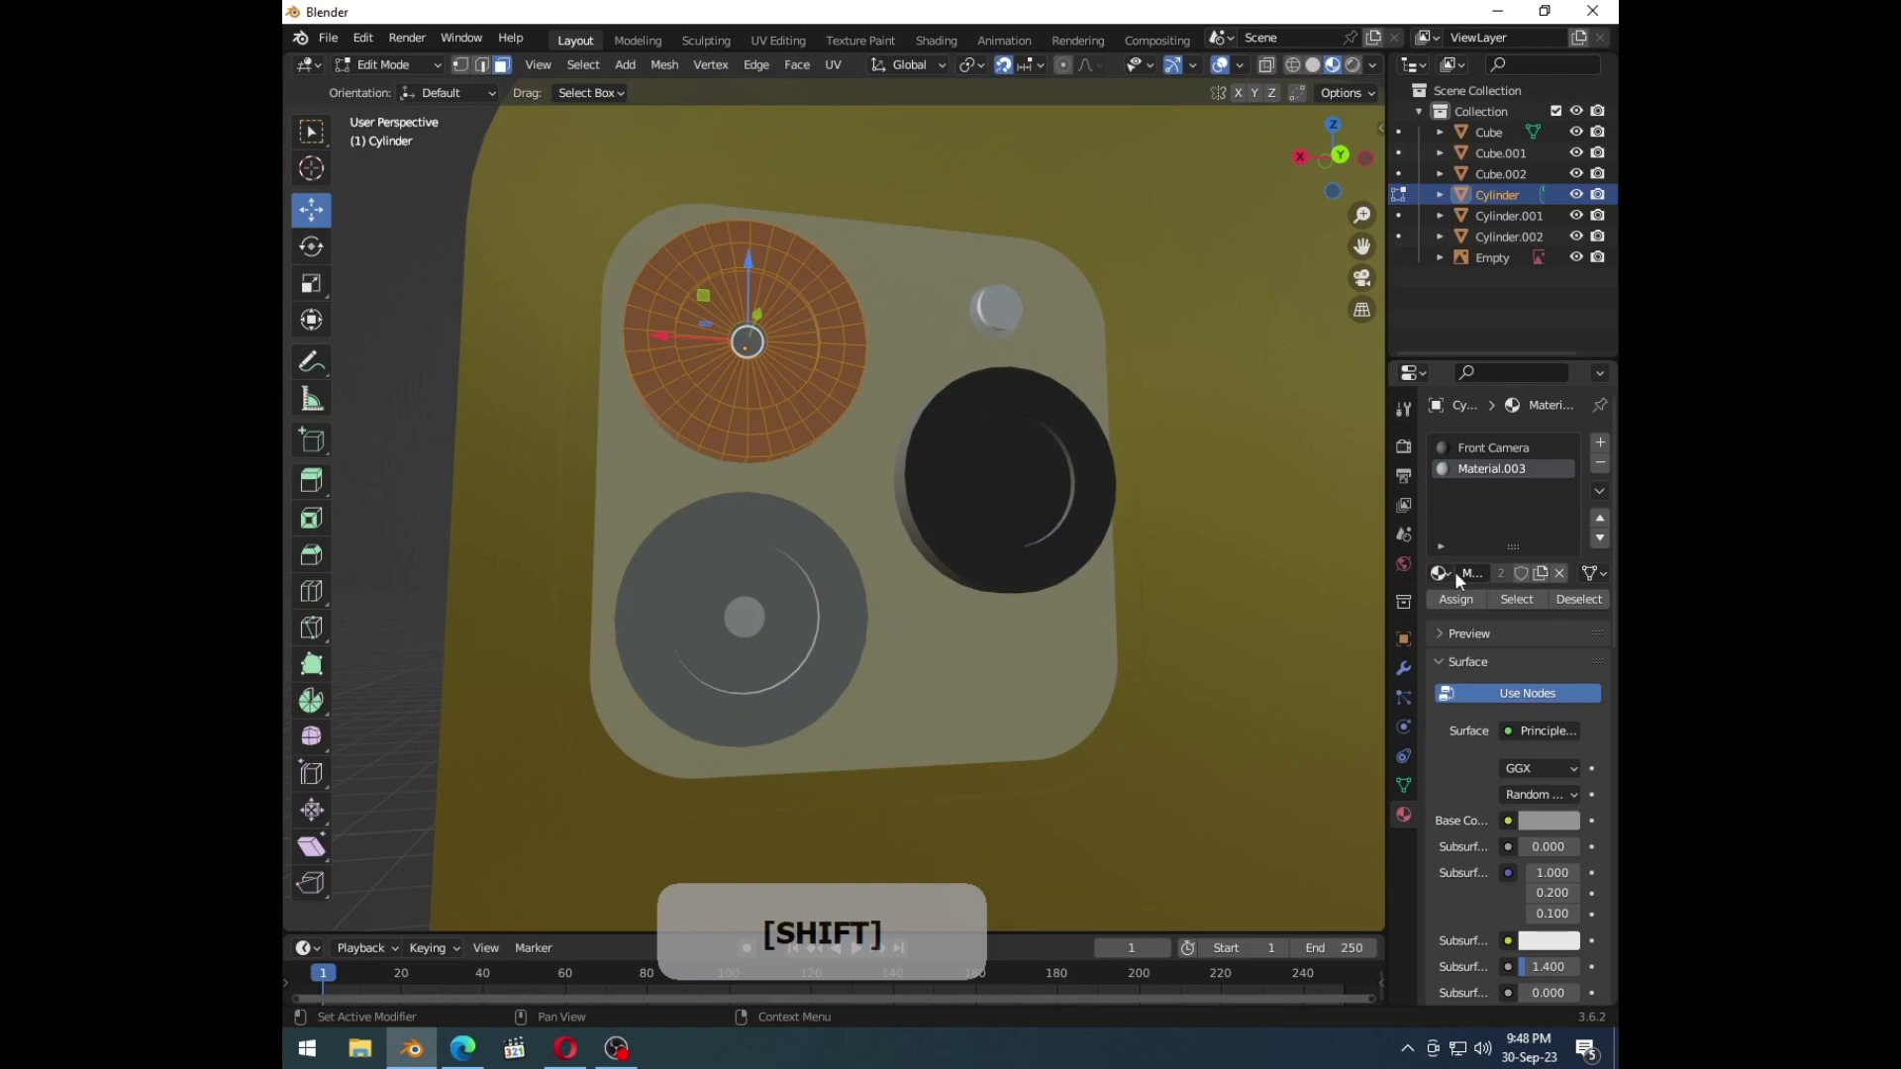
pyautogui.click(1456, 580)
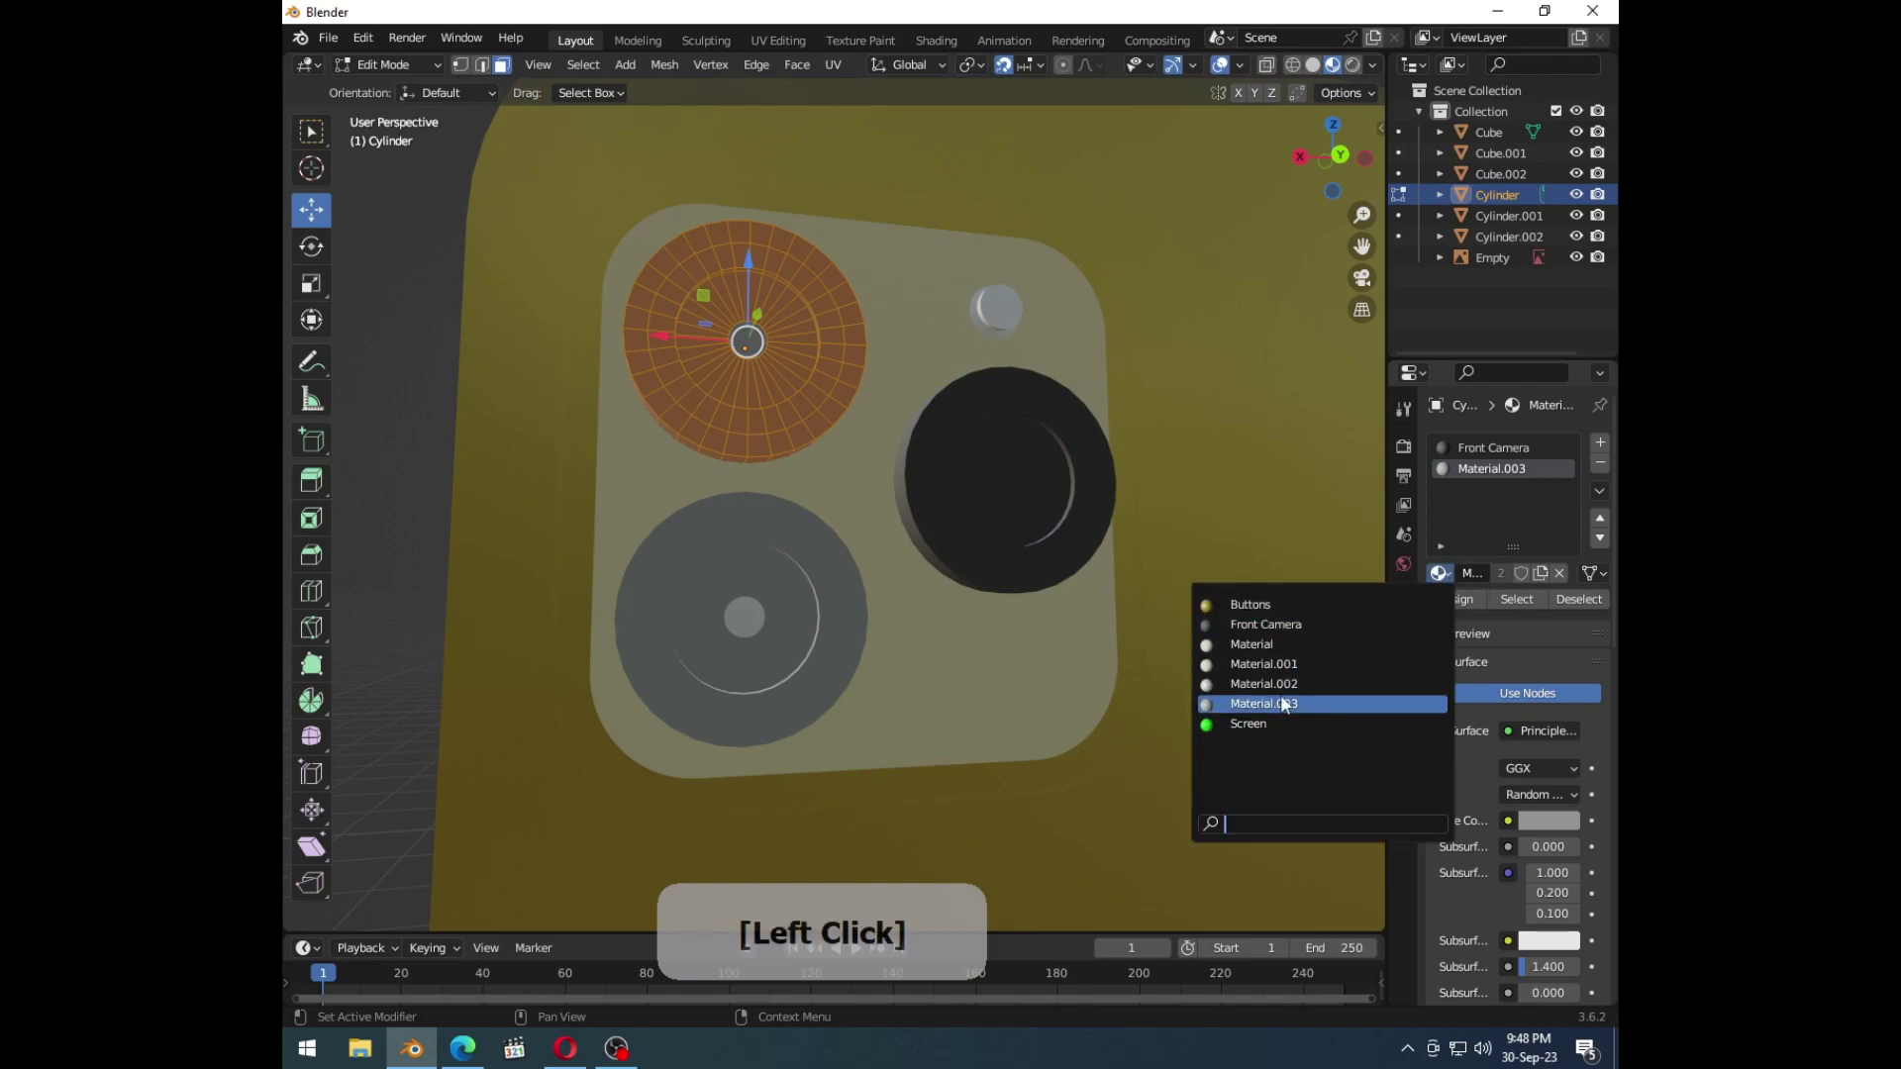
pyautogui.press('Tab')
pyautogui.click(452, 507)
pyautogui.middleClick(773, 558)
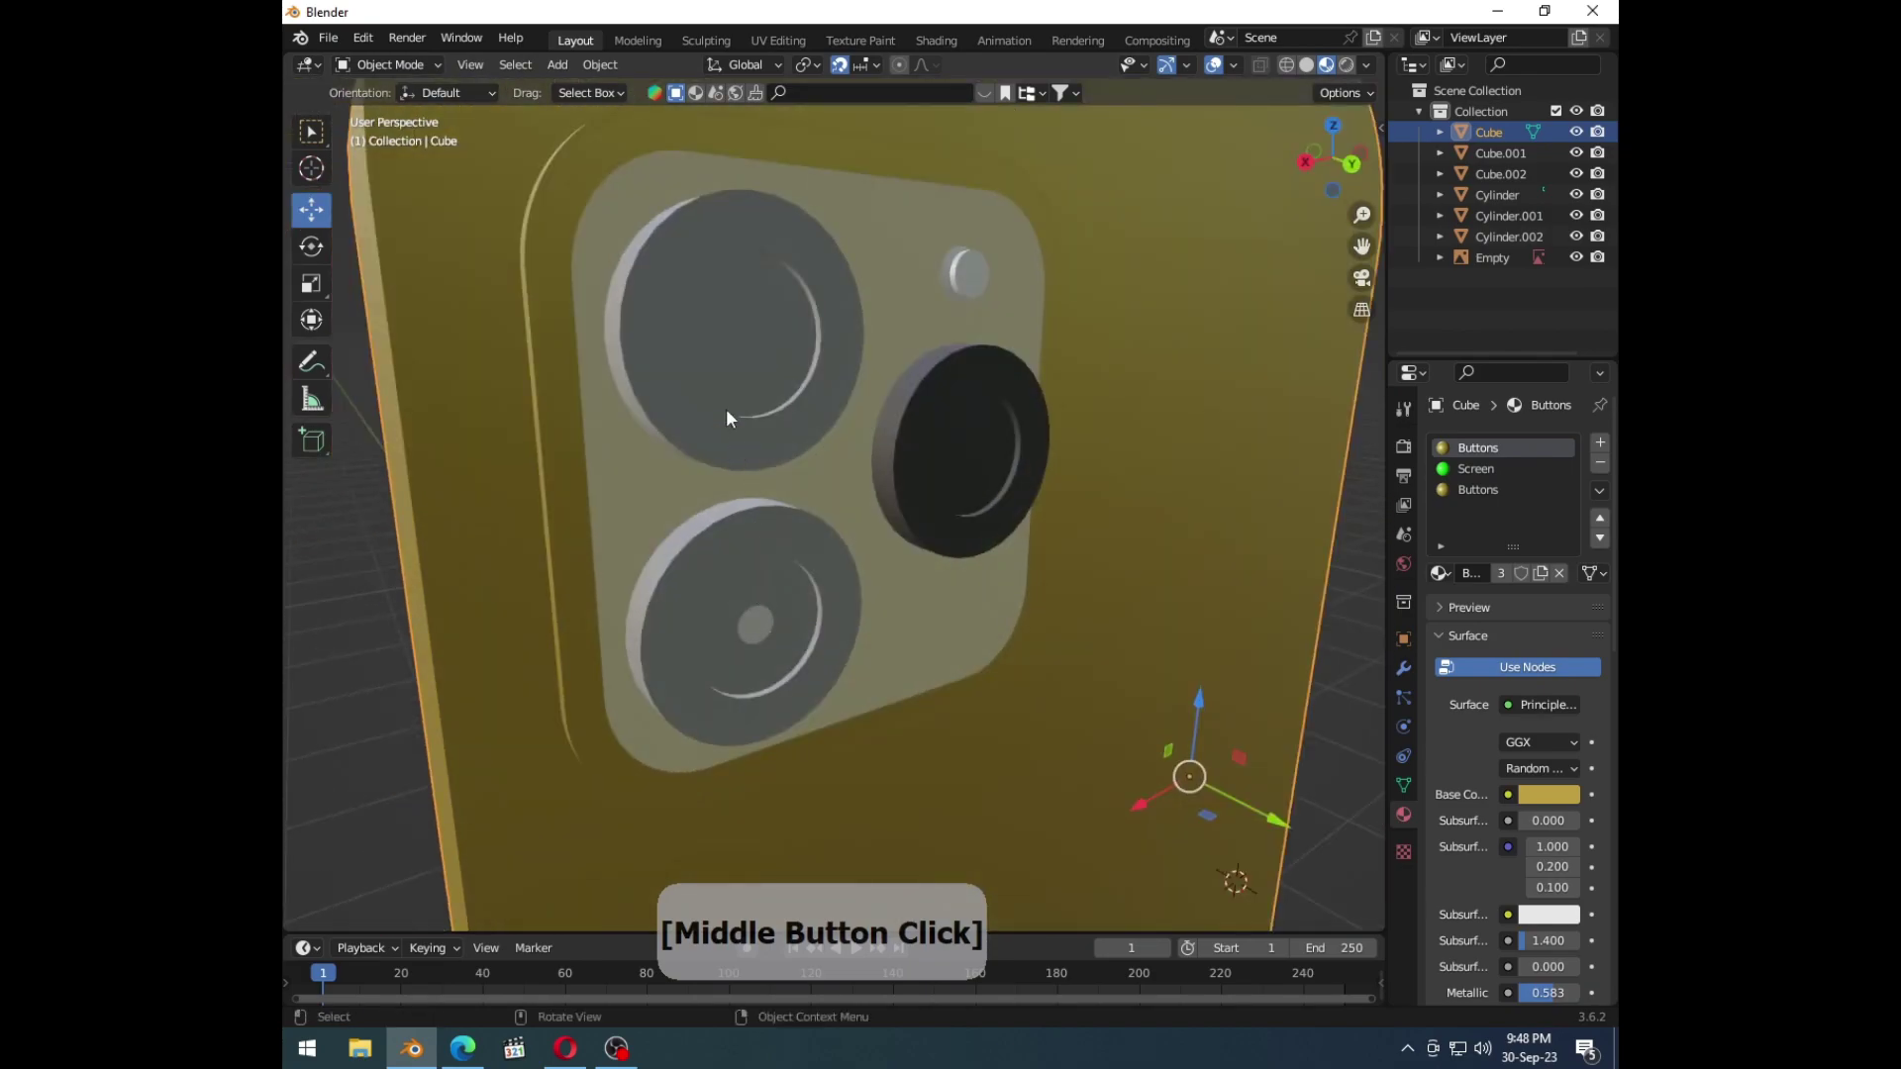
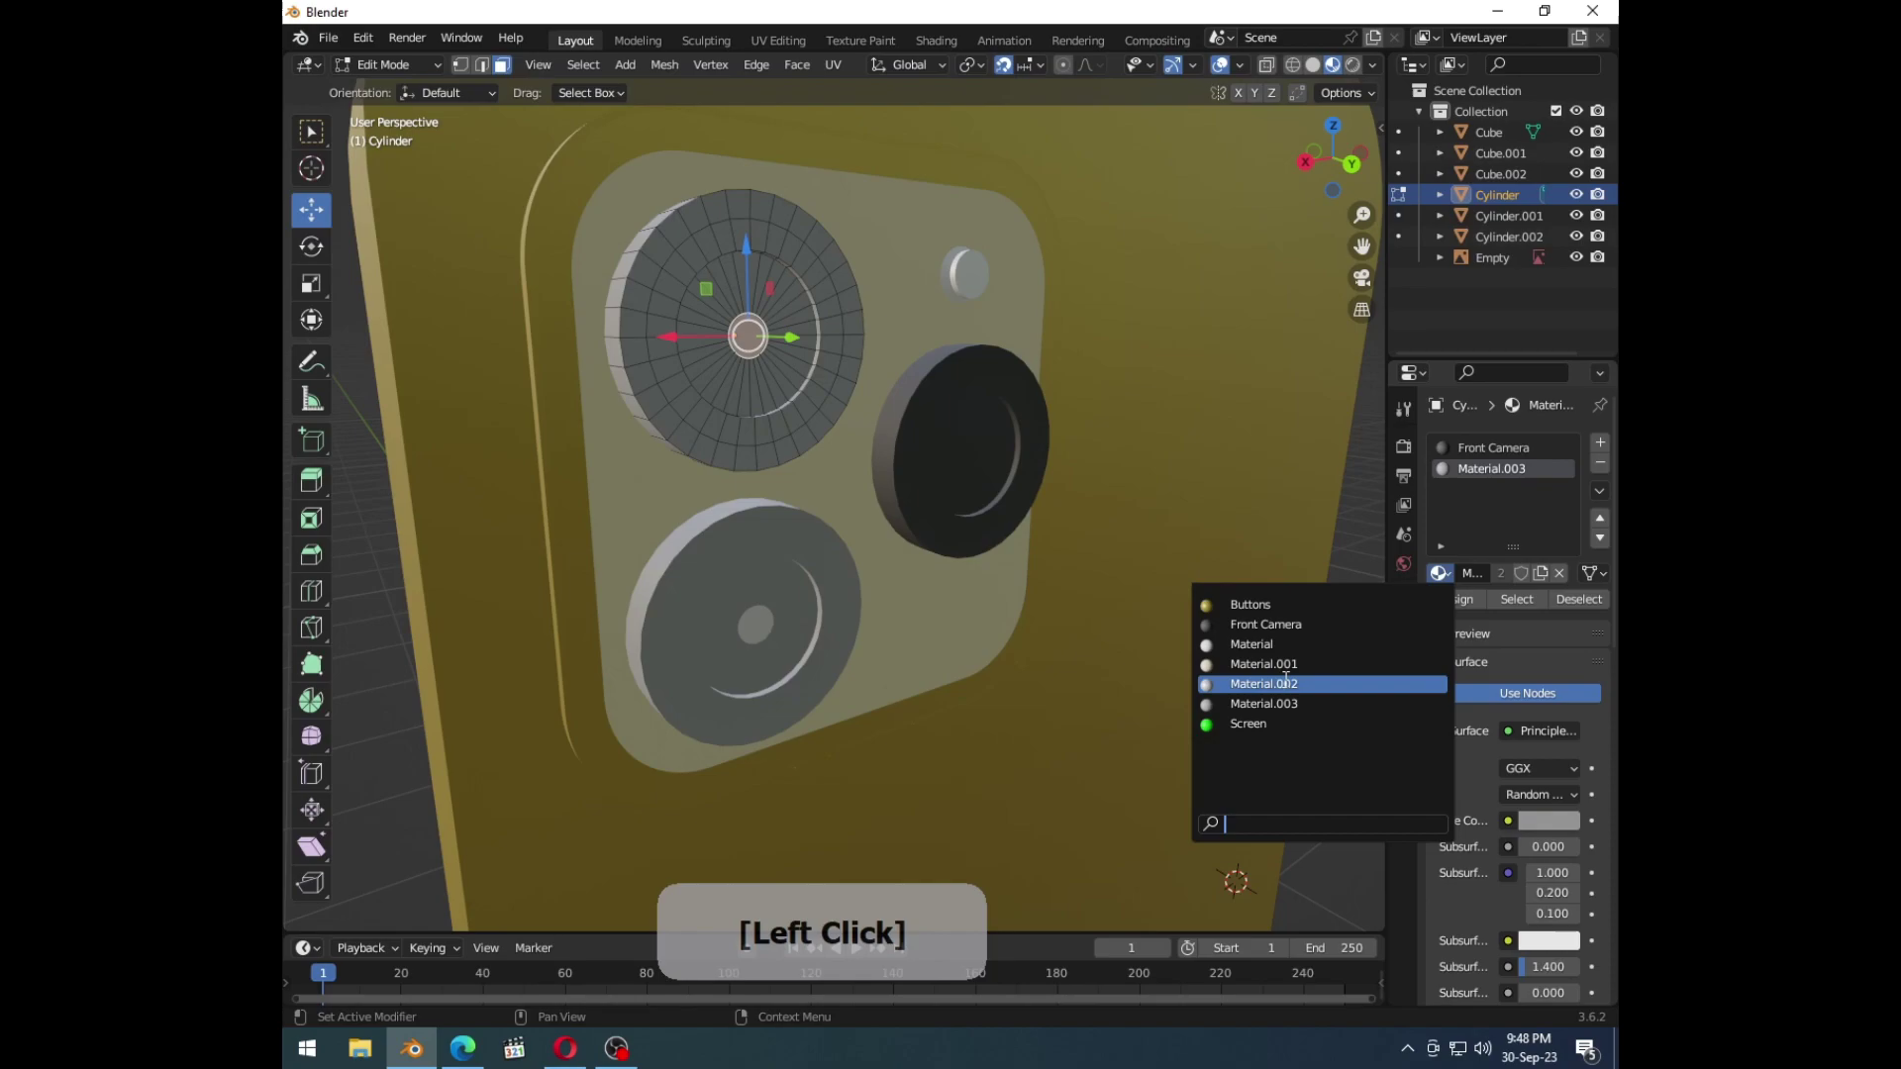
# Step: Undo that assignment and select all three lenses plus the flash to share one material
pyautogui.press('ctrl+z')
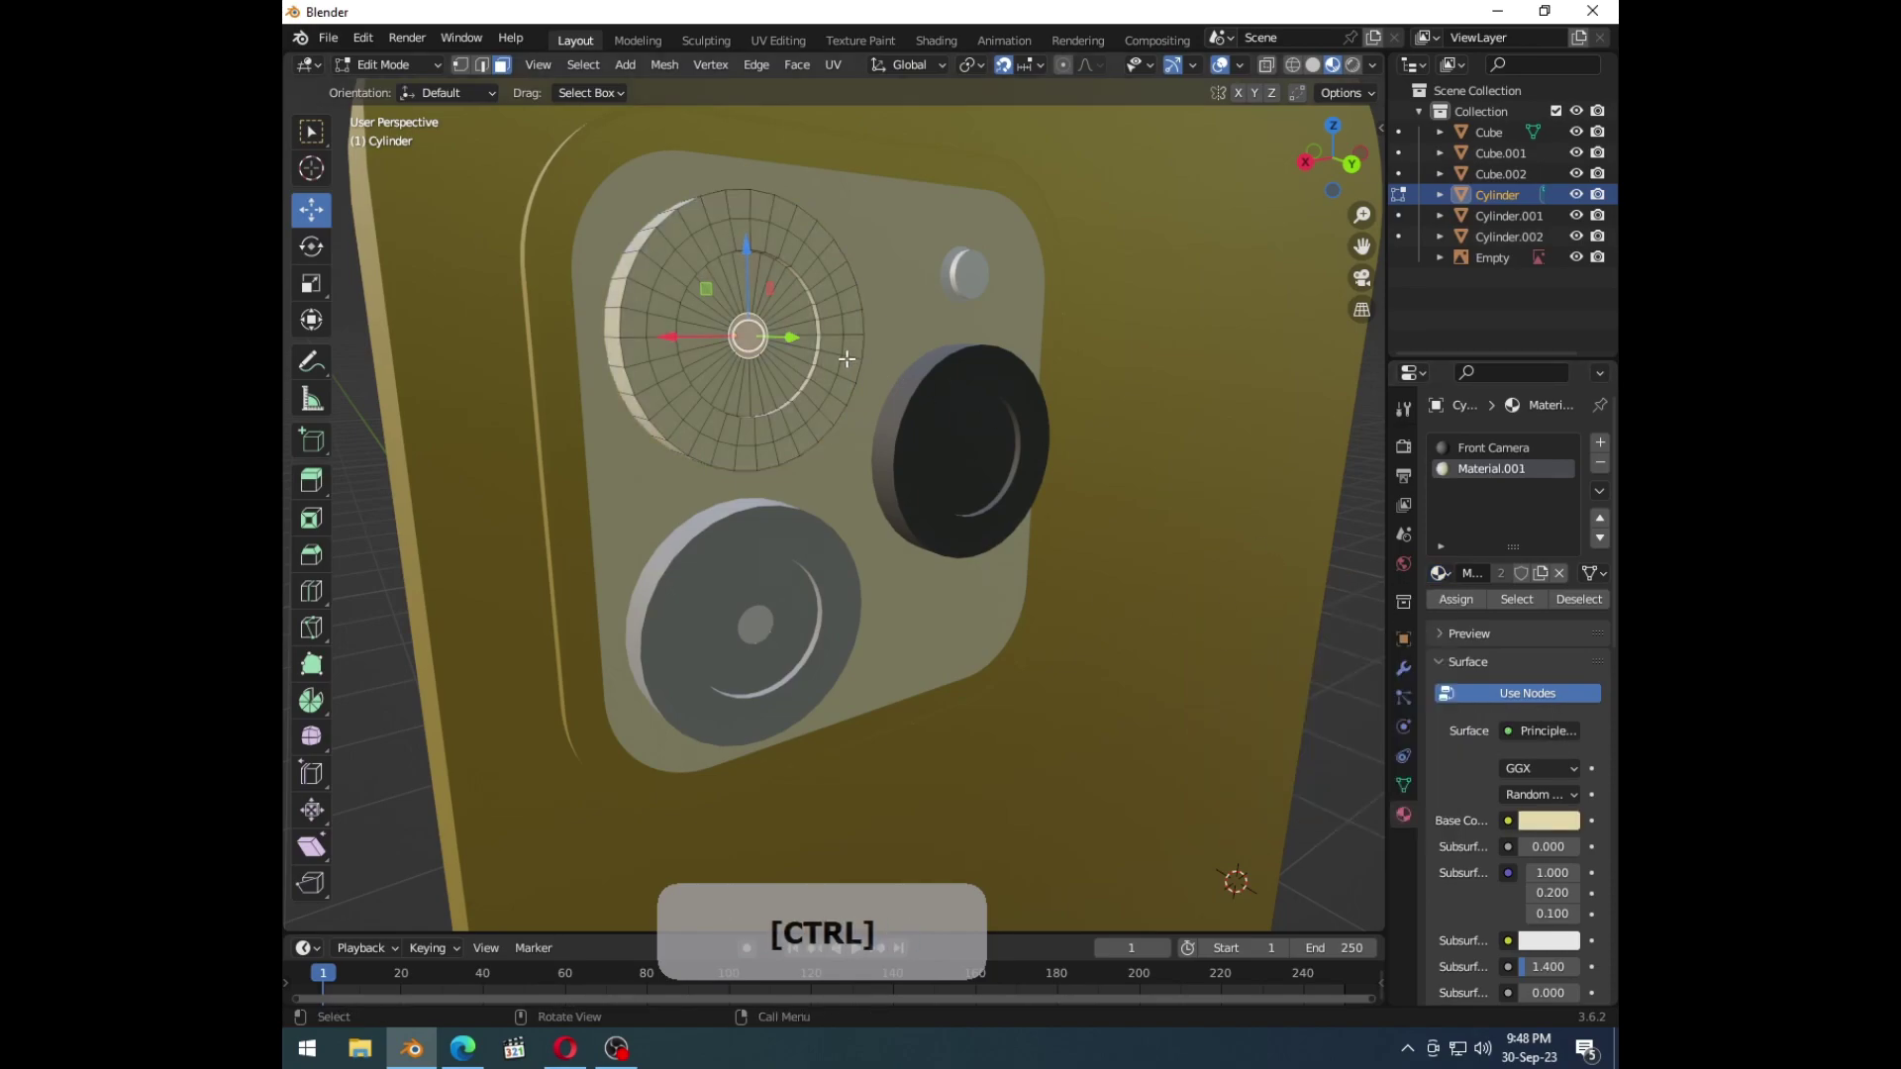
pyautogui.press('ctrl+z')
pyautogui.press('ctrl+z')
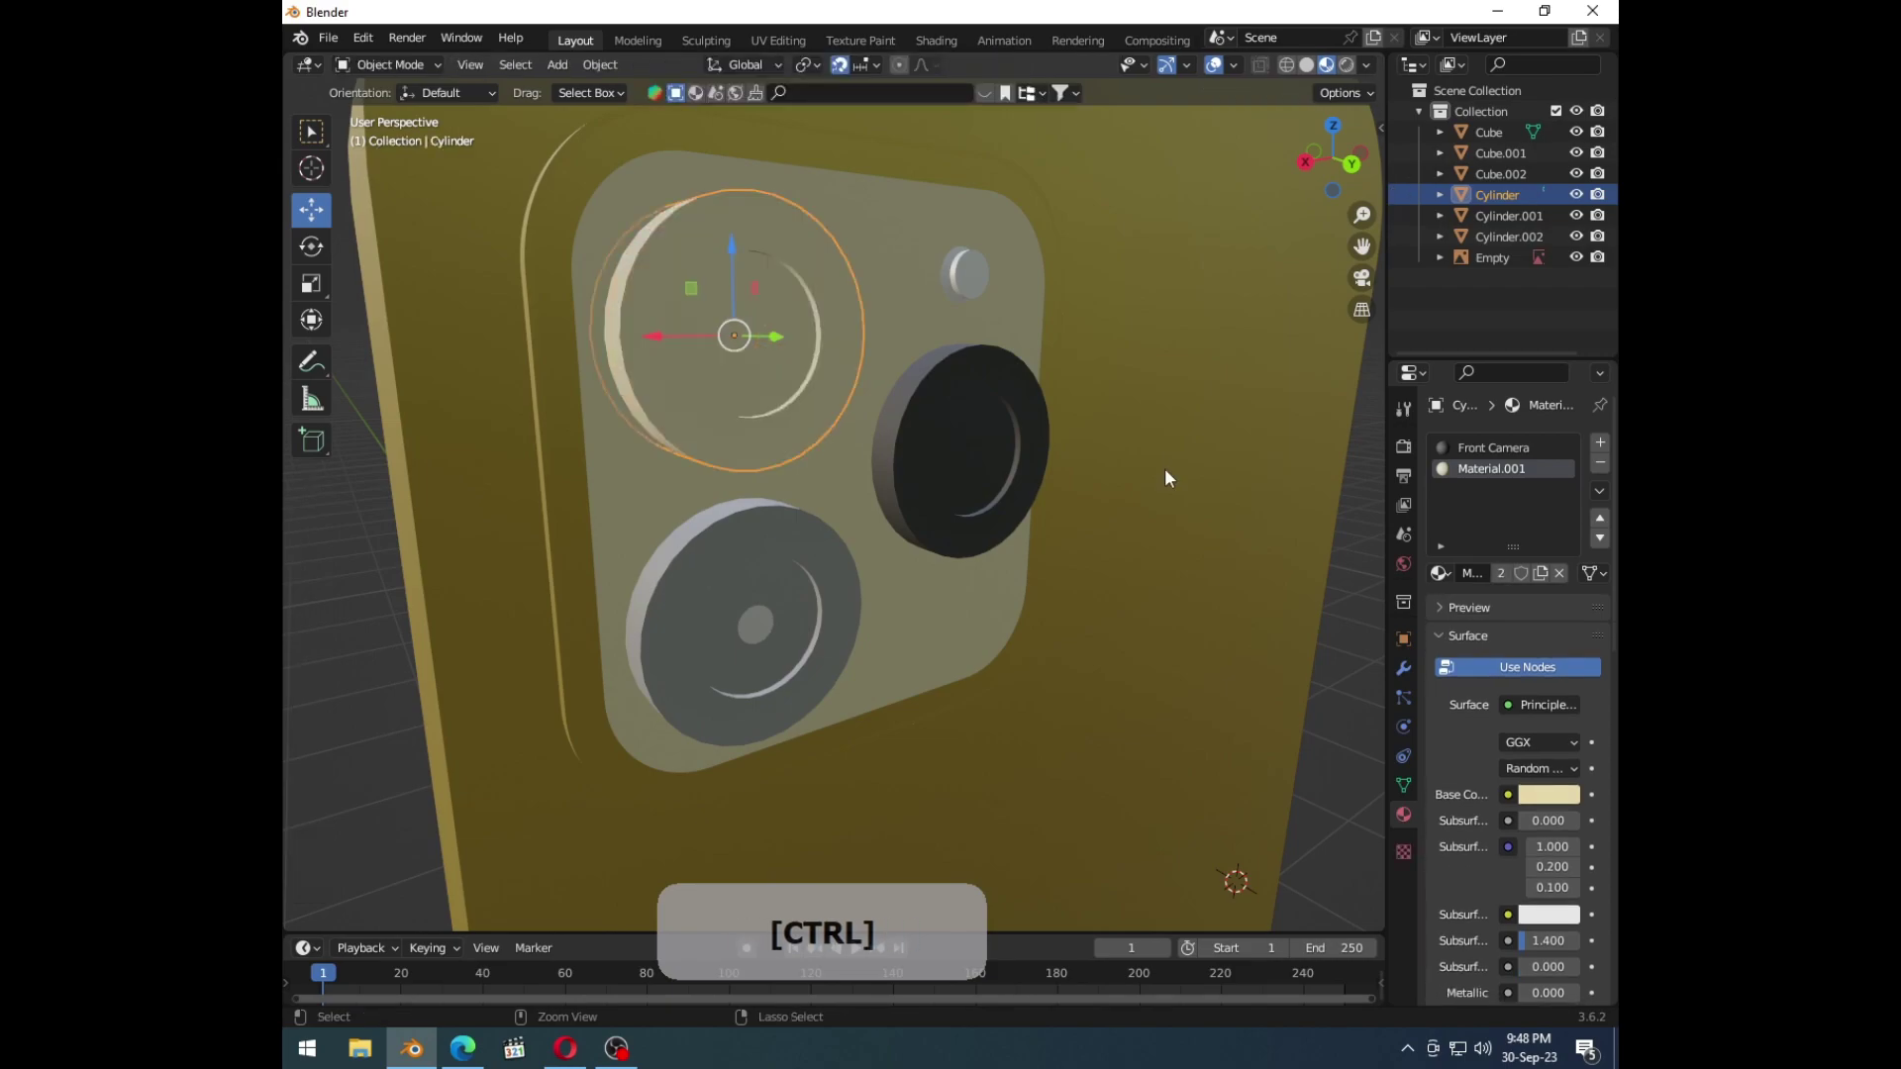
pyautogui.click(1357, 639)
pyautogui.middleClick(844, 542)
pyautogui.click(919, 503)
pyautogui.click(833, 469)
pyautogui.click(814, 576)
pyautogui.click(1452, 581)
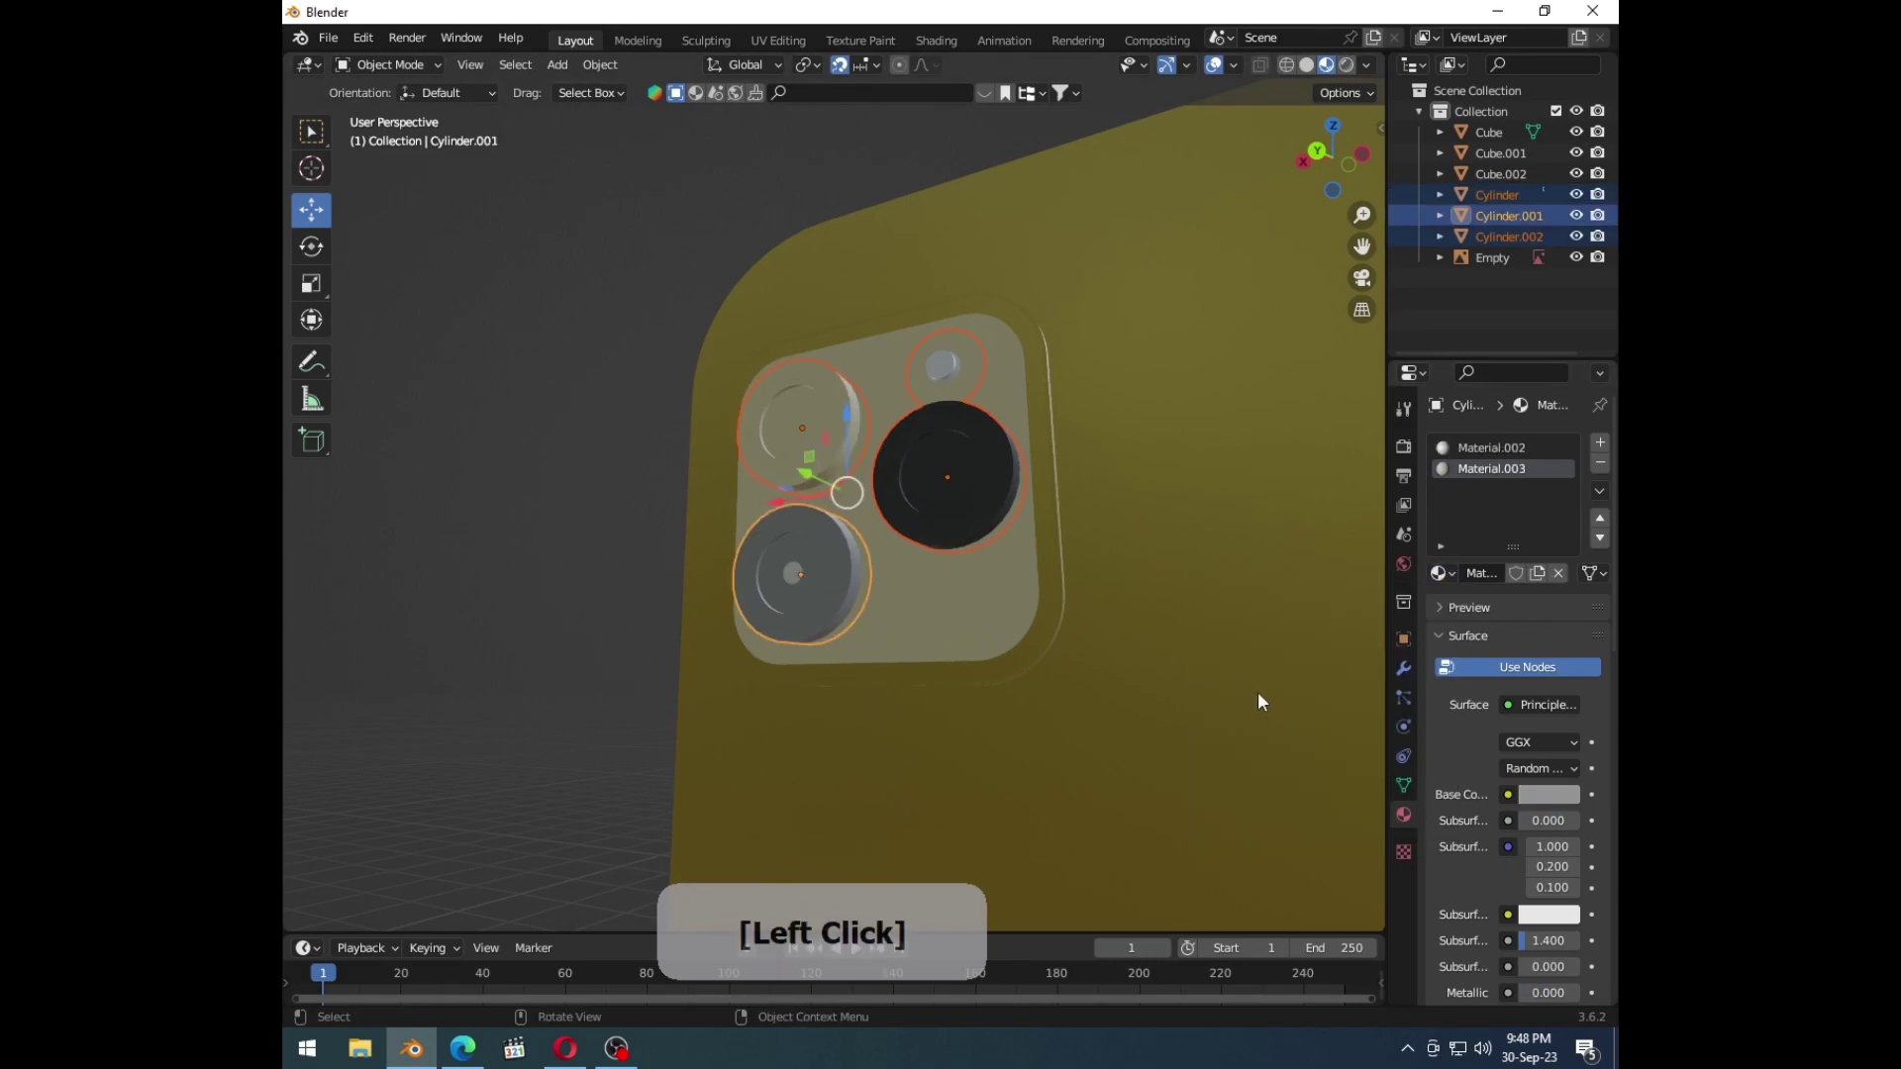
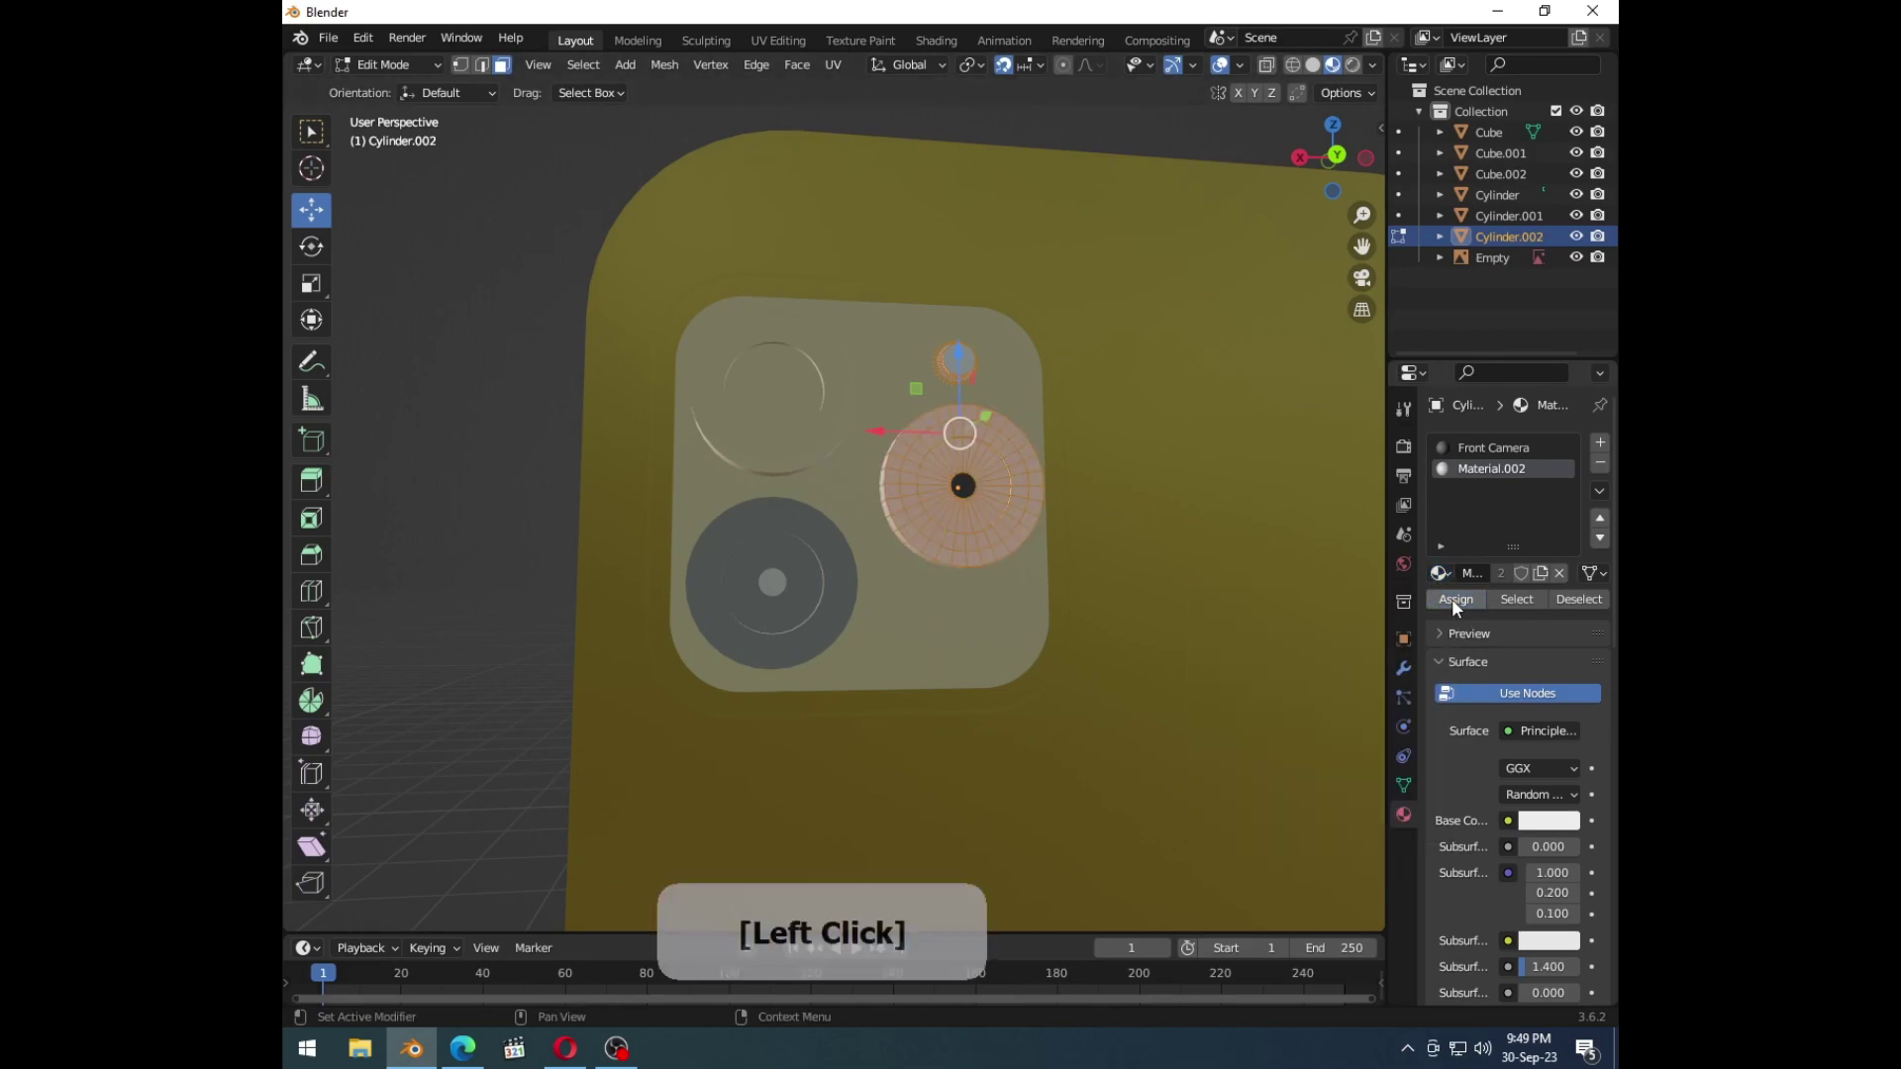
# Step: Replace Front Camera on the right lens with cream Material.001 to match the other lenses
pyautogui.press('Tab')
pyautogui.click(596, 574)
pyautogui.middleClick(702, 595)
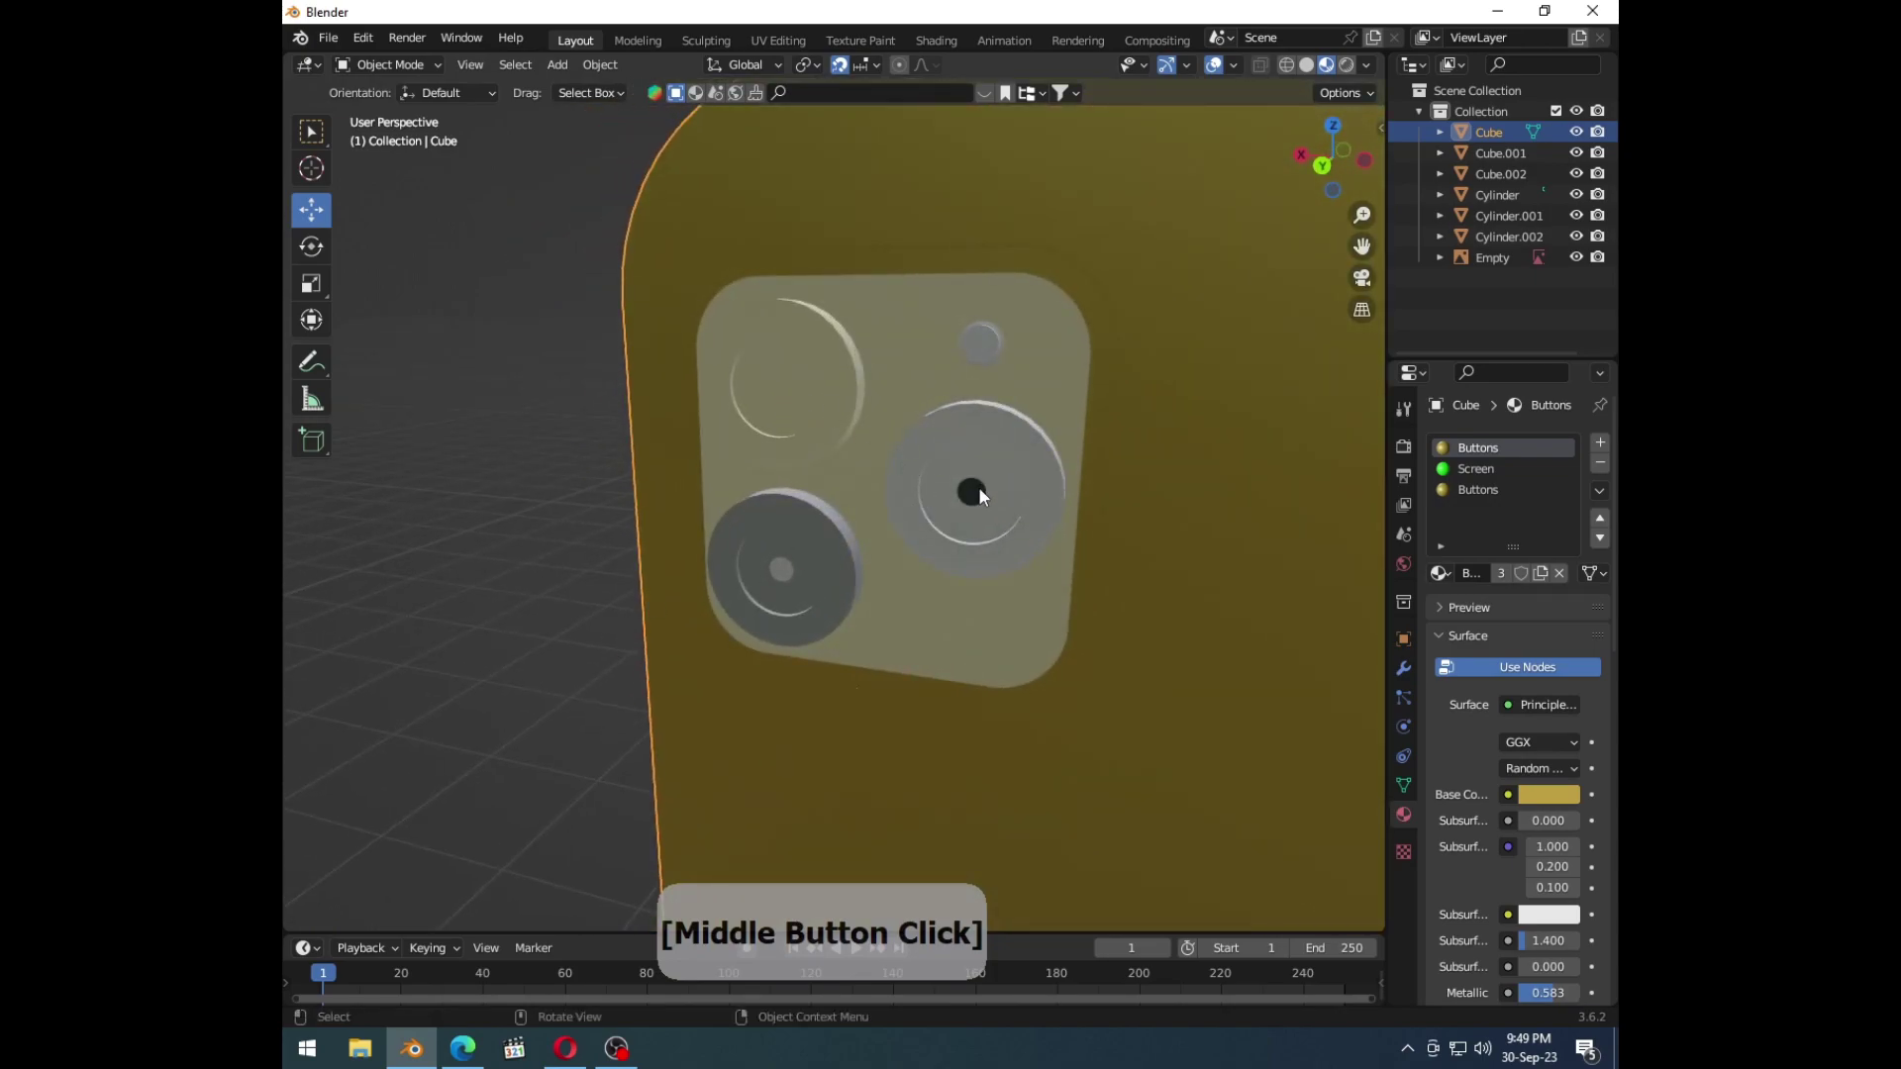
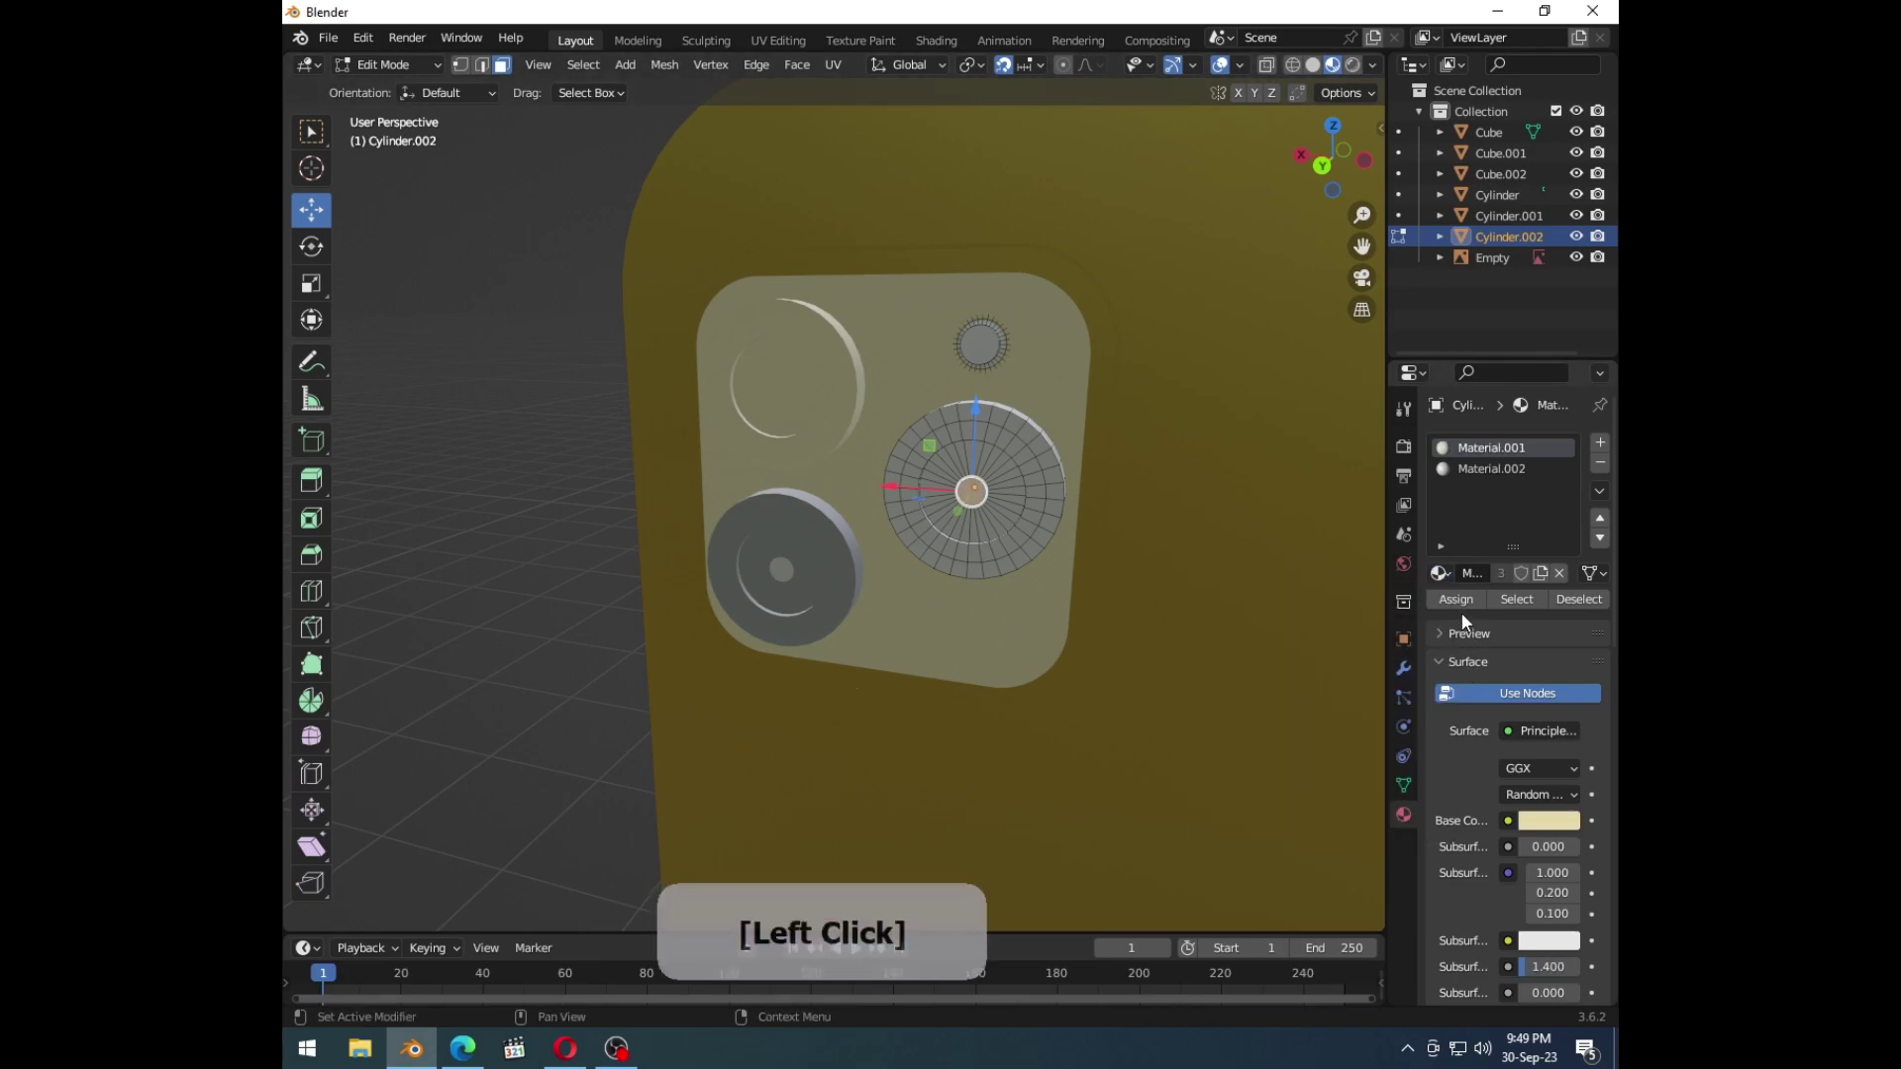
pyautogui.press('Tab')
pyautogui.click(582, 598)
pyautogui.middleClick(910, 498)
pyautogui.middleClick(486, 551)
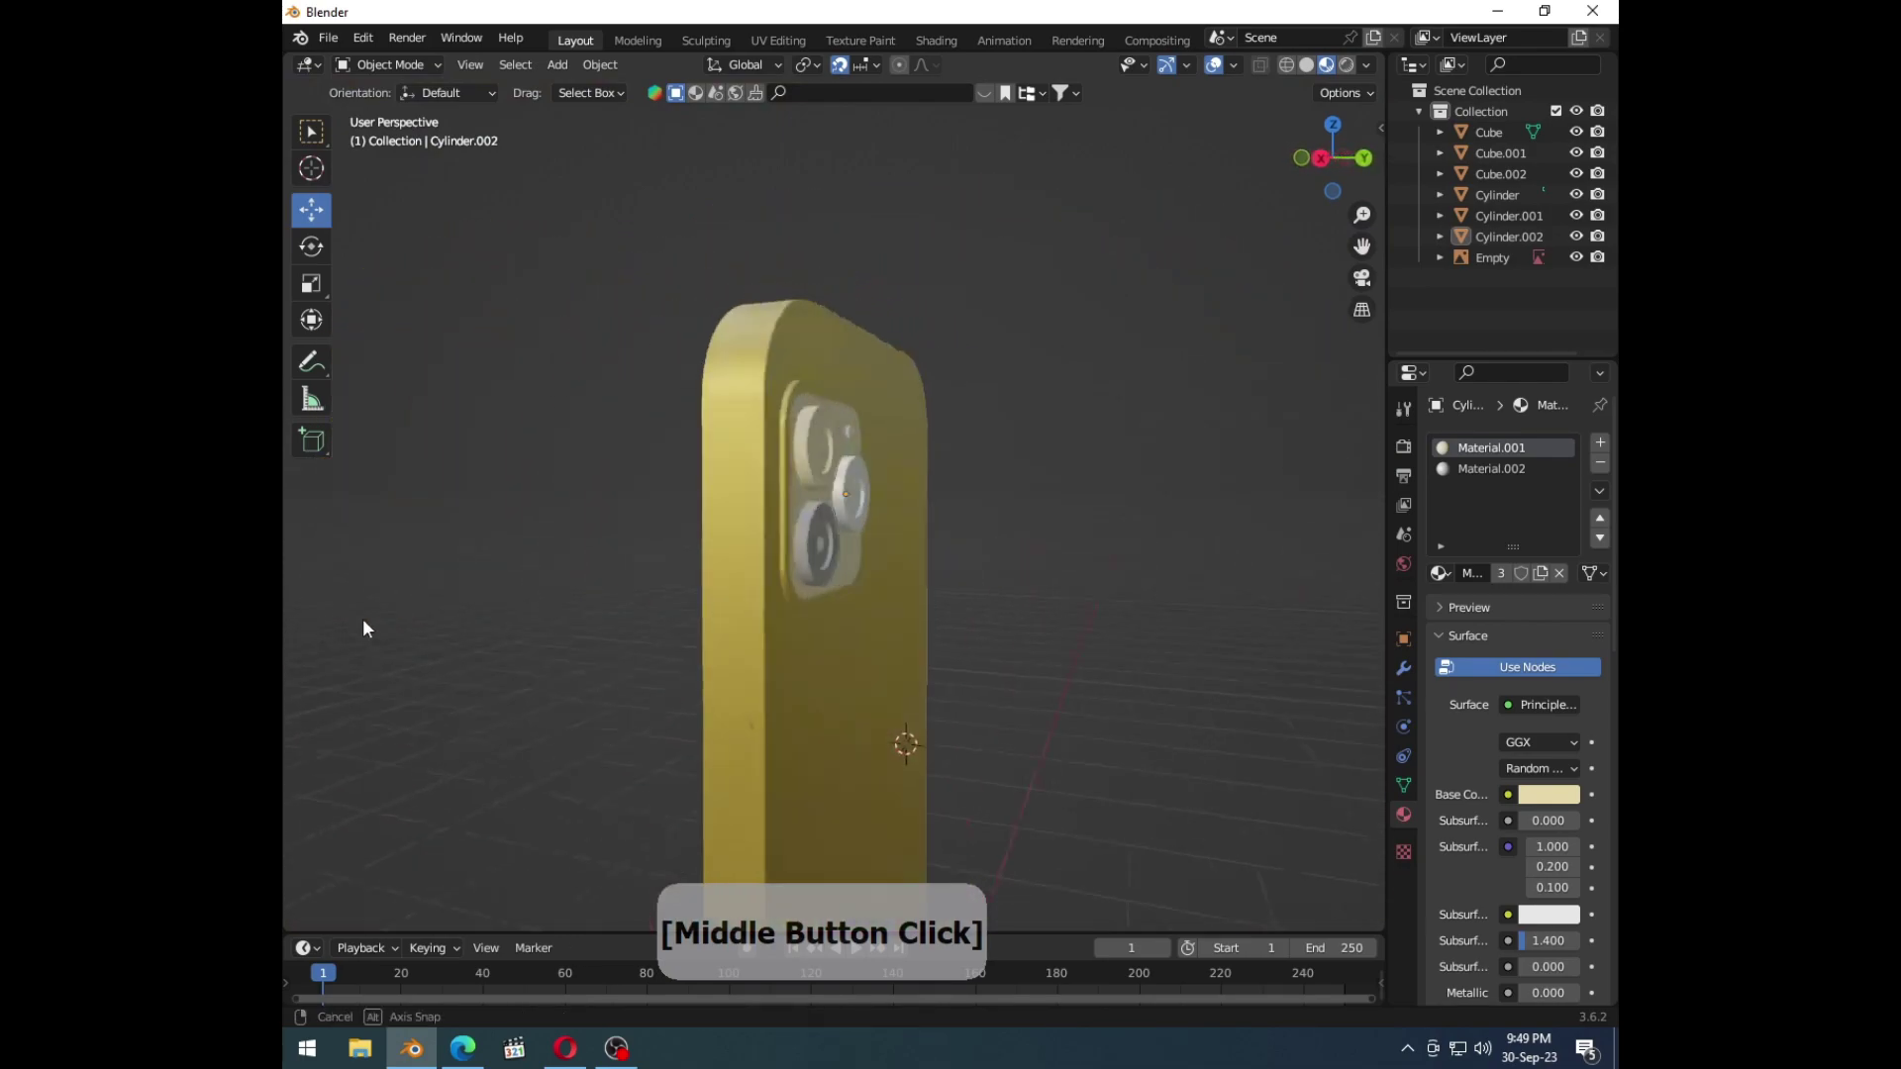
# Step: Assign the gold metallic Buttons material to all faces of the side button Cube.002
pyautogui.middleClick(984, 621)
pyautogui.click(776, 602)
pyautogui.press('Tab')
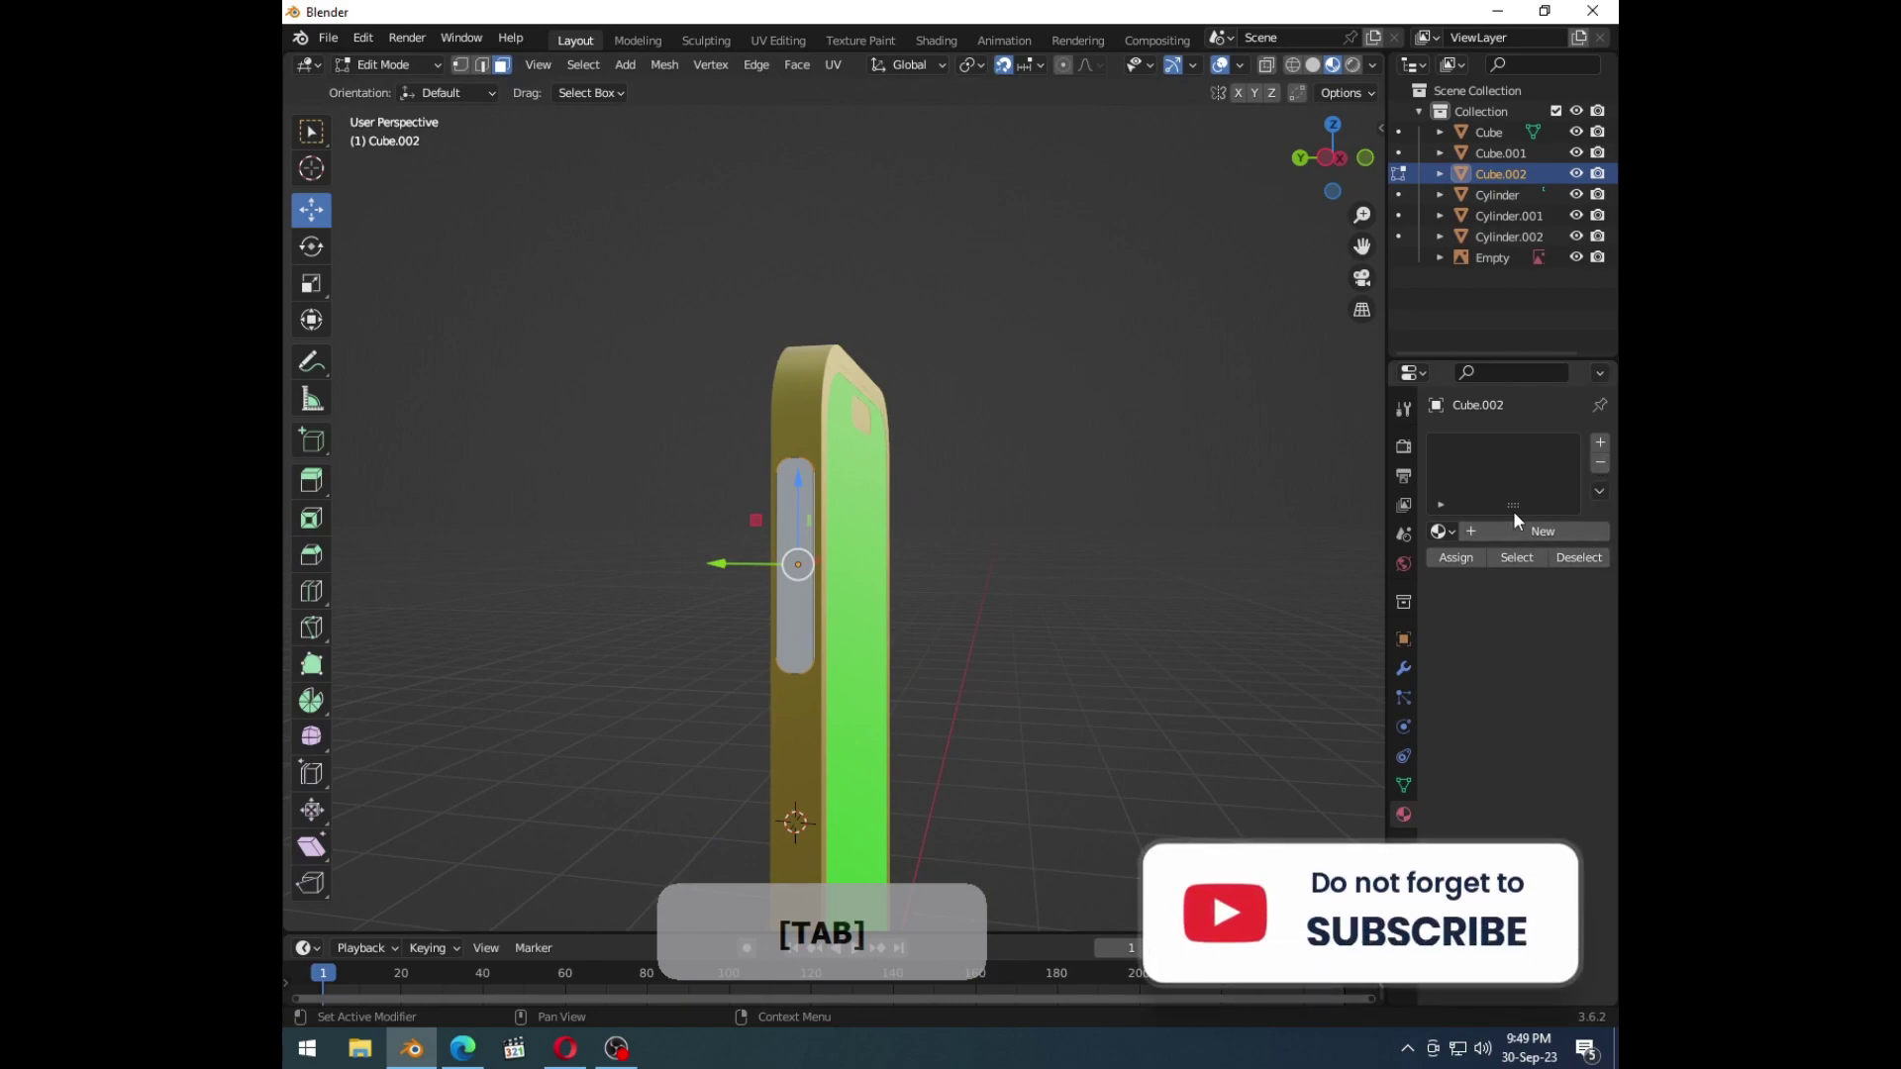
pyautogui.click(1508, 538)
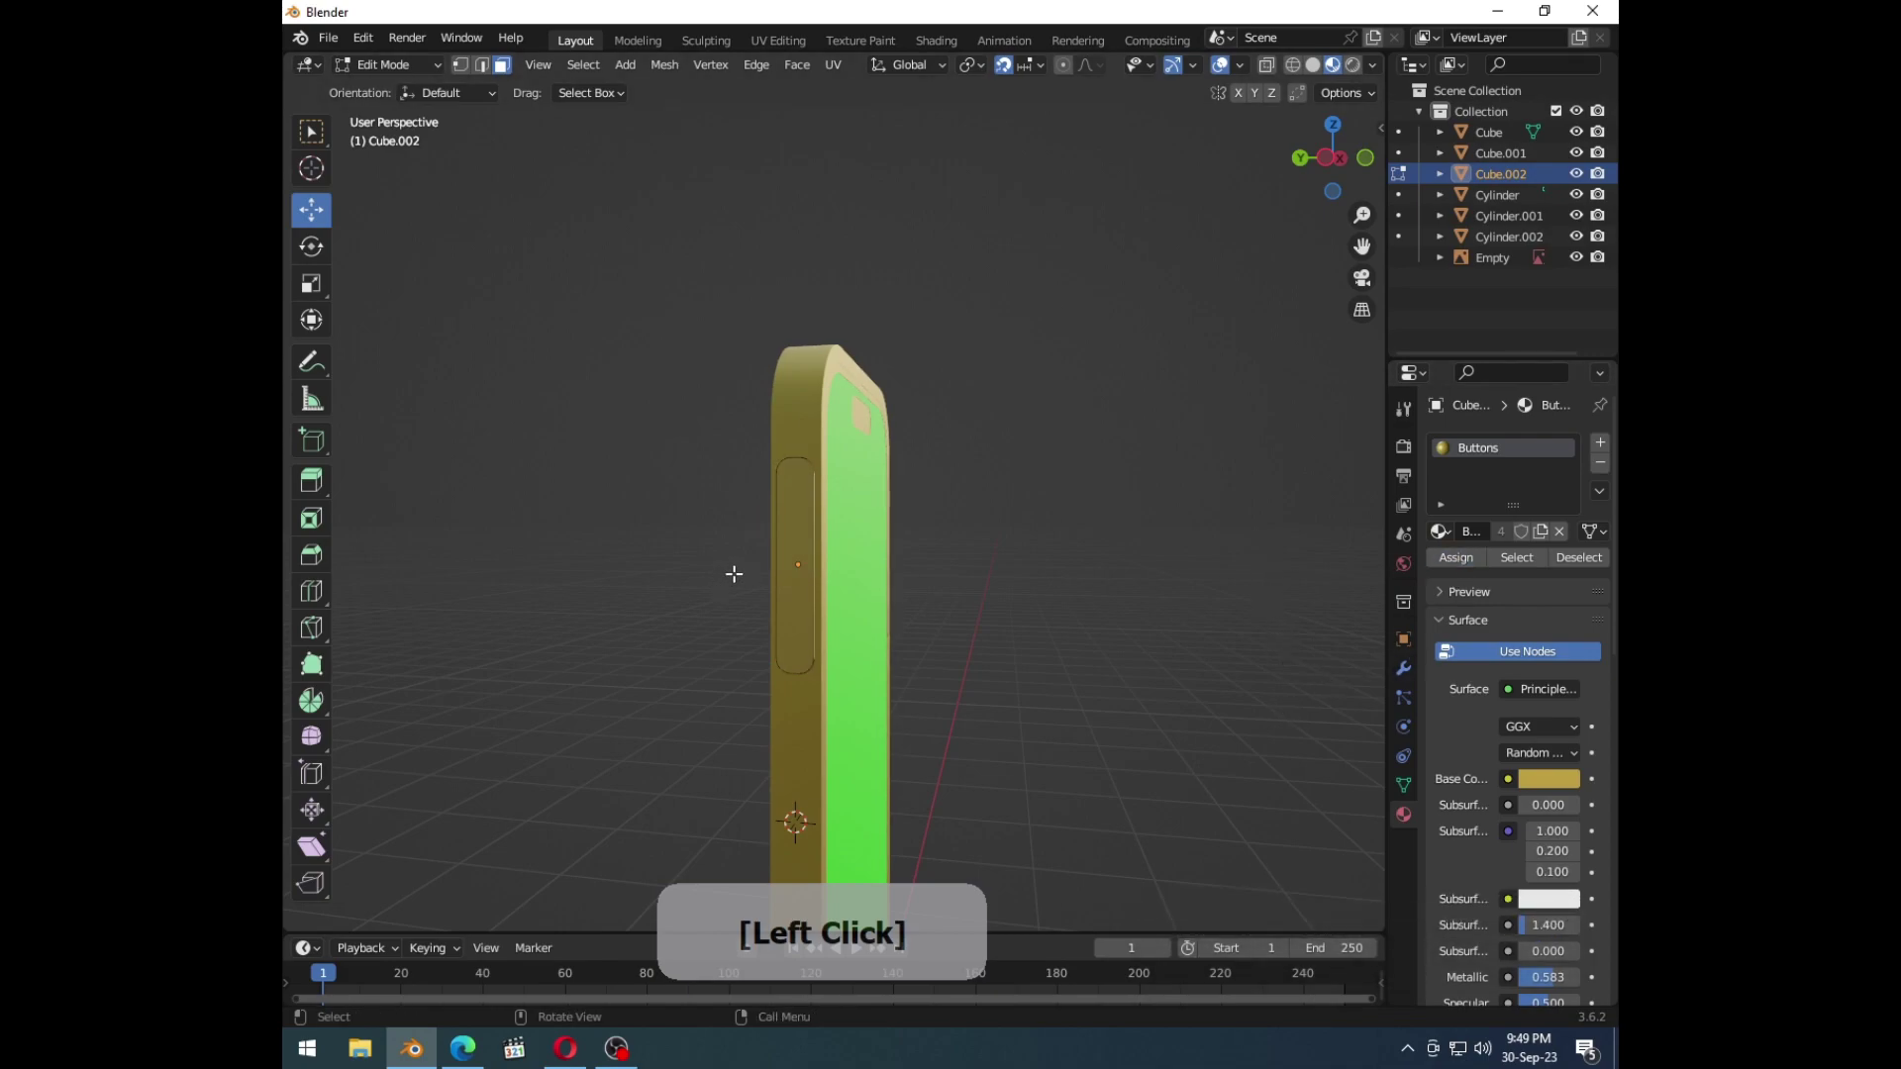
pyautogui.press('Tab')
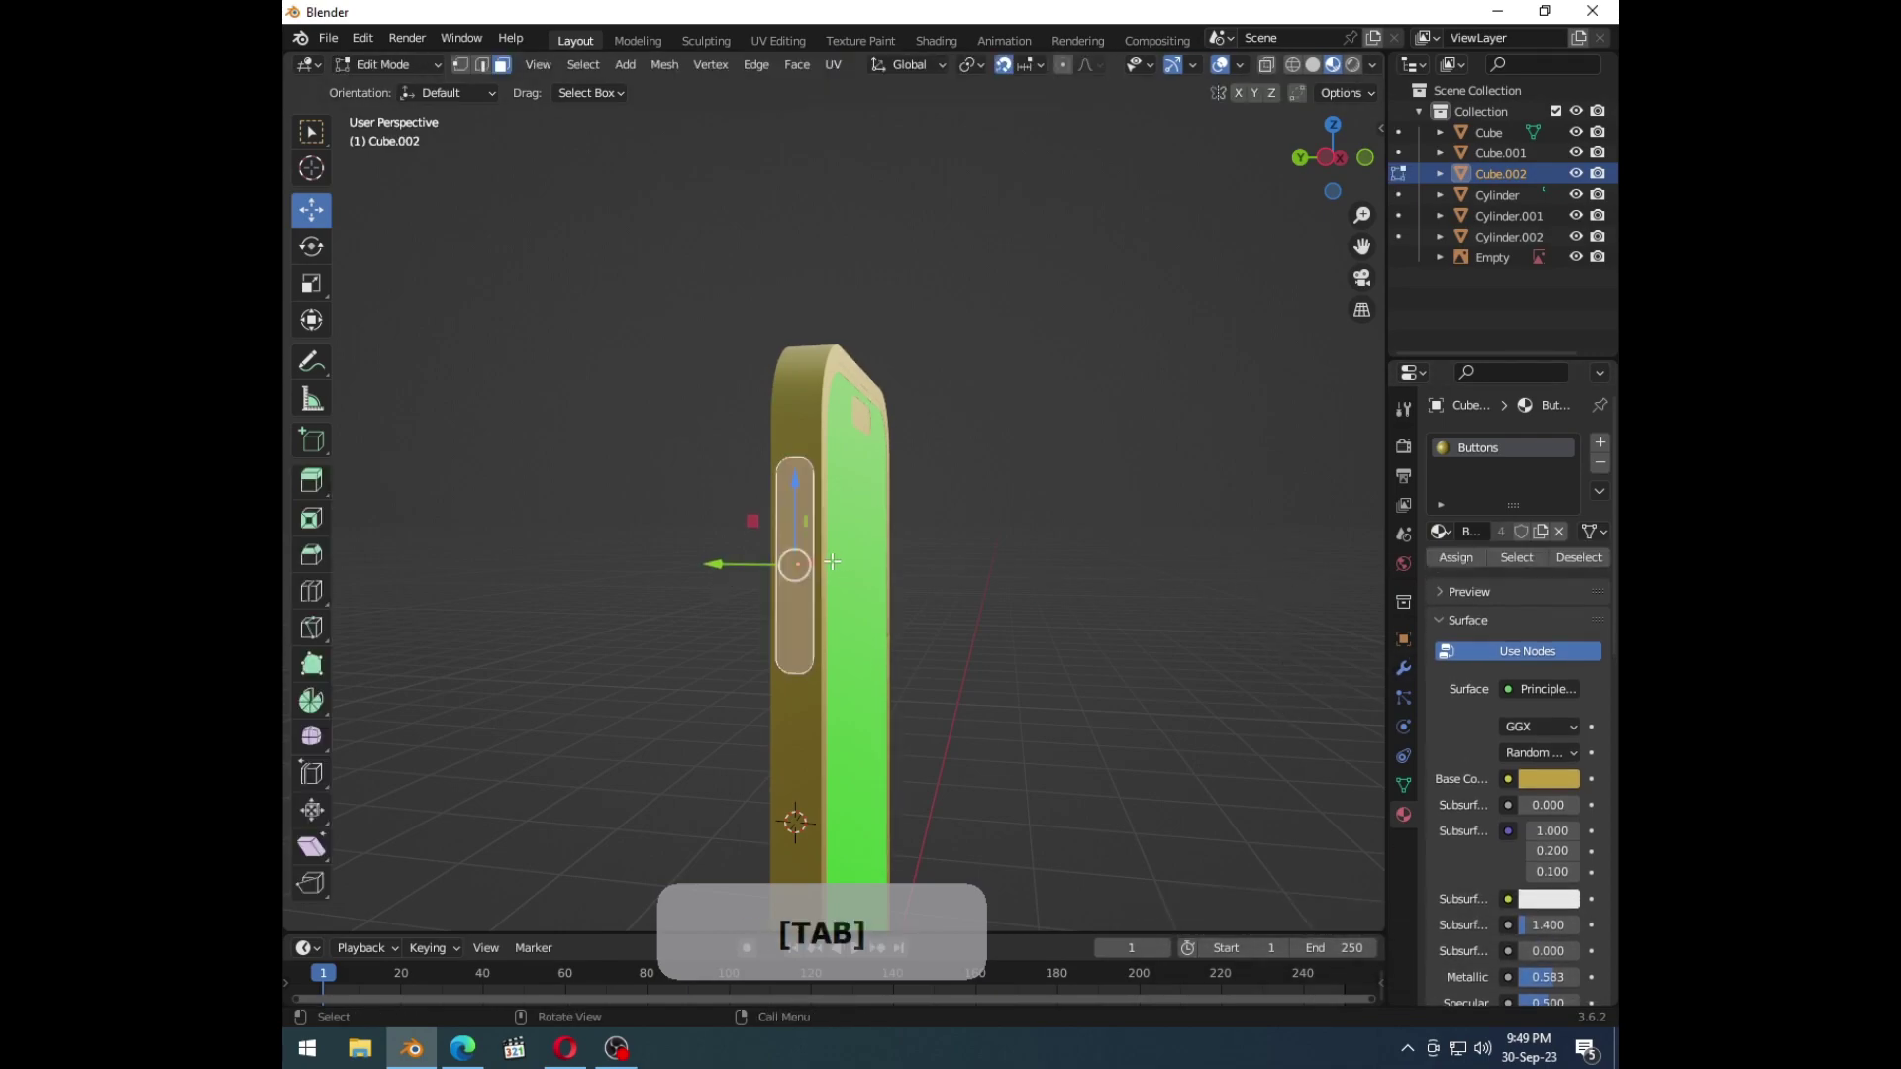
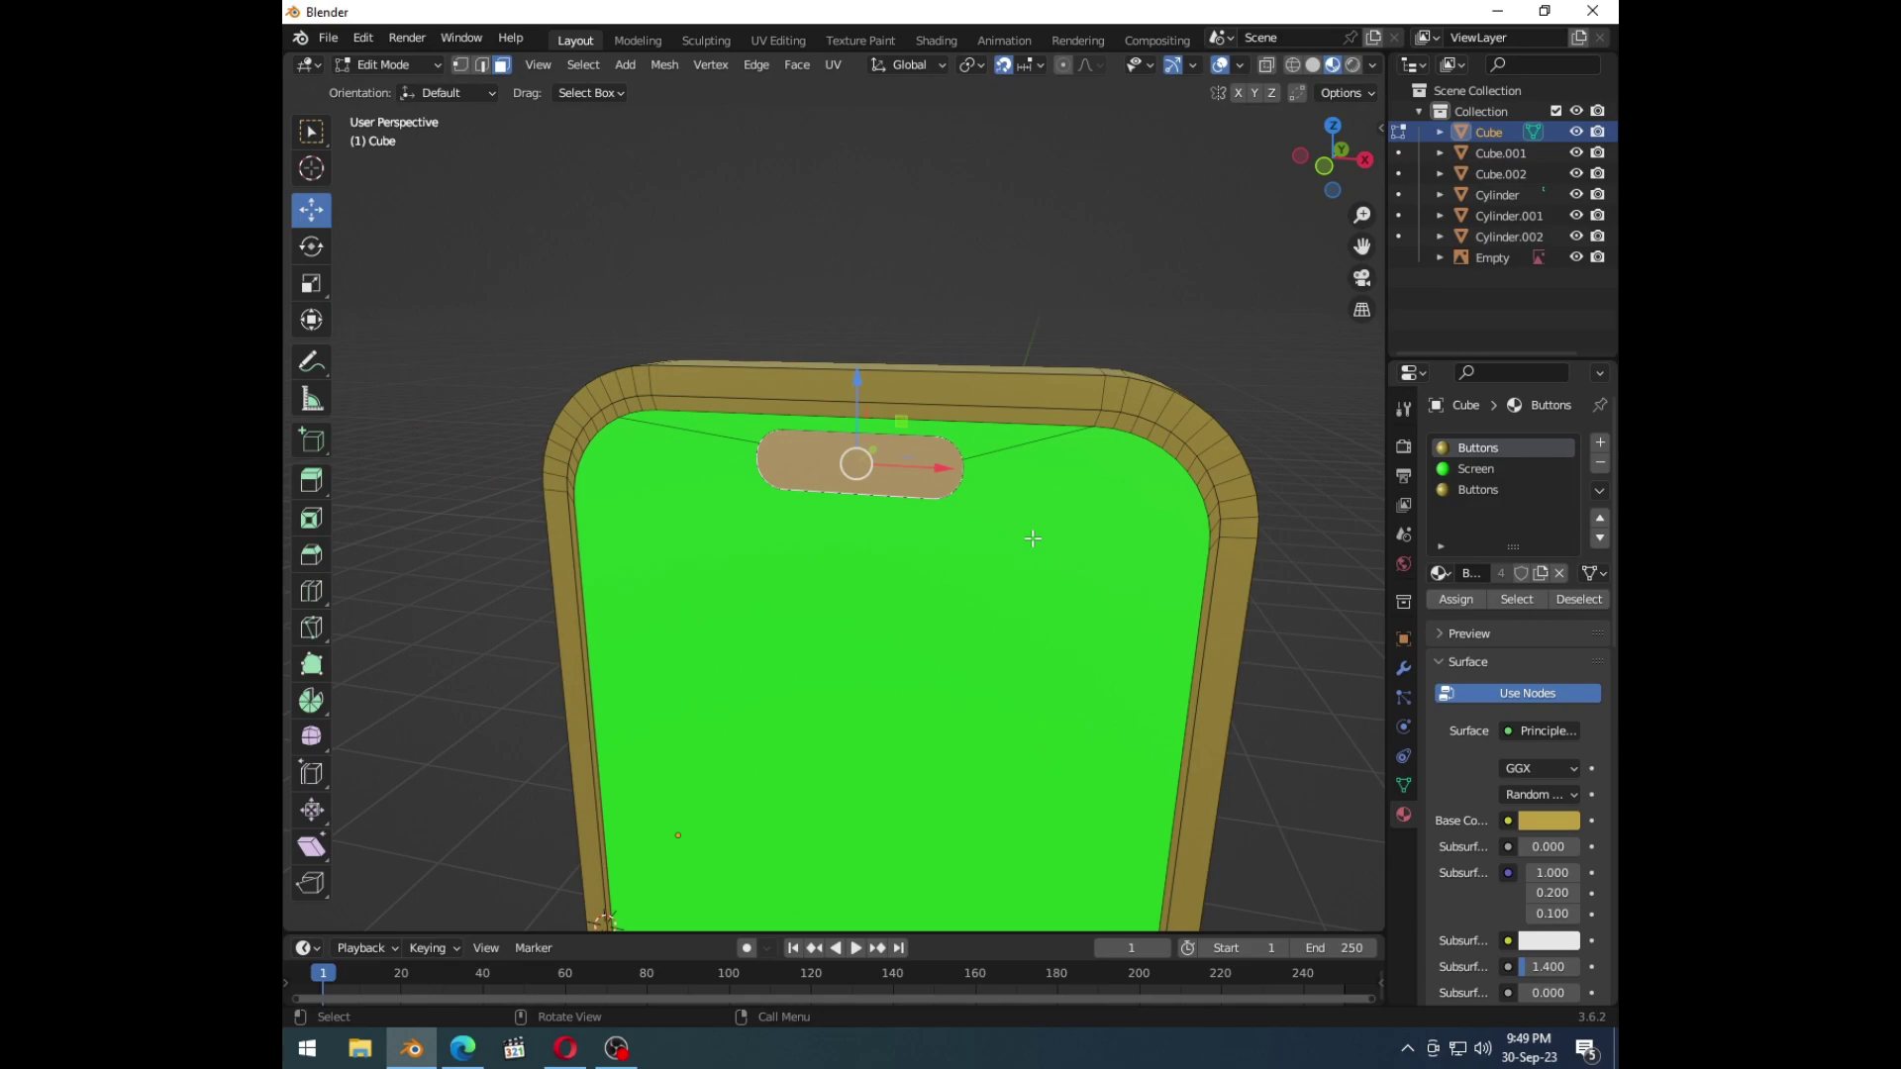
# Step: Snap the 3D cursor to the selected notch face and return the phone body to Object Mode
pyautogui.press('shift+d')
pyautogui.press('shift+s')
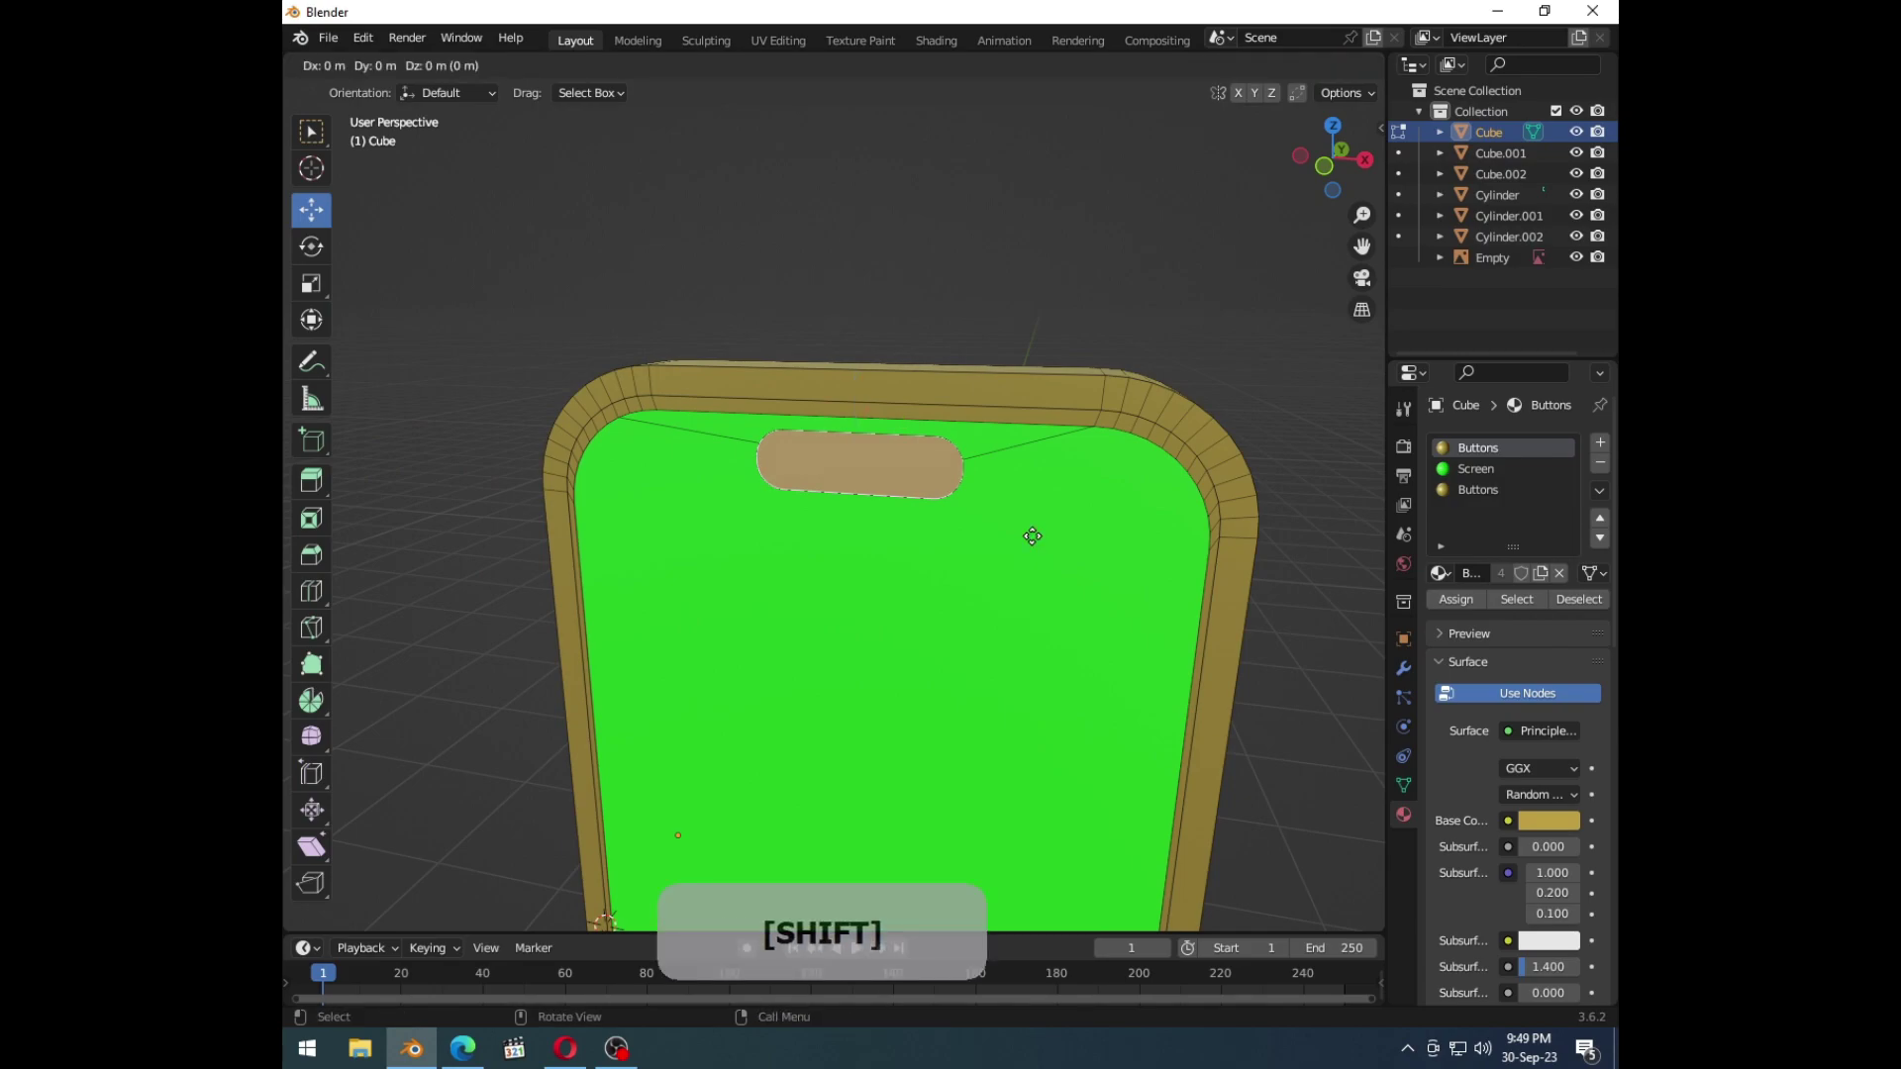
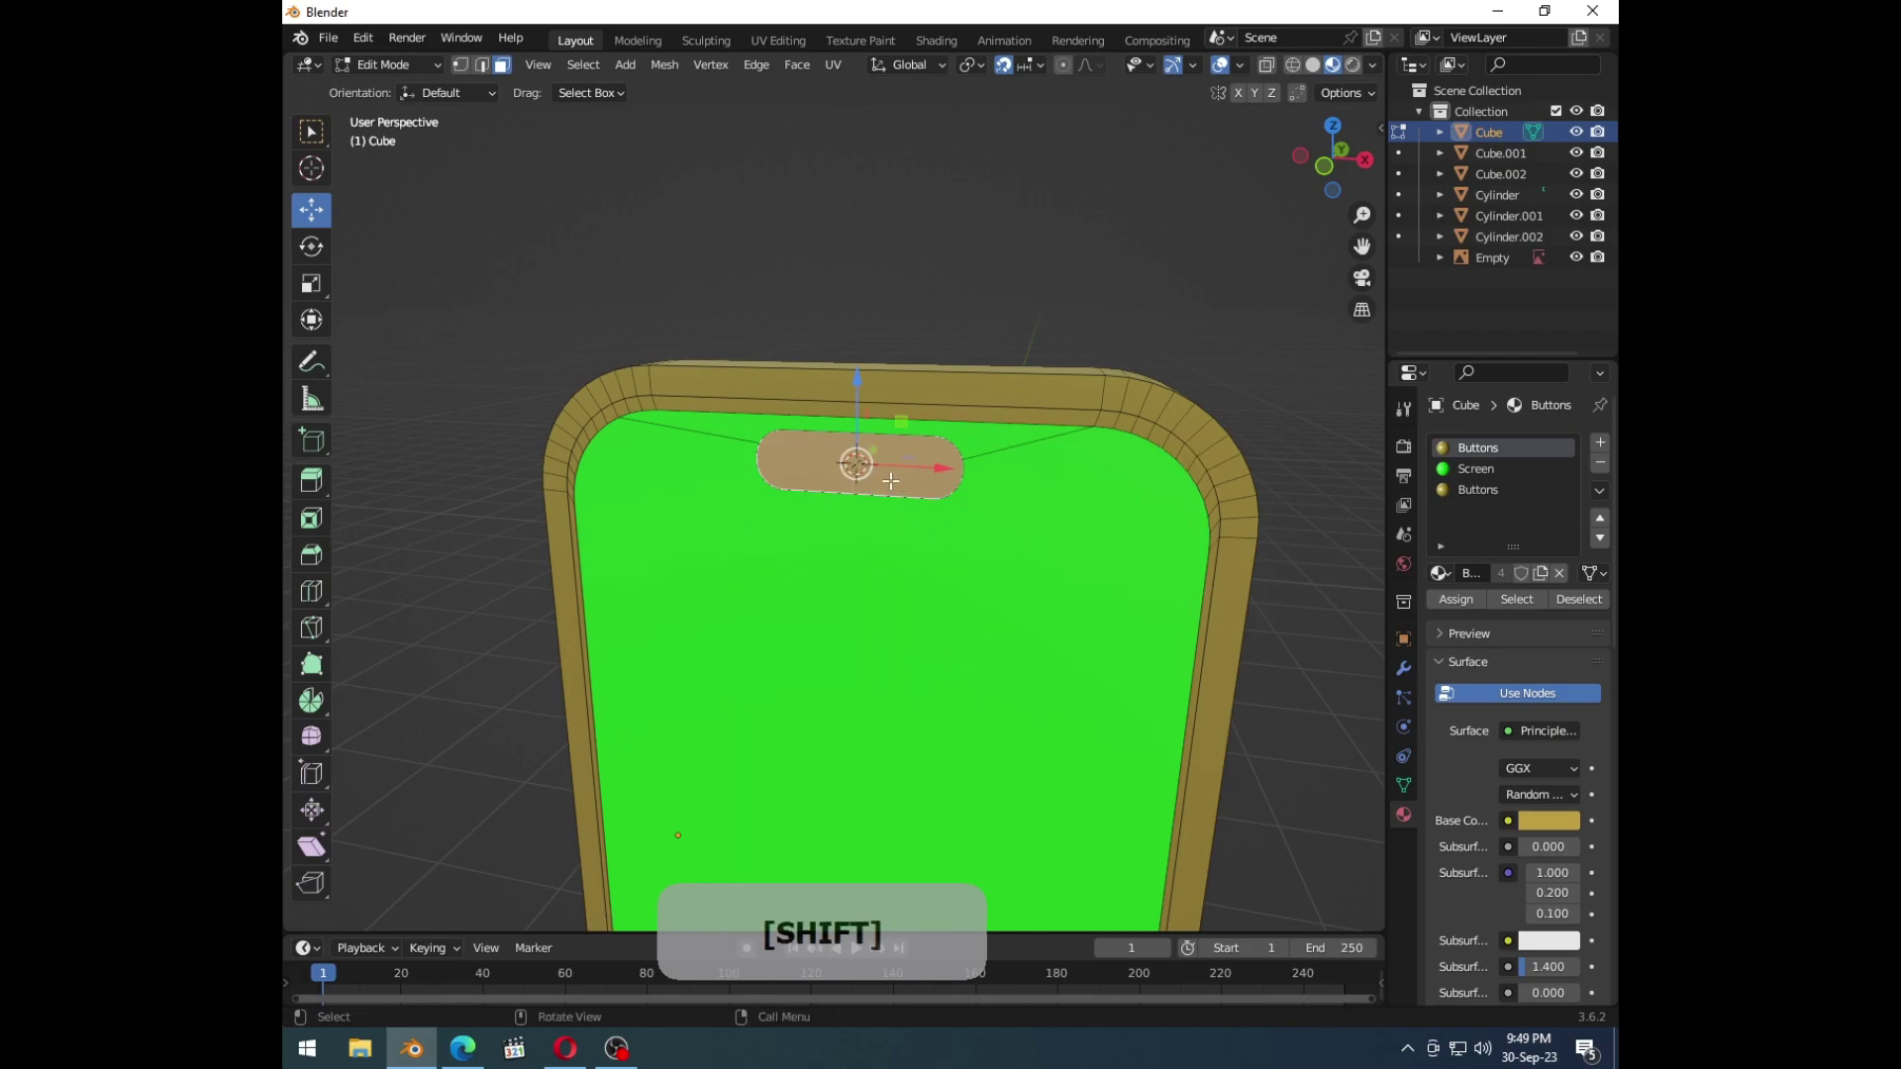
pyautogui.press('Tab')
pyautogui.press('shift+s')
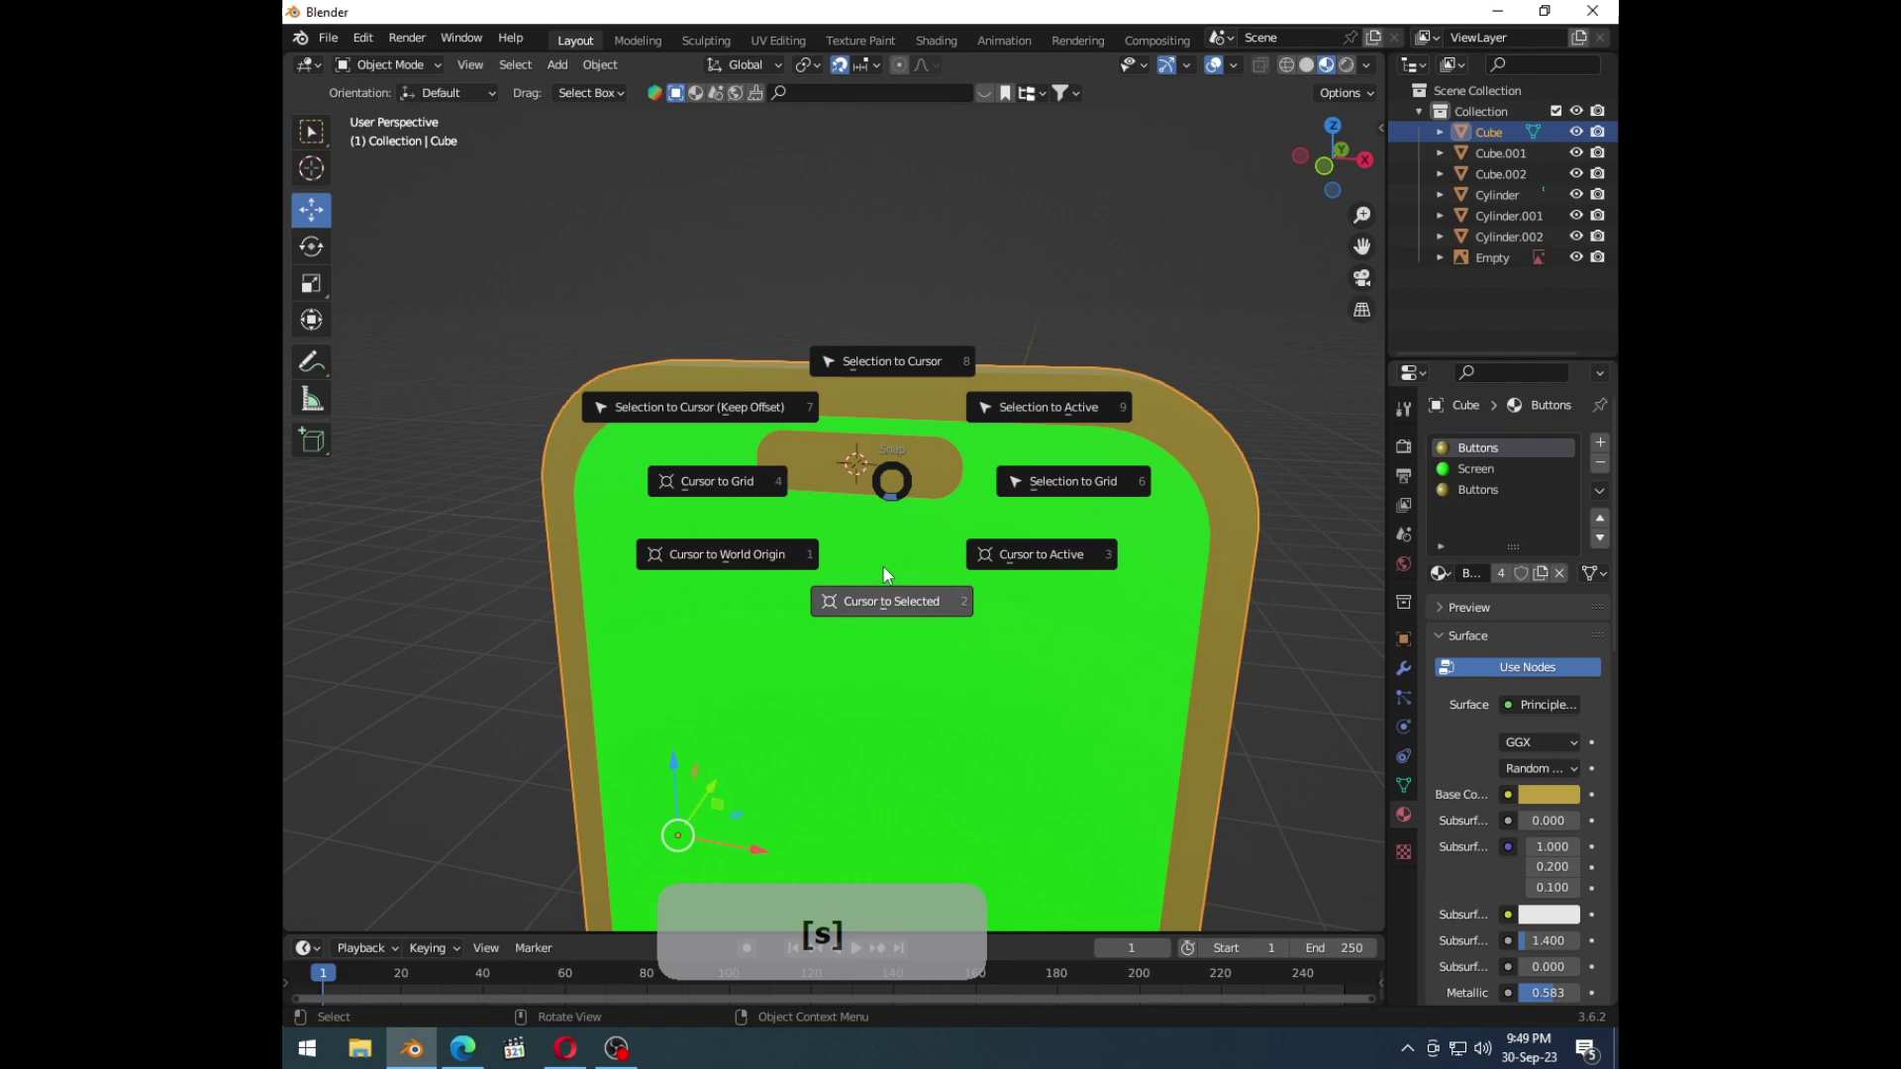
pyautogui.press('shift+a')
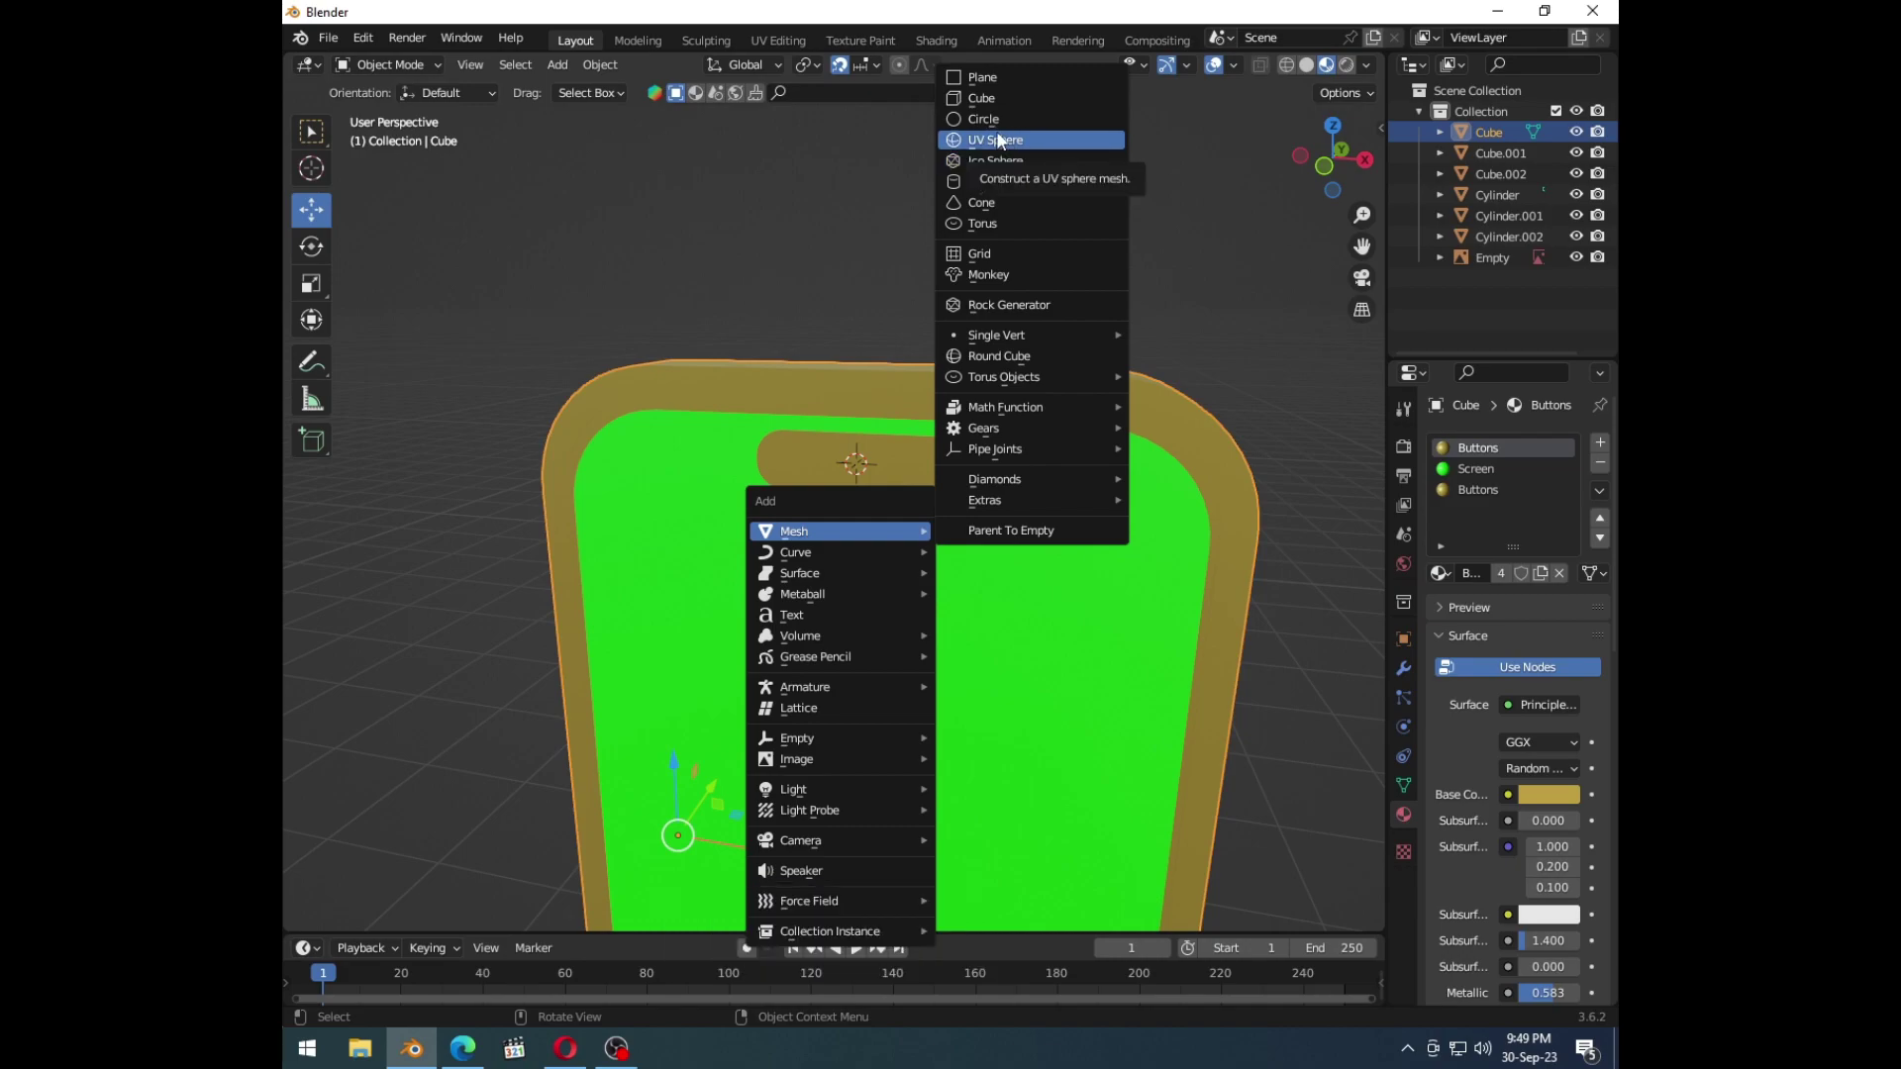
# Step: Add a UV sphere at the cutout and try scaling and moving it into the notch
pyautogui.click(1007, 144)
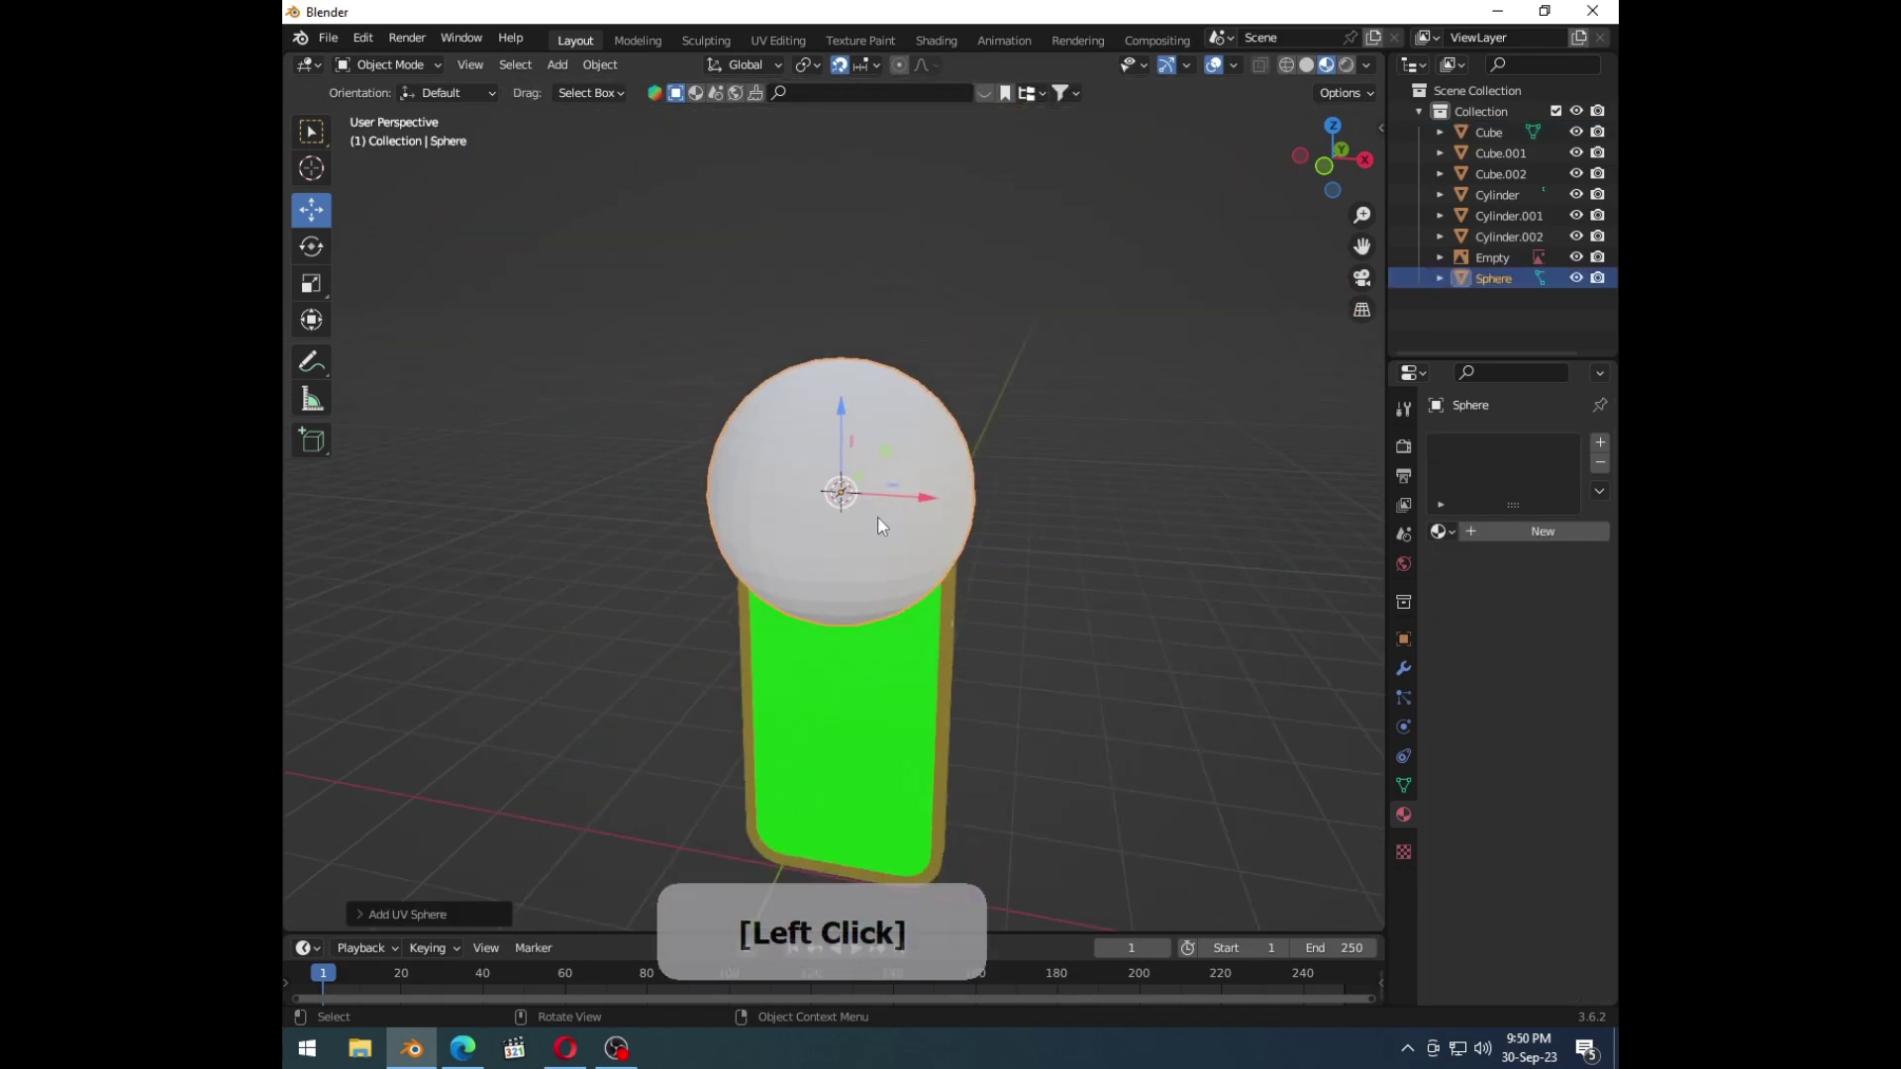
pyautogui.press('s')
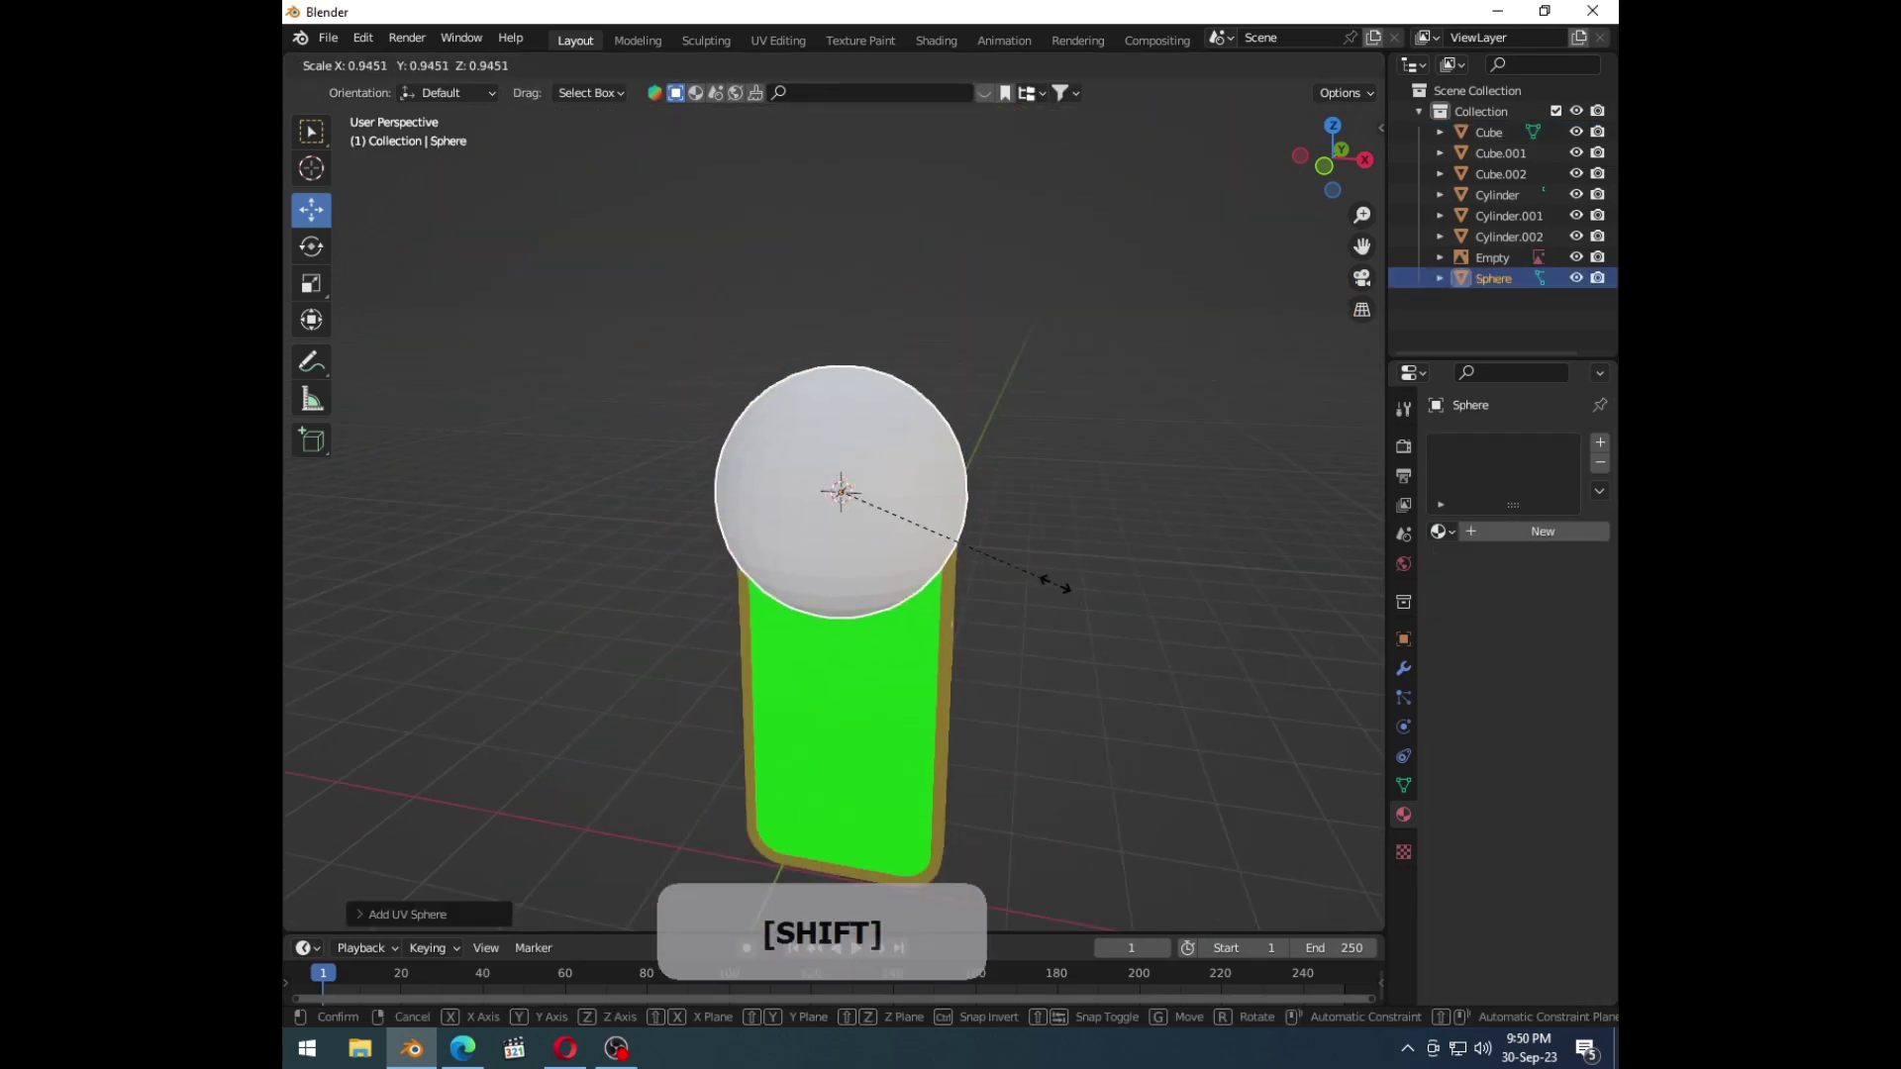
pyautogui.click(851, 509)
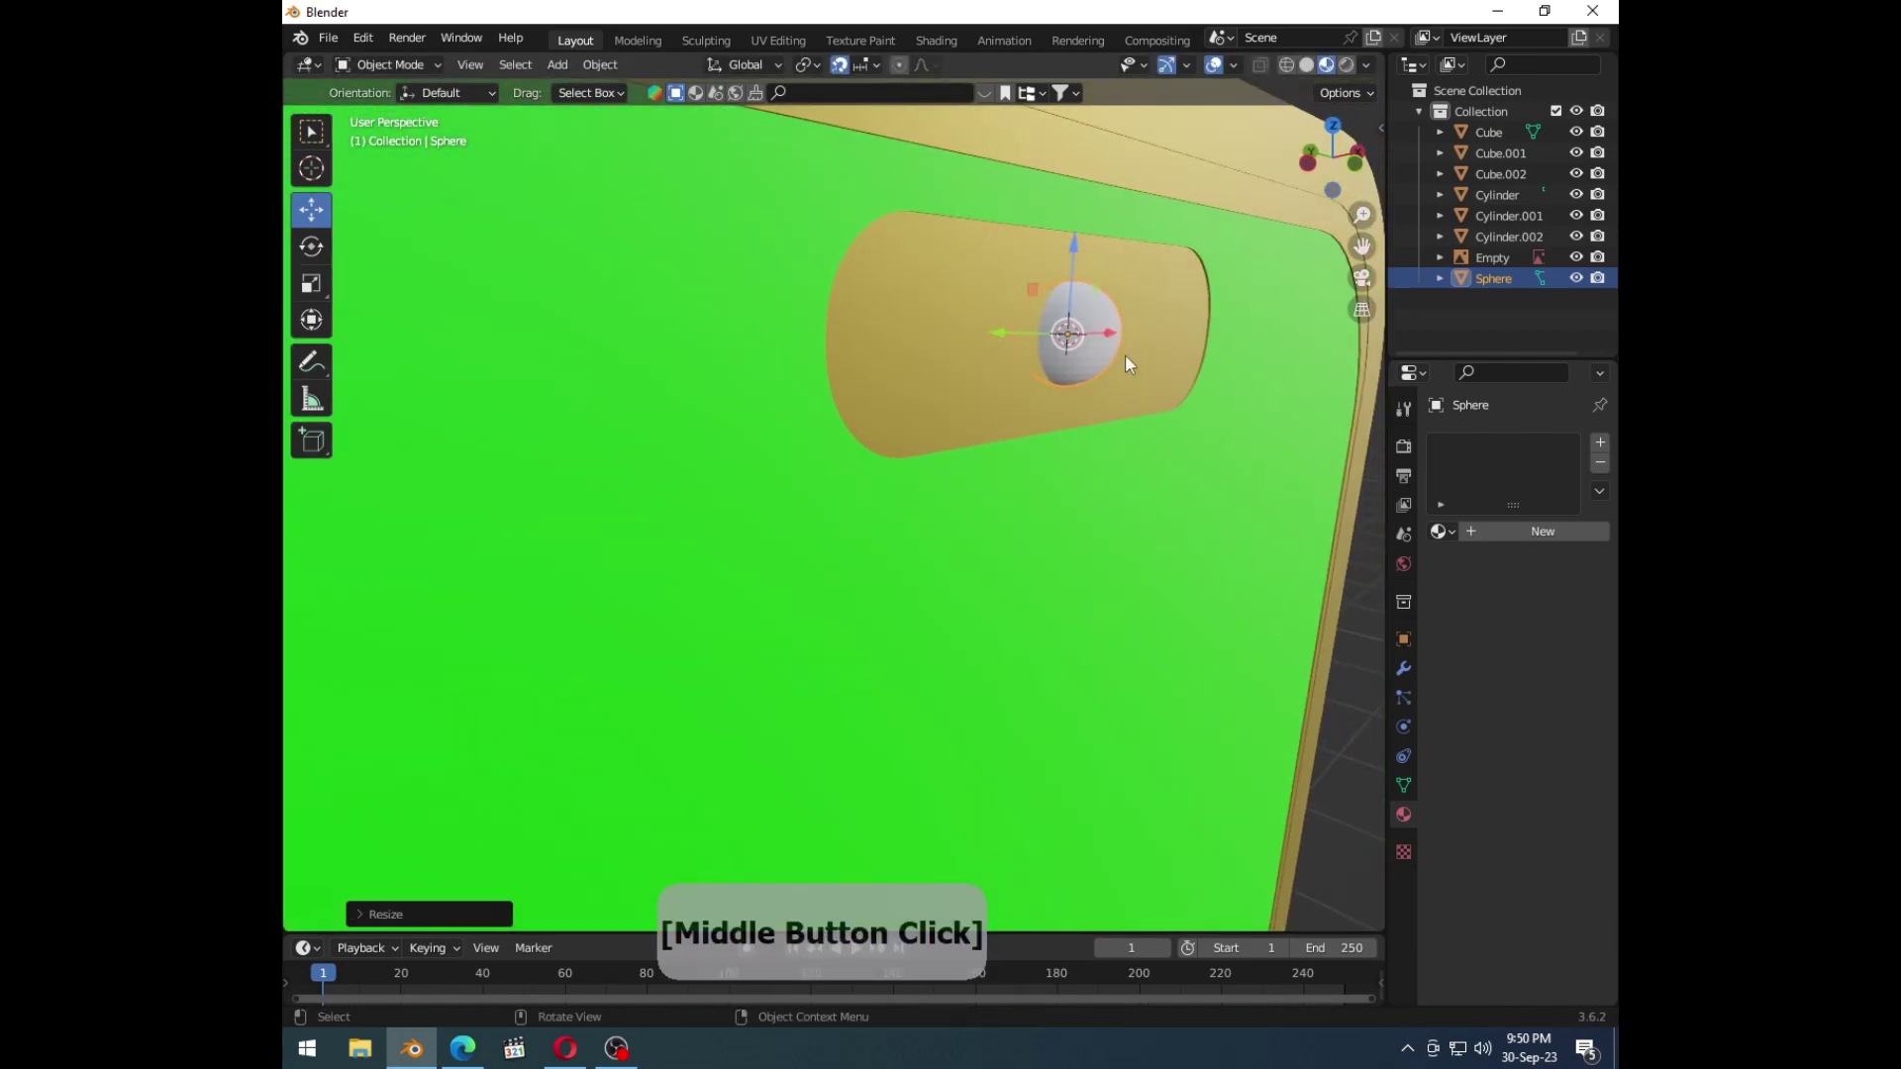
pyautogui.click(1107, 345)
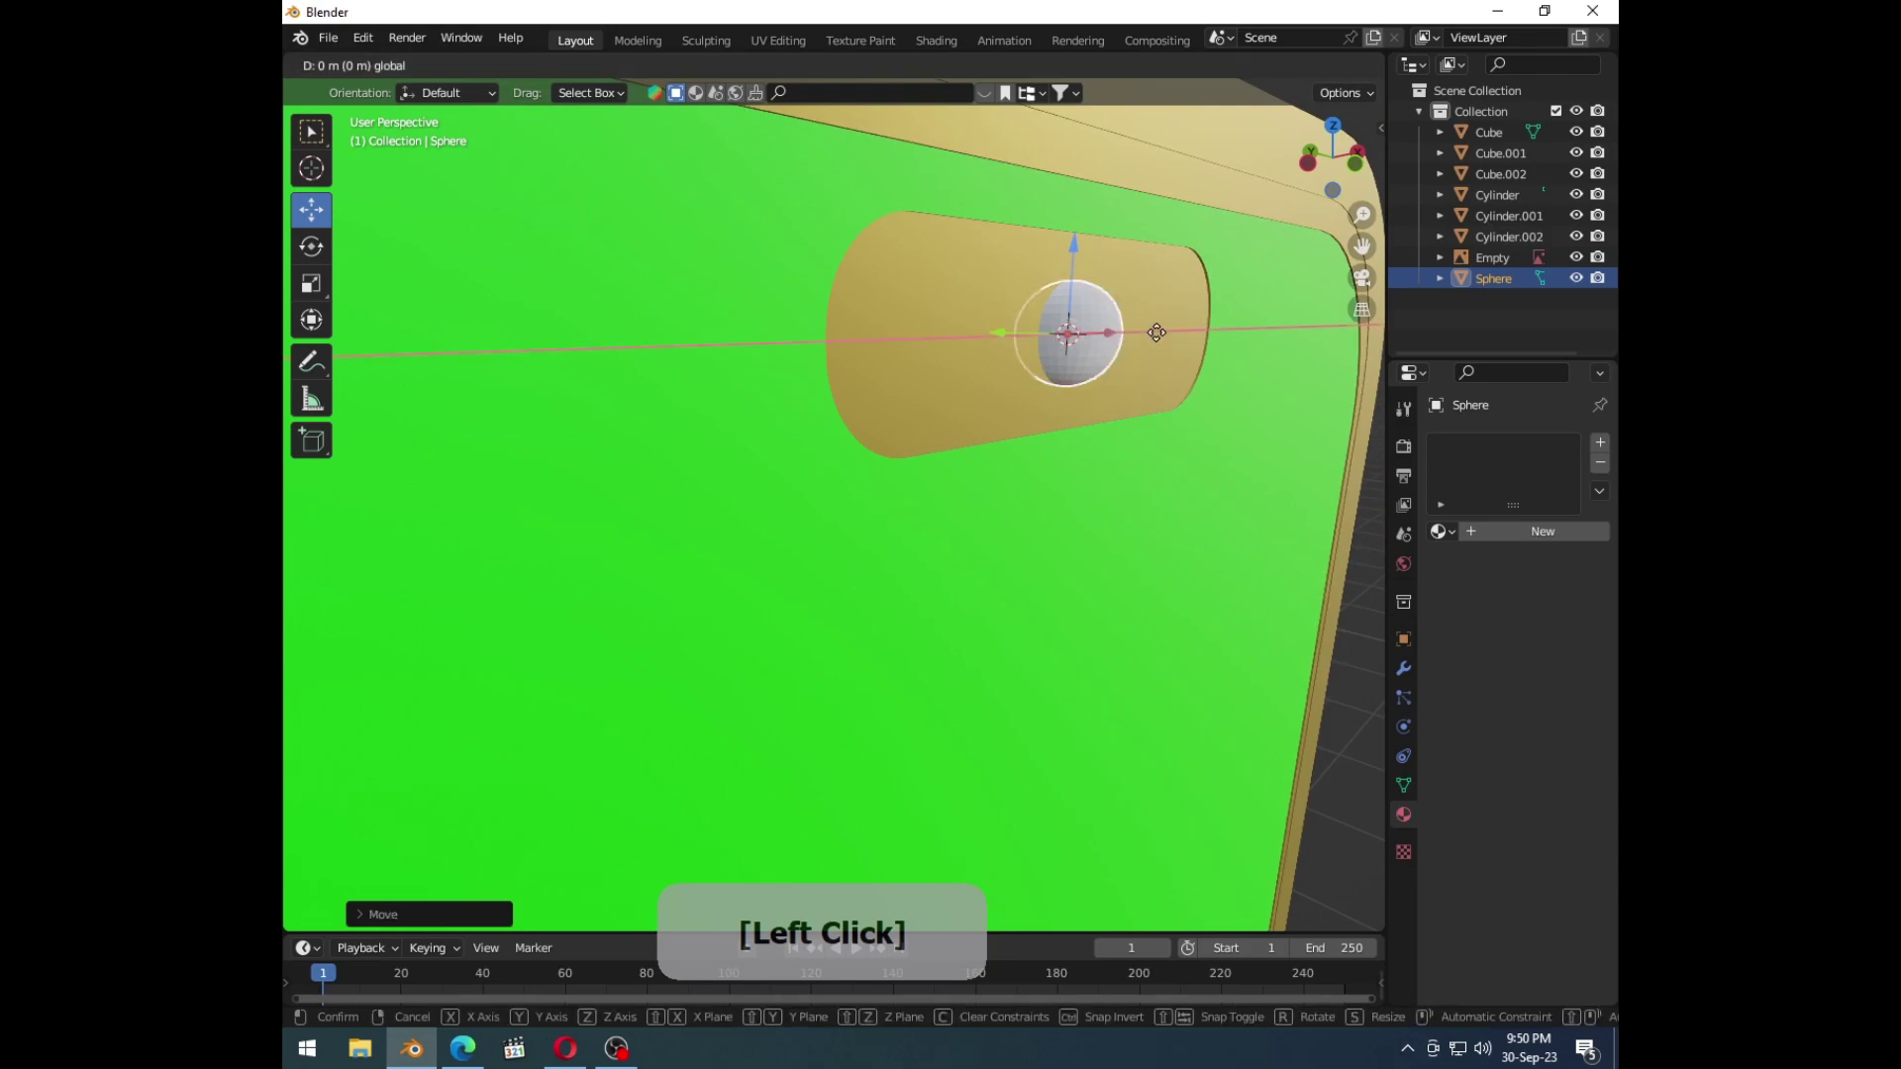
pyautogui.middleClick(1137, 400)
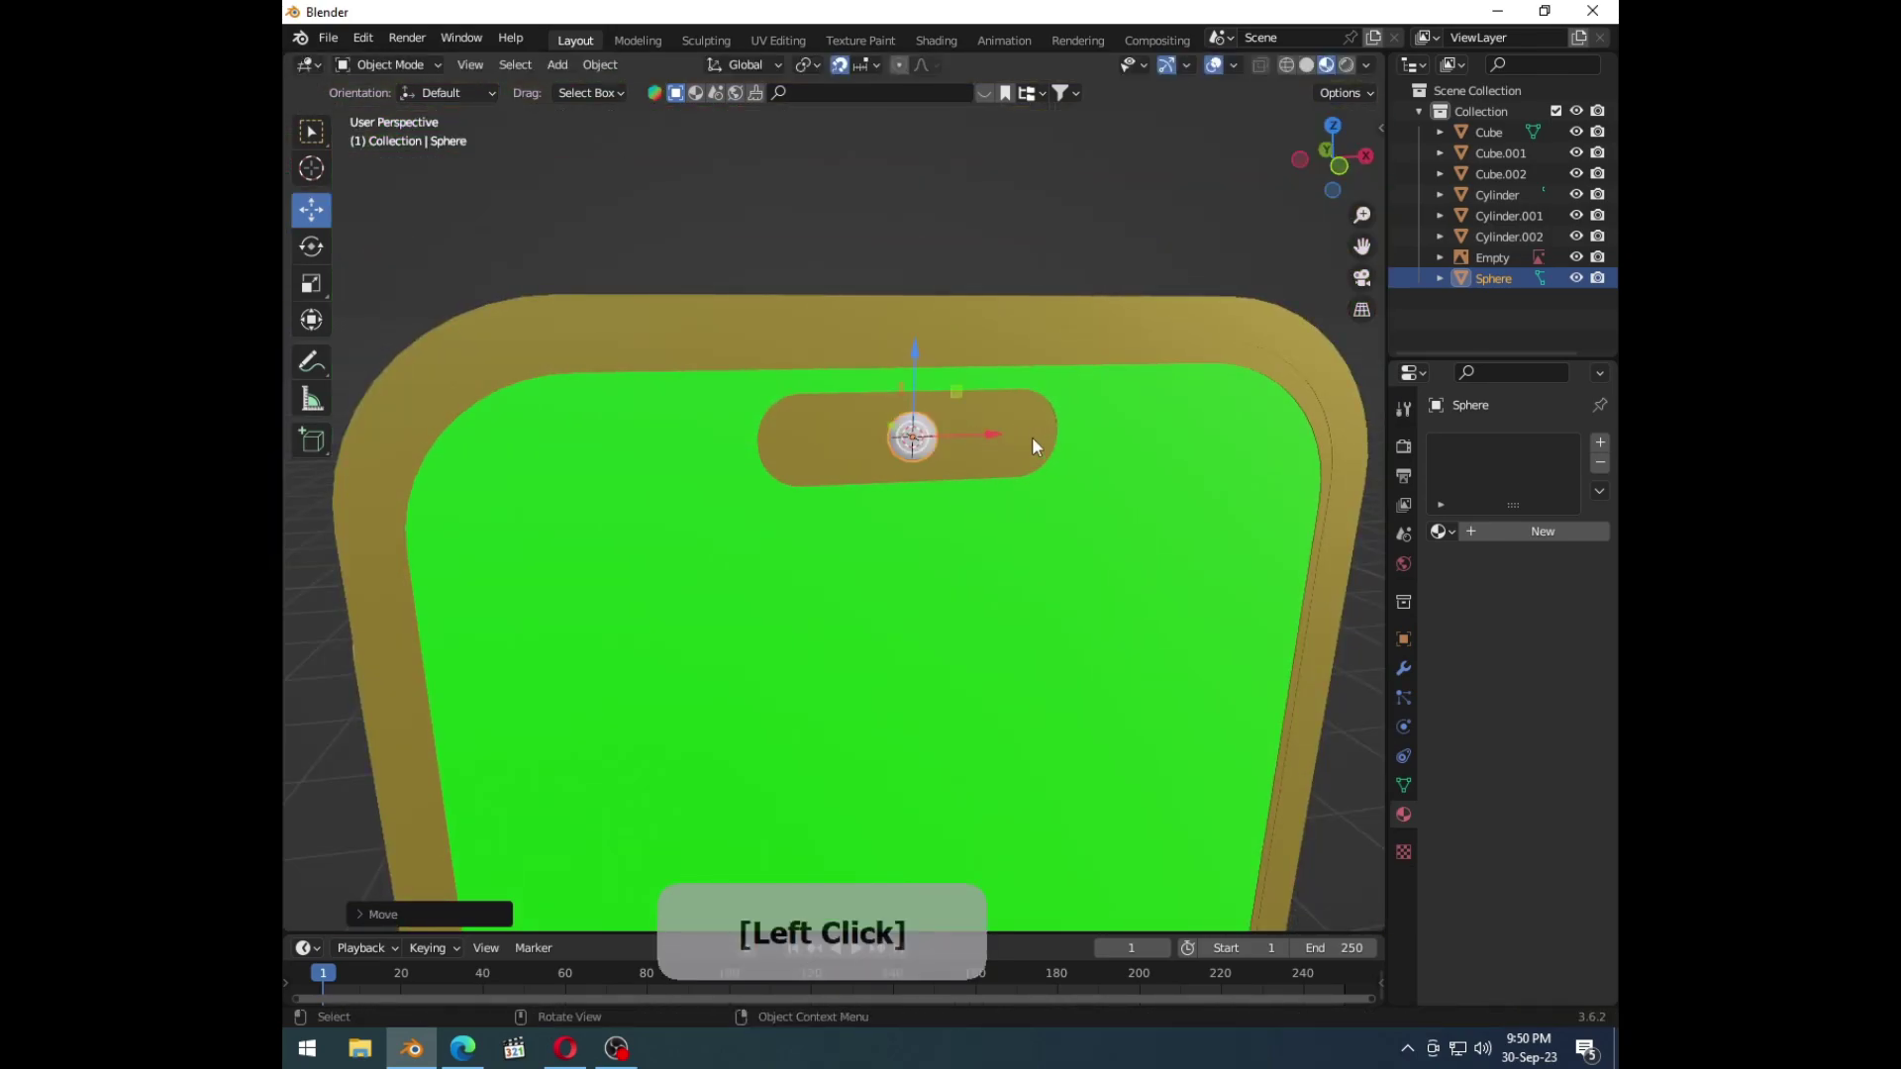
pyautogui.press('g')
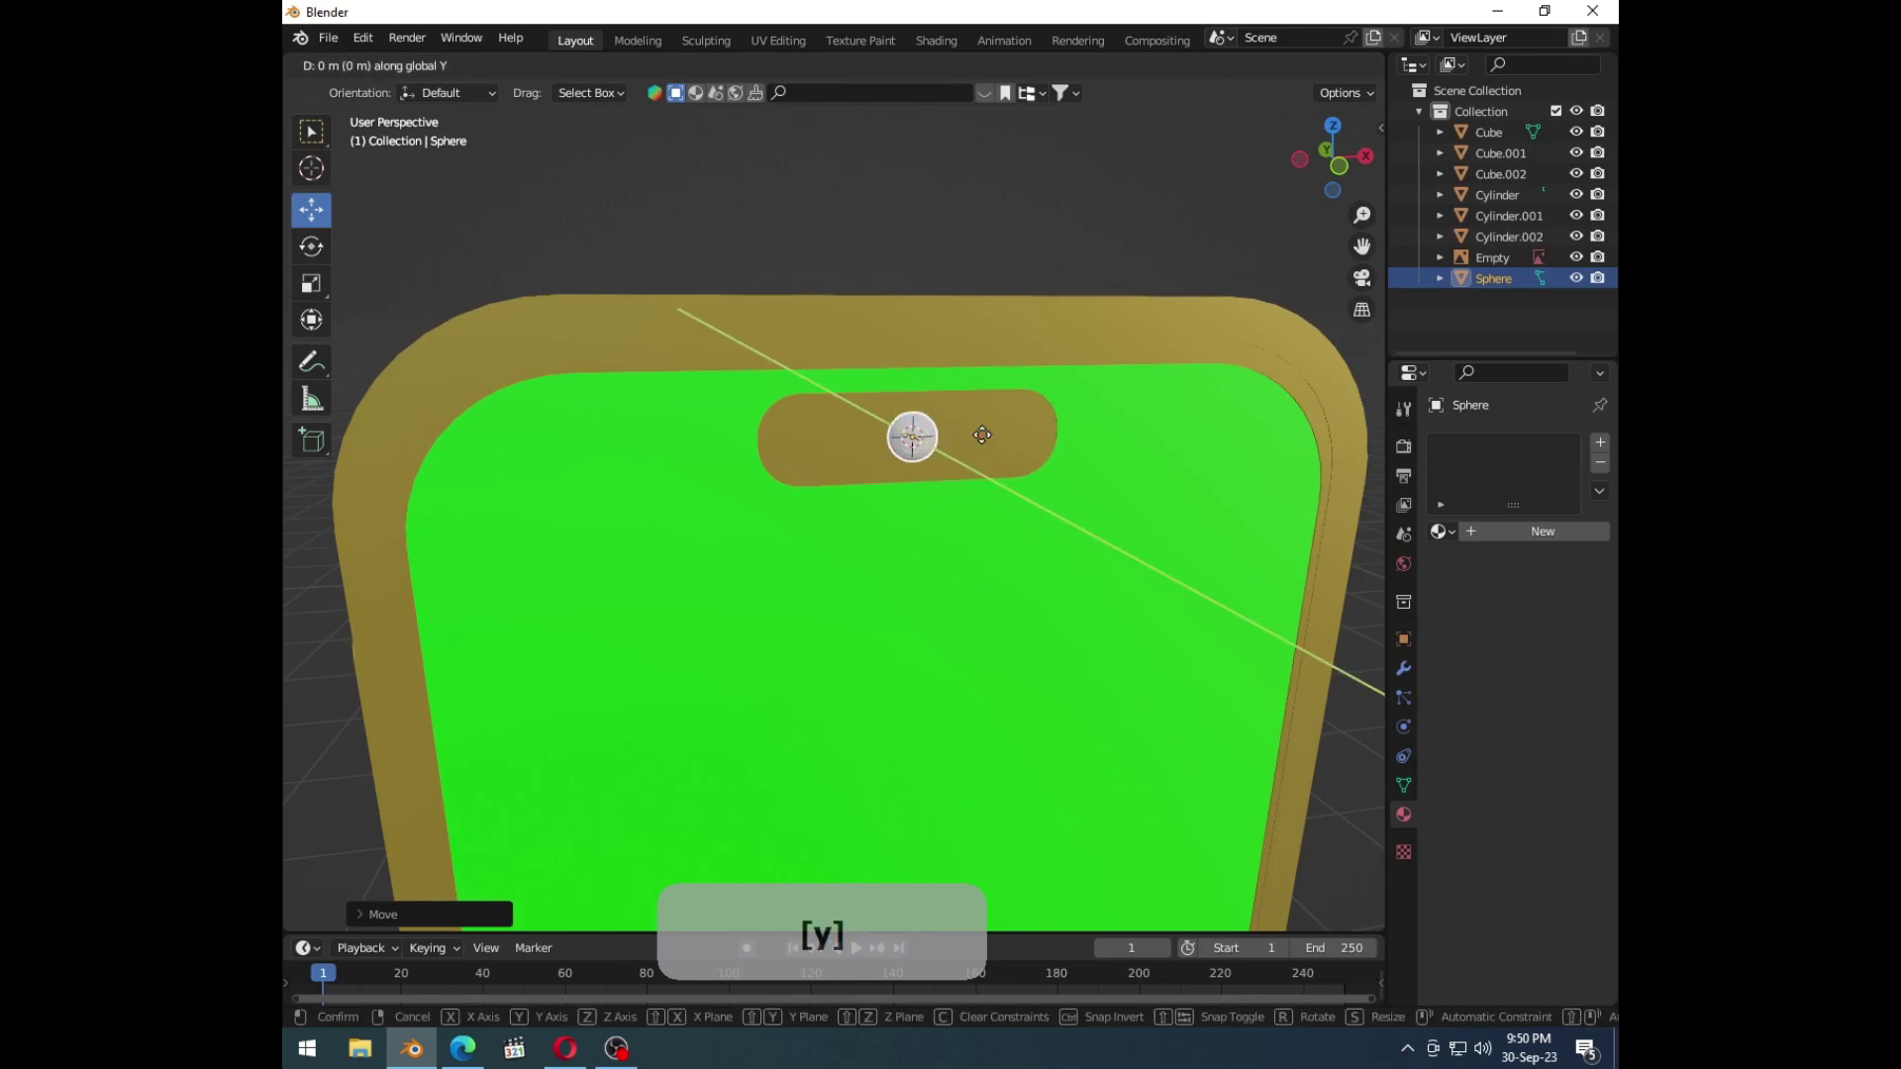
pyautogui.rightClick(976, 477)
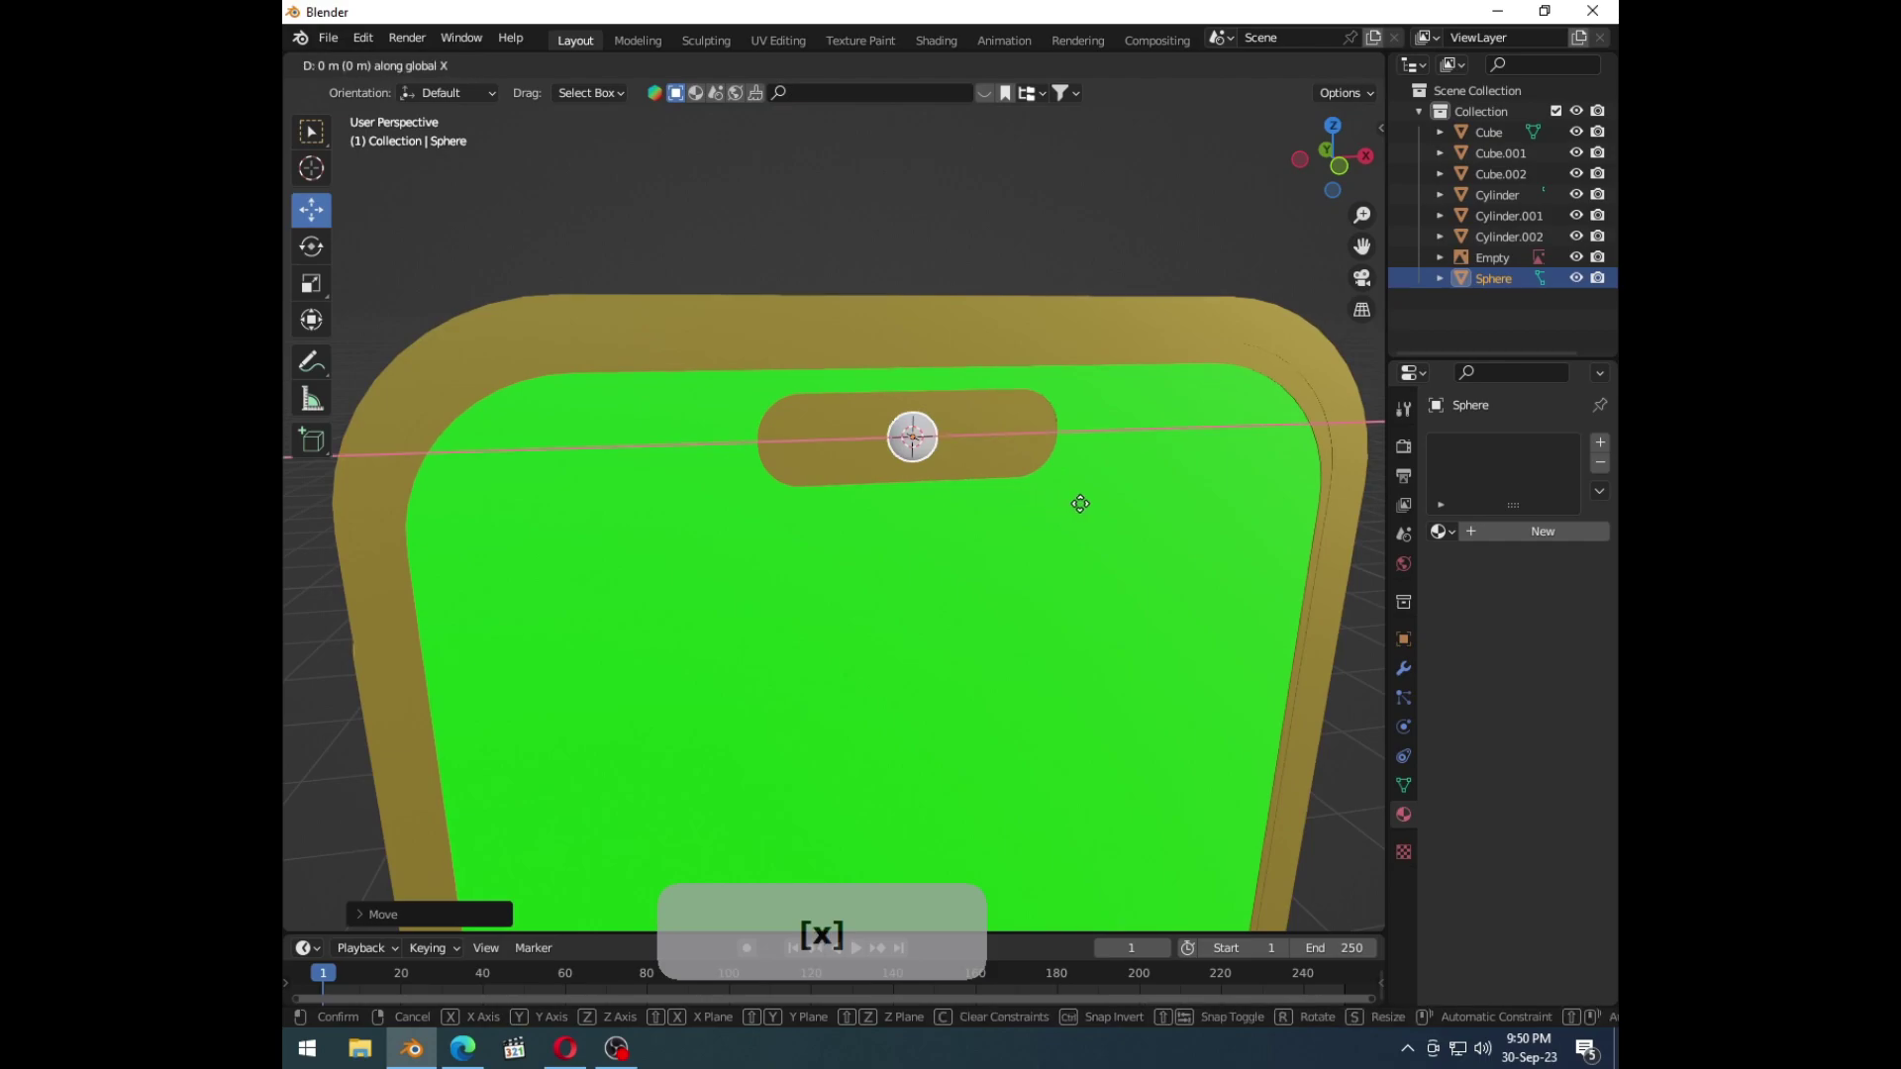
pyautogui.rightClick(741, 504)
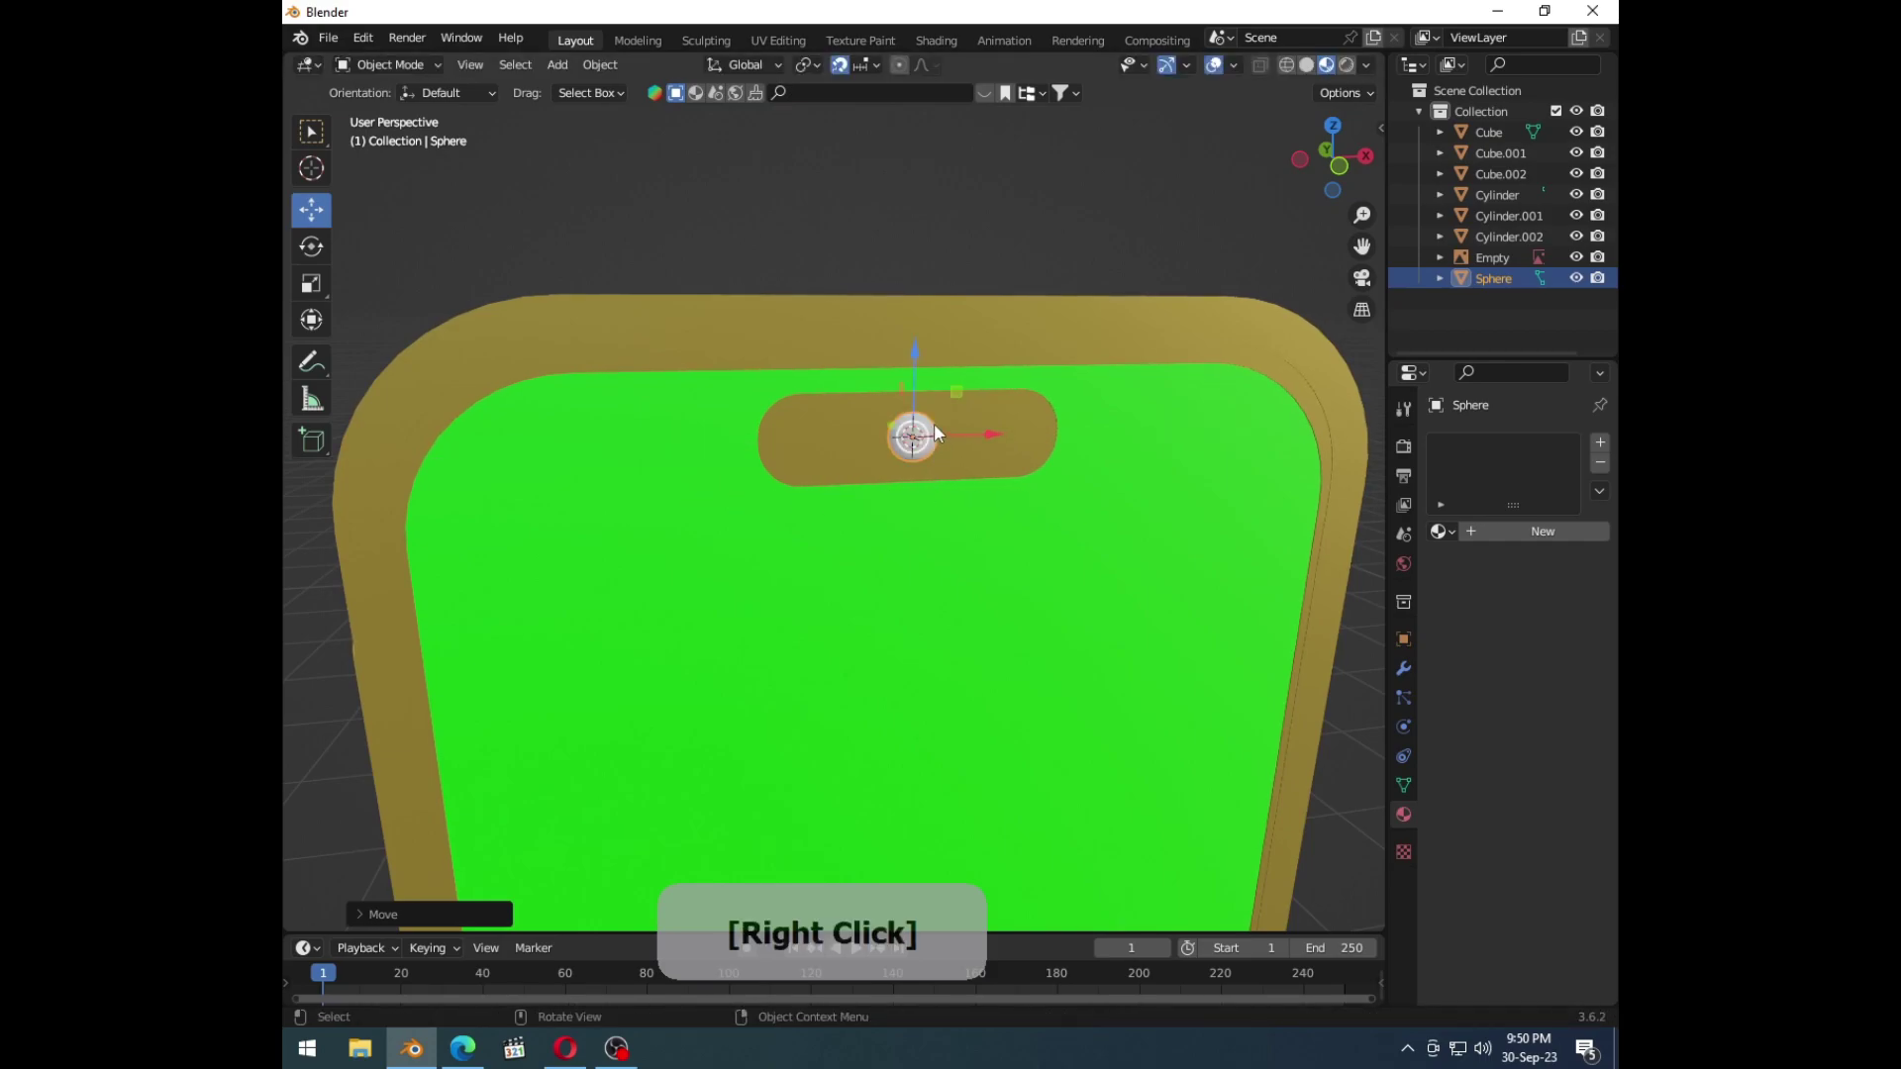
pyautogui.middleClick(1073, 516)
pyautogui.click(908, 426)
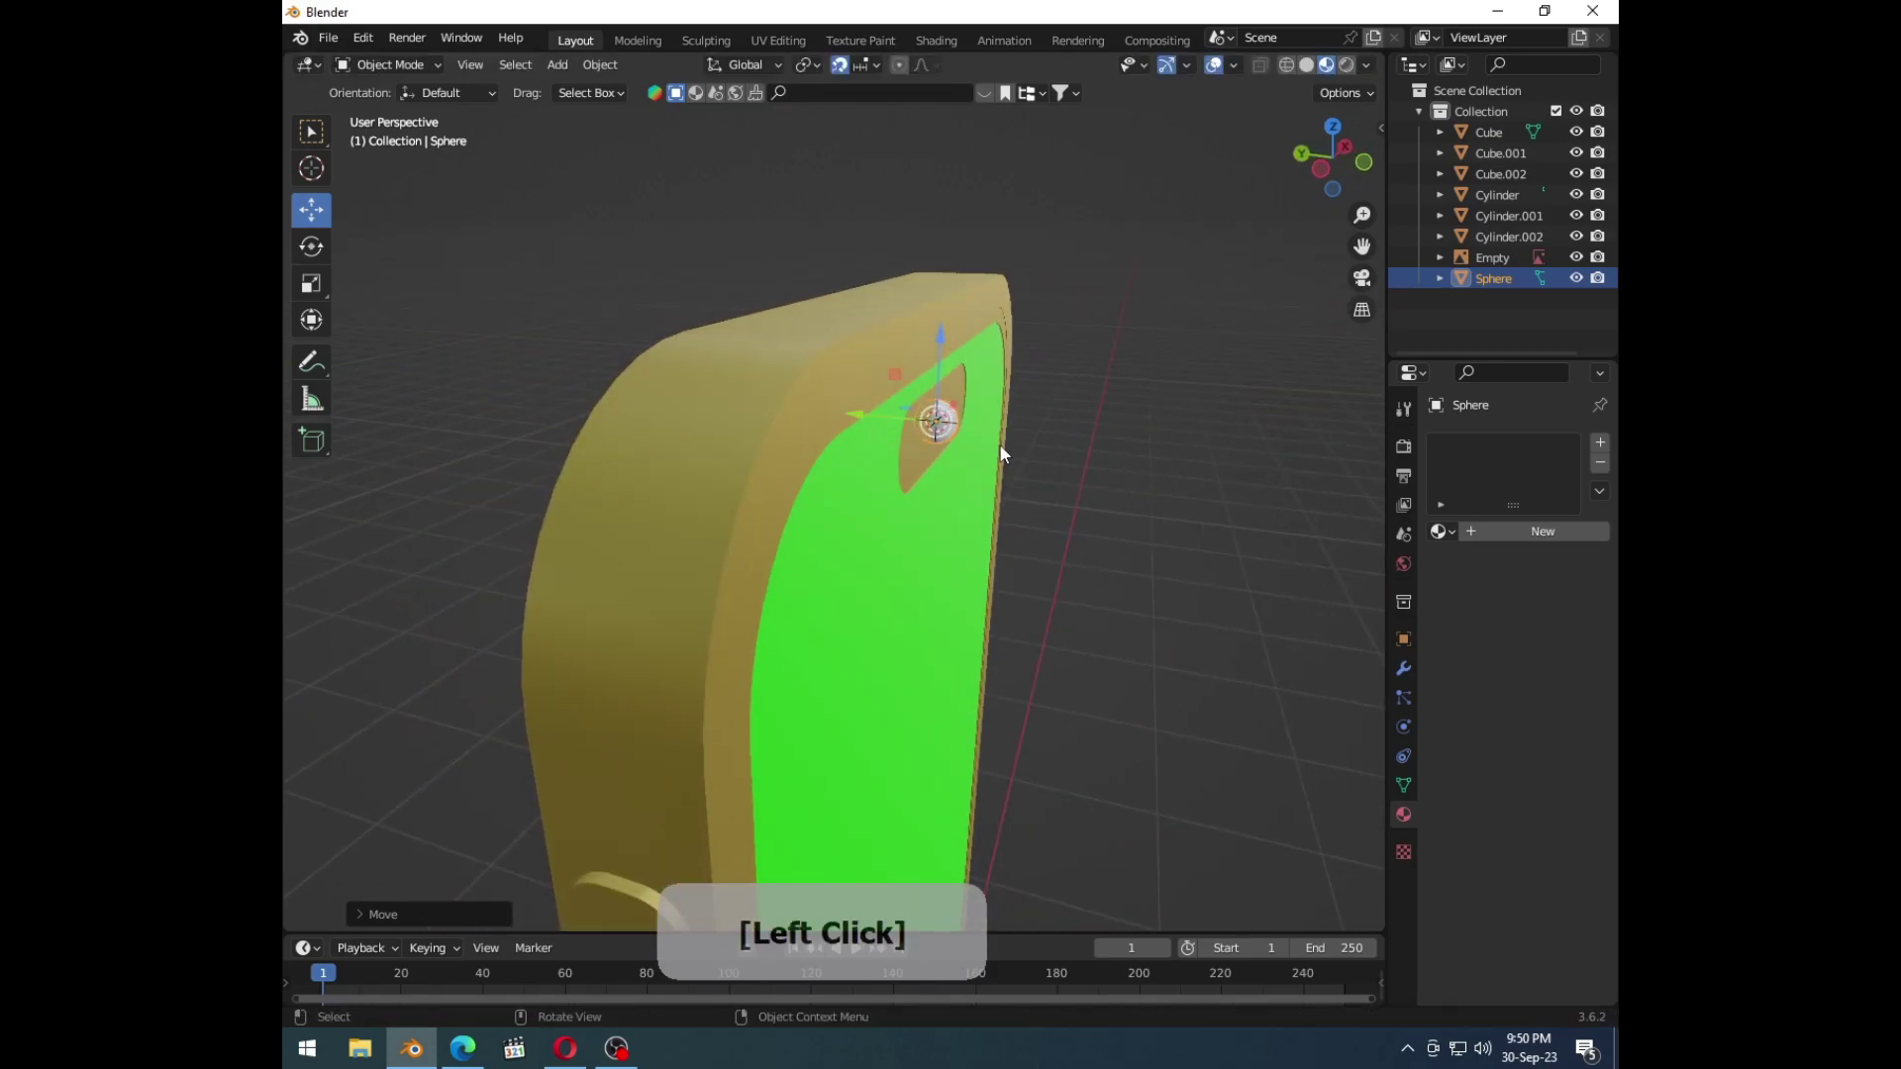
pyautogui.click(980, 444)
# Step: Undo the trial edits, delete the small sphere and add a fresh UV sphere at the cutout
pyautogui.press('ctrl+z')
pyautogui.press('ctrl+z')
pyautogui.press('ctrl+z')
pyautogui.click(1044, 370)
pyautogui.middleClick(1139, 507)
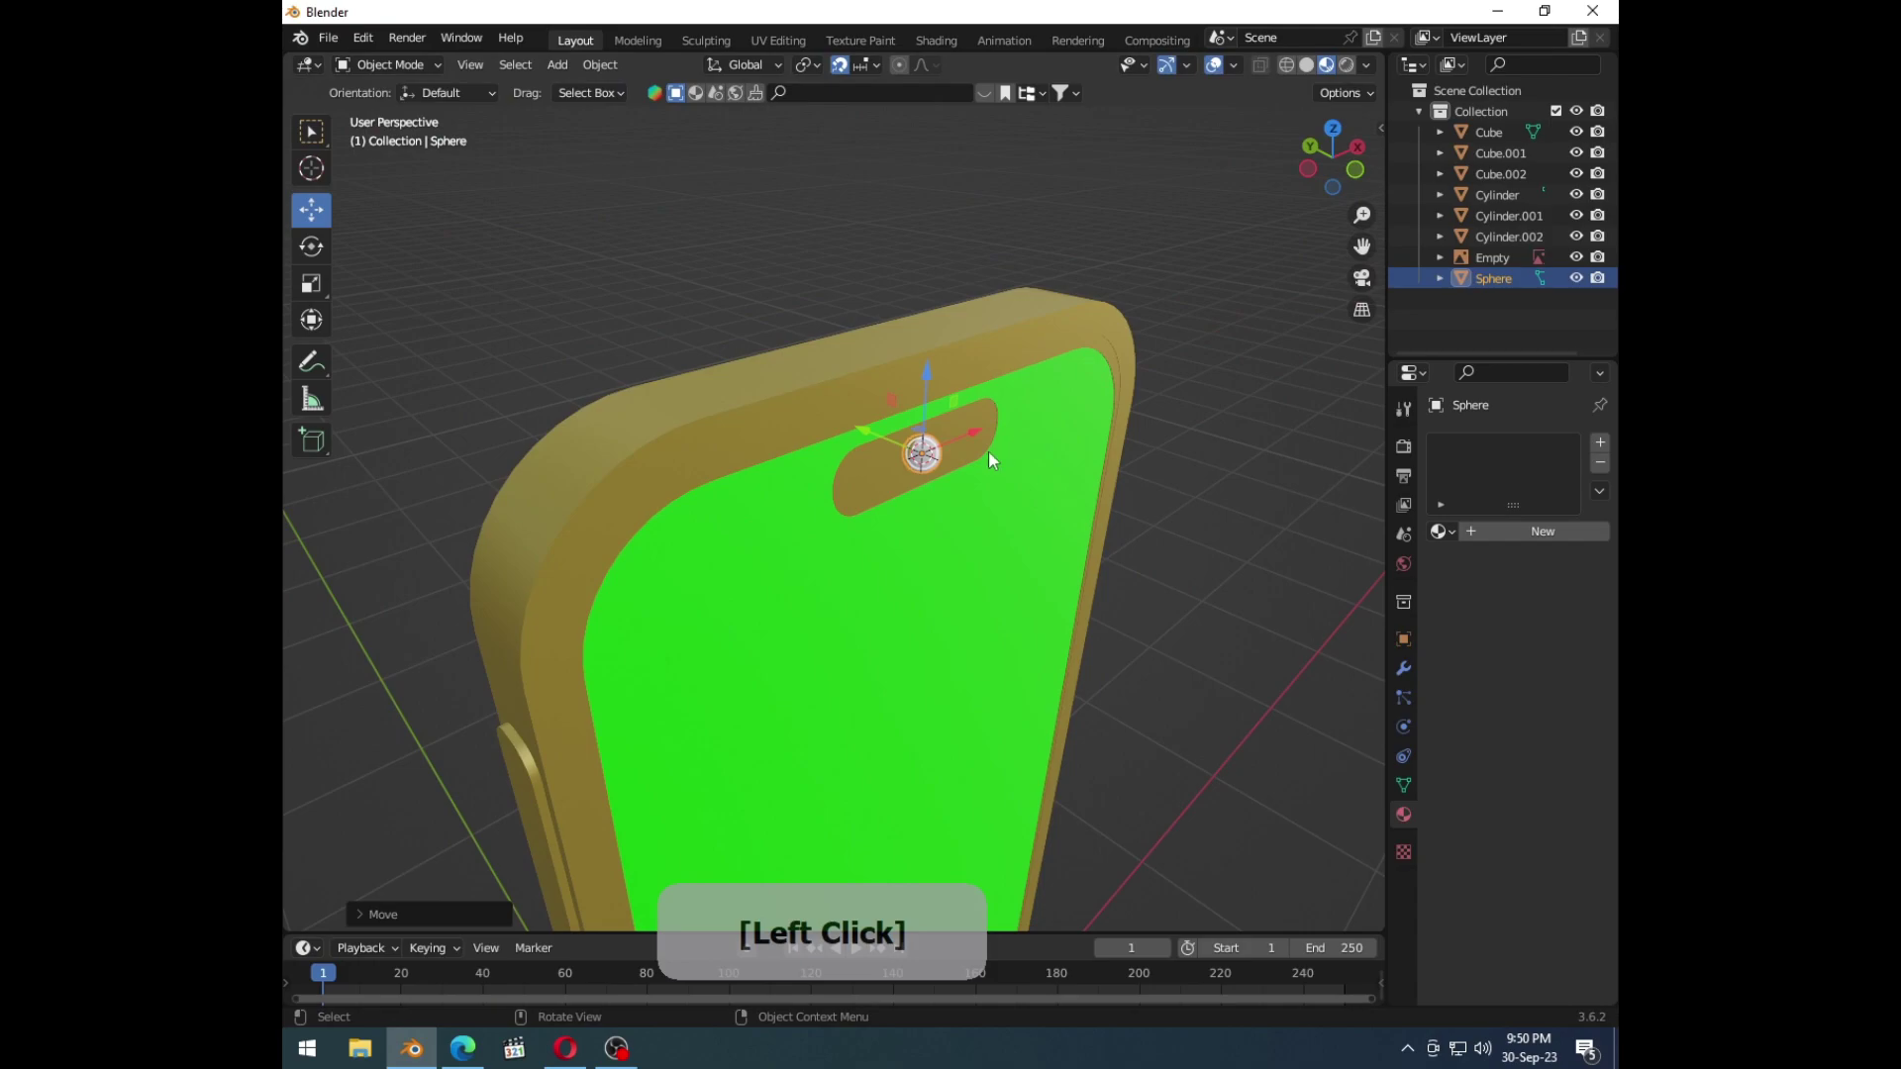
pyautogui.press('Delete')
pyautogui.press('shift+a')
pyautogui.click(1108, 521)
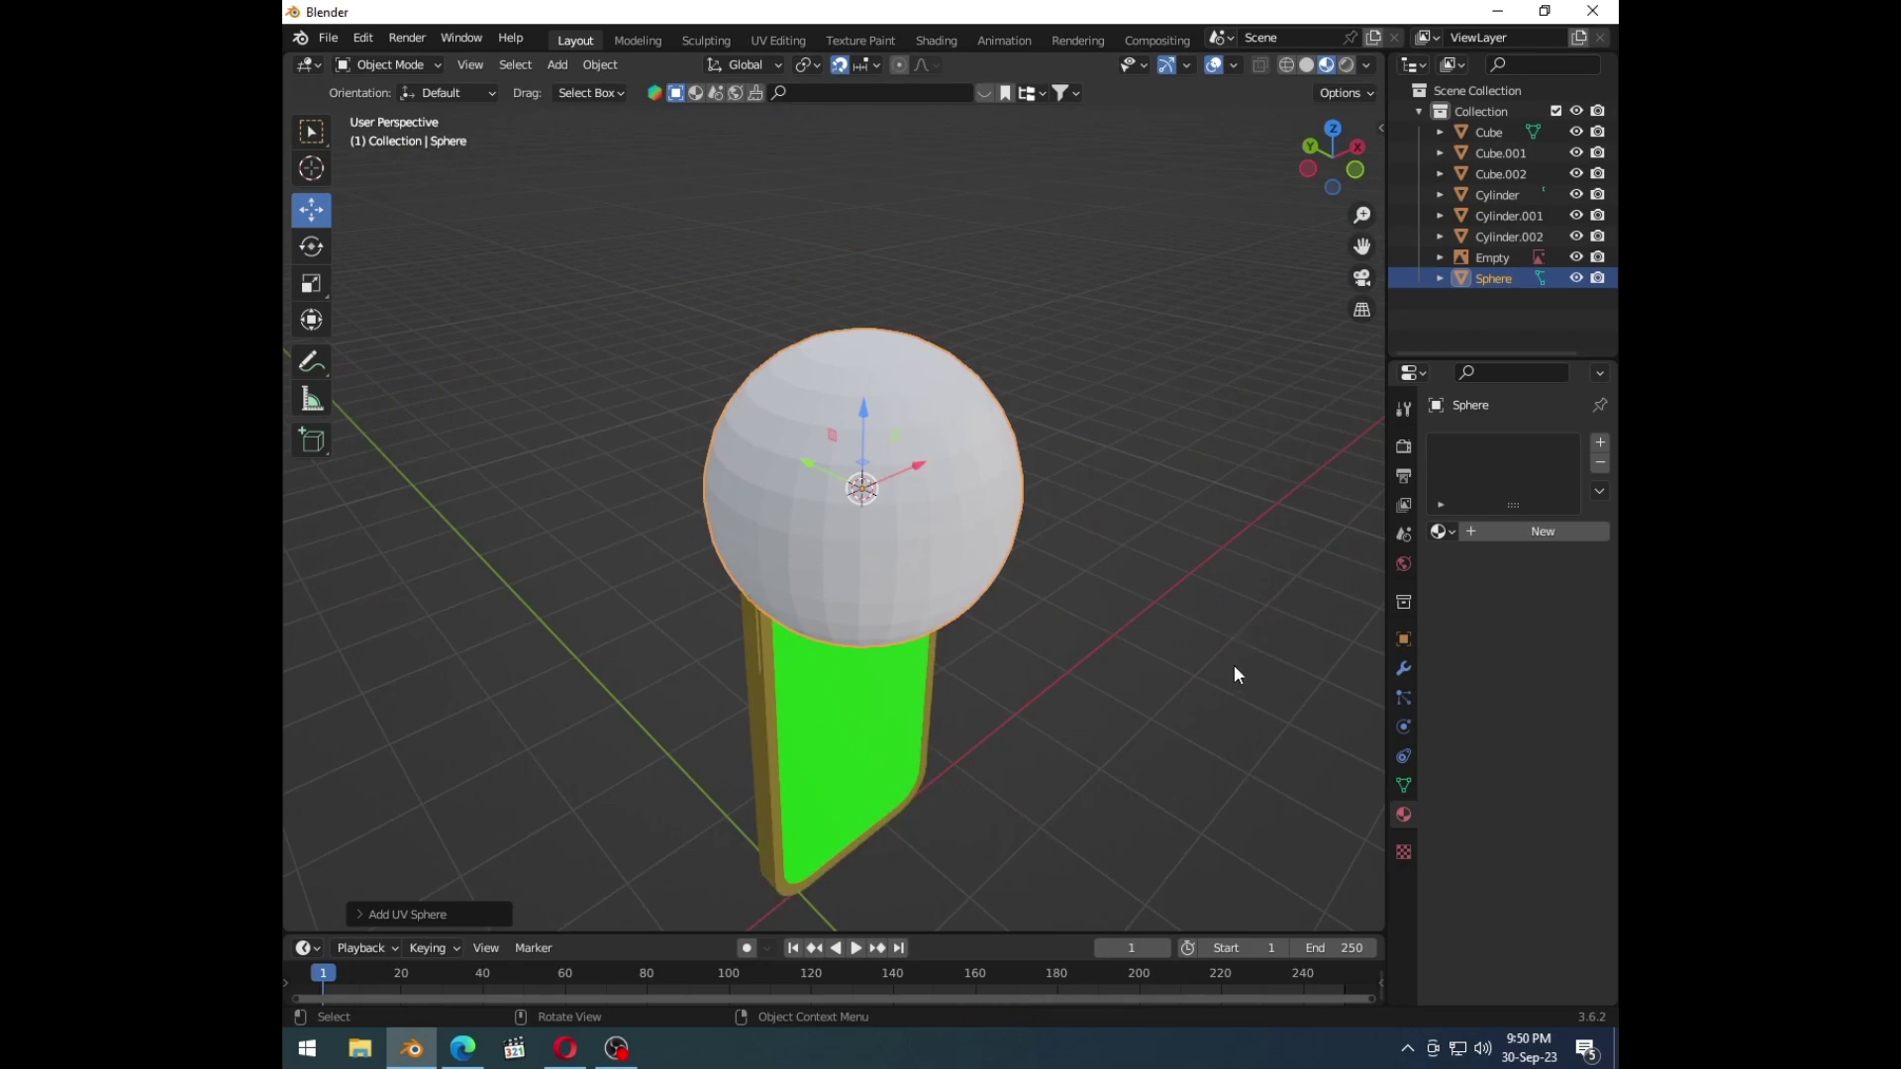
# Step: From front view shrink the sphere into the cutout and trial a flatten along Y
pyautogui.press('1')
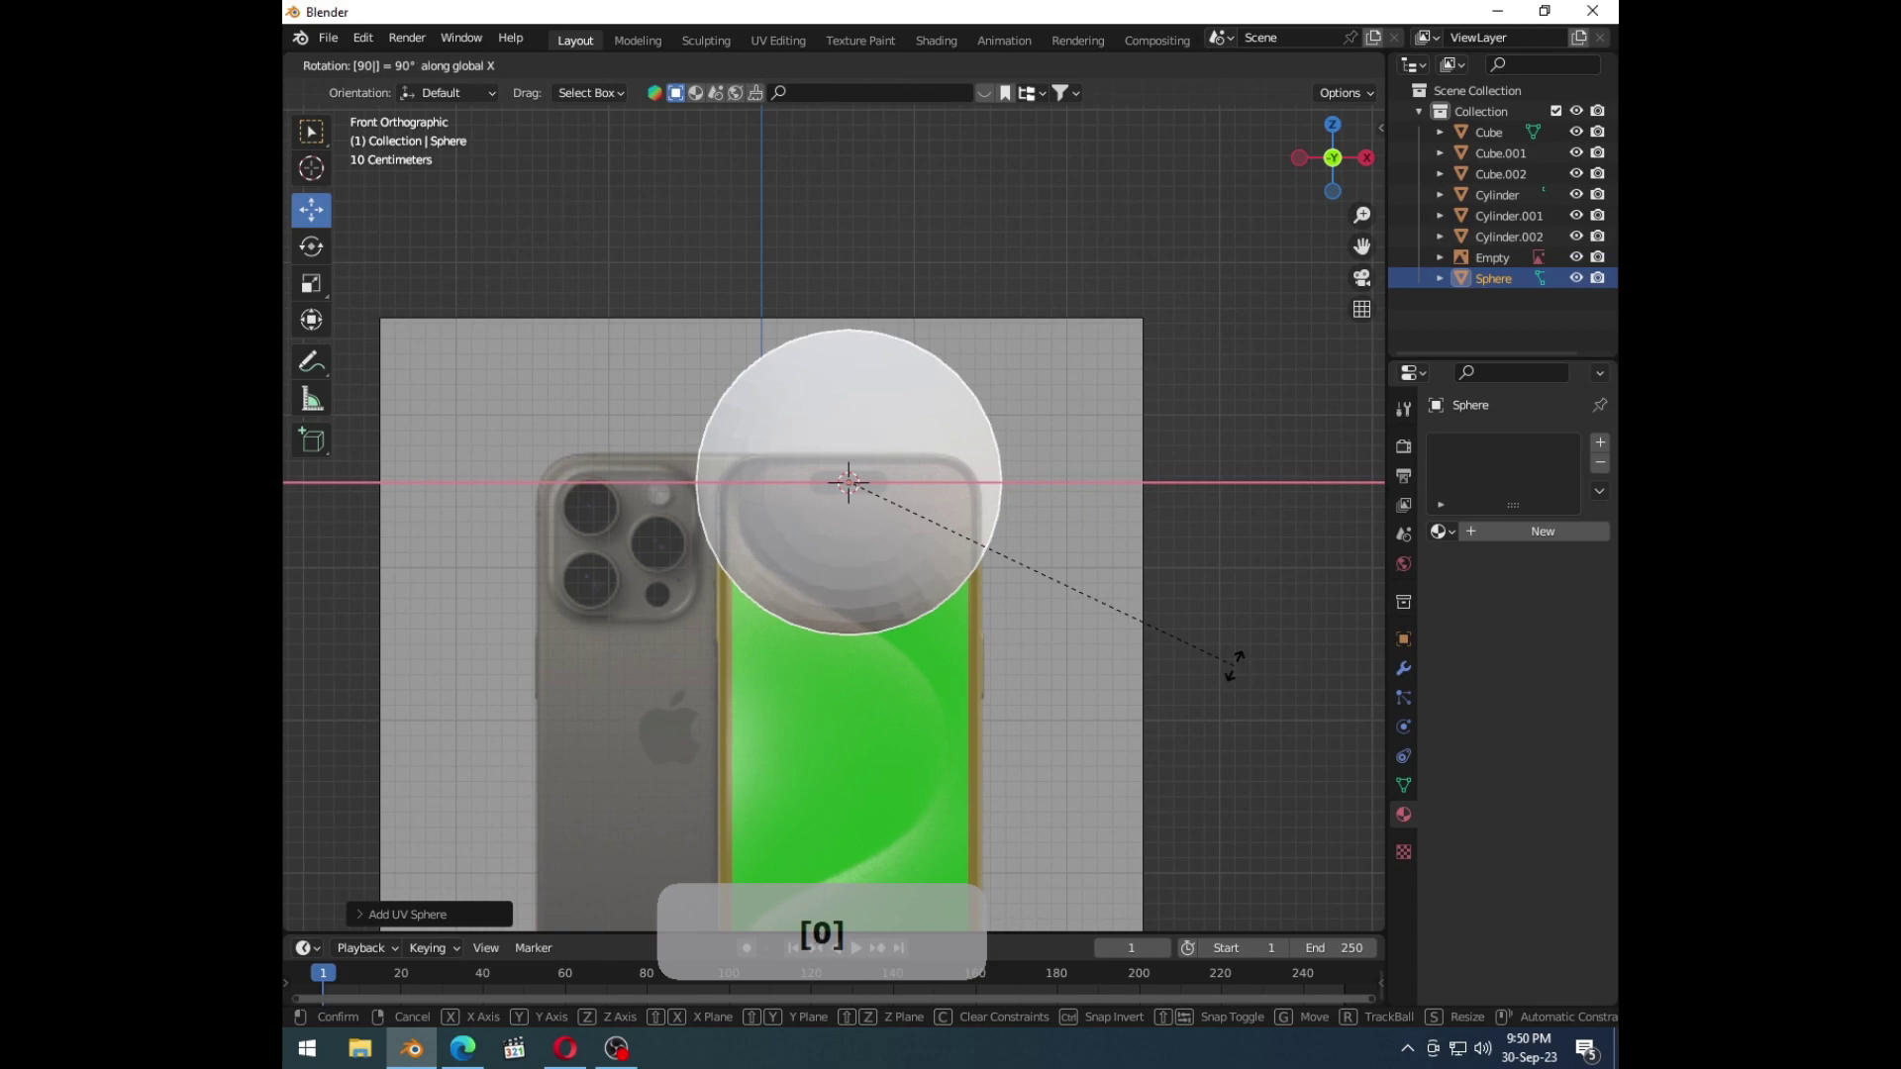
pyautogui.press('Return')
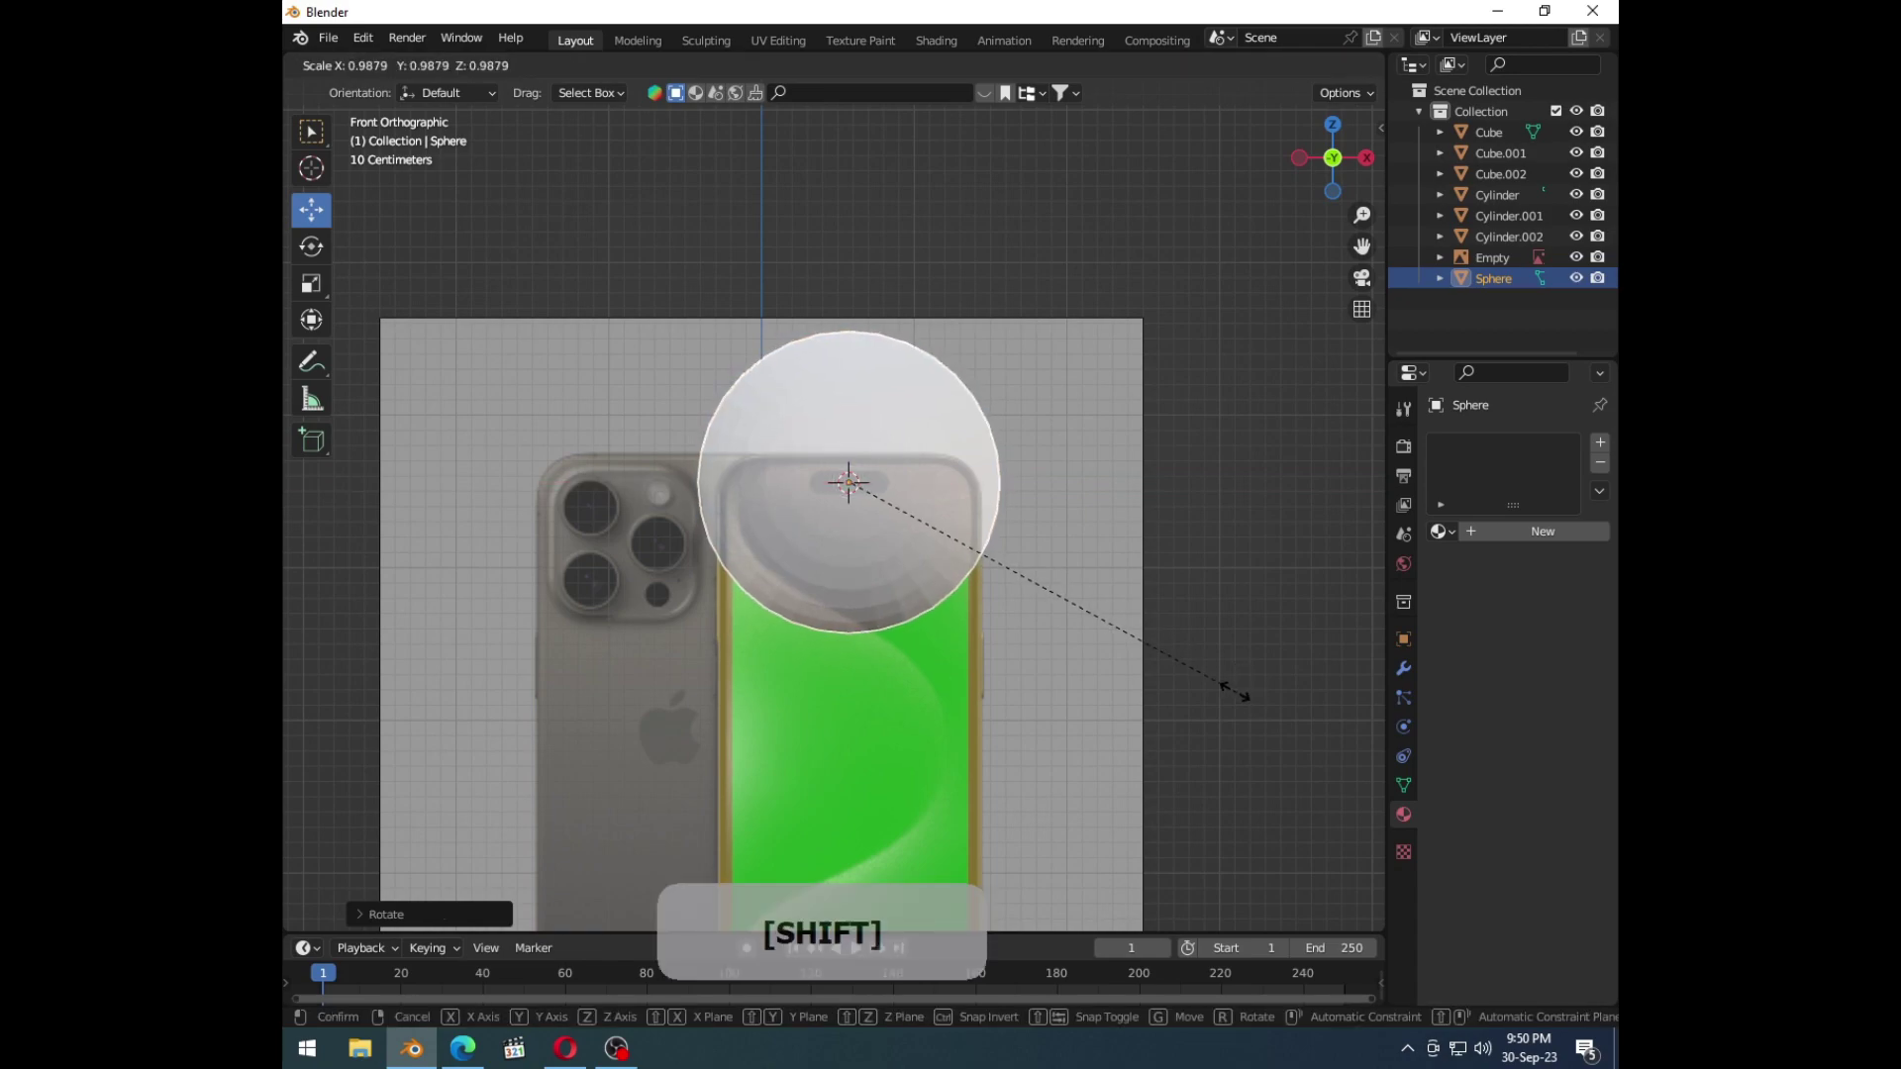
pyautogui.click(867, 498)
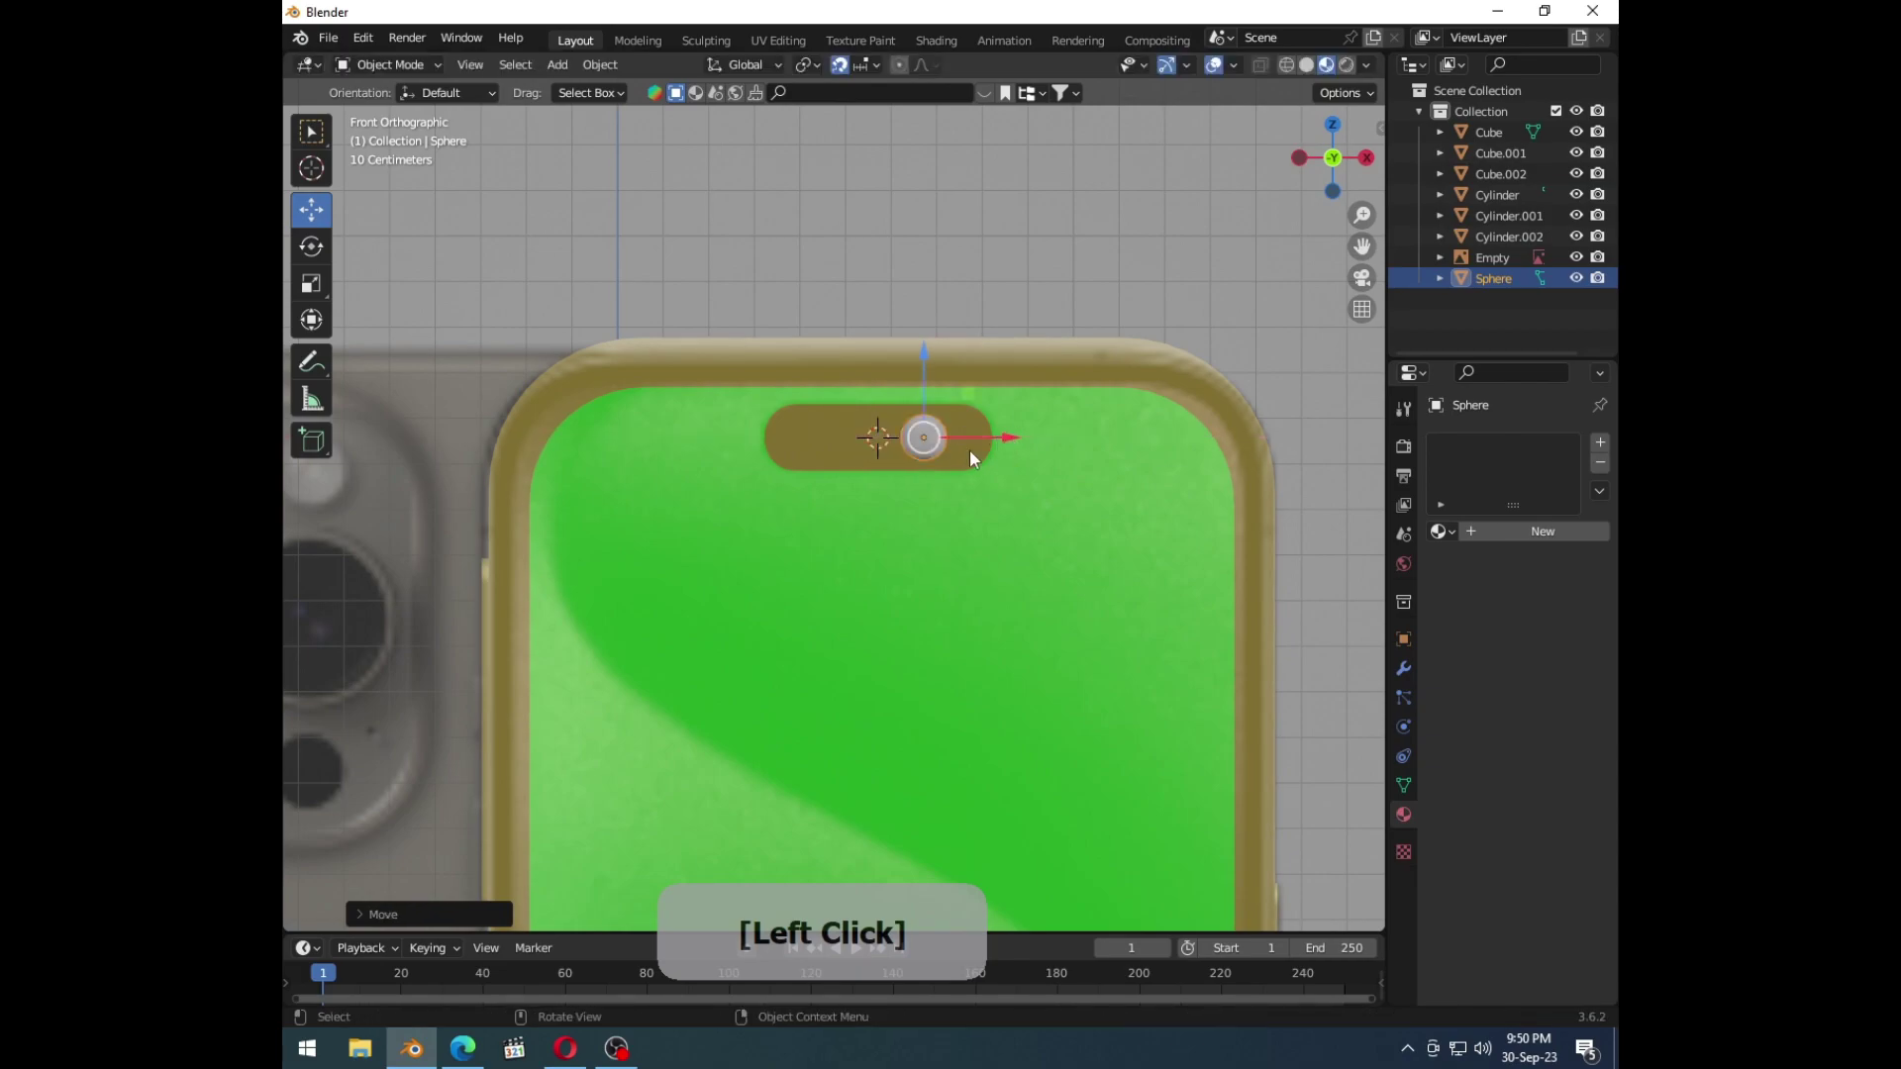
pyautogui.middleClick(970, 476)
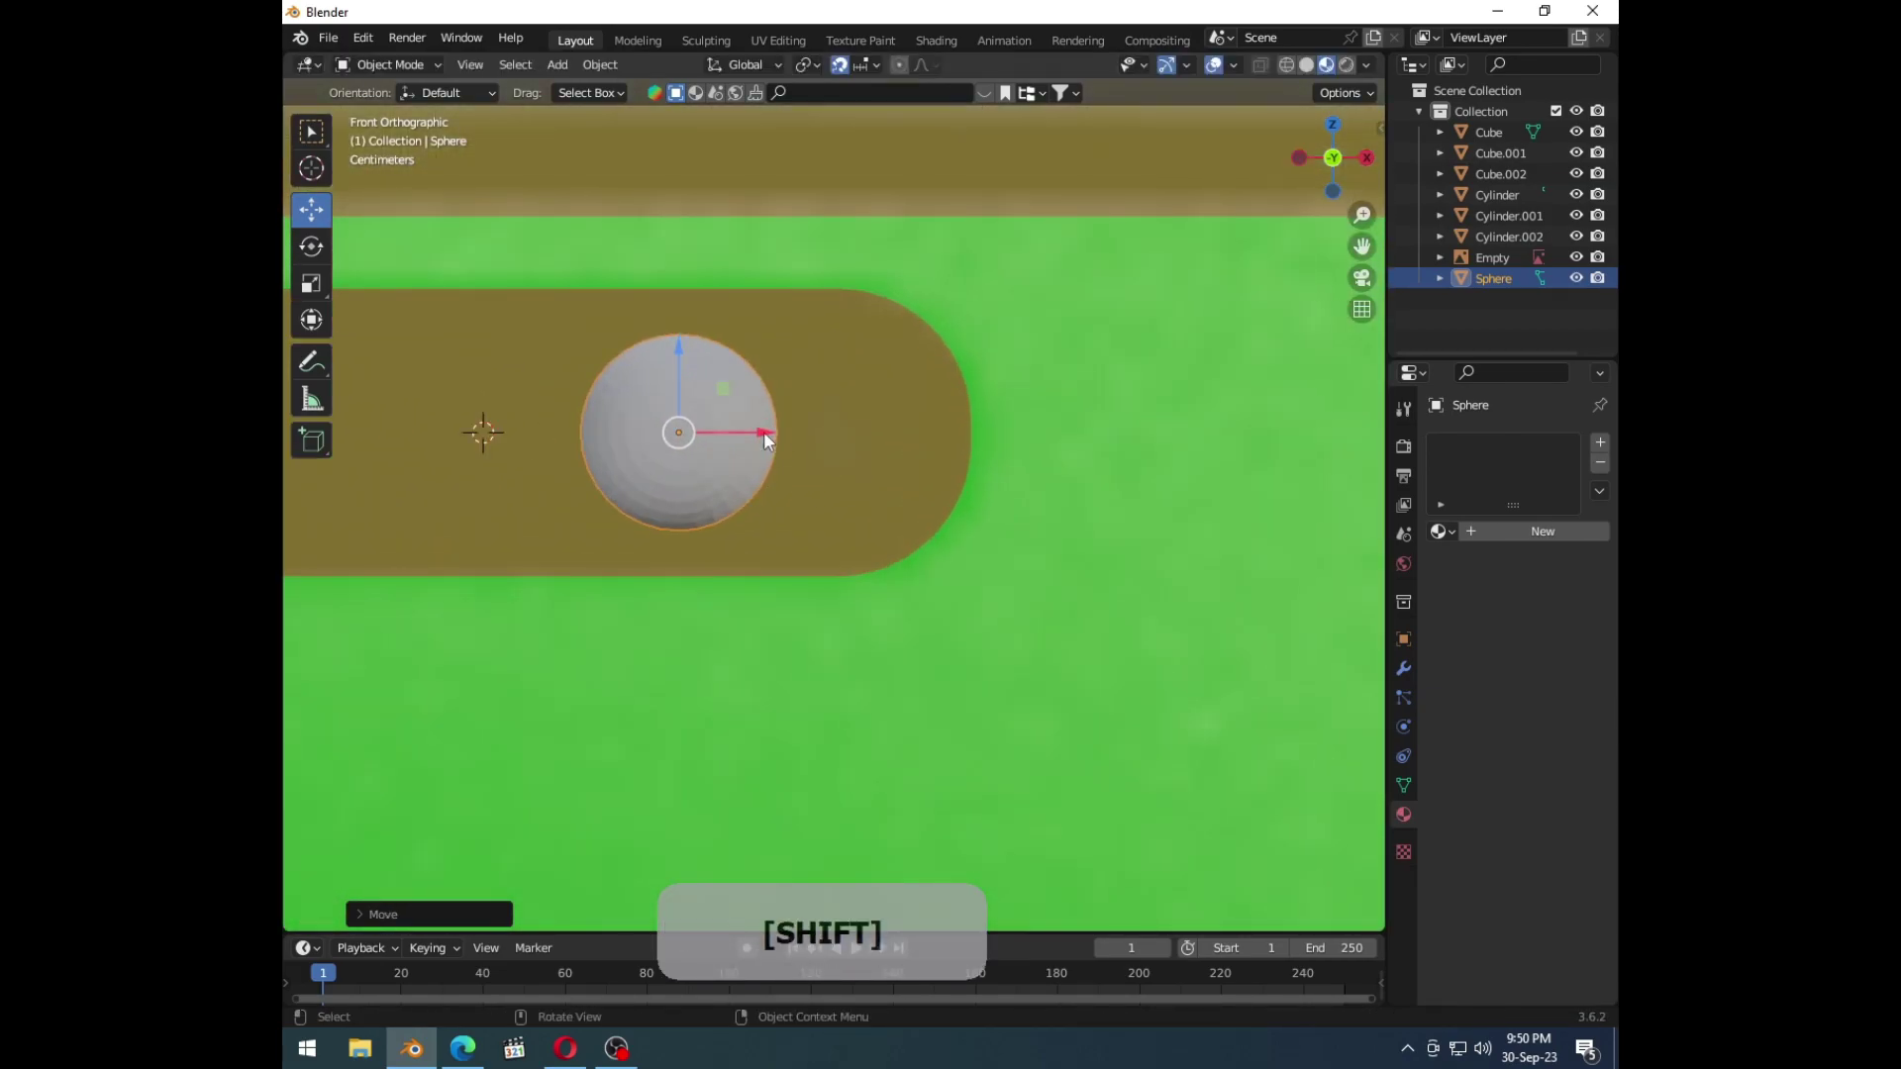
pyautogui.click(770, 442)
pyautogui.middleClick(864, 523)
pyautogui.click(925, 489)
pyautogui.click(1054, 499)
pyautogui.middleClick(1056, 501)
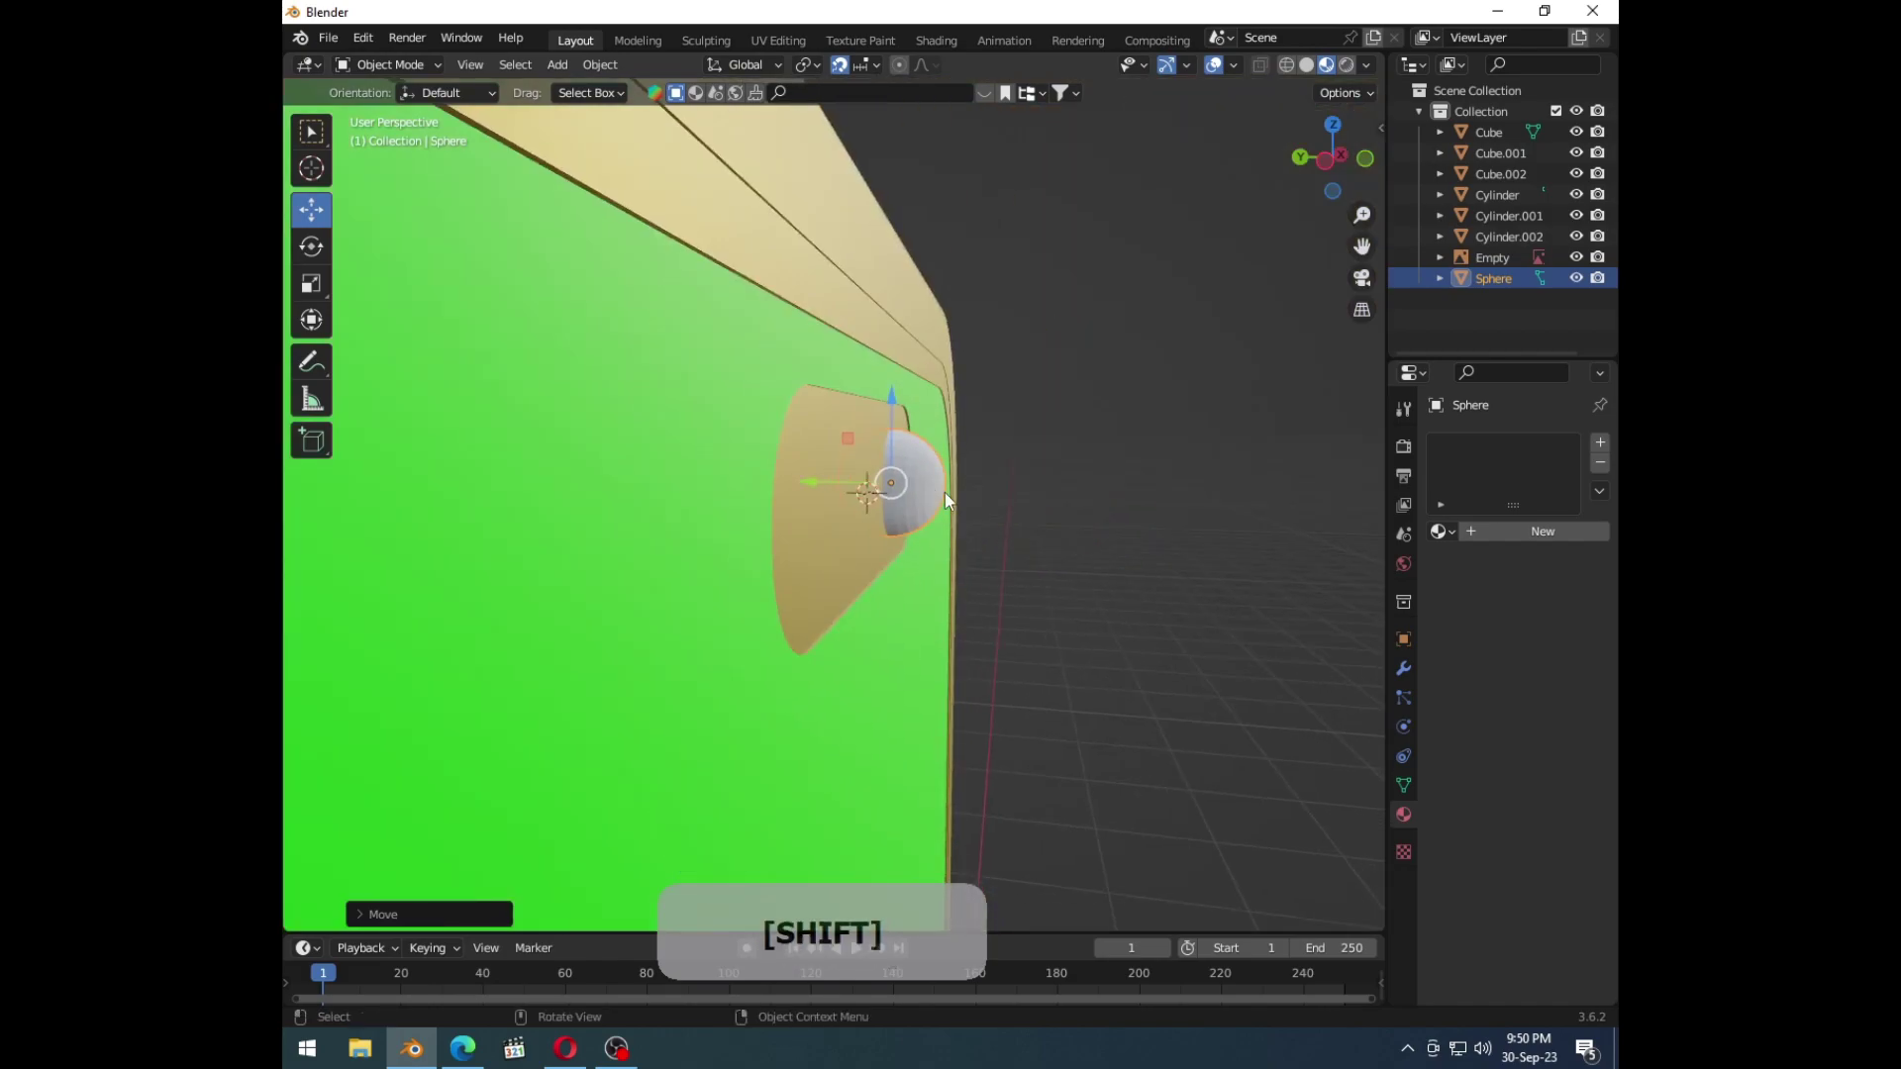
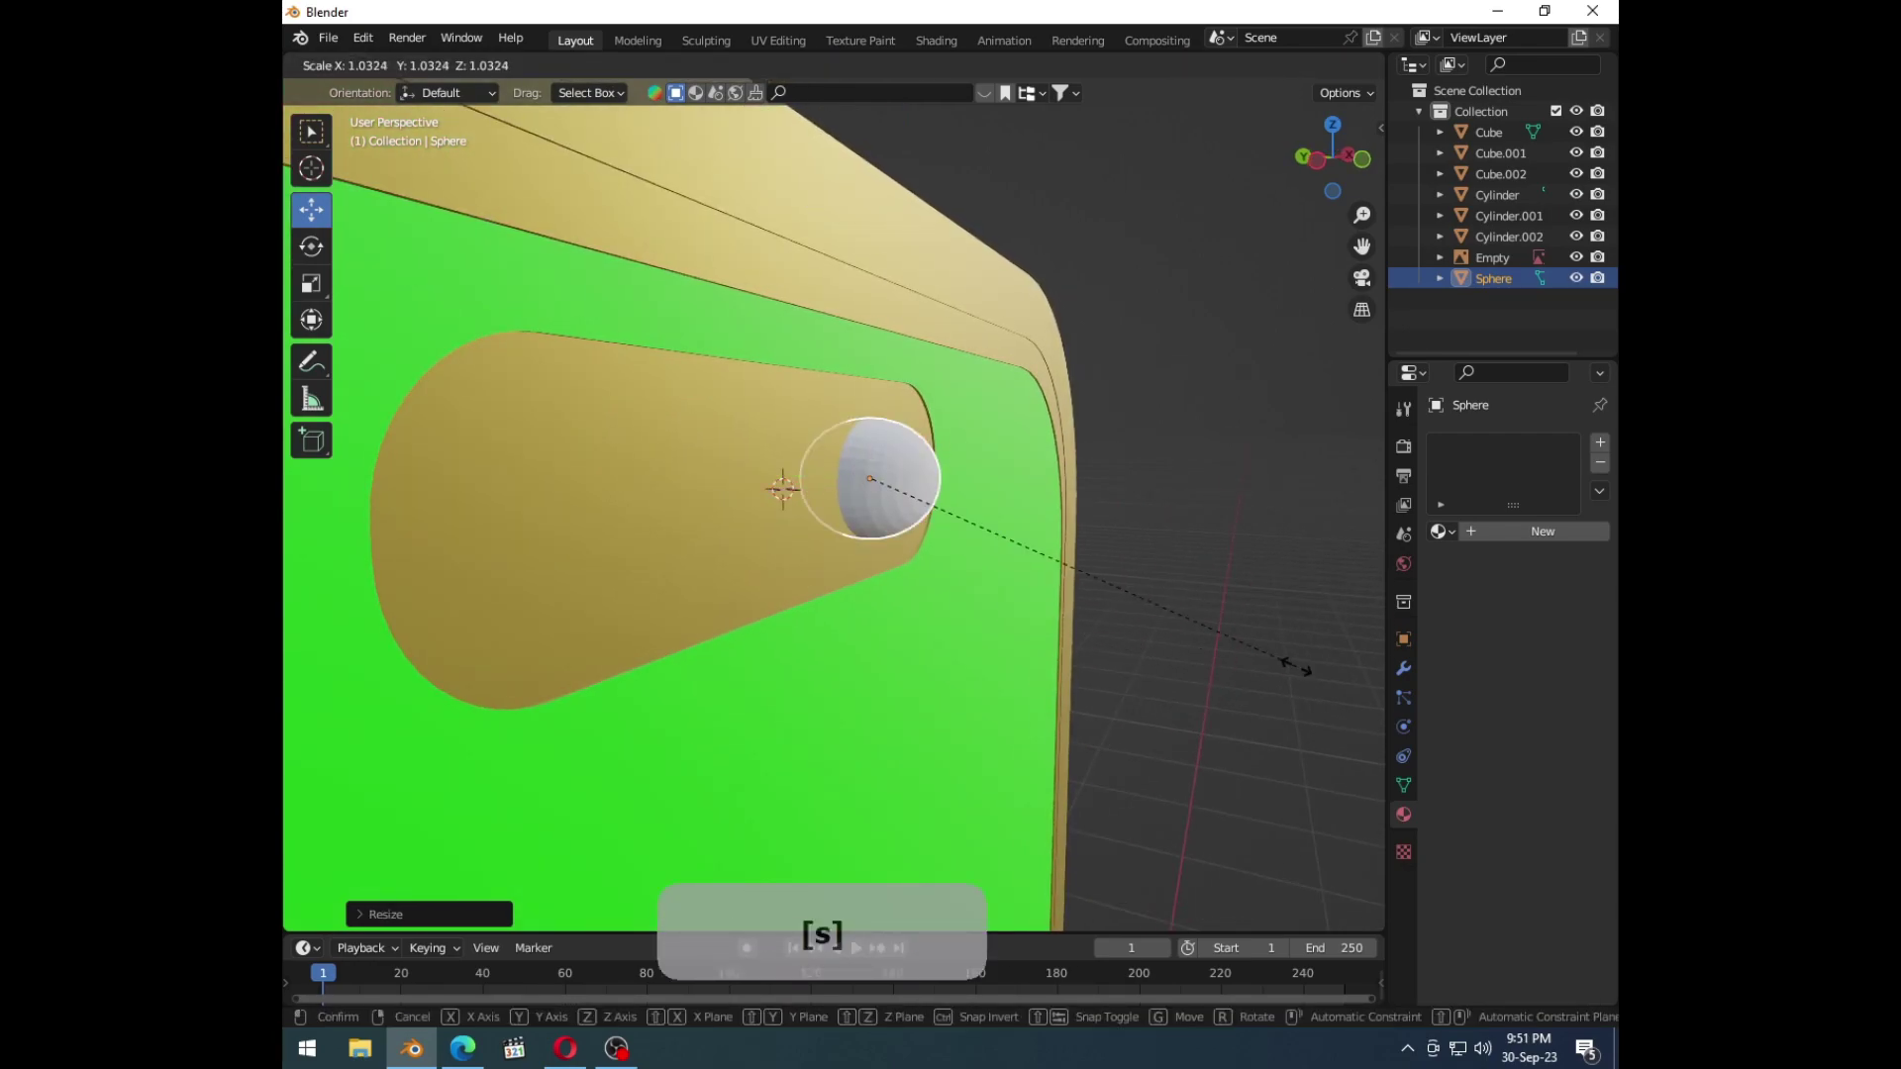
pyautogui.press('y')
pyautogui.click(1007, 583)
pyautogui.middleClick(1115, 527)
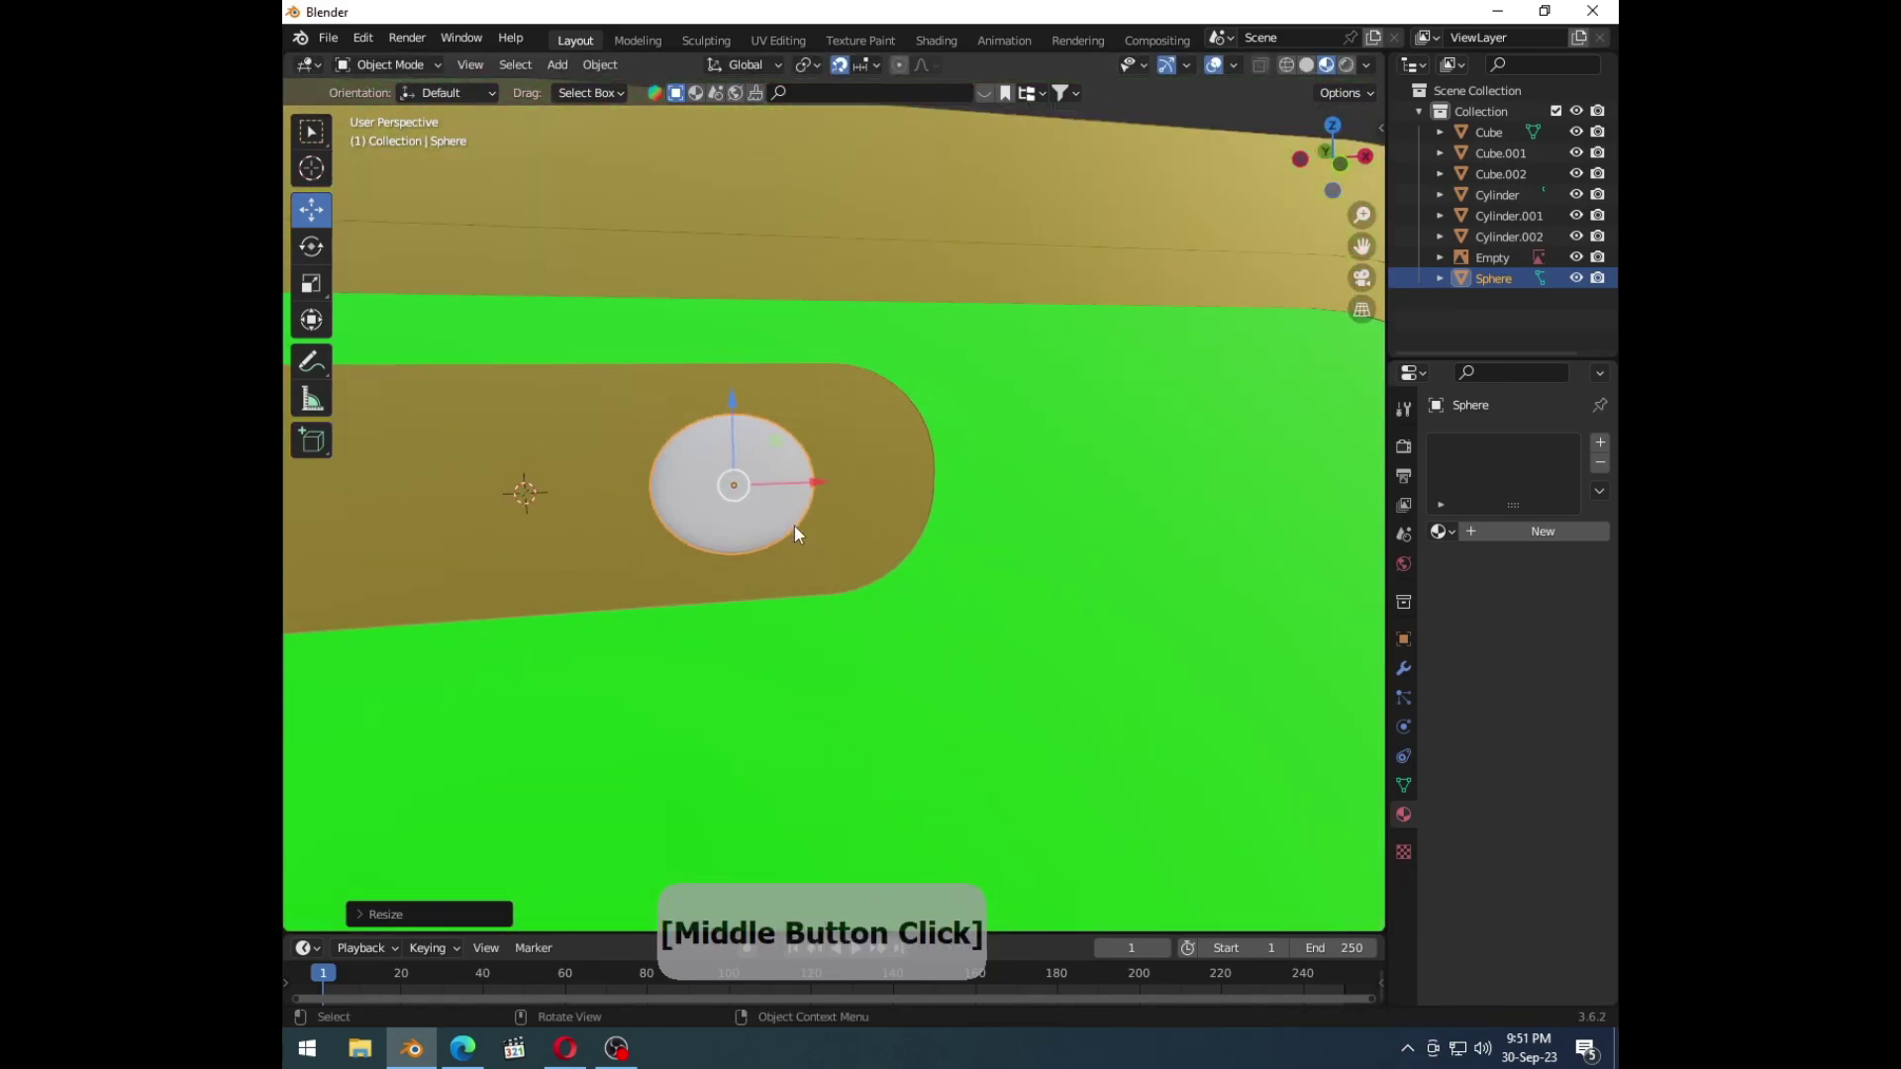
# Step: Undo the trial scaling, shrink the sphere again and position it in the cutout
pyautogui.press('s')
pyautogui.middleClick(915, 560)
pyautogui.press('ctrl+z')
pyautogui.press('ctrl+z')
pyautogui.press('ctrl+z')
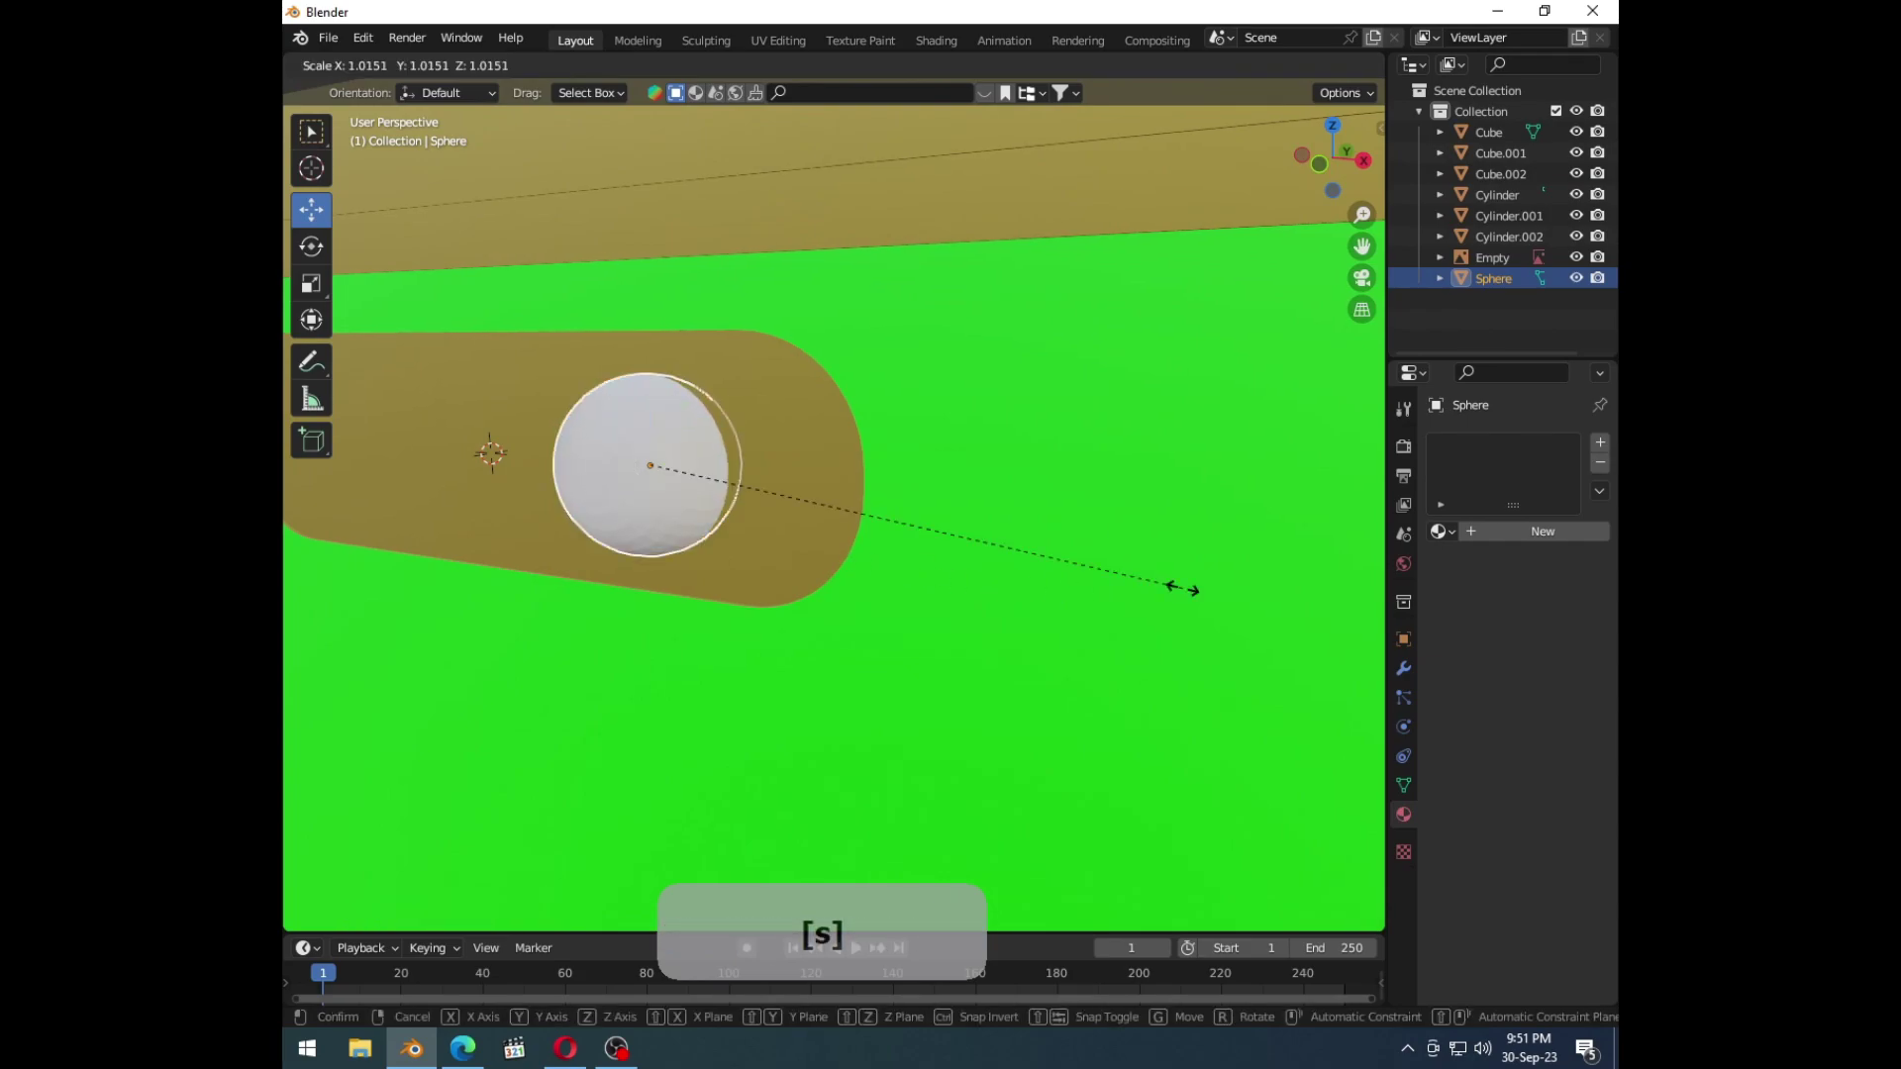
pyautogui.press('s')
pyautogui.click(805, 501)
pyautogui.middleClick(718, 496)
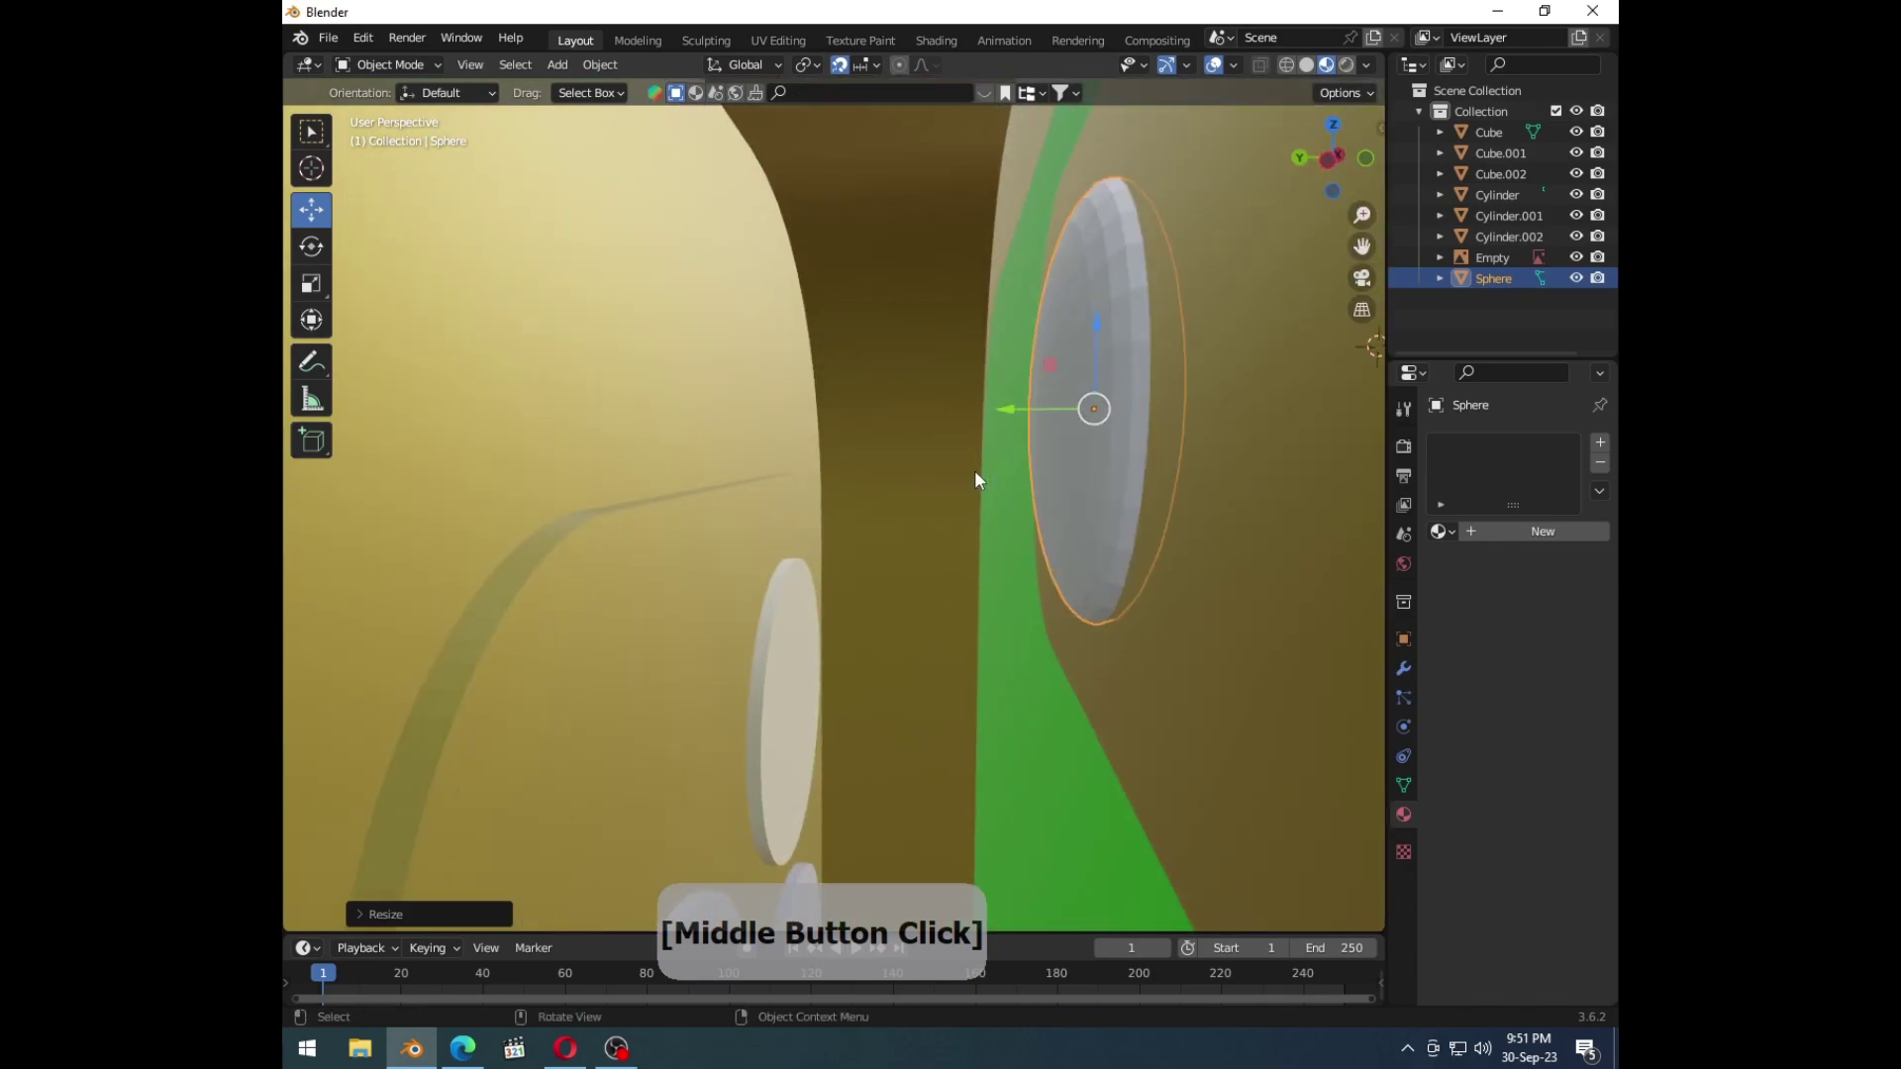
pyautogui.click(1055, 414)
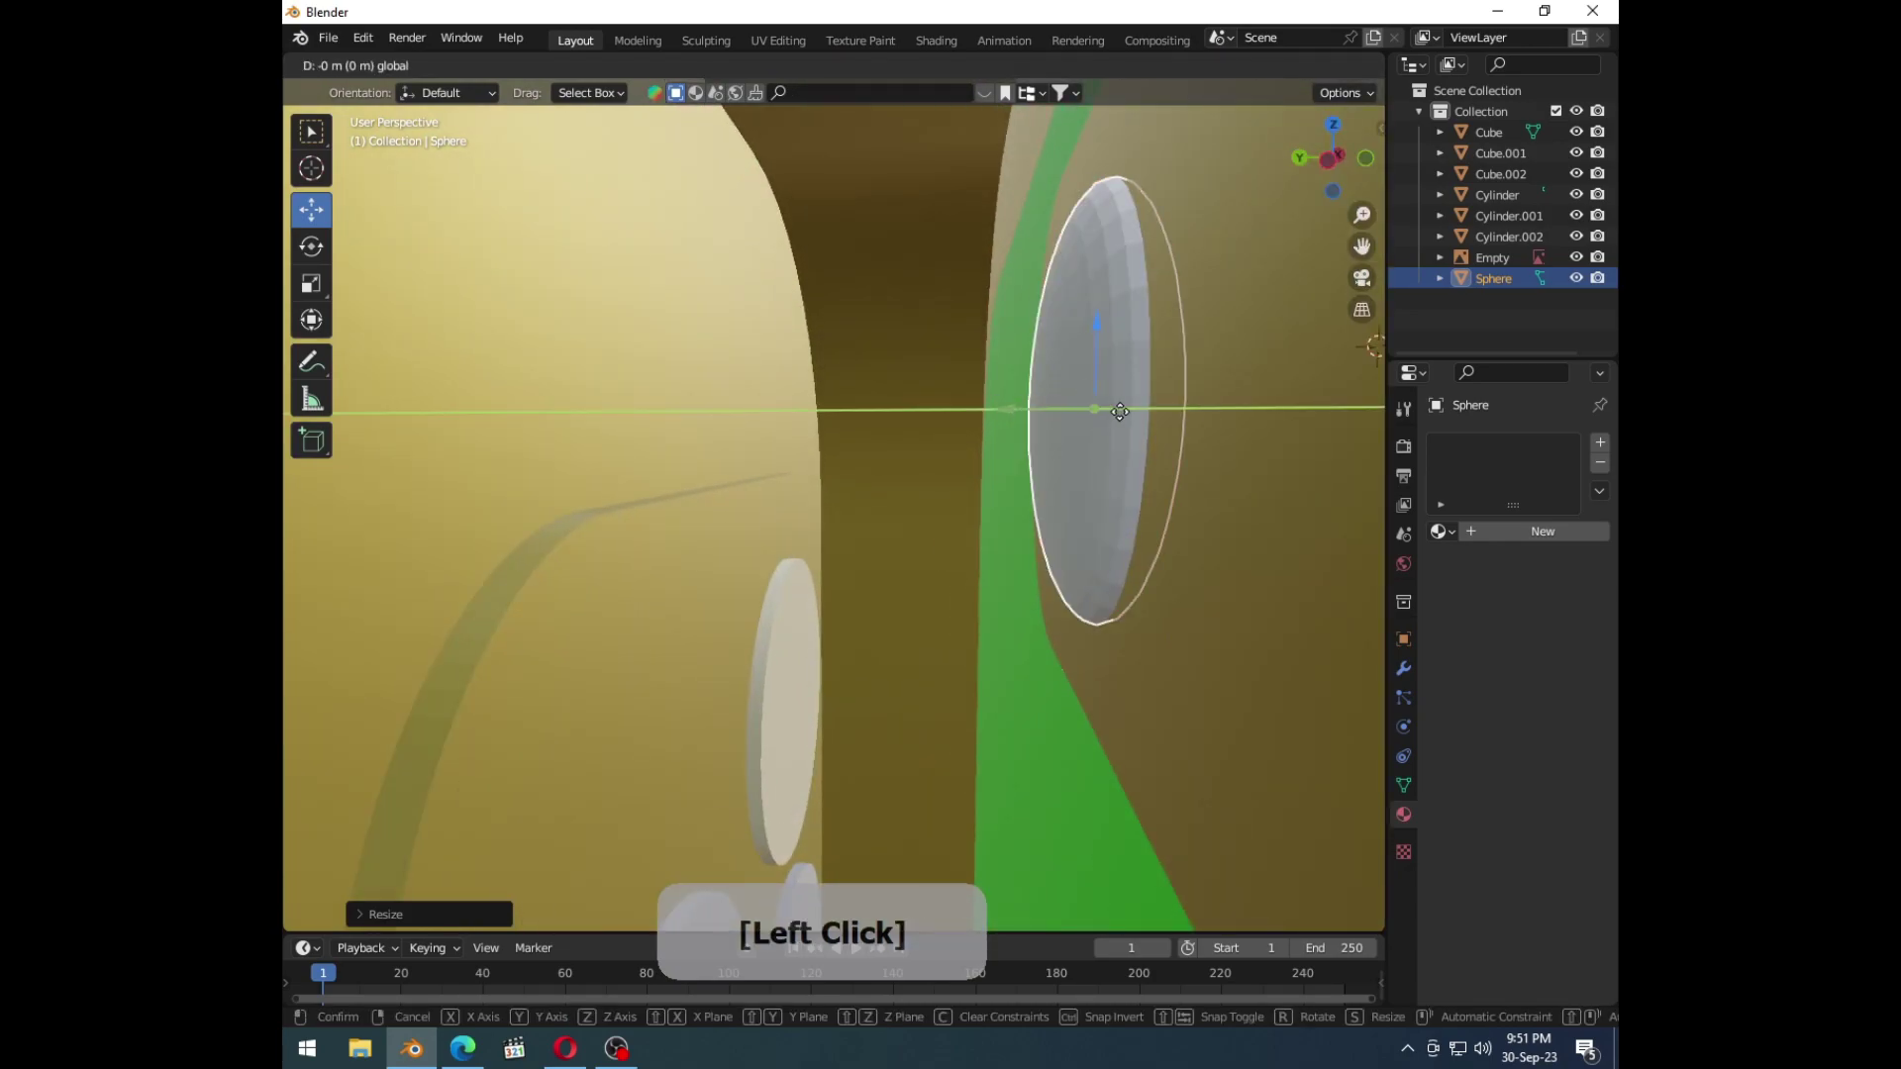
# Step: Flatten the sphere into a camera-lens disc seated inside the pill cutout
pyautogui.press('s')
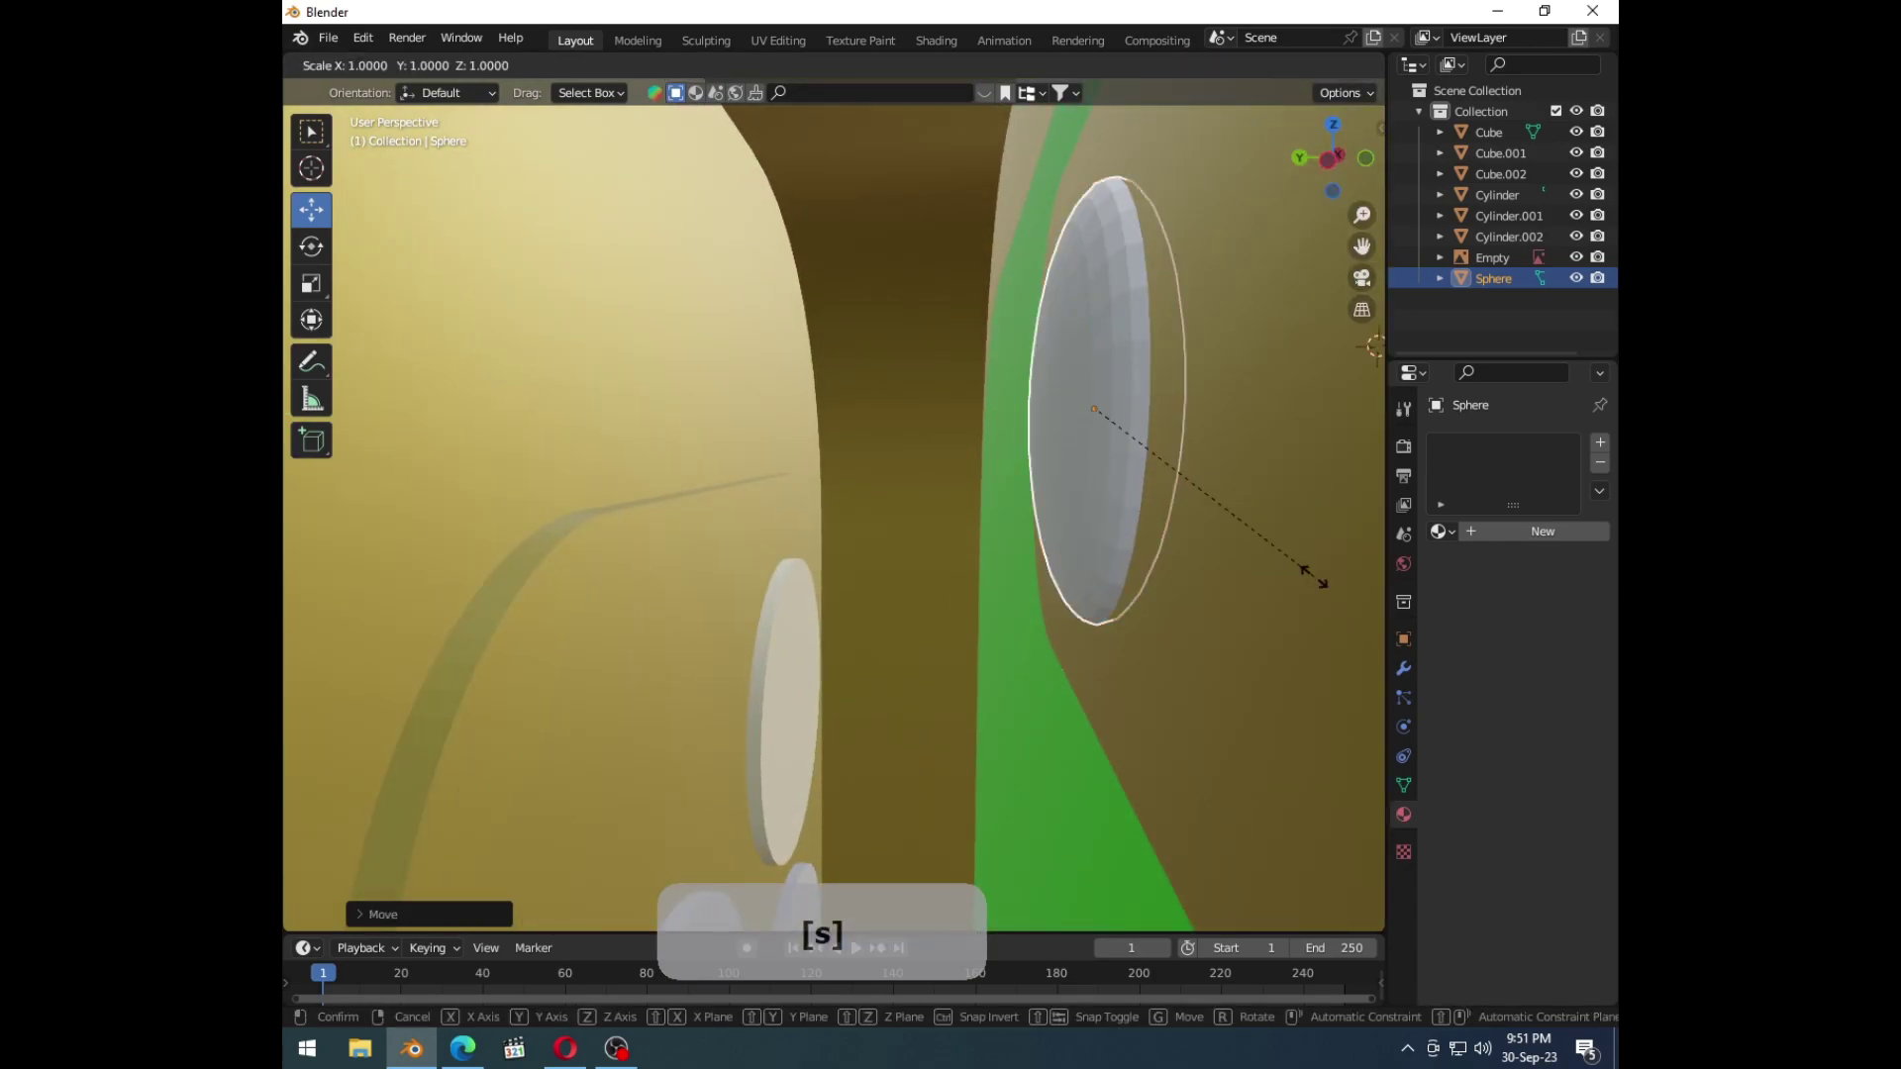
pyautogui.click(1223, 521)
pyautogui.middleClick(1176, 541)
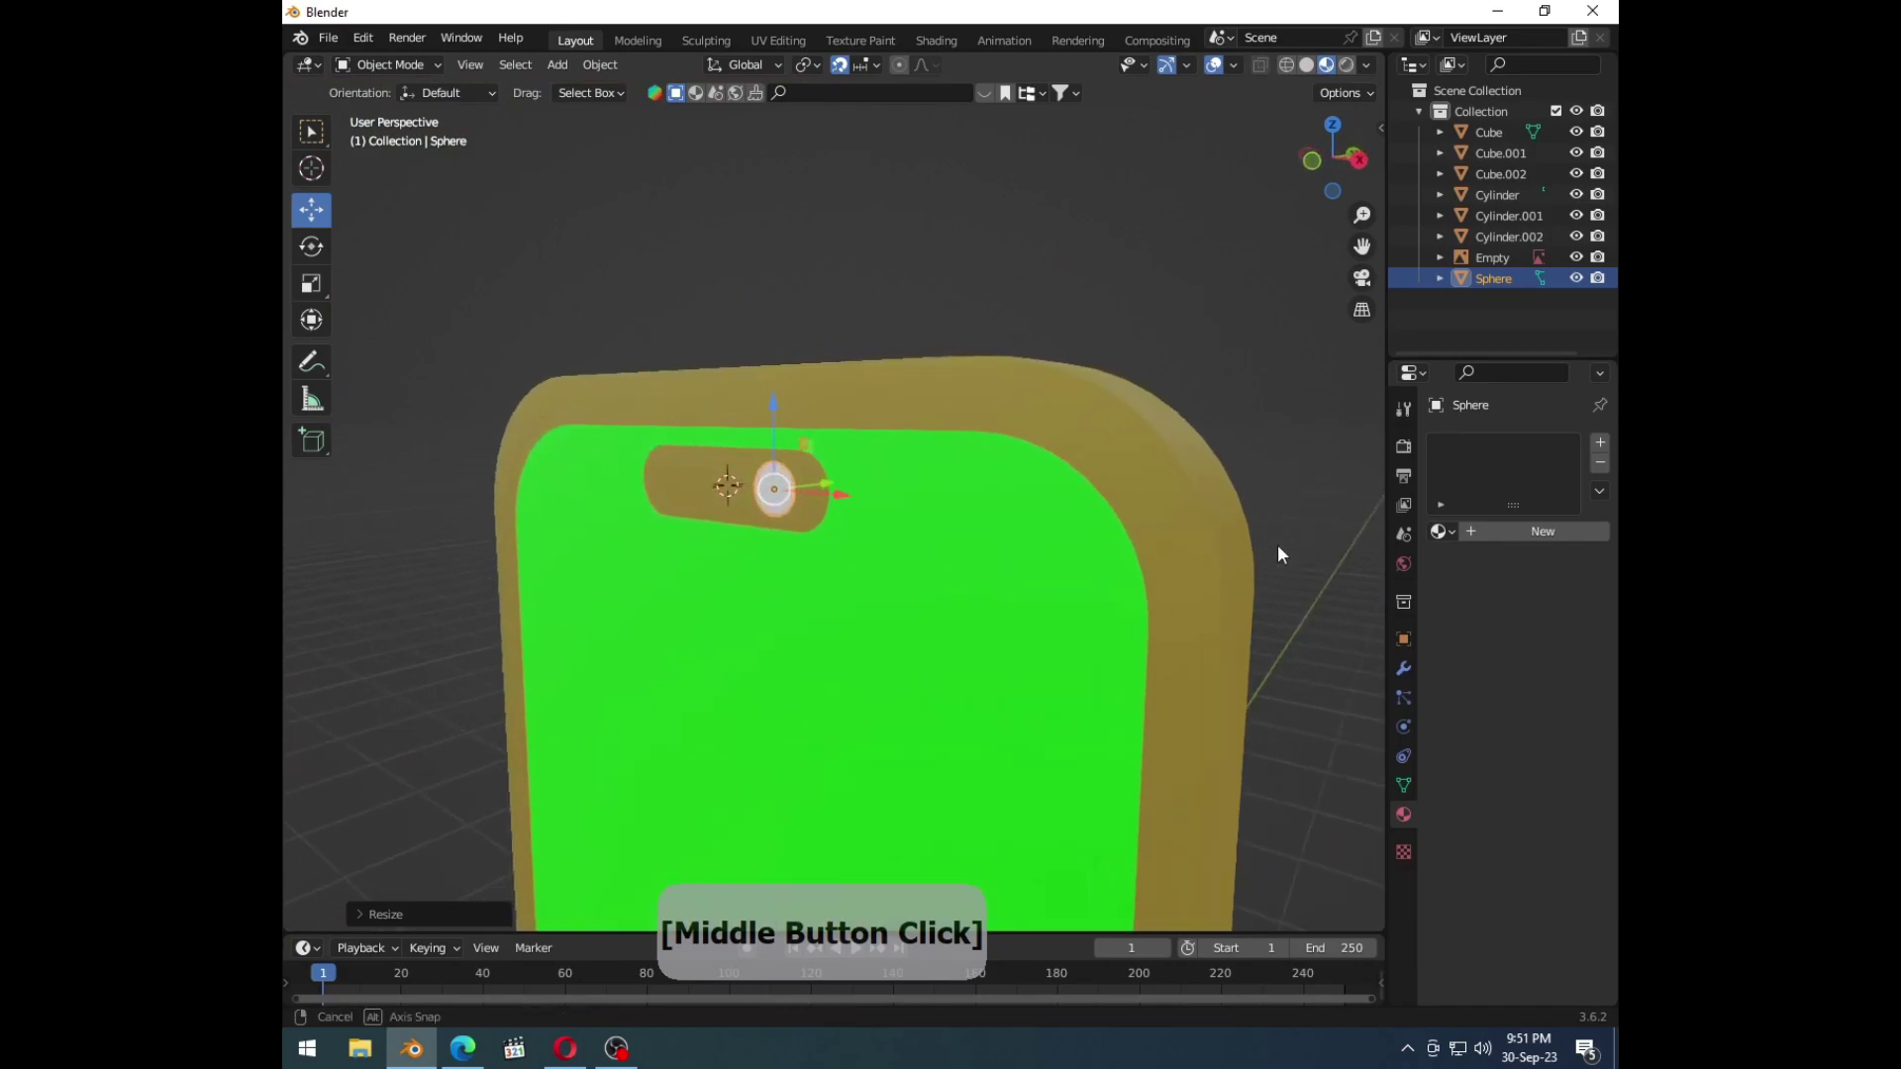
pyautogui.click(807, 489)
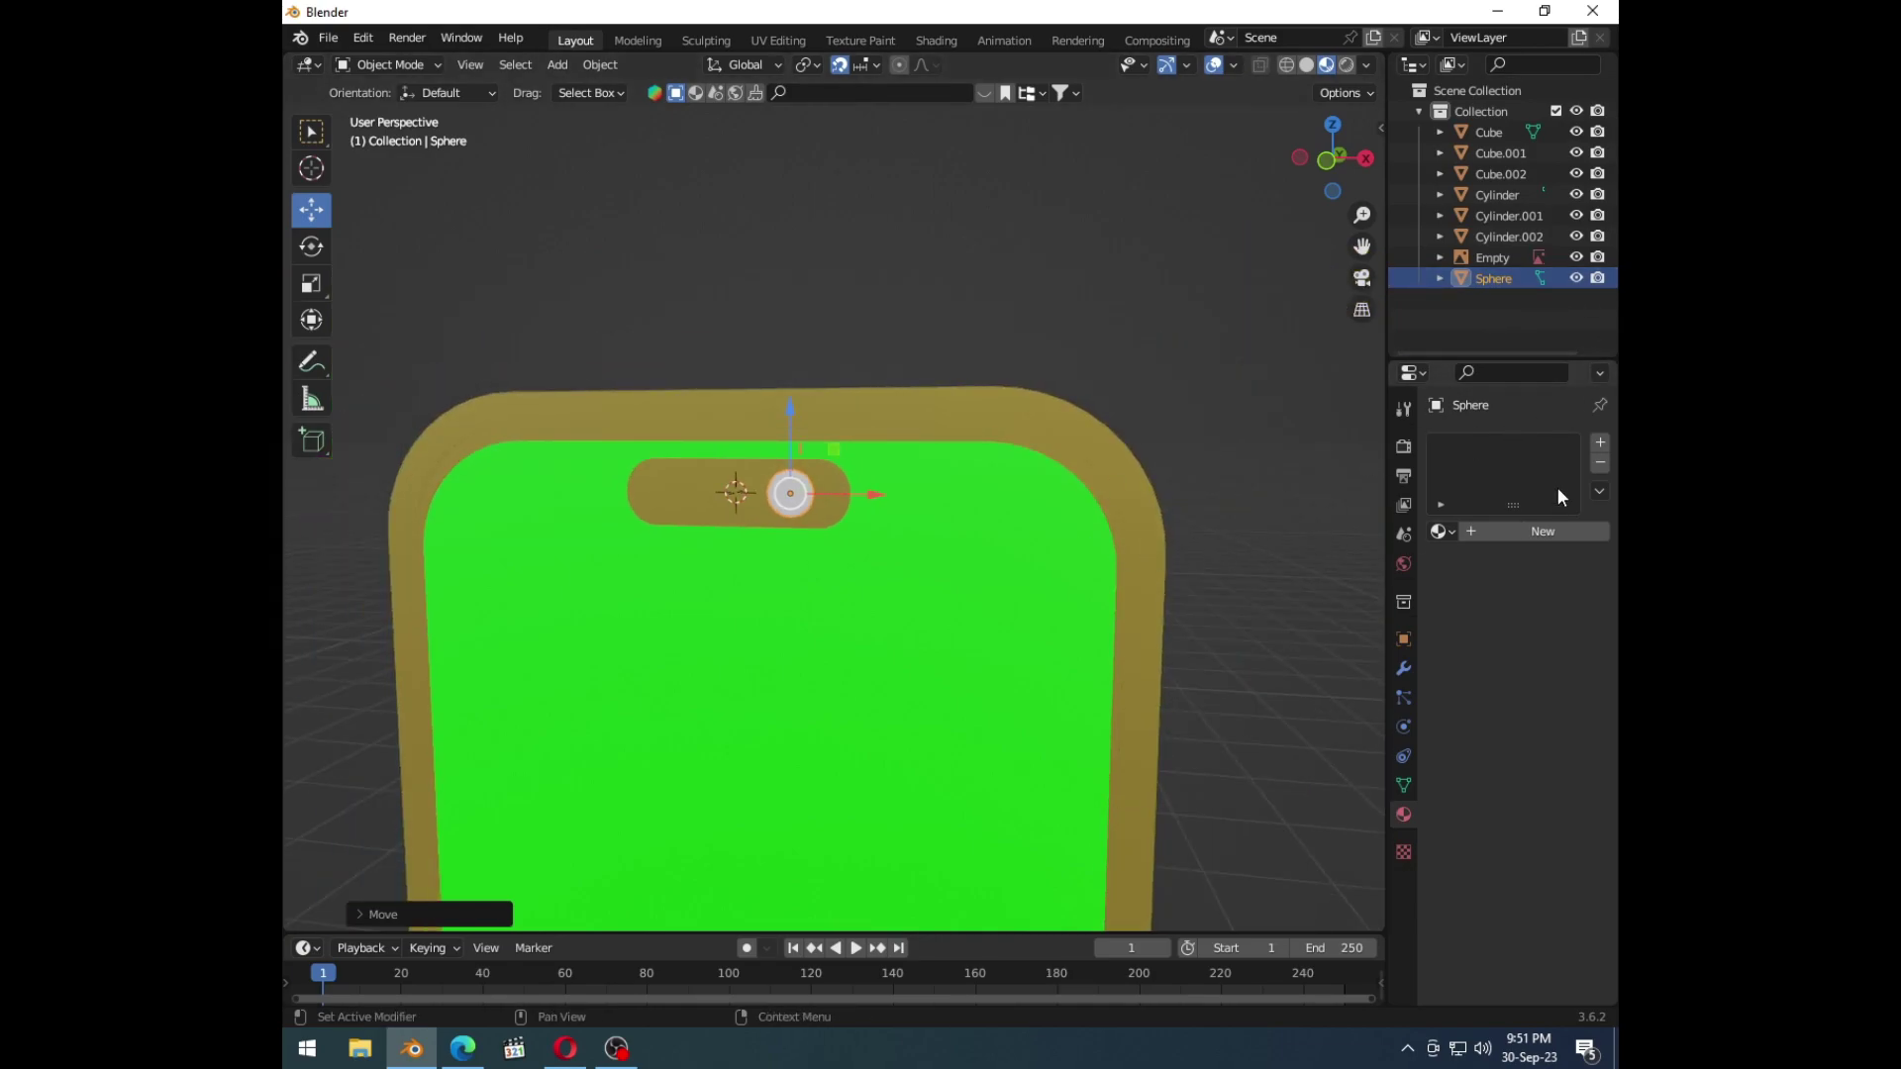
# Step: Create Material.003 for the camera sphere, then reselect the phone body in Object Mode
pyautogui.click(1613, 452)
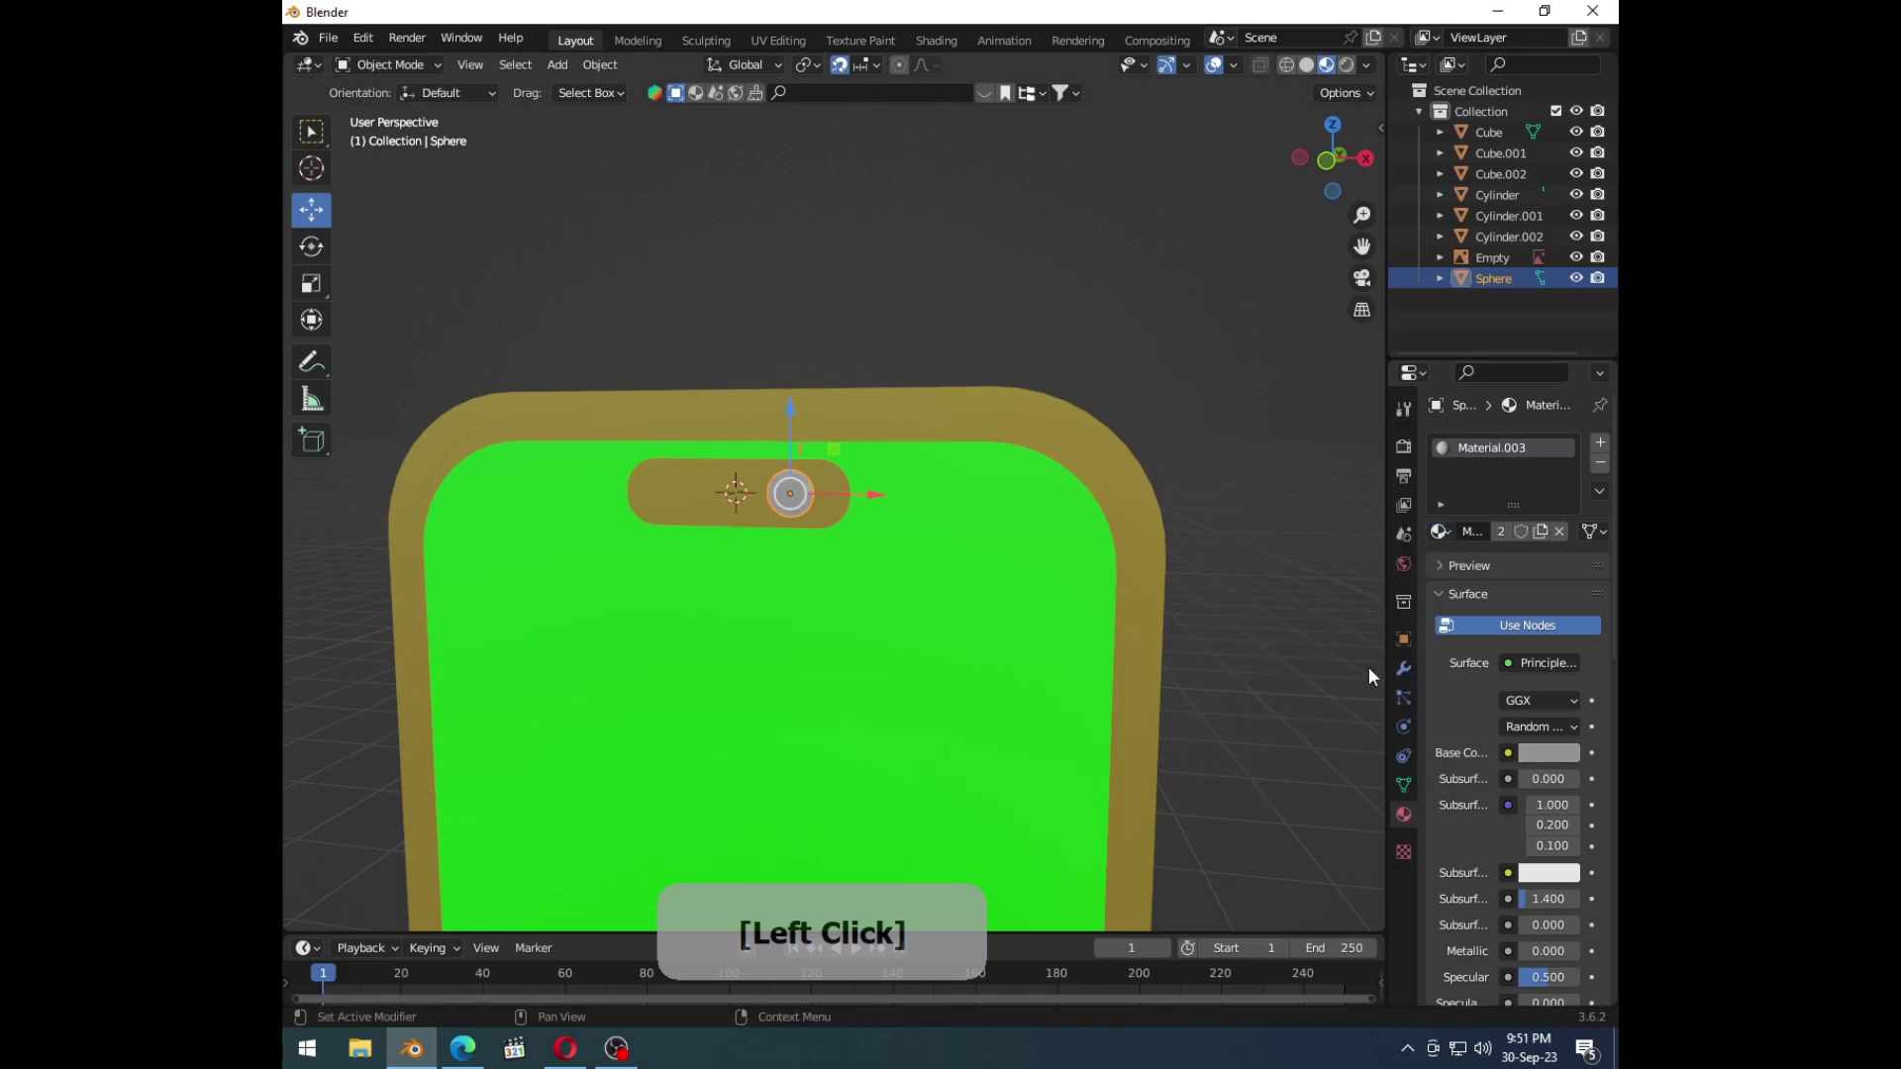
pyautogui.middleClick(1172, 570)
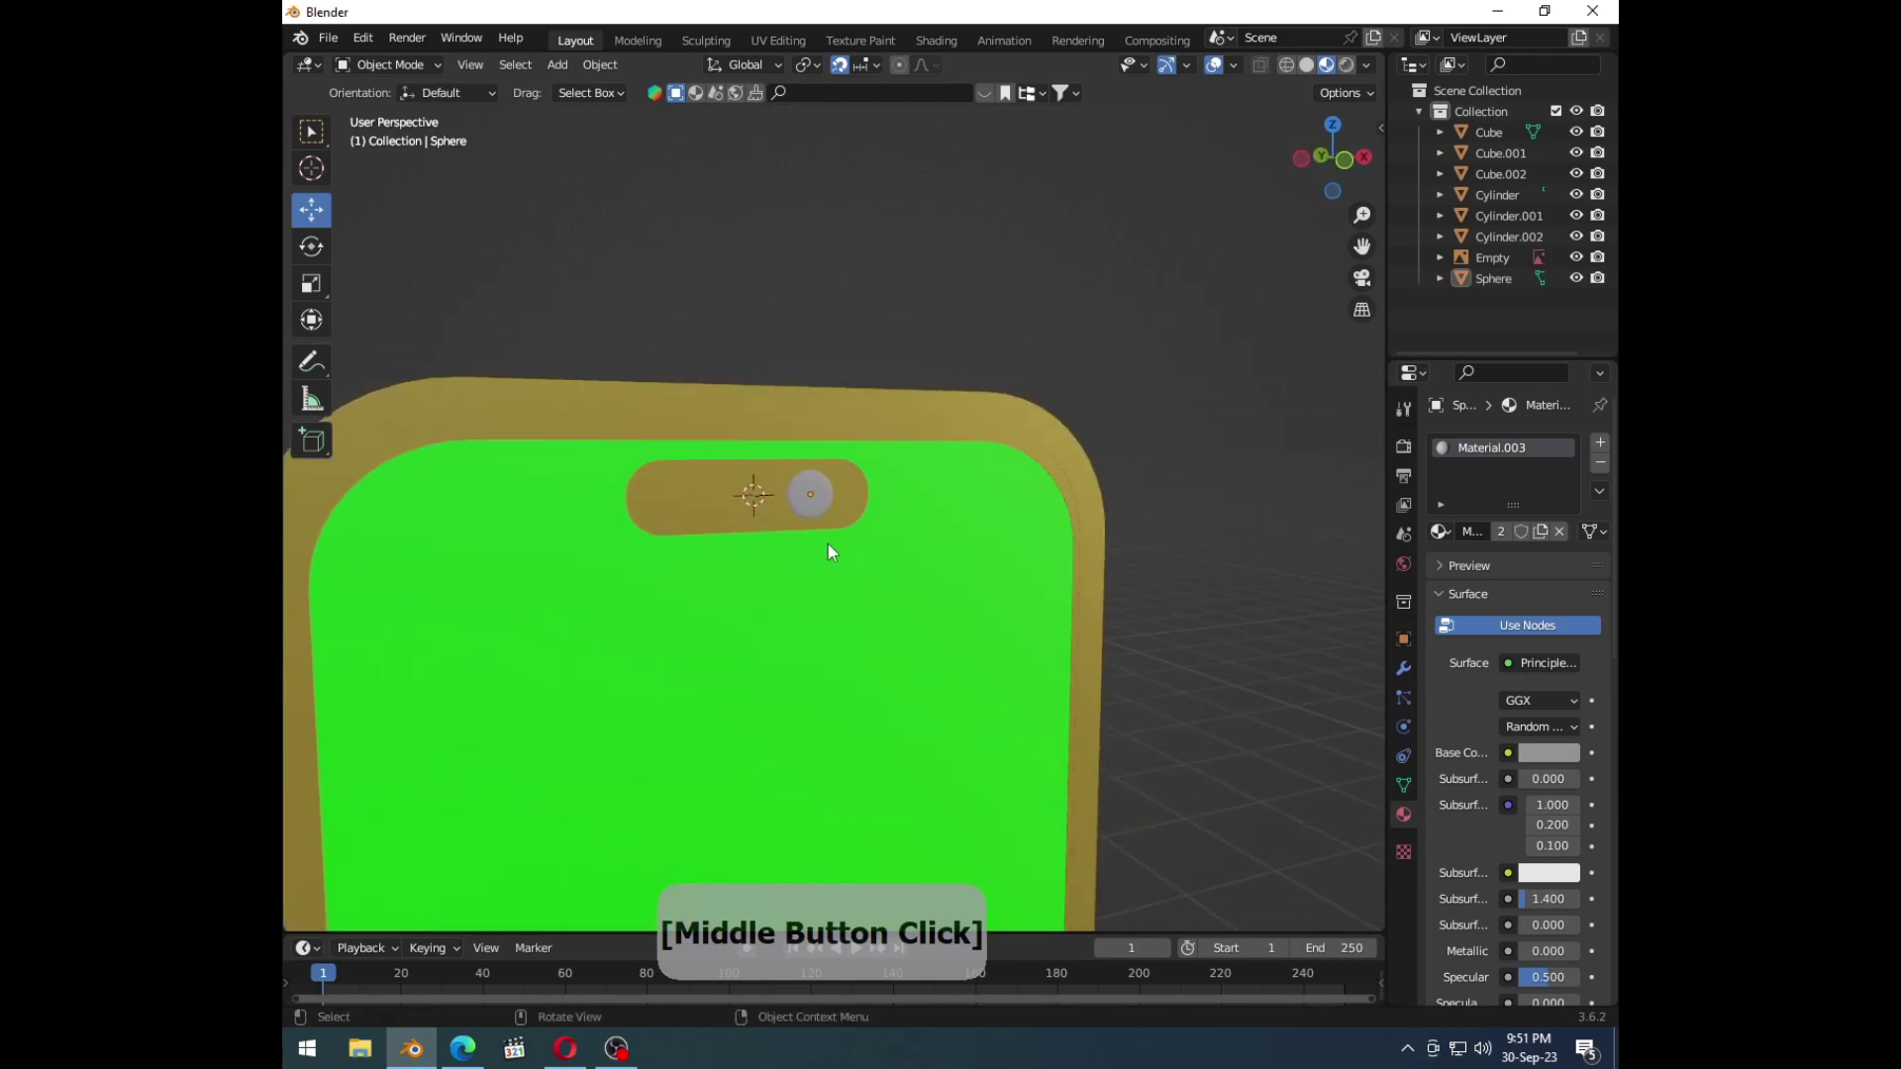
pyautogui.middleClick(789, 515)
pyautogui.click(871, 506)
pyautogui.press('Tab')
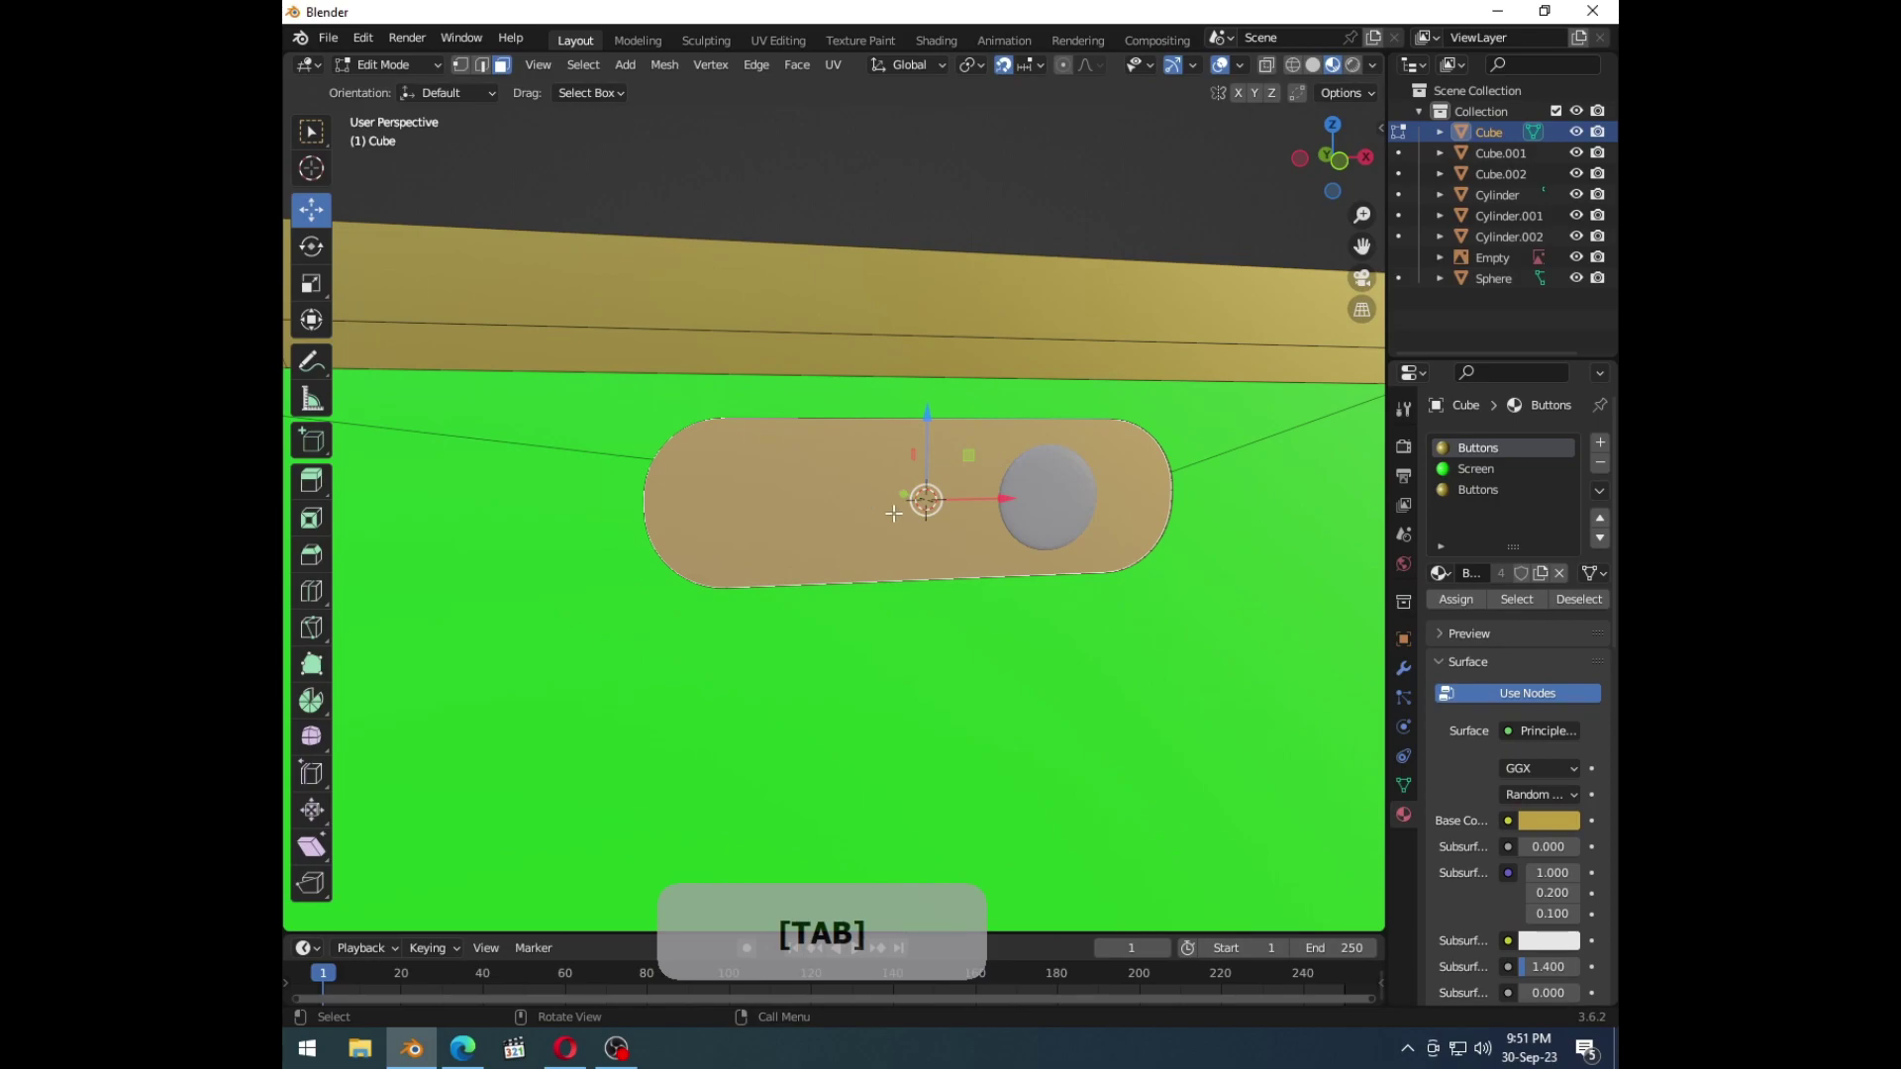
pyautogui.press('Tab')
# Step: Add a cube and scale it along X, Z and Y into a thin bar in the notch
pyautogui.press('shift+a')
pyautogui.click(998, 542)
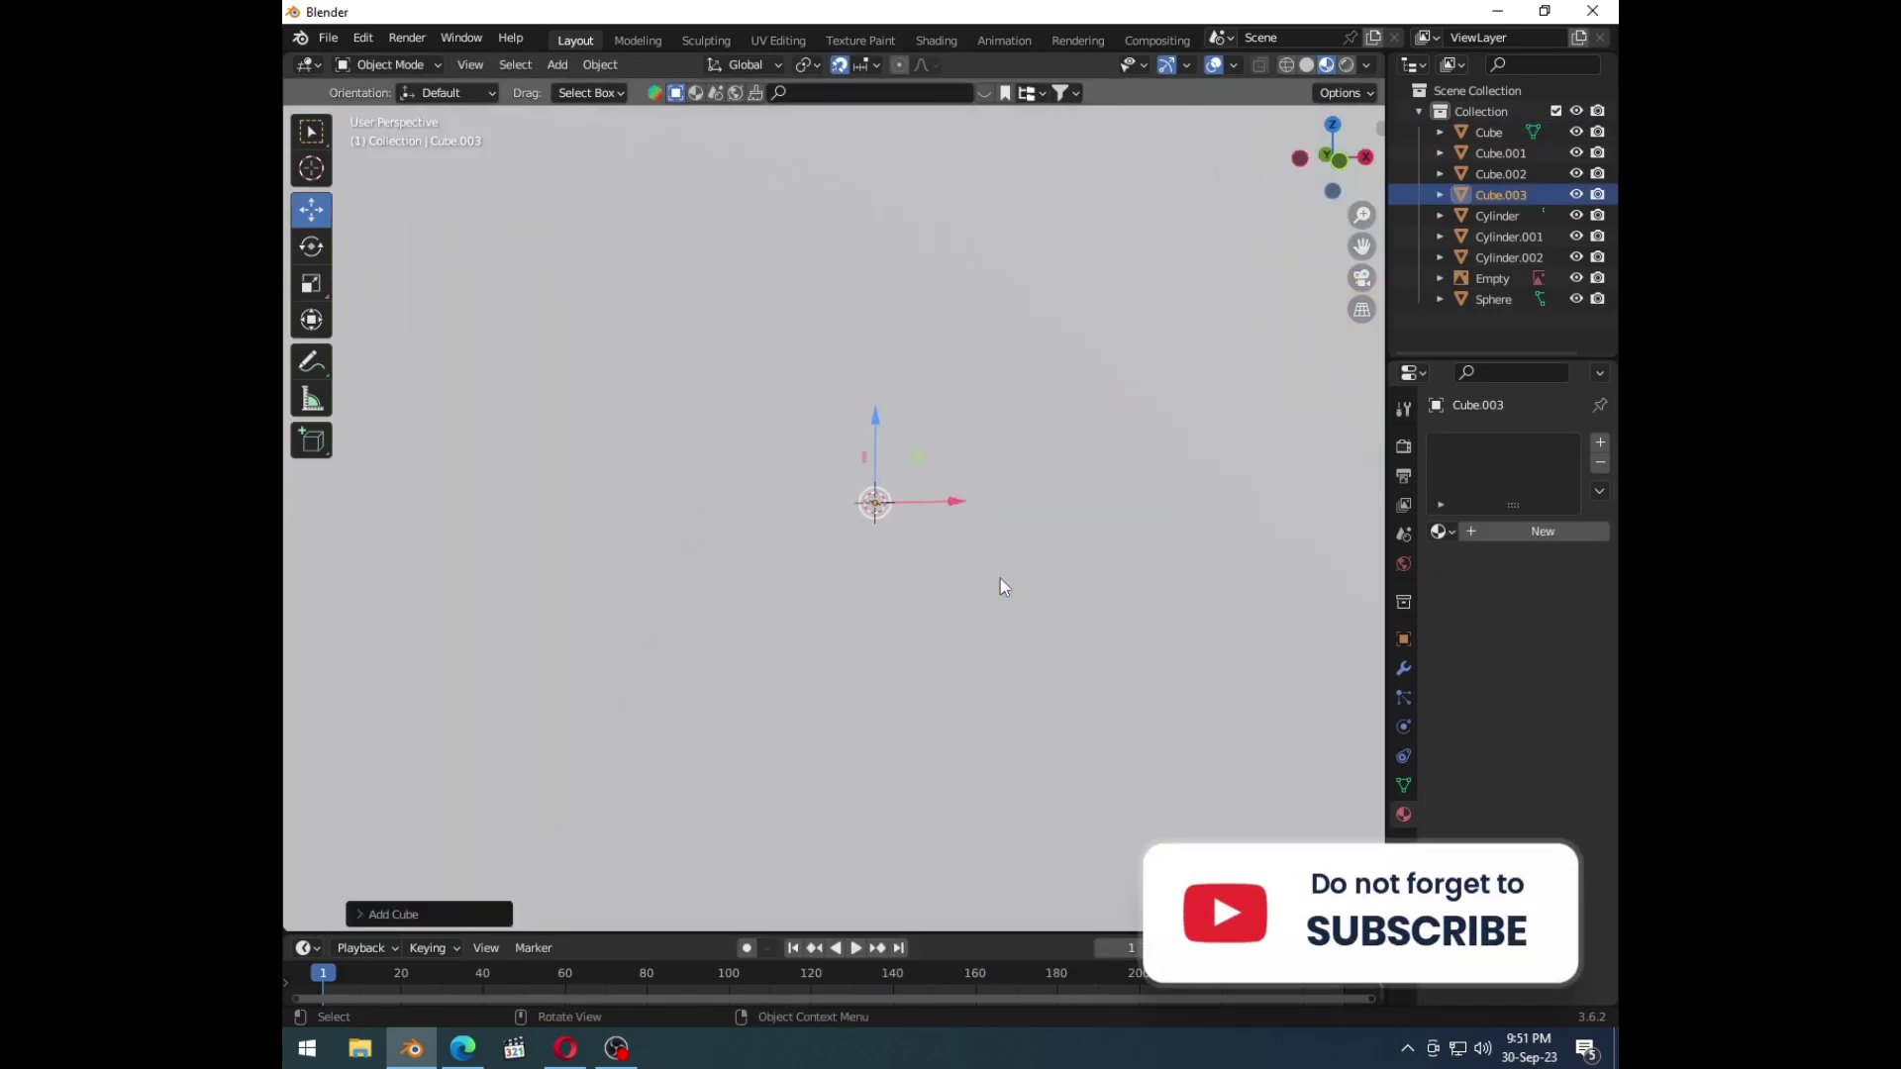
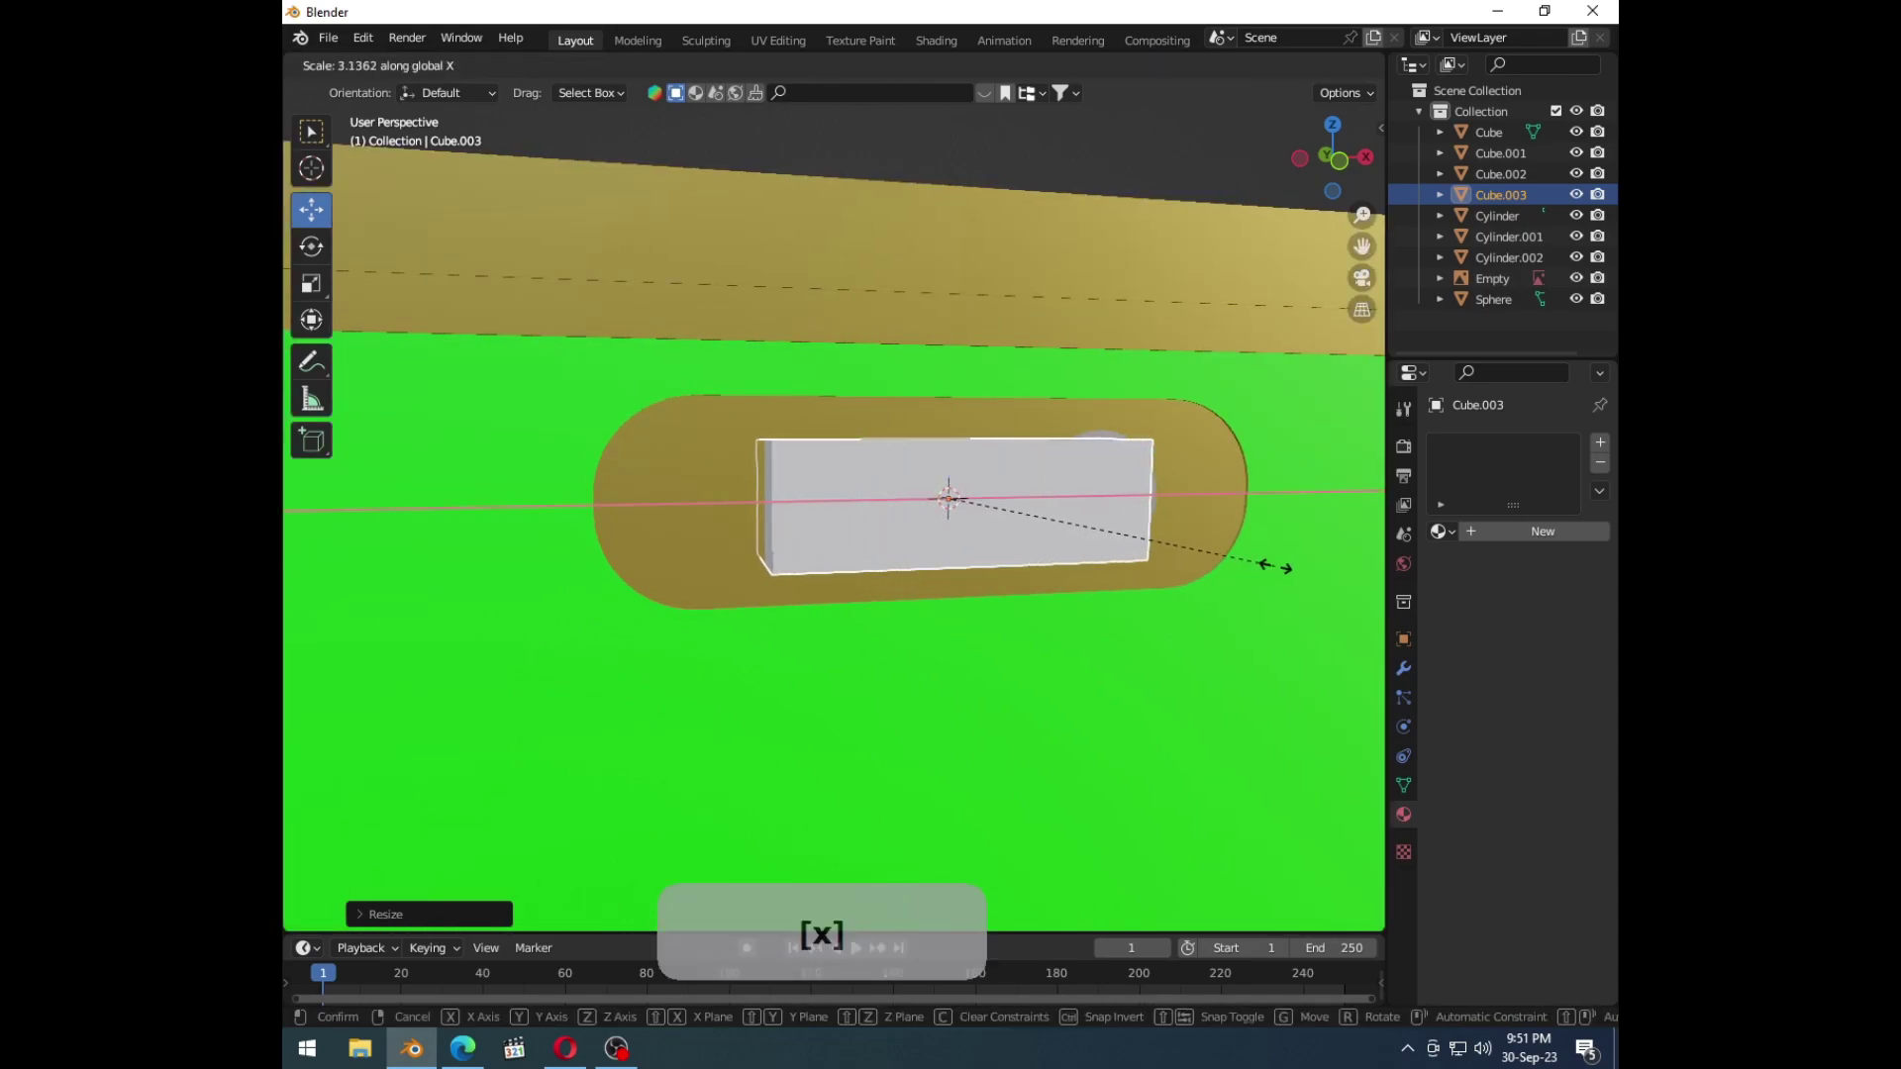
pyautogui.click(1291, 576)
pyautogui.press('s')
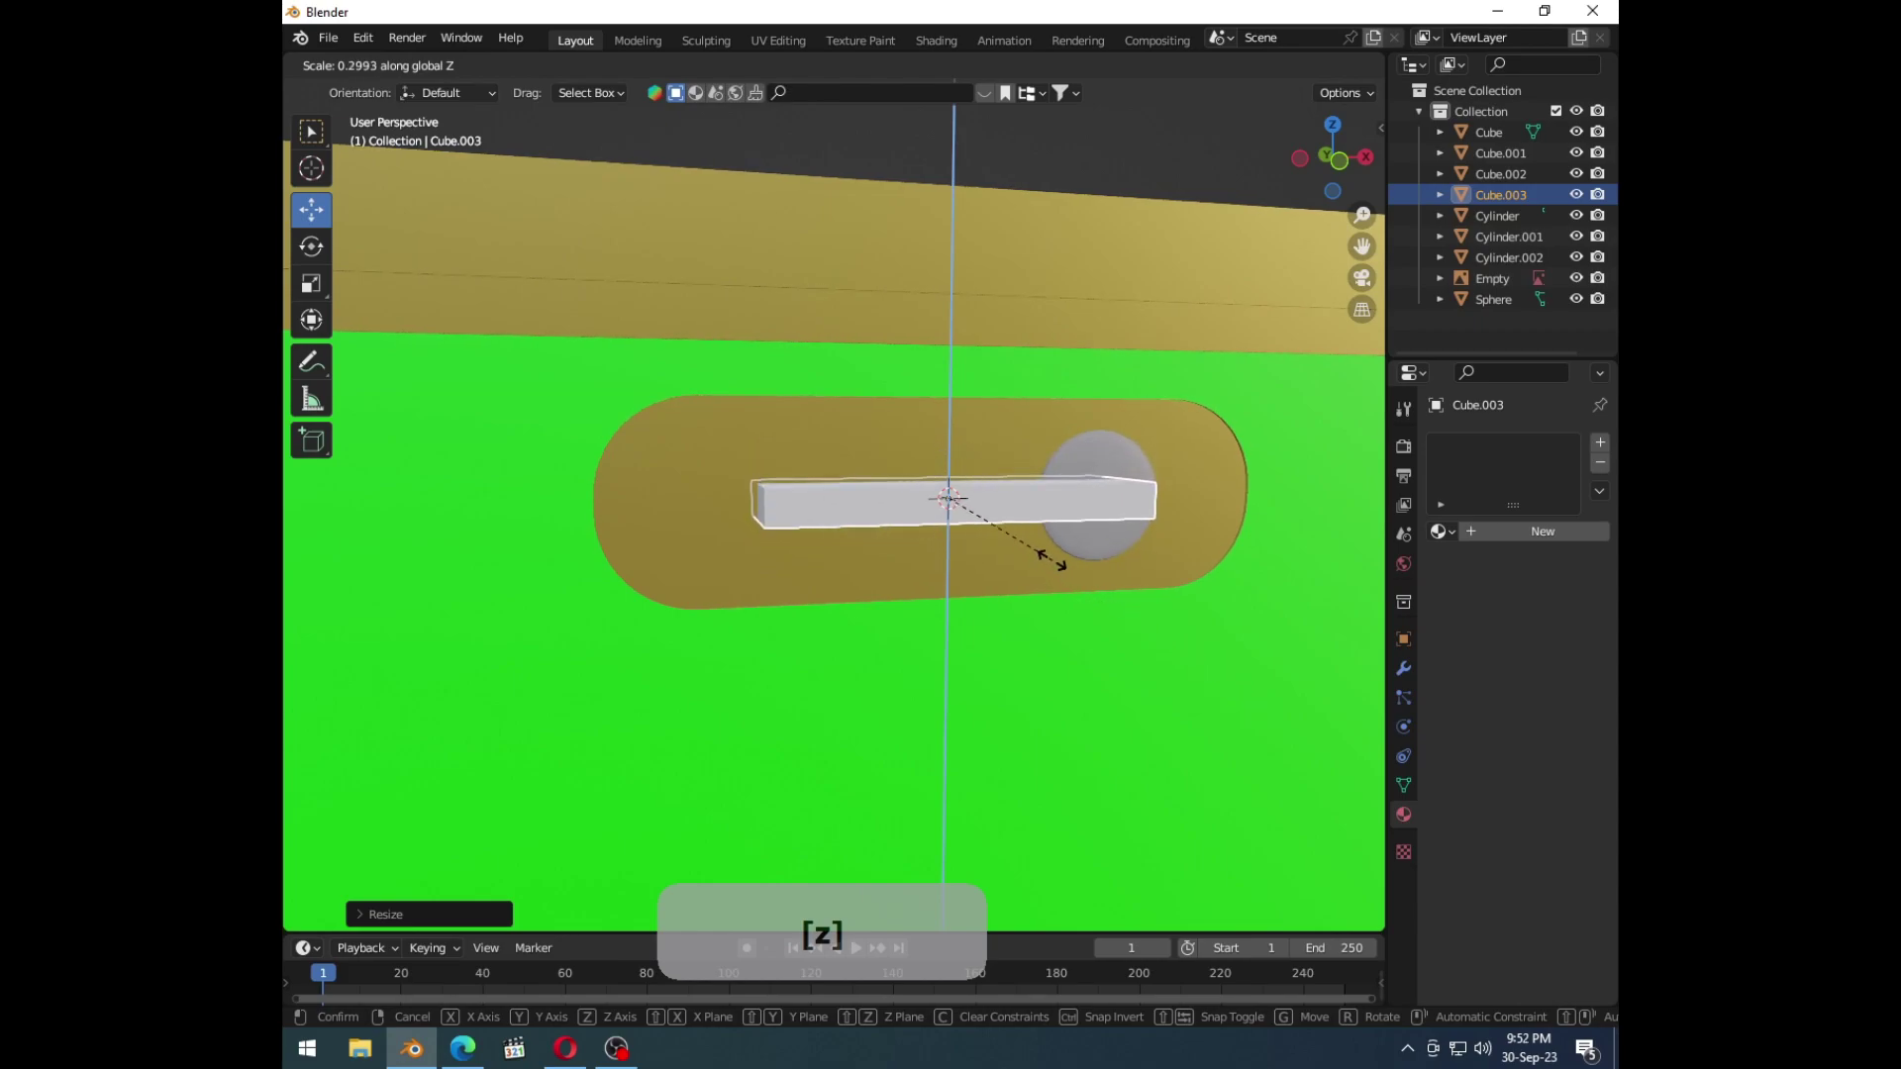
pyautogui.press('s')
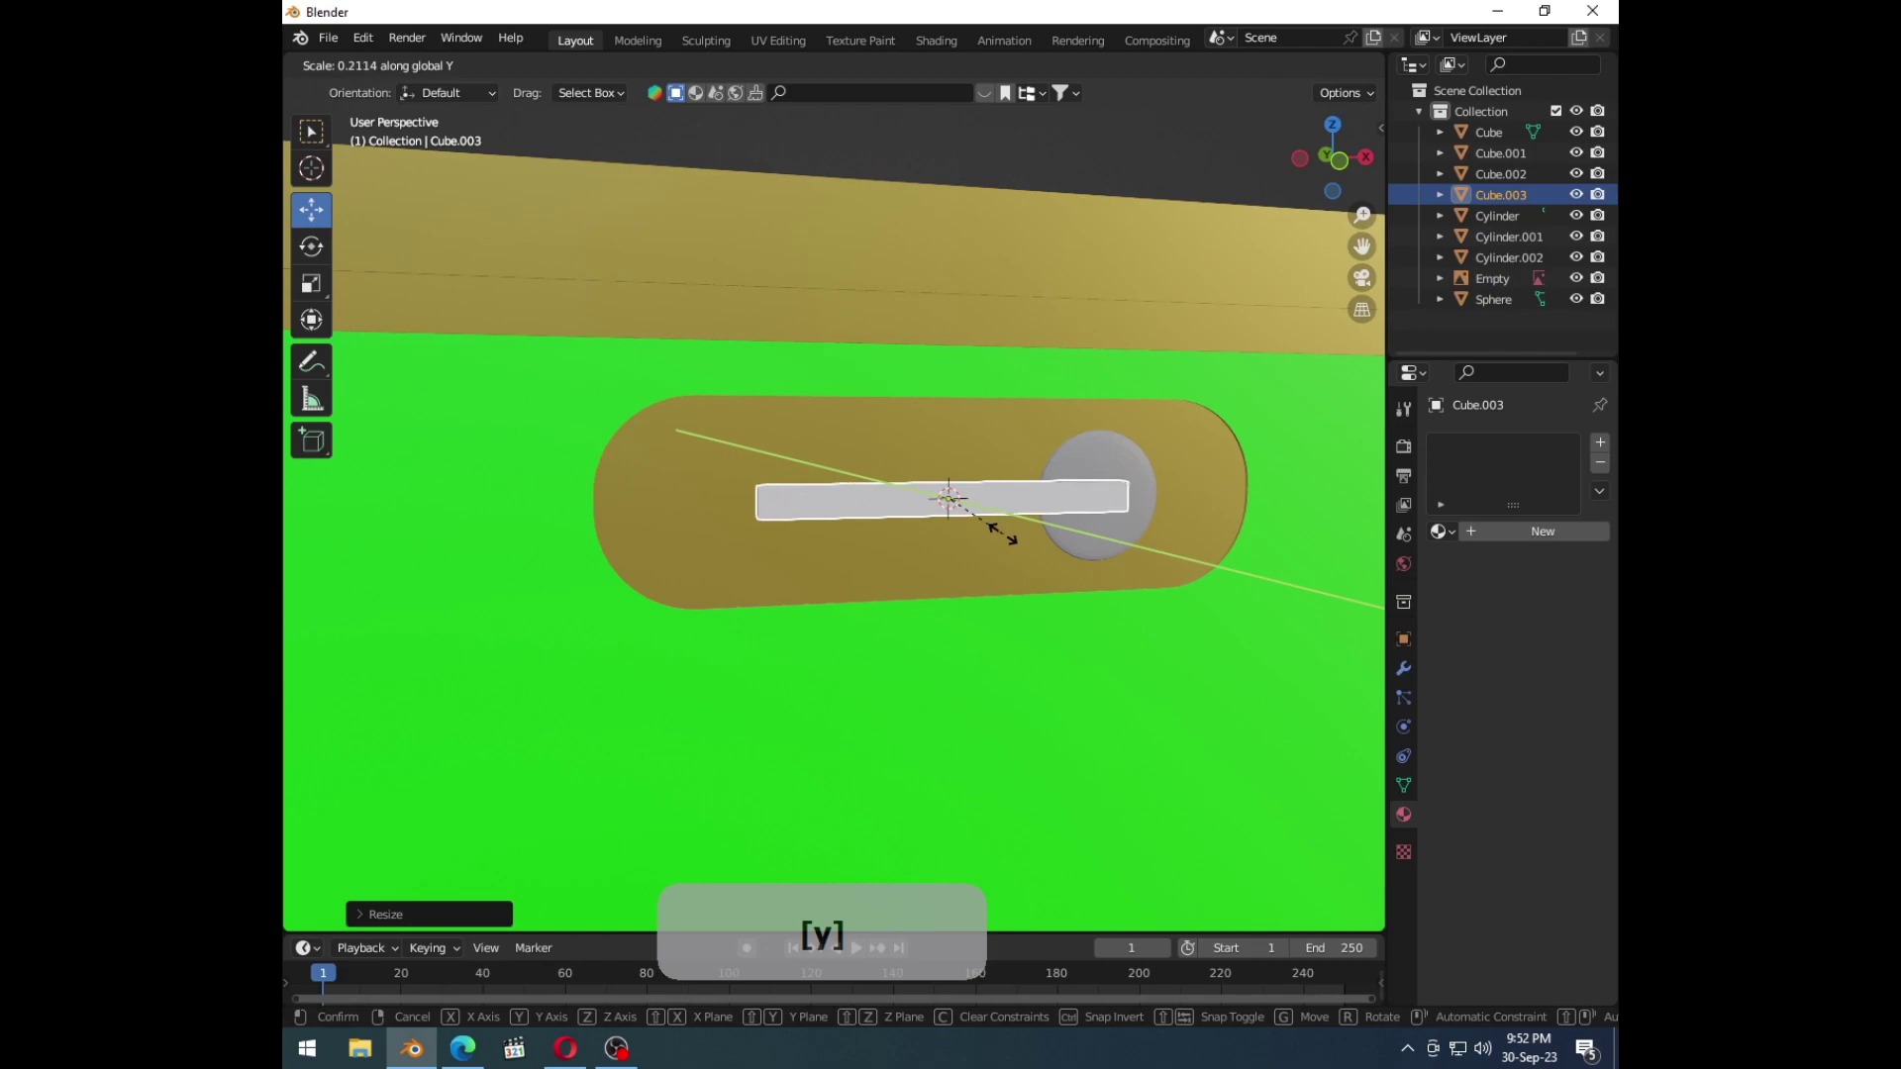
pyautogui.click(1010, 544)
# Step: Check the bar from an angle and shorten it along its length beside the camera sphere
pyautogui.middleClick(1052, 553)
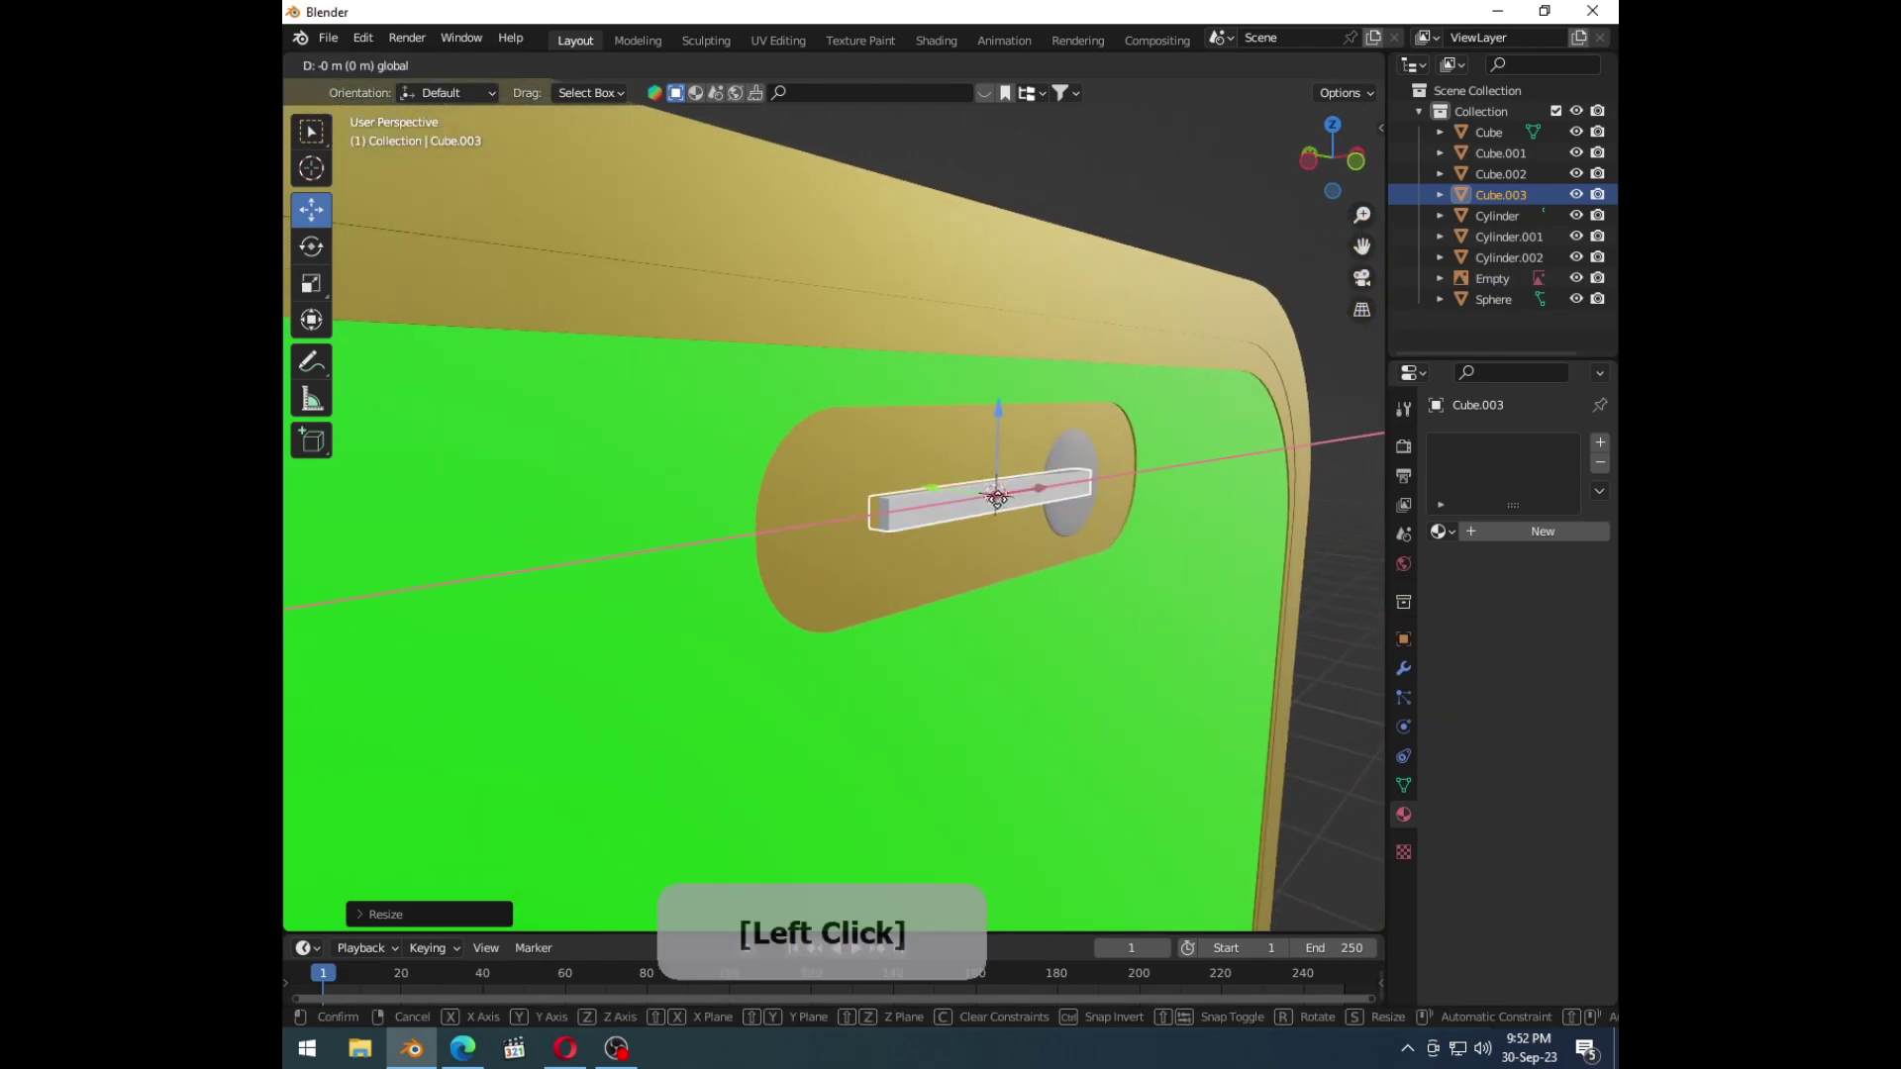
pyautogui.middleClick(1023, 609)
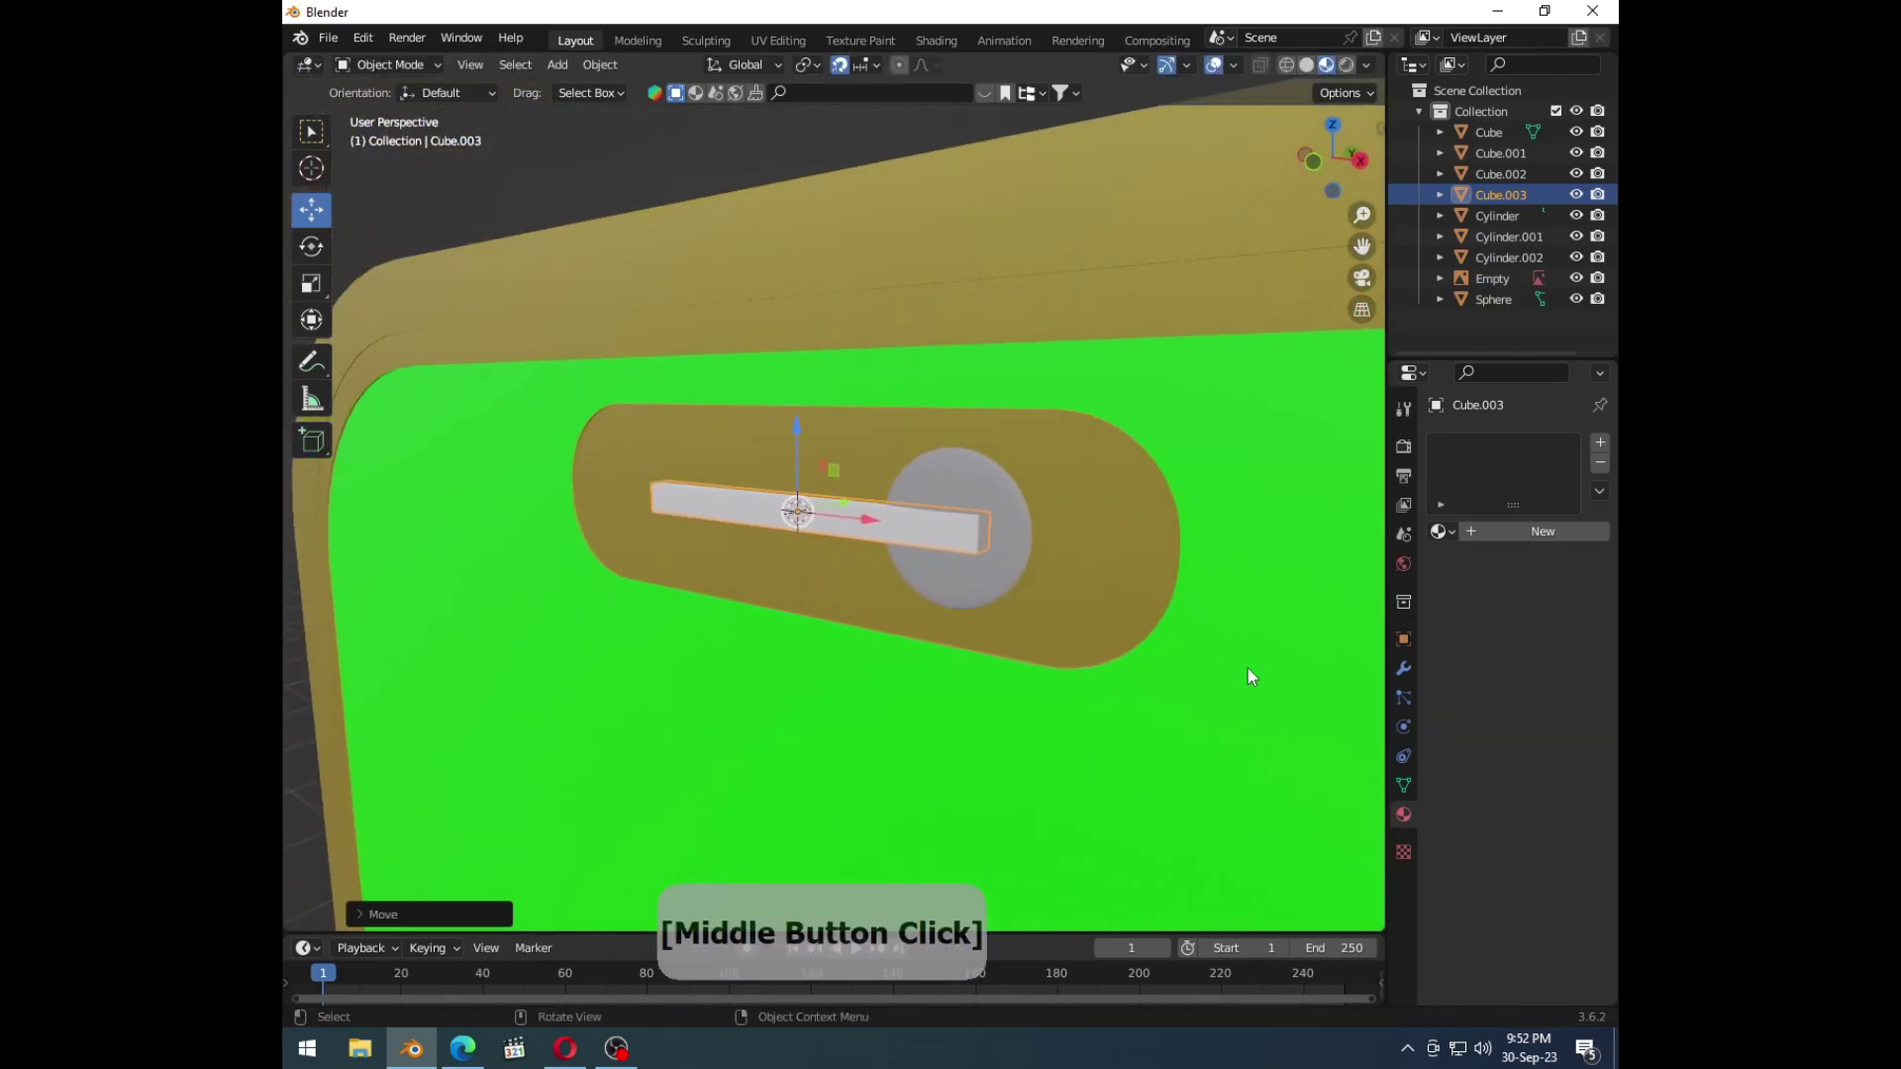
pyautogui.press('s')
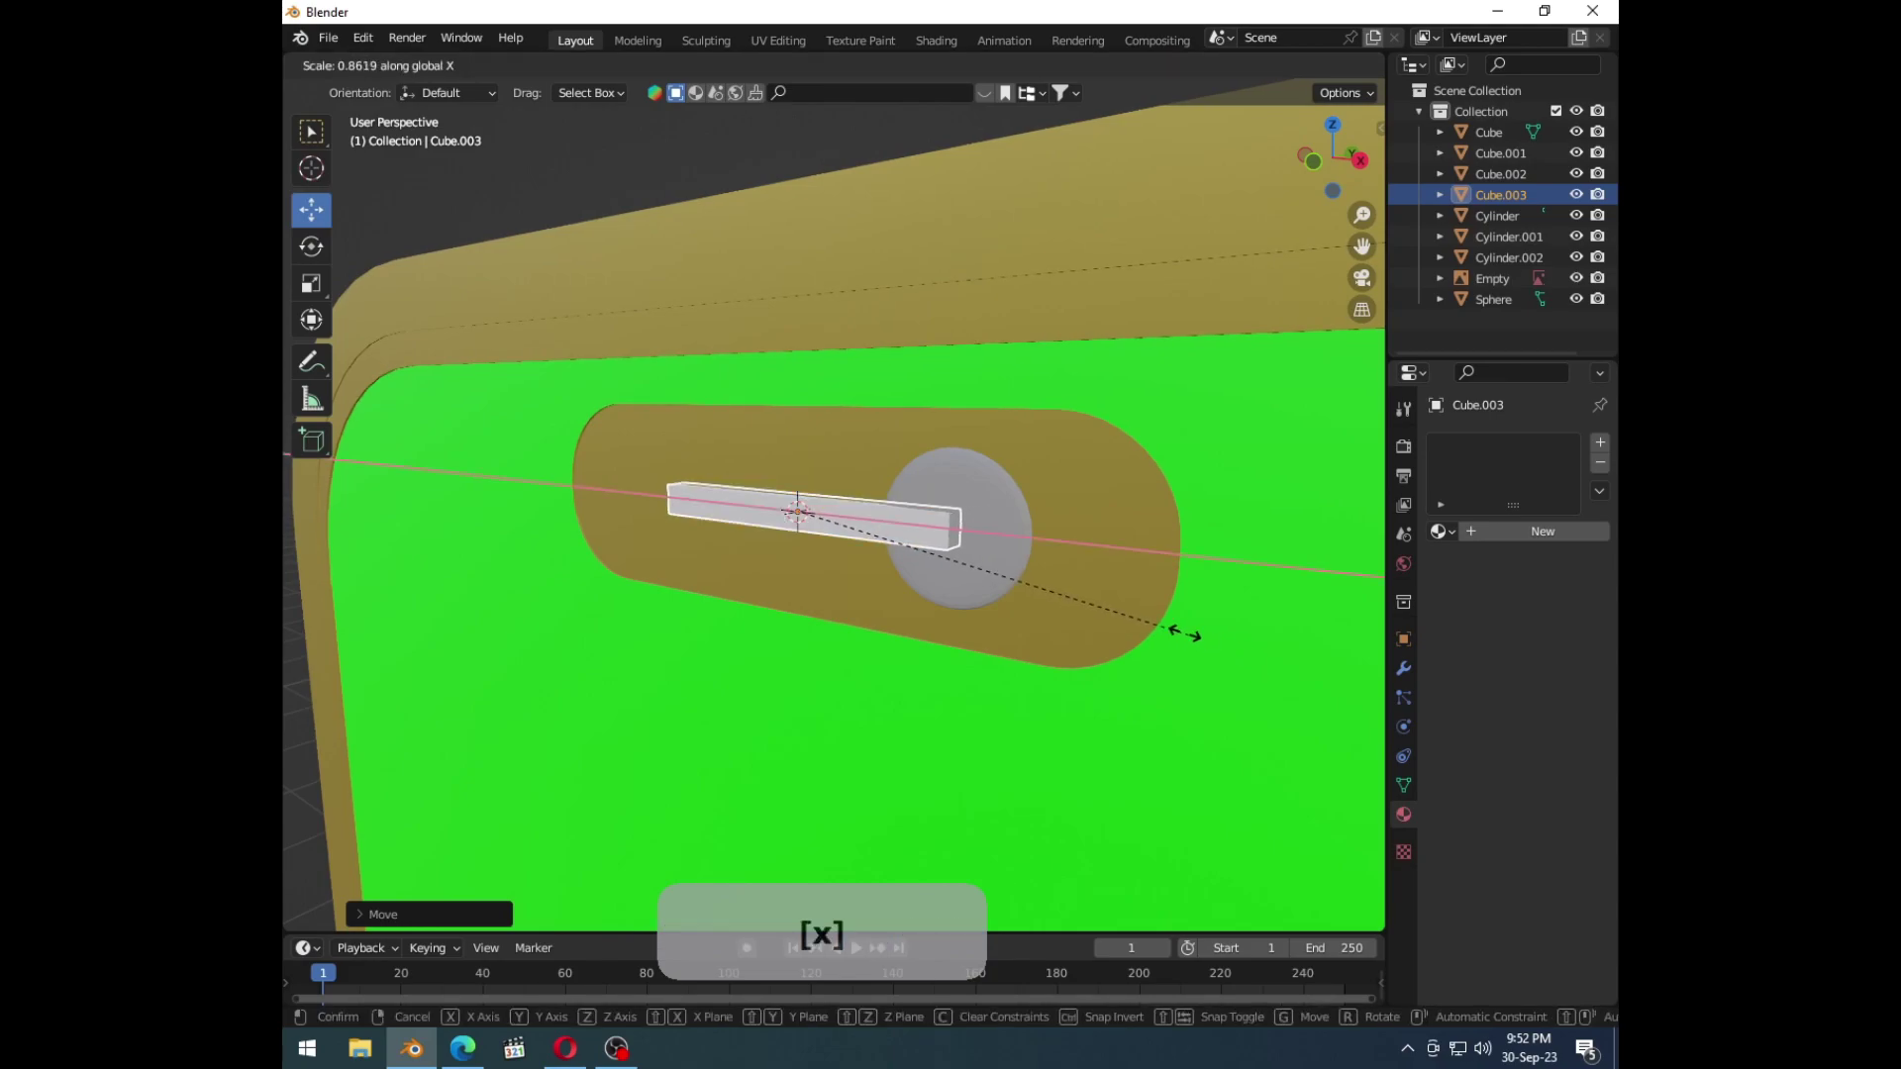
pyautogui.click(1022, 592)
# Step: Load the rock arch image from F:\Wallpapers as the Screen material's Base Color texture
pyautogui.middleClick(856, 563)
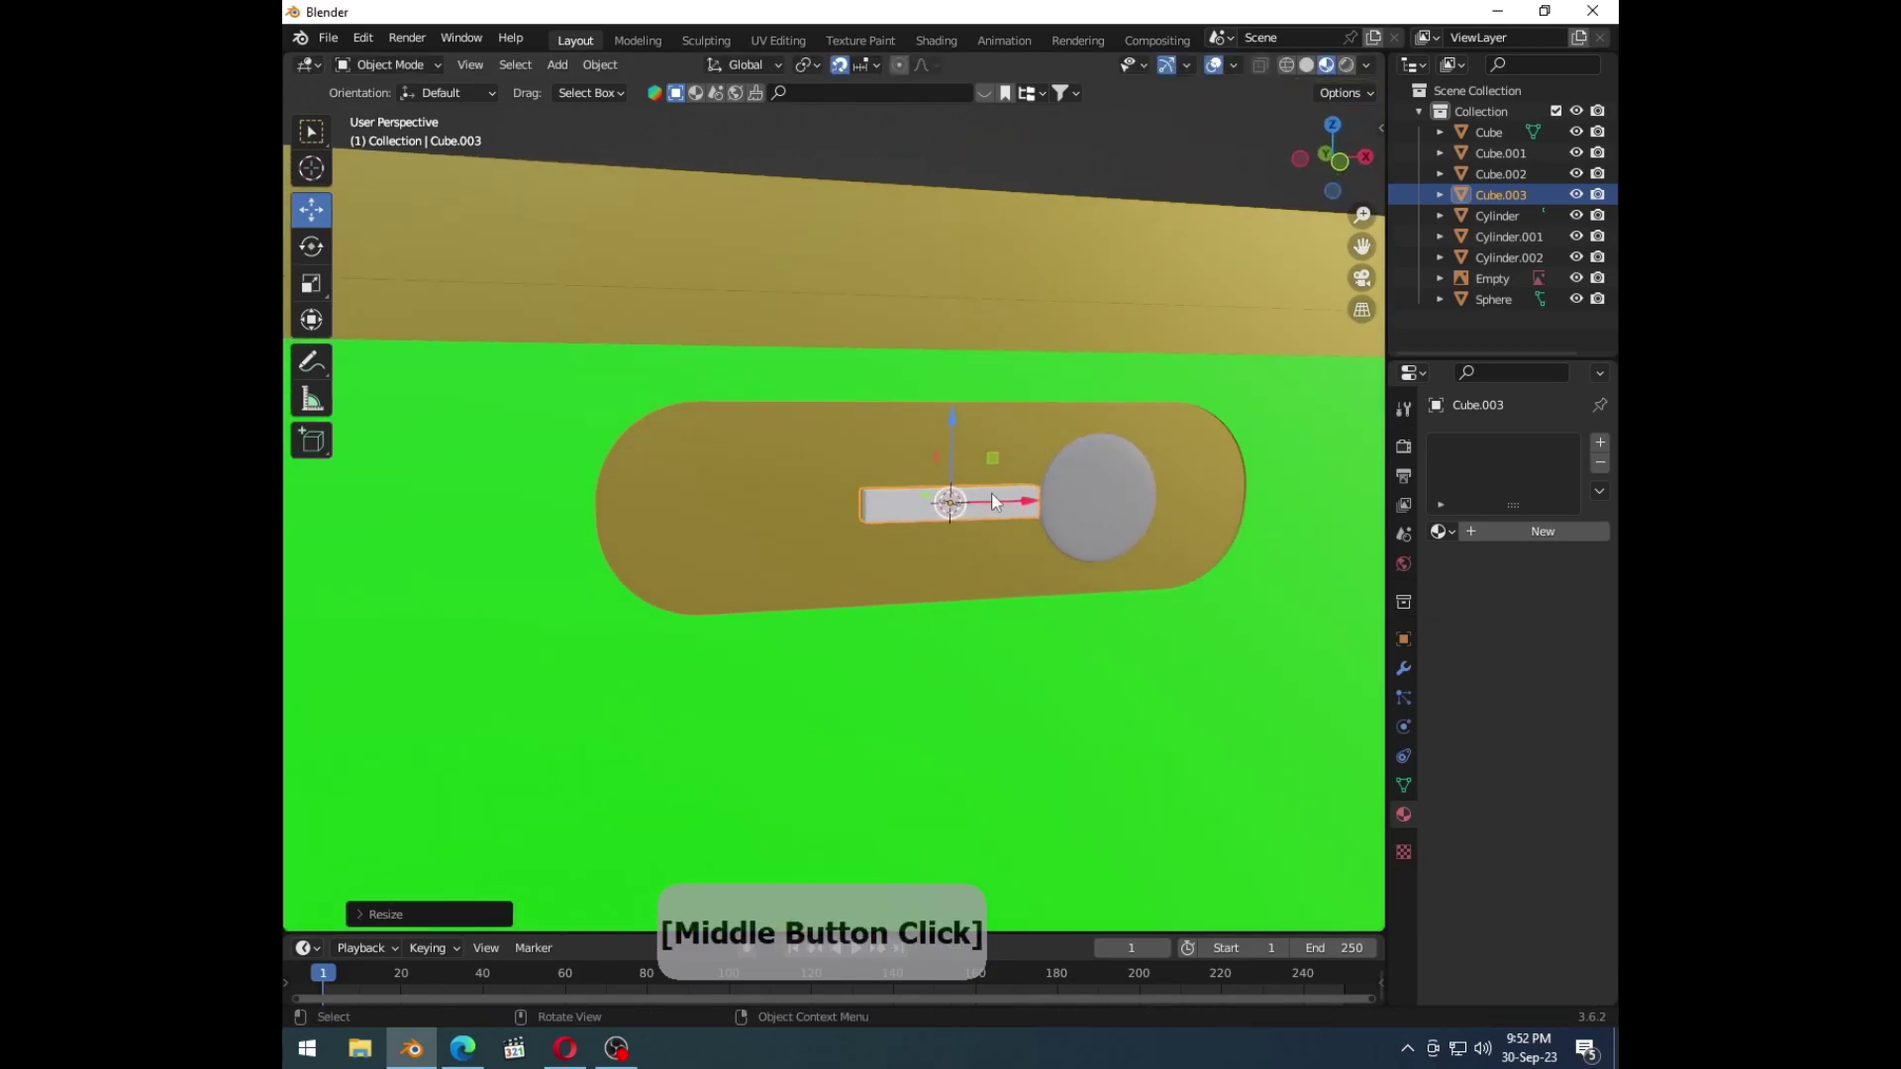
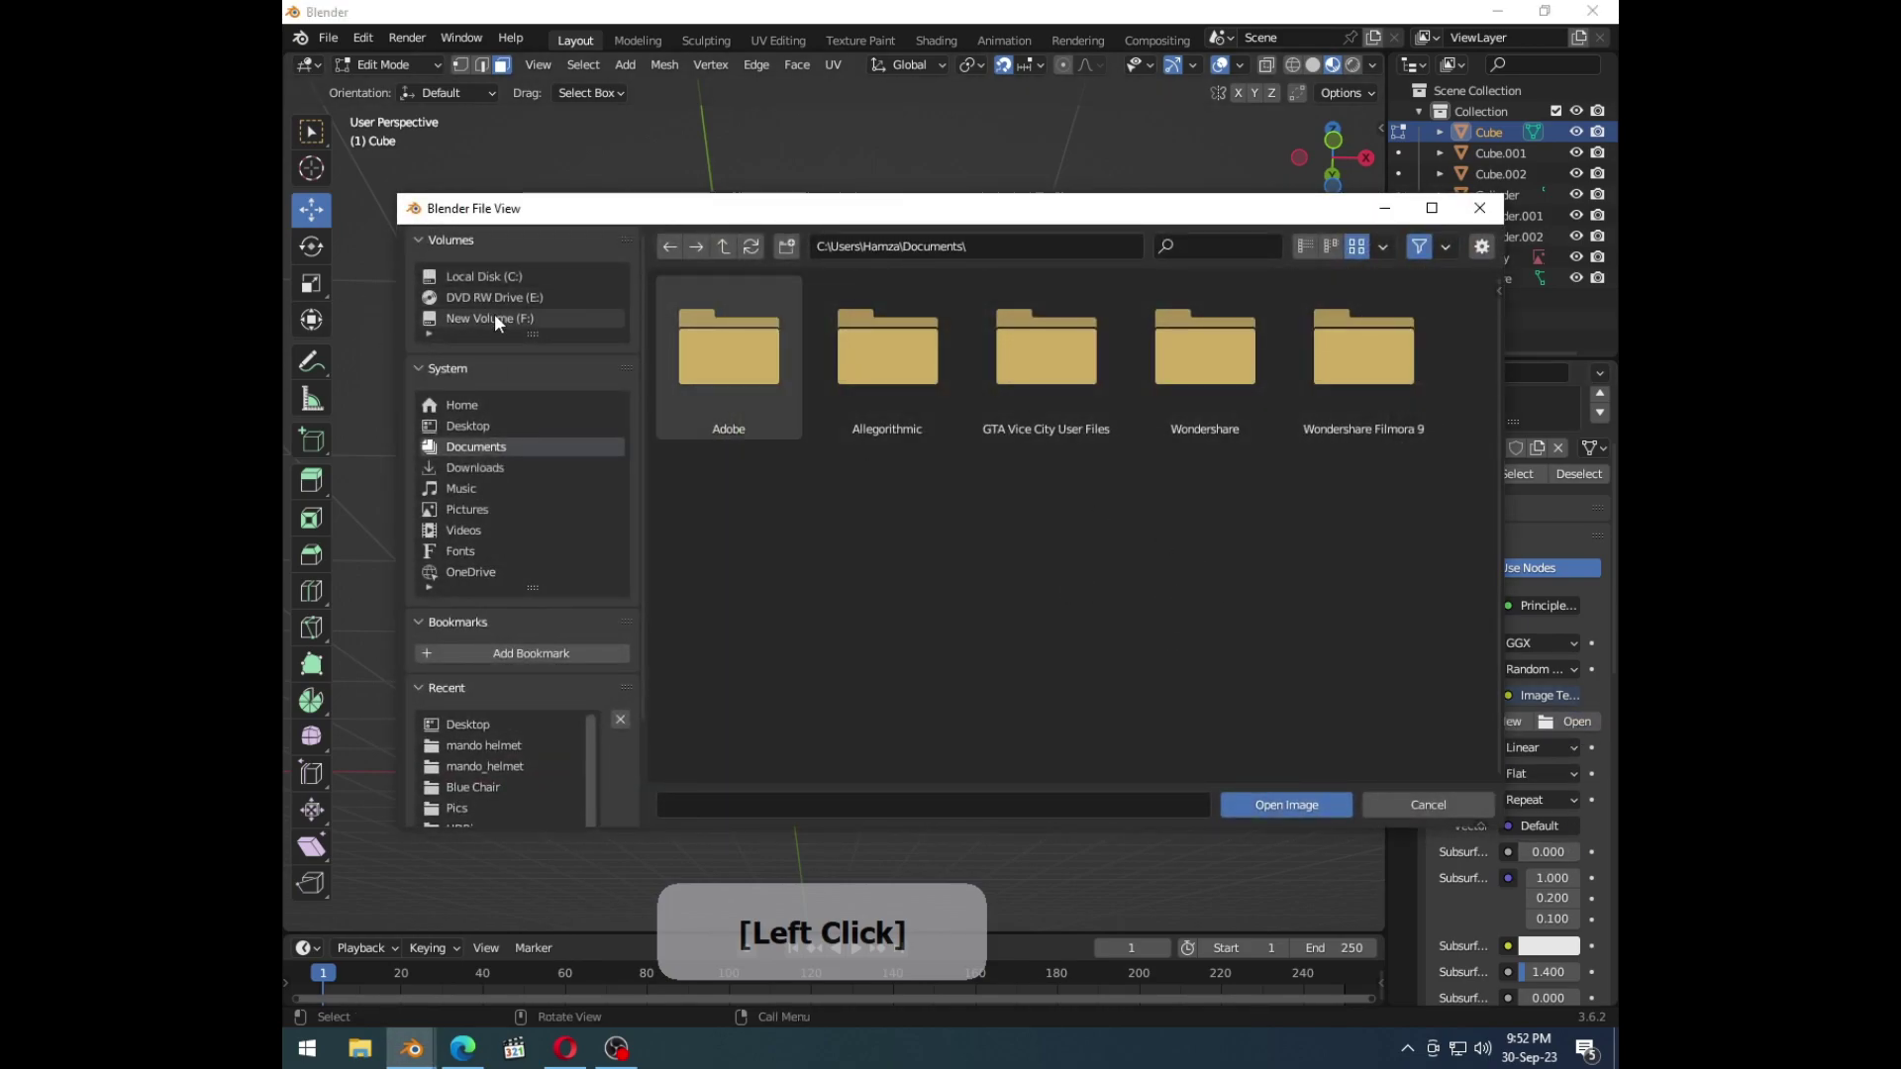
pyautogui.click(885, 695)
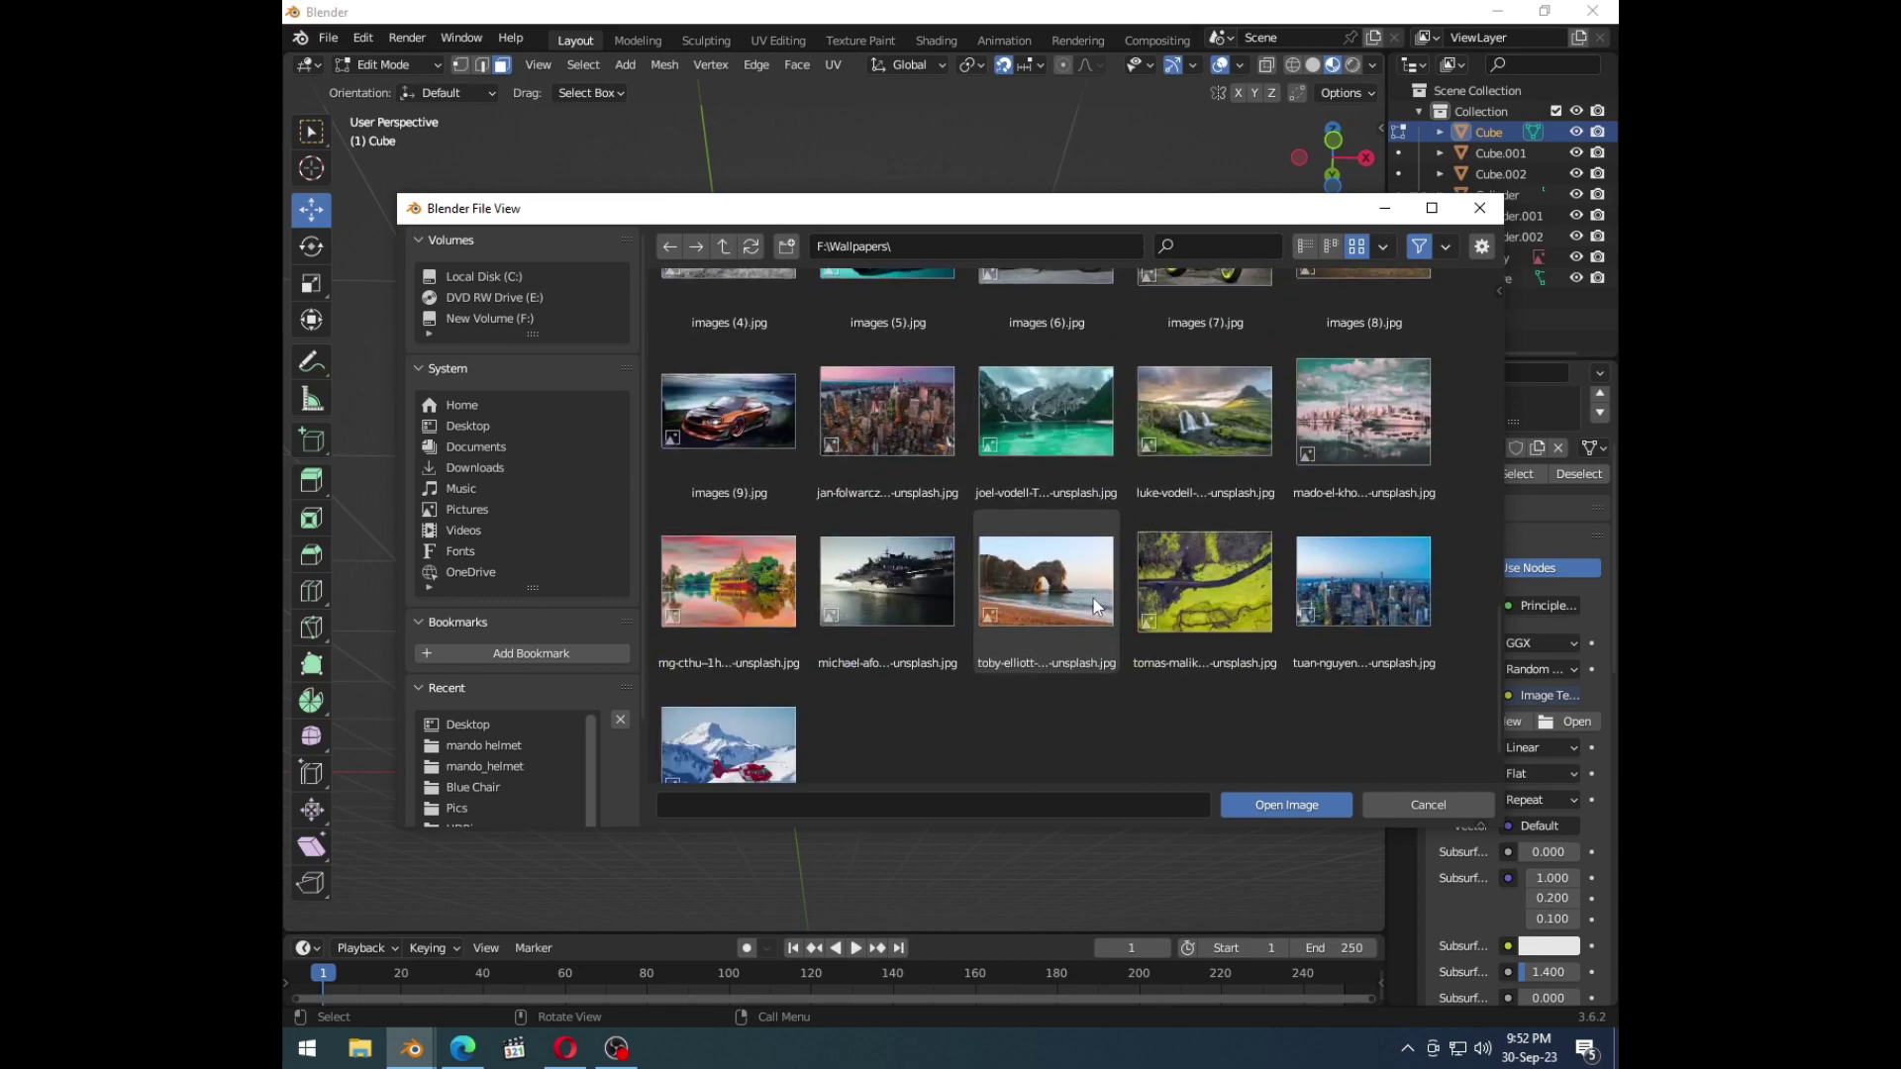
pyautogui.click(1098, 604)
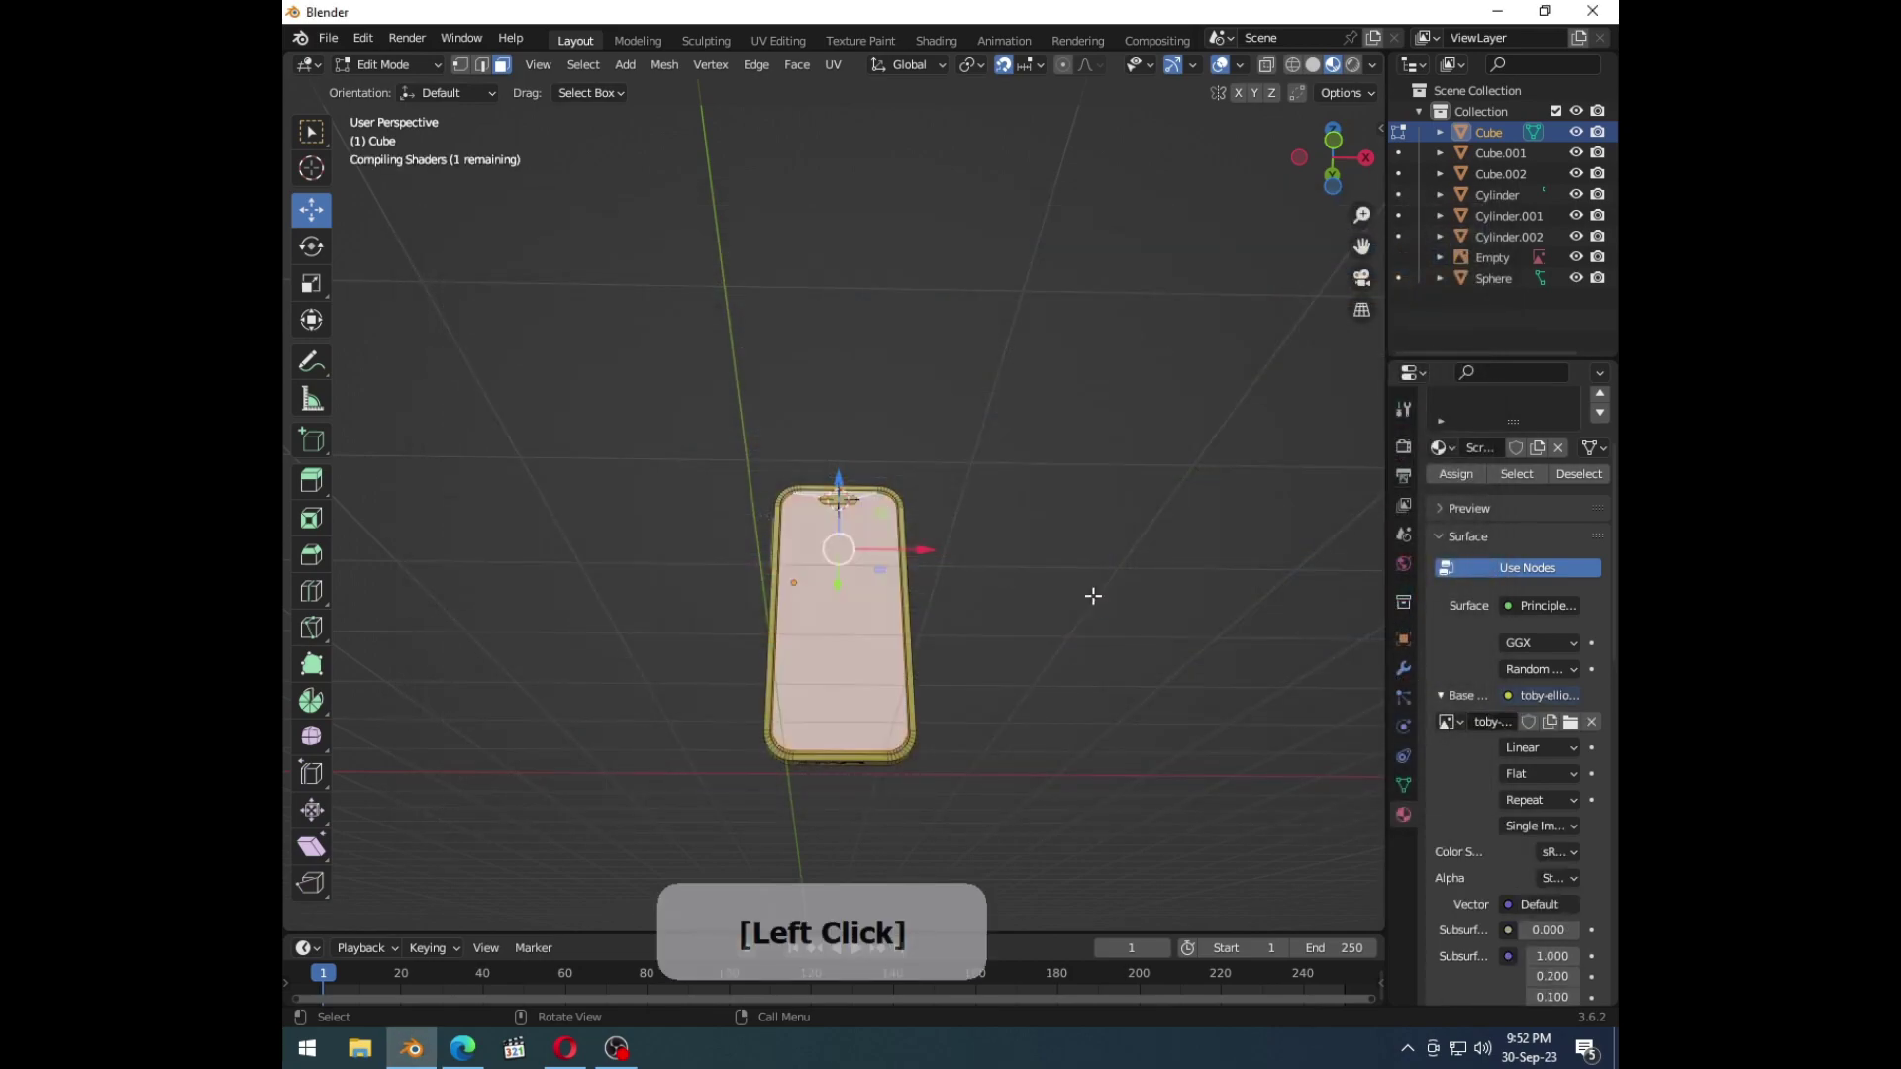
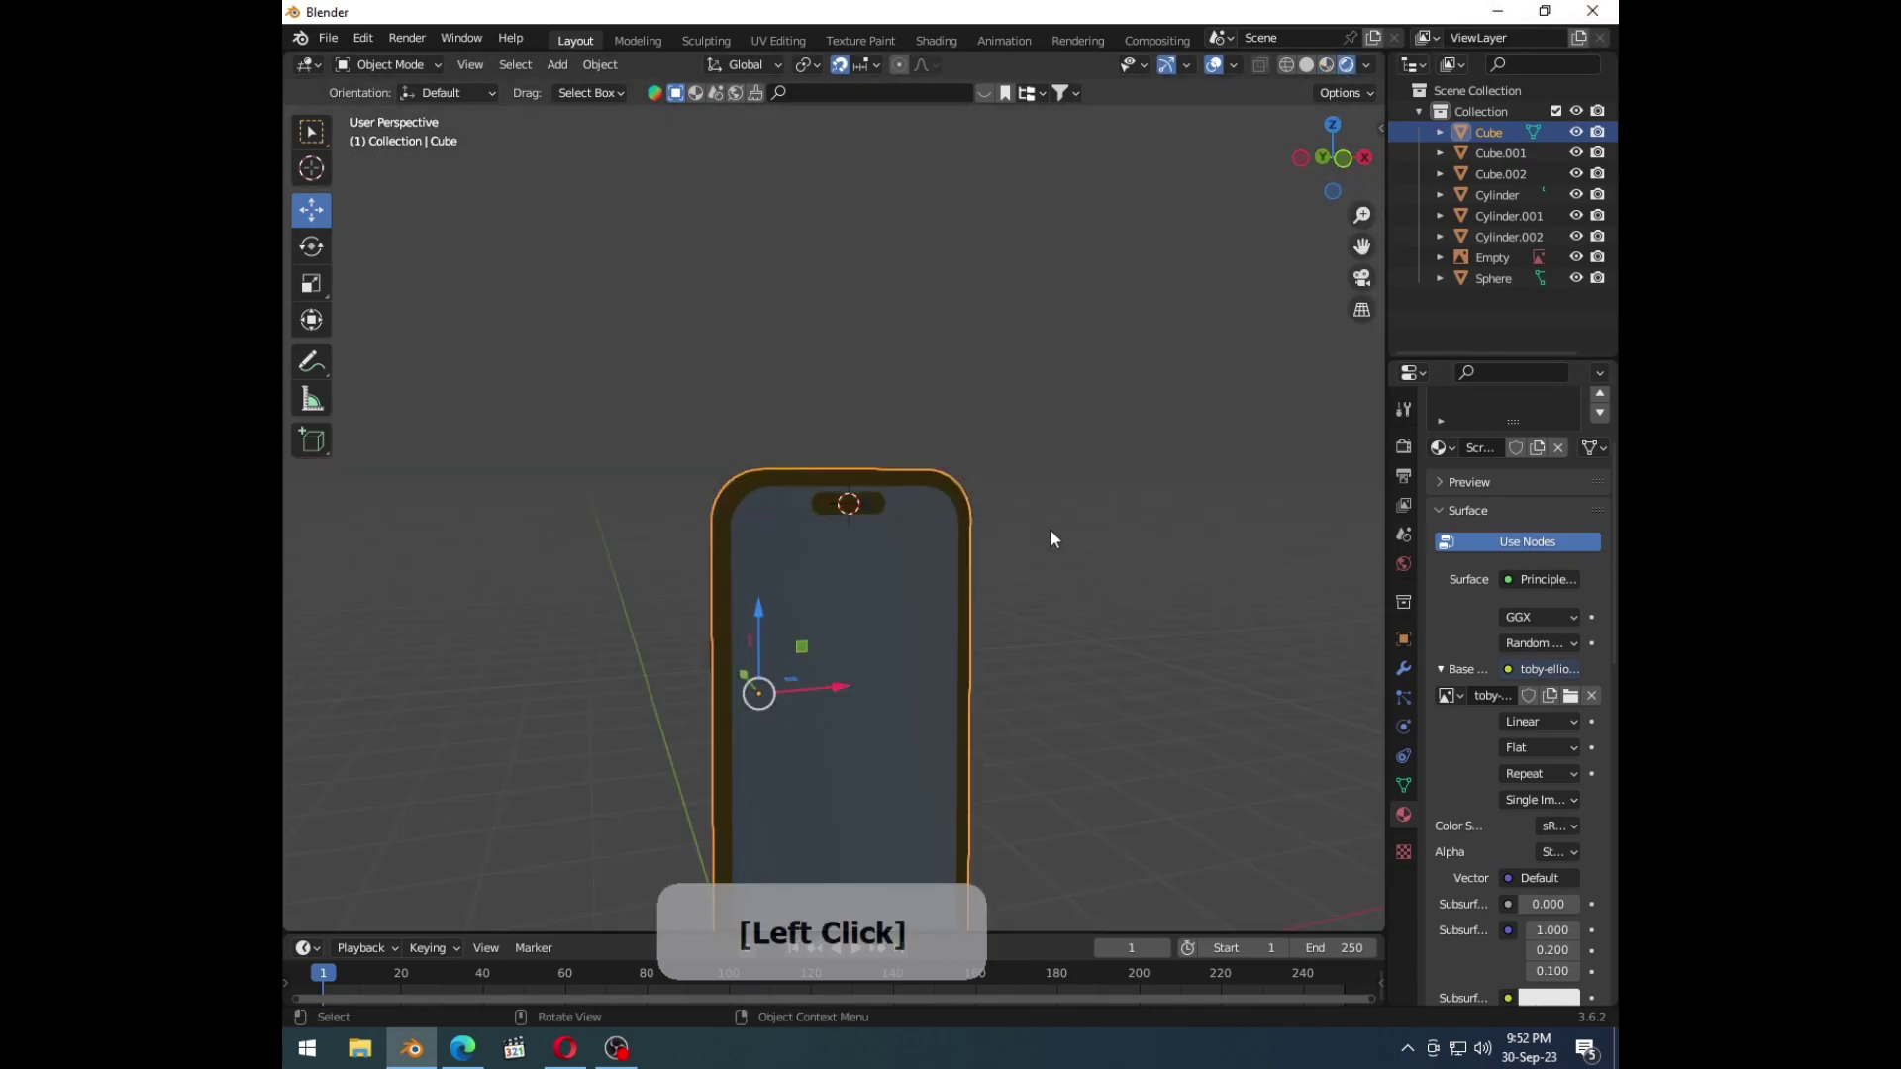
# Step: On Cylinder.002 duplicate the small flash circle and place the copy above the large lens
pyautogui.press('Tab')
pyautogui.click(718, 568)
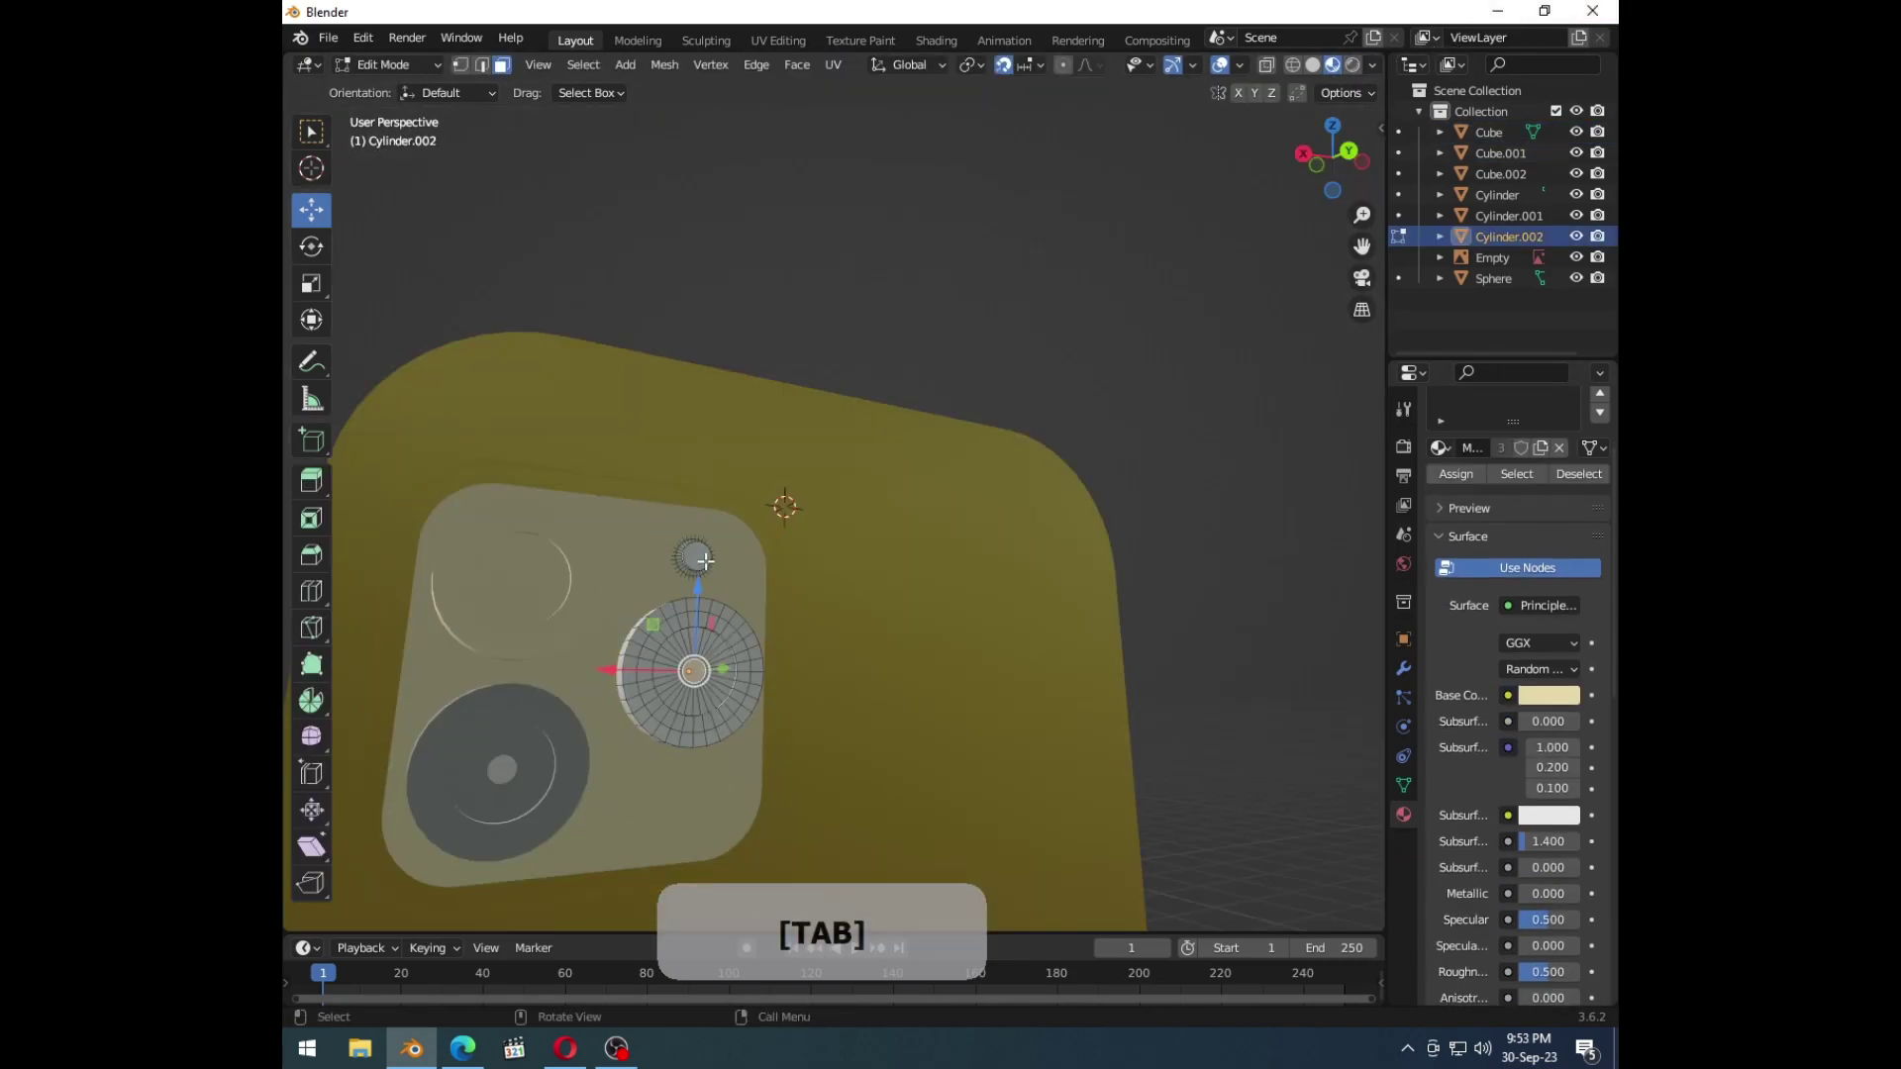
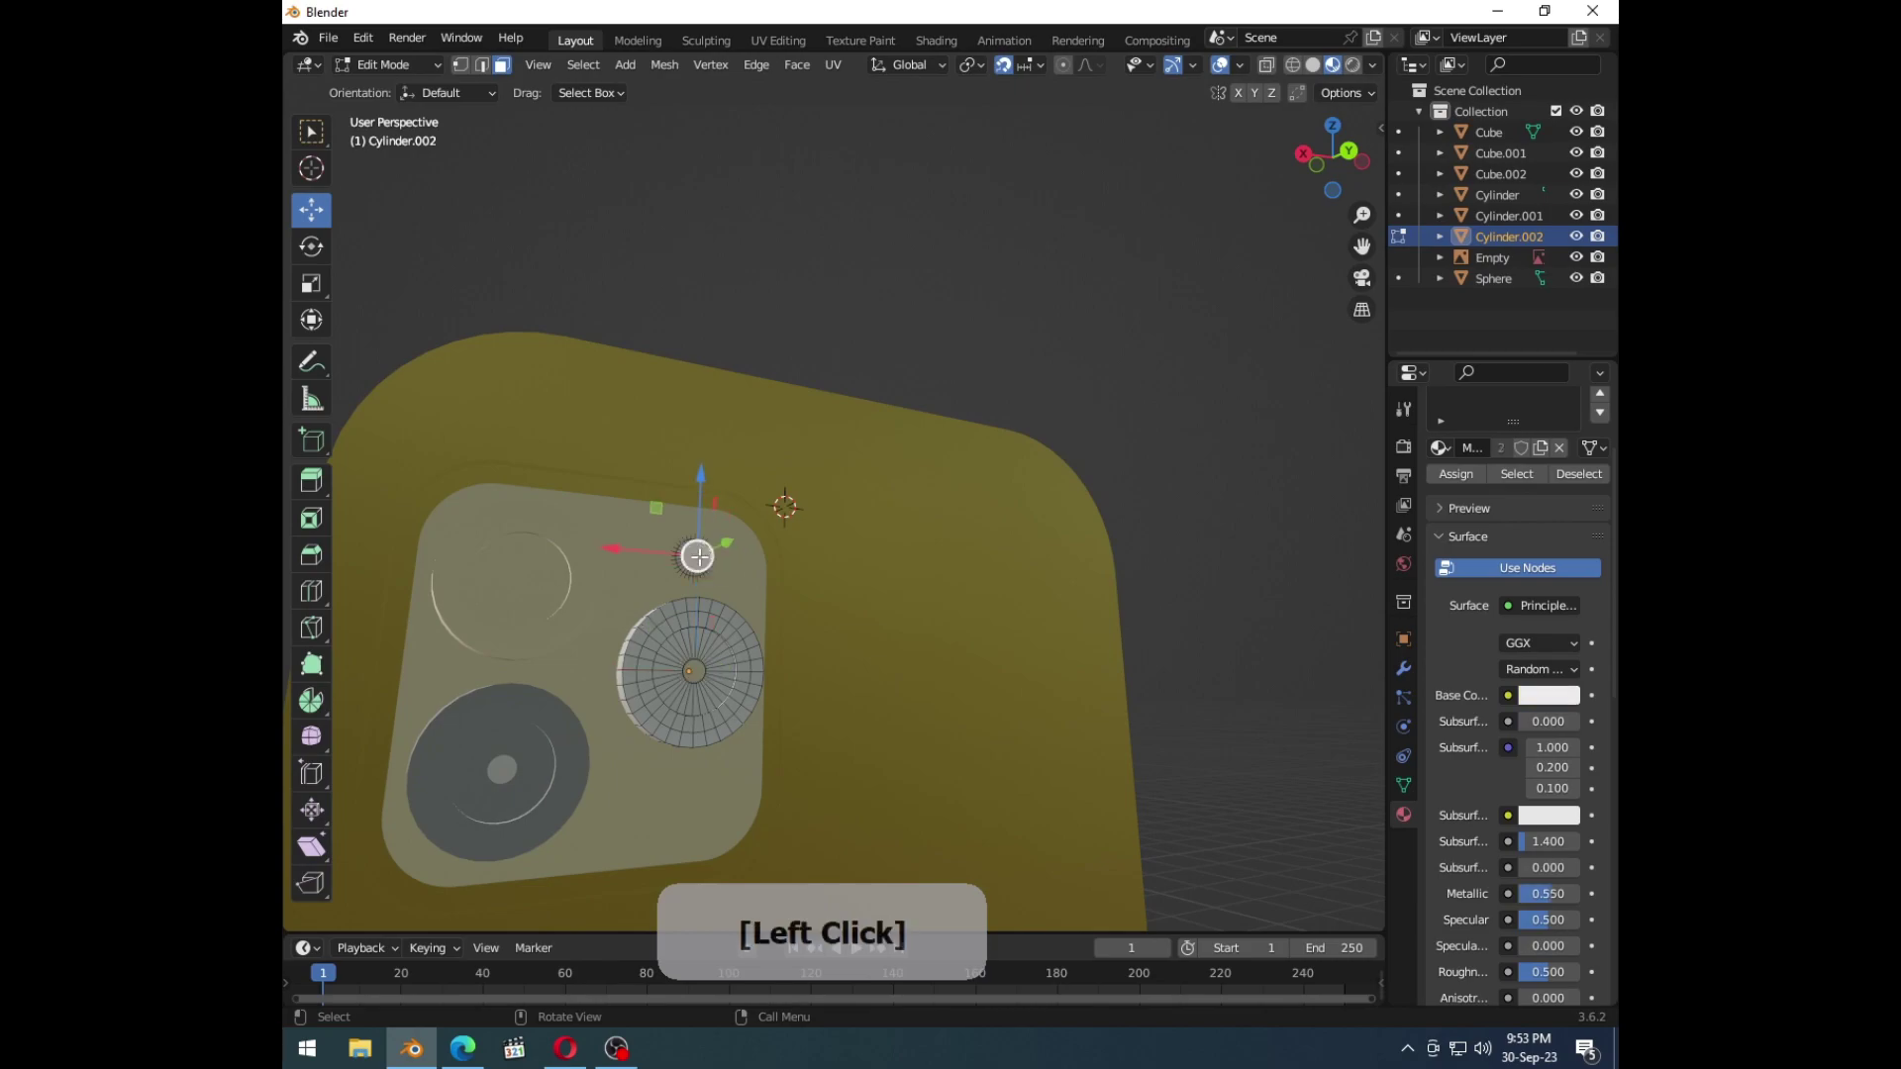
pyautogui.press('shift+d')
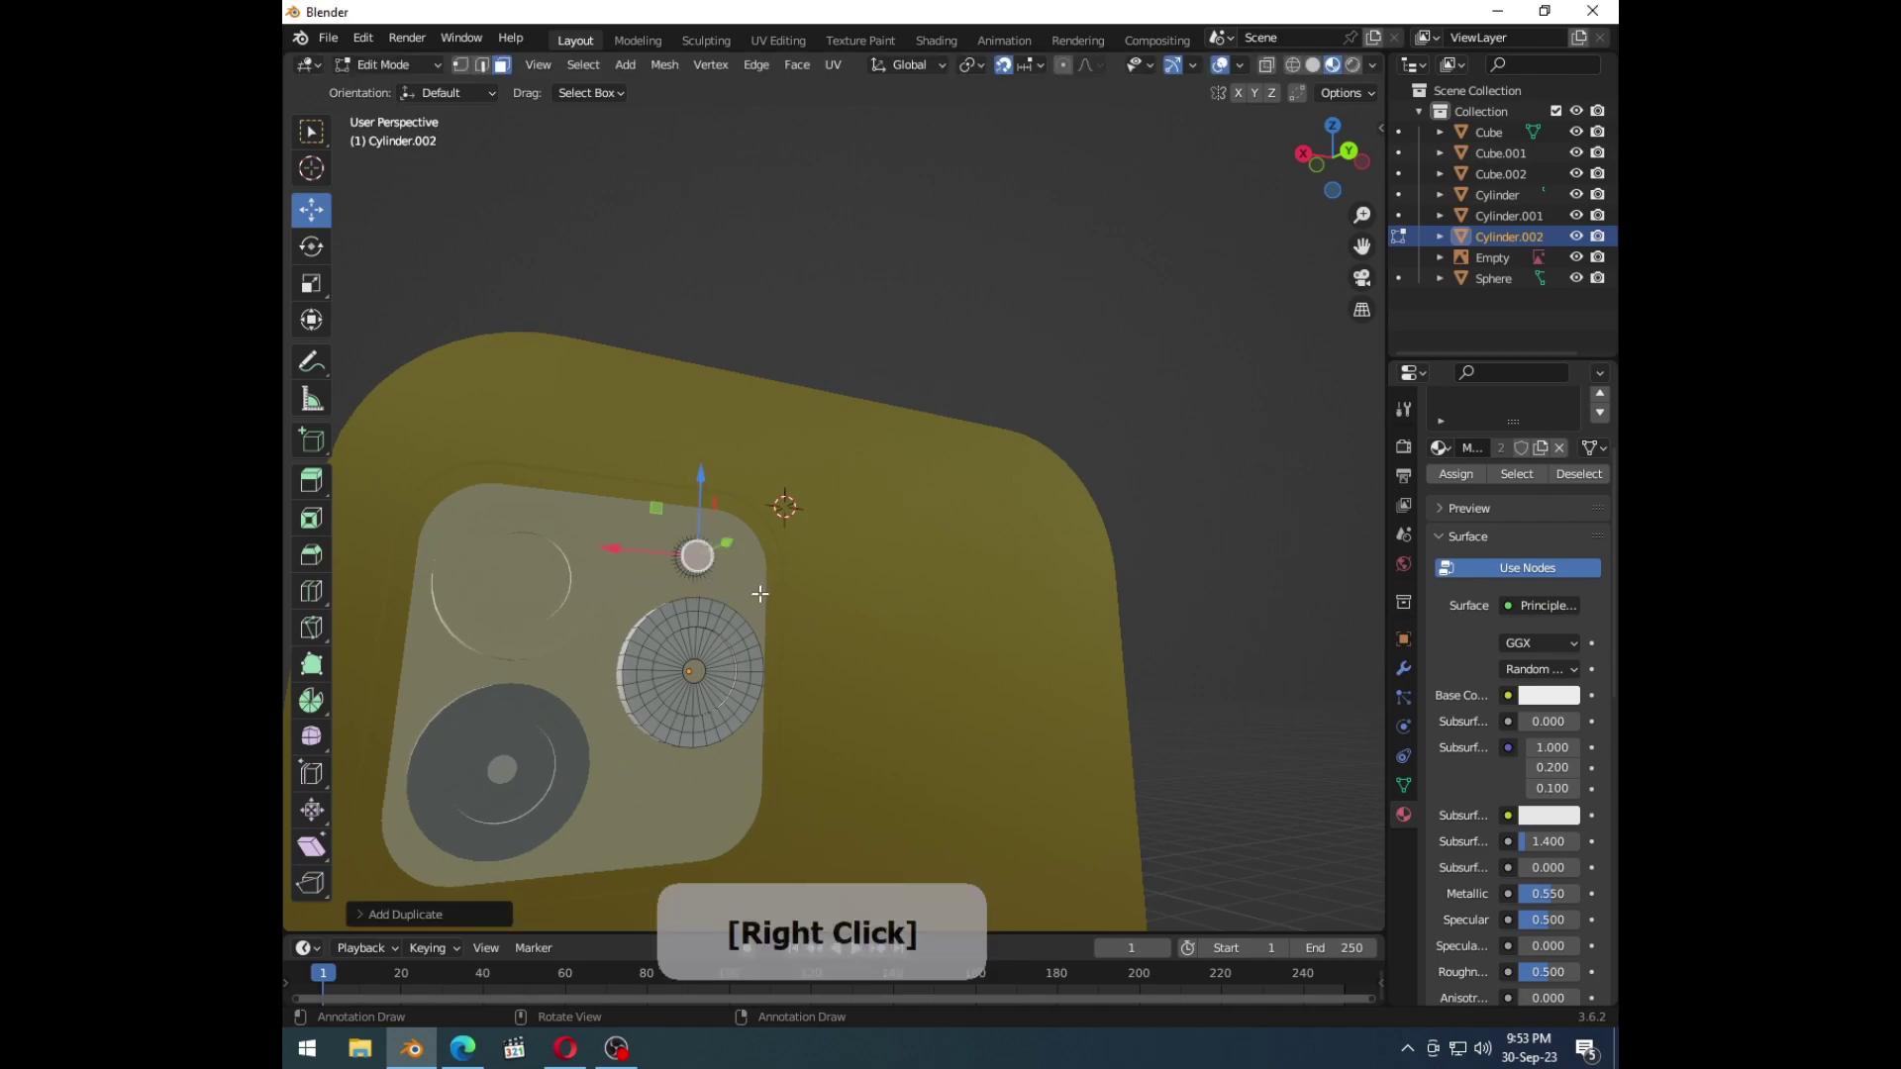
pyautogui.press('shift+d')
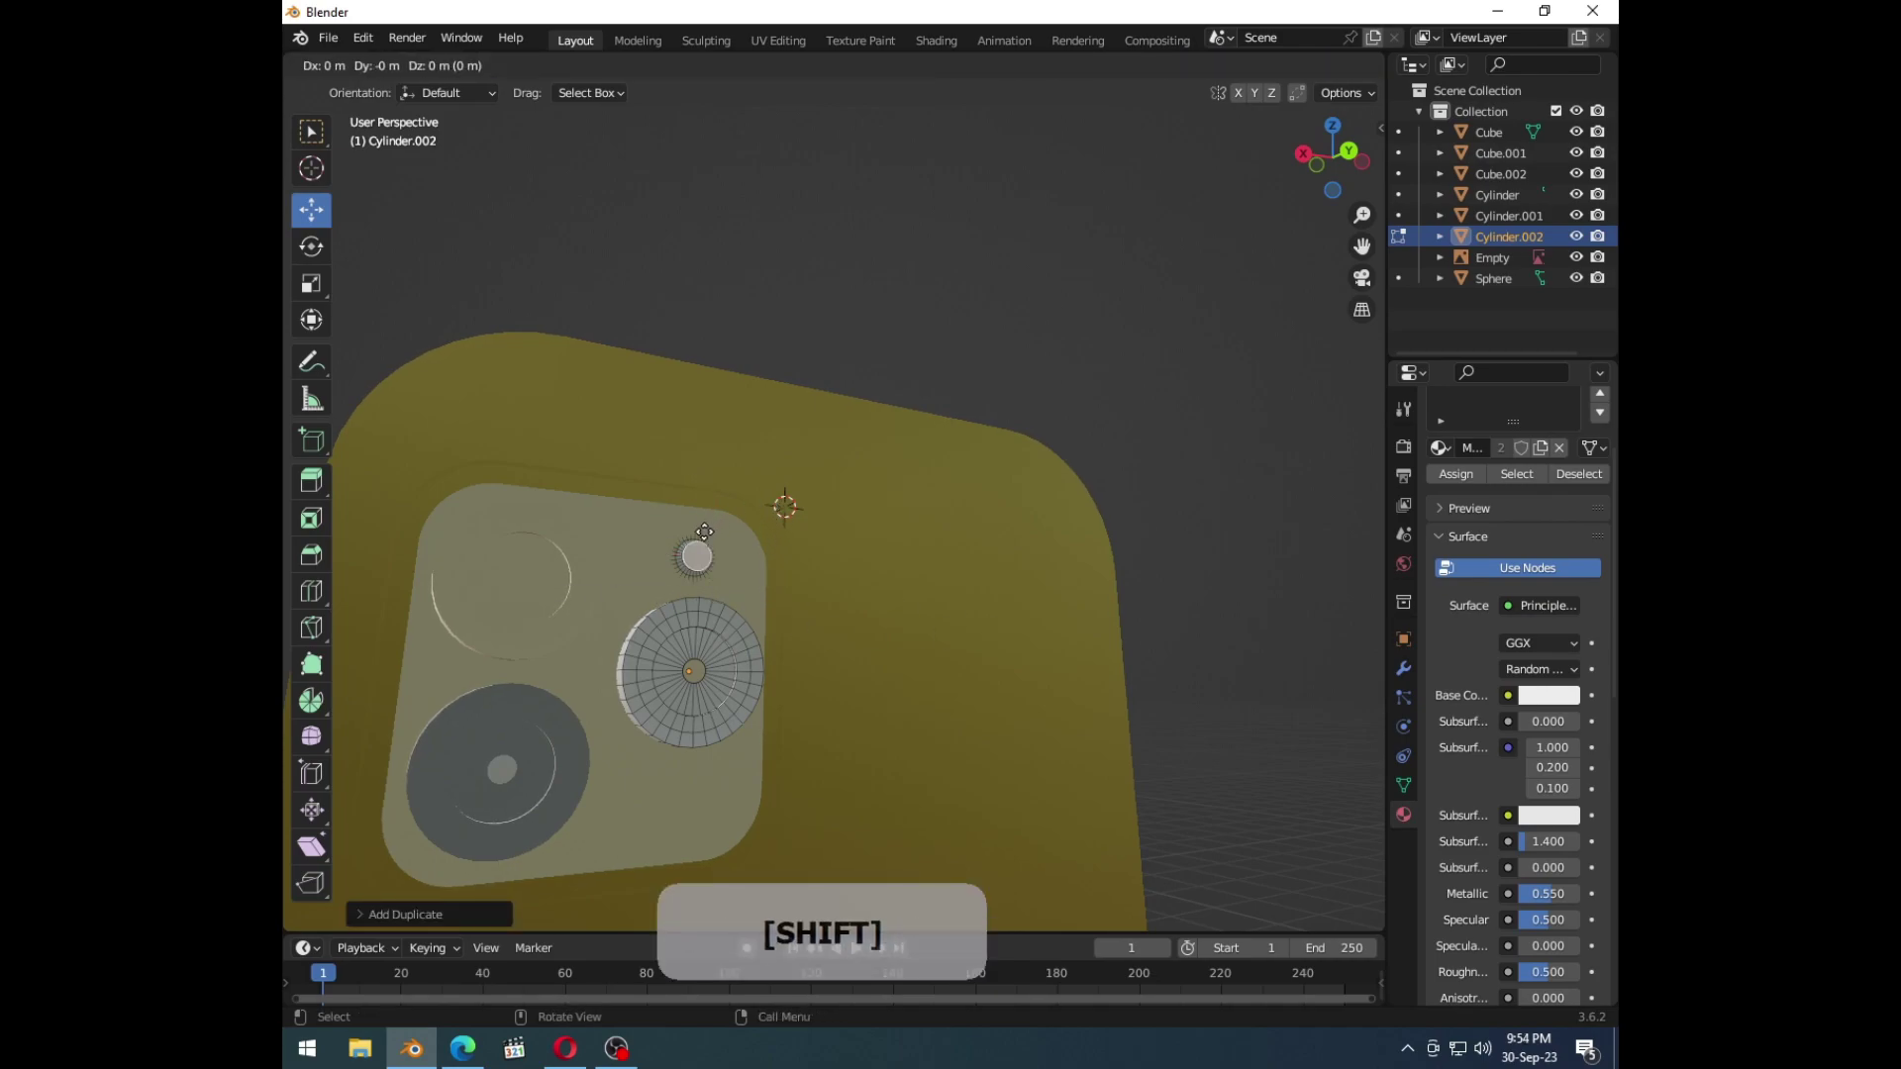
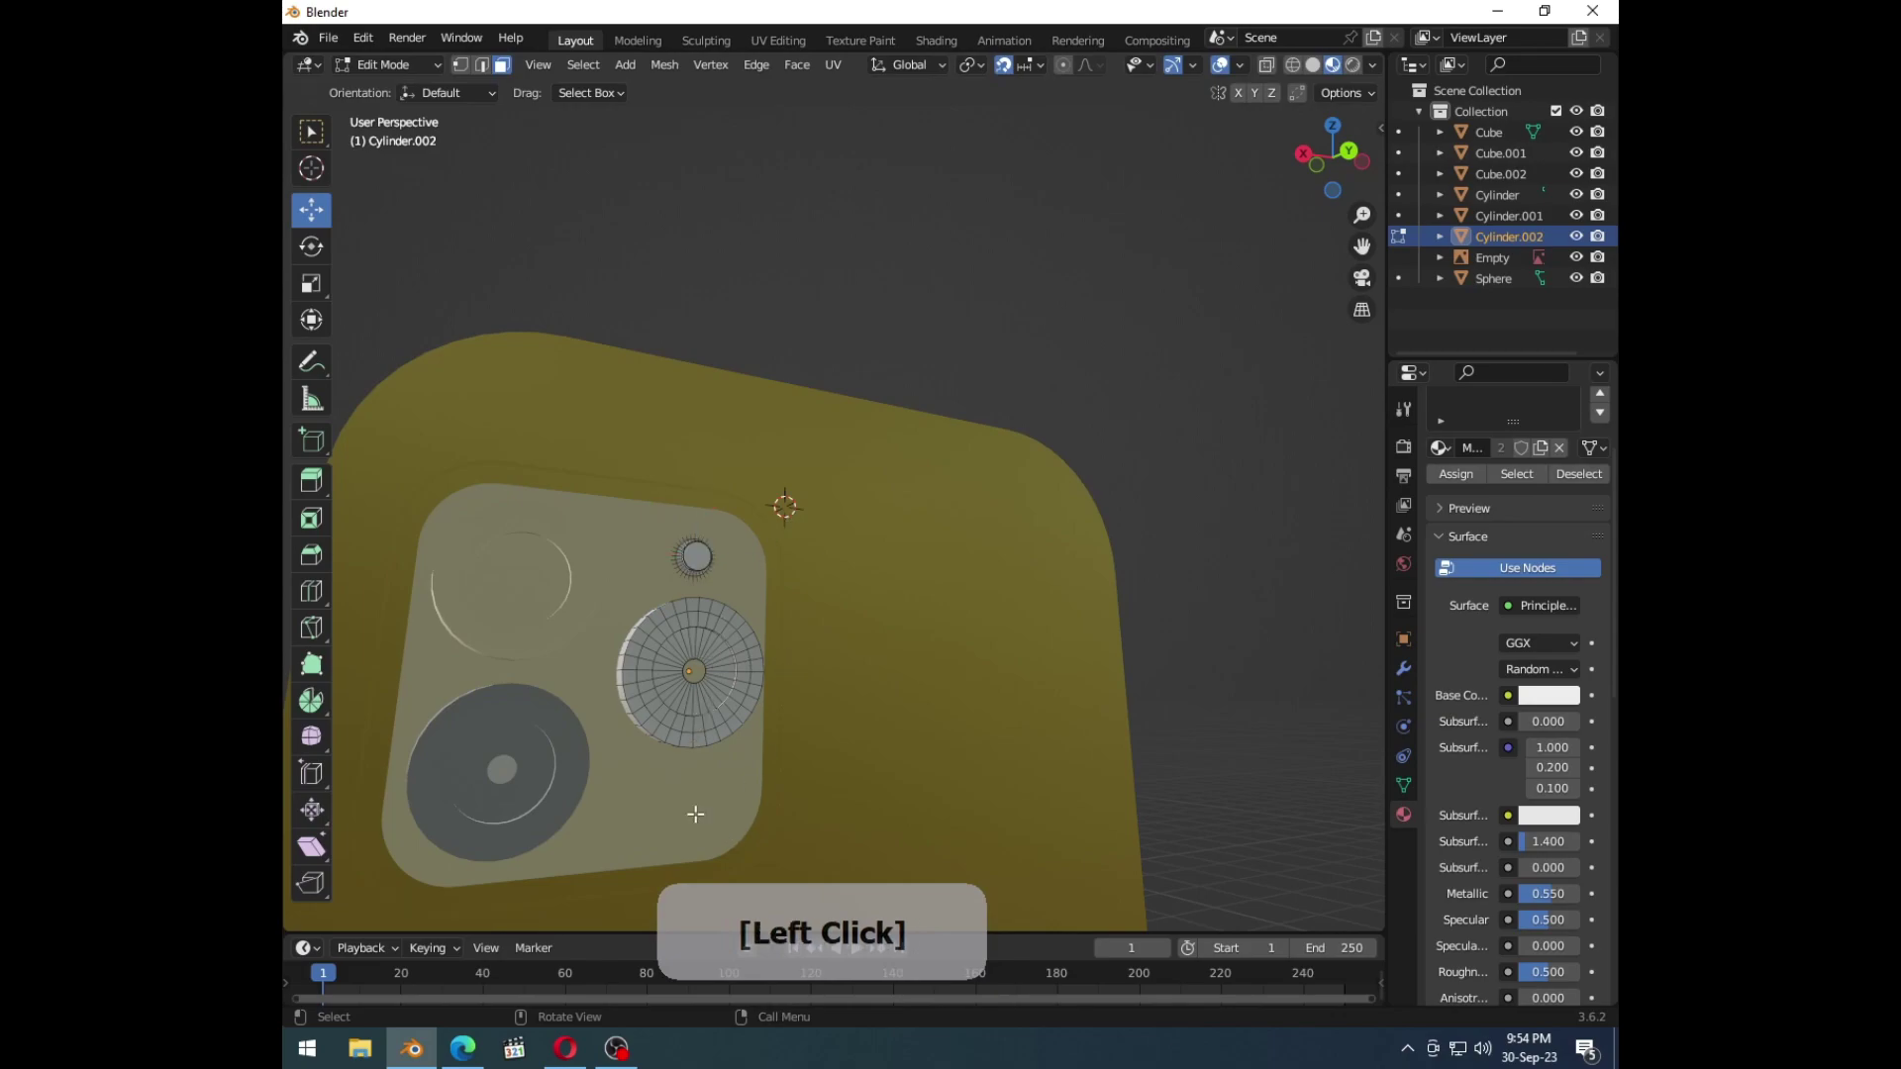
pyautogui.press('Tab')
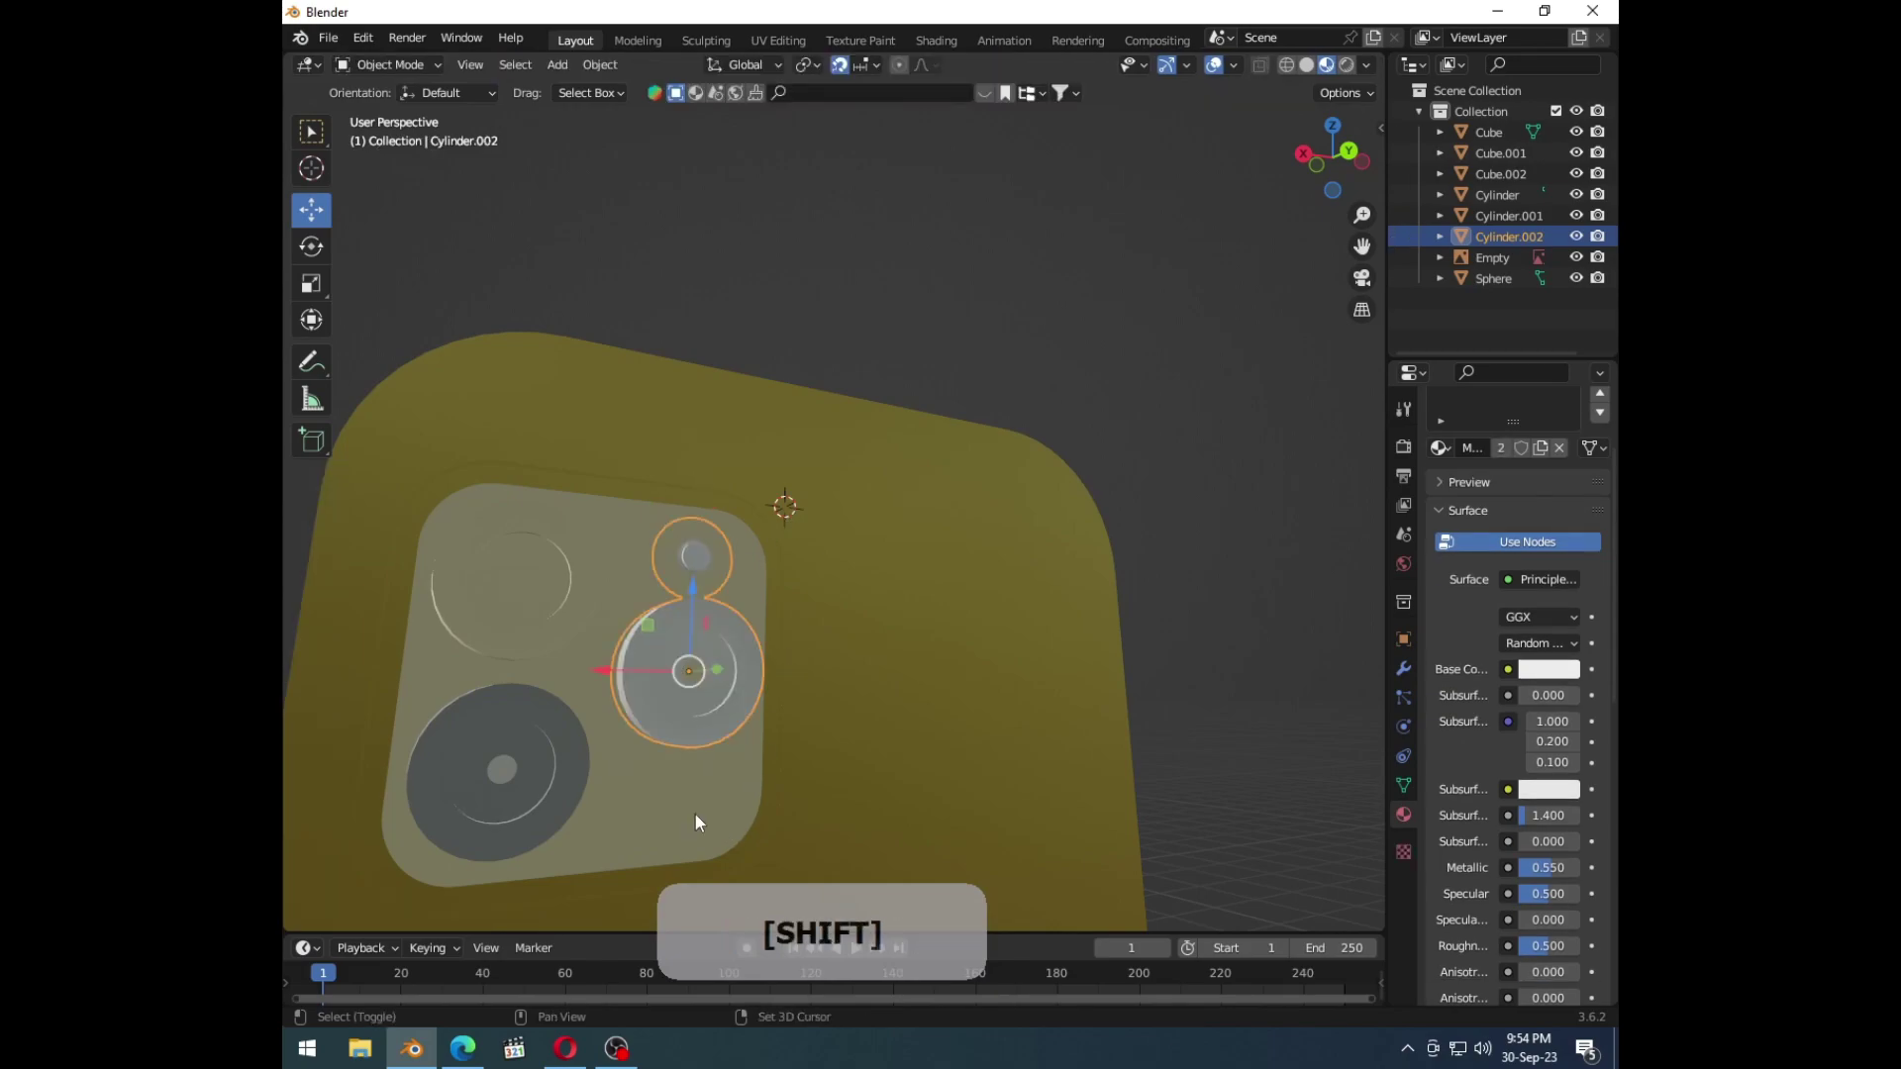
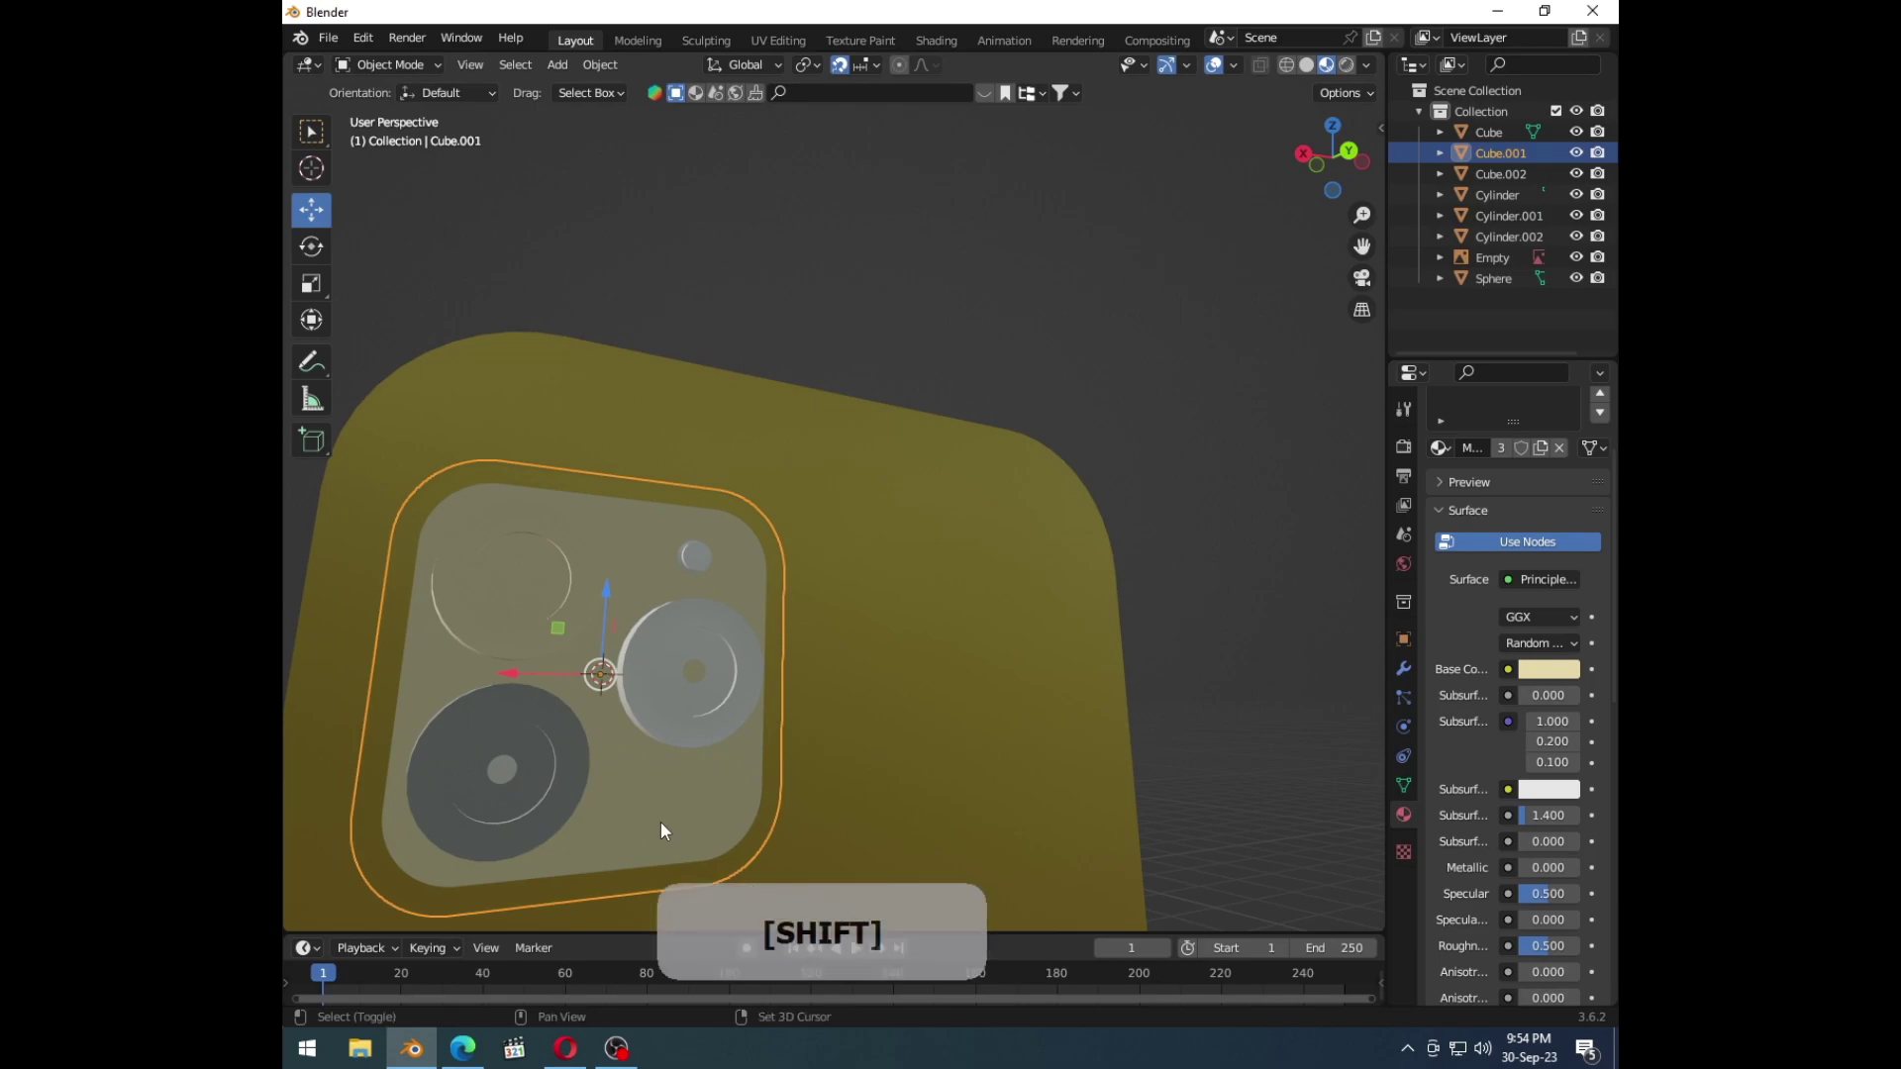
# Step: Add a new UV sphere, Sphere.001, and shrink it down near the camera bump
pyautogui.press('shift+a')
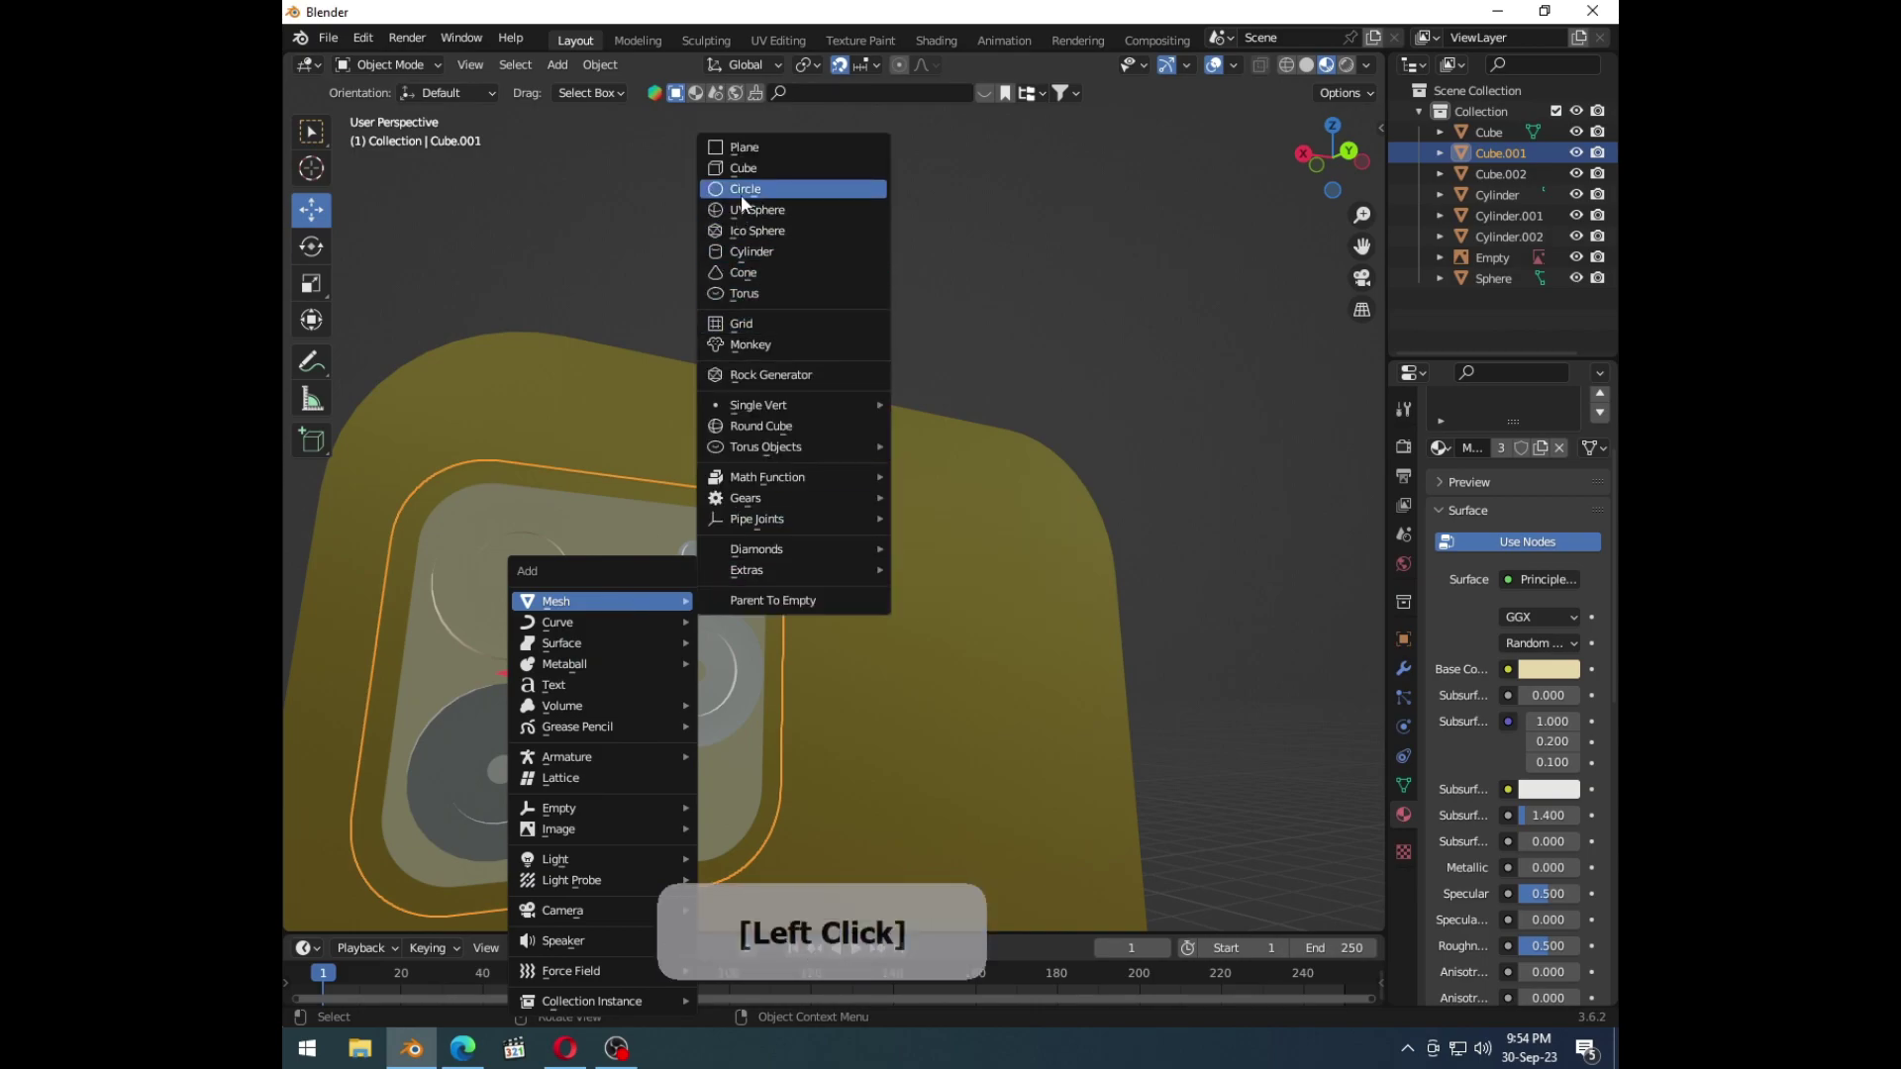
pyautogui.click(752, 218)
pyautogui.middleClick(814, 627)
pyautogui.press('s')
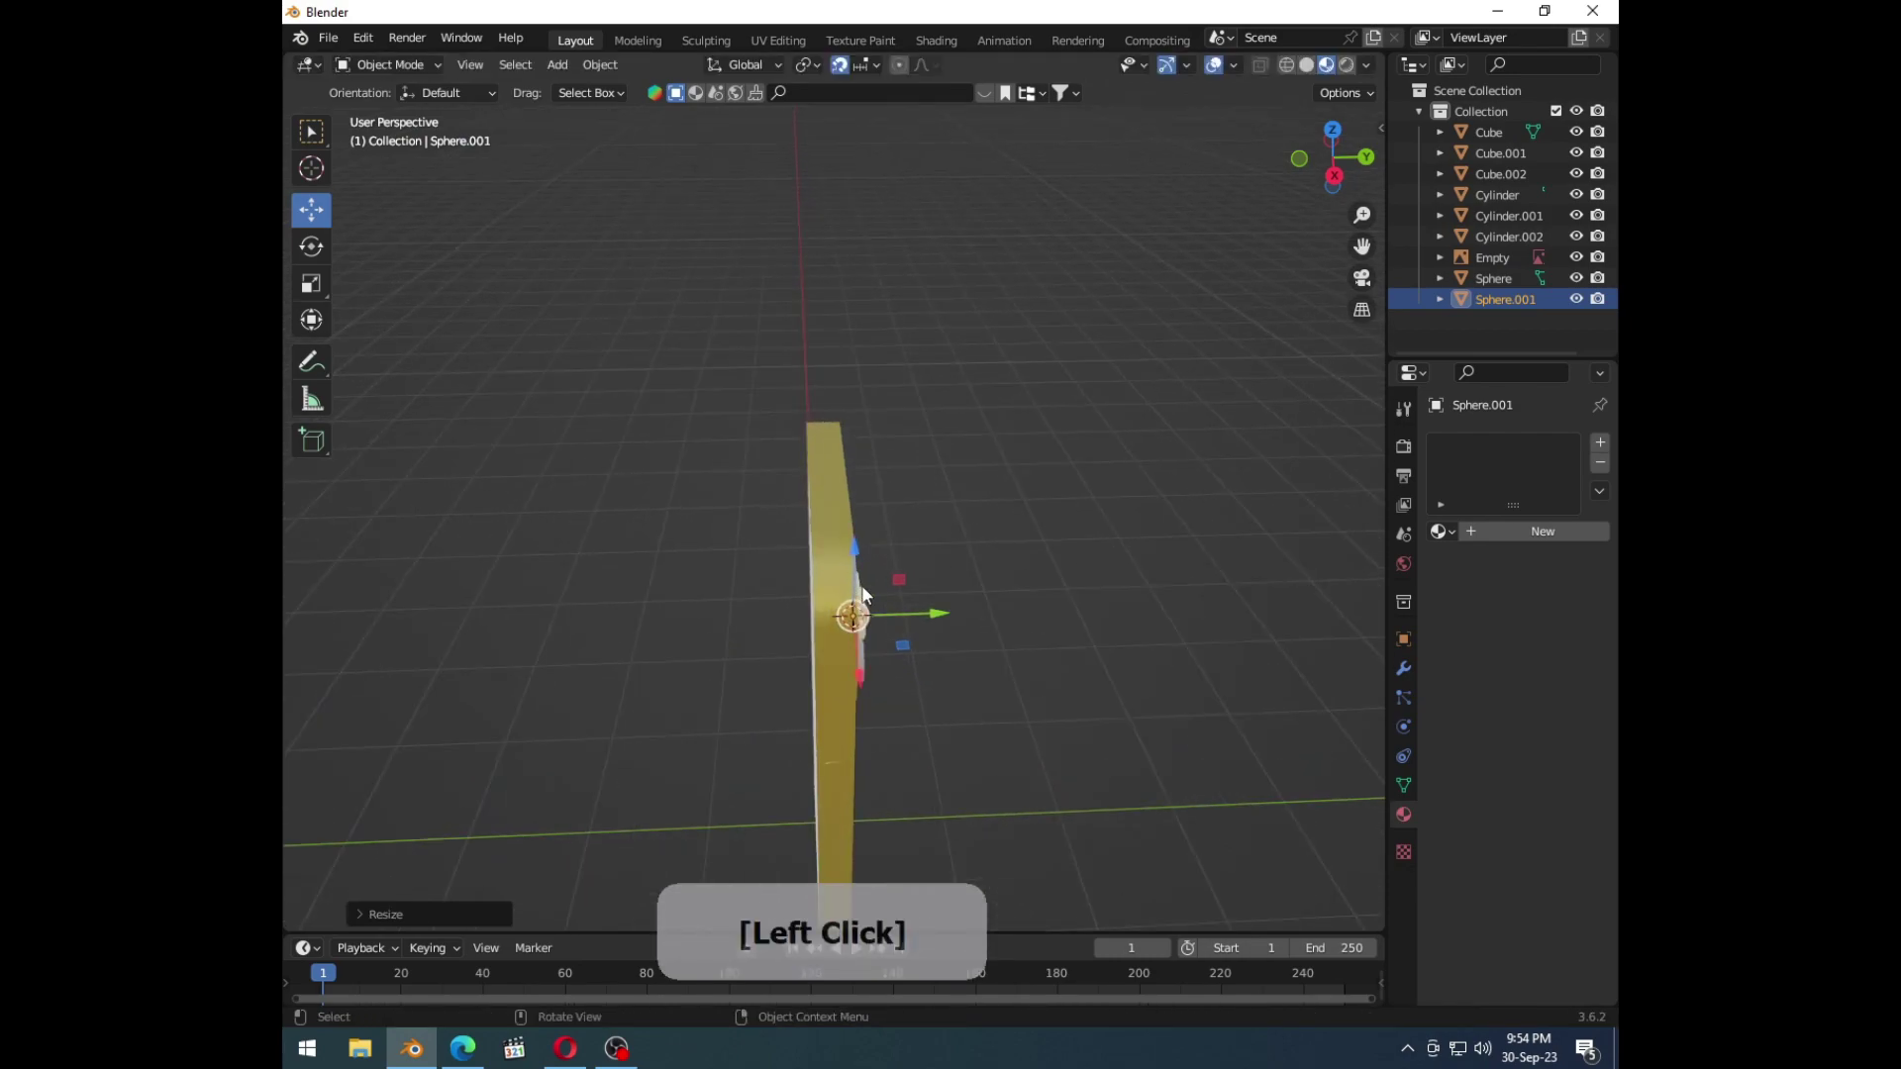
pyautogui.press('ctrl+1')
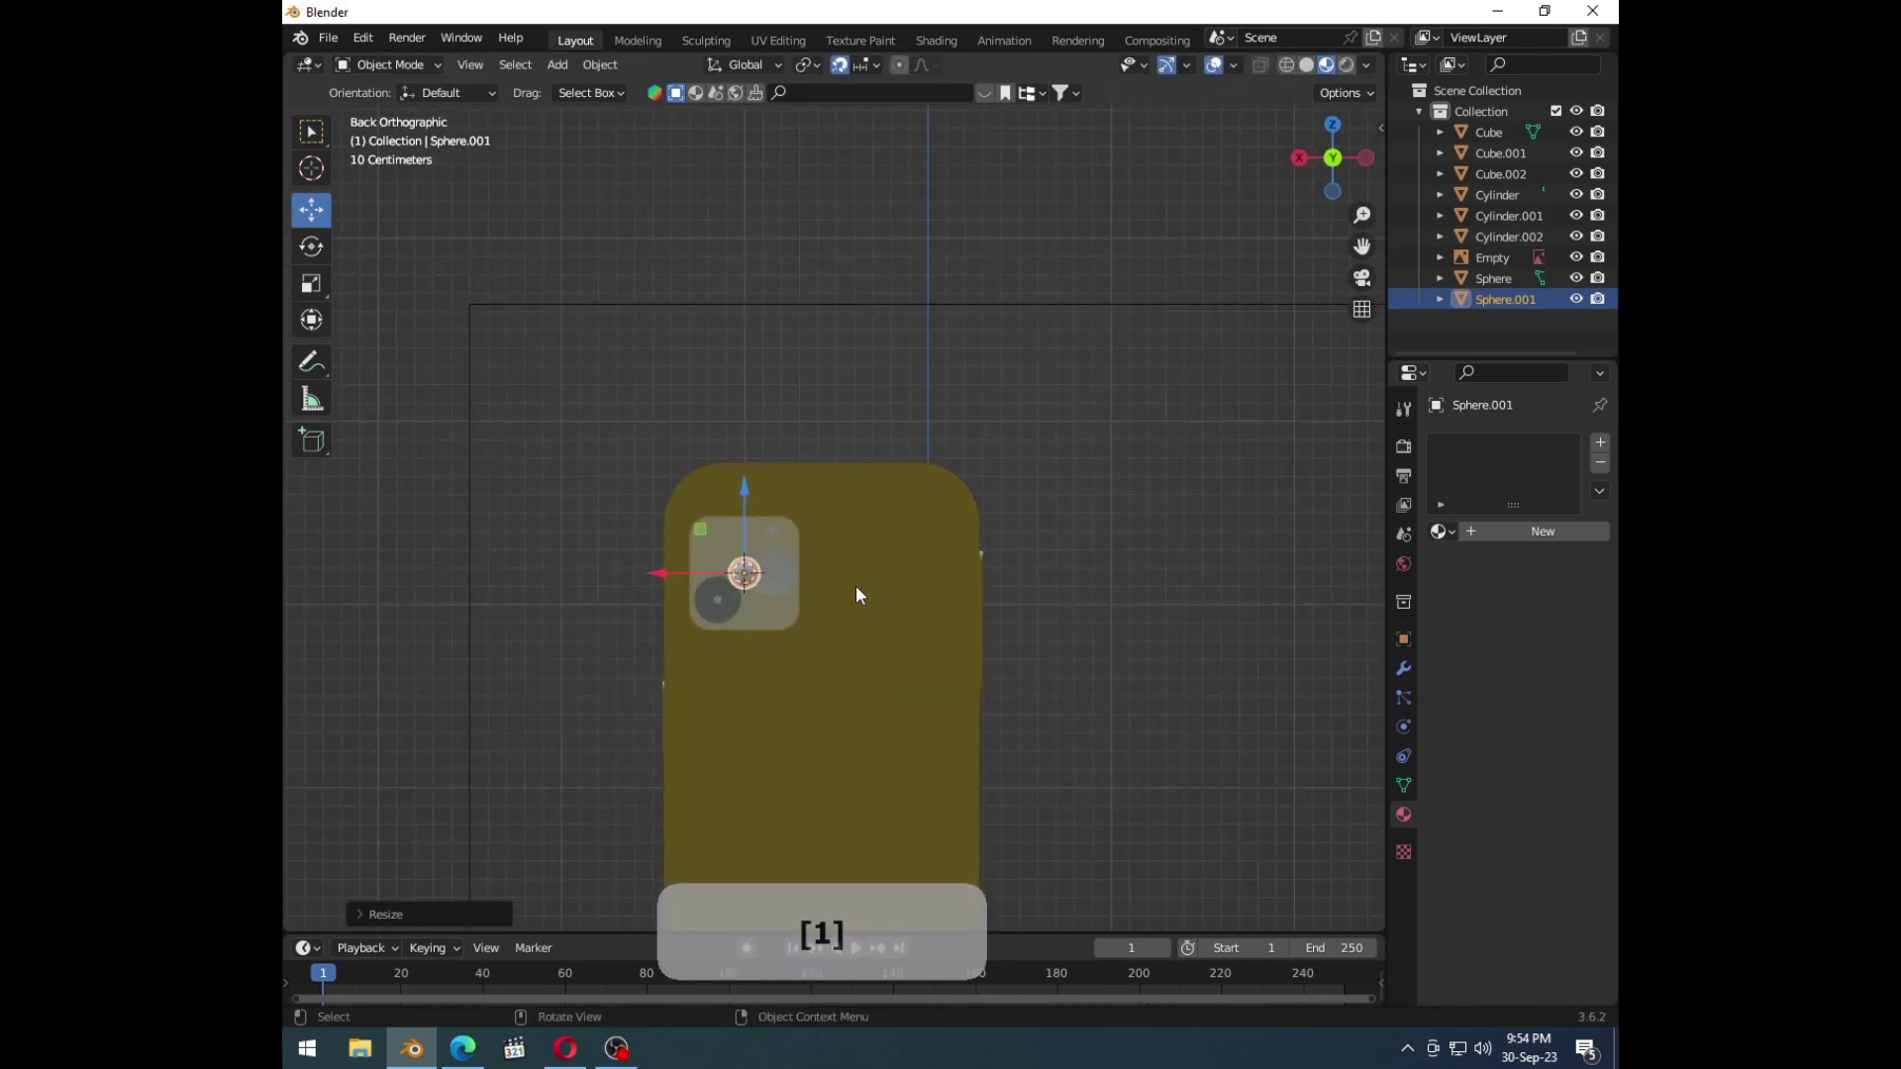
pyautogui.middleClick(724, 628)
pyautogui.click(546, 561)
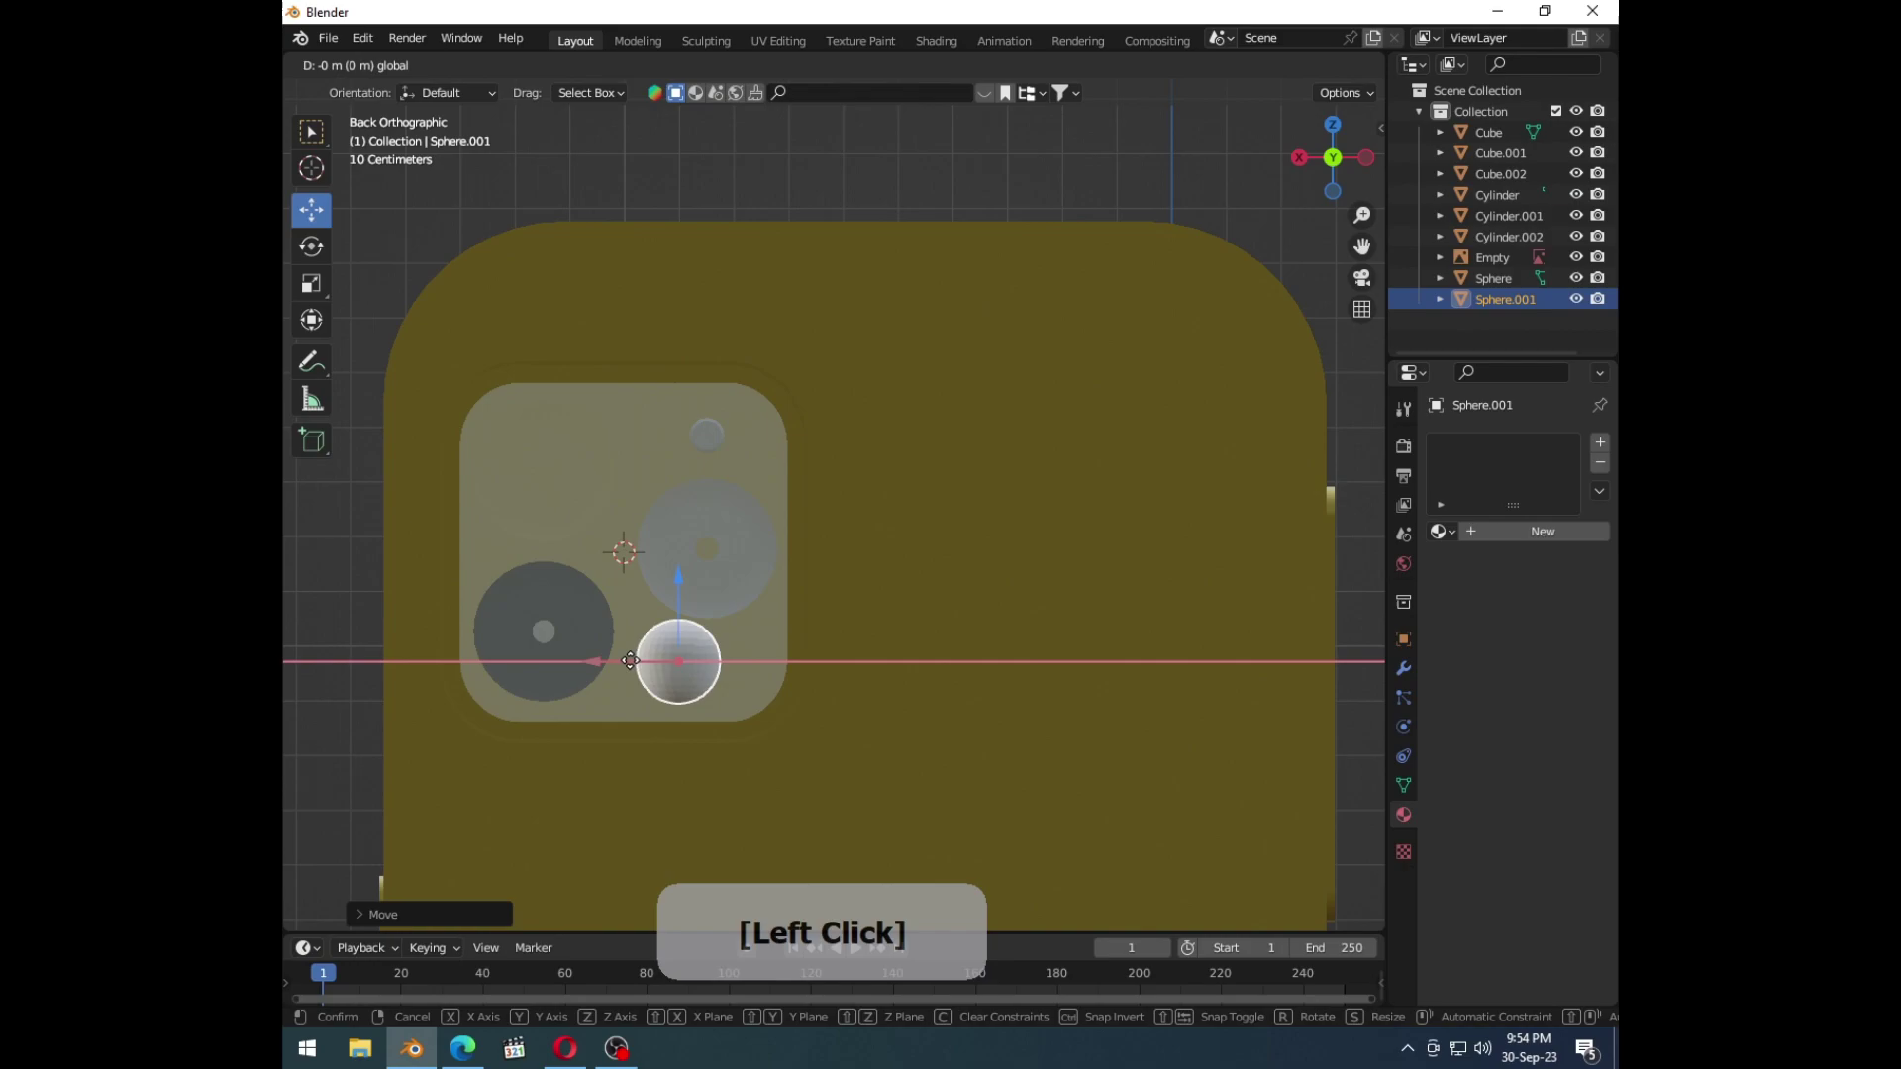
pyautogui.middleClick(727, 716)
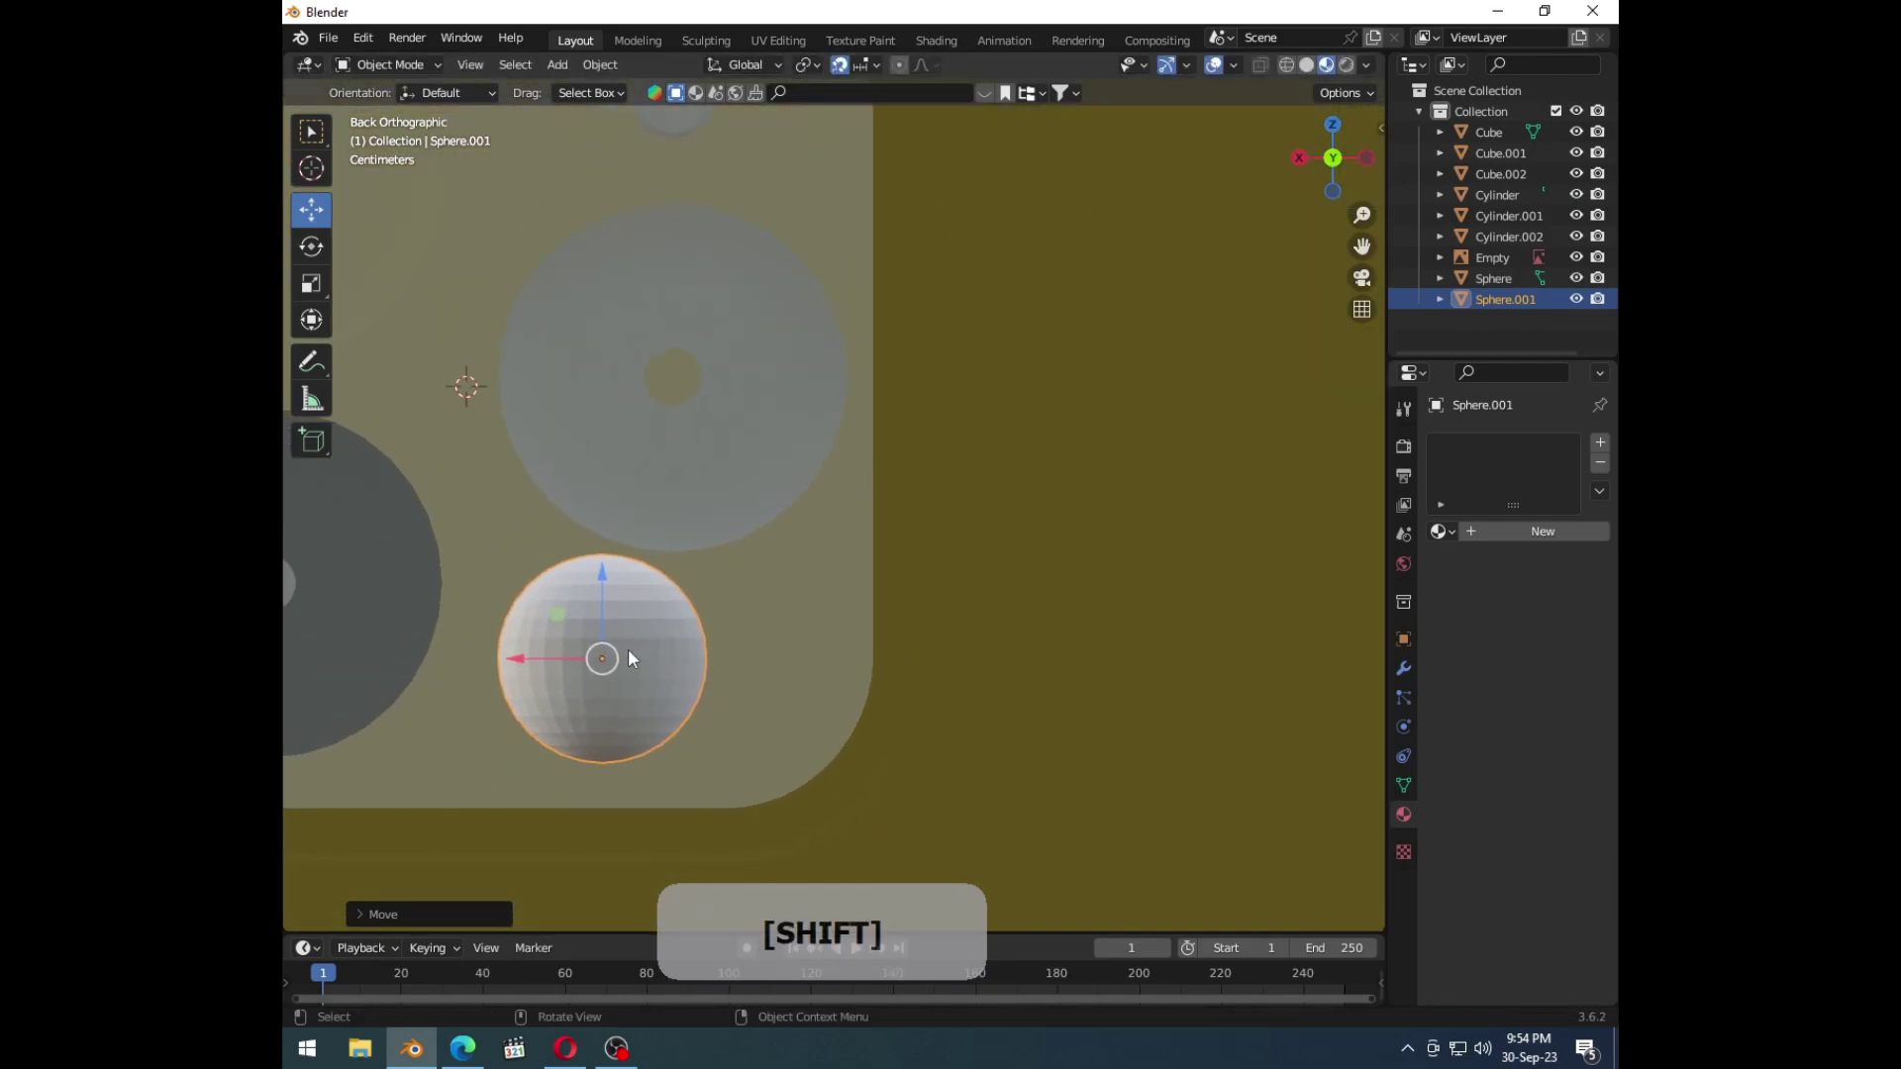
# Step: Move Sphere.001 along X to the bump's lower right and shrink it to sensor size
pyautogui.press('g')
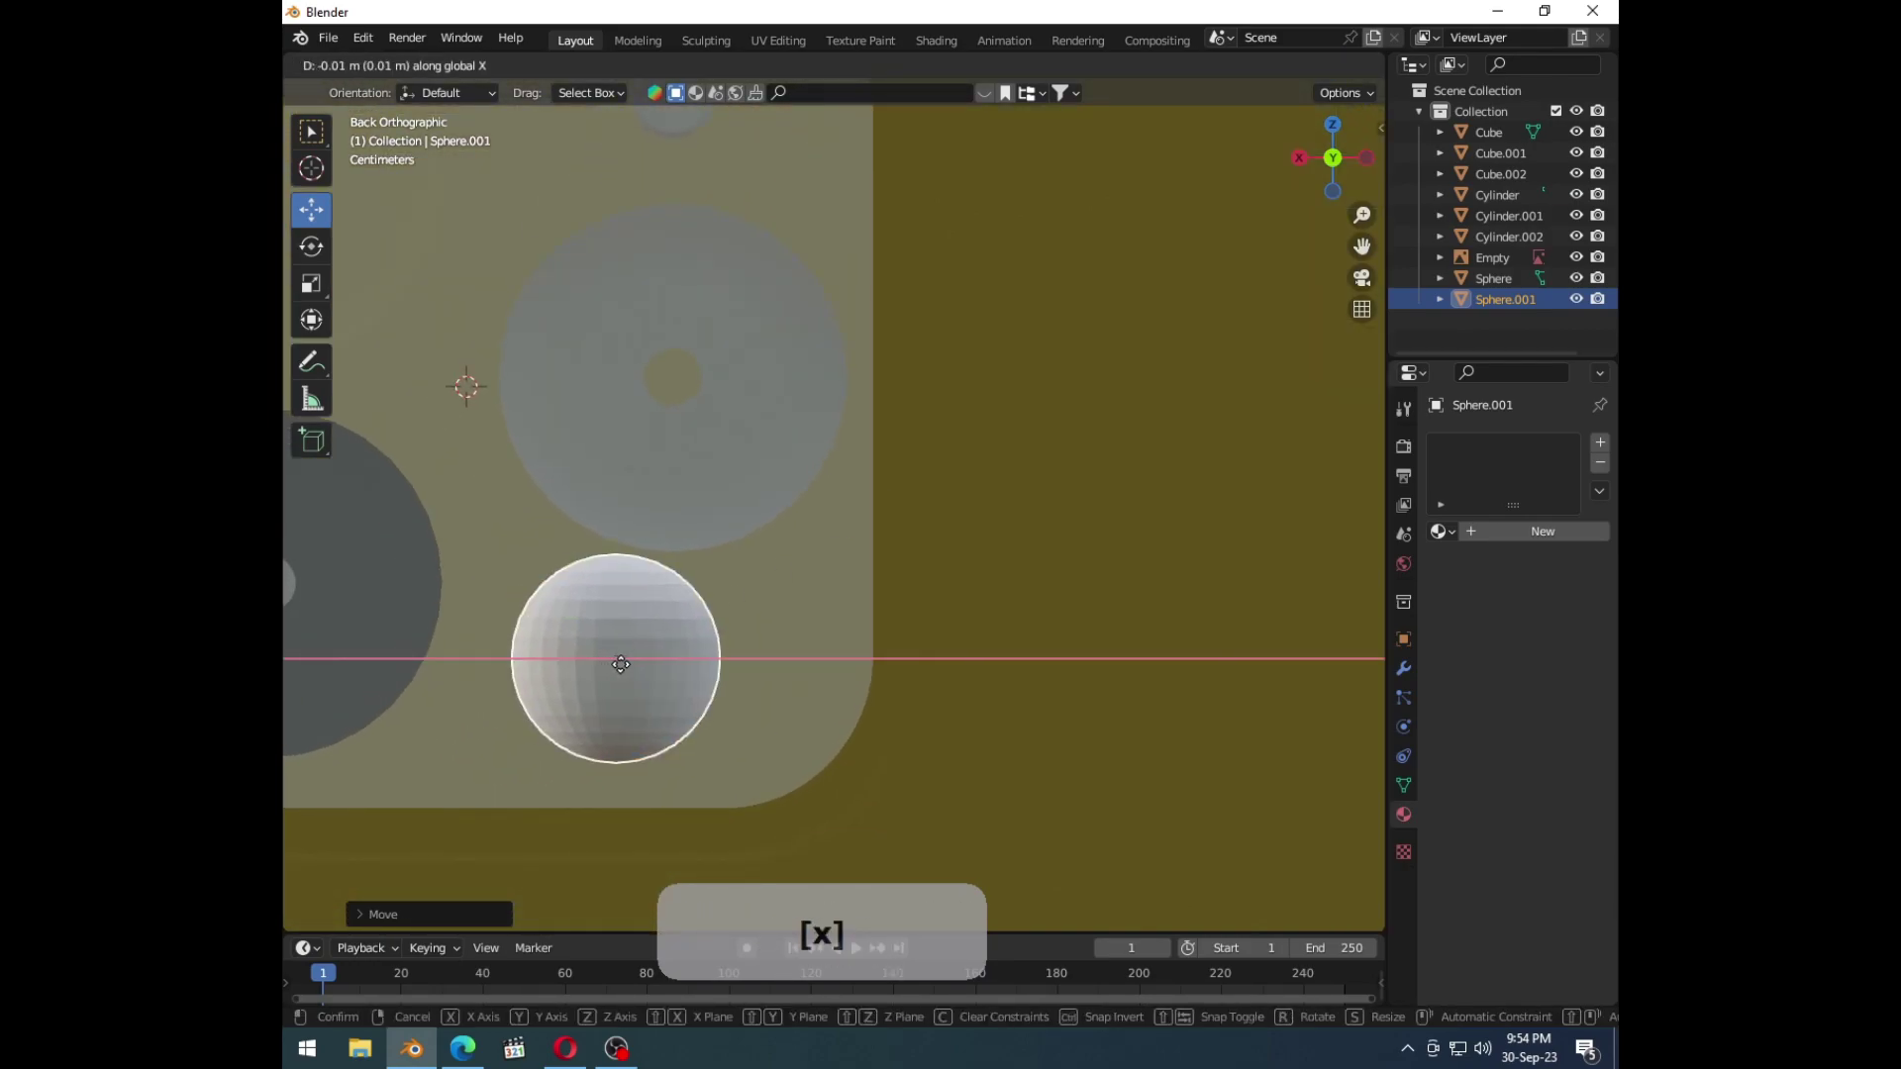
pyautogui.click(662, 673)
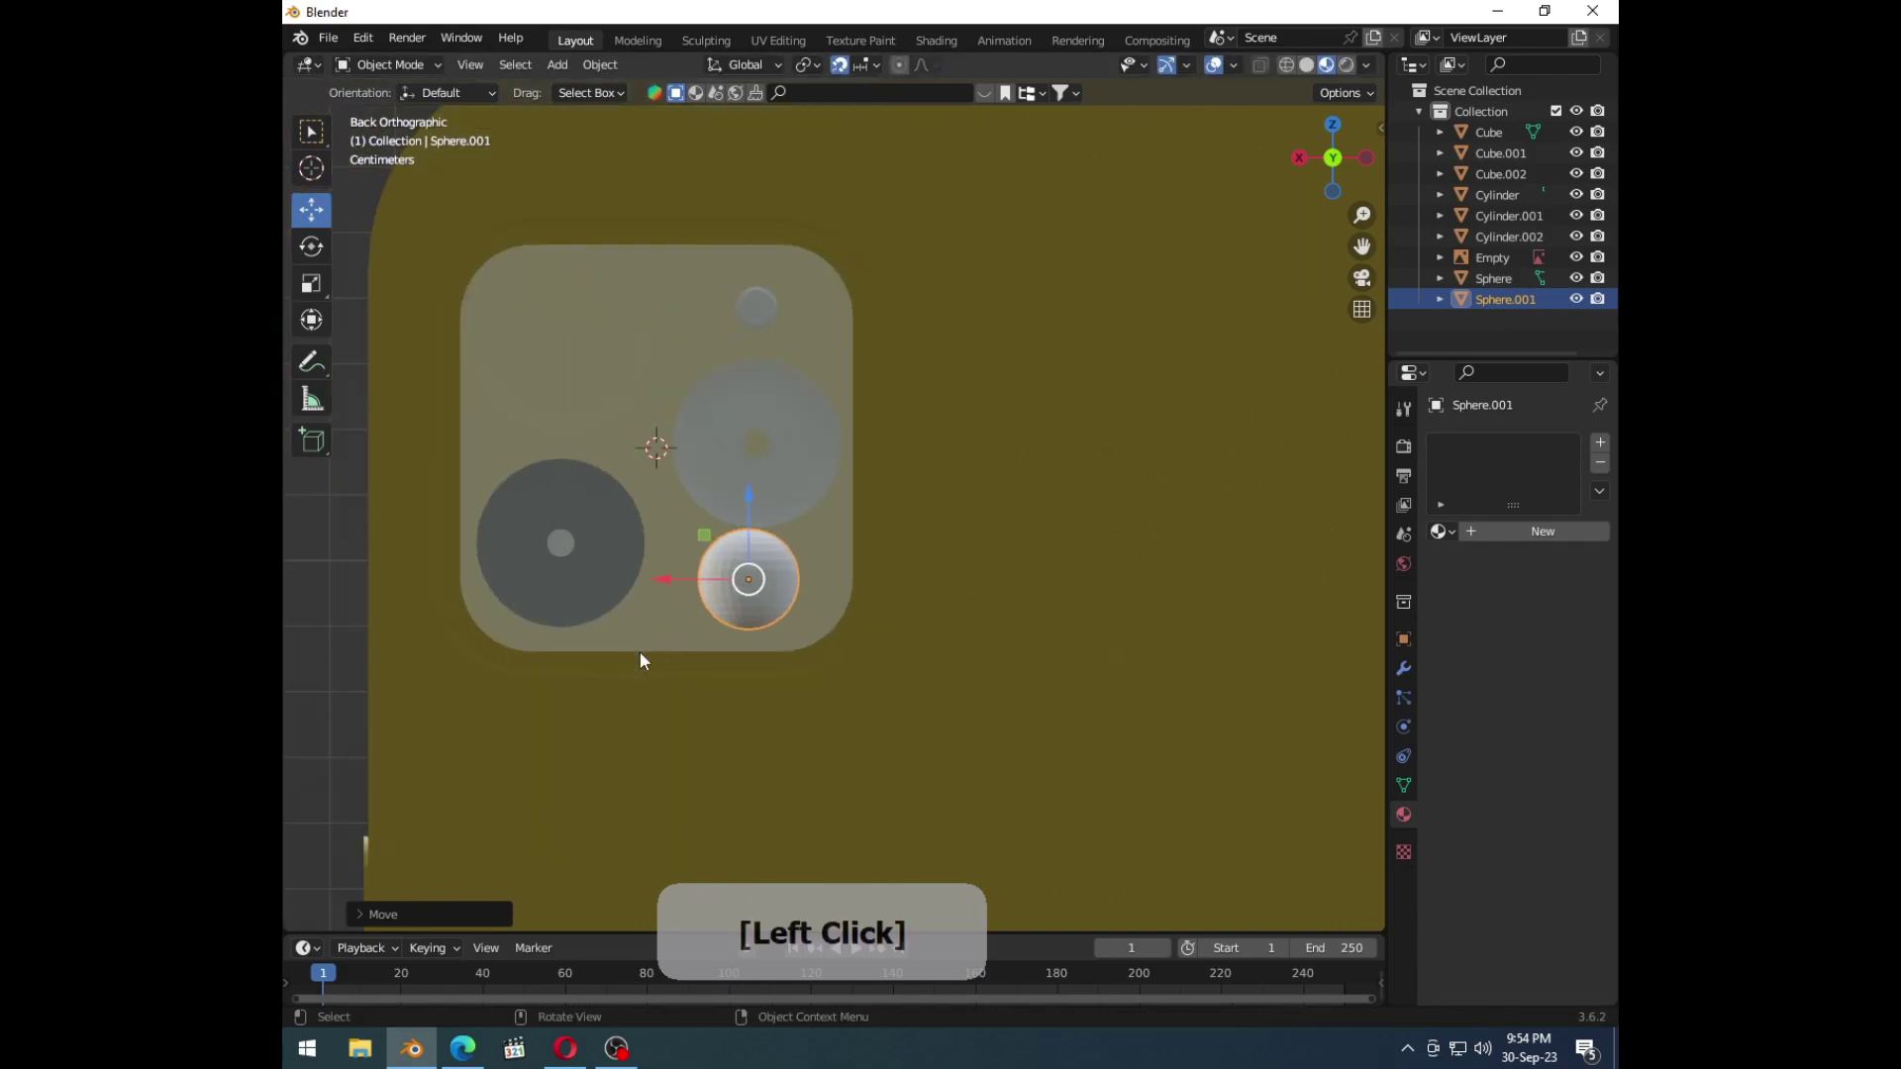
pyautogui.press('s')
pyautogui.click(827, 714)
pyautogui.press('s')
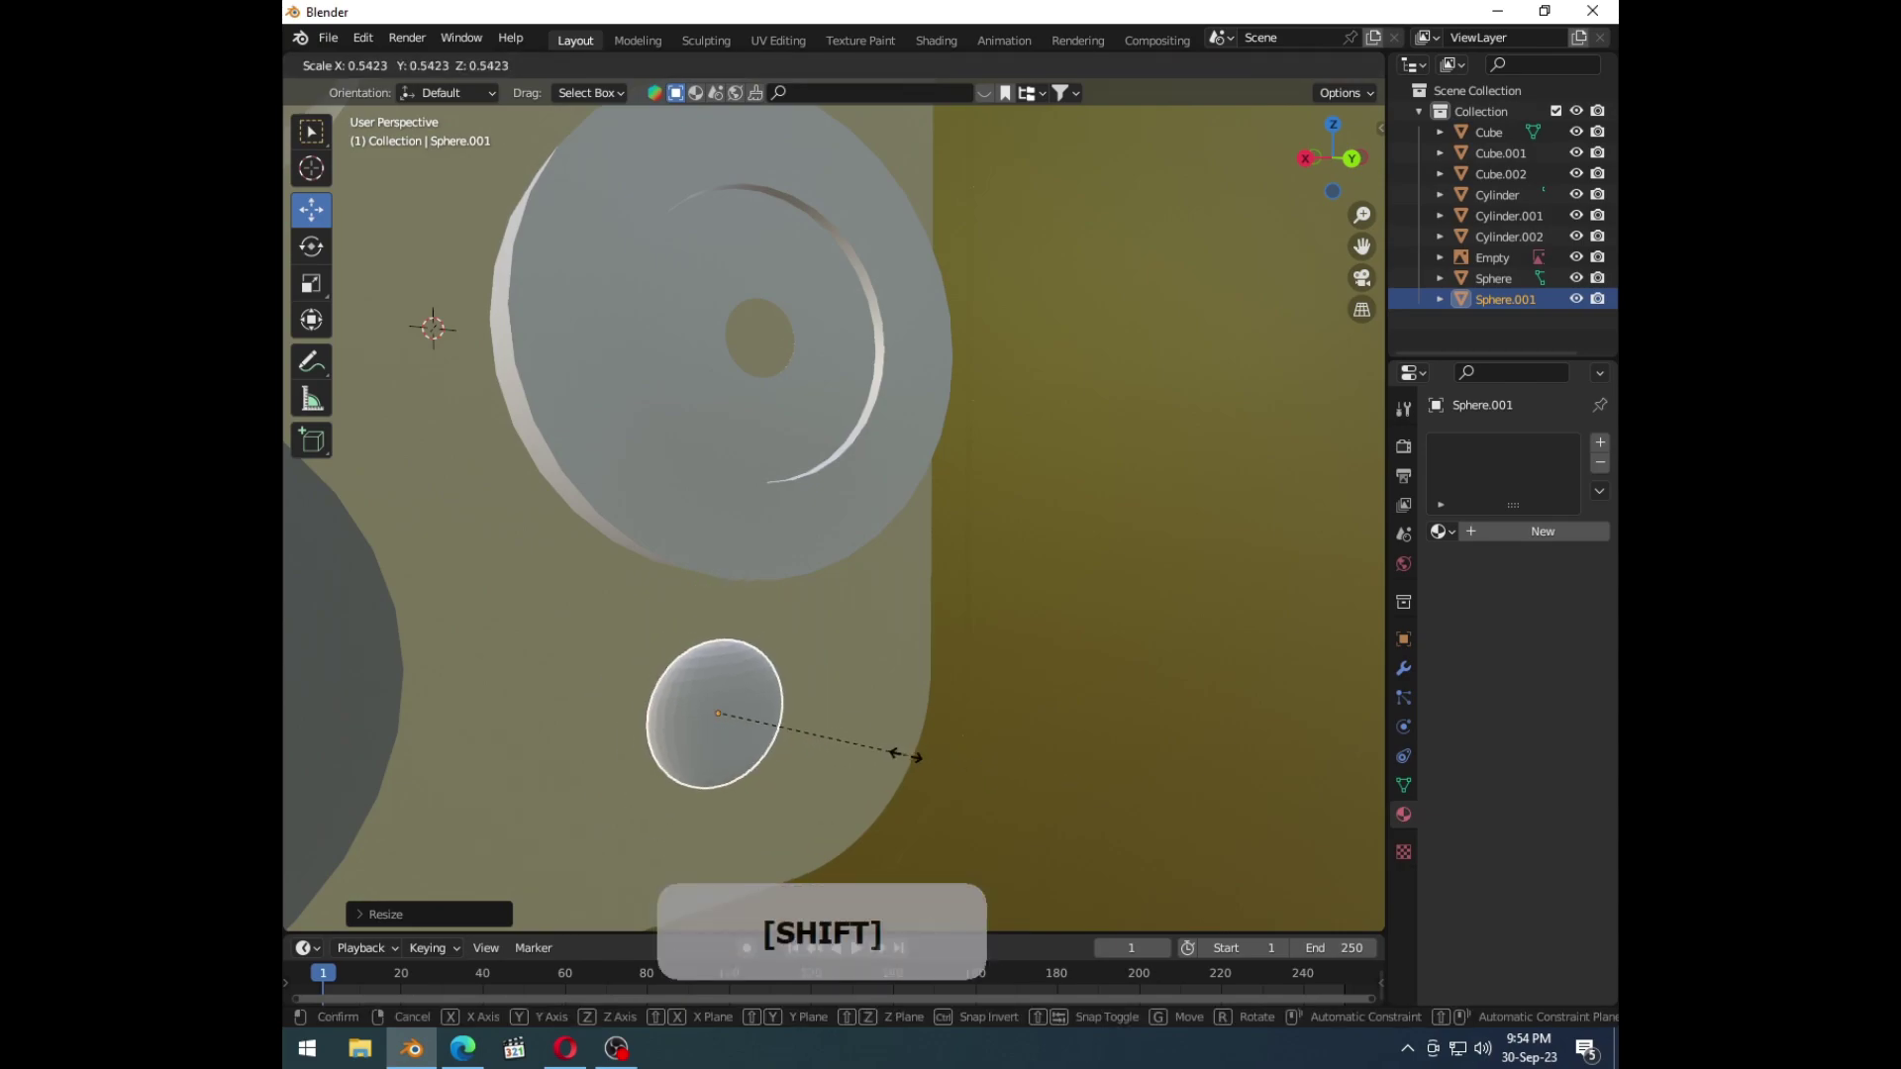
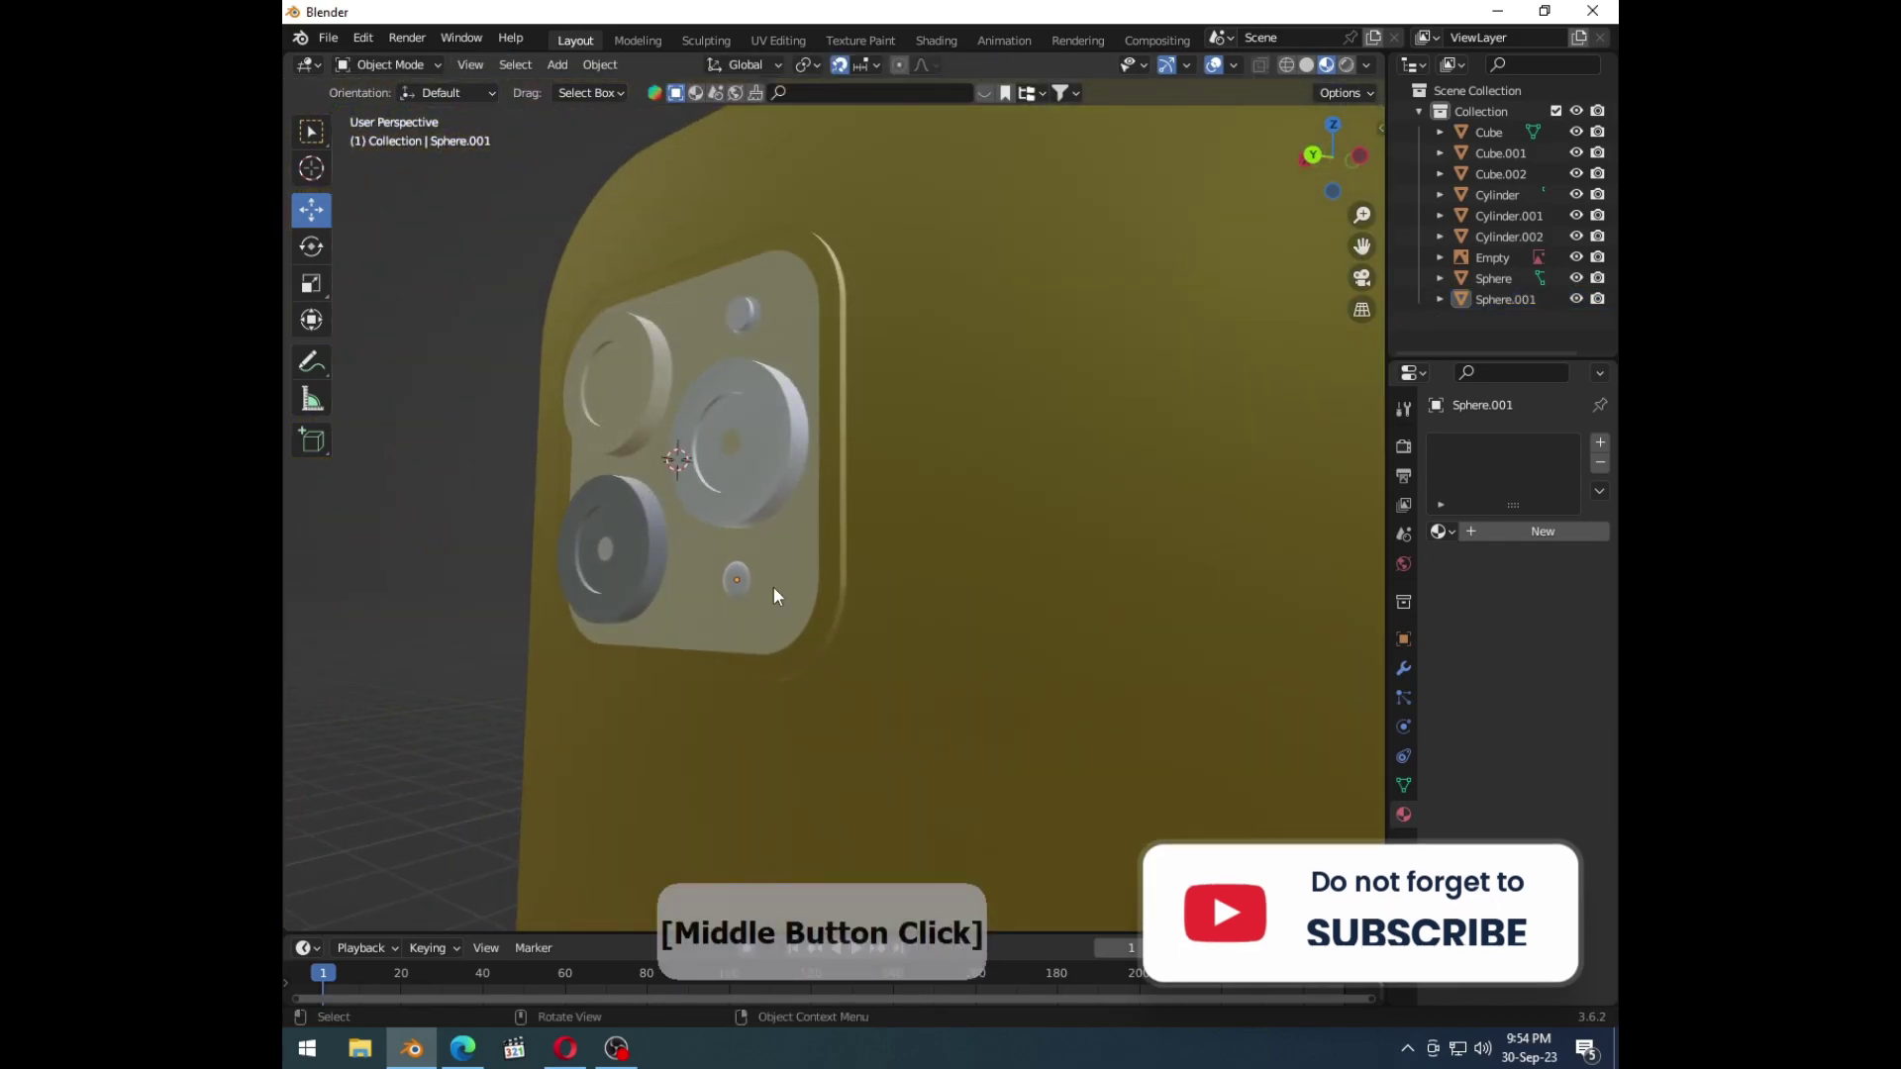
# Step: Give Sphere.001 the Front Camera material, then select the top-left lens cylinder for editing
pyautogui.click(748, 591)
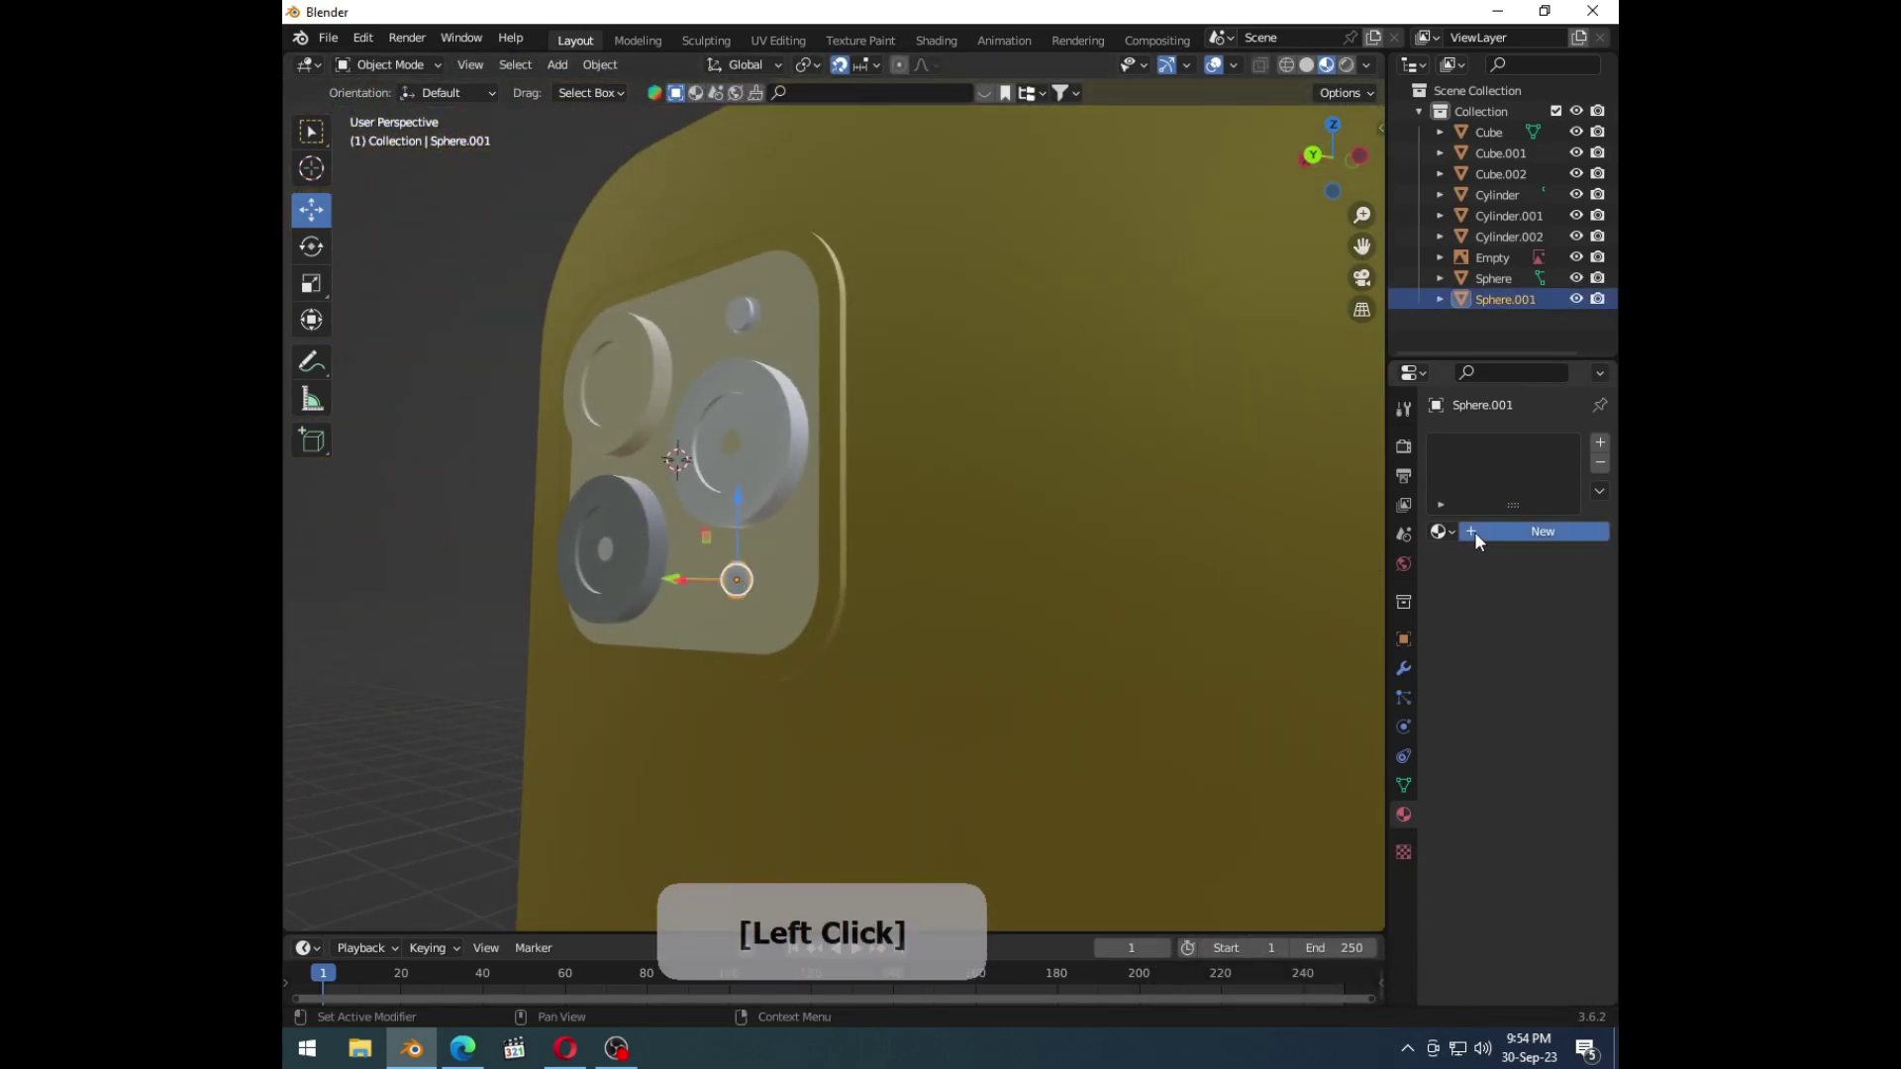
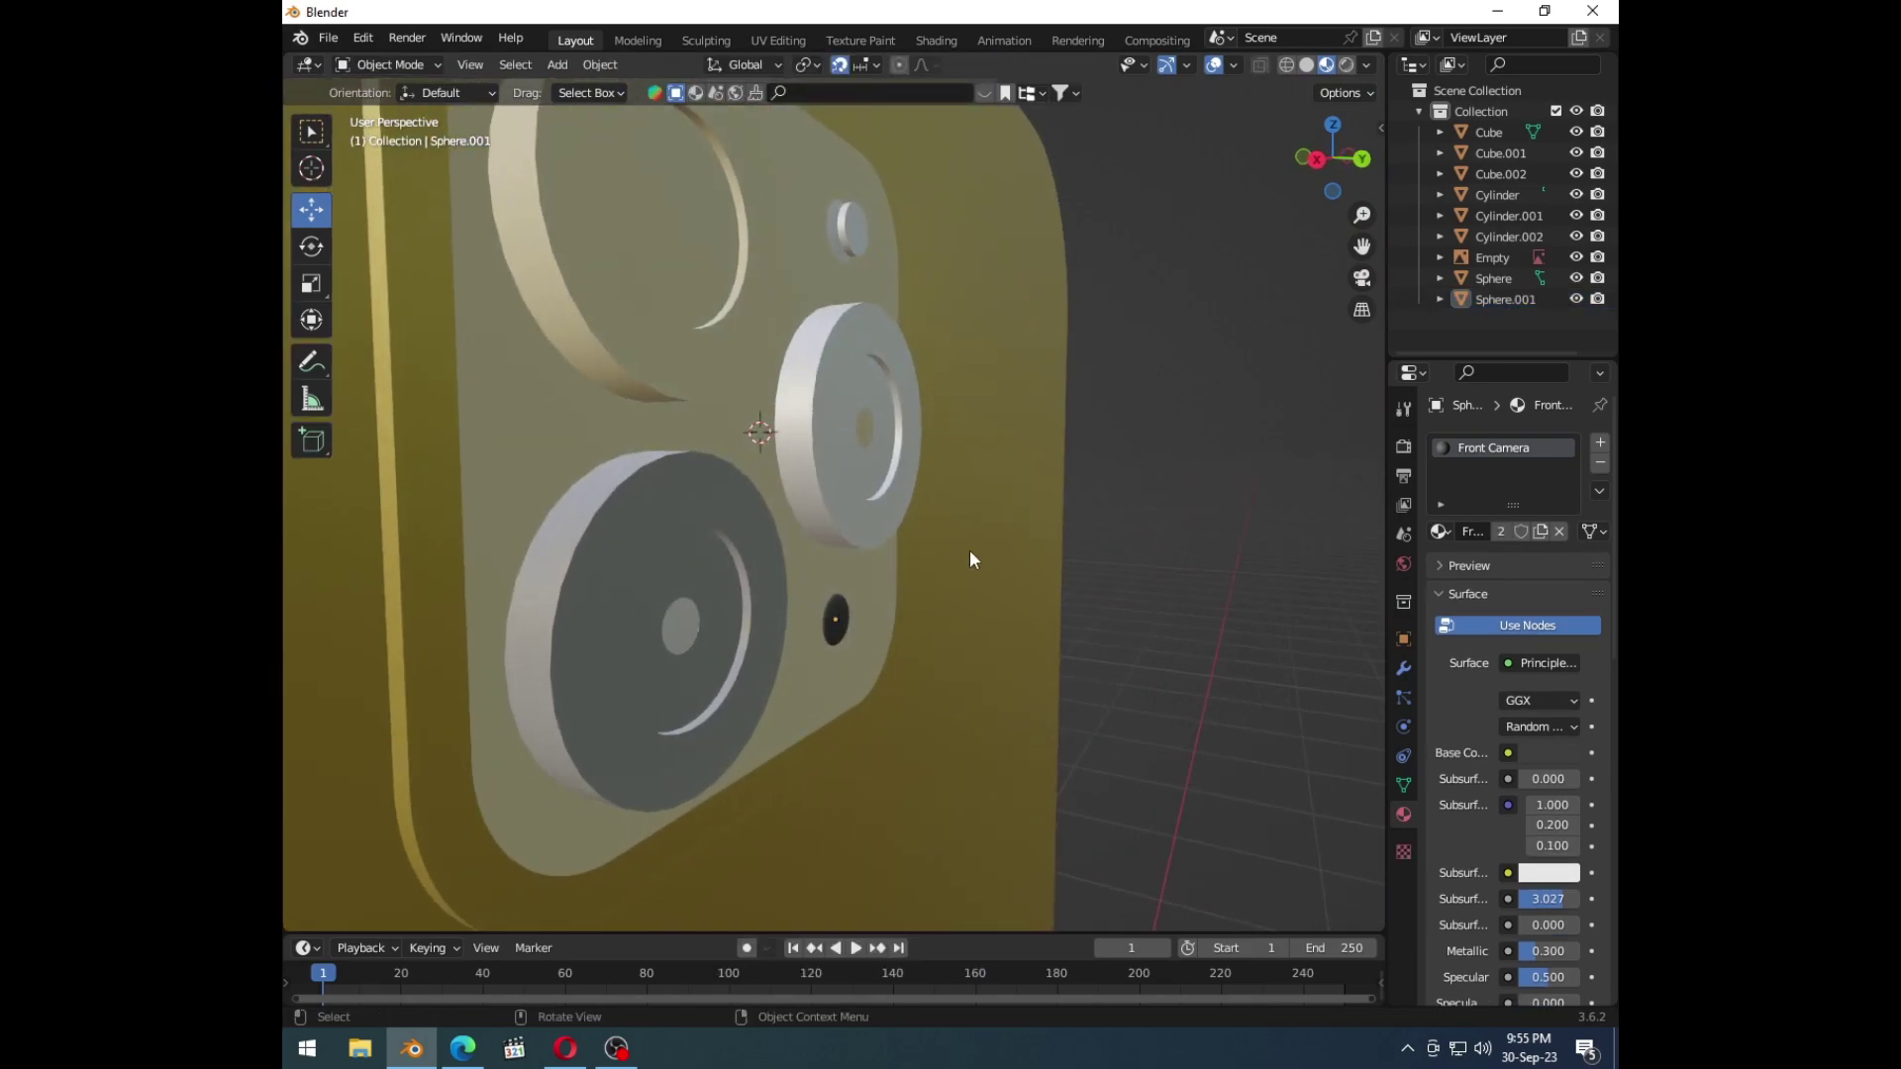
pyautogui.middleClick(897, 639)
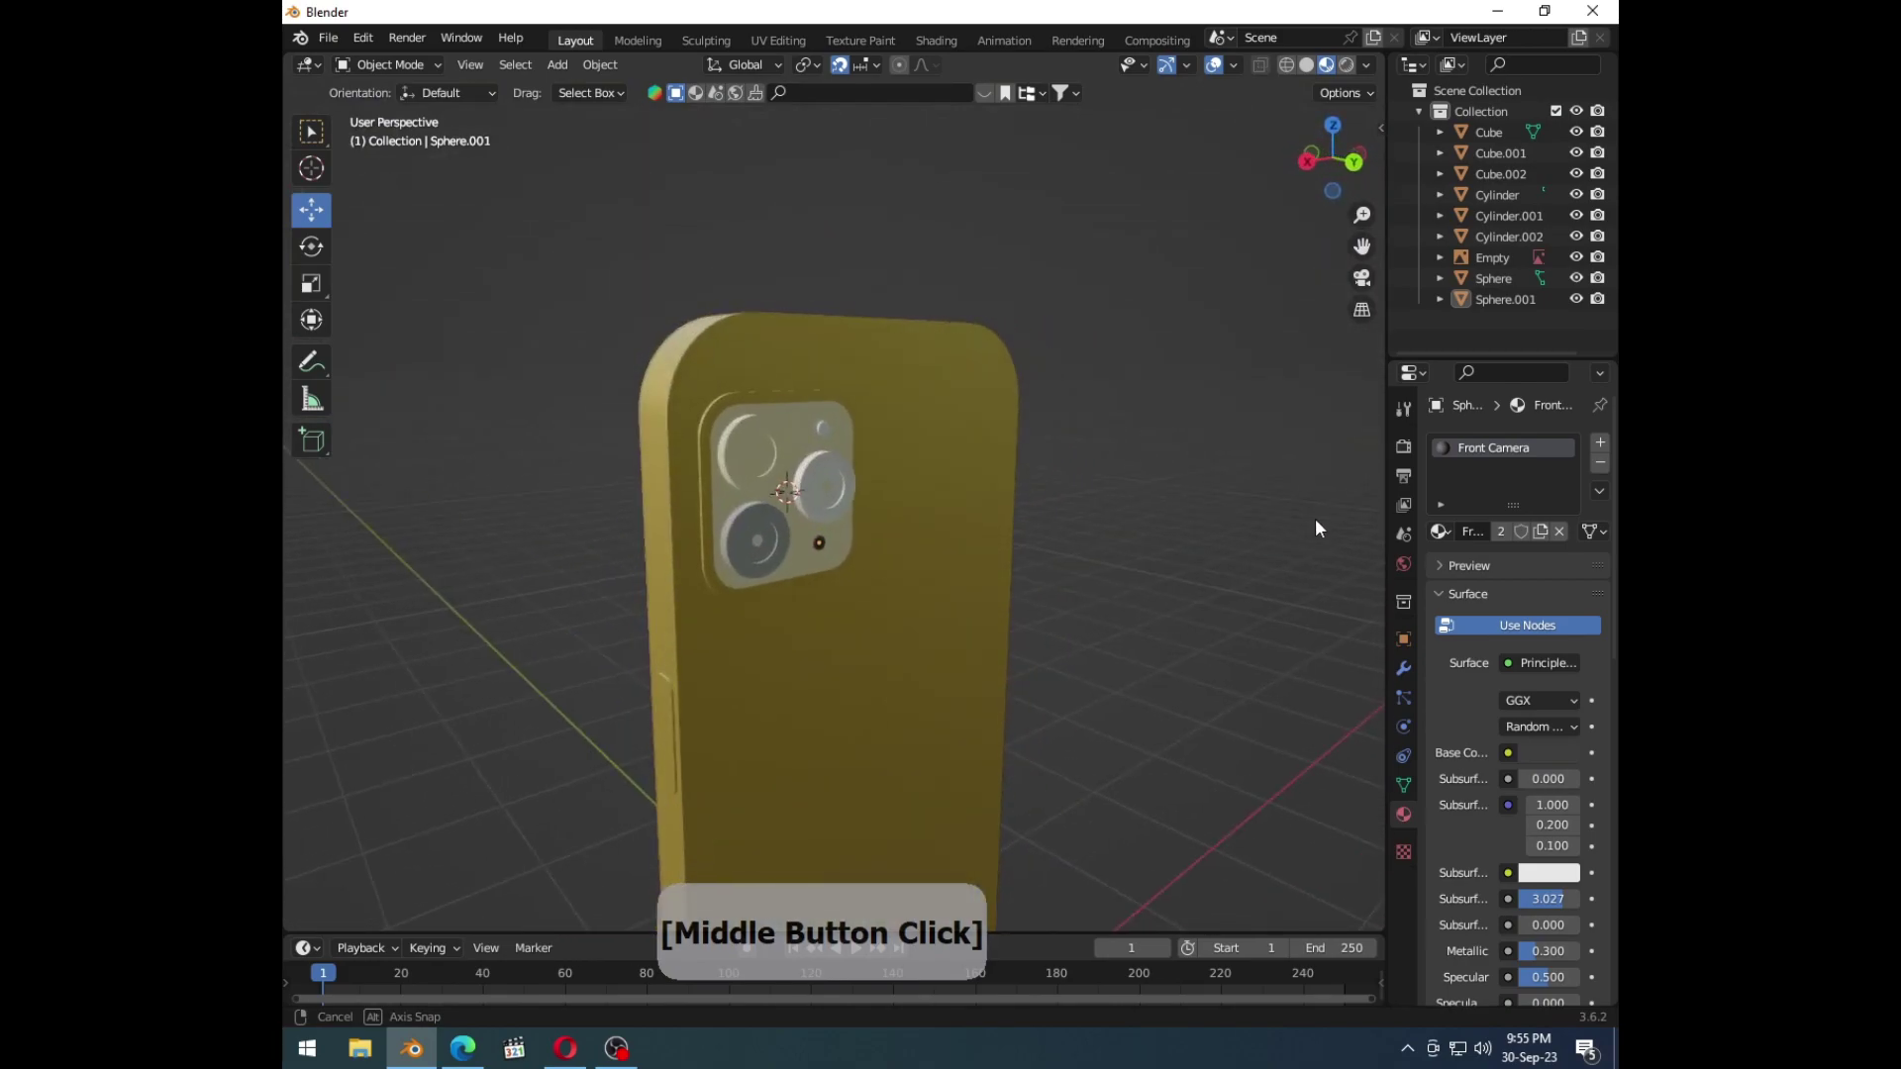
pyautogui.click(751, 435)
pyautogui.press('Tab')
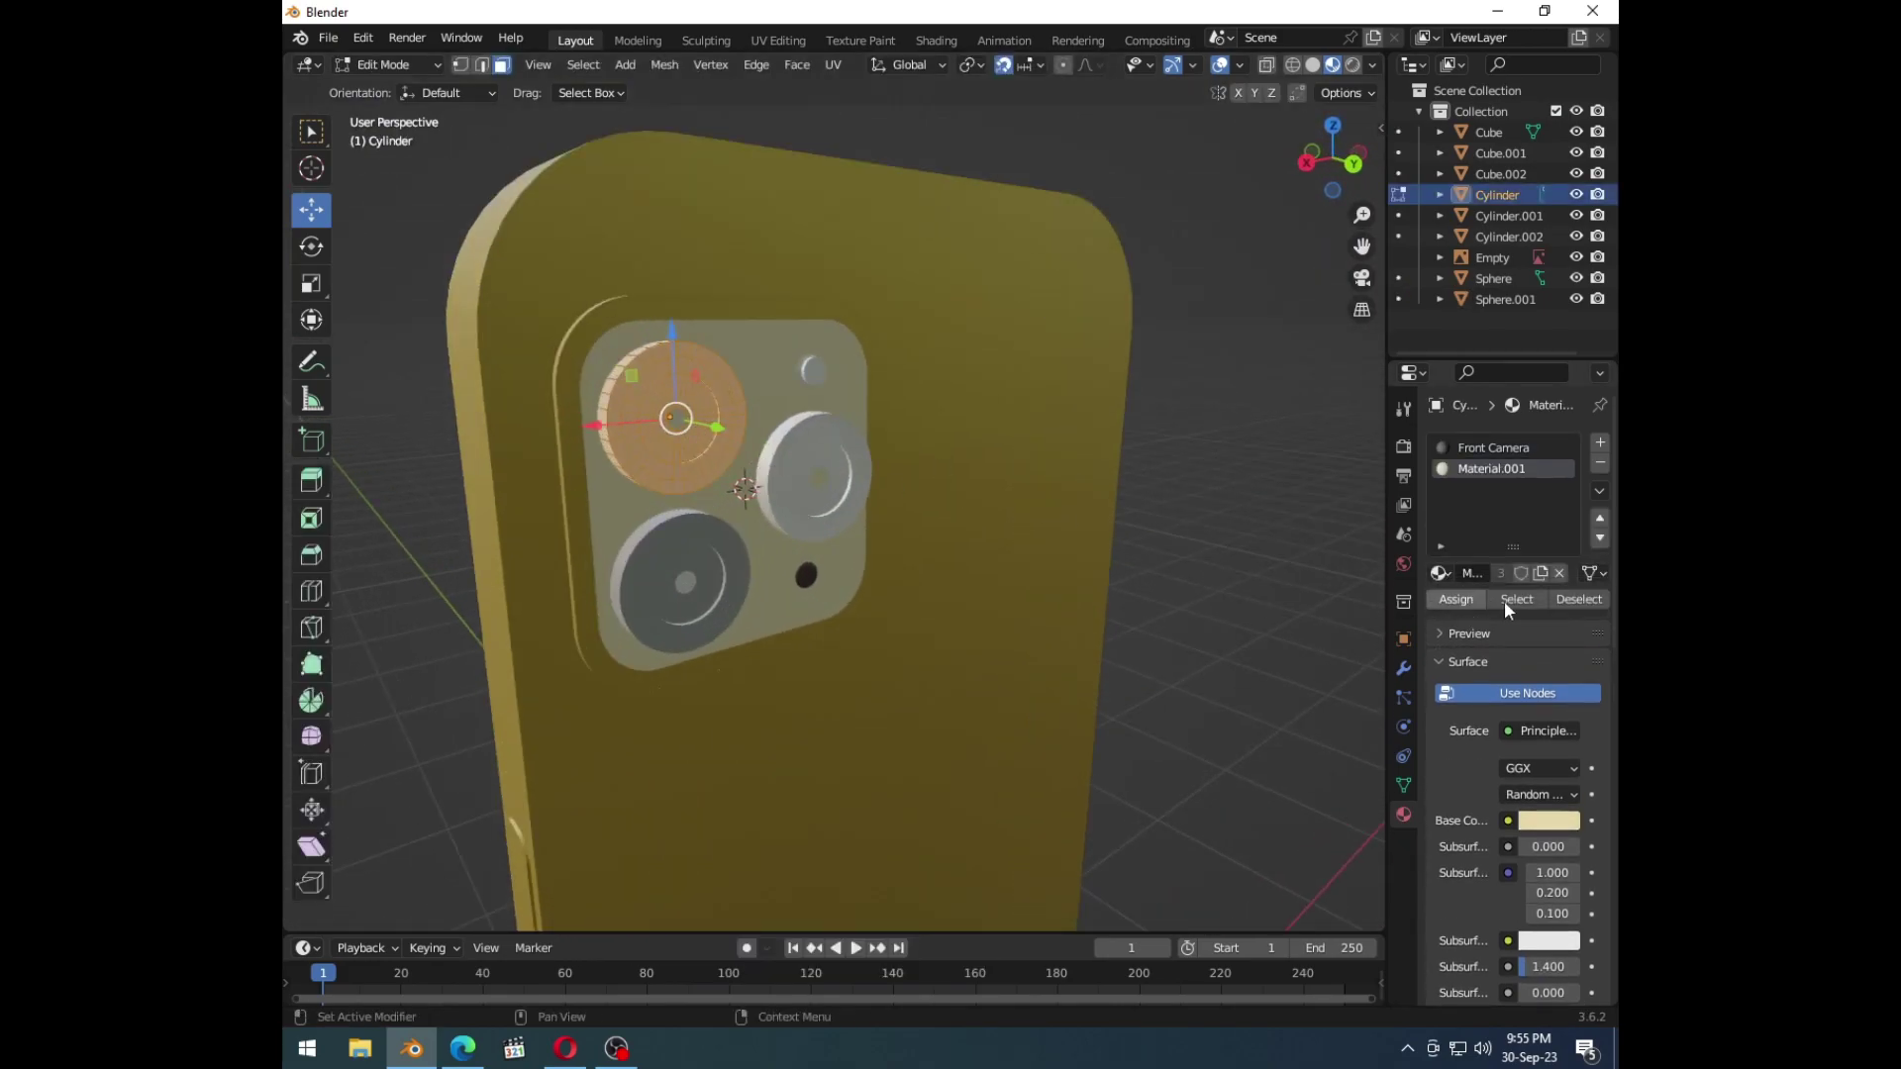
# Step: Assign the Front Camera material to the faces of each lens cylinder
pyautogui.click(1453, 576)
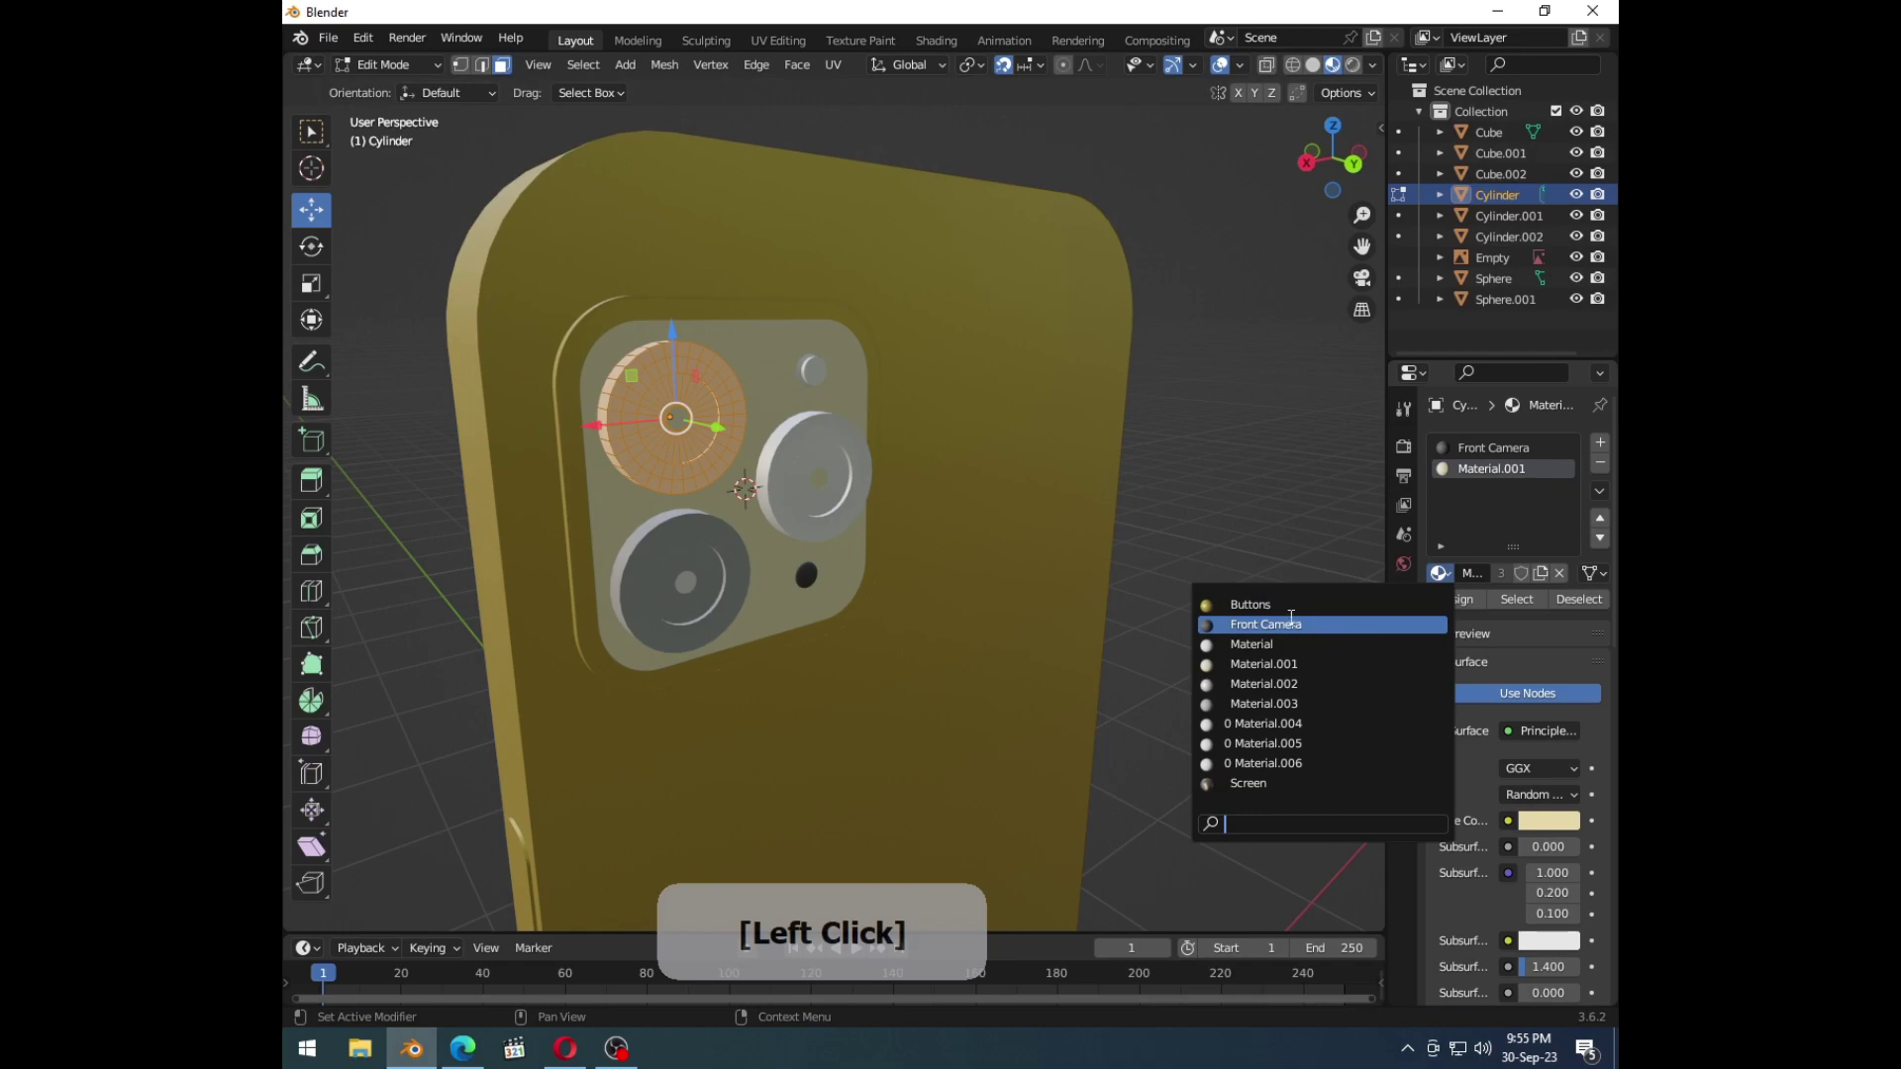
pyautogui.press('Tab')
pyautogui.click(1292, 516)
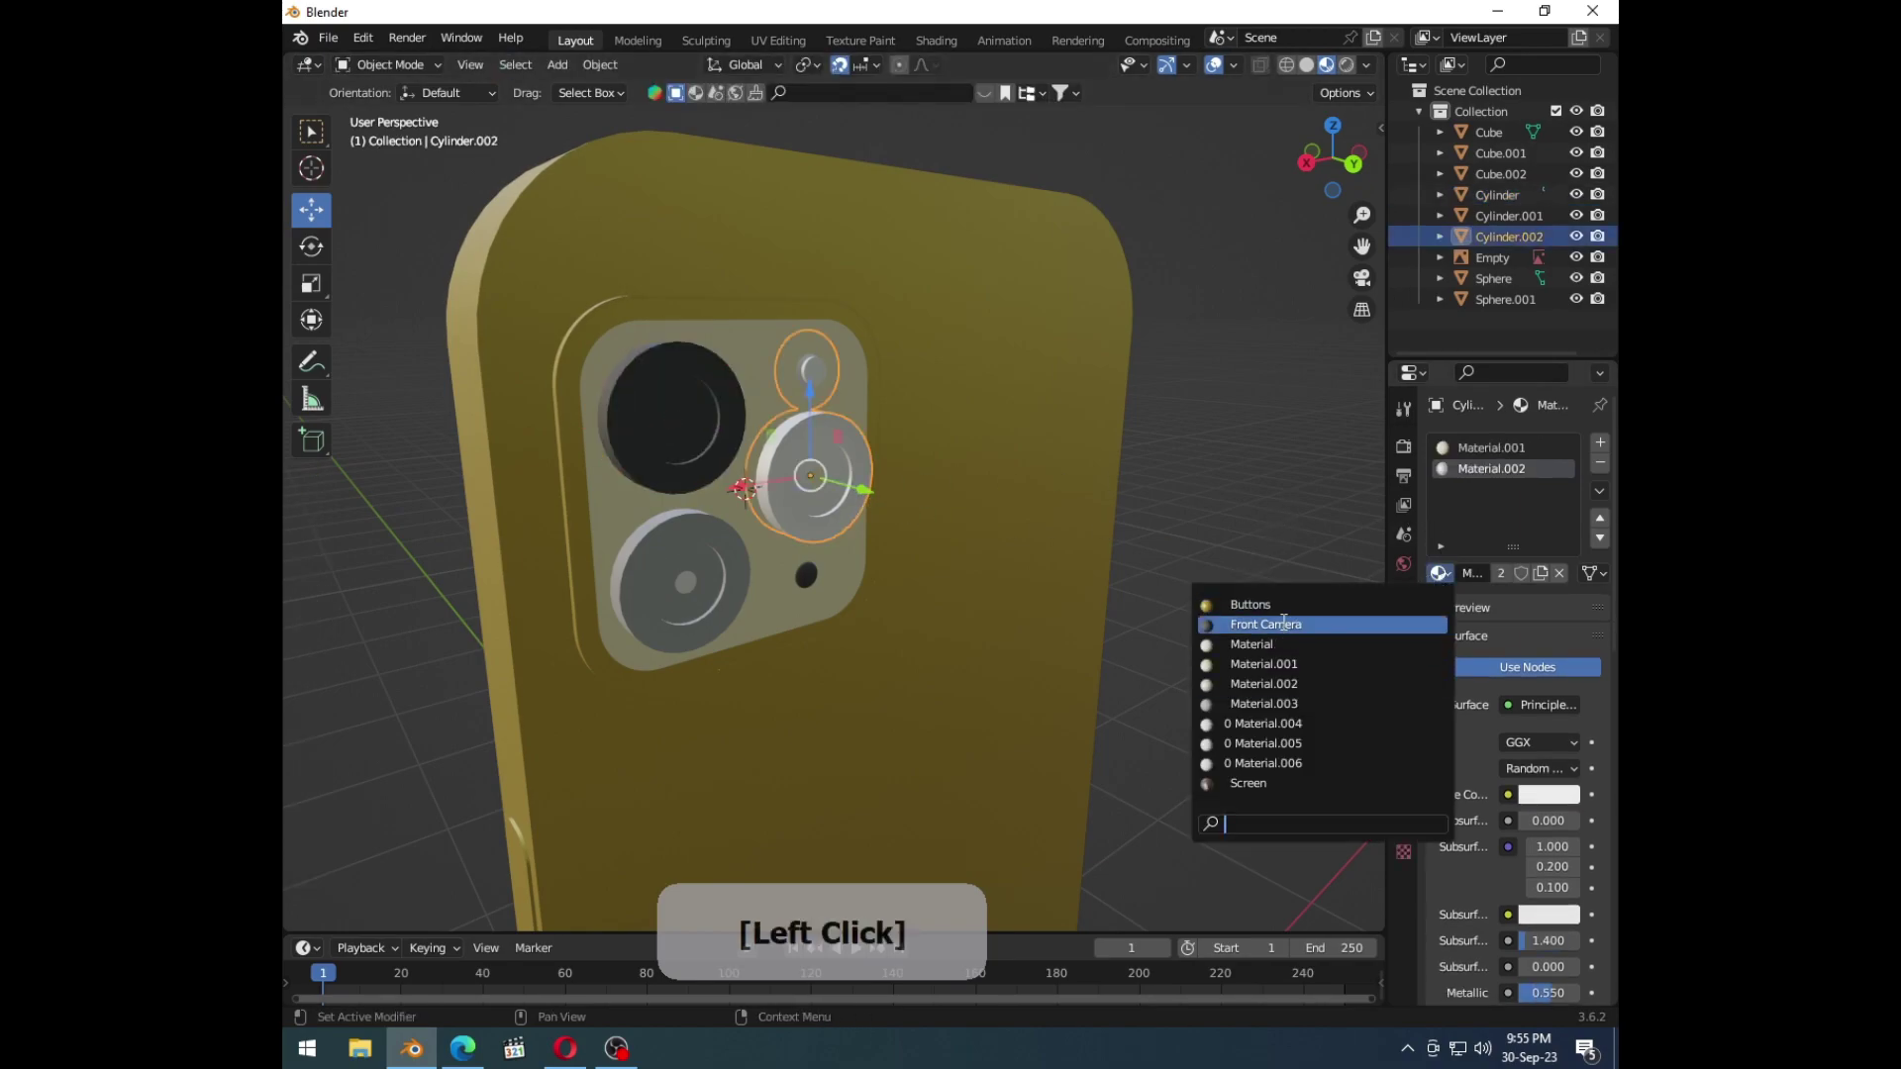
pyautogui.press('Tab')
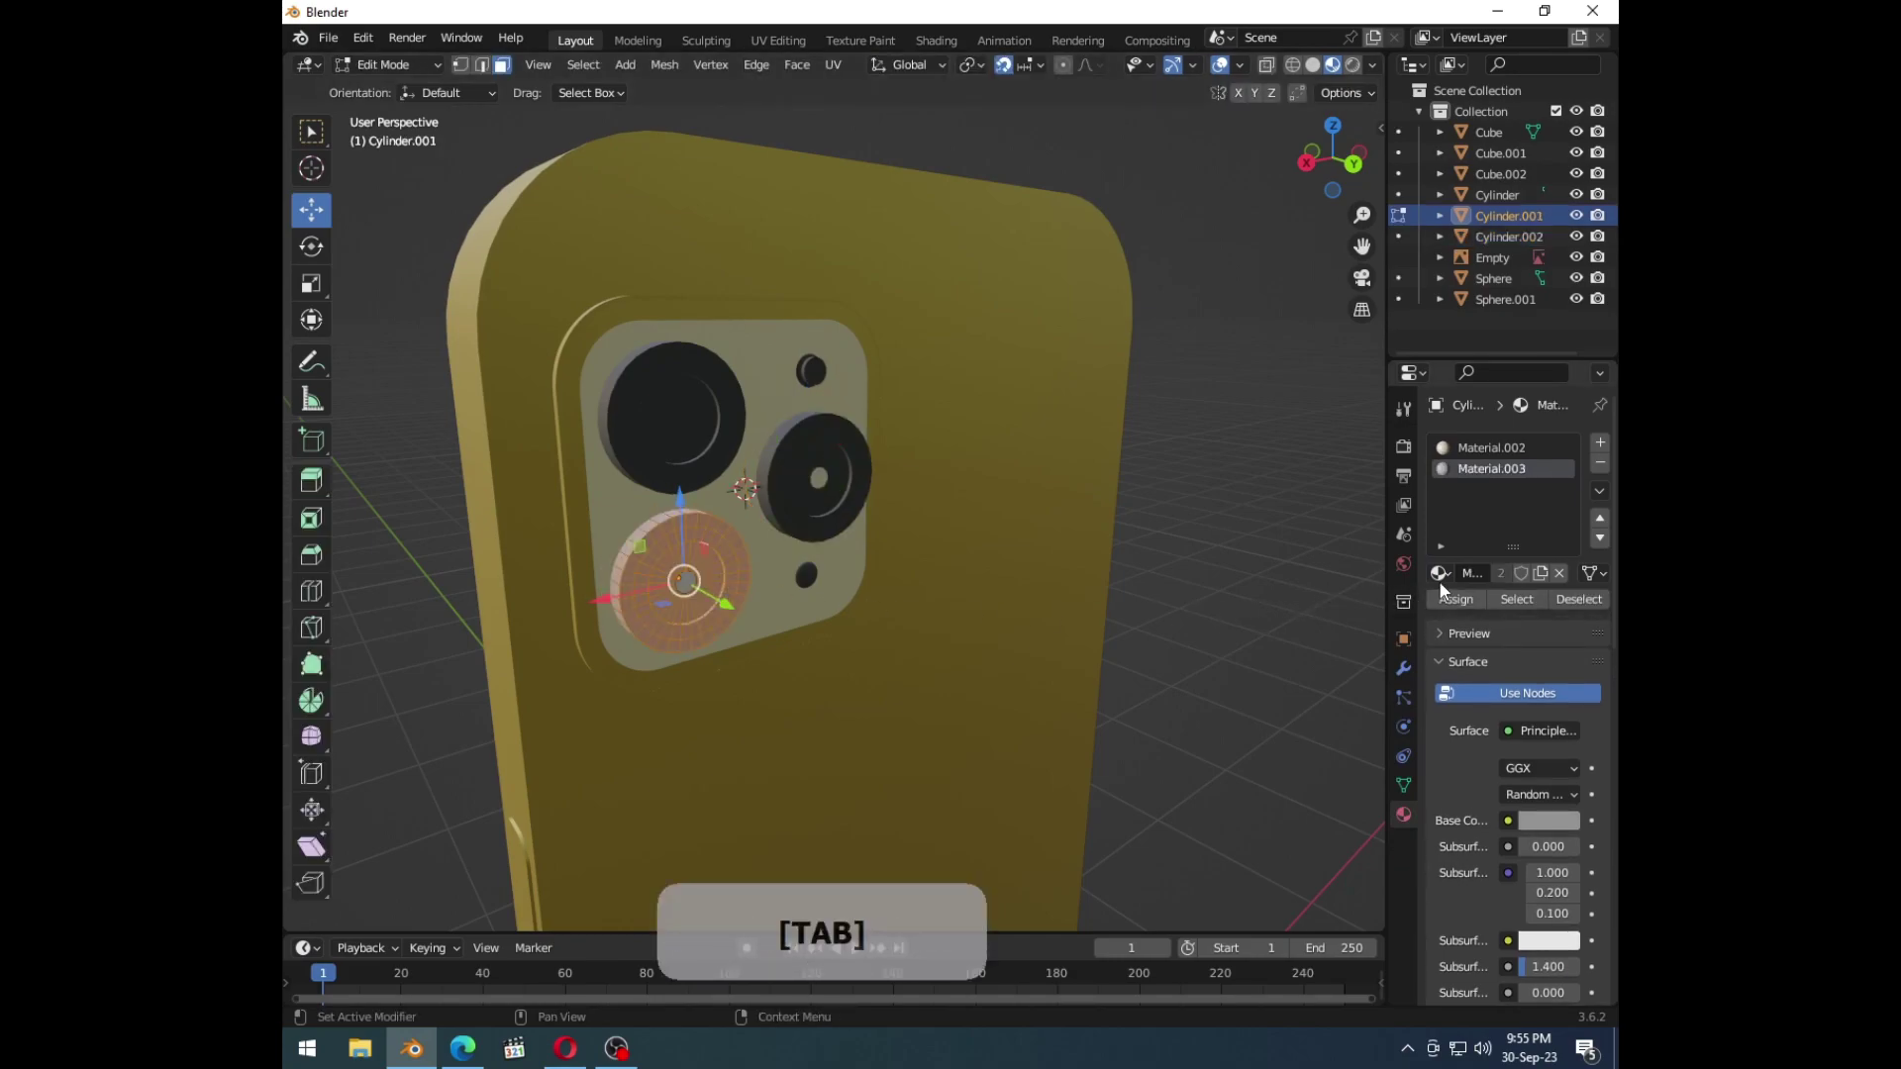
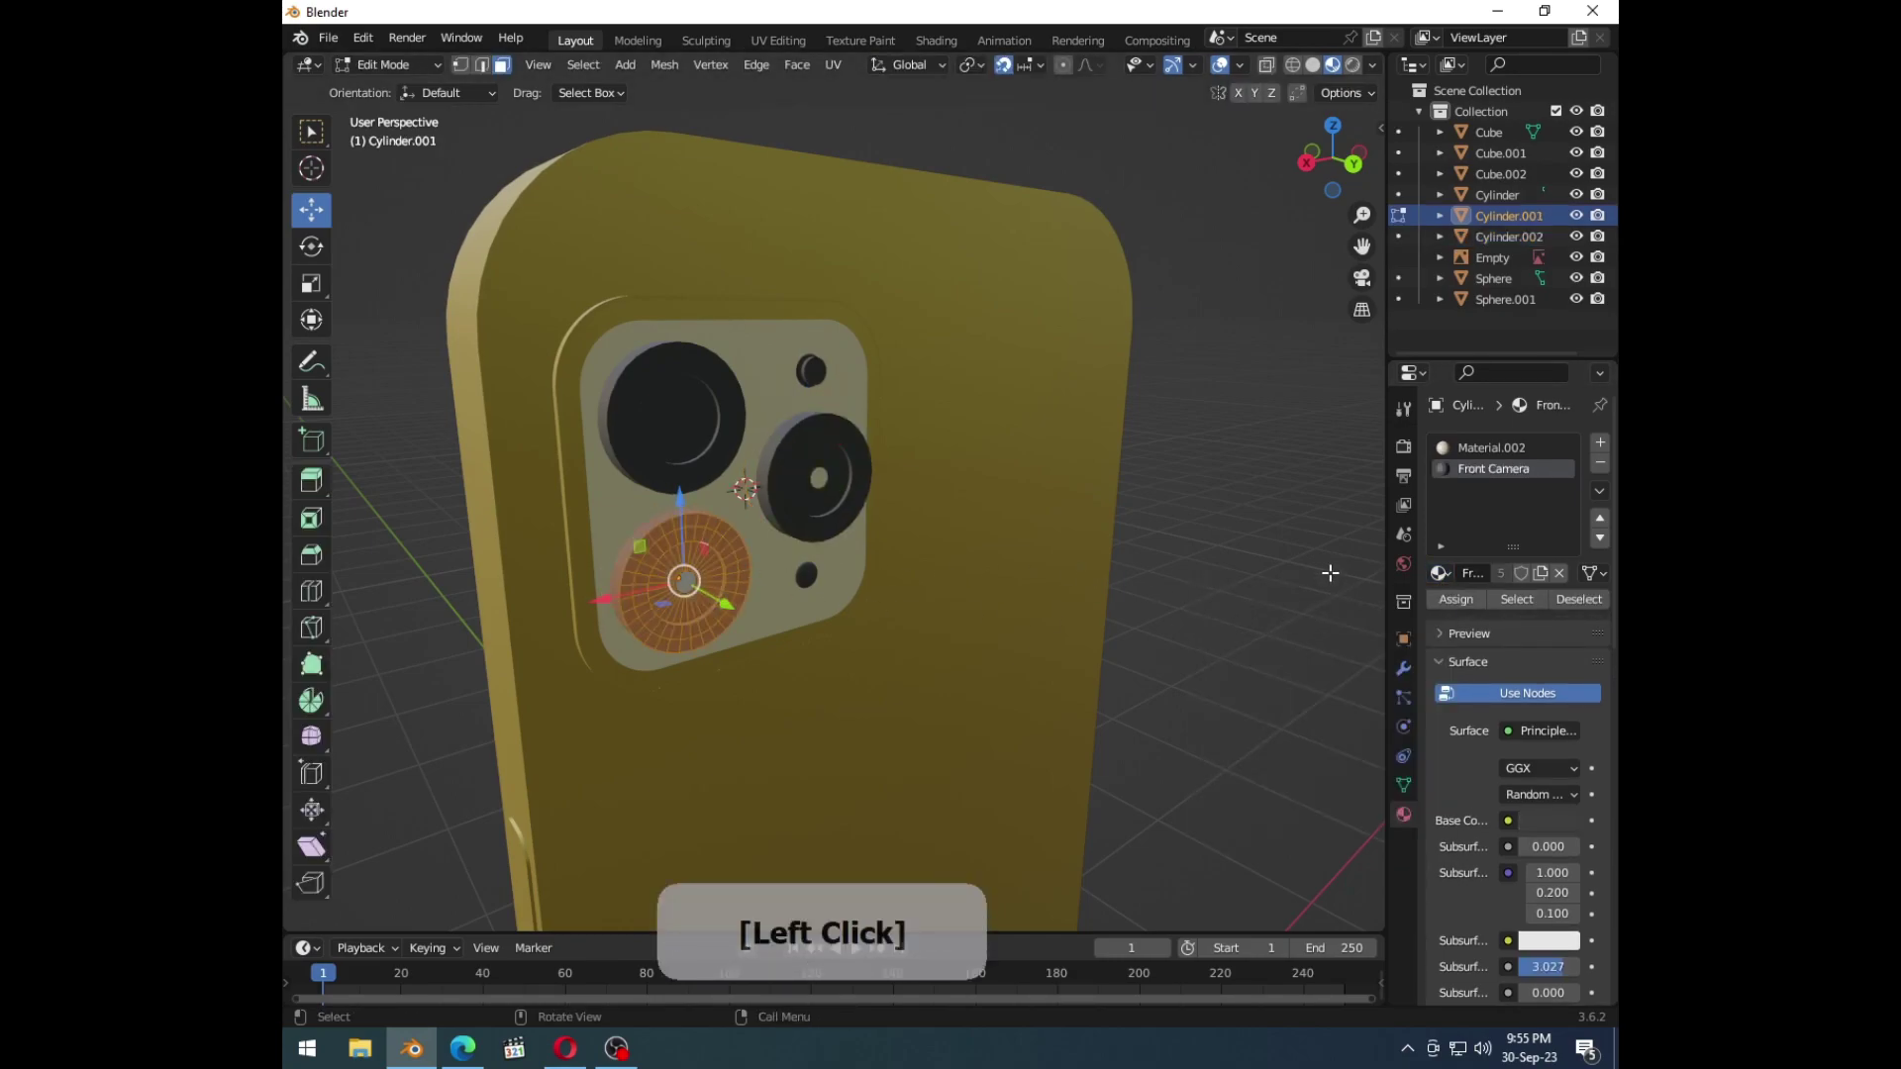
pyautogui.press('Tab')
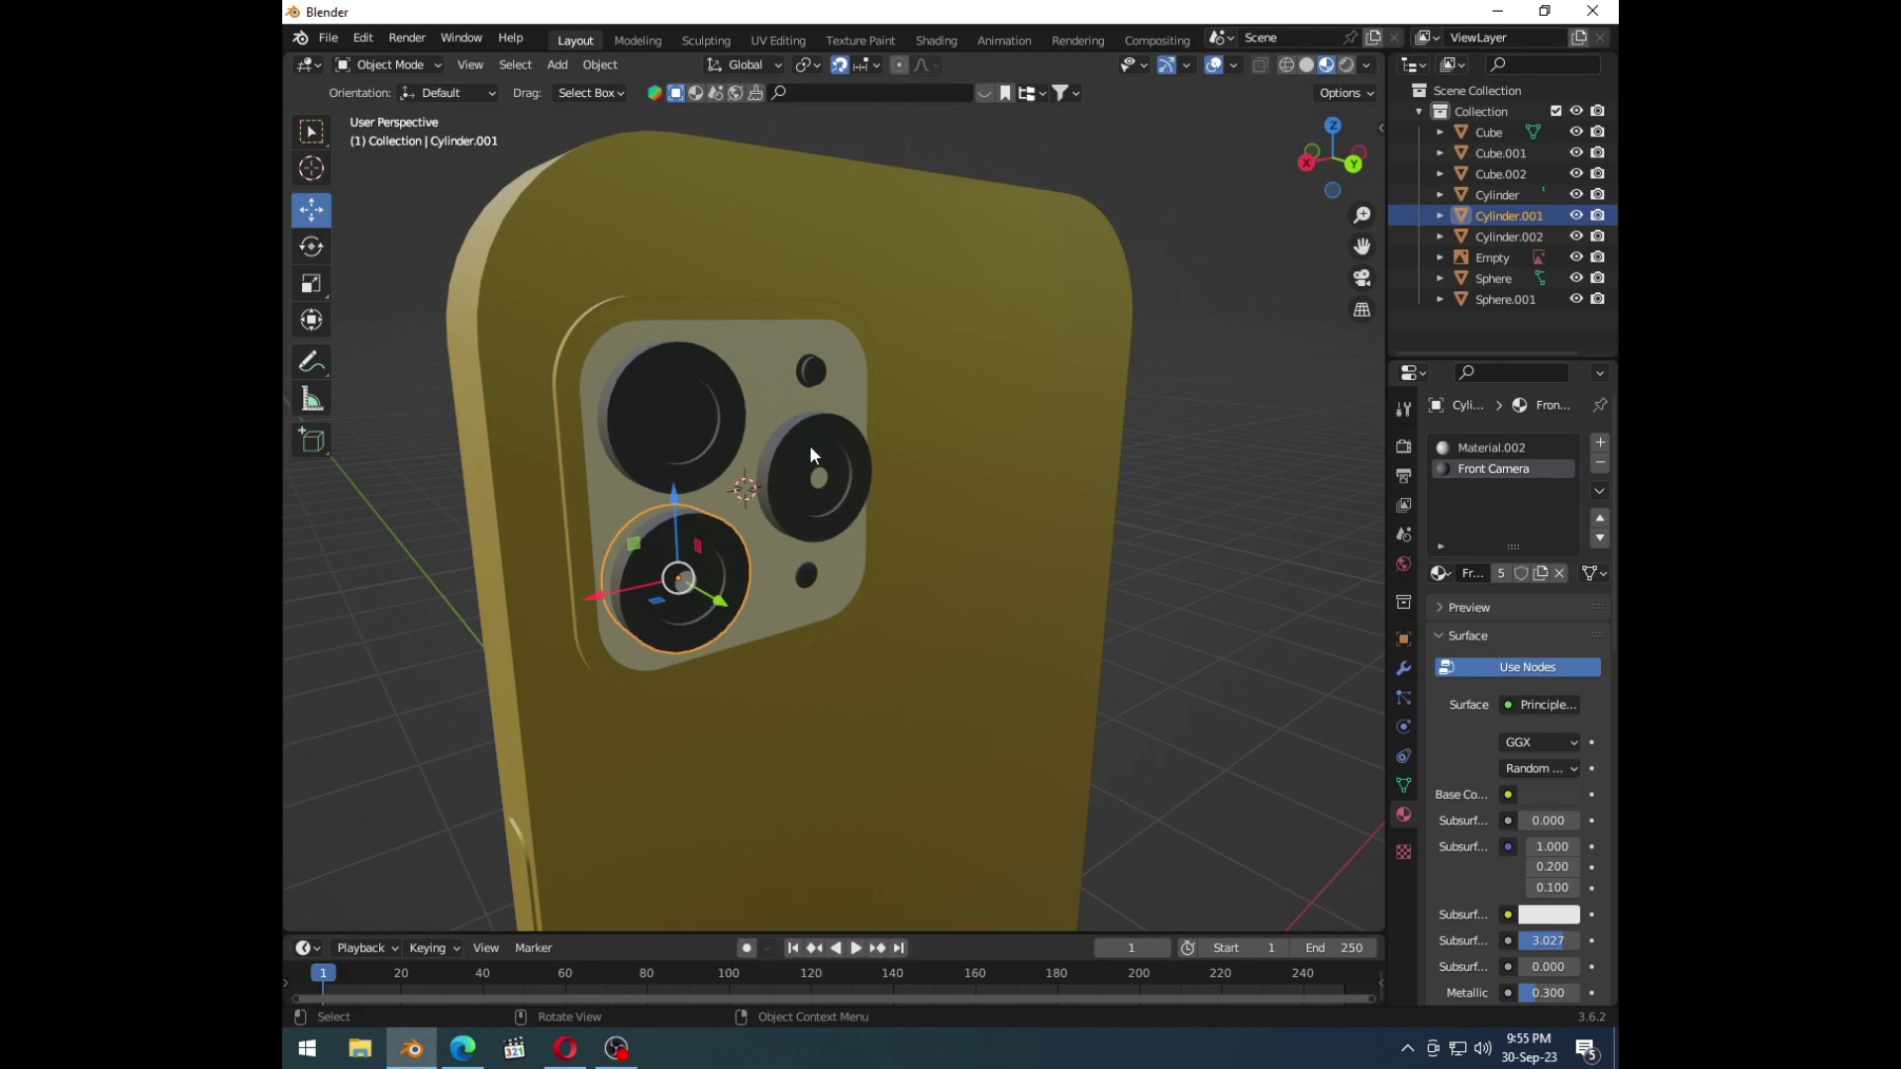
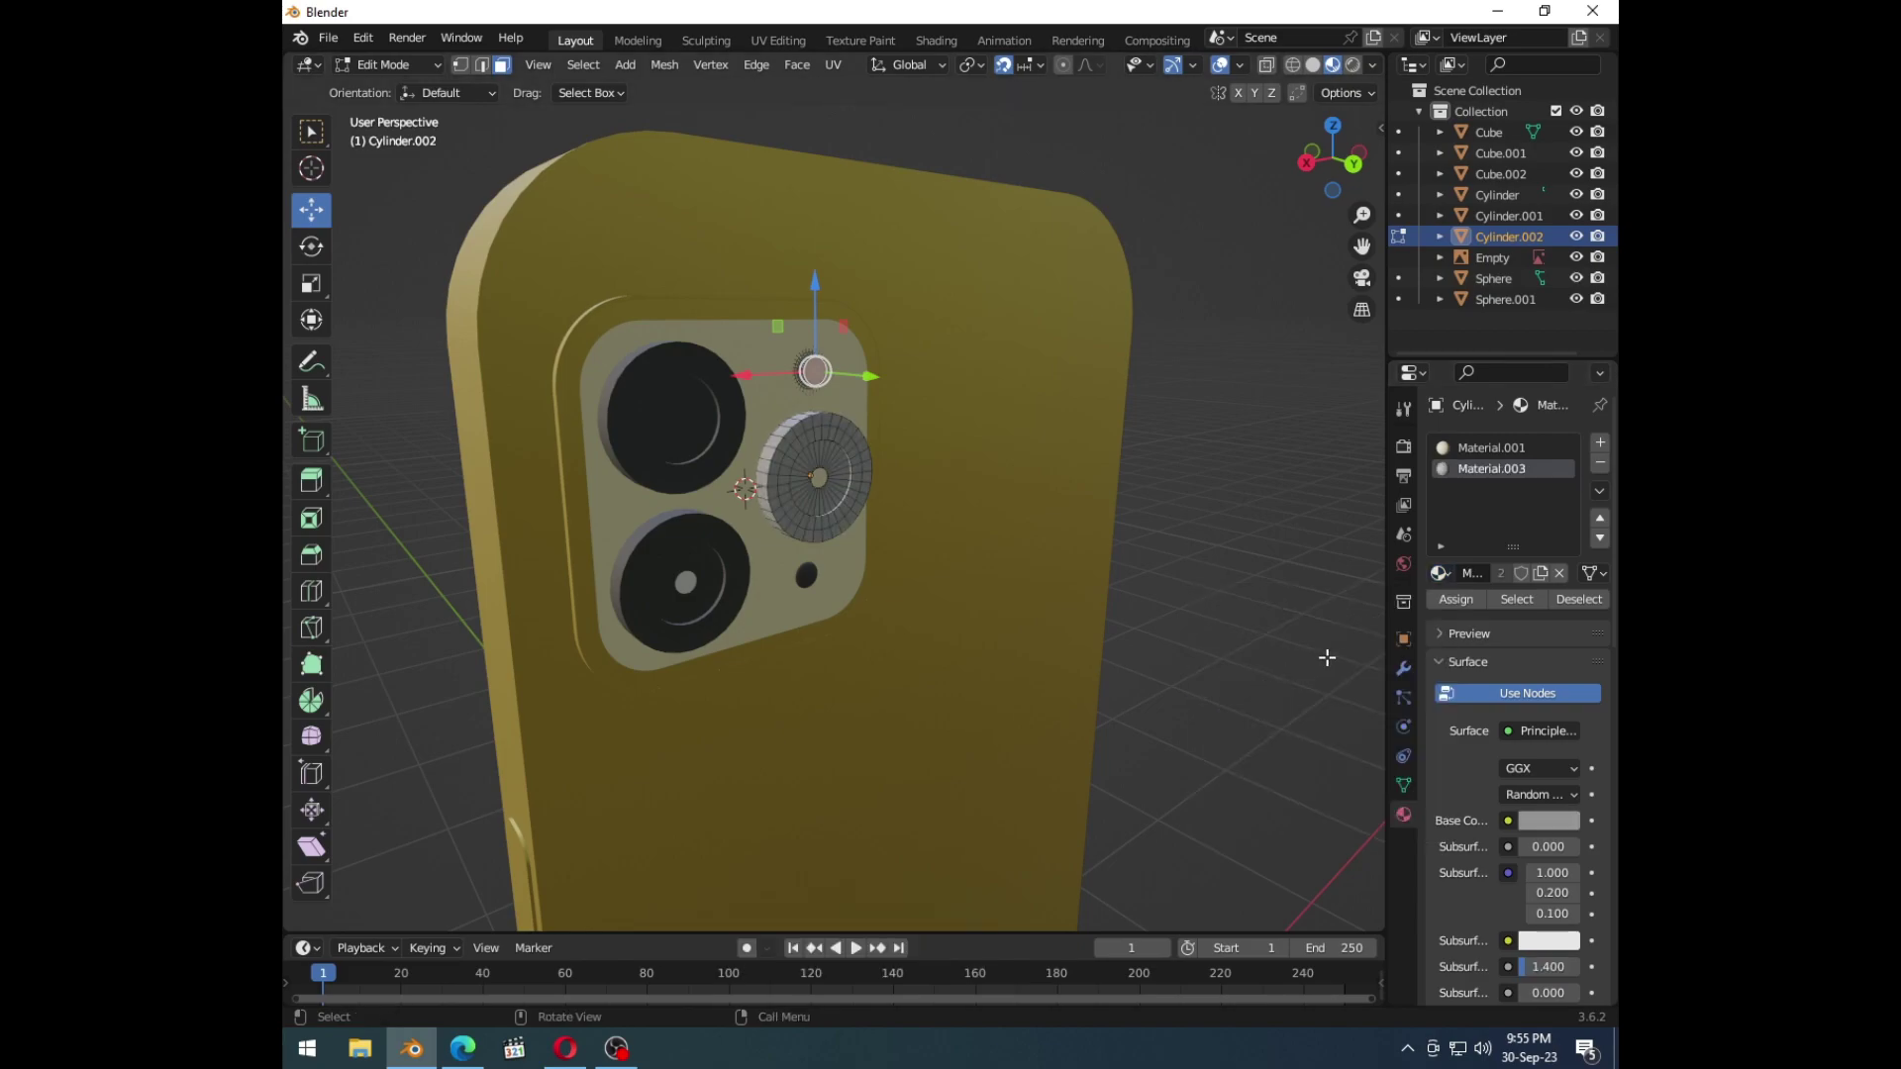
pyautogui.press('ctrl+z')
pyautogui.click(1451, 583)
pyautogui.press('Tab')
pyautogui.click(845, 476)
pyautogui.press('Tab')
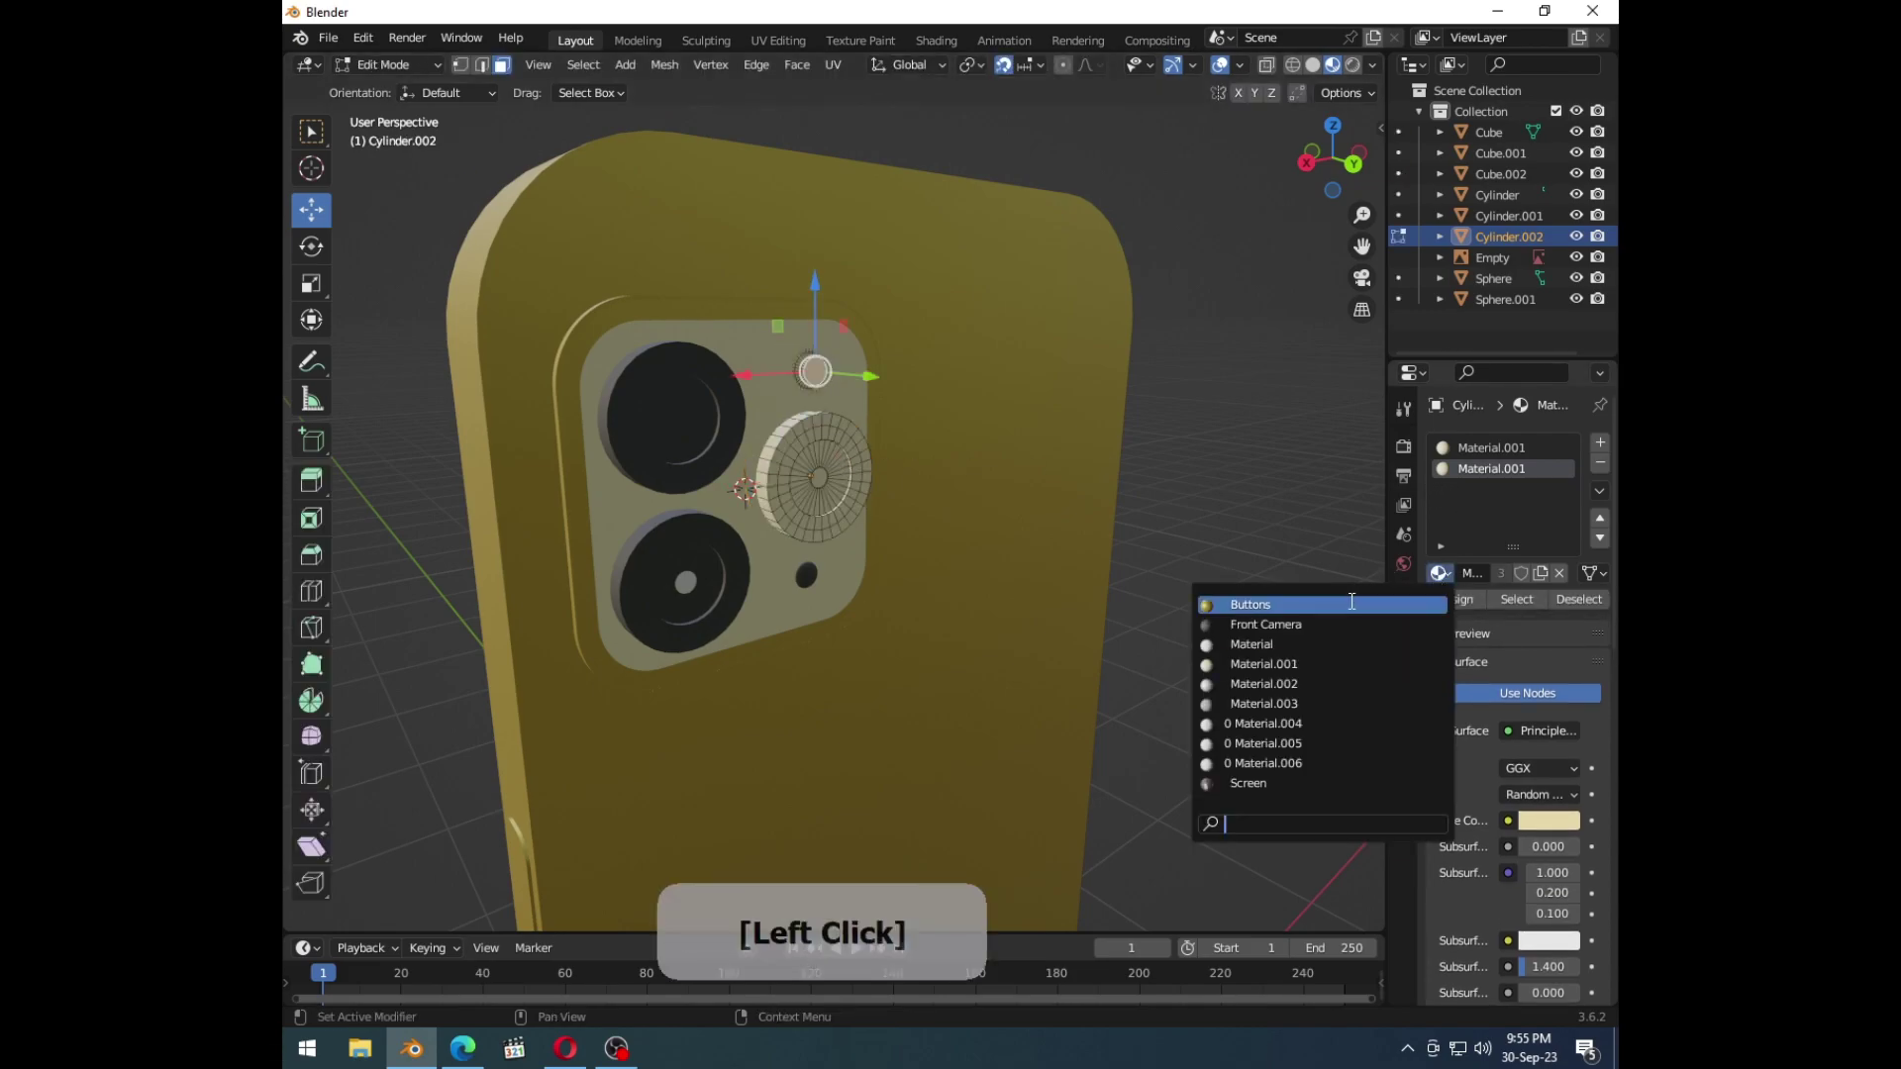
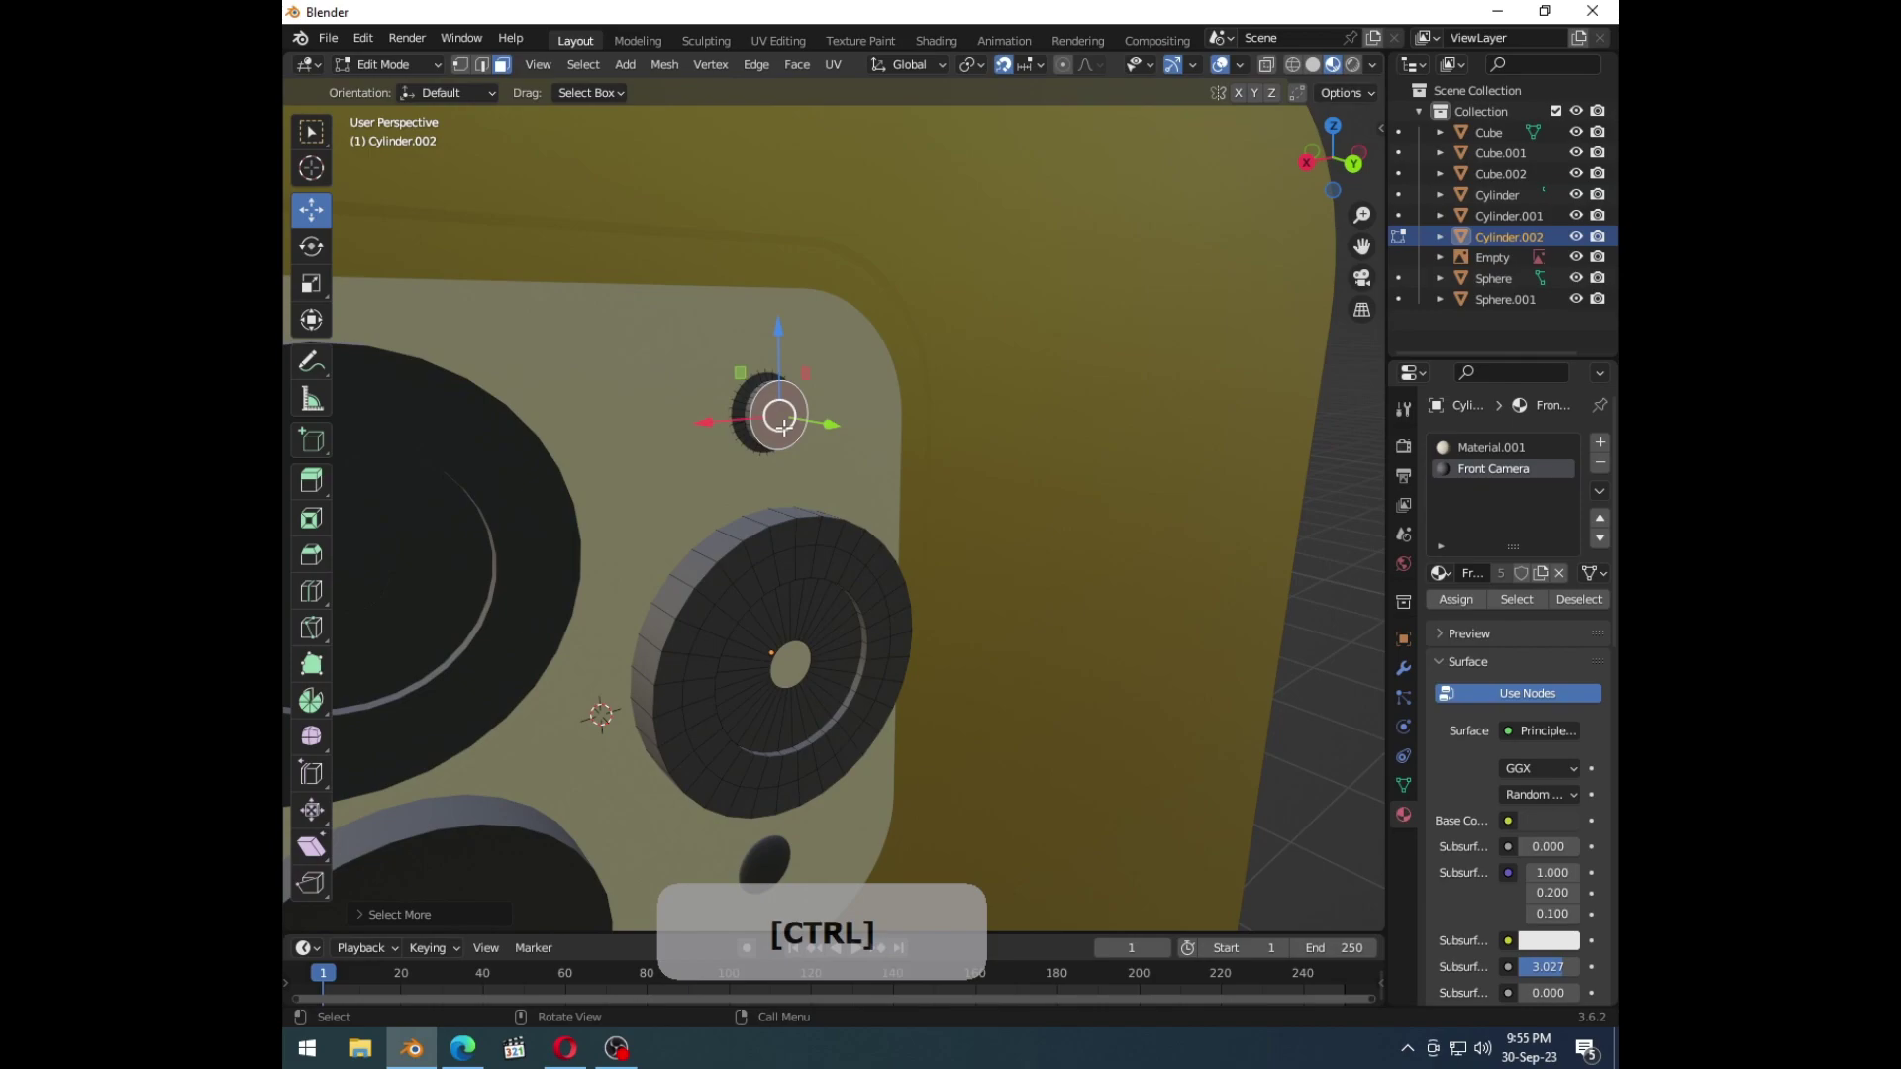
# Step: Select the small flash disc vertices and separate them (P > Selection) into Cylinder.003
pyautogui.press('2')
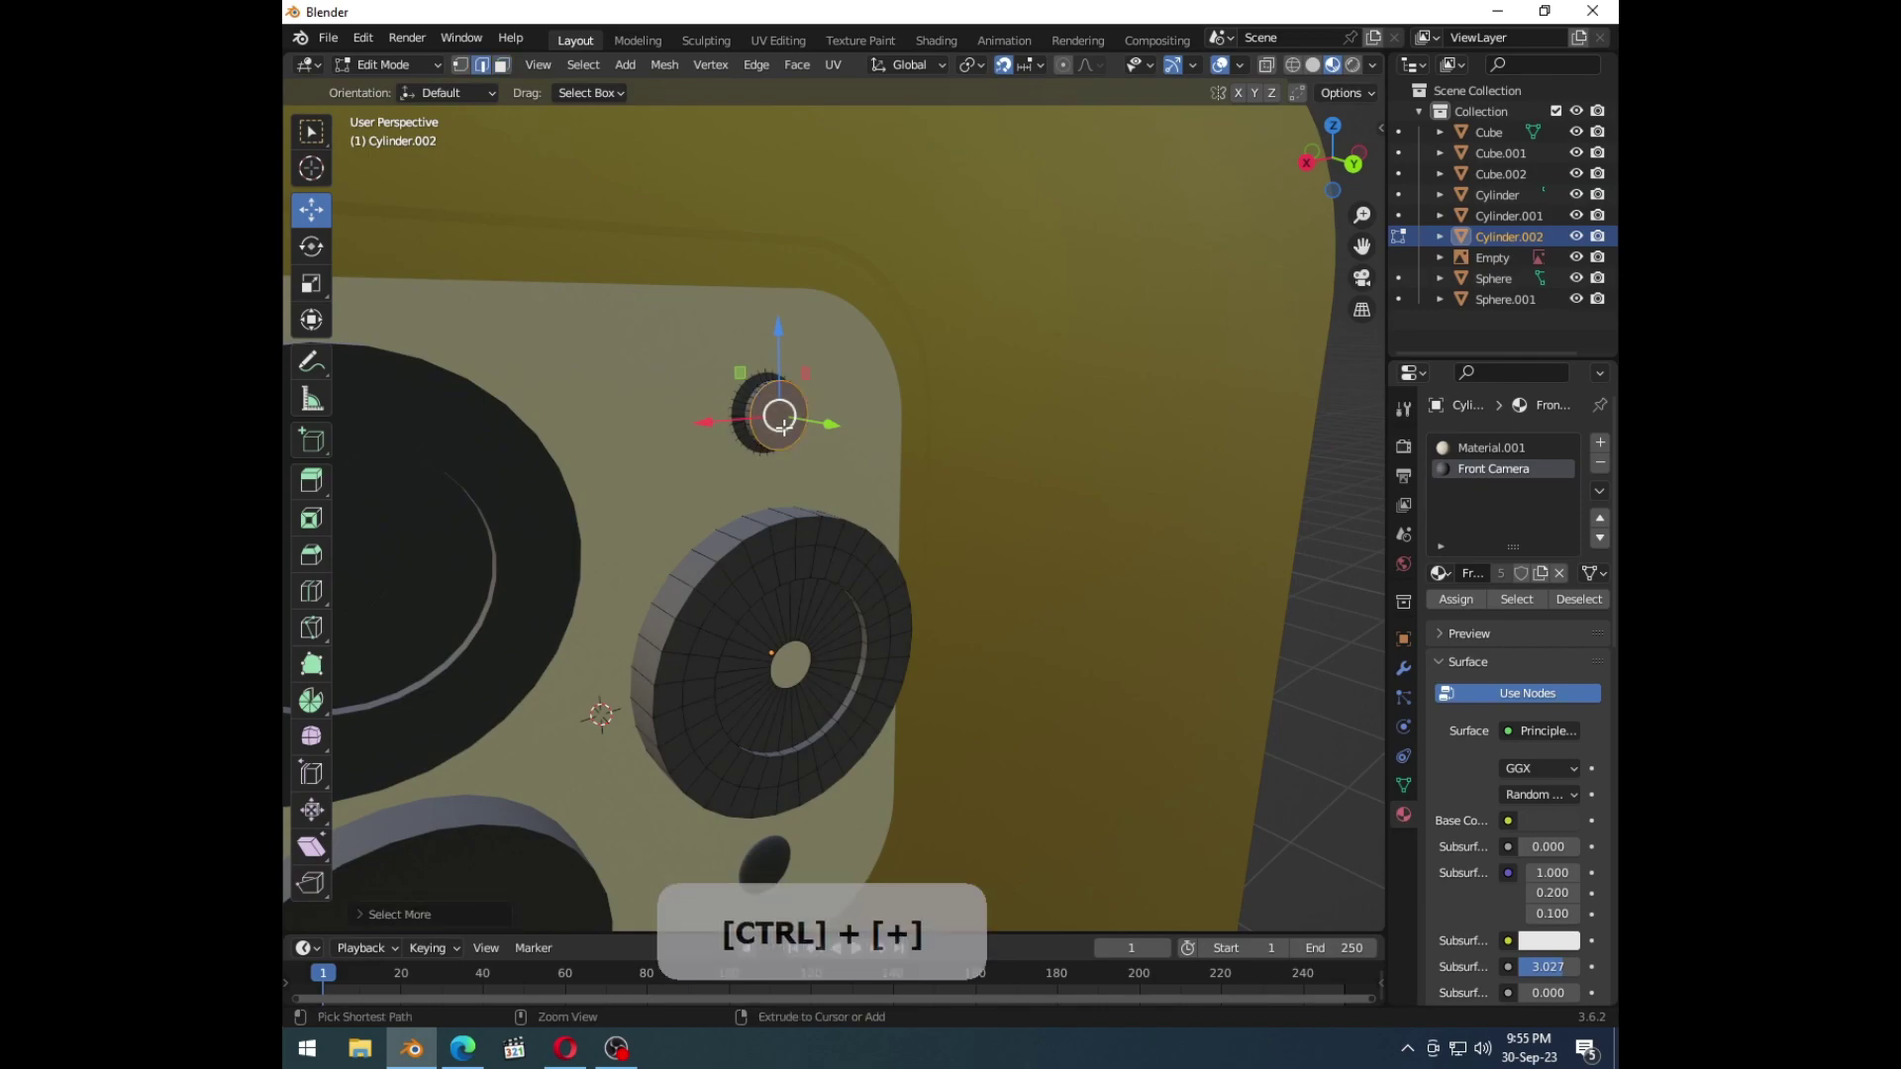
pyautogui.press('1')
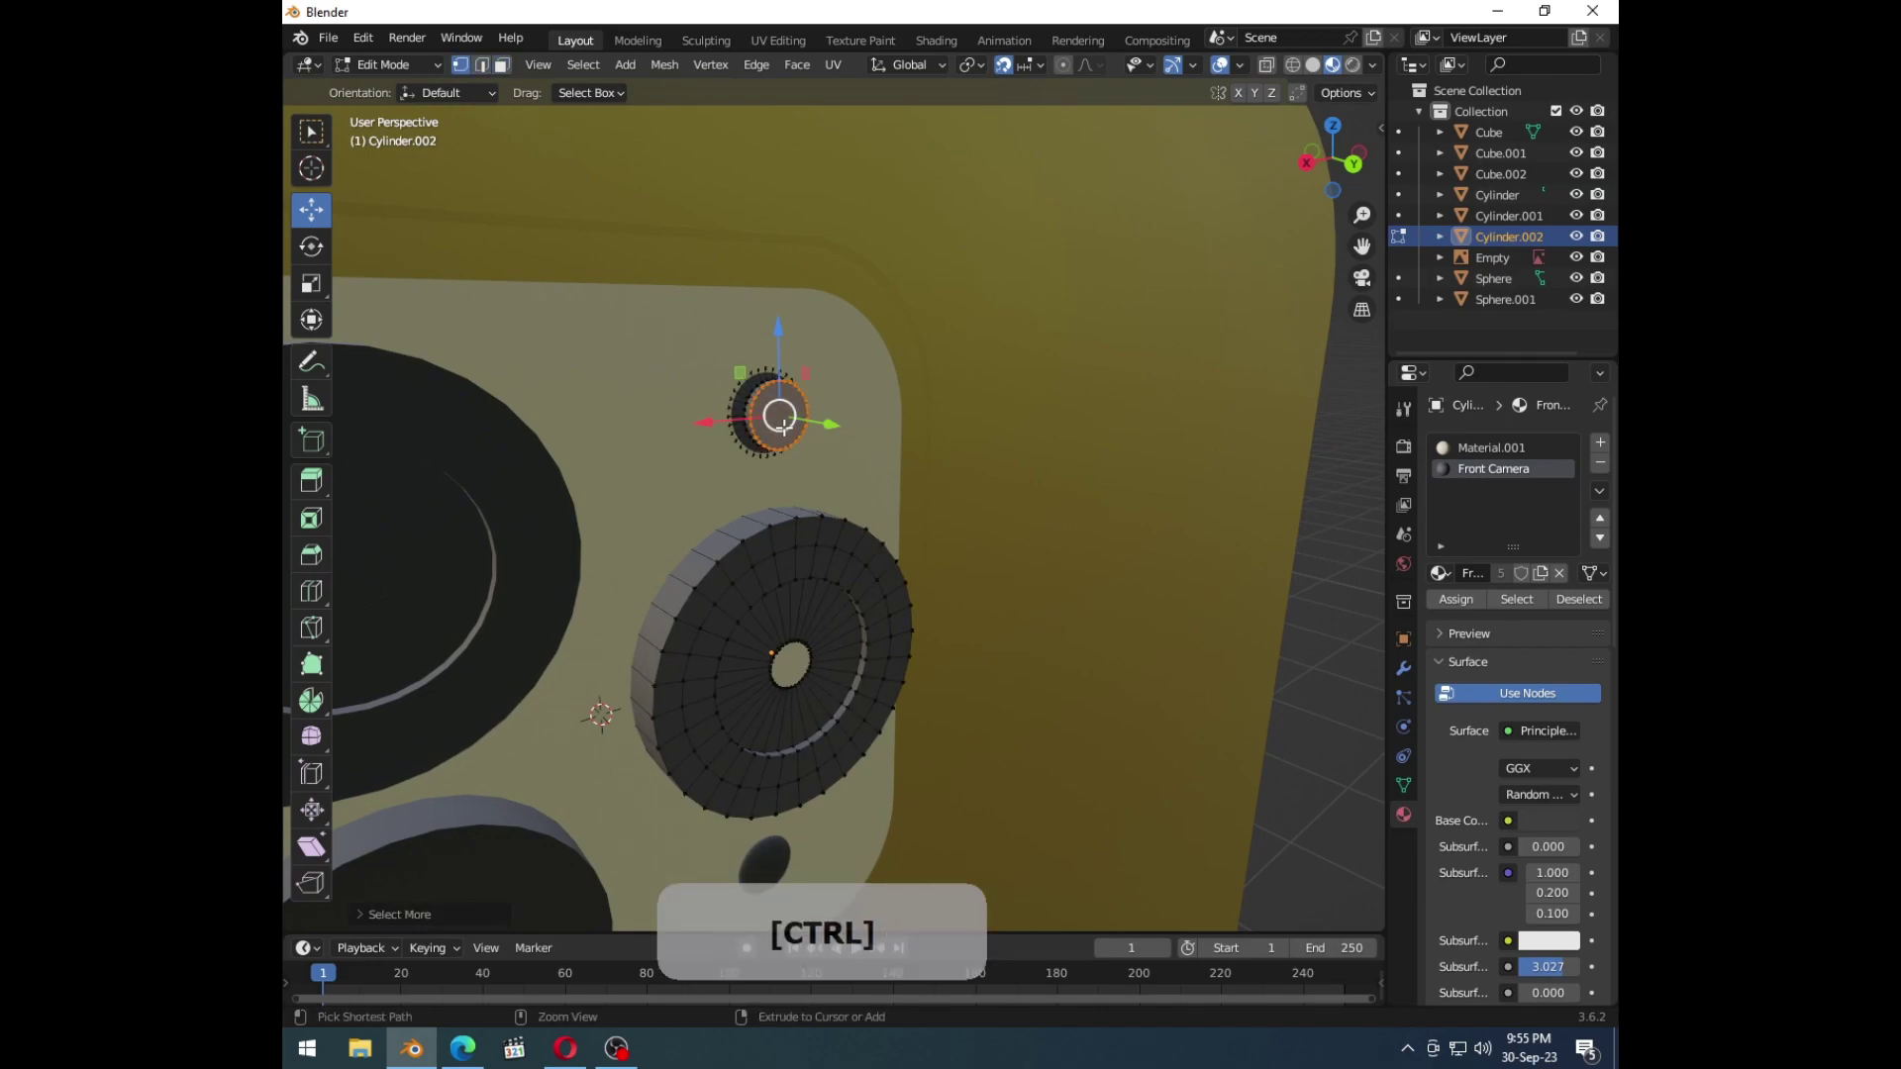
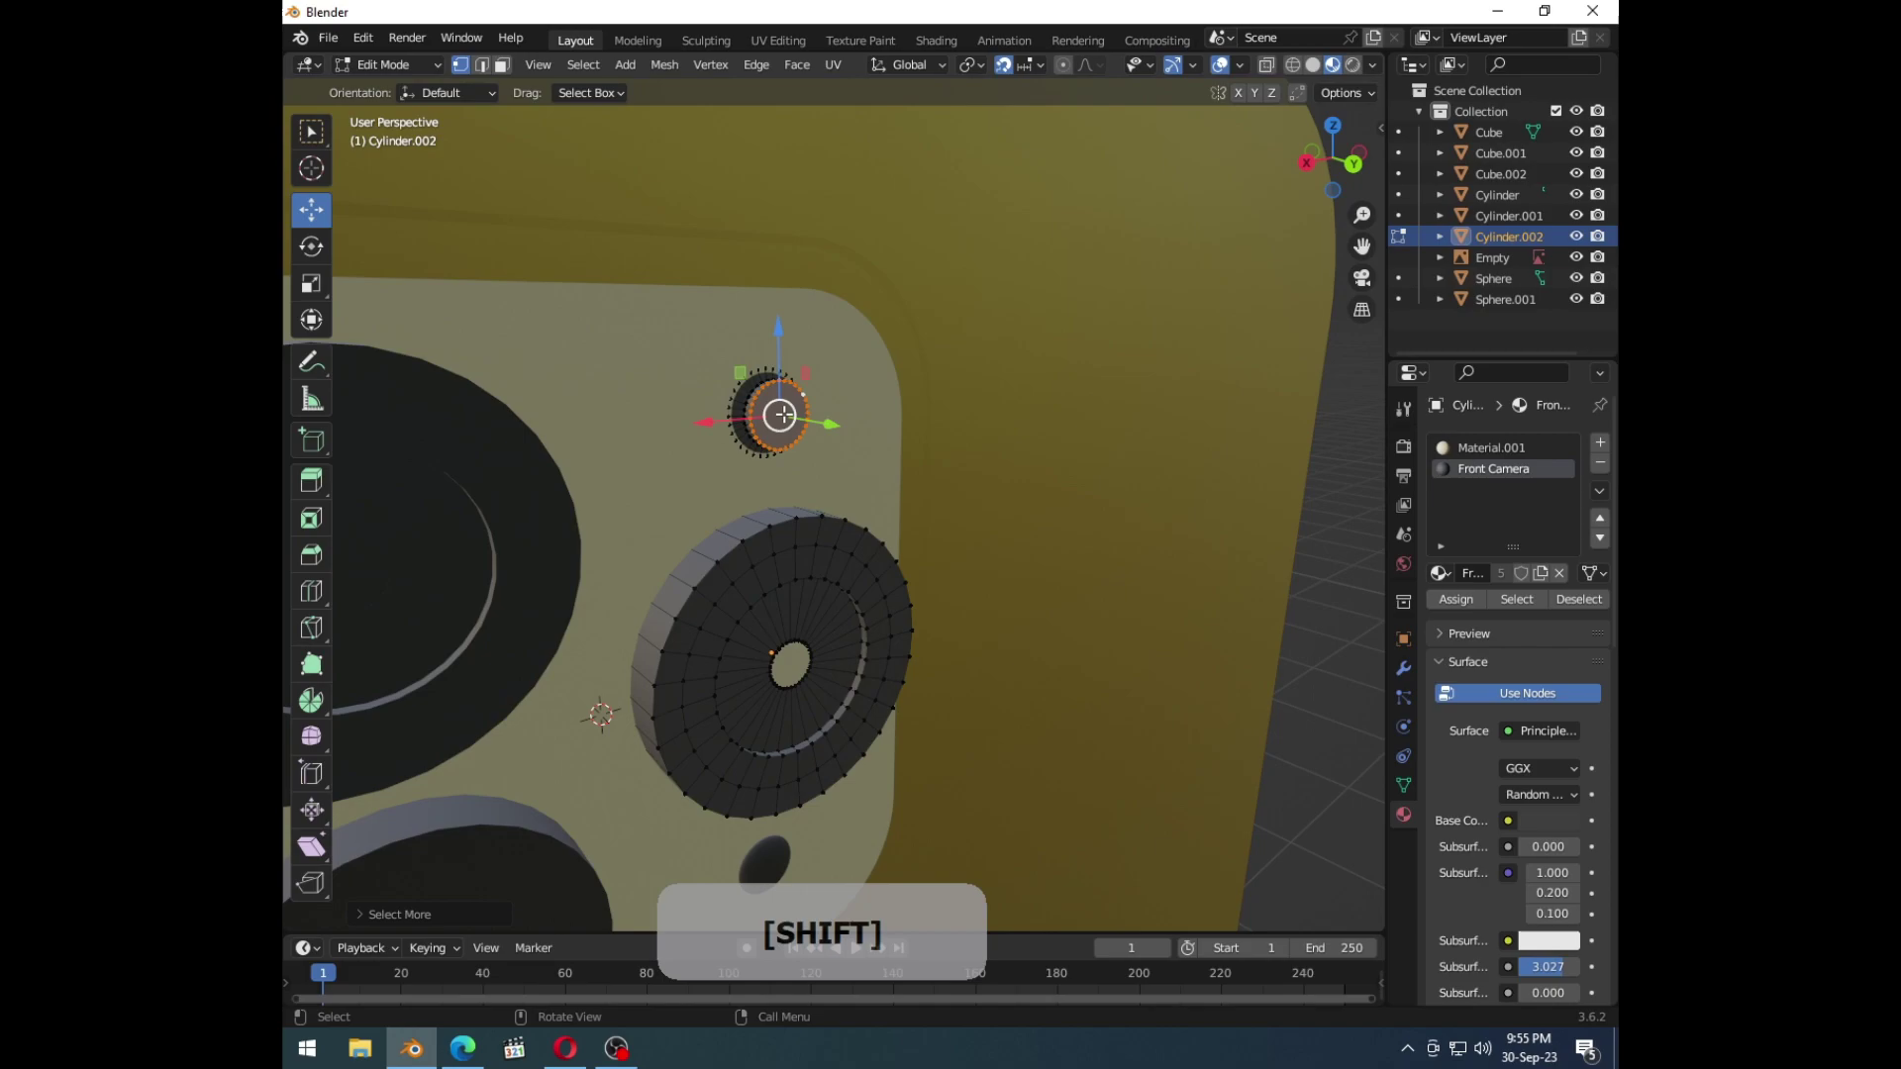
pyautogui.press('o')
pyautogui.press('p')
pyautogui.click(791, 420)
pyautogui.press('Tab')
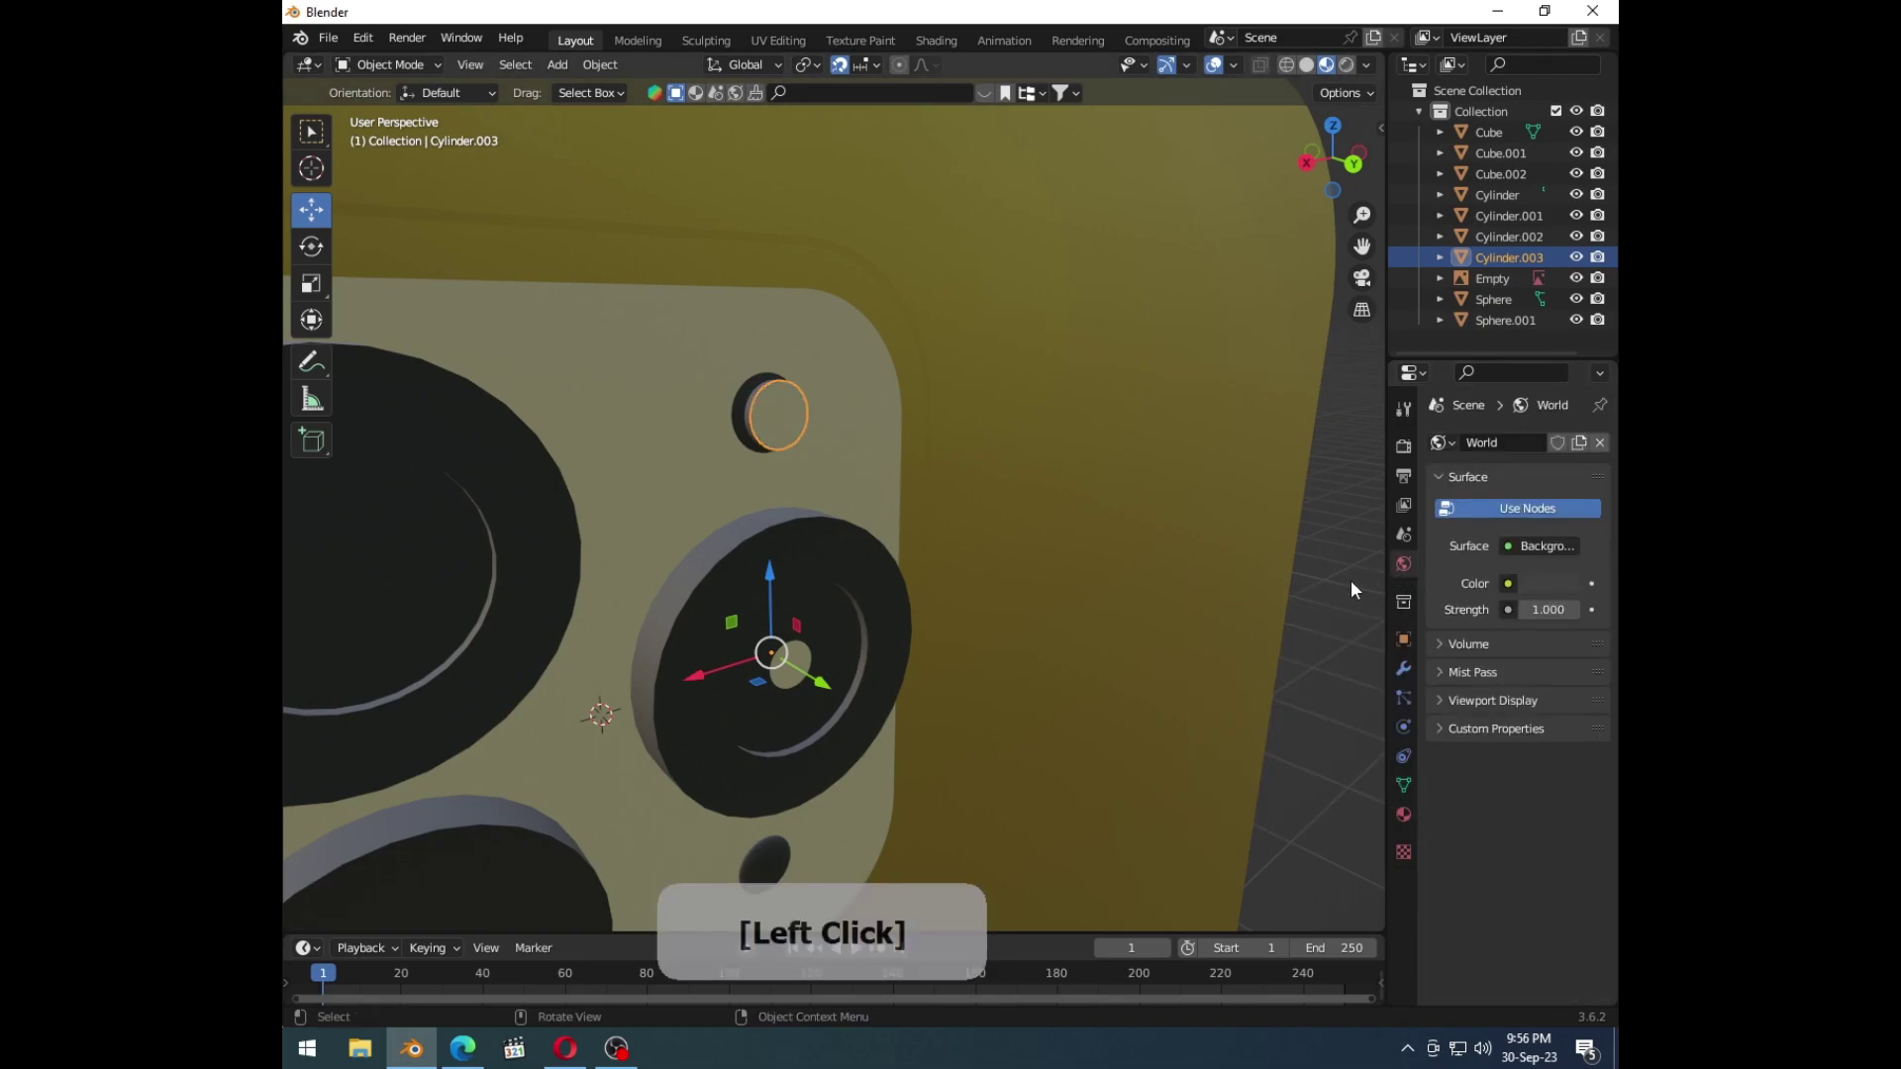
# Step: Assign the gold Buttons material to Cube.001's rim faces in Edit Mode, replacing the cream
pyautogui.click(975, 639)
pyautogui.middleClick(918, 588)
pyautogui.click(778, 490)
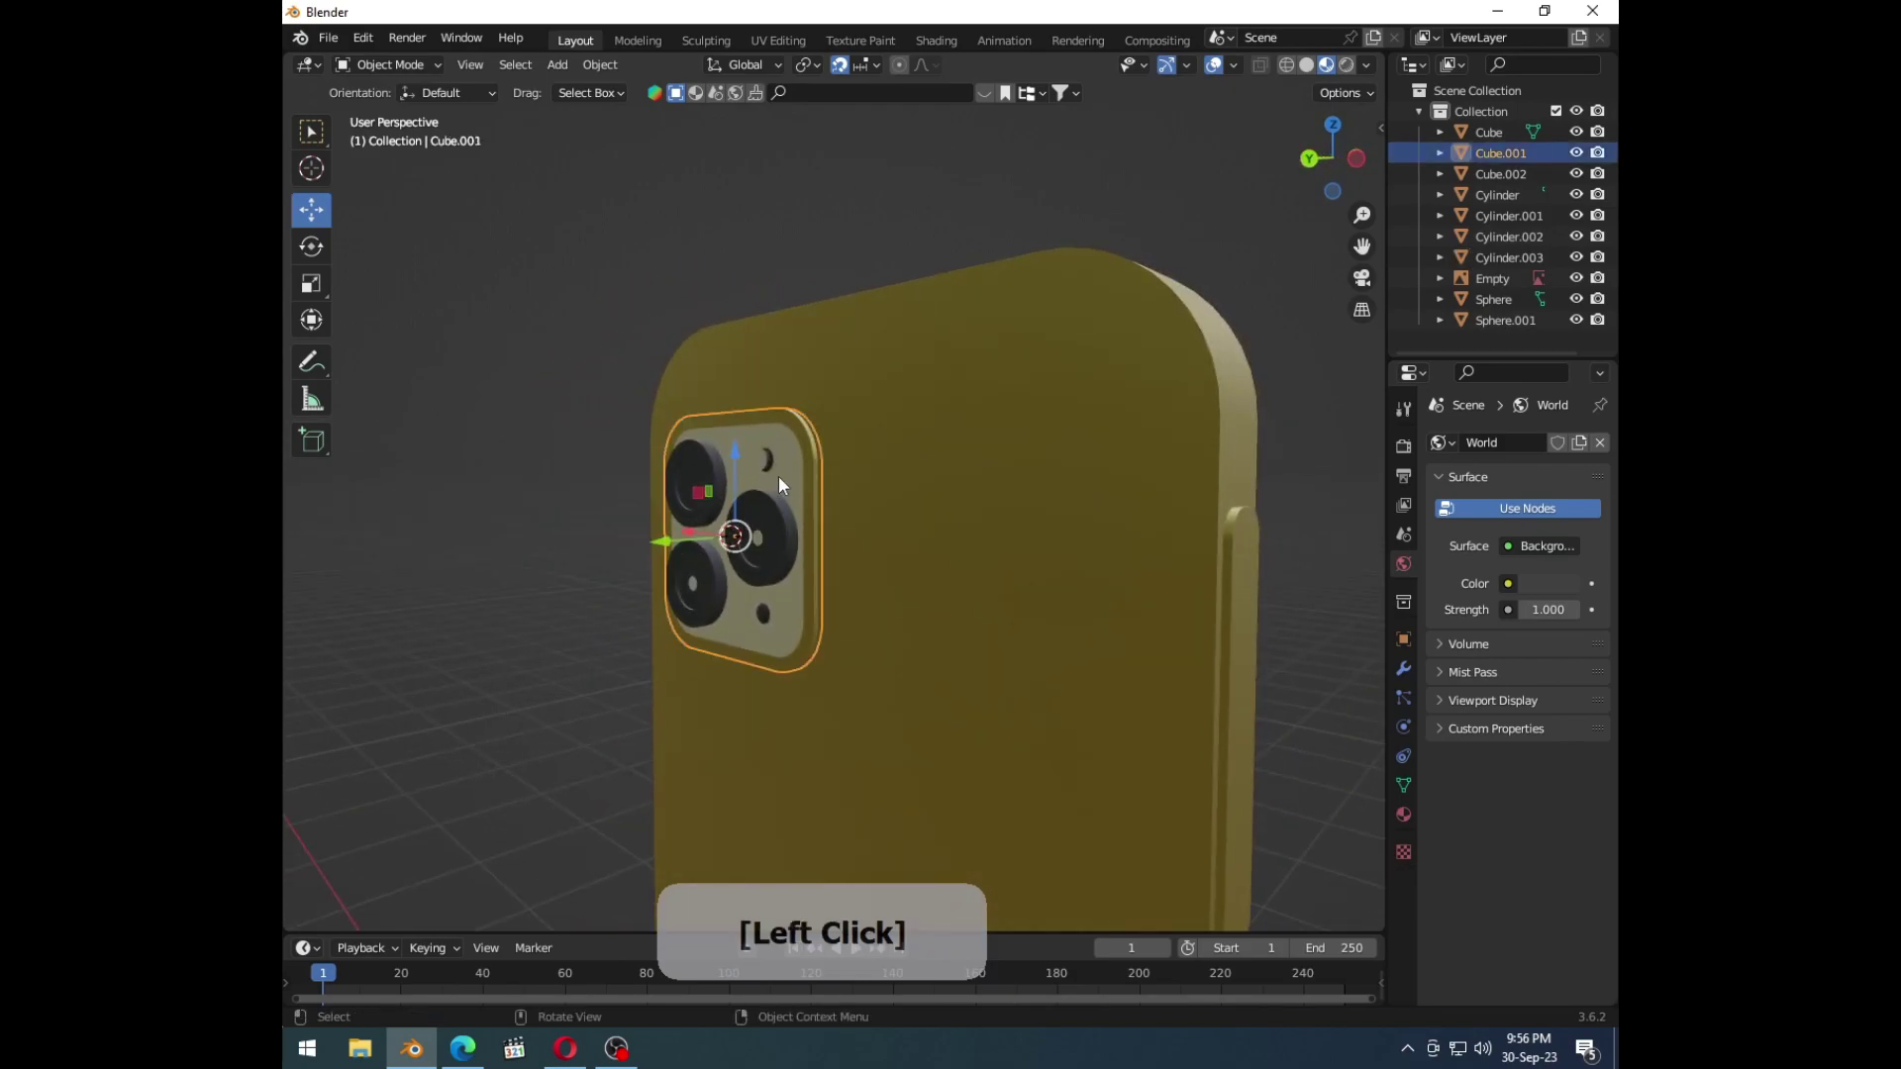
pyautogui.press('Tab')
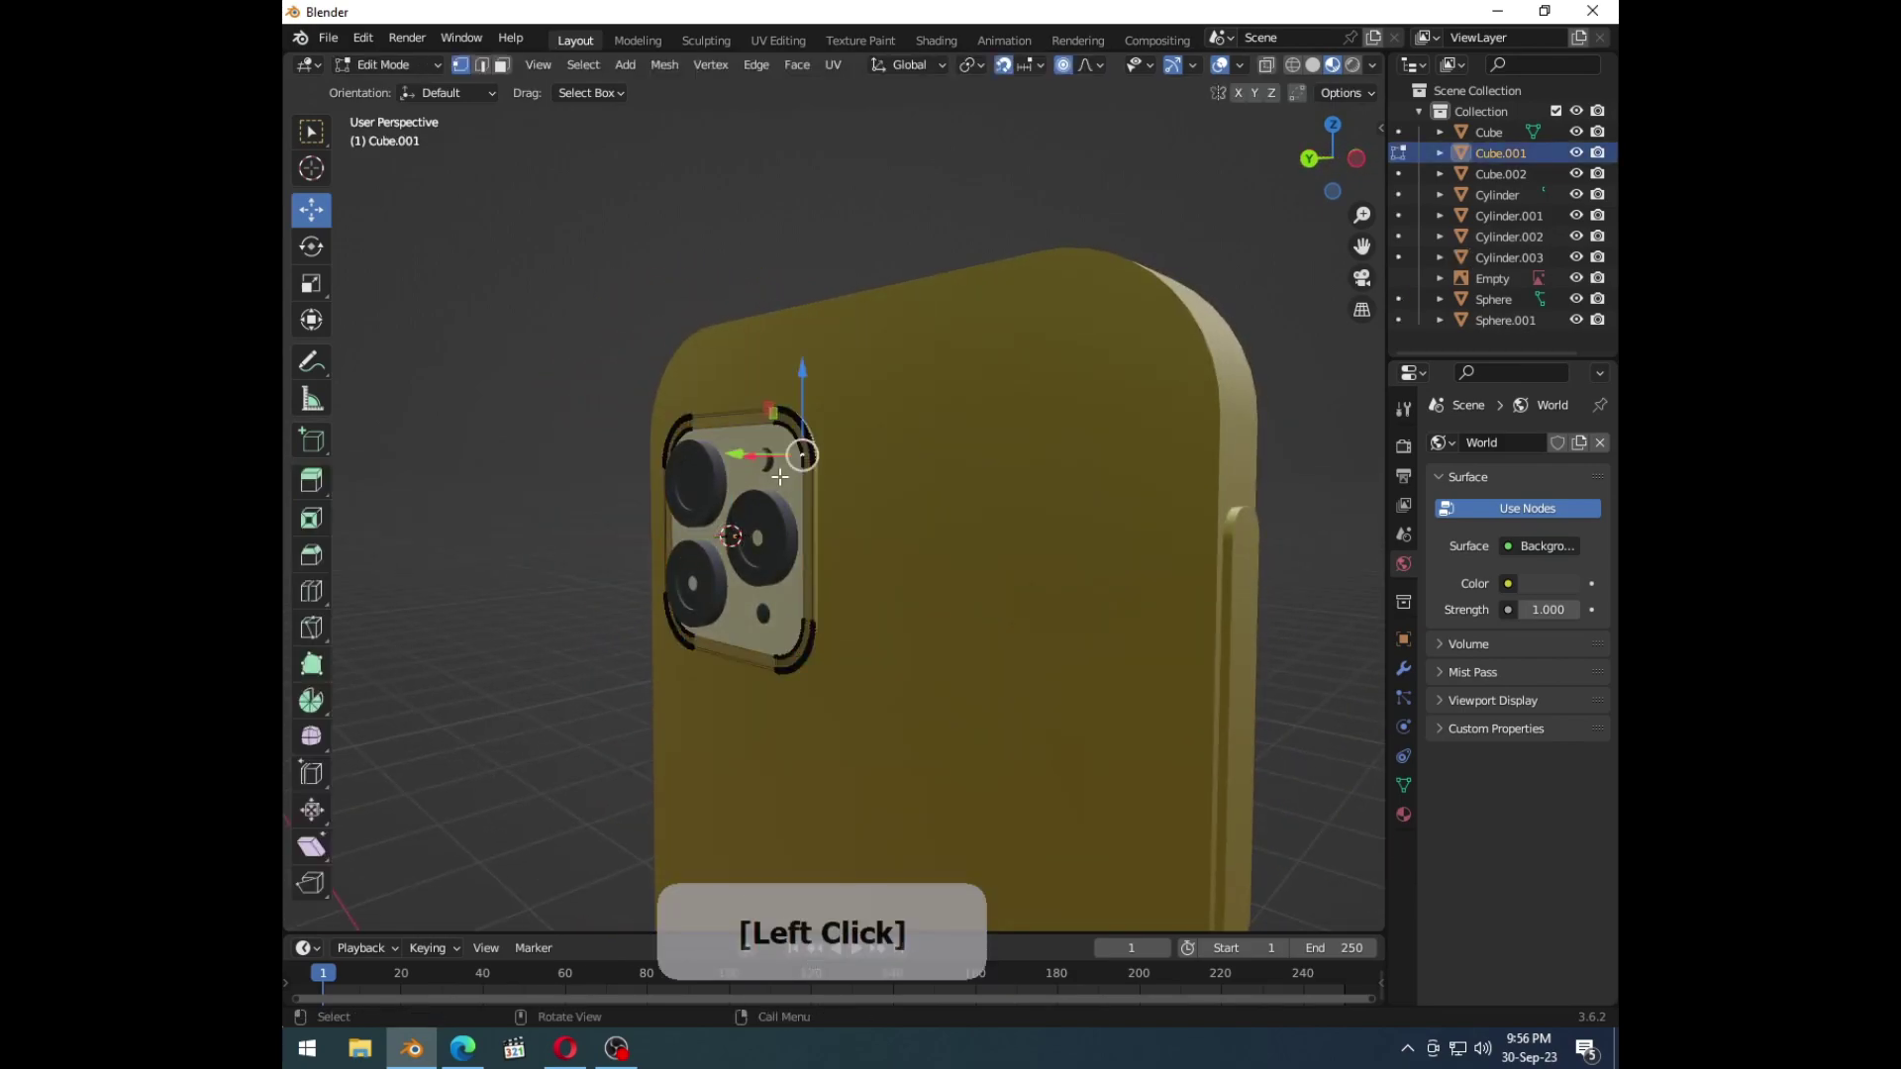
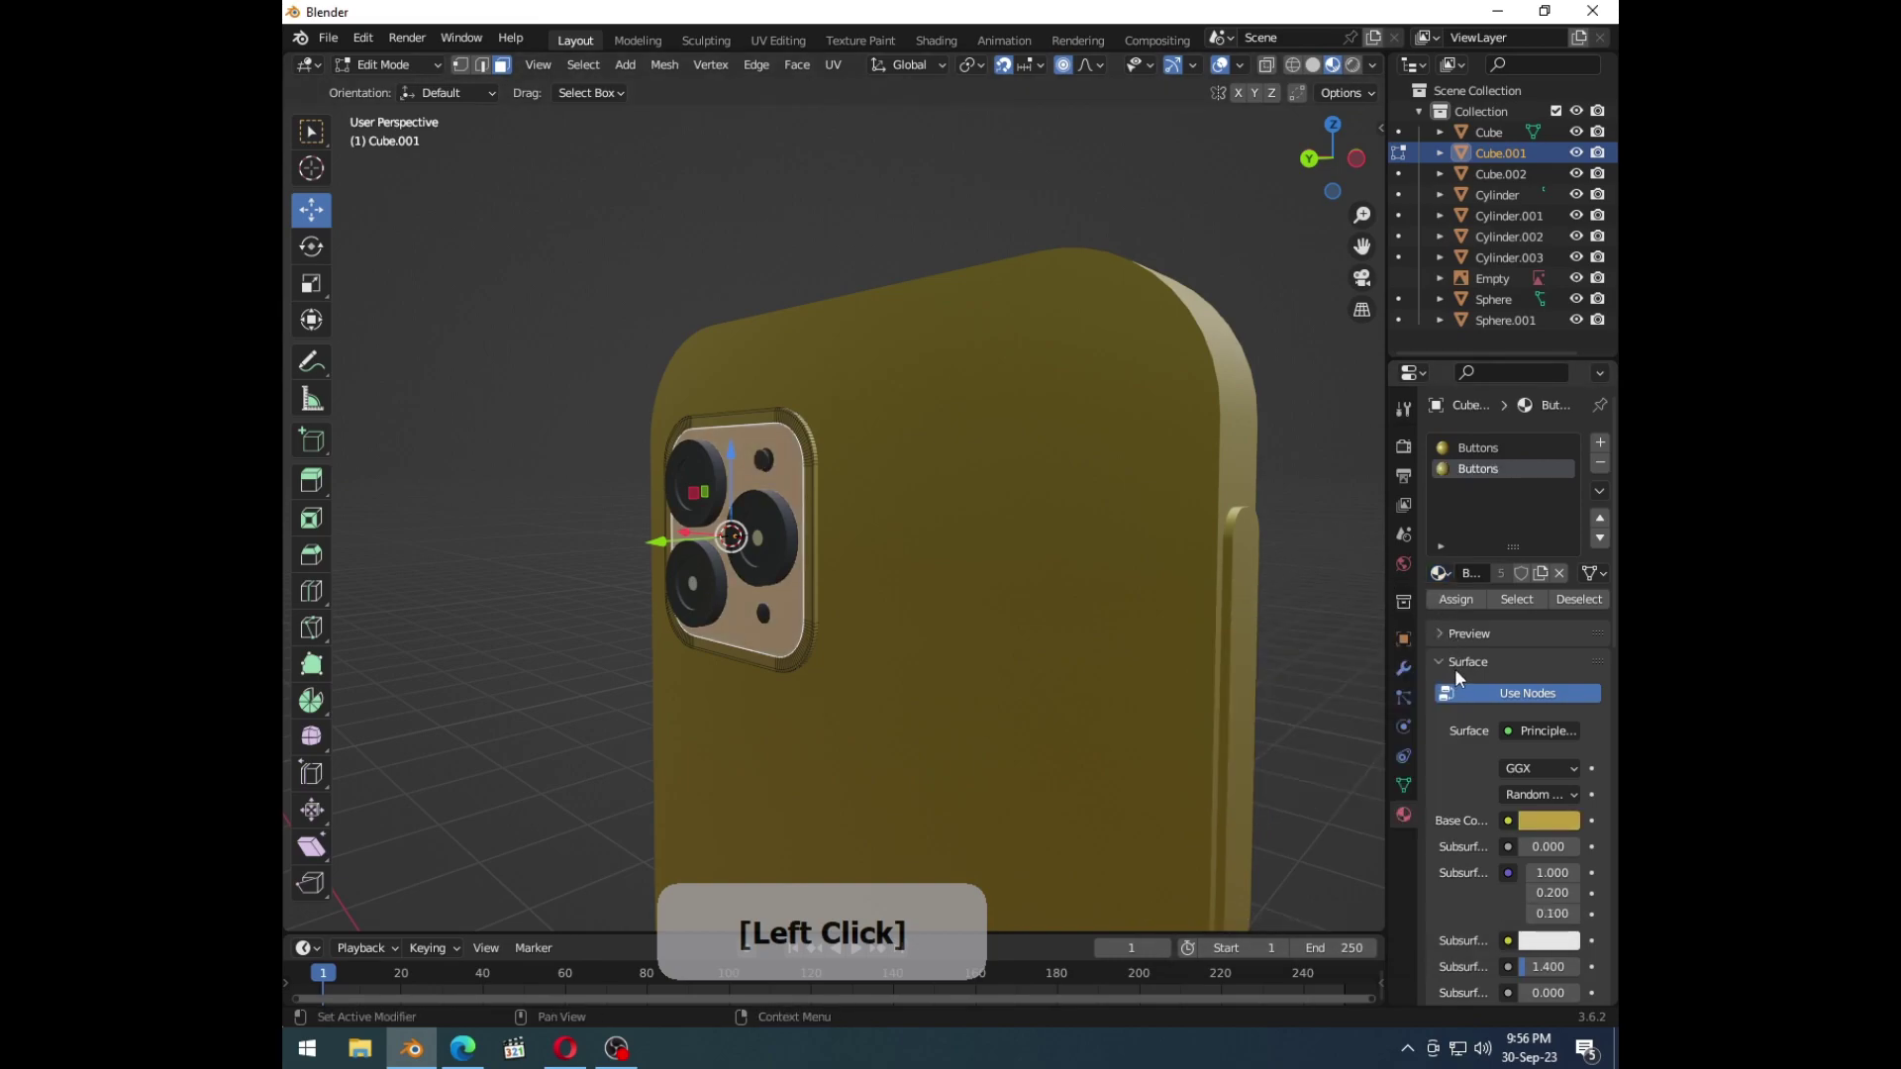
pyautogui.press('Tab')
pyautogui.click(1333, 526)
pyautogui.middleClick(873, 648)
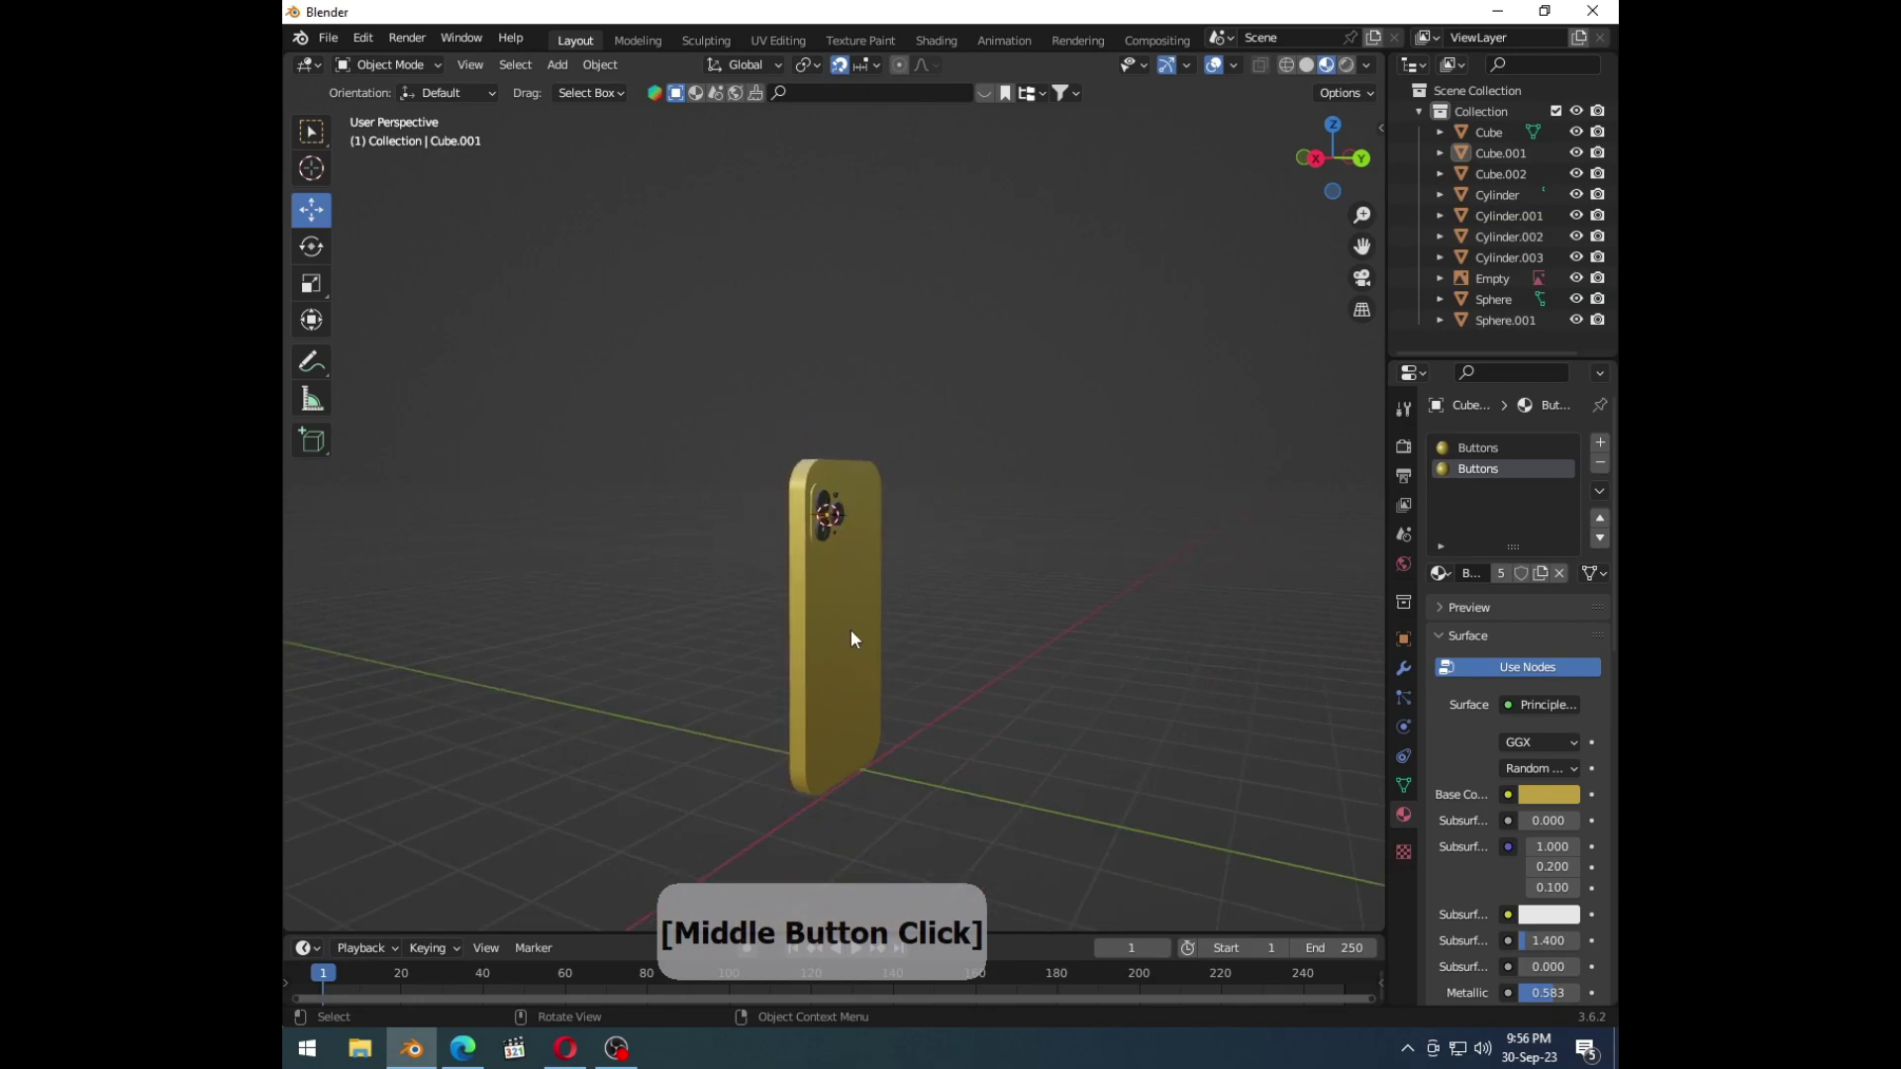
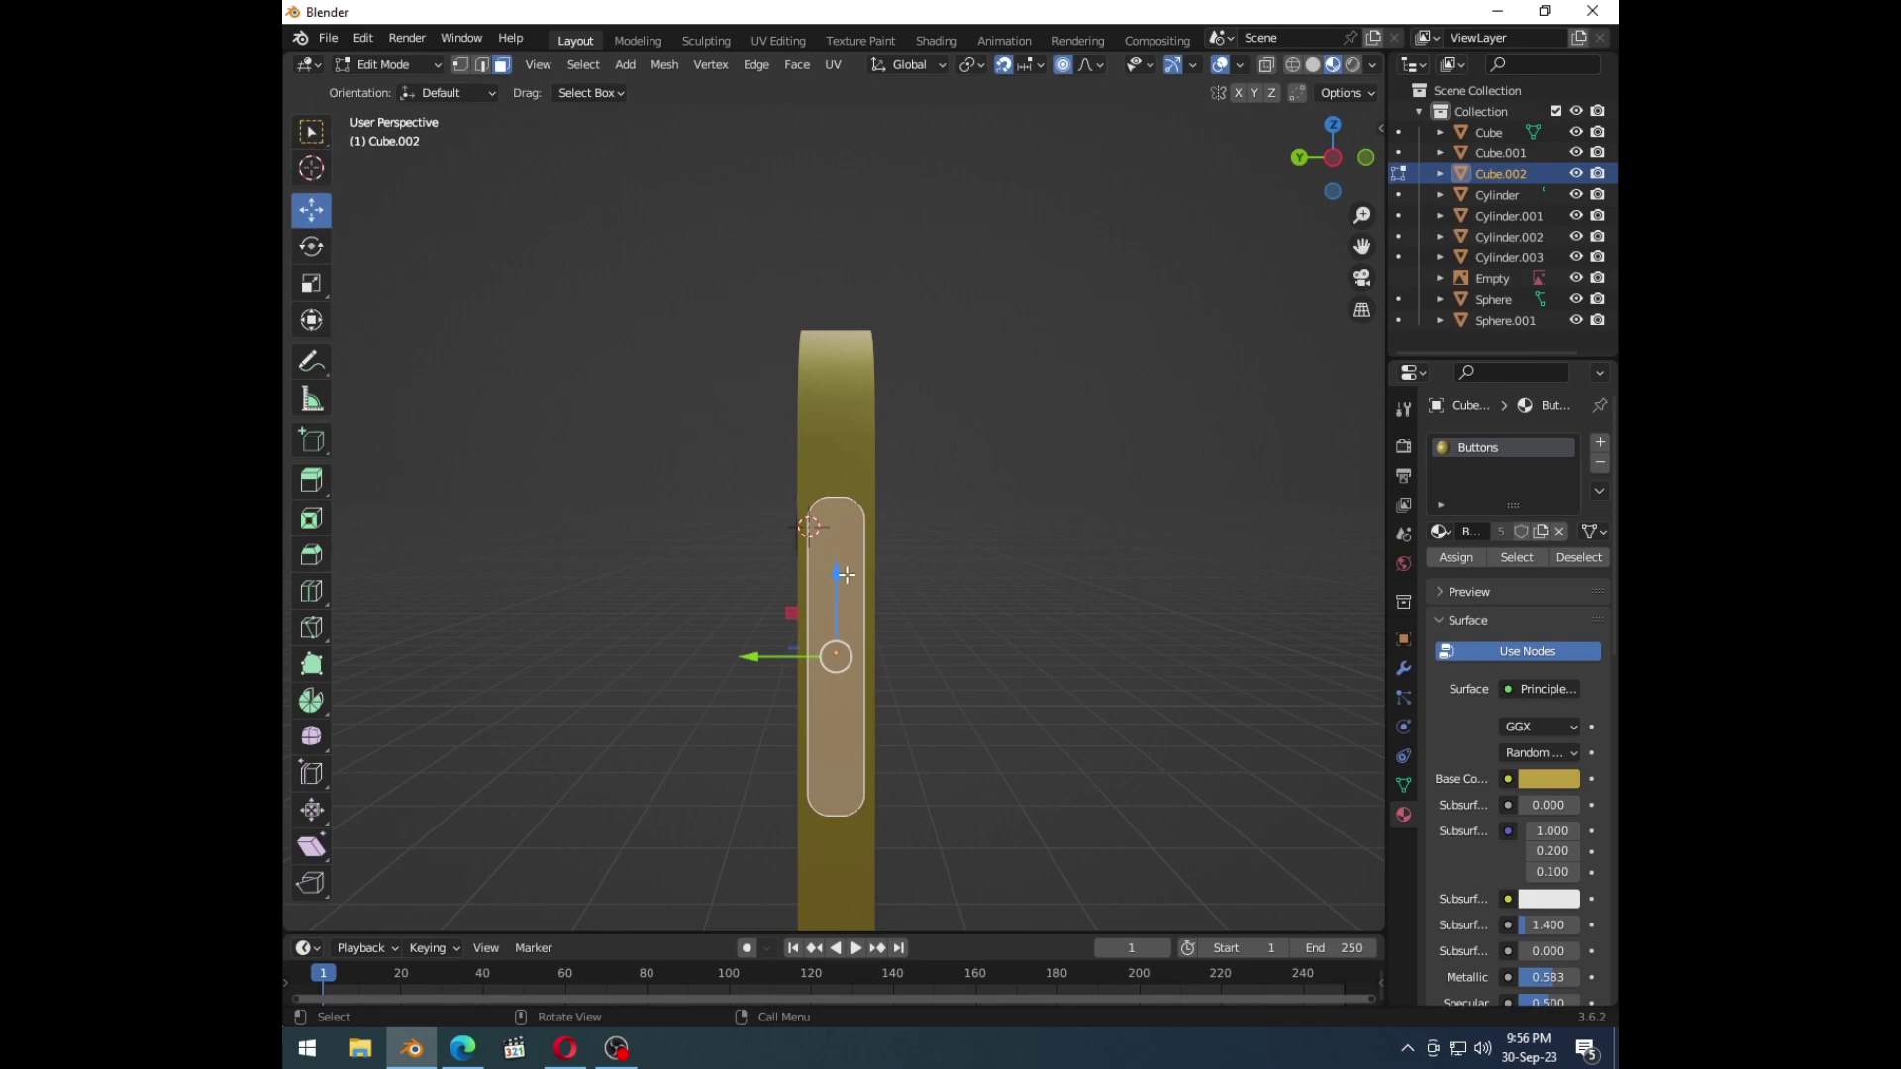
# Step: Check the gold-framed phone in front orthographic view against the reference image
pyautogui.press('1')
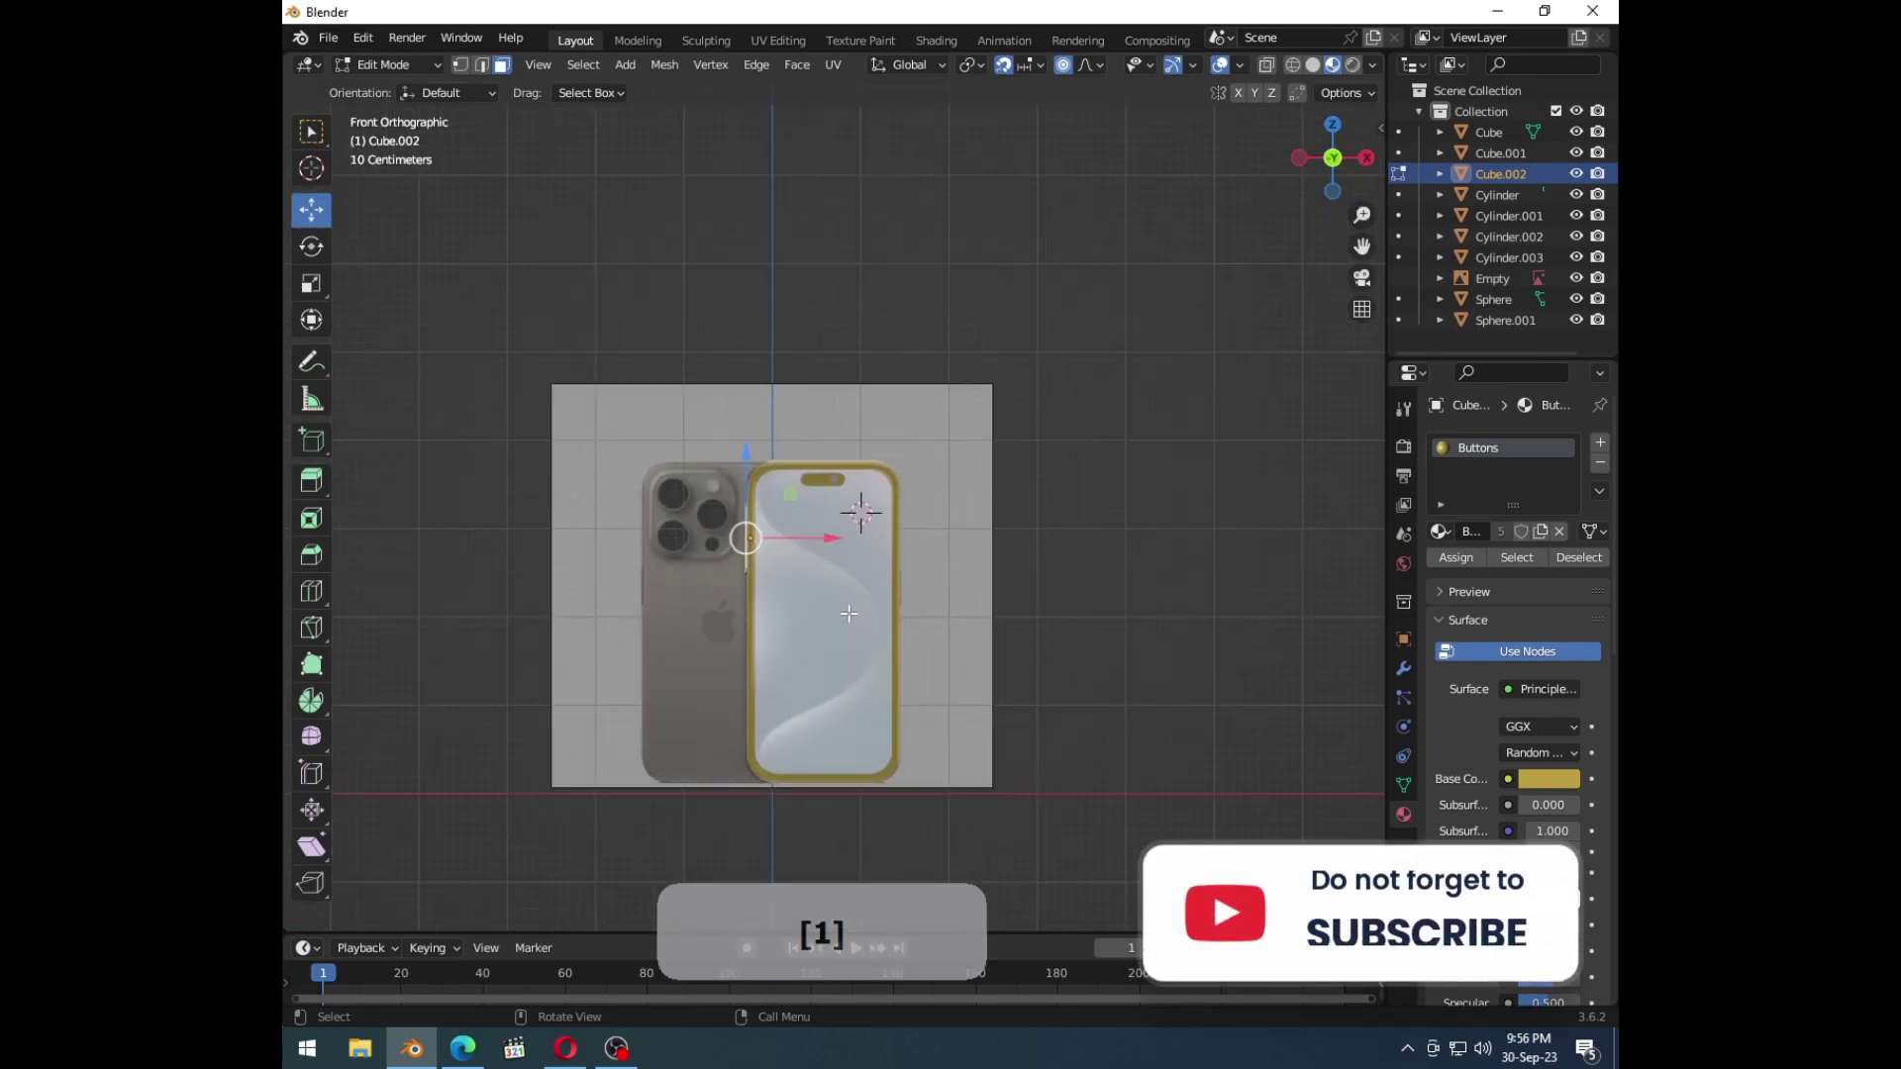
pyautogui.press('Tab')
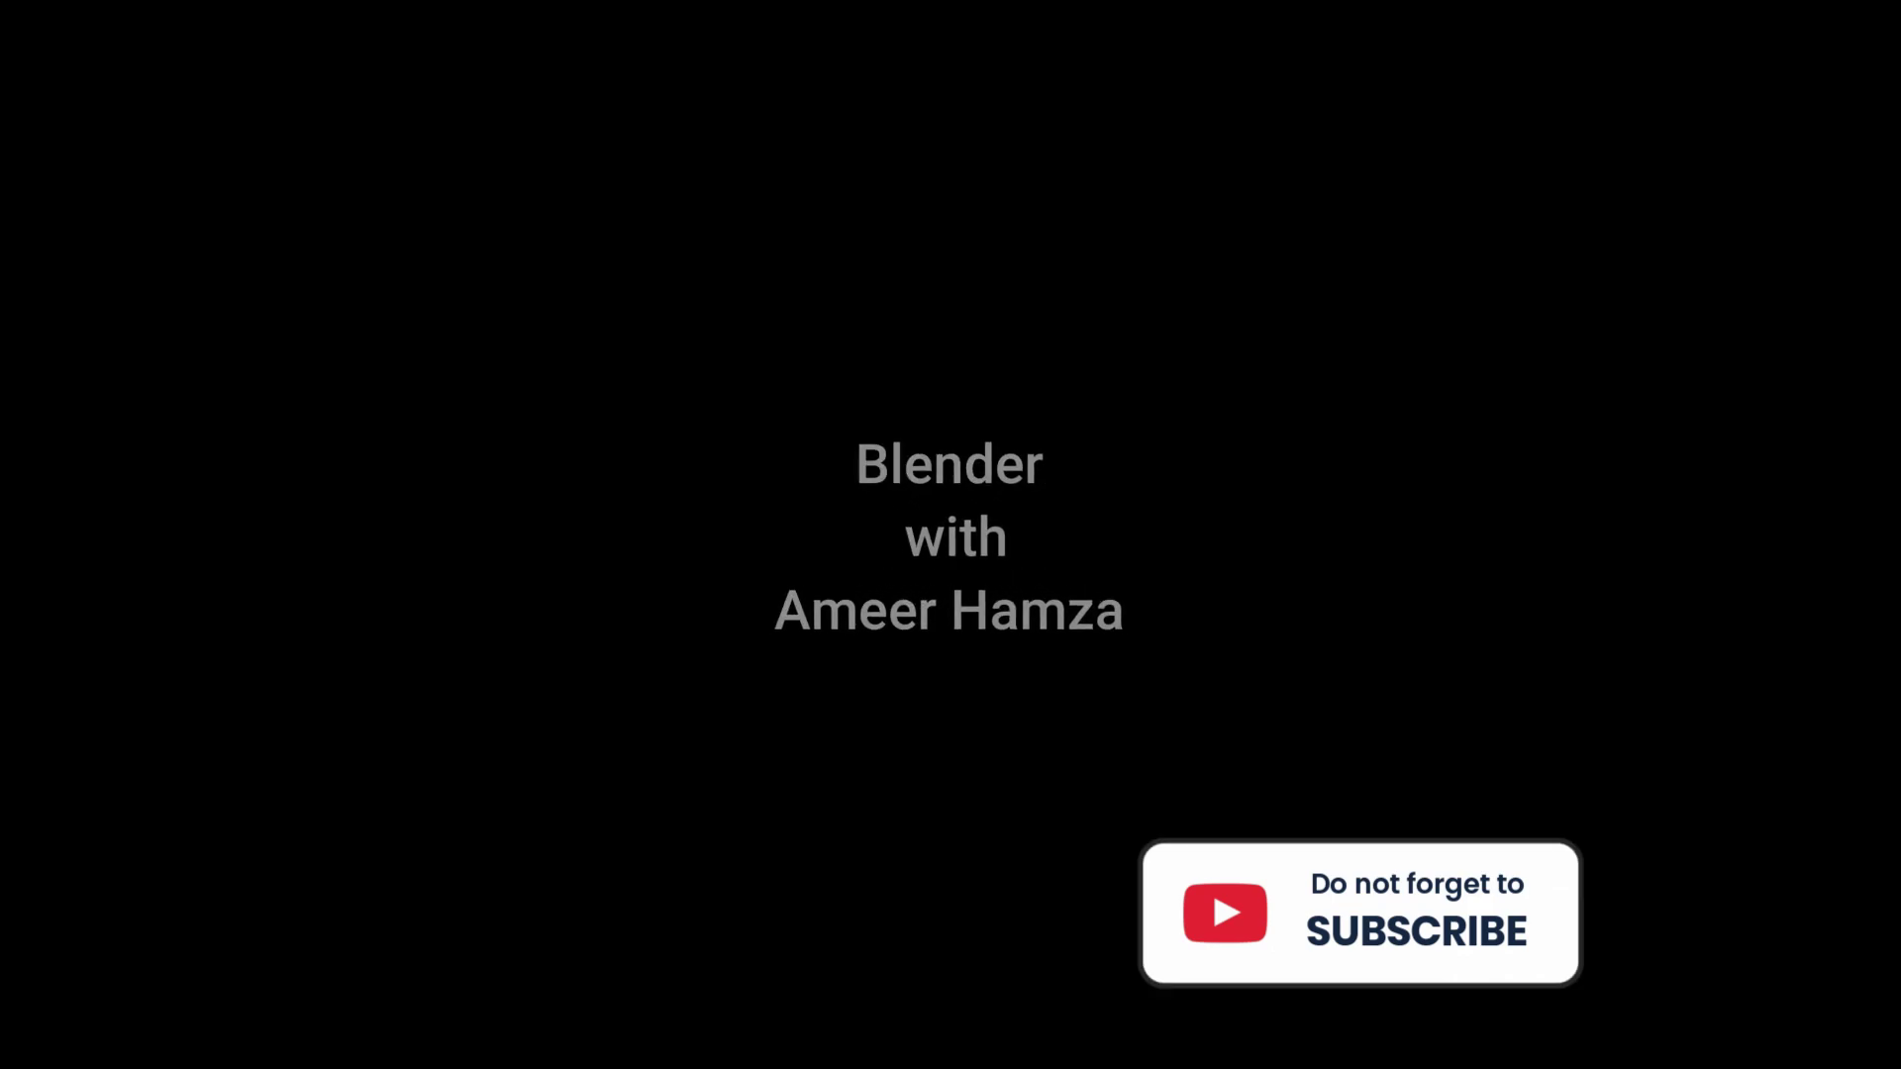